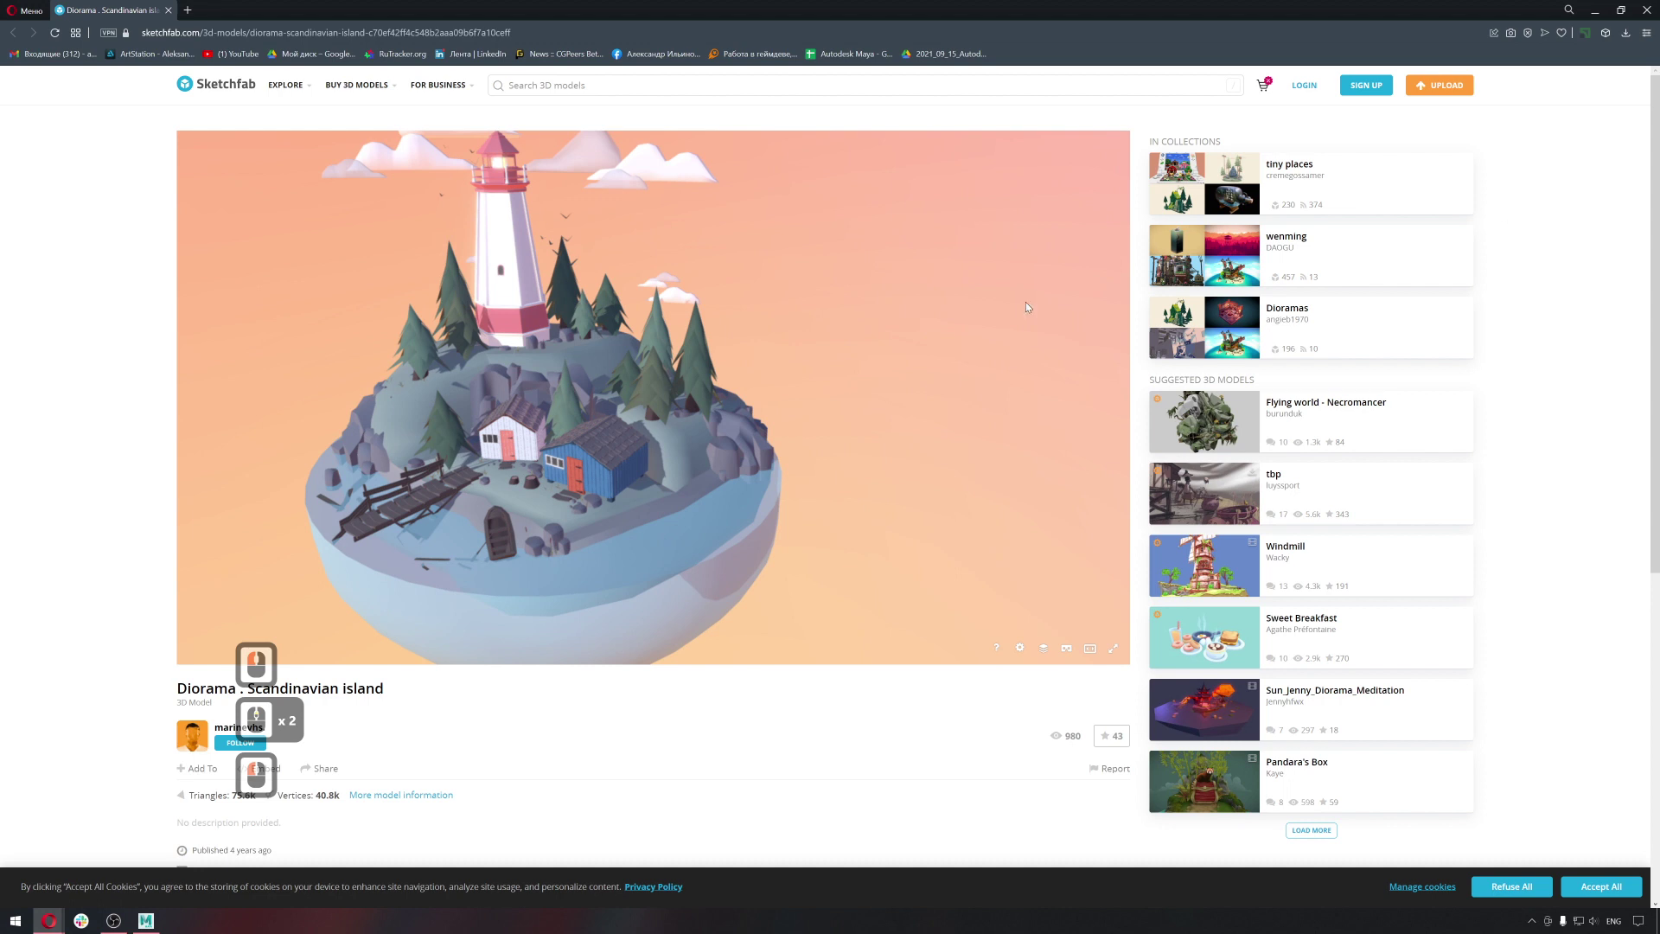
Open the 'Lighthouse in the sky' model page and orbit it in the 3D viewer.
click(668, 368)
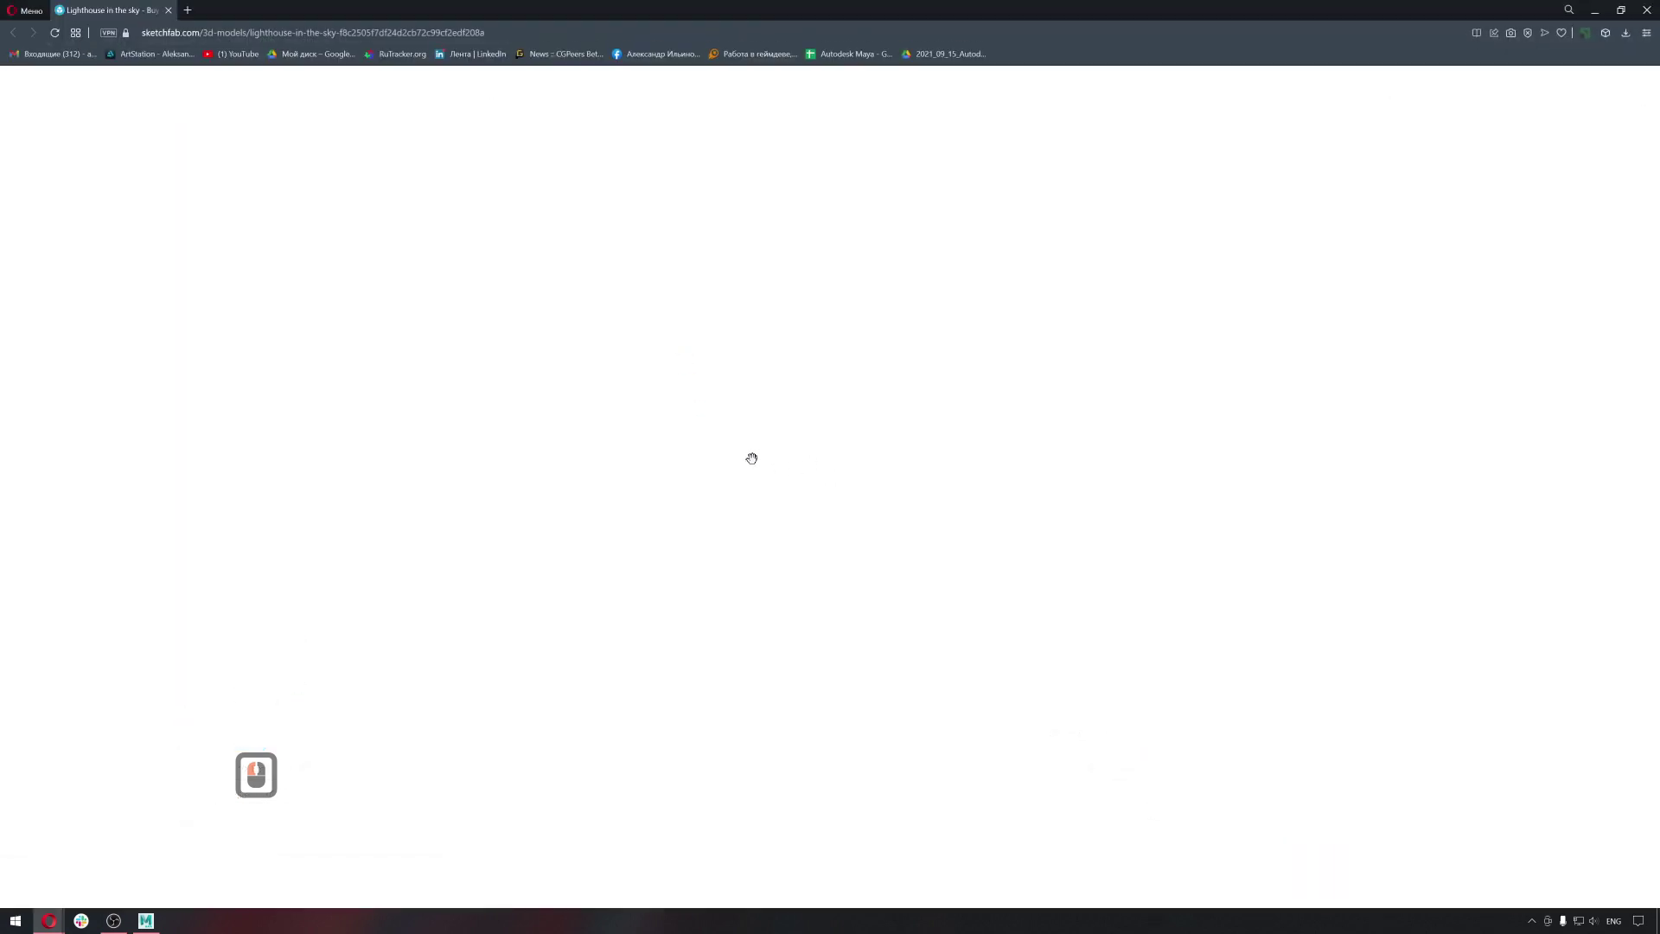
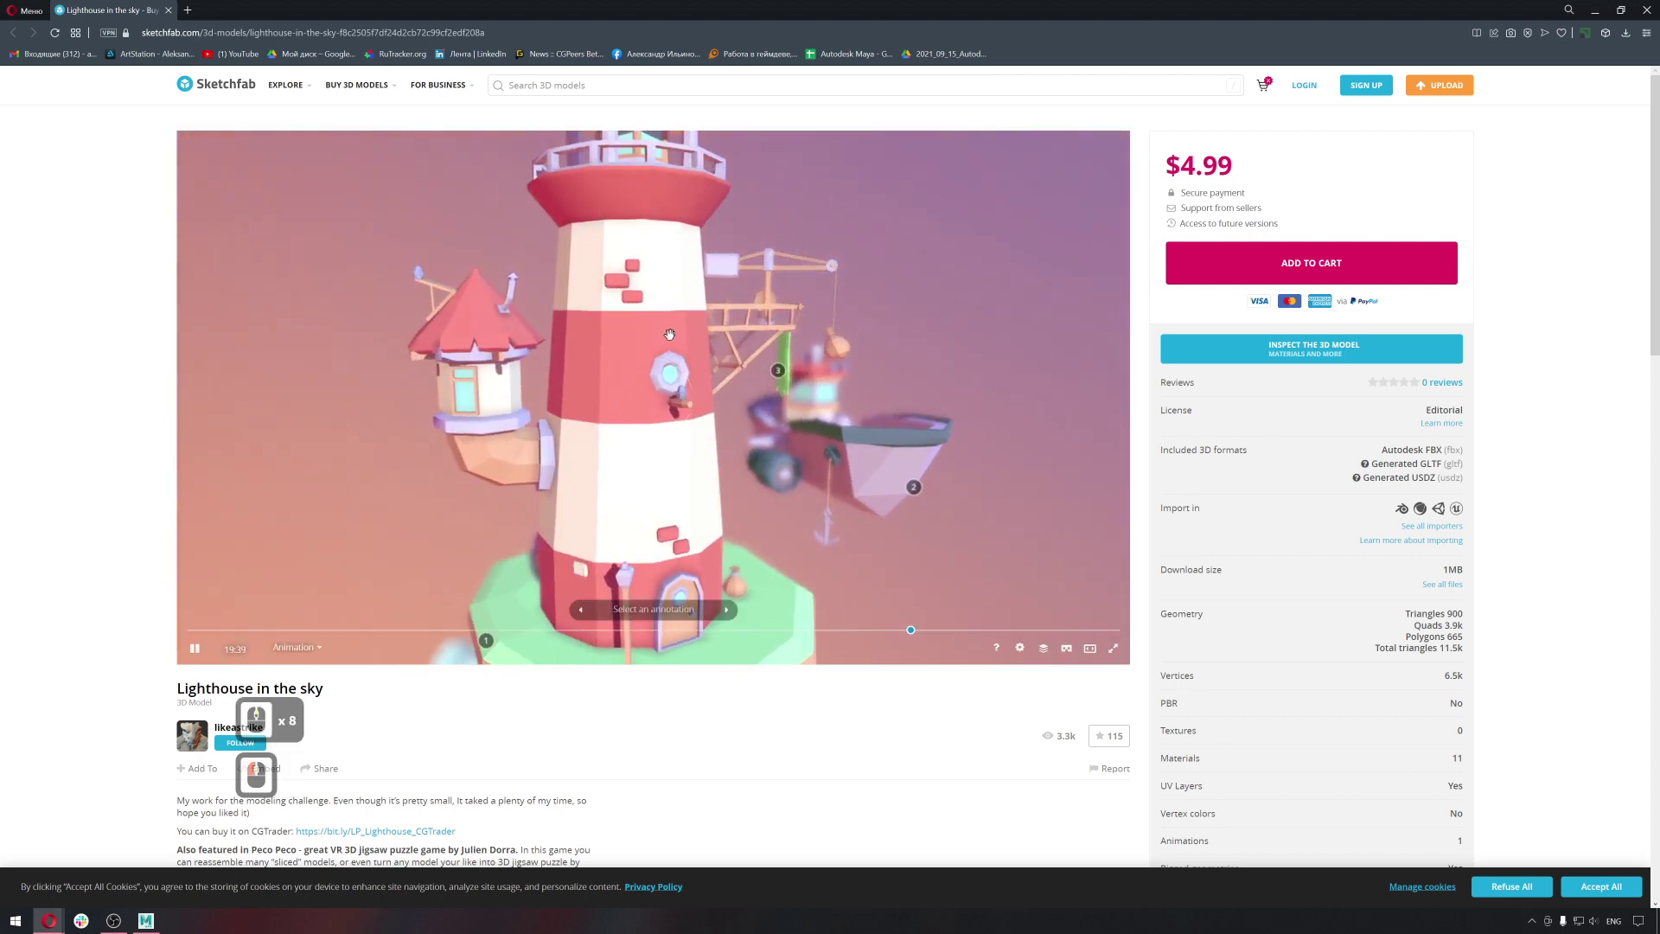
click(893, 338)
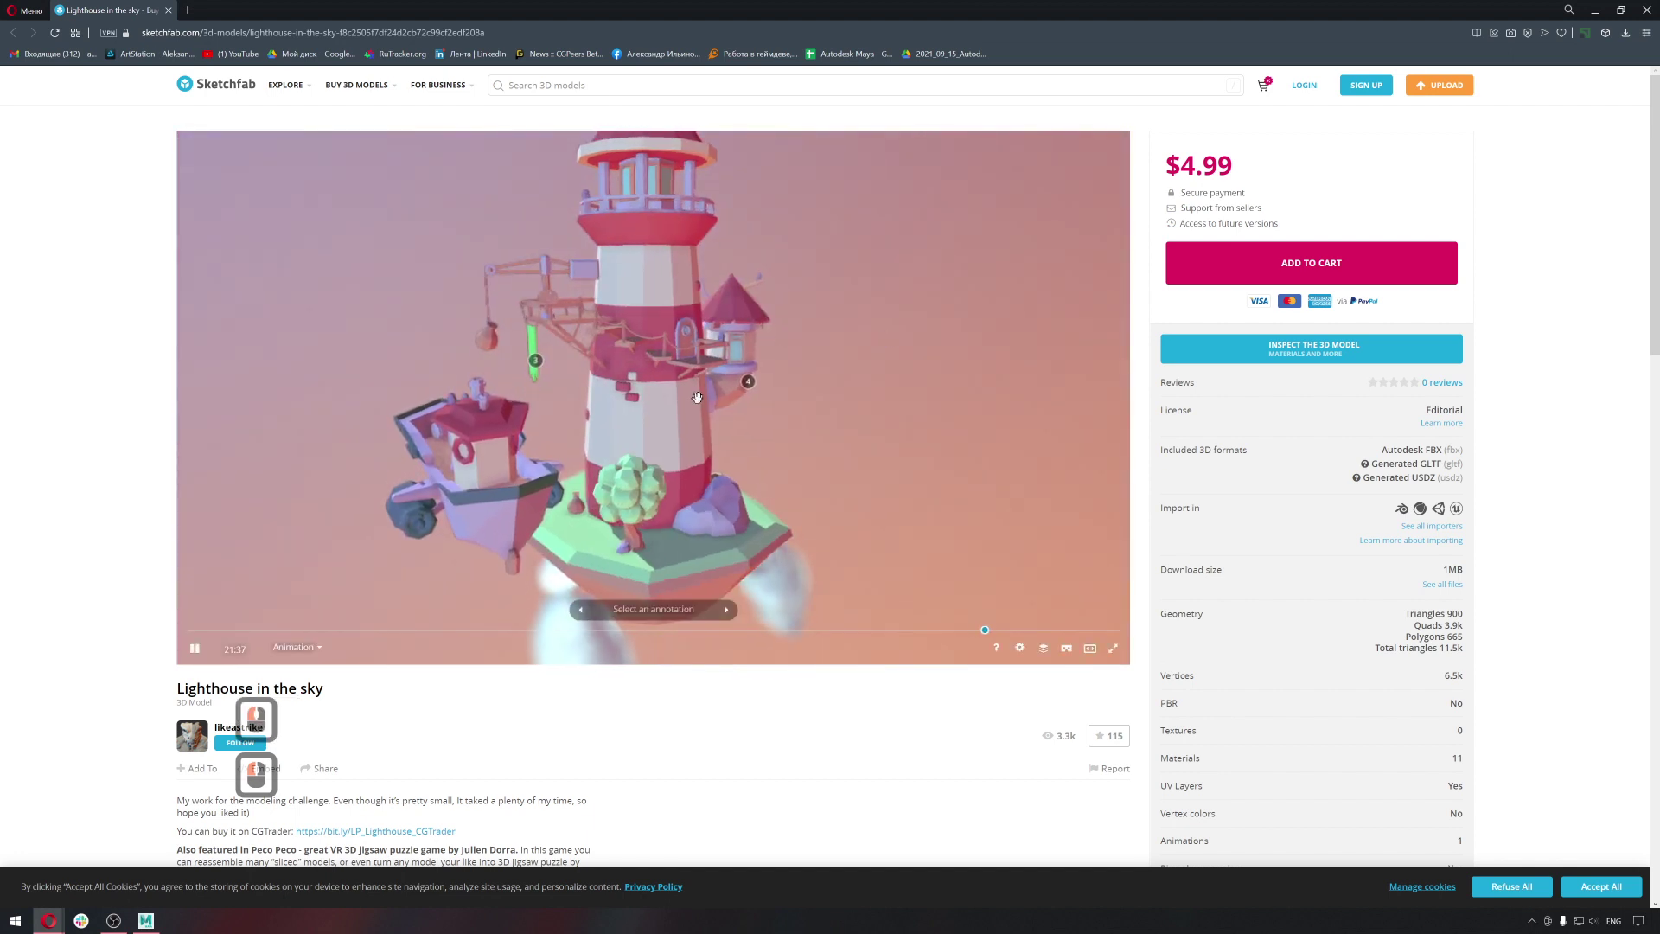
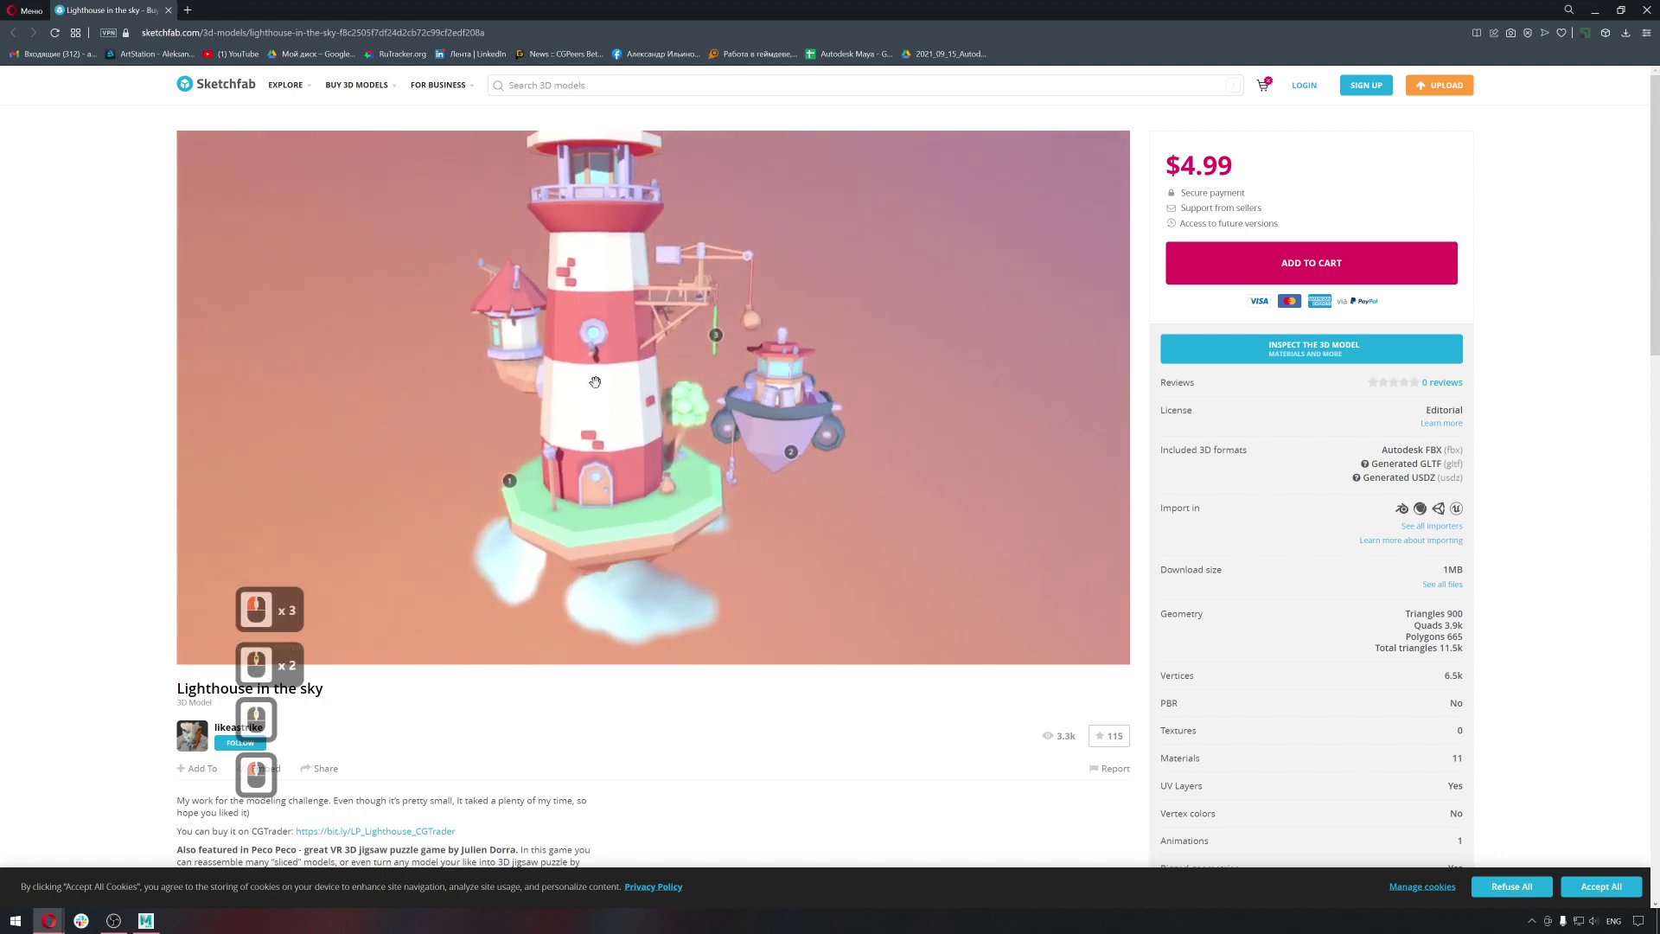
middle_click(602, 408)
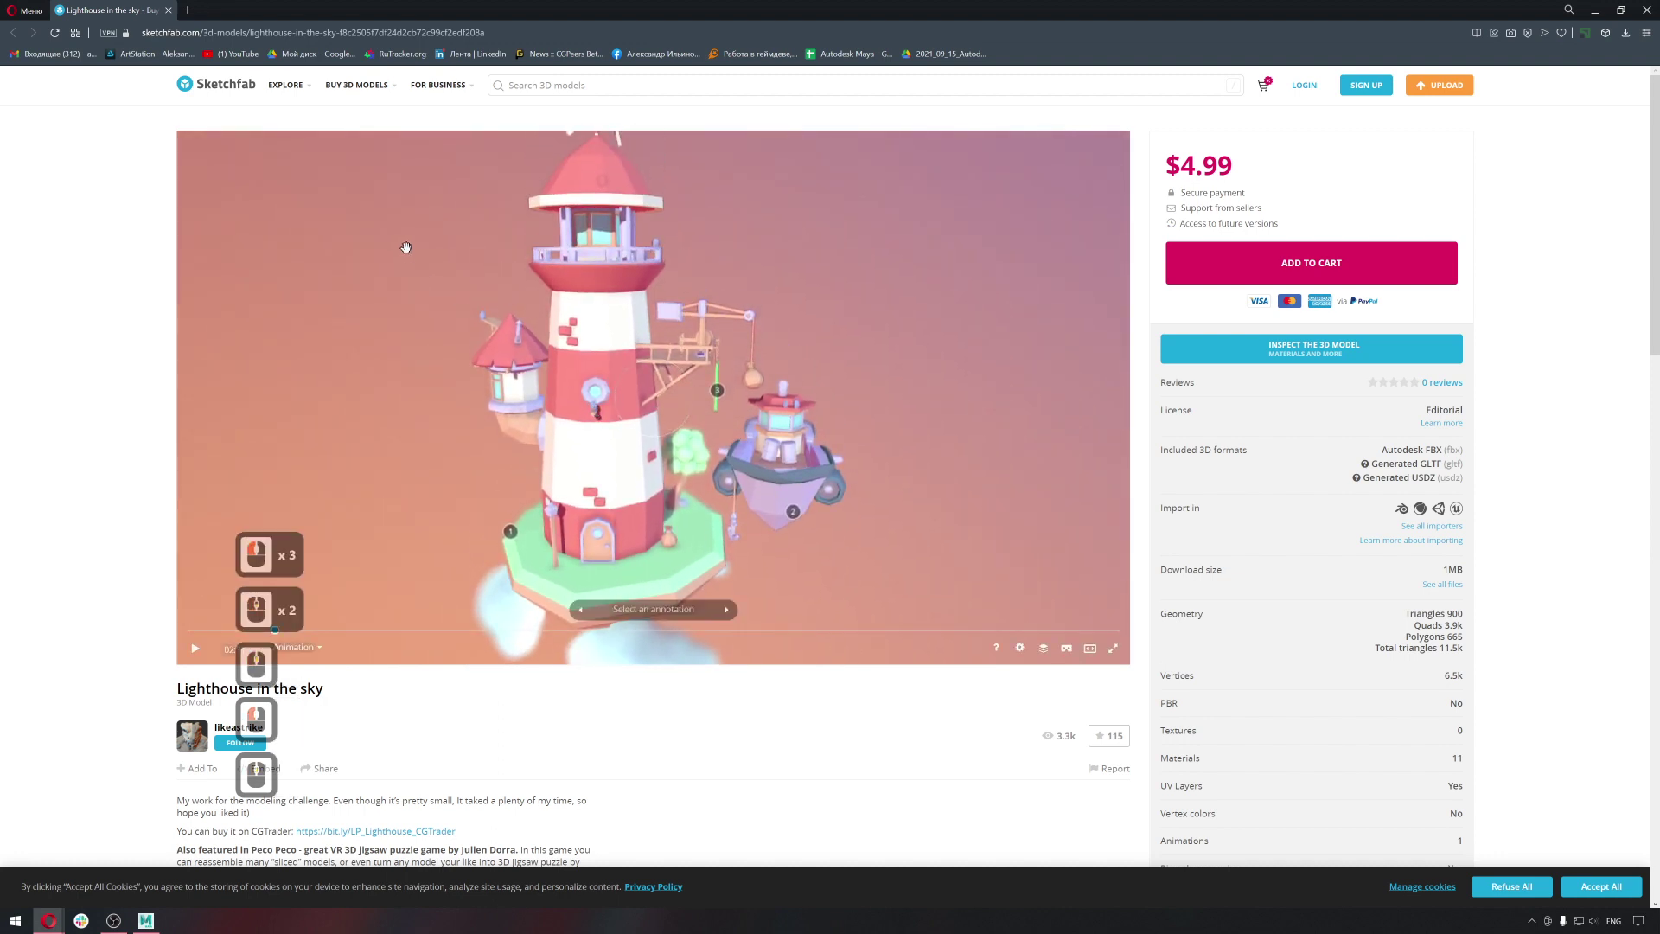
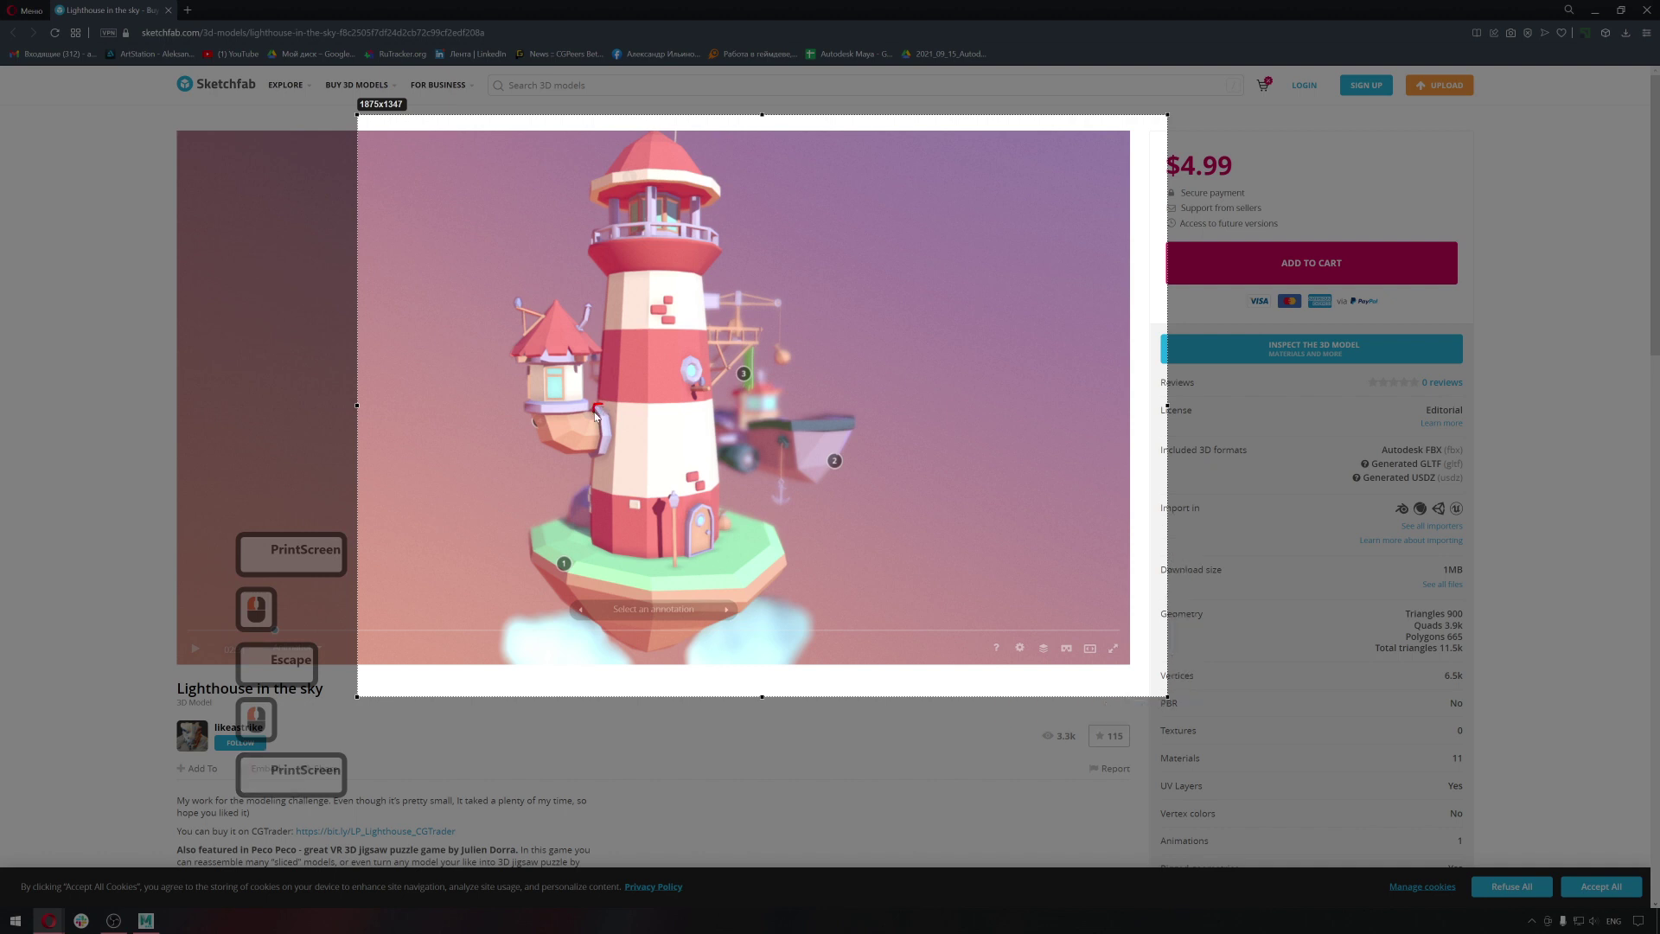
Capture a screenshot region over the lighthouse viewer and pick the red pen.
click(598, 417)
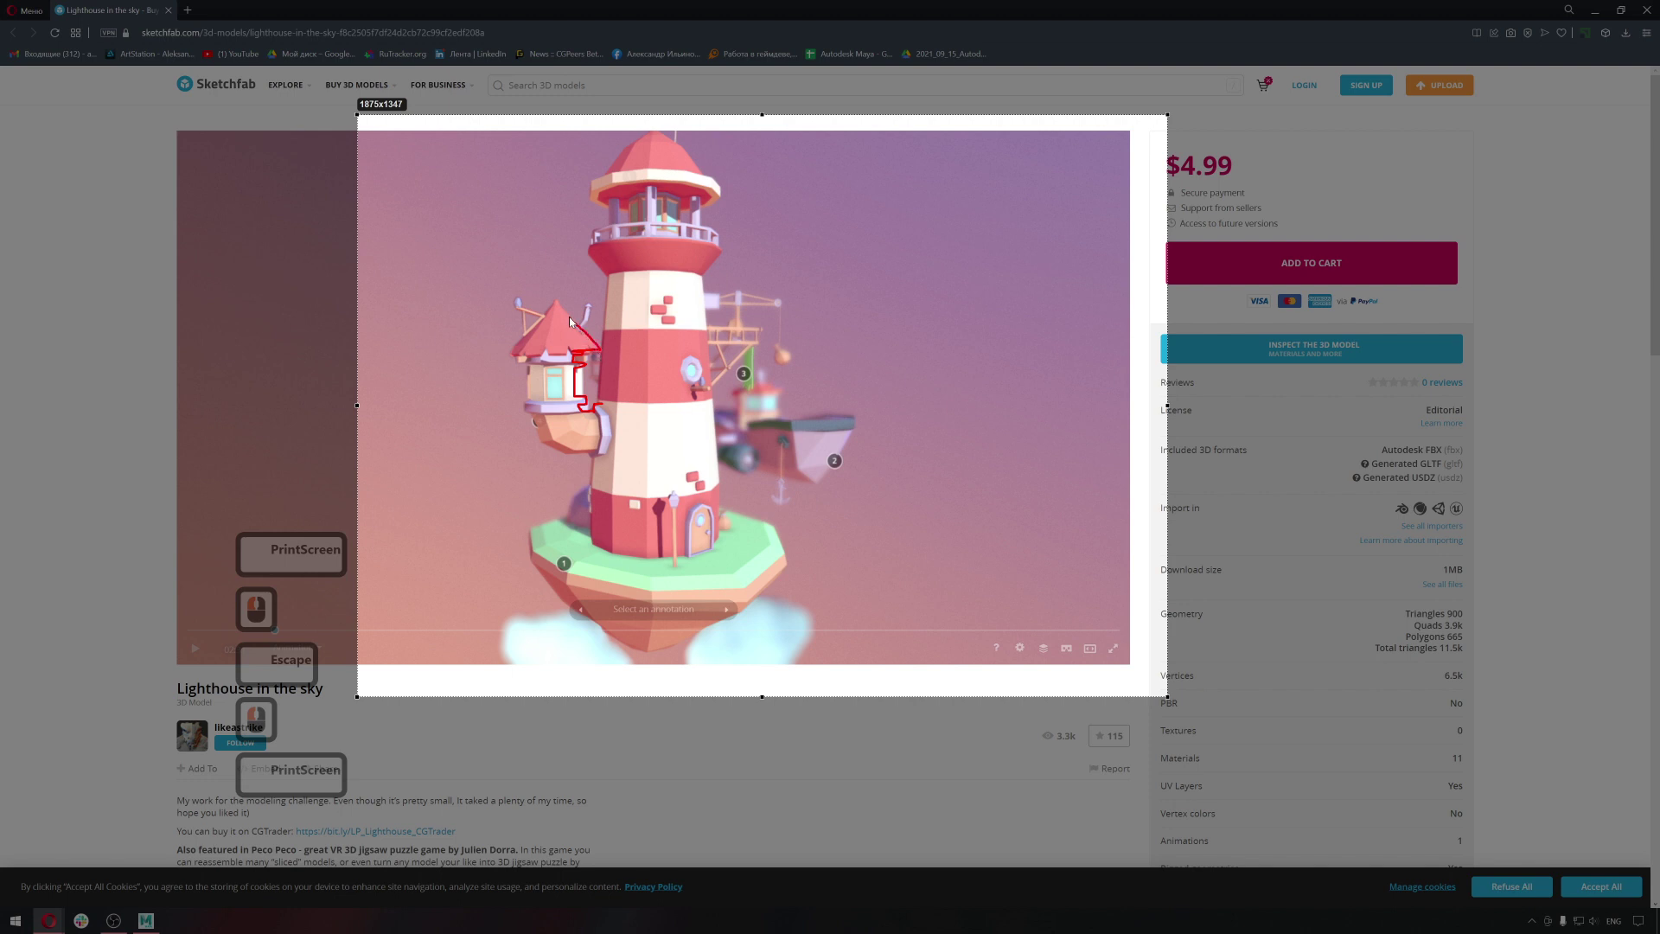
click(562, 308)
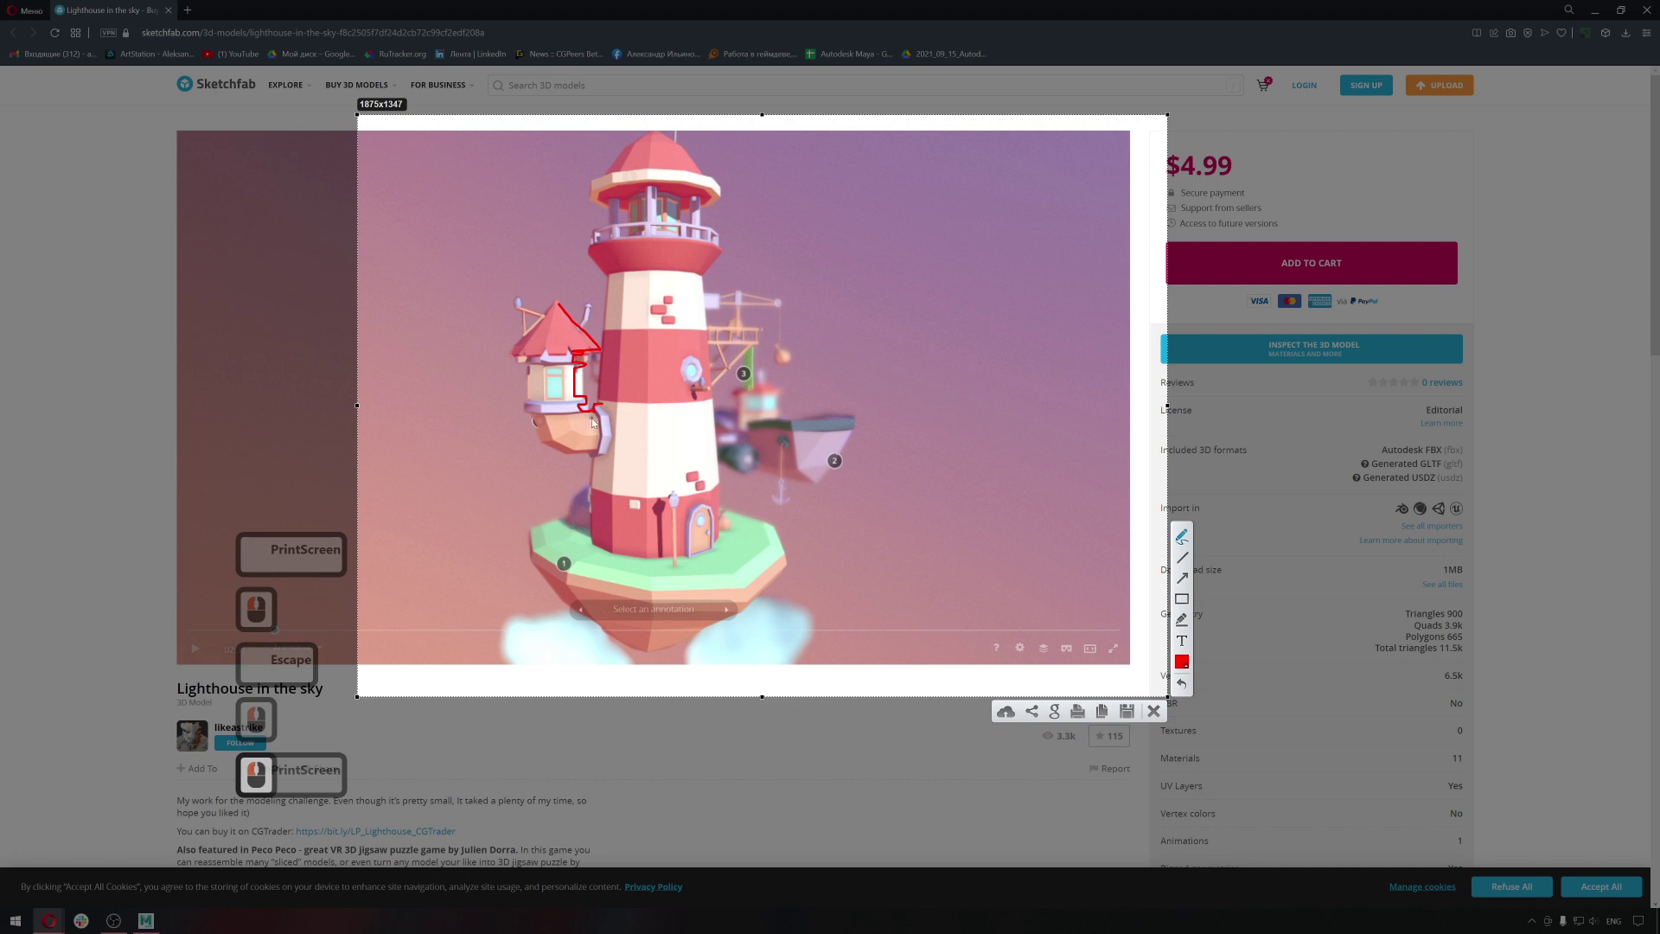
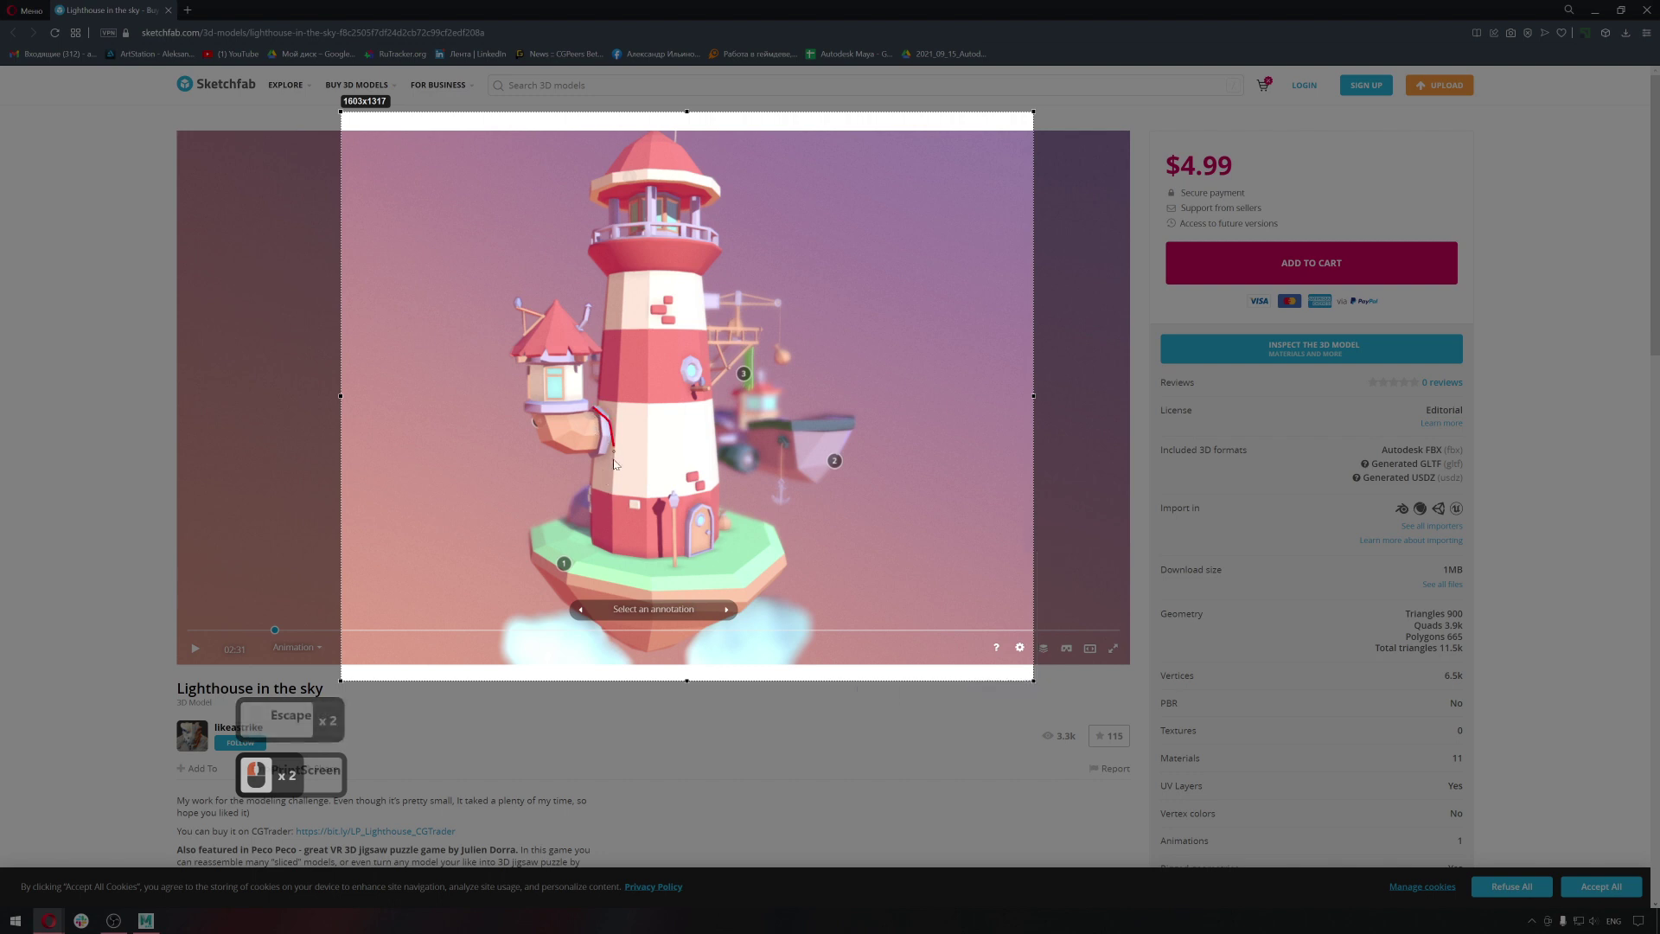
click(603, 421)
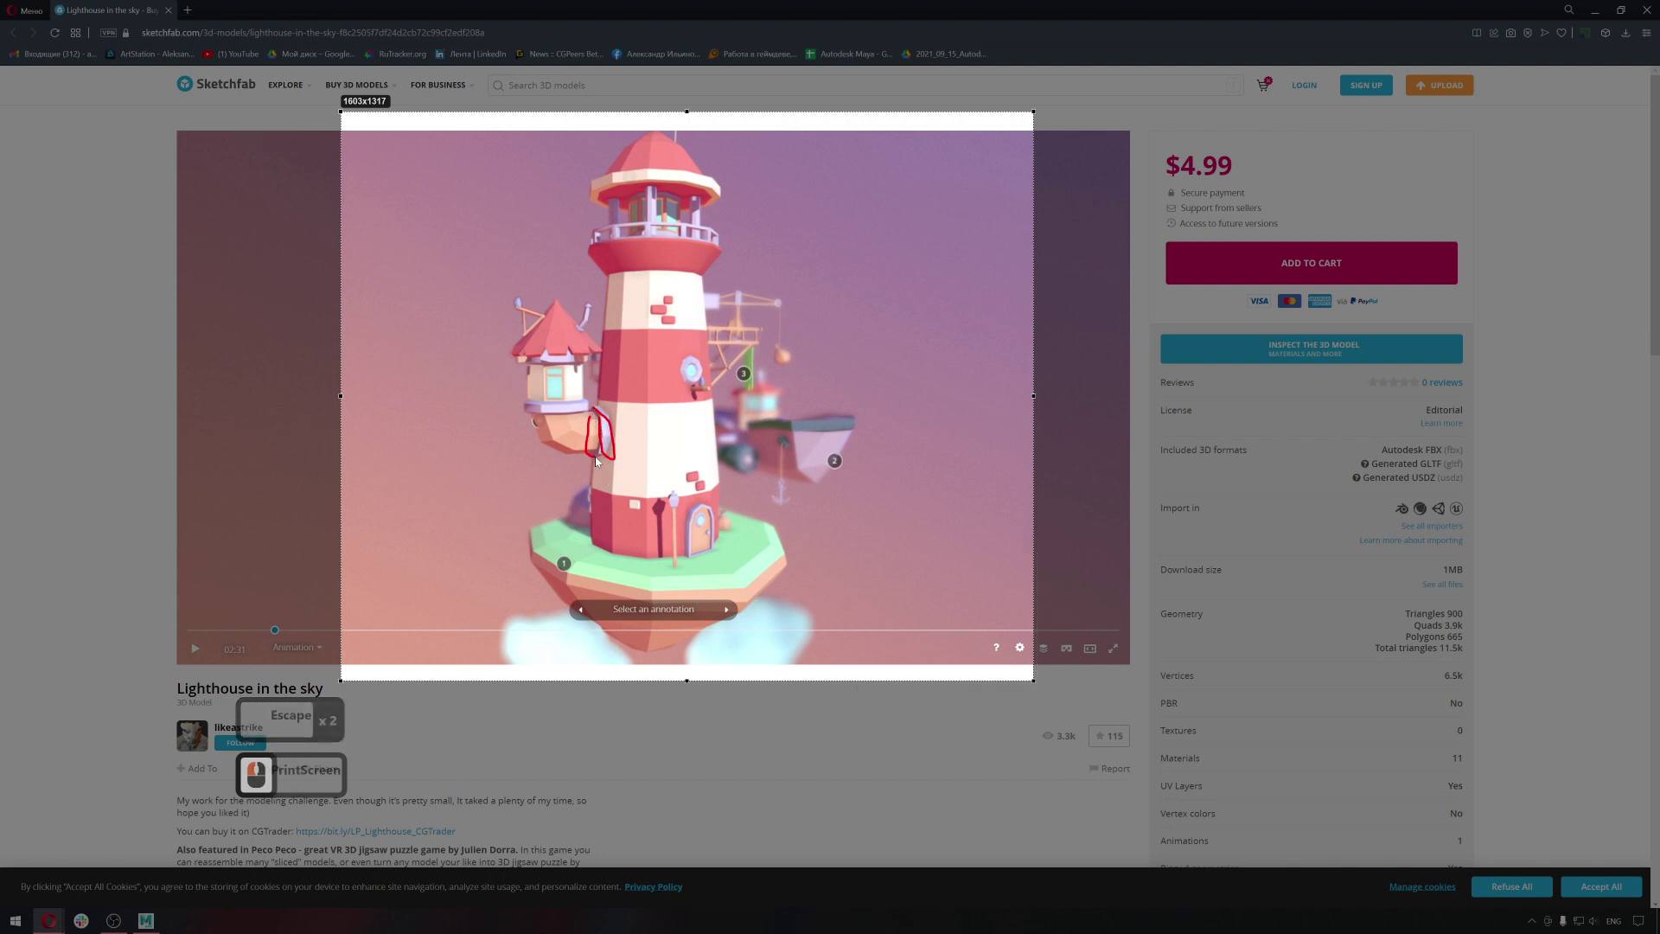
click(593, 434)
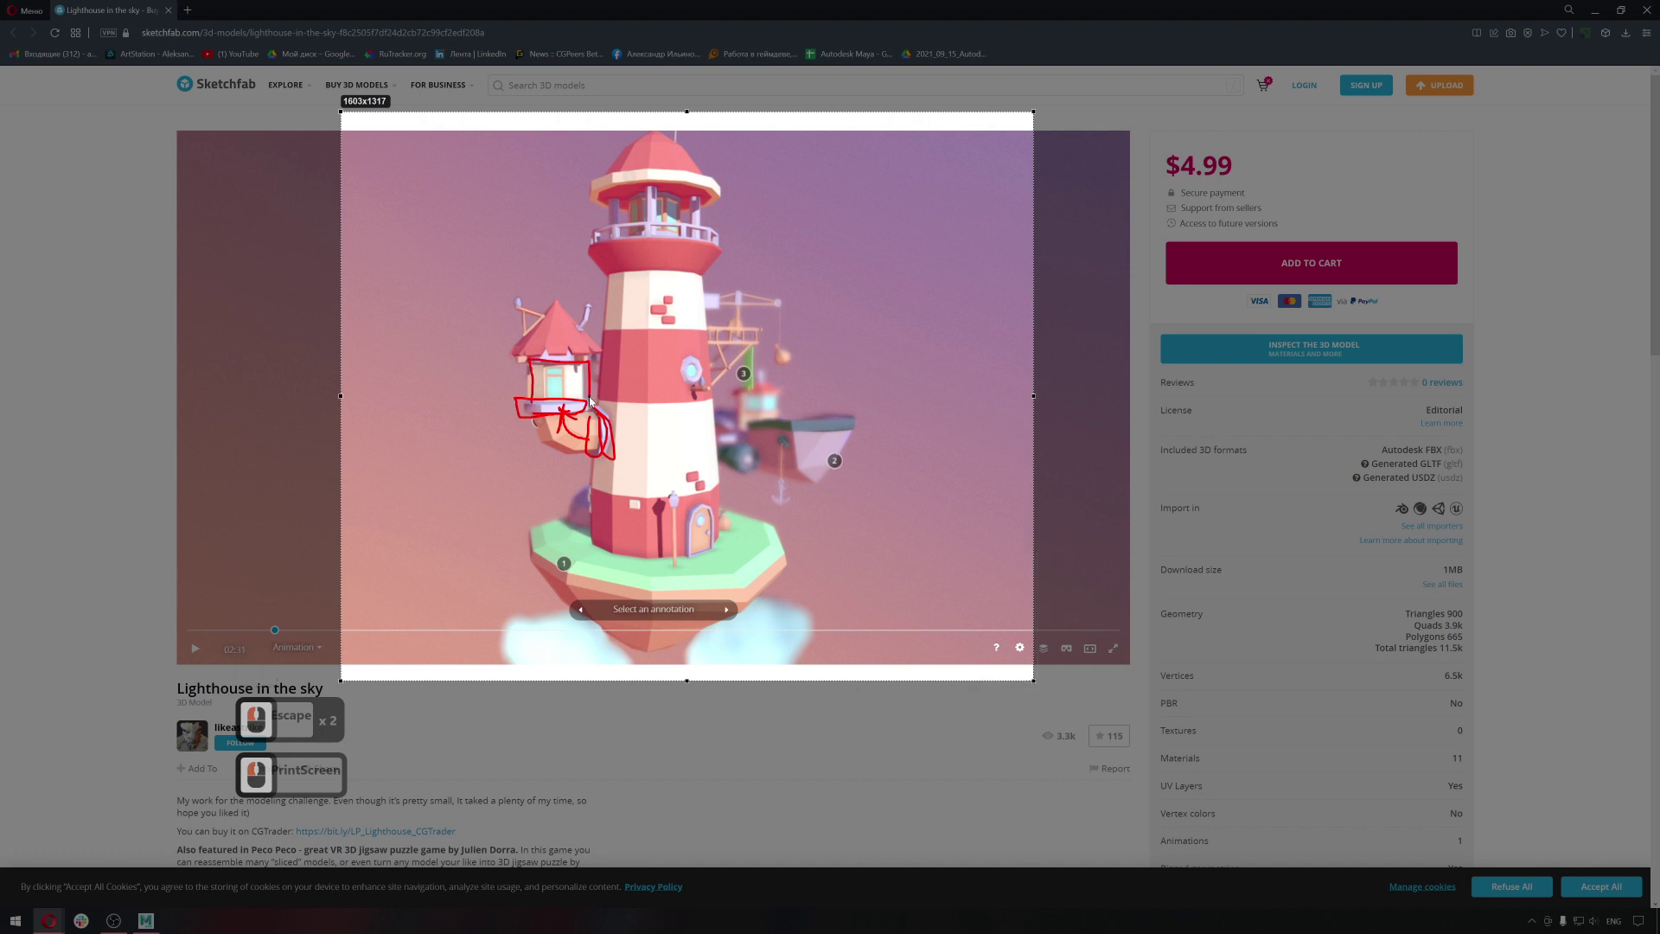
Sketch red strokes around the small side house and outline its roof.
drag(525, 406, 534, 364)
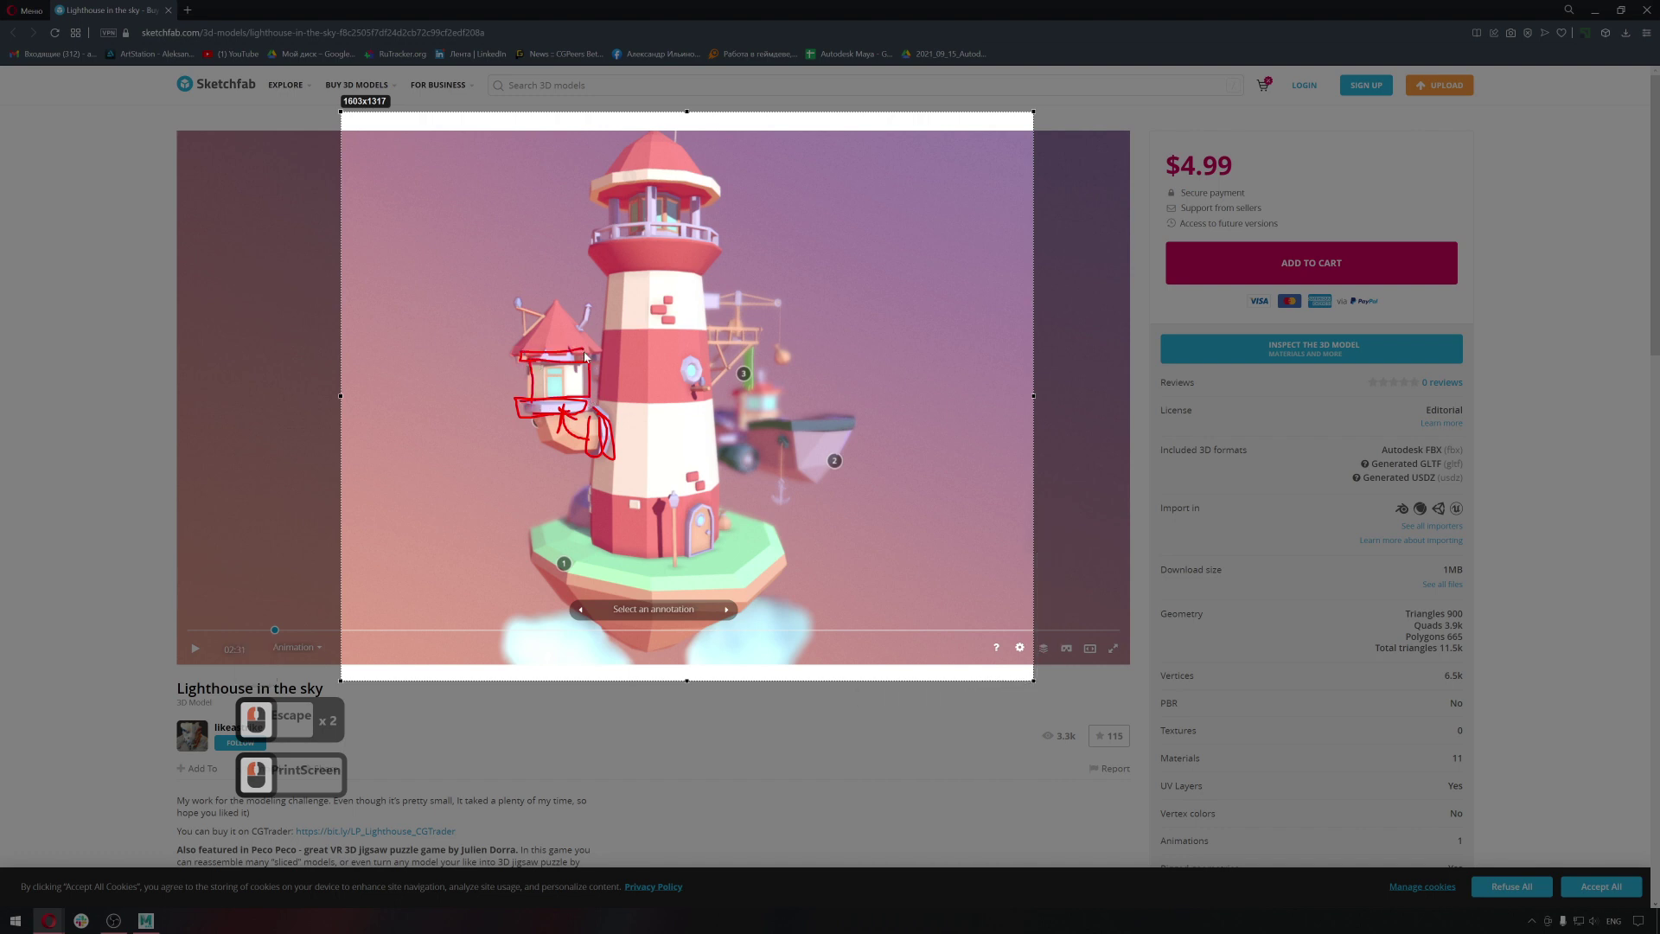
click(583, 367)
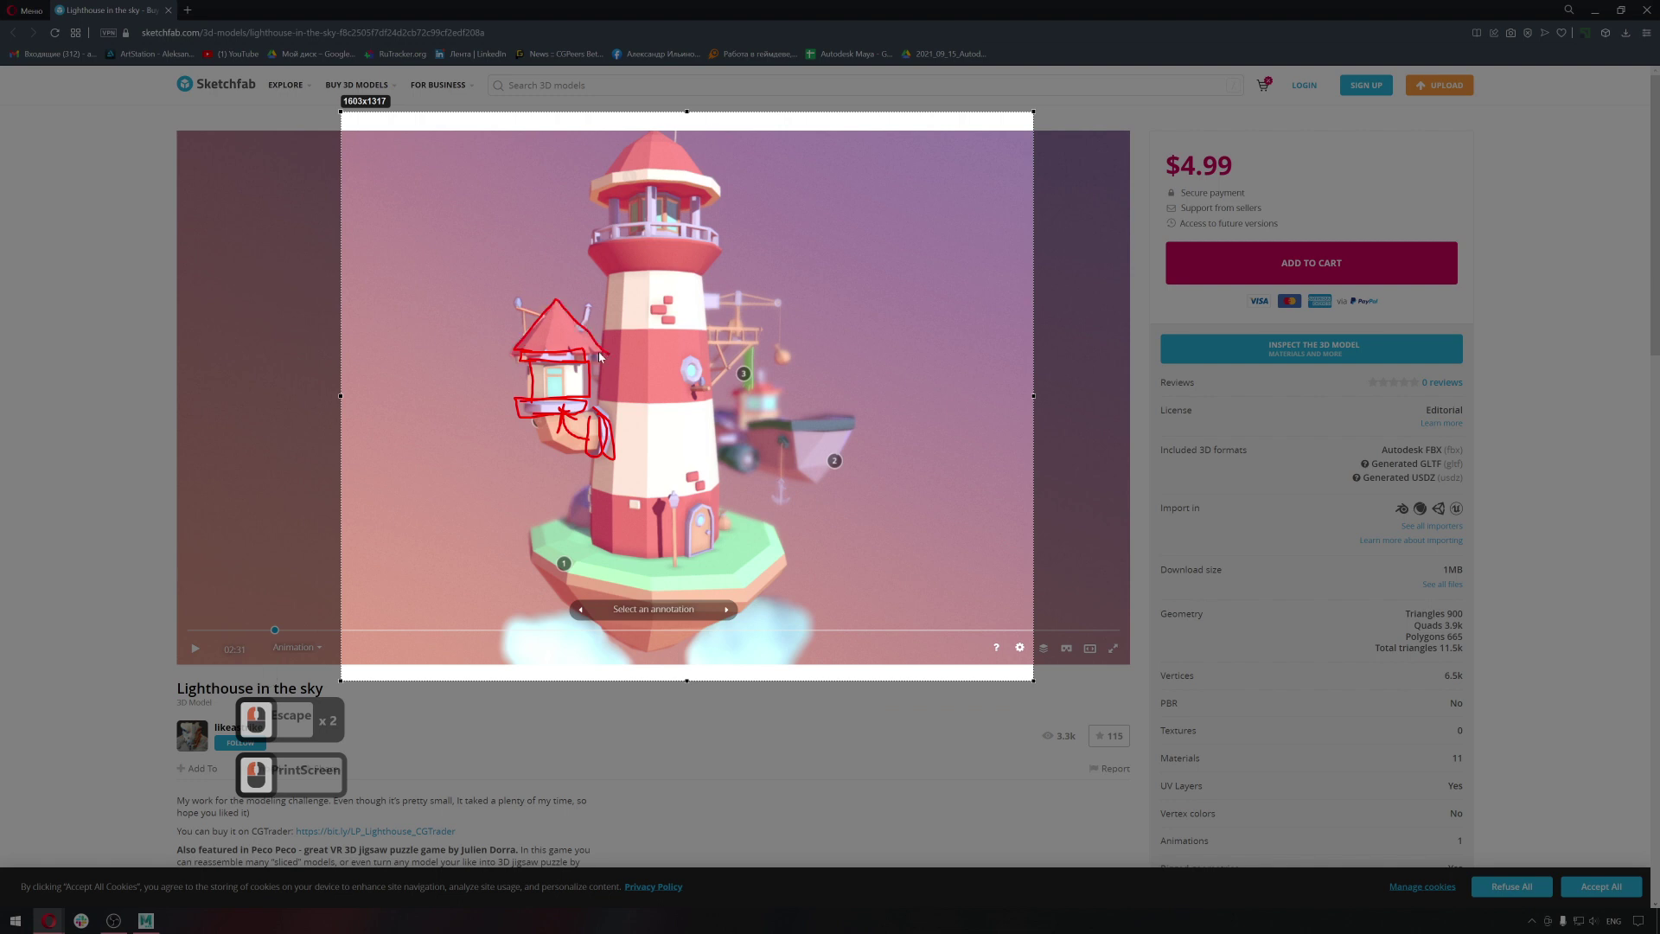
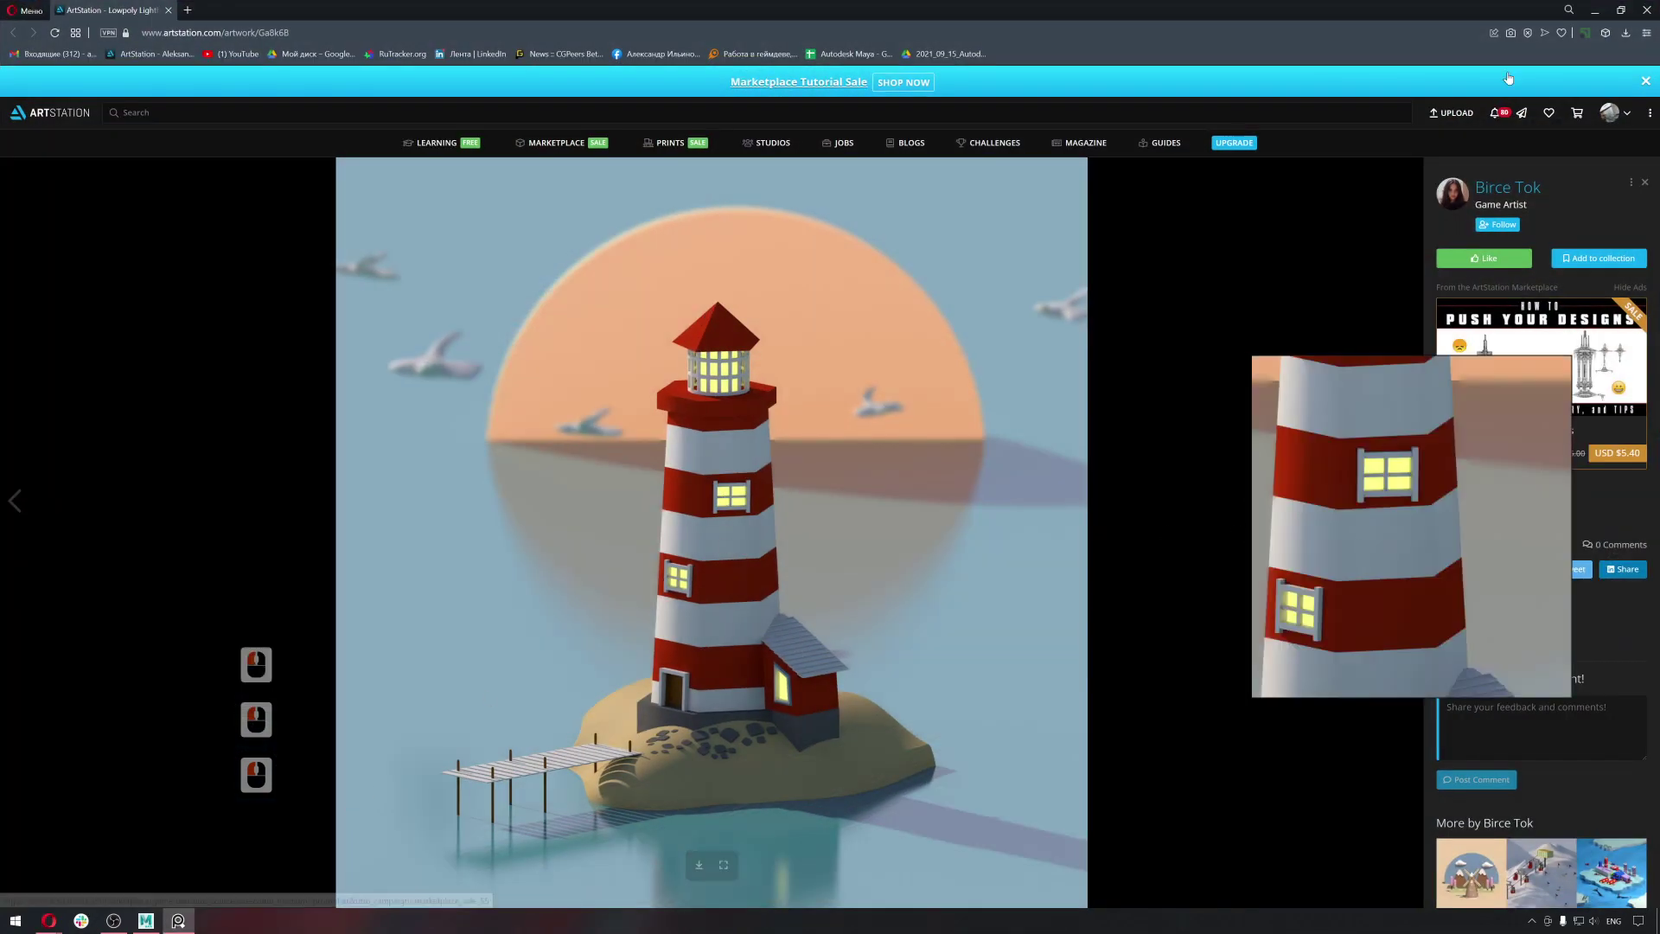
Hide the browser and bring up the empty Maya scene with the lighthouse reference alongside.
click(1652, 19)
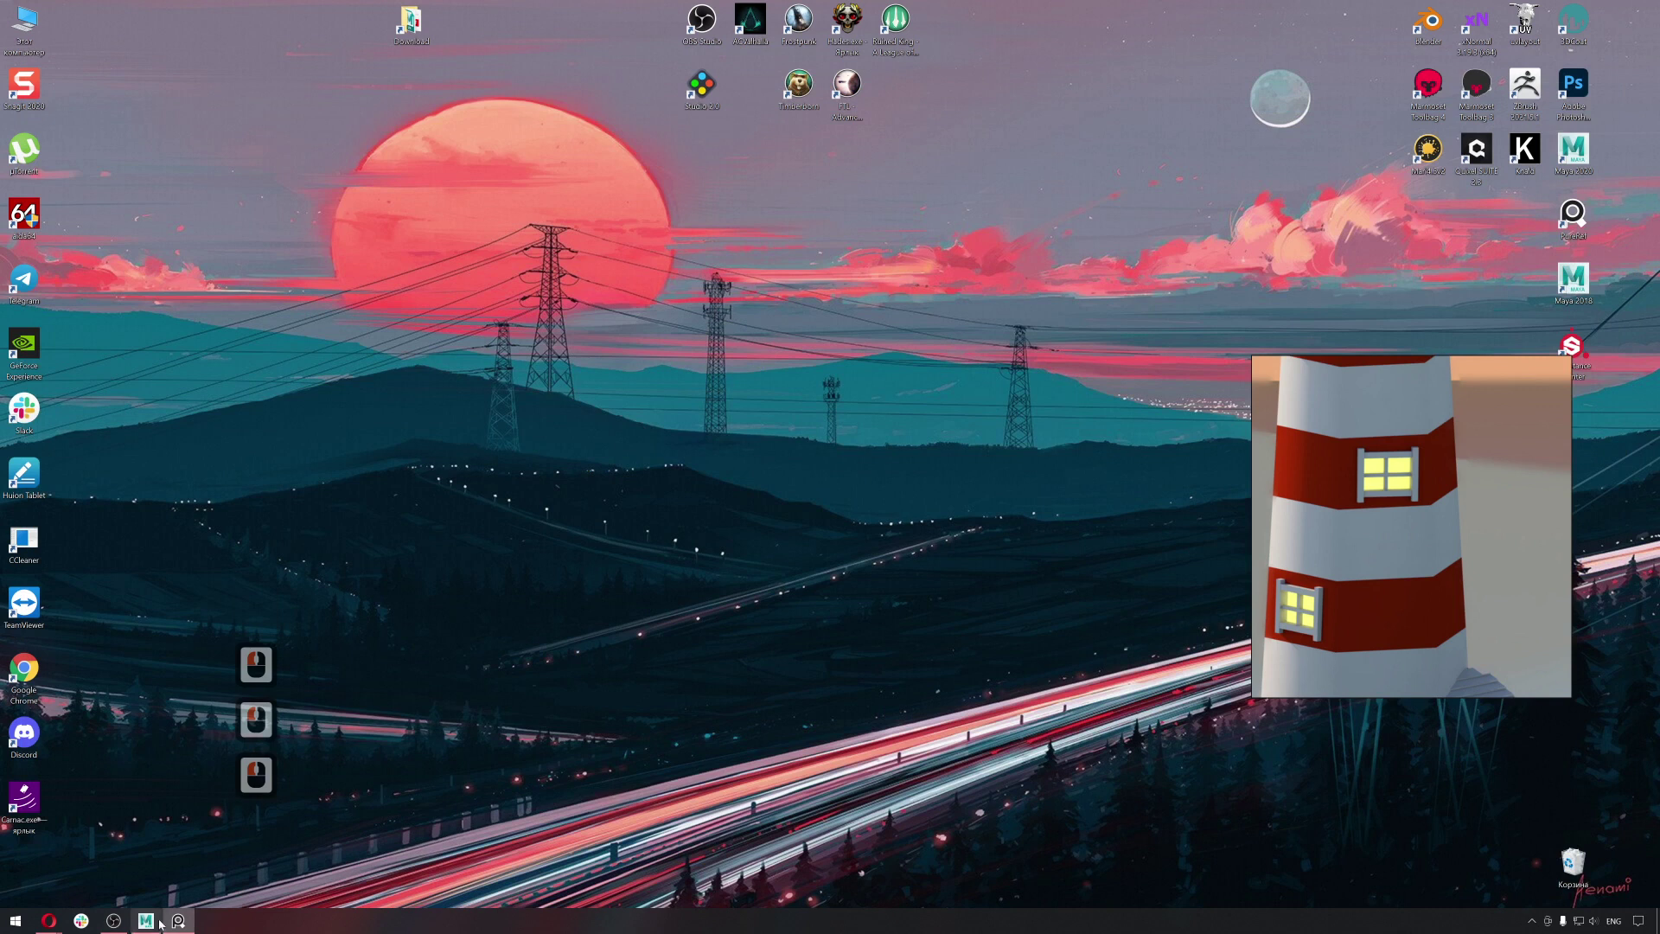
click(161, 923)
middle_click(1335, 537)
click(1414, 548)
middle_click(1392, 562)
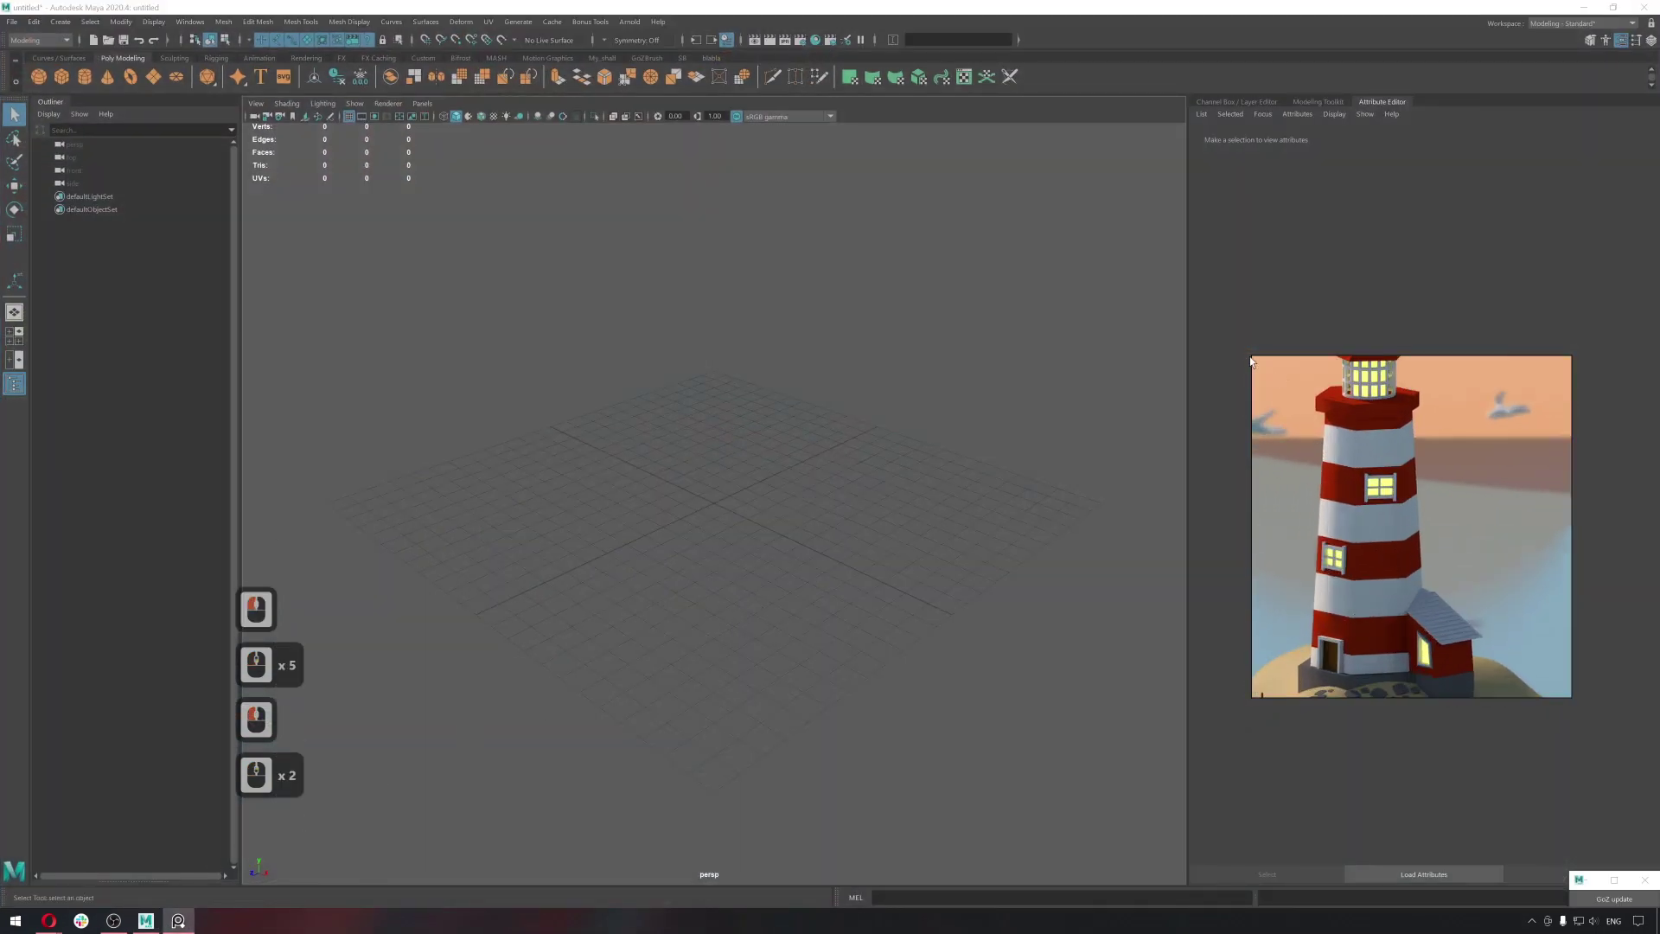
click(1009, 226)
click(1620, 763)
click(1645, 882)
click(1337, 598)
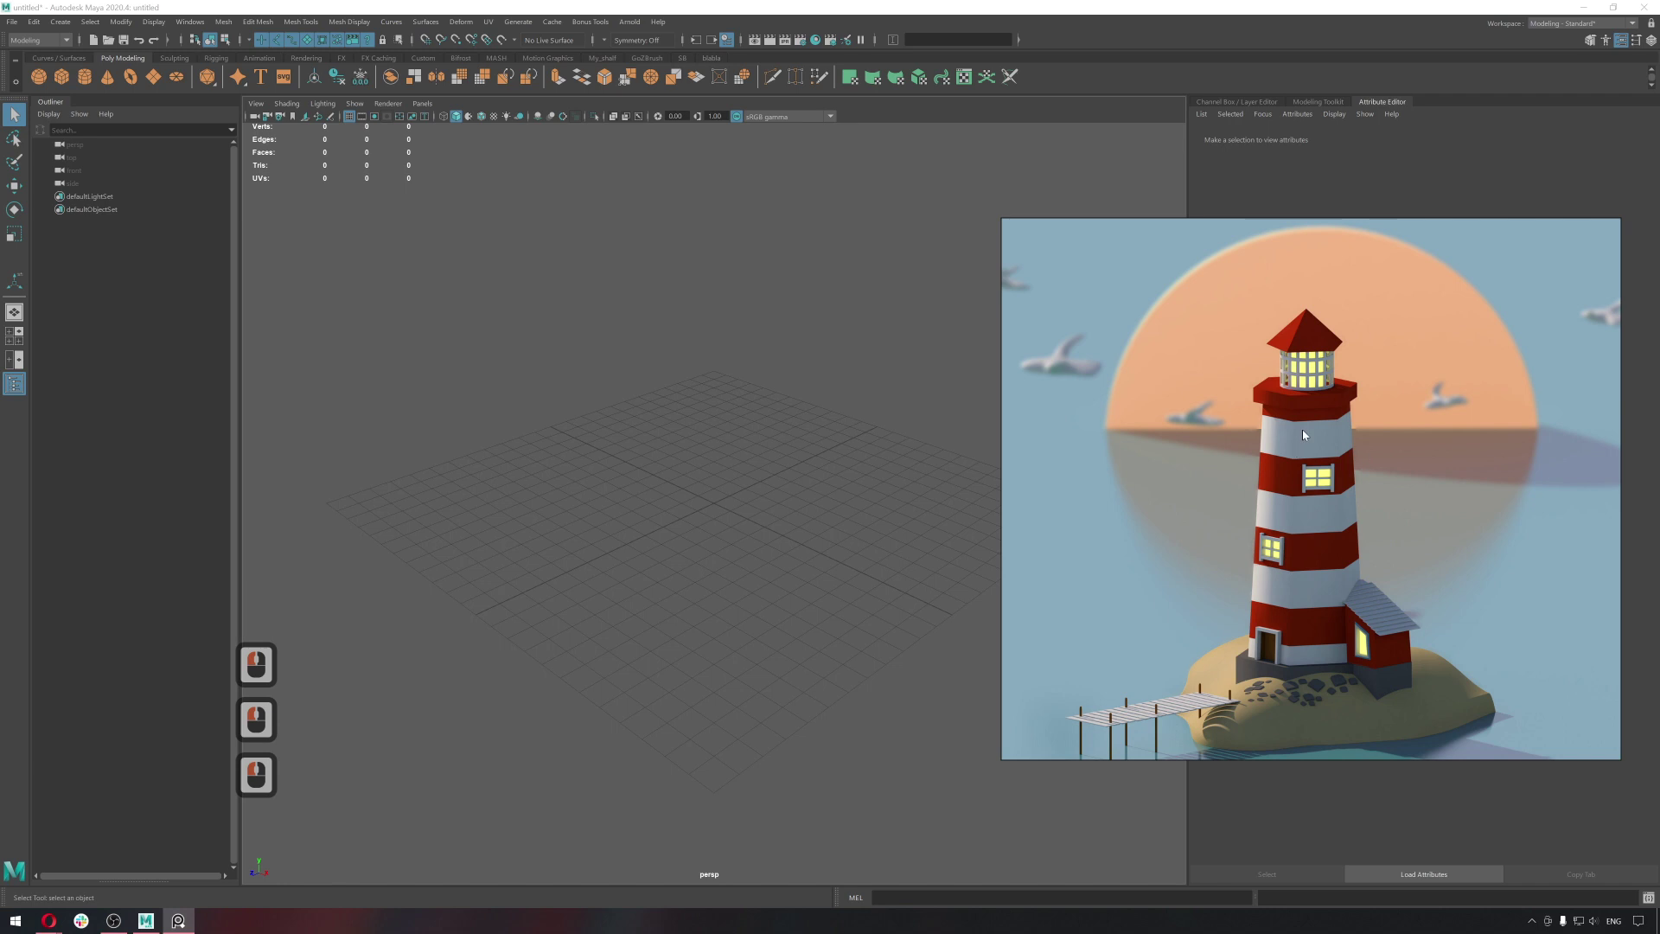
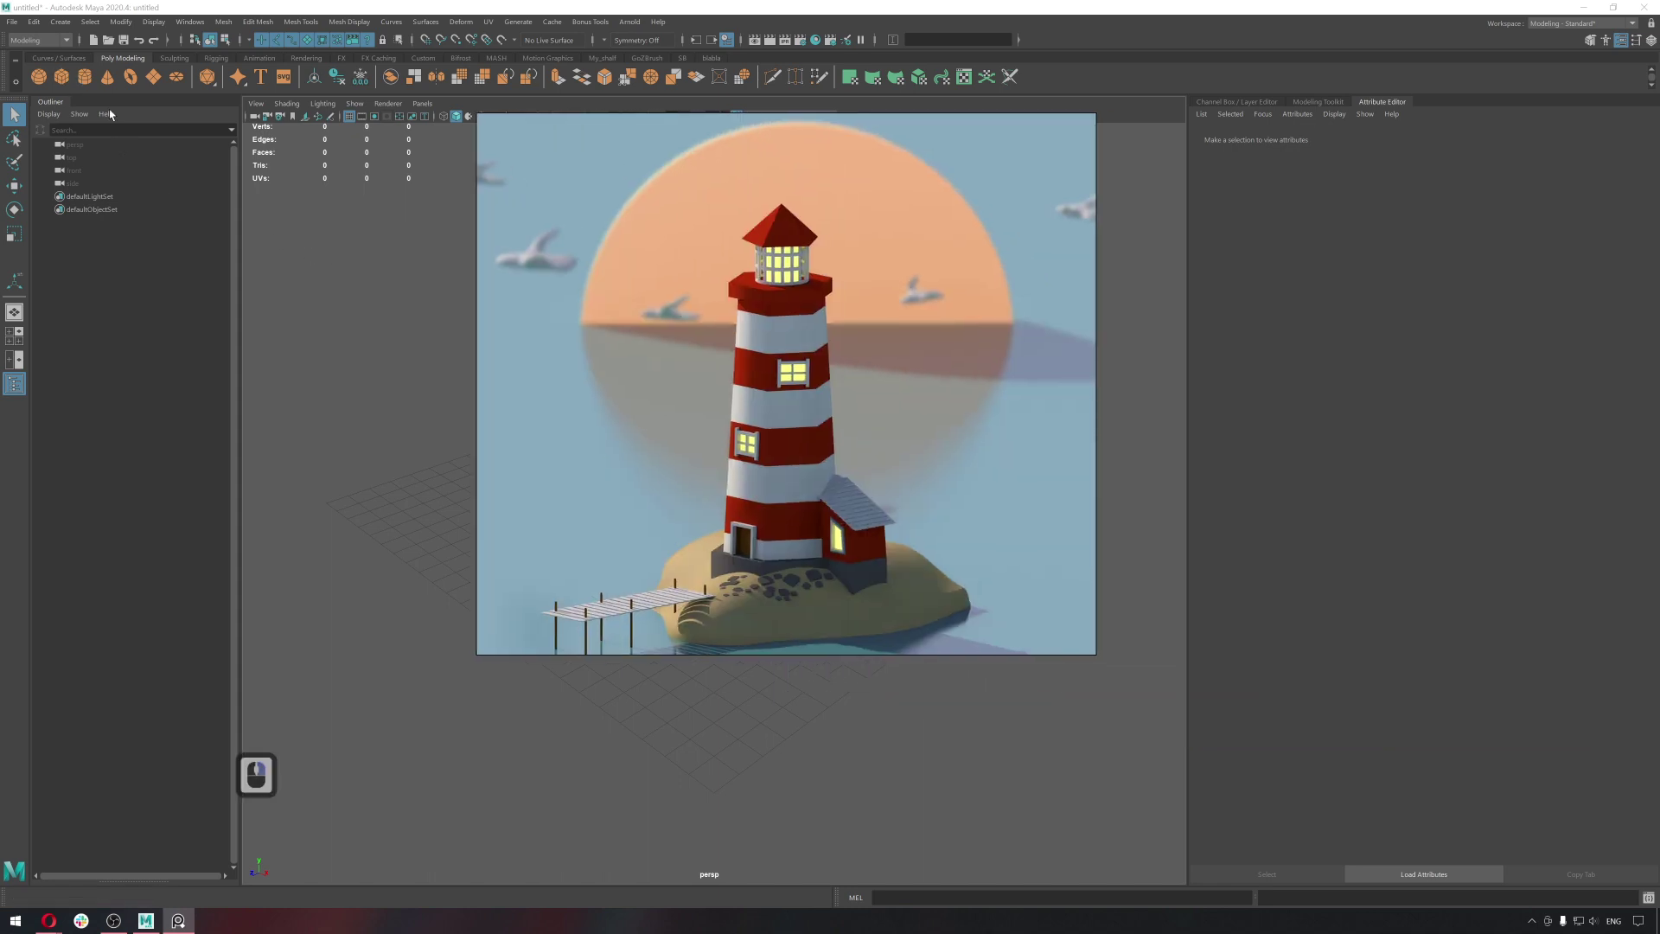
Add a polygon cylinder and set its Subdivisions Axis to 16.
click(96, 87)
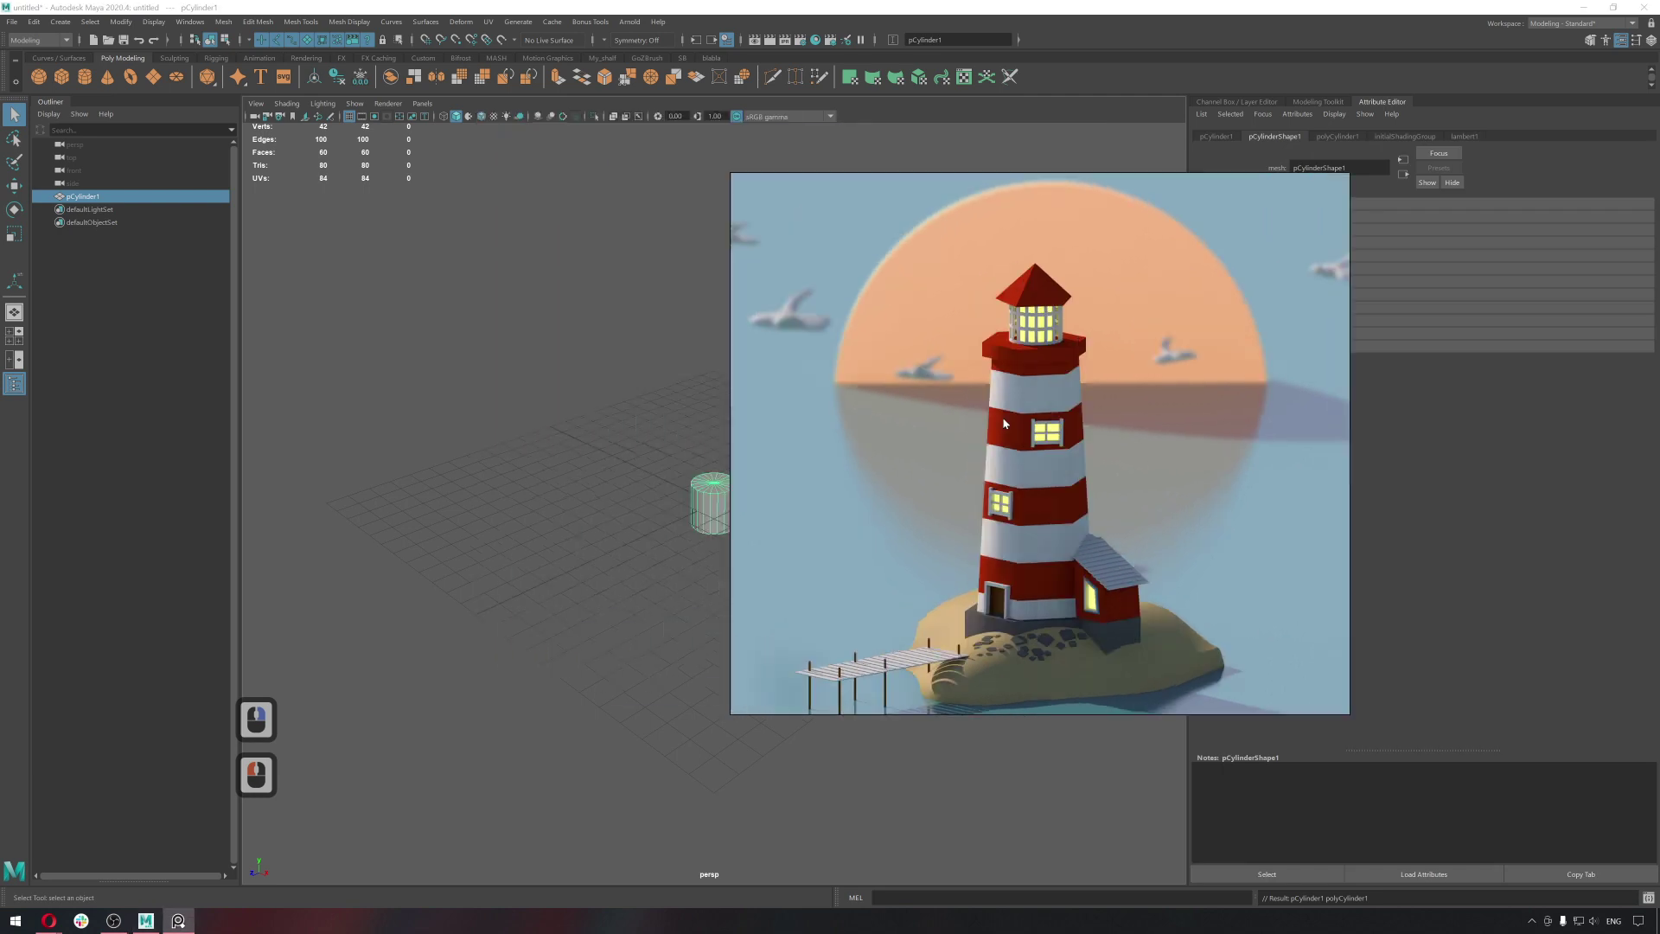
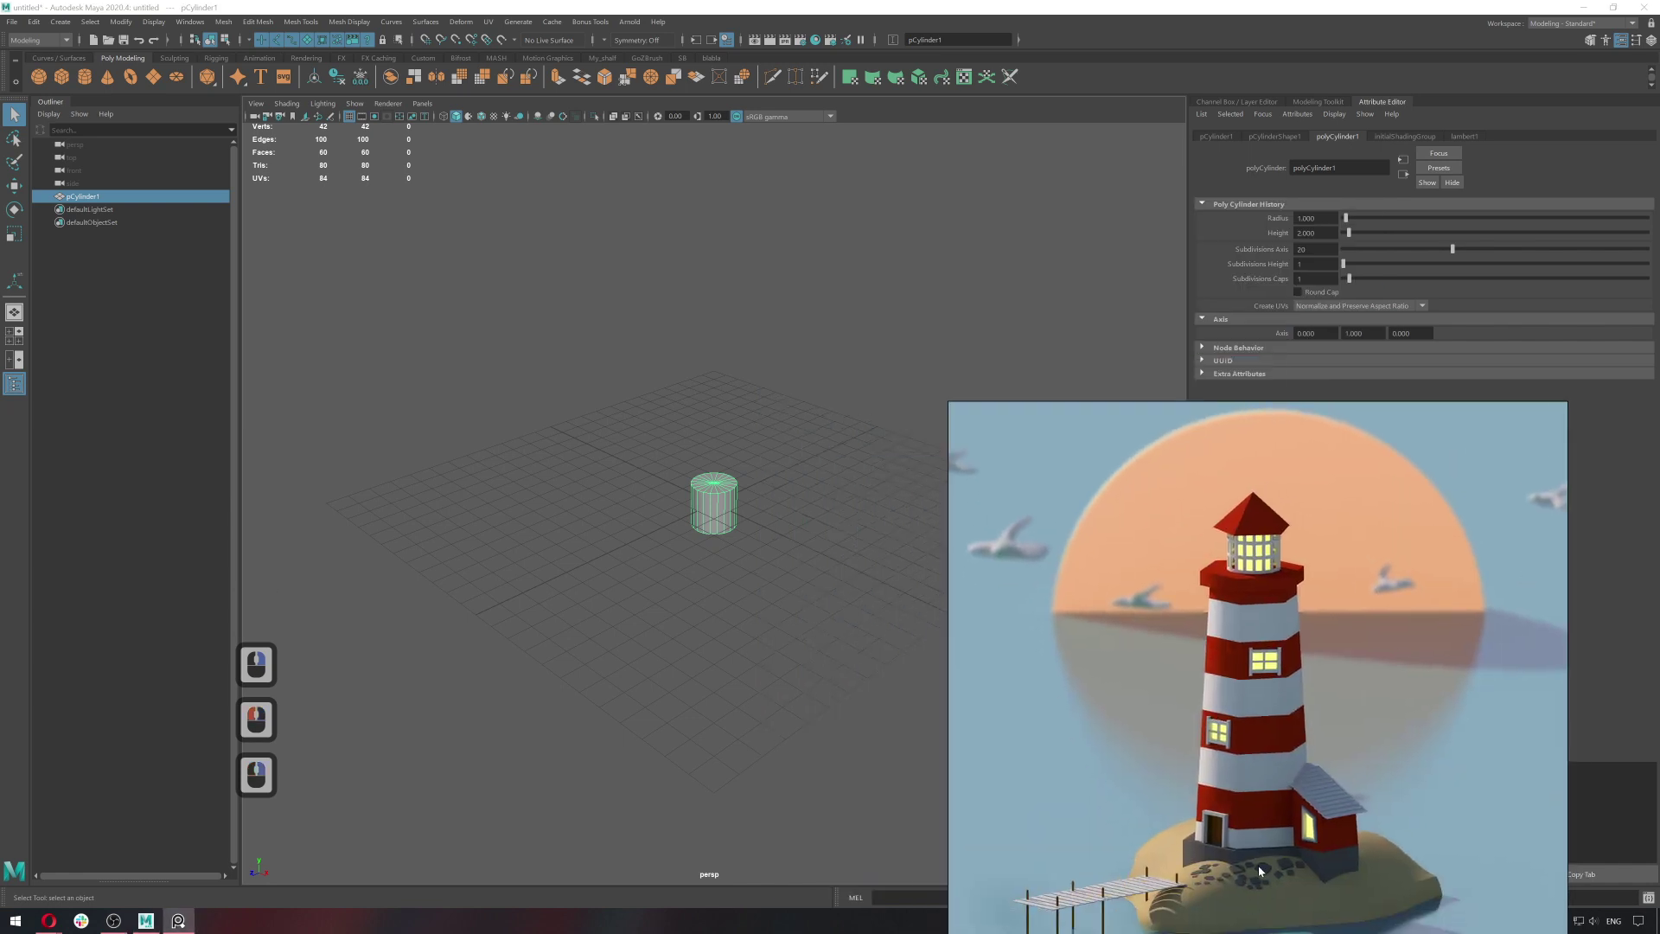
click(1226, 254)
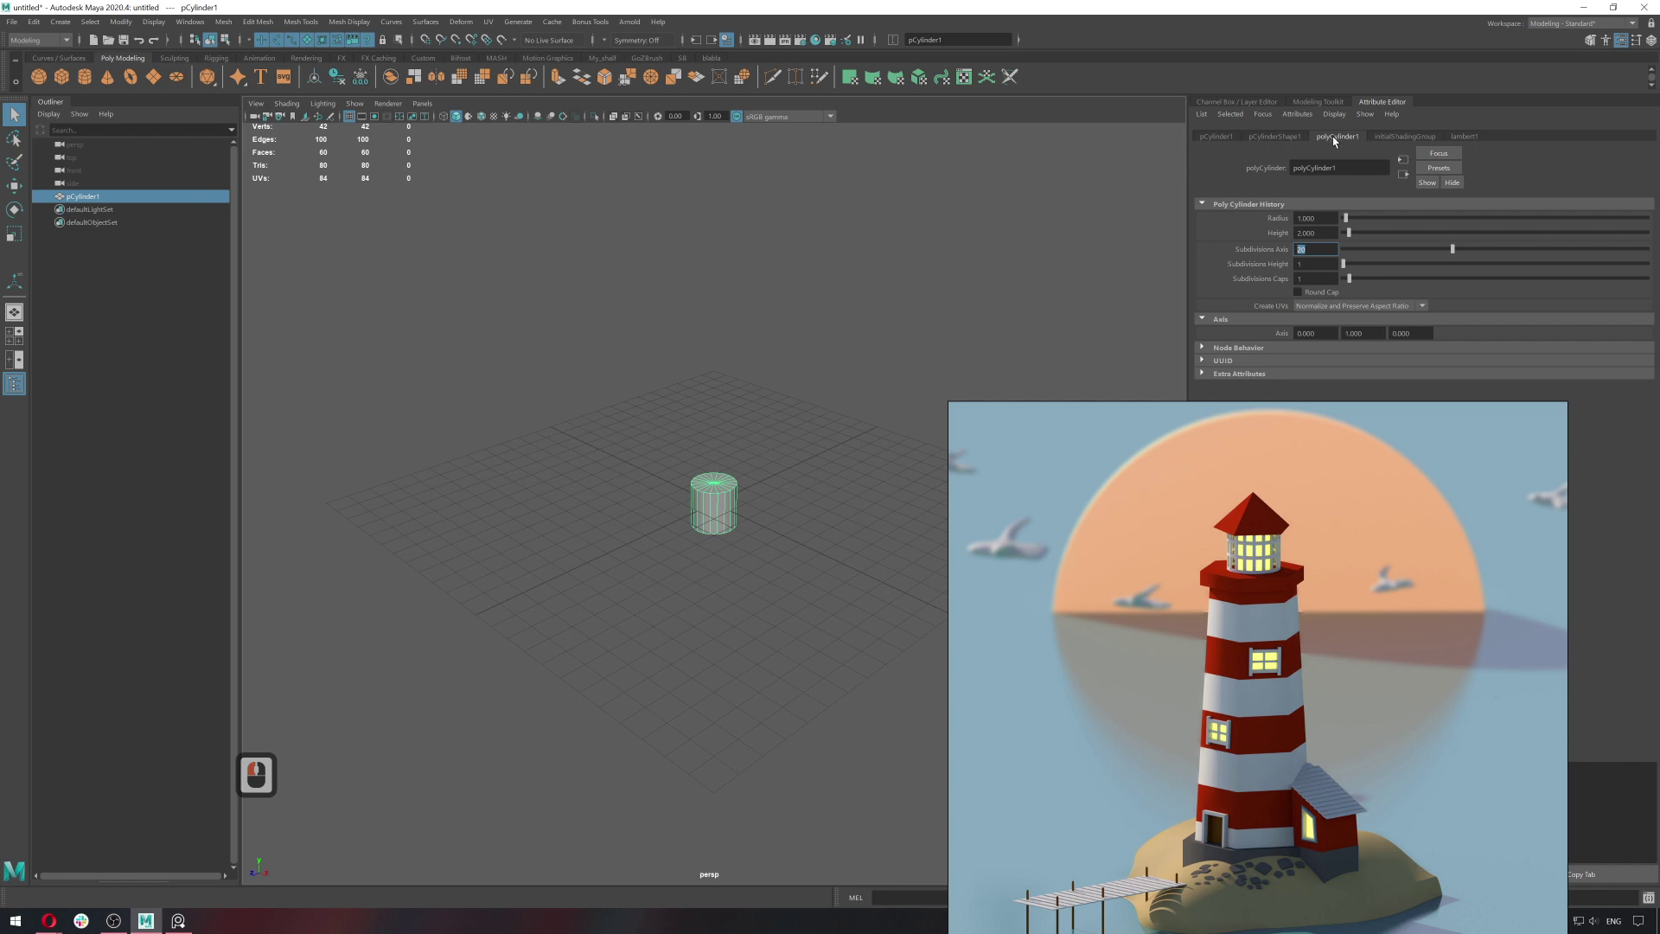
text(16)
key(Return)
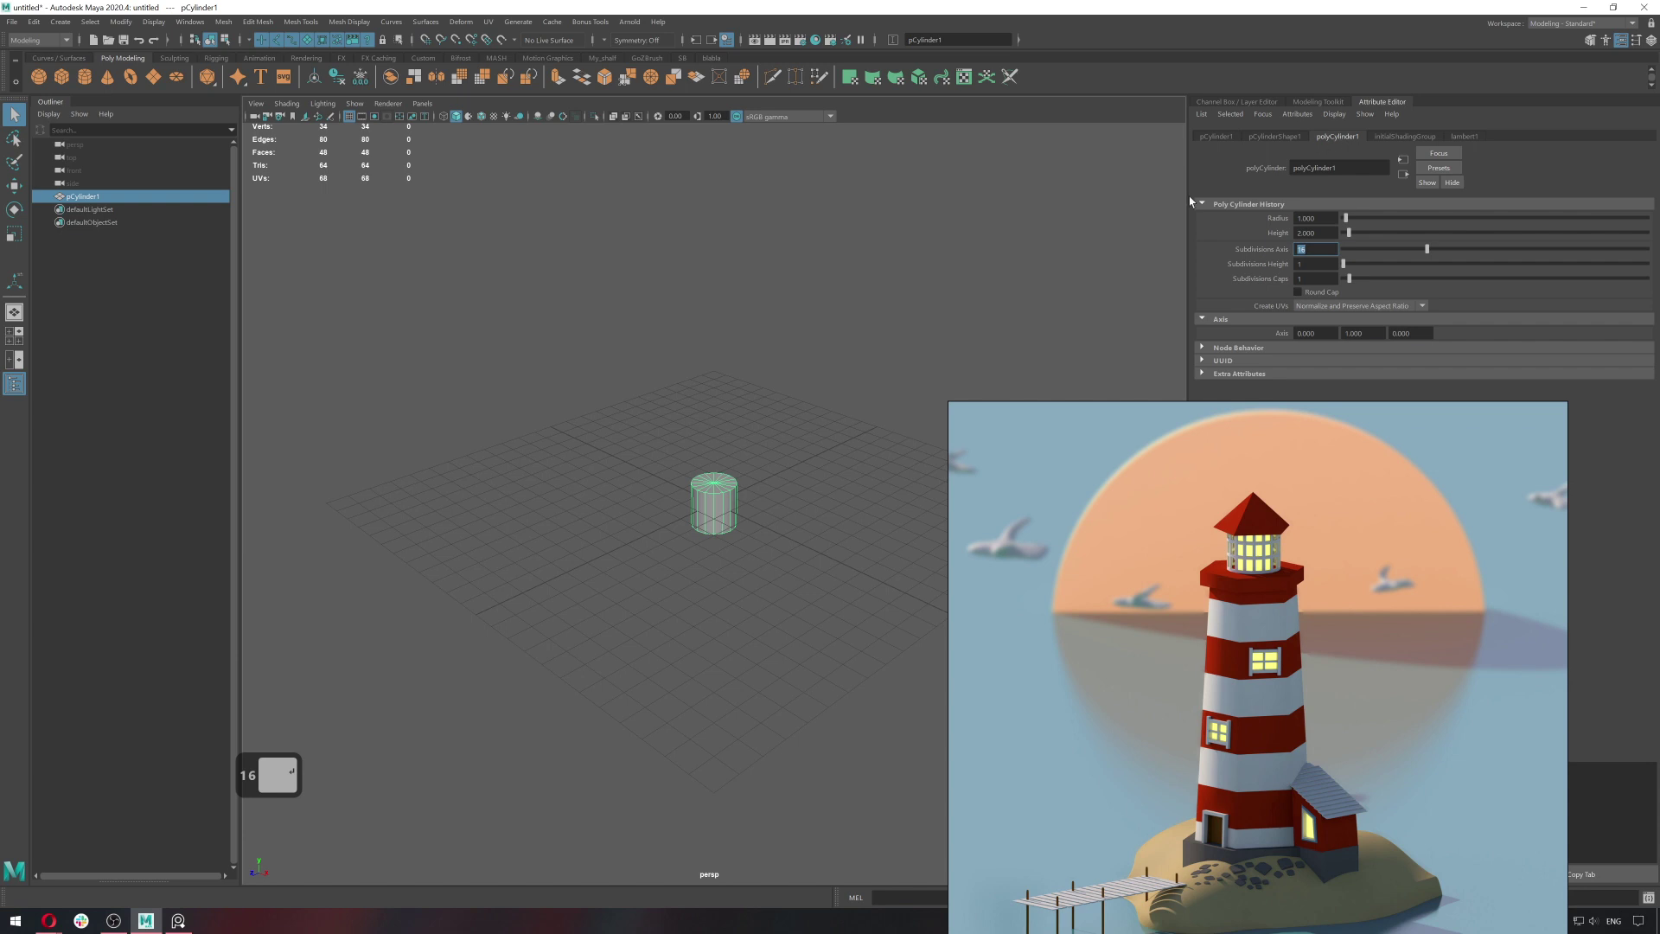
Reselect the cylinder and raise its Subdivisions Axis to 80.
click(813, 381)
click(732, 518)
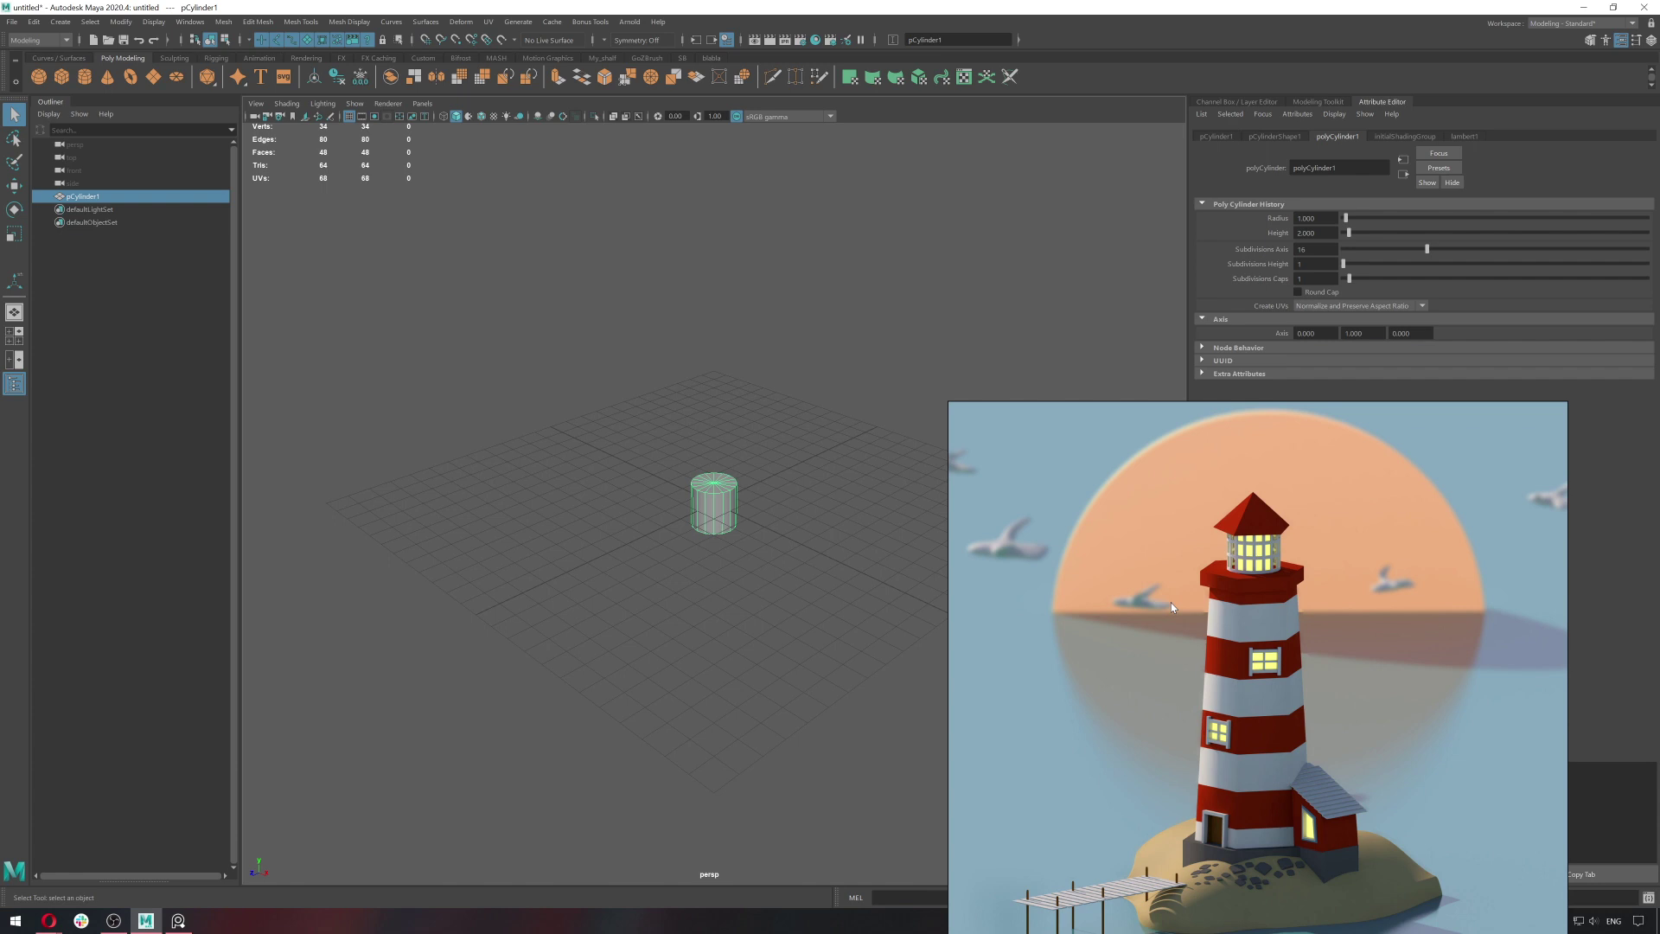
click(1216, 247)
text(80)
key(Return)
Scale the cylinder flat and wide into a disc.
click(737, 525)
key(r)
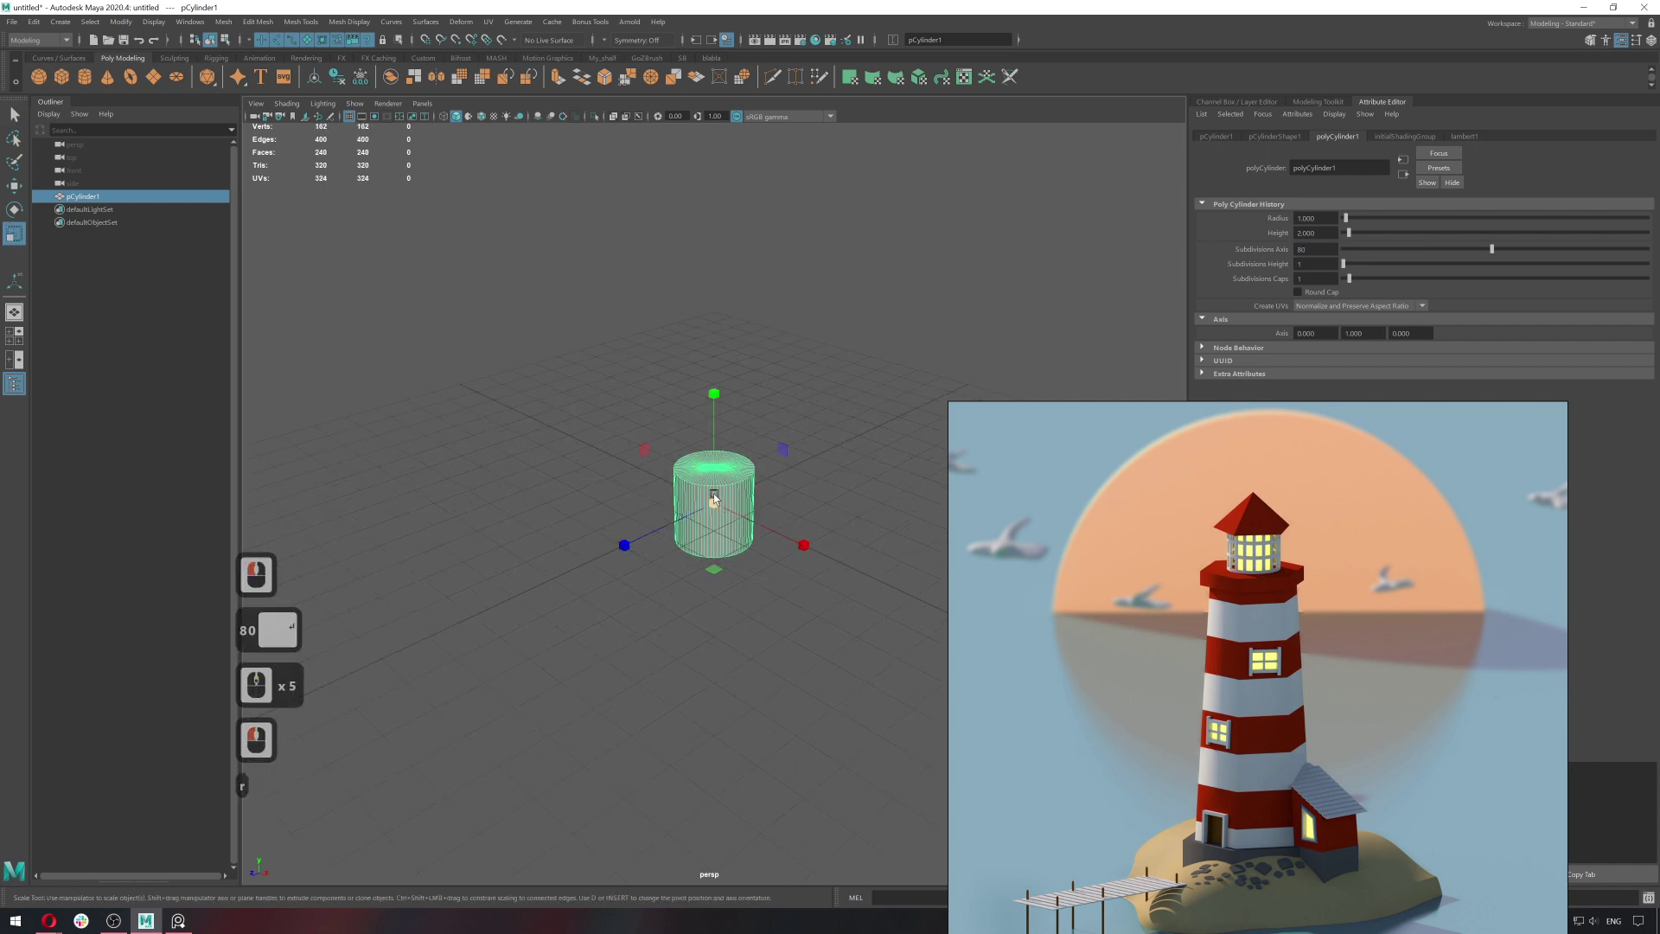
click(719, 491)
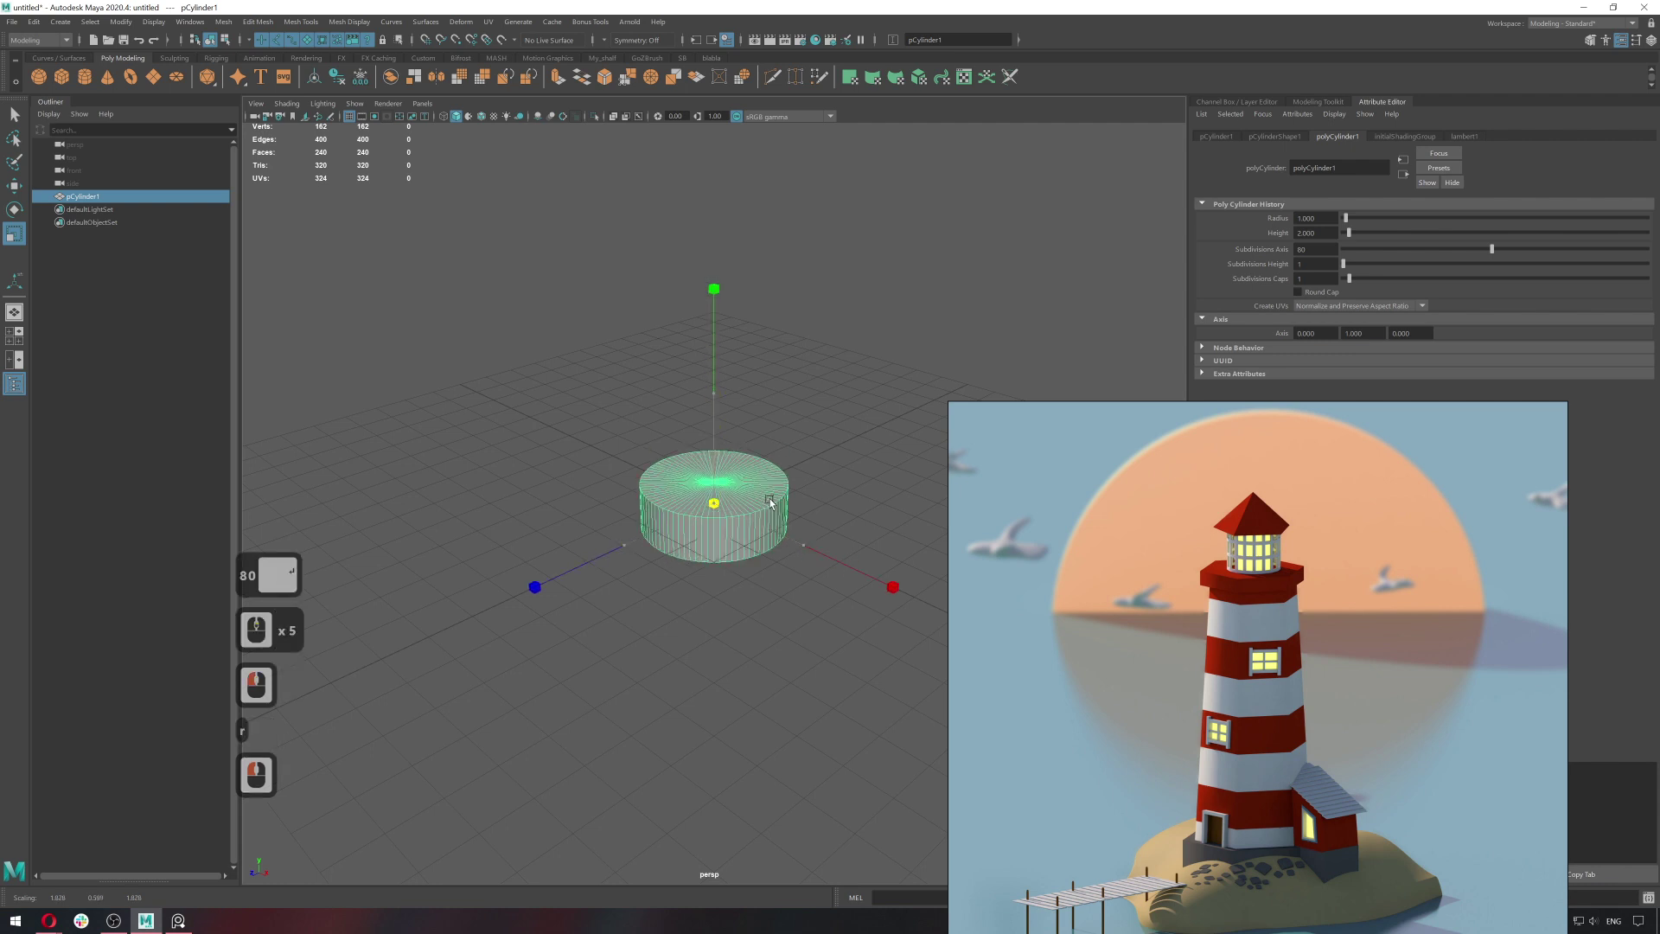
click(838, 497)
click(711, 477)
click(885, 415)
click(787, 491)
Duplicate the disc, move it aside and give it 10 axis subdivisions.
key(ctrl+d)
key(w)
click(891, 421)
click(773, 530)
click(1332, 143)
click(1113, 241)
text(10)
key(Return)
Adjust and inspect the ten-sided disc, hardening its edges for a faceted low-poly look.
click(718, 306)
middle_click(693, 425)
click(707, 400)
click(685, 517)
click(781, 329)
click(704, 579)
click(675, 558)
right_click(672, 521)
key(q)
double_click(663, 553)
click(664, 585)
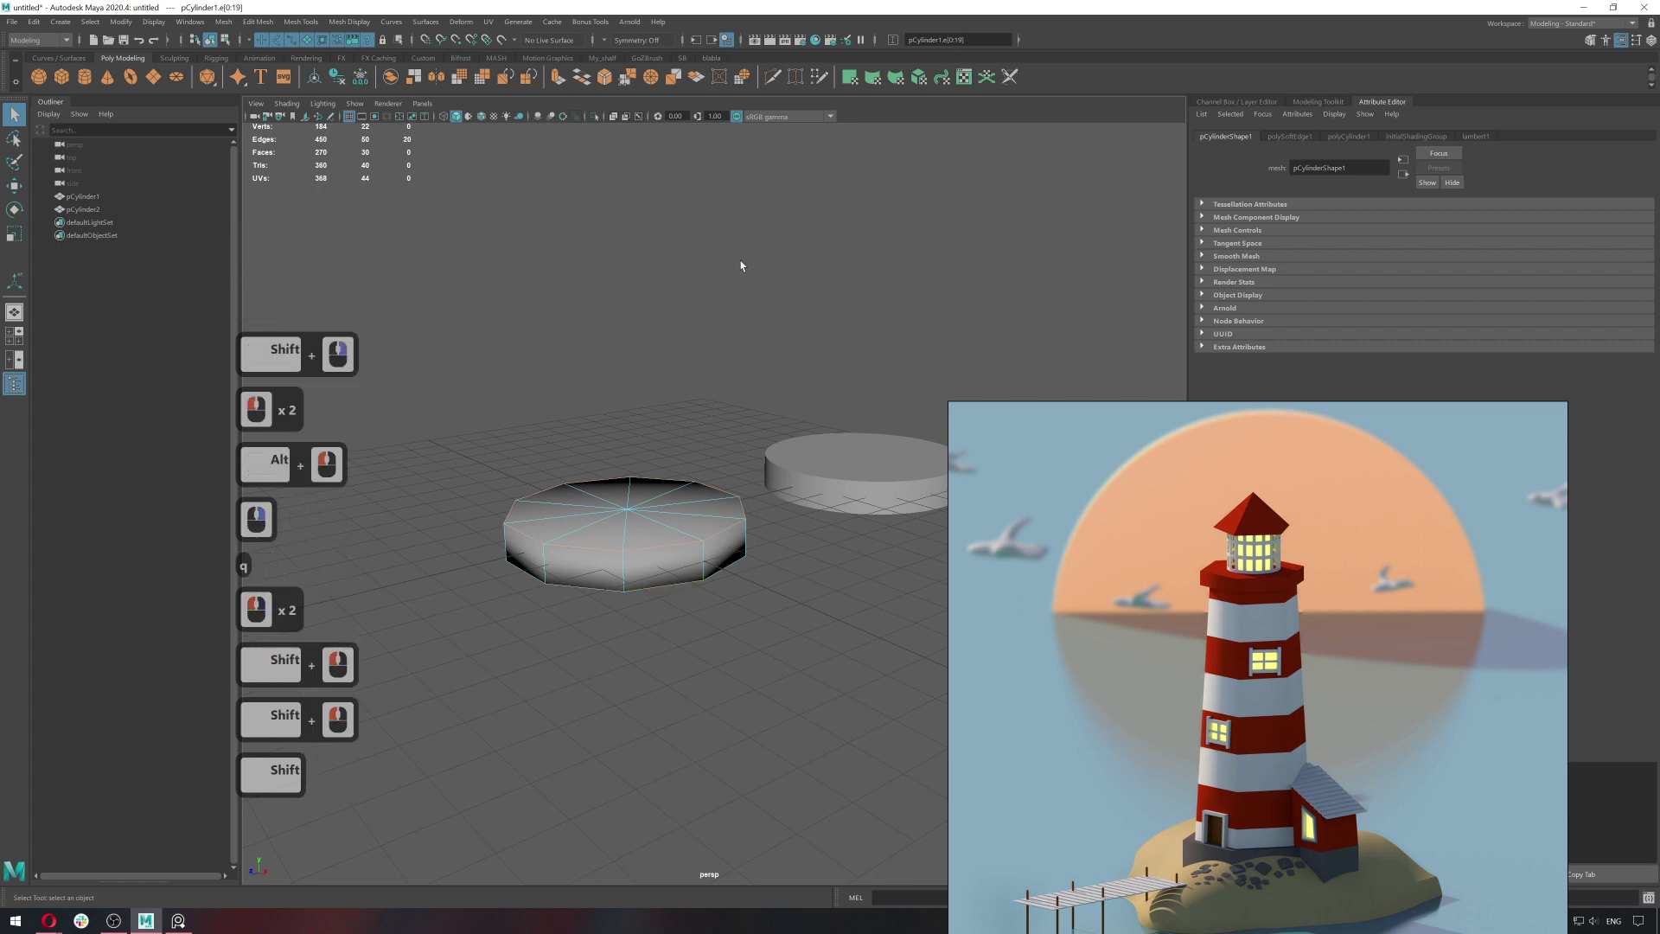
right_click(807, 262)
right_click(748, 432)
click(752, 427)
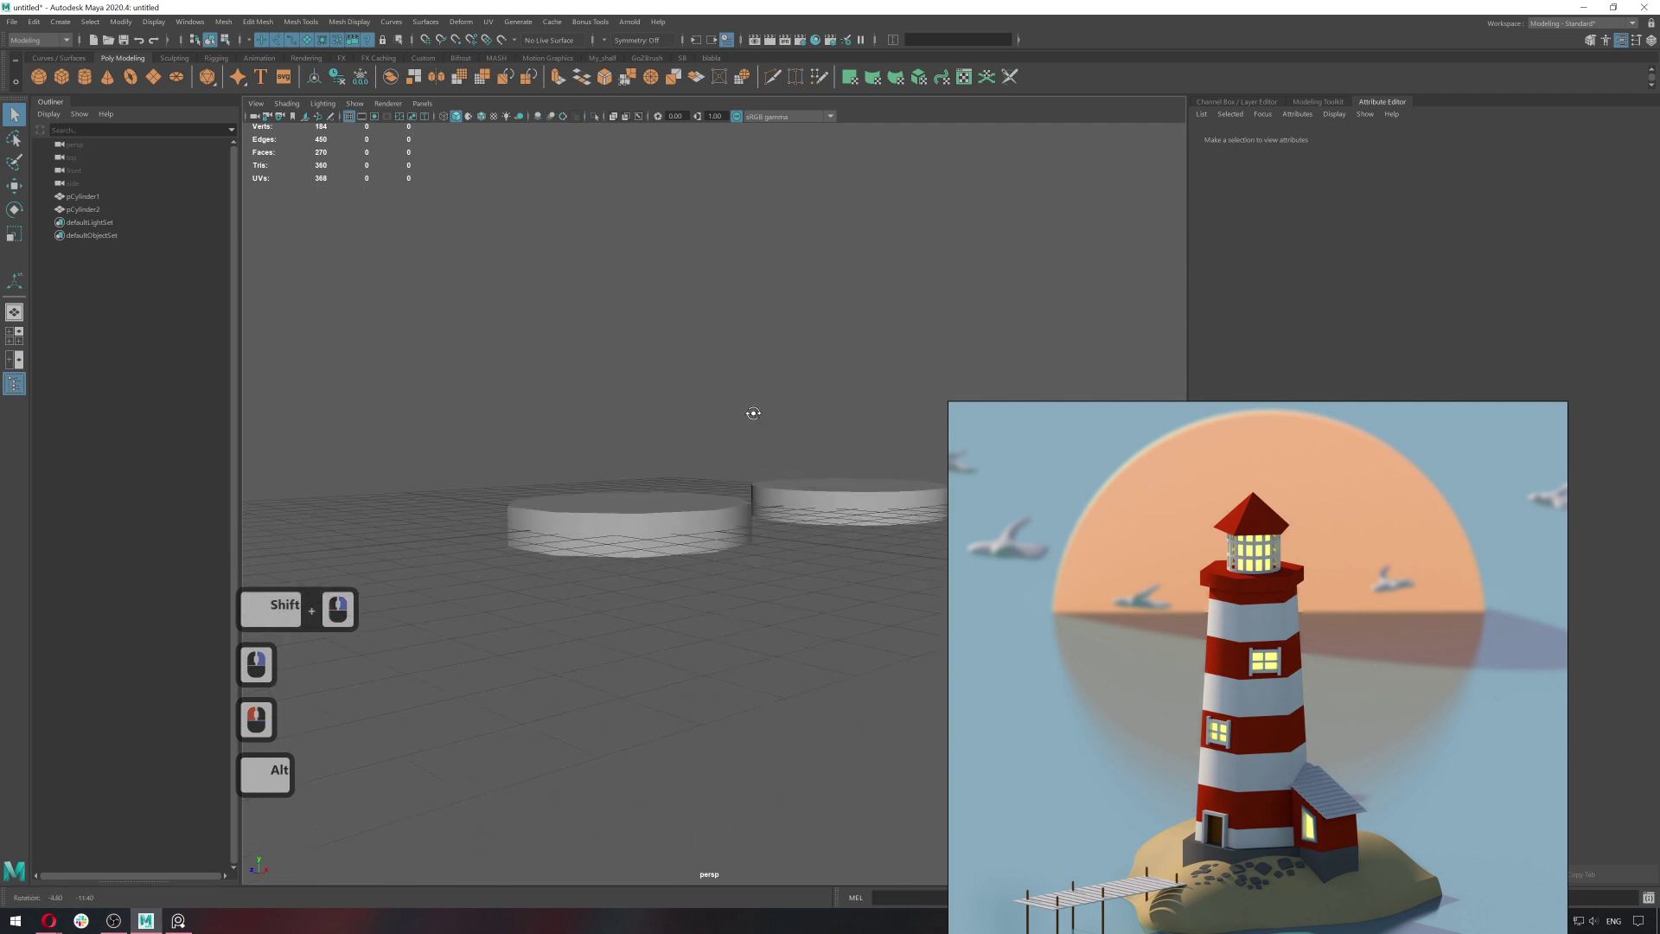
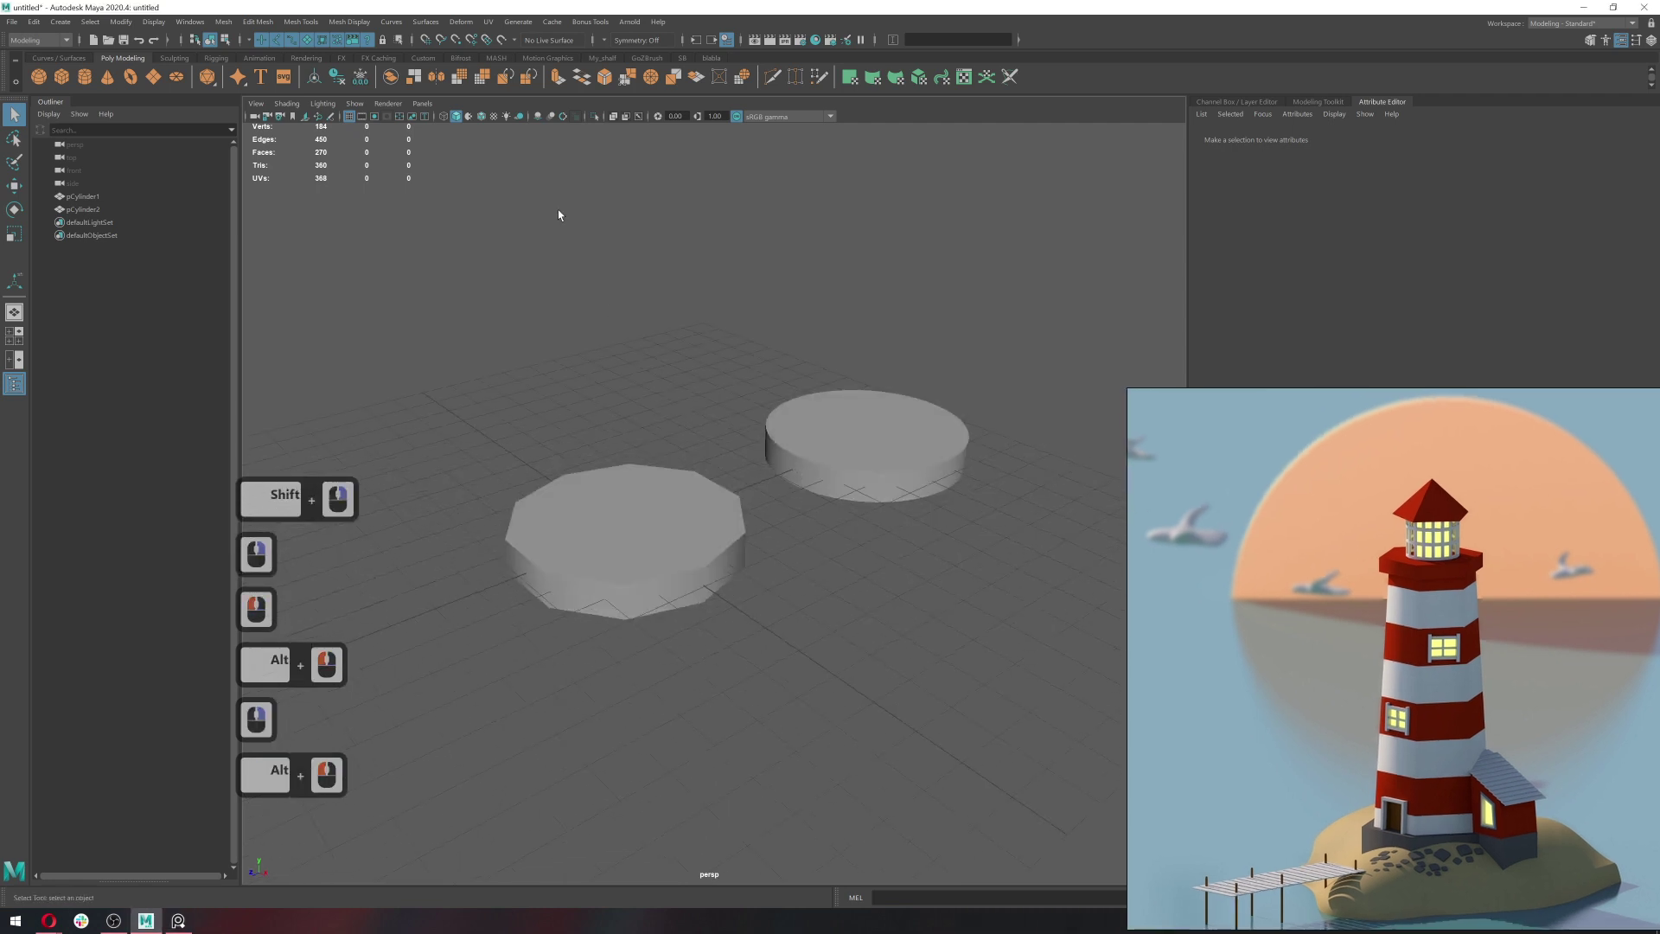
Fiddle with the discs in the viewport, undoing a move and deleting one selection.
click(565, 124)
click(543, 123)
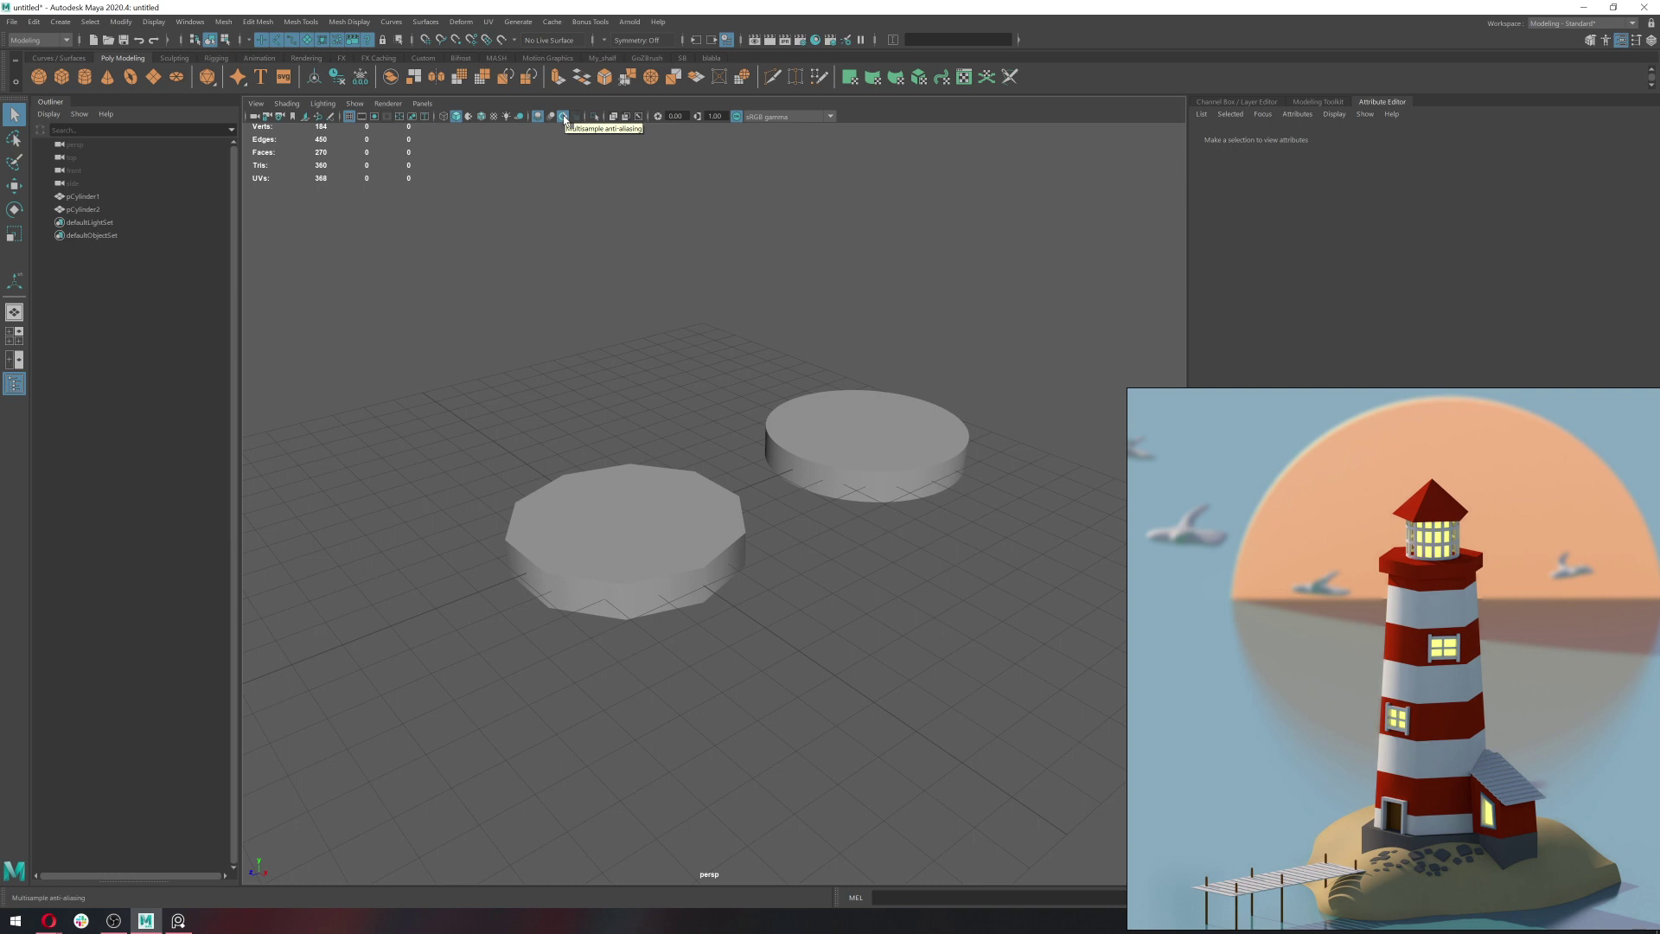
double_click(567, 121)
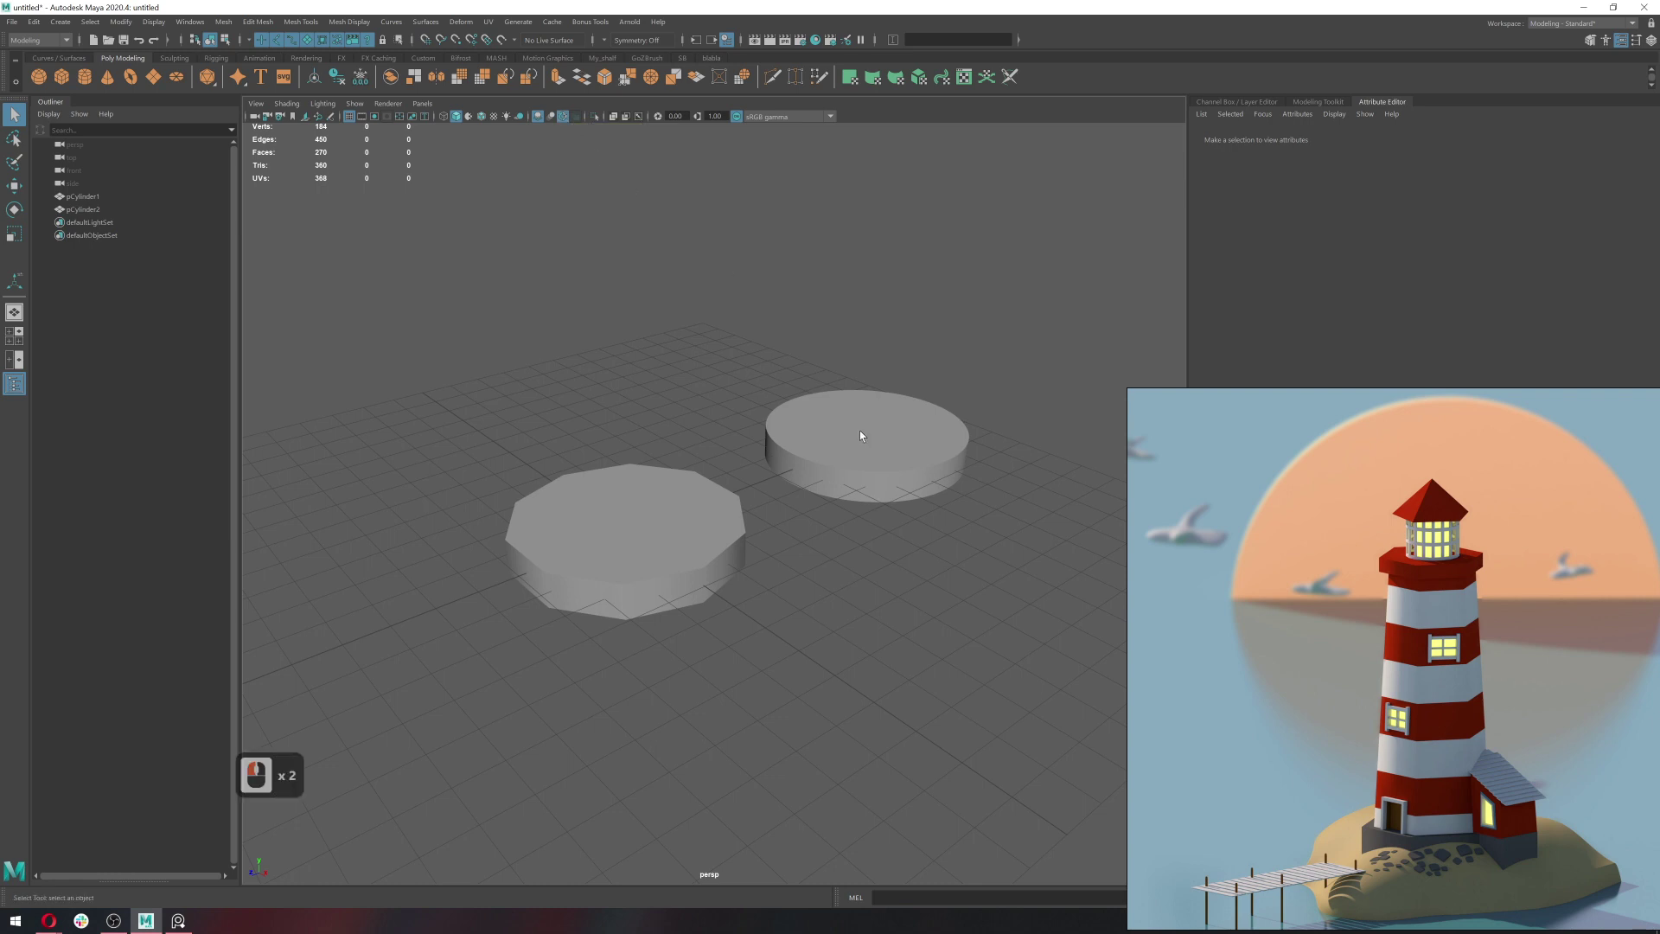
click(708, 511)
click(863, 473)
click(644, 555)
click(920, 454)
click(903, 561)
click(880, 593)
click(870, 406)
click(851, 452)
right_click(794, 454)
click(799, 379)
click(905, 482)
key(w)
click(845, 384)
key(ctrl+z)
right_click(916, 429)
click(940, 384)
double_click(908, 457)
key(Delete)
Select the remaining flat cylinder and delete it, leaving the scene empty.
click(736, 548)
click(742, 573)
click(751, 527)
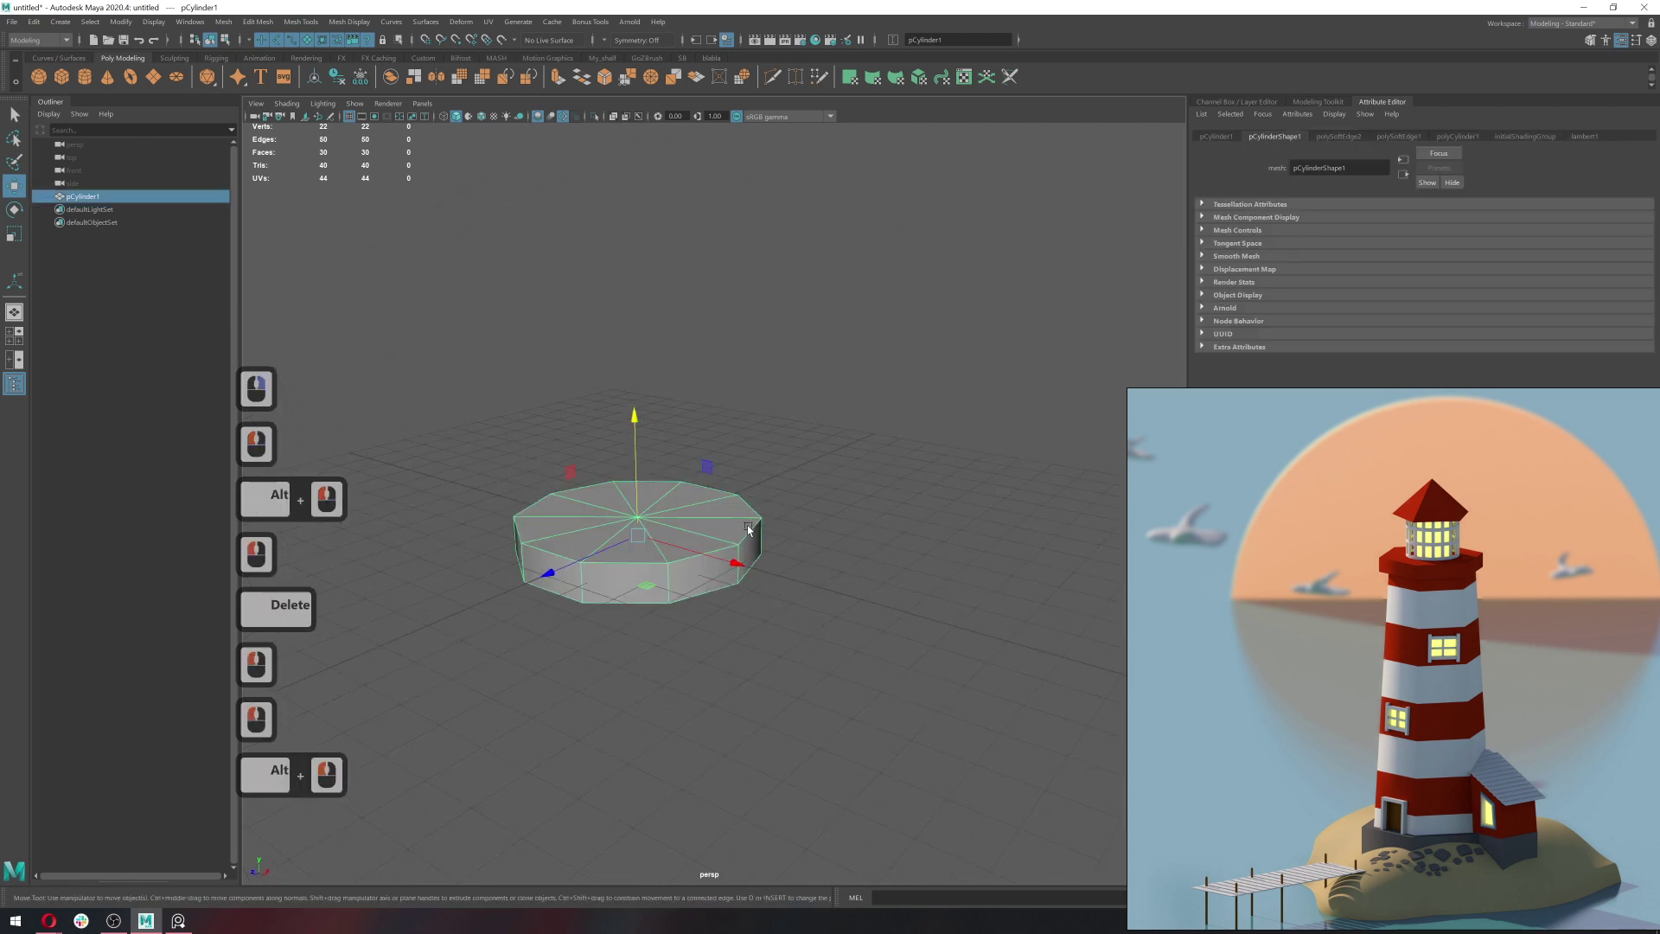
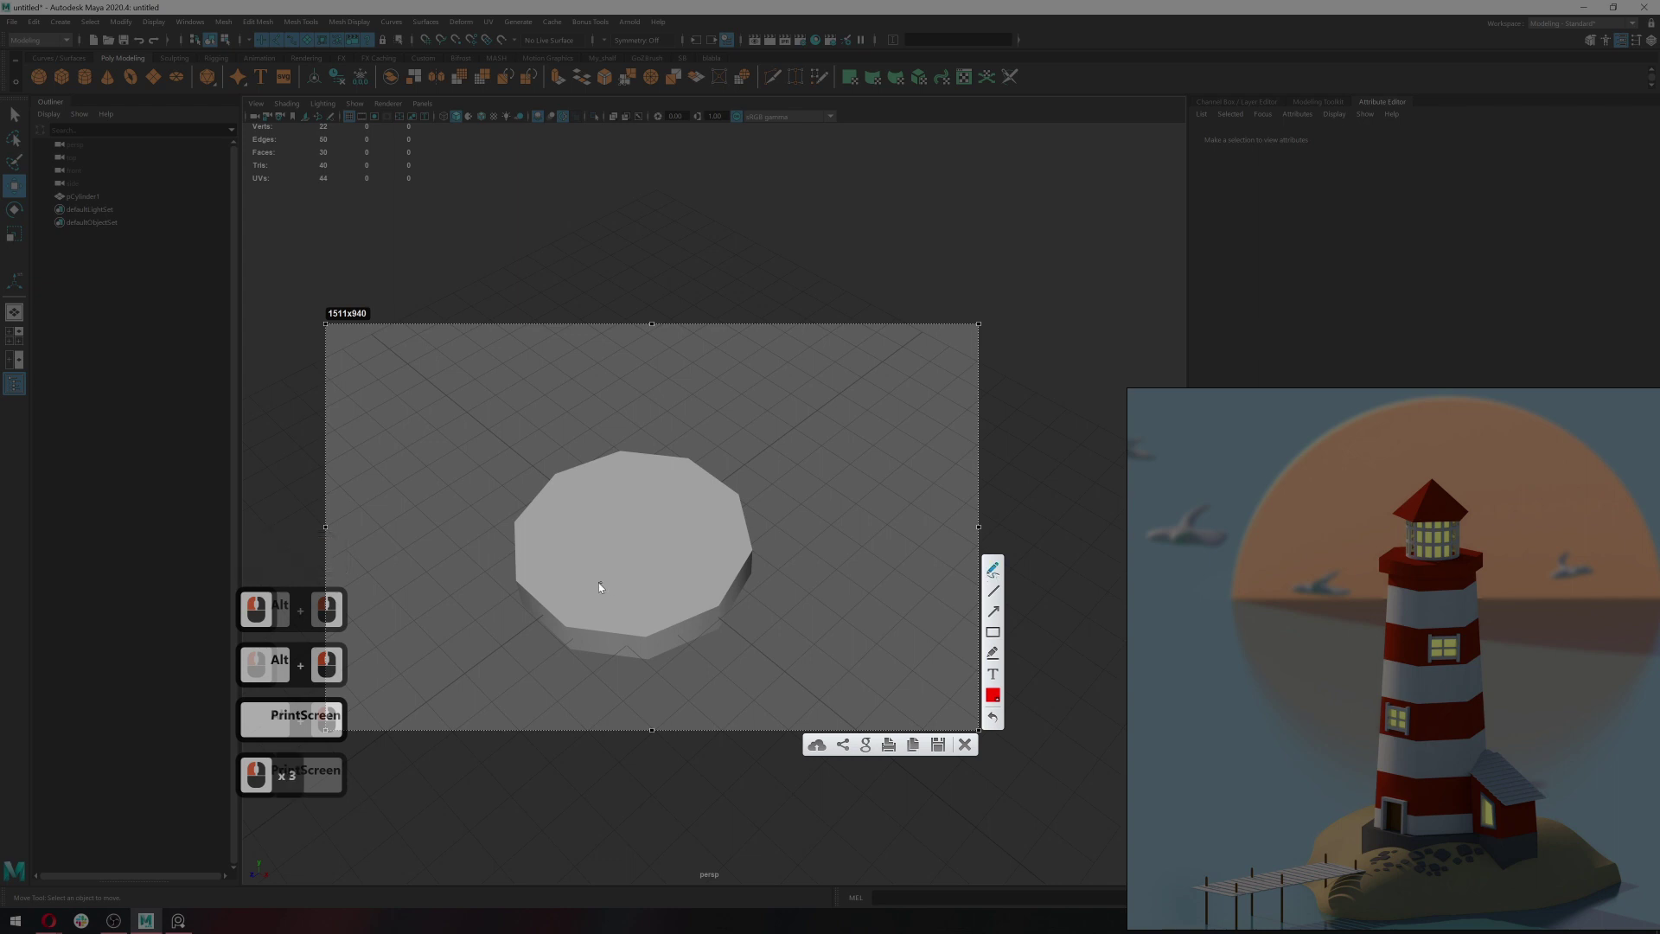
double_click(519, 523)
click(600, 464)
key(Escape)
right_click(1337, 723)
click(705, 557)
click(868, 645)
right_click(1223, 454)
click(1343, 139)
click(921, 481)
click(699, 494)
key(Delete)
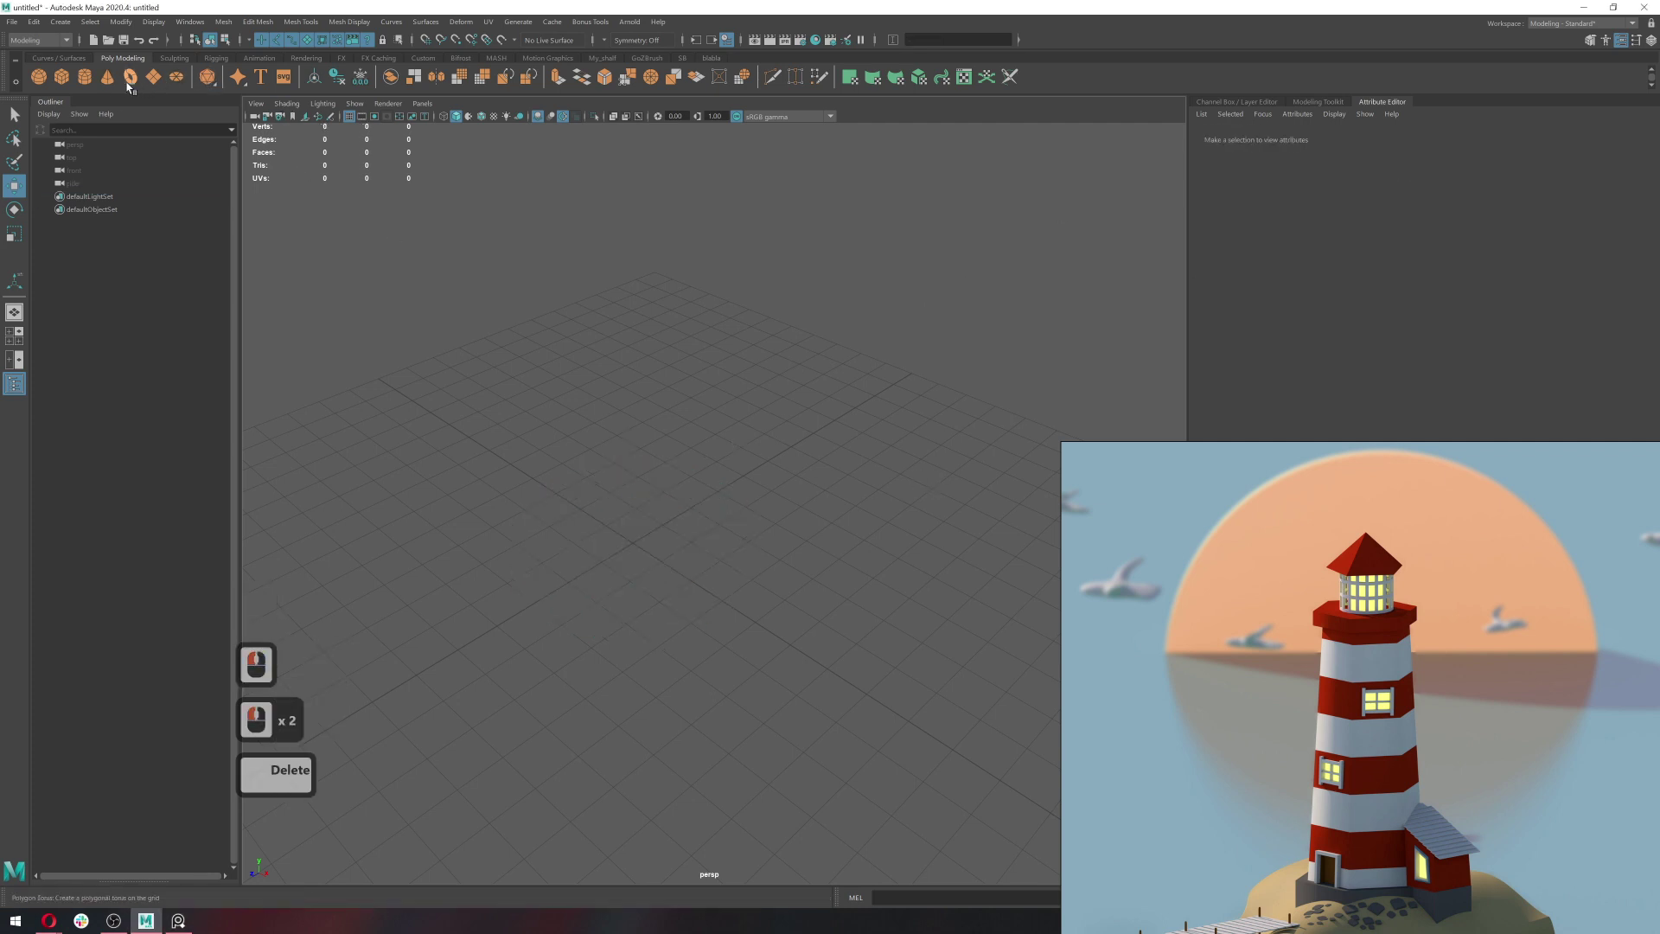
Create a new polygon cylinder with 16 axis subdivisions.
click(92, 85)
click(1338, 138)
click(1212, 251)
text(16)
key(Return)
Scale the cylinder into a wide, thin disc for the island base.
click(710, 538)
click(658, 562)
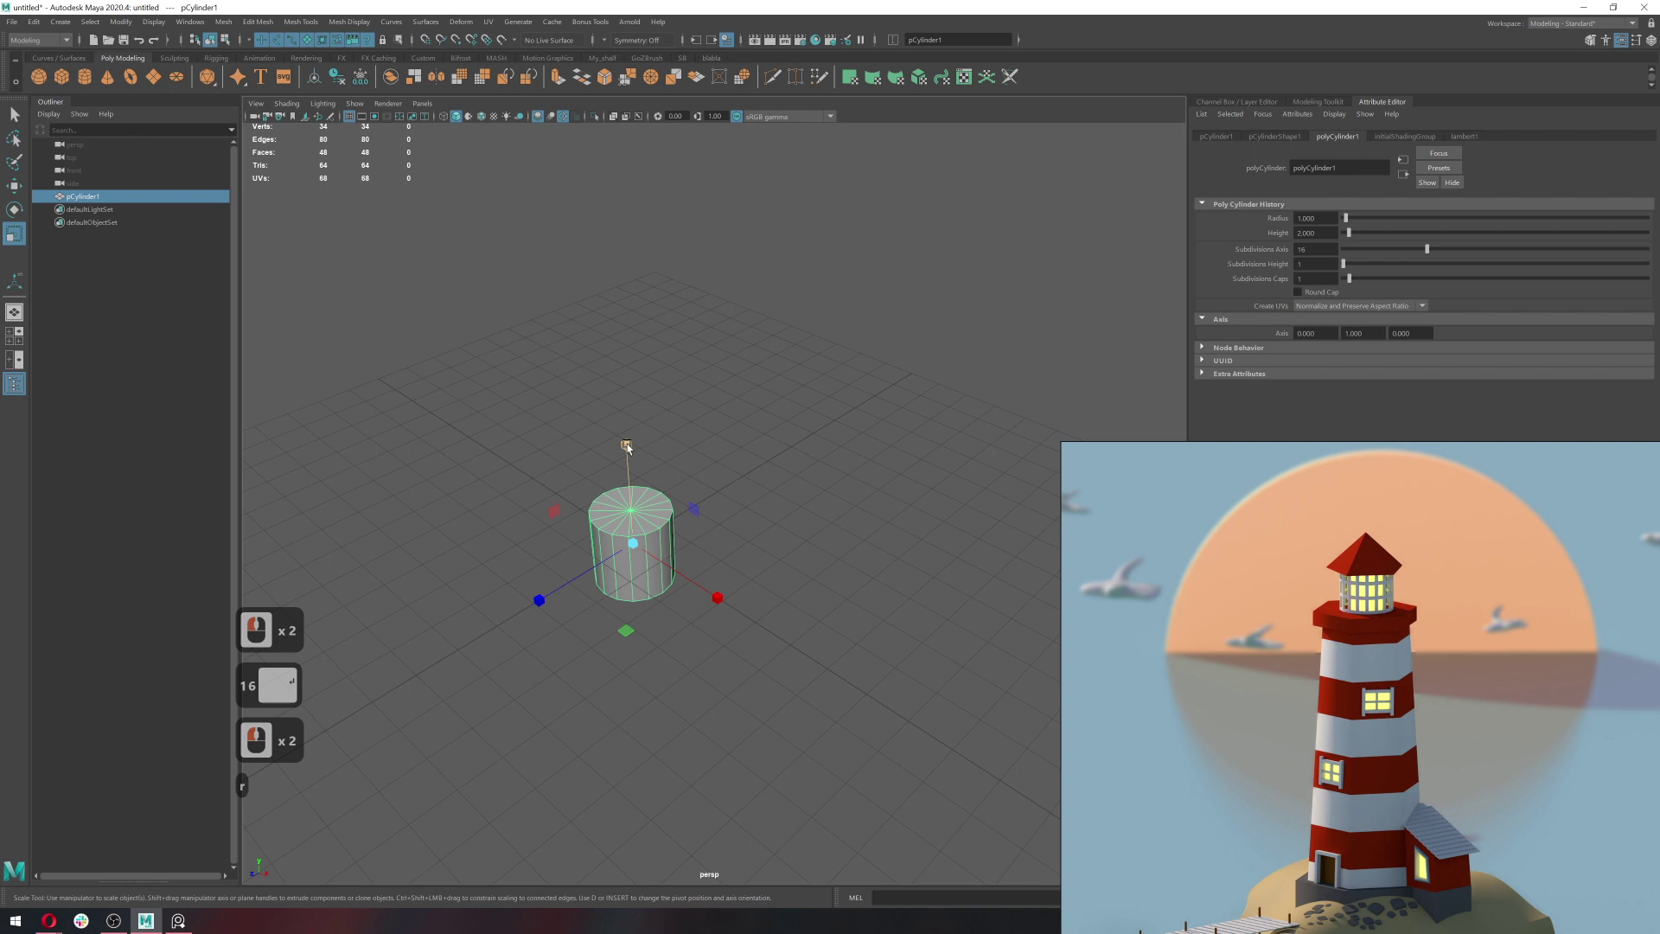
click(612, 537)
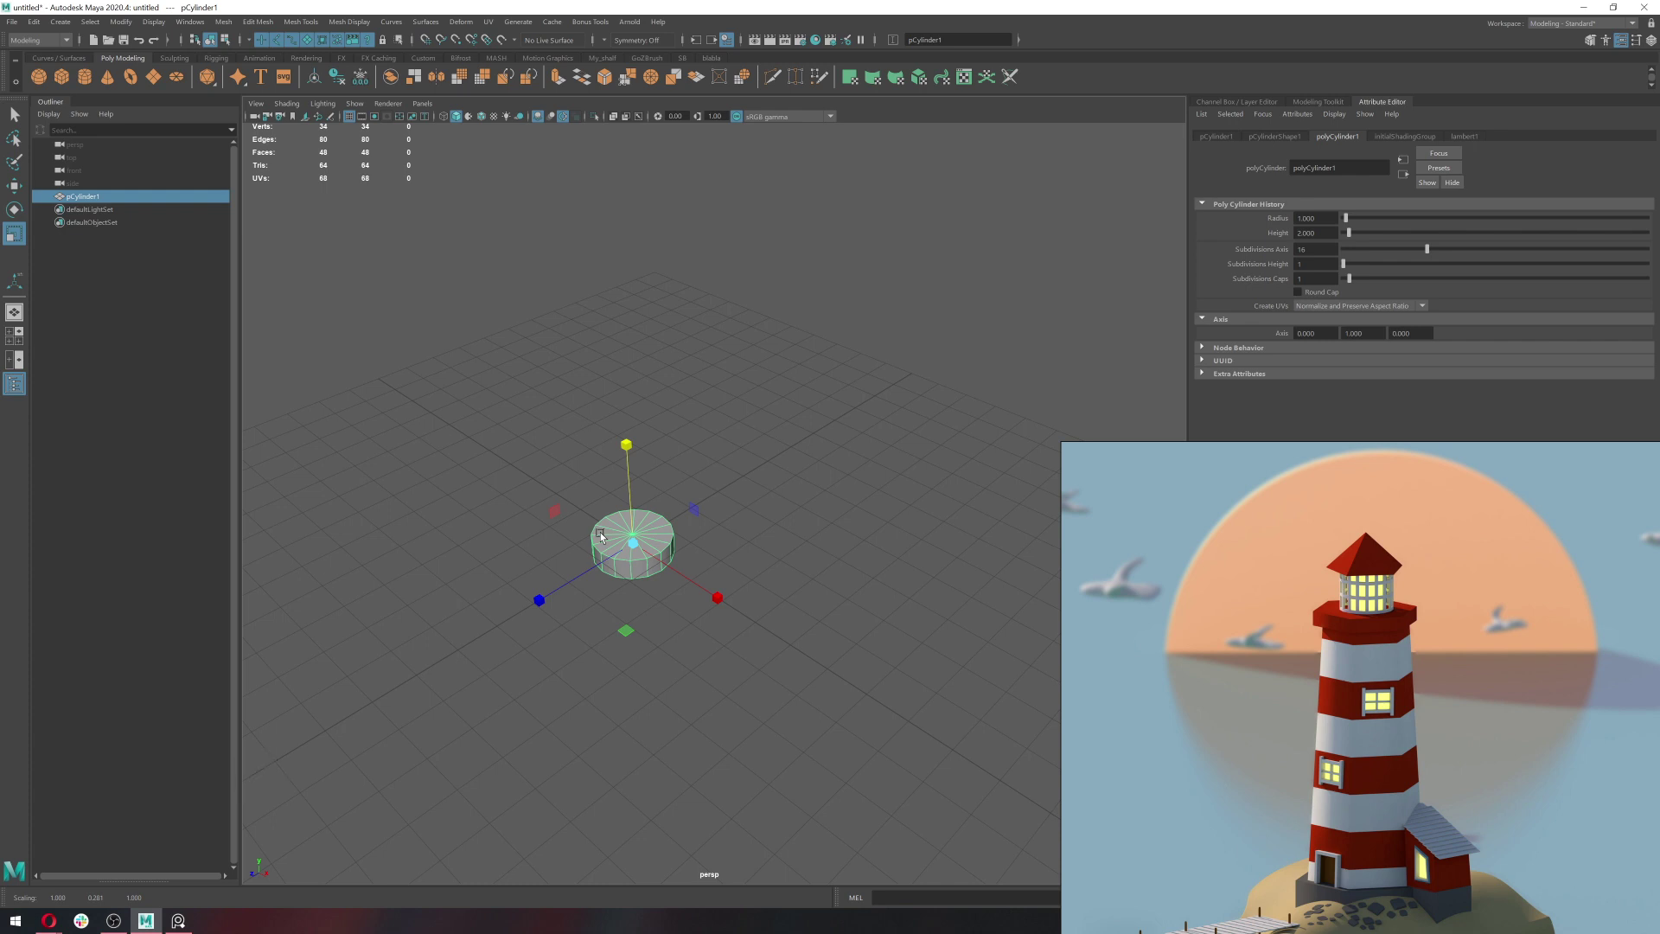
key(r)
click(635, 509)
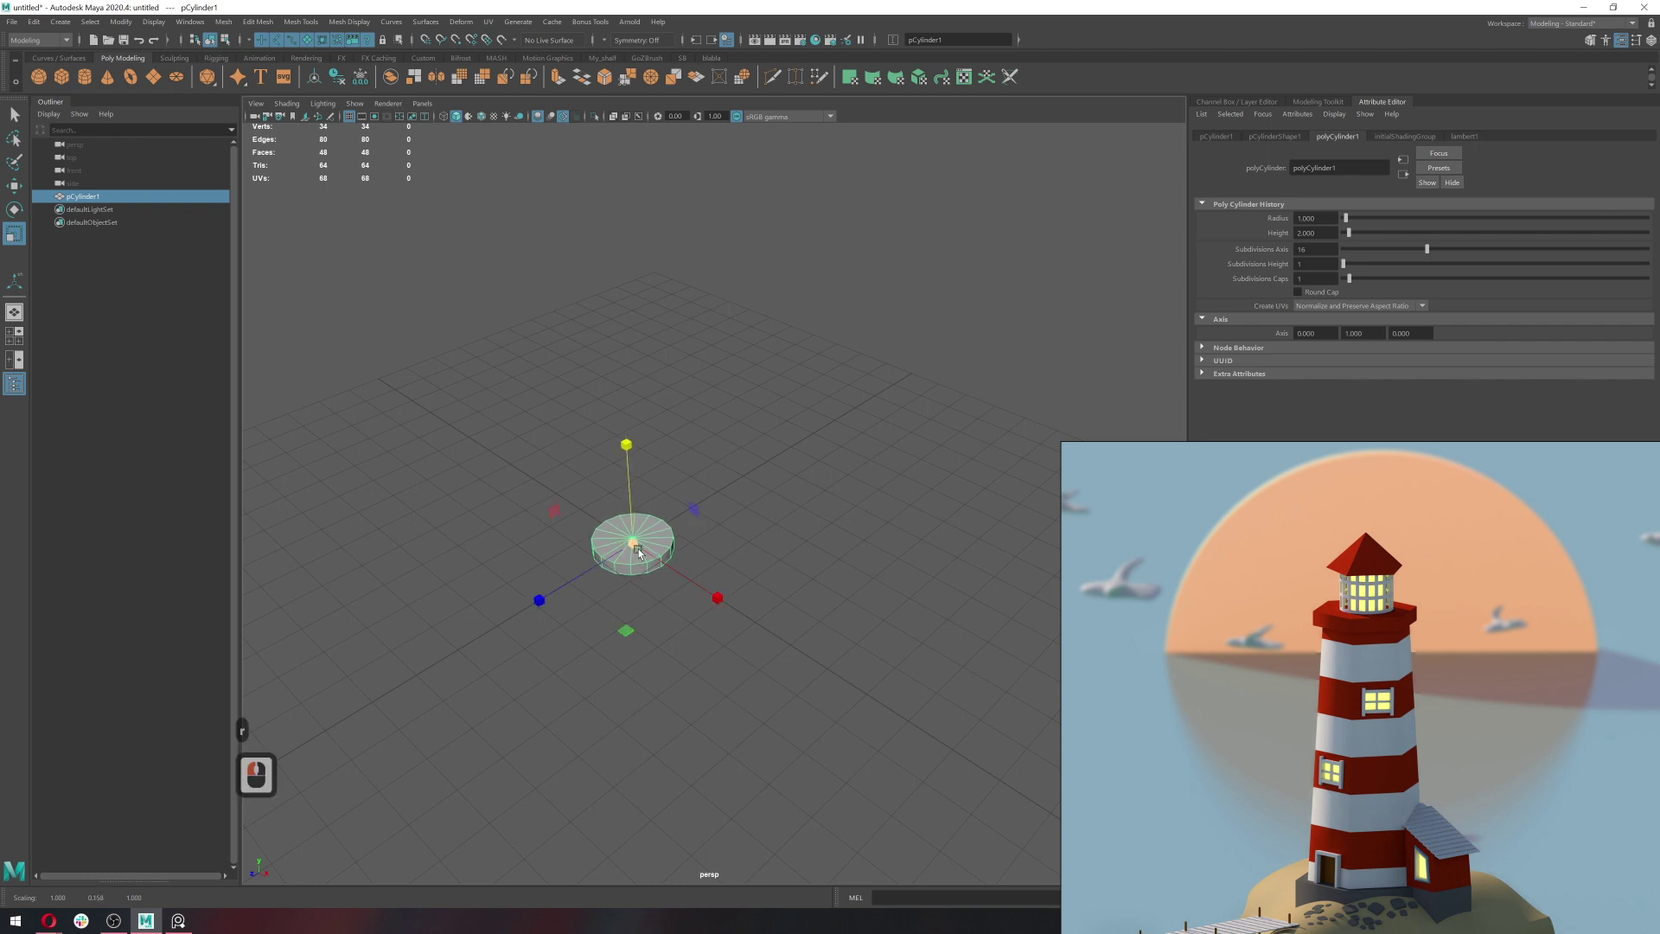
click(836, 561)
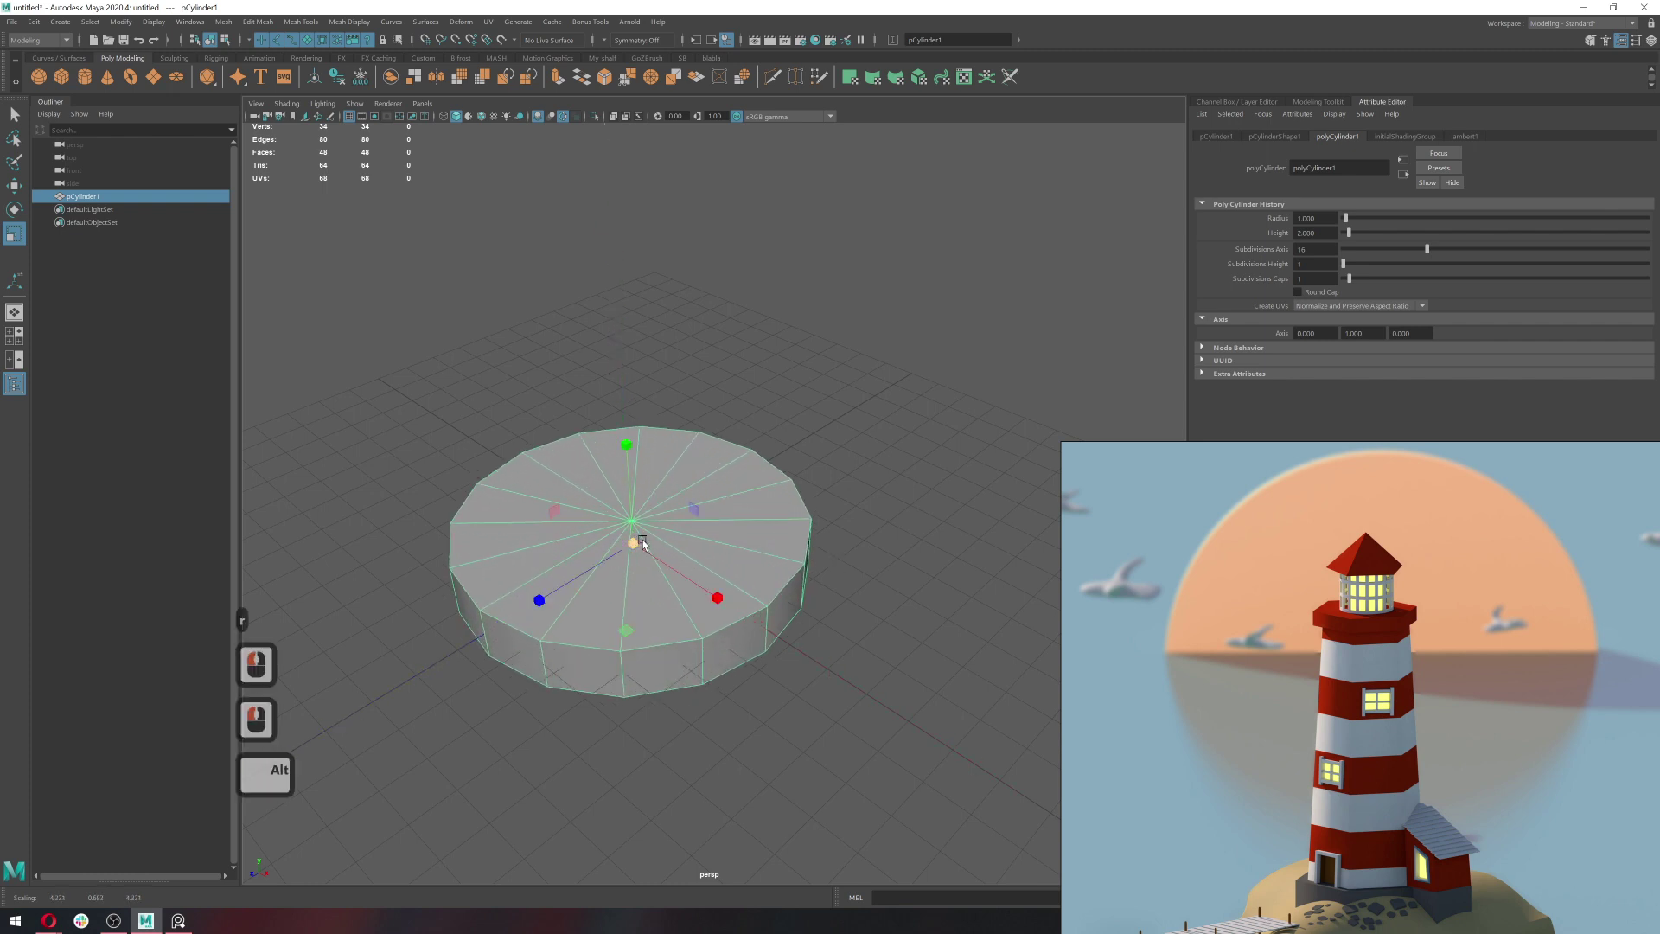
click(655, 529)
right_click(580, 428)
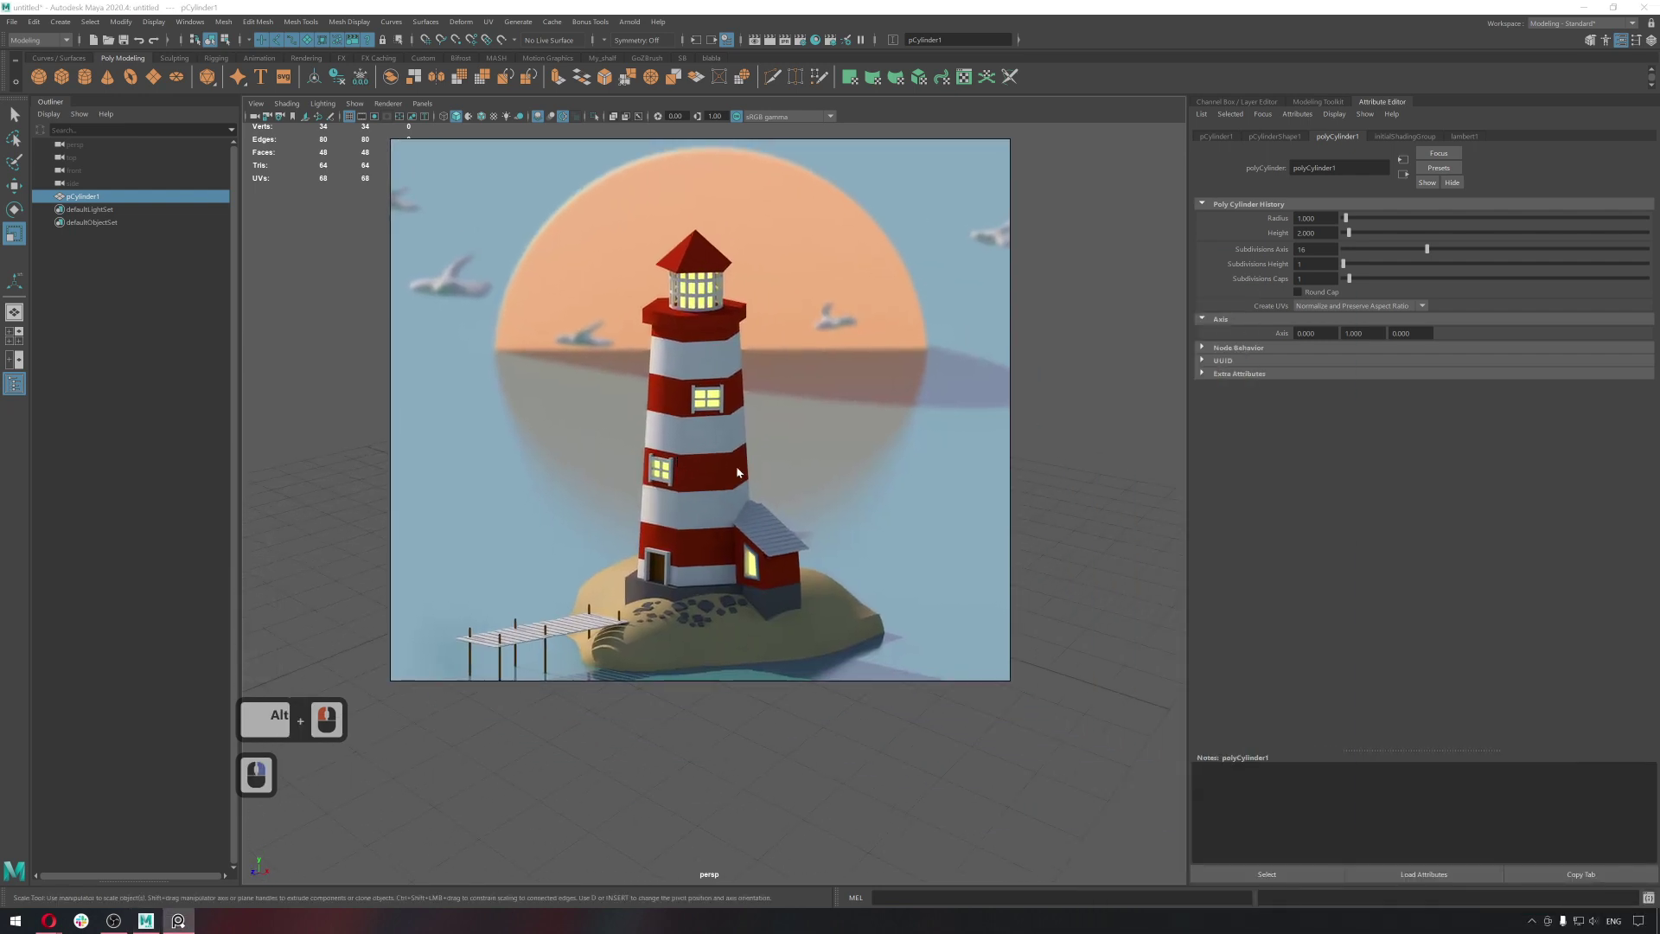
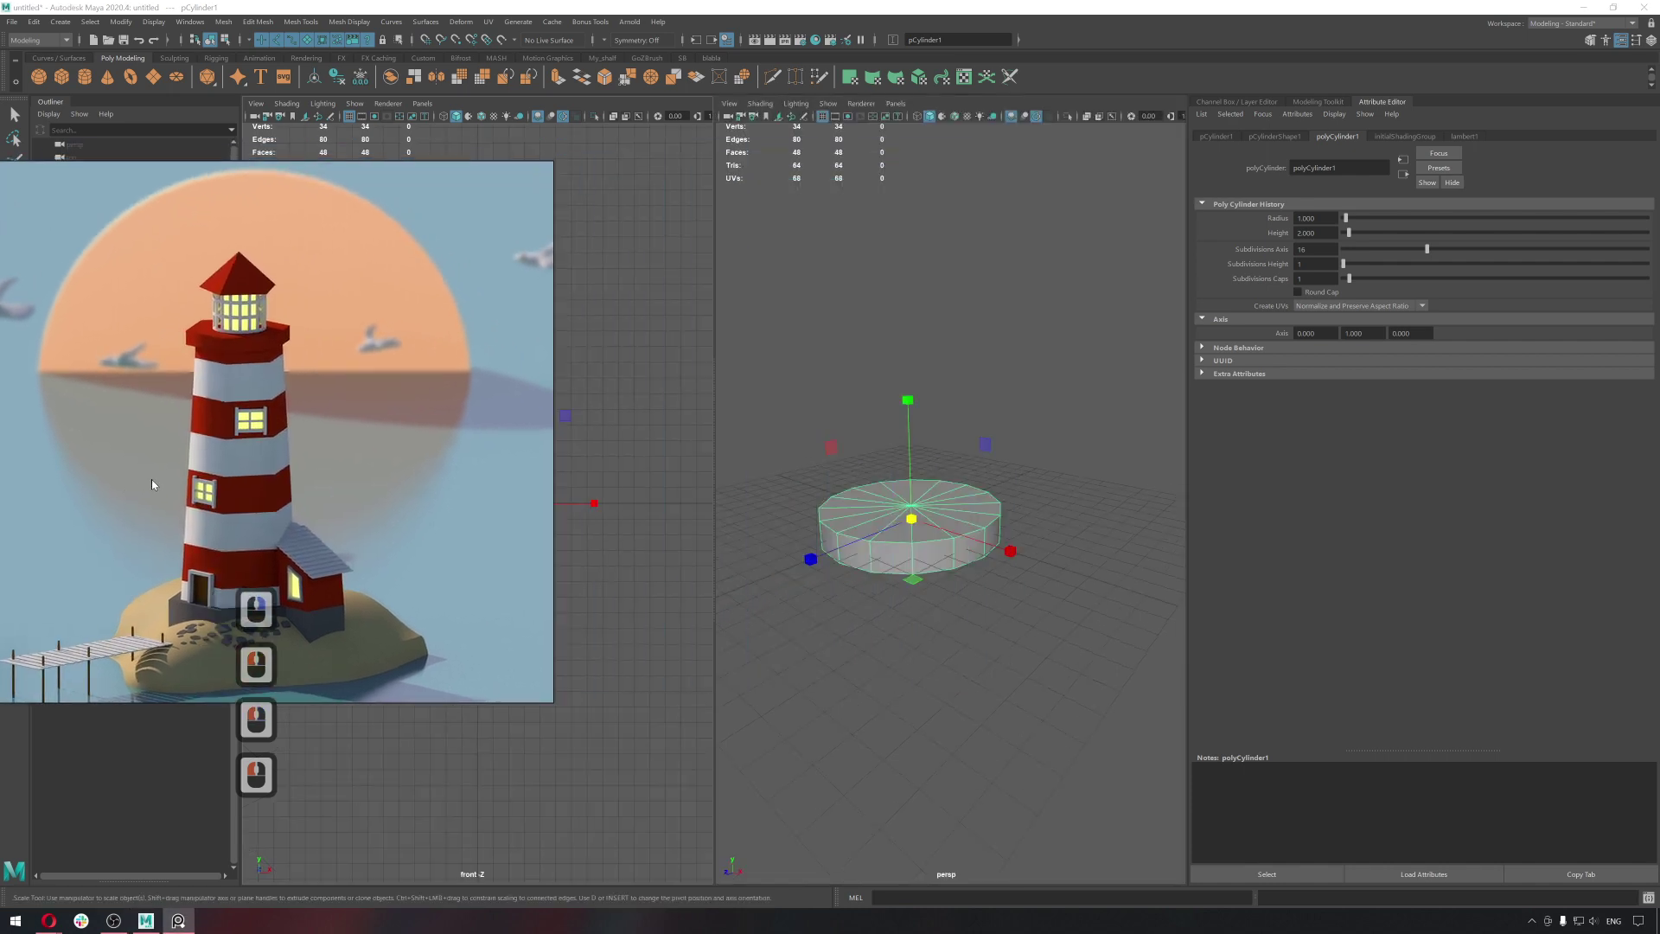
Deselect the disc and switch the workspace to a two-pane layout.
right_click(348, 523)
click(1036, 502)
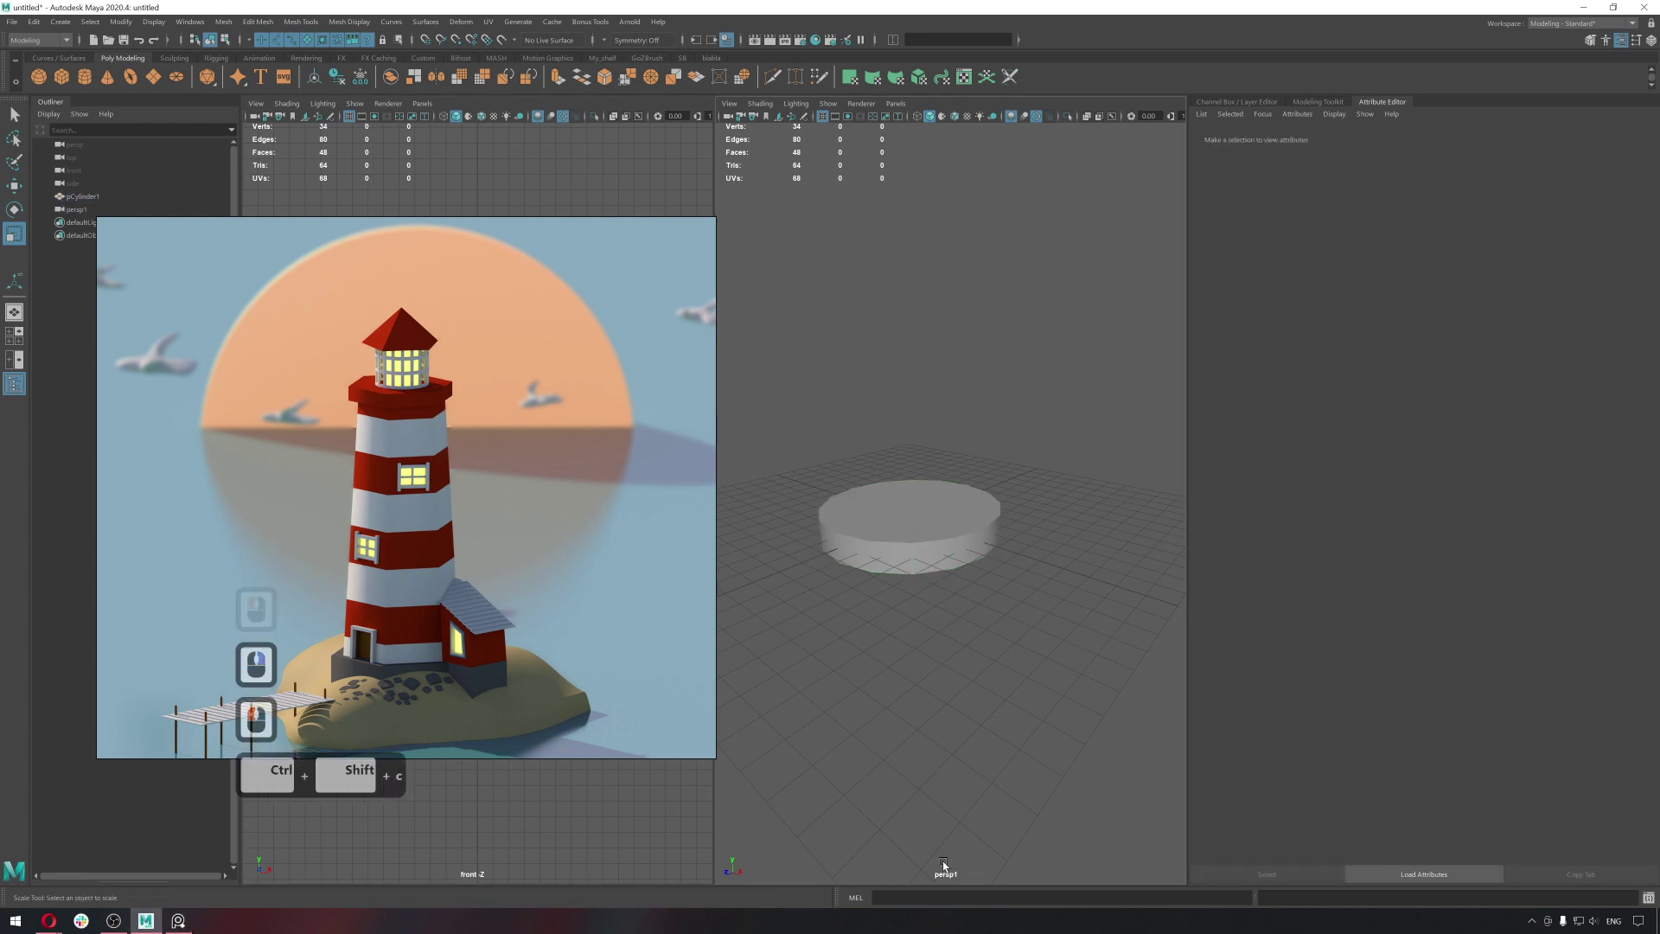
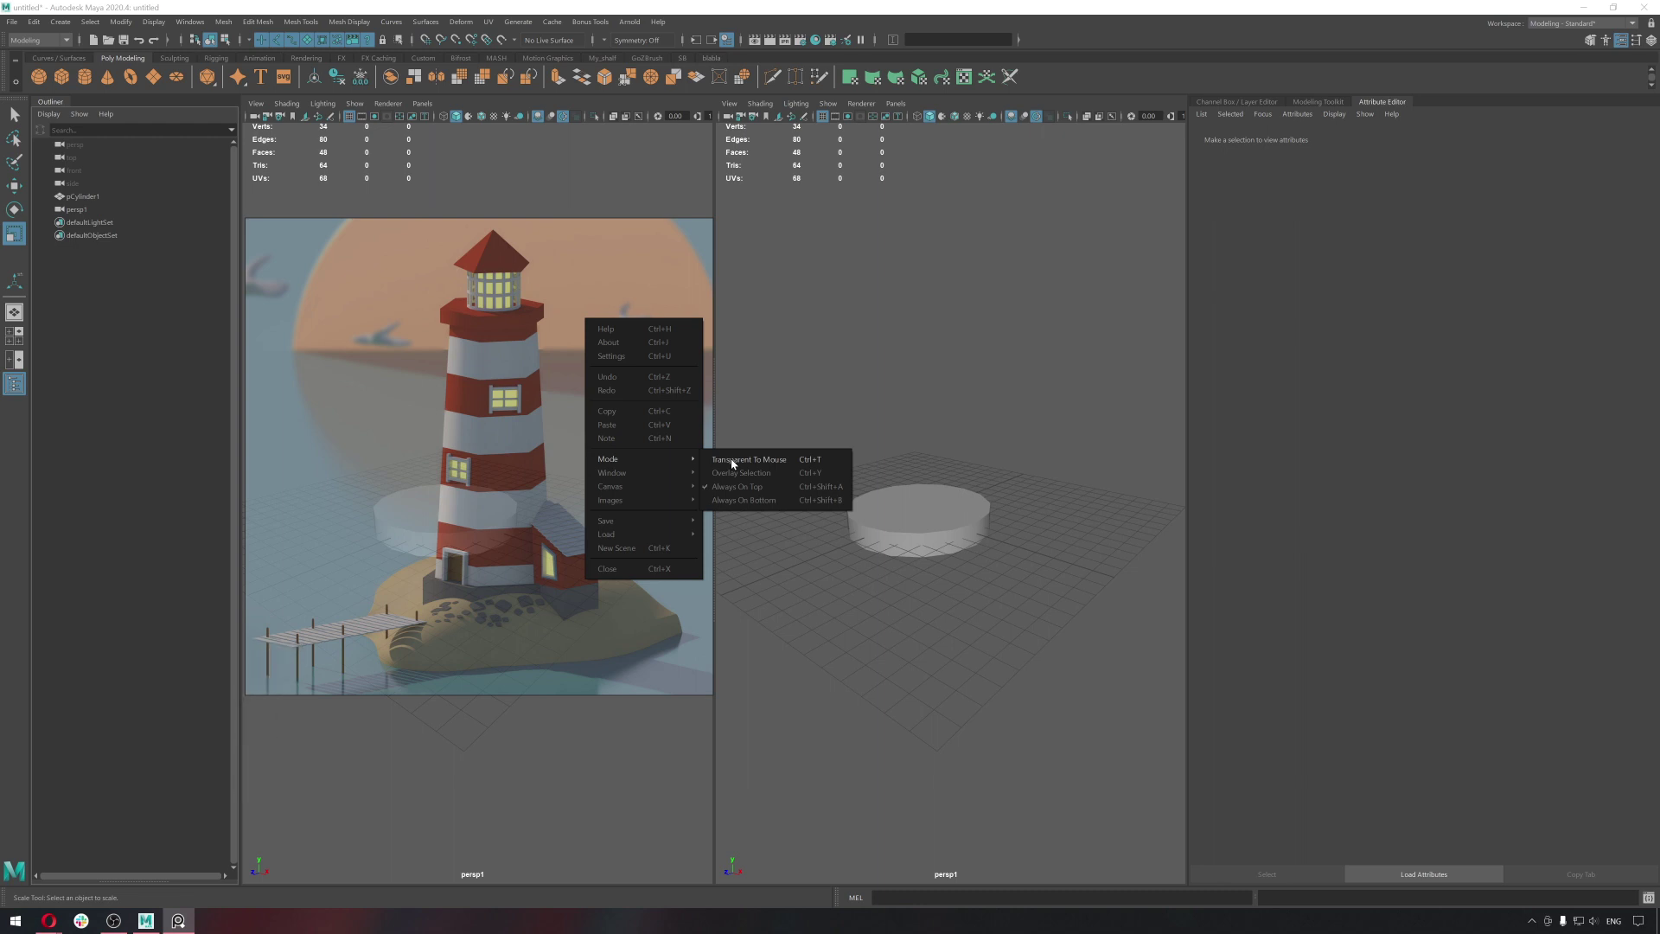
click(945, 622)
click(932, 547)
middle_click(951, 649)
middle_click(573, 766)
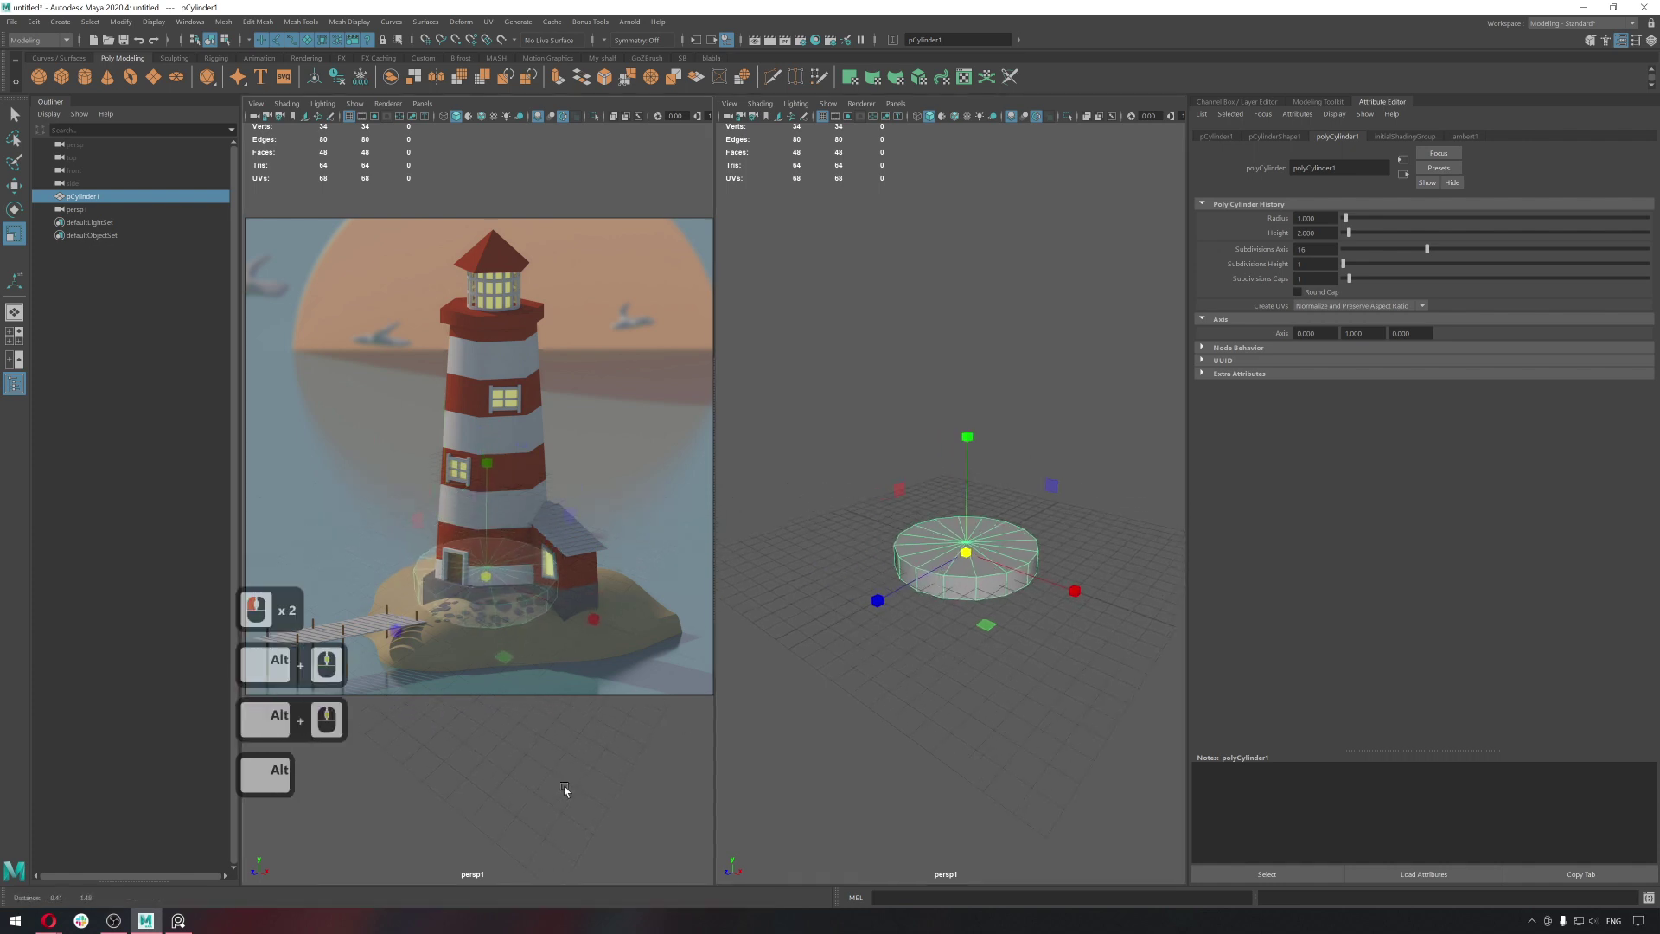
middle_click(569, 788)
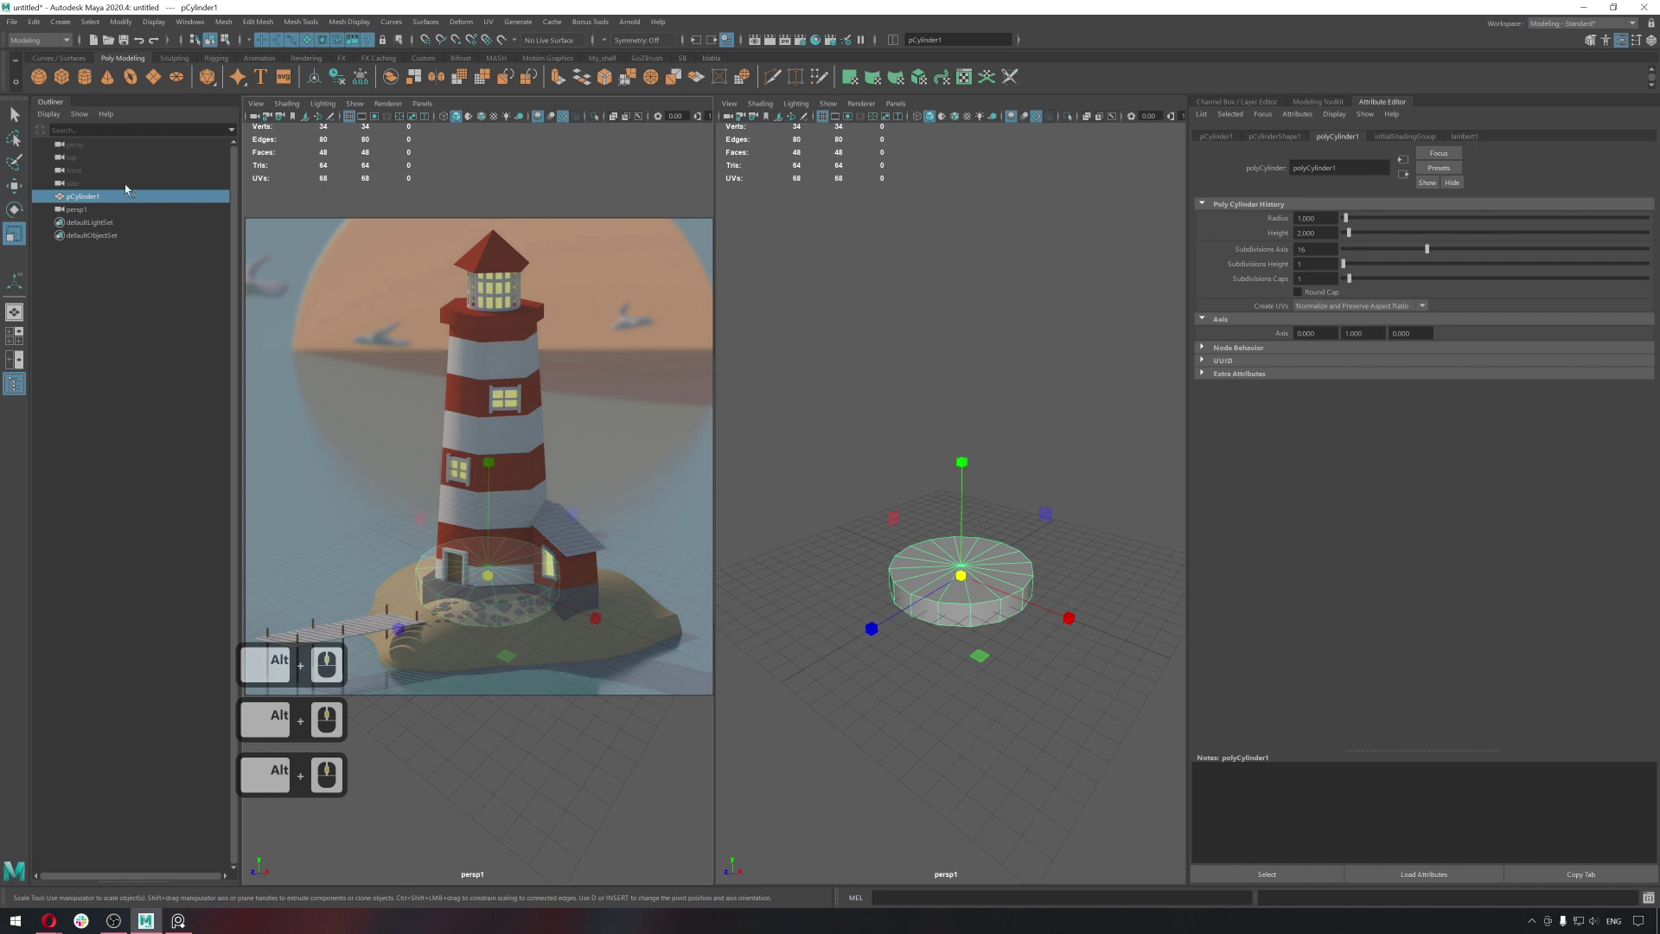
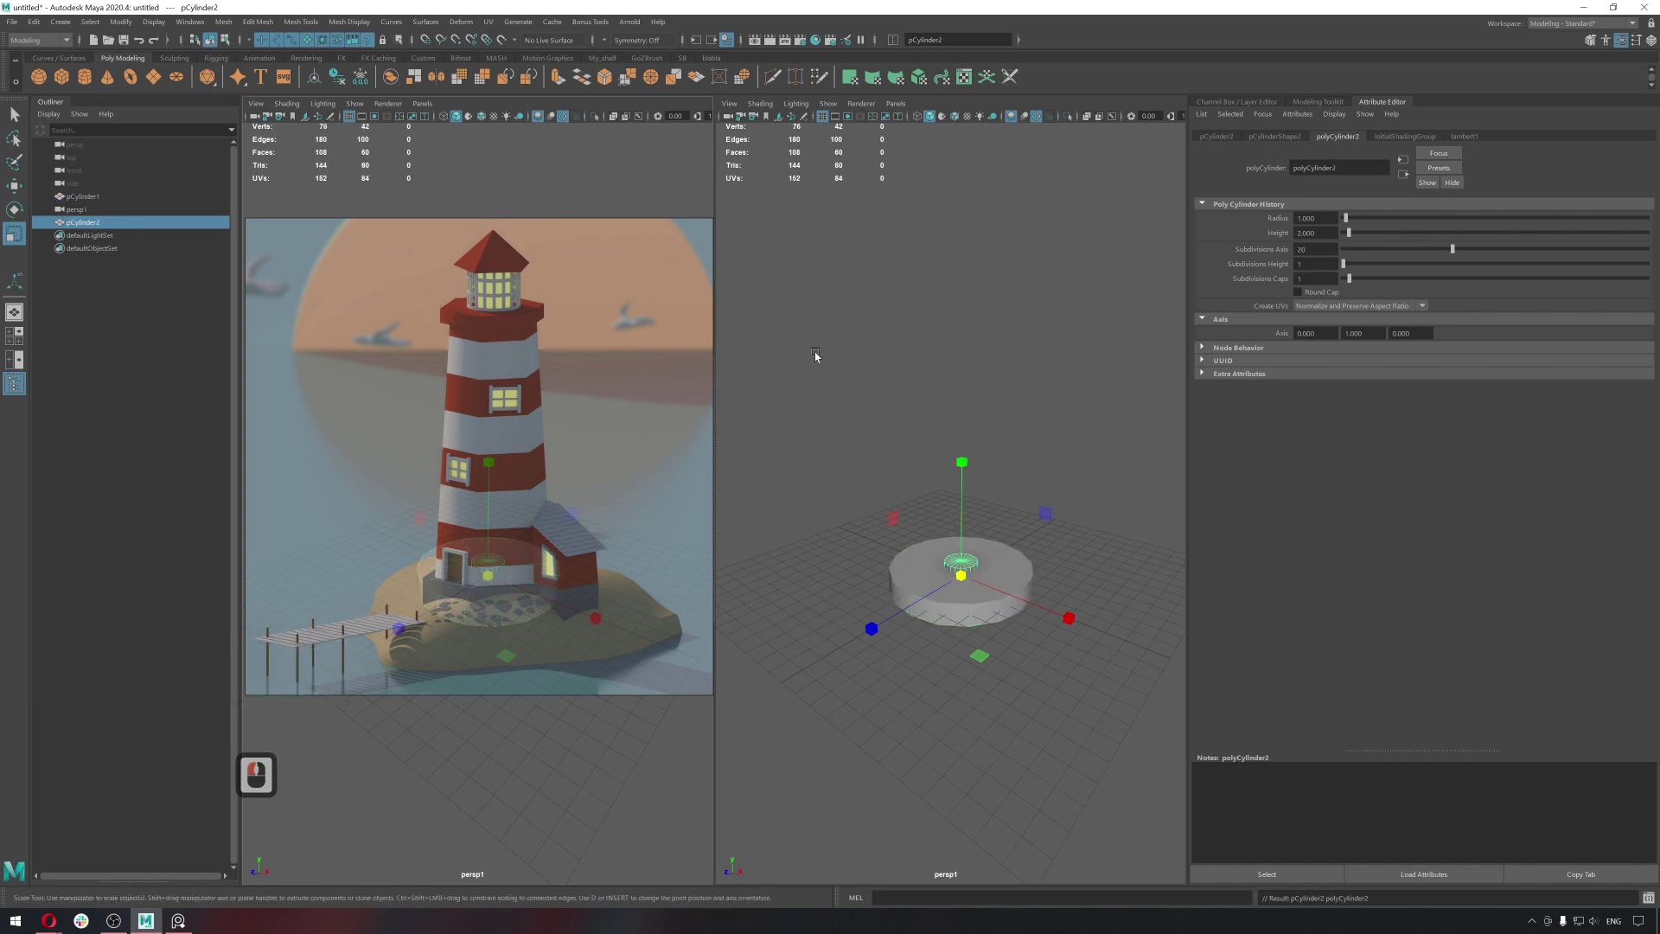
Create another polygon cylinder with 8 axis subdivisions.
click(1296, 137)
click(1342, 142)
click(1237, 247)
key(8)
key(Return)
Lift the eight-sided prism above the disc and enlarge it as the tower start.
click(1047, 442)
click(968, 566)
key(w)
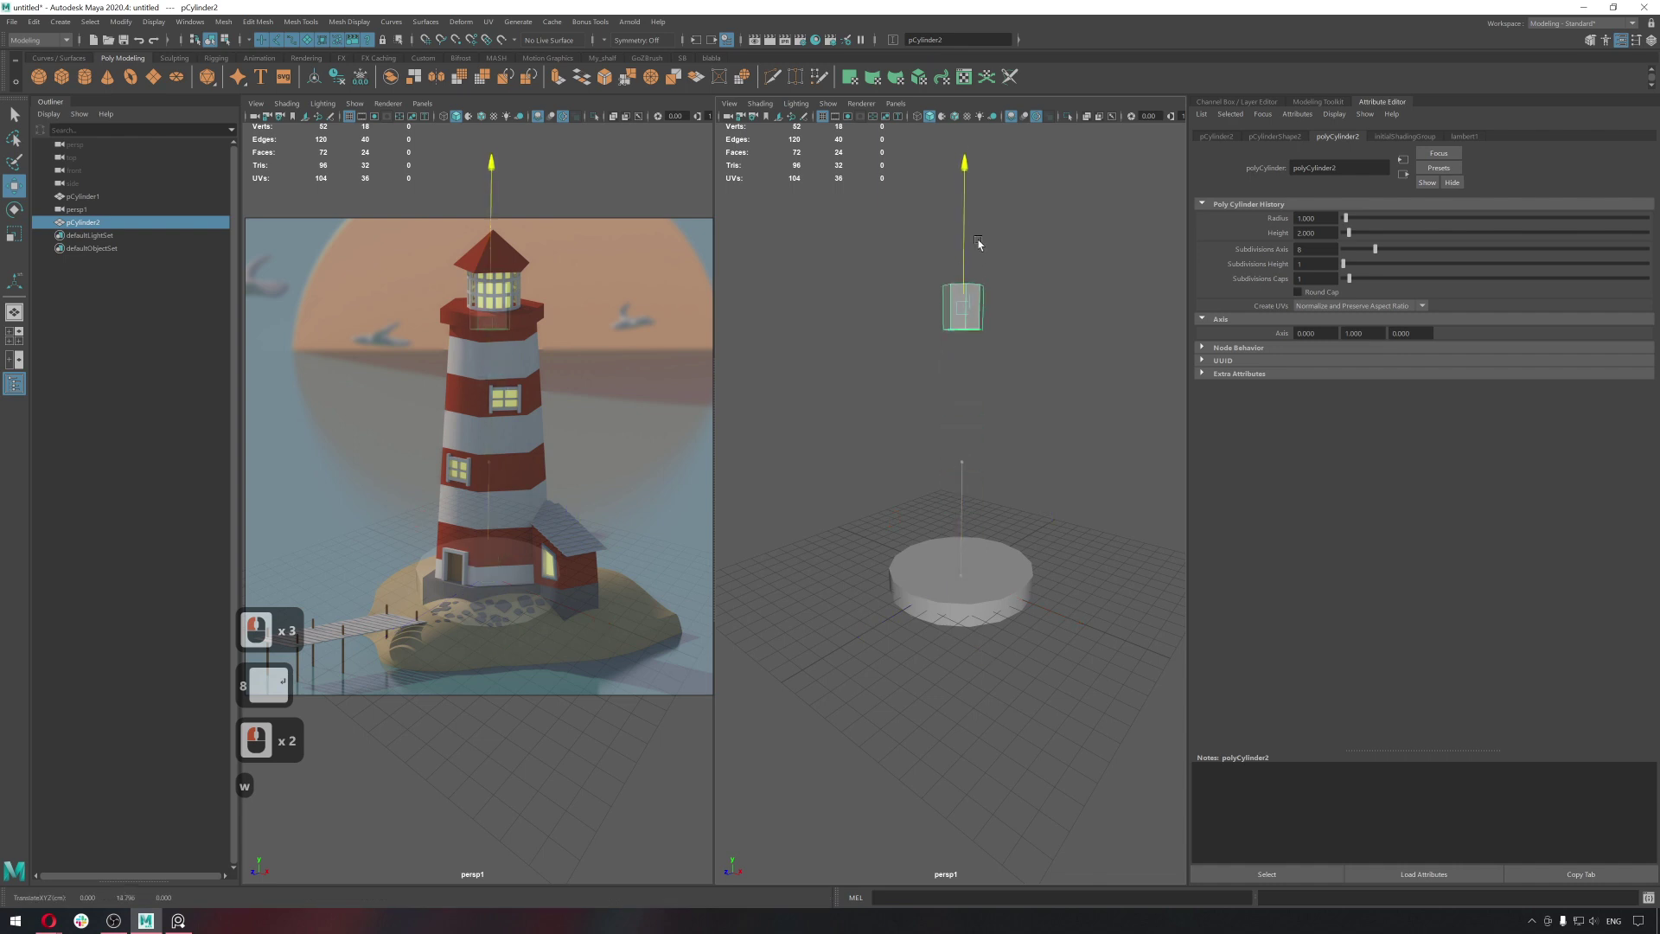
click(980, 286)
key(r)
click(1018, 353)
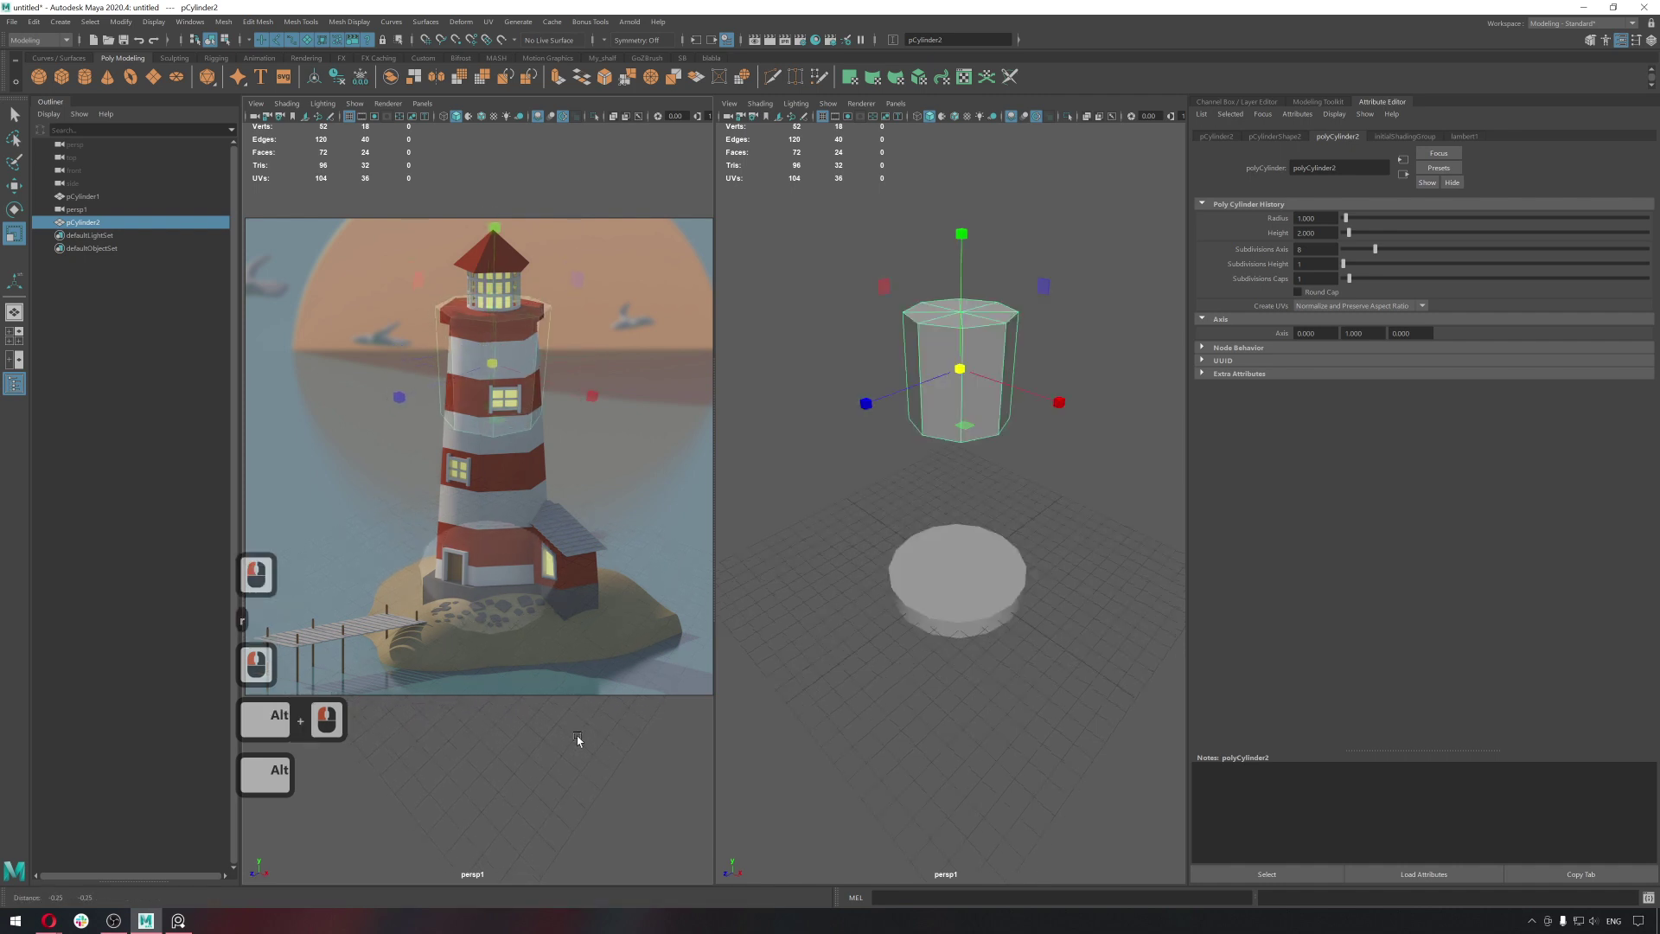
middle_click(581, 738)
click(568, 746)
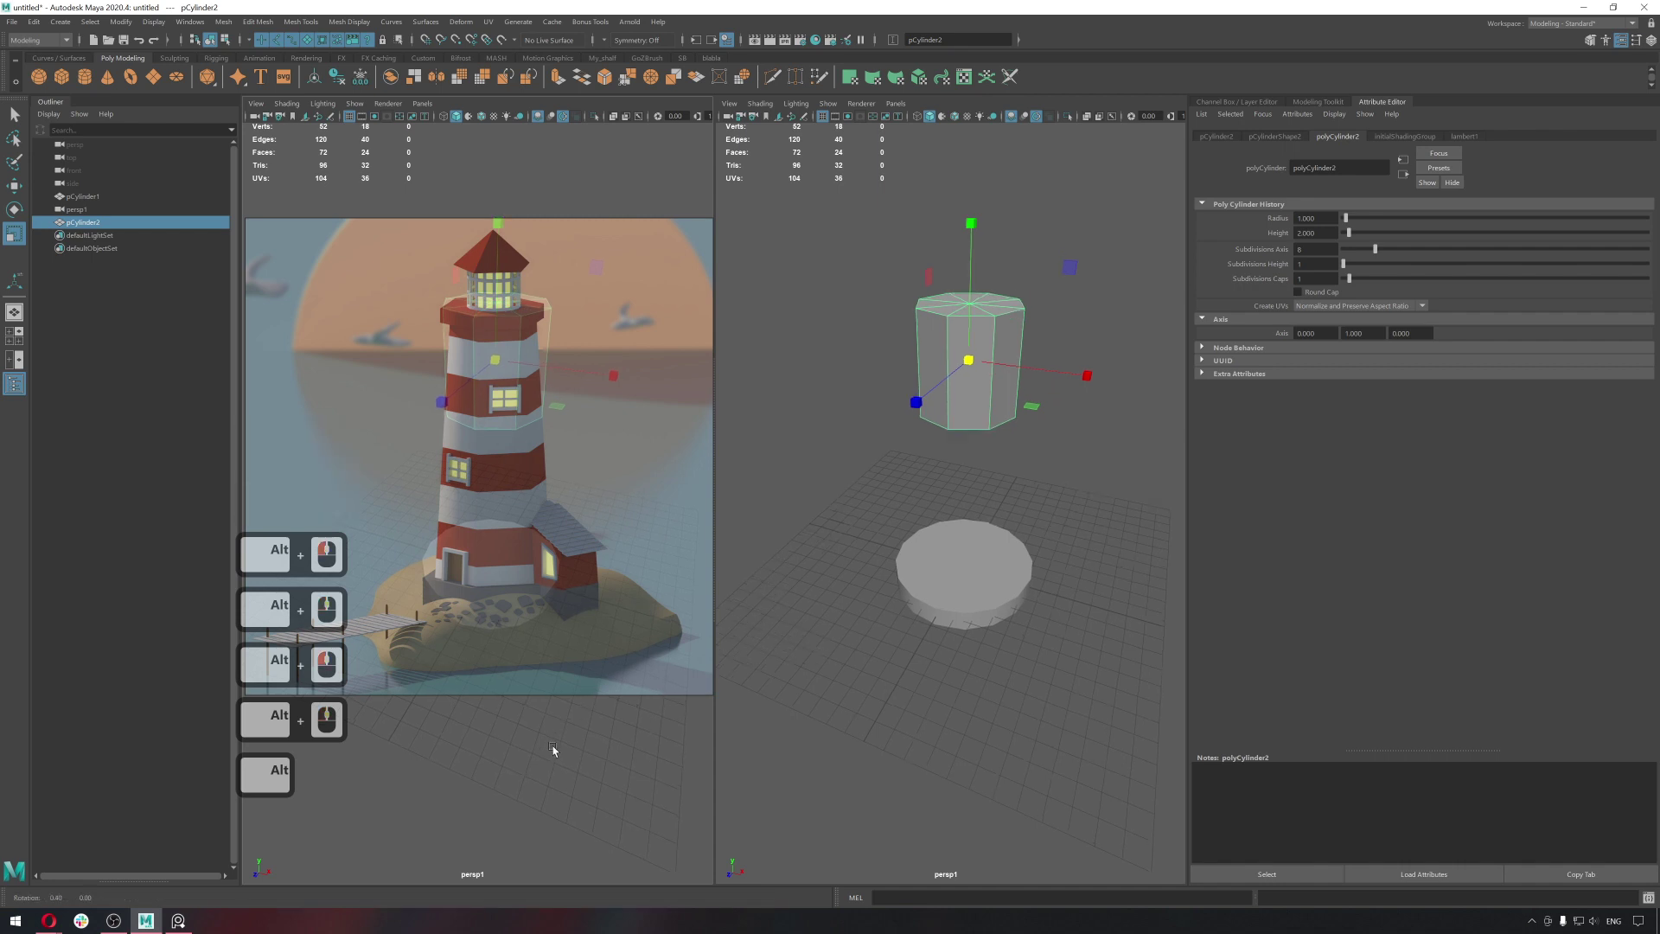
key(r)
click(966, 366)
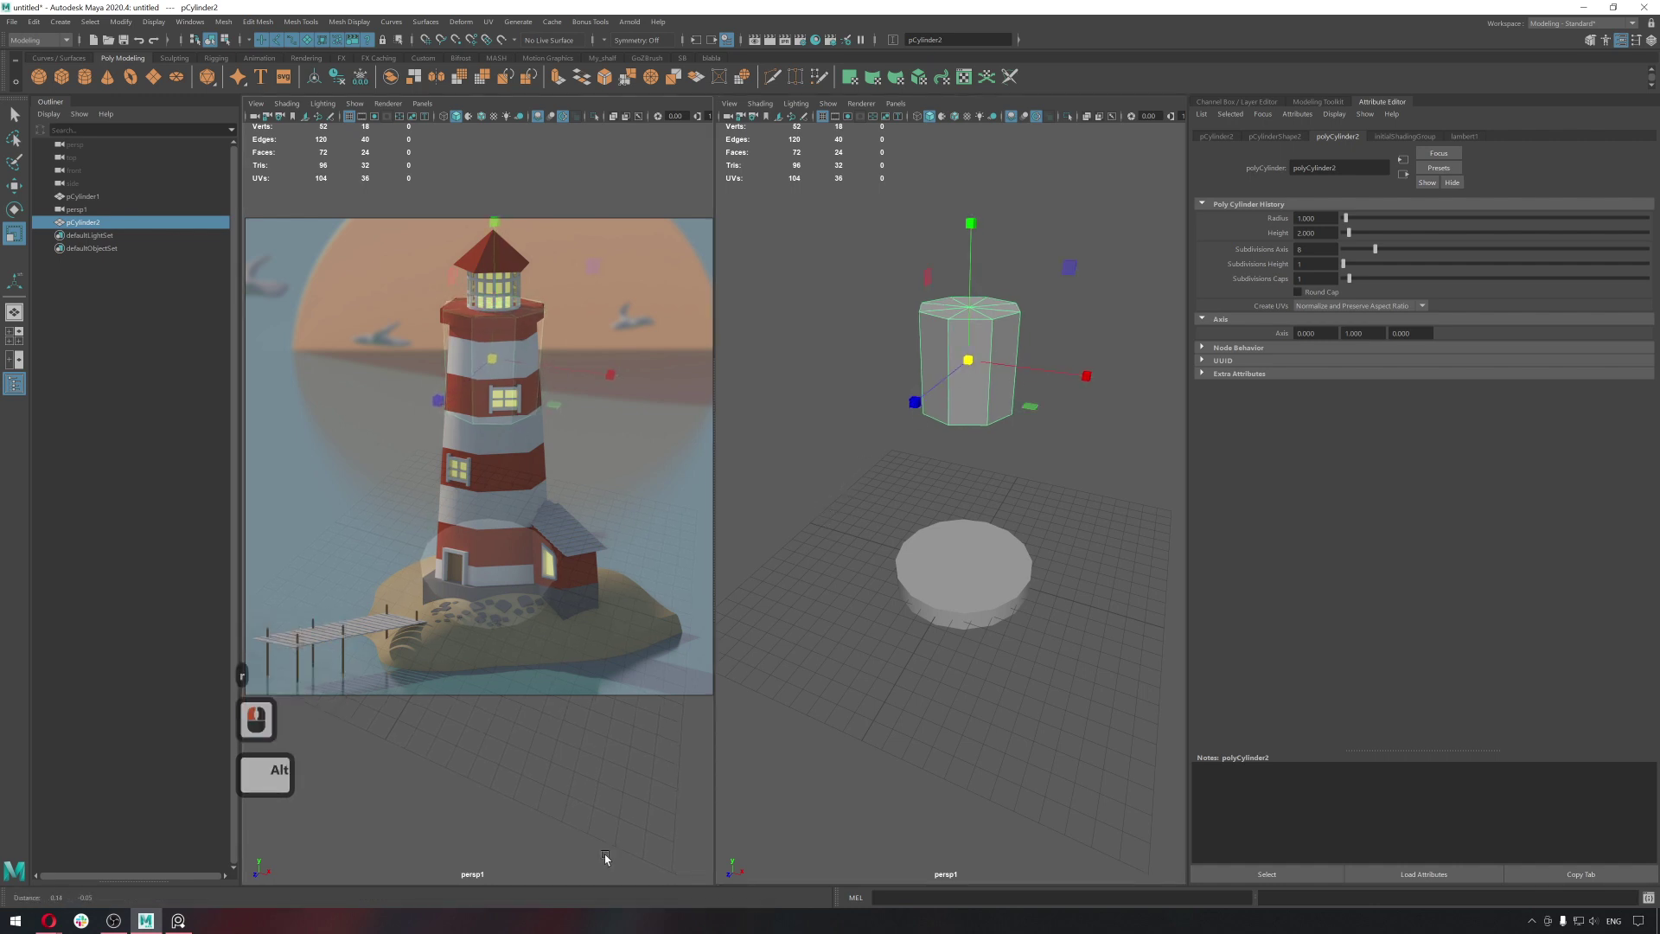
Navigate the second pane around the prism and disc to inspect them.
middle_click(608, 860)
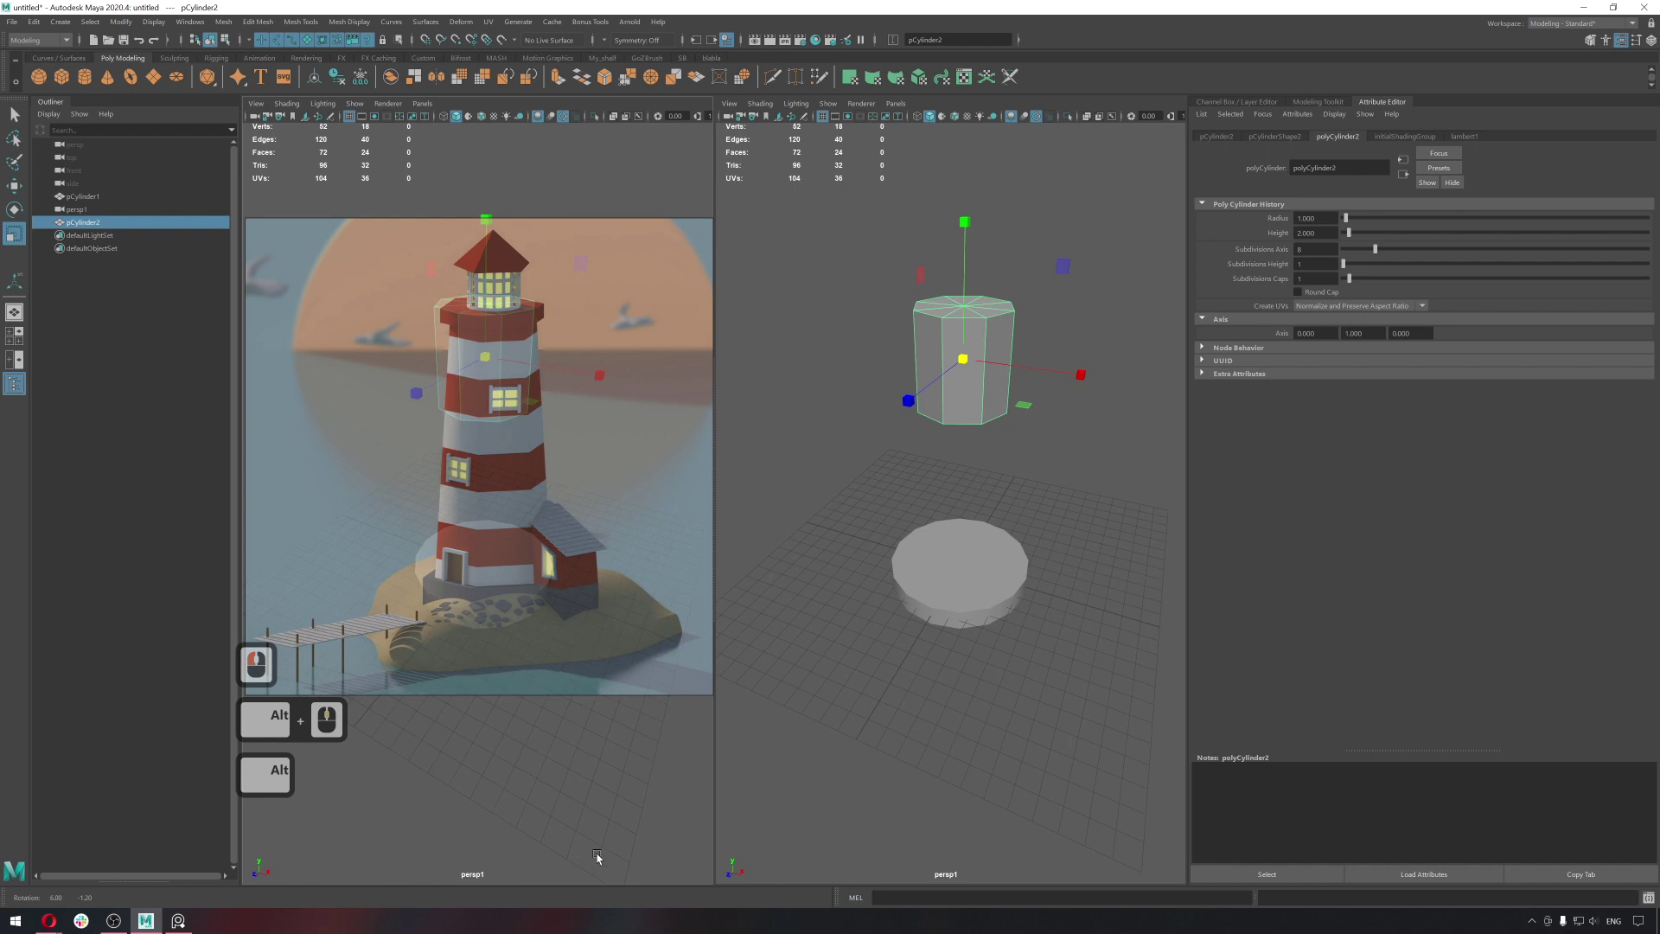
click(595, 860)
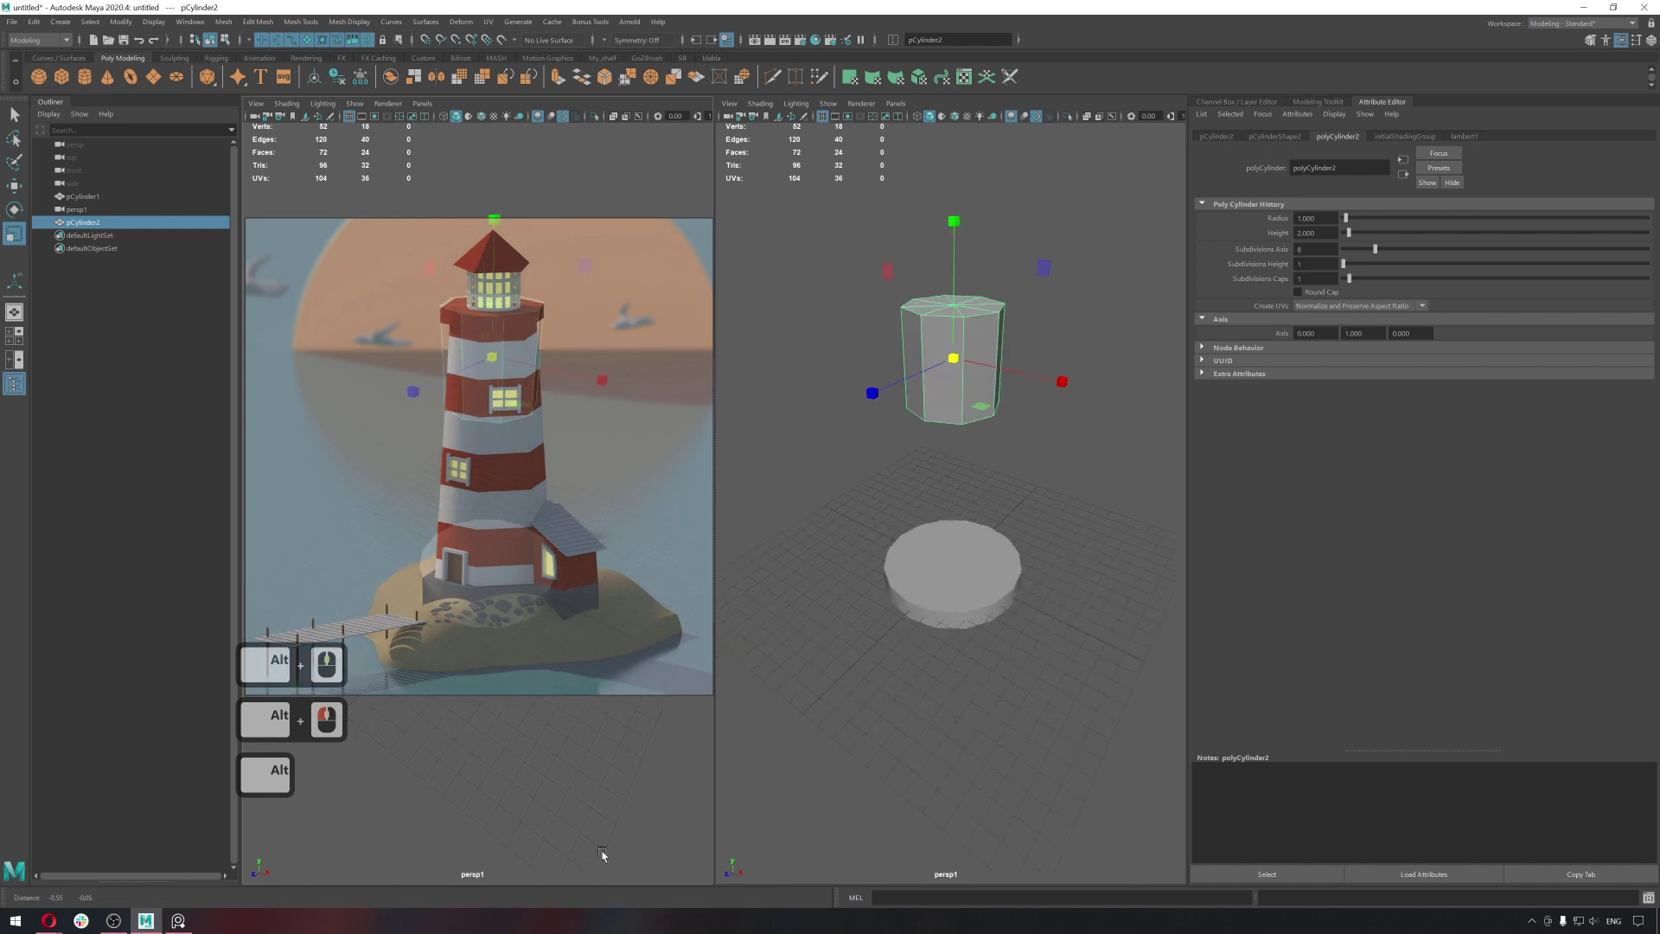
middle_click(606, 857)
click(603, 857)
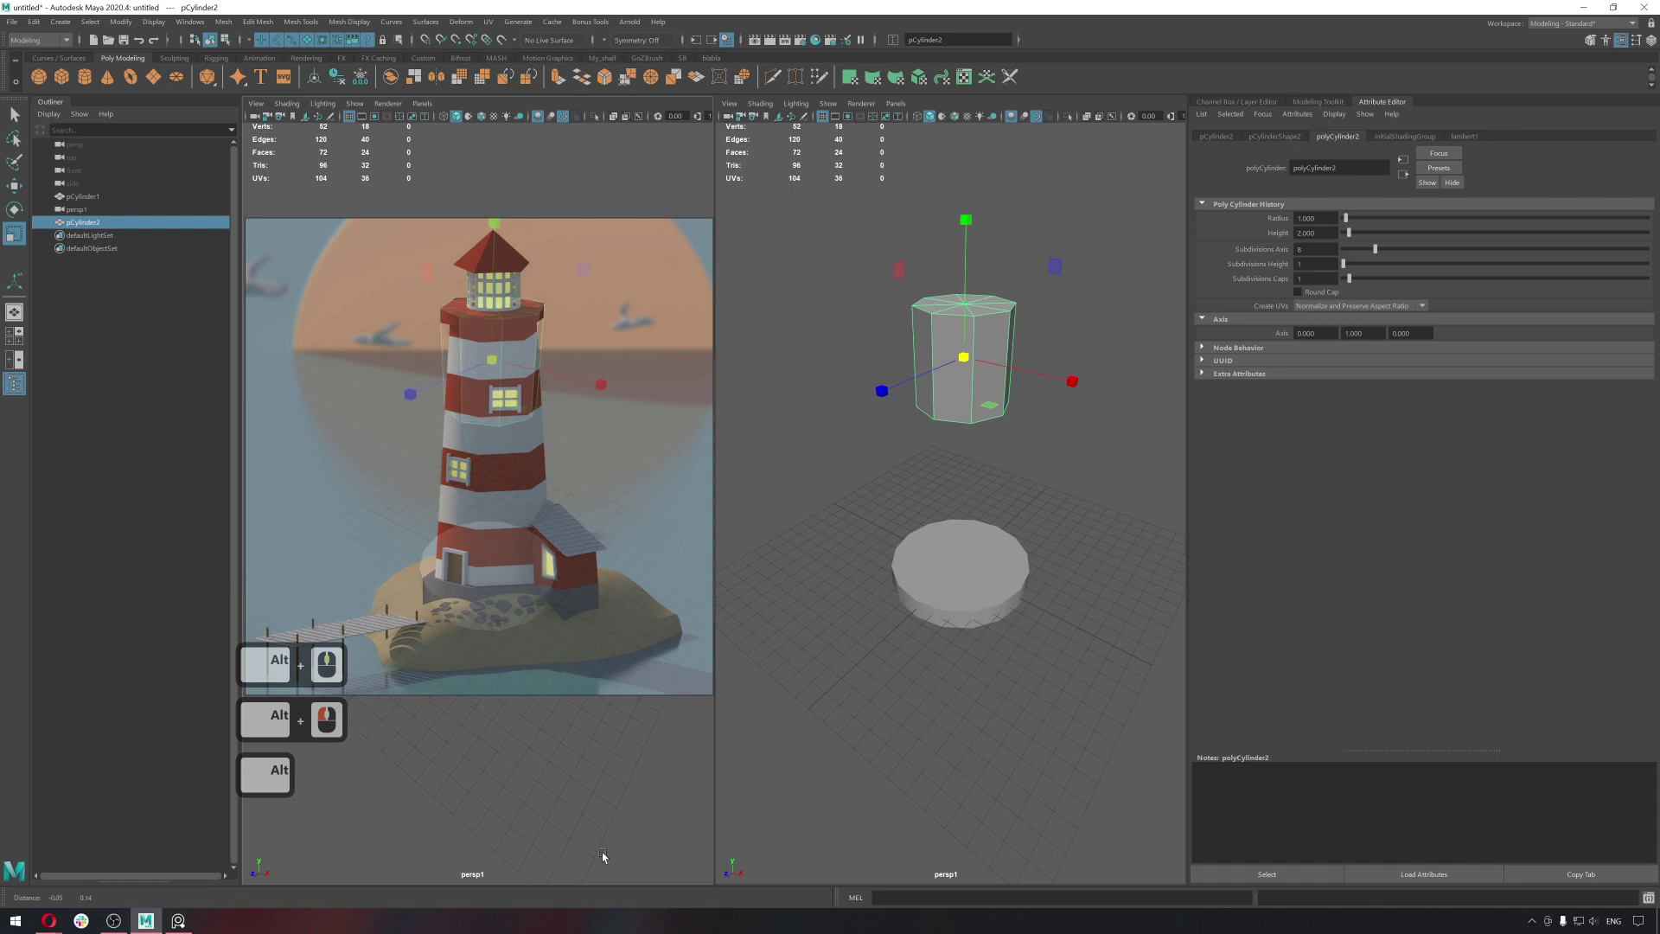
middle_click(607, 858)
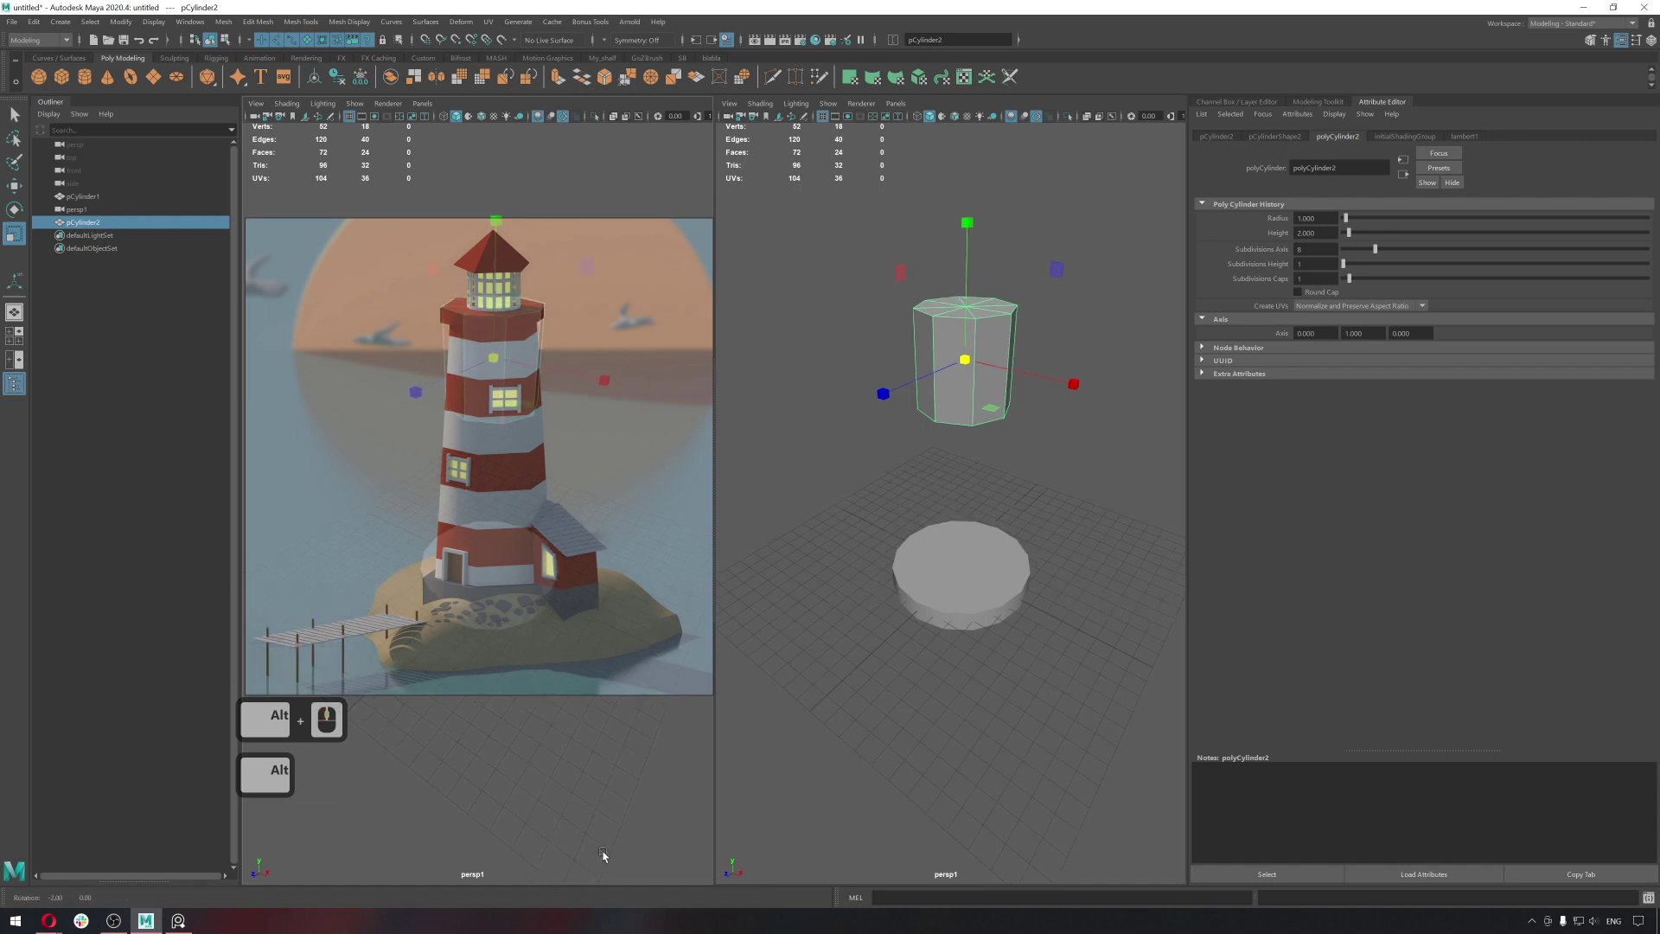
click(605, 857)
middle_click(608, 853)
click(596, 853)
middle_click(579, 854)
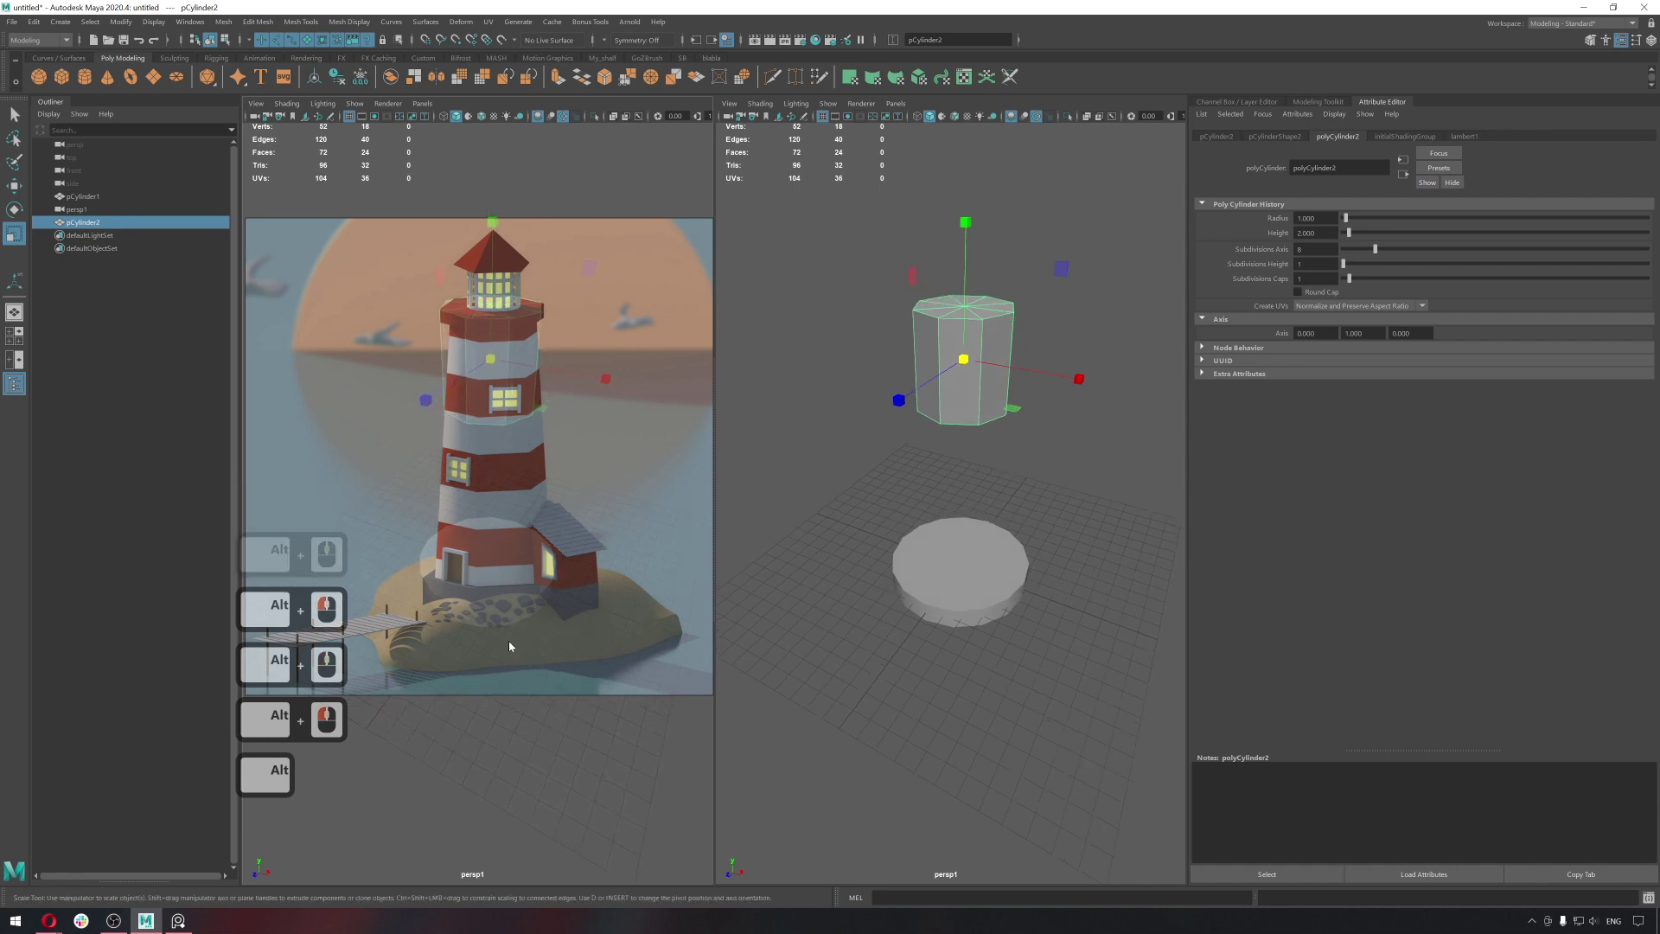
middle_click(507, 735)
middle_click(520, 728)
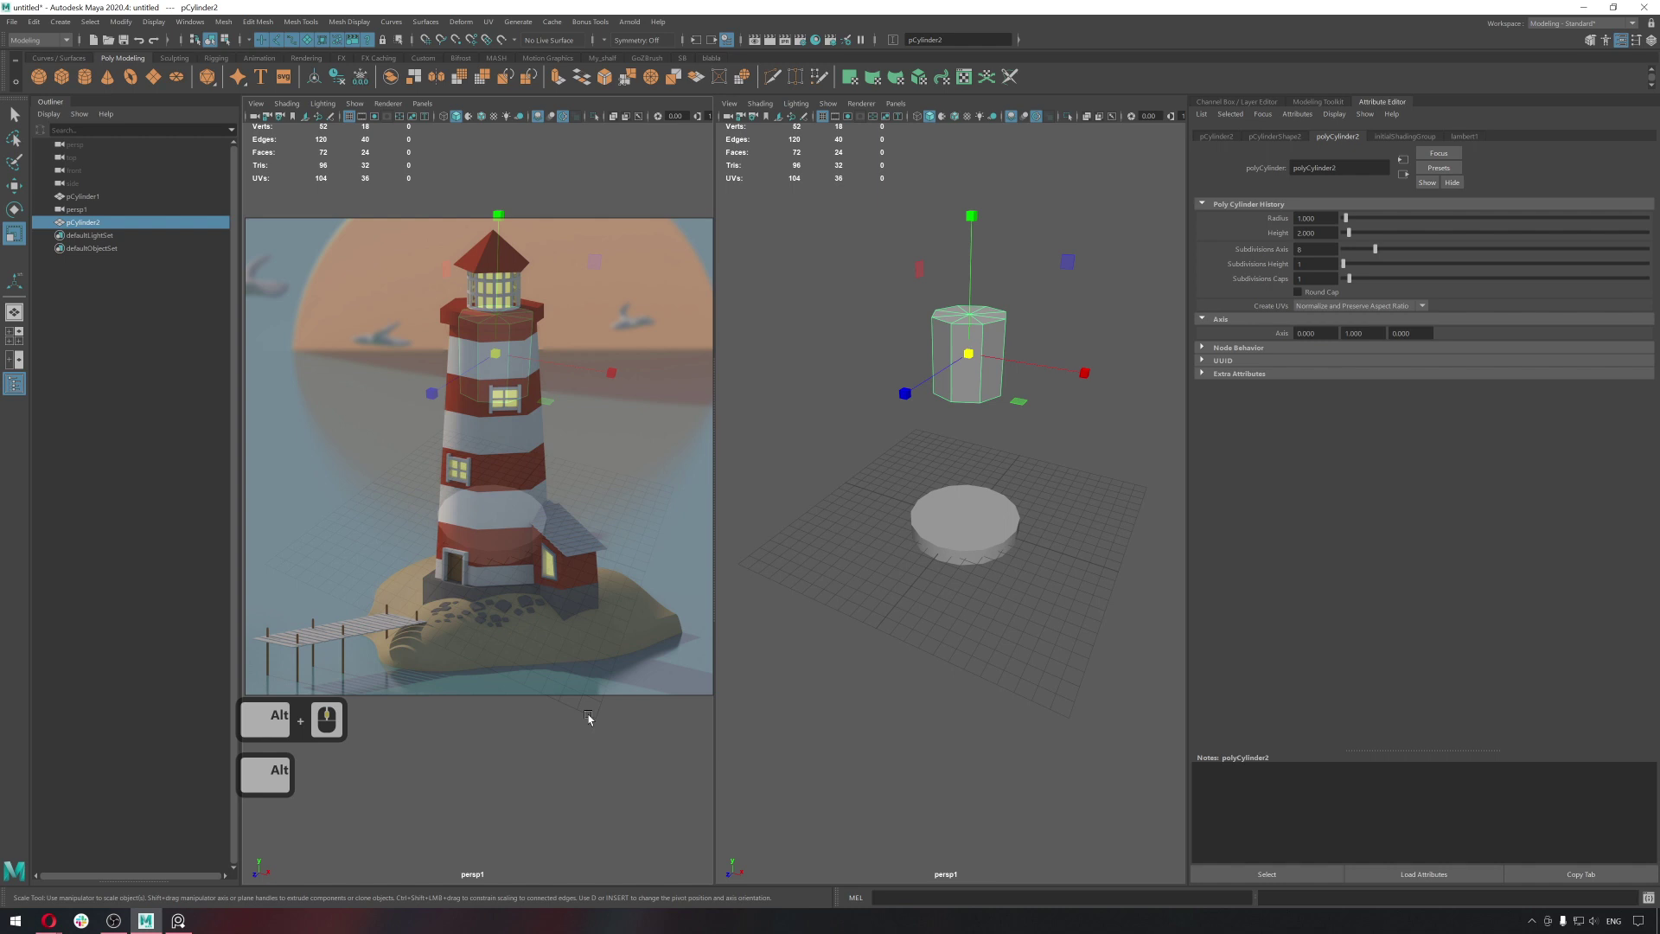
key([)
key(])
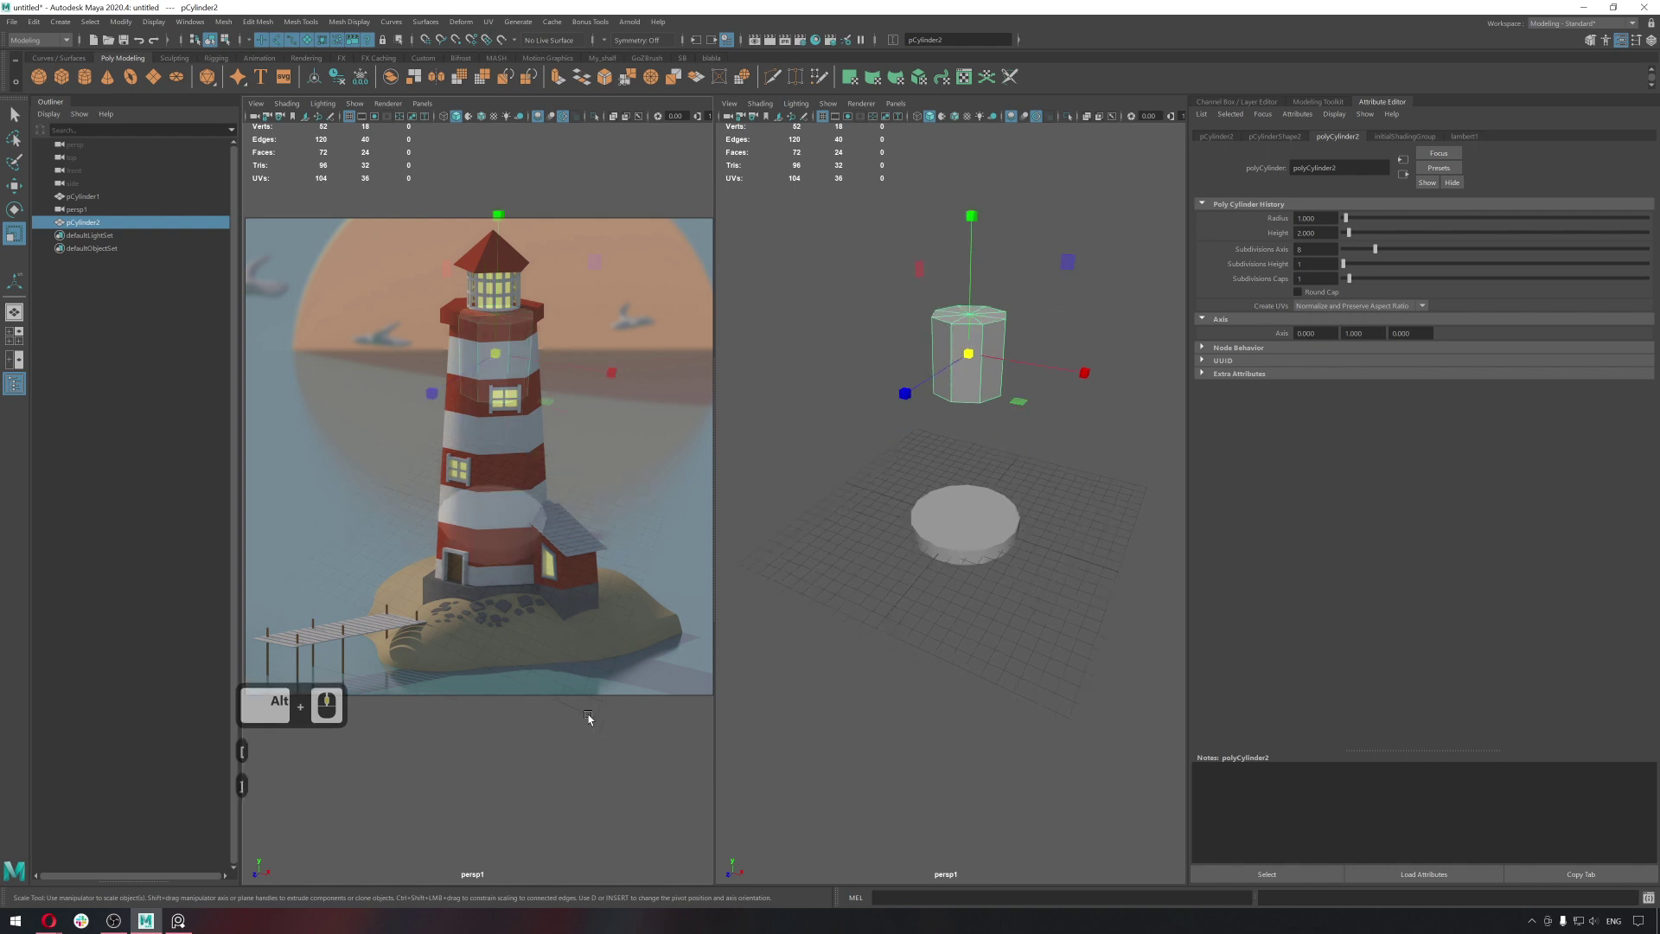
key([)
key([)
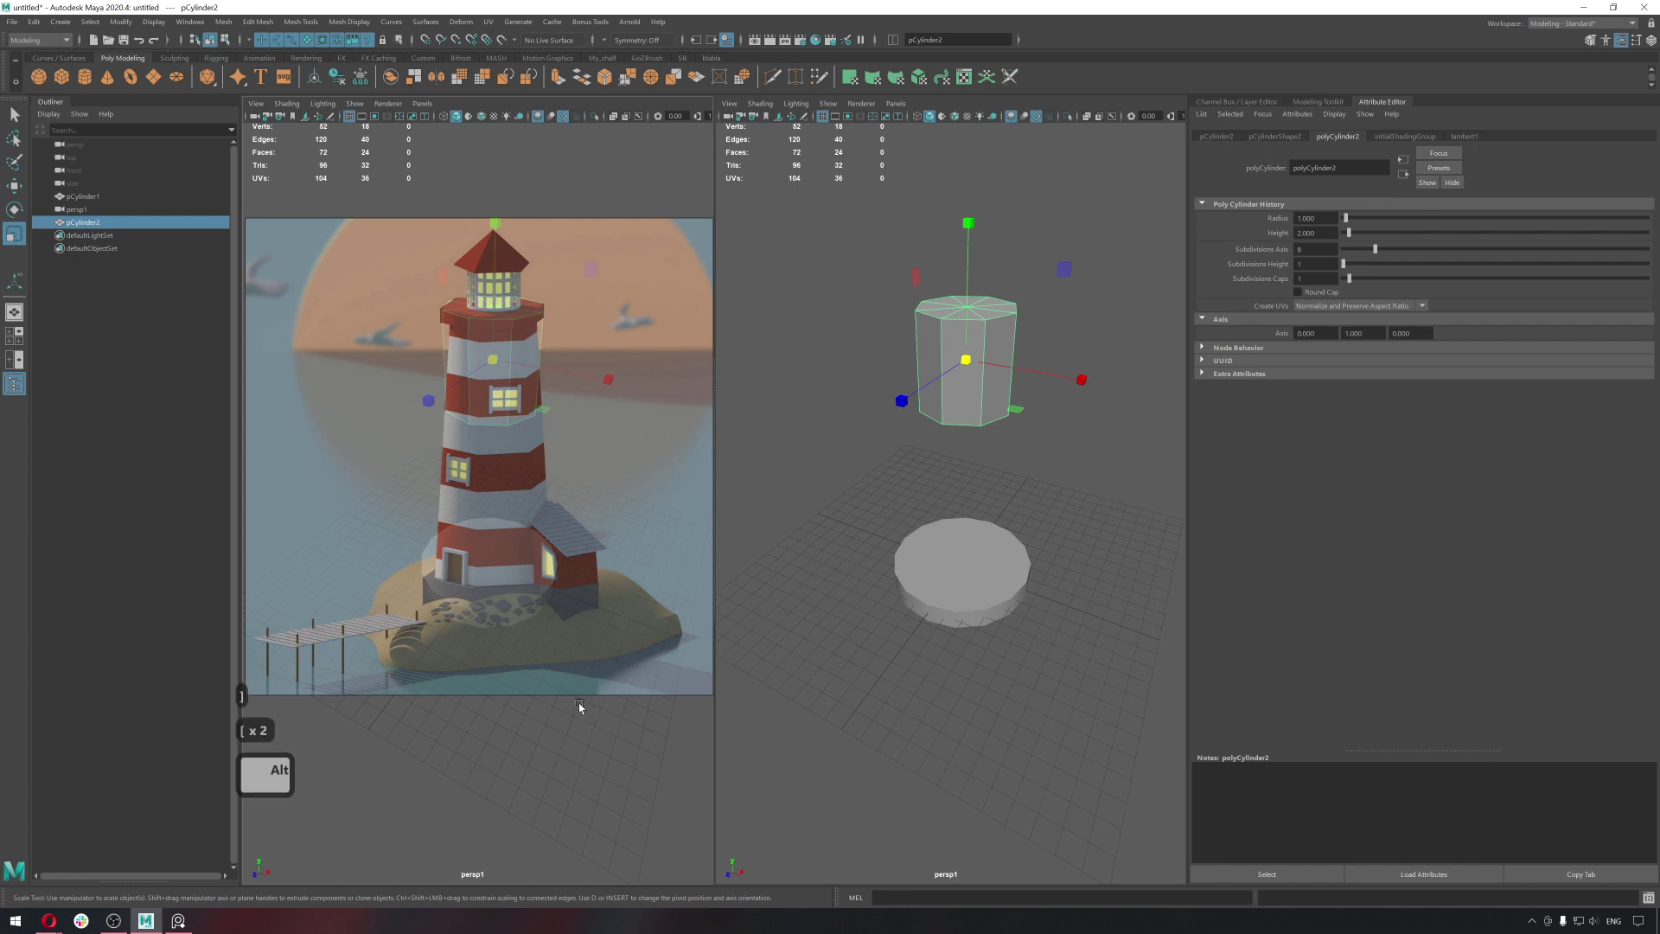
click(565, 711)
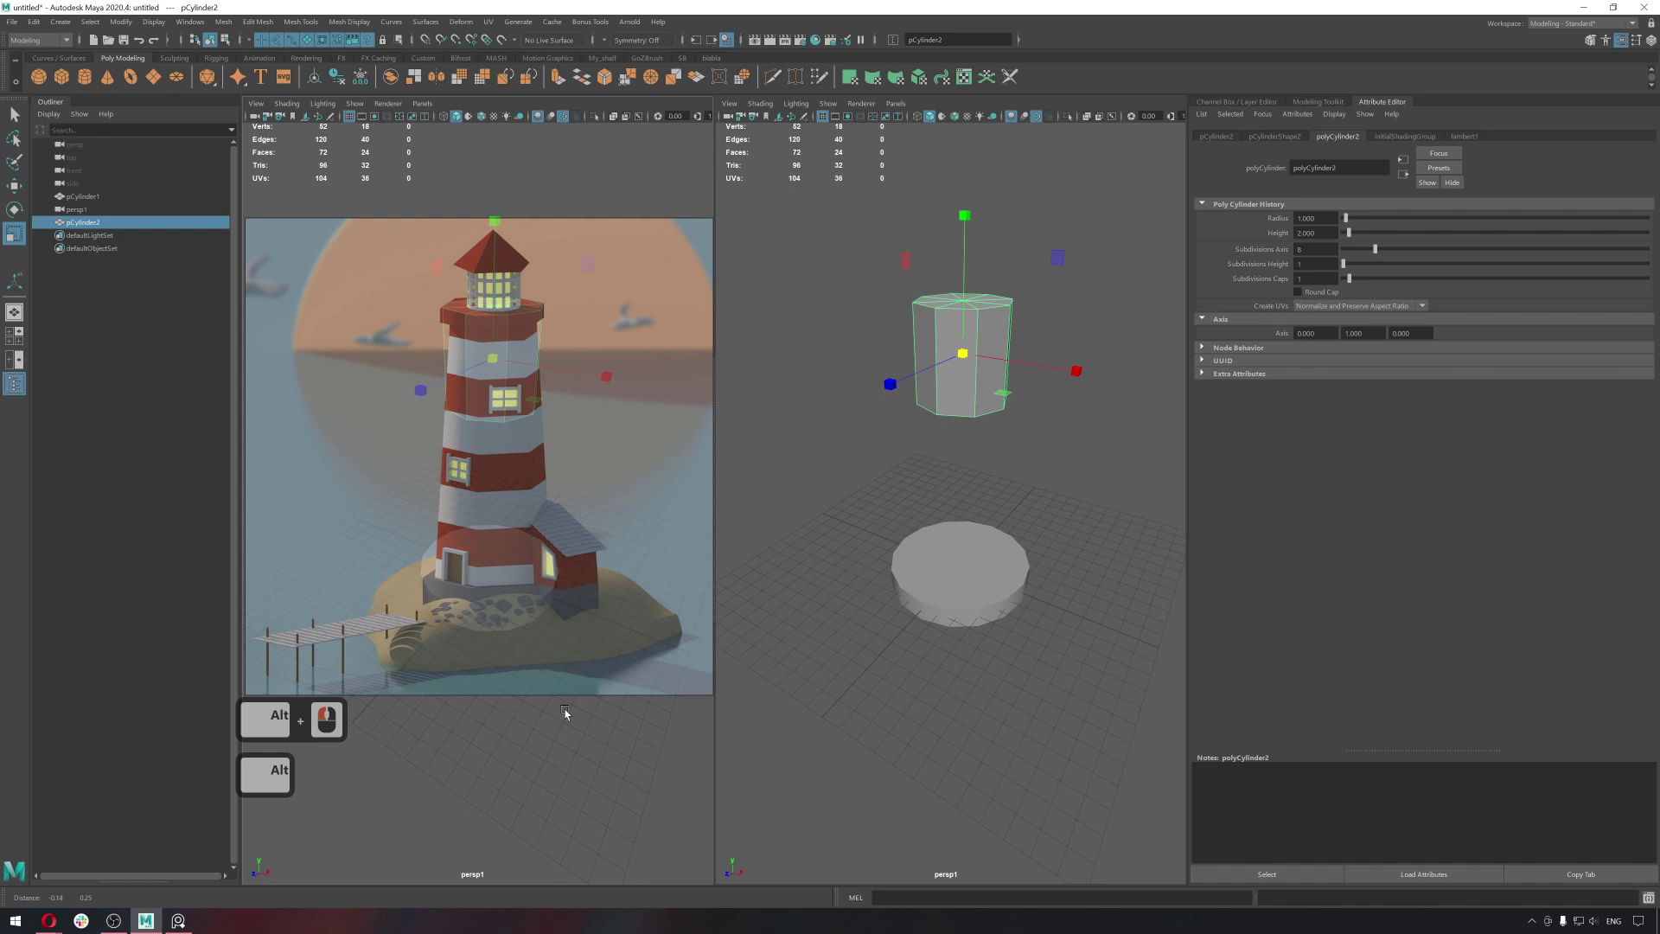
middle_click(570, 712)
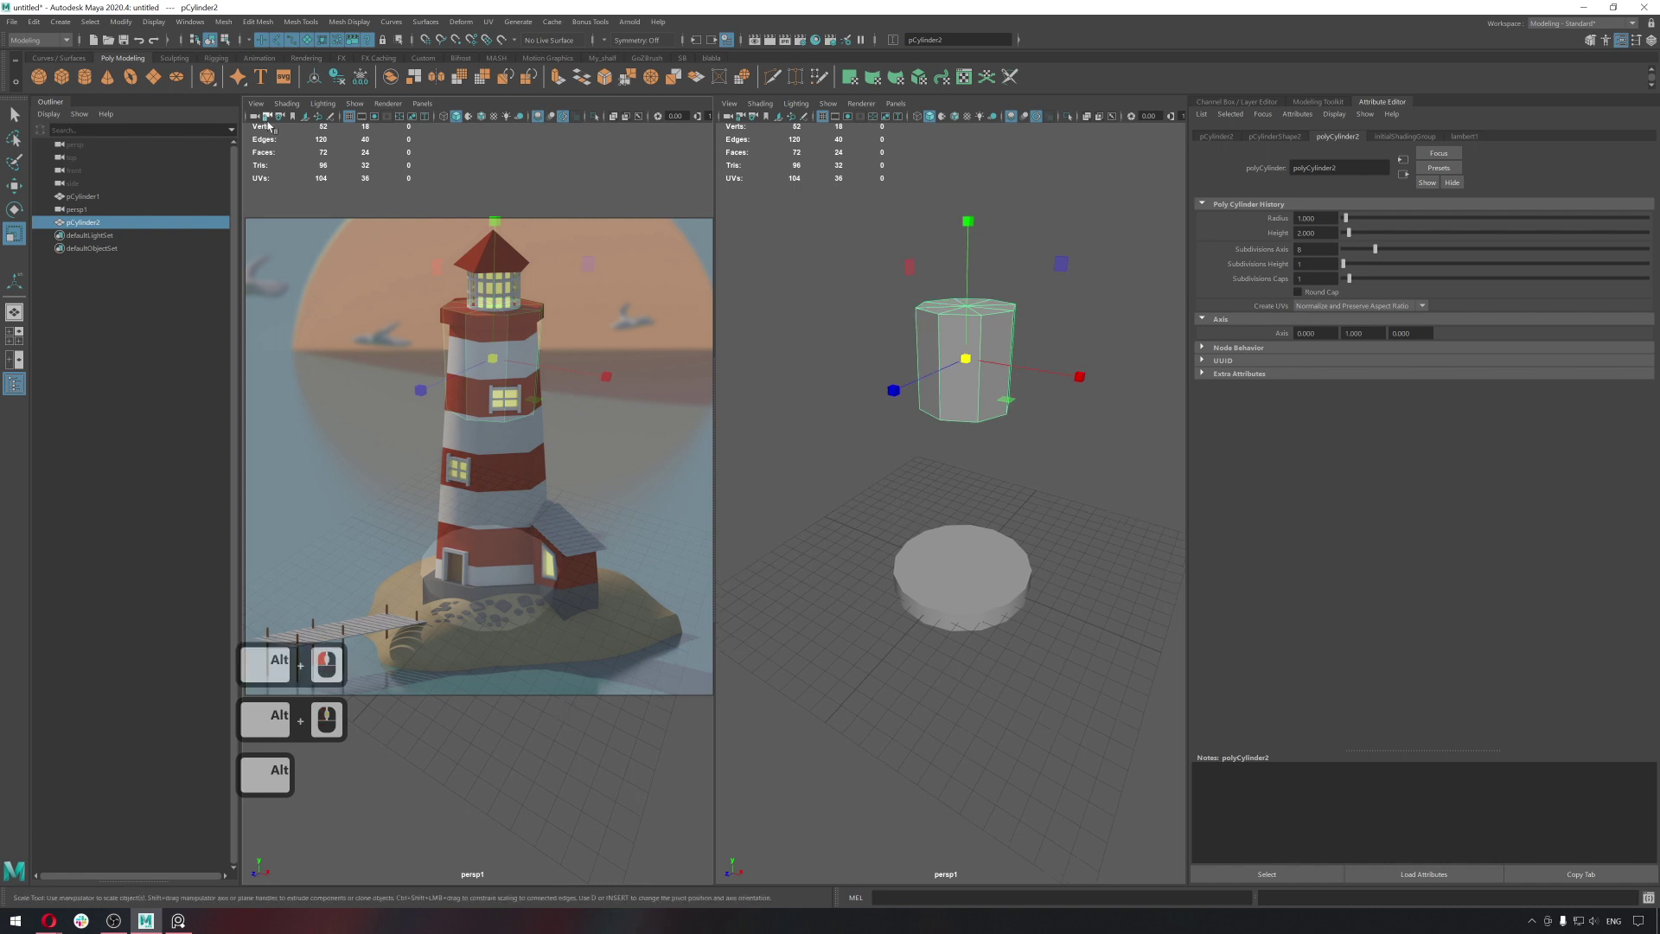
Delete the floating eight-sided prism (pCylinder2), leaving only the wide flat disc.
click(271, 120)
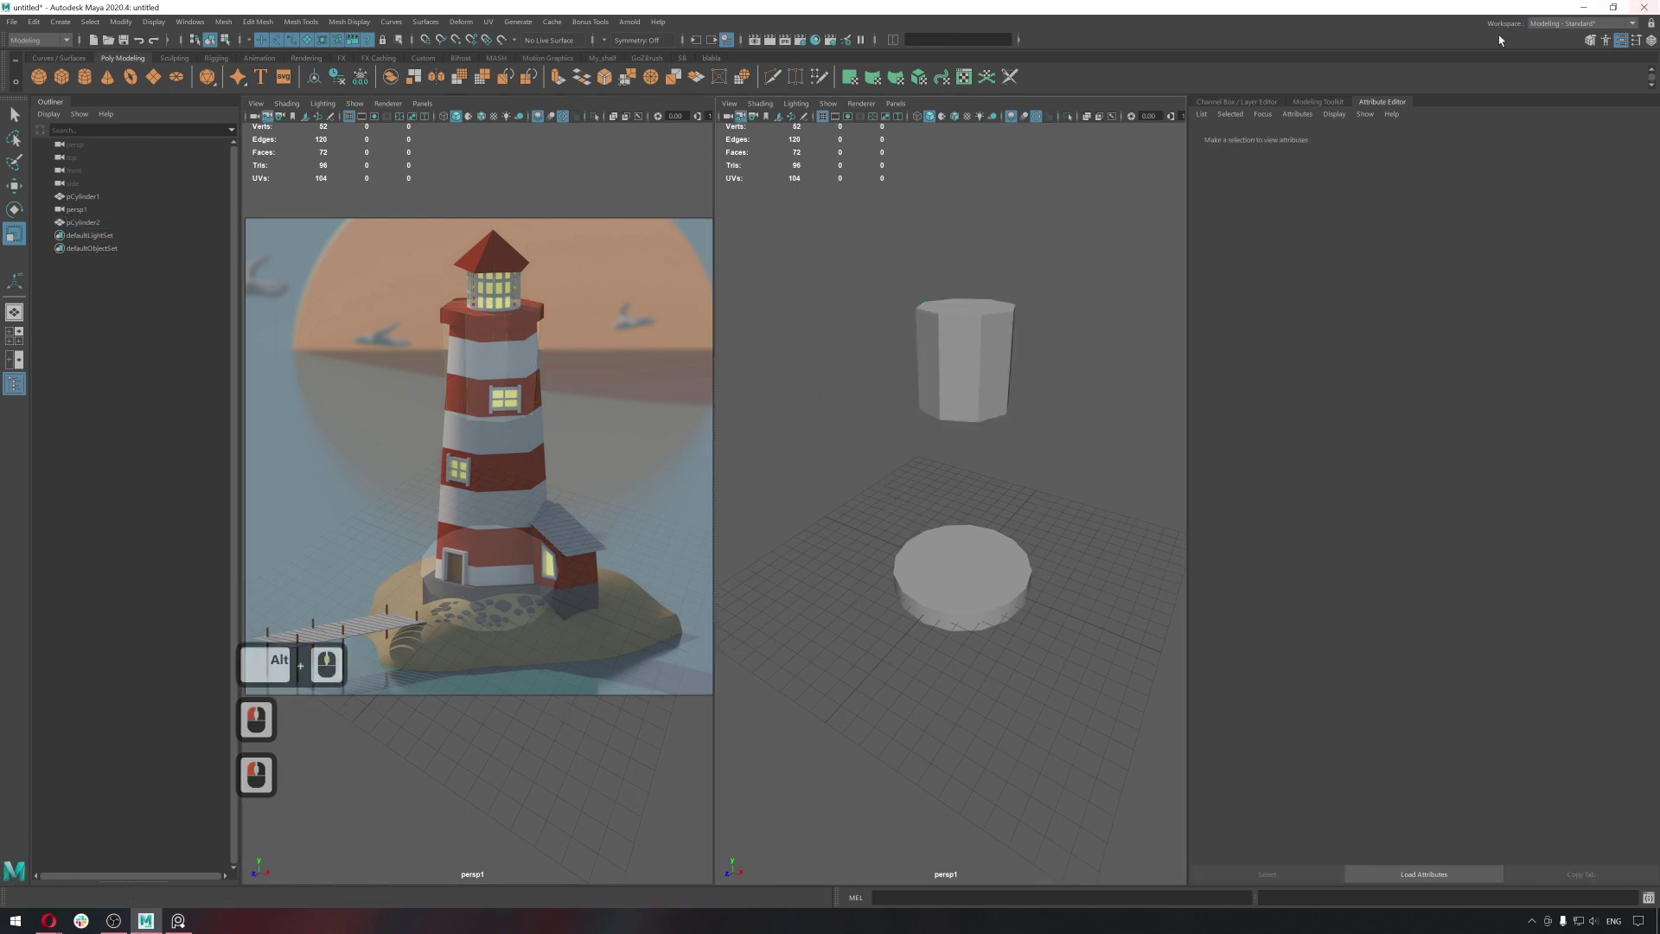
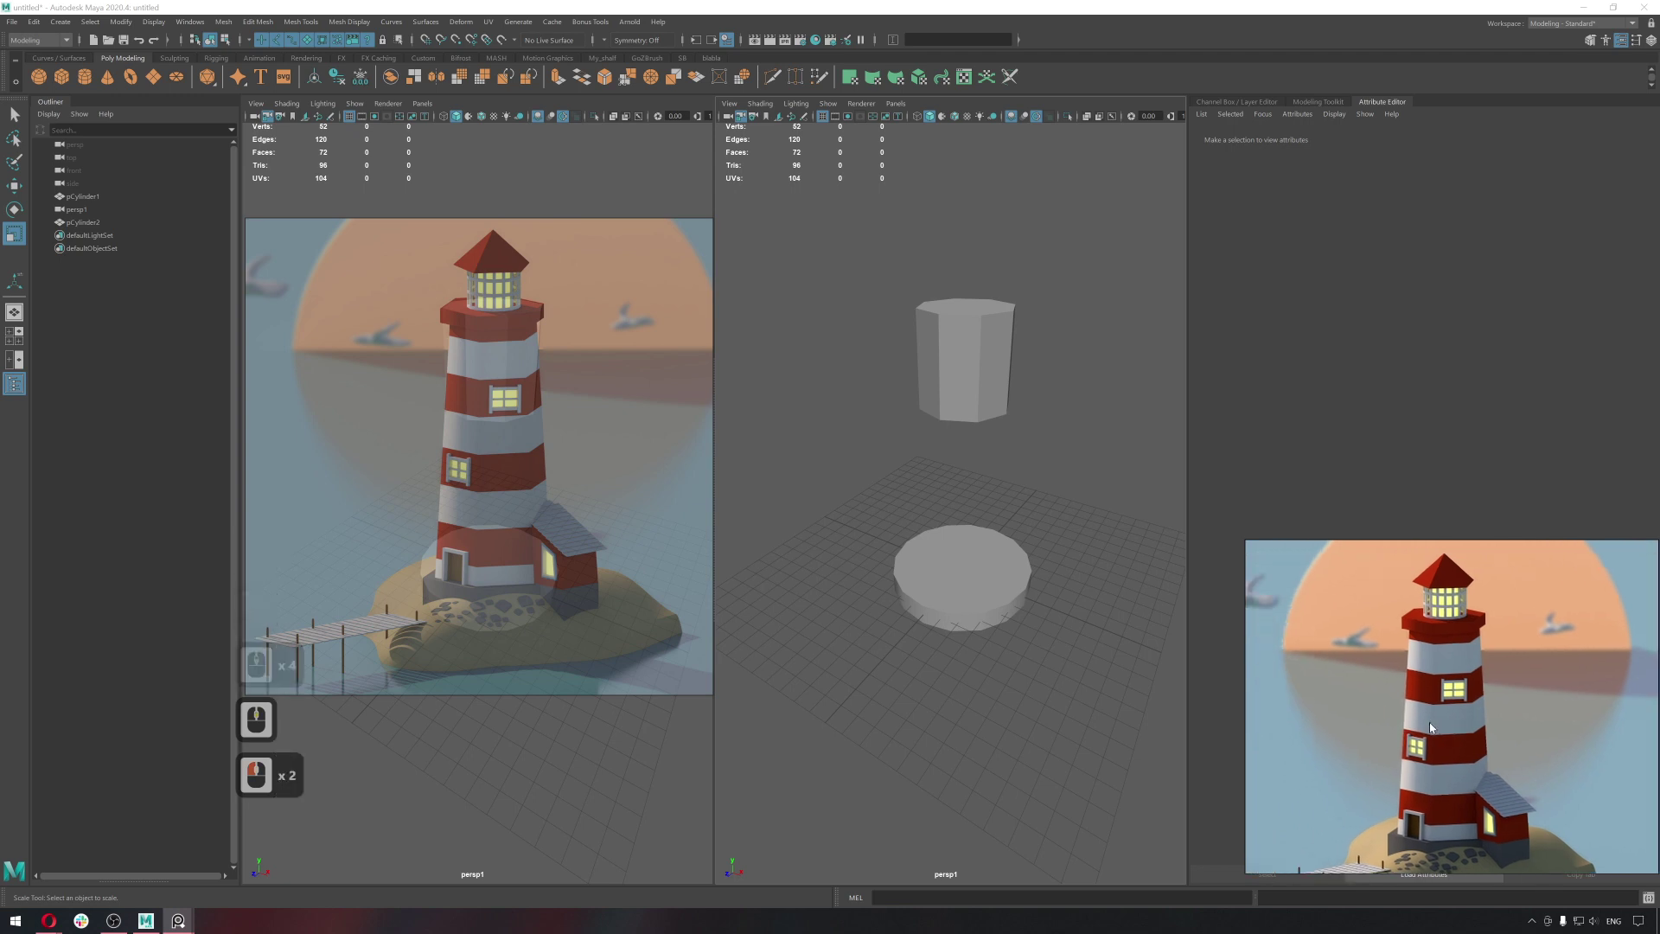
double_click(993, 636)
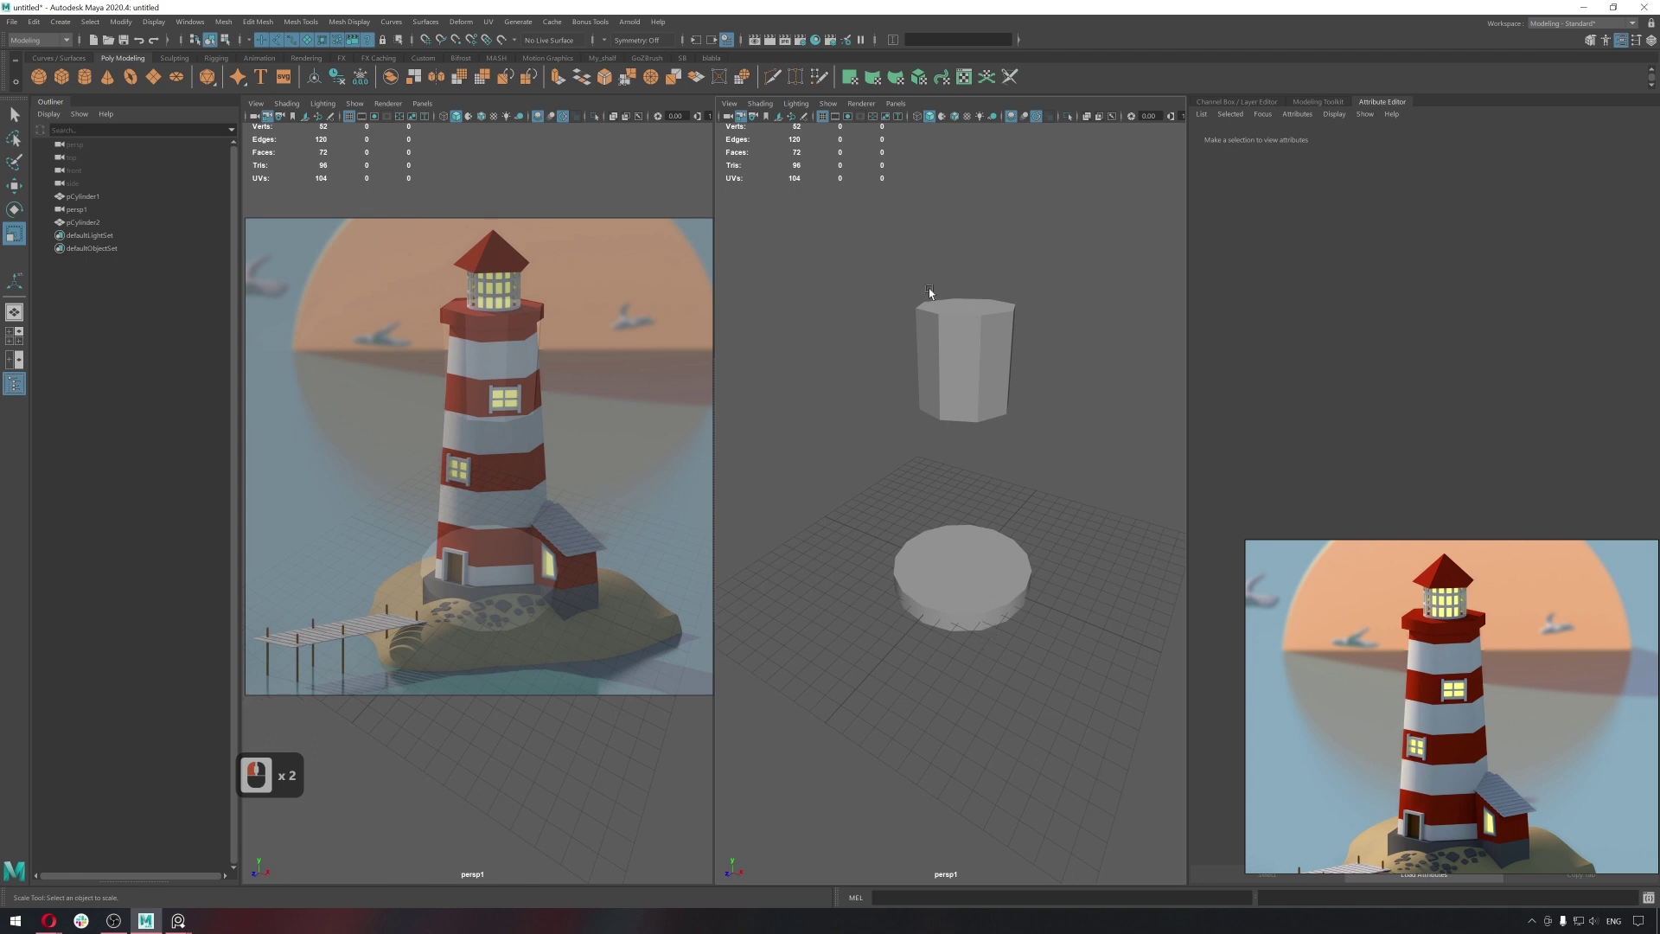
click(956, 359)
key(Delete)
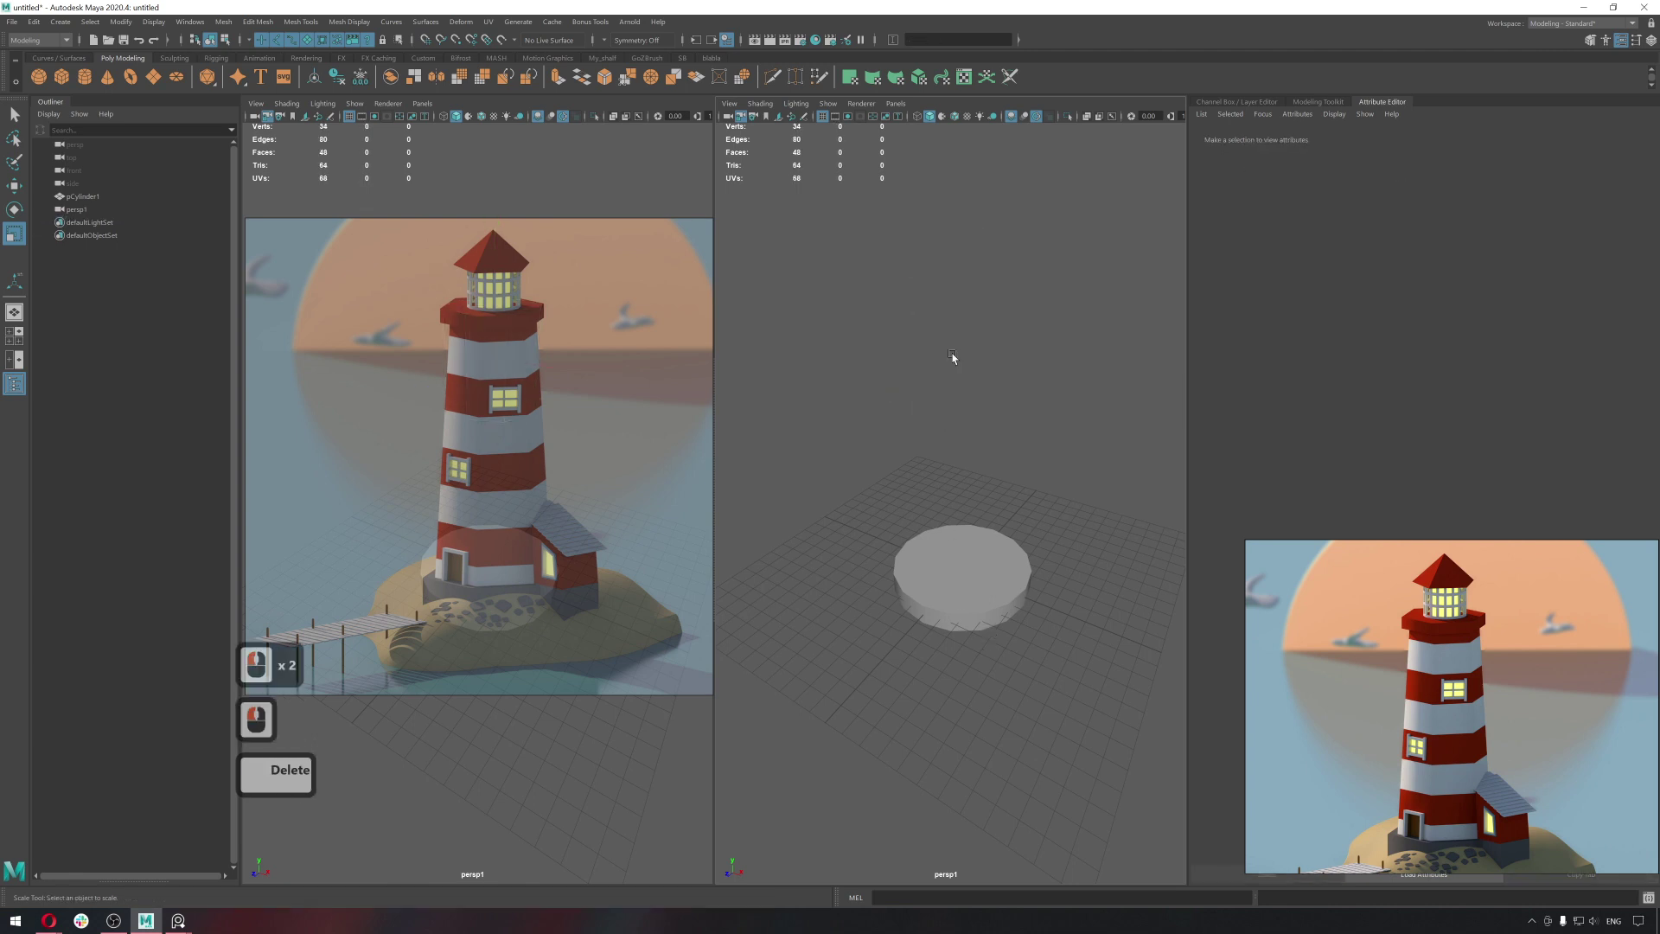
Scale the cylinder down in height into a thin, wide disc.
click(995, 581)
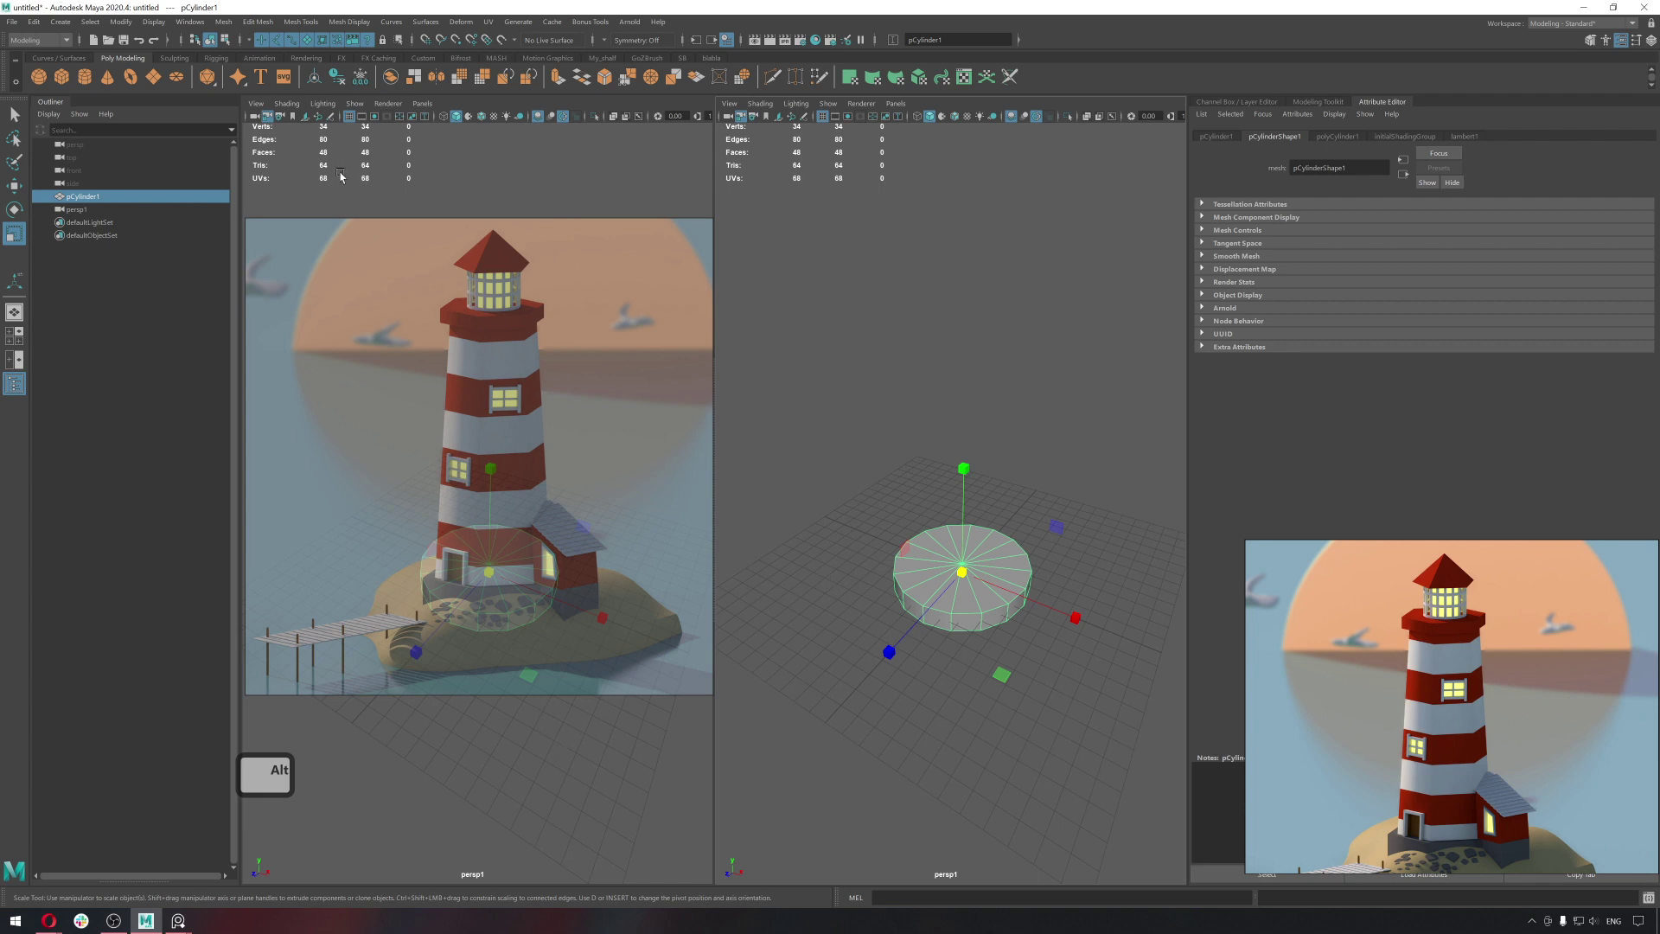
click(273, 124)
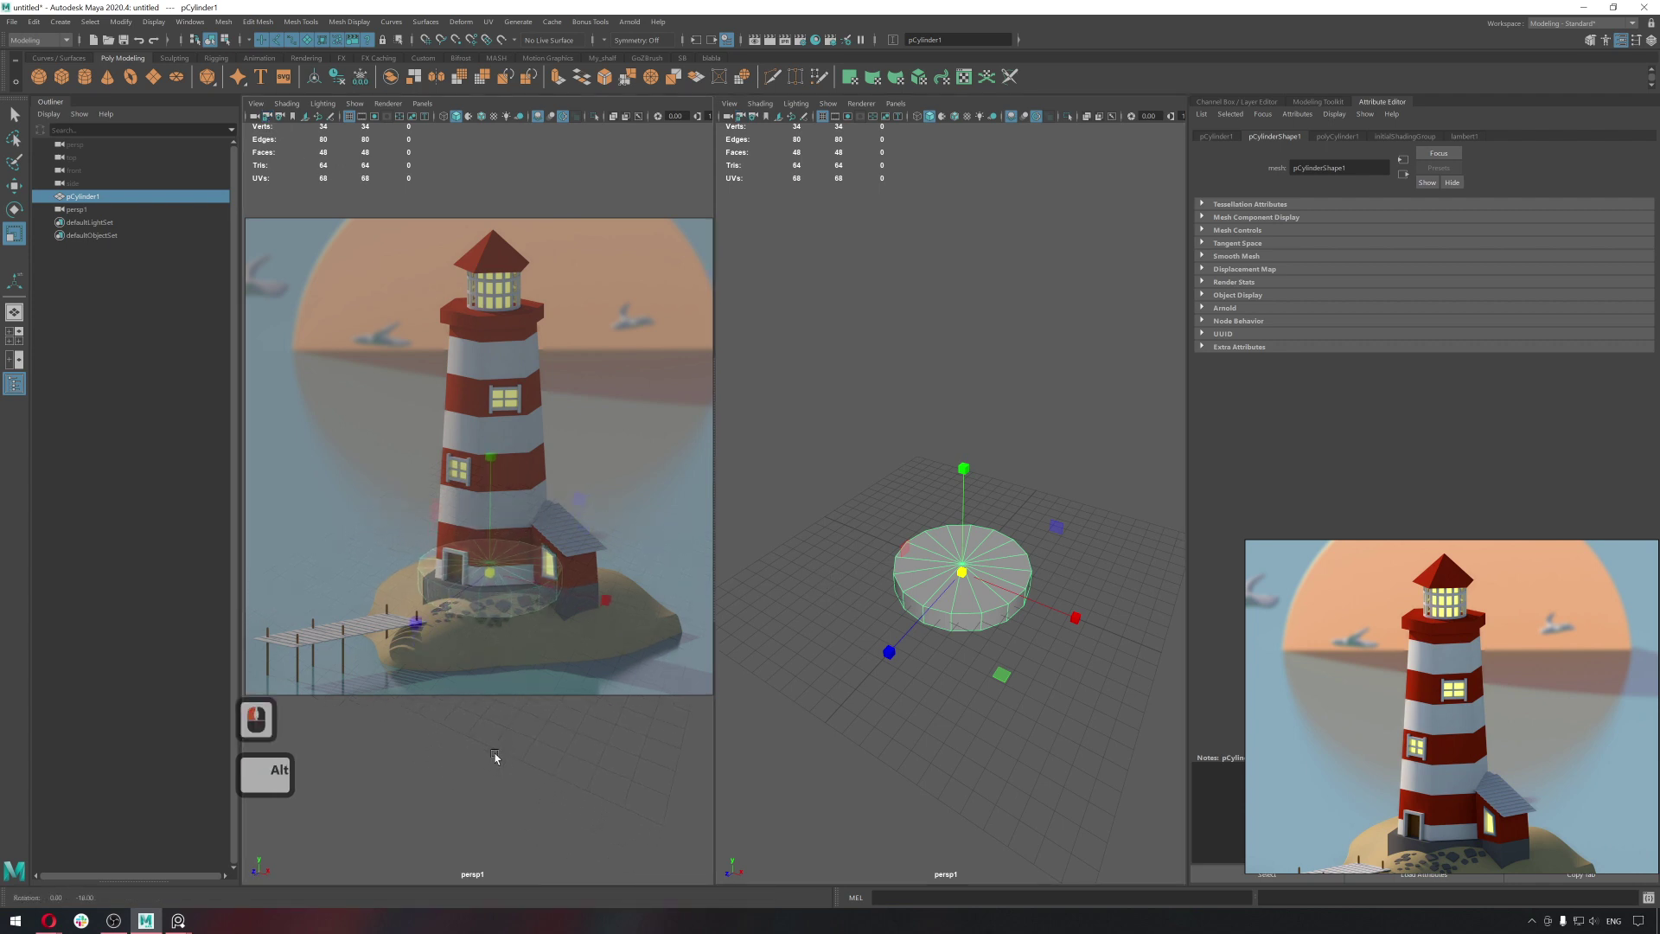
click(498, 756)
middle_click(518, 762)
key(r)
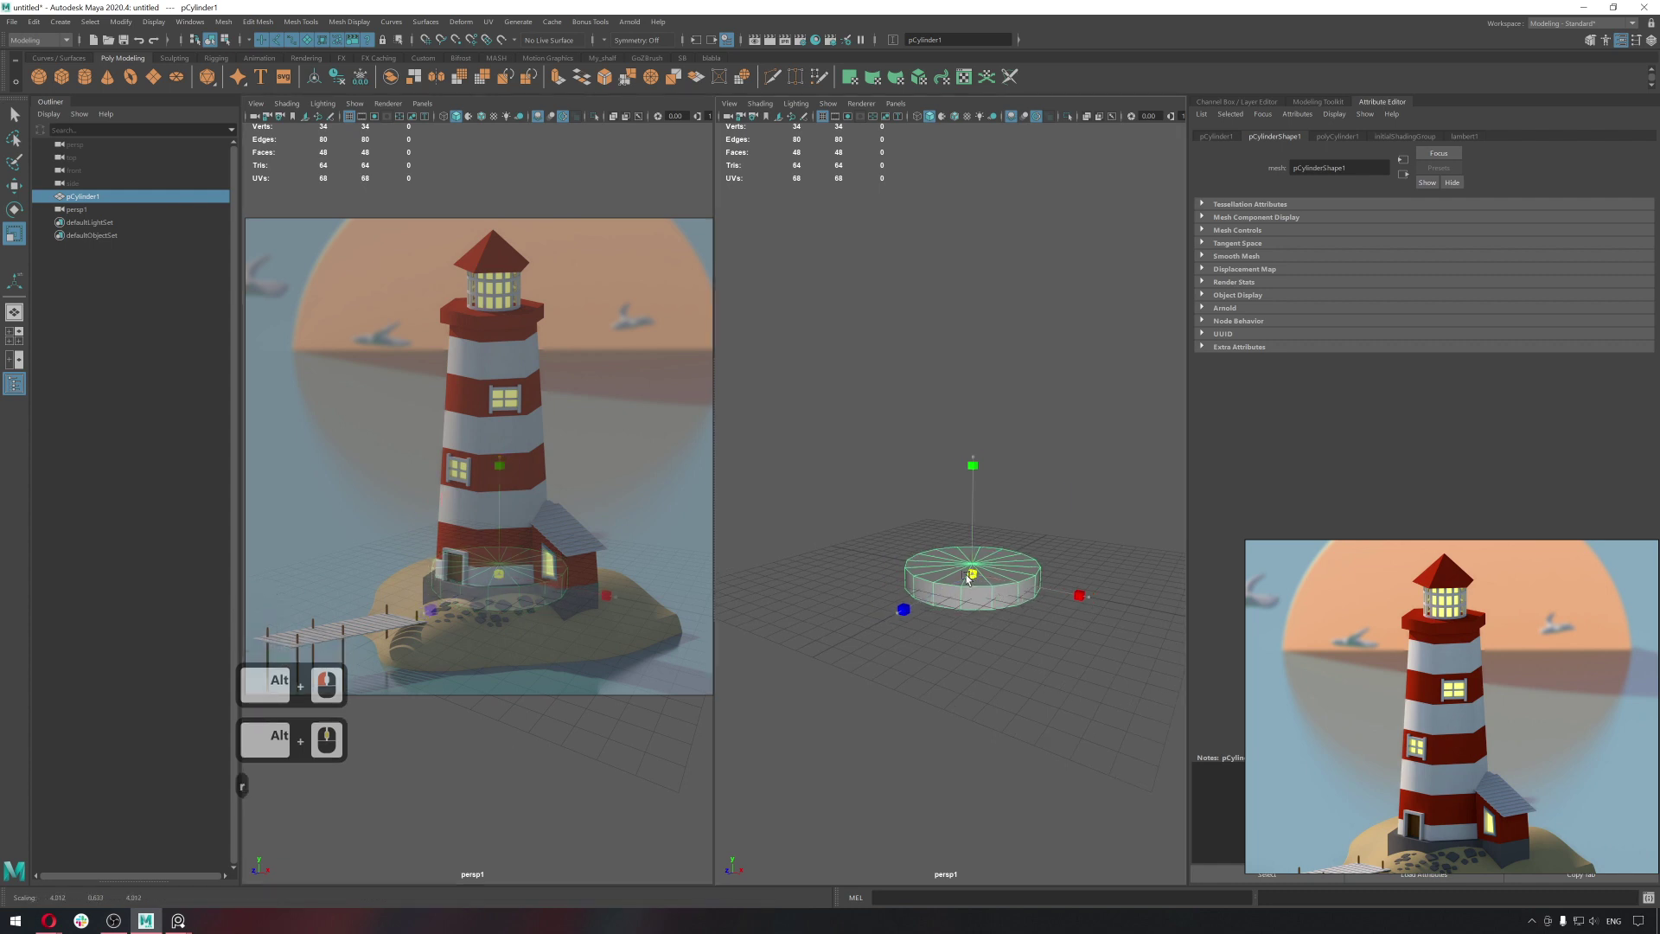
click(970, 580)
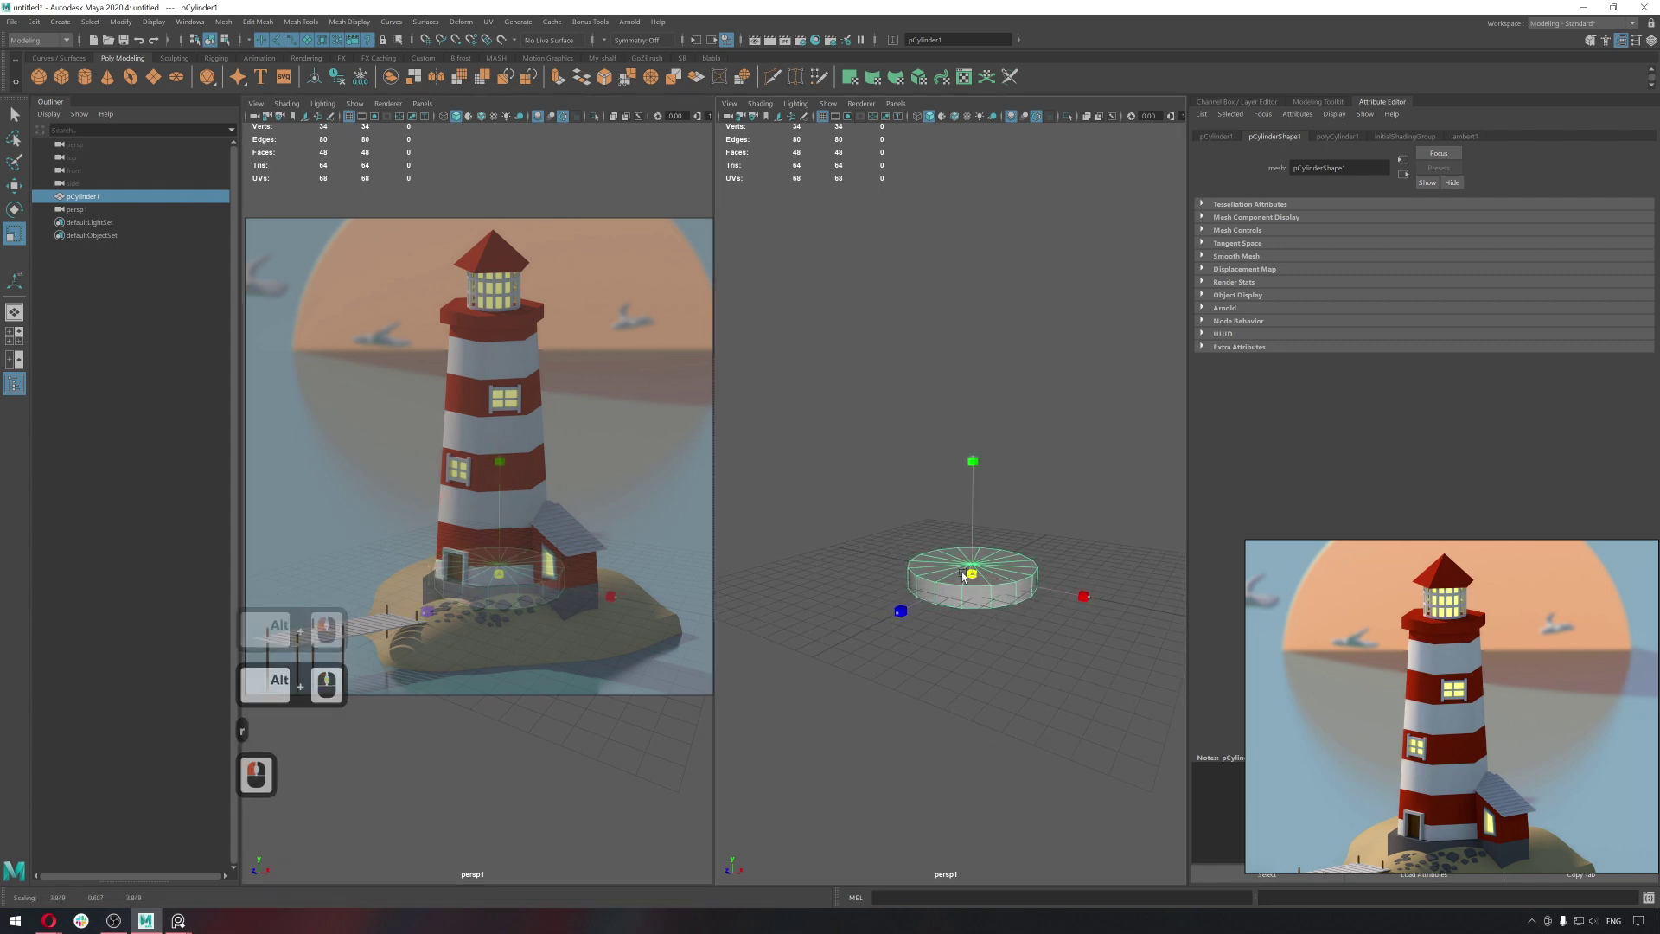
click(965, 578)
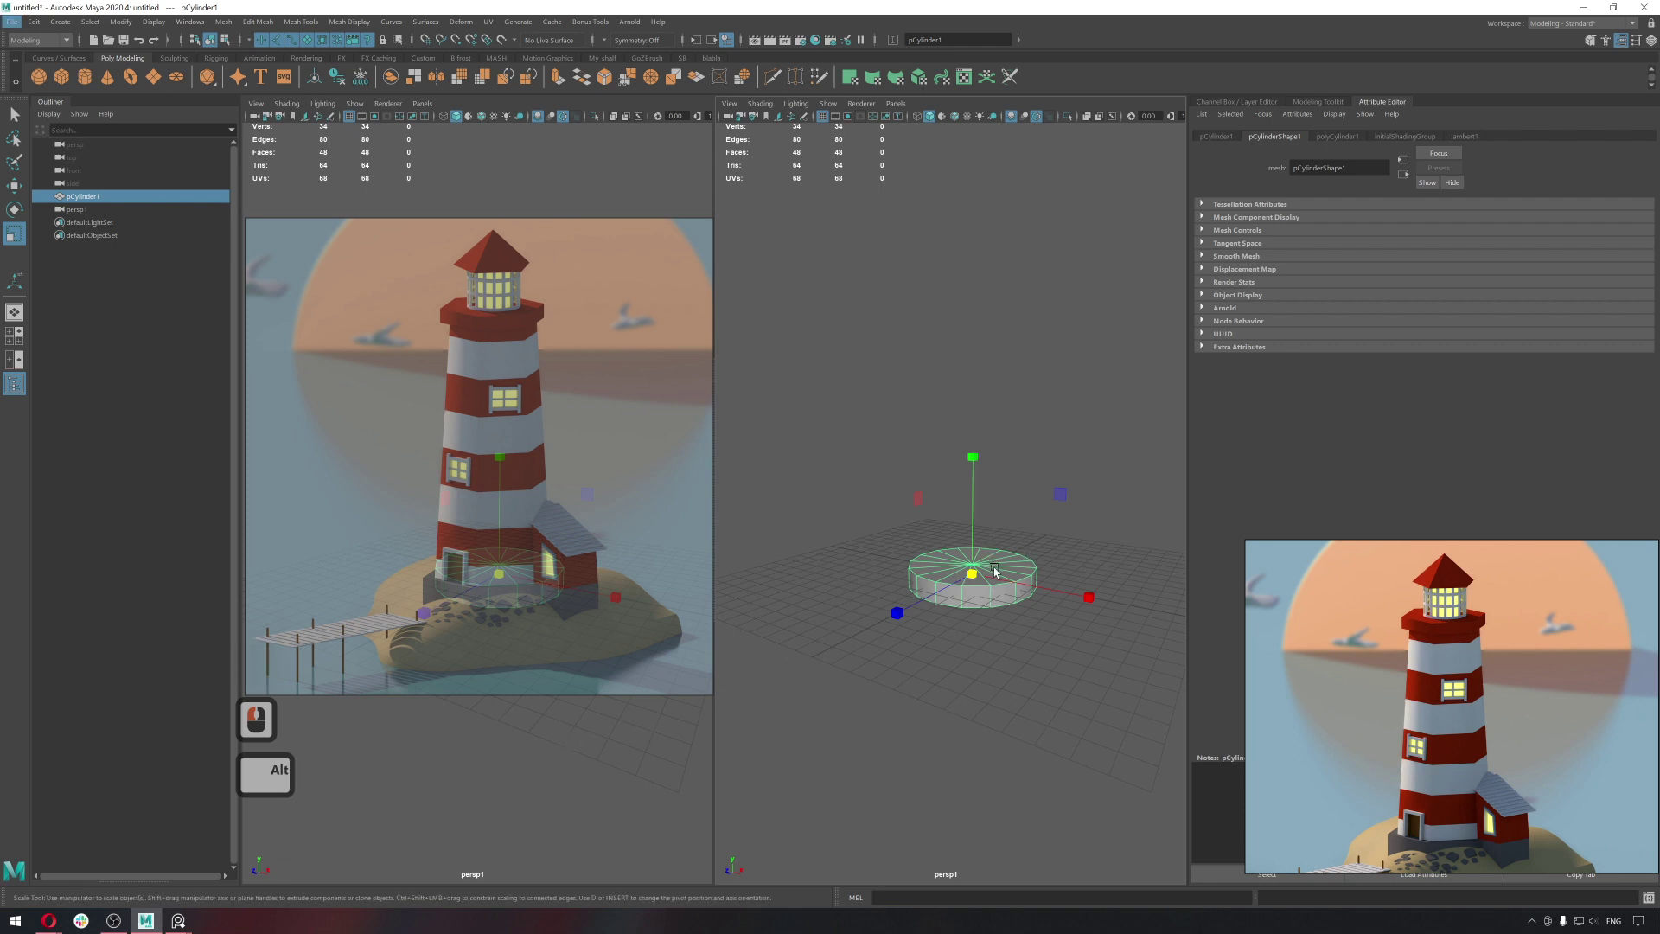
click(277, 121)
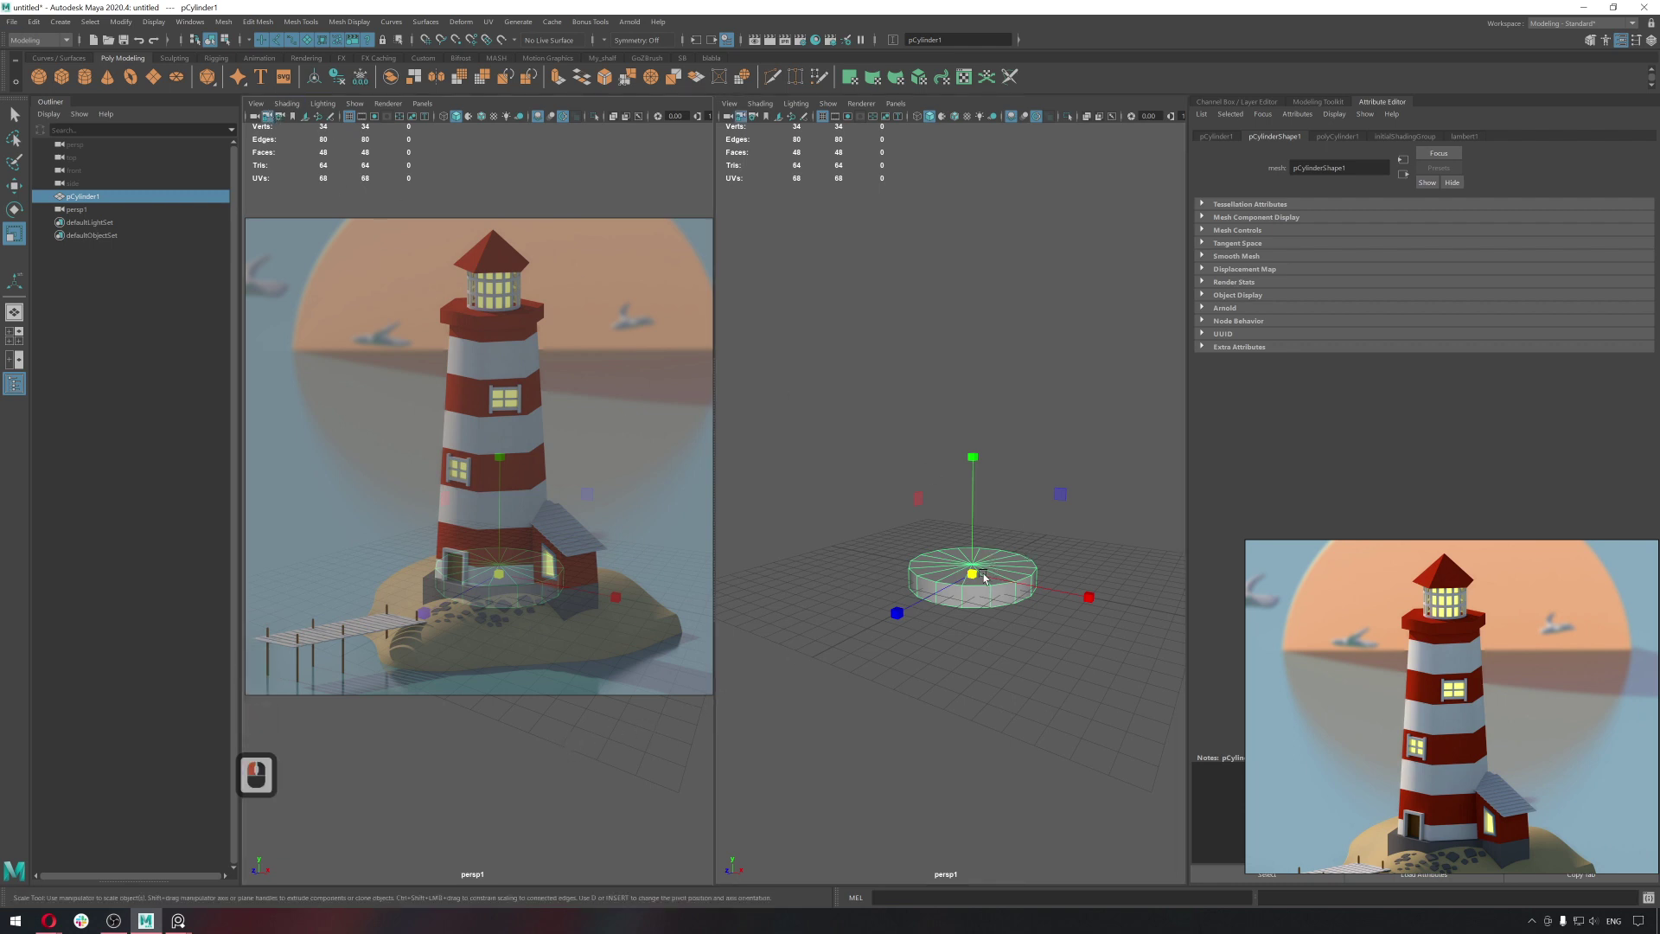
key(r)
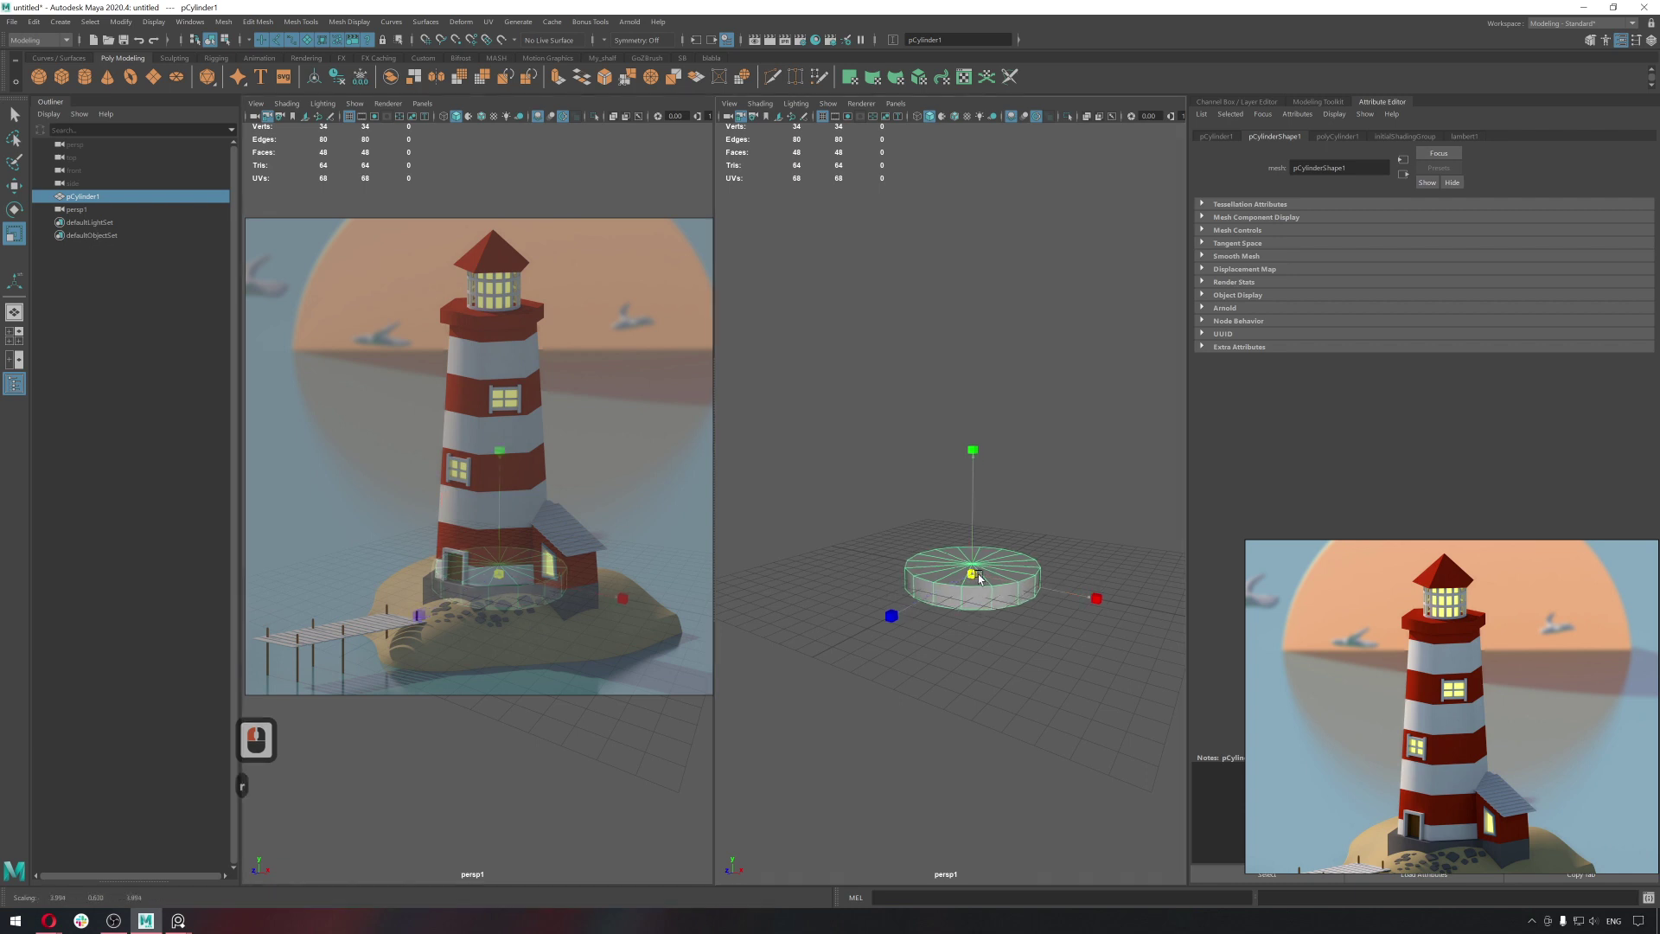
click(1002, 582)
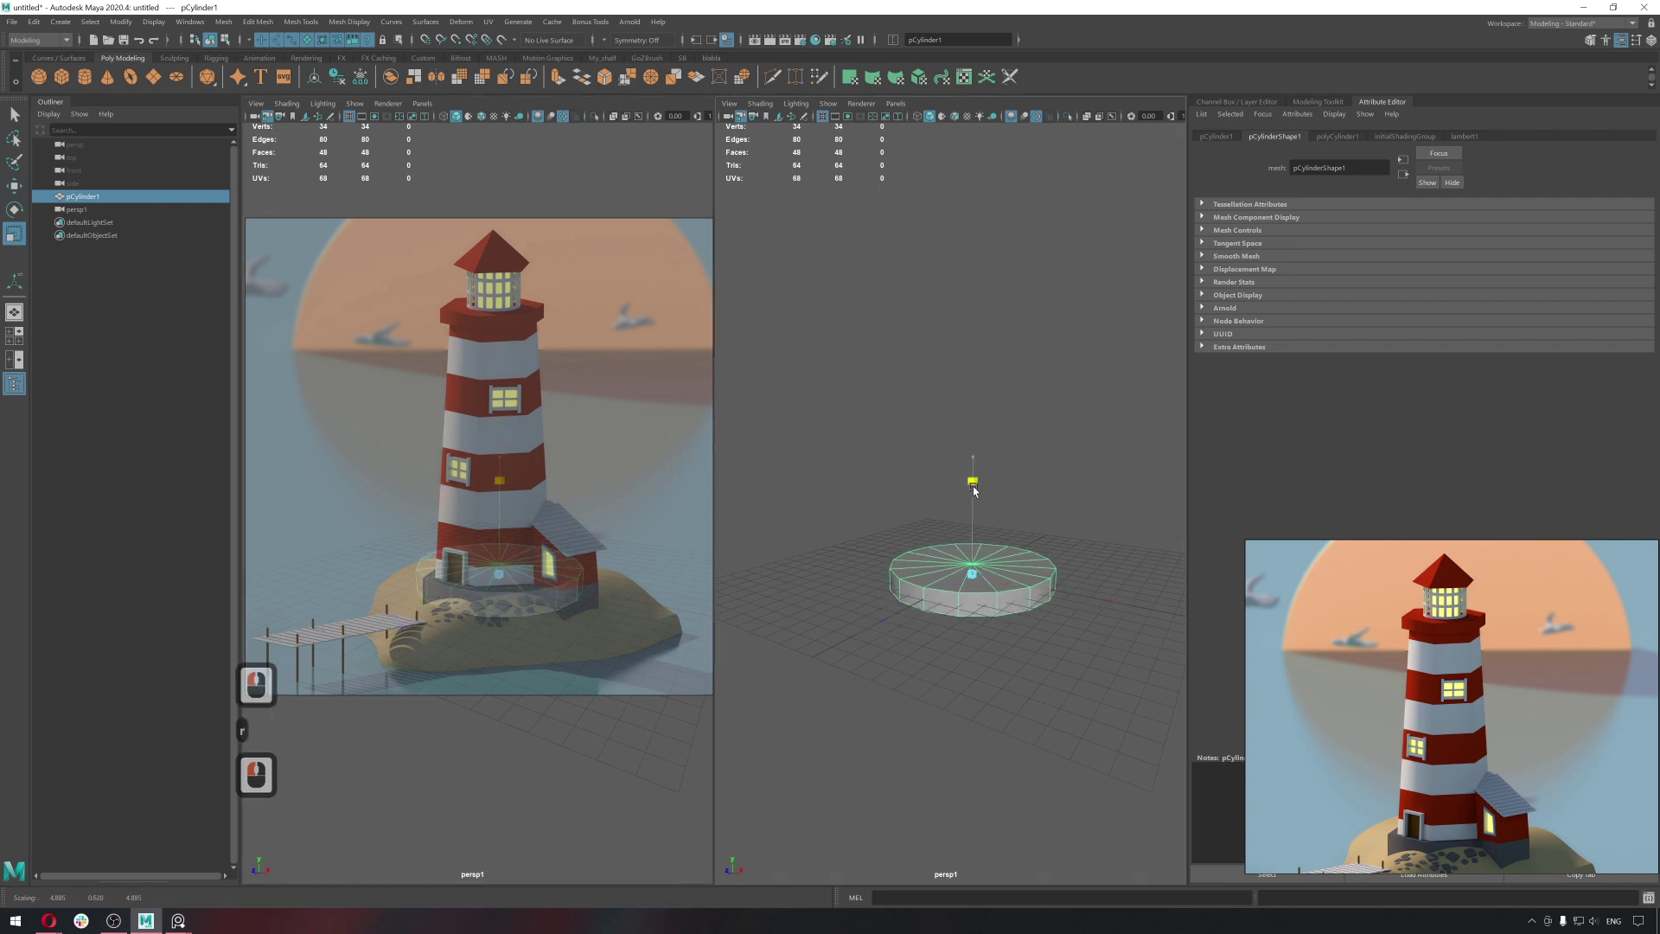
Duplicate the flat disc with Ctrl+D and lift the copy above the original.
click(977, 499)
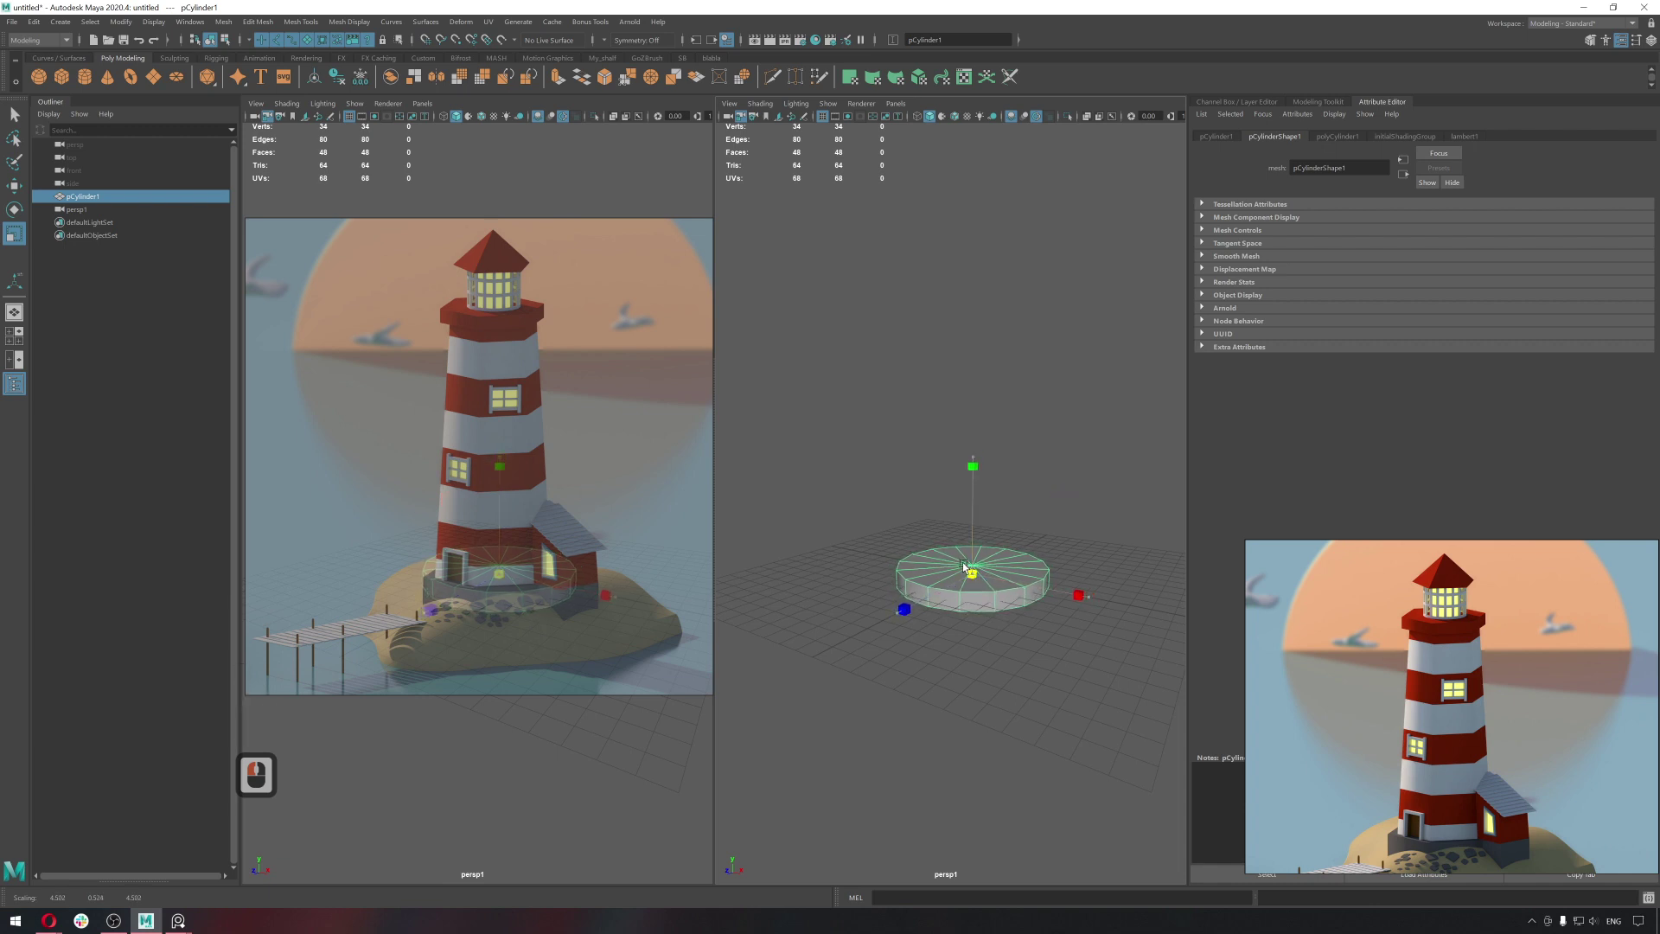
click(967, 566)
click(1096, 523)
click(1000, 569)
key(ctrl+d)
key(w)
click(971, 469)
click(982, 484)
Scale the duplicated upper disc slightly smaller than the base disc.
click(1000, 481)
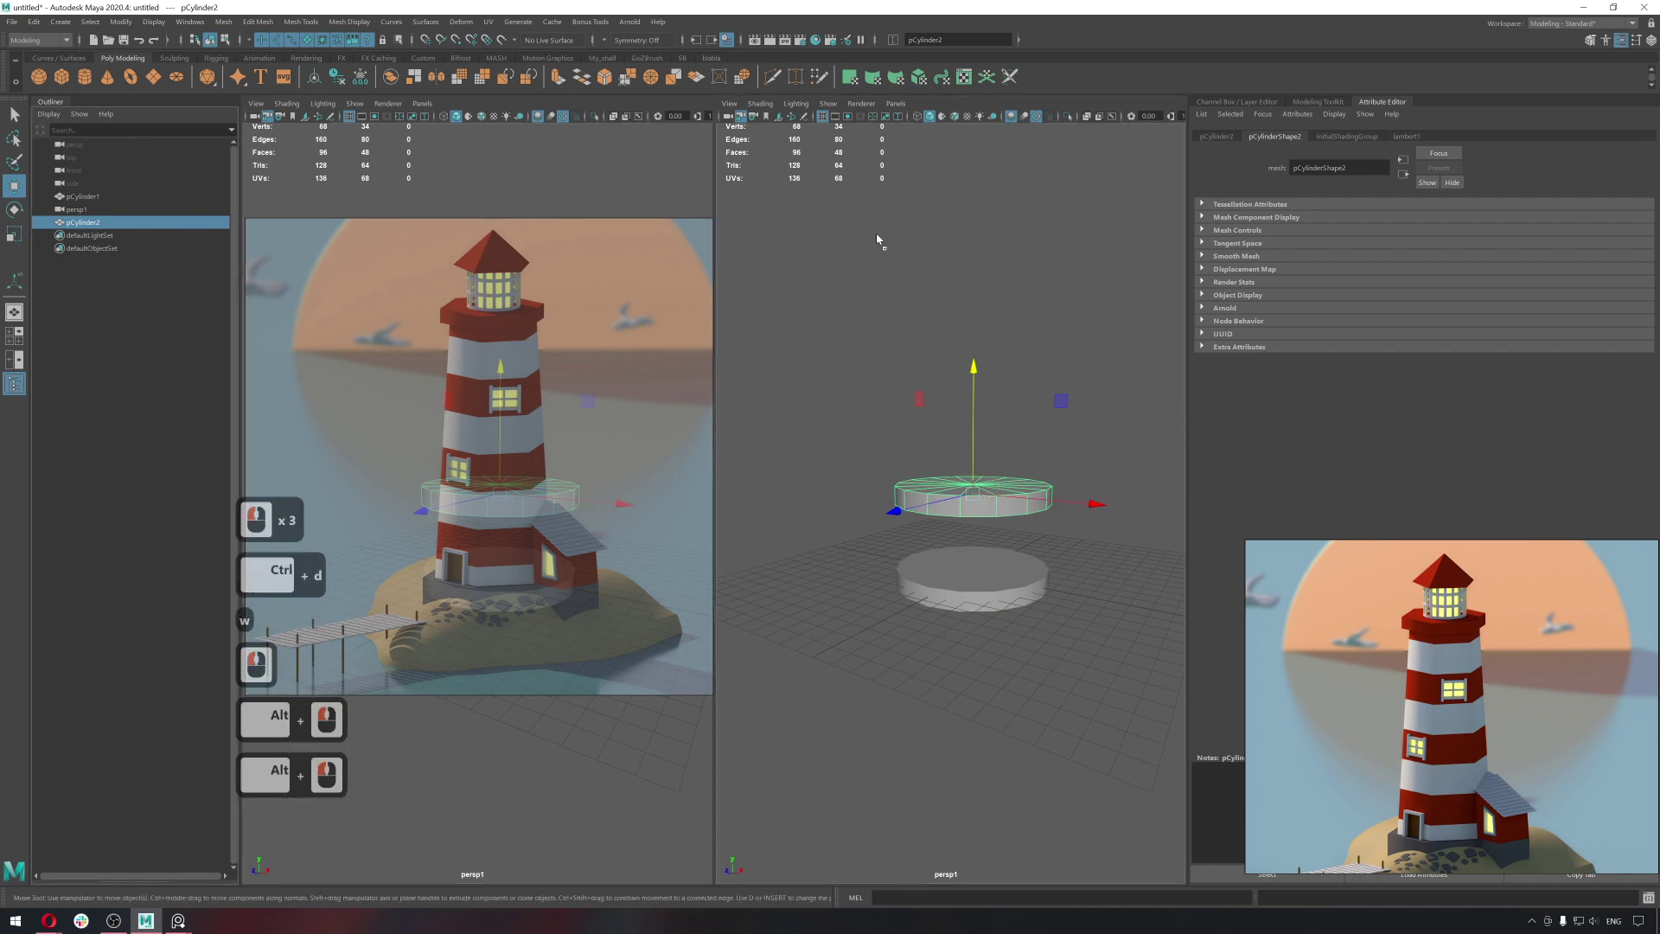
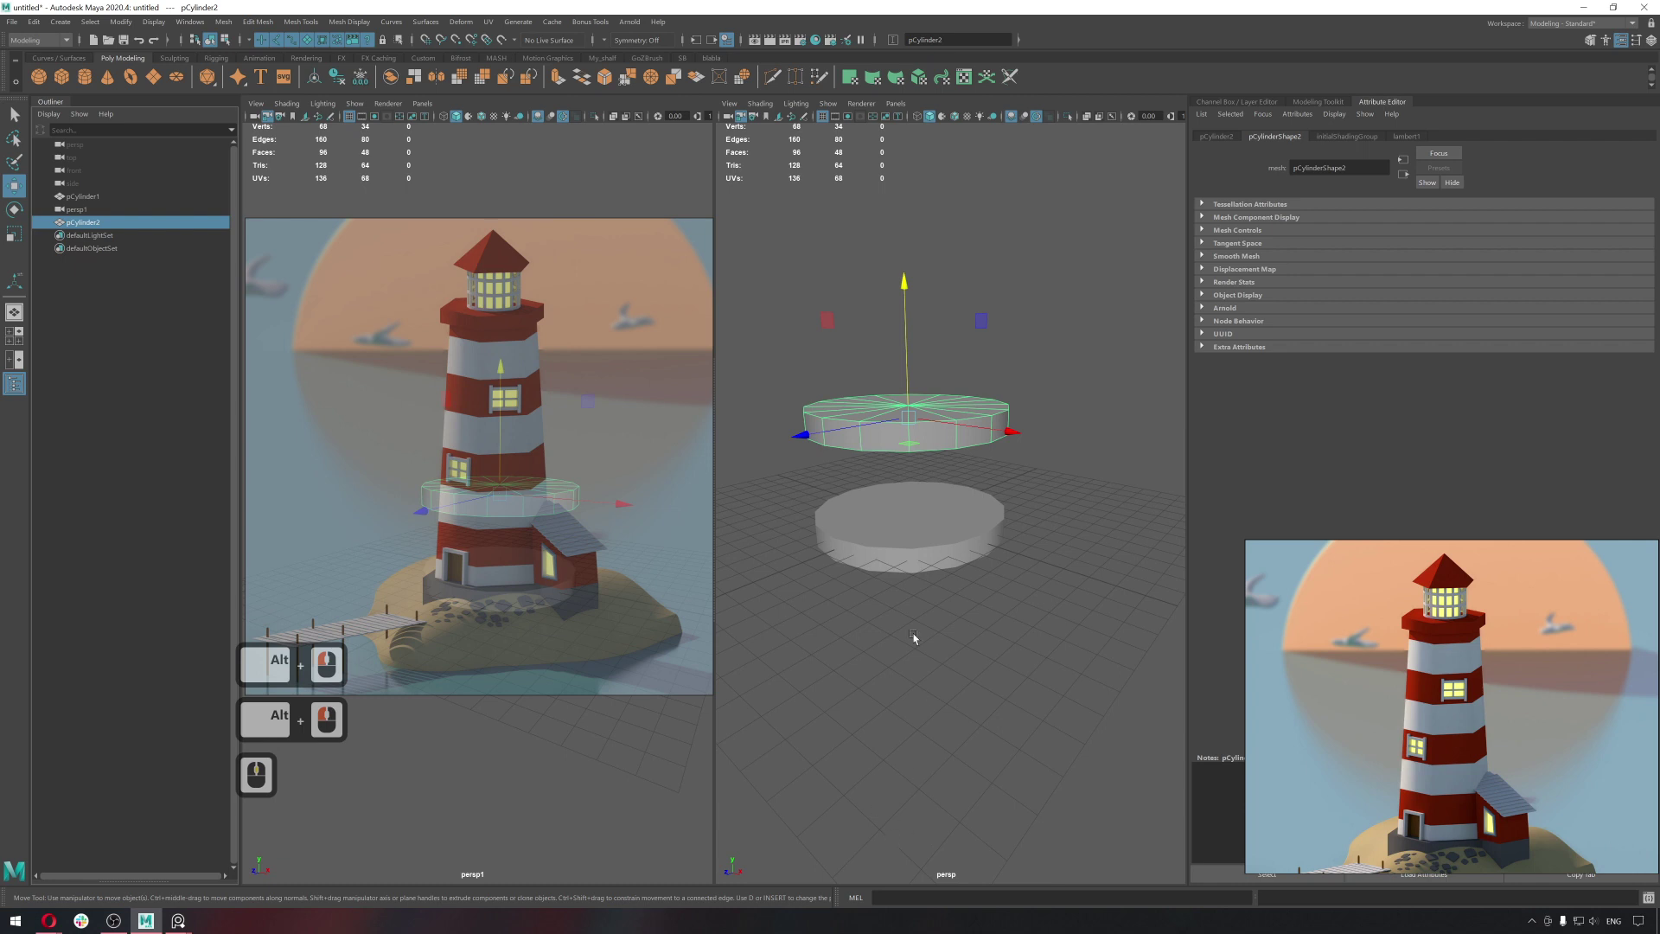
click(955, 611)
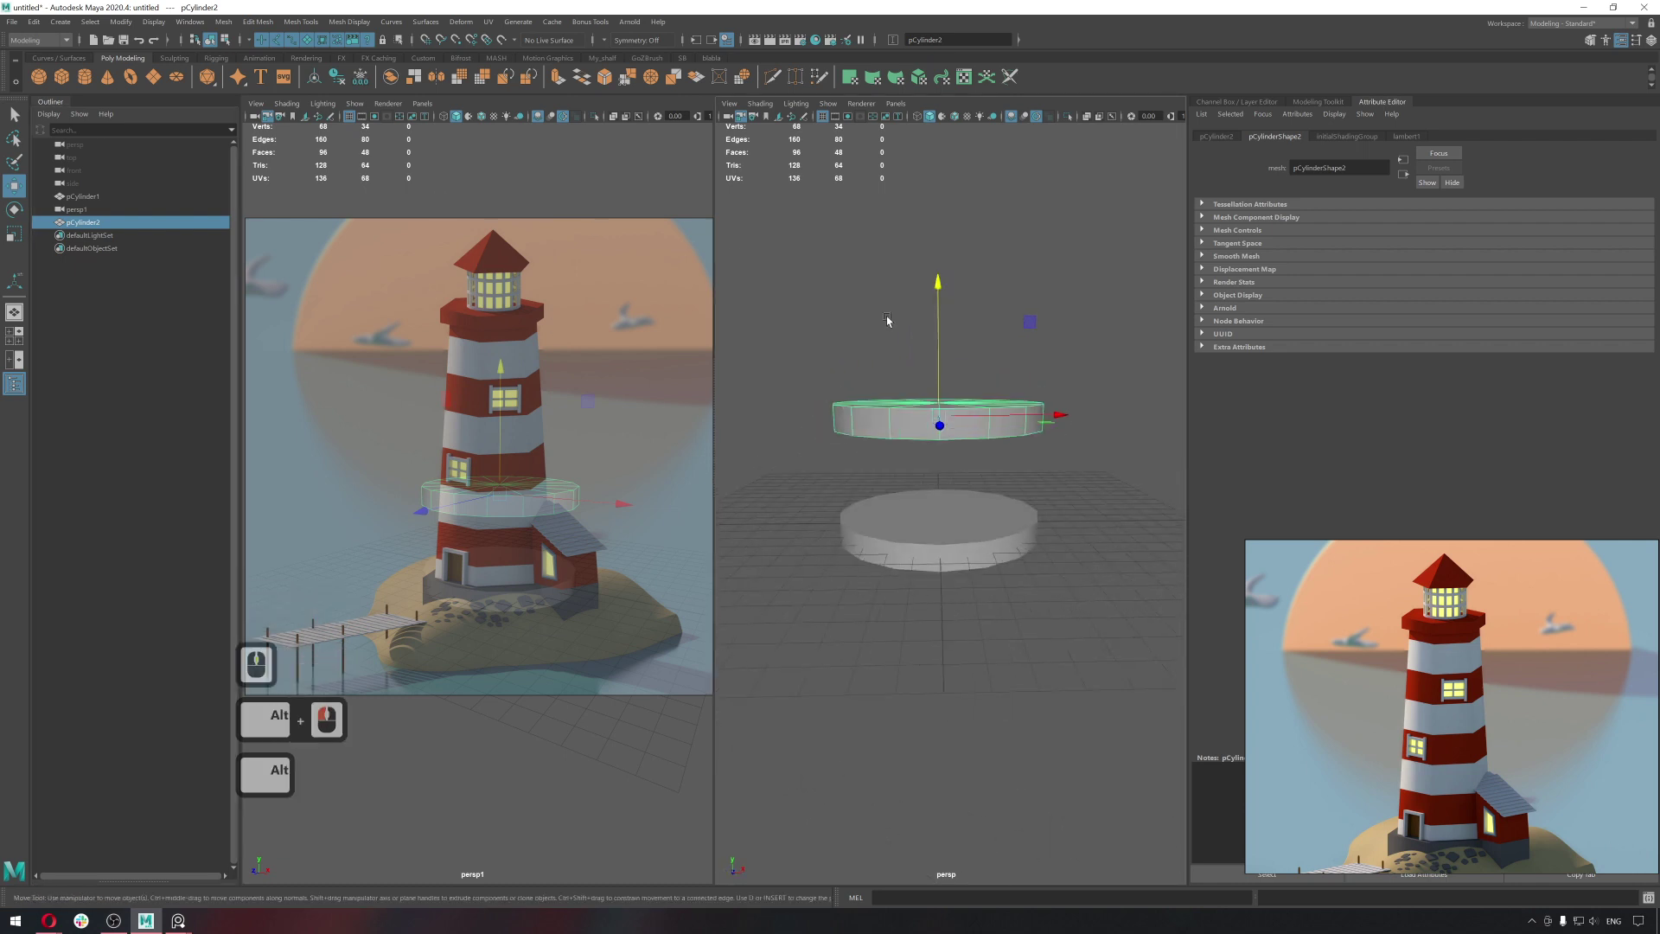
click(915, 307)
key(d)
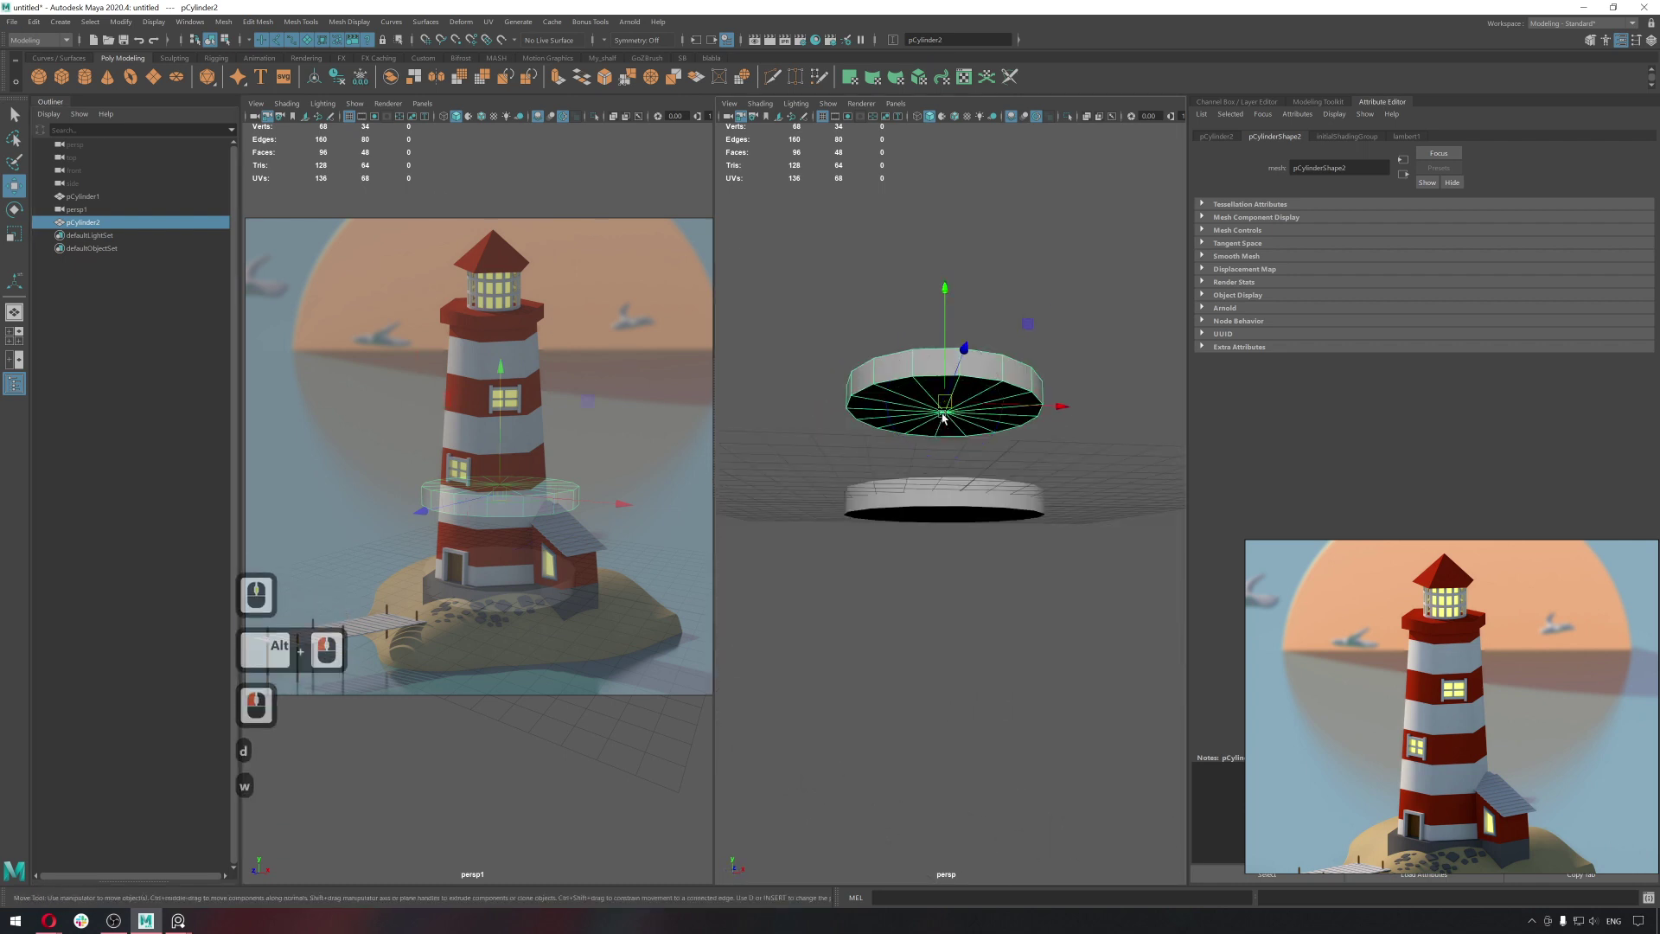
text(dvv)
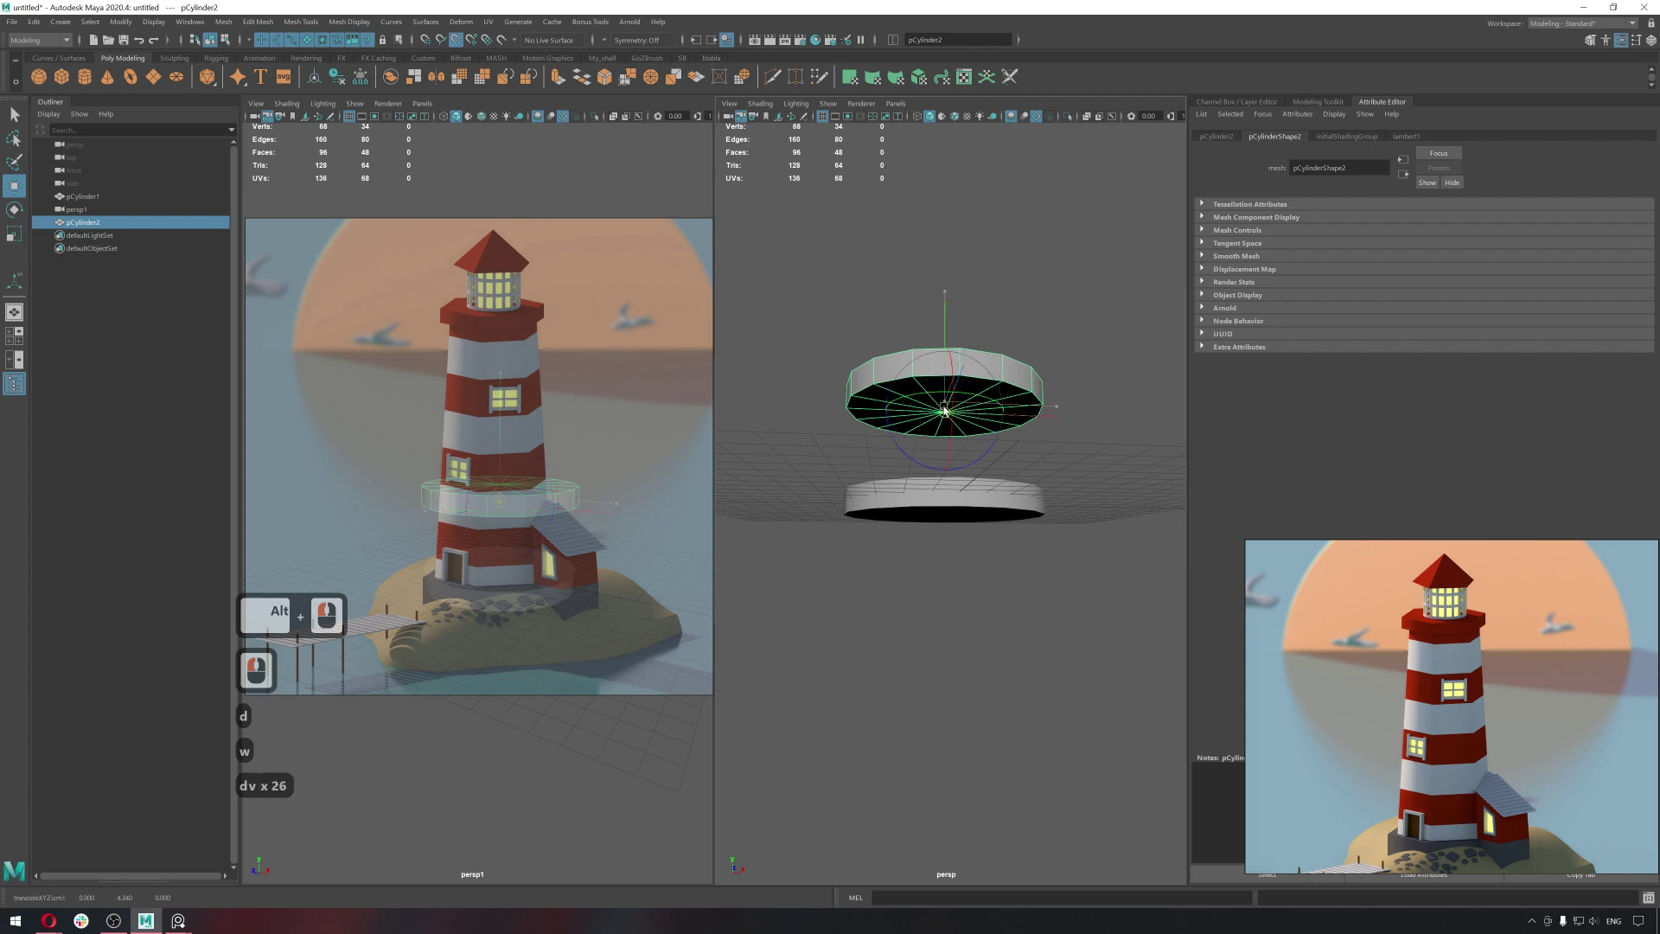
click(946, 411)
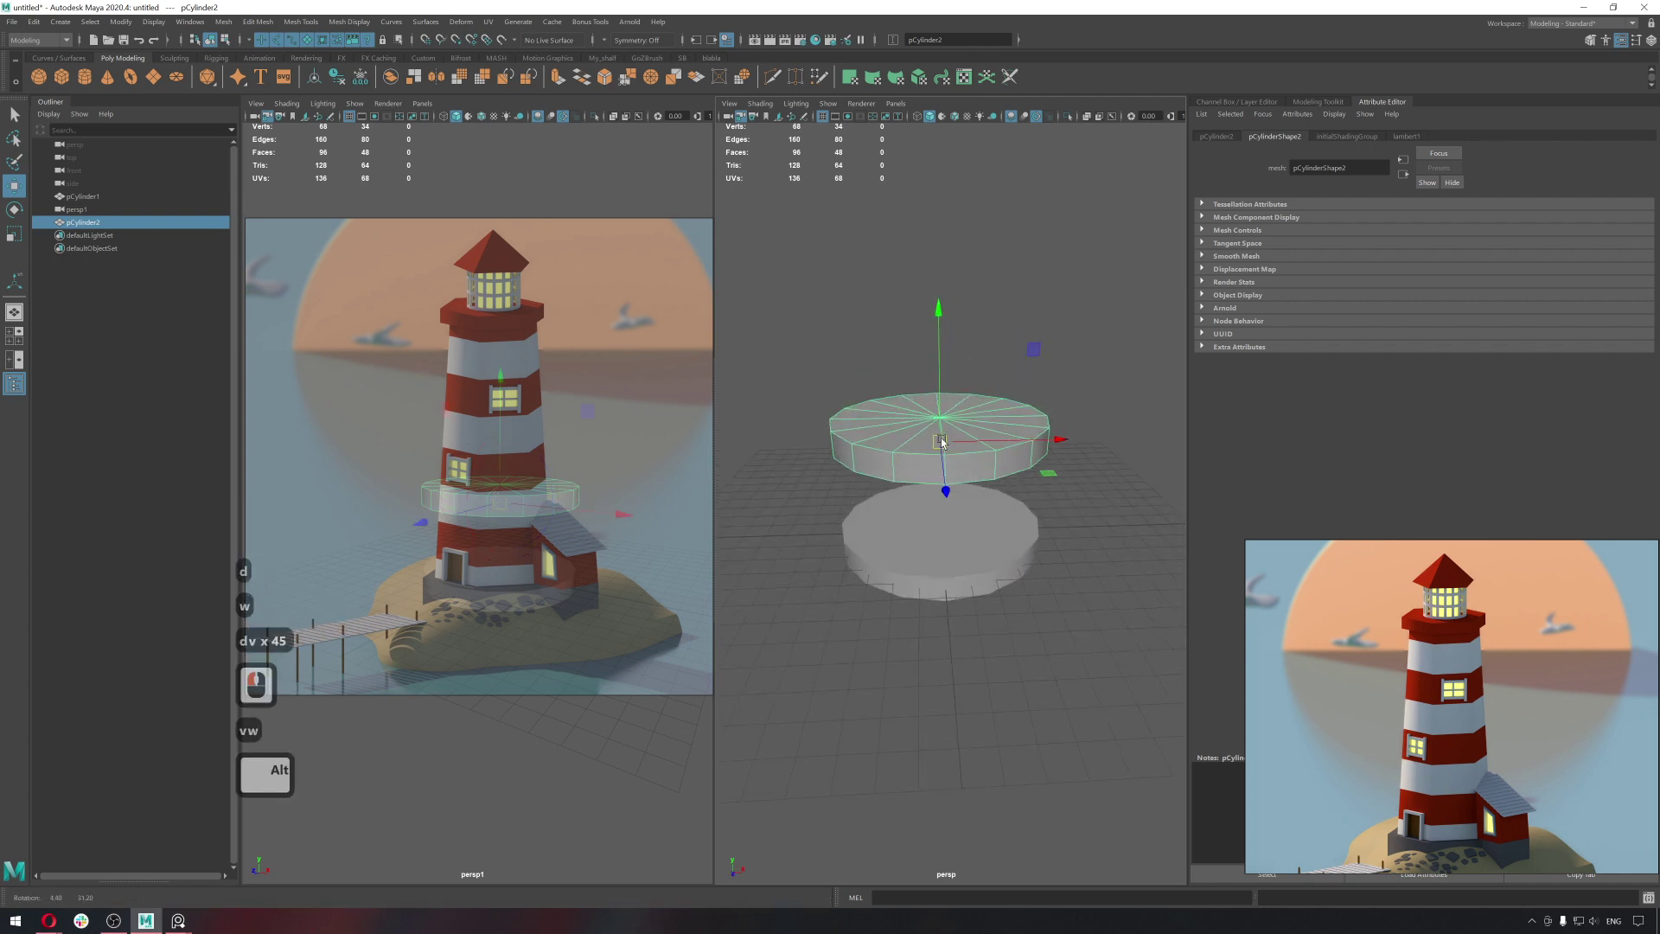
click(943, 444)
key(alt+5)
Snap-move the upper disc down so it rests on top of the base disc.
click(960, 470)
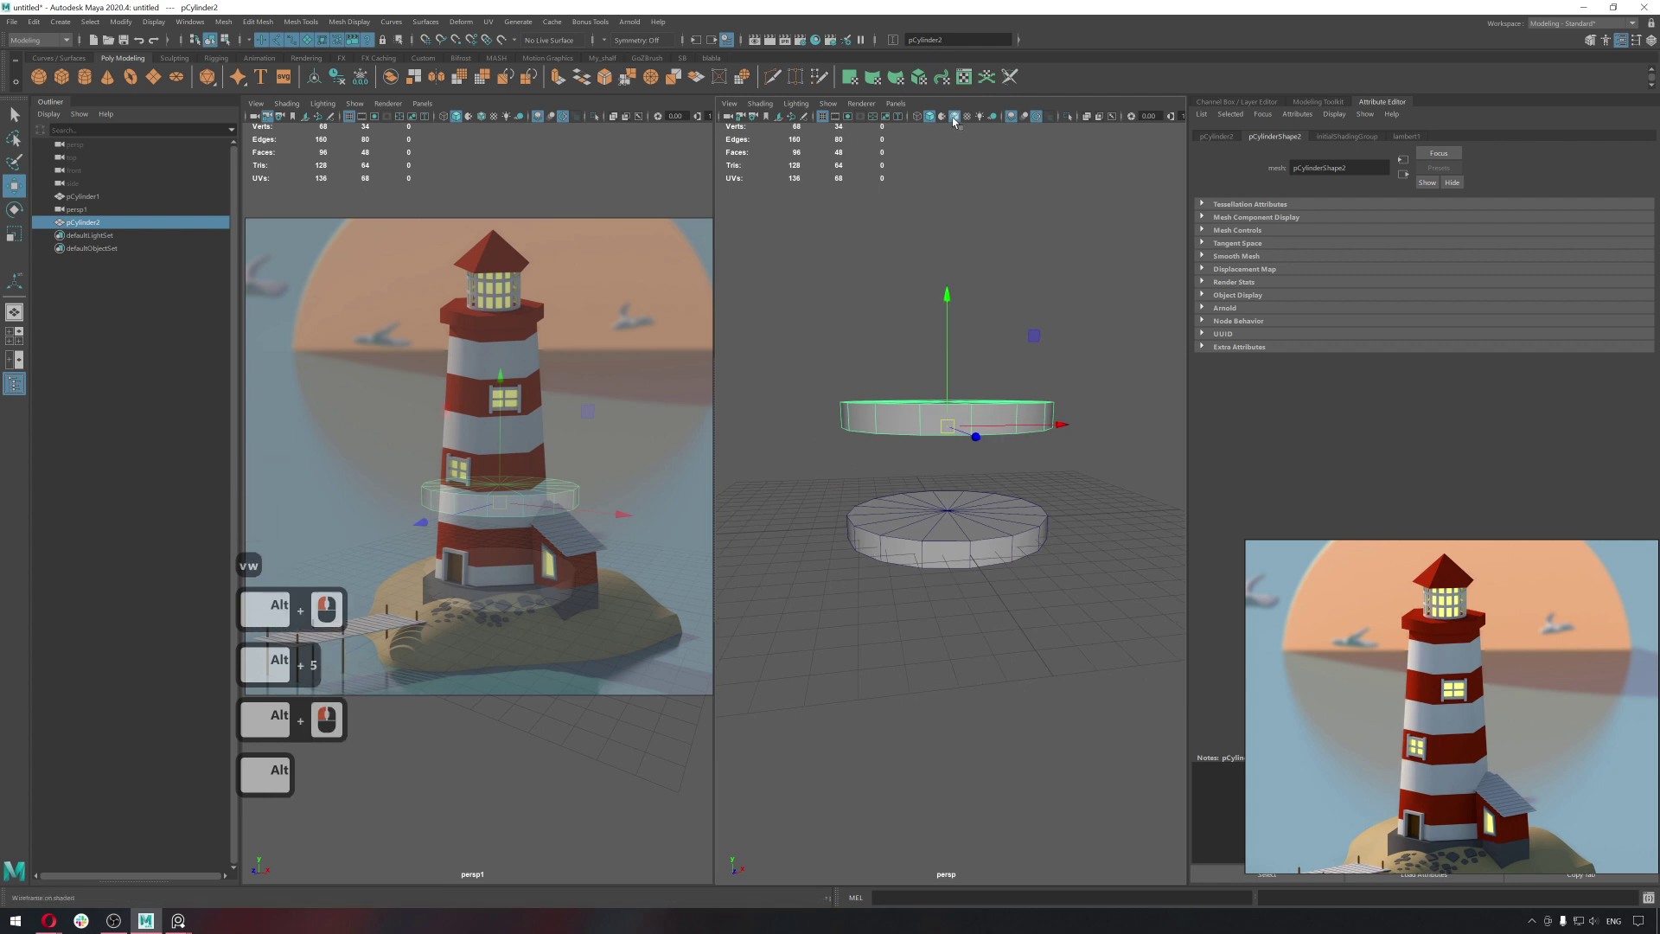
double_click(957, 122)
double_click(958, 123)
text(vv)
key(v)
key(v)
key(v)
click(949, 515)
key(r)
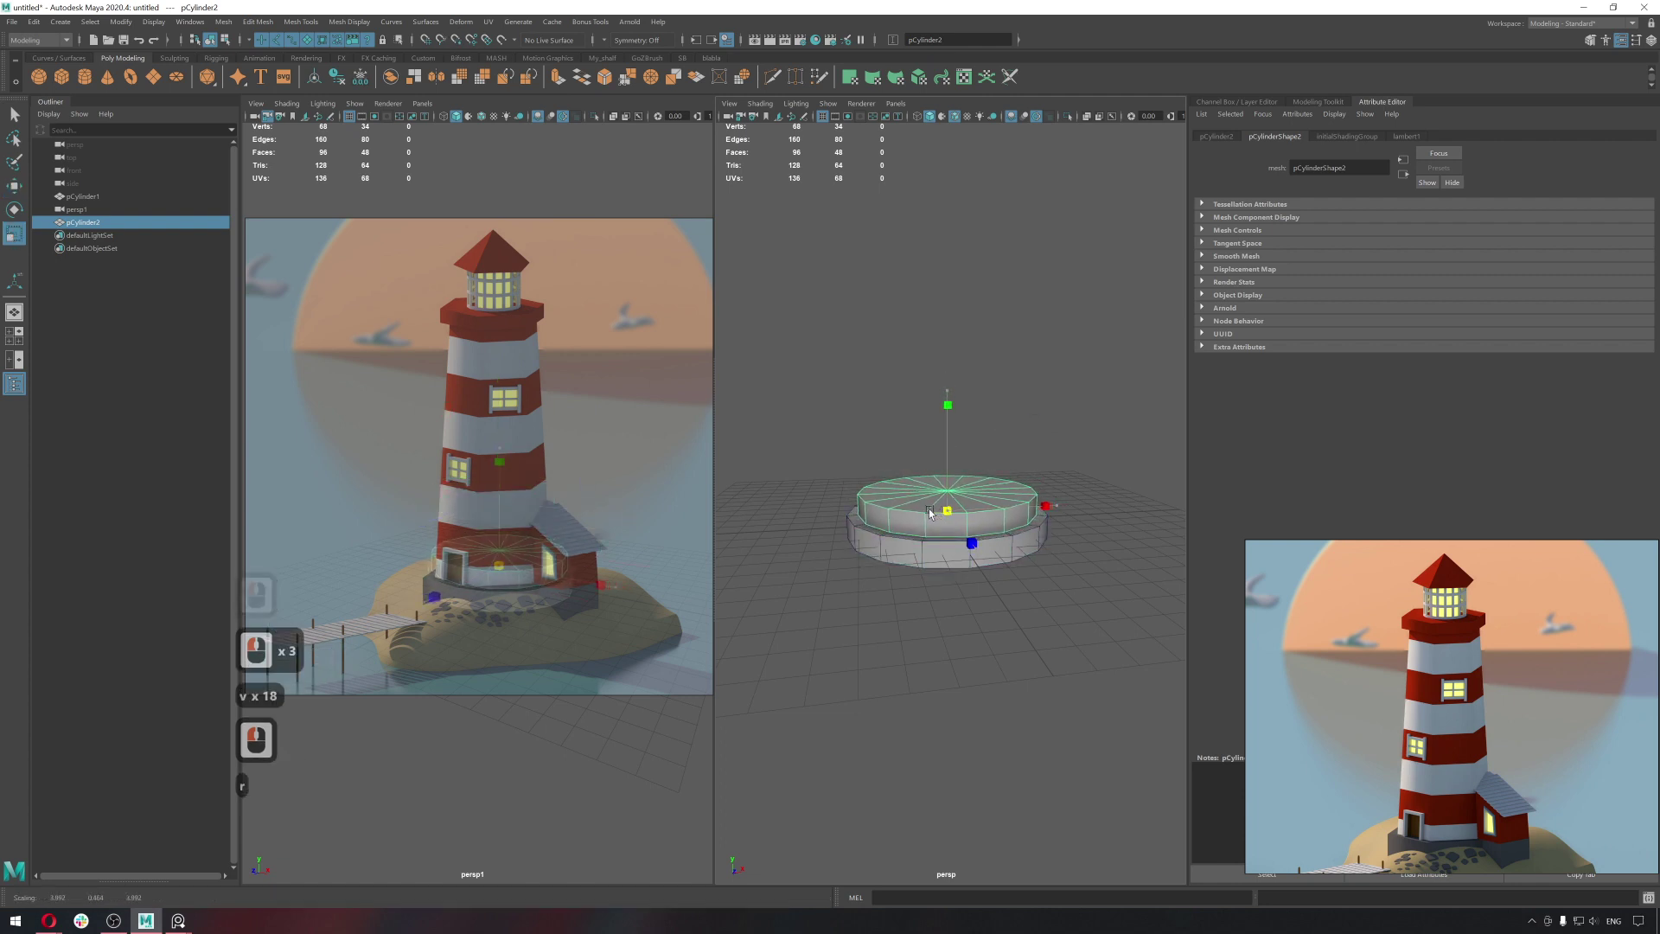
click(938, 511)
Select the upper disc's top centre vertex, convert to faces and extrude them up into a column.
key(q)
right_click(906, 493)
click(948, 495)
click(990, 388)
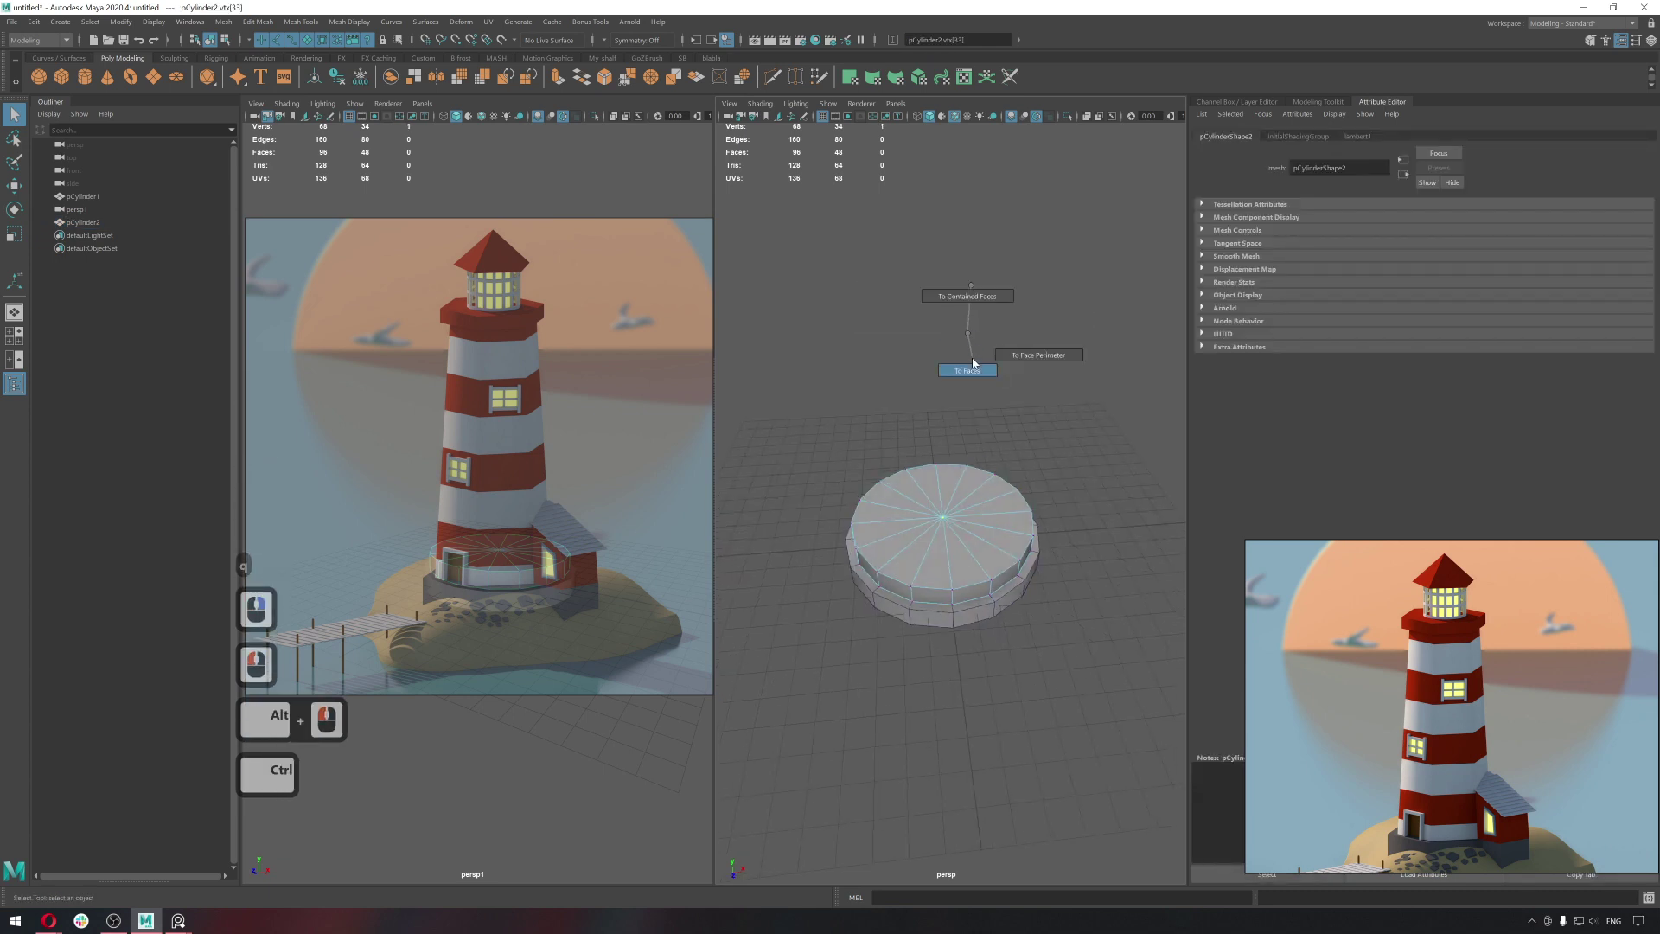
right_click(973, 365)
key(w)
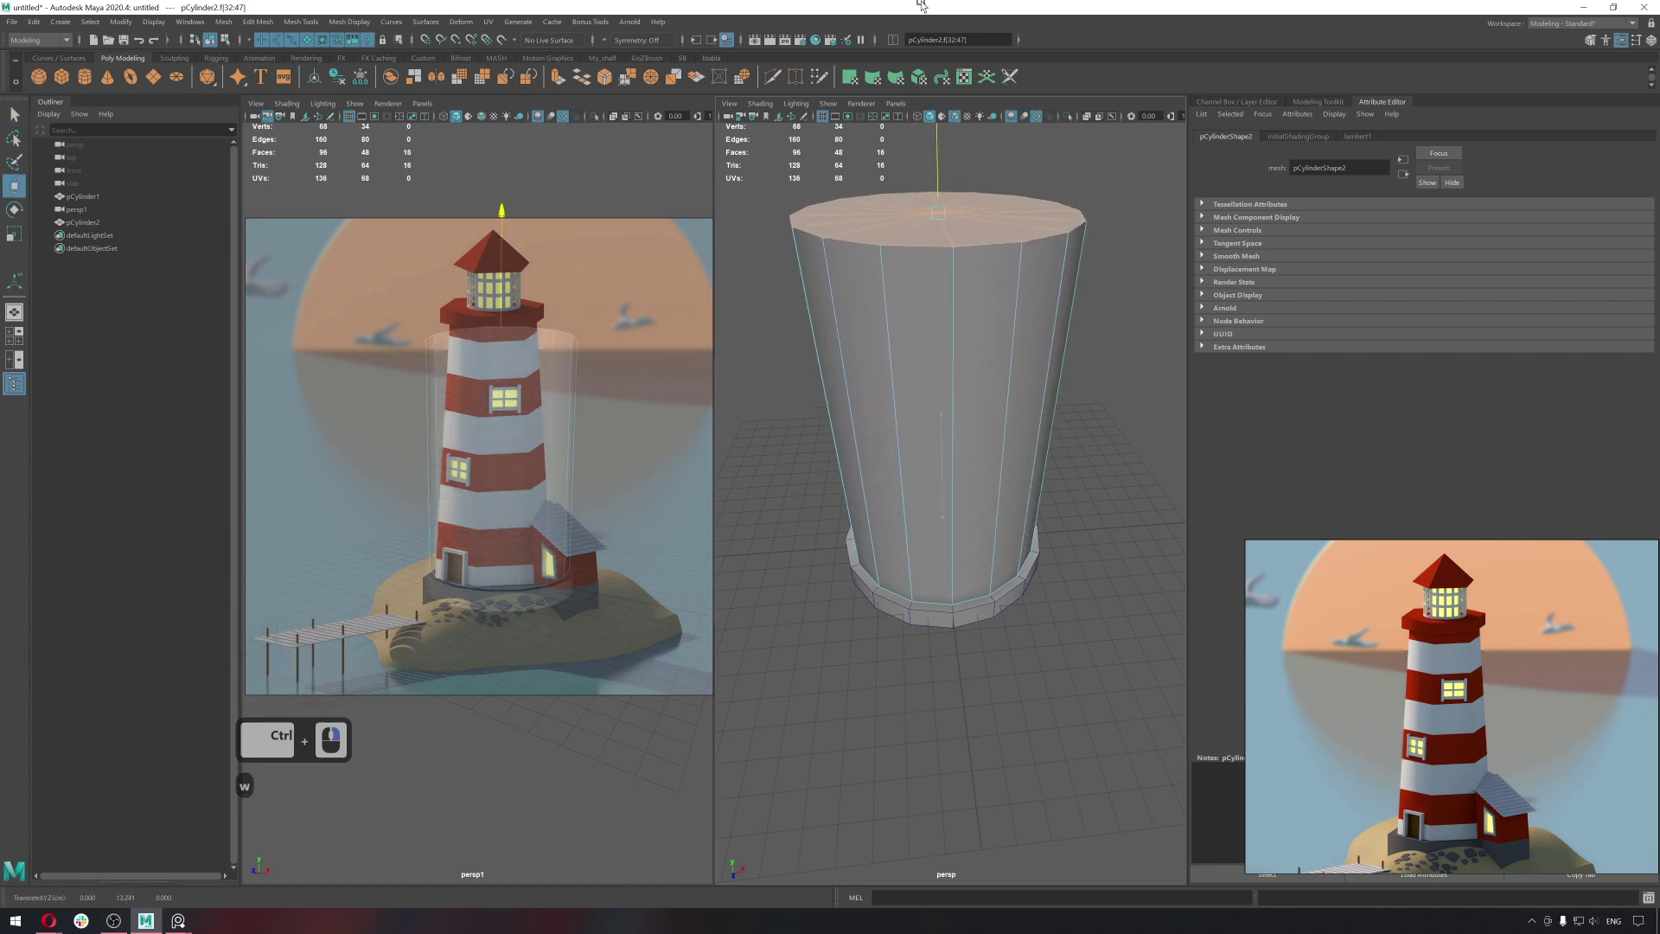
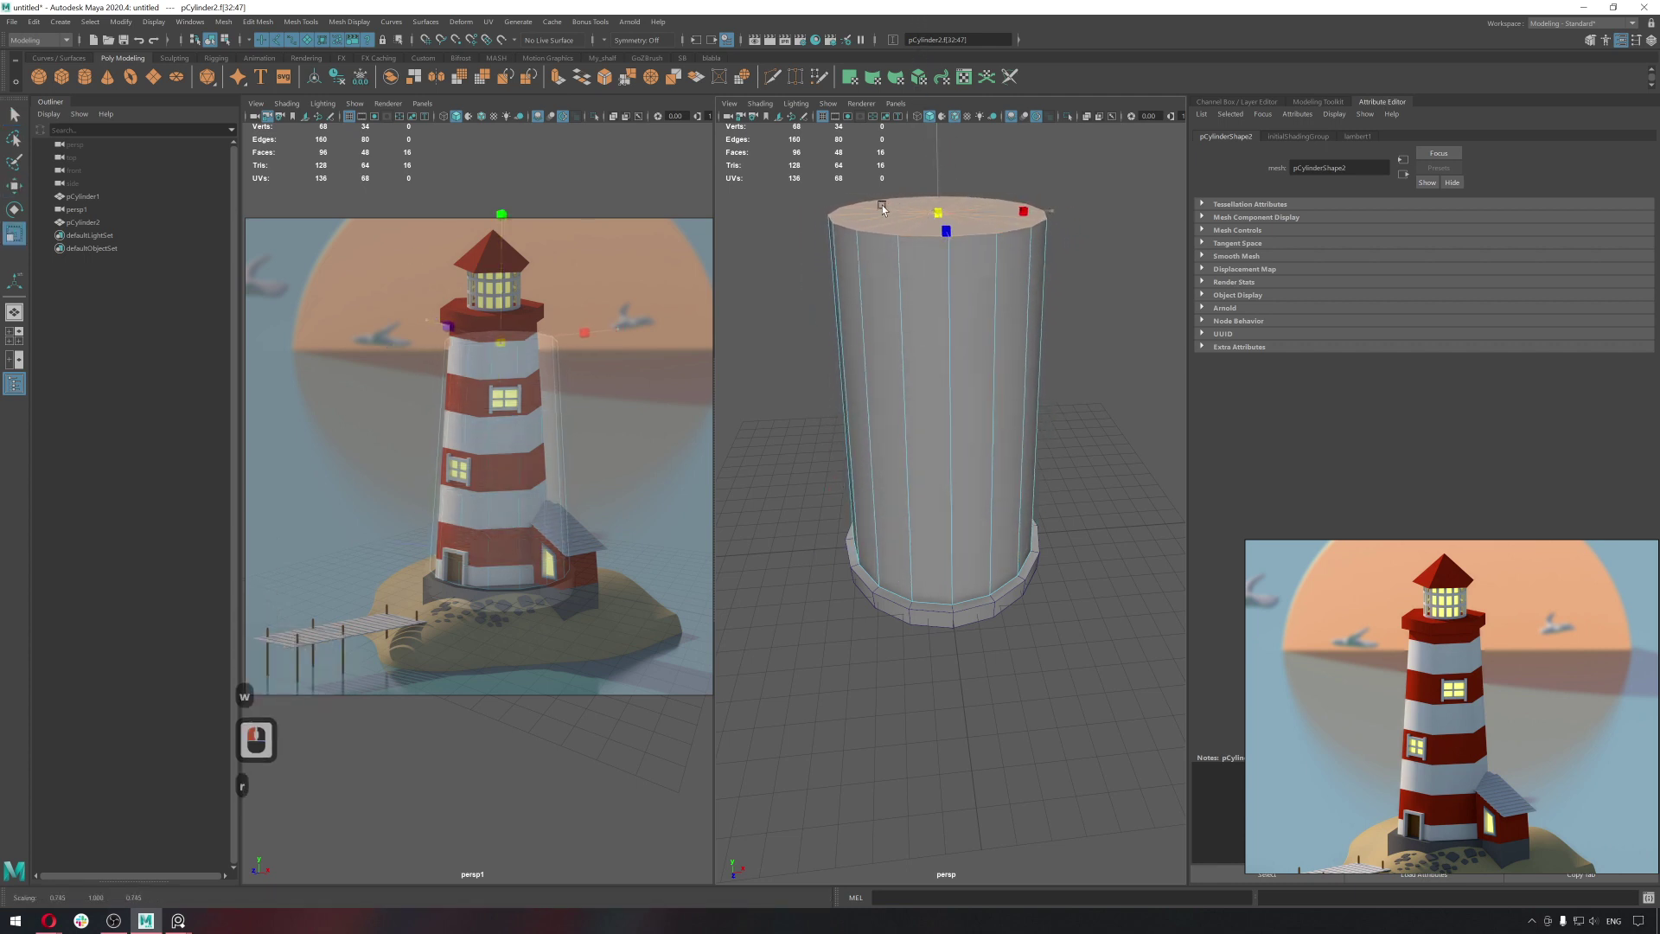
Scale the column's top faces smaller so the tower tapers toward the top.
click(877, 210)
key(w)
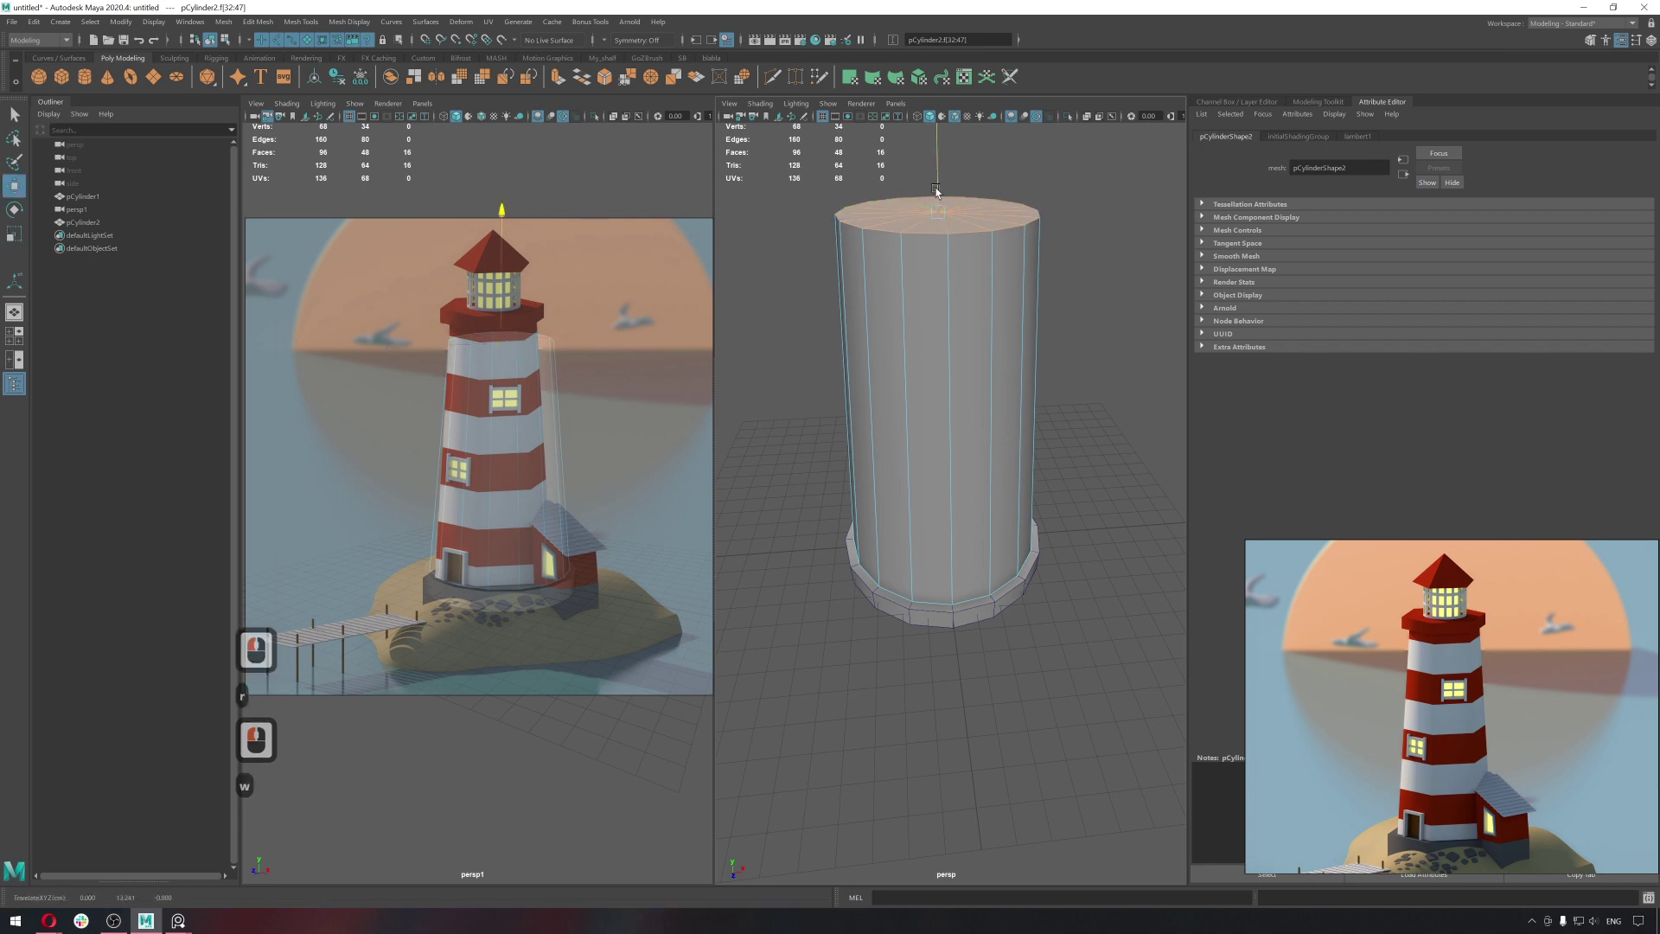
click(940, 173)
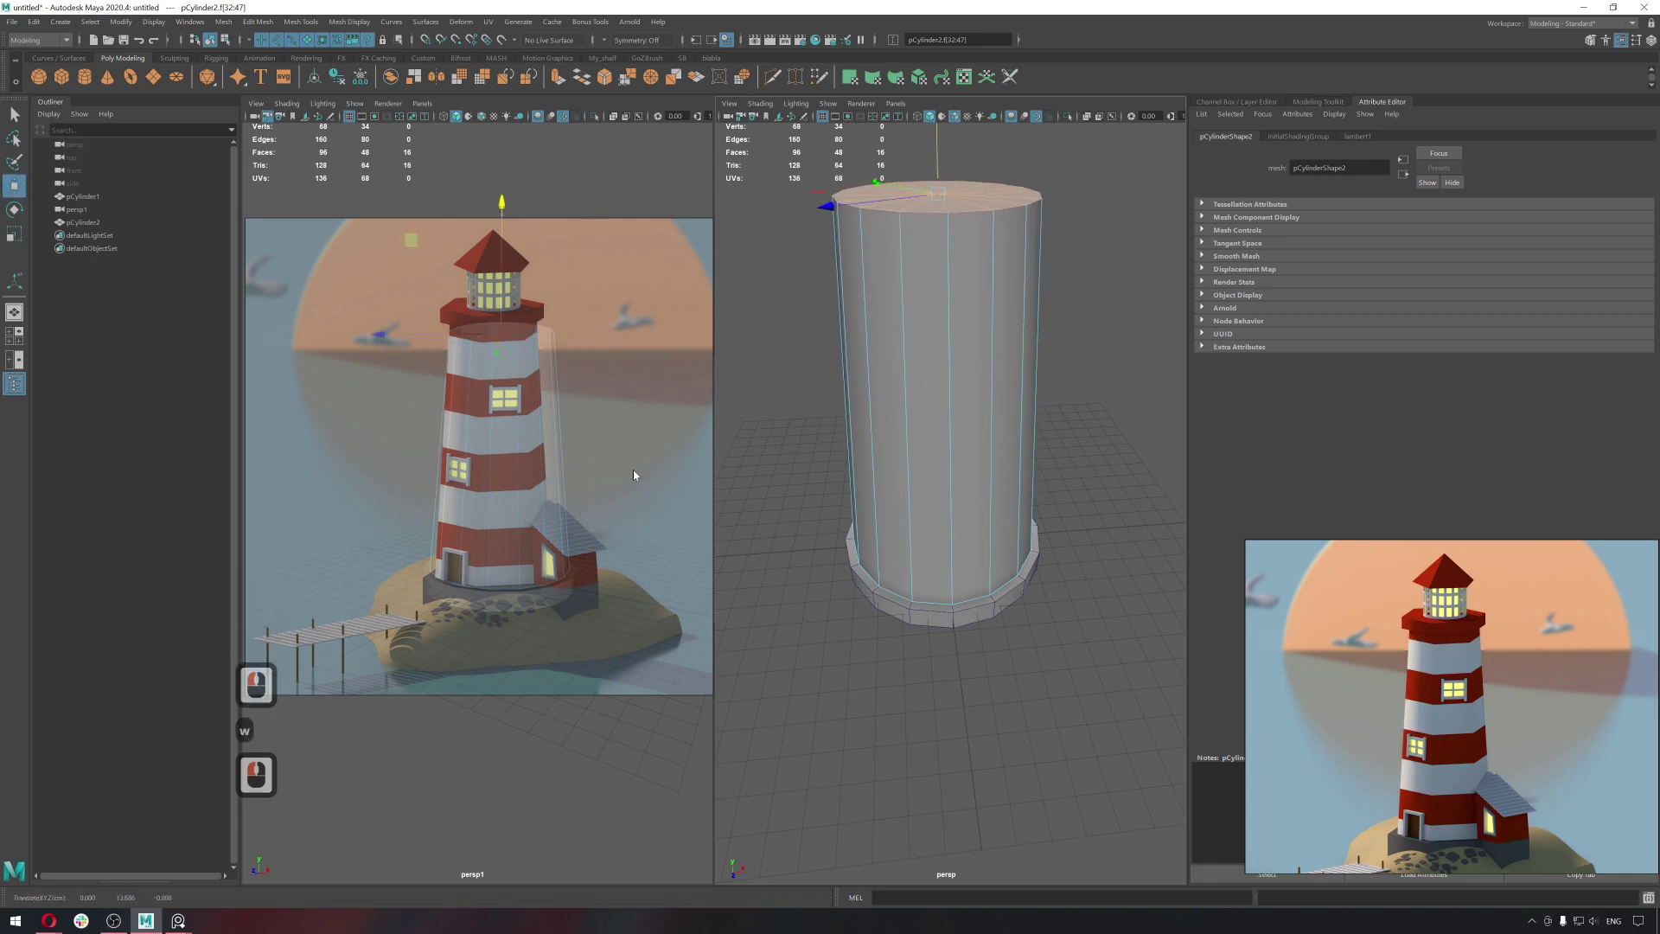
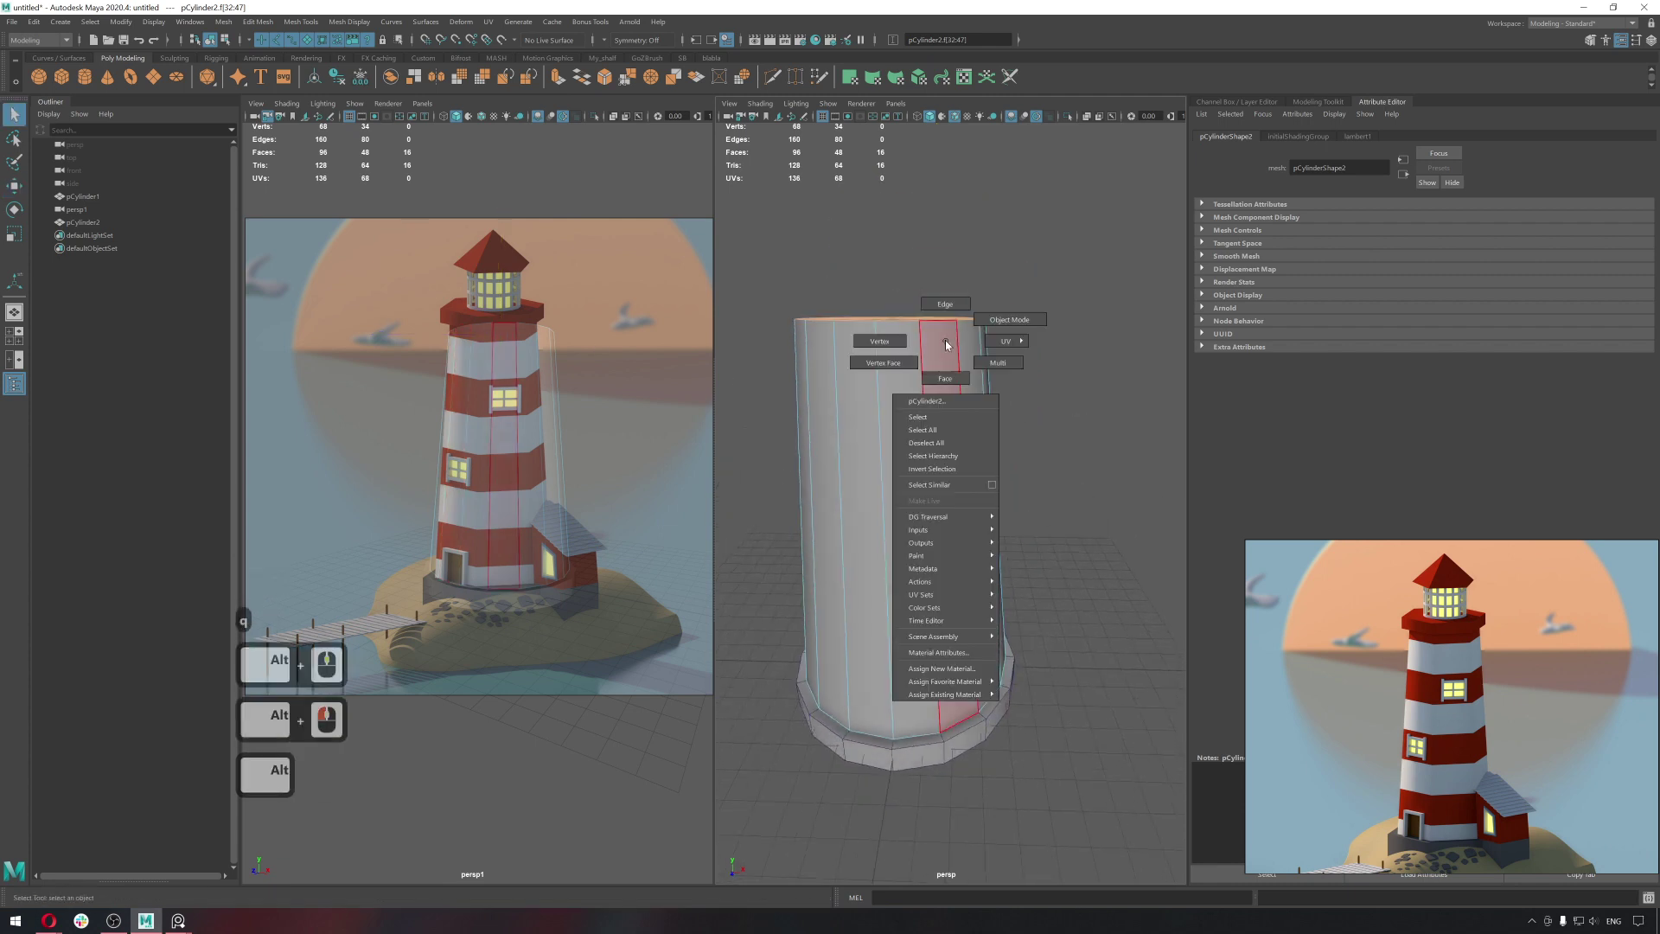
right_click(949, 346)
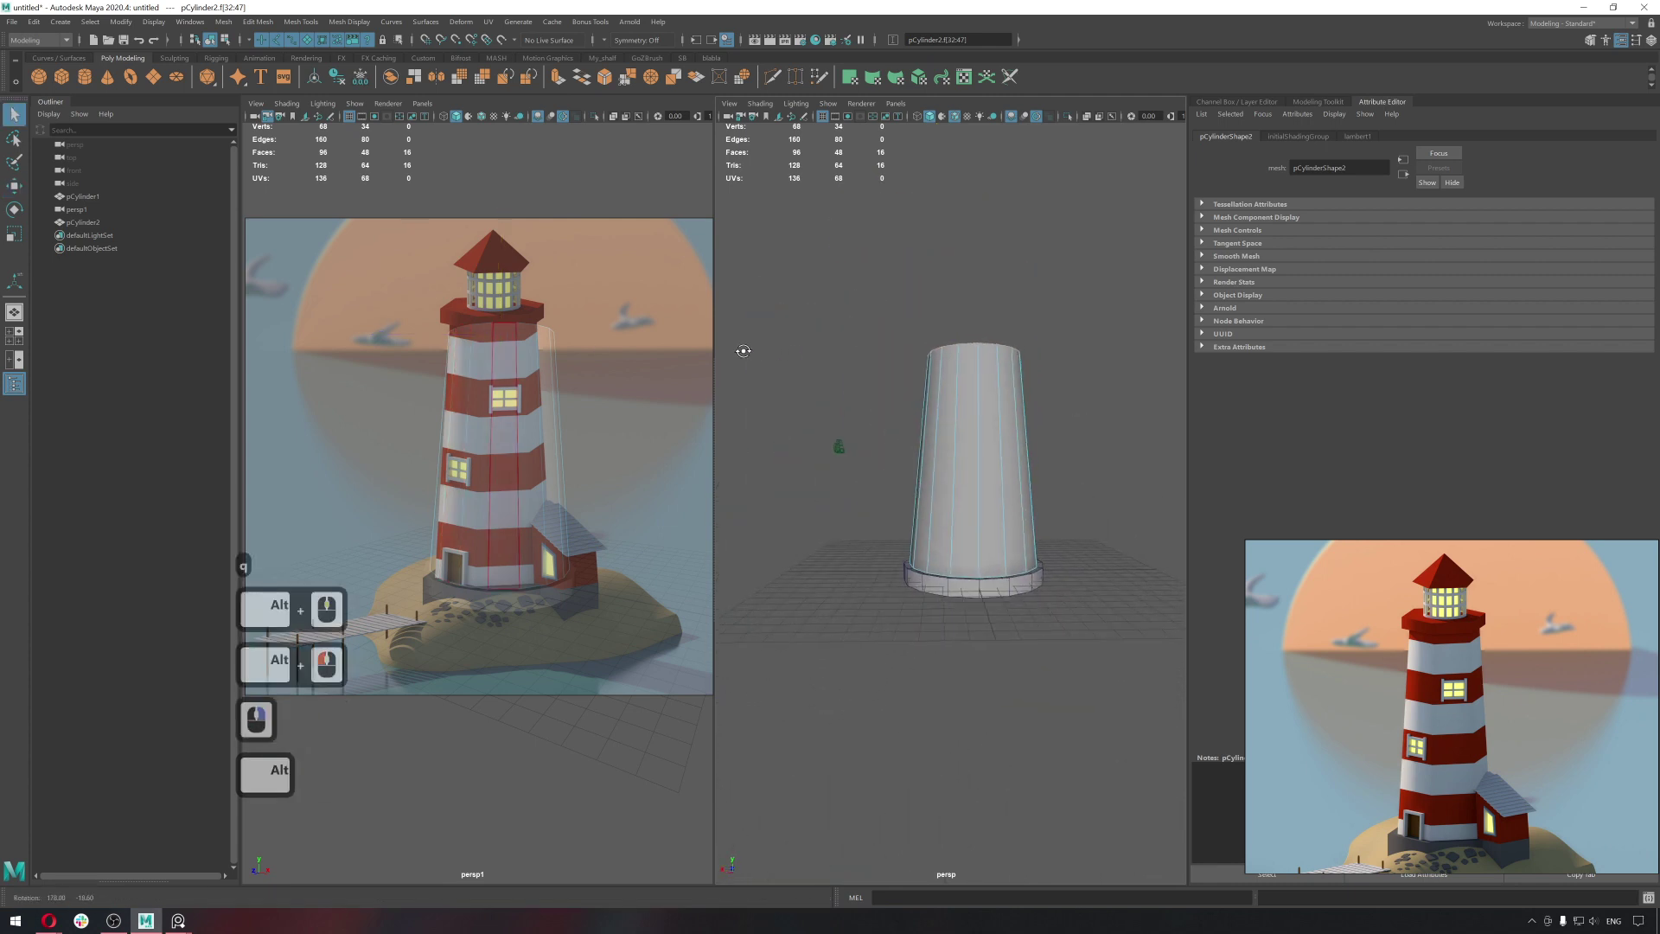
click(923, 355)
key(w)
click(938, 367)
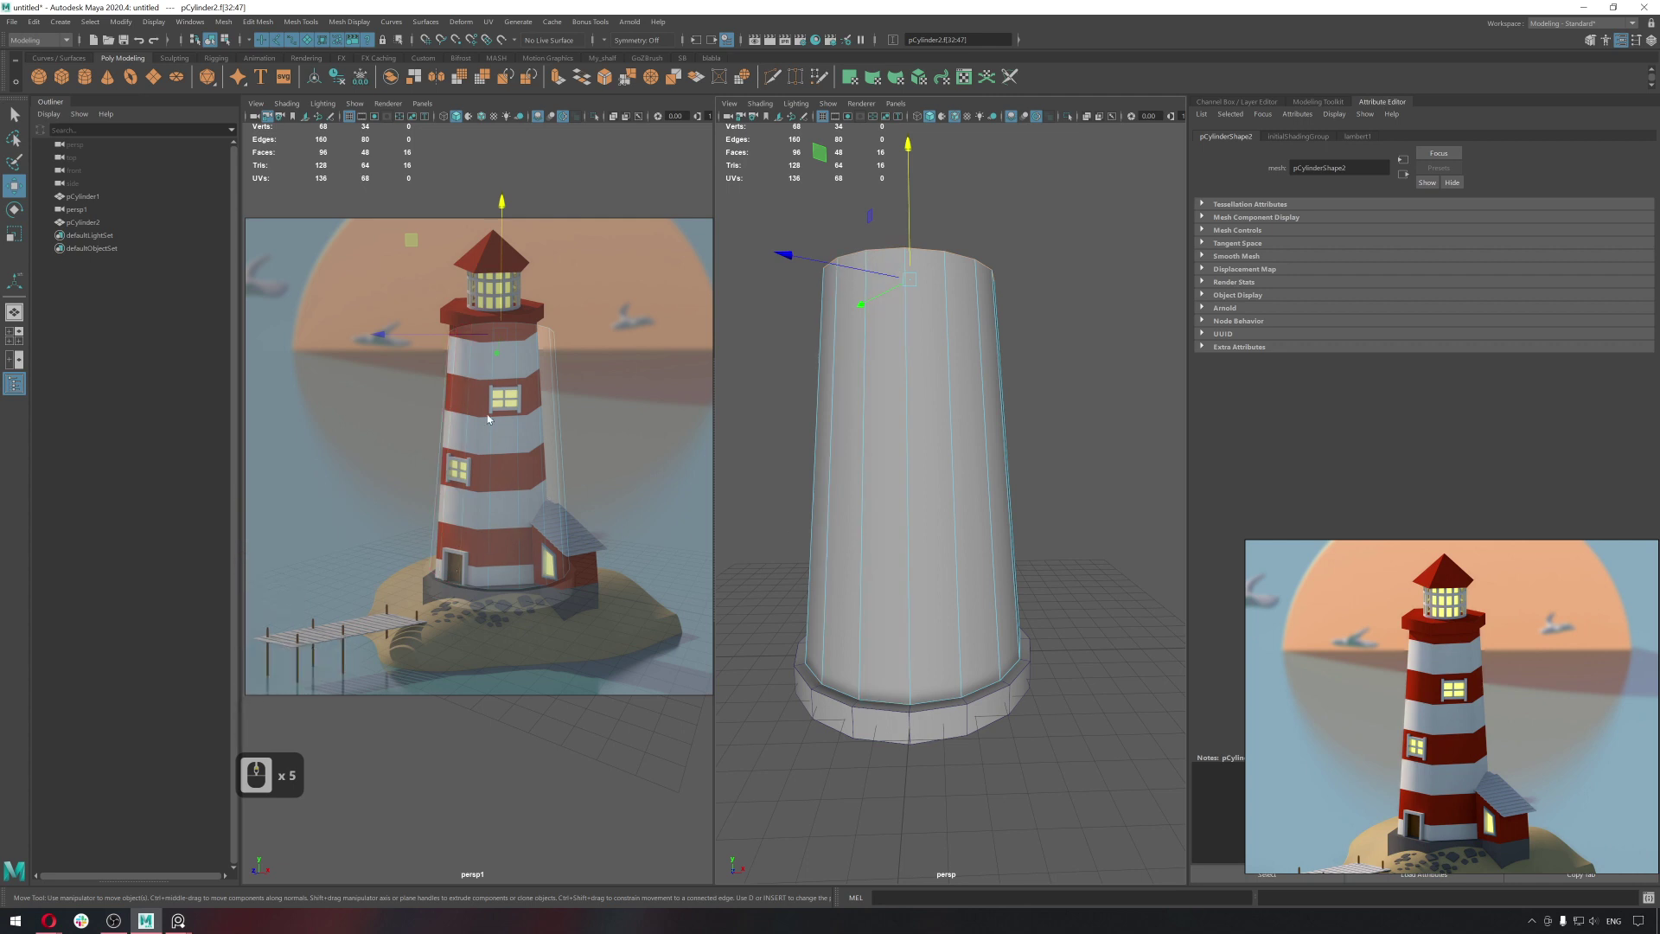
right_click(1283, 586)
Cut trial edge loops into the tapered tower from the Mesh Tools set.
click(1326, 103)
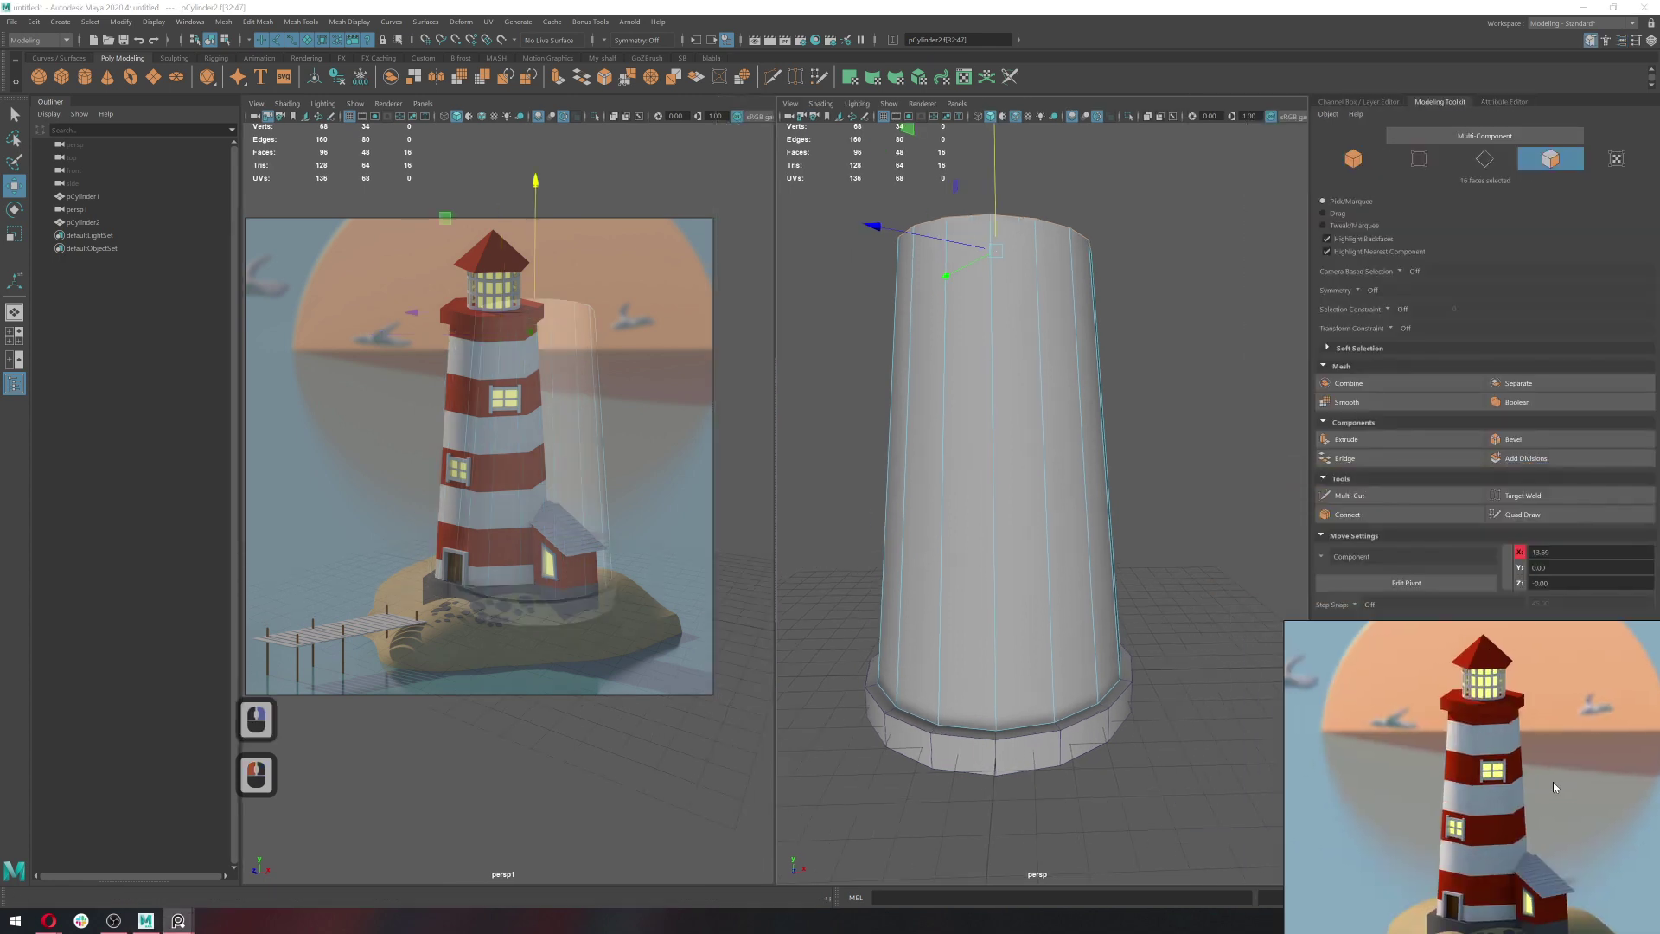
right_click(1558, 798)
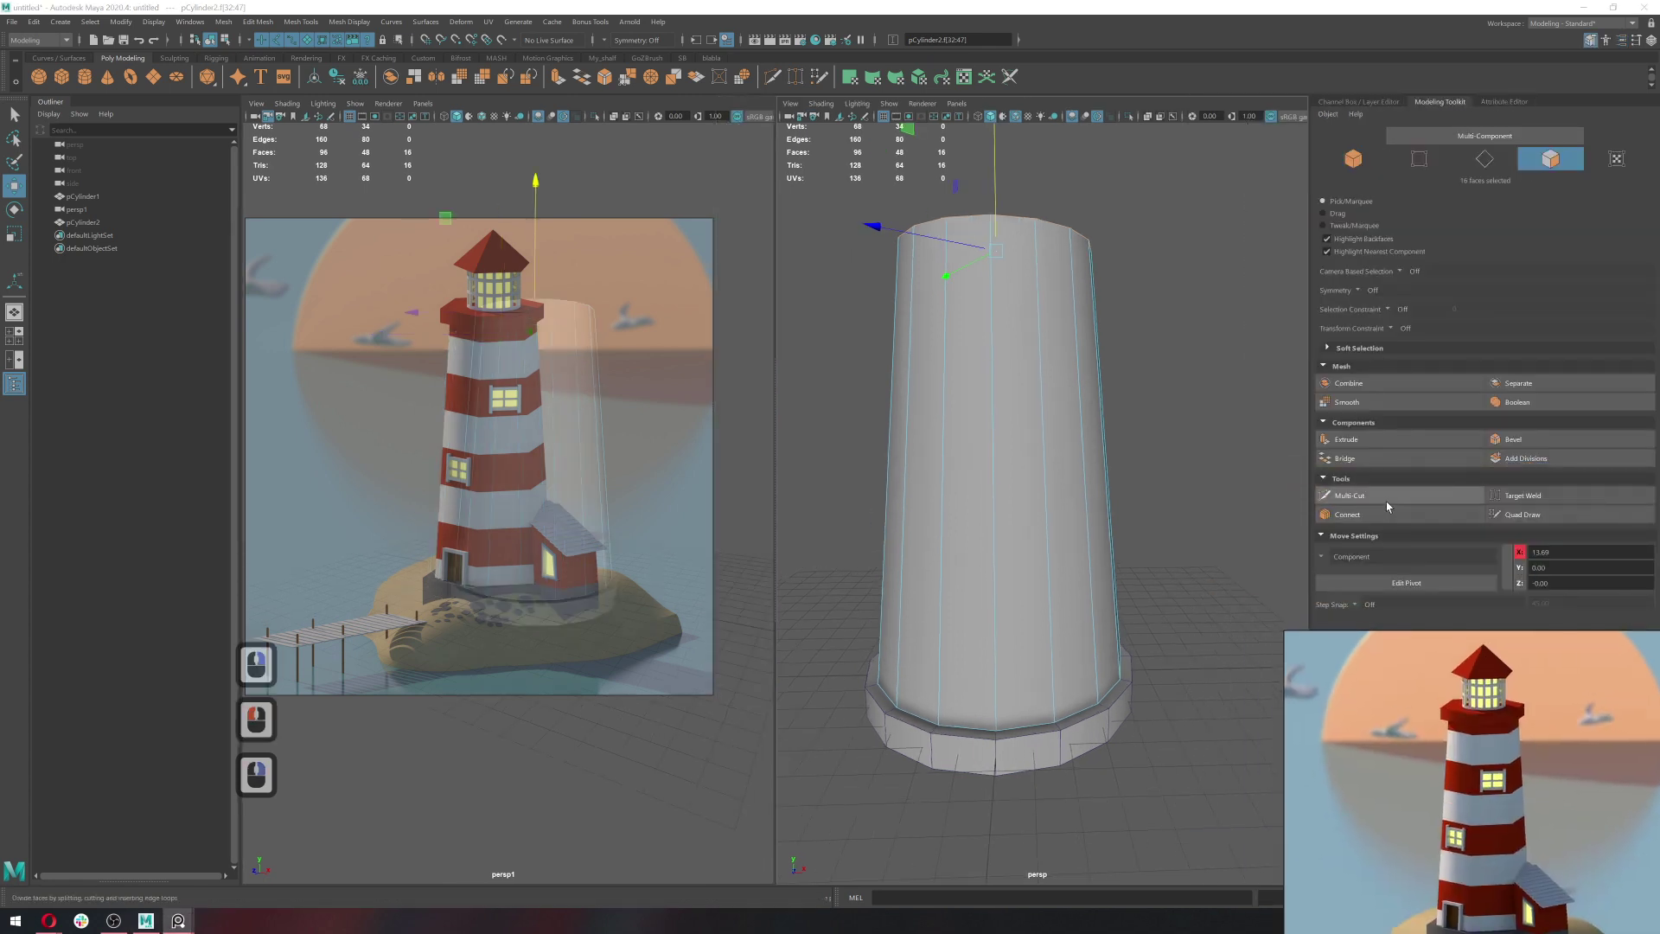
click(1391, 508)
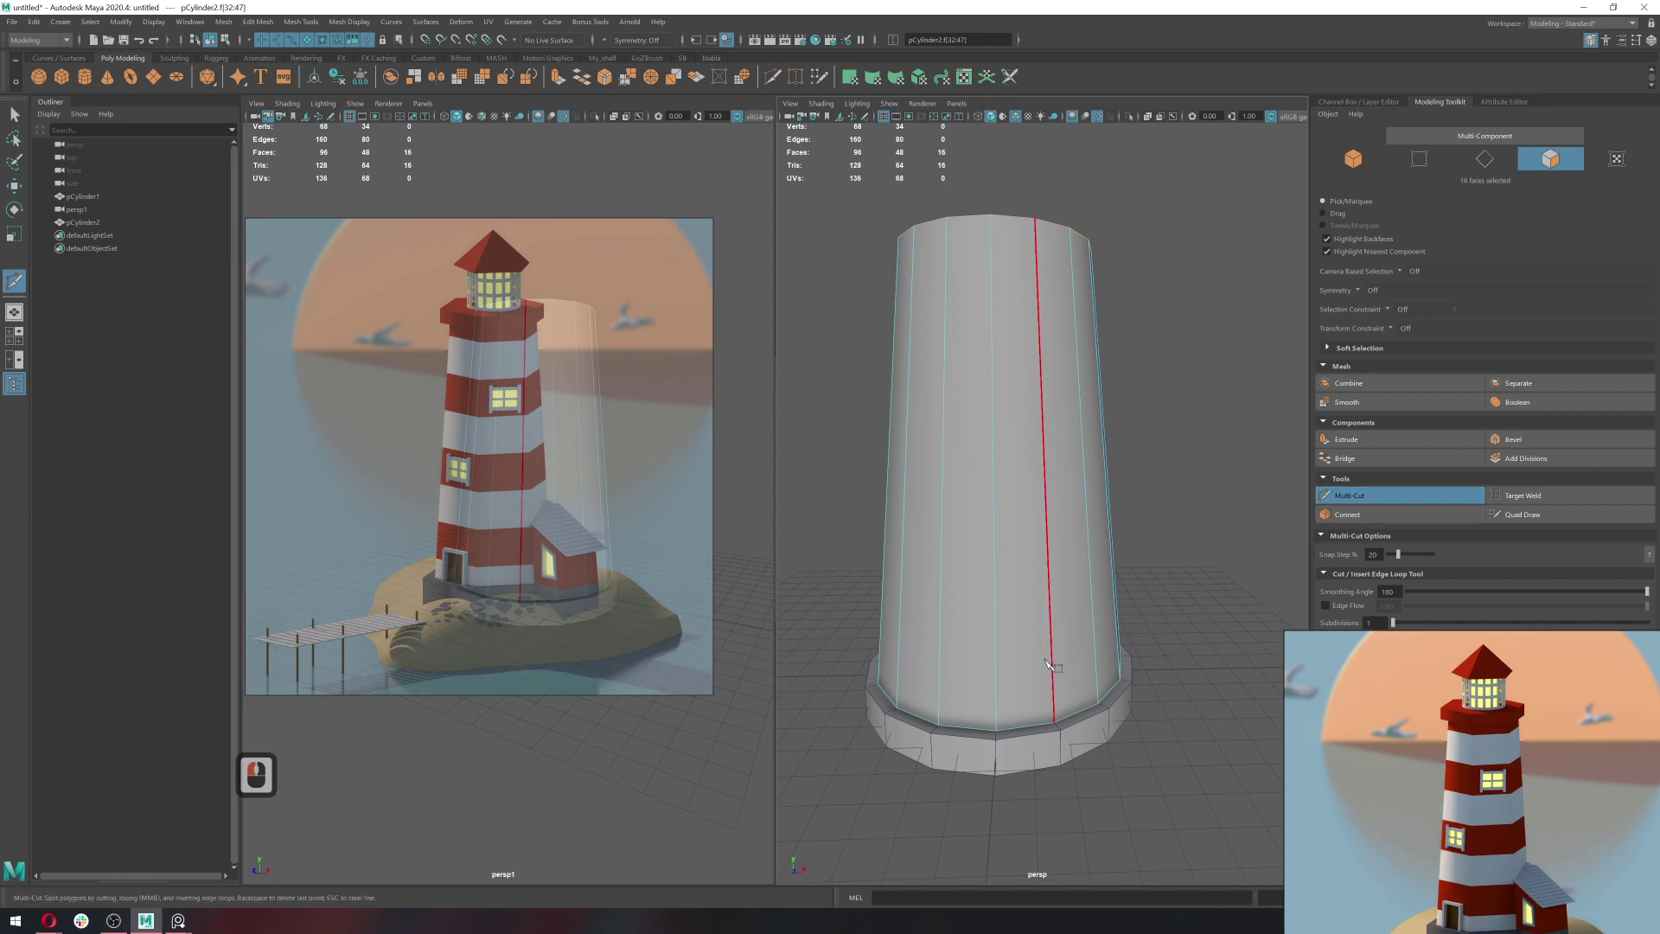
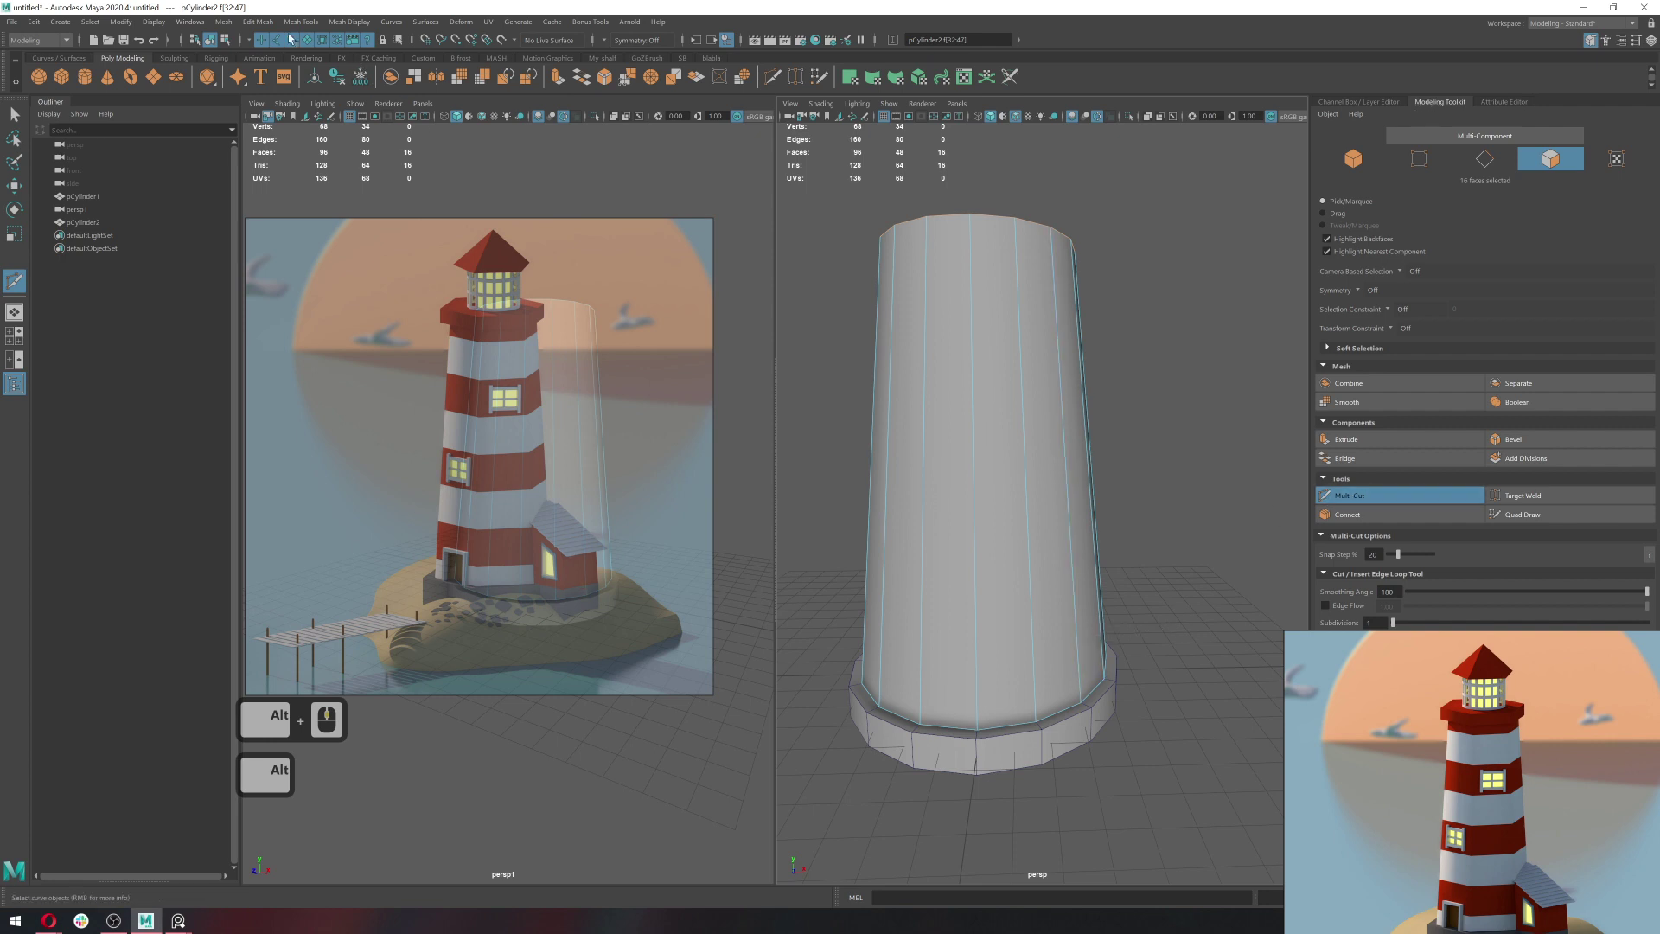
click(270, 30)
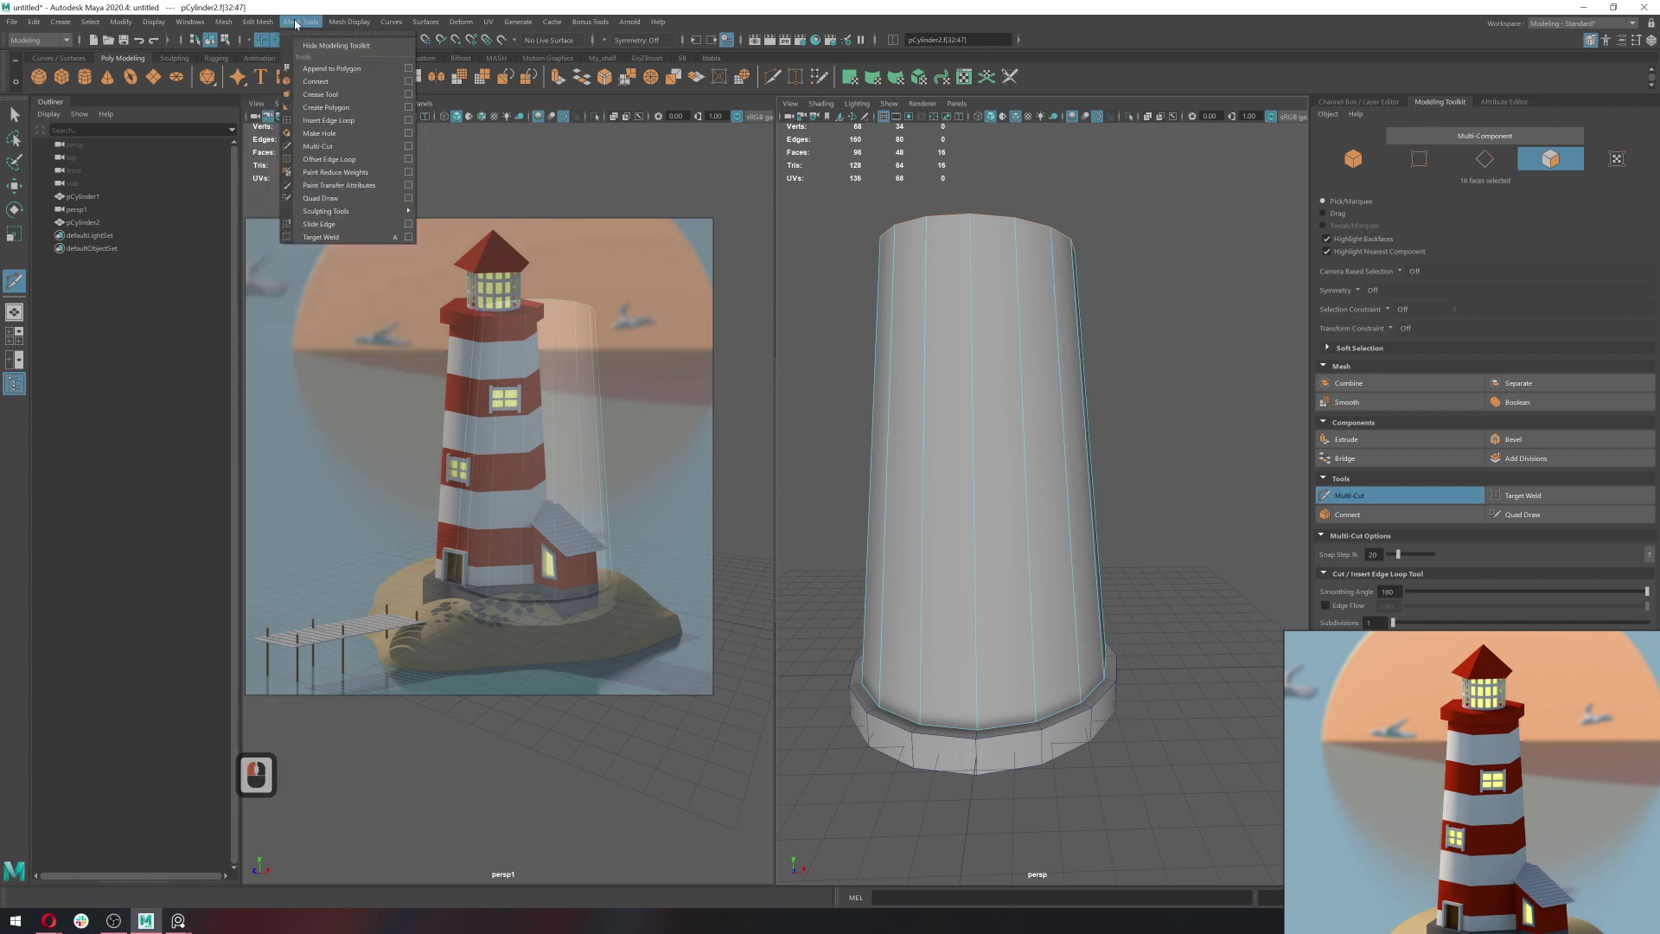
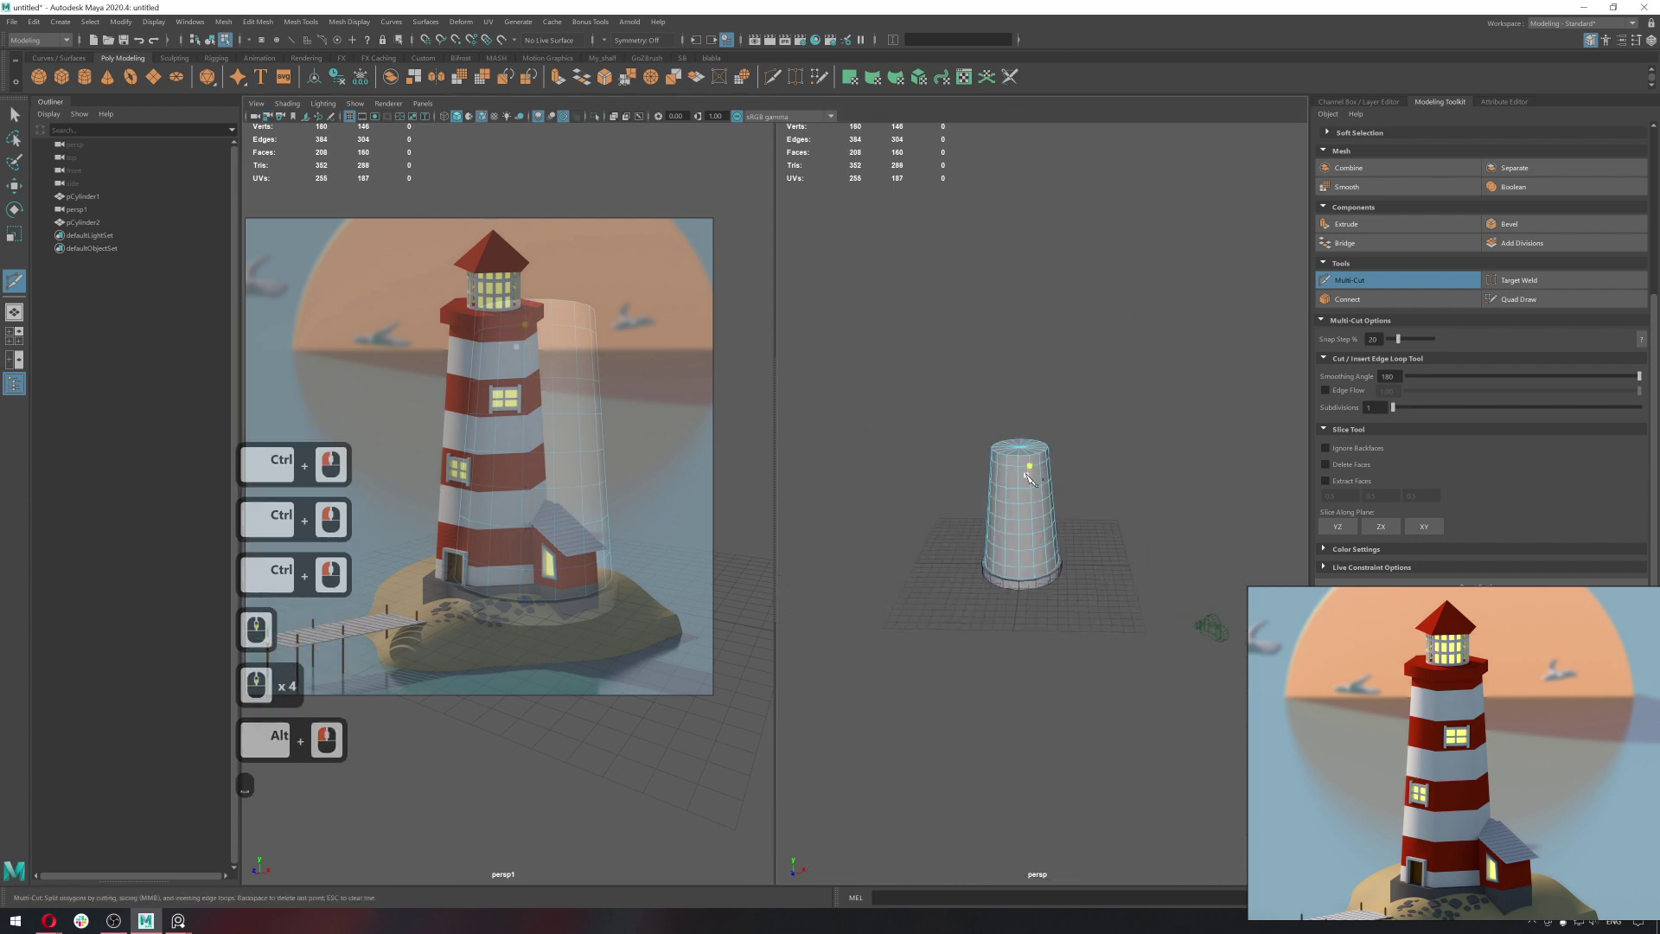
Undo the three trial cuts and return to the Mesh Tools menu.
key(ctrl+z)
key(ctrl+z)
key(ctrl+z)
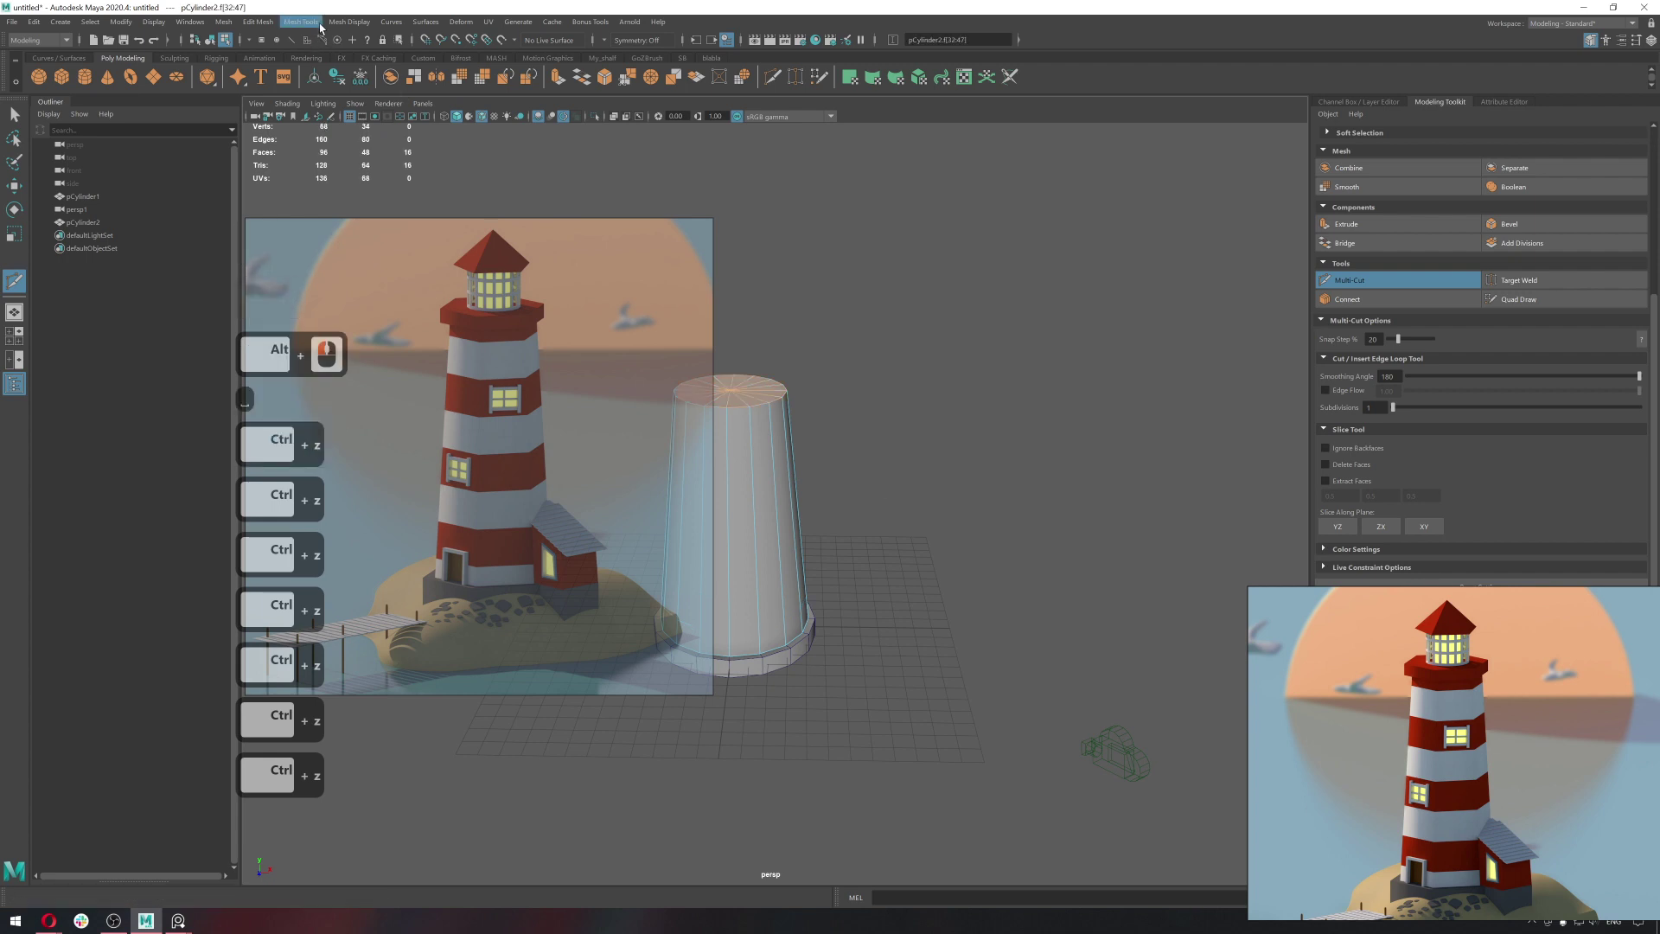
click(316, 26)
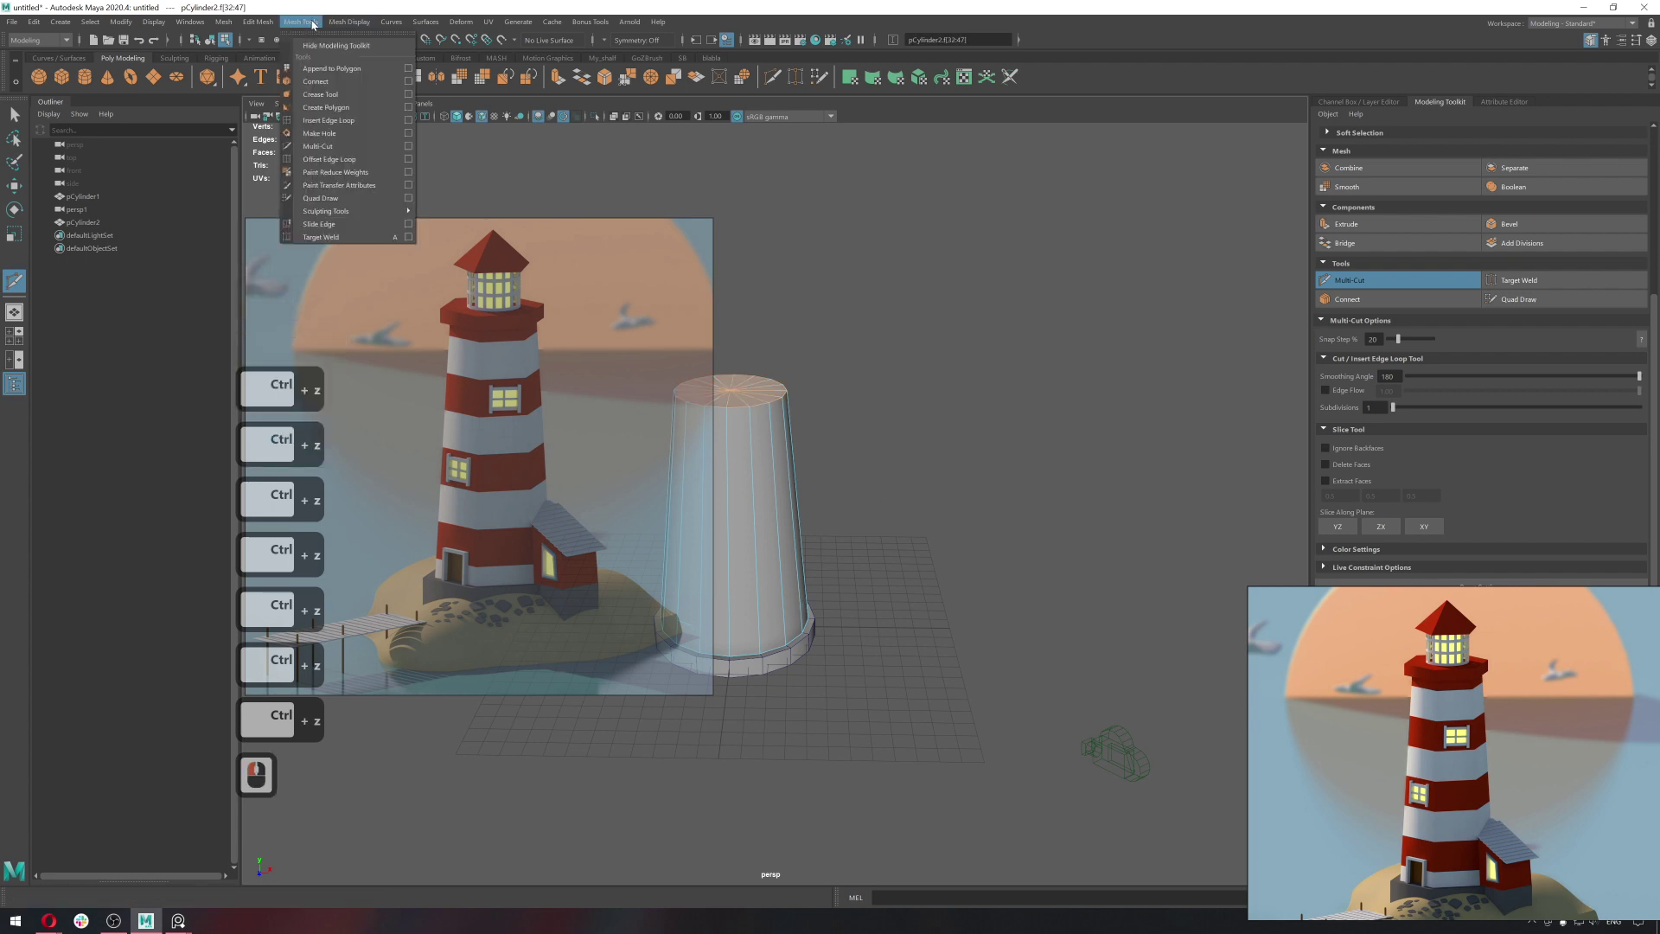
Set Insert Edge Loop to multiple evenly spaced loops and slice horizontal bands up the tower.
click(411, 126)
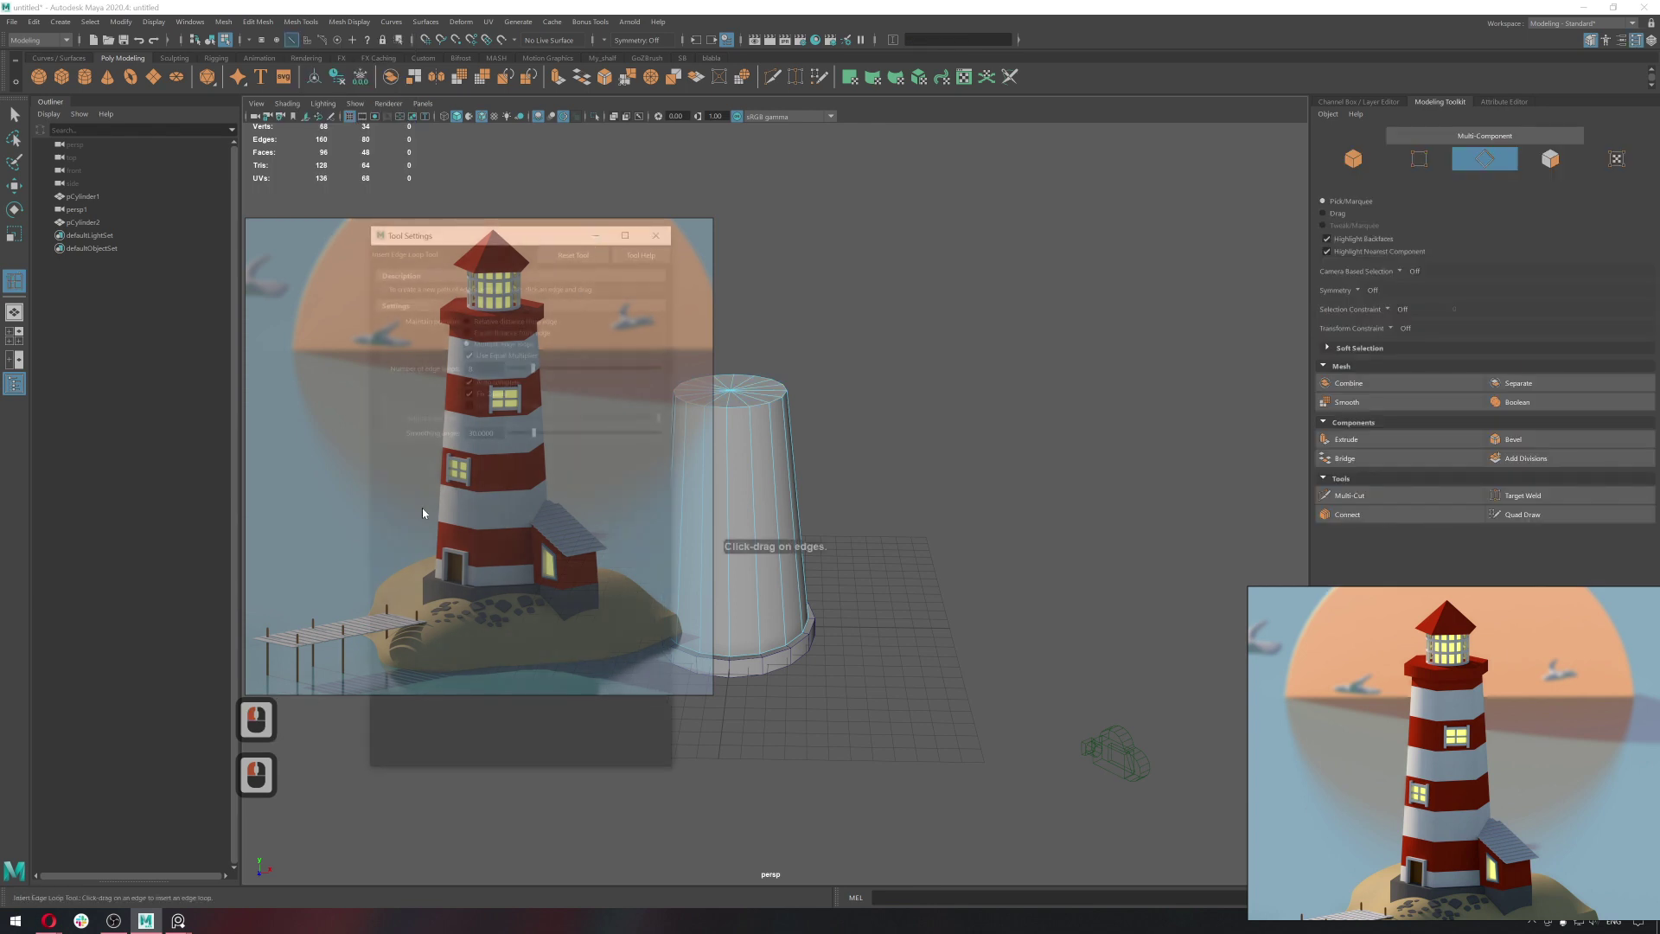
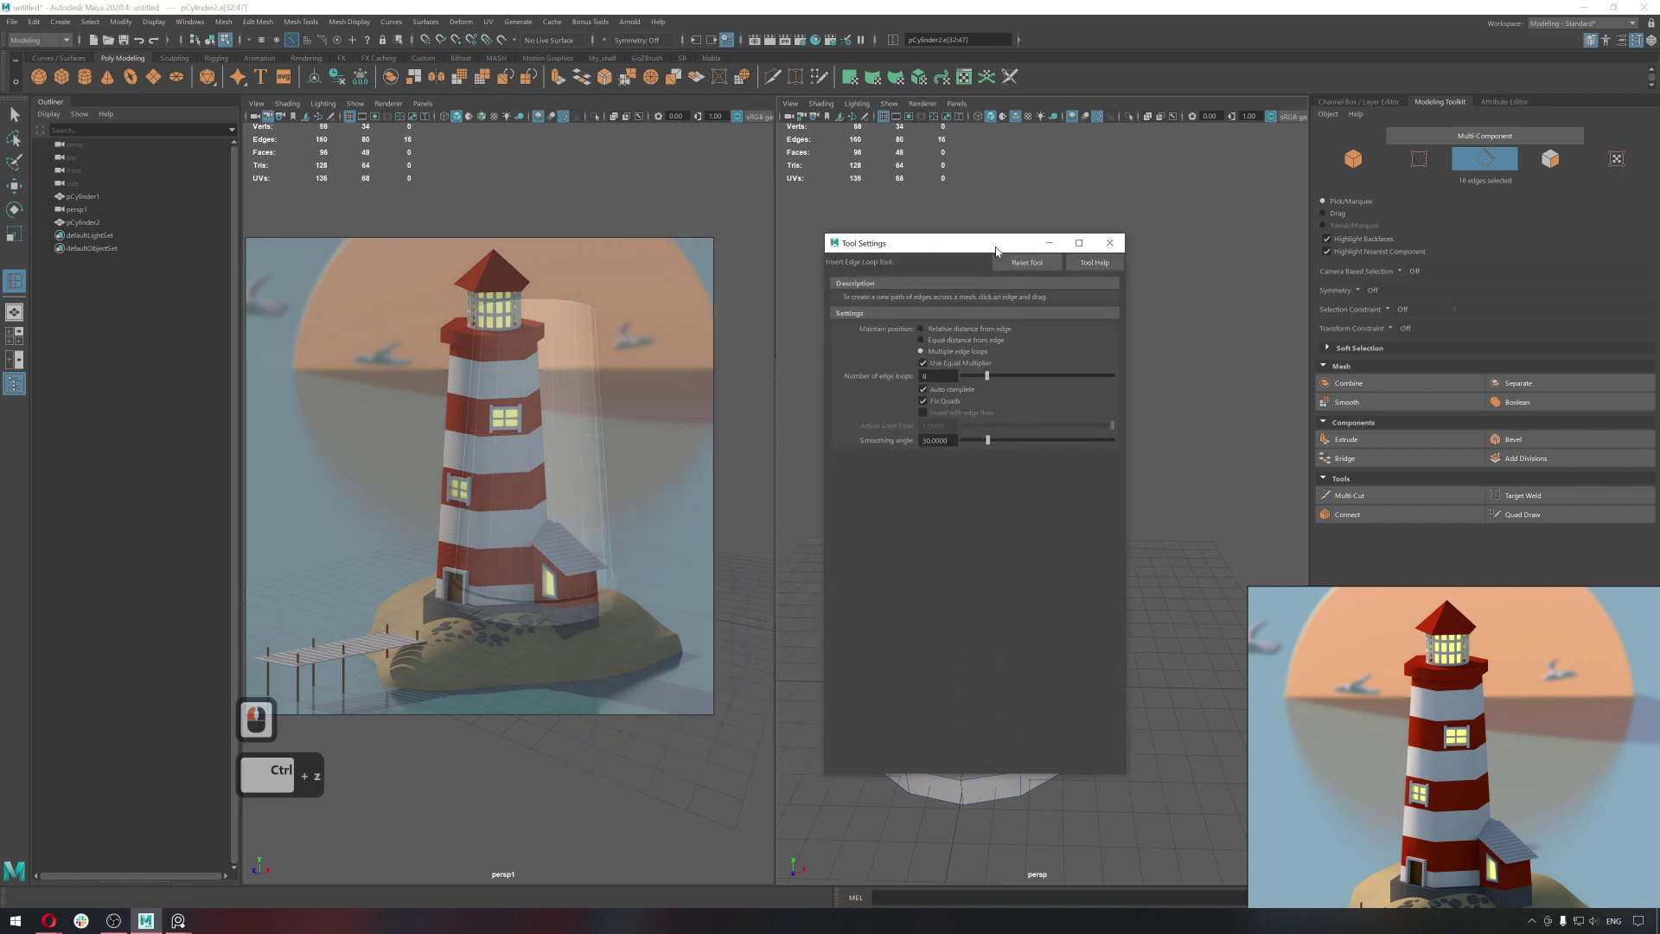
click(942, 296)
click(849, 418)
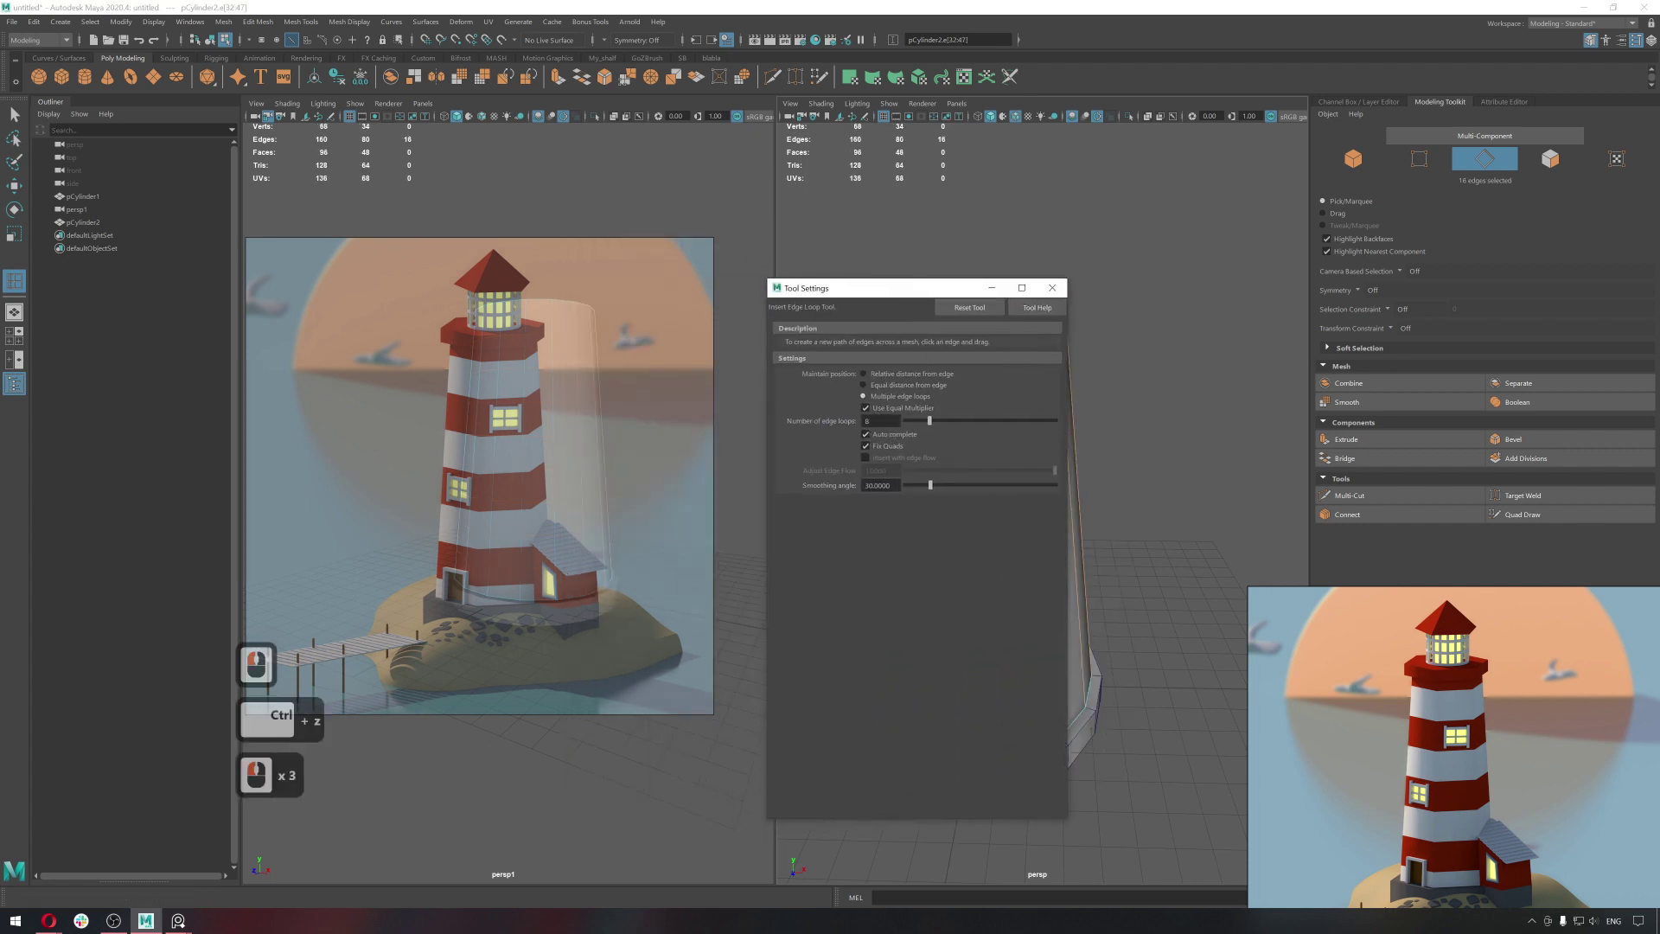
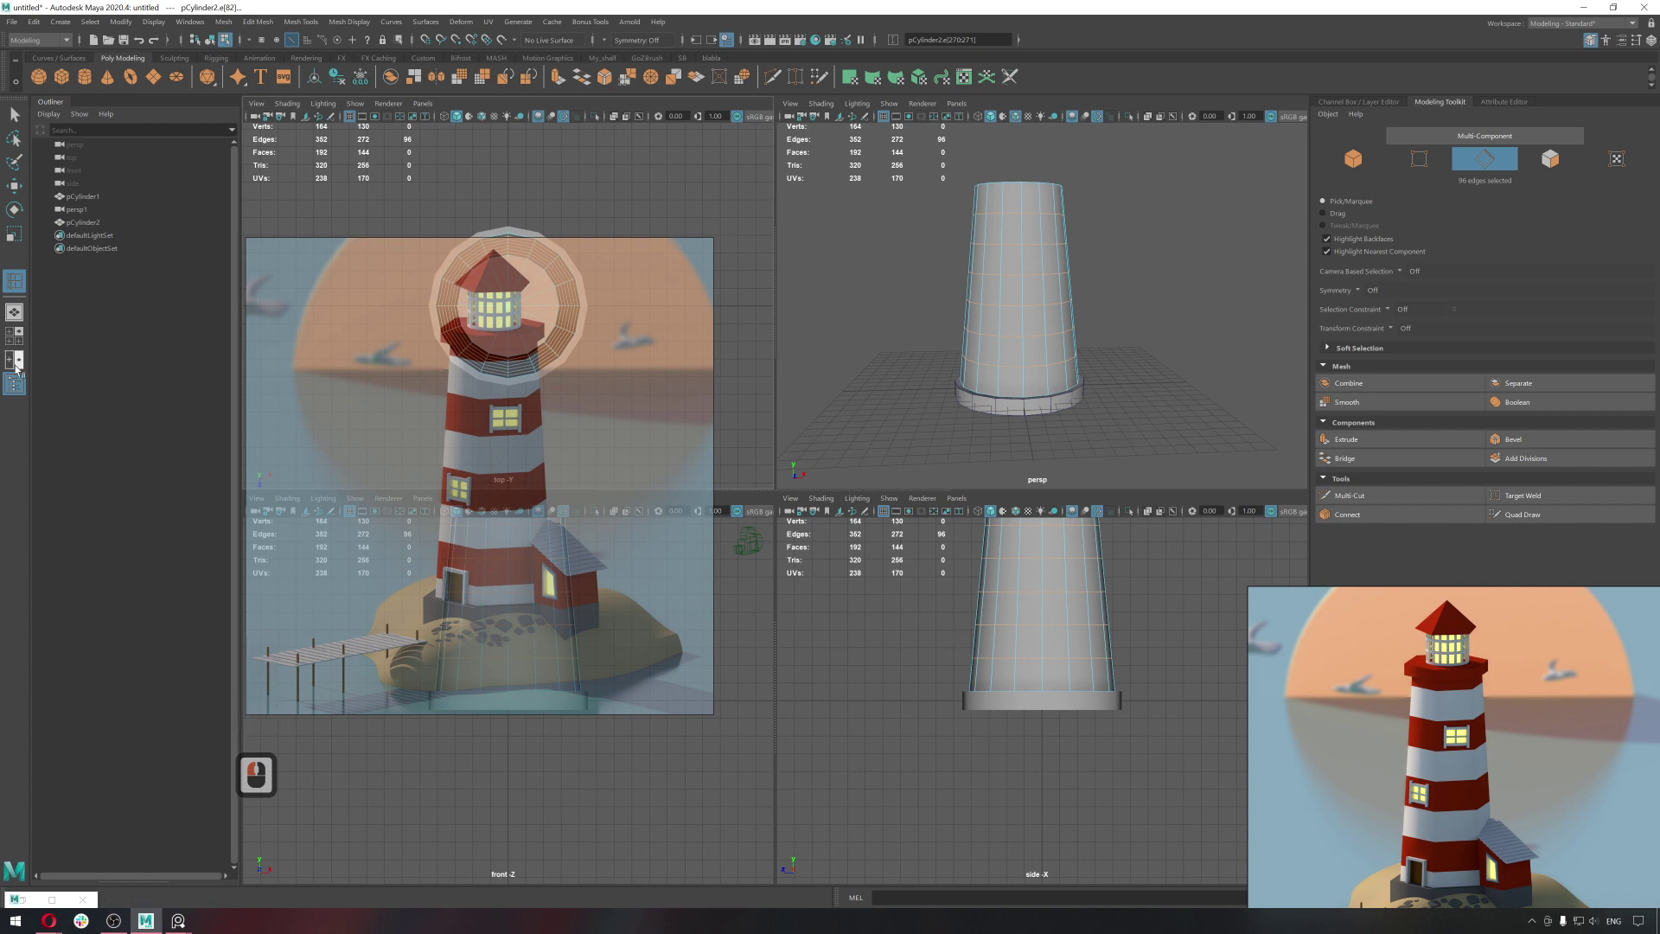
click(23, 360)
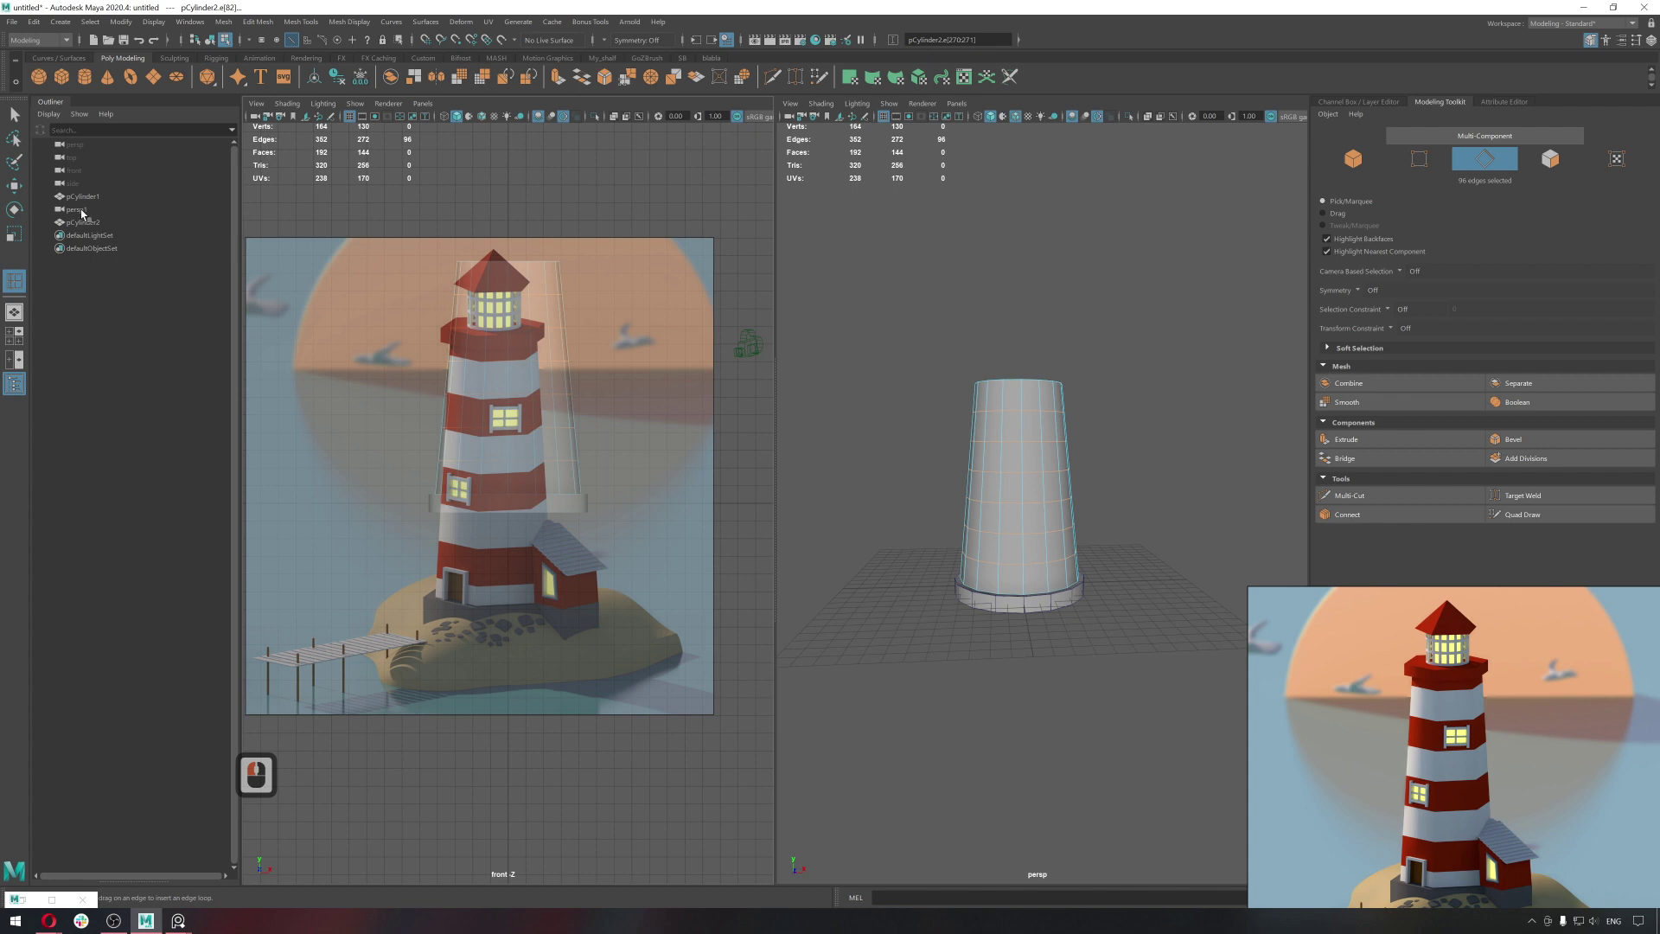
middle_click(544, 212)
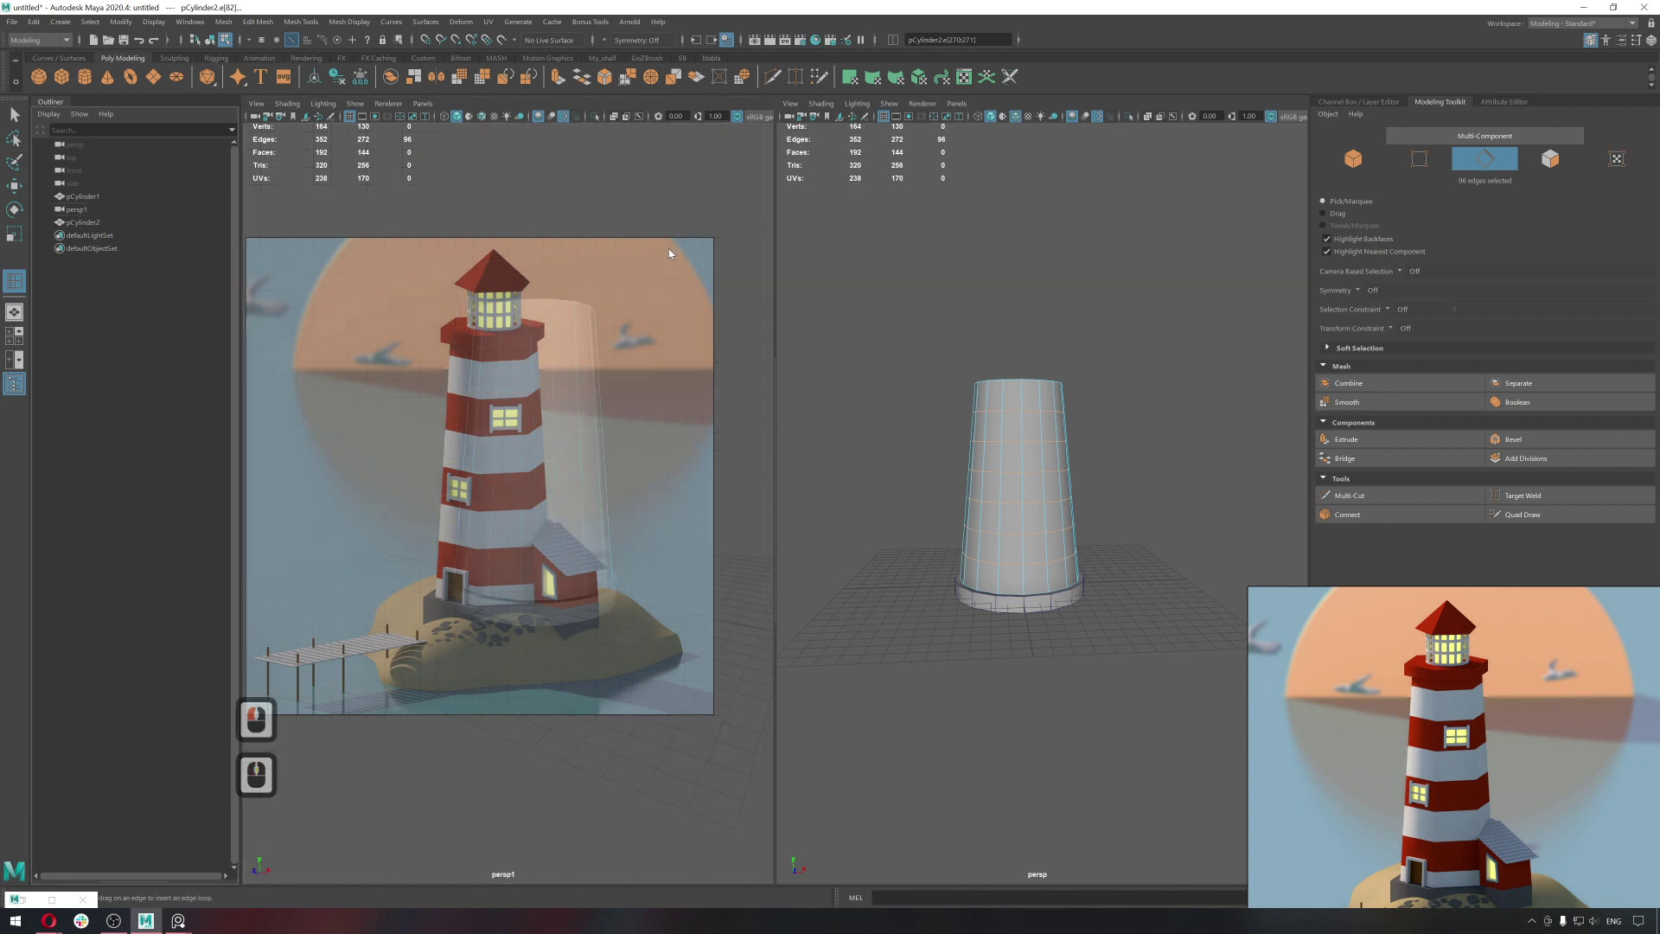
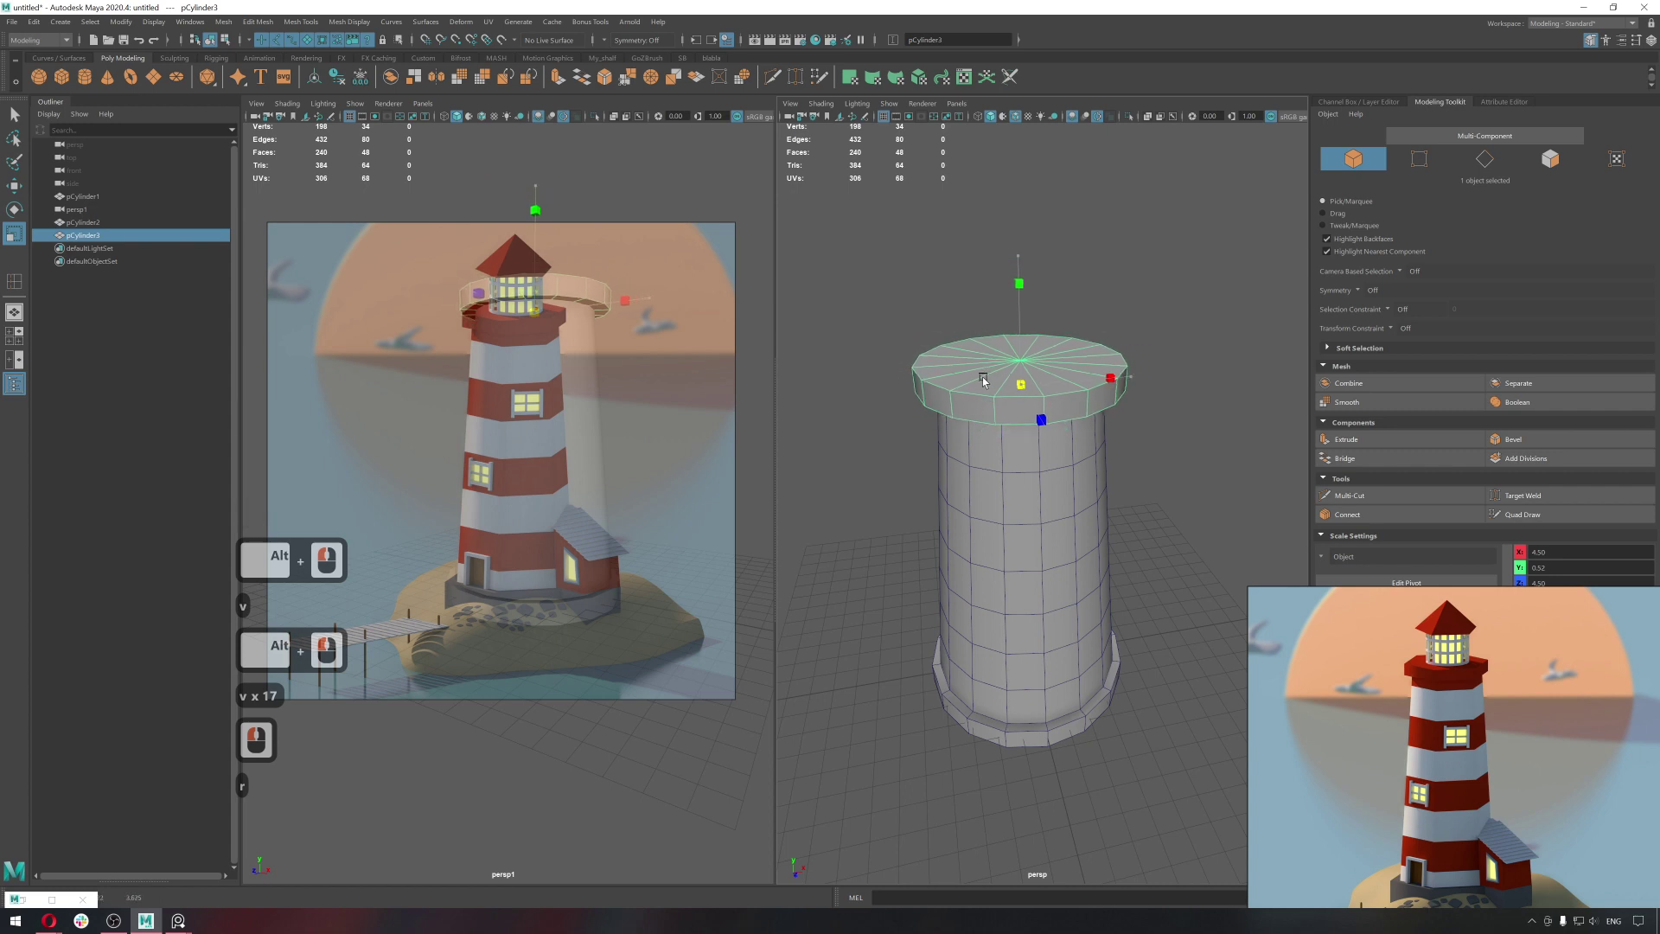
Scale the top cap cylinder down to fit the tower's top.
click(989, 383)
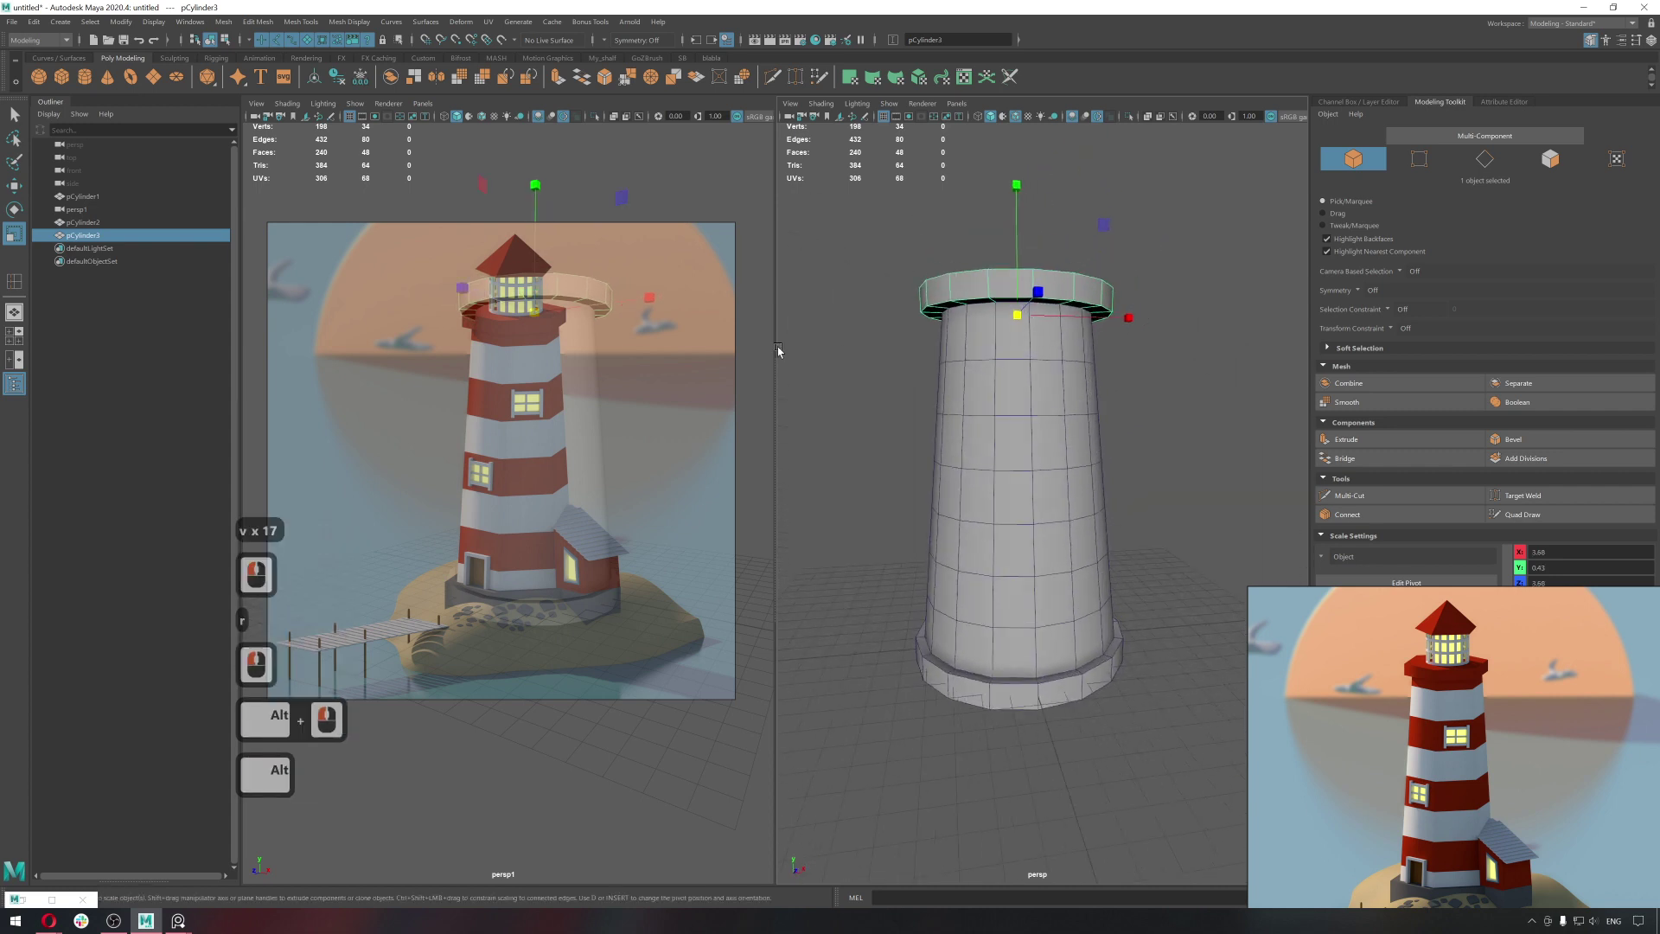
click(978, 368)
right_click(989, 390)
key(q)
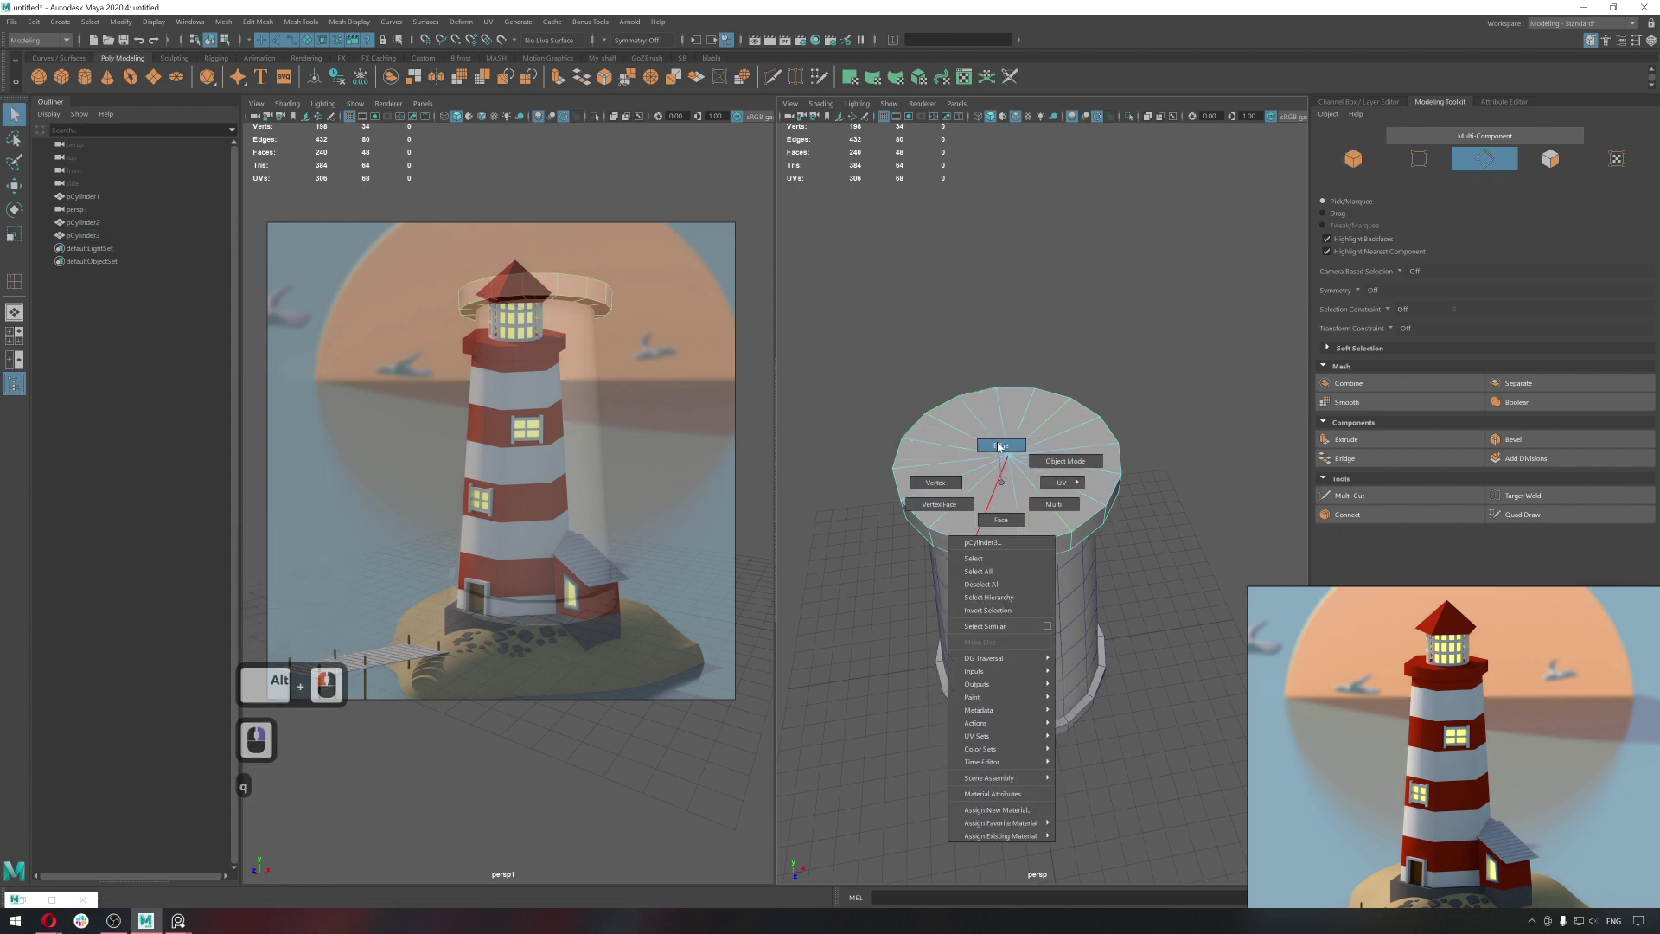
Select alternate radial edges of the cap and delete them to make an eight-sided platform.
right_click(1001, 443)
double_click(995, 510)
click(1057, 506)
double_click(1103, 481)
click(1083, 437)
click(1025, 413)
click(939, 443)
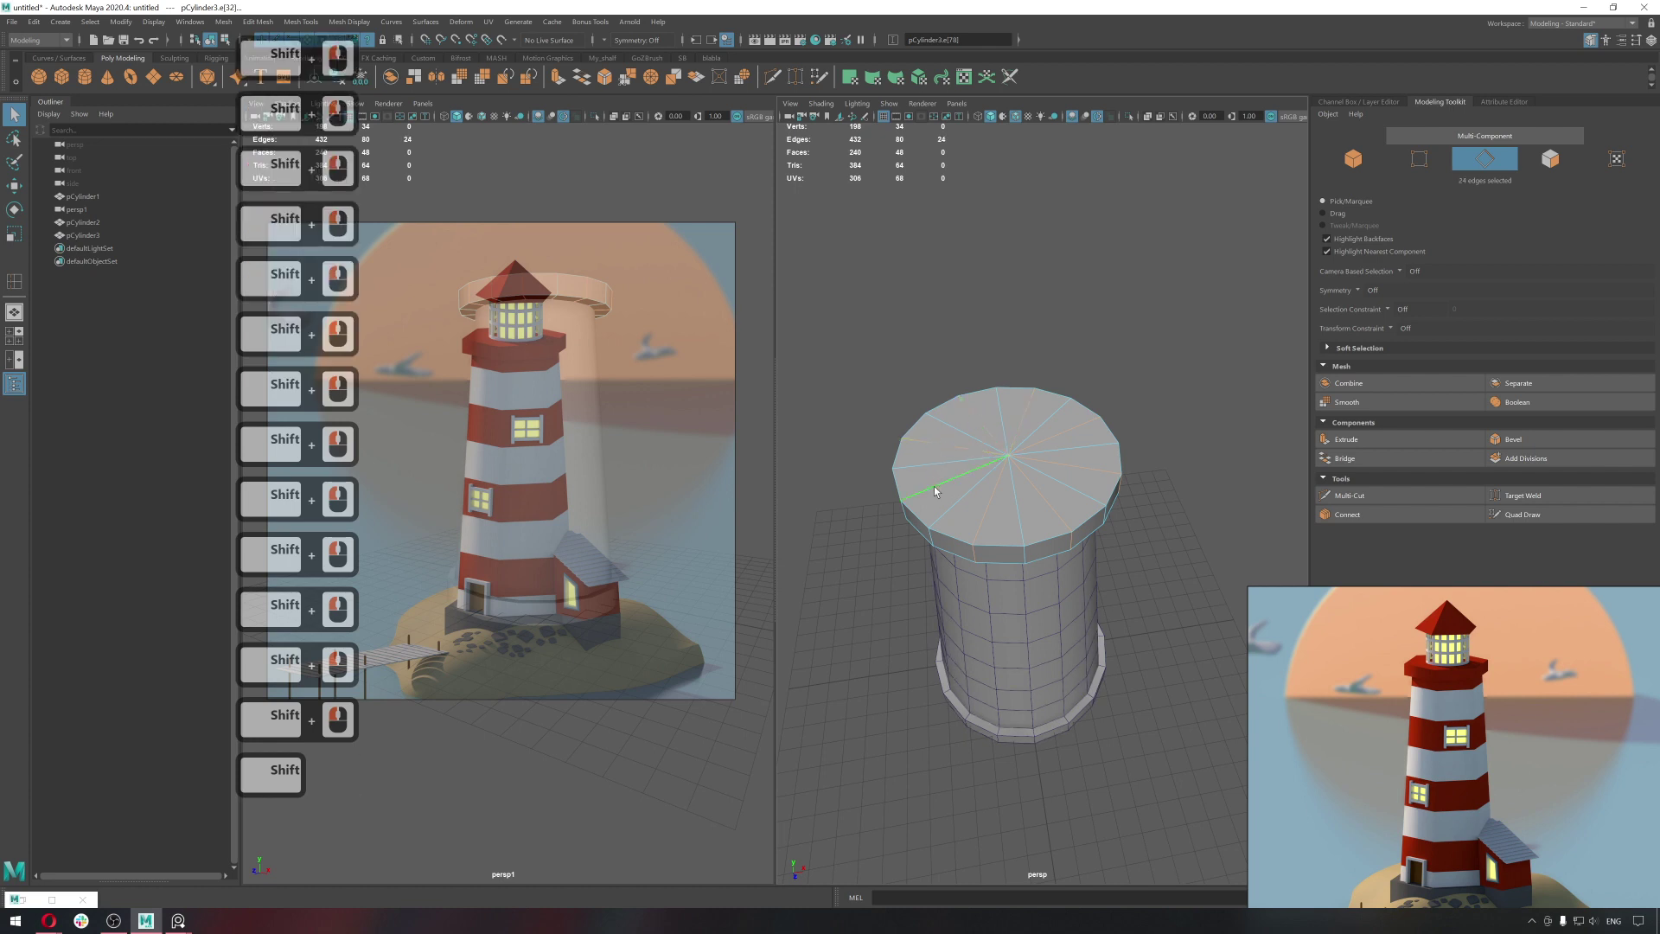
key(ctrl+Delete)
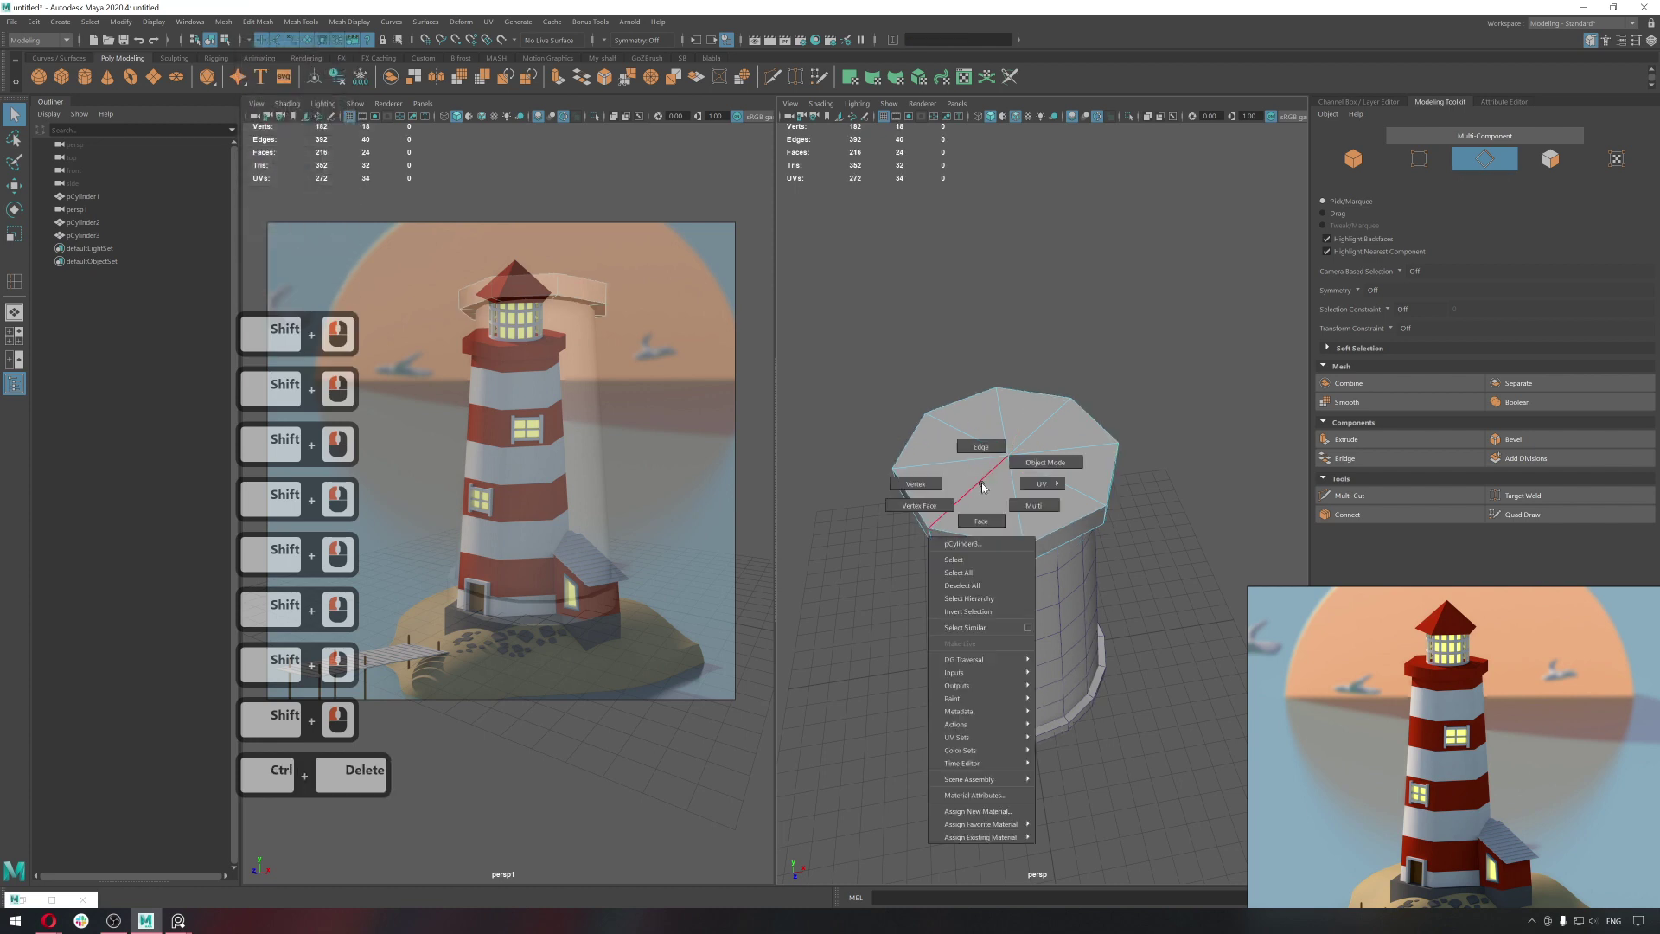
Return to Object Mode and create a new polygon cylinder.
right_click(1134, 411)
click(1168, 410)
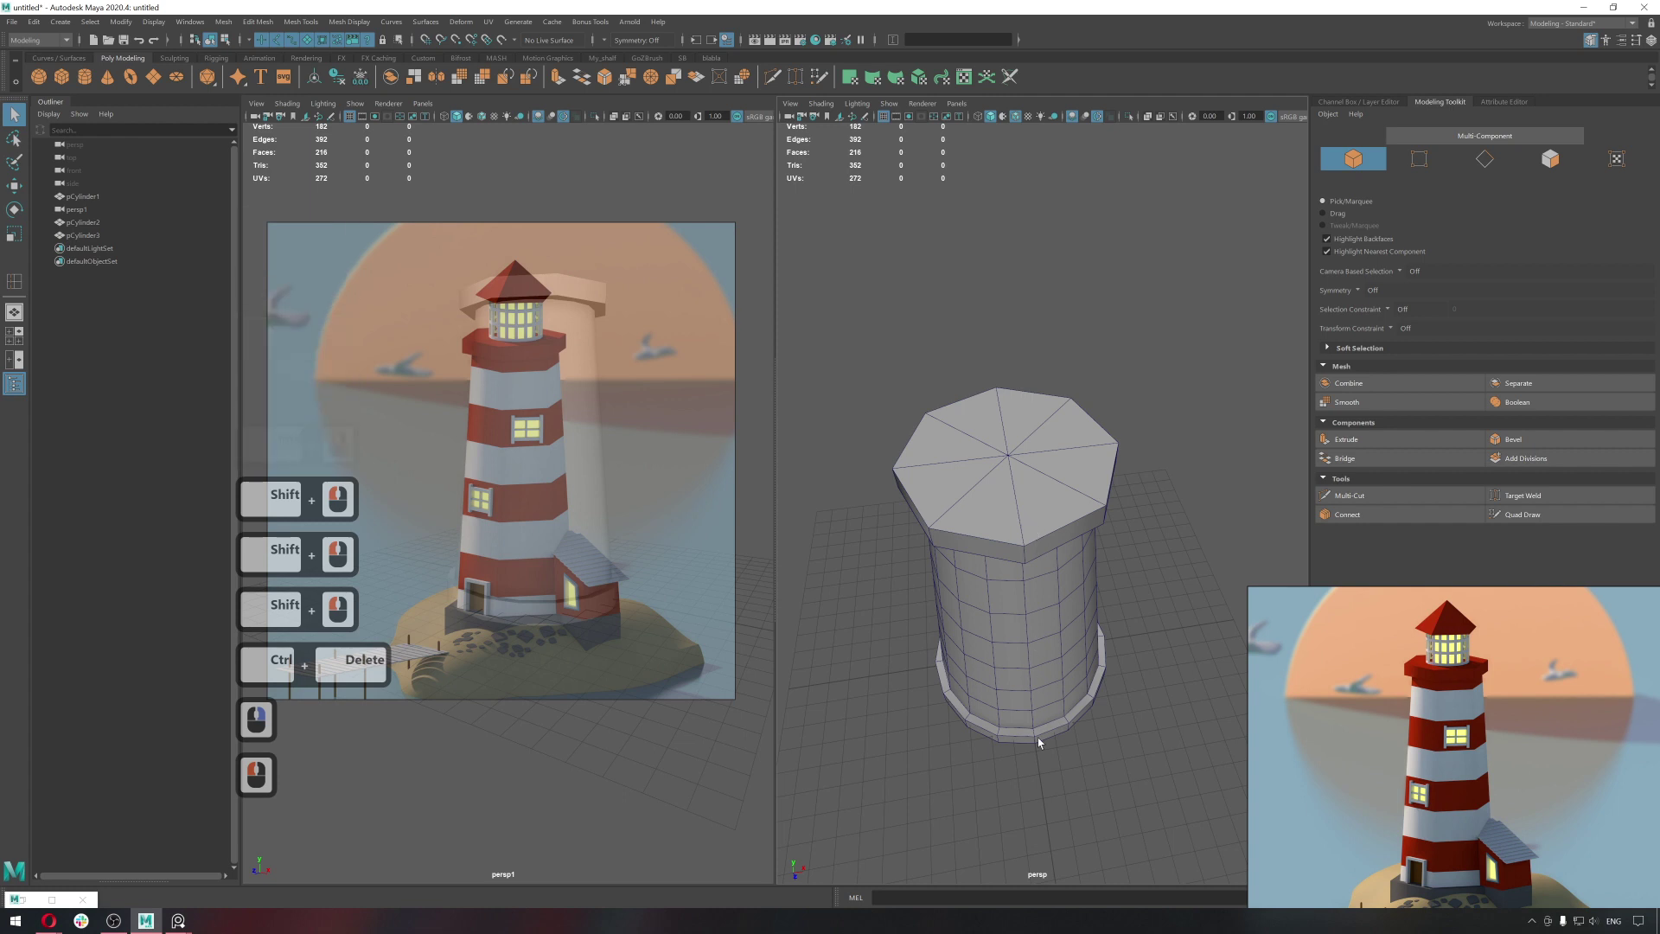
click(1042, 739)
click(1084, 727)
click(93, 83)
Raise the new cylinder via Translate Y so it sits on the octagonal platform.
key(w)
middle_click(1009, 568)
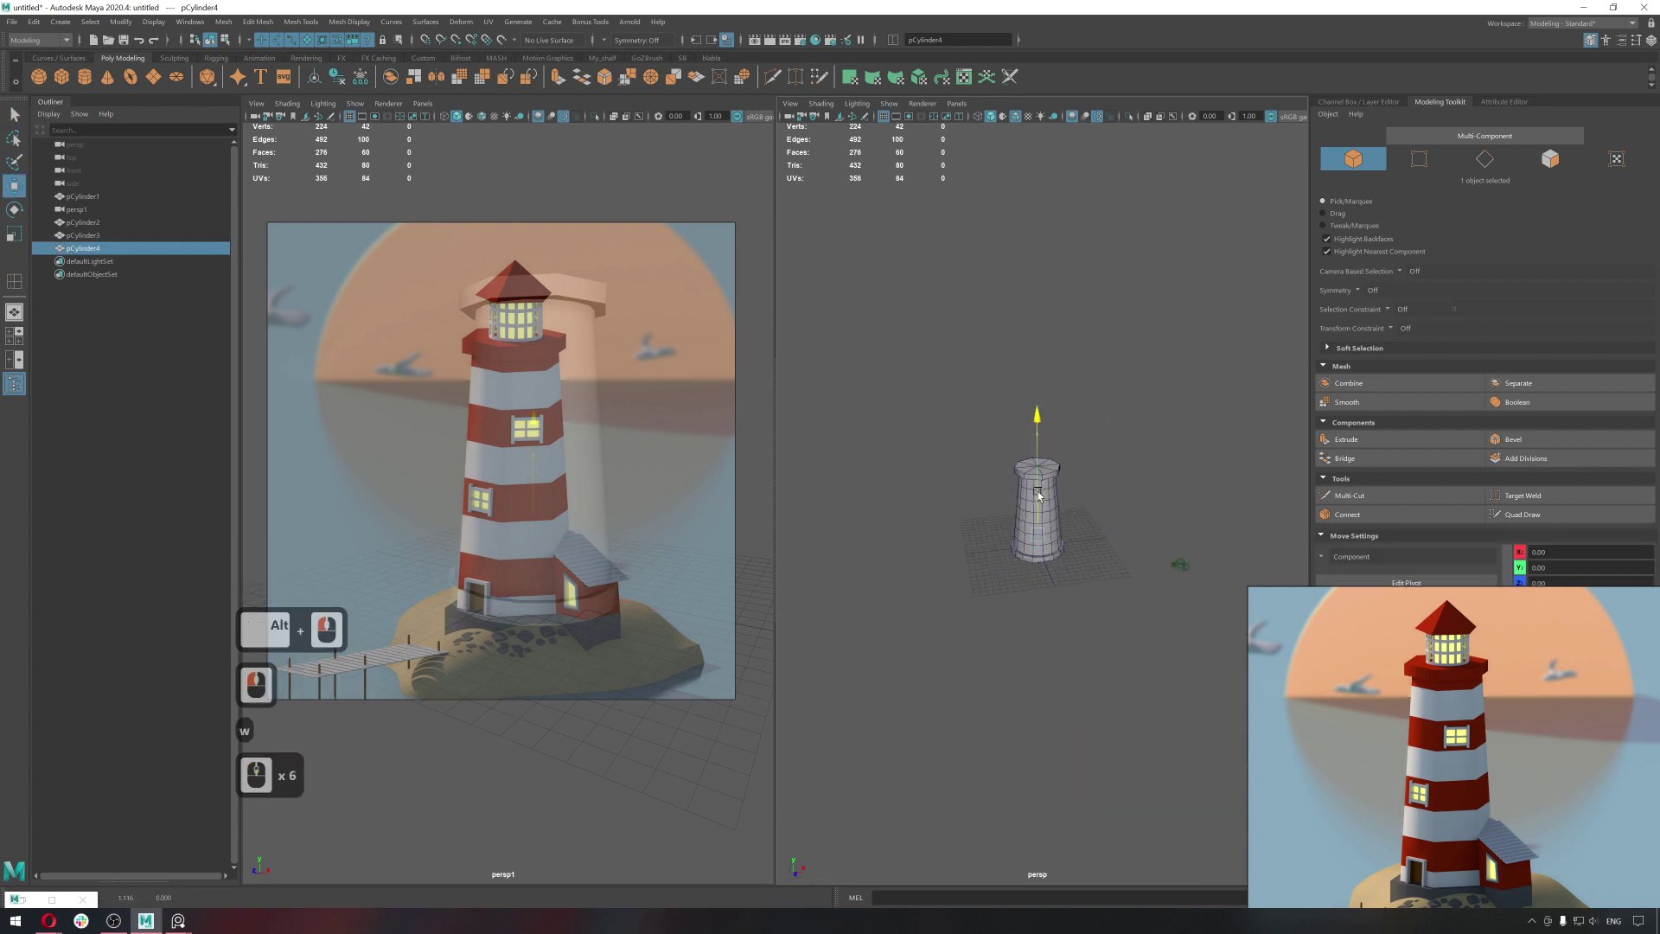
click(1035, 392)
click(1397, 104)
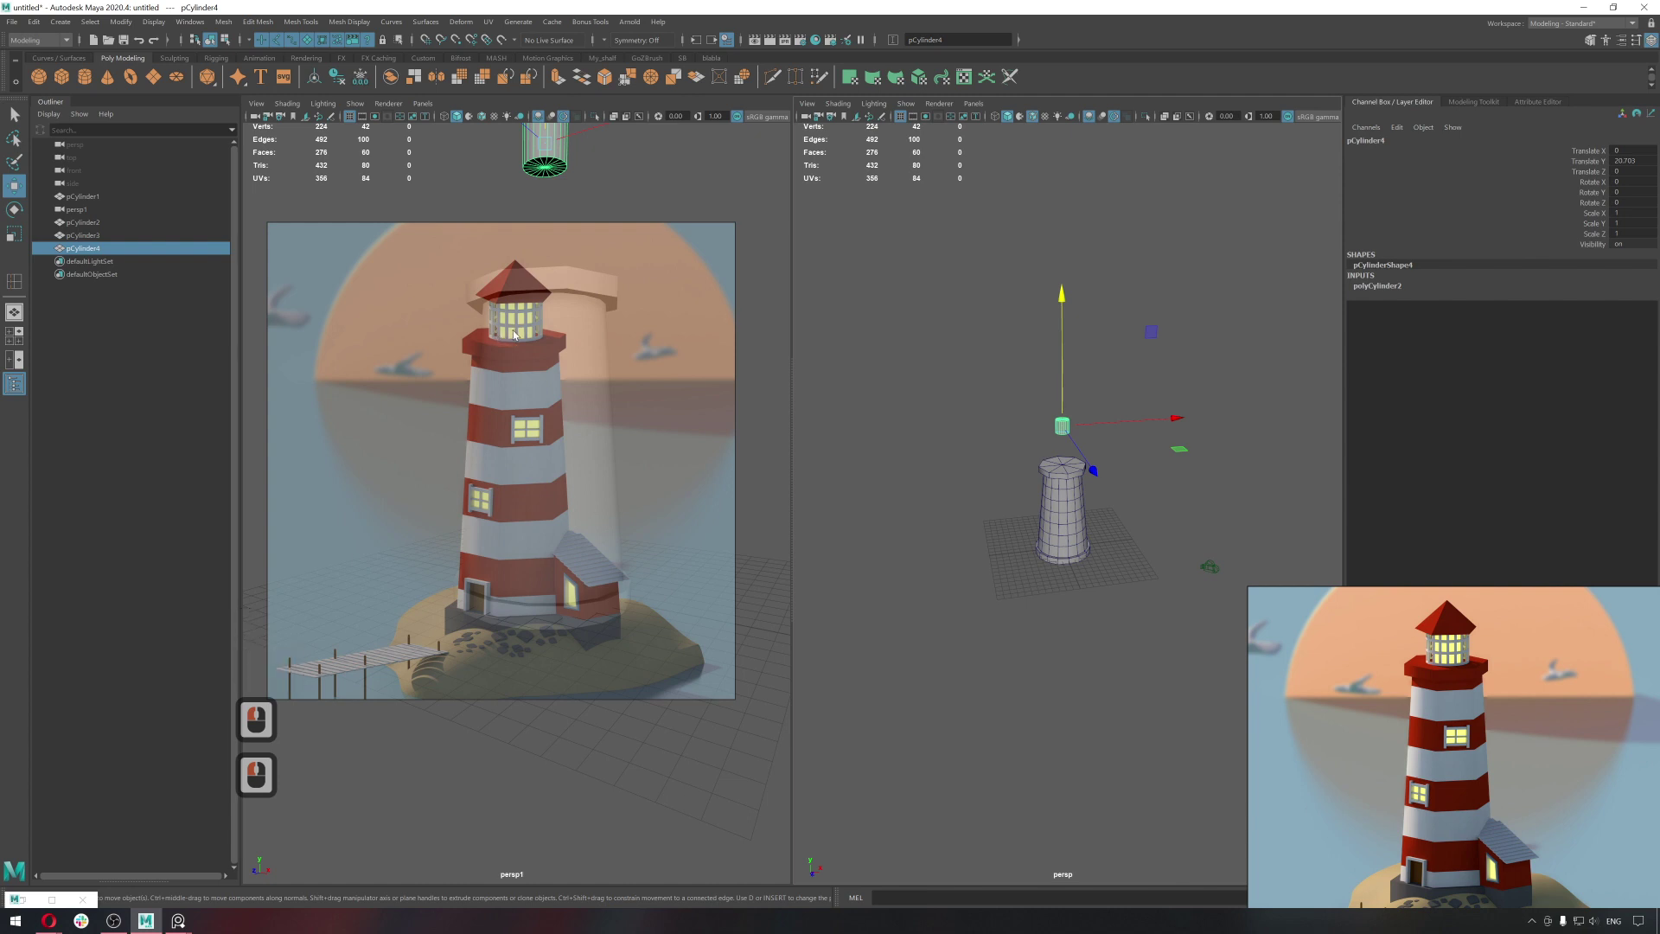
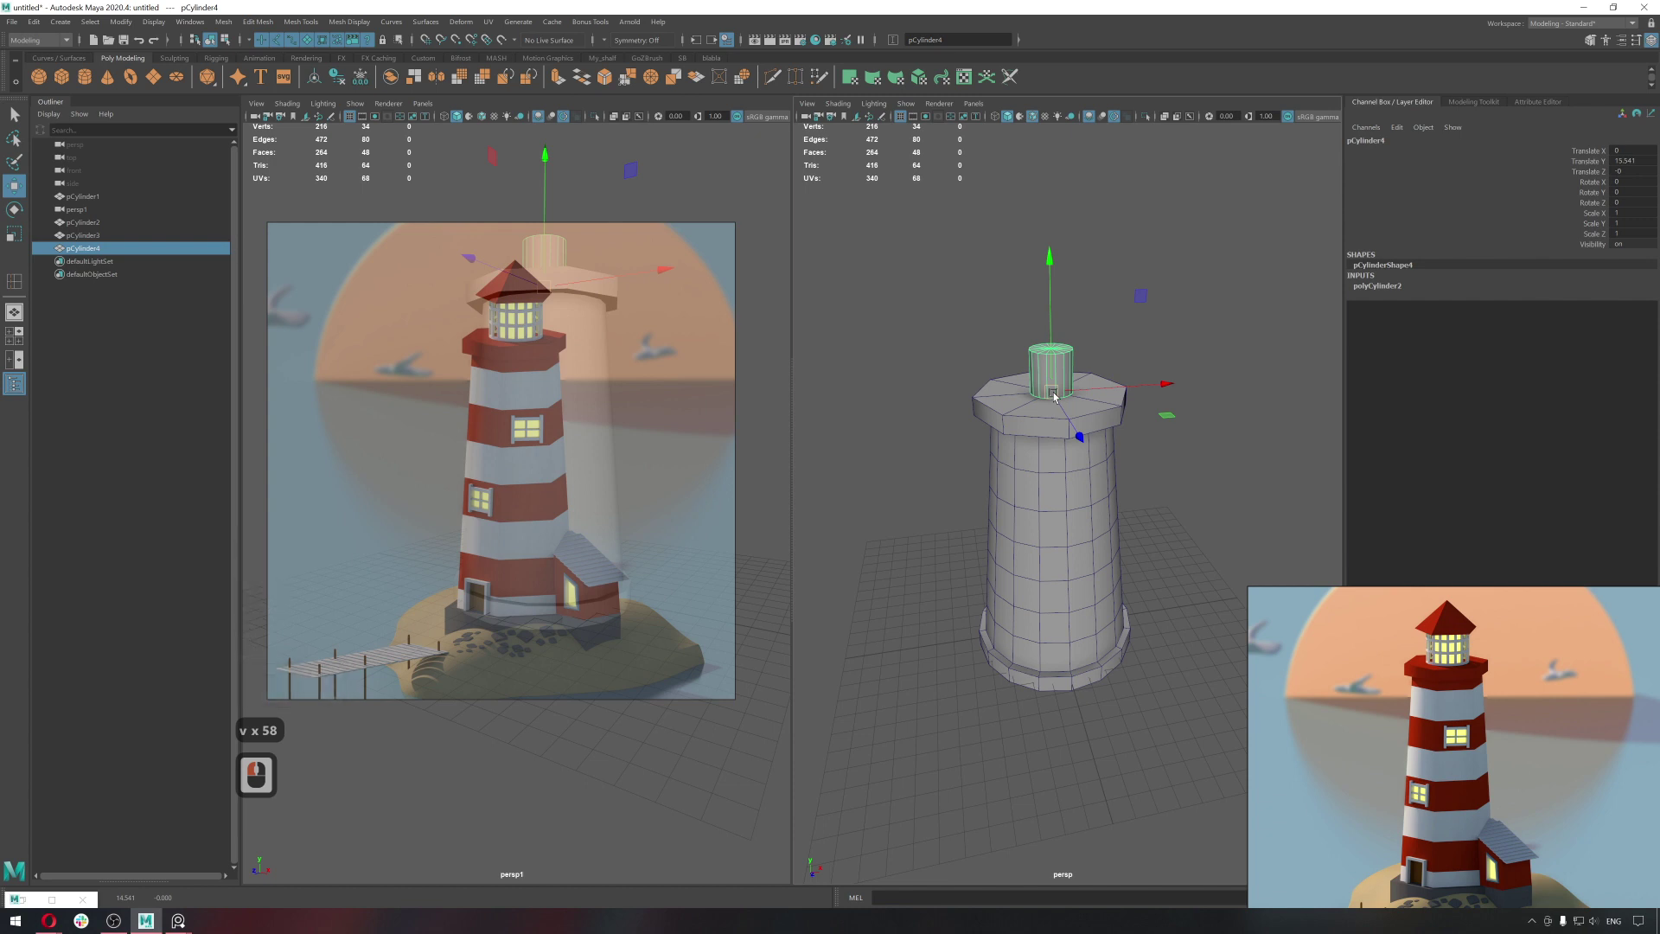
Scale the lantern cylinder up uniformly and bring up the Mesh Tools menu.
key(r)
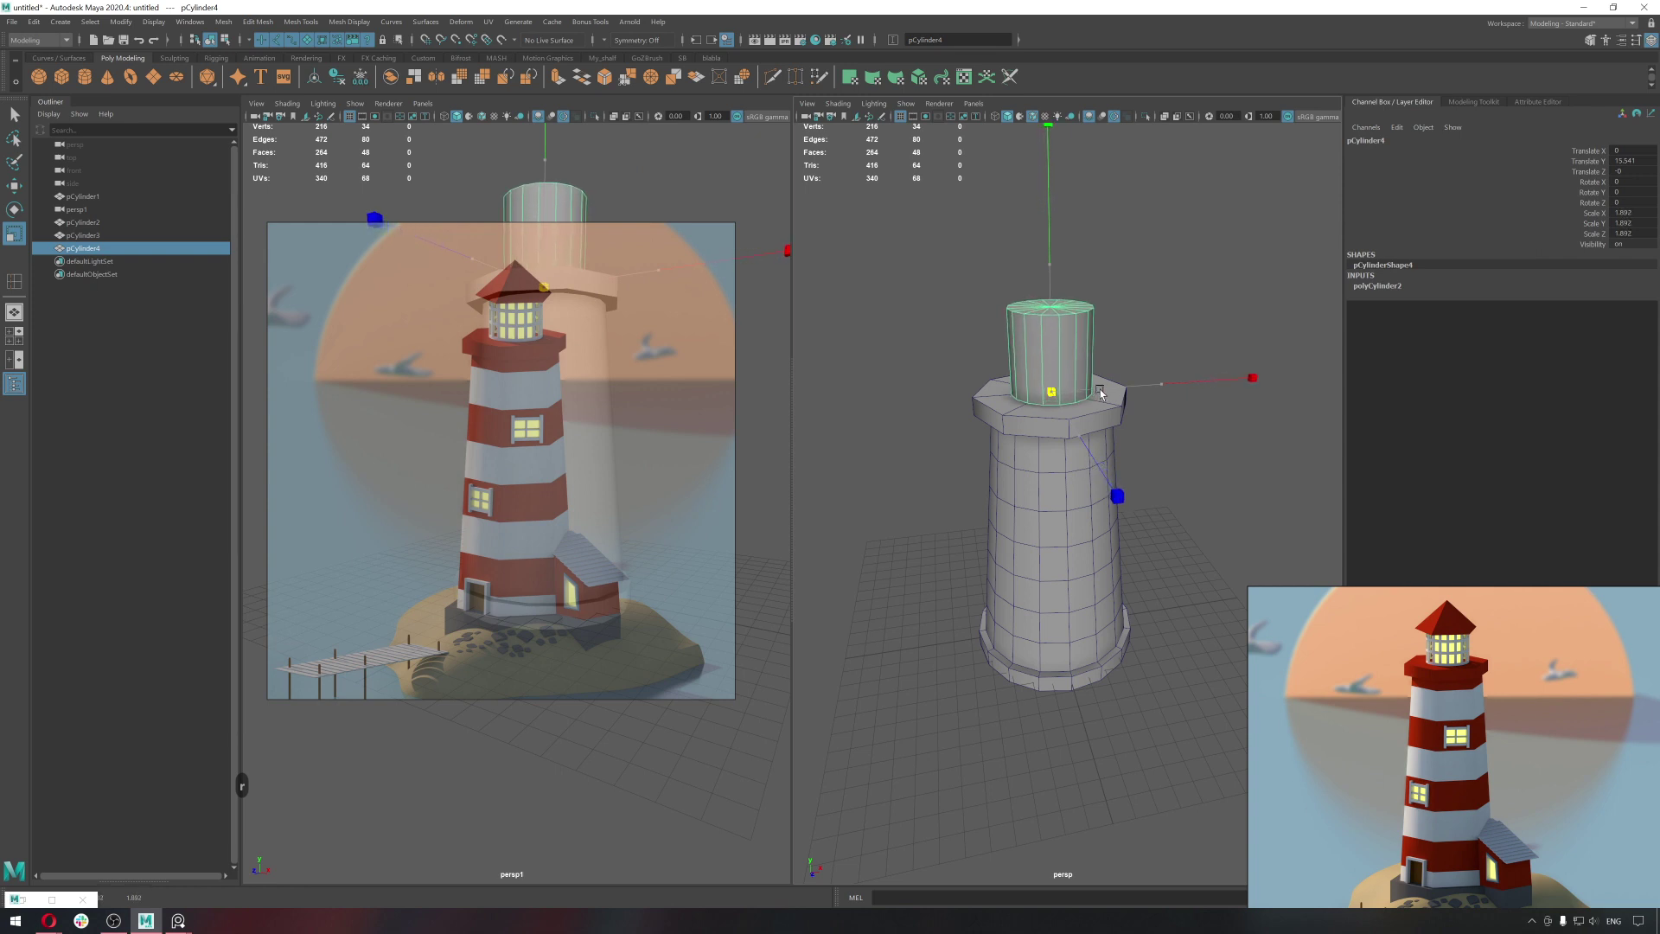
click(1103, 392)
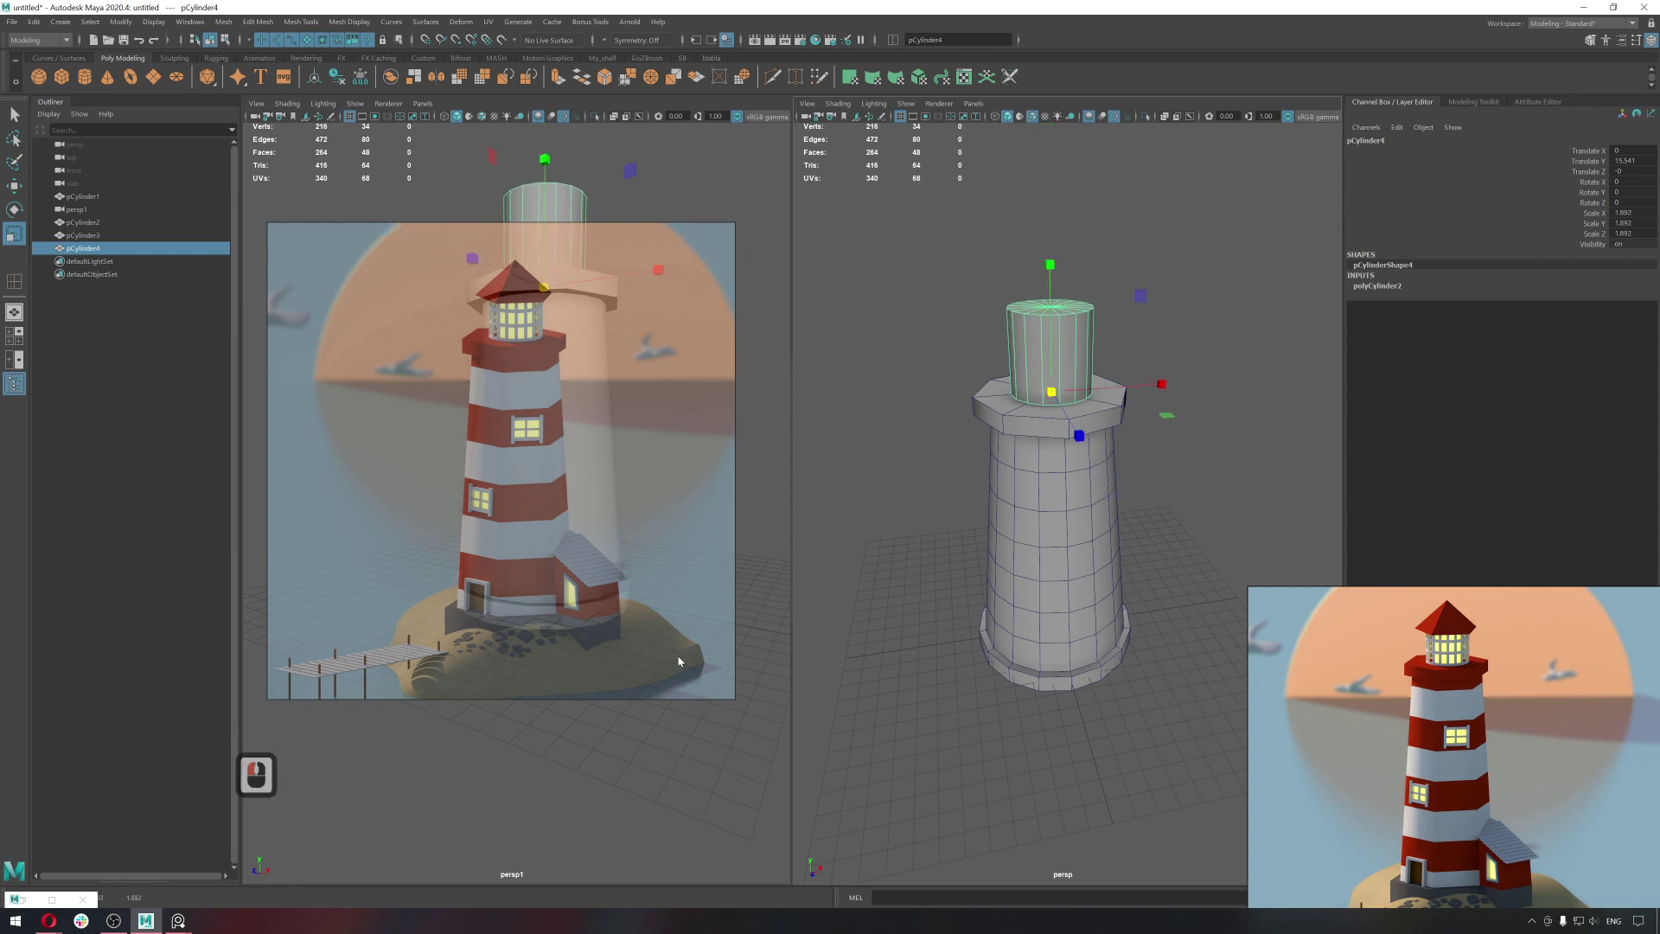
click(1081, 548)
key(q)
click(310, 27)
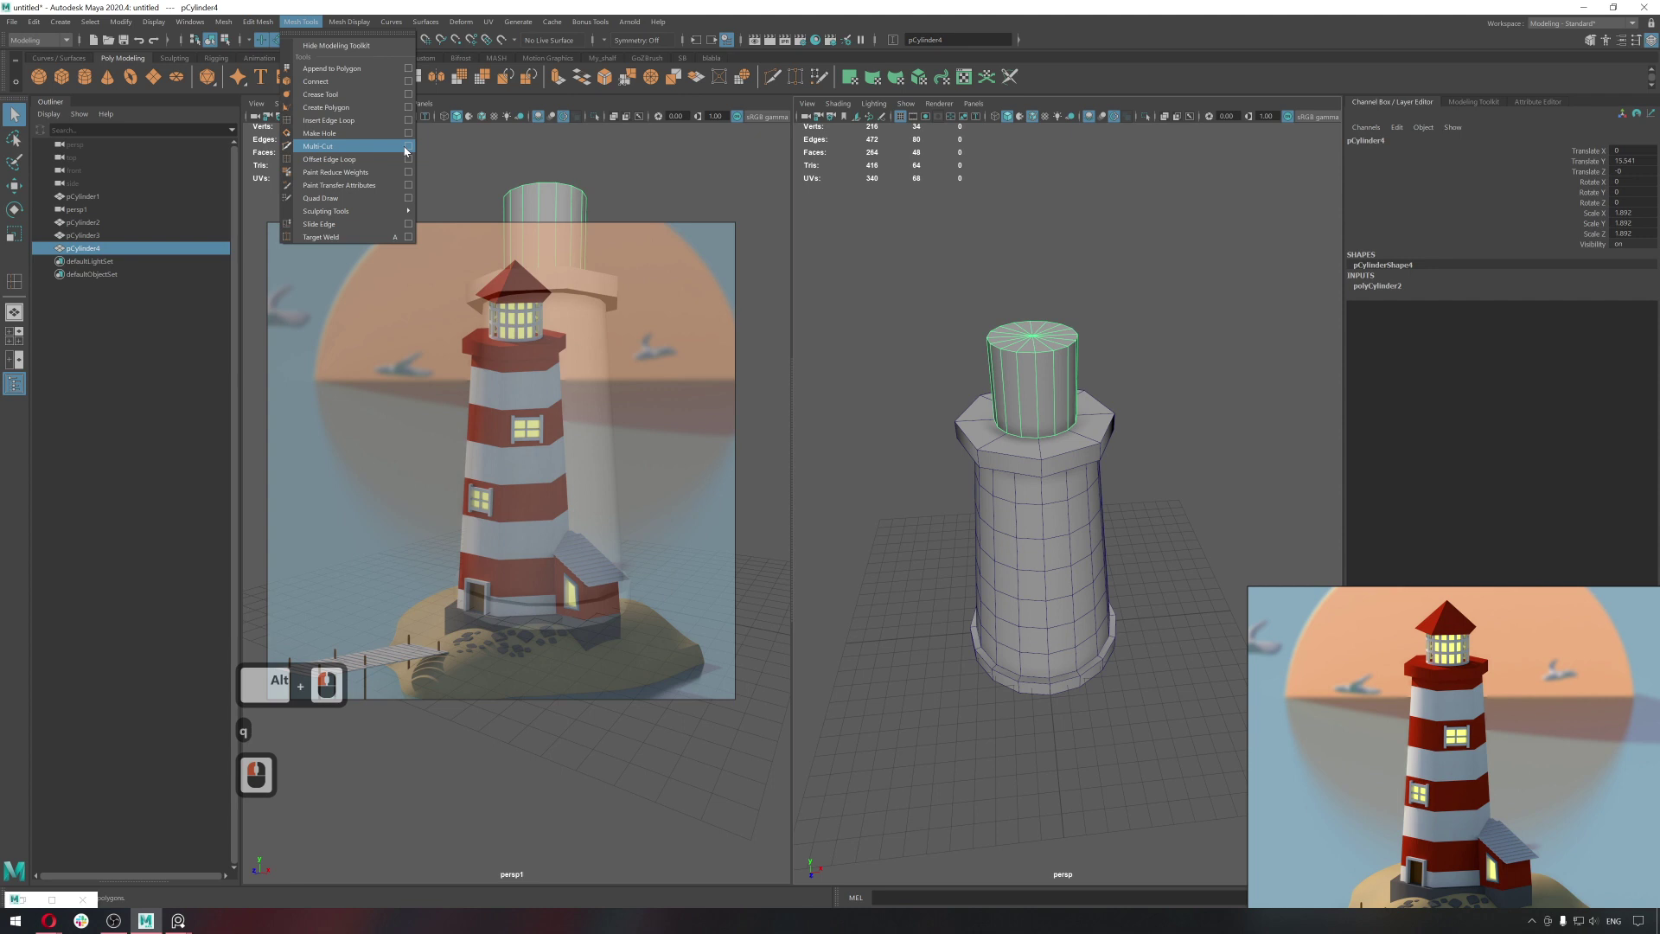
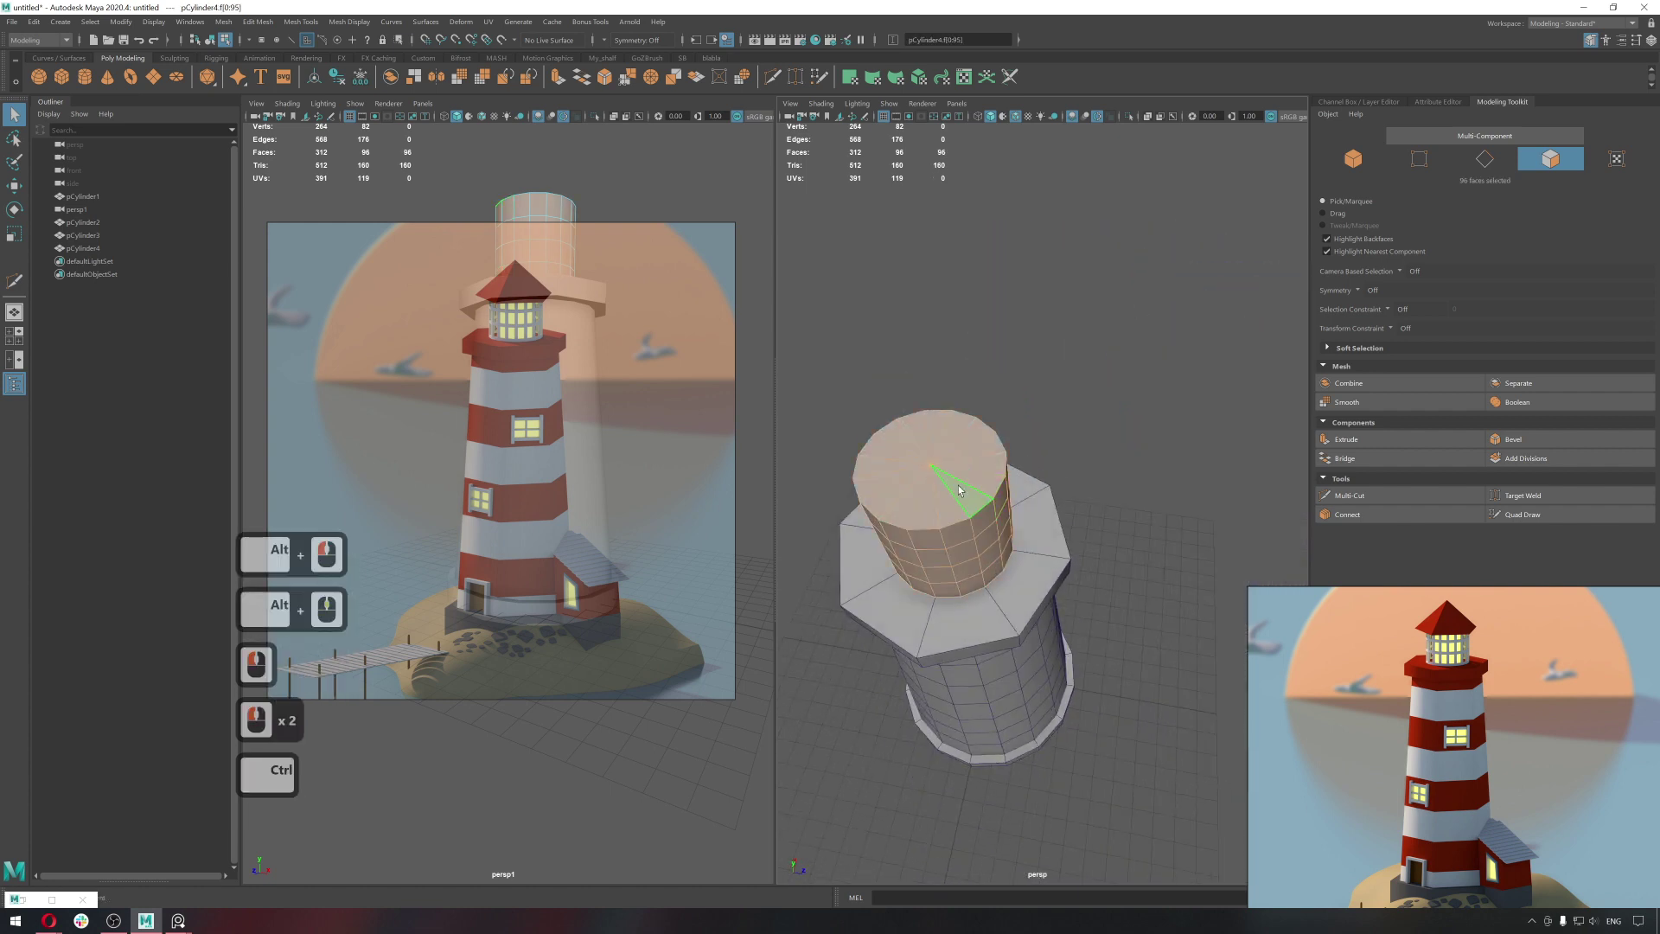
Isolate the lantern cylinder and delete its top and bottom cap faces.
key(ctrl+1)
click(993, 507)
middle_click(1050, 541)
click(1054, 586)
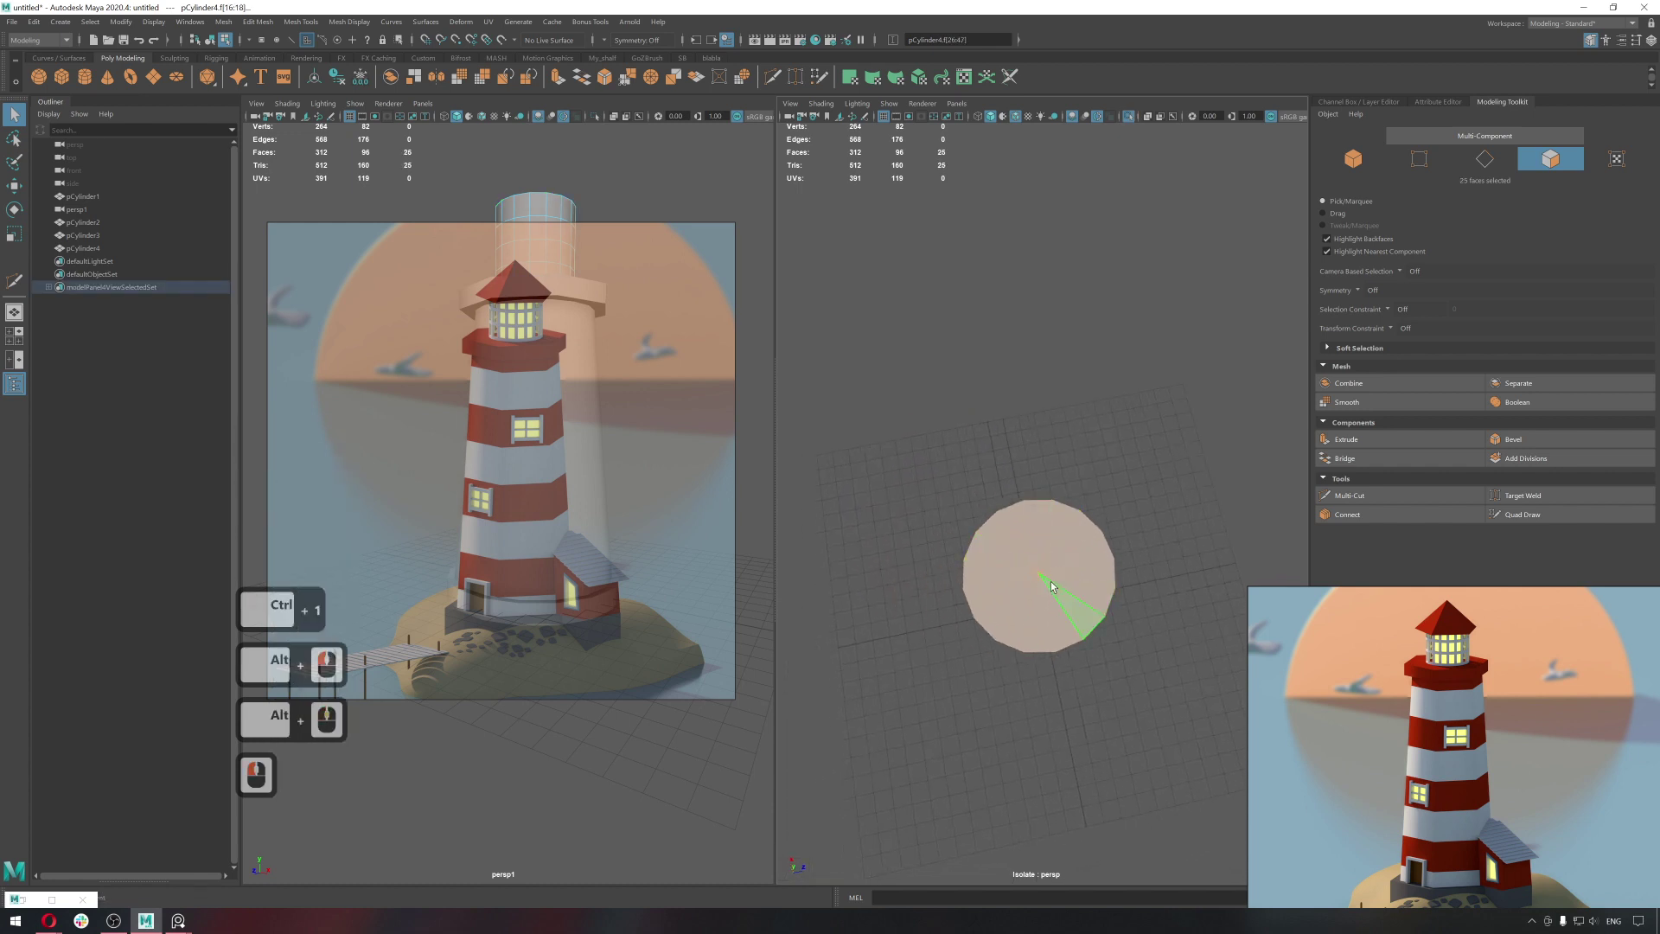
click(1053, 583)
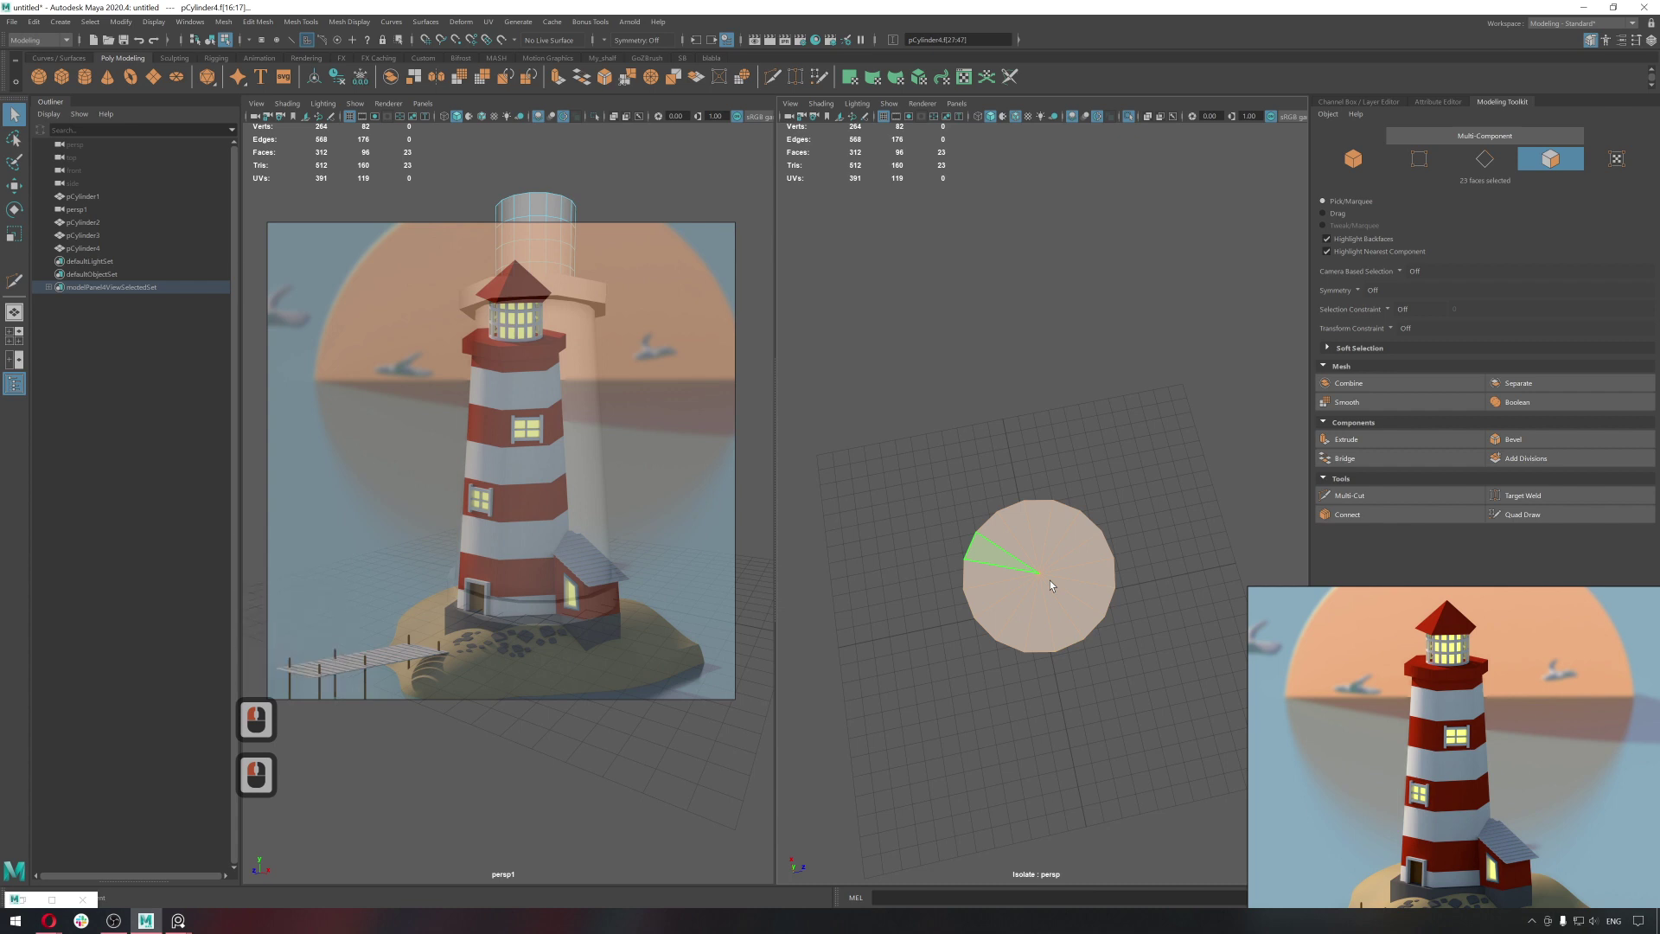
key(Delete)
click(1055, 602)
key(Delete)
Select the full ring of lantern side faces and extrude them.
click(1056, 552)
middle_click(1068, 444)
click(1070, 411)
middle_click(965, 331)
middle_click(965, 328)
click(1215, 548)
click(1293, 588)
double_click(1218, 566)
click(1229, 540)
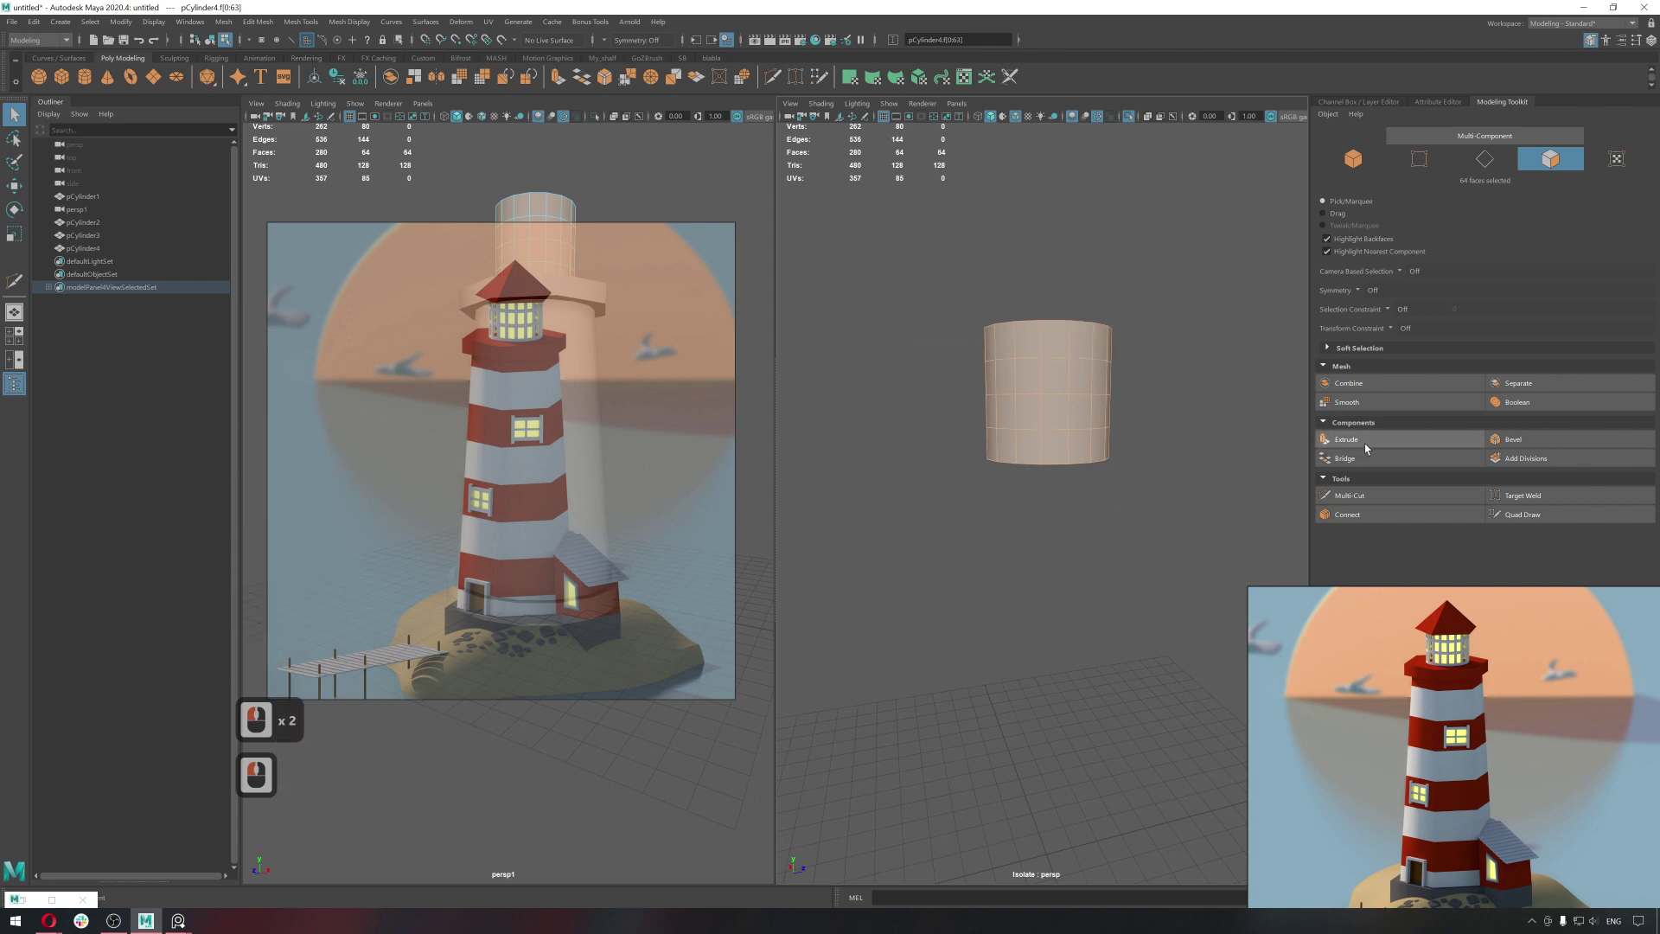
click(1367, 446)
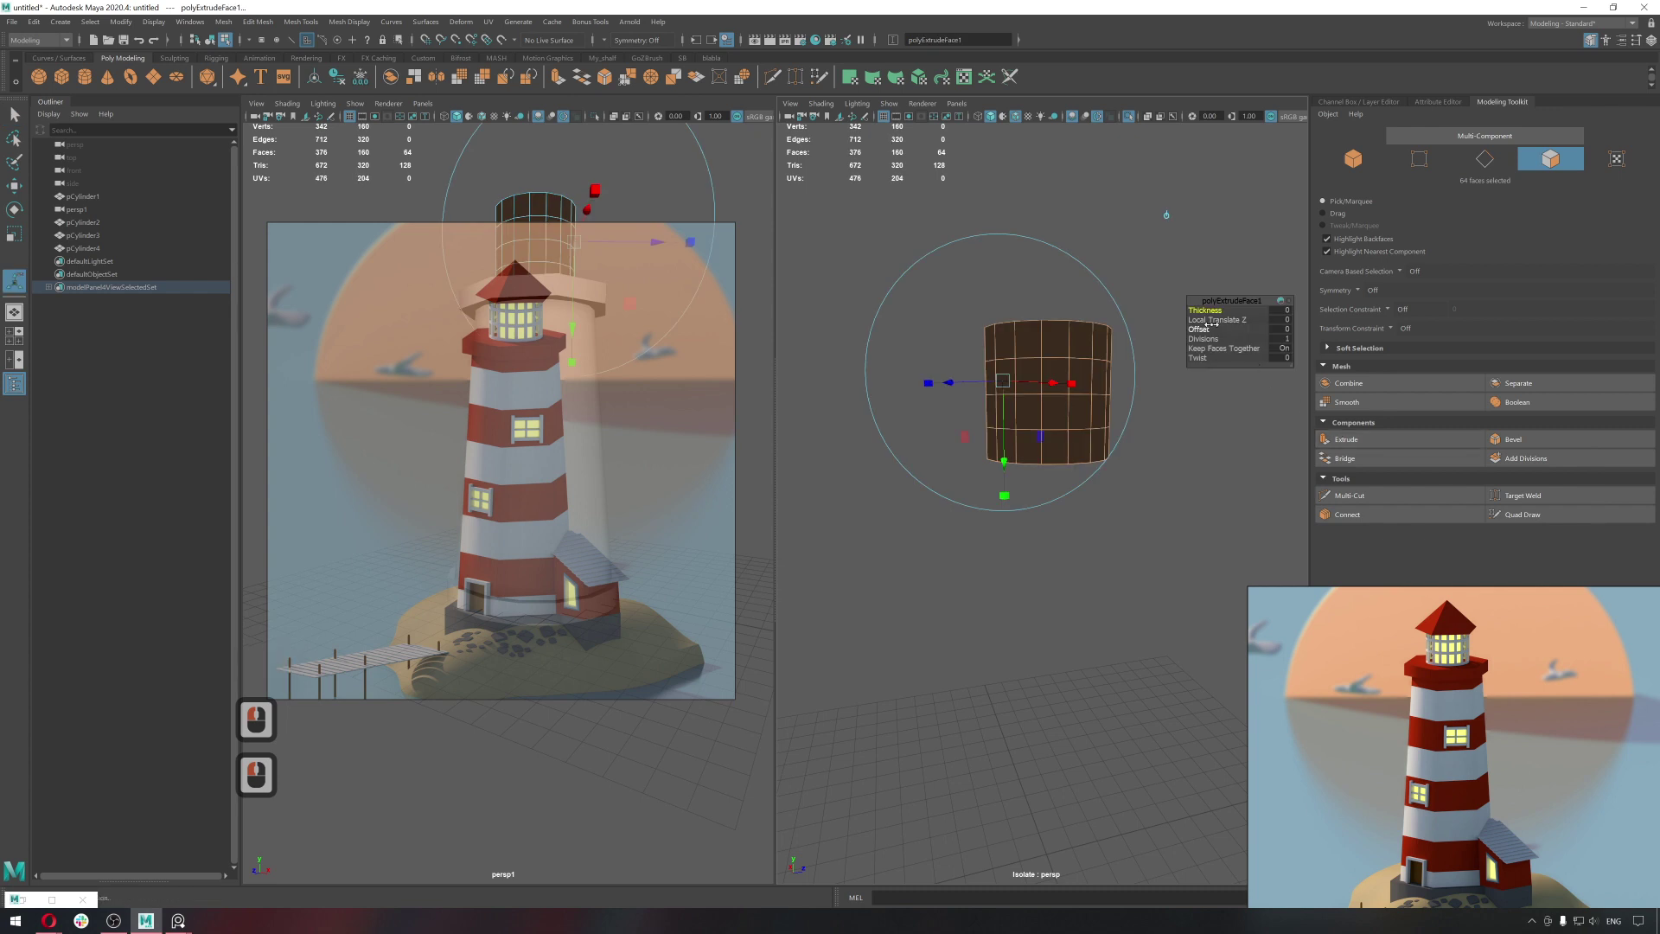
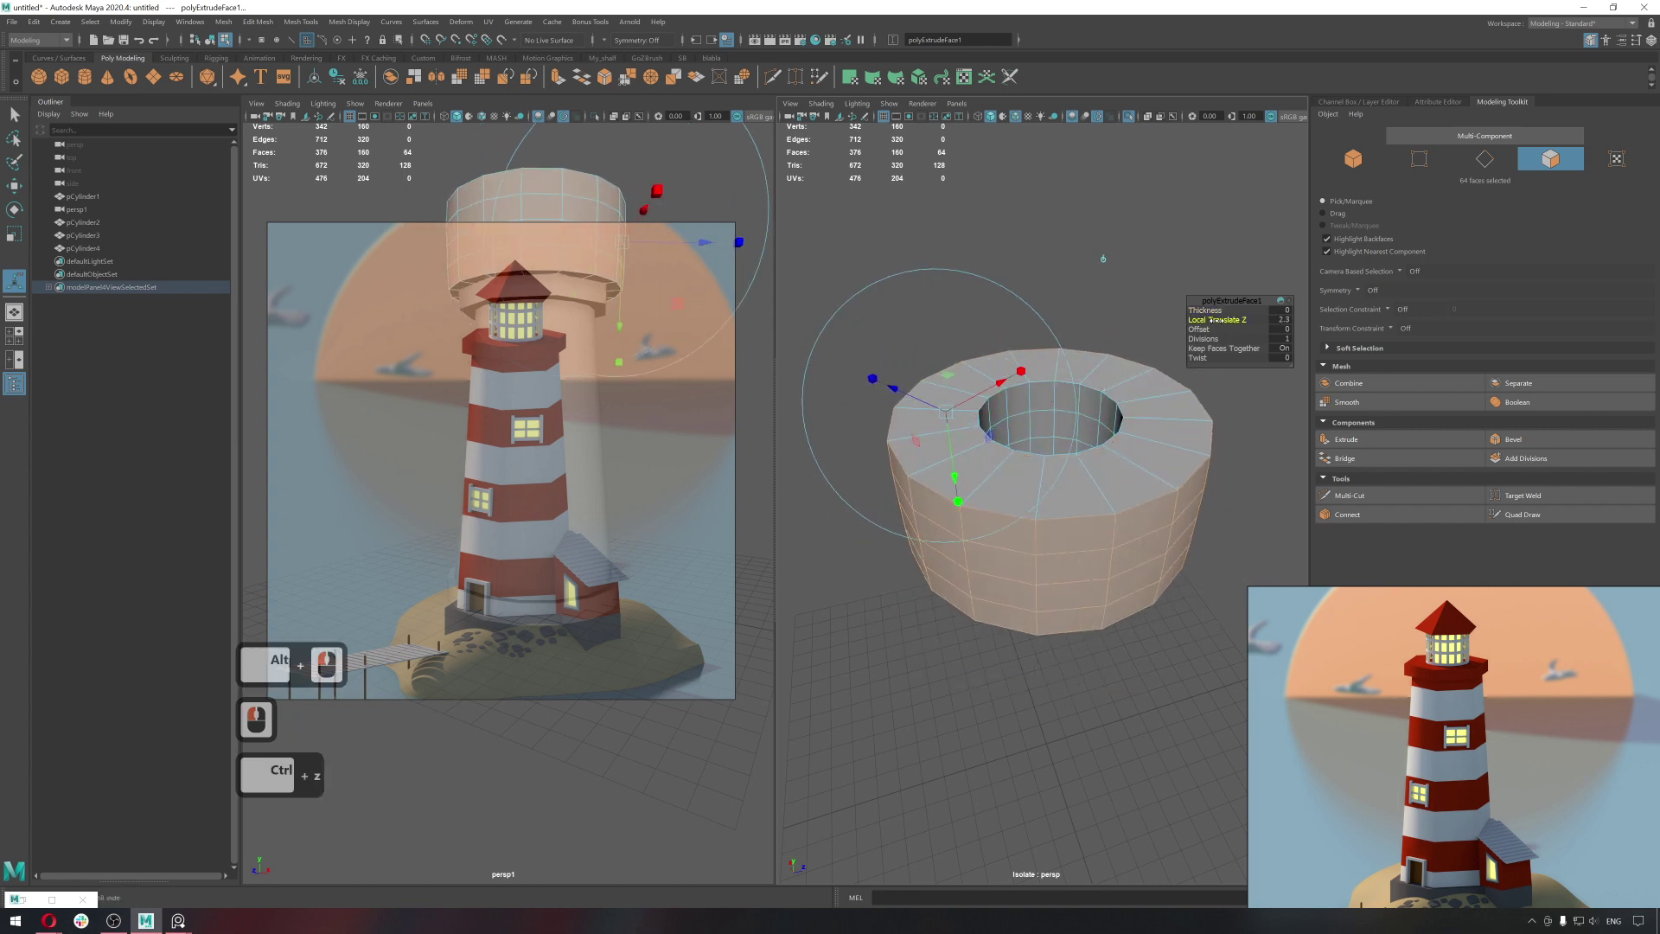
Turn Keep Faces Together off with Offset 0.185 to inset window frames, then delete the inner panels.
click(1212, 323)
key(ctrl+z)
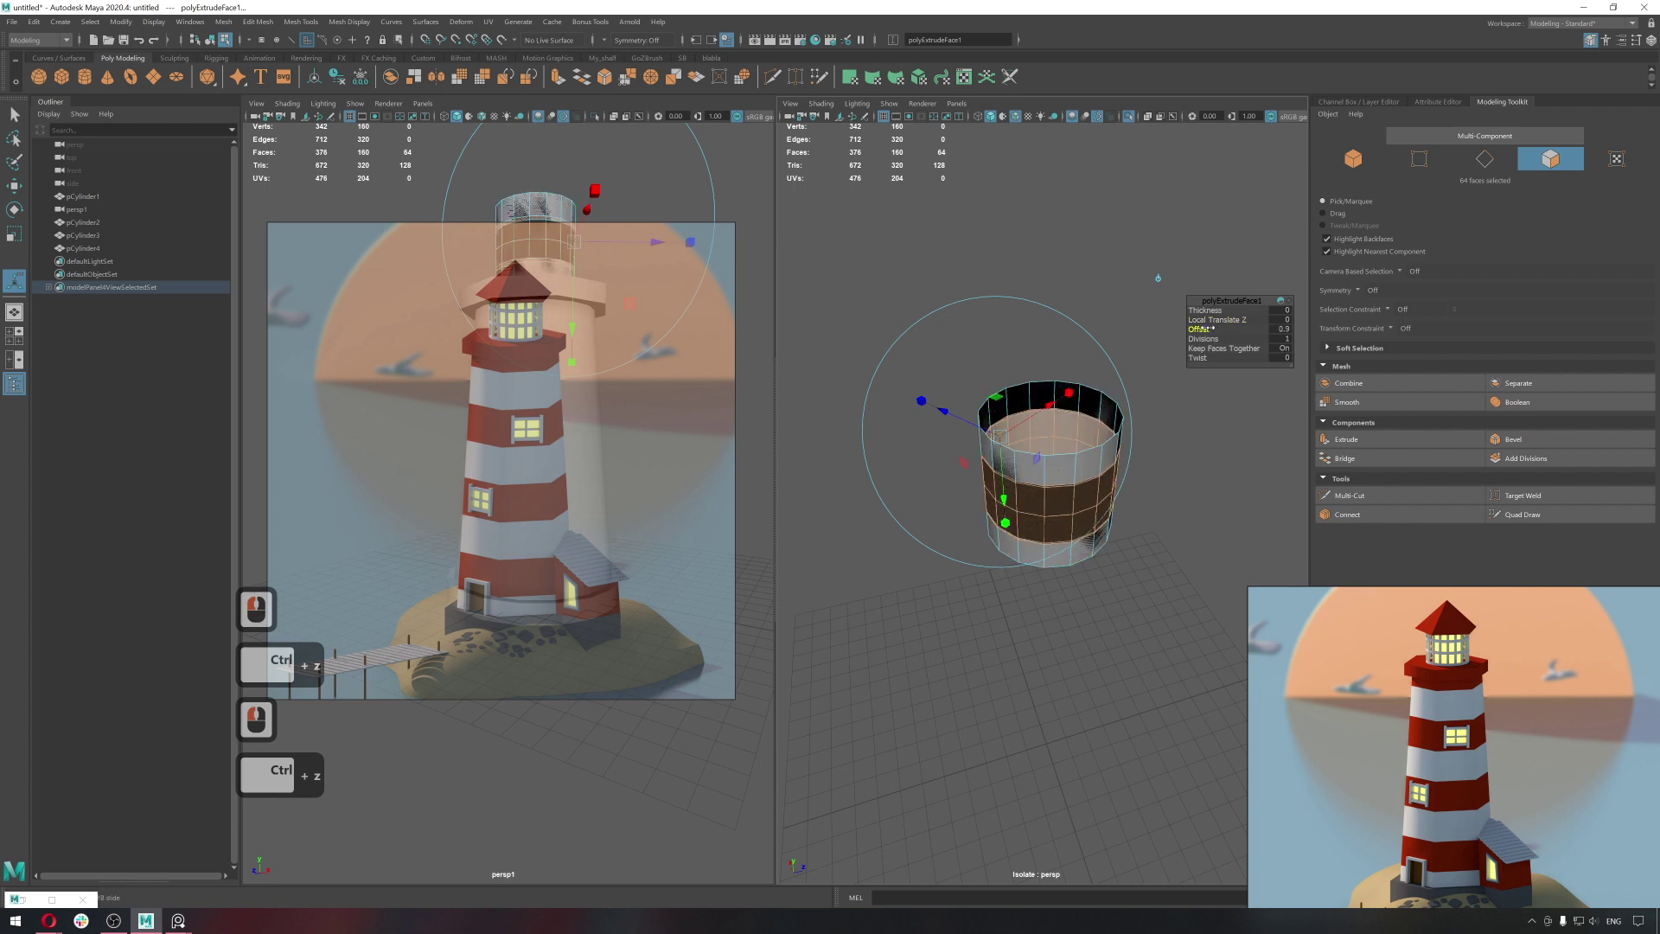
click(1202, 330)
key(ctrl+z)
click(1248, 336)
key(ctrl+z)
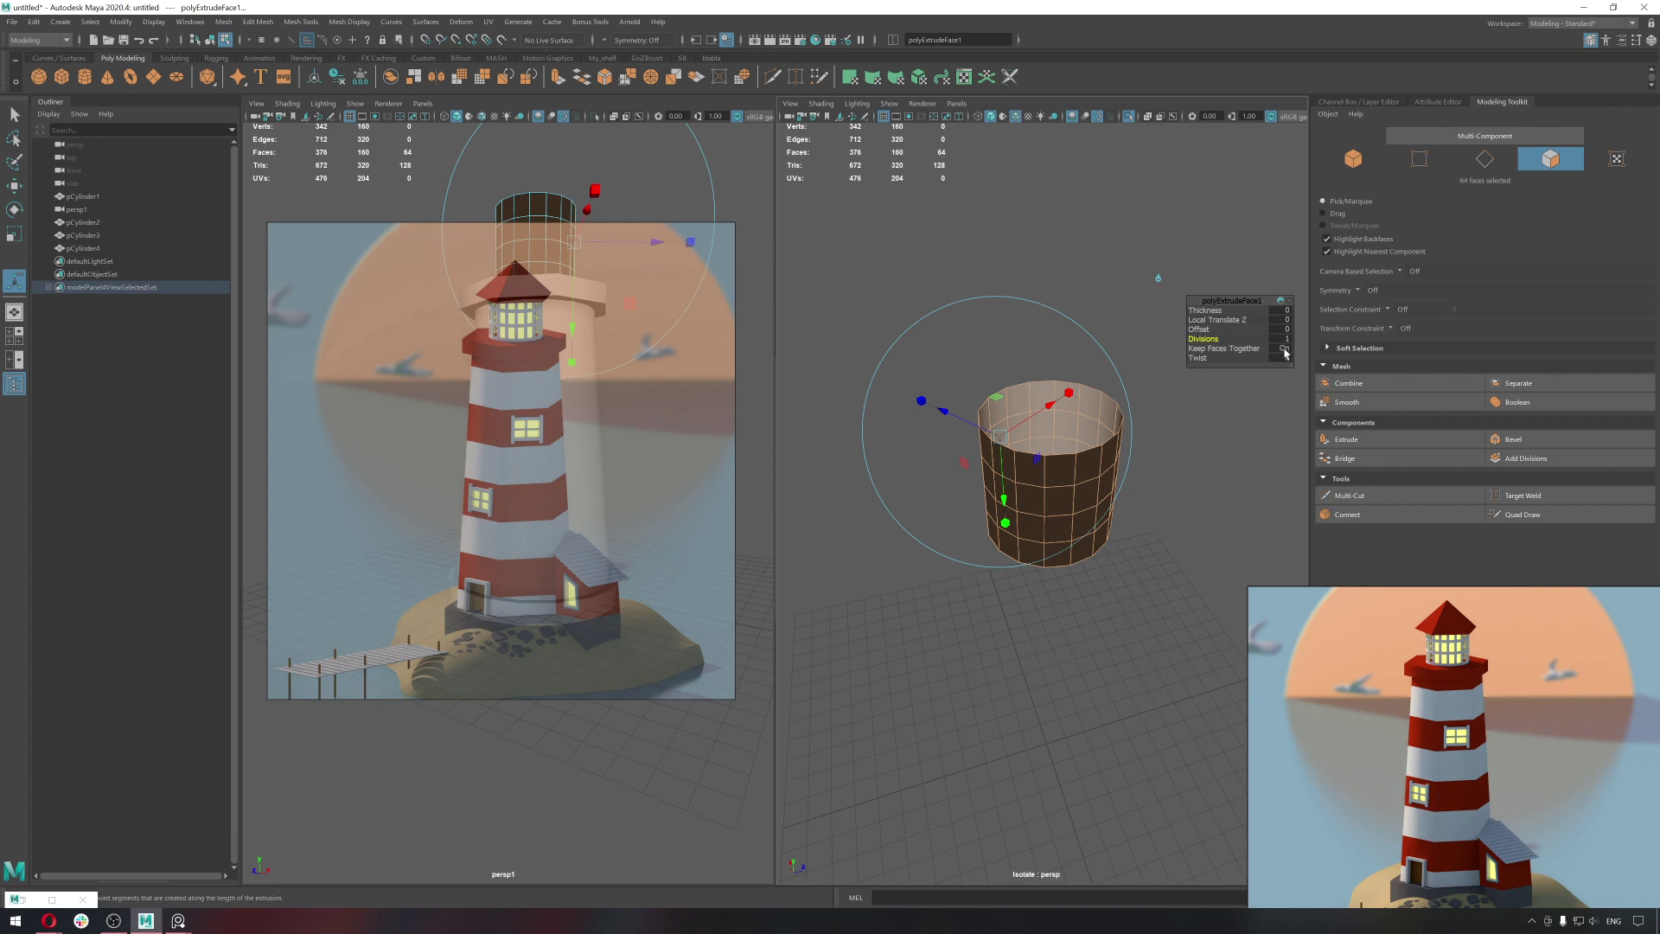
click(1288, 354)
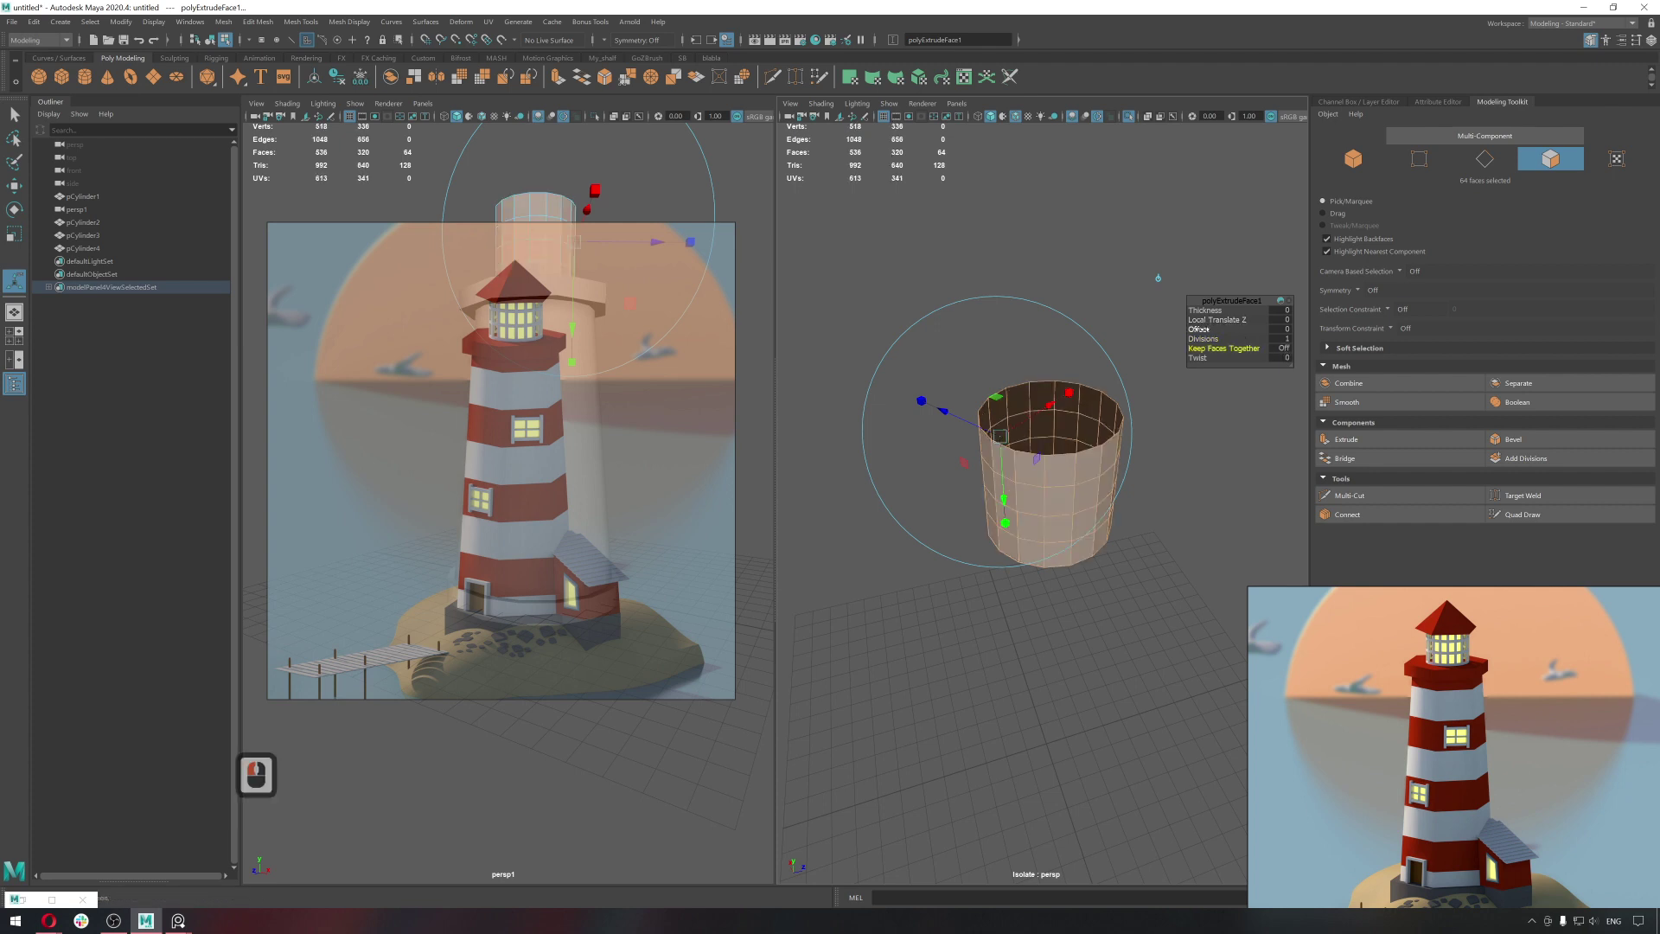
click(1208, 334)
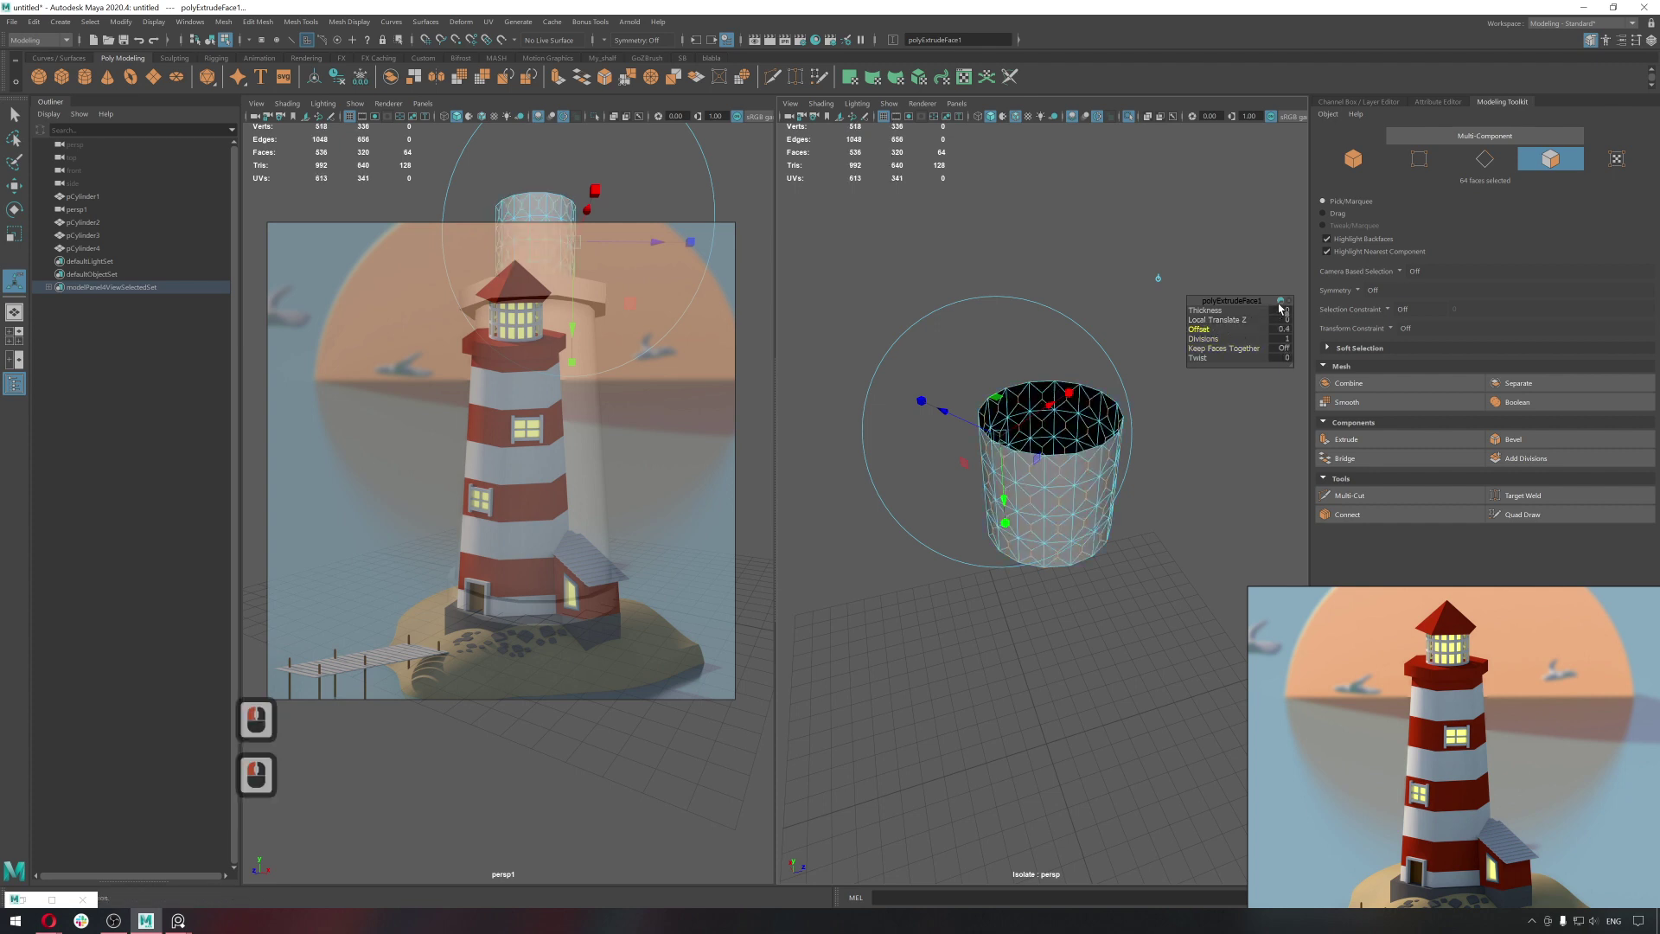
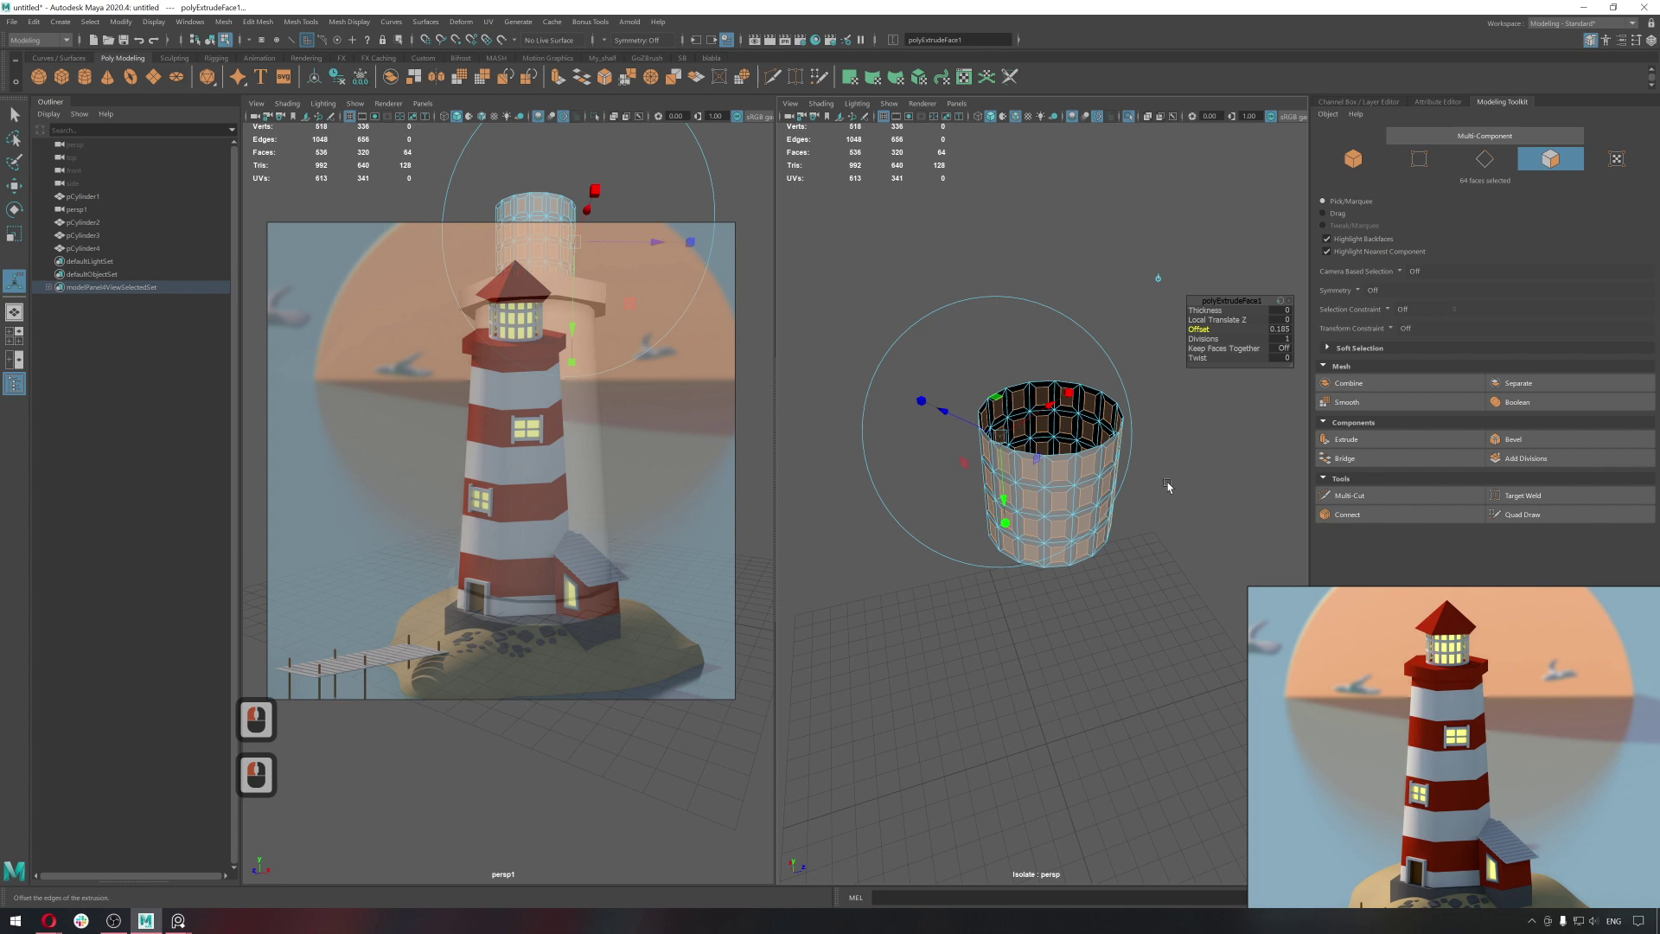
middle_click(1199, 529)
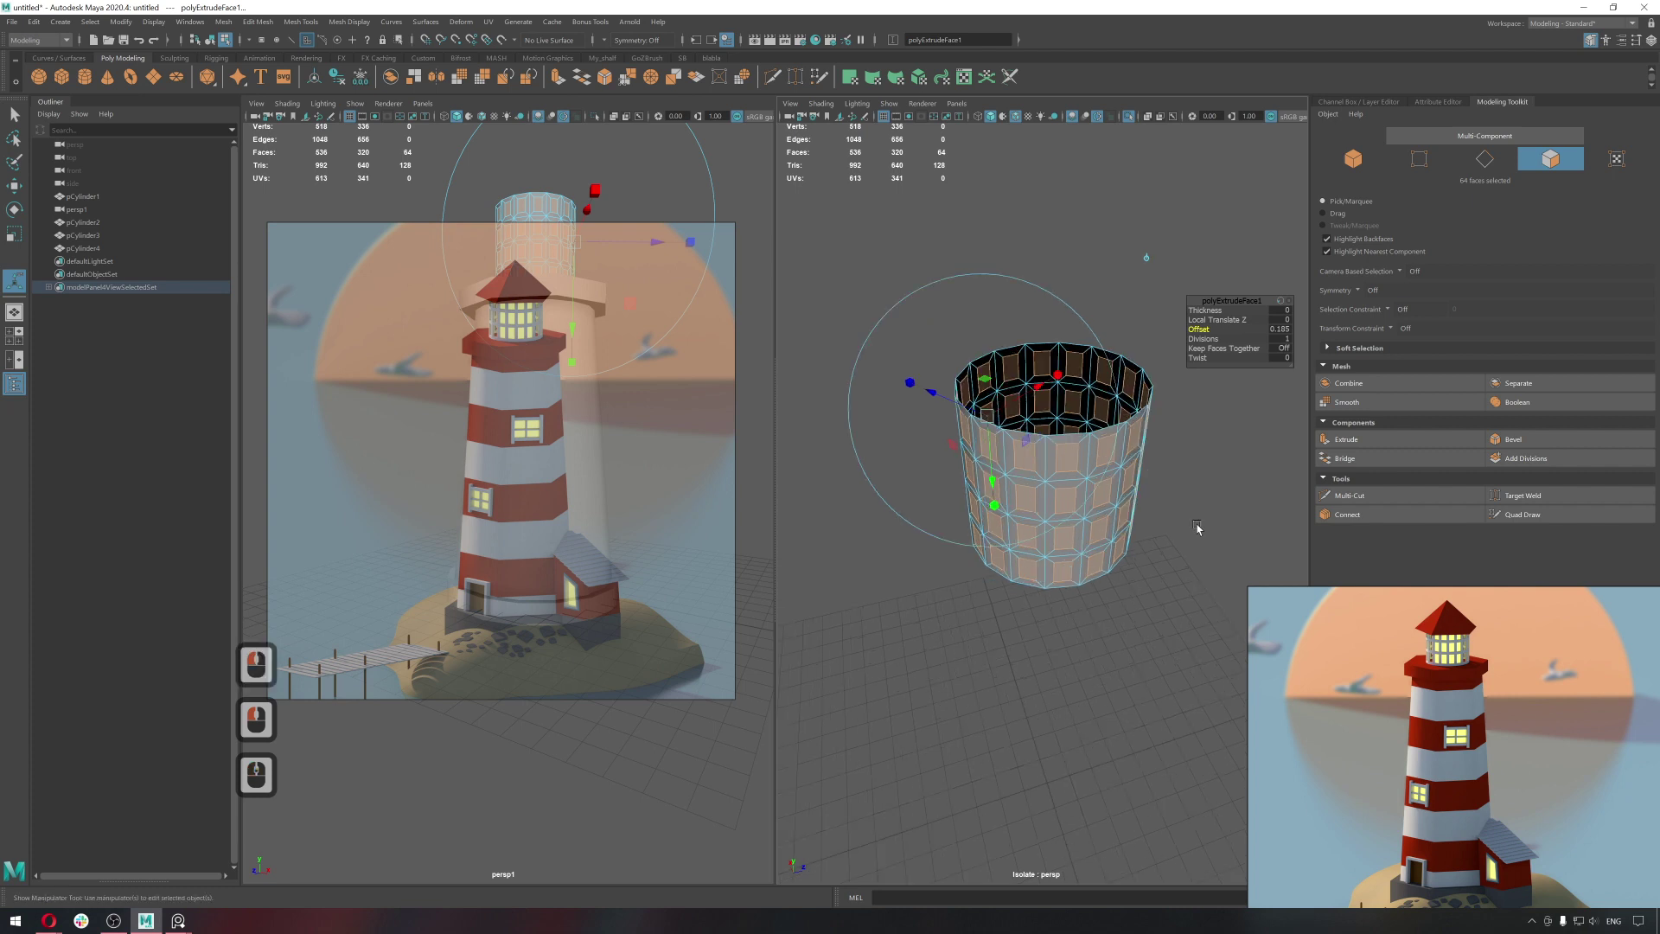
key(Delete)
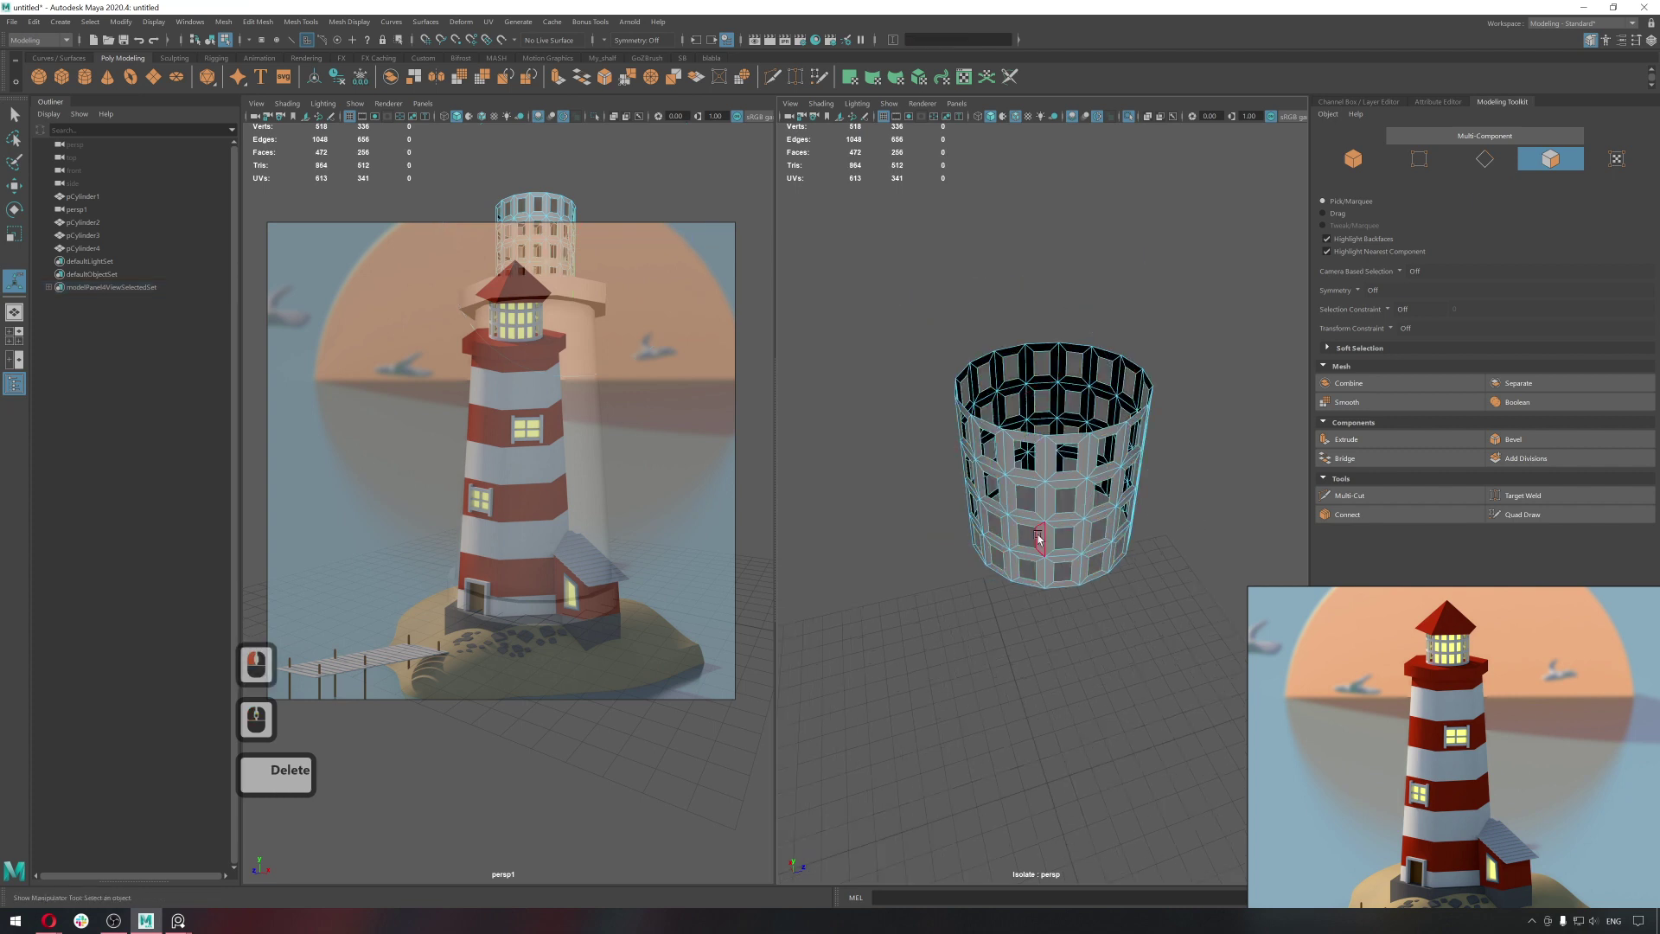
Select the lantern frame's faces and extrude them again to give the wall thickness.
click(1028, 543)
right_click(1158, 475)
click(1187, 472)
click(1067, 490)
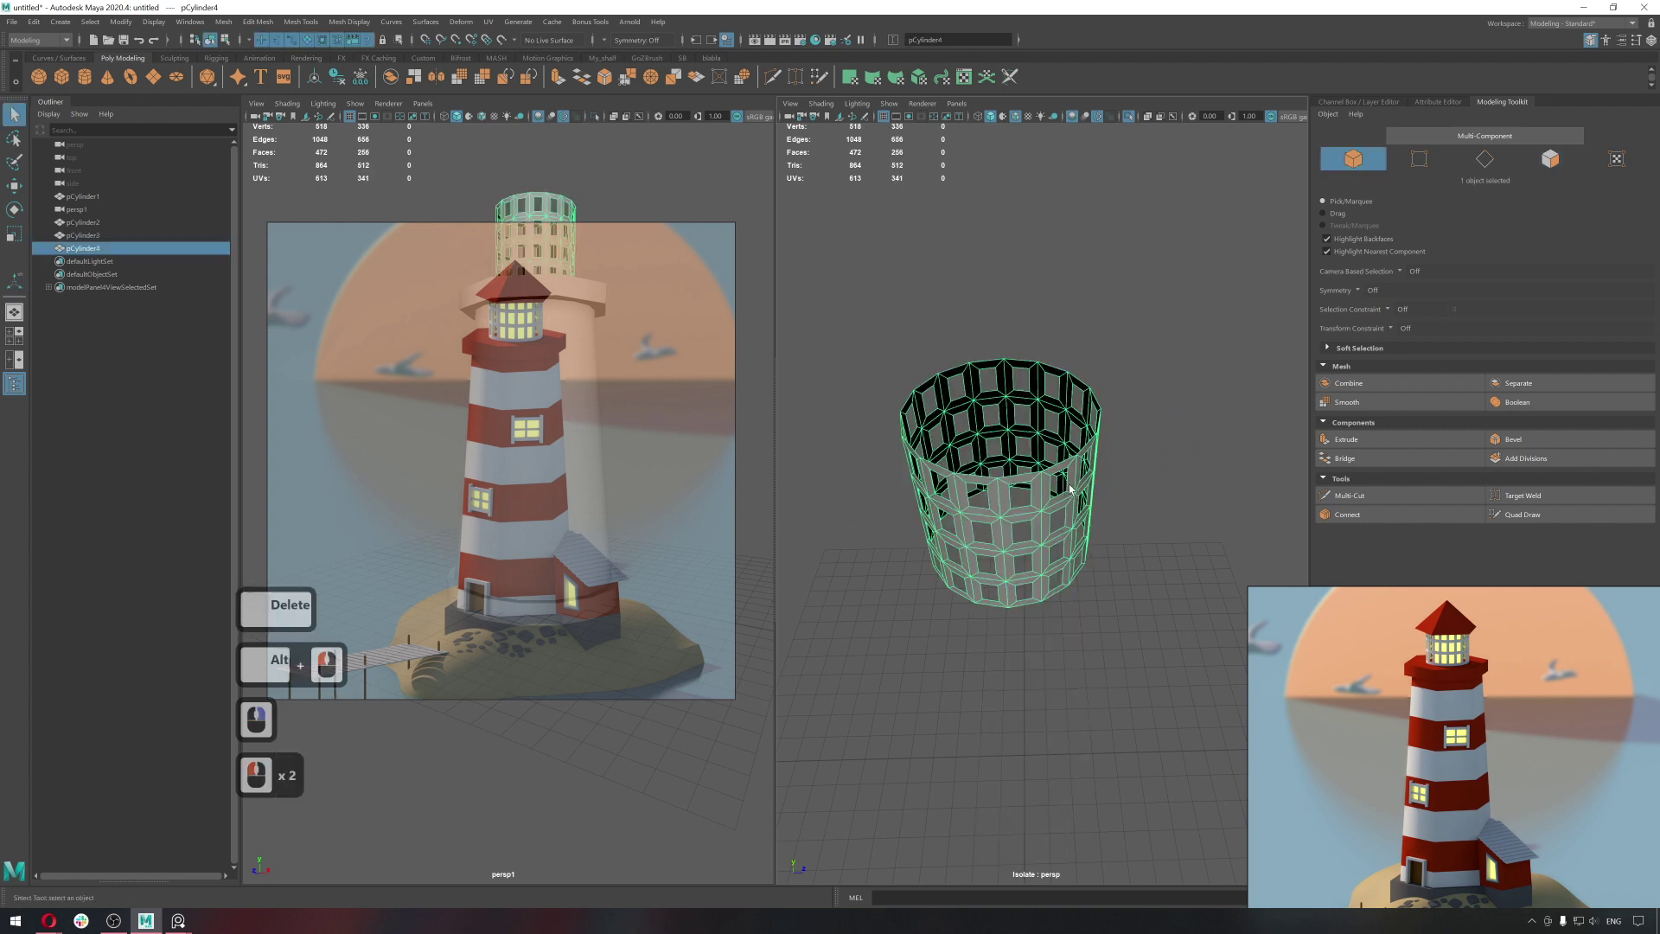
click(1371, 450)
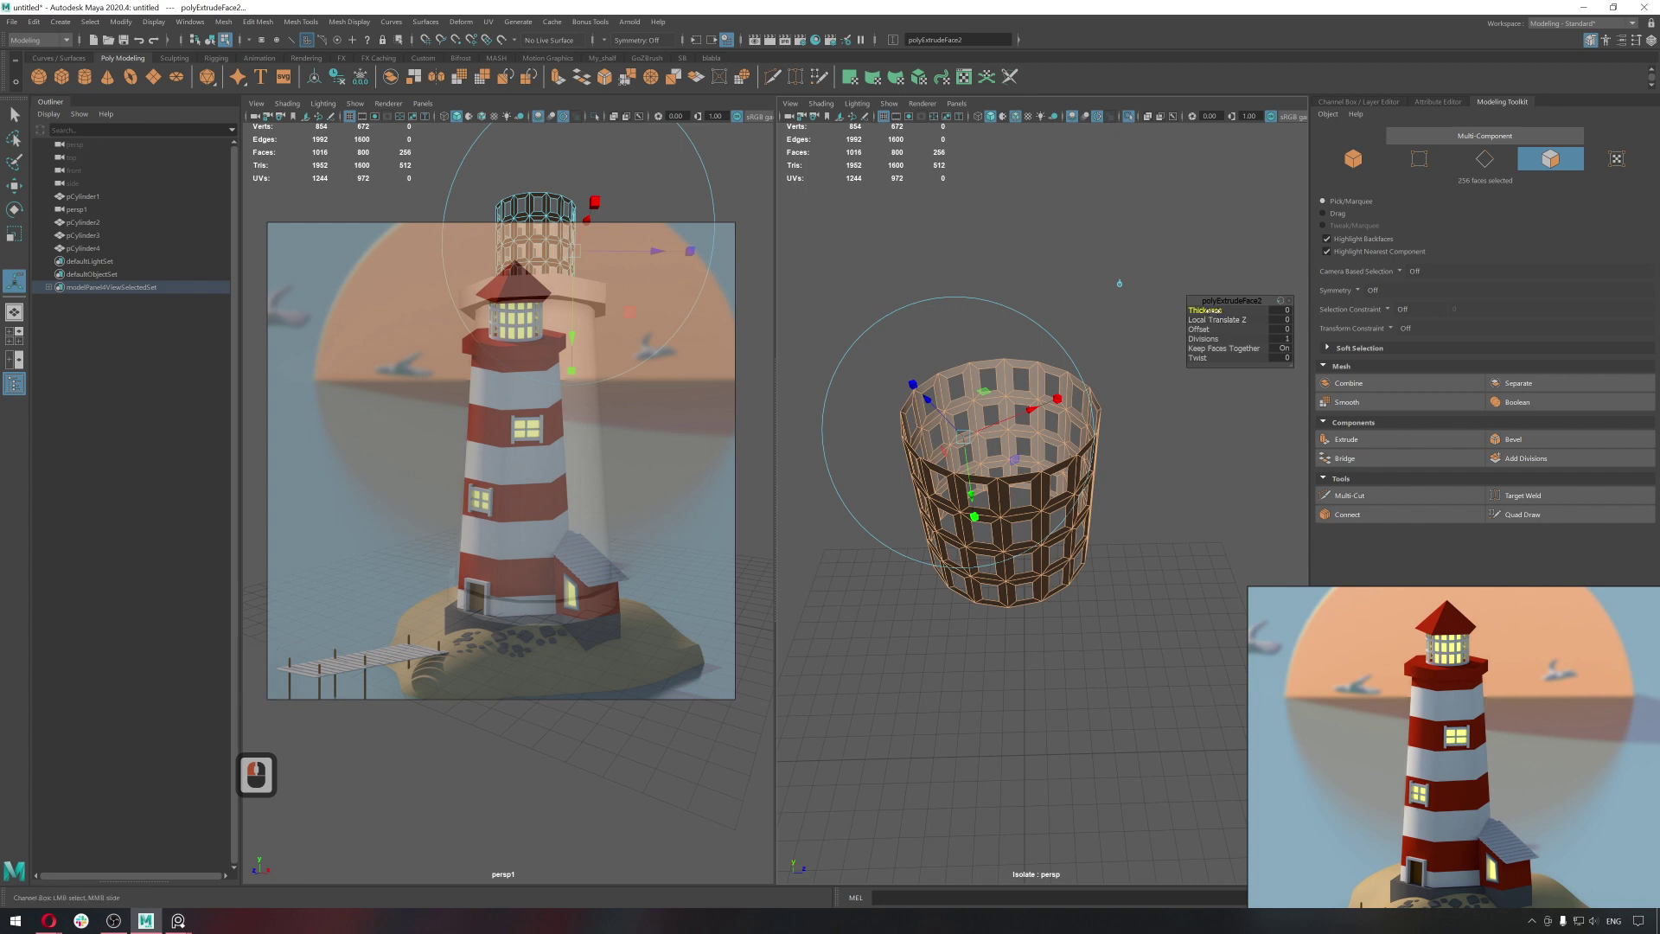
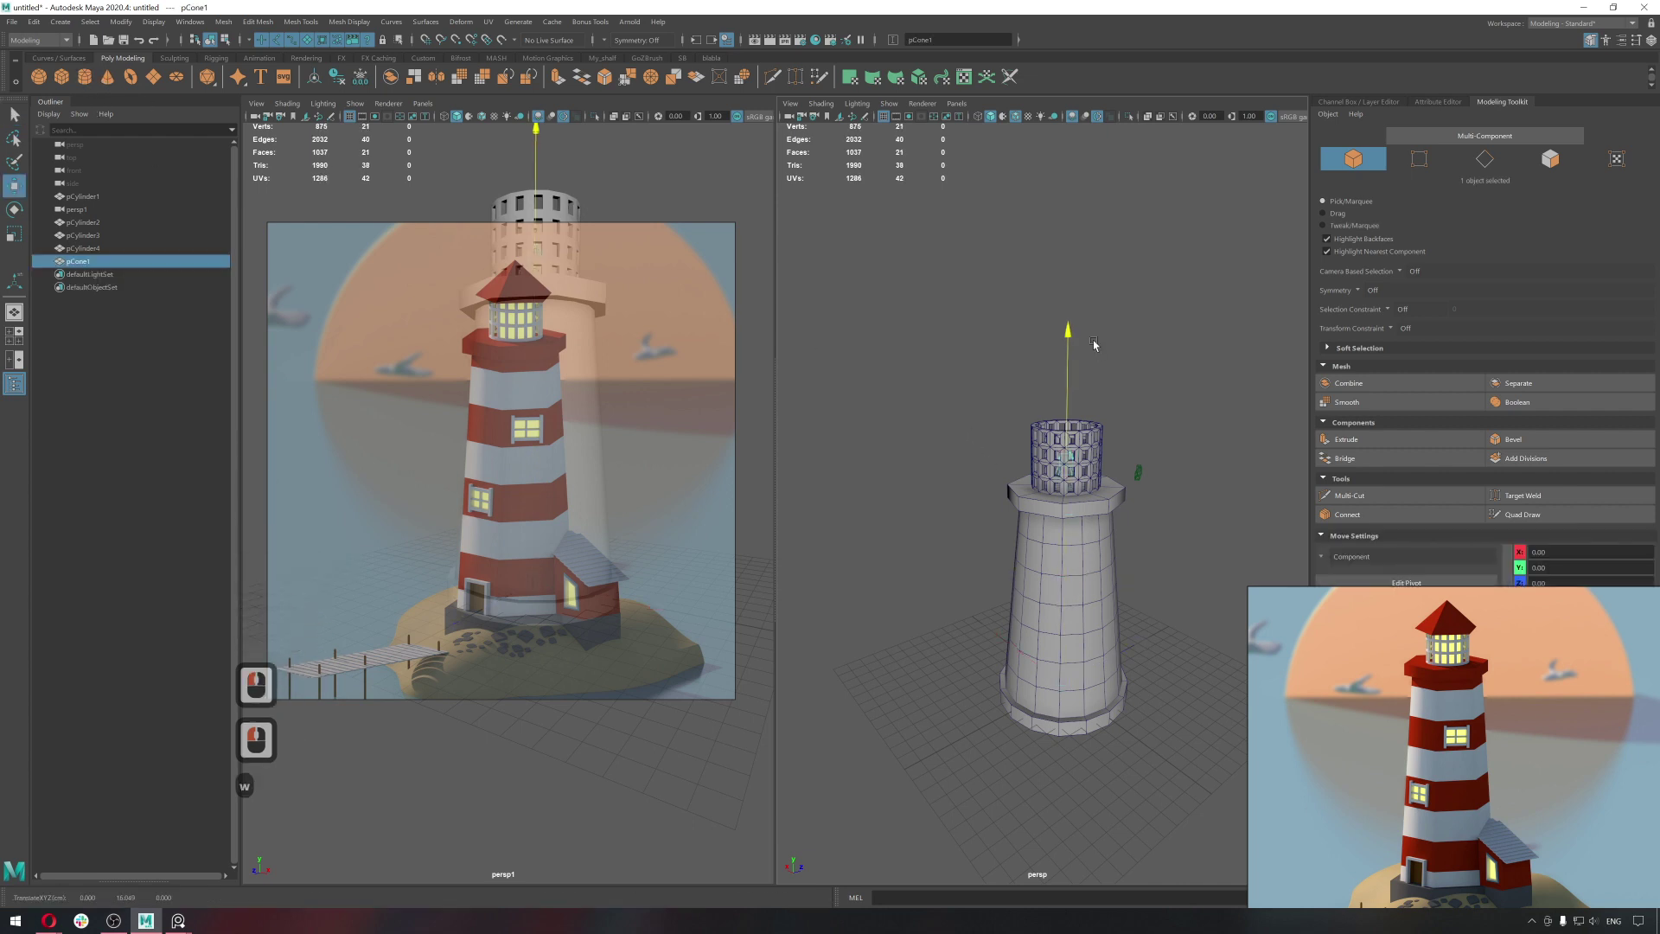
Add a polyCone and lower its Subdivisions Axis for a low-poly roof.
click(1083, 257)
click(1439, 108)
click(1316, 139)
click(1226, 140)
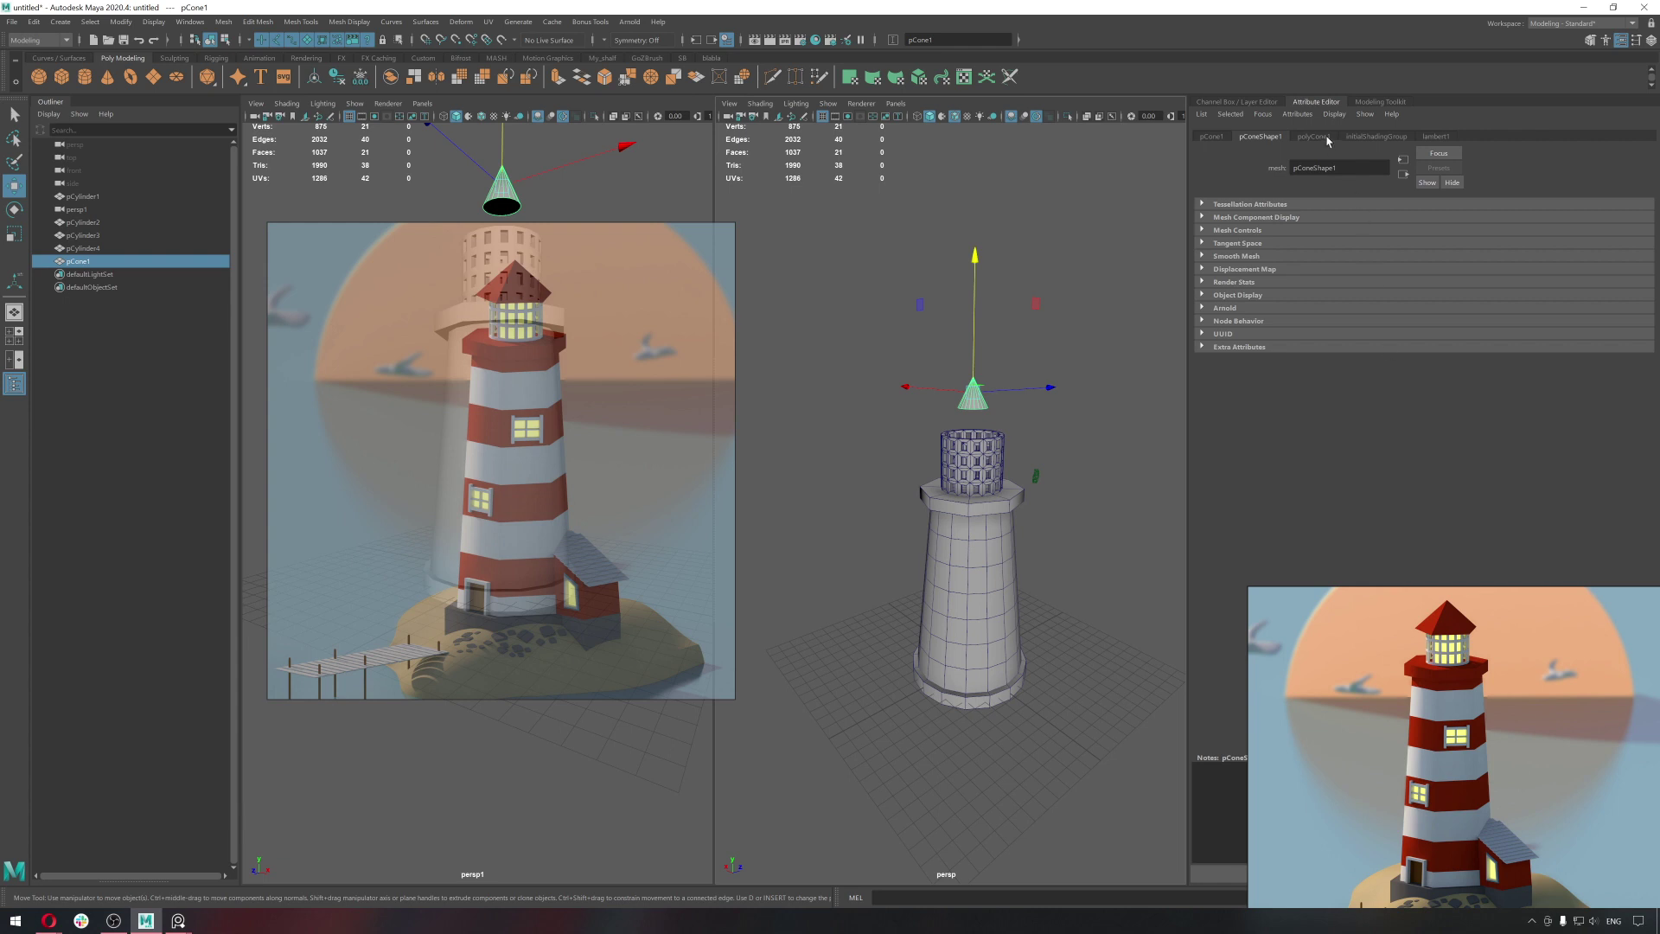
click(1331, 142)
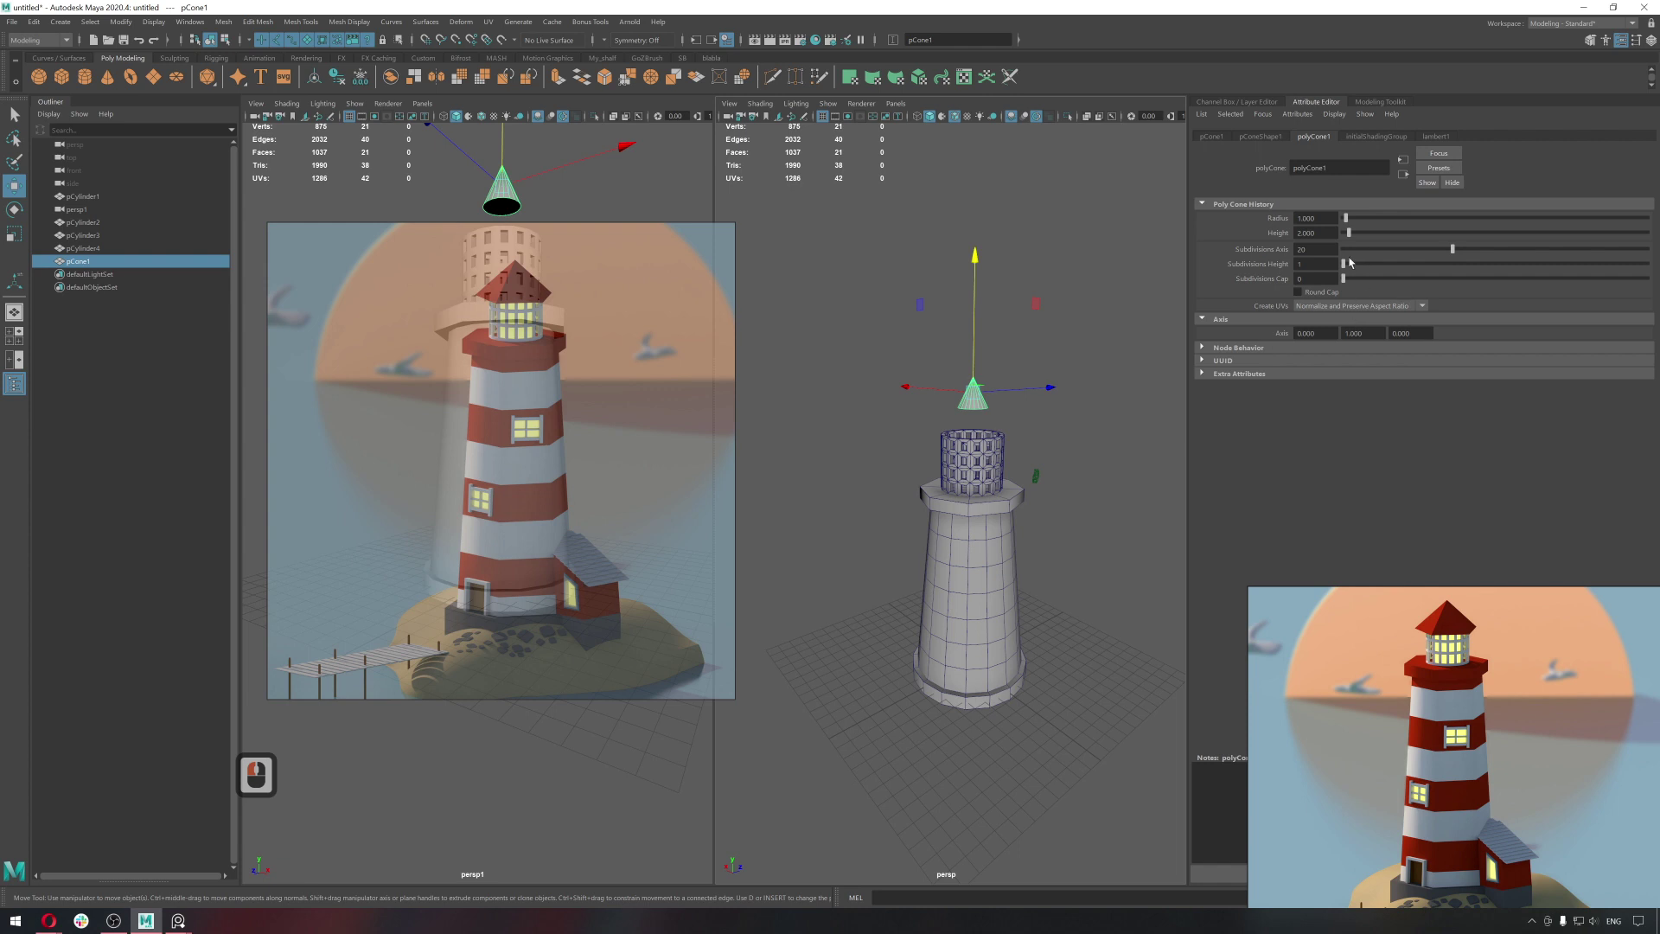
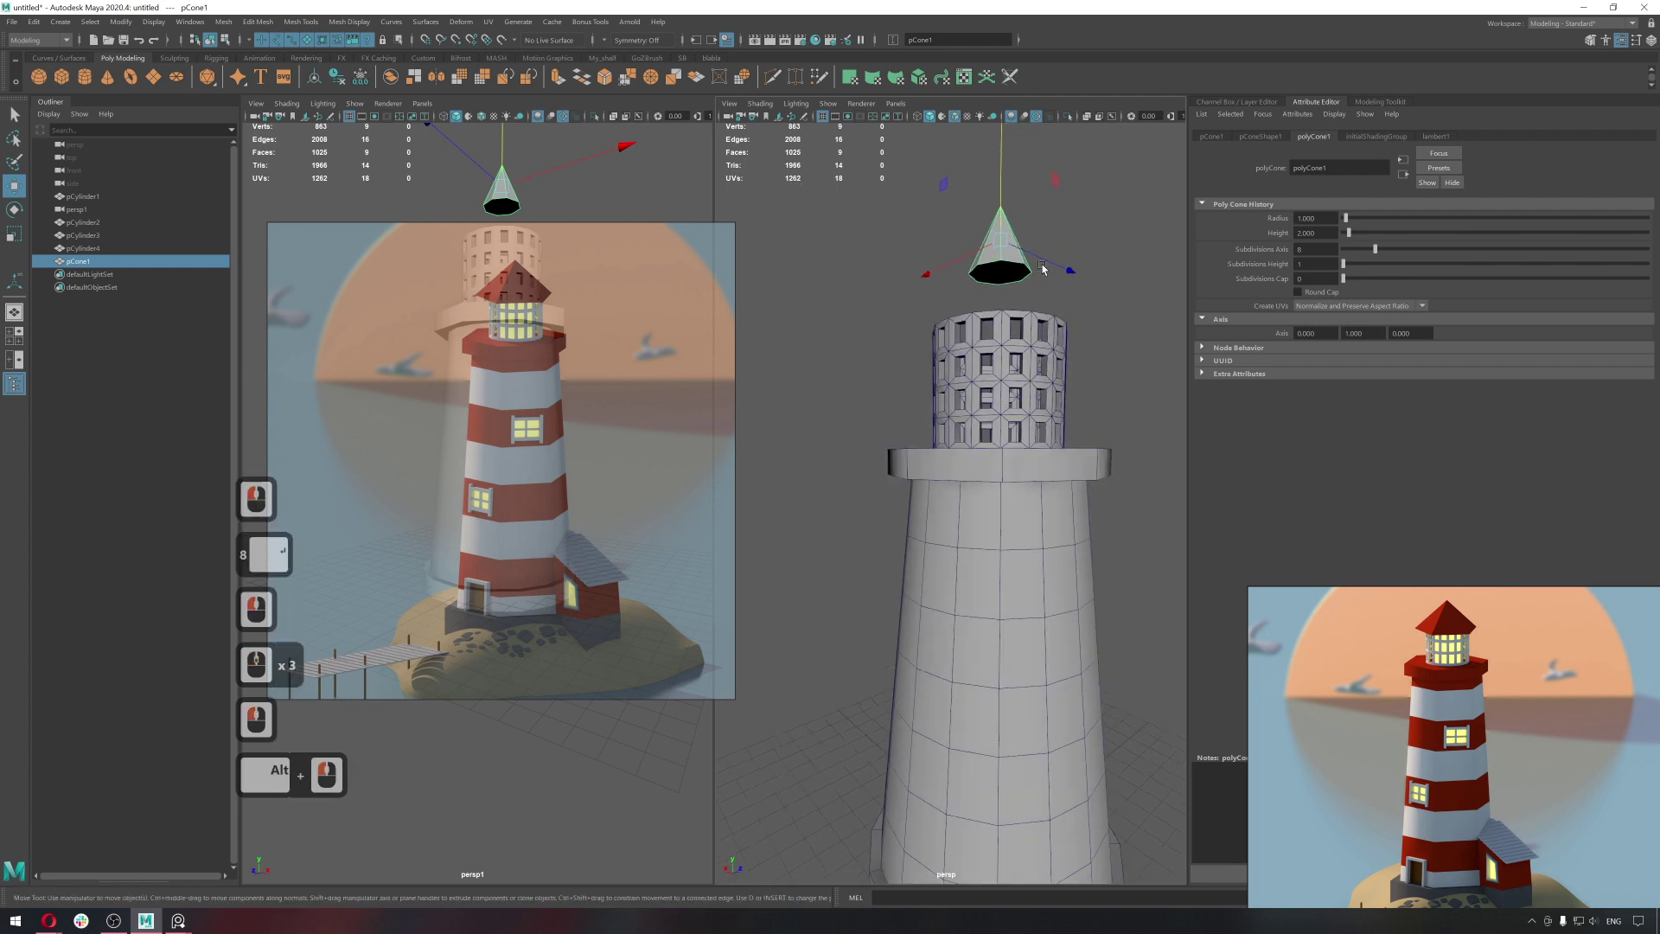
click(939, 335)
Move the cone with vertex snapping so it sits on top of the lantern.
key(d)
click(922, 319)
key(q)
click(947, 303)
key(d)
click(923, 329)
right_click(954, 307)
key(w)
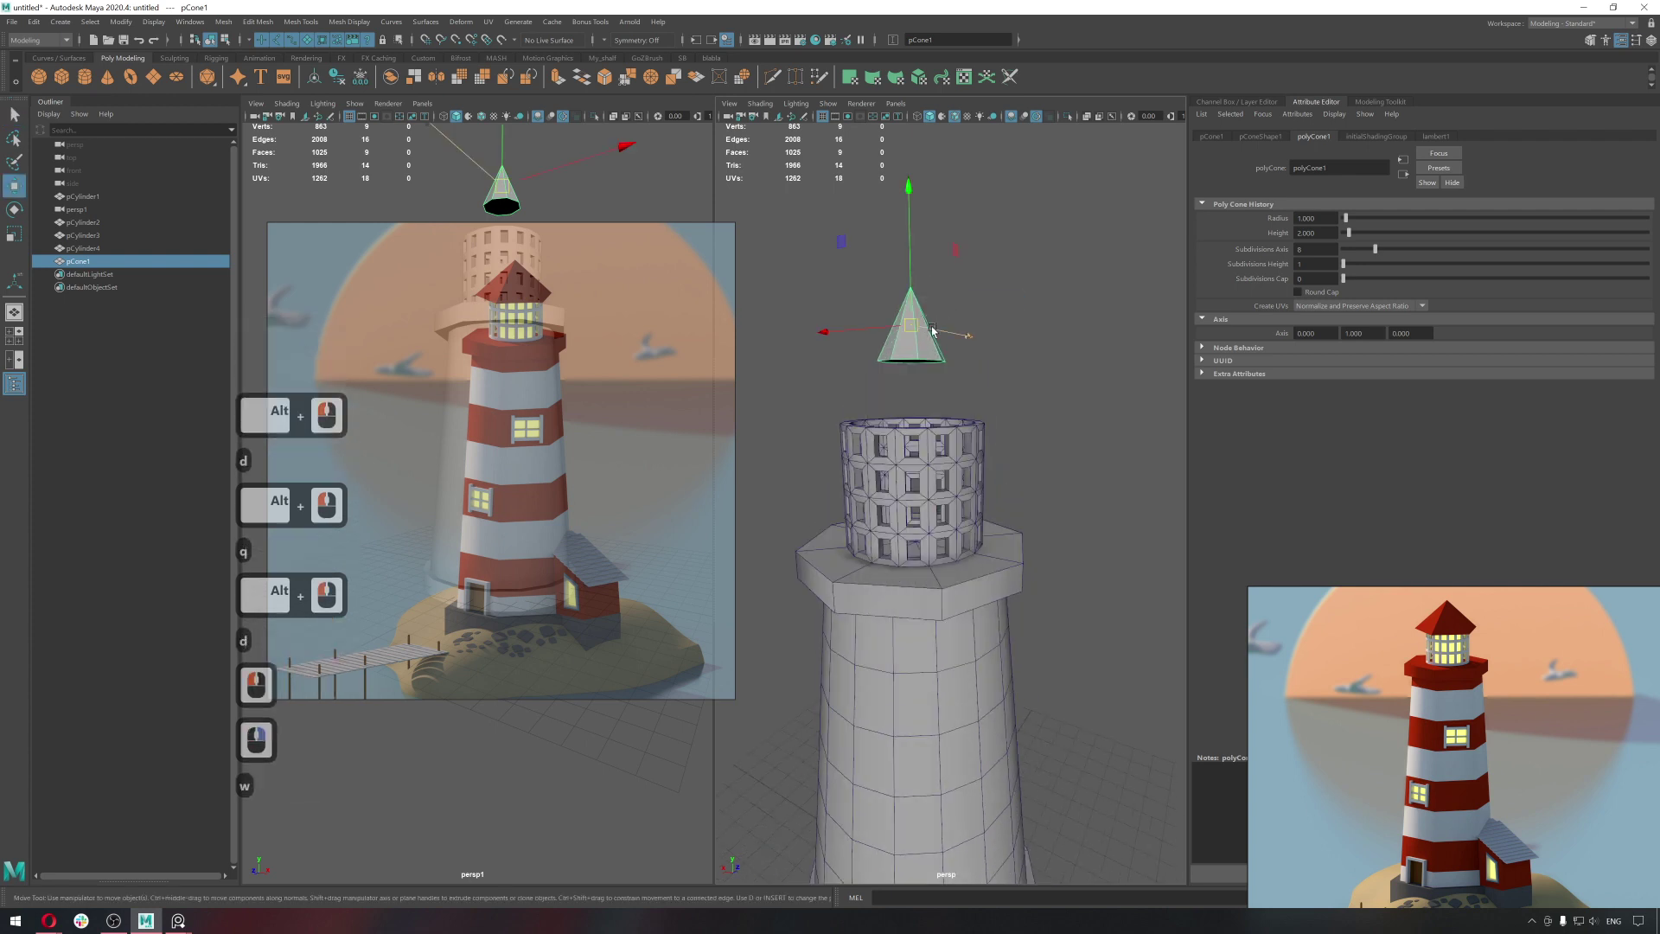
click(932, 320)
key(d)
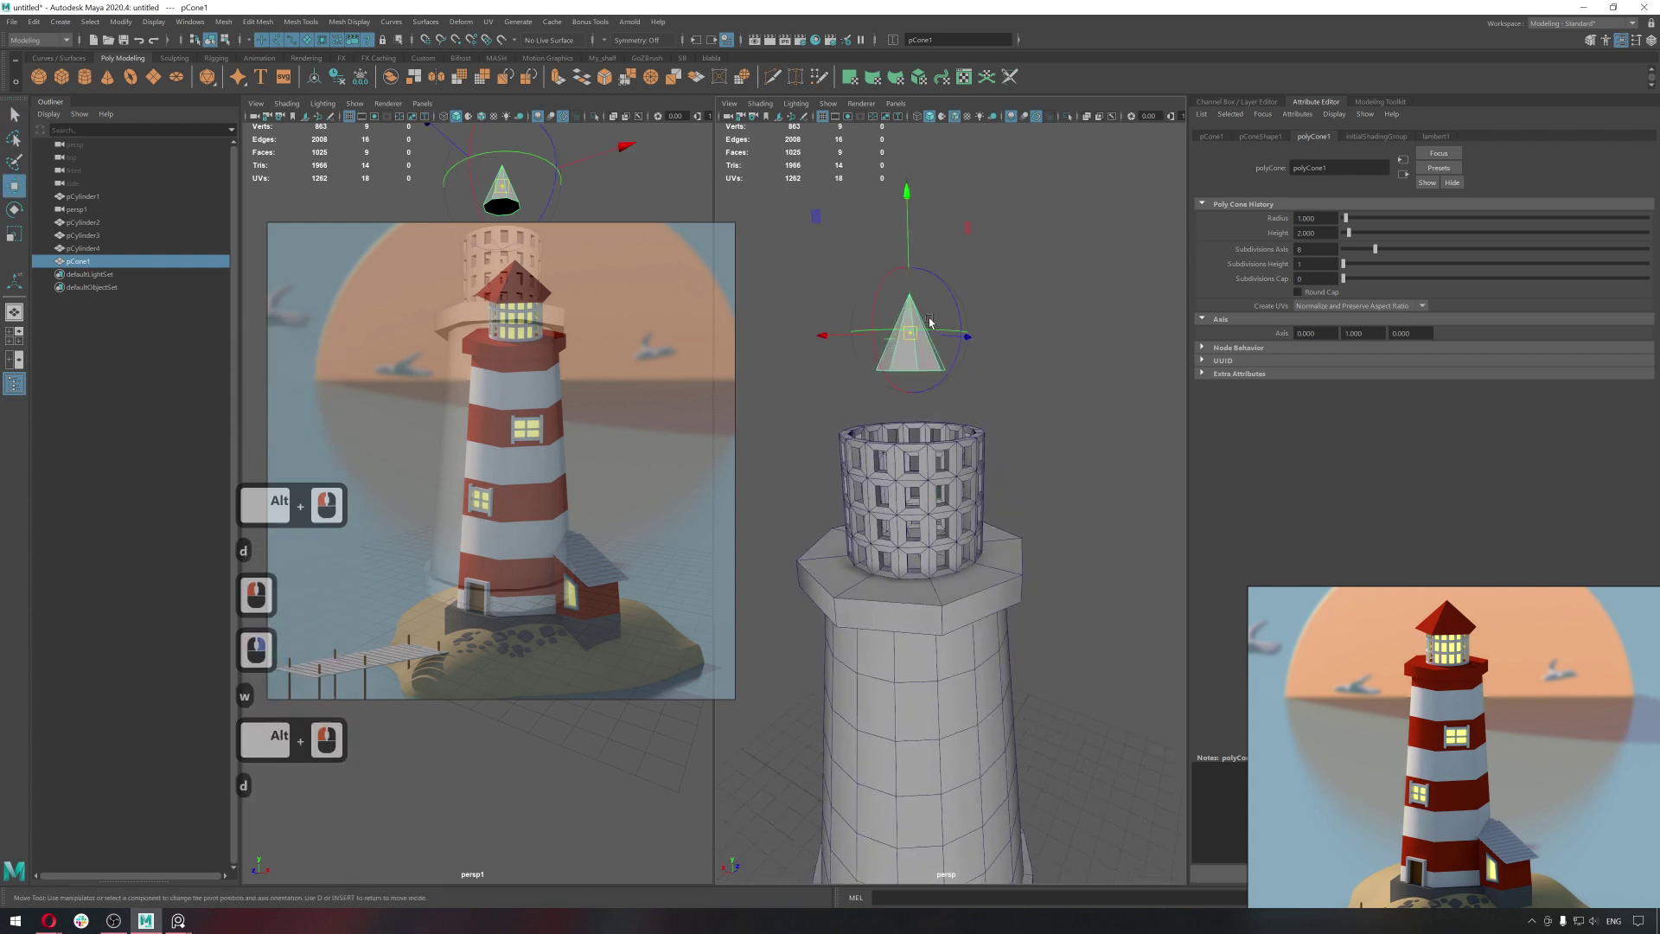
key(v)
text(vvv)
key(v)
key(v)
key(v)
text(v)
click(948, 374)
text(vw)
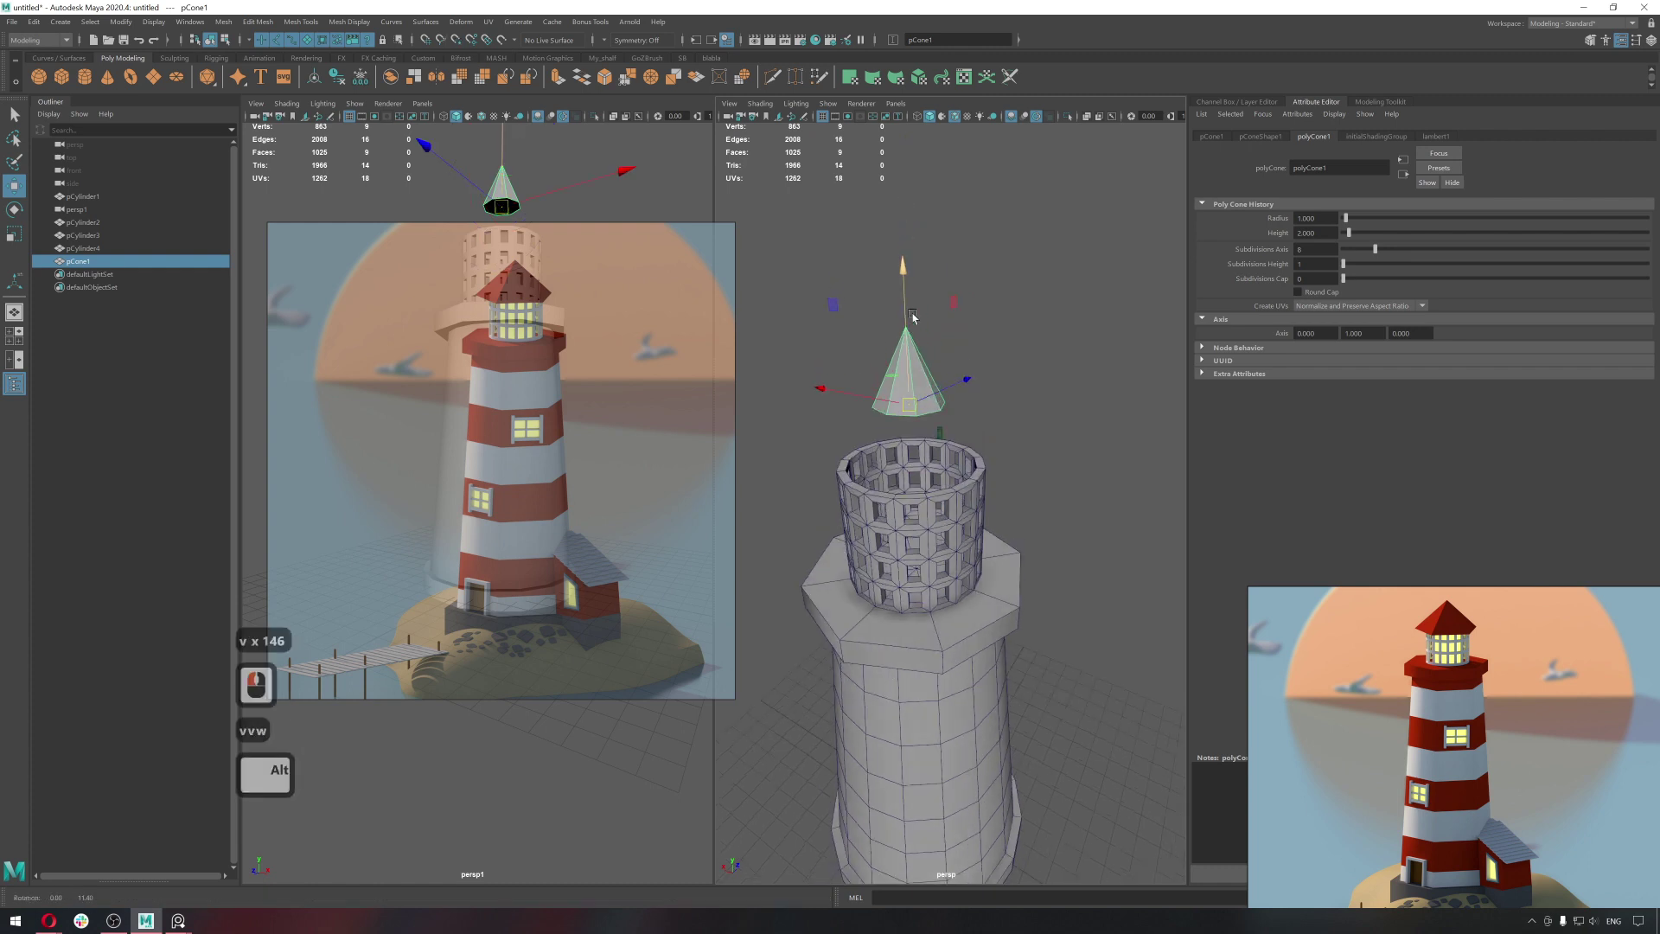
click(917, 302)
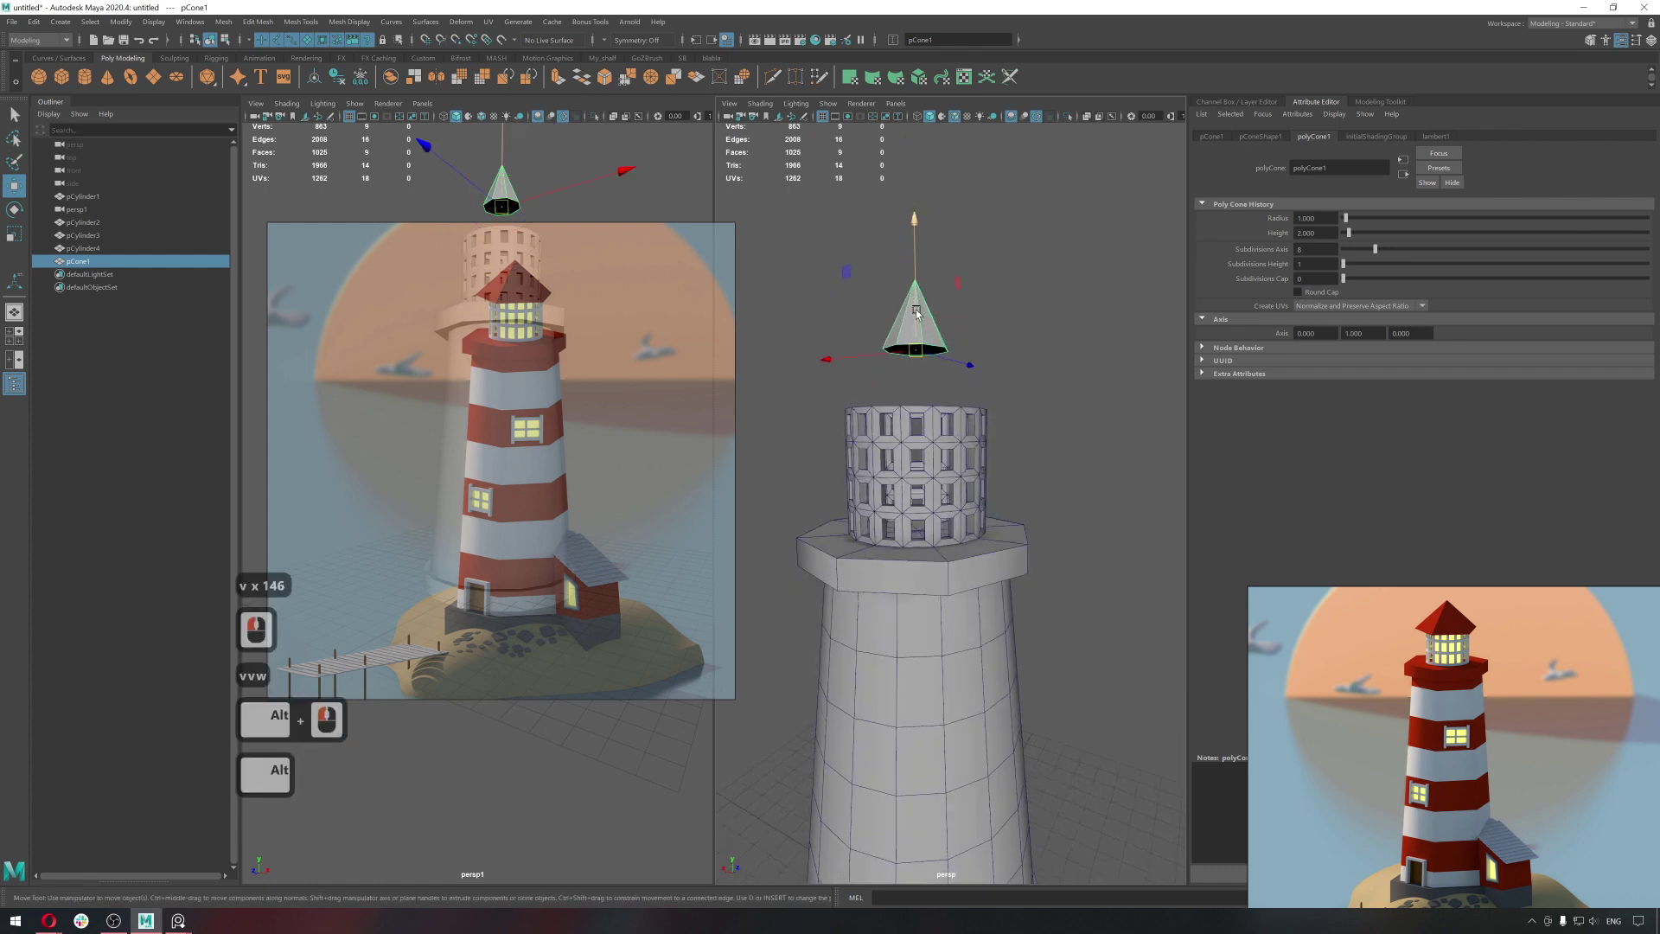
key(BackSpace)
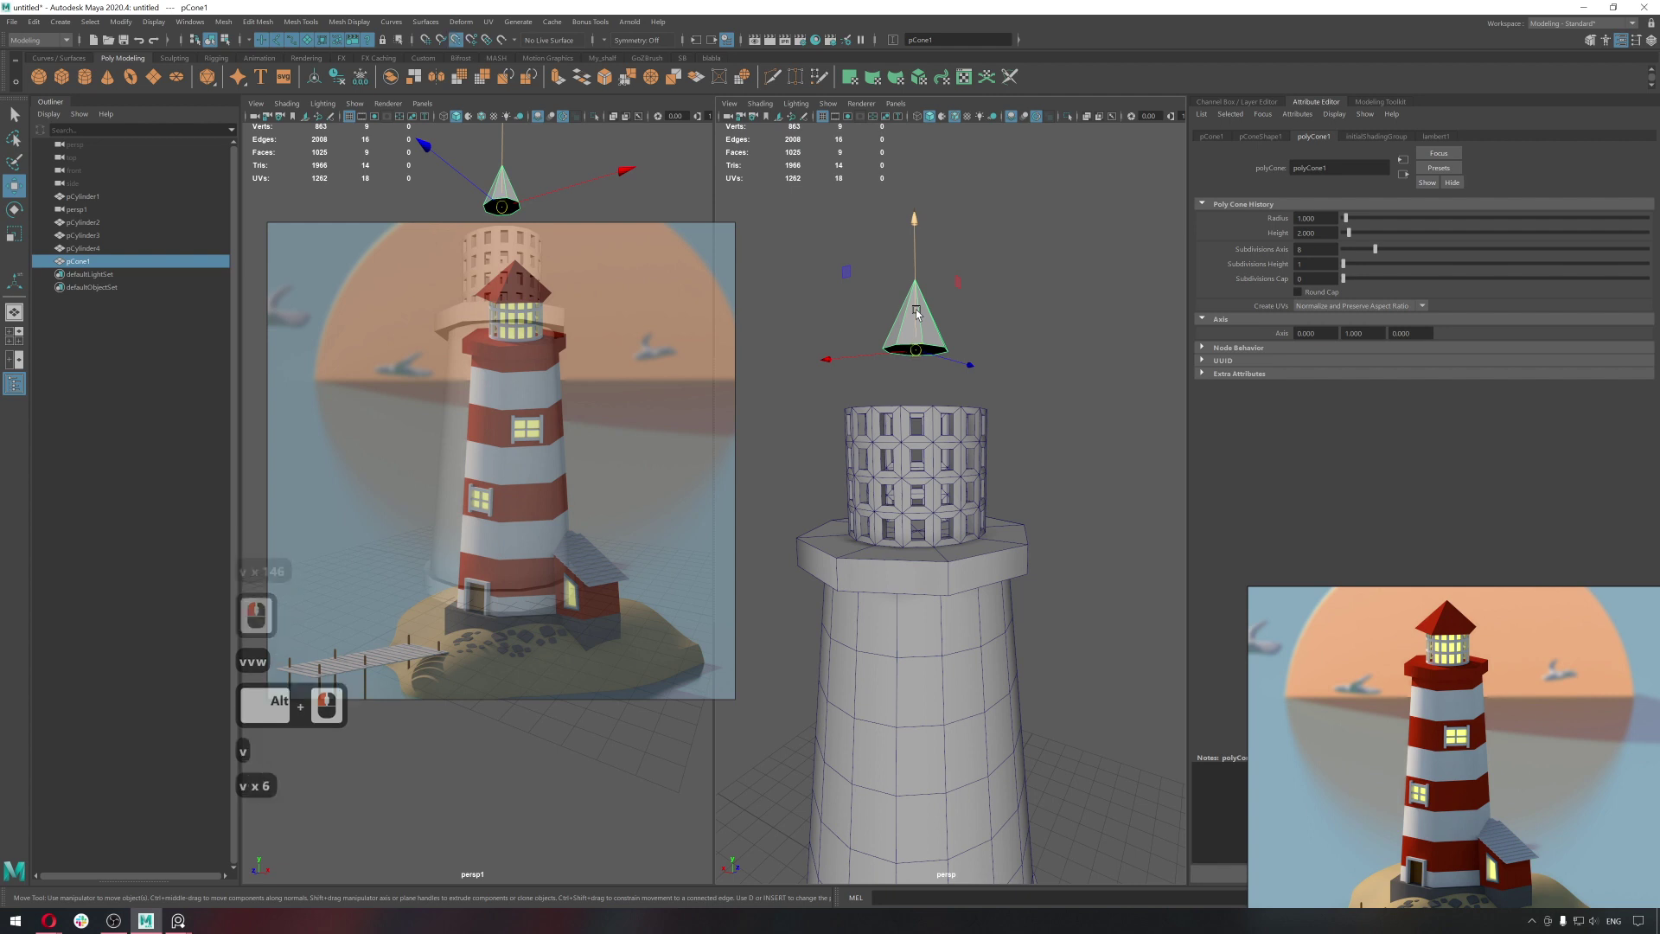
text(vw)
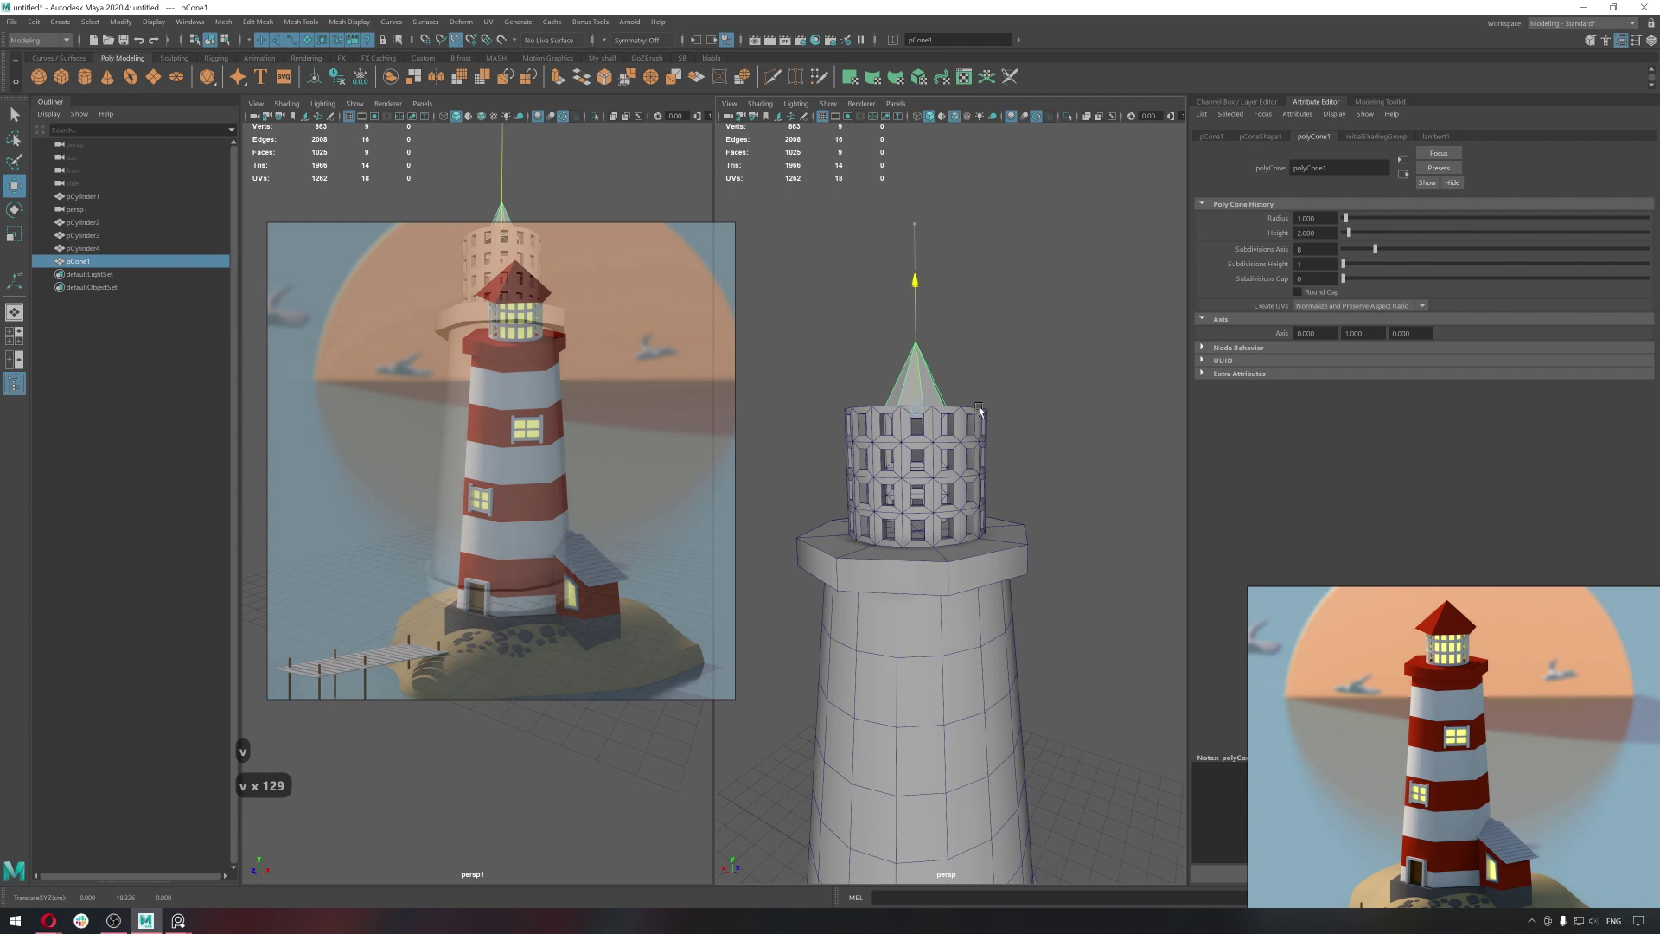
click(981, 406)
text(vvv)
key(ctrl+z)
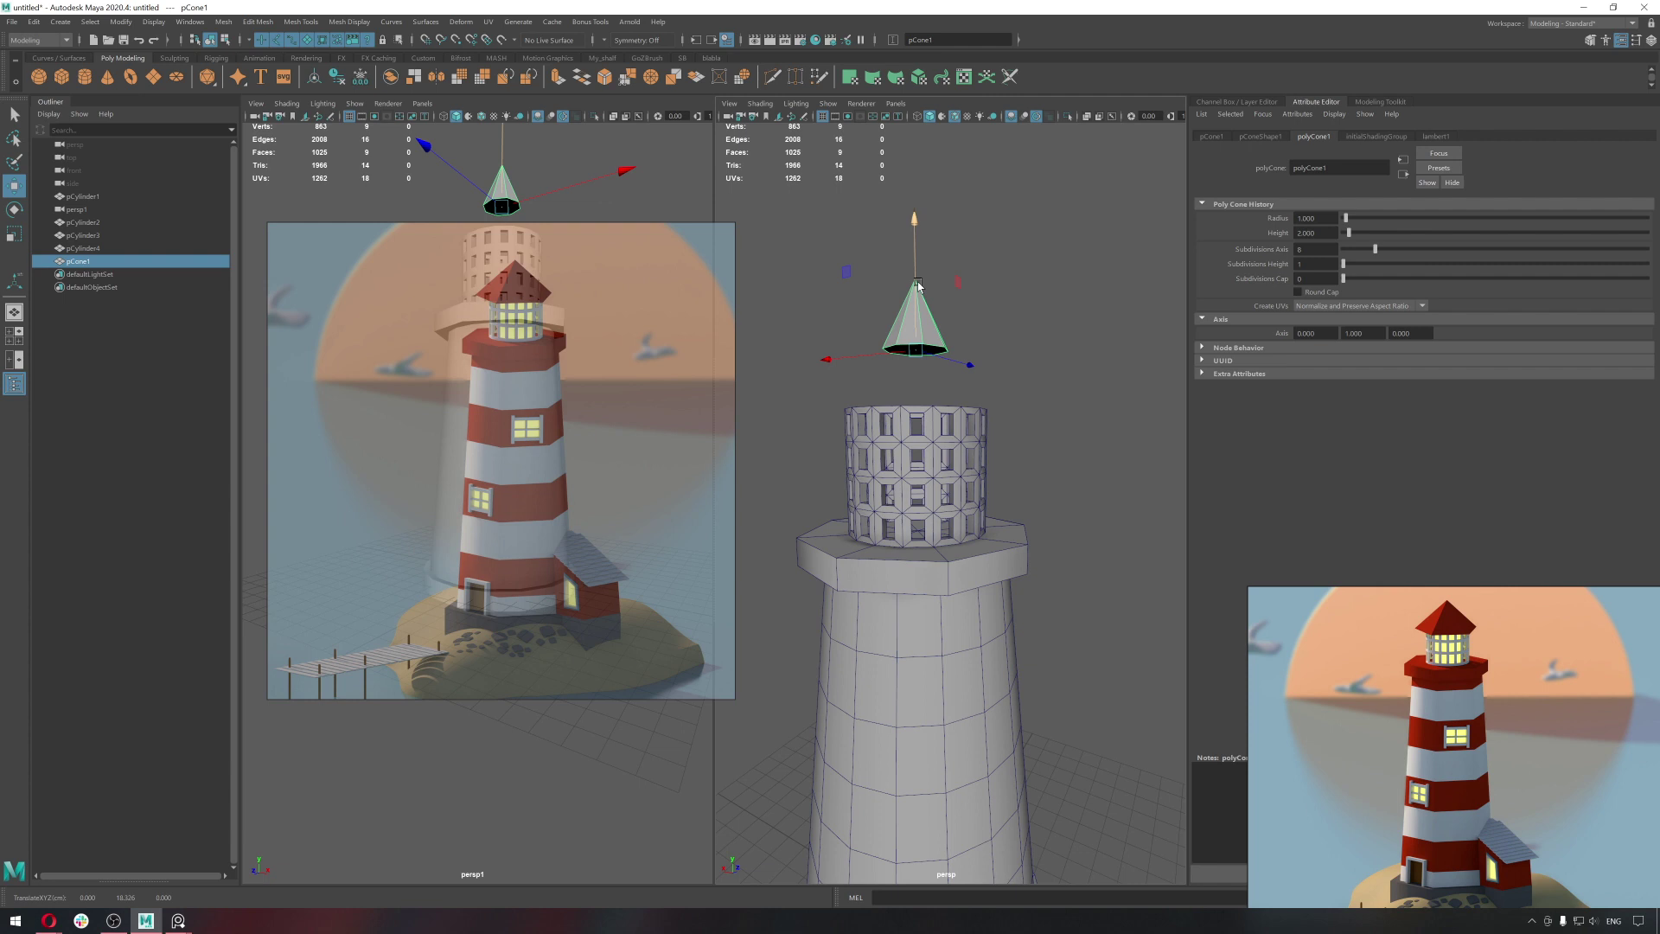
key(v)
key(v)
key(v)
Scale the cone so the roof overhangs the lantern, then clear the selection.
click(981, 409)
click(1018, 417)
key(r)
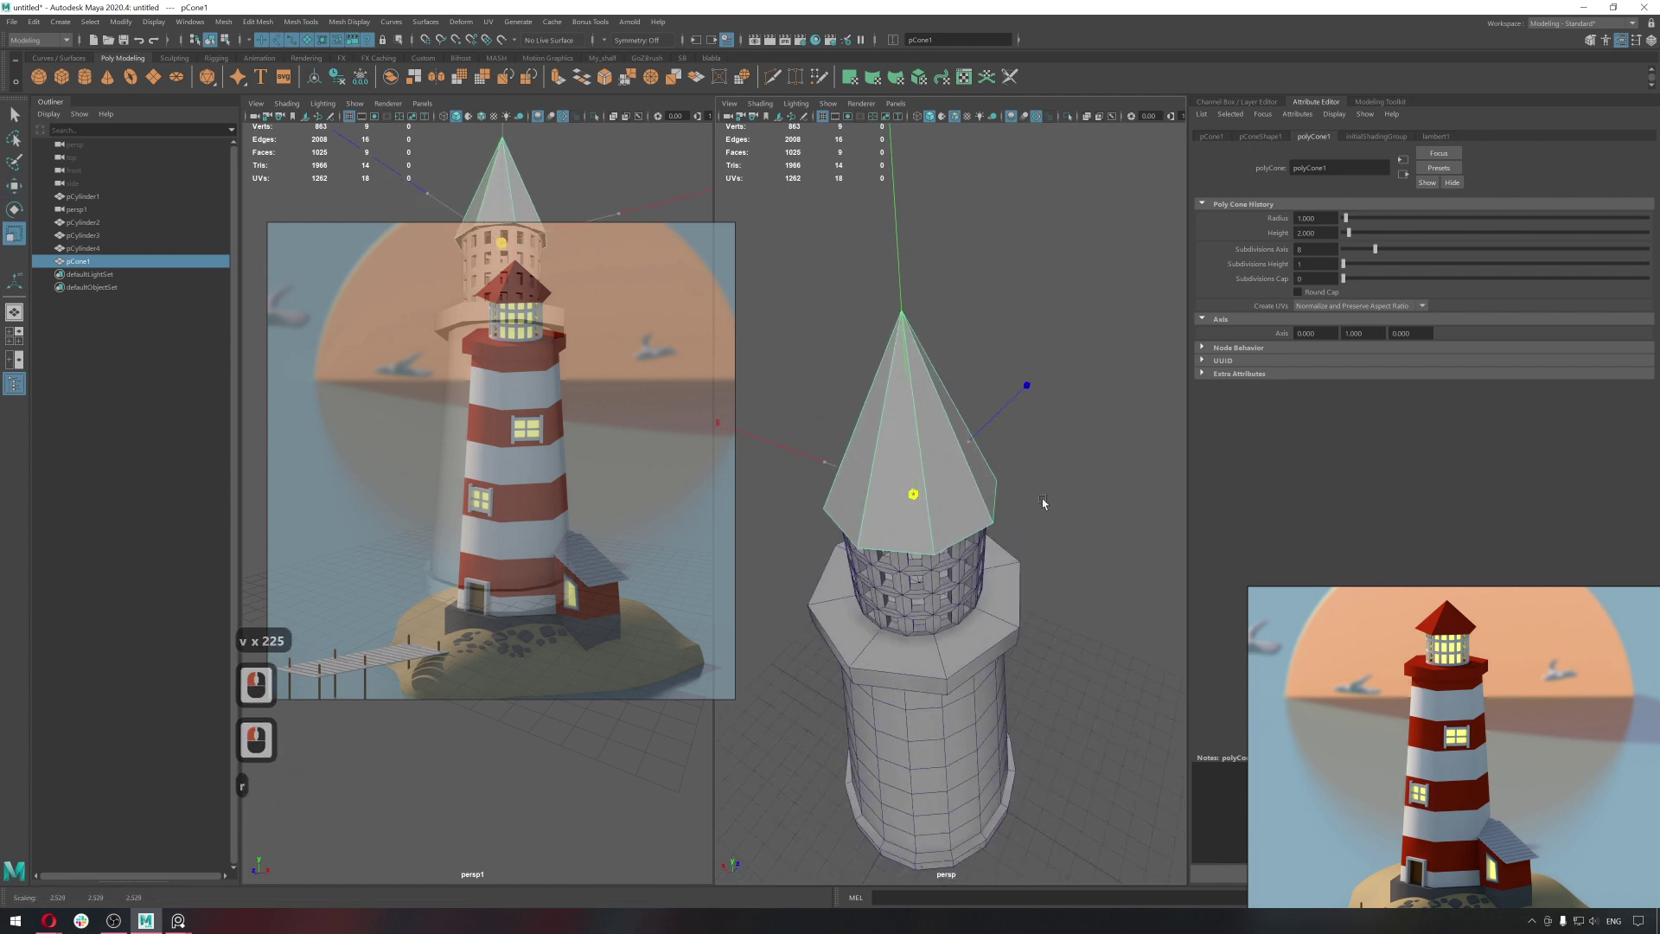
click(1059, 502)
click(1023, 423)
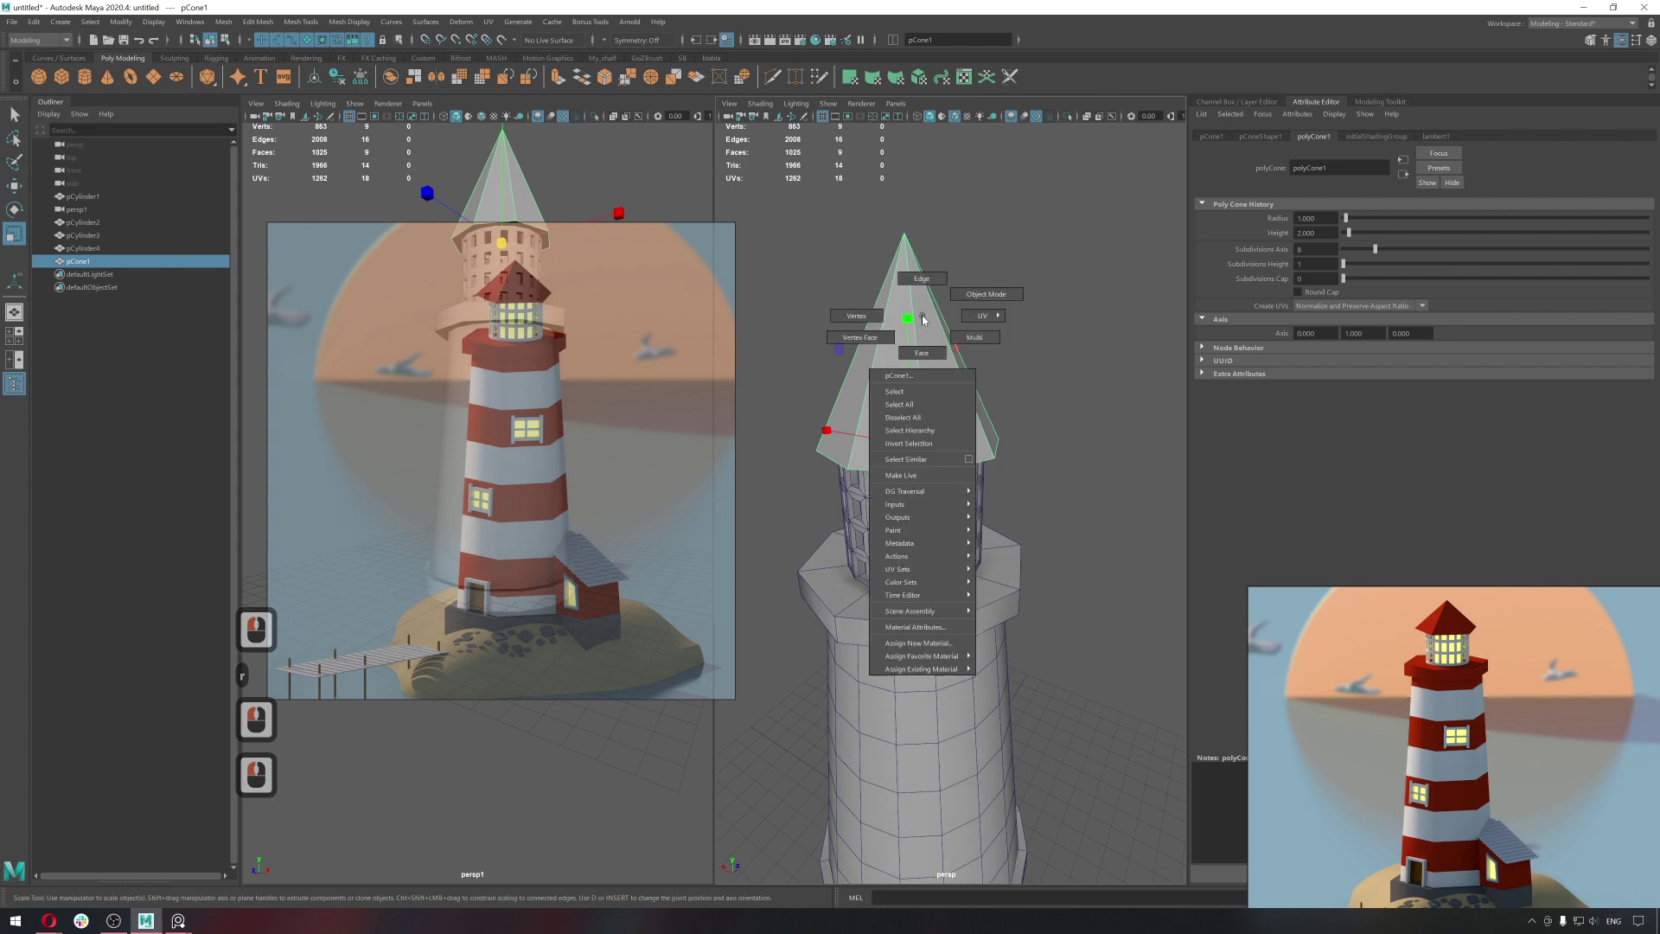
right_click(877, 321)
click(956, 275)
key(w)
click(923, 313)
middle_click(925, 312)
right_click(997, 424)
click(1034, 534)
middle_click(950, 549)
click(959, 565)
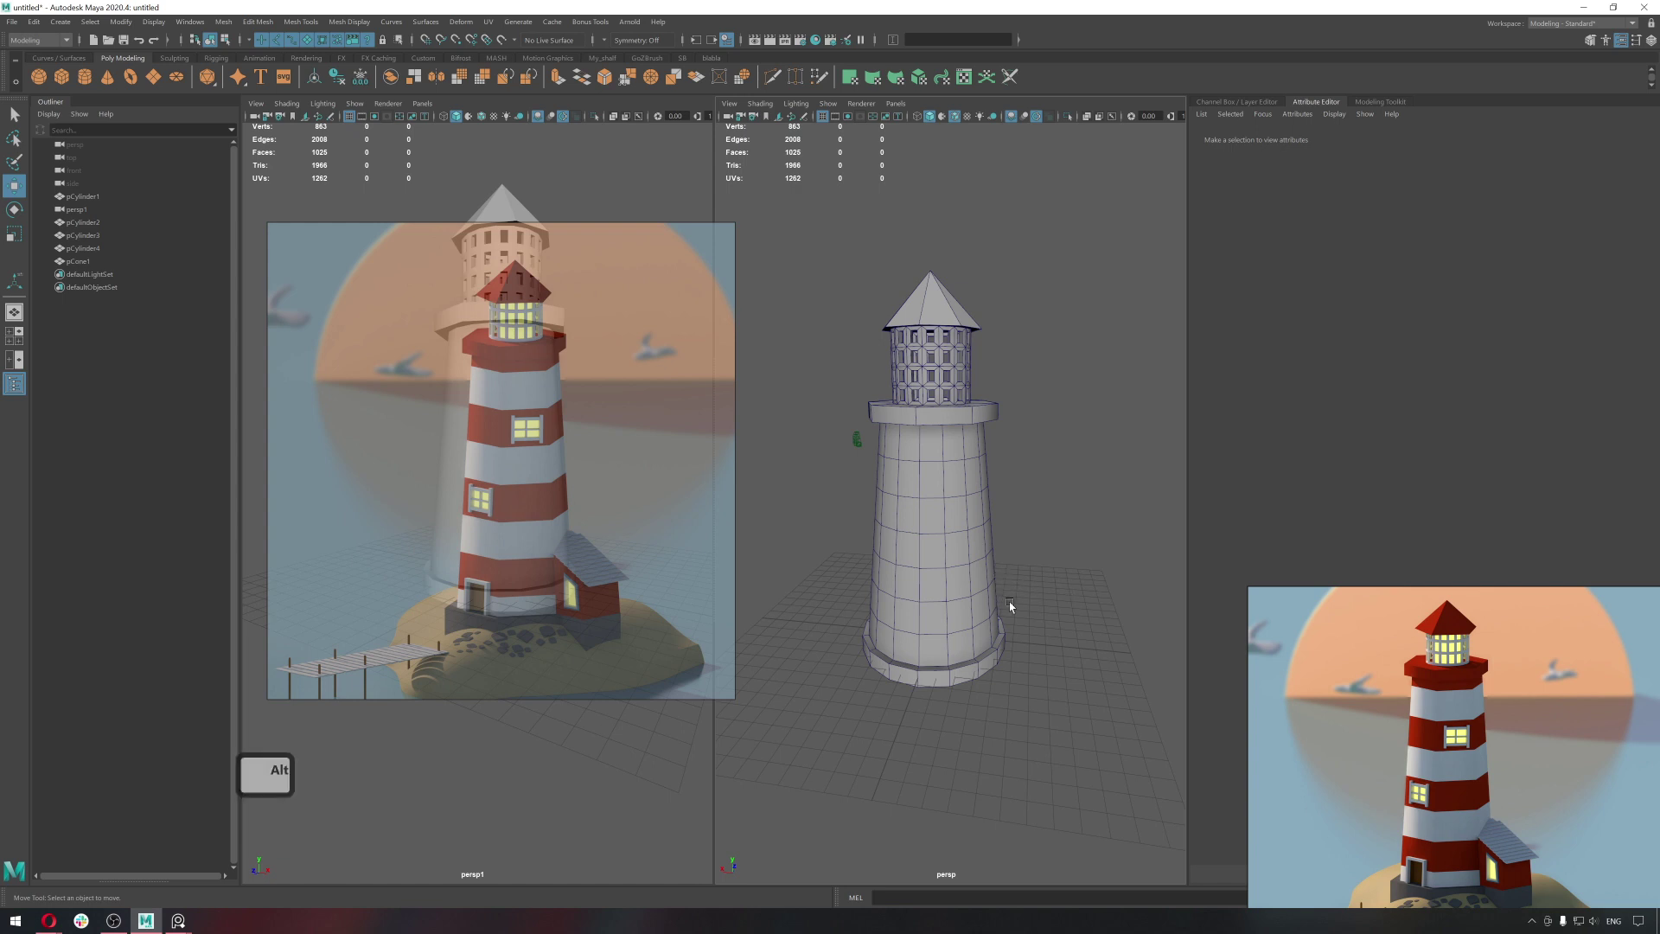
Duplicate the platform ring cylinder and start moving the copy upward.
middle_click(990, 580)
middle_click(981, 463)
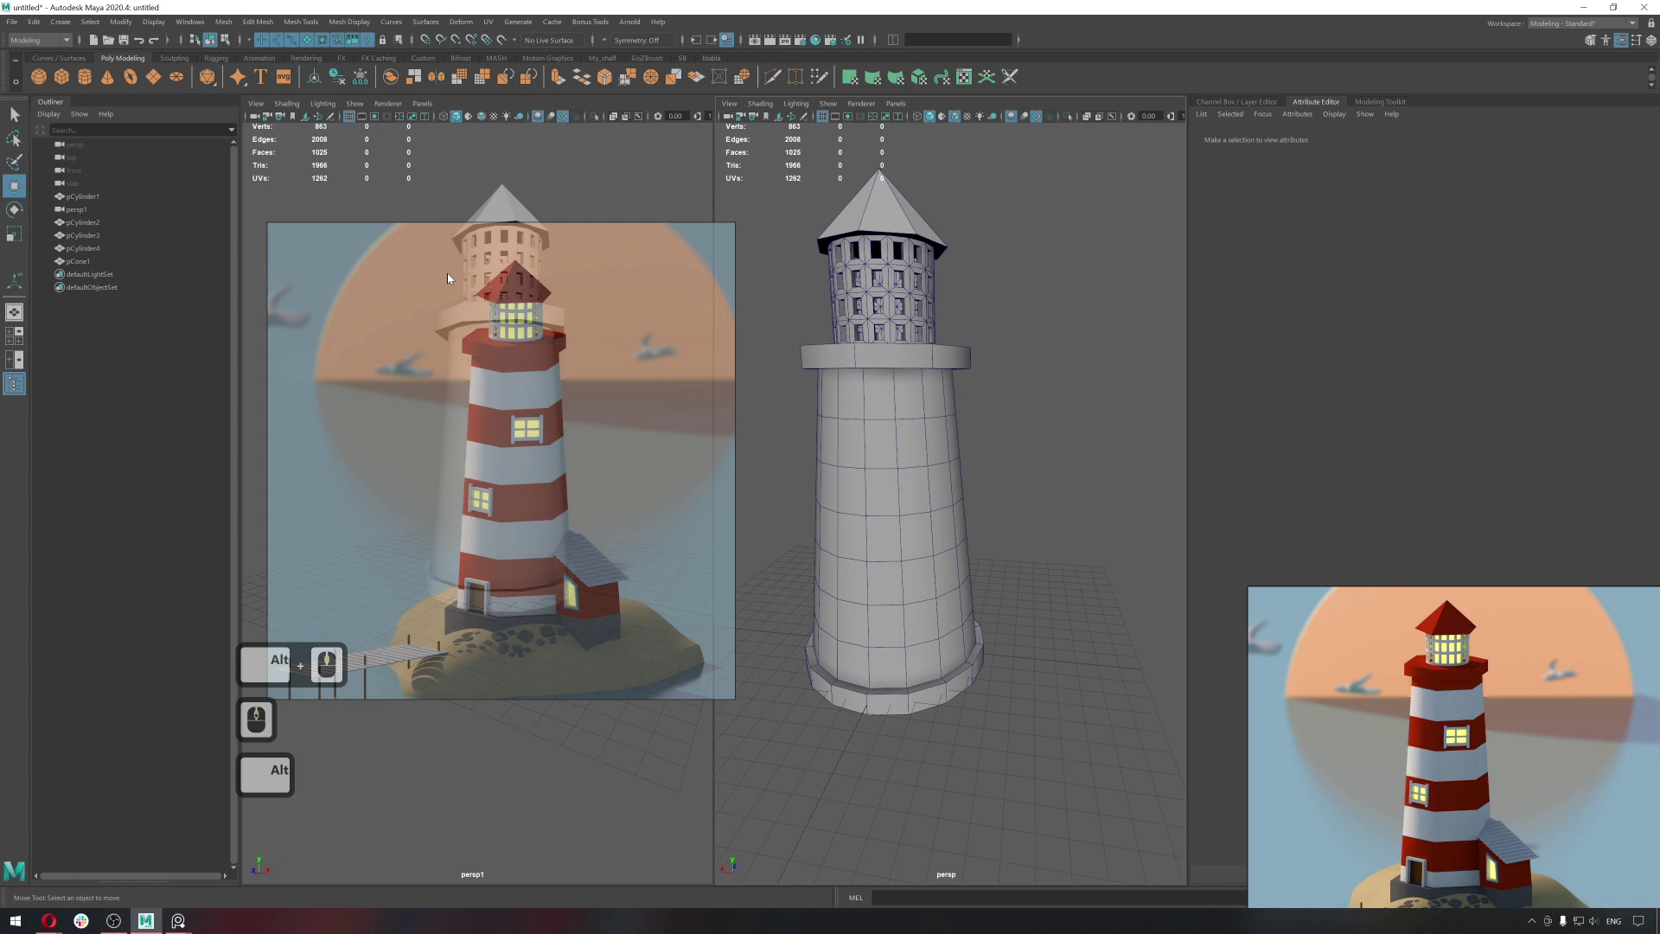
click(87, 86)
middle_click(973, 626)
middle_click(985, 639)
key(w)
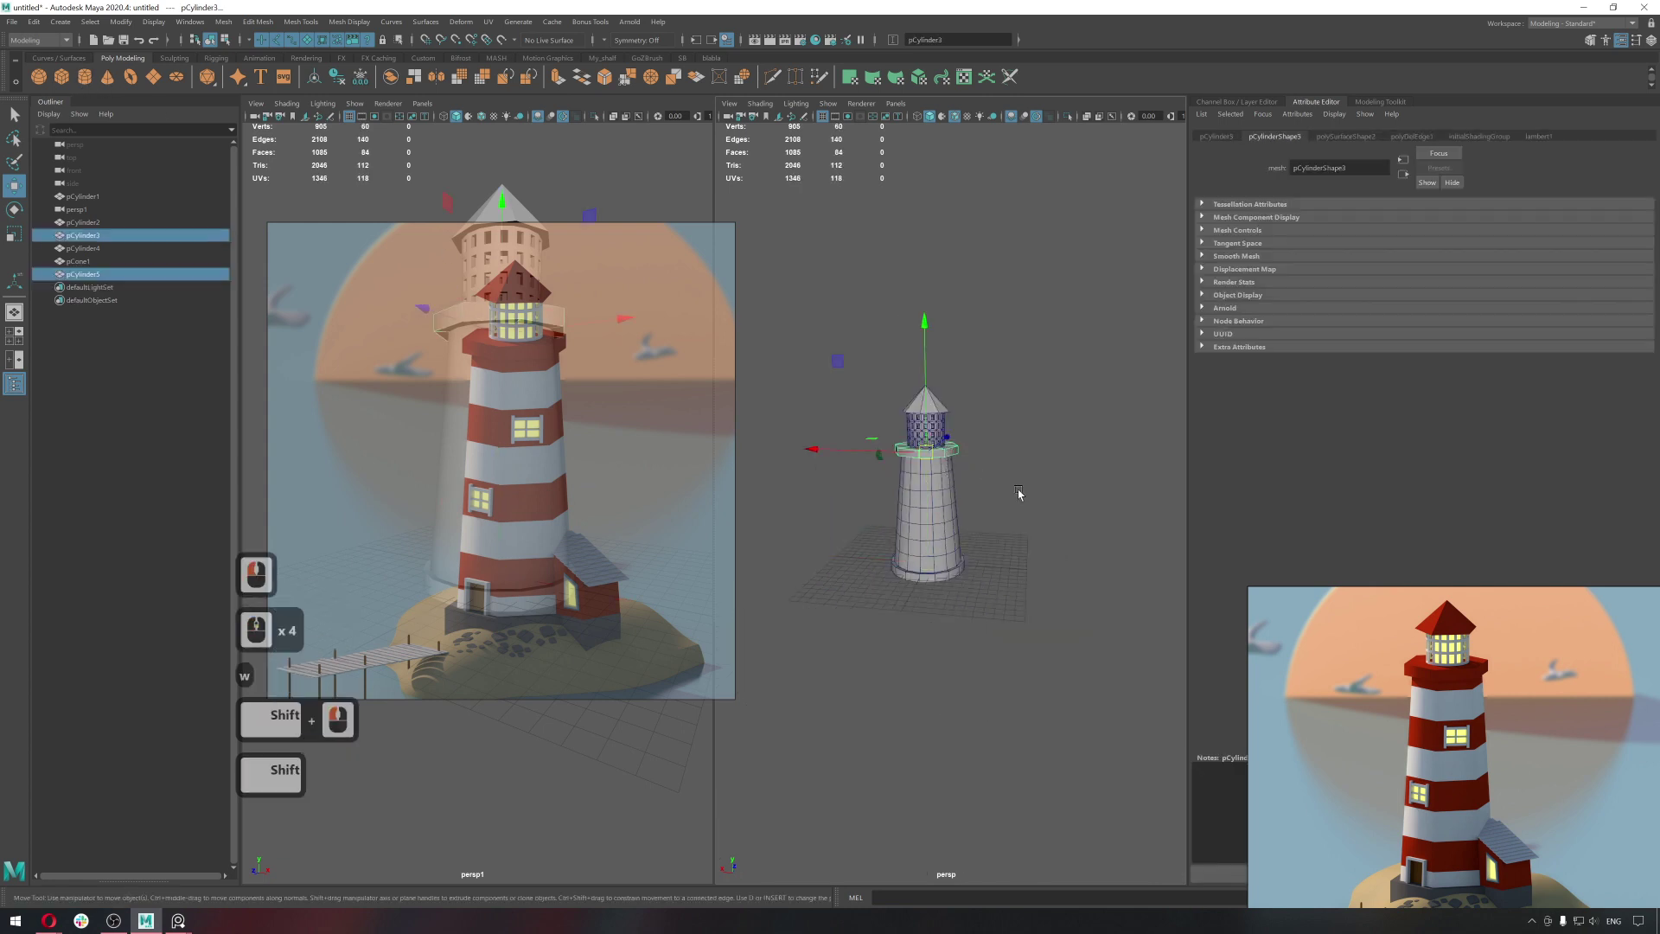
key(ctrl+1)
click(937, 559)
middle_click(954, 561)
click(933, 447)
click(928, 581)
click(1011, 598)
click(959, 604)
key(w)
click(944, 569)
middle_click(942, 563)
key(d)
middle_click(1002, 508)
click(941, 591)
Vertex-snap the copied ring up under the roof overhang.
text(vw)
middle_click(998, 529)
click(975, 551)
key(v)
click(972, 557)
key(v)
key(v)
key(v)
key(v)
click(931, 379)
key(v)
key(v)
key(v)
key(v)
click(937, 367)
click(987, 386)
Scale the copied ring into a thin dark ledge fitted beneath the roof.
key(ctrl+1)
click(986, 375)
middle_click(985, 374)
middle_click(987, 376)
middle_click(982, 548)
middle_click(980, 444)
key(r)
click(985, 410)
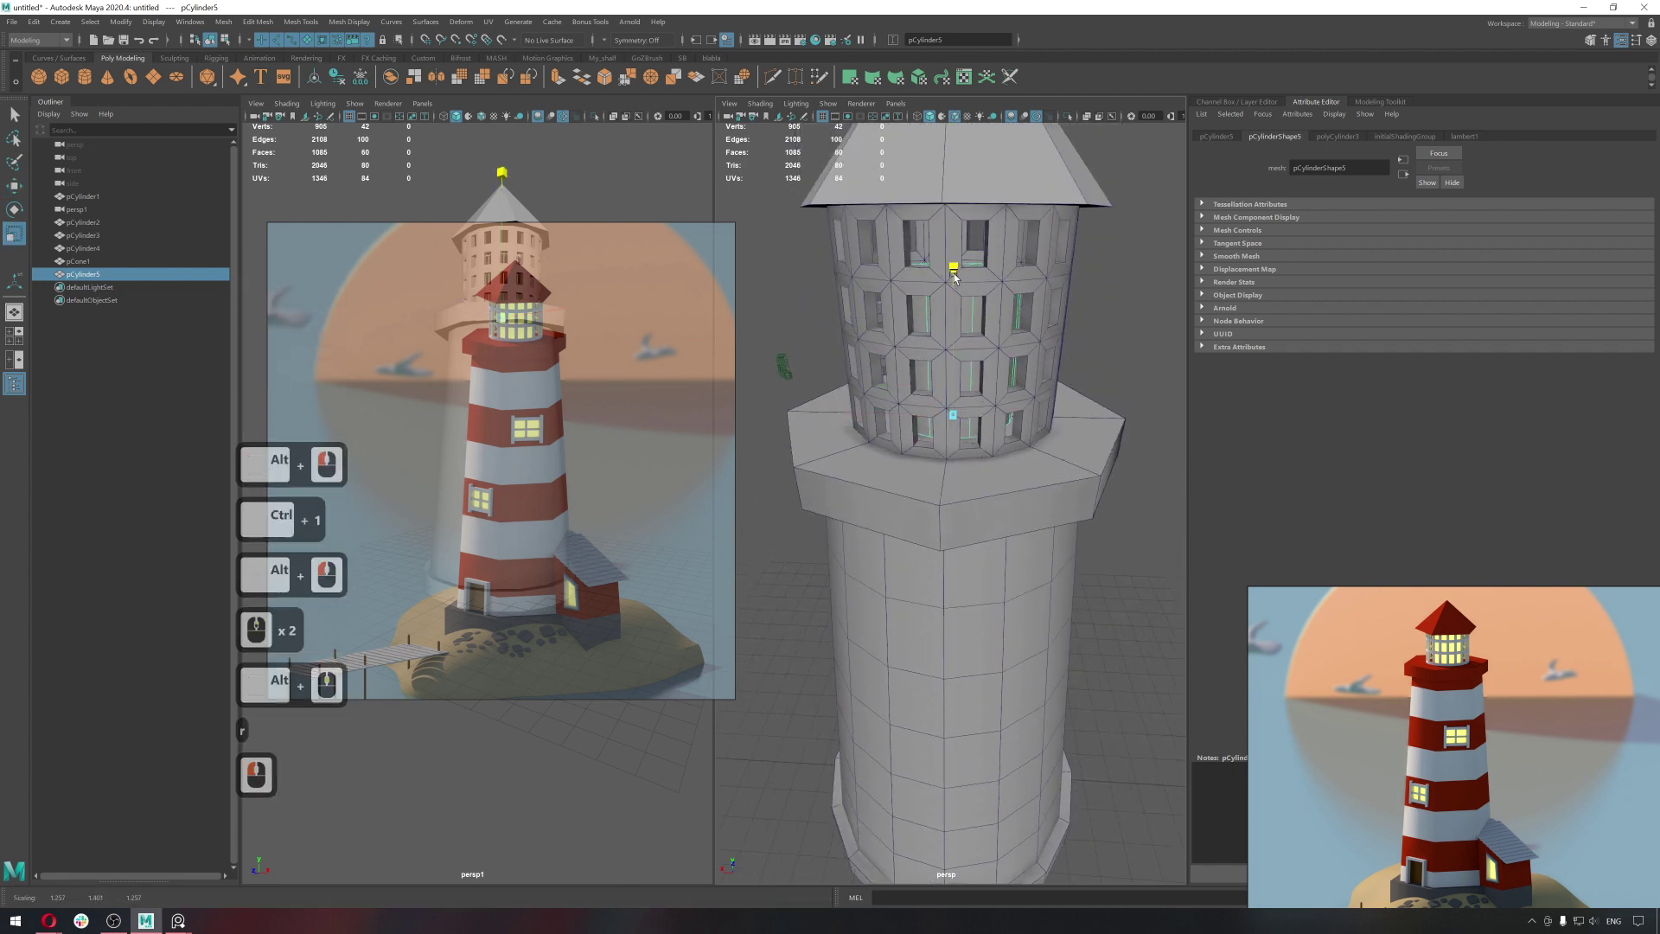
click(954, 203)
click(954, 220)
key(q)
click(962, 378)
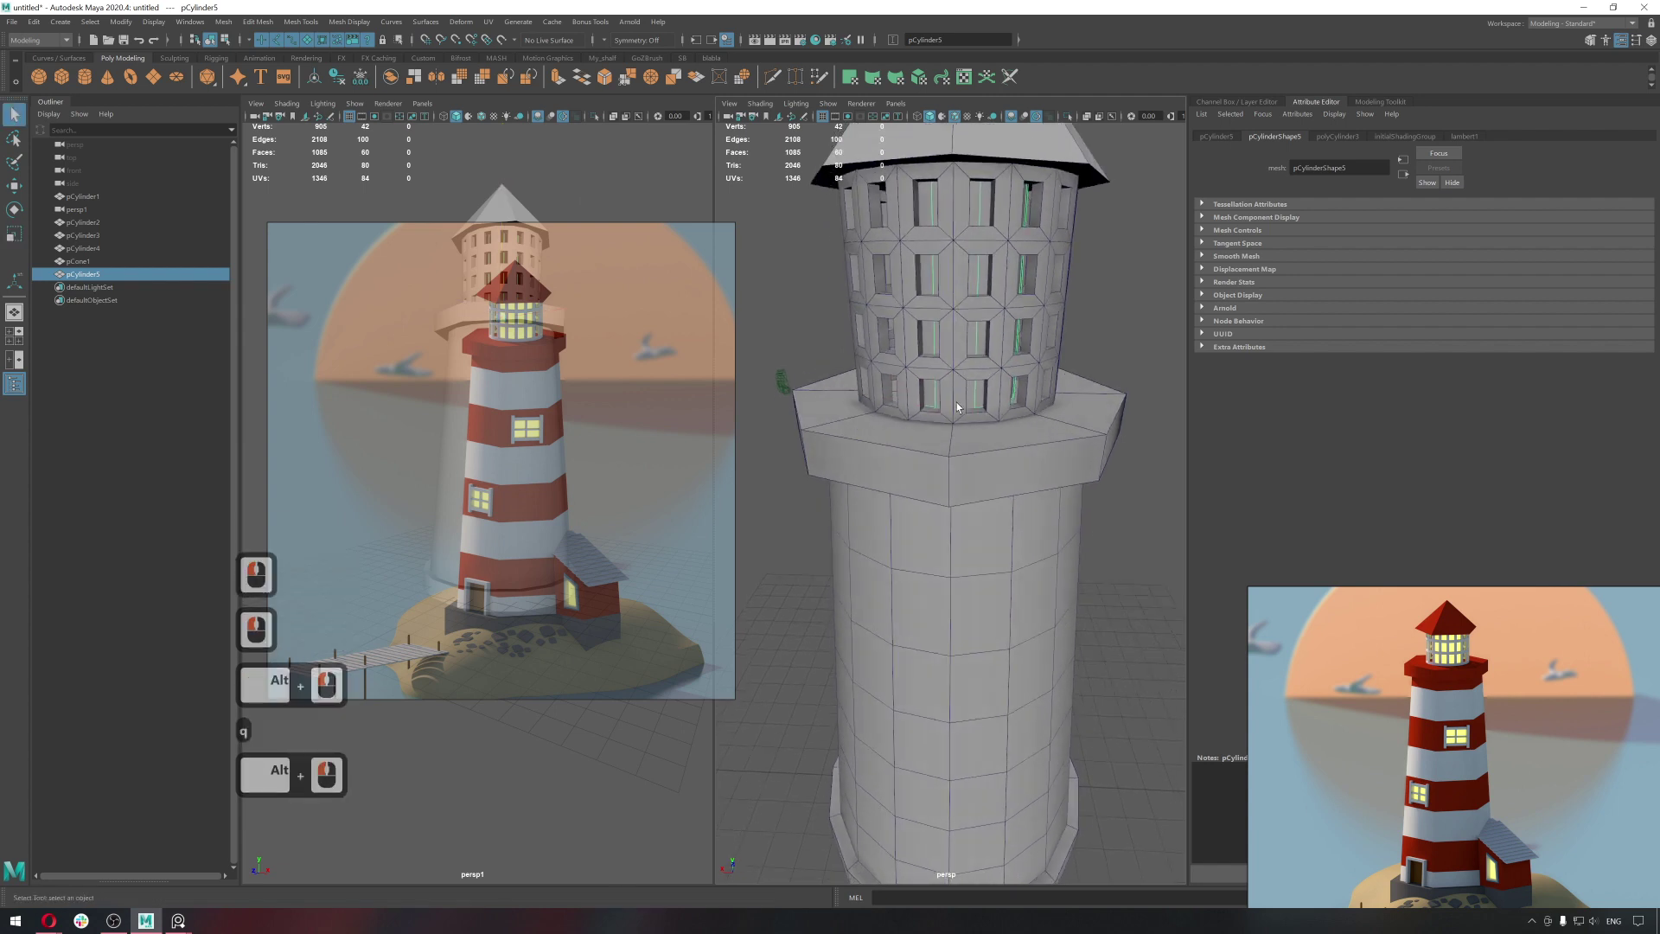
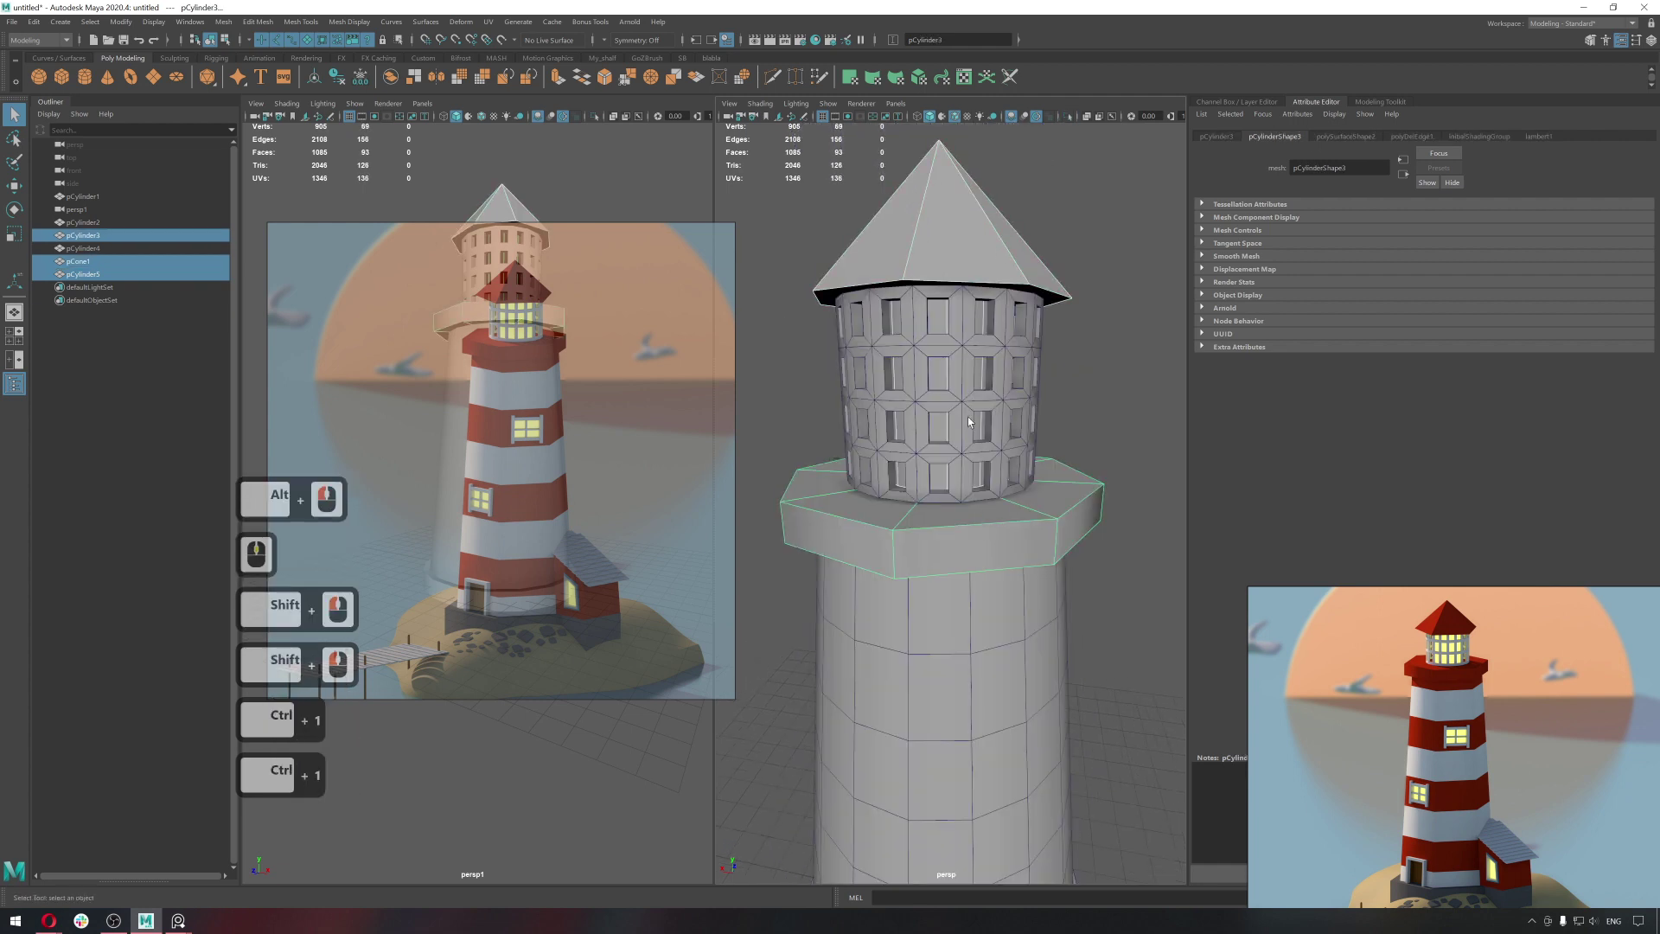
Hide and re-show the lantern, then display the lighthouse shaded without wireframe.
click(970, 413)
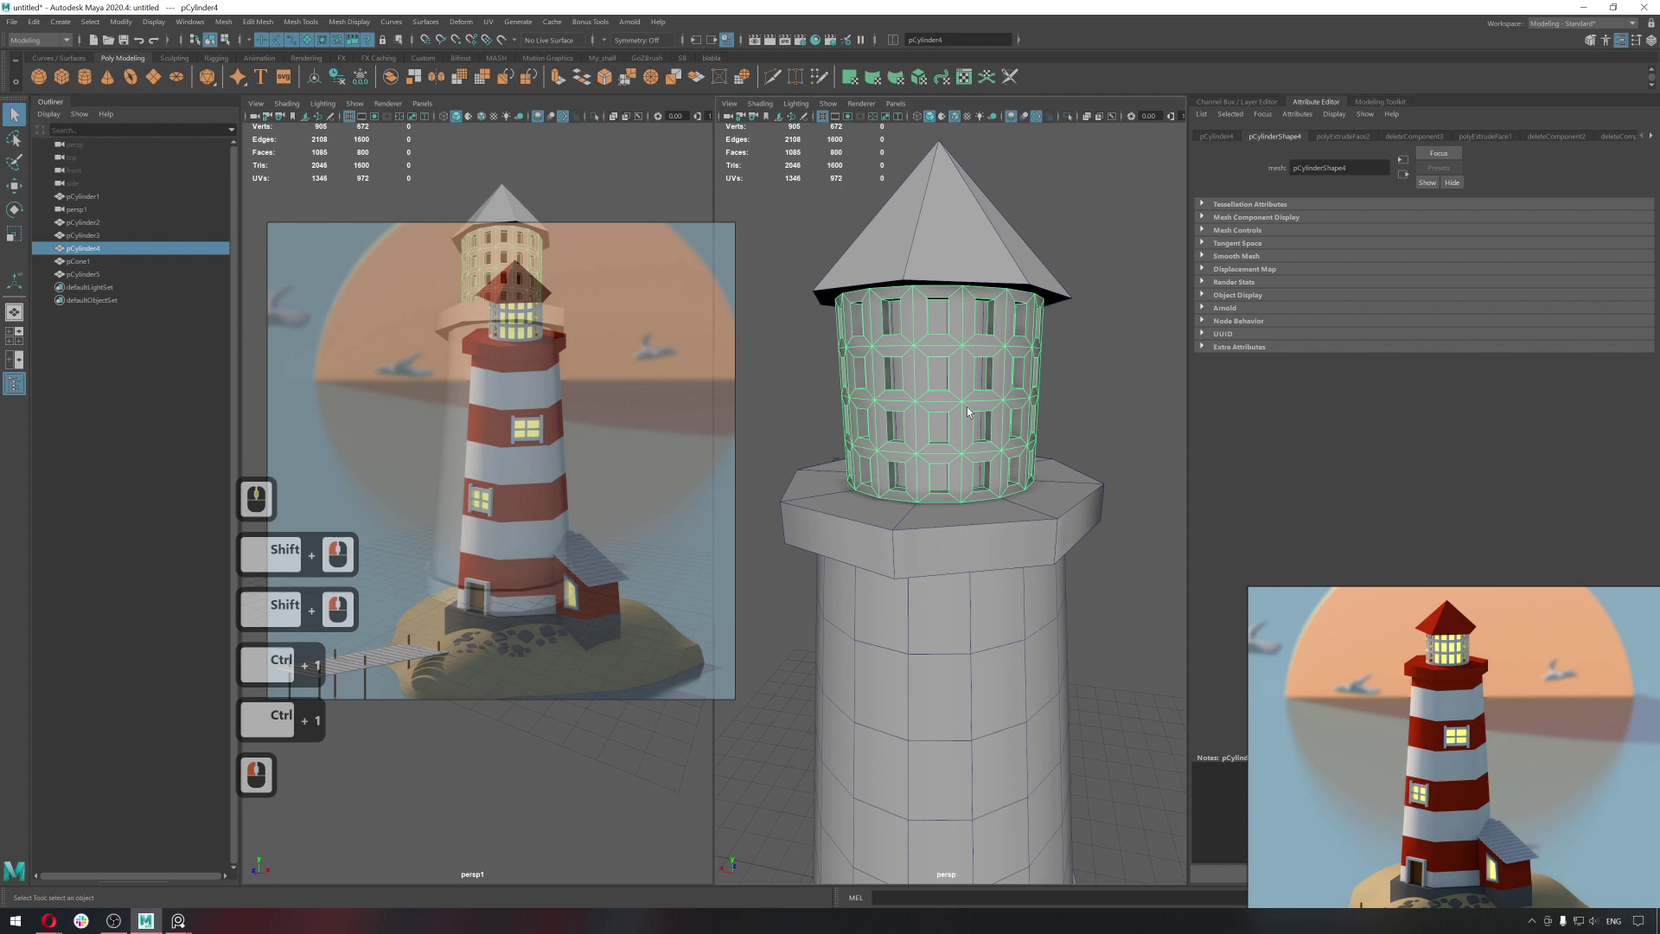
key(h)
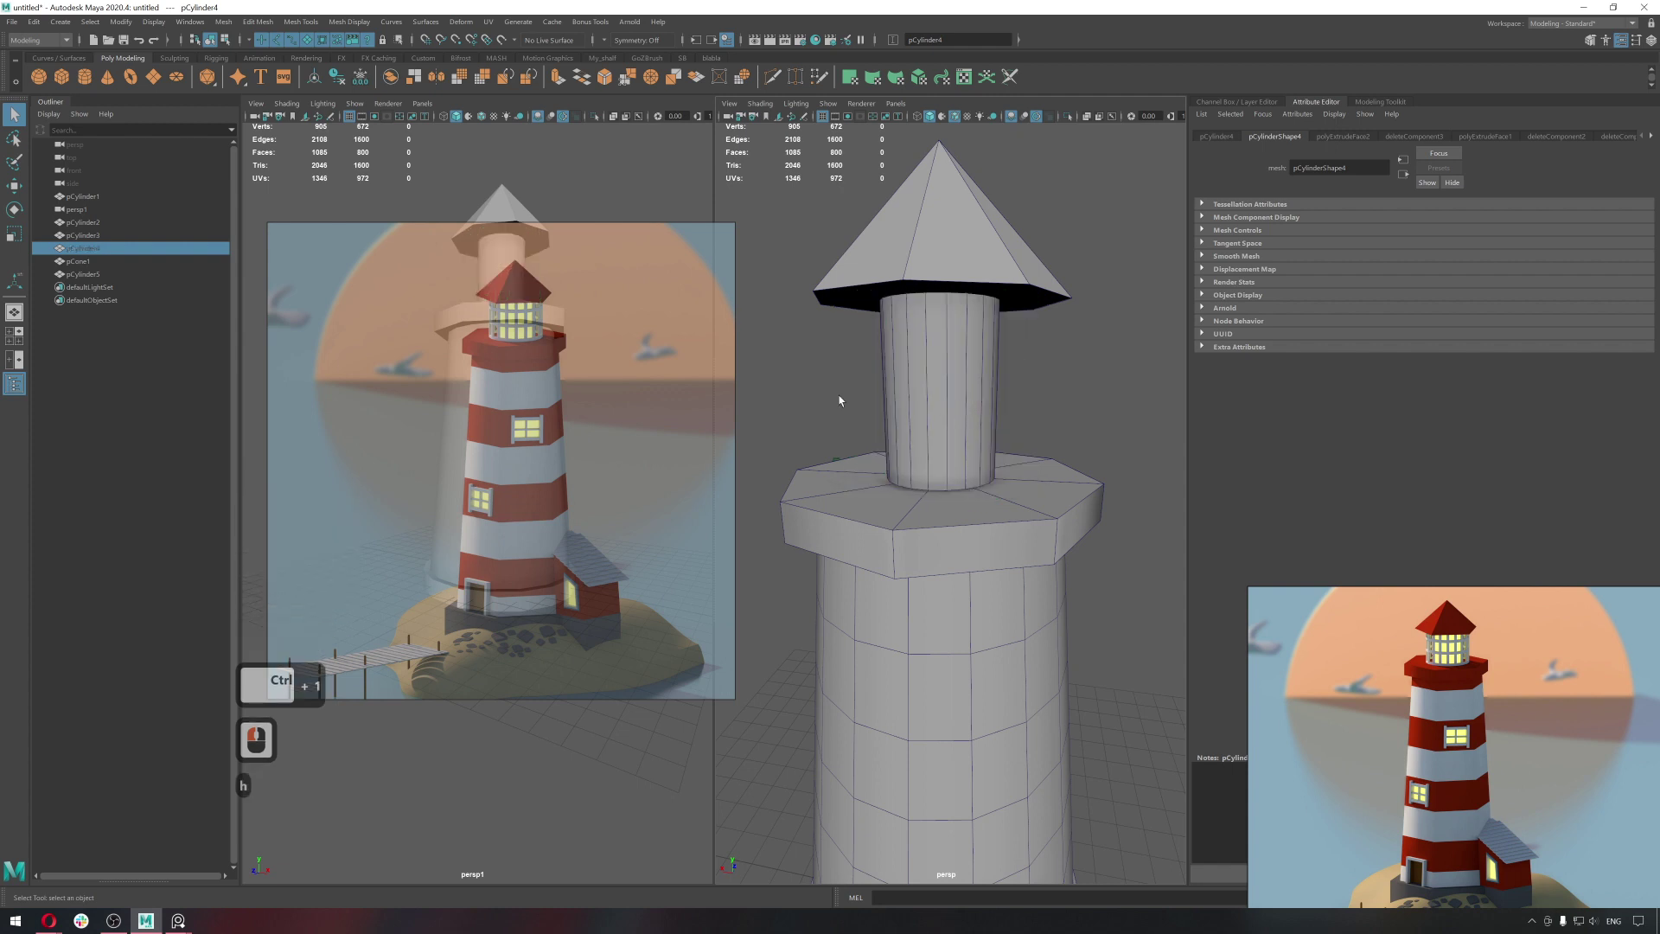
click(106, 257)
click(101, 266)
click(106, 256)
click(91, 267)
click(113, 255)
key(h)
click(1127, 435)
middle_click(1097, 437)
middle_click(1005, 477)
right_click(1016, 487)
key(alt+5)
double_click(1031, 493)
middle_click(1030, 492)
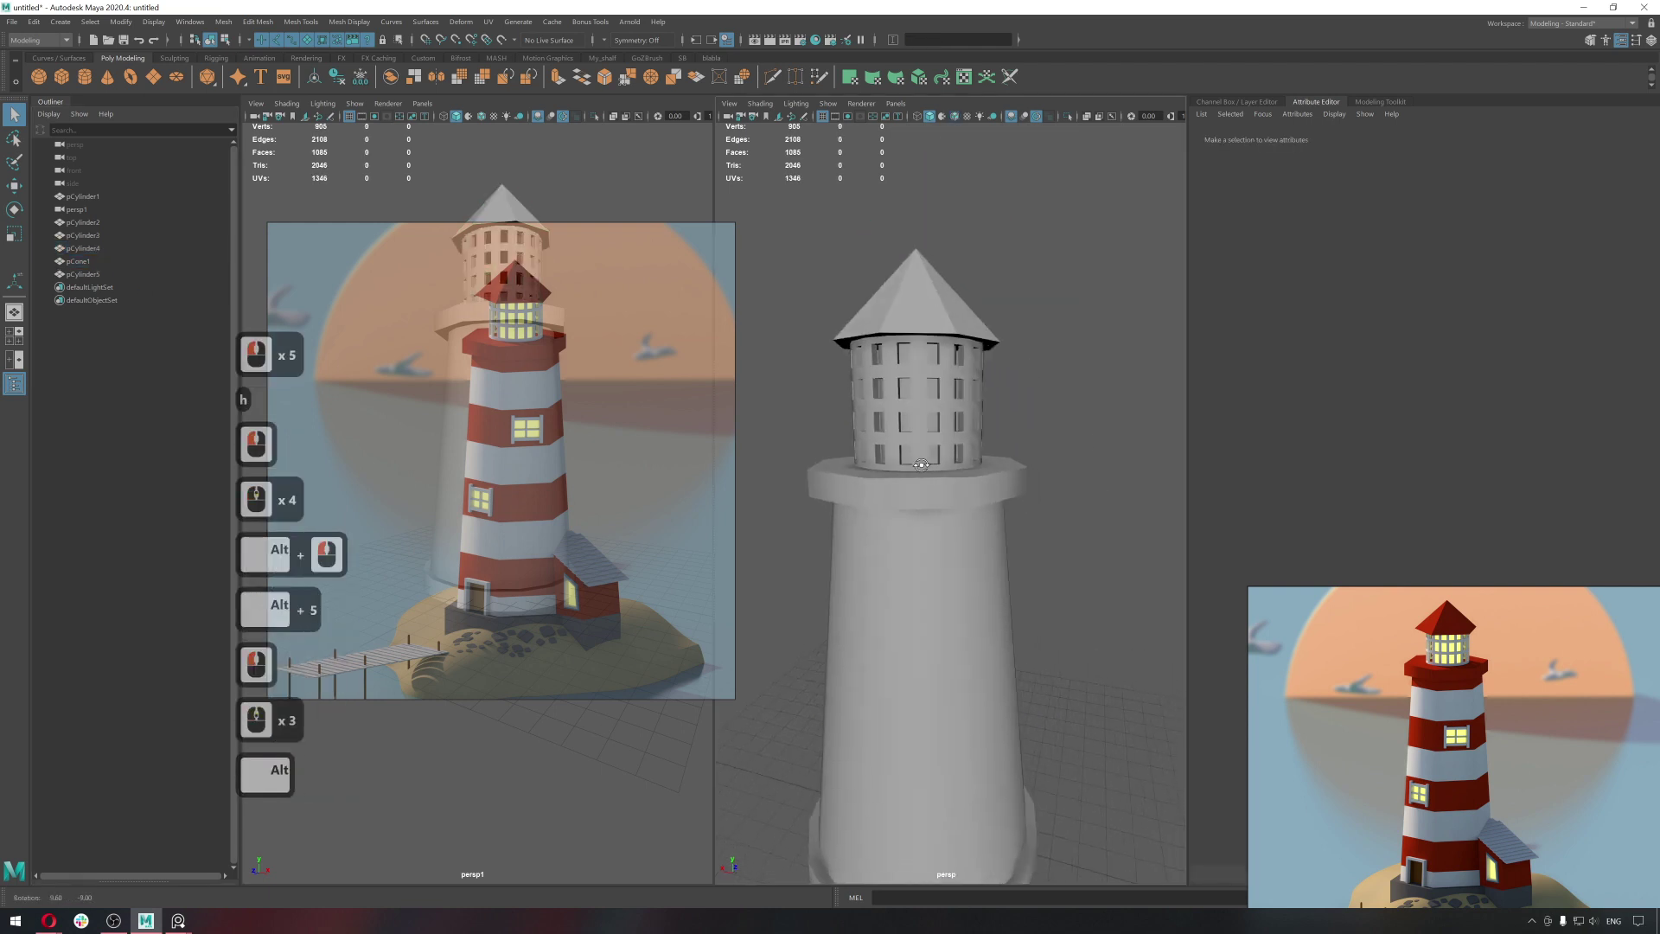
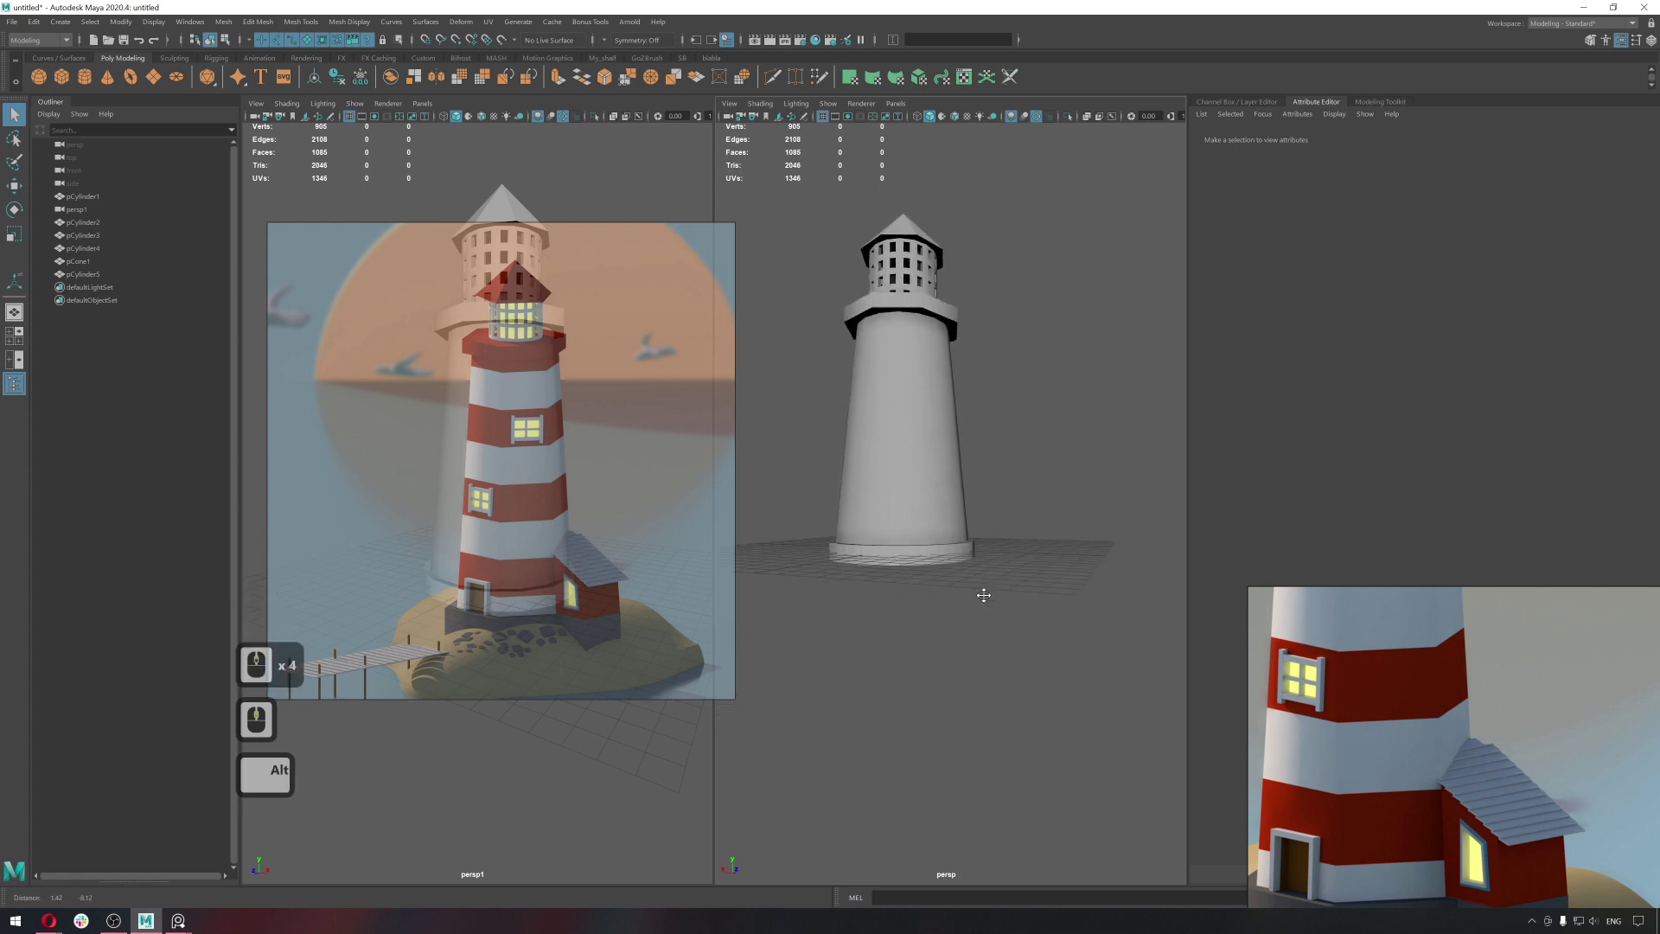
Select the tower and pick the faces along its bottom rim for extruding.
middle_click(987, 601)
click(961, 560)
click(967, 614)
middle_click(1041, 597)
right_click(938, 565)
click(967, 558)
middle_click(1462, 809)
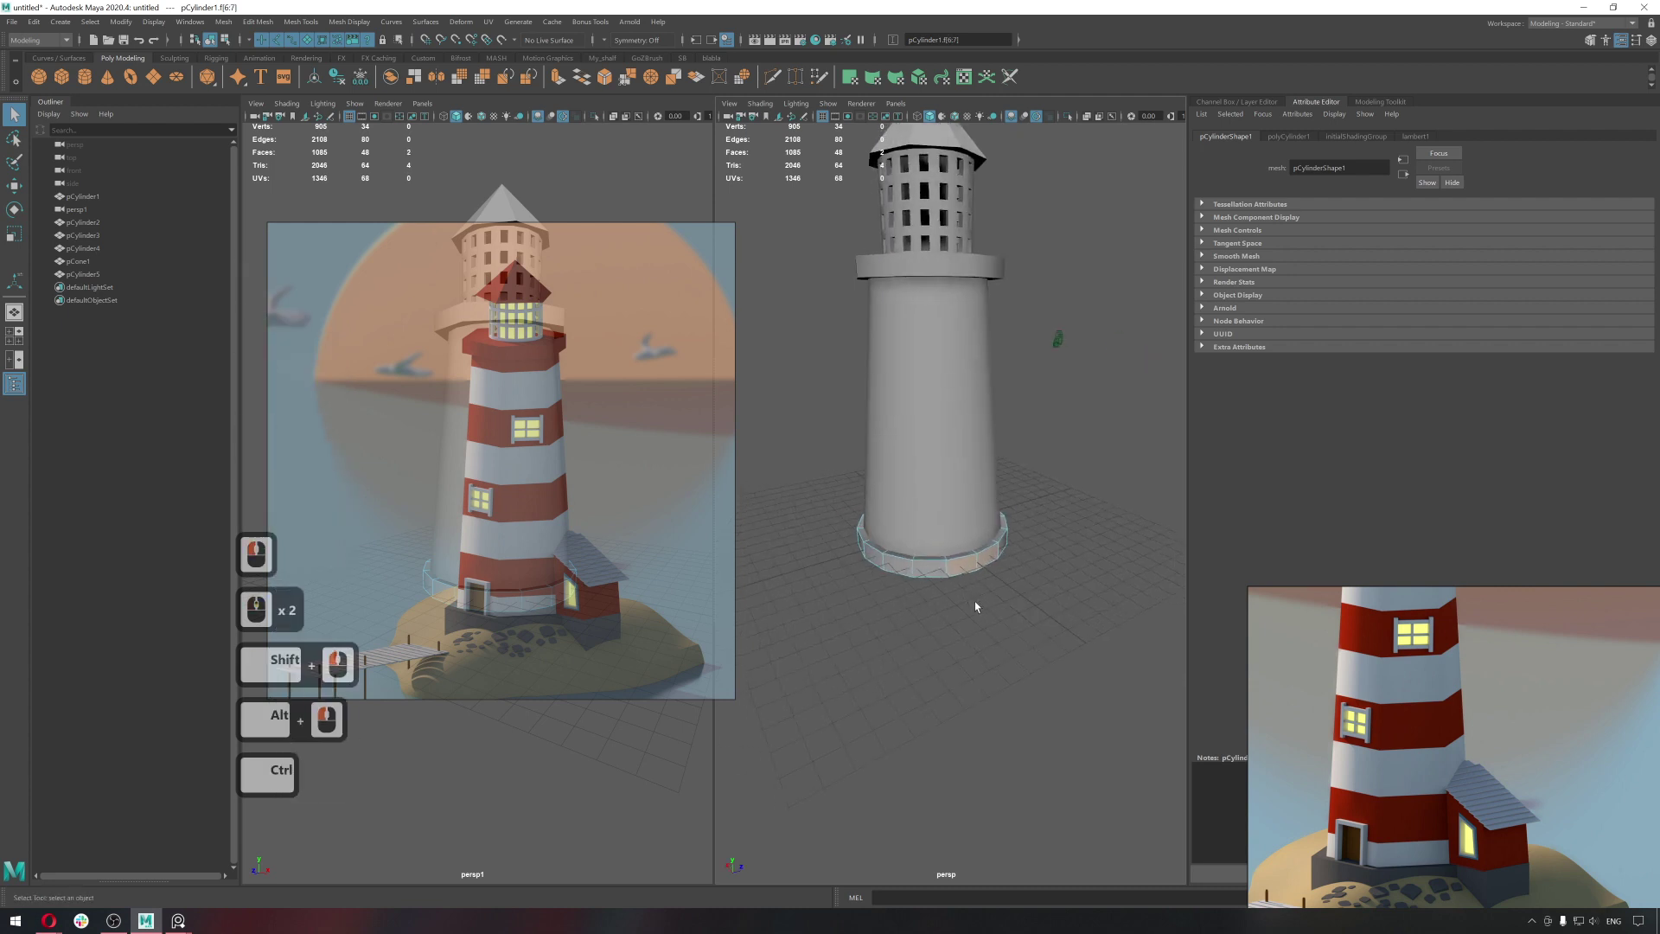
Extrude the selected tower-base faces outward, then undo the extrusion.
click(996, 584)
click(993, 567)
key(ctrl+e)
click(1014, 626)
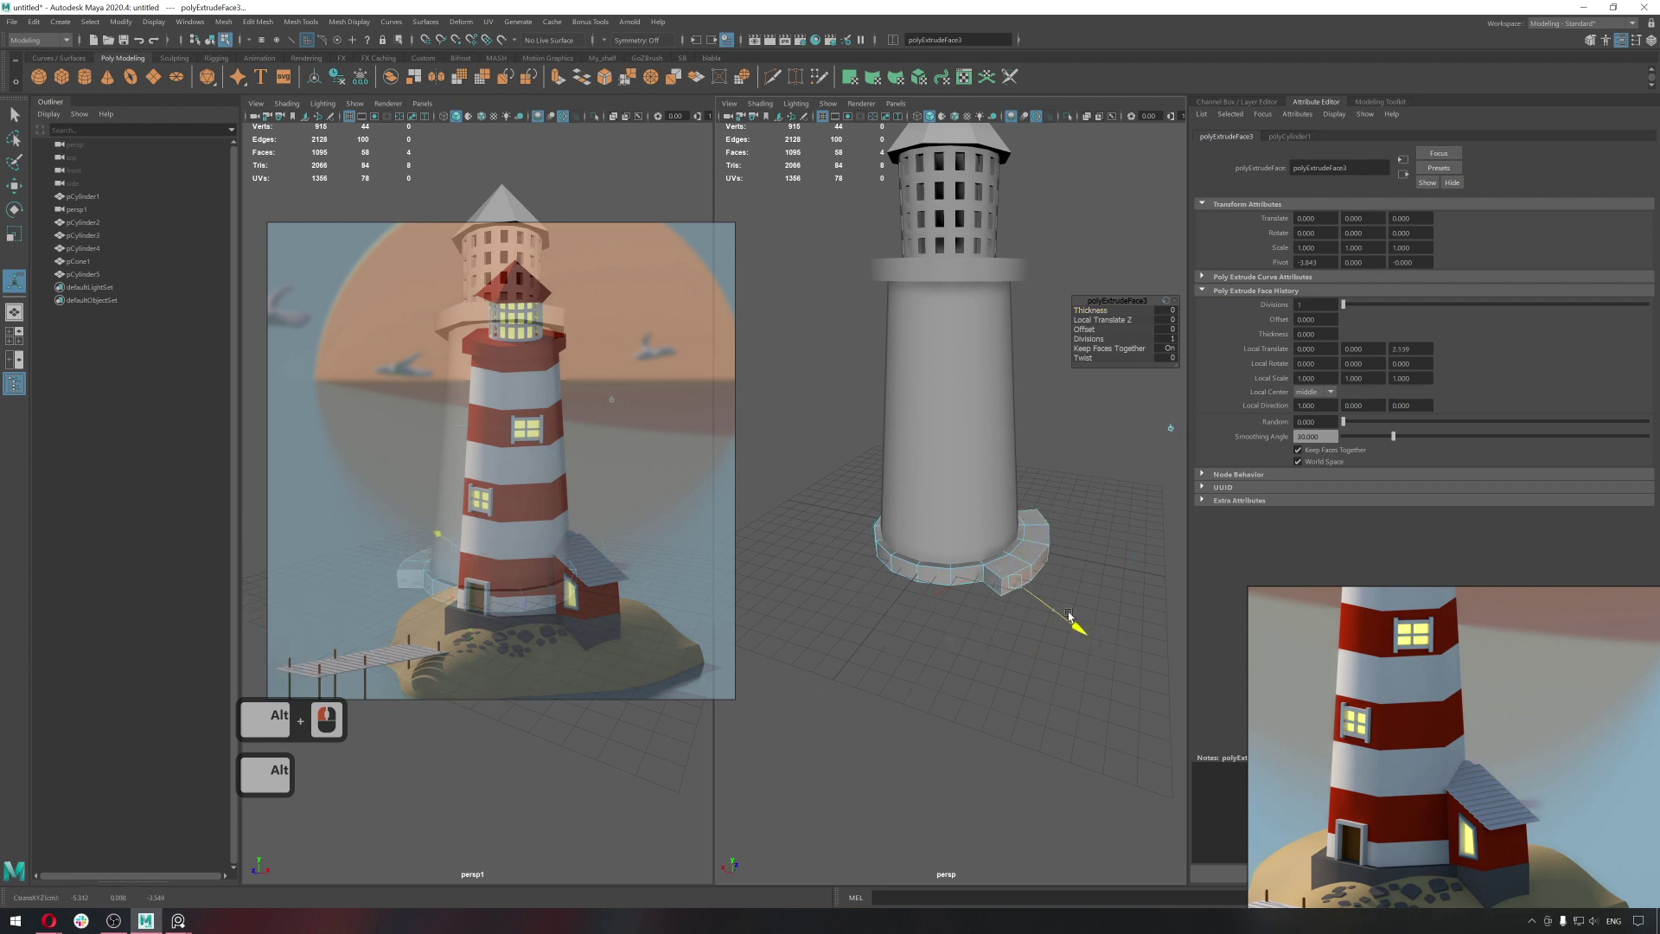
key(ctrl+z)
Try again: extrude base faces, flatten and stretch them outward into a pier slab.
click(1152, 415)
click(1058, 561)
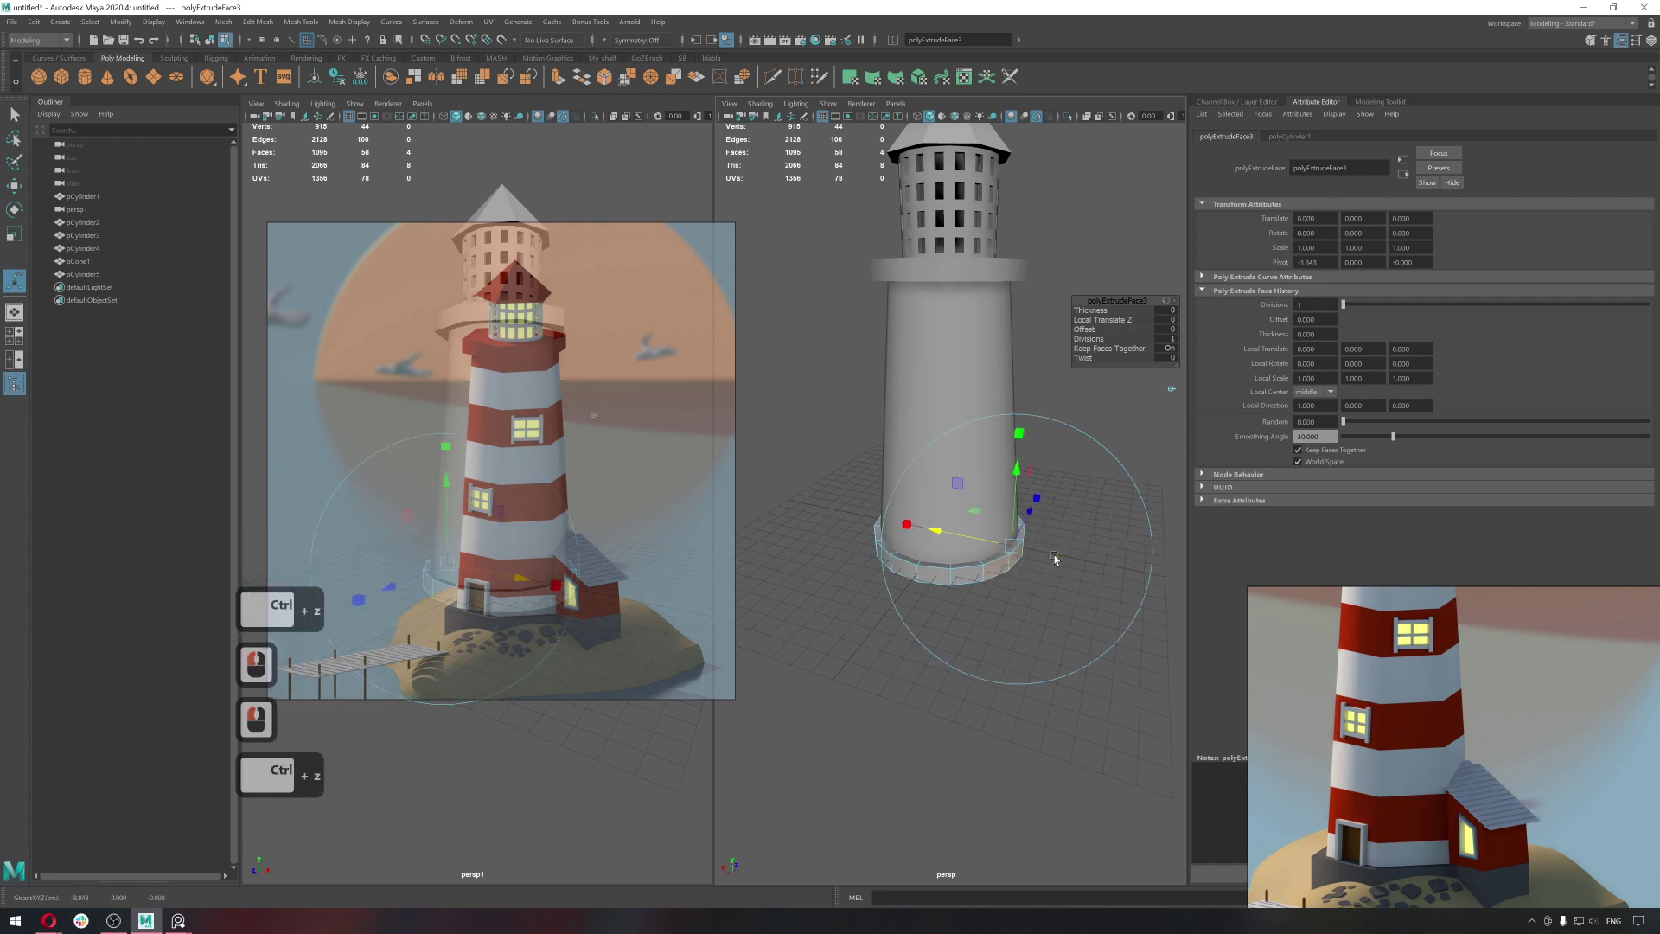
click(1173, 388)
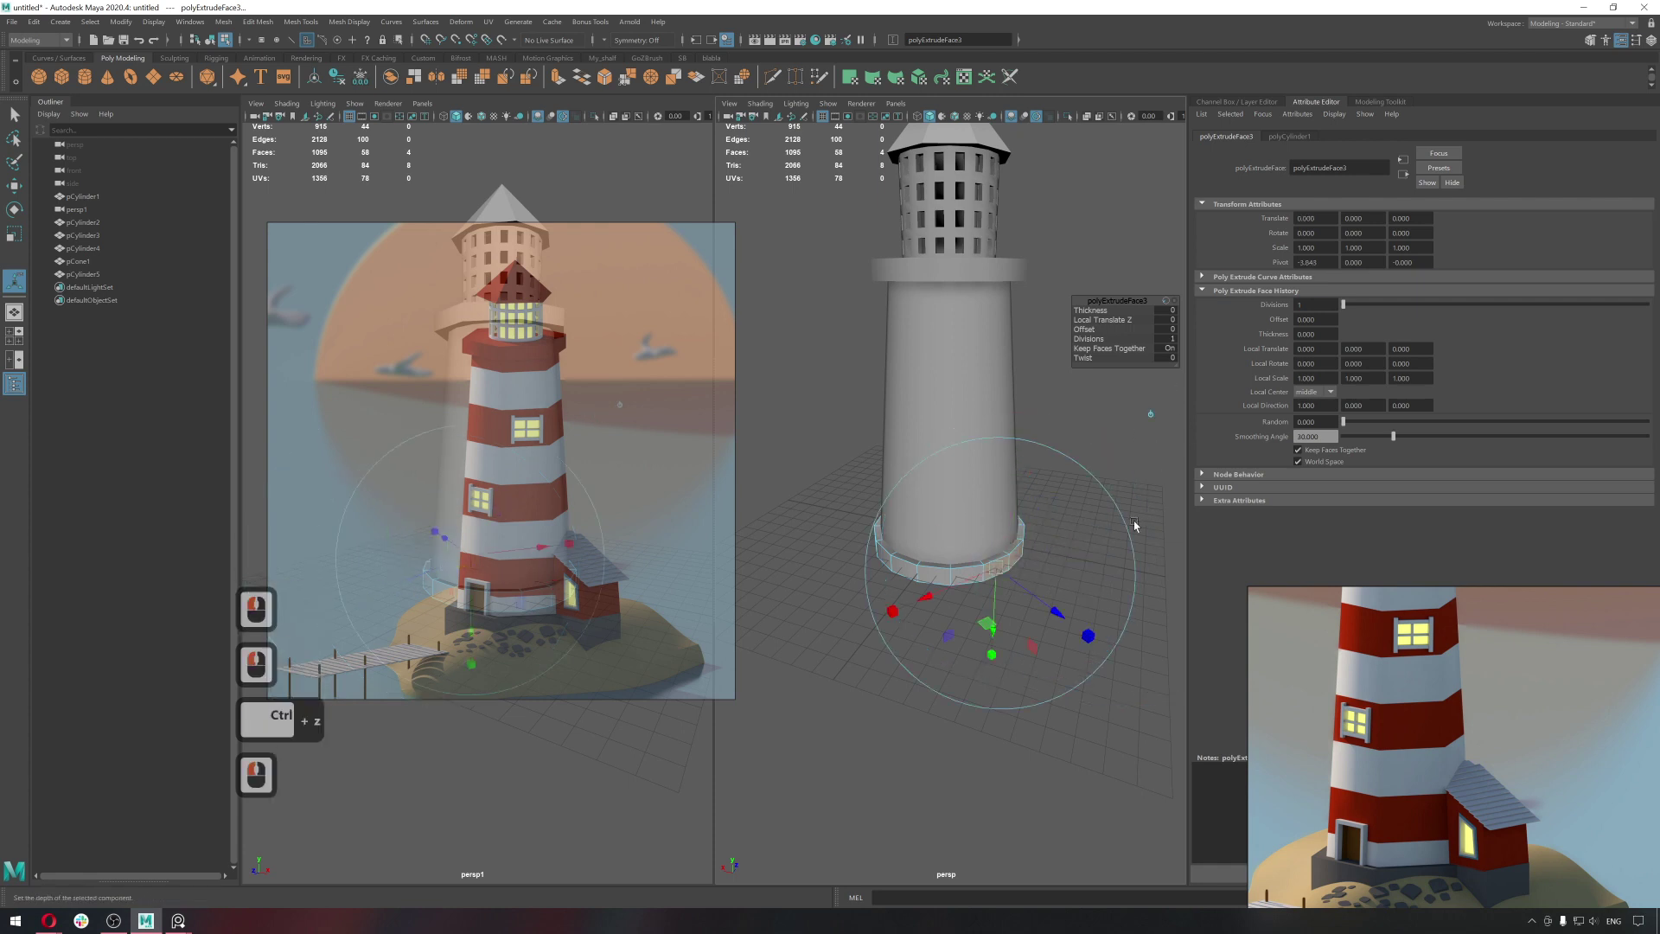
key(w)
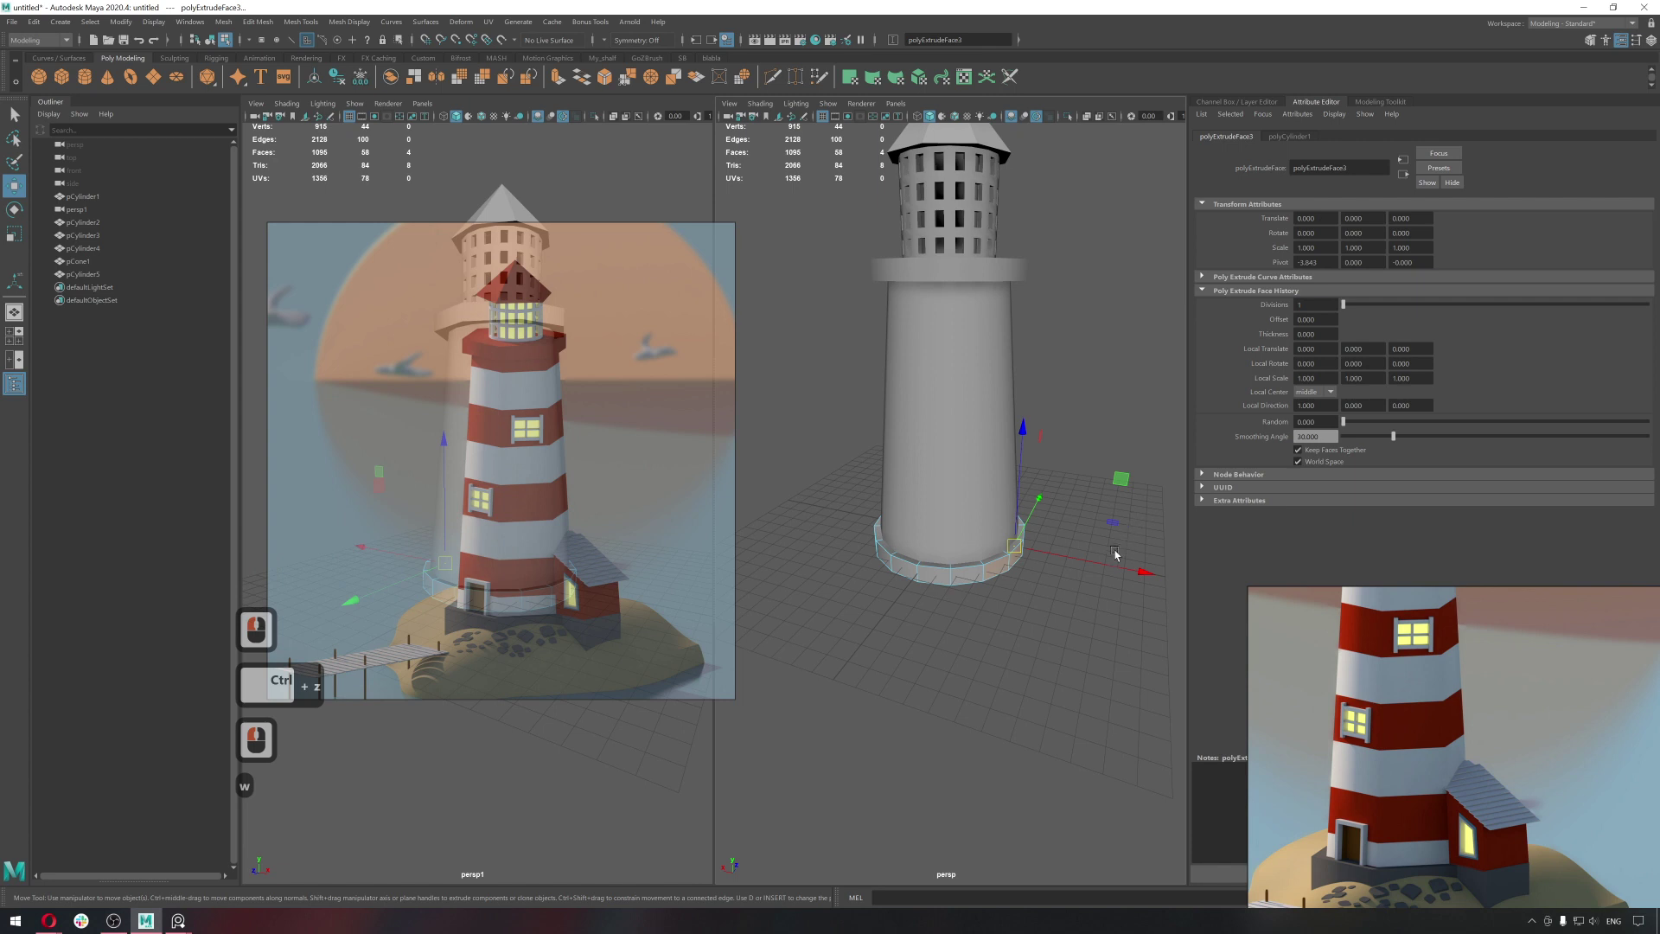
click(1190, 591)
middle_click(1002, 583)
key(r)
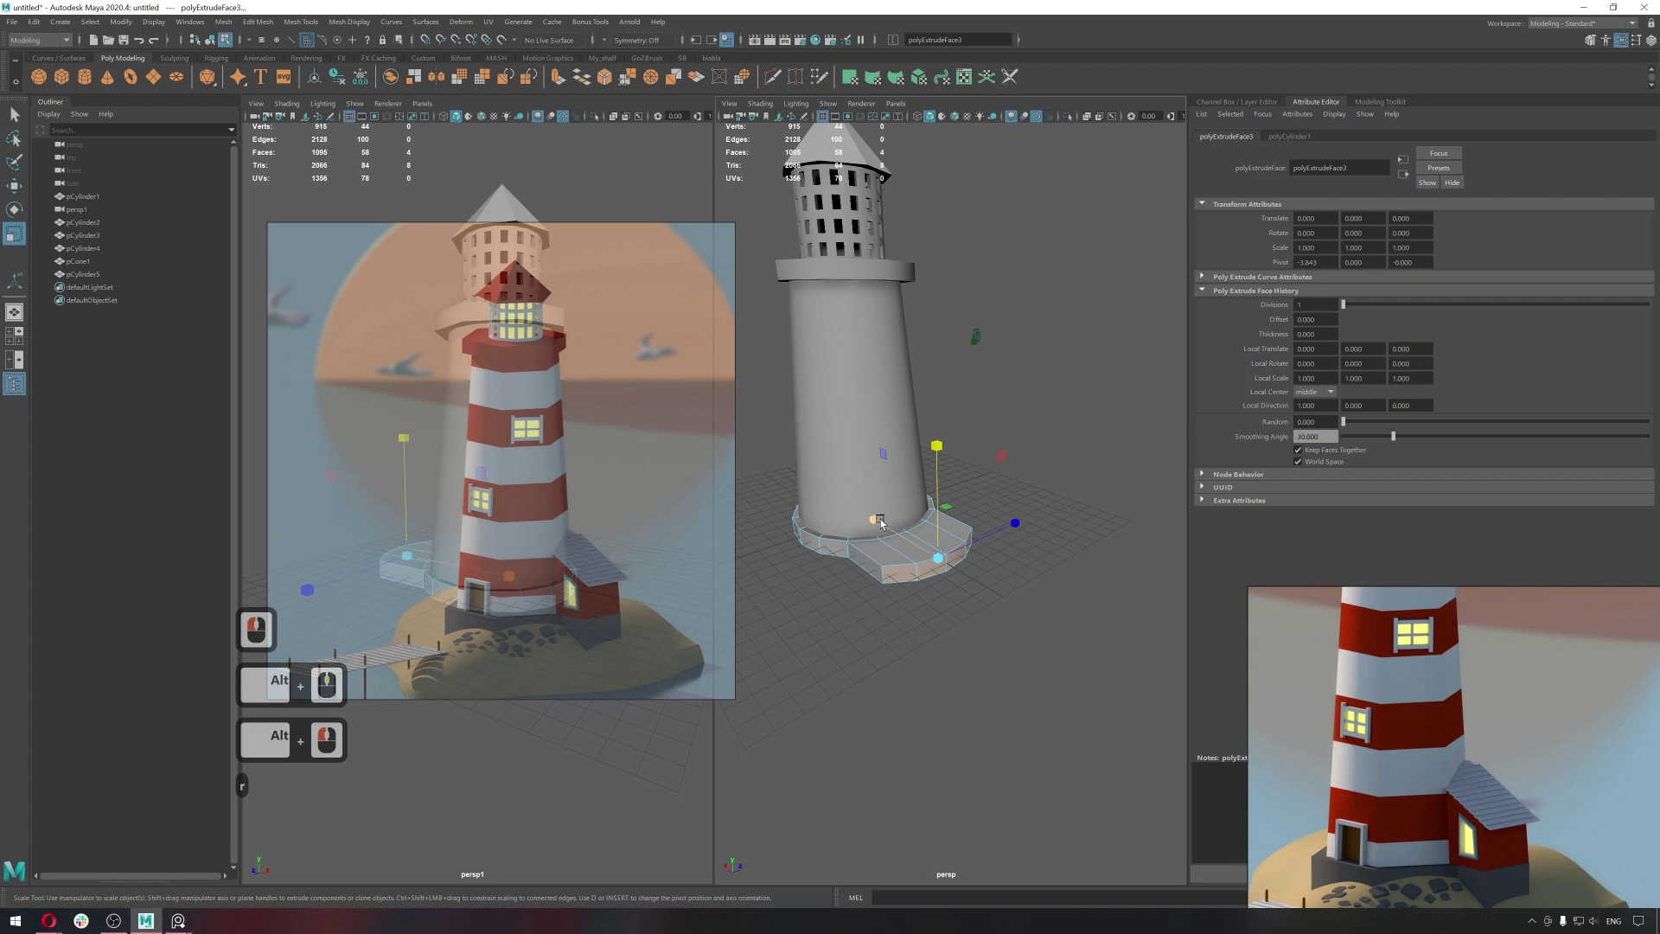
click(1097, 606)
key(w)
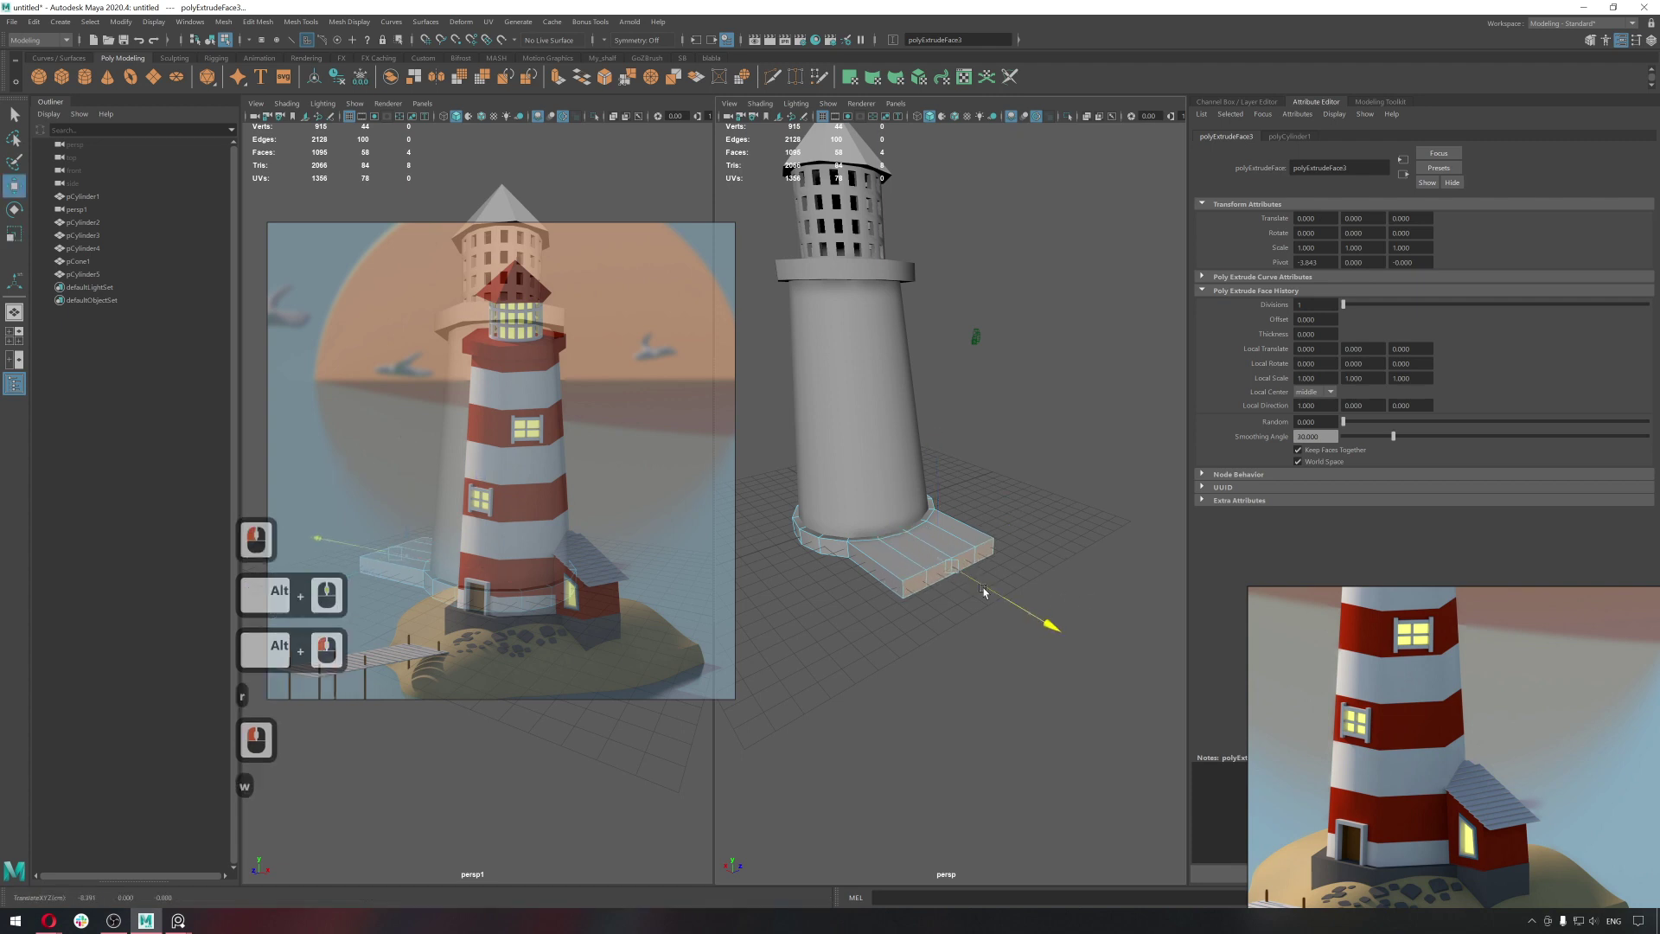
click(989, 591)
Undo the whole pier extrusion, restoring the plain rounded tower base.
key(q)
right_click(899, 441)
right_click(899, 441)
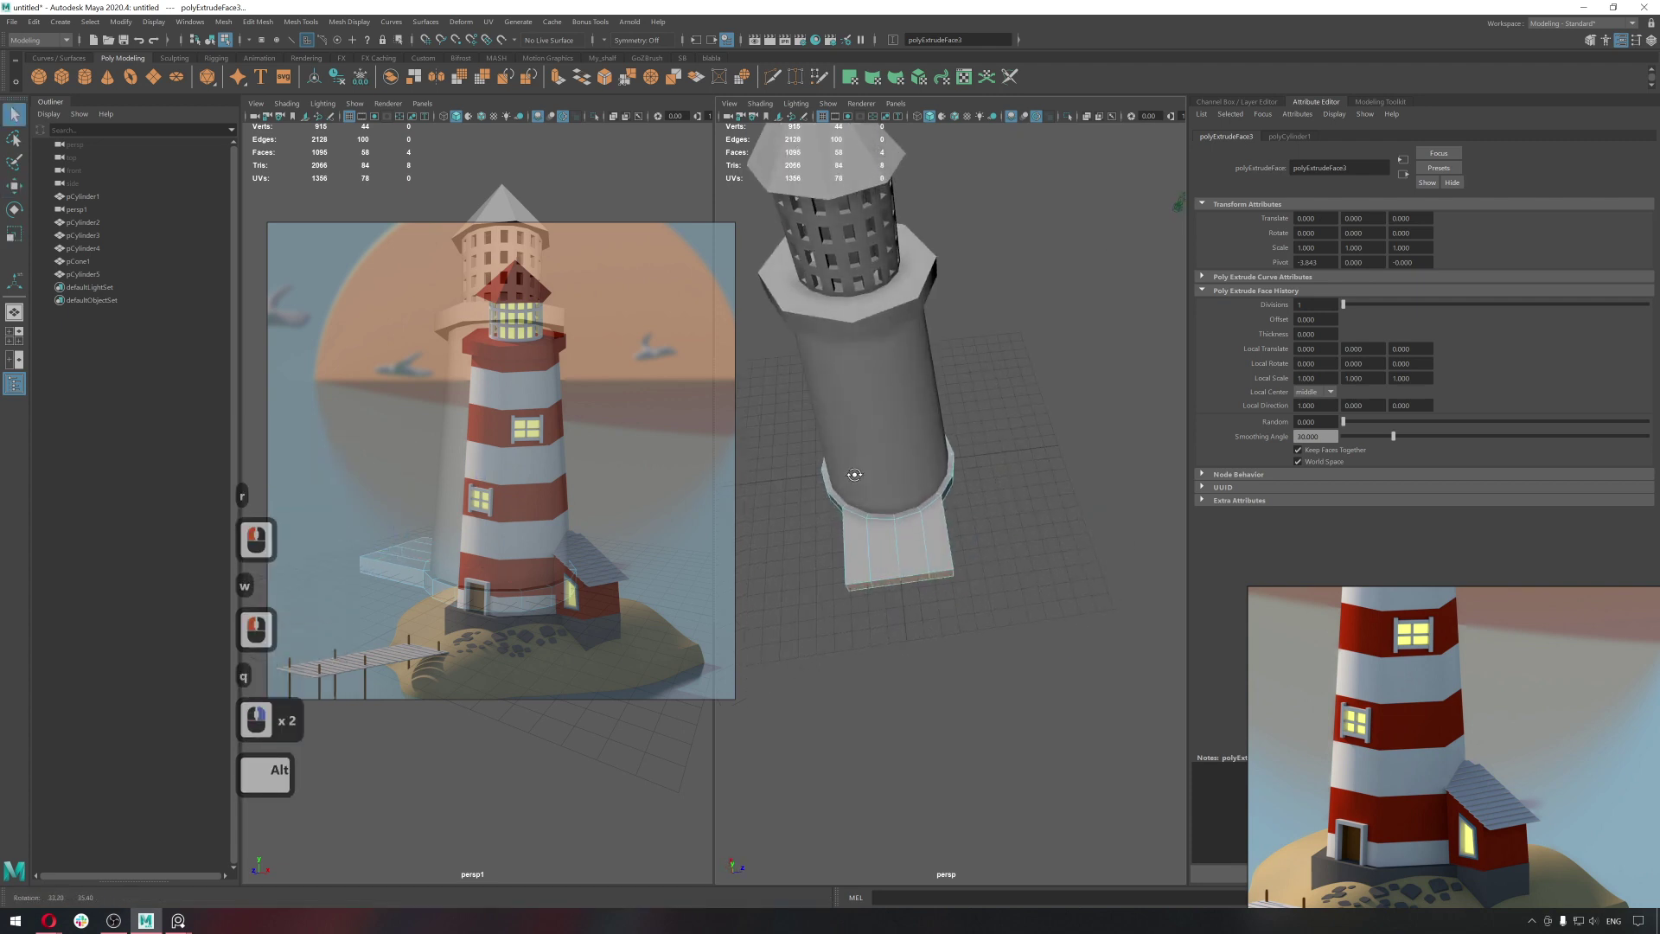
click(858, 480)
key(ctrl+z)
key(ctrl+z)
key(ctrl+z)
key(ctrl+z)
key(ctrl+z)
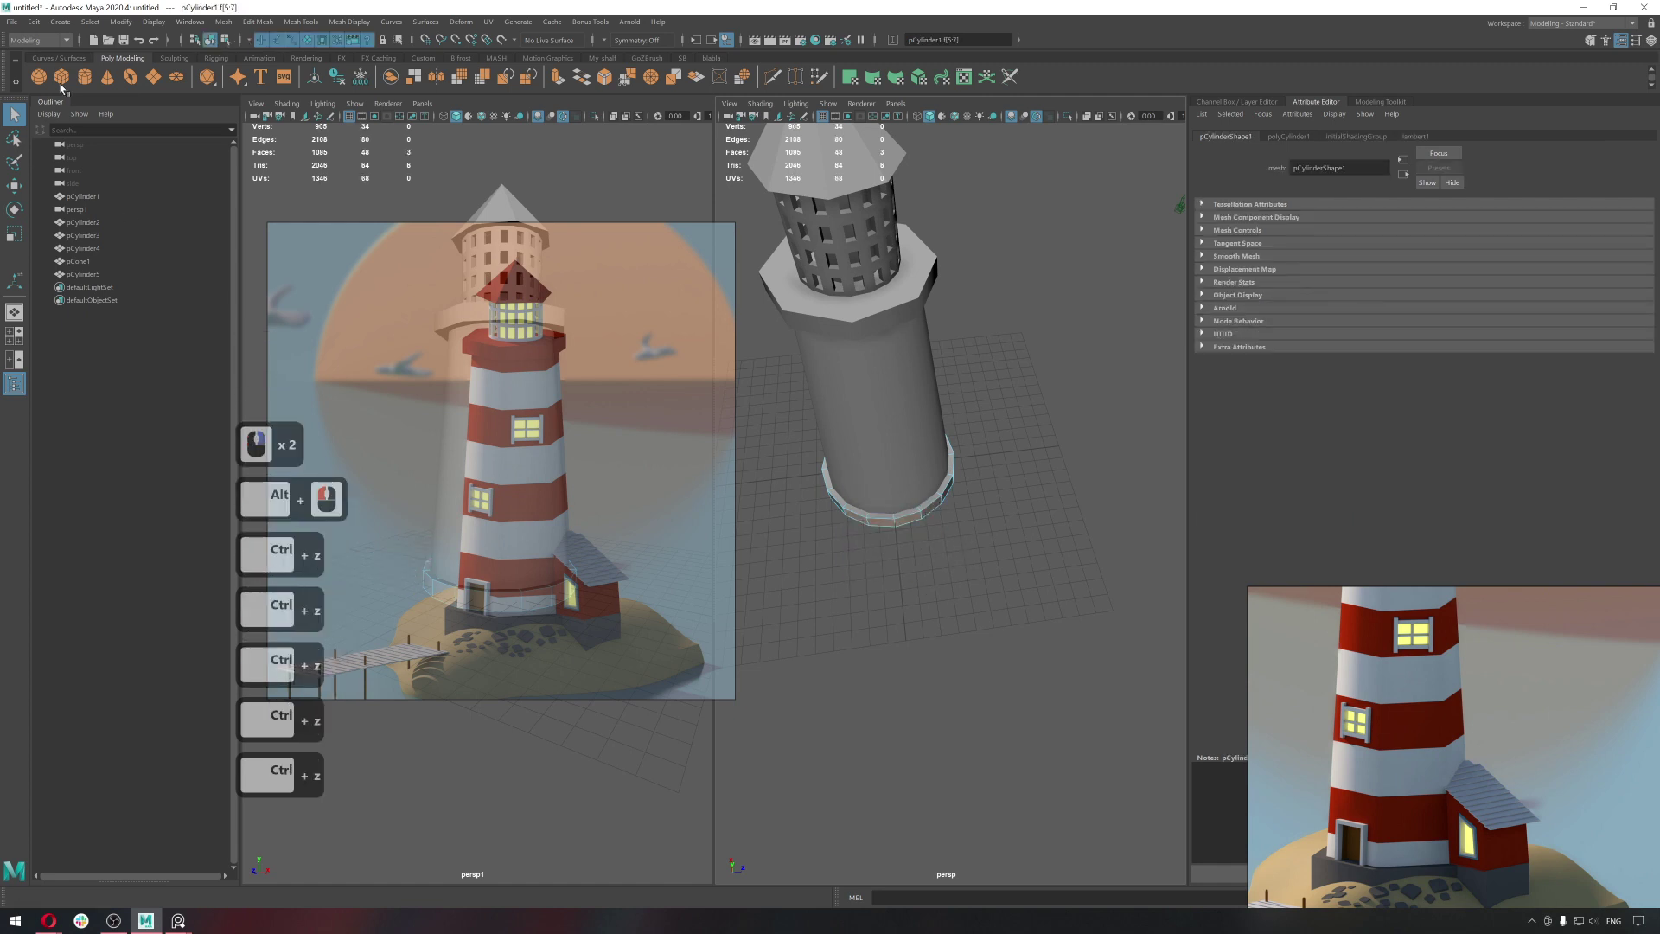
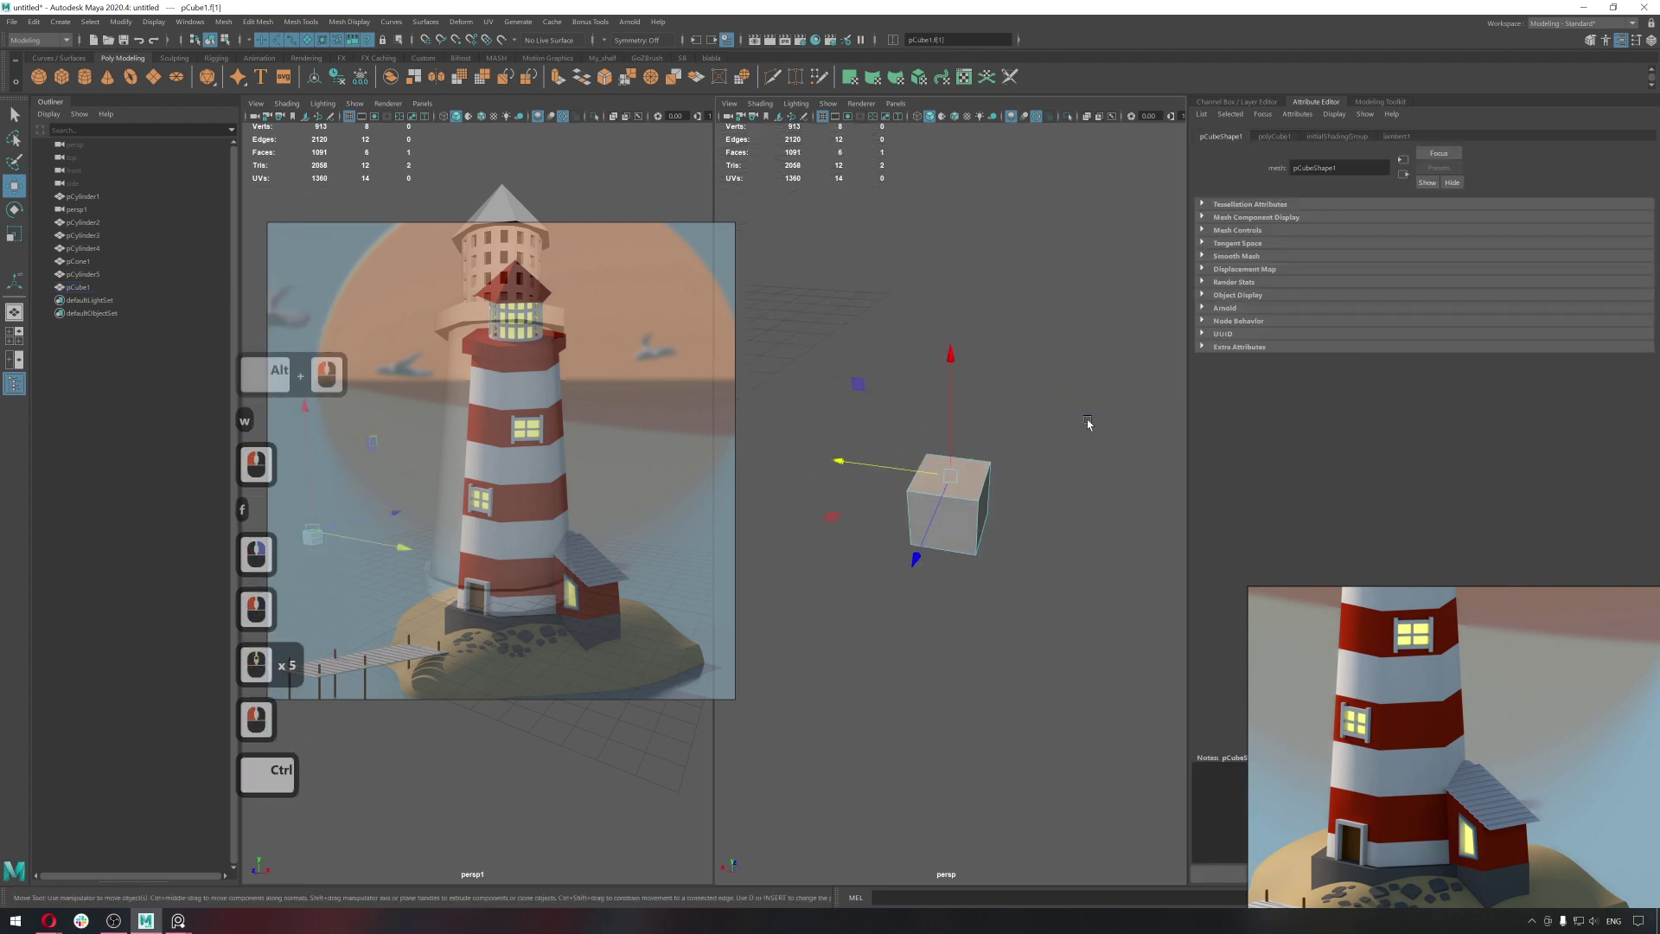
Add a new polygon cube and place it on the ground beside the tower base.
click(1378, 102)
click(1378, 445)
click(1223, 433)
click(1054, 479)
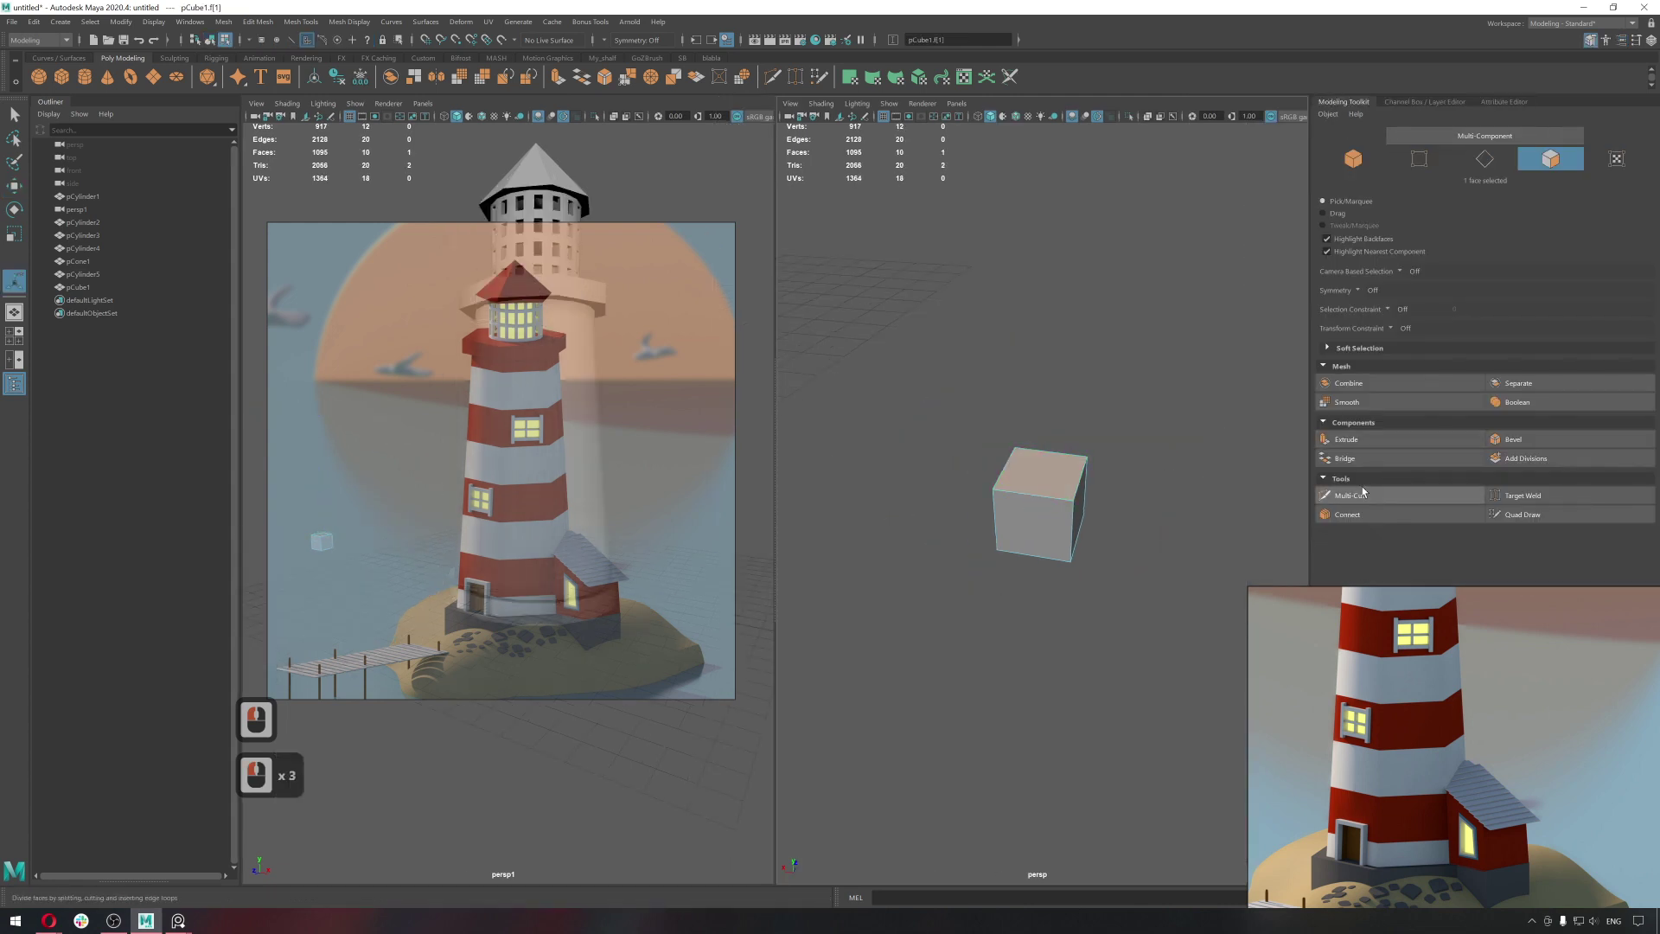
click(1374, 437)
click(1046, 345)
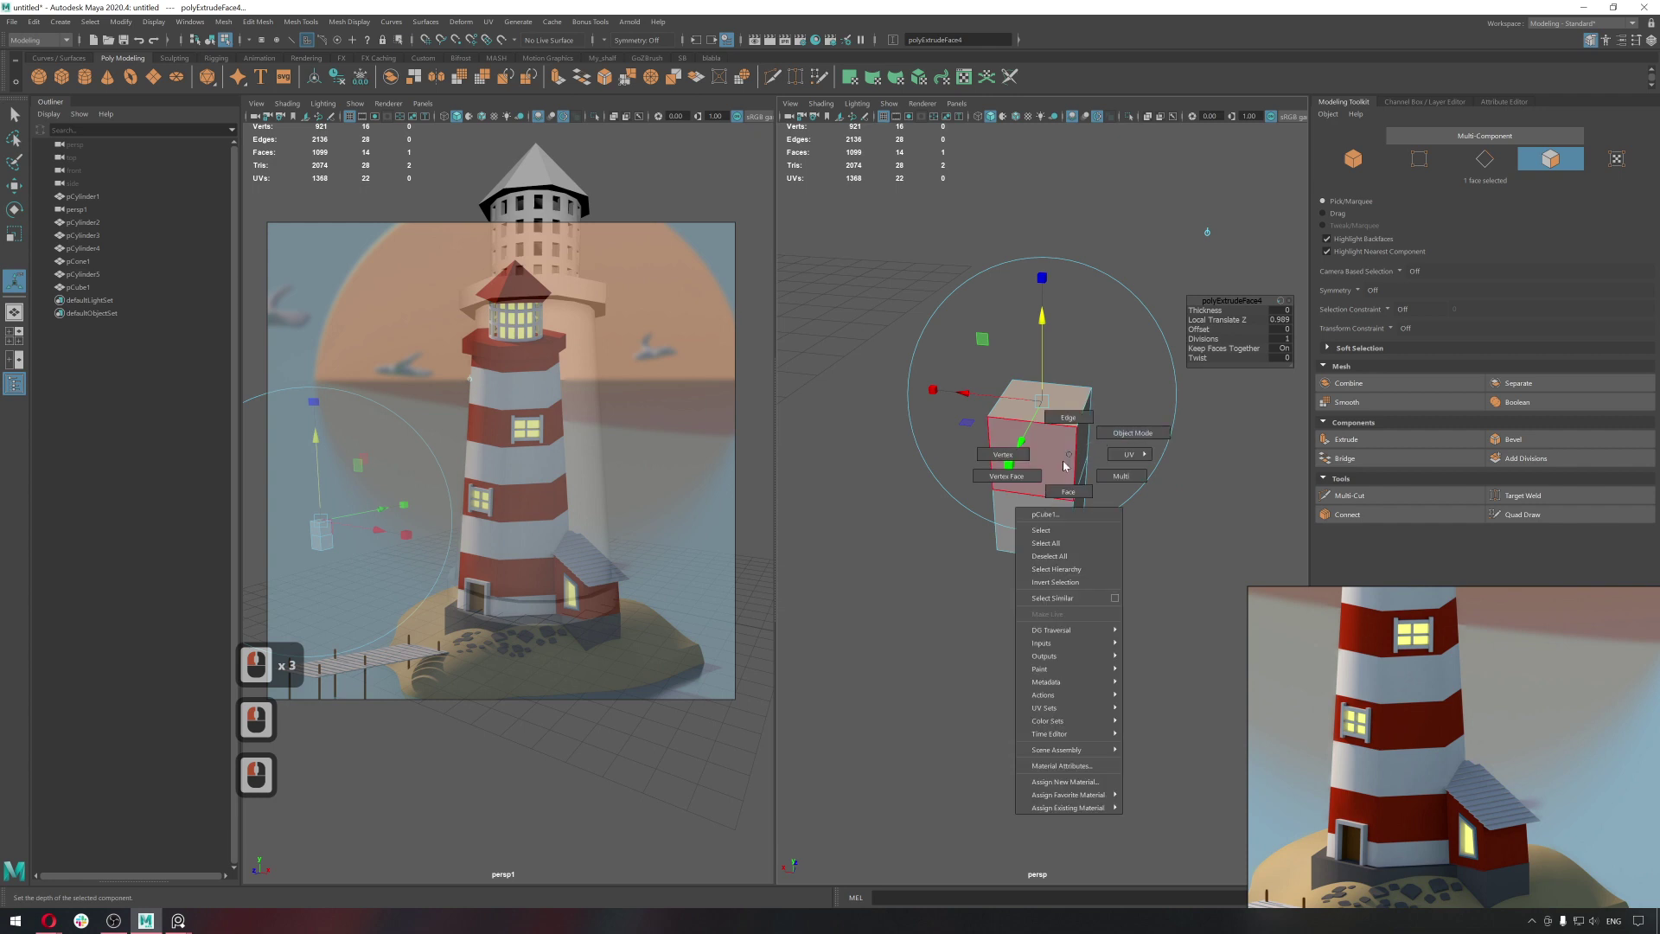
Select the cube's top face and extrude it upward into a taller two-section block.
right_click(1031, 477)
middle_click(1074, 491)
click(1101, 490)
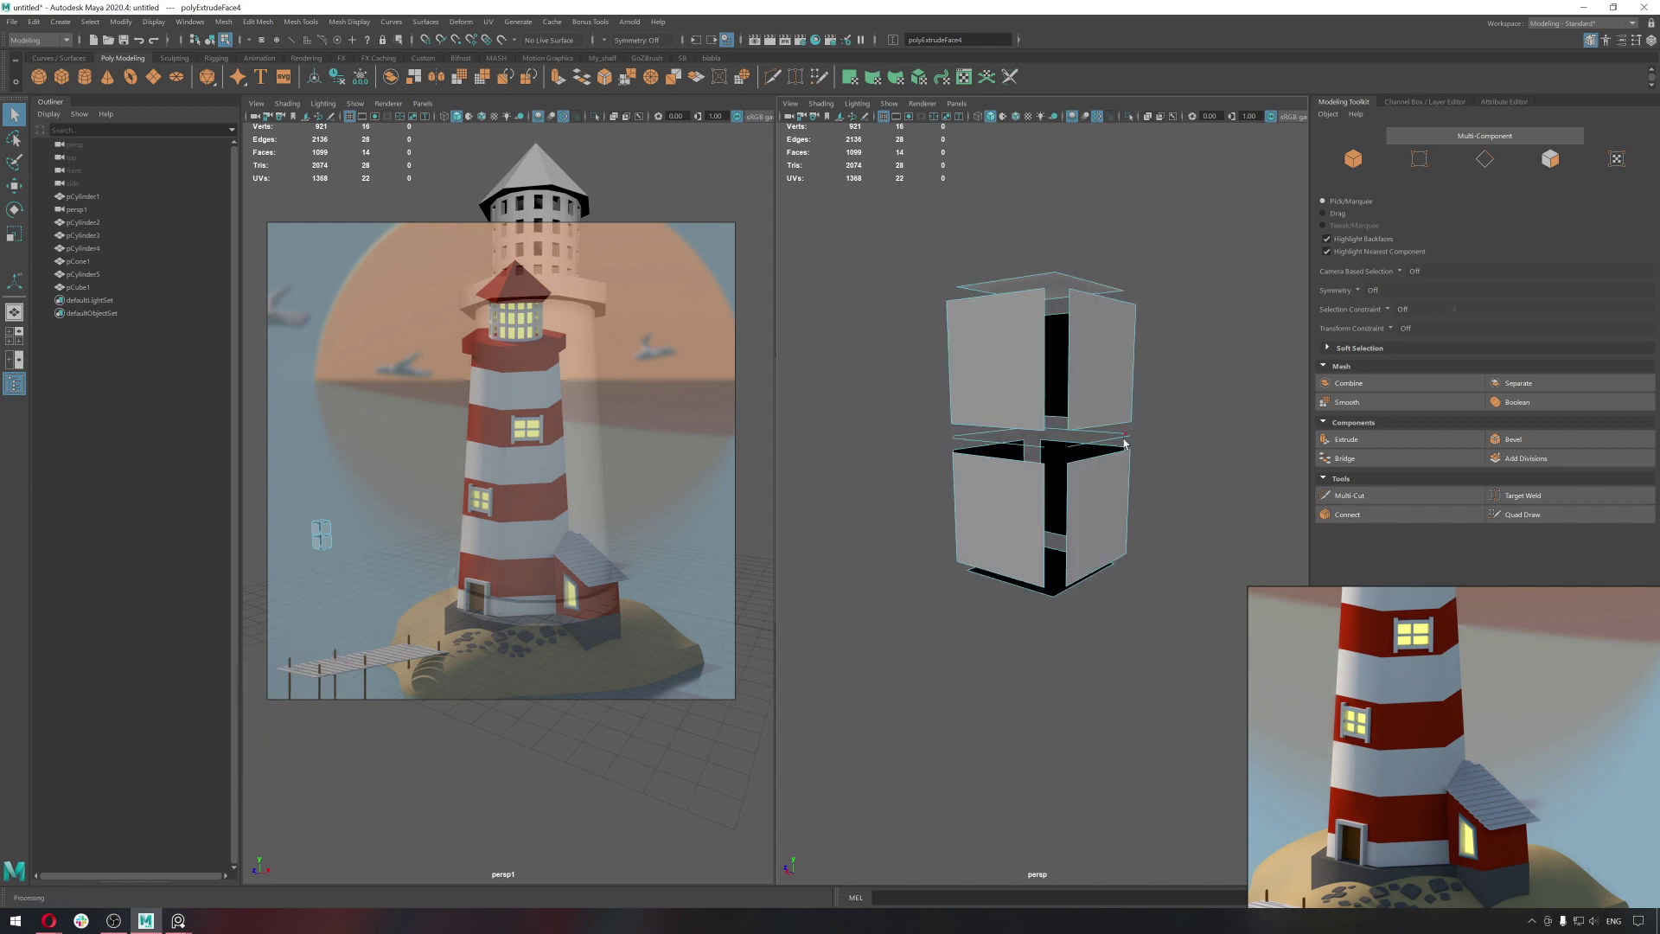
right_click(1104, 360)
right_click(1185, 328)
click(78, 85)
click(78, 84)
Frame the block and move/scale its extruded top section into shape.
key(w)
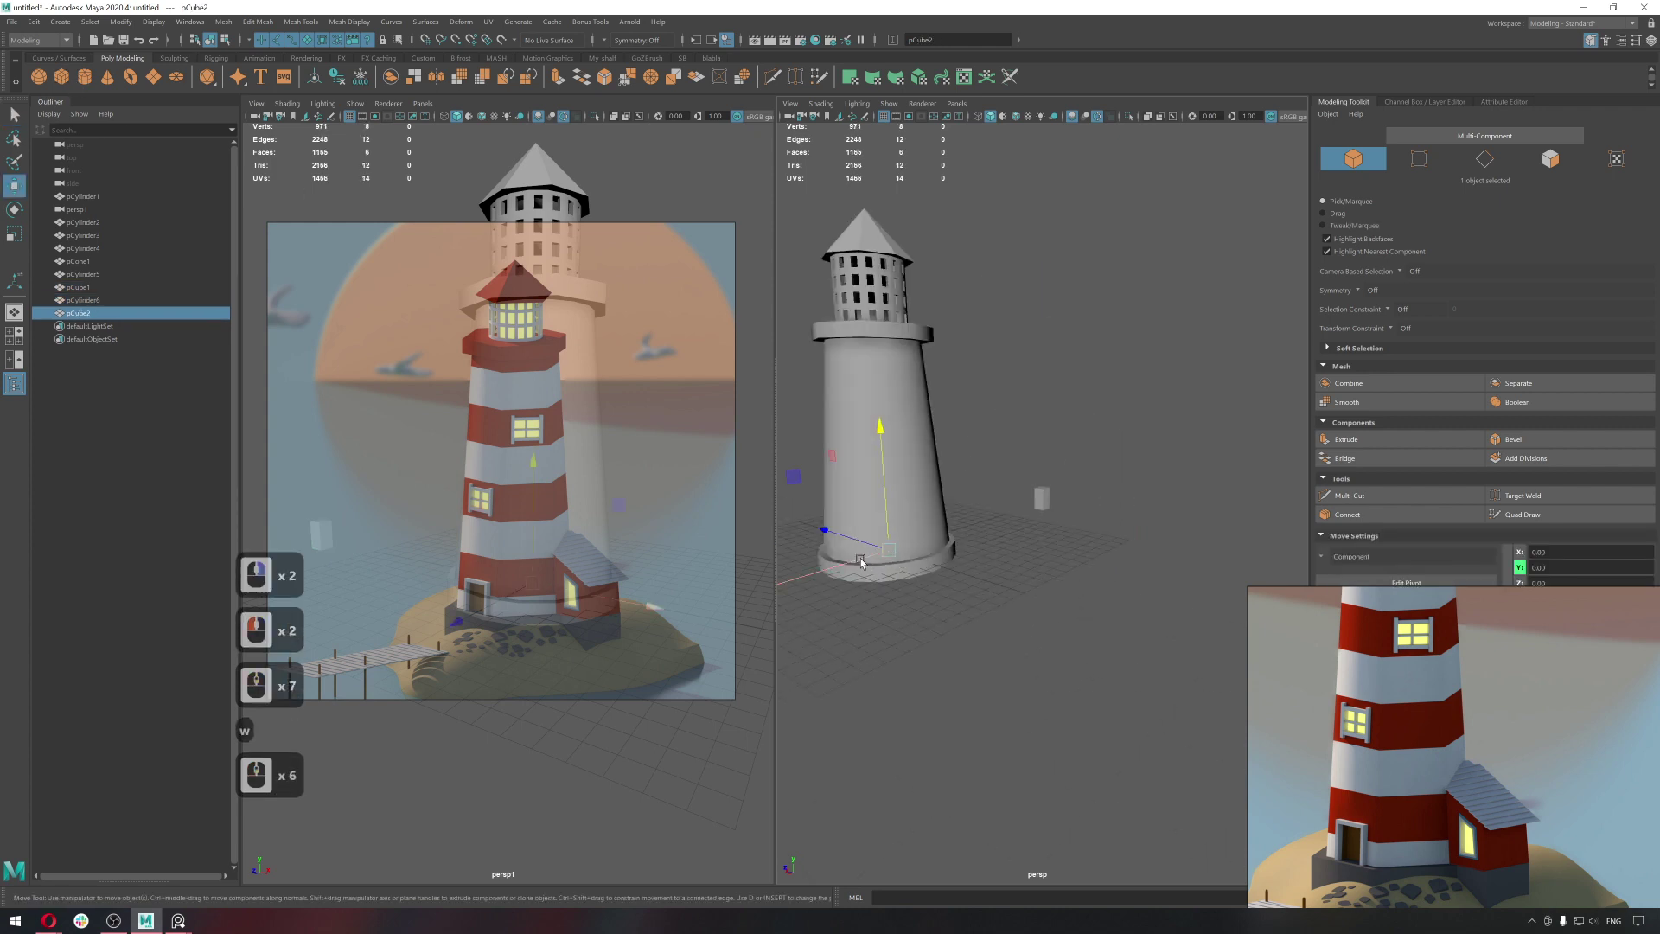
click(1014, 539)
key(f)
right_click(943, 492)
click(1331, 736)
key(r)
click(1052, 632)
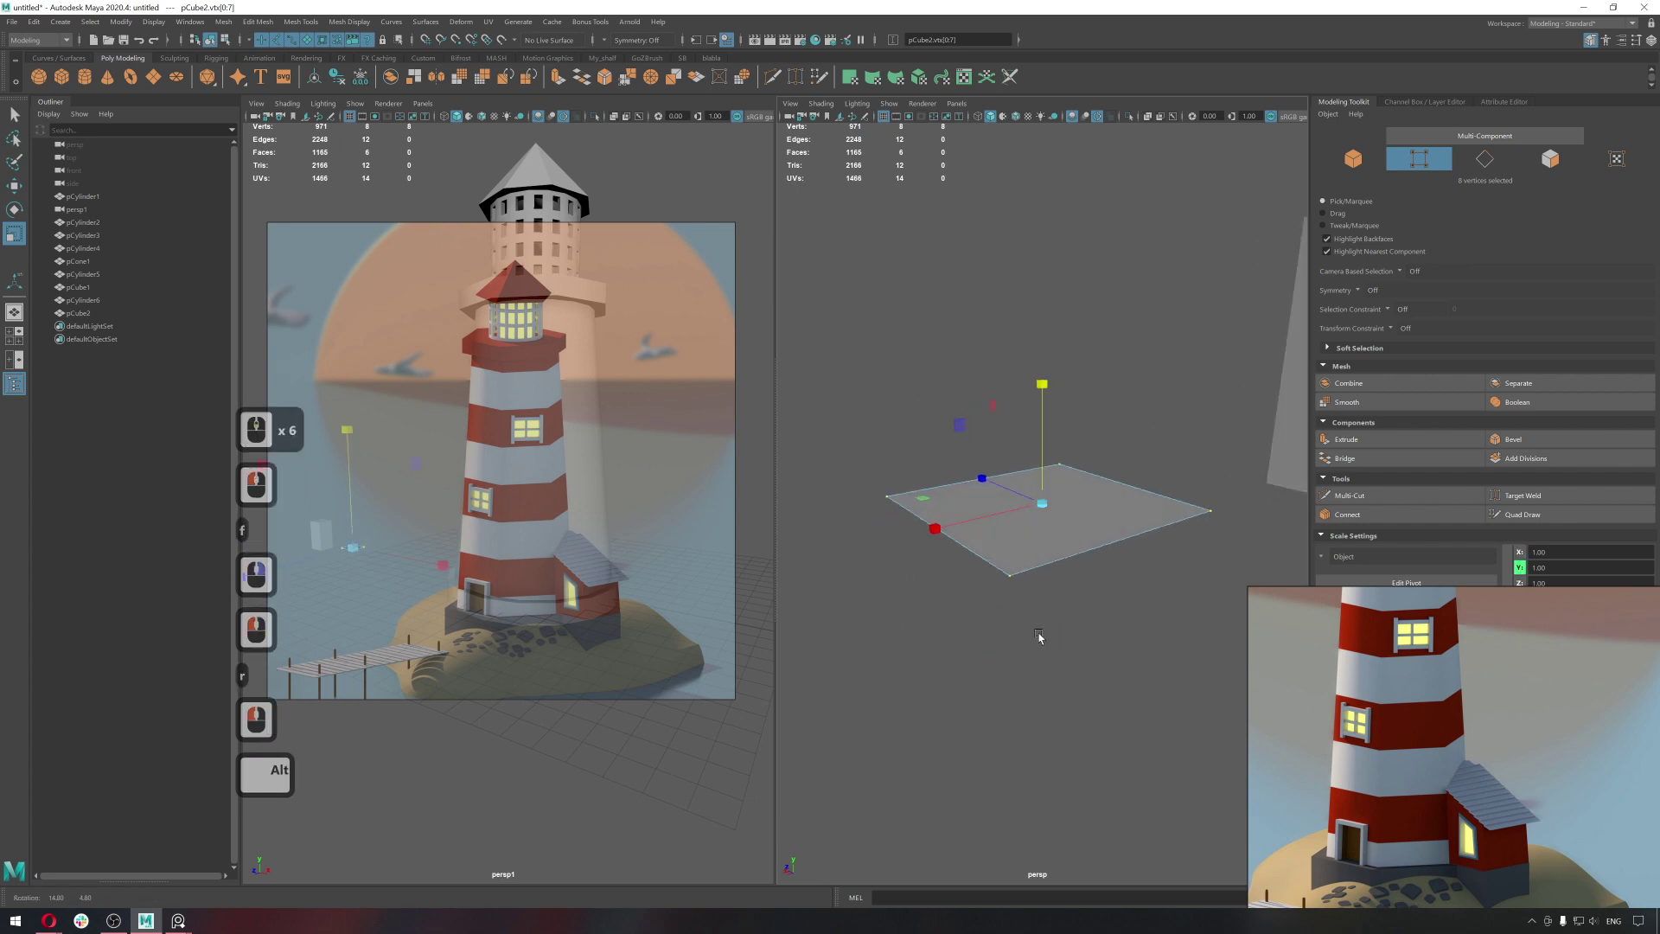
click(1024, 644)
key(q)
click(1051, 506)
Delete the duplicate cube, keeping the tall block split by a middle edge.
key(q)
right_click(1135, 443)
click(1132, 446)
click(987, 569)
key(Delete)
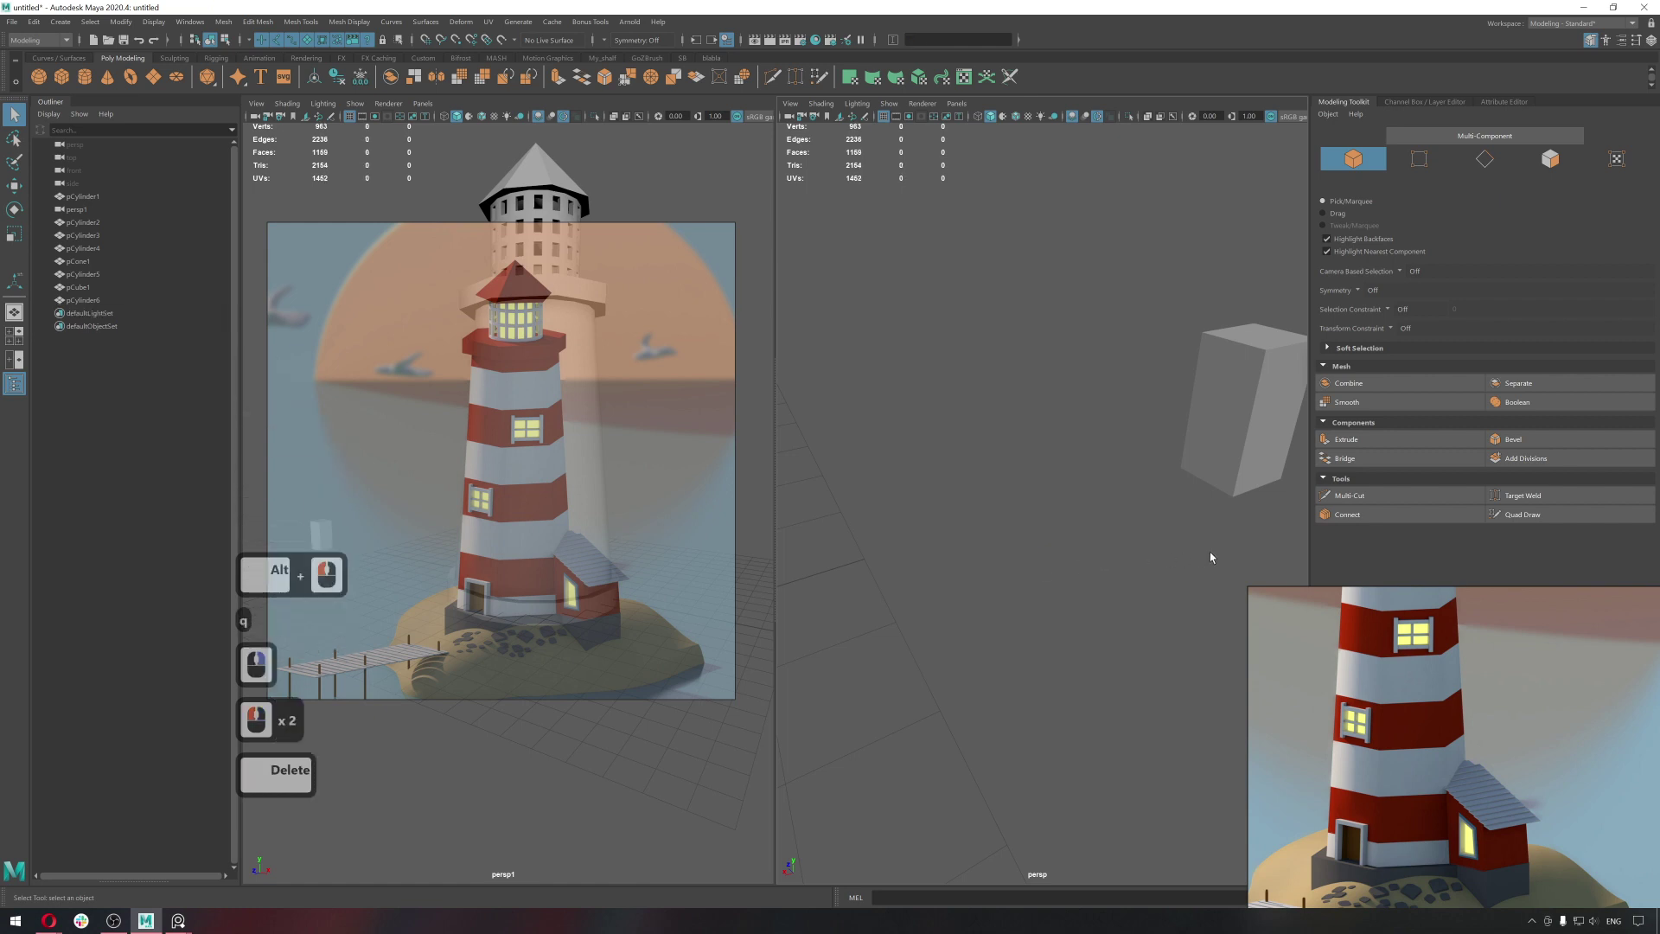
click(1233, 484)
Tumble around the remaining block and reselect it for further editing.
middle_click(1060, 556)
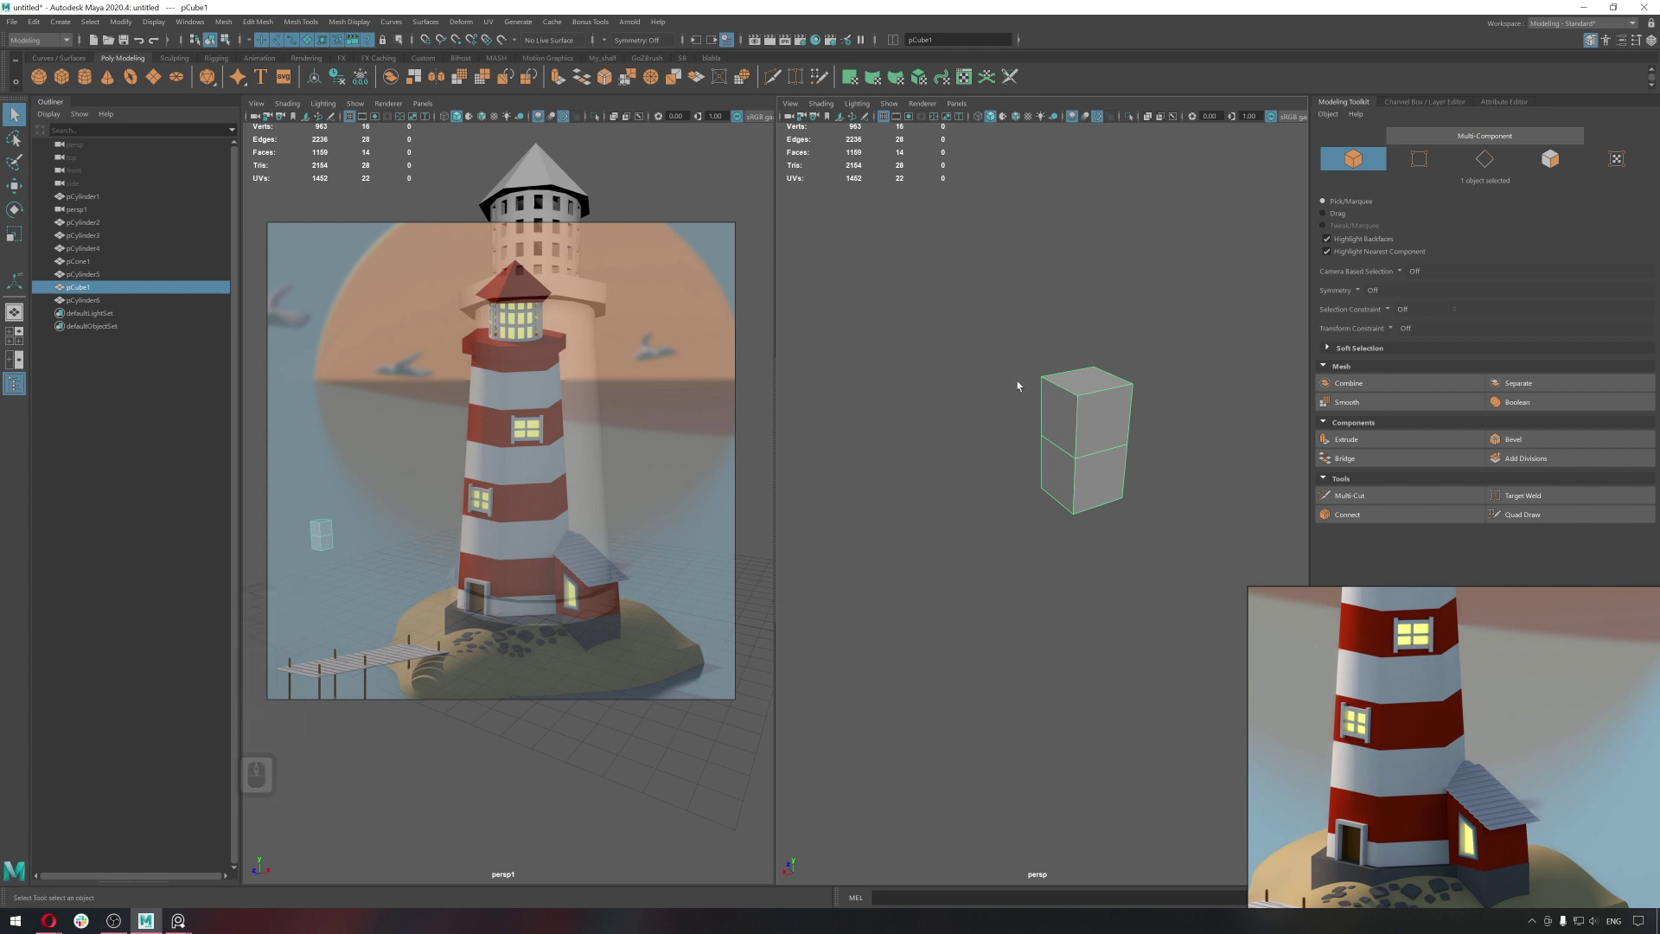
click(1044, 465)
middle_click(1044, 464)
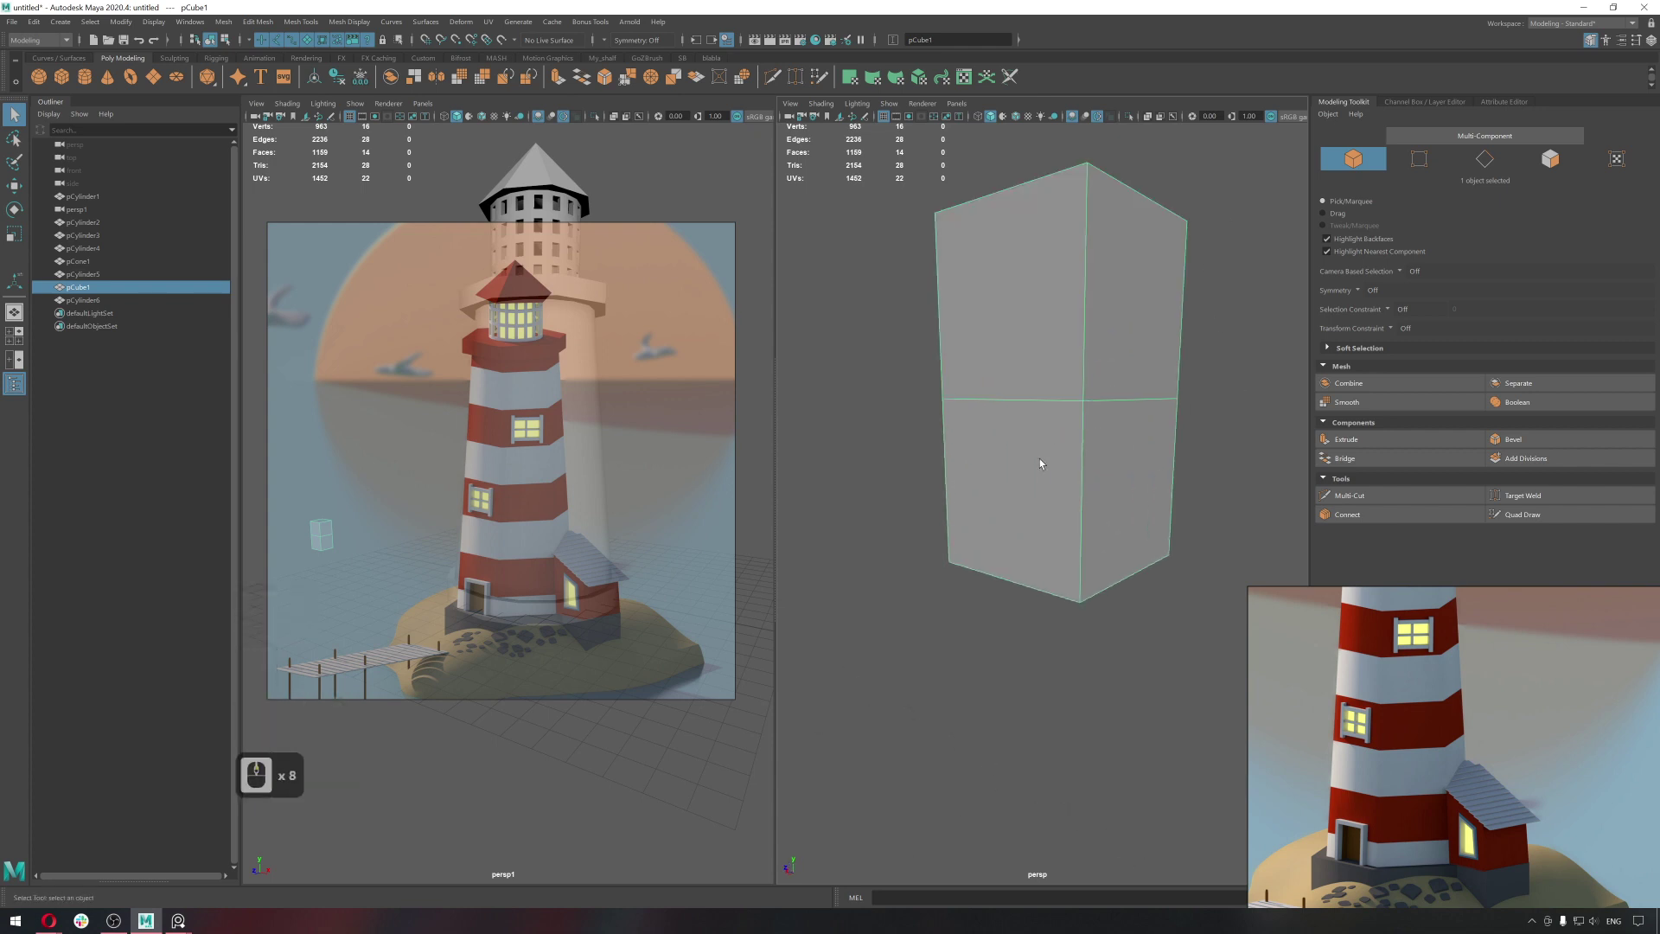
click(1070, 496)
middle_click(1035, 501)
right_click(1104, 362)
click(1061, 340)
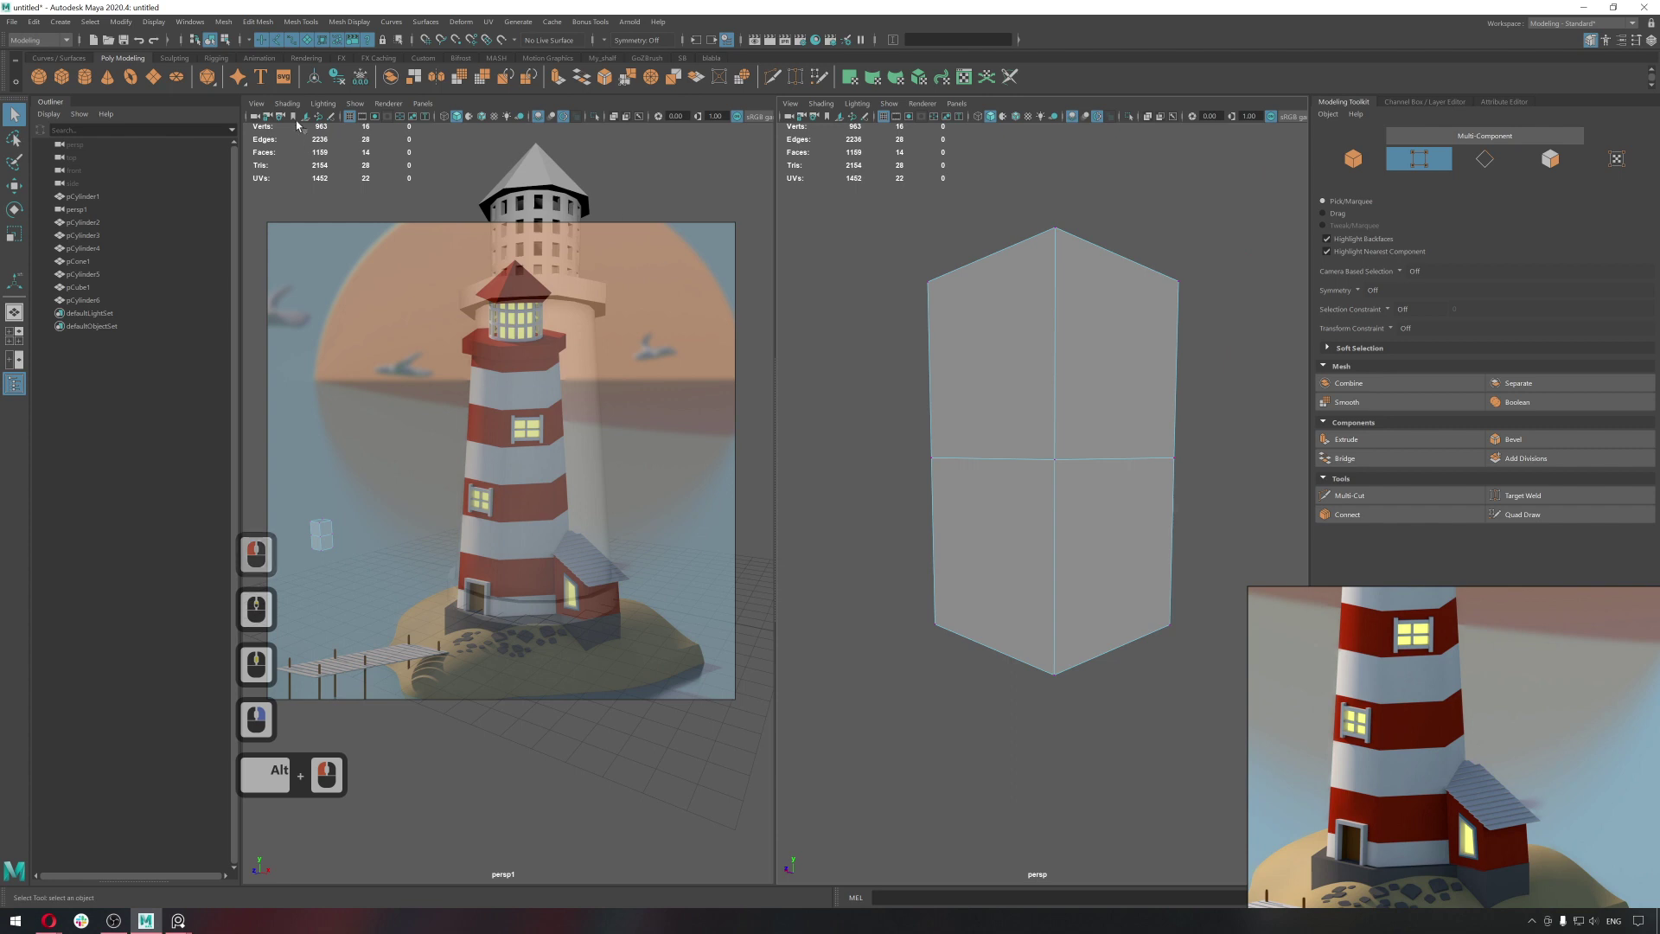
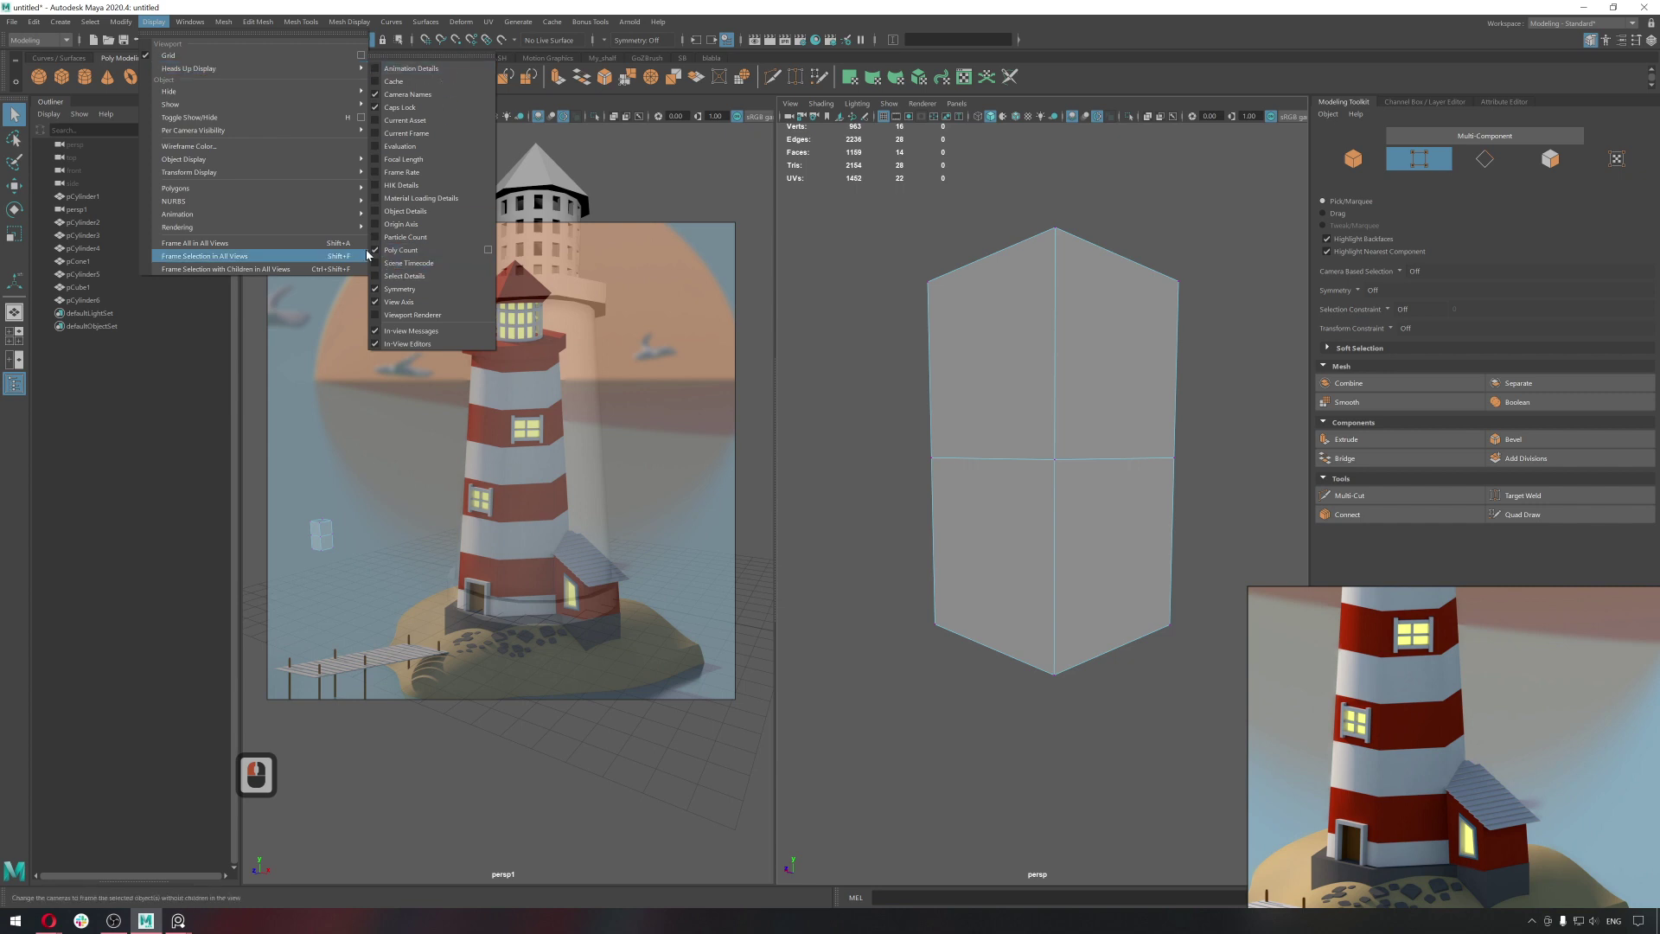
click(967, 203)
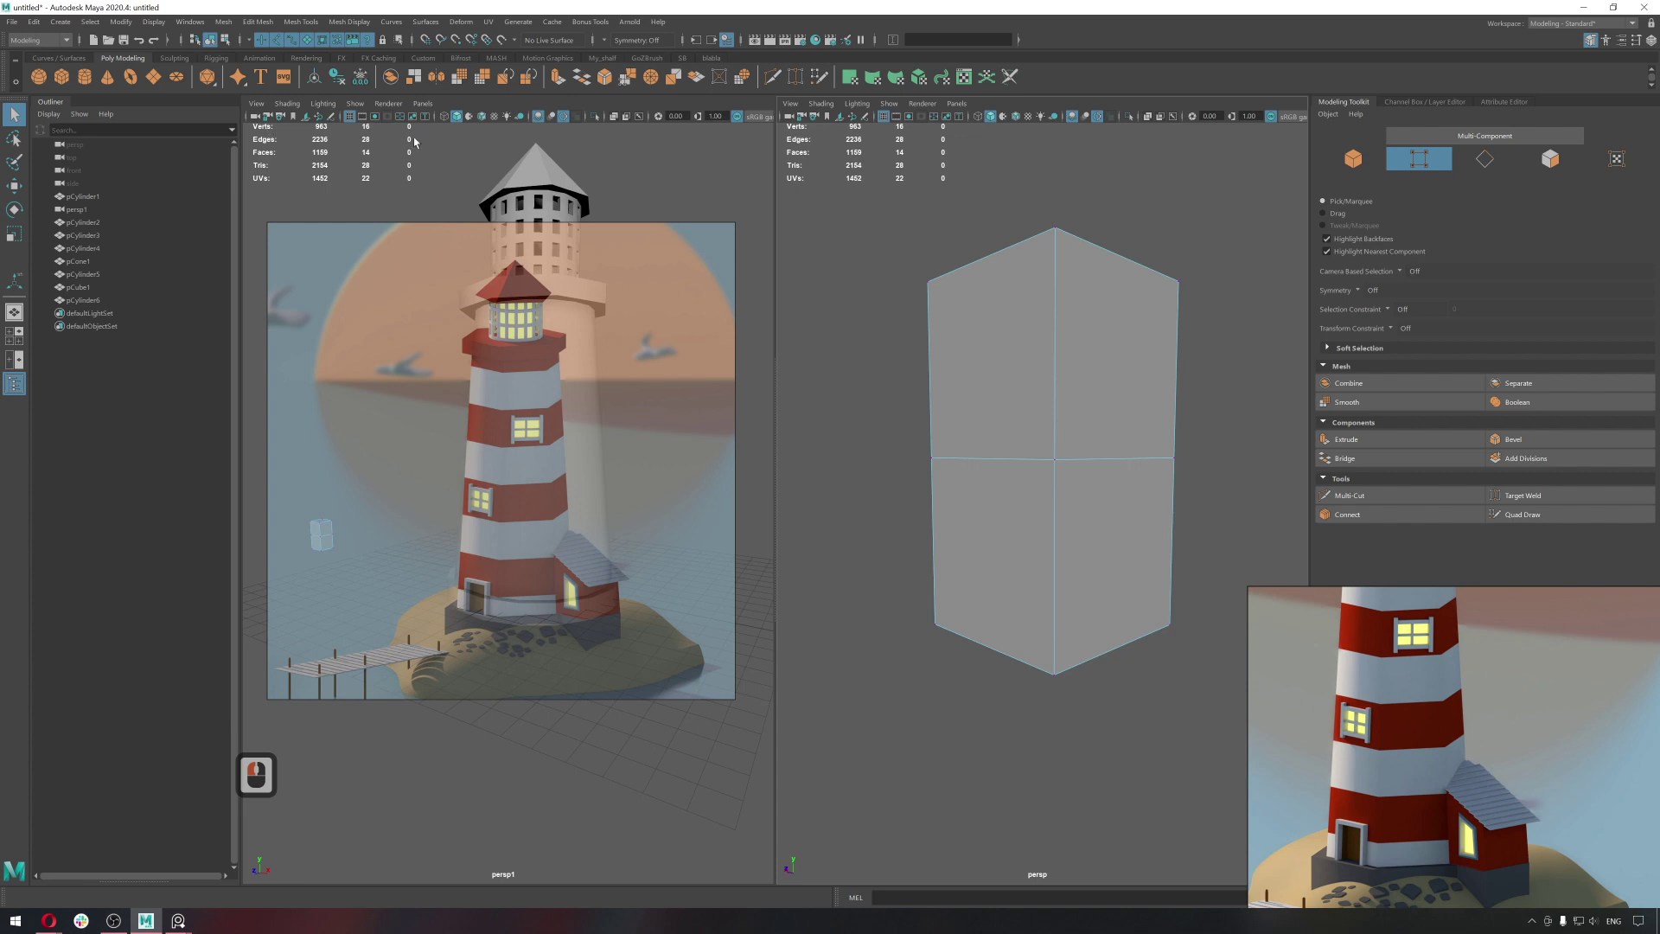
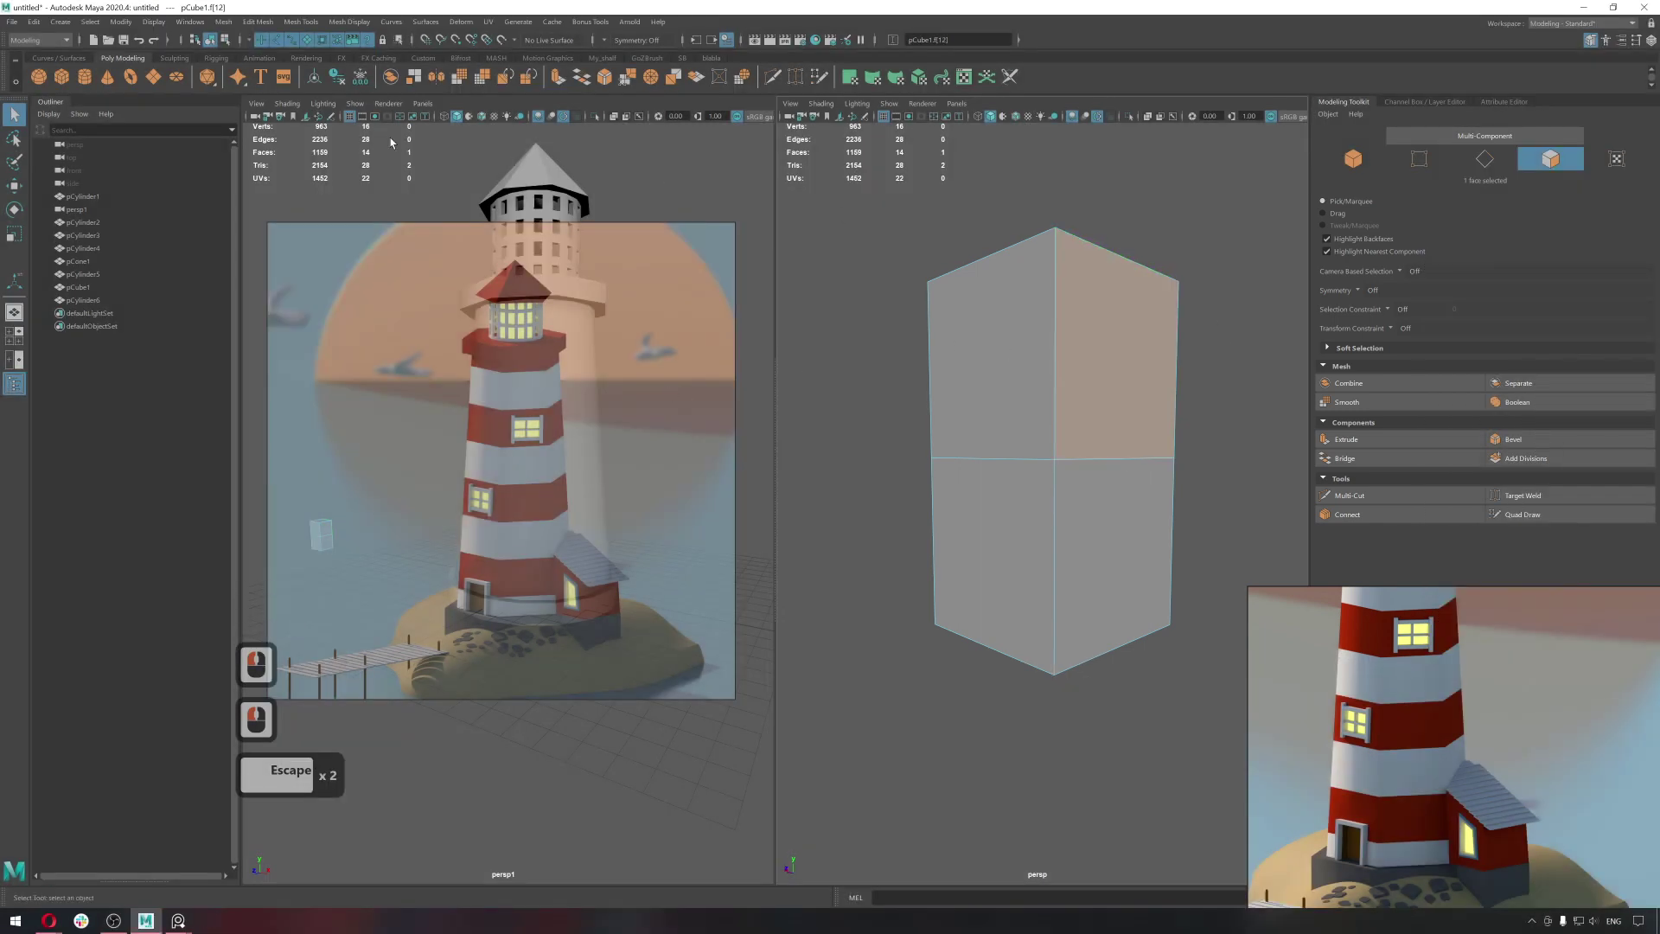
Select the block's middle vertices and merge them via Edit Mesh > Merge.
right_click(1043, 318)
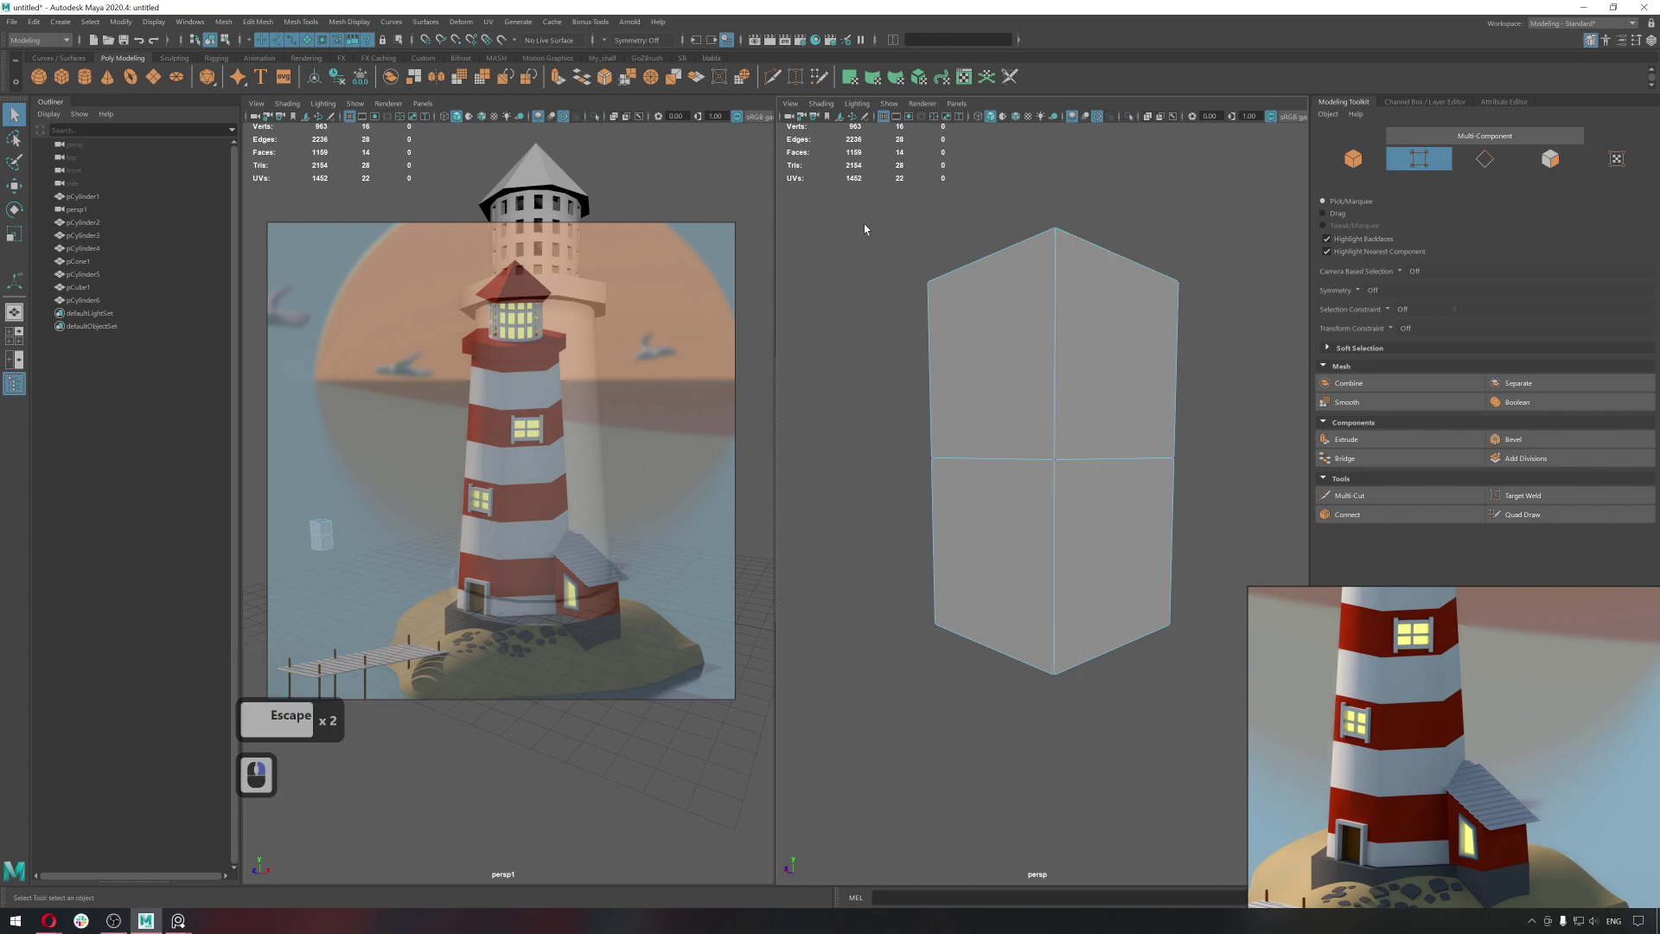
click(1296, 760)
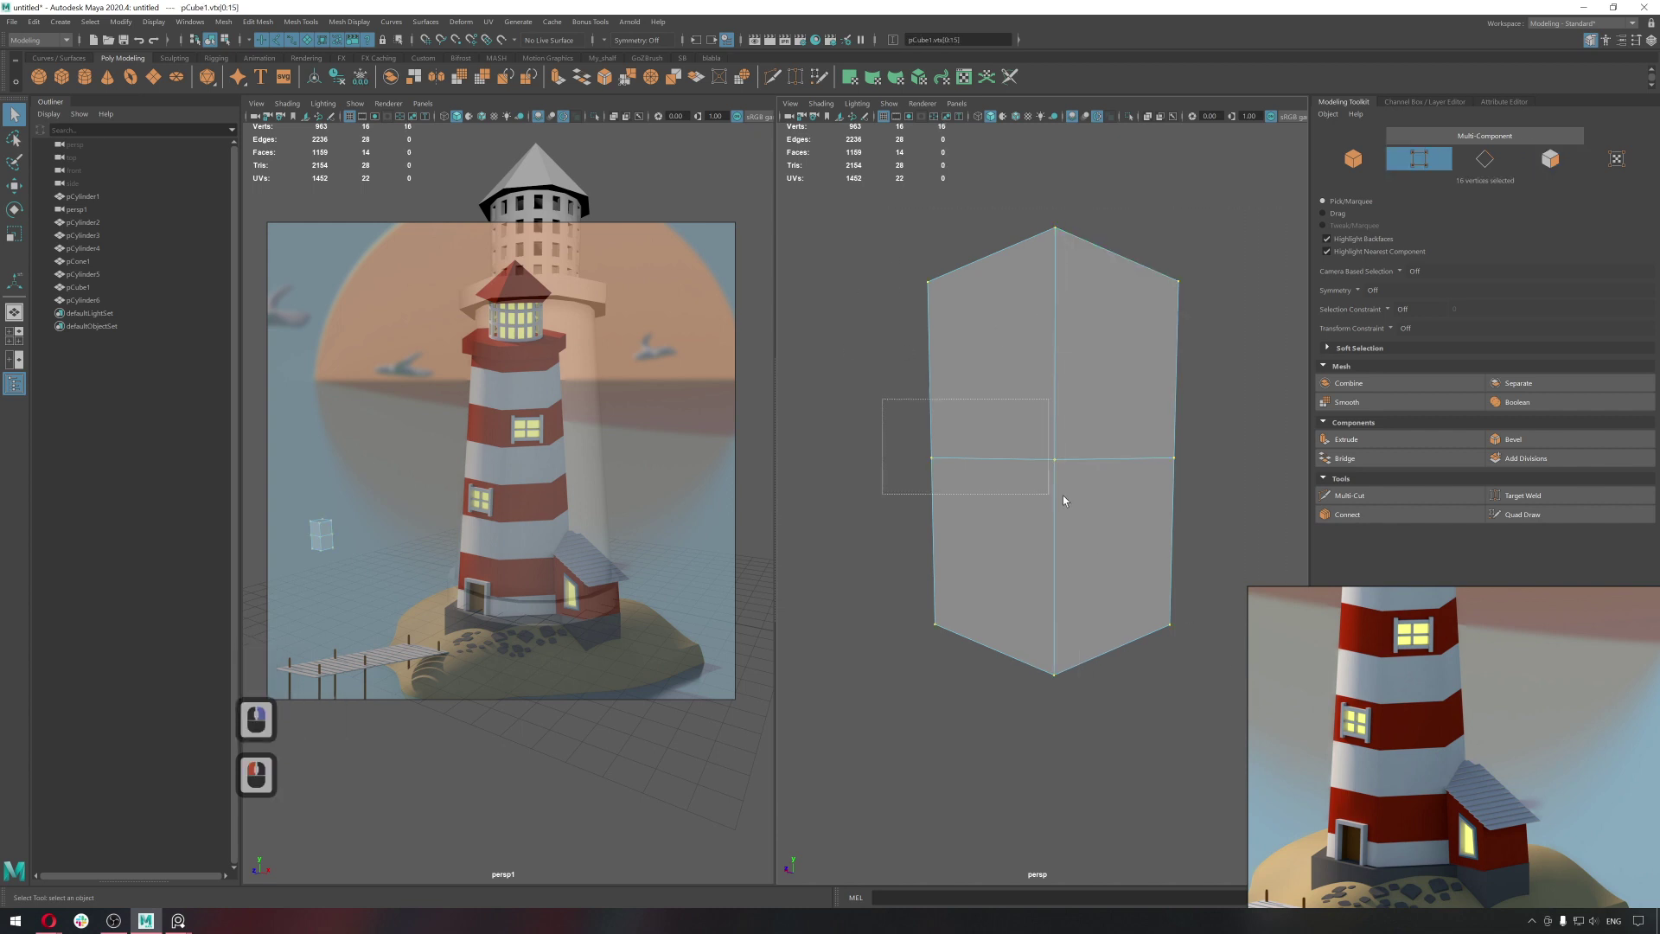
click(1265, 538)
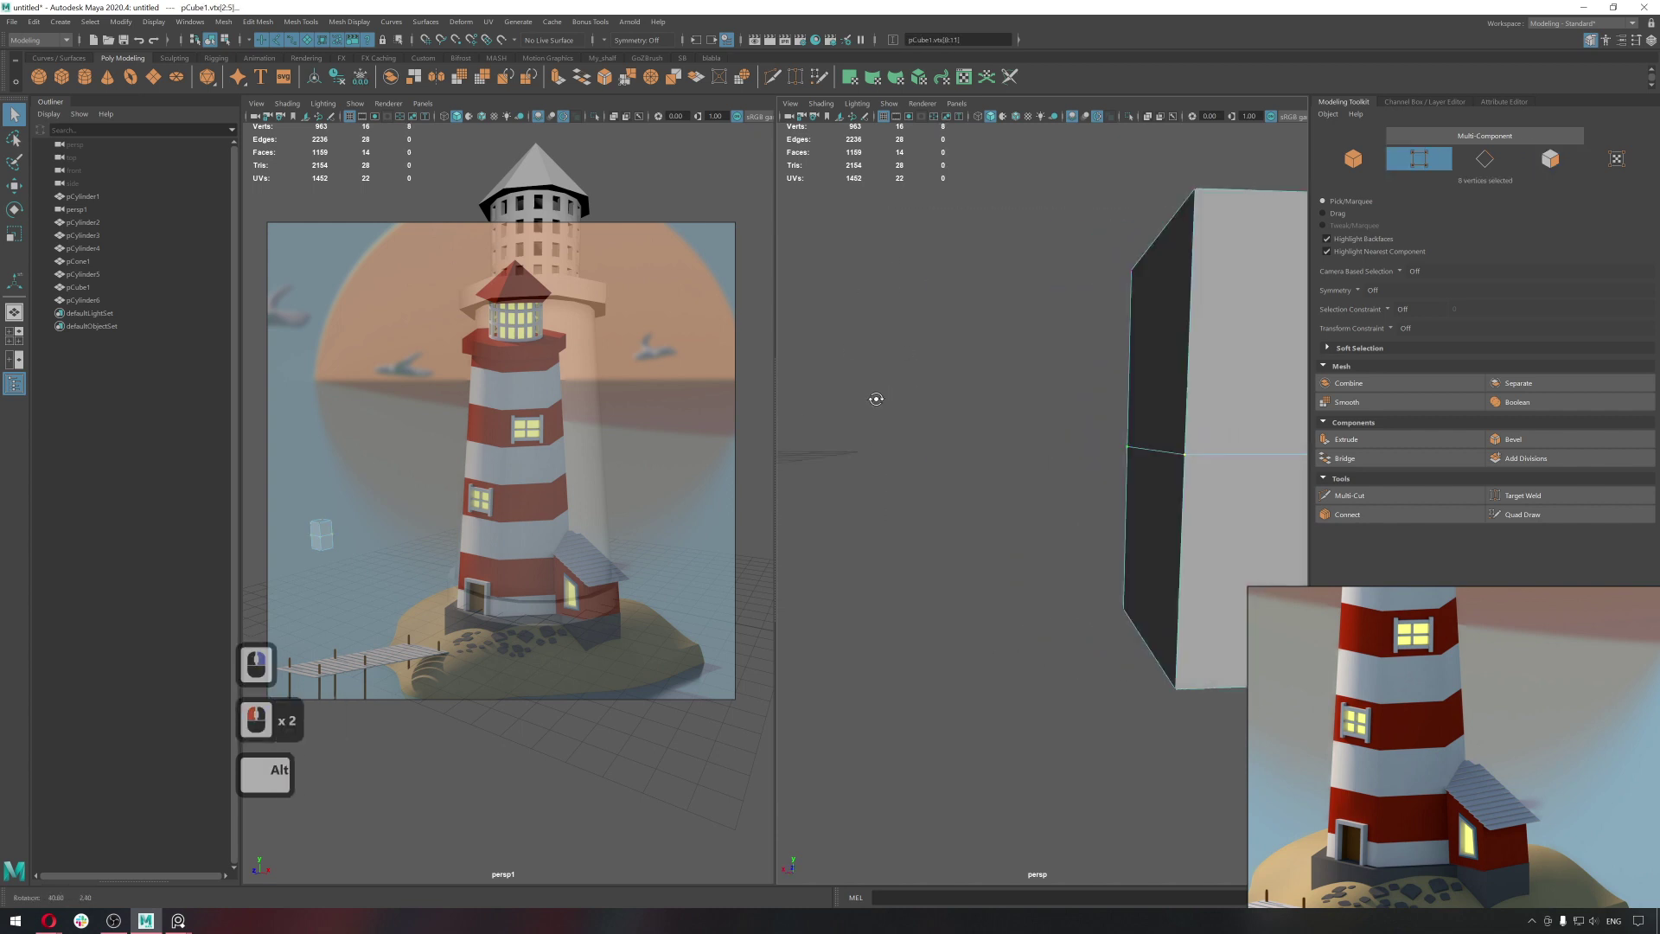
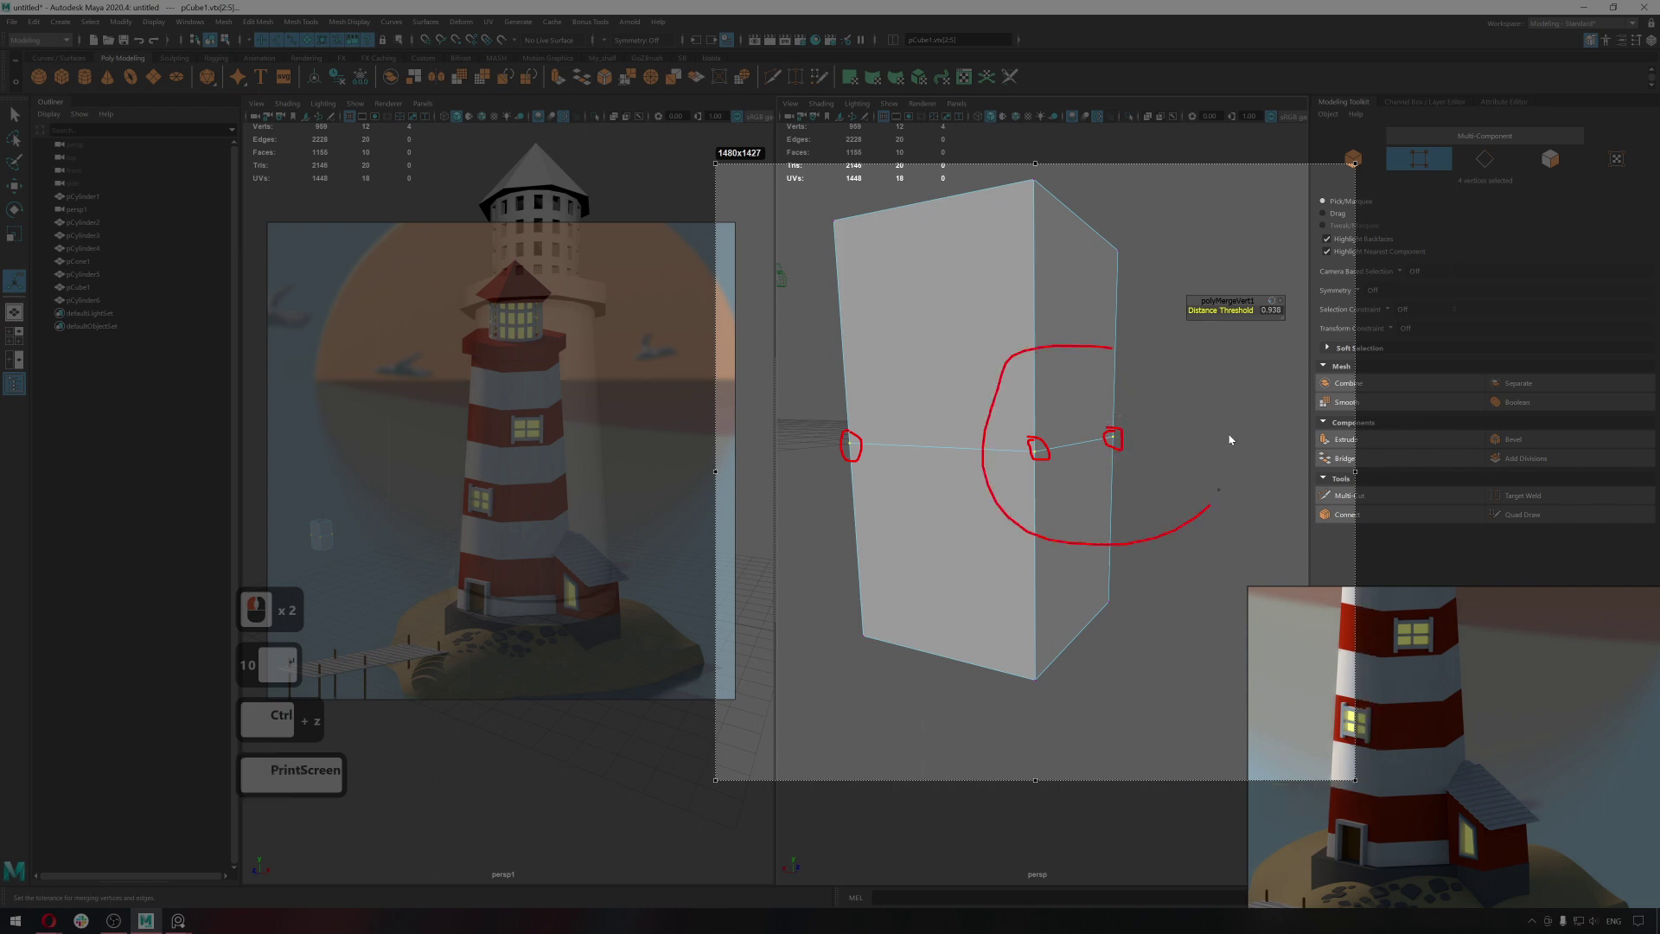
click(1045, 359)
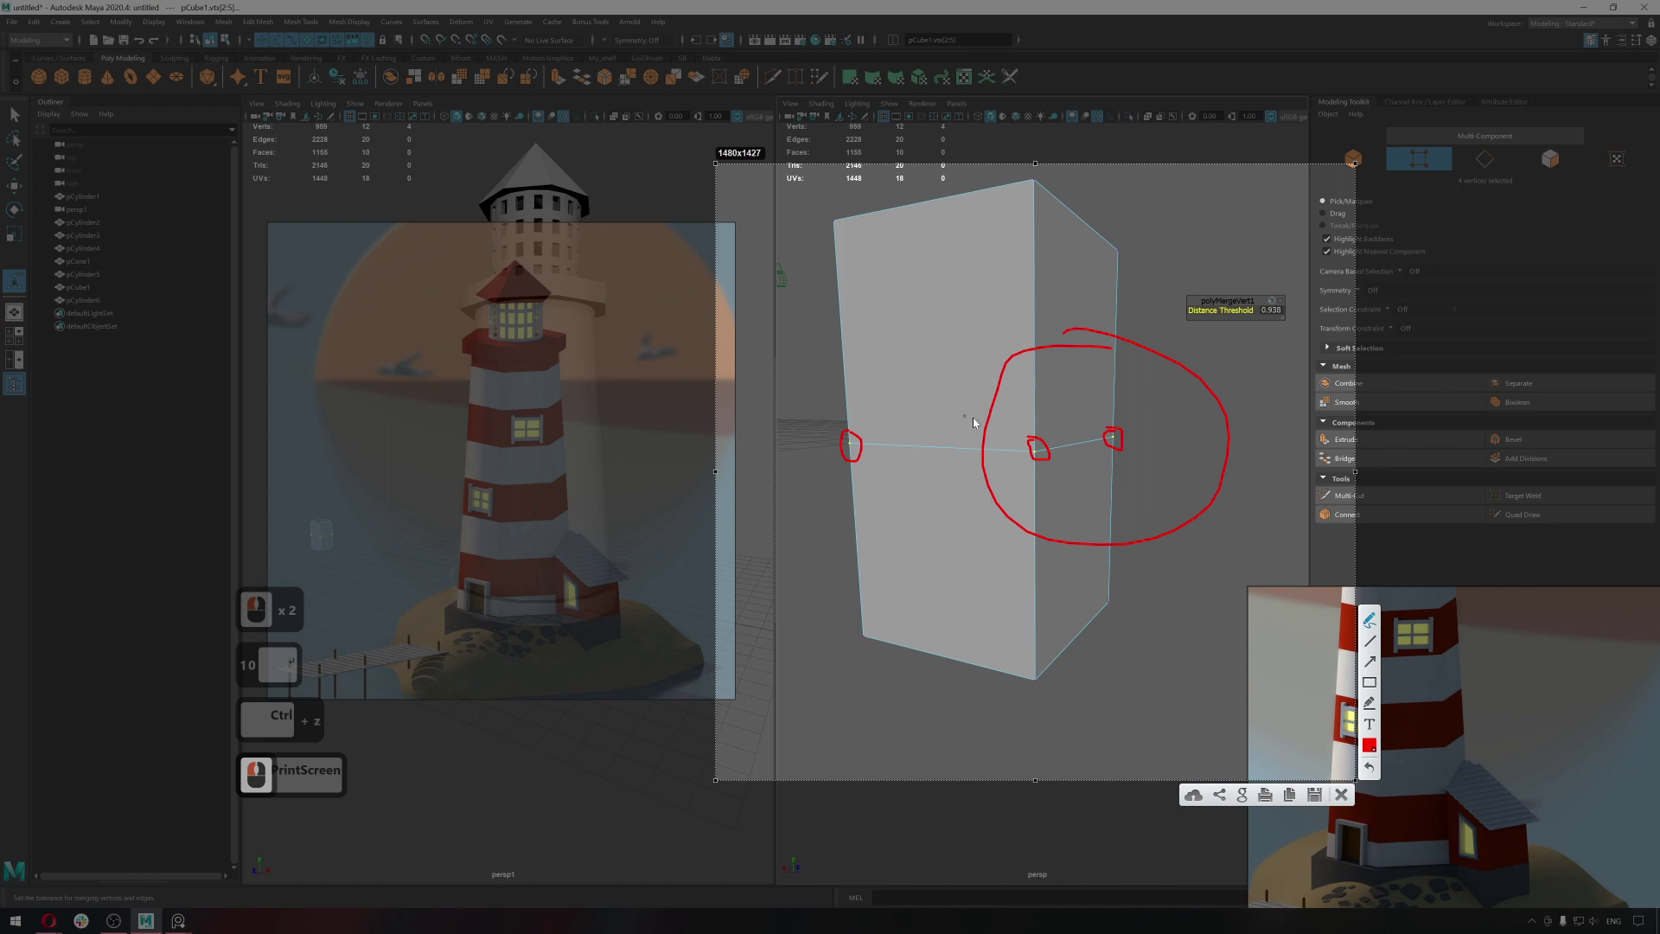
click(906, 383)
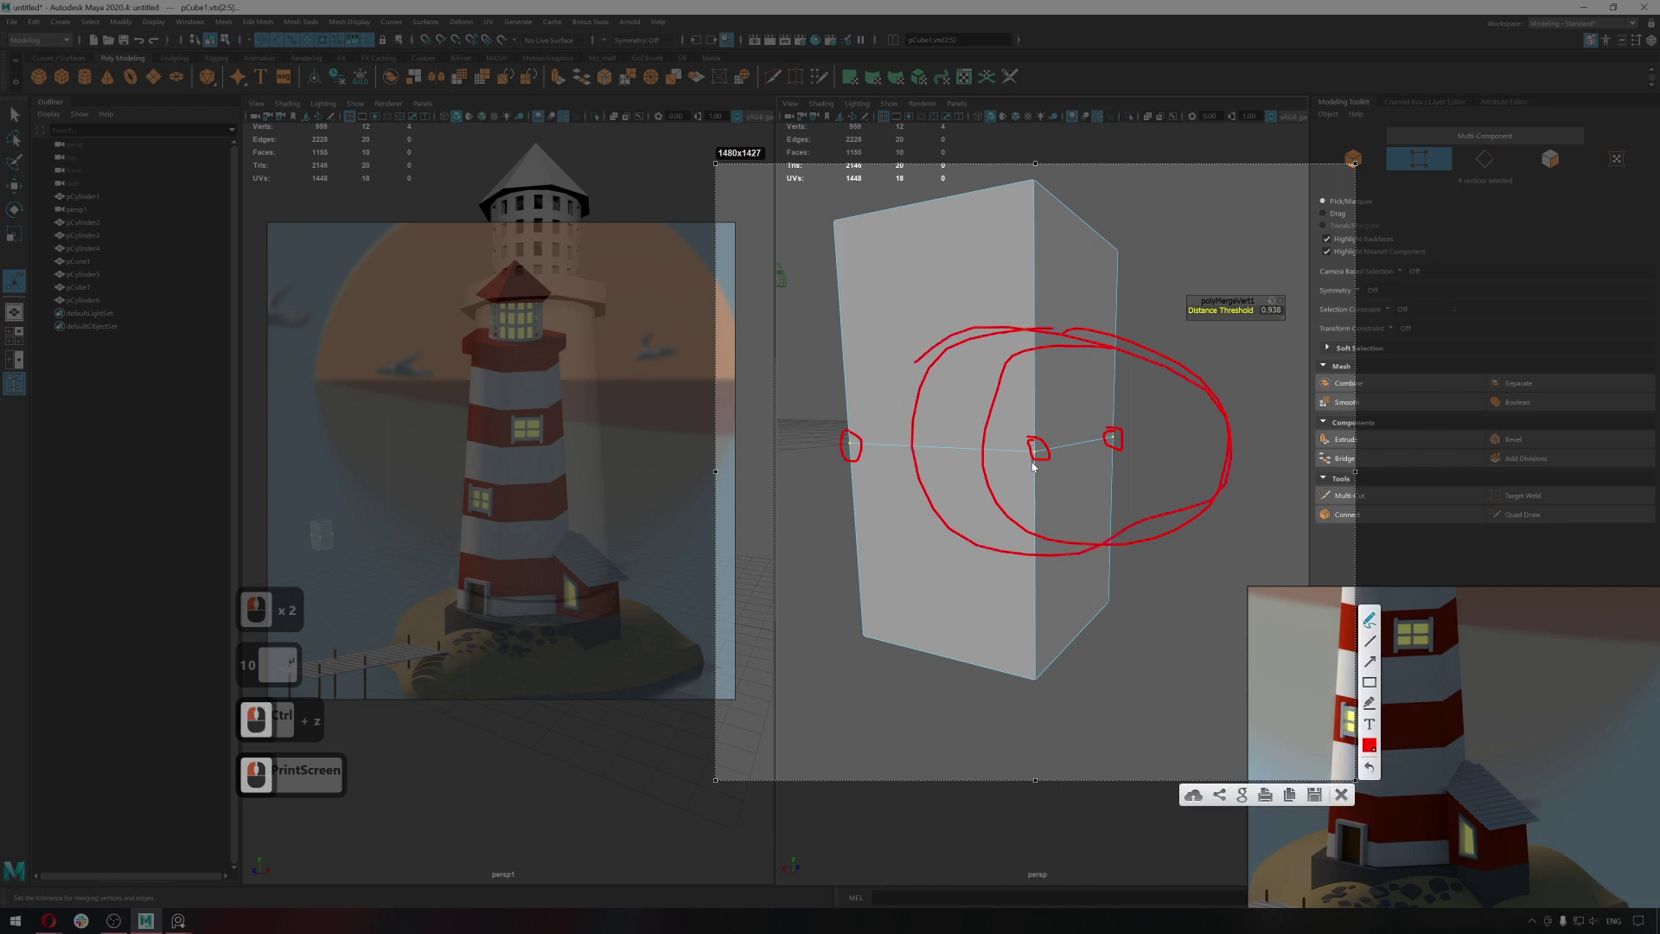
Select the whole block object and delete it from the scene.
click(1119, 434)
double_click(1019, 460)
click(1092, 437)
double_click(1100, 445)
key(Escape)
key(Escape)
click(1154, 363)
right_click(1154, 363)
double_click(1084, 415)
key(Delete)
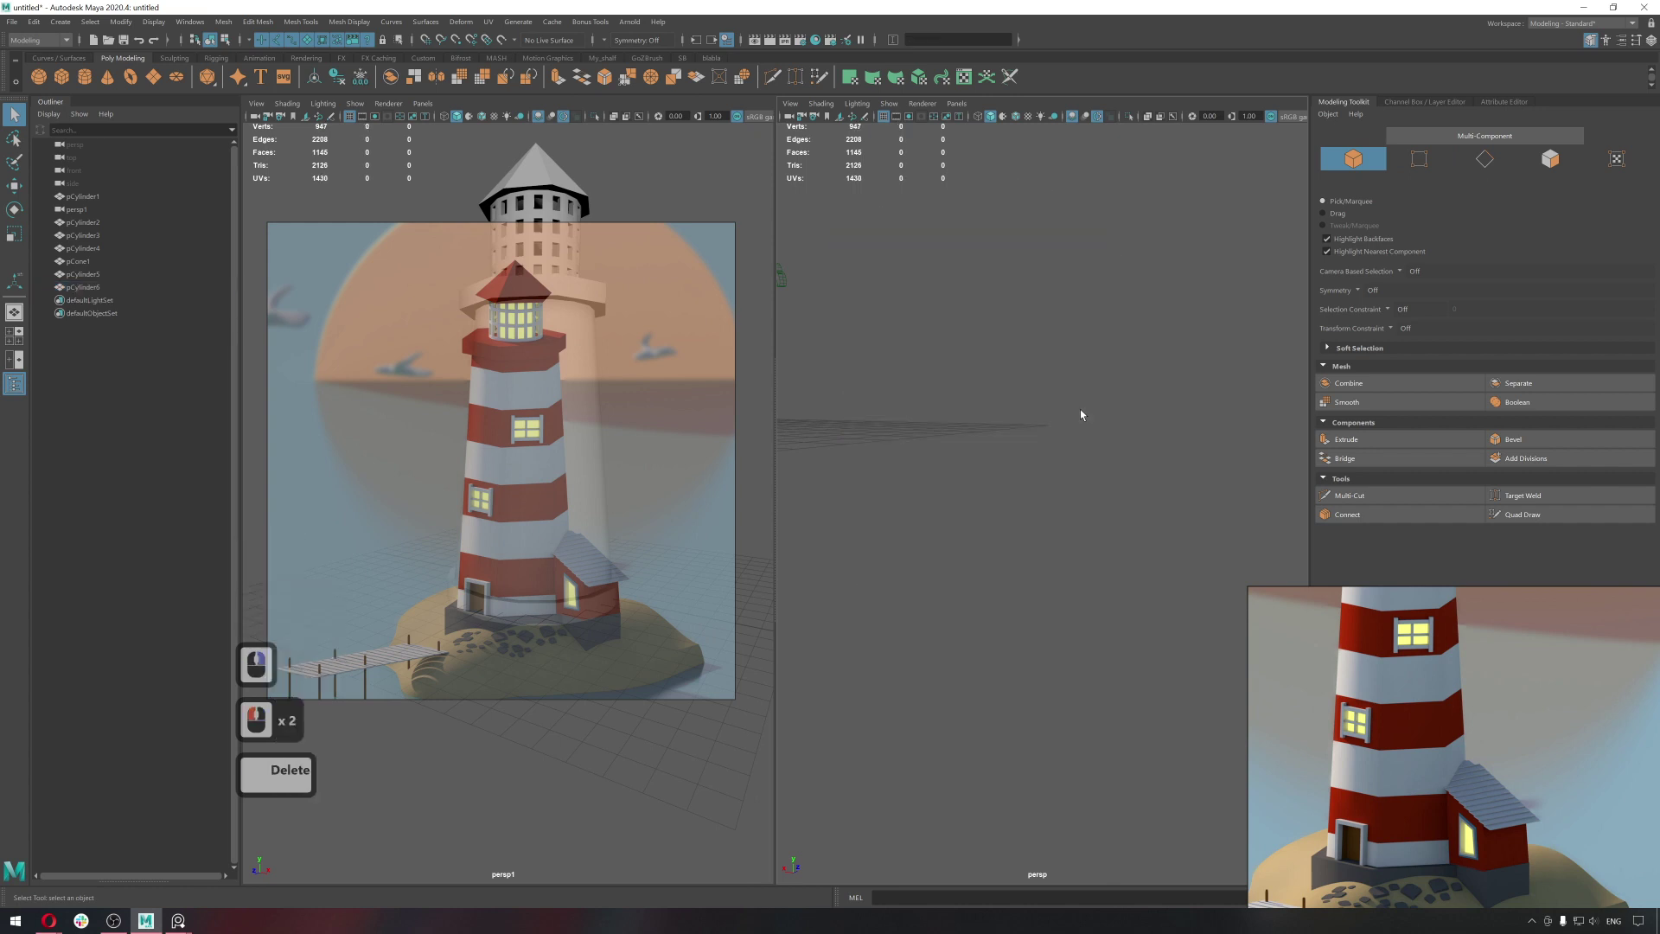
Tumble to the tower base and select its lower rim faces.
middle_click(1143, 485)
middle_click(1222, 537)
middle_click(1086, 501)
middle_click(1008, 478)
middle_click(1008, 476)
middle_click(1003, 476)
click(979, 494)
click(961, 479)
middle_click(961, 479)
middle_click(1170, 540)
right_click(1013, 494)
click(1011, 486)
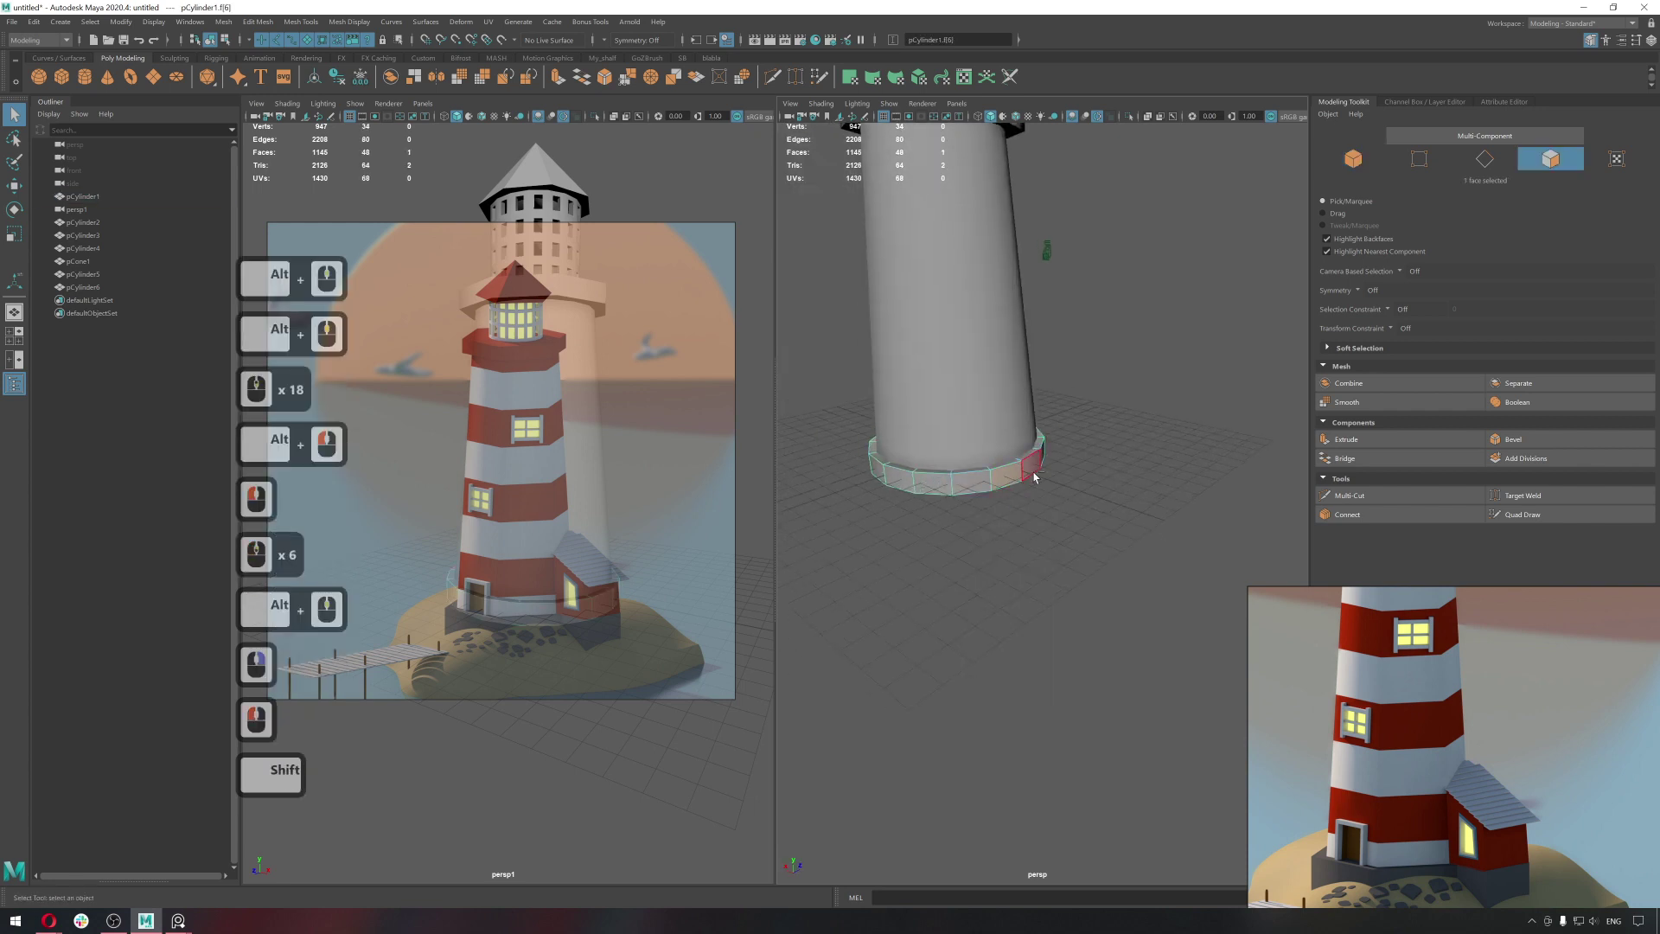
click(1127, 505)
Extrude the base faces, then move and scale them outward into a small flat ledge.
key(f)
click(1130, 518)
key(ctrl+e)
middle_click(1130, 517)
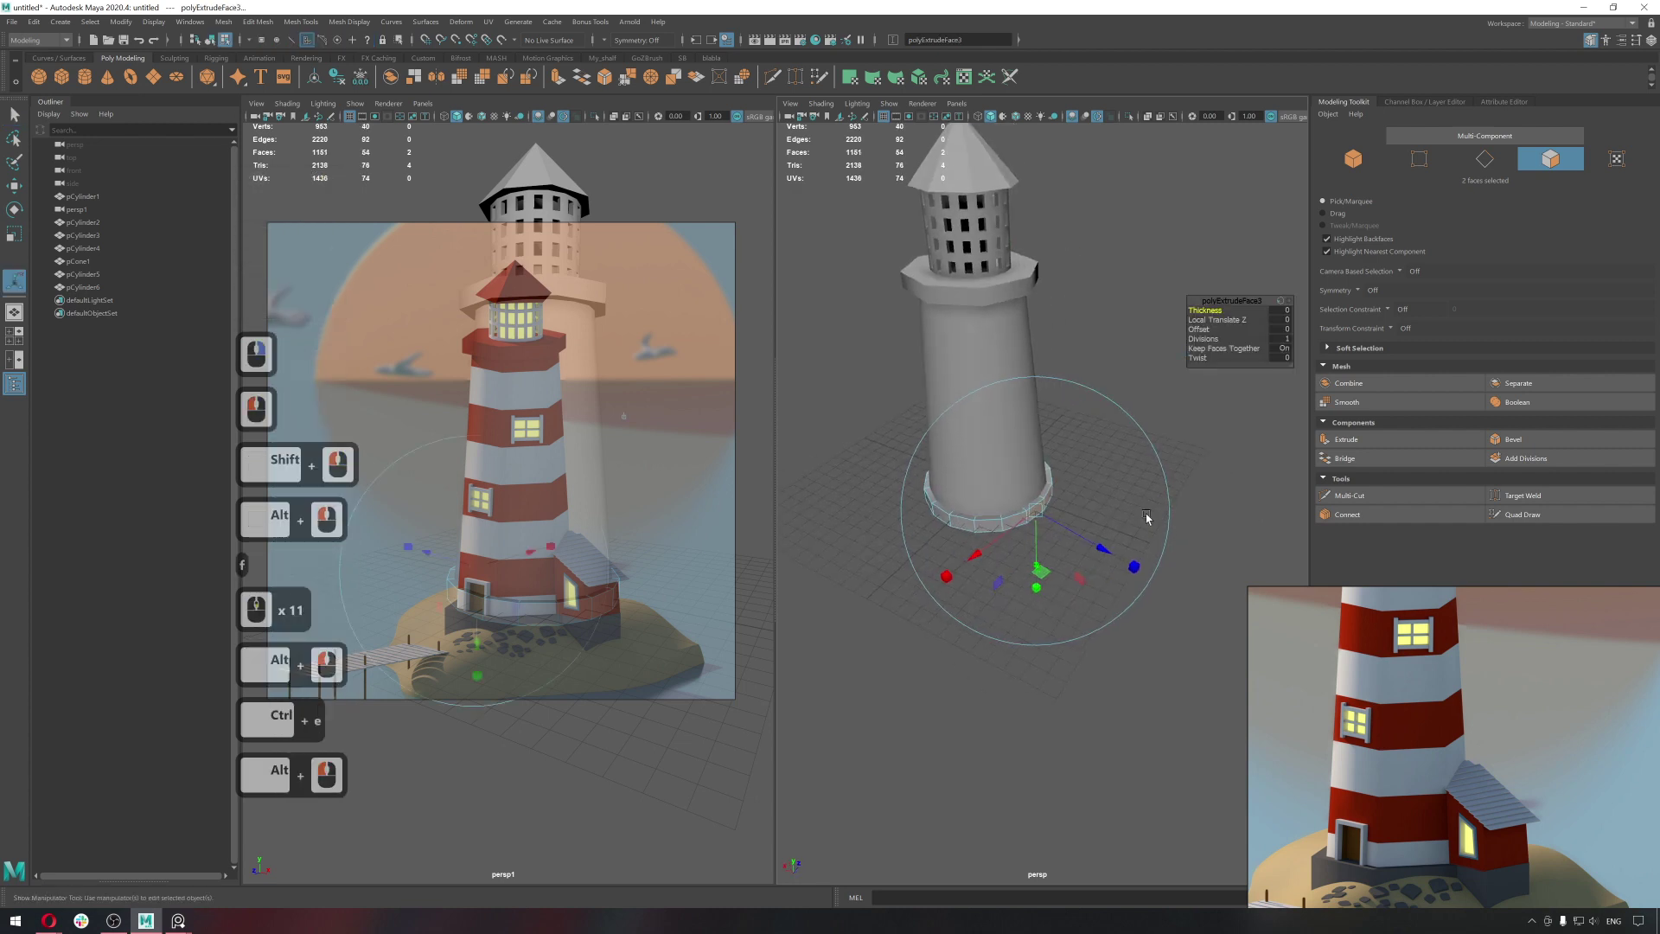
key(w)
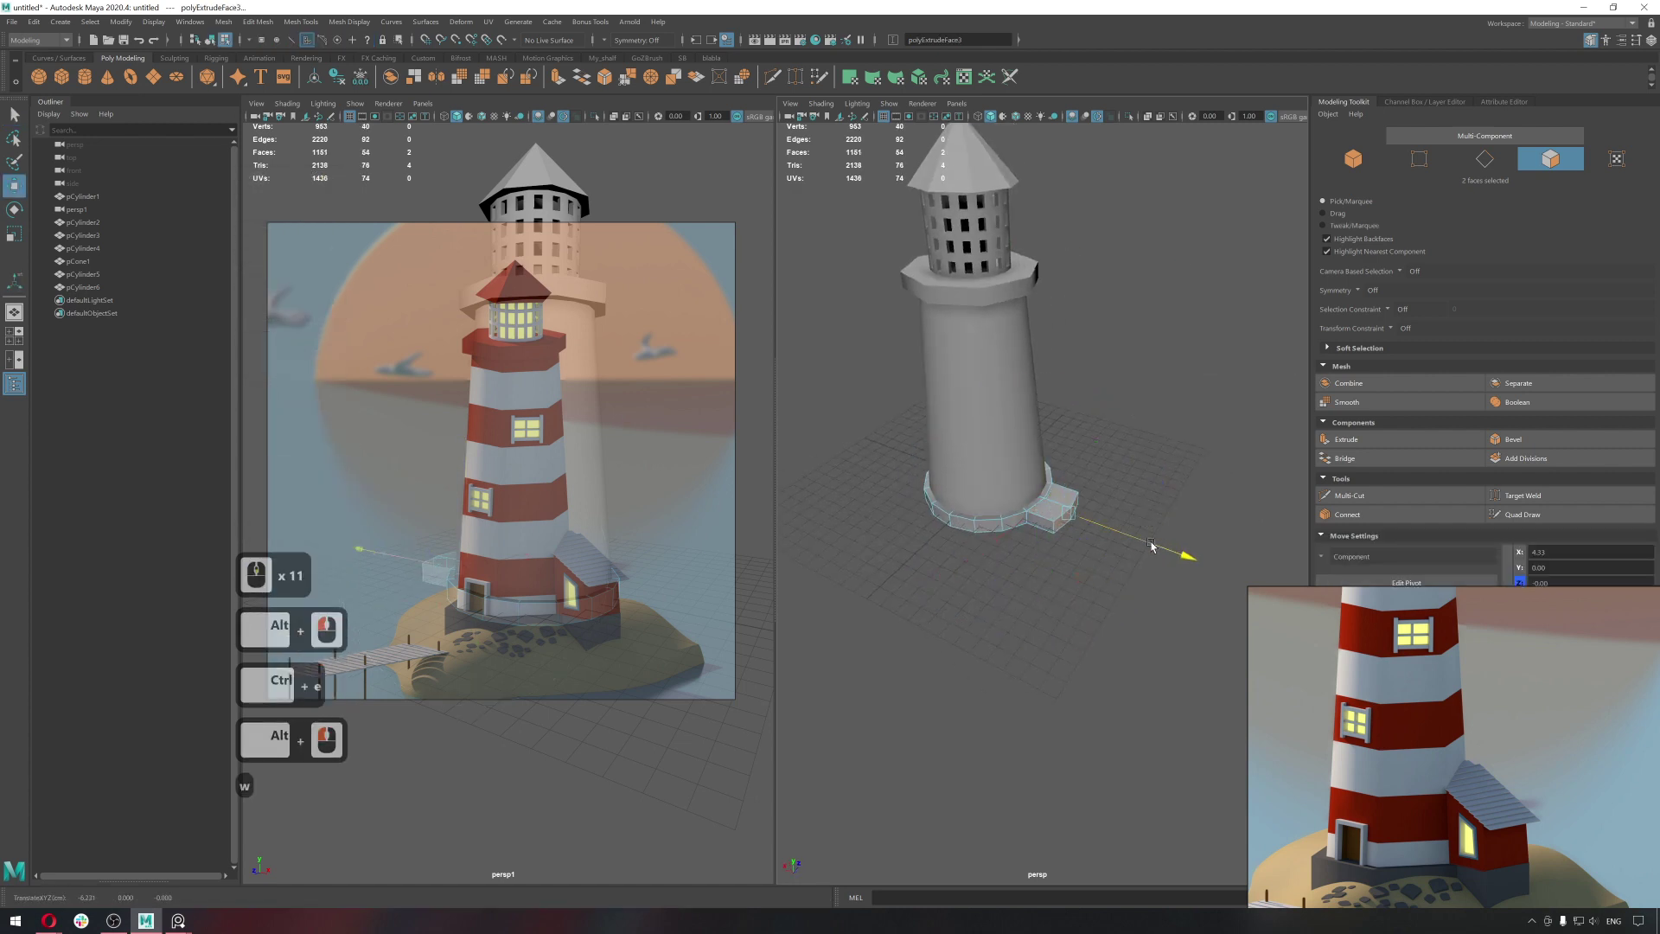
click(1173, 555)
key(r)
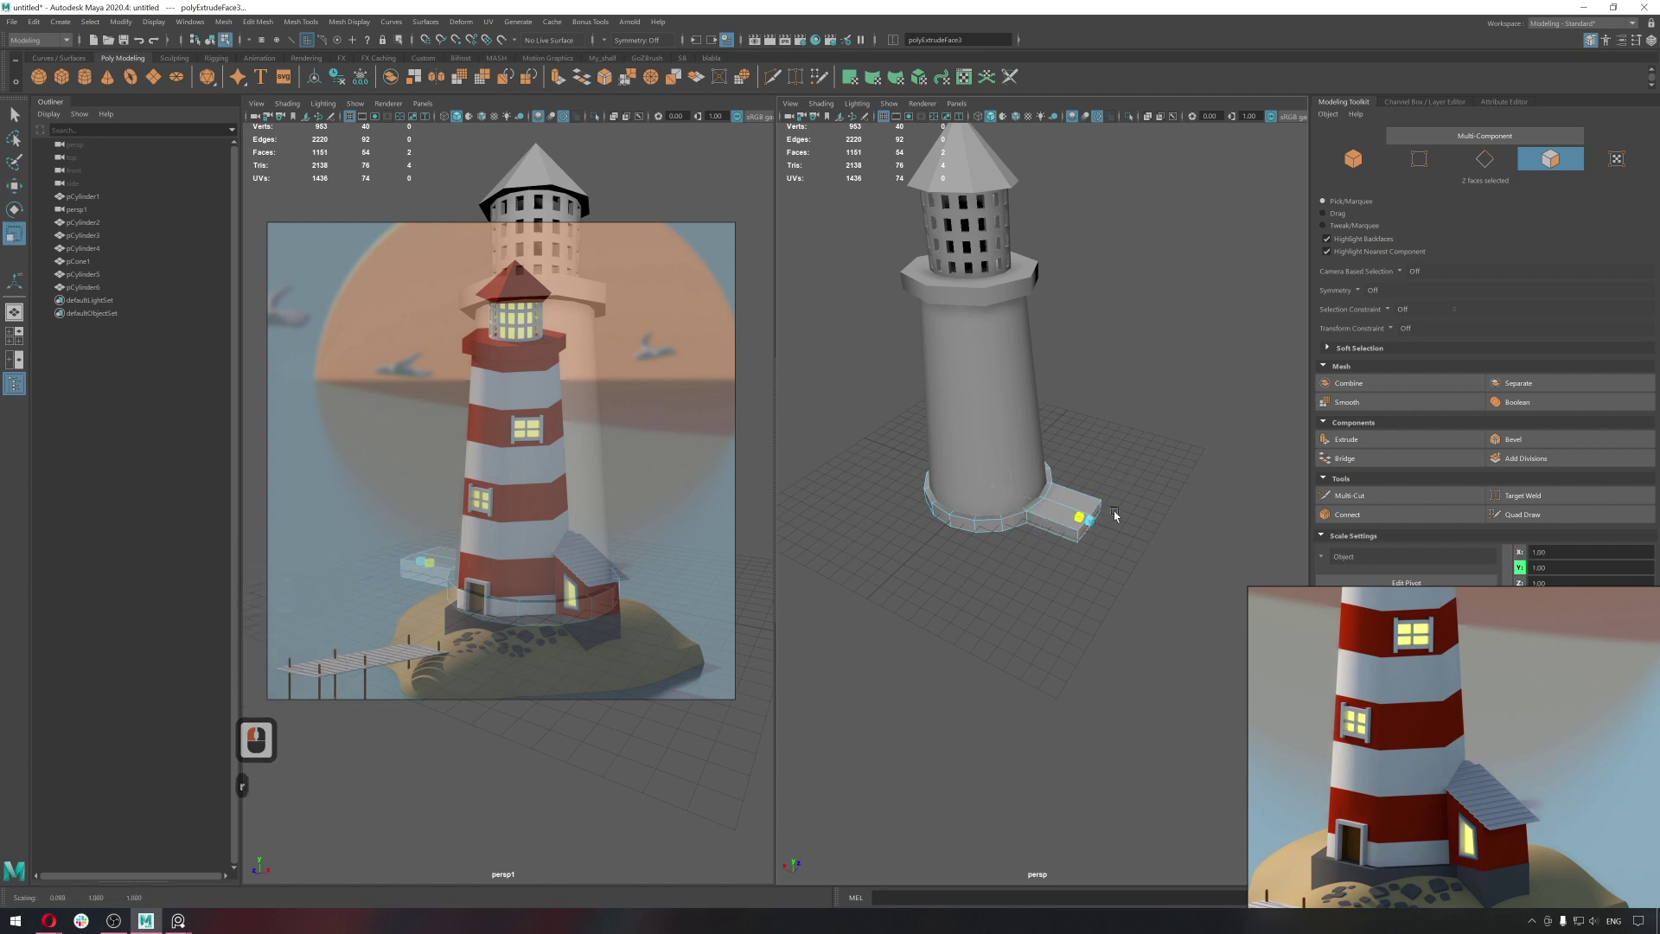
click(1456, 575)
Add a new polygon cylinder, frame it and select its top vertices.
middle_click(1142, 536)
middle_click(269, 161)
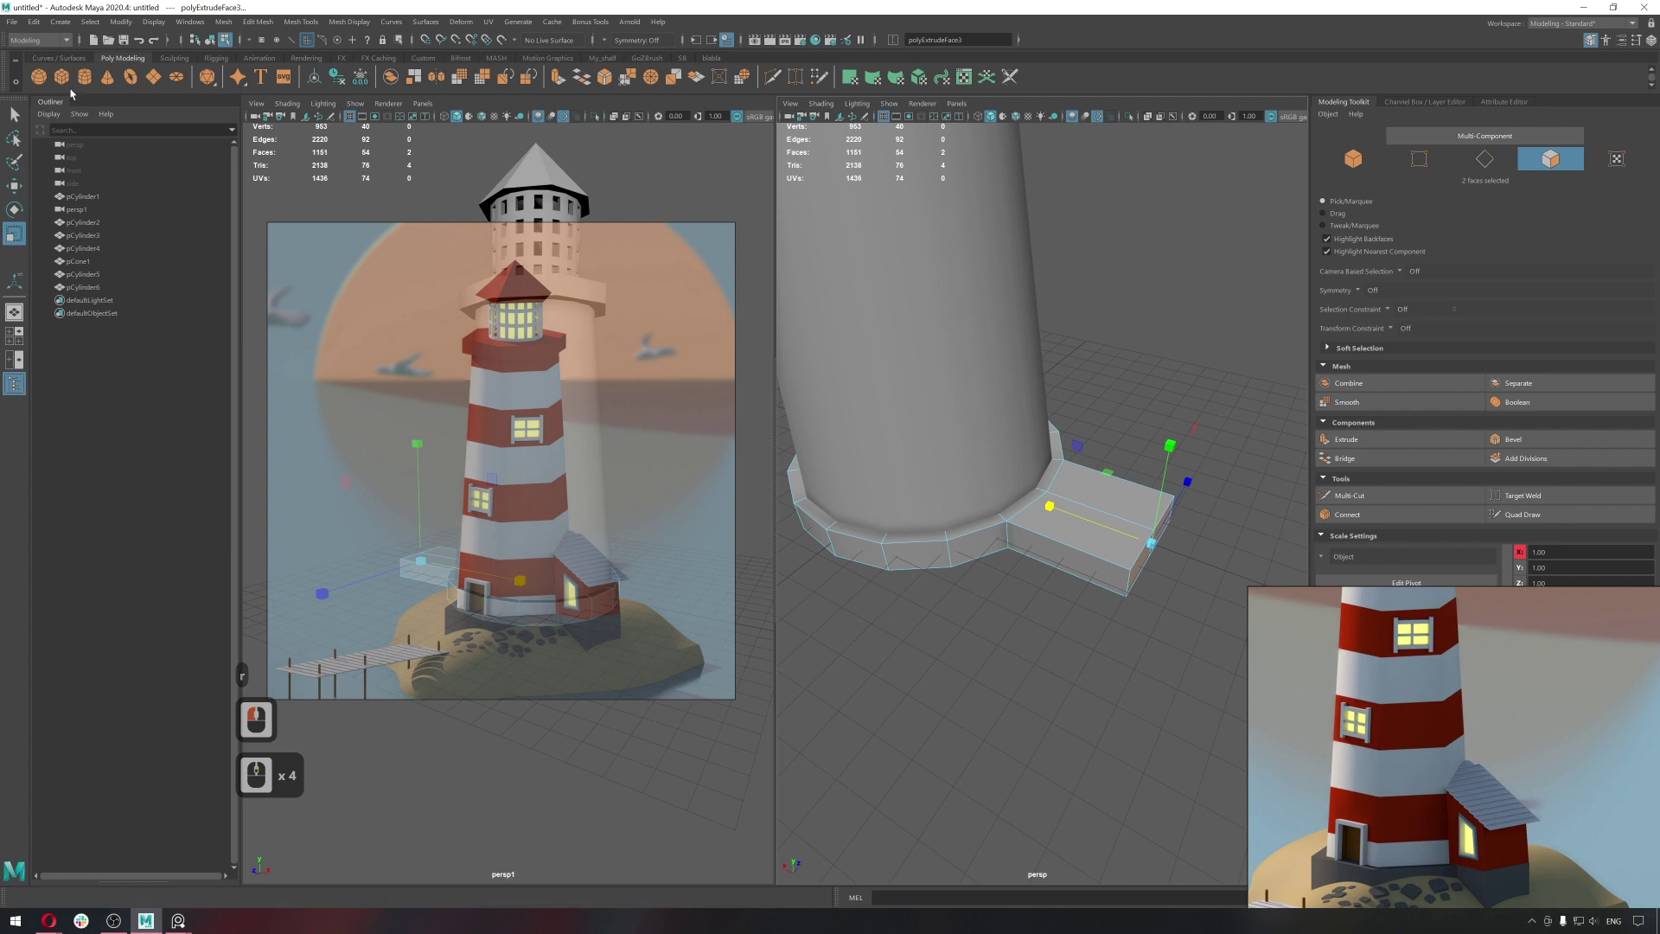
click(91, 84)
middle_click(941, 304)
key(w)
click(1142, 515)
key(f)
click(1155, 460)
right_click(1089, 409)
click(1137, 405)
click(1211, 430)
Raise the extra cylinder's top vertices and scale them together into a single cone point.
key(w)
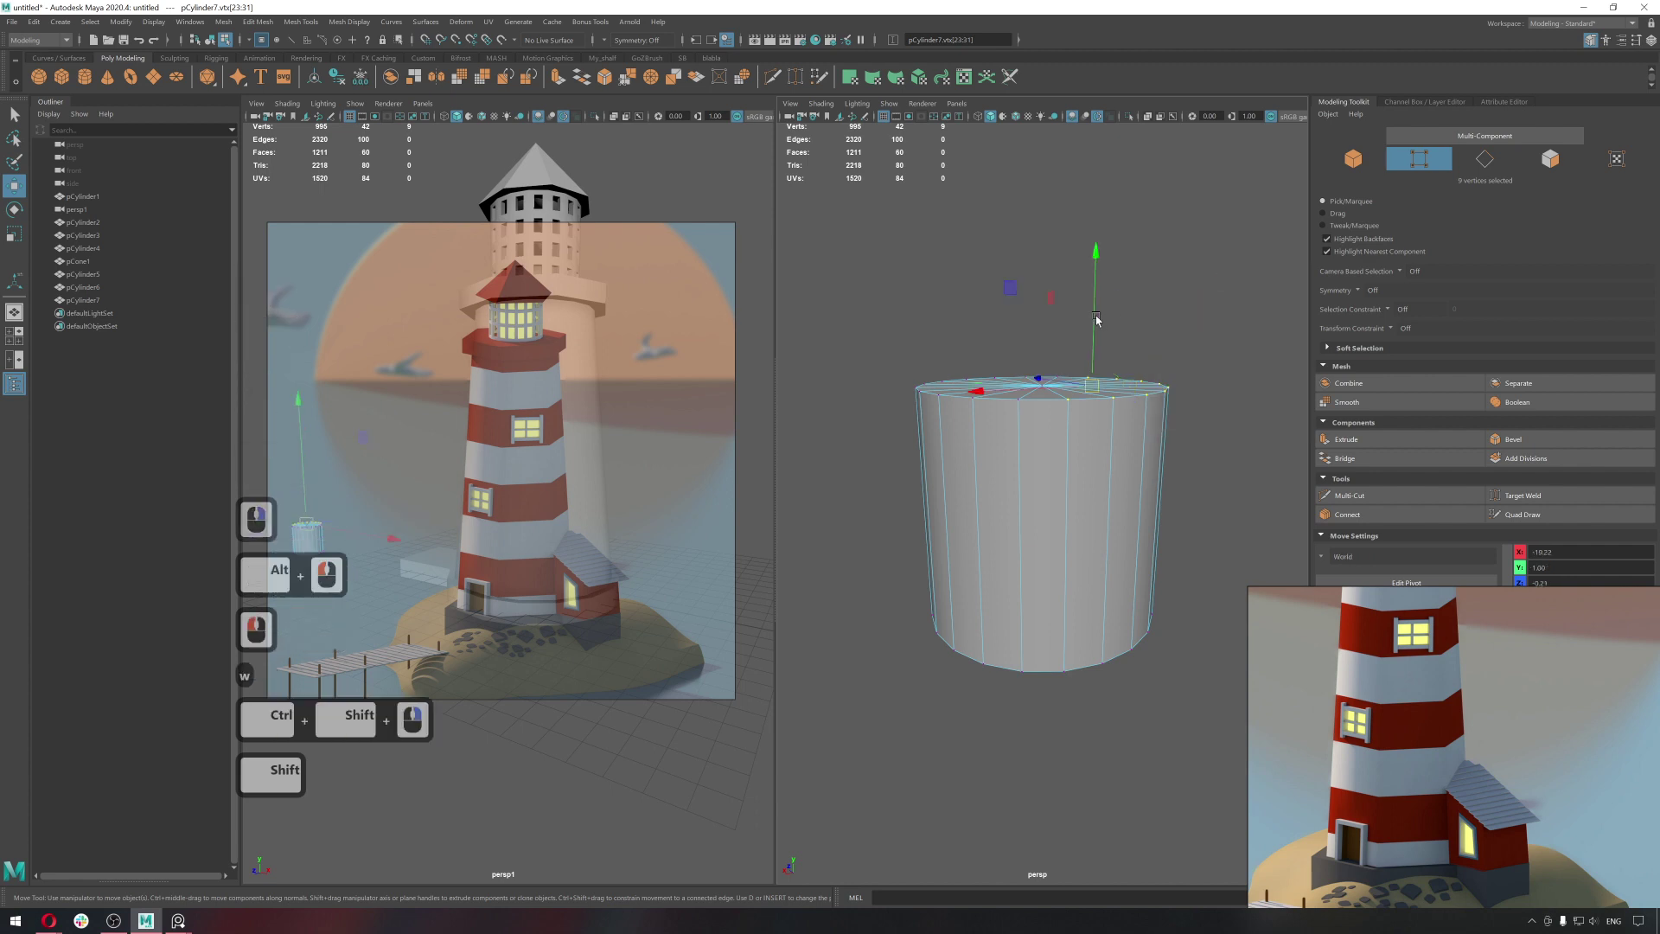
click(1110, 255)
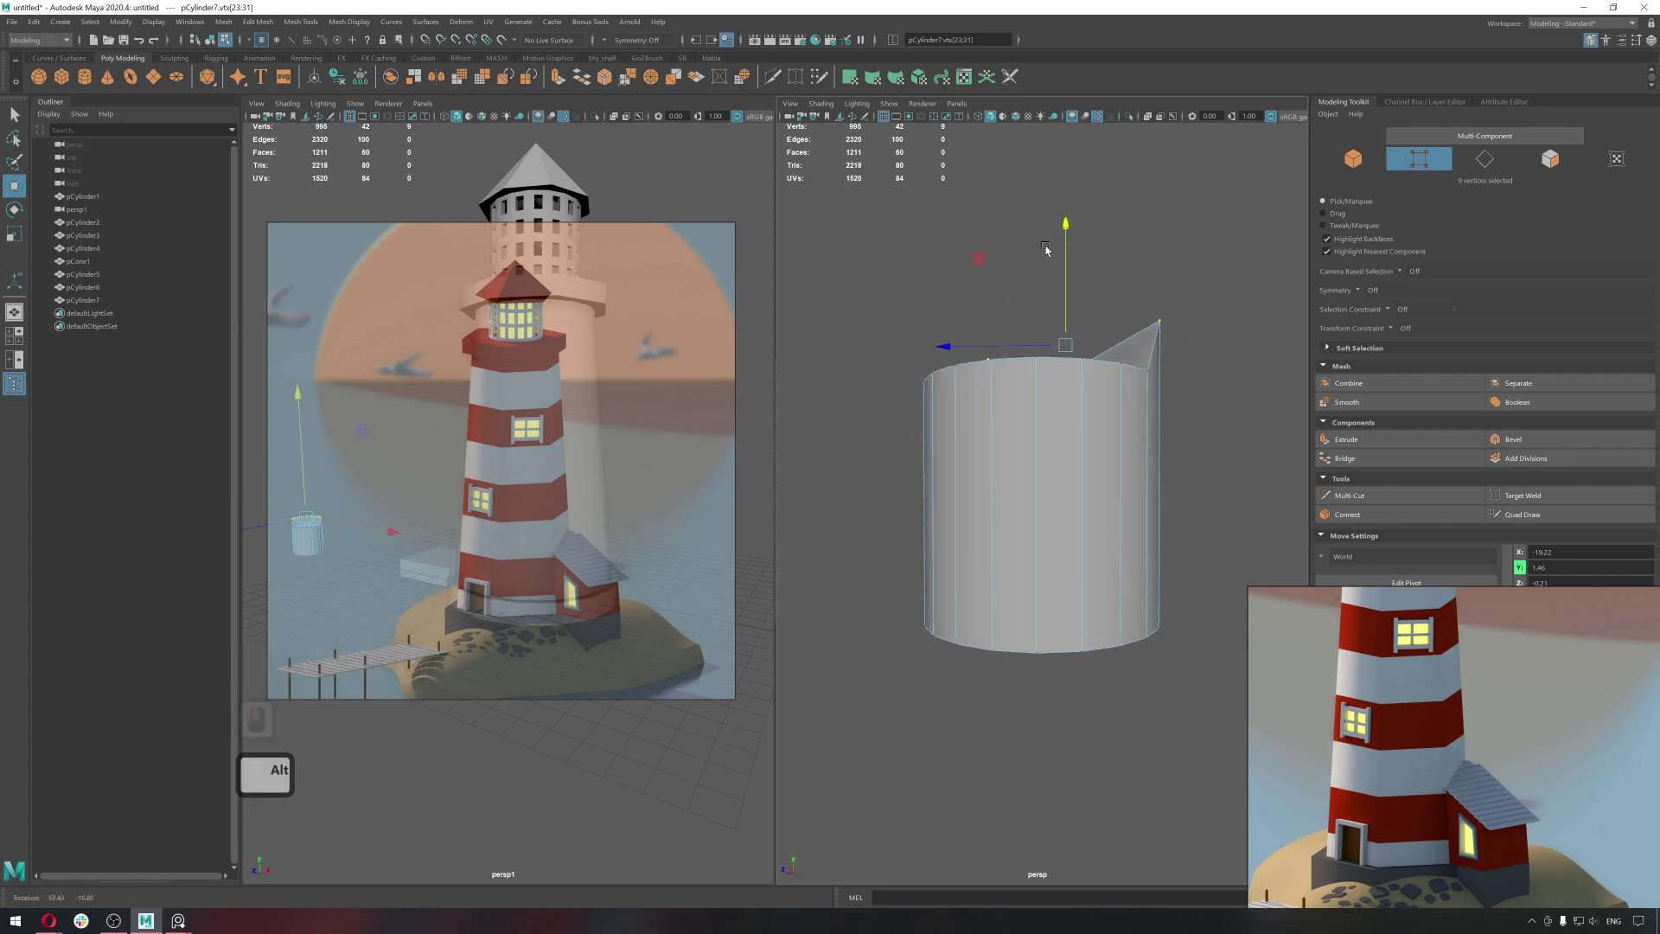
click(1044, 256)
click(1009, 246)
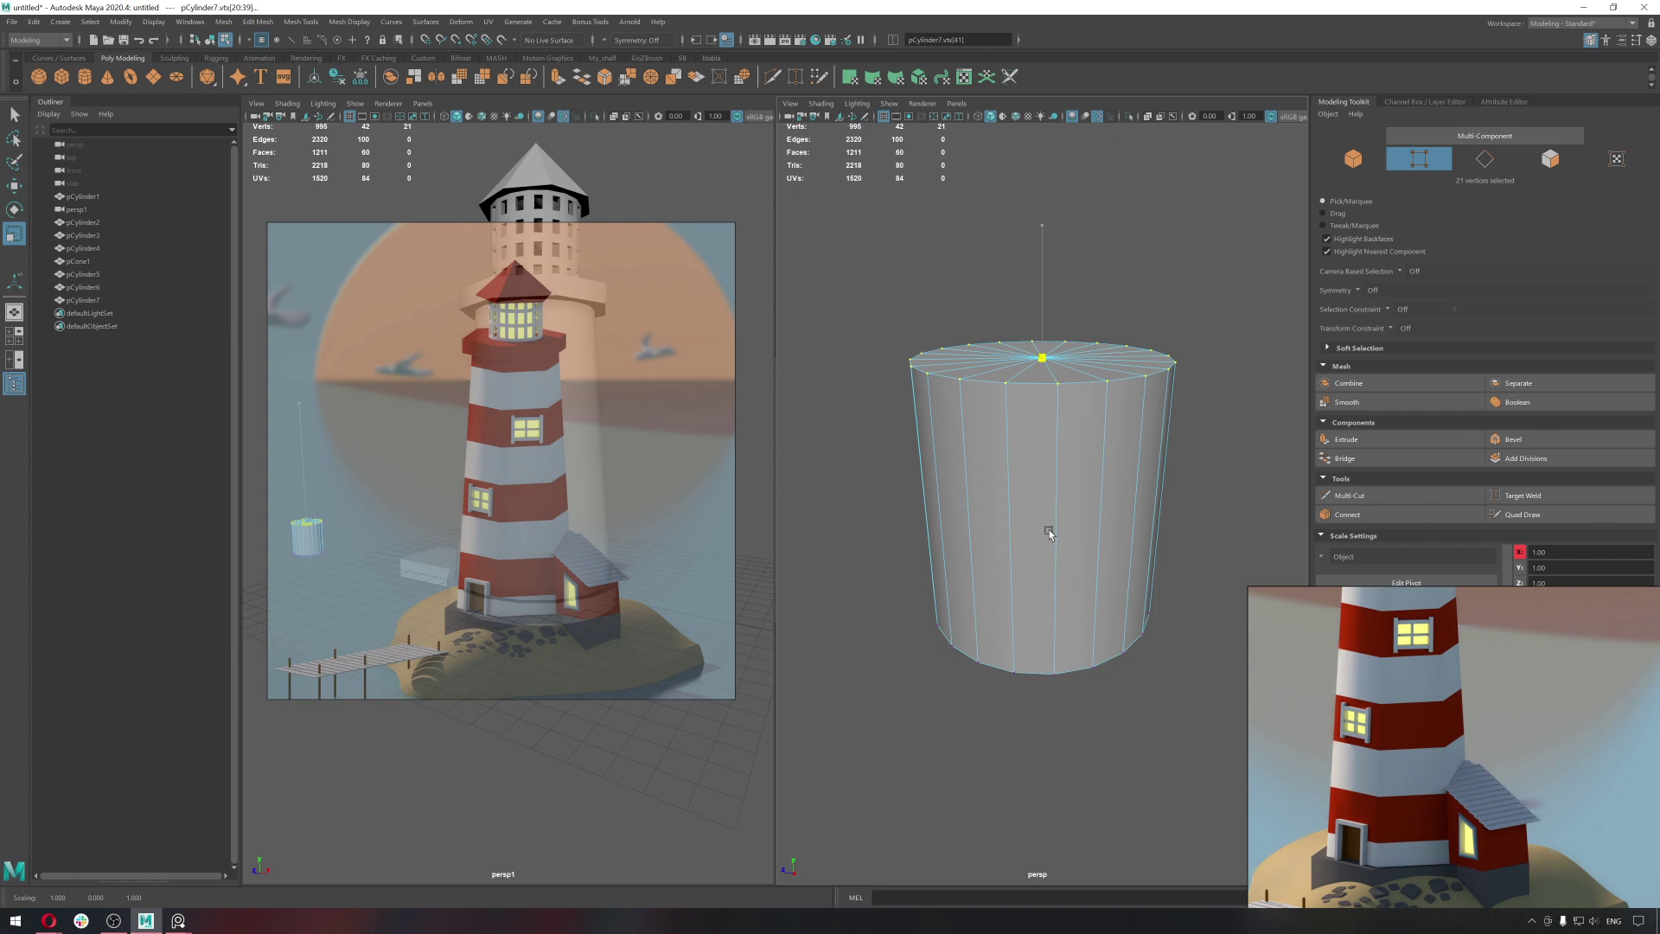
click(1052, 531)
click(1035, 478)
key(ctrl+z)
click(959, 388)
click(1214, 413)
click(1261, 427)
click(893, 396)
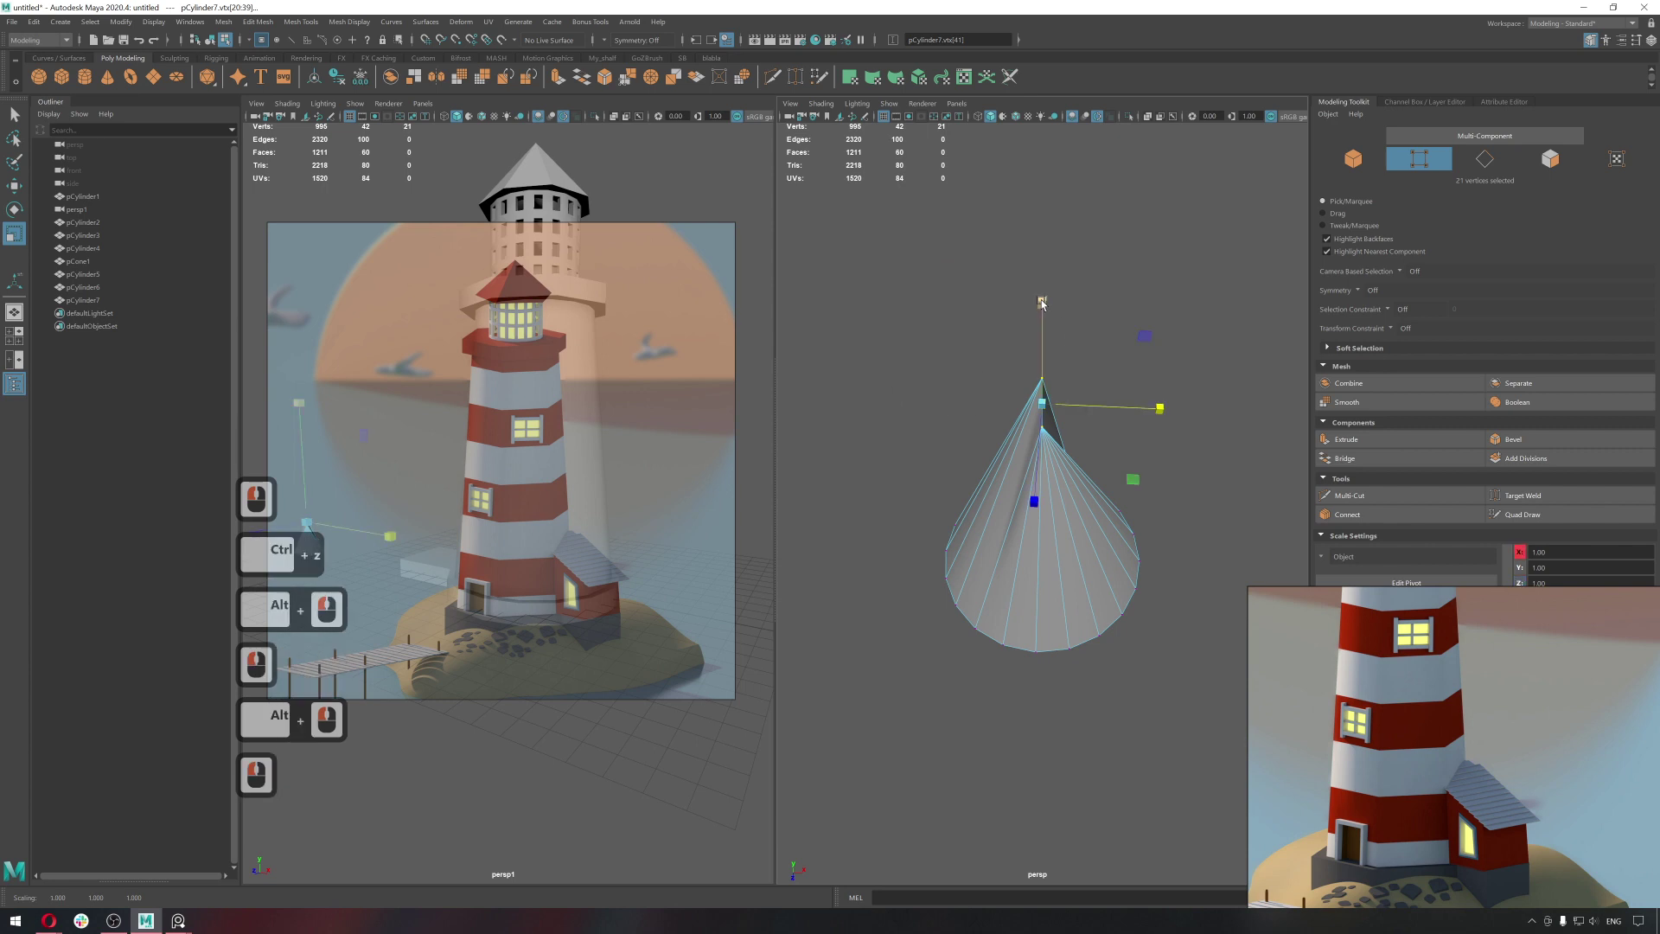
click(1058, 683)
click(991, 628)
Select the pointed cylinder as an object and delete it from the scene.
key(q)
click(1109, 409)
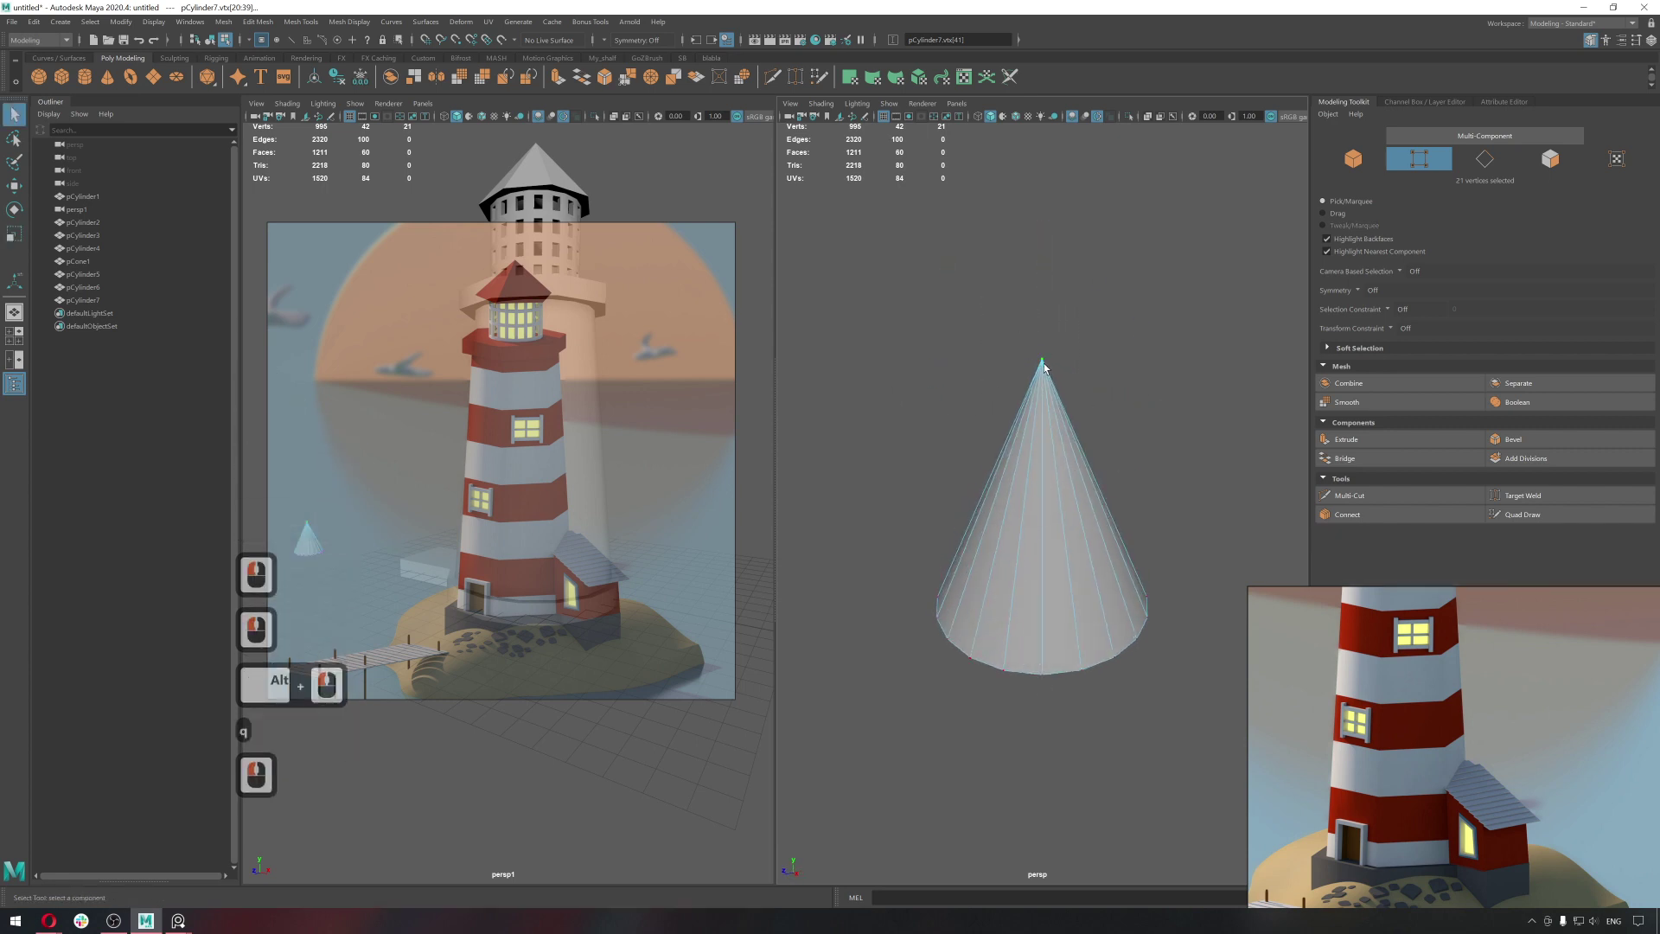
key(Delete)
right_click(964, 490)
double_click(964, 491)
Frame the lighthouse tower base and create a new polygon cube there.
middle_click(1092, 536)
click(1018, 543)
click(1035, 567)
middle_click(1030, 591)
middle_click(1065, 550)
click(1058, 567)
middle_click(1114, 647)
click(66, 85)
middle_click(950, 604)
Move pCube1 up against the base of the lighthouse tower.
key(w)
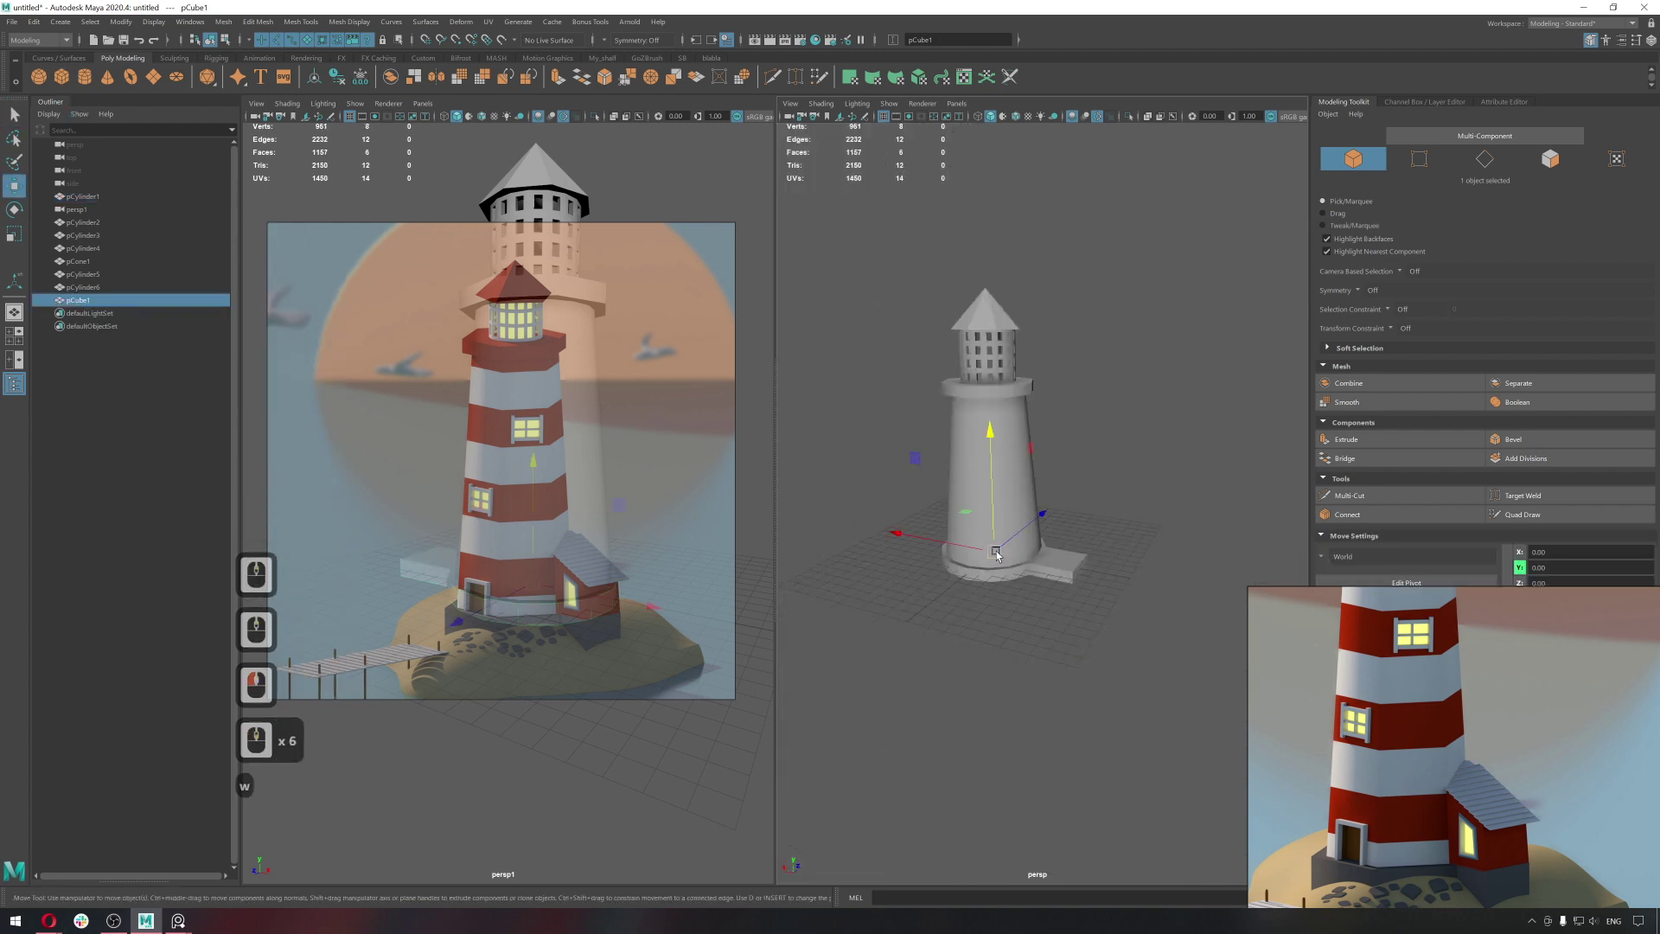
click(1018, 439)
middle_click(1121, 535)
middle_click(1157, 601)
click(1124, 595)
double_click(1128, 697)
click(1166, 588)
text(dvv)
click(1154, 626)
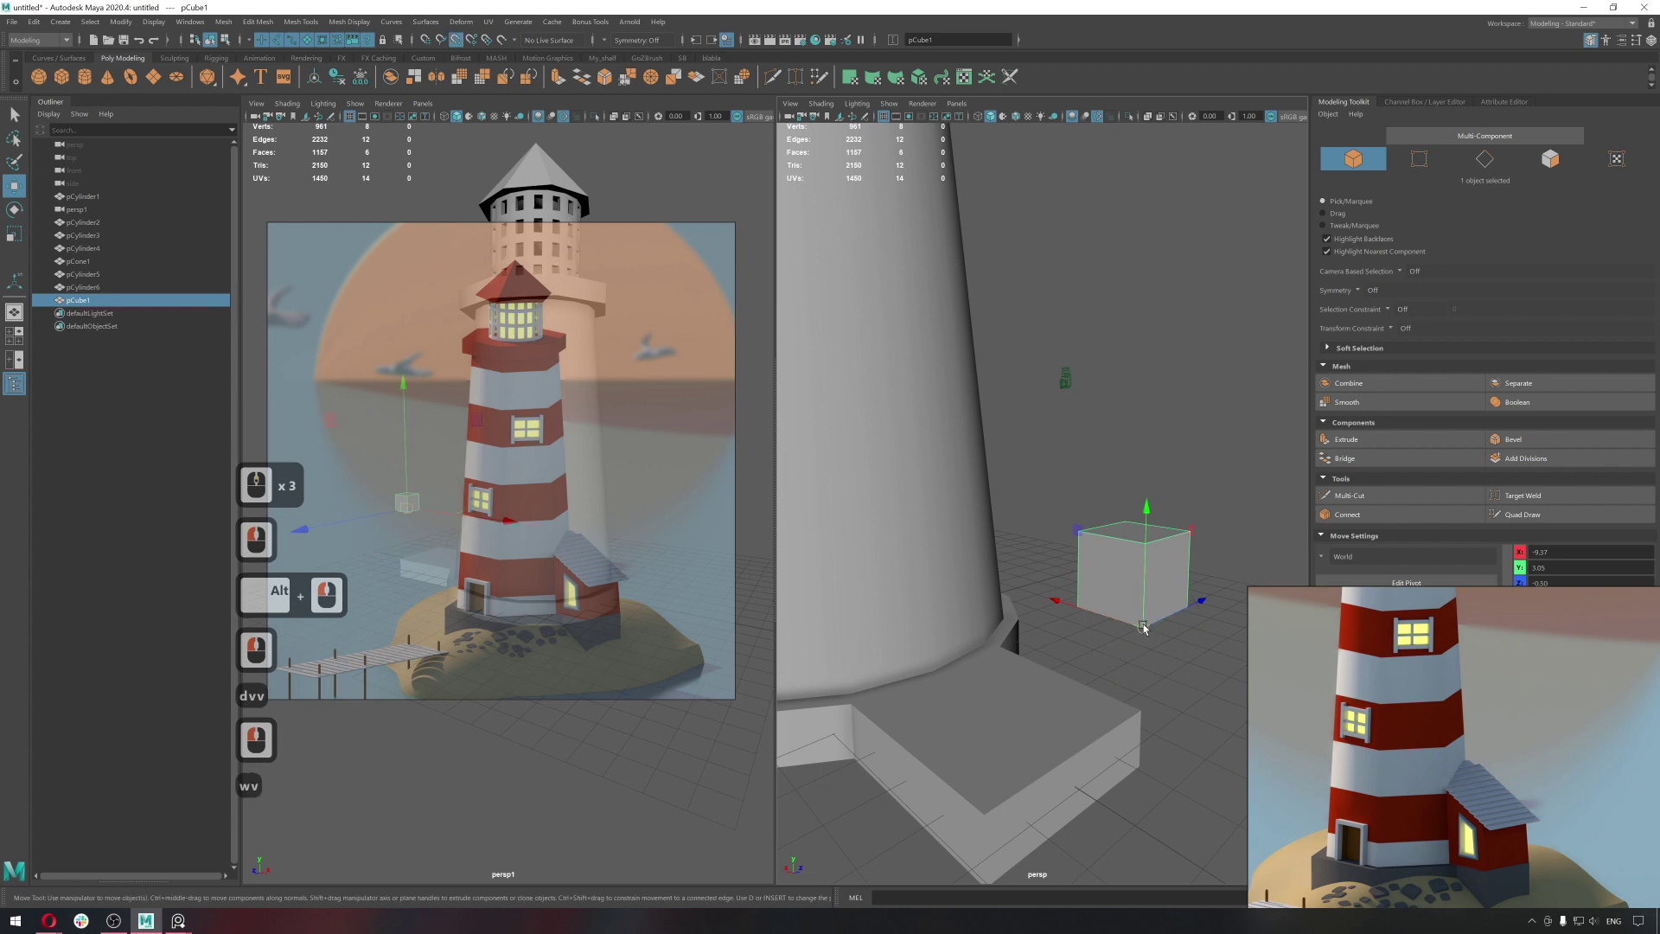
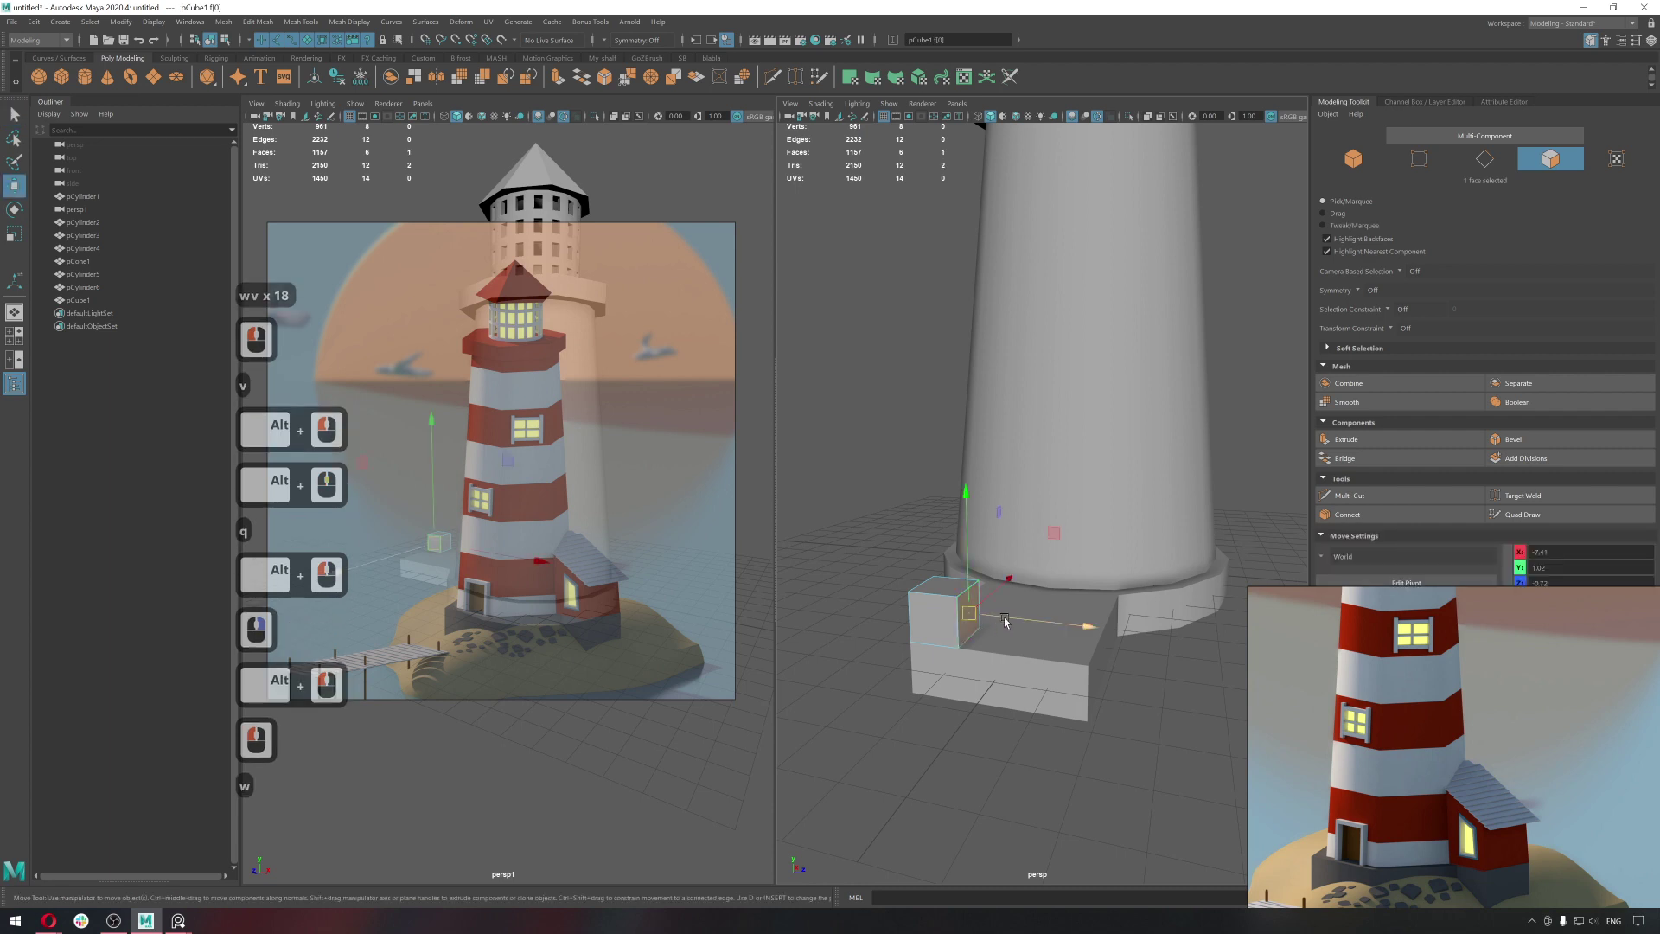
In face mode, move and pull the cube's faces to enlarge it into a small annex block.
key(v)
text(vv)
key(v)
key(v)
key(v)
click(1091, 665)
click(1185, 677)
key(q)
click(1205, 563)
key(w)
click(1025, 540)
key(q)
click(1130, 537)
key(w)
click(1135, 357)
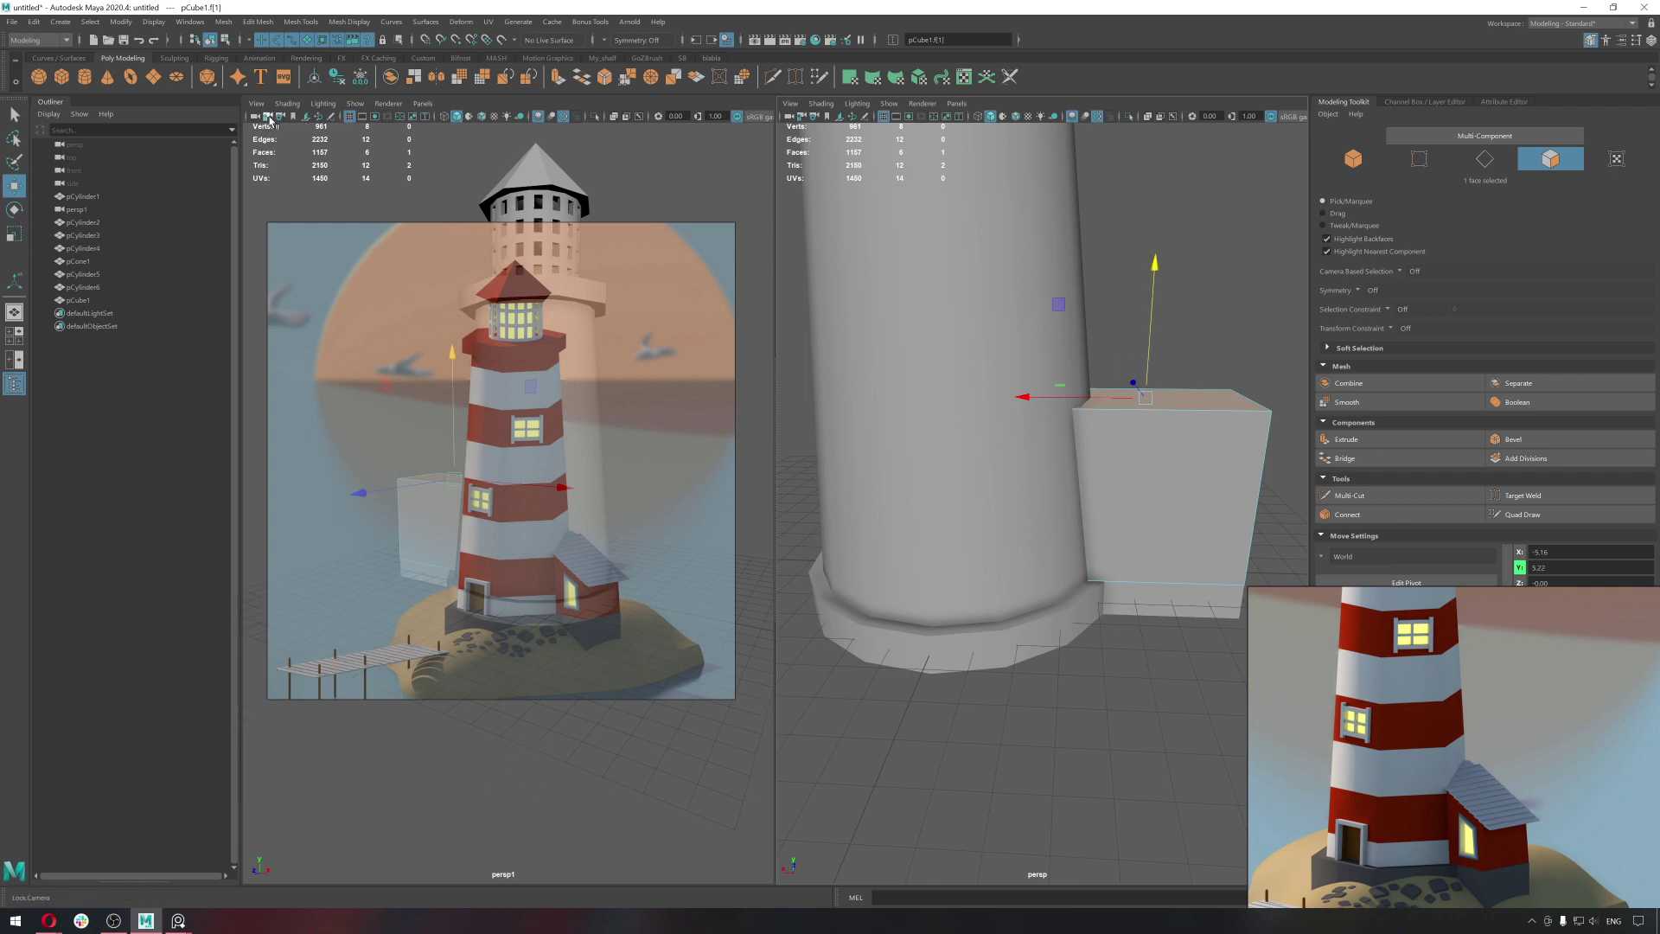
Select the persp camera in the Outliner to show its position and rotation channels.
middle_click(557, 822)
click(546, 810)
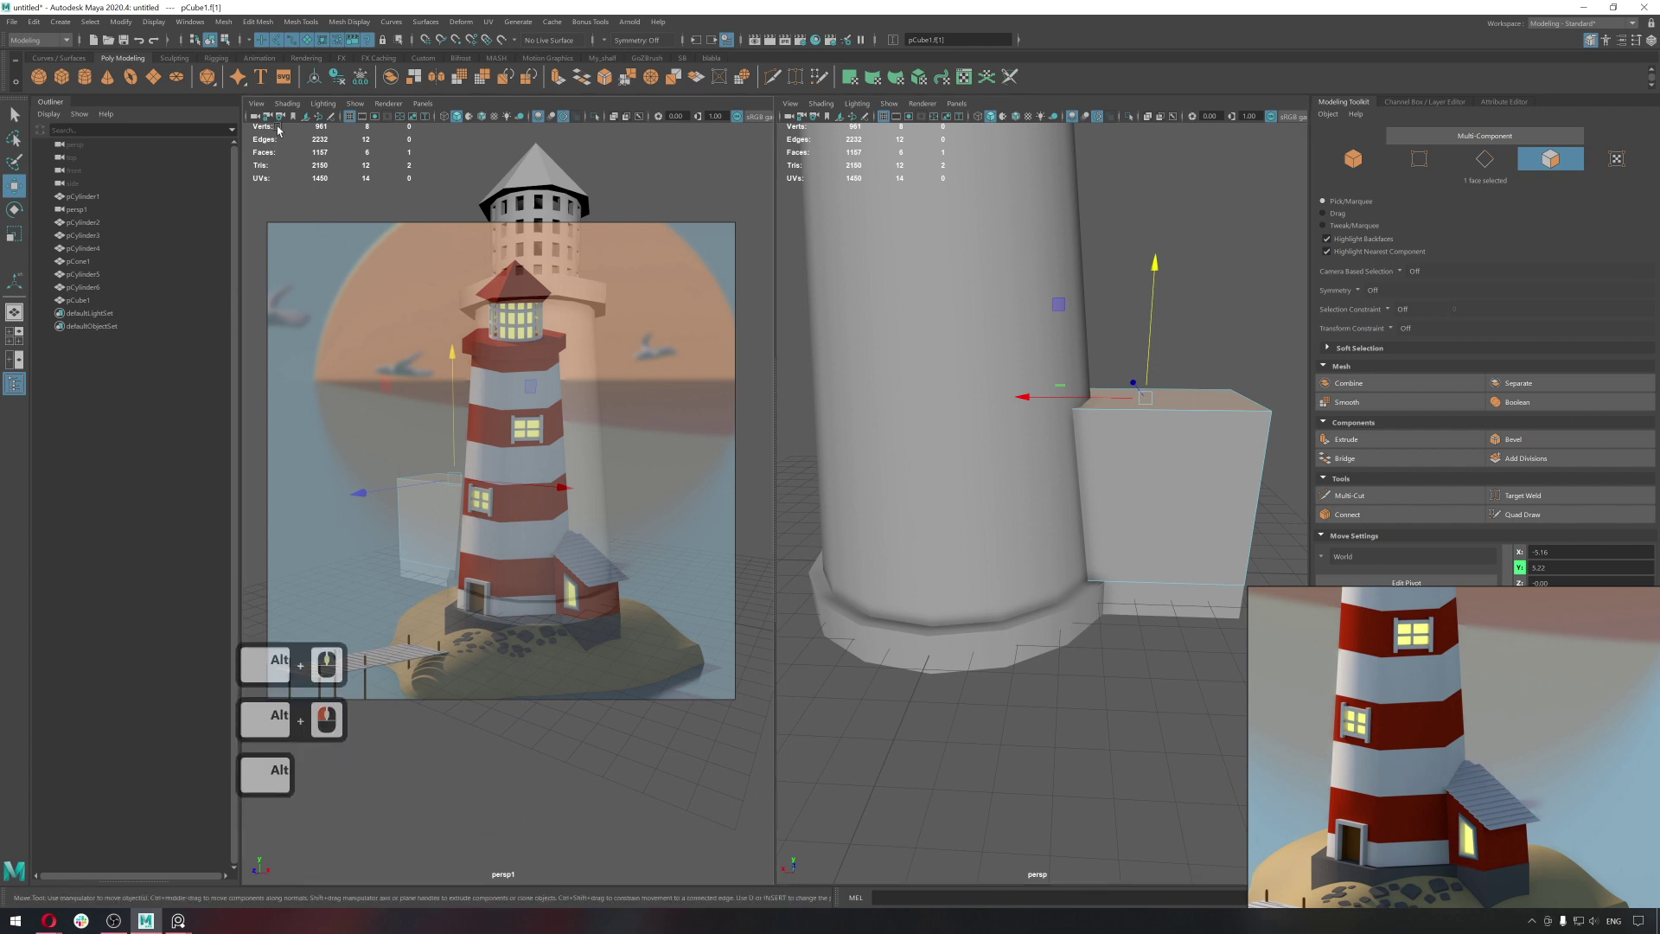
click(273, 119)
click(274, 130)
click(412, 198)
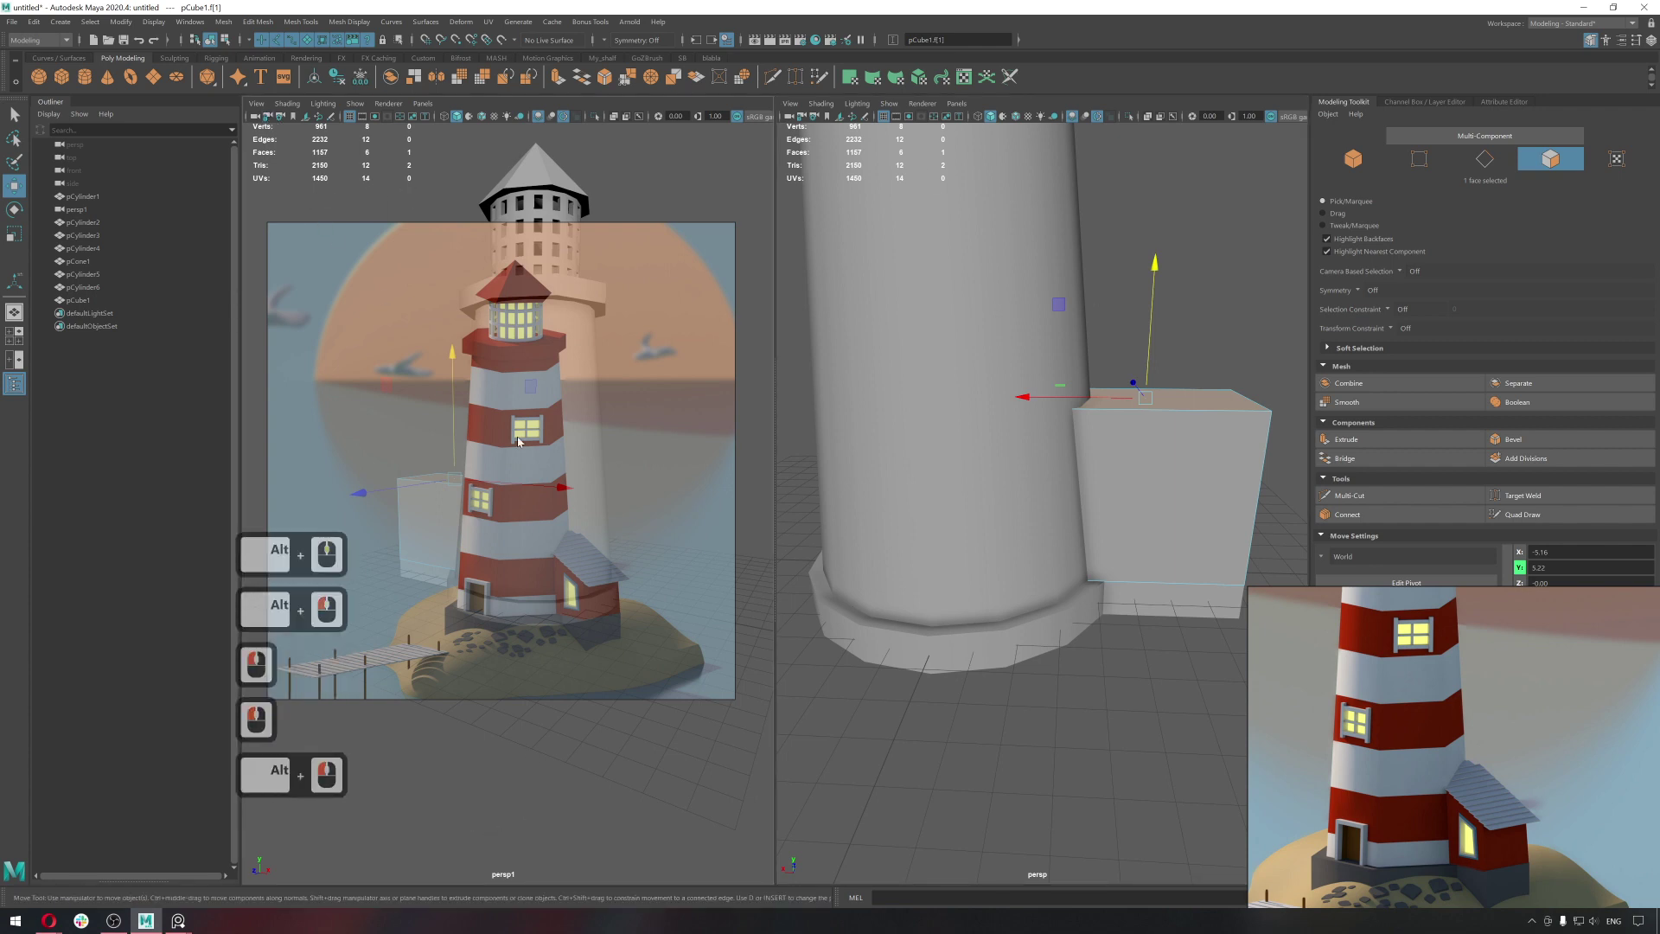
click(104, 212)
click(1492, 102)
double_click(1212, 134)
double_click(1315, 101)
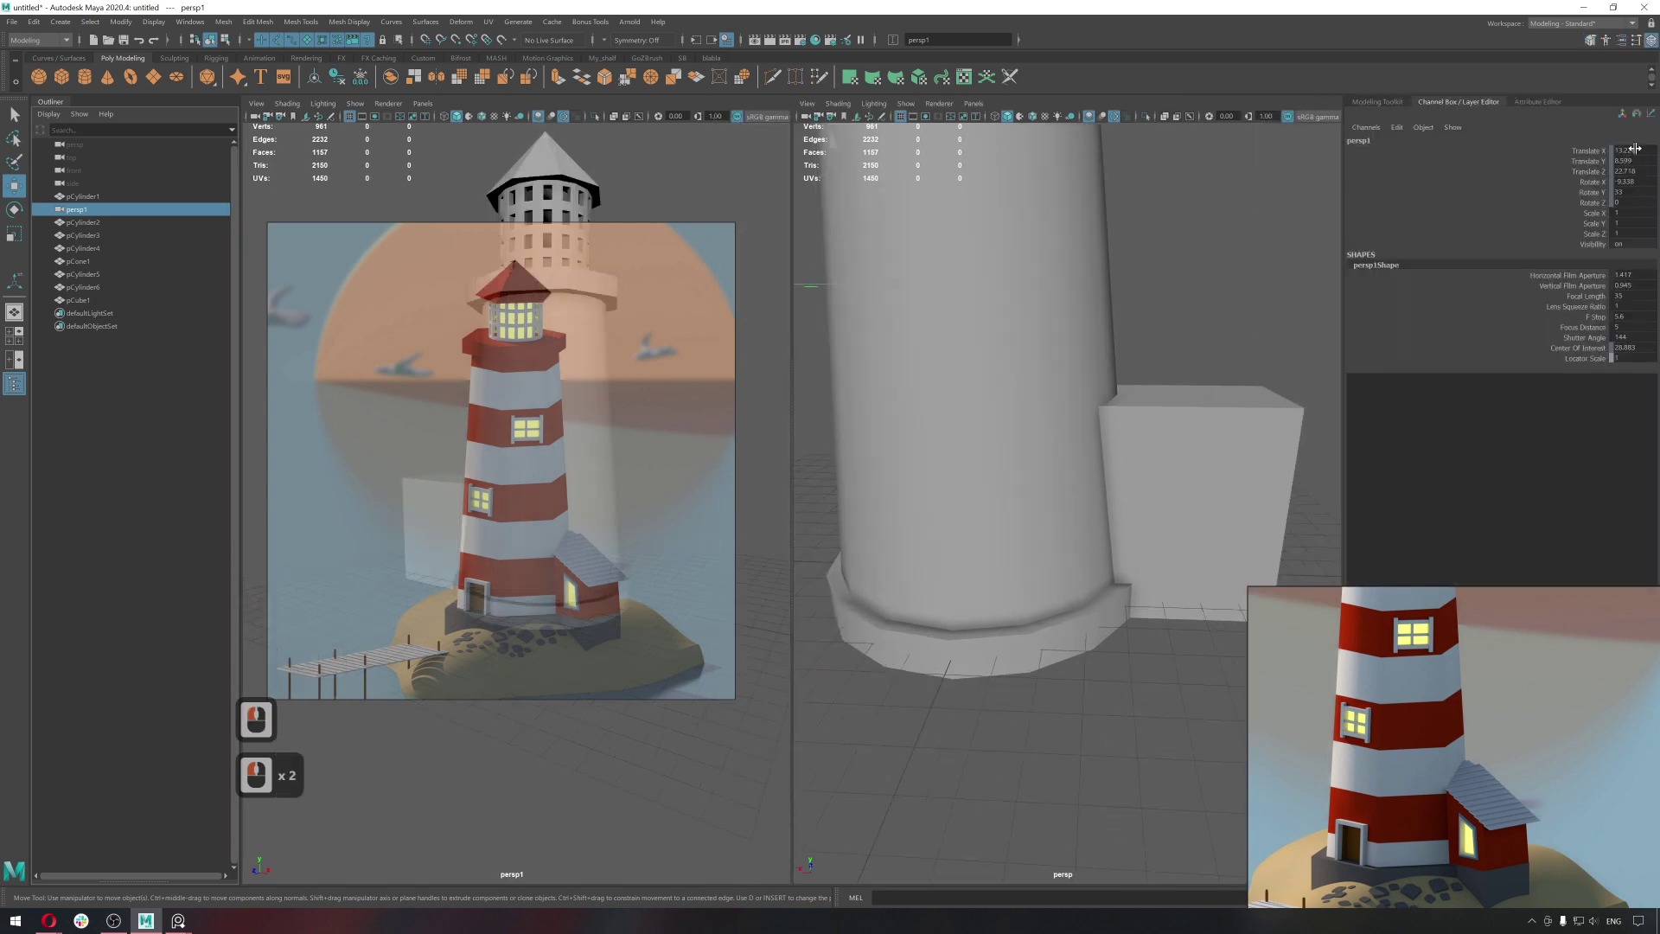
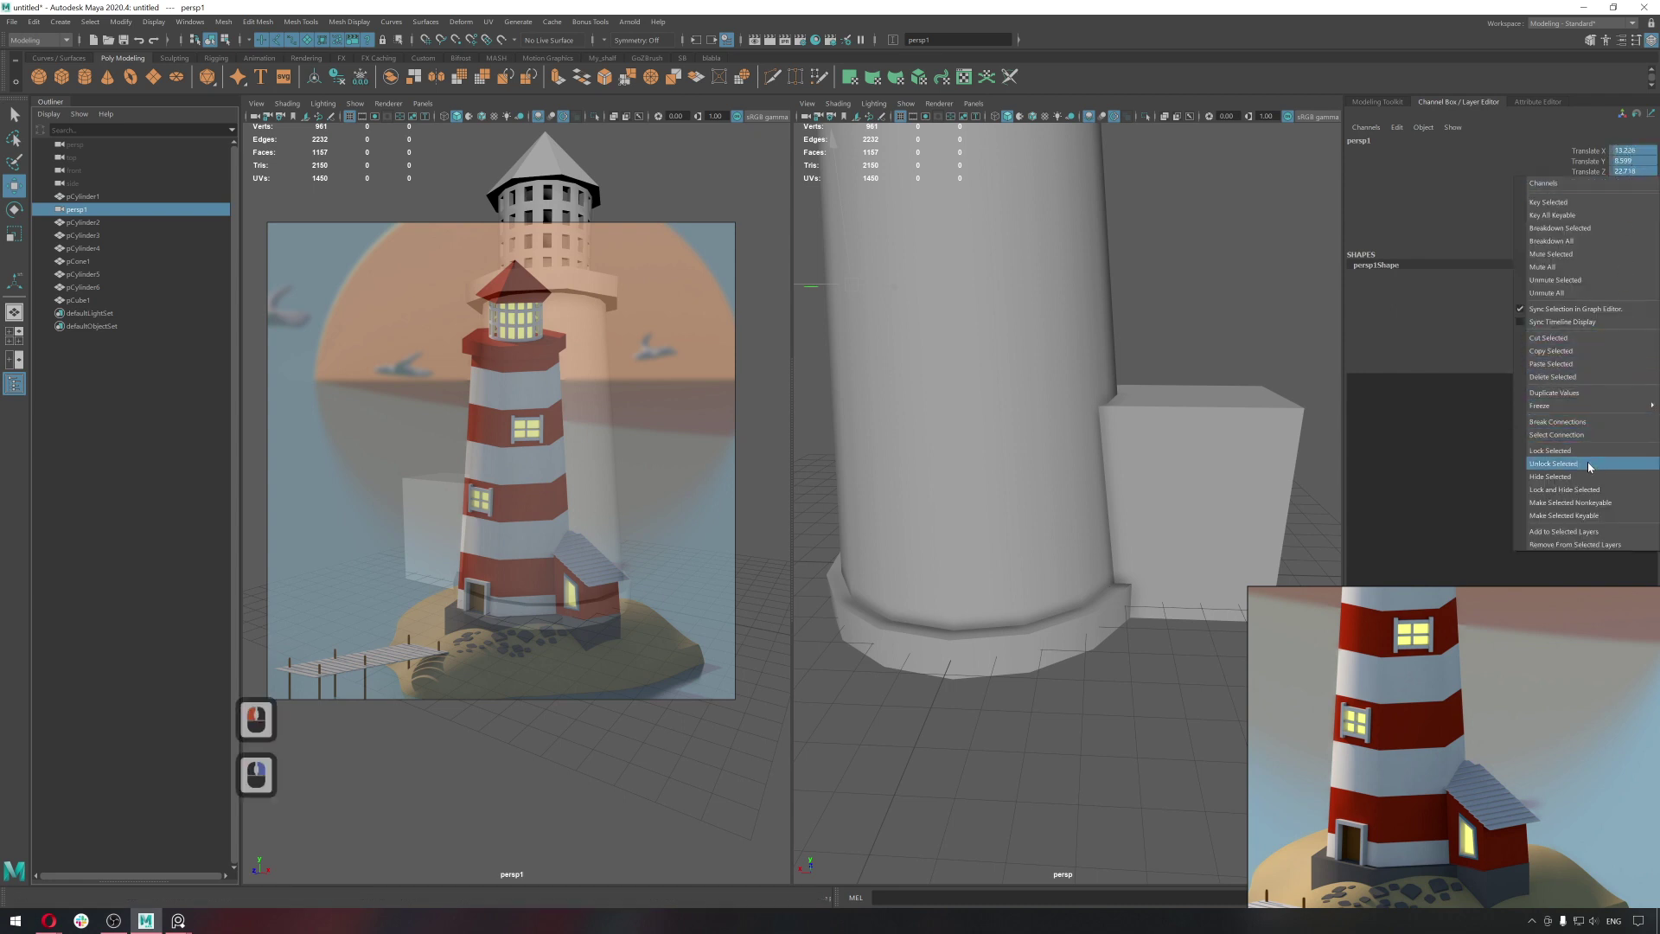
Unlock the persp camera's Translate and Rotate channels via Unlock Selected in the Channel Box.
click(1593, 469)
click(695, 177)
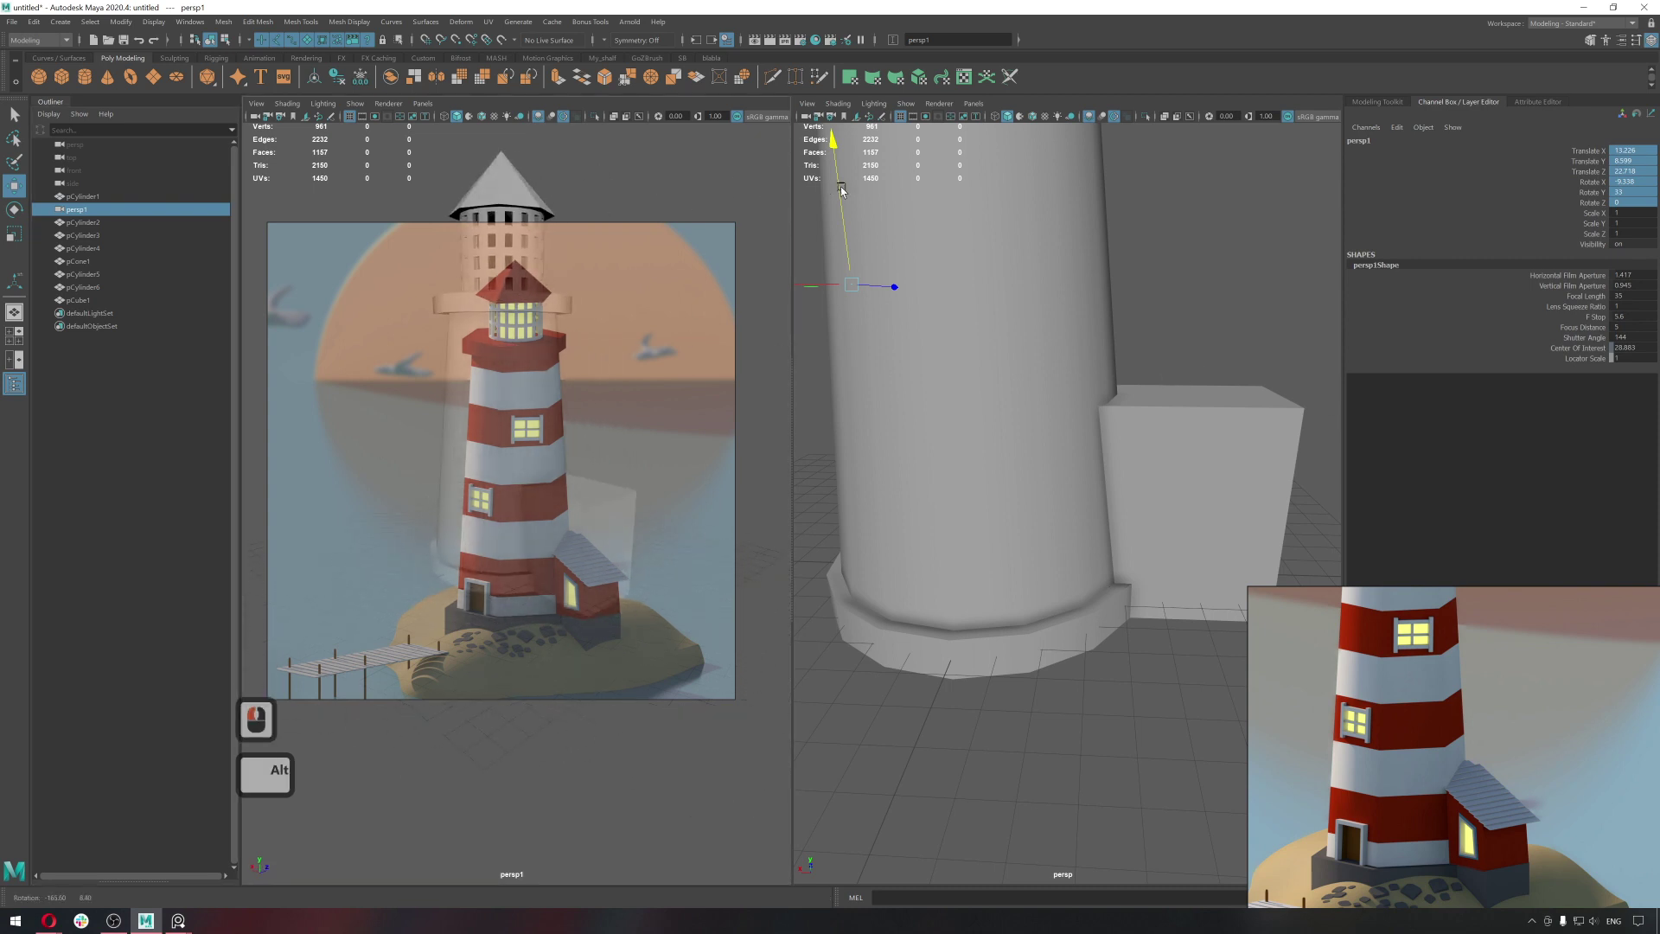
middle_click(670, 192)
right_click(1634, 166)
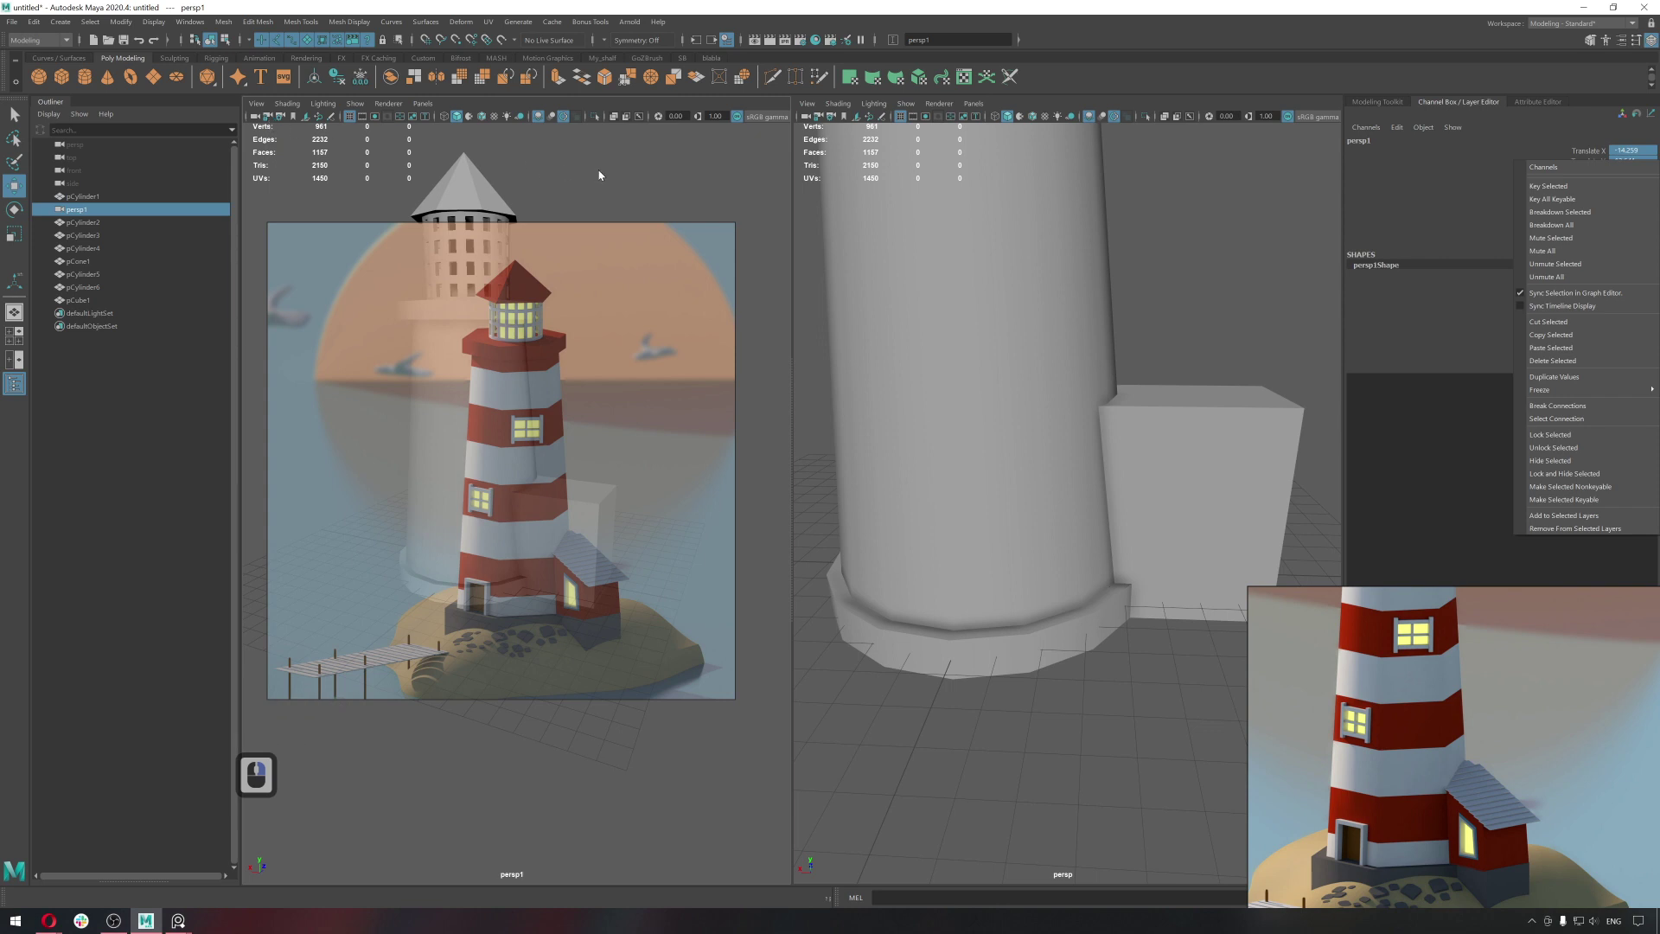
middle_click(767, 618)
click(767, 618)
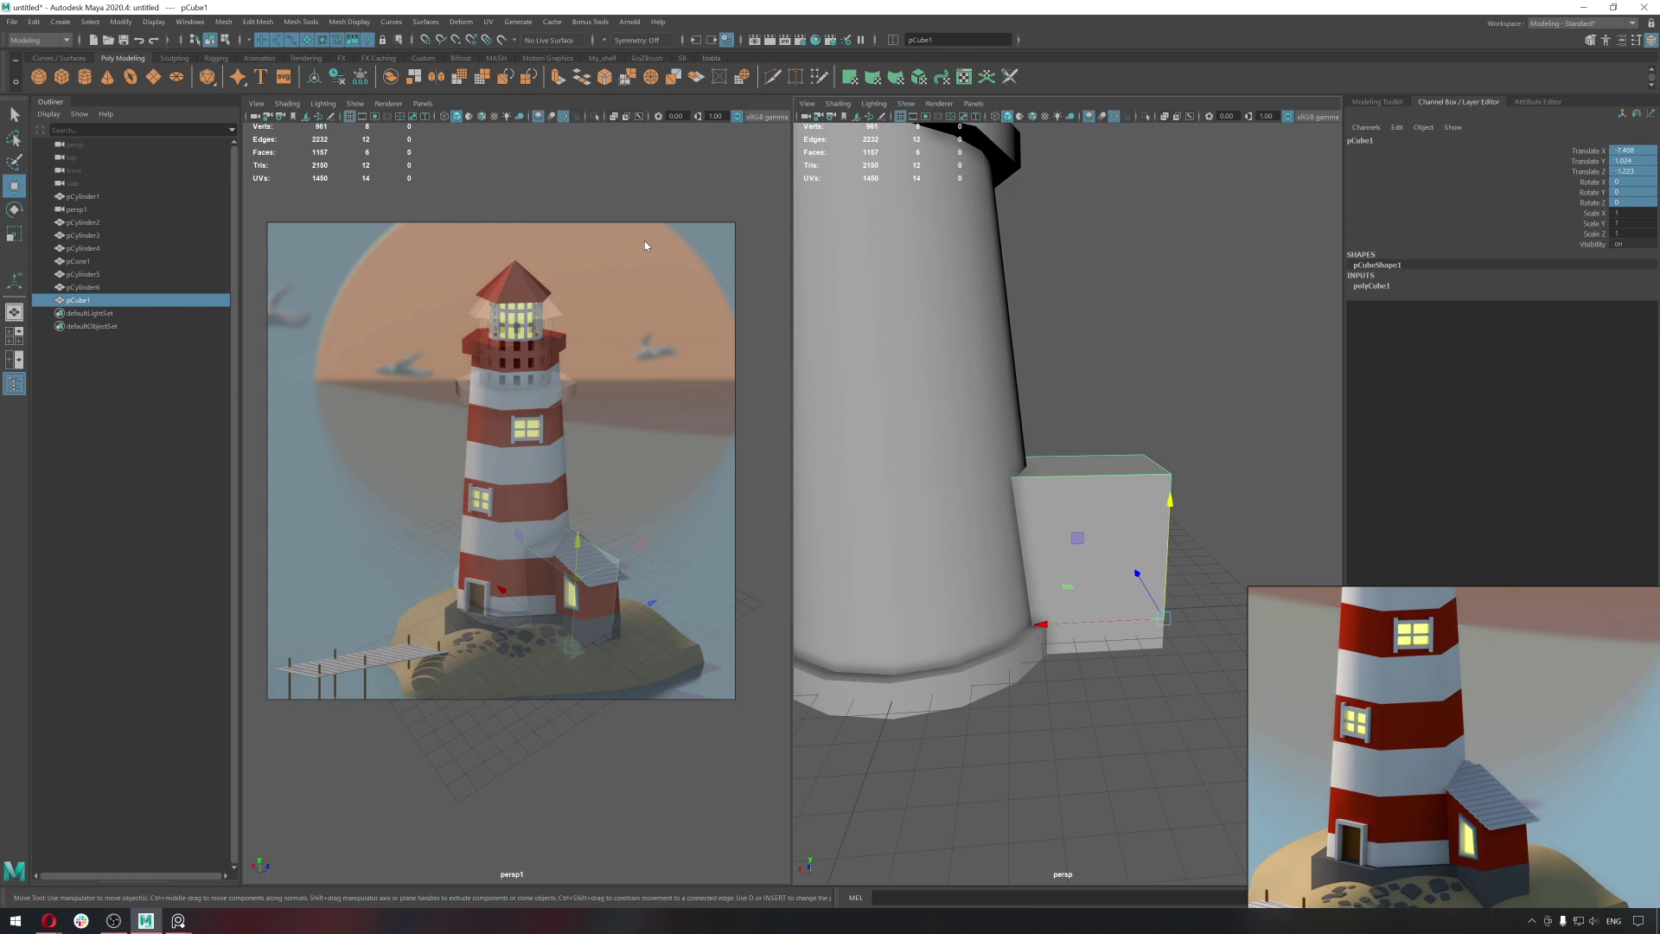
Select the annex cube, then the octagonal gallery ring on top of the tower.
click(653, 206)
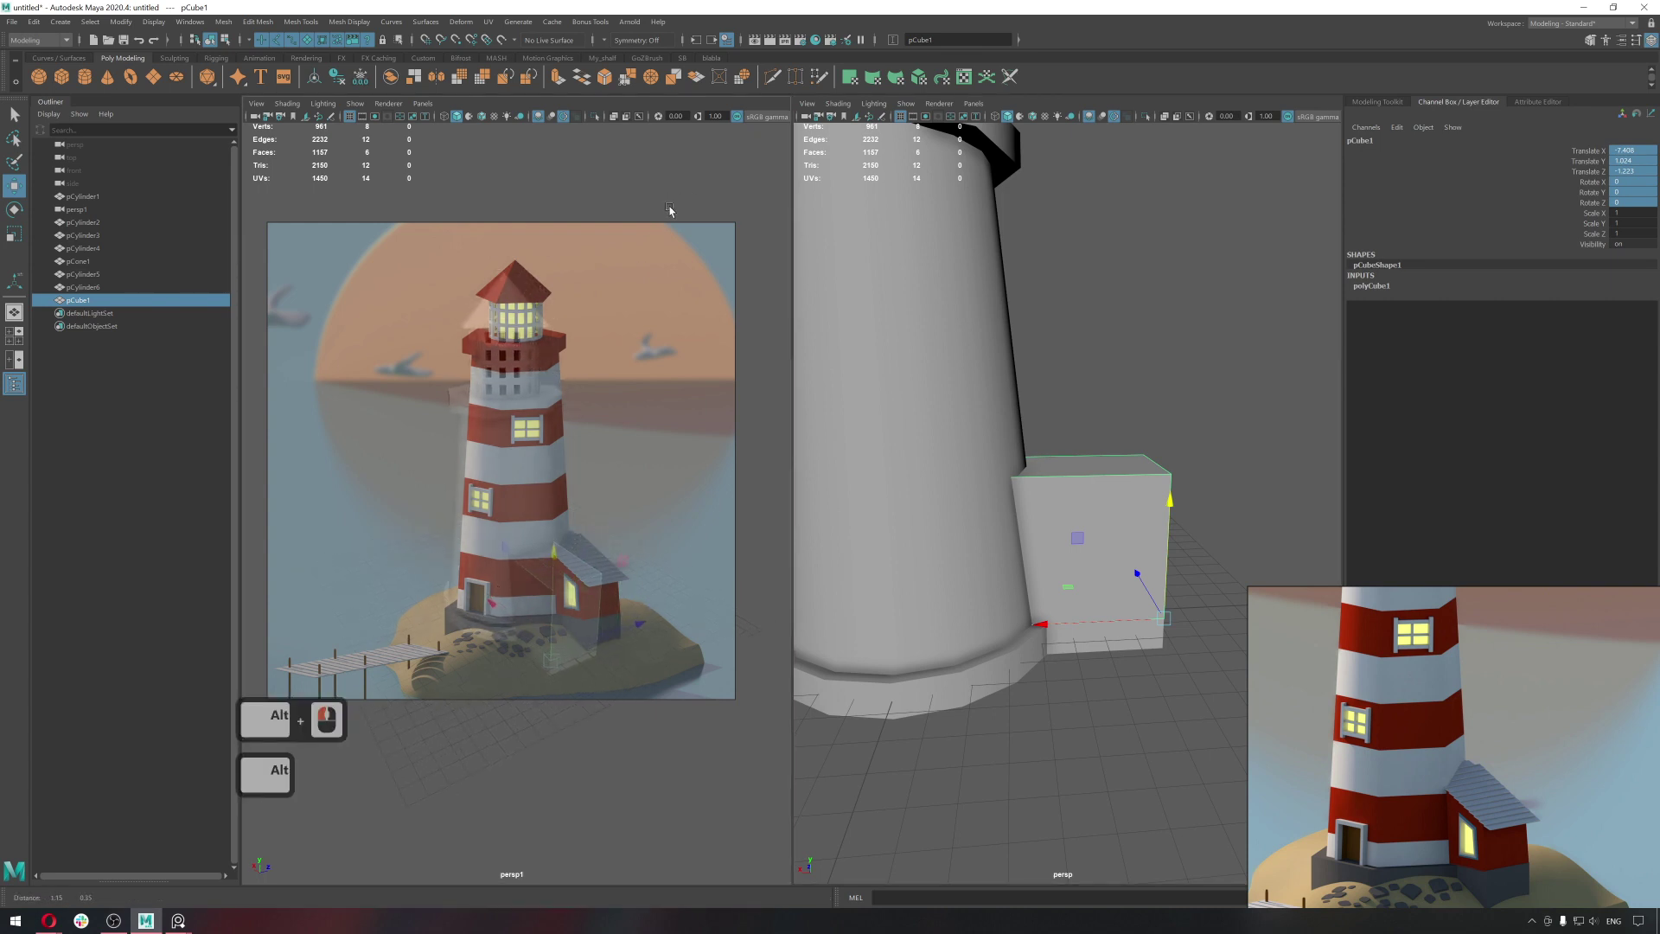
middle_click(684, 199)
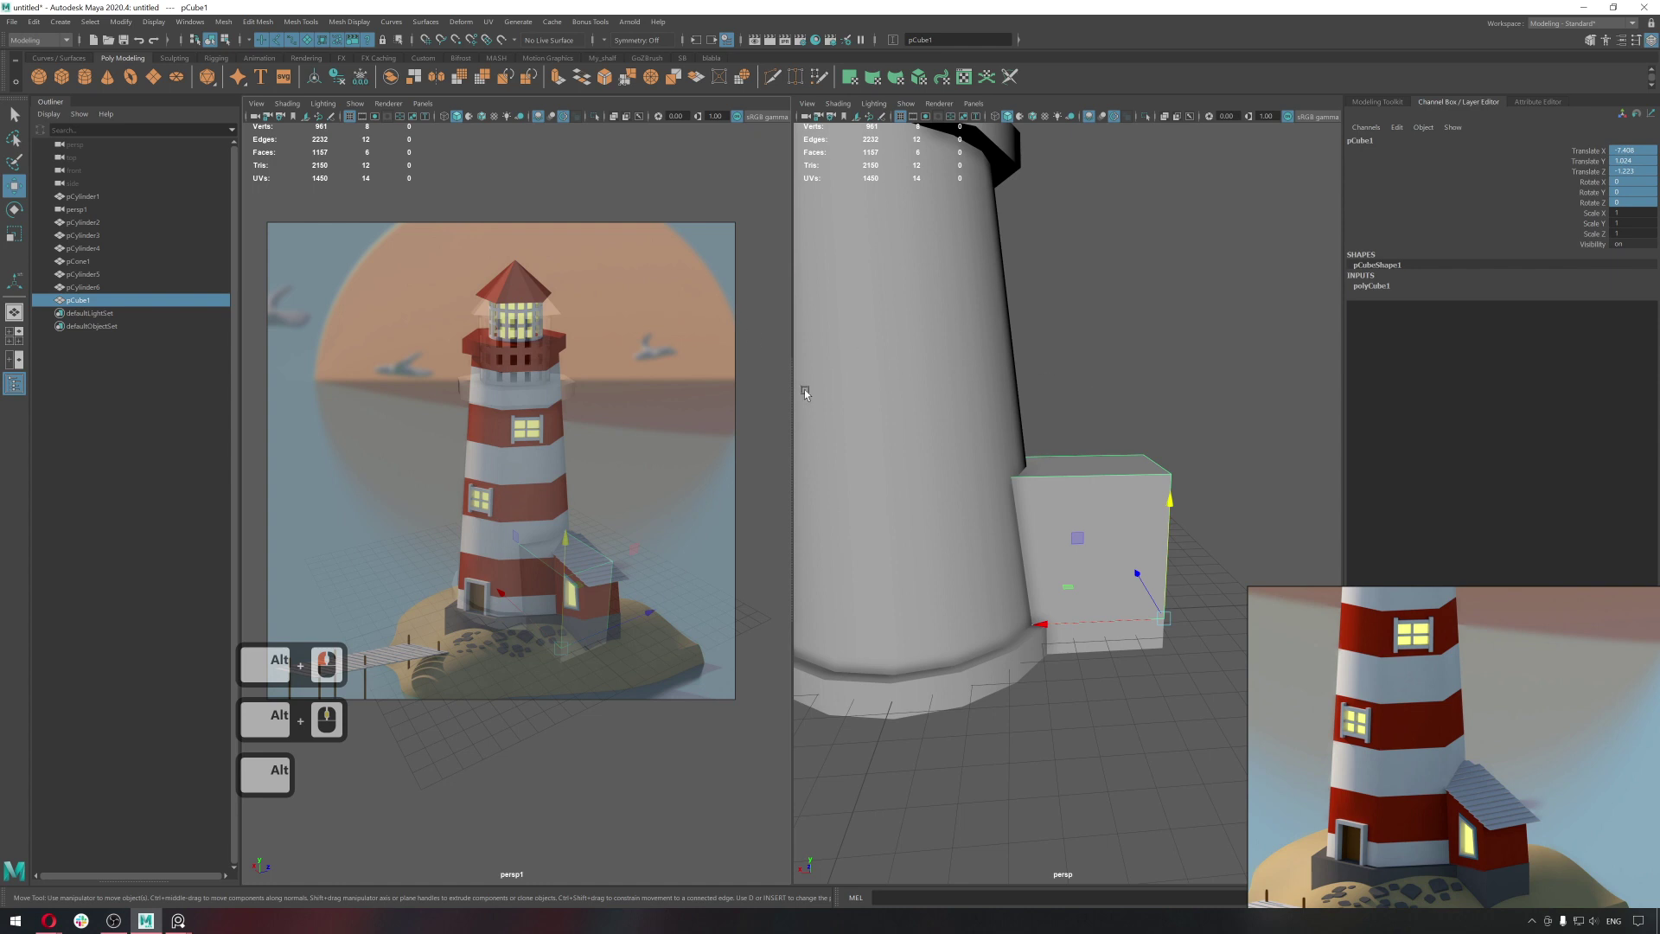
middle_click(1074, 489)
click(976, 413)
click(987, 316)
Lift the gallery ring off the tower to inspect the ring divisions, then undo it back into place.
right_click(987, 316)
key(w)
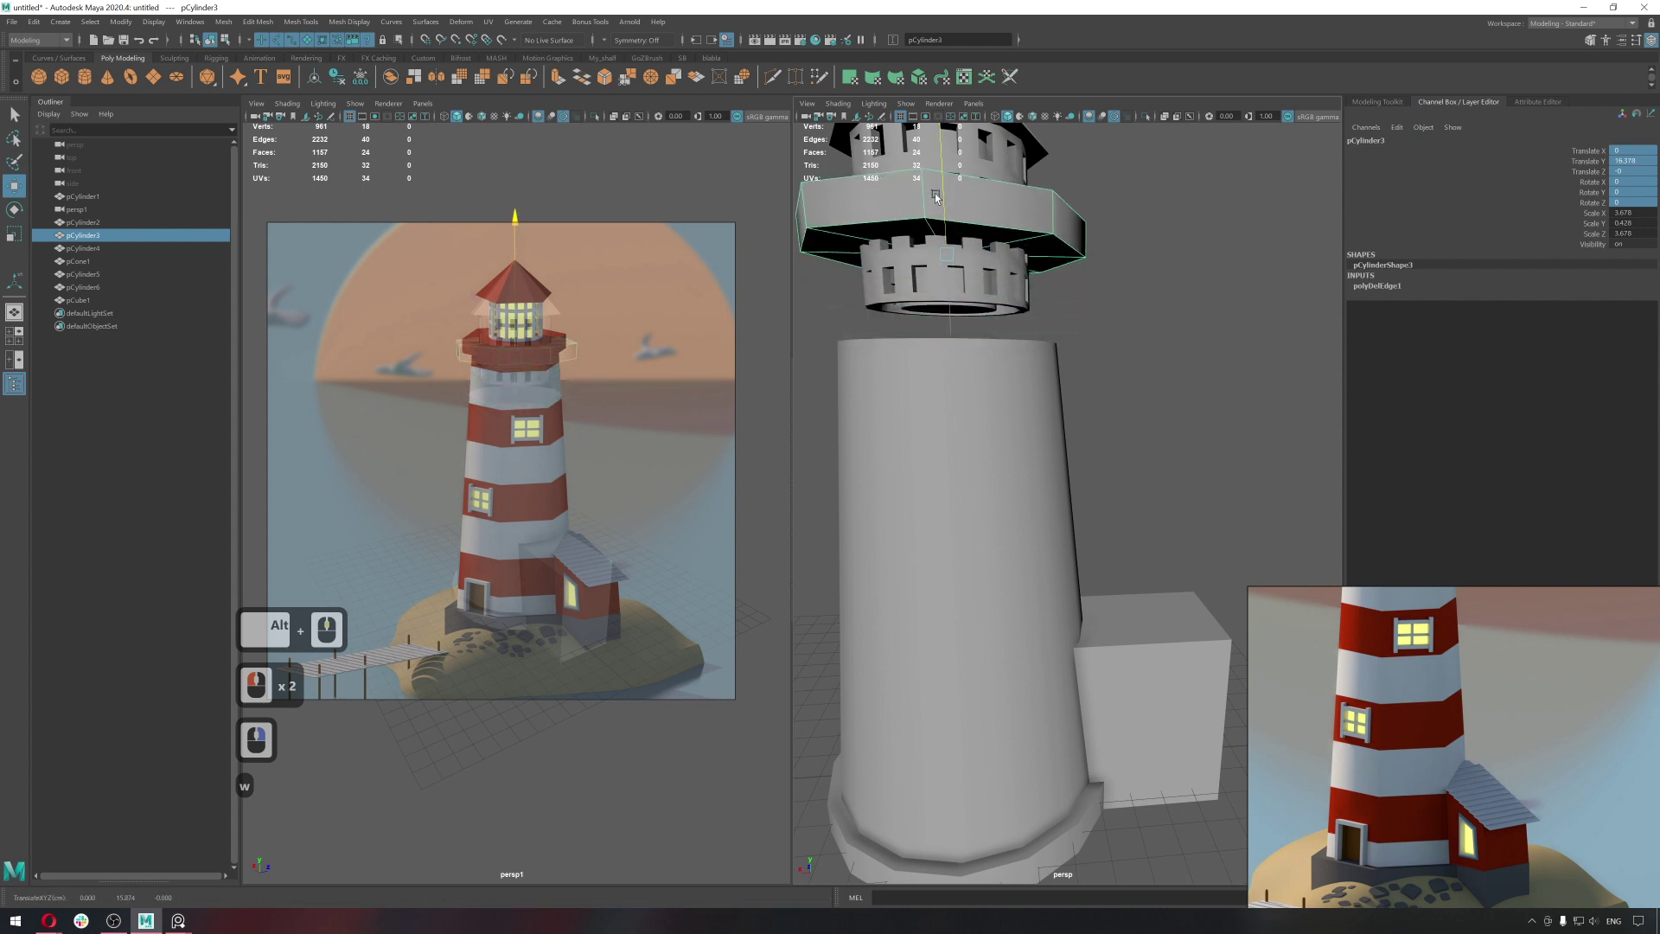
click(939, 199)
double_click(943, 304)
middle_click(970, 388)
key(ctrl+z)
key(ctrl+z)
Select the banded tower body and bring up Multi-Cut with the marking menu near its base.
middle_click(1153, 491)
middle_click(1161, 493)
click(1103, 495)
click(1115, 541)
middle_click(1013, 542)
click(1013, 542)
click(972, 567)
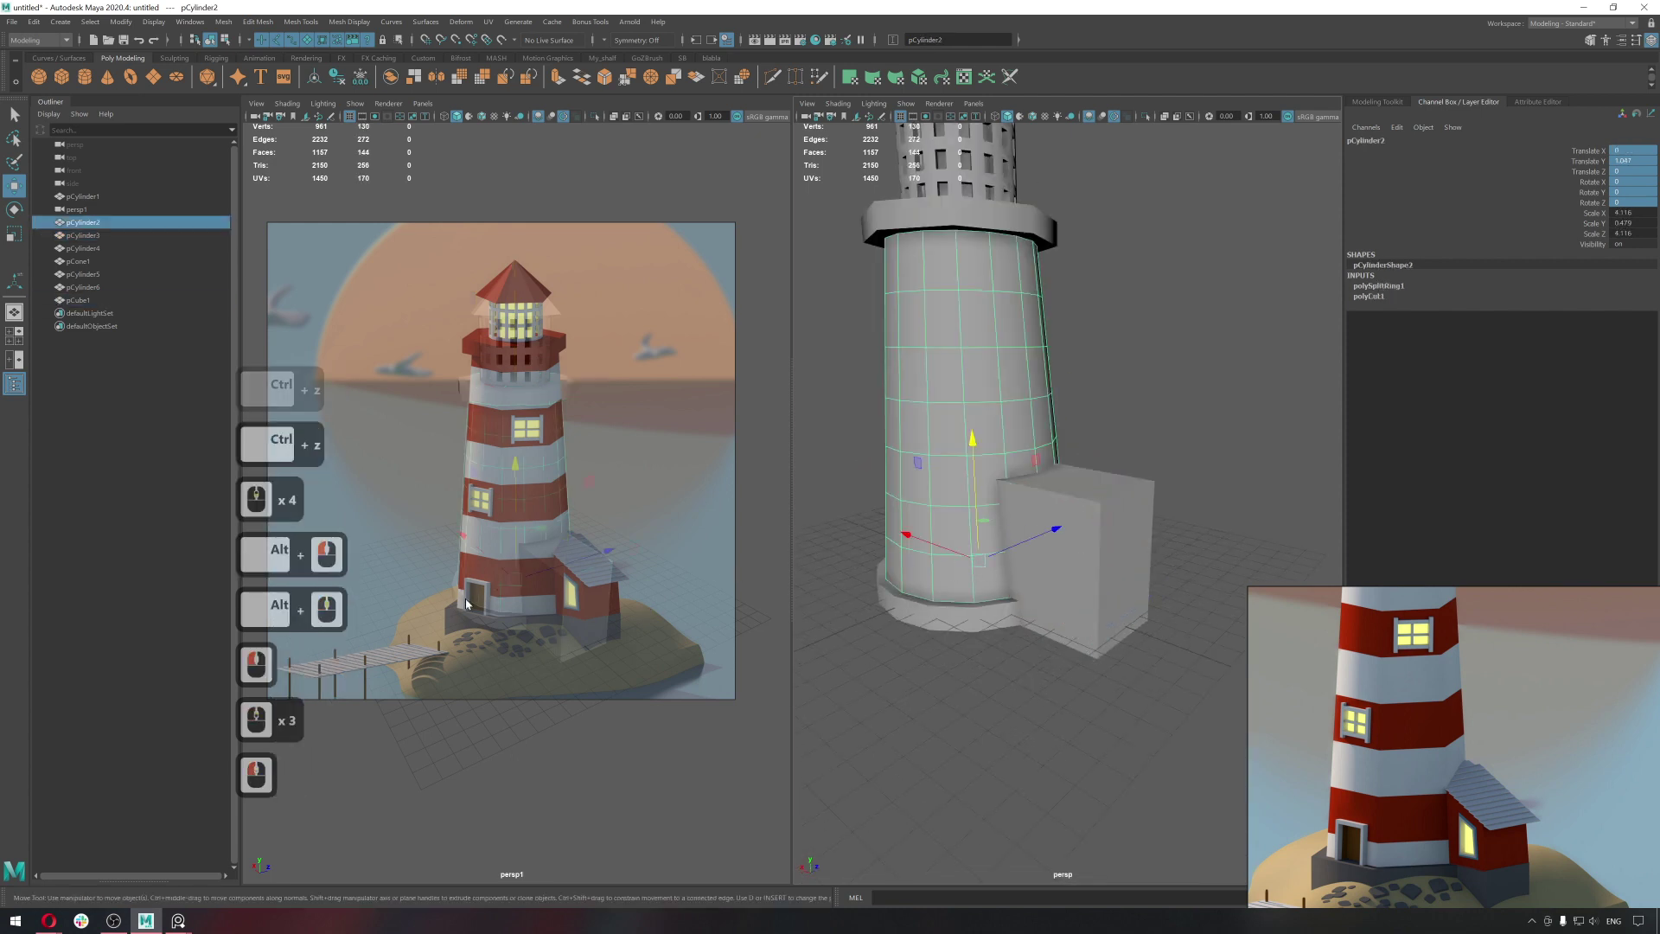
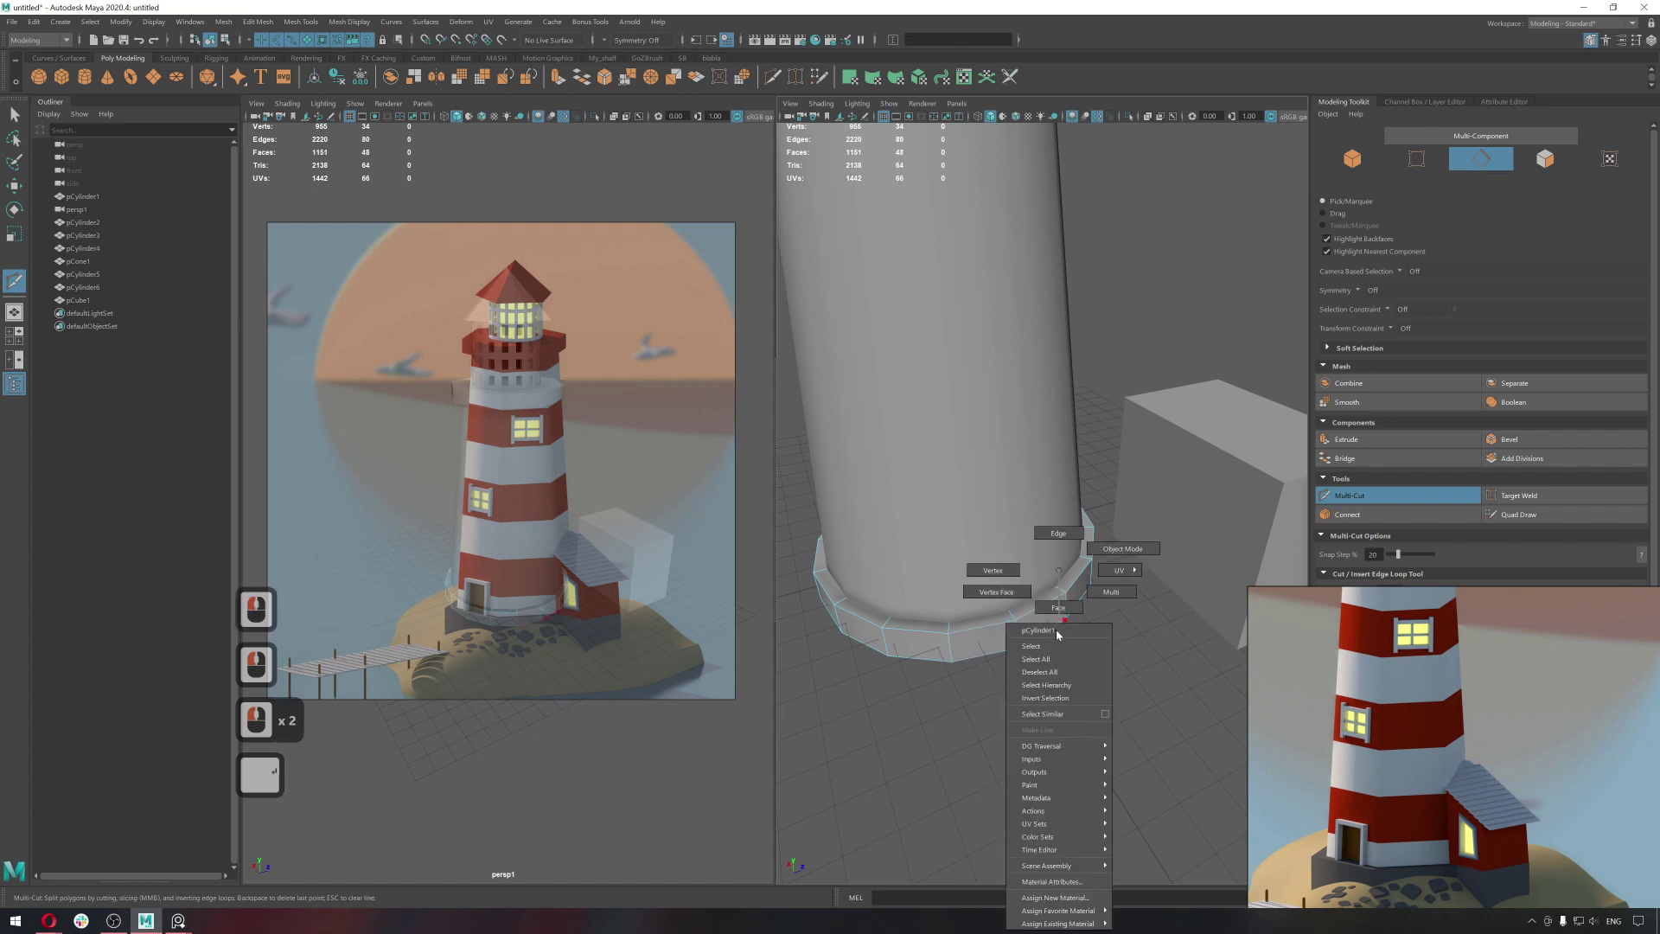
Extrude a face of the annex block and move and scale the new section.
right_click(1058, 658)
right_click(1058, 608)
key(q)
click(1065, 619)
middle_click(1107, 616)
middle_click(1122, 640)
key(ctrl+e)
key(w)
click(1130, 611)
click(1113, 552)
key(r)
middle_click(1309, 587)
click(1309, 587)
click(1100, 581)
Reselect the annex faces and push them in toward the tower wall.
key(w)
click(1054, 535)
key(q)
click(1118, 554)
right_click(1196, 523)
click(1140, 565)
text(wvv)
click(1087, 582)
click(1054, 576)
key(q)
right_click(1049, 574)
click(1052, 565)
text(vv)
click(1043, 593)
click(1000, 589)
key(q)
click(1058, 550)
key(w)
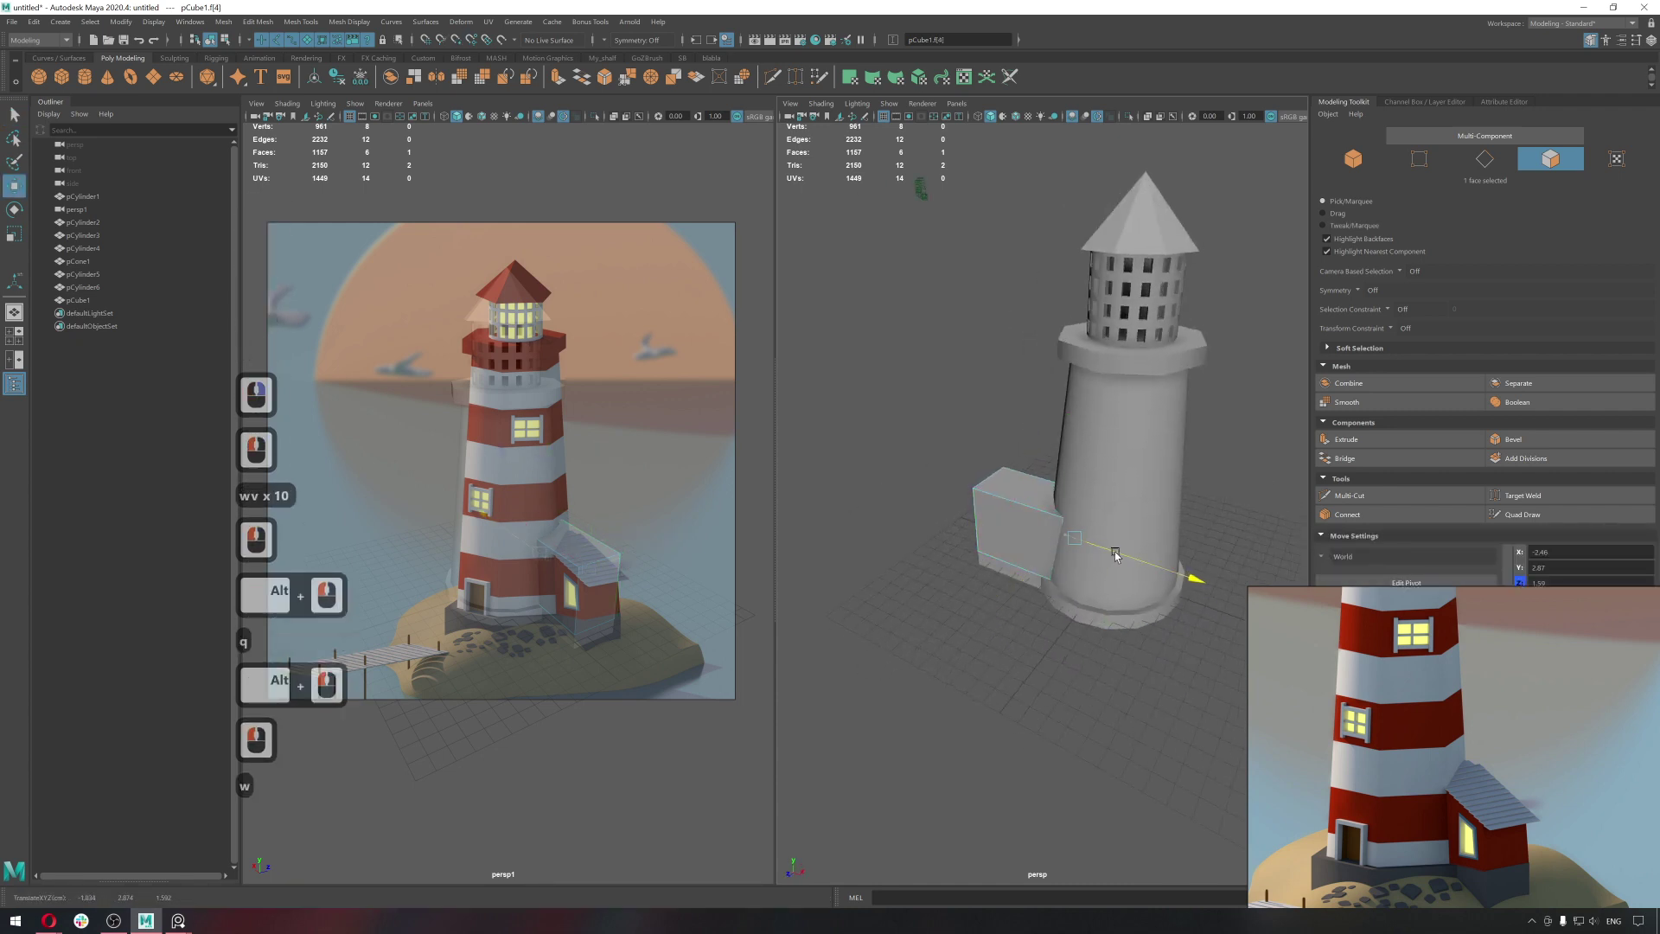
click(1124, 559)
Select the tower body in shaded view and switch the annex to edge component mode.
key(q)
click(1154, 526)
right_click(1076, 464)
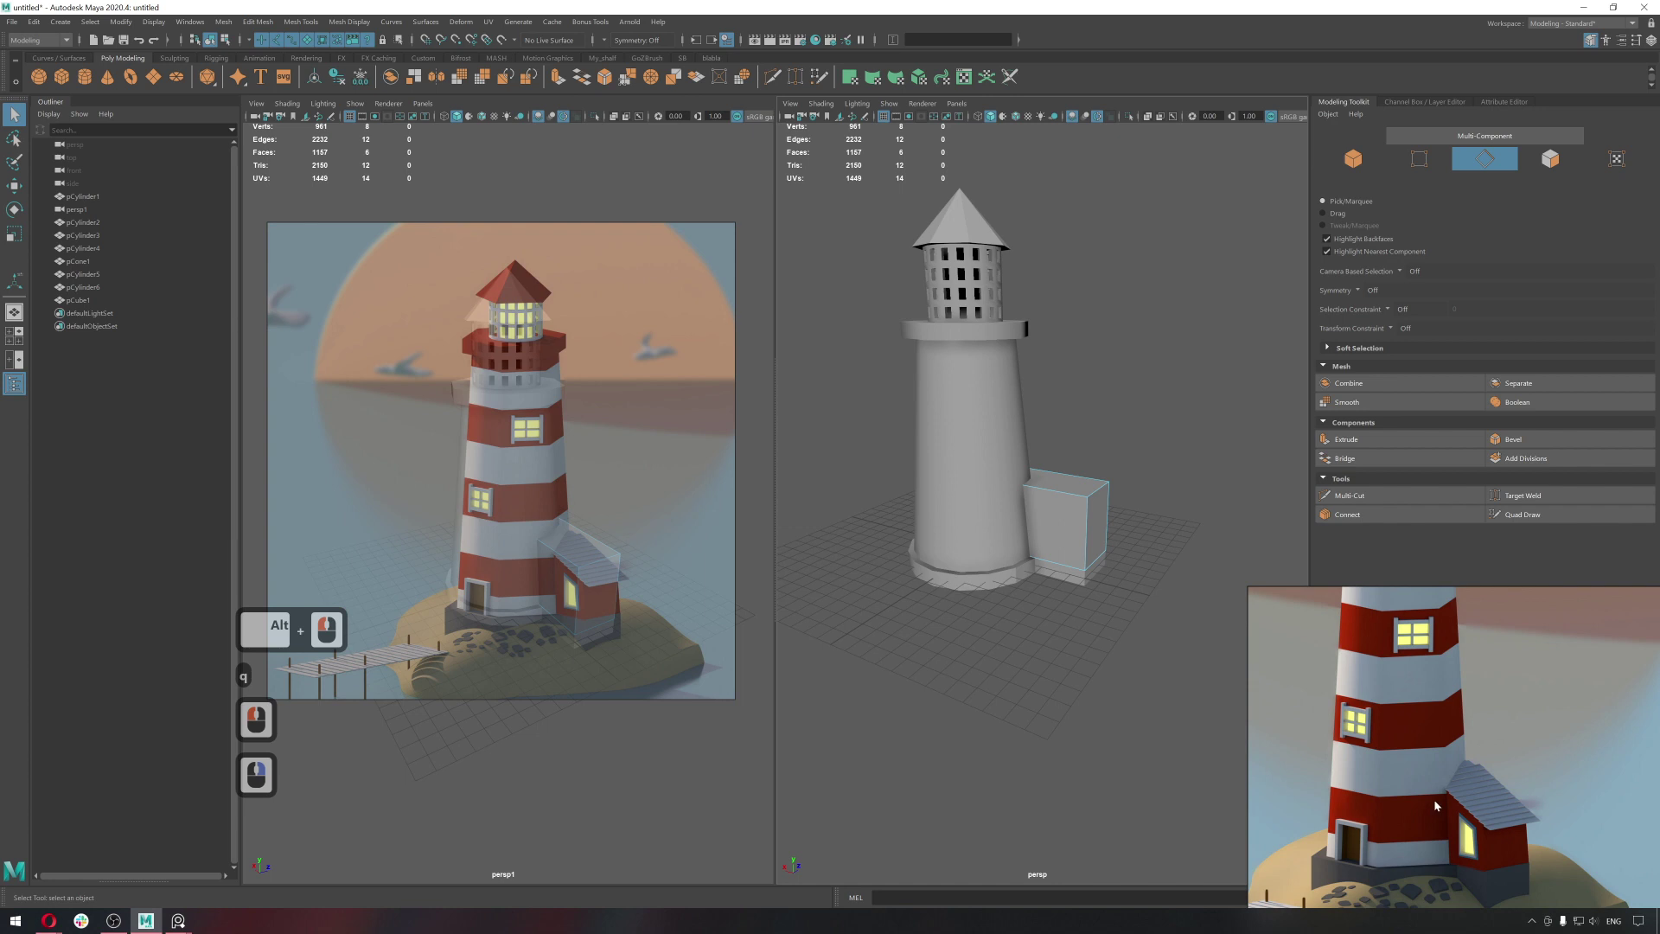
click(986, 500)
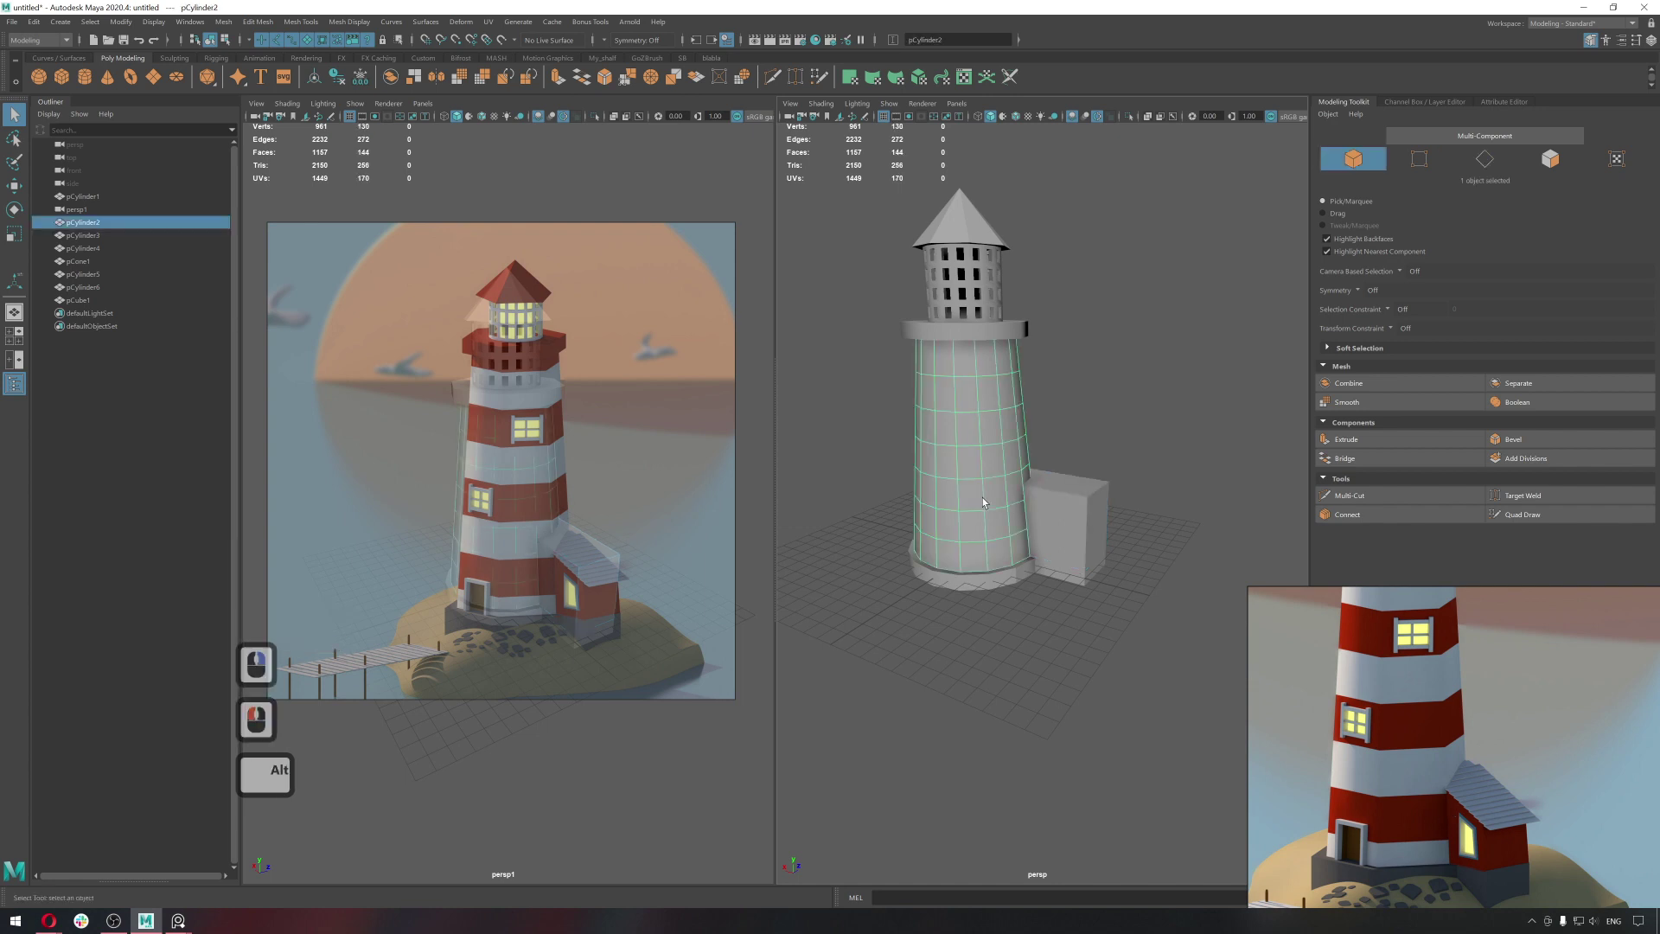
key(alt+5)
middle_click(1140, 482)
middle_click(1126, 444)
right_click(1126, 443)
click(986, 520)
click(1153, 473)
Raise the annex's top edge next to the tower to give it a slanted lean-to roof.
key(w)
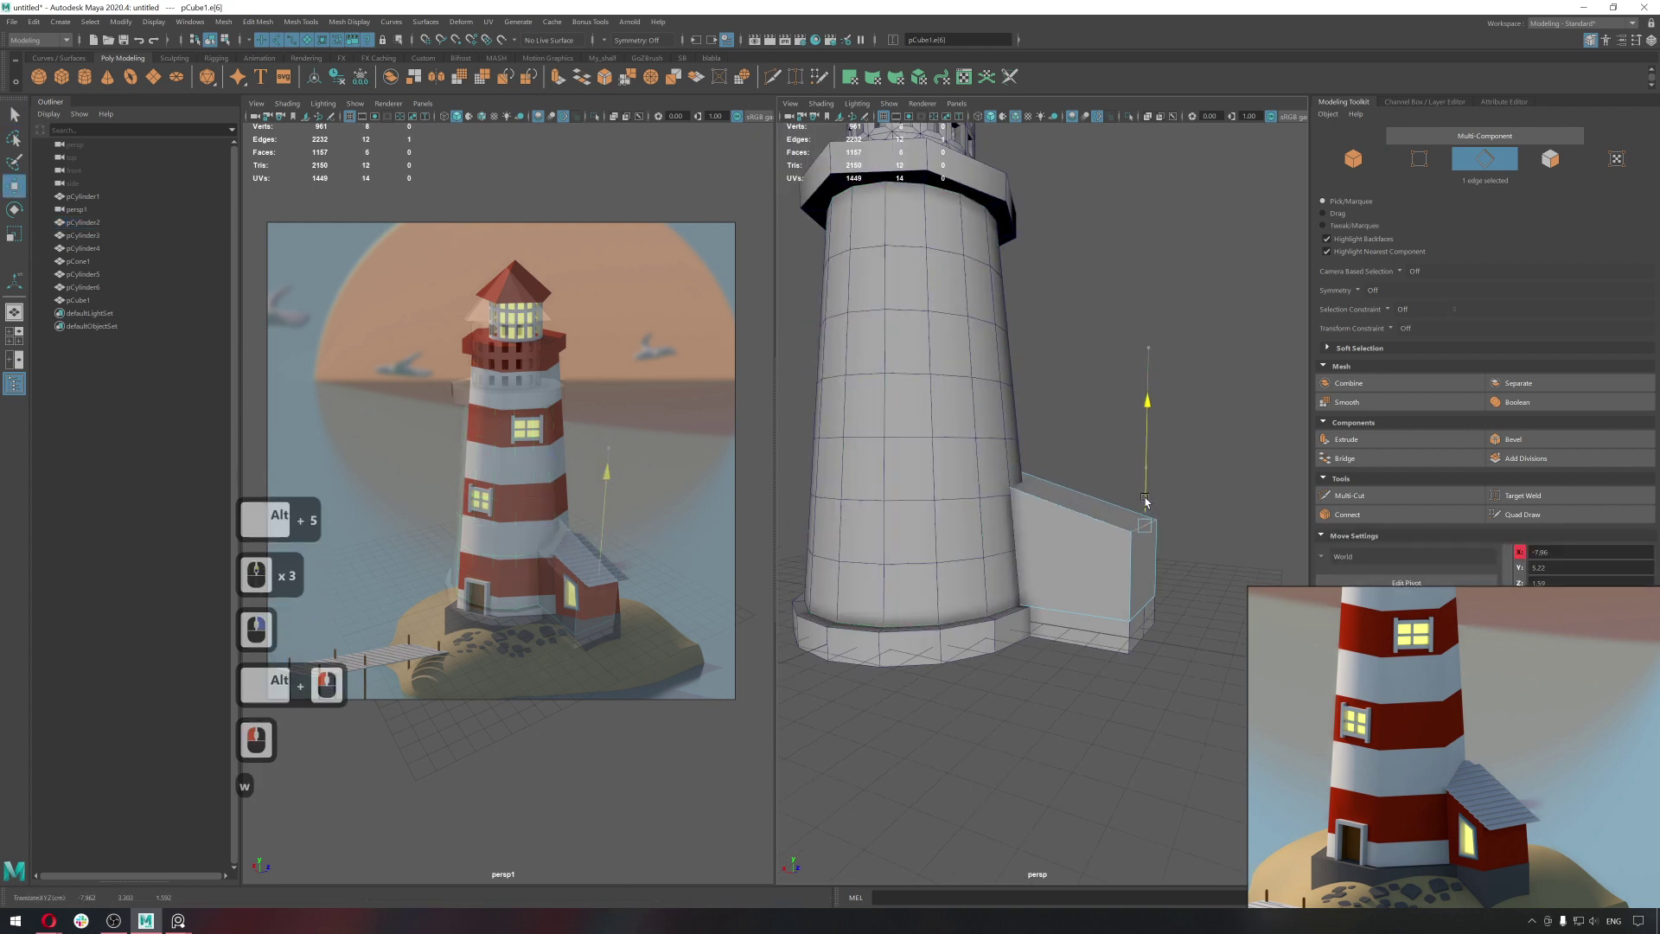
click(1149, 510)
key(q)
text(qw)
click(1152, 511)
key(q)
click(1085, 548)
right_click(1096, 545)
click(1021, 548)
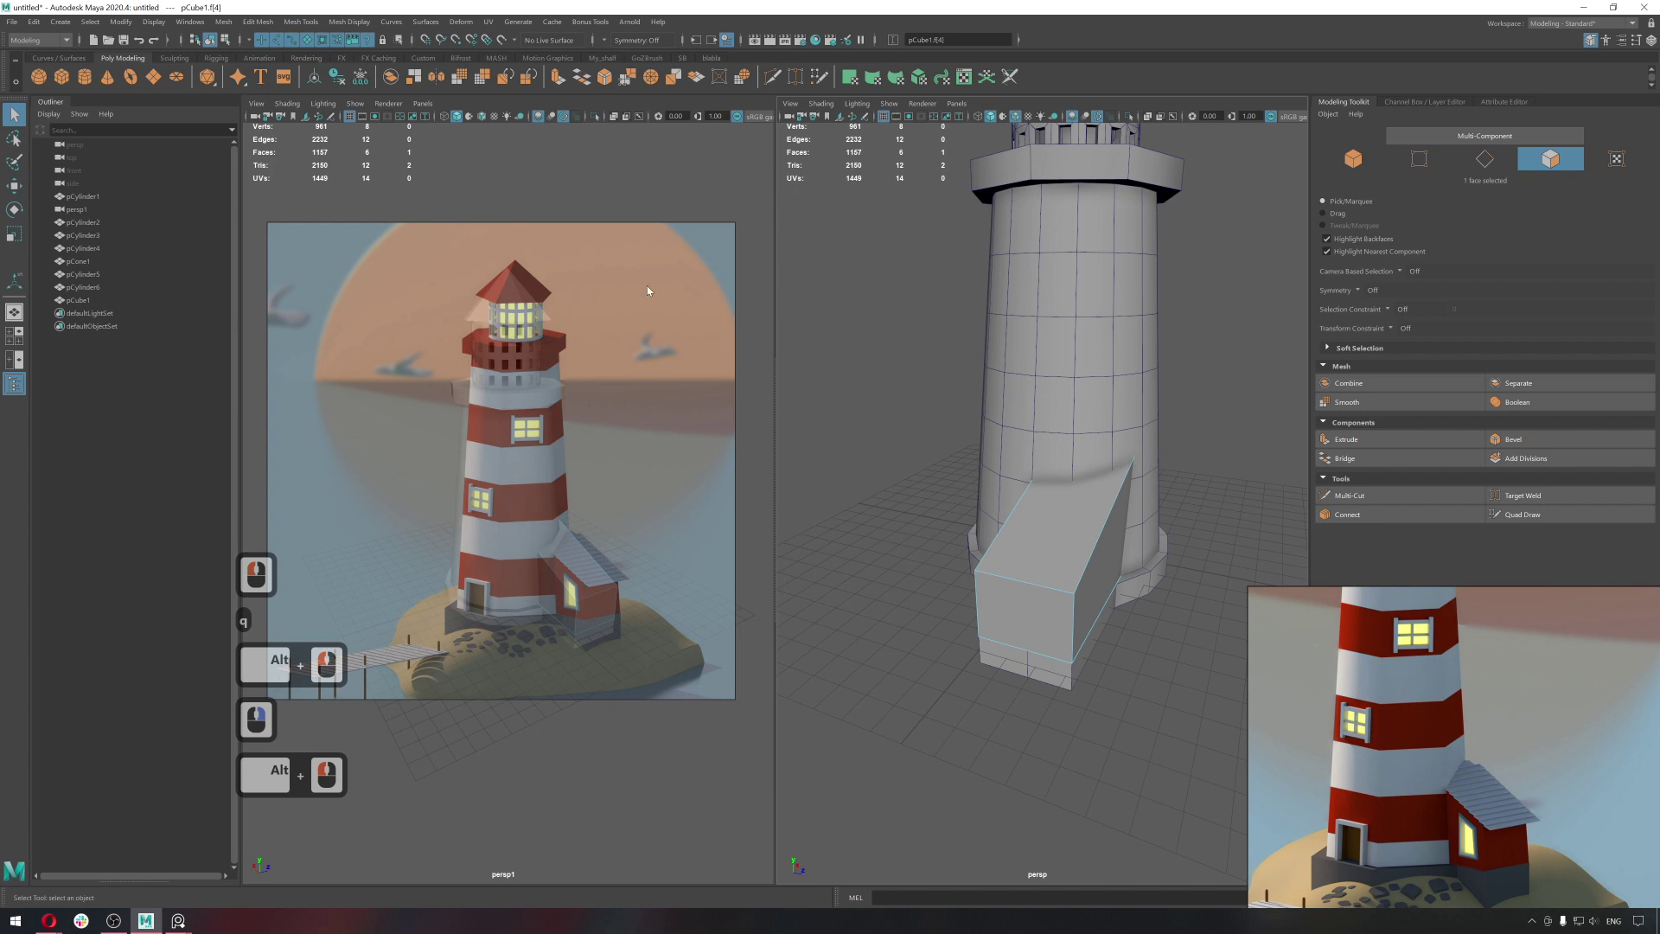
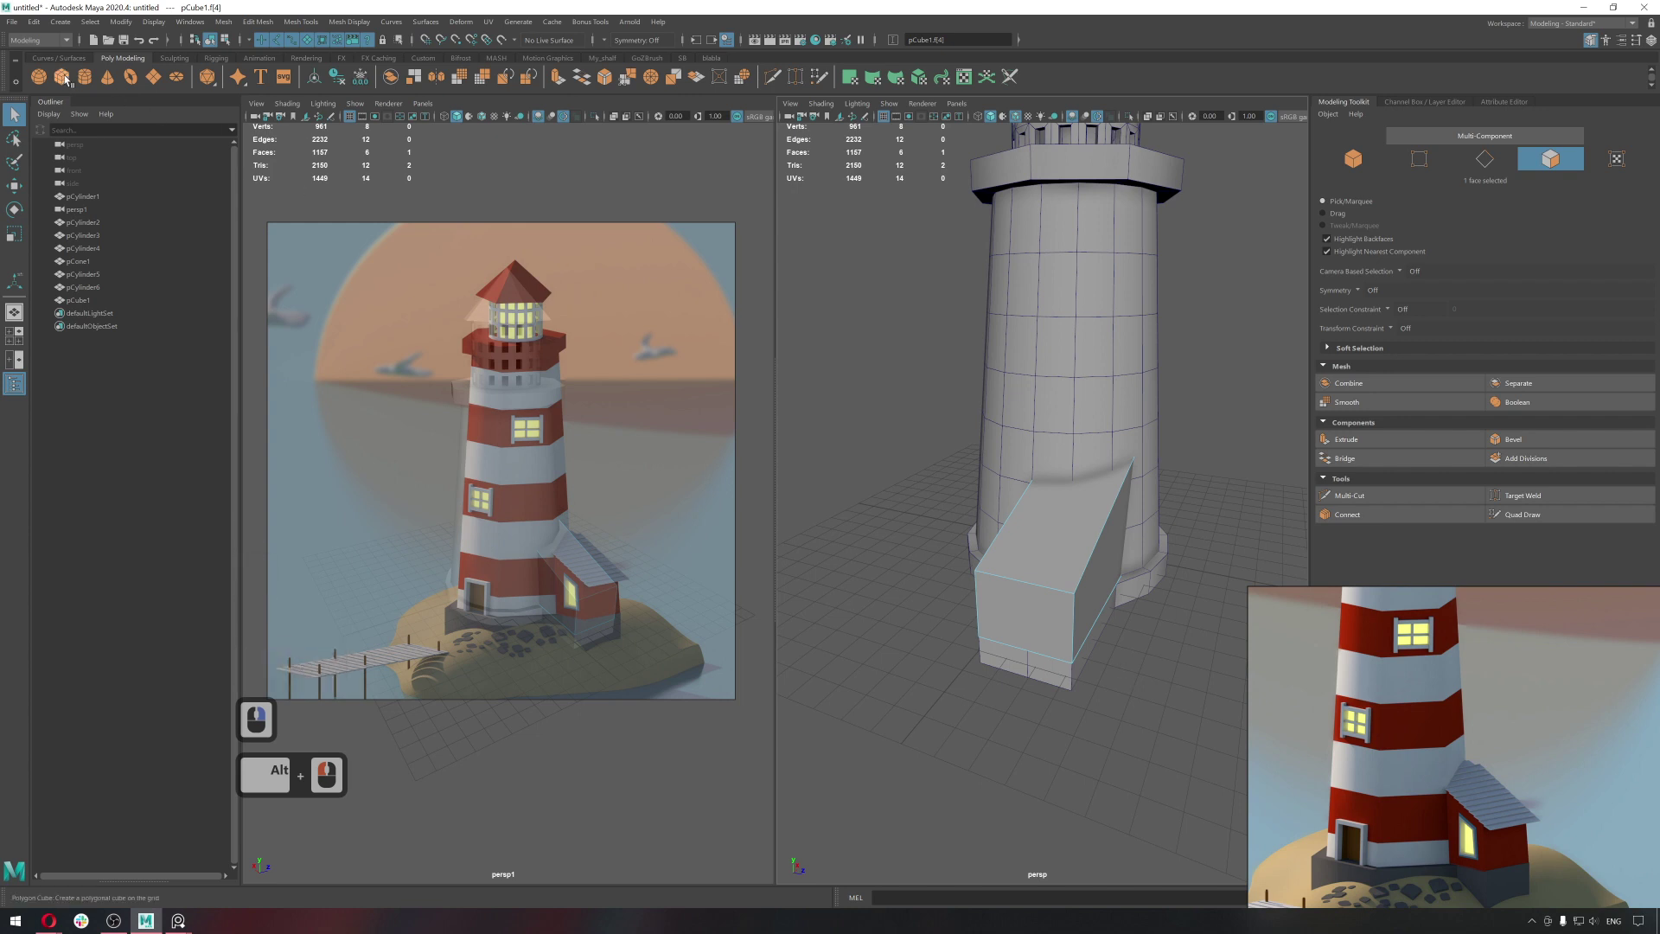
Add a new polygon cube and try vertex-snapping it toward the annex, undoing the misplaced move.
click(1071, 445)
click(1047, 514)
click(1093, 516)
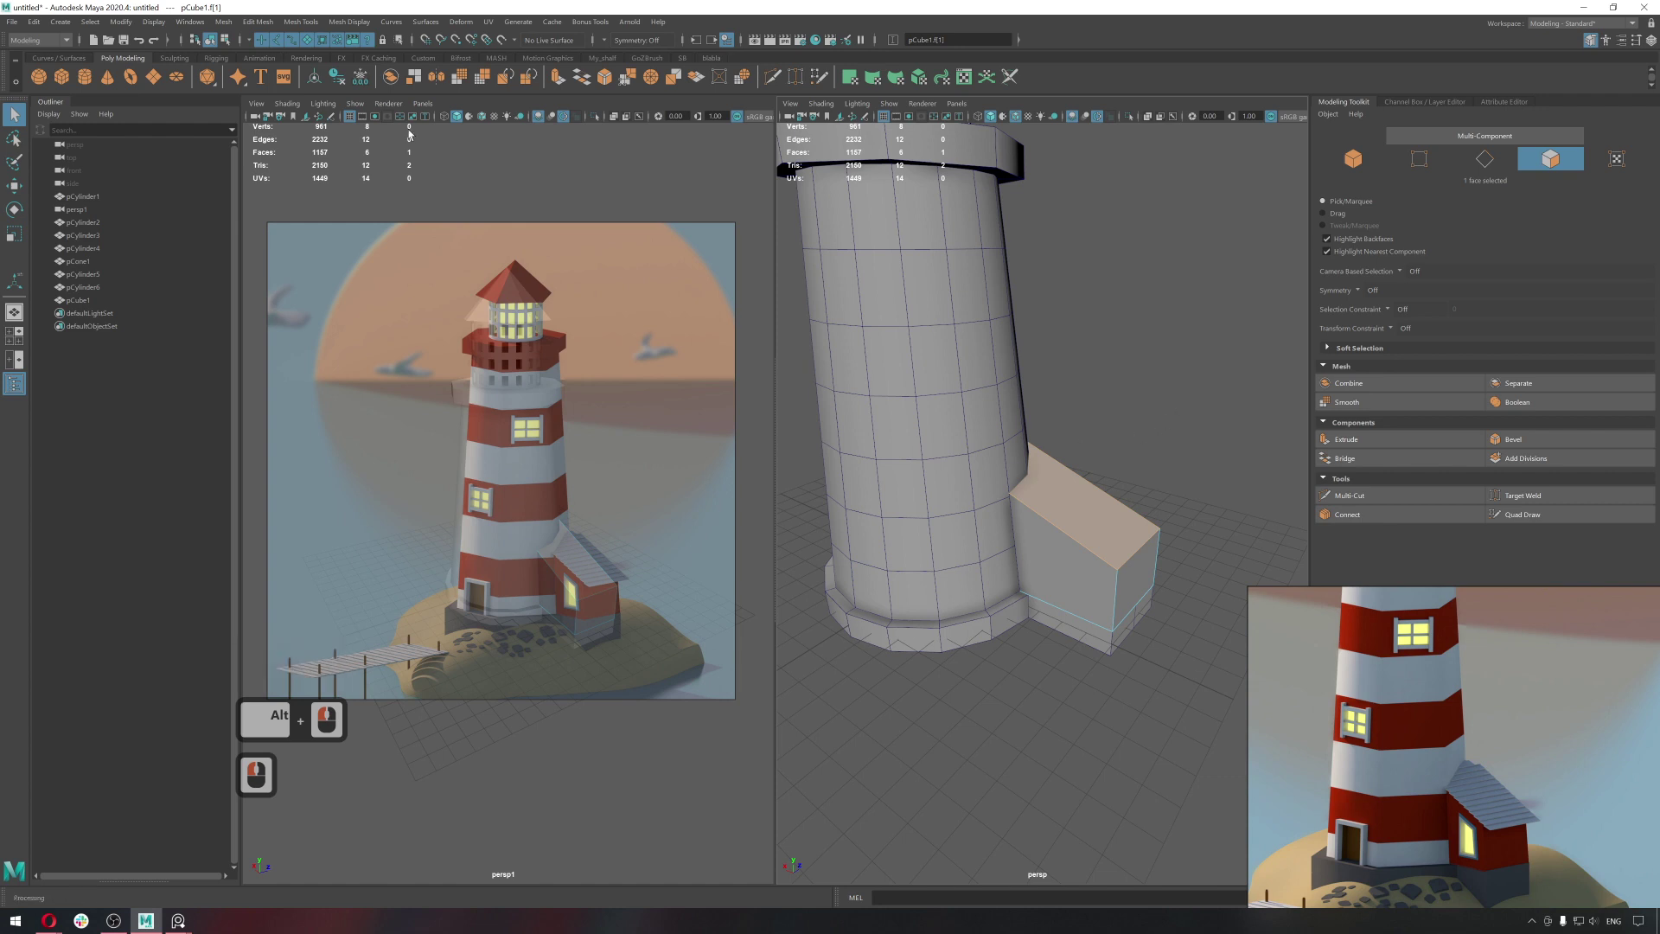
right_click(1189, 484)
click(1181, 487)
click(66, 80)
key(w)
click(1000, 466)
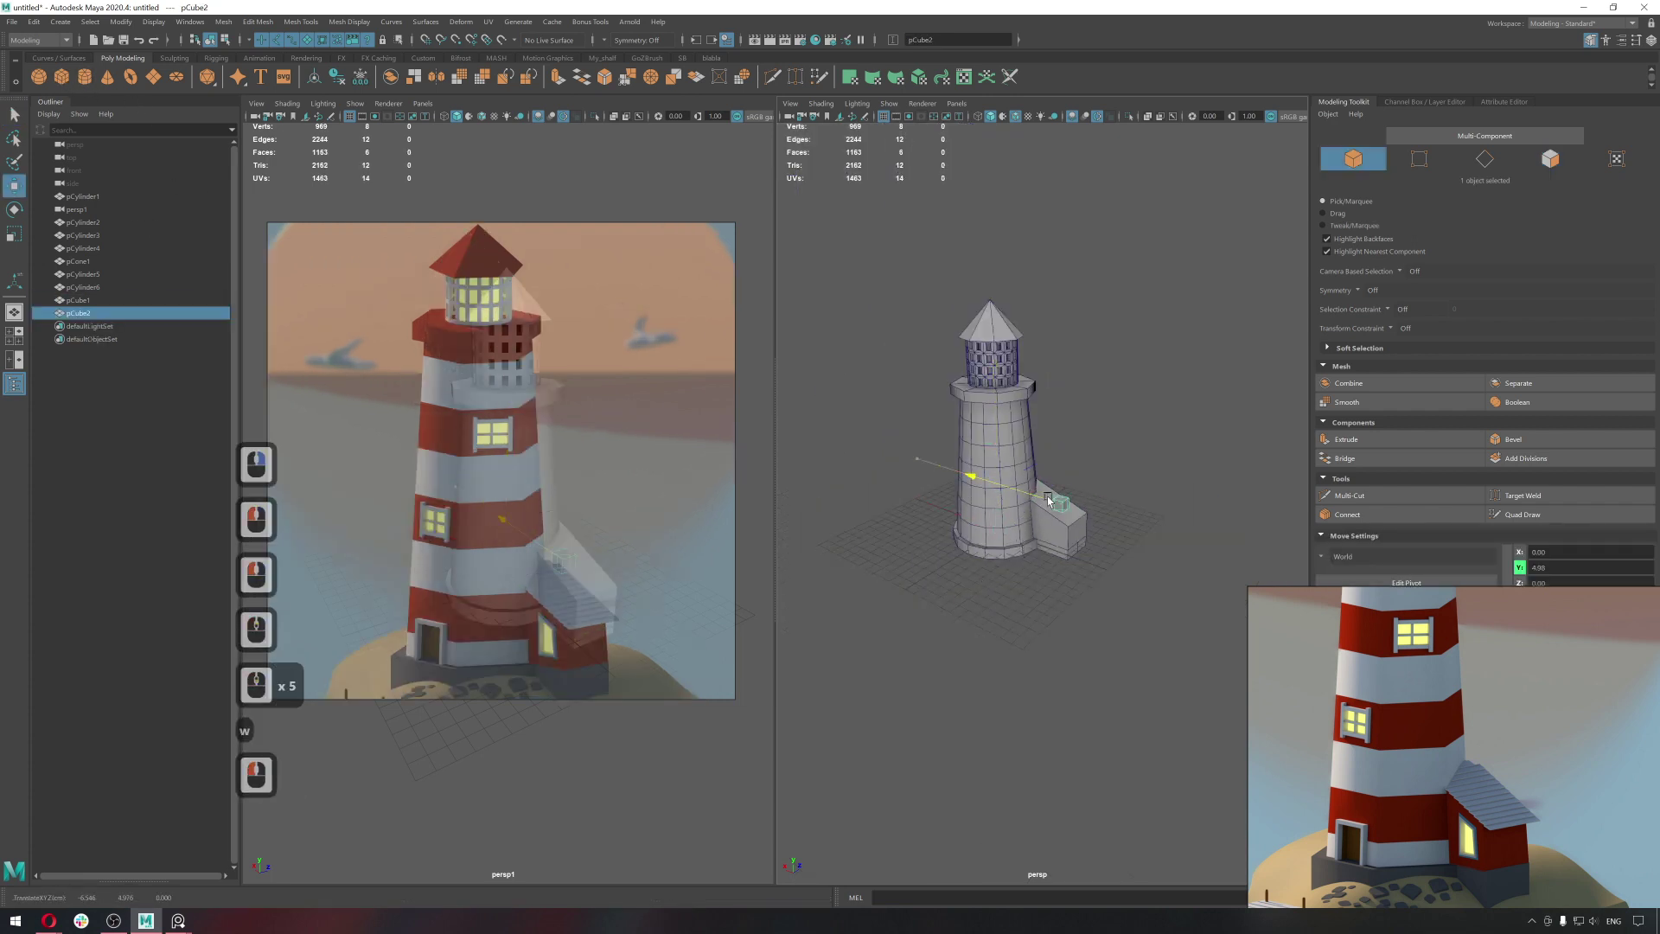
click(1113, 520)
text(dvv)
middle_click(1256, 579)
click(1256, 579)
text(vvv)
click(1091, 550)
key(ctrl+z)
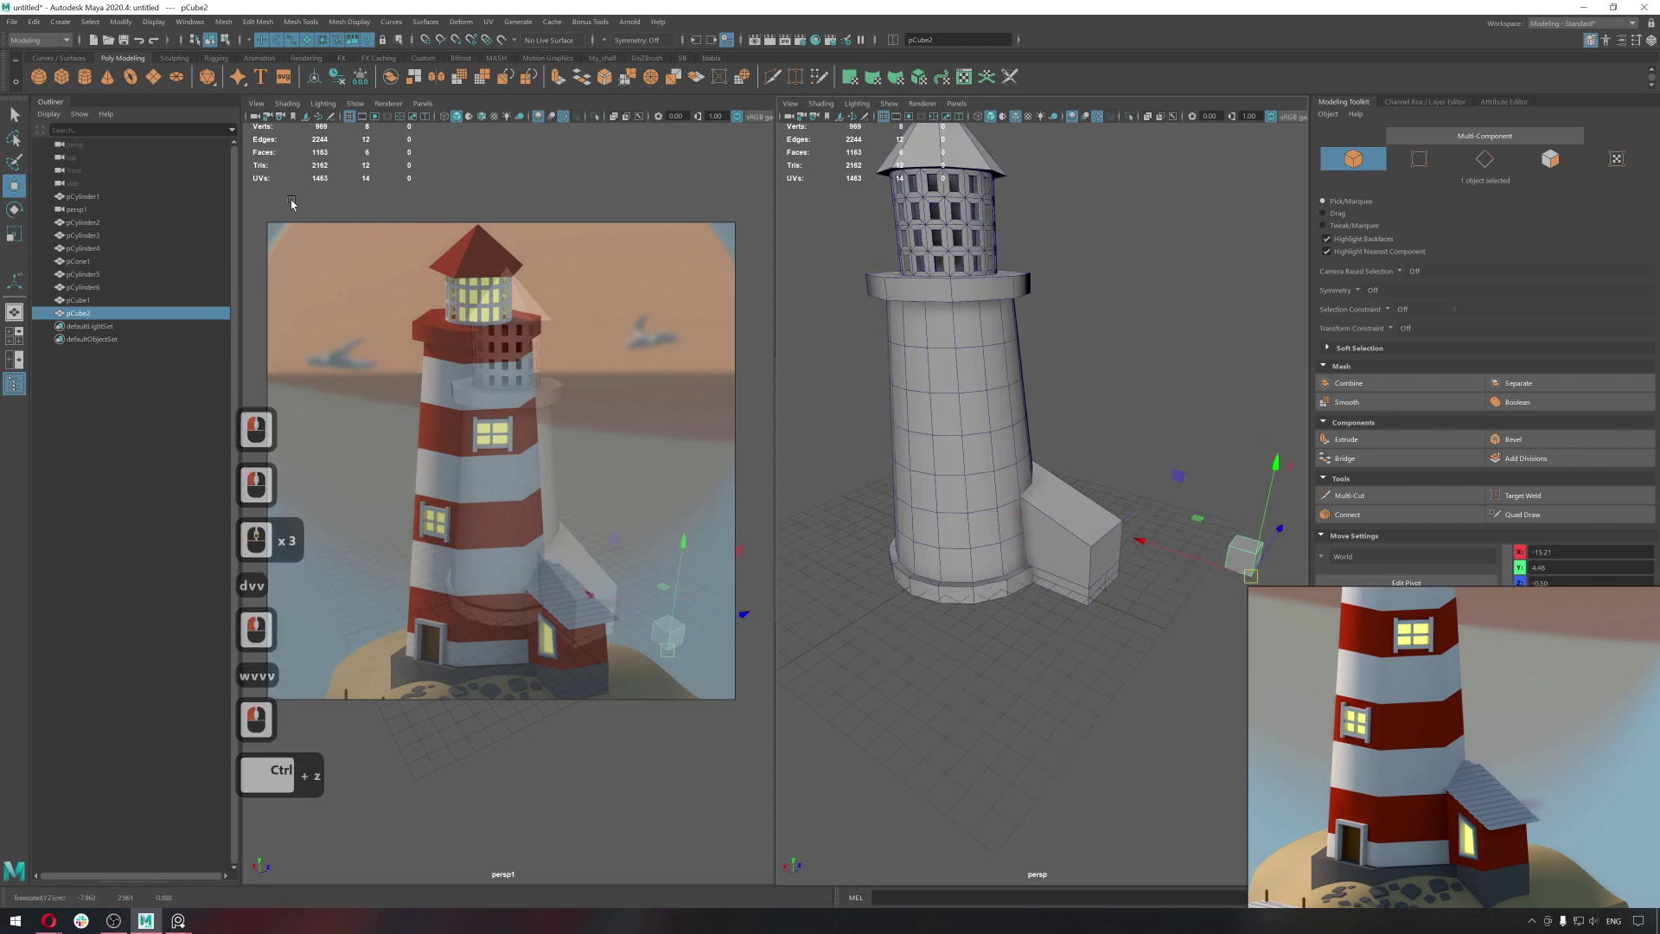
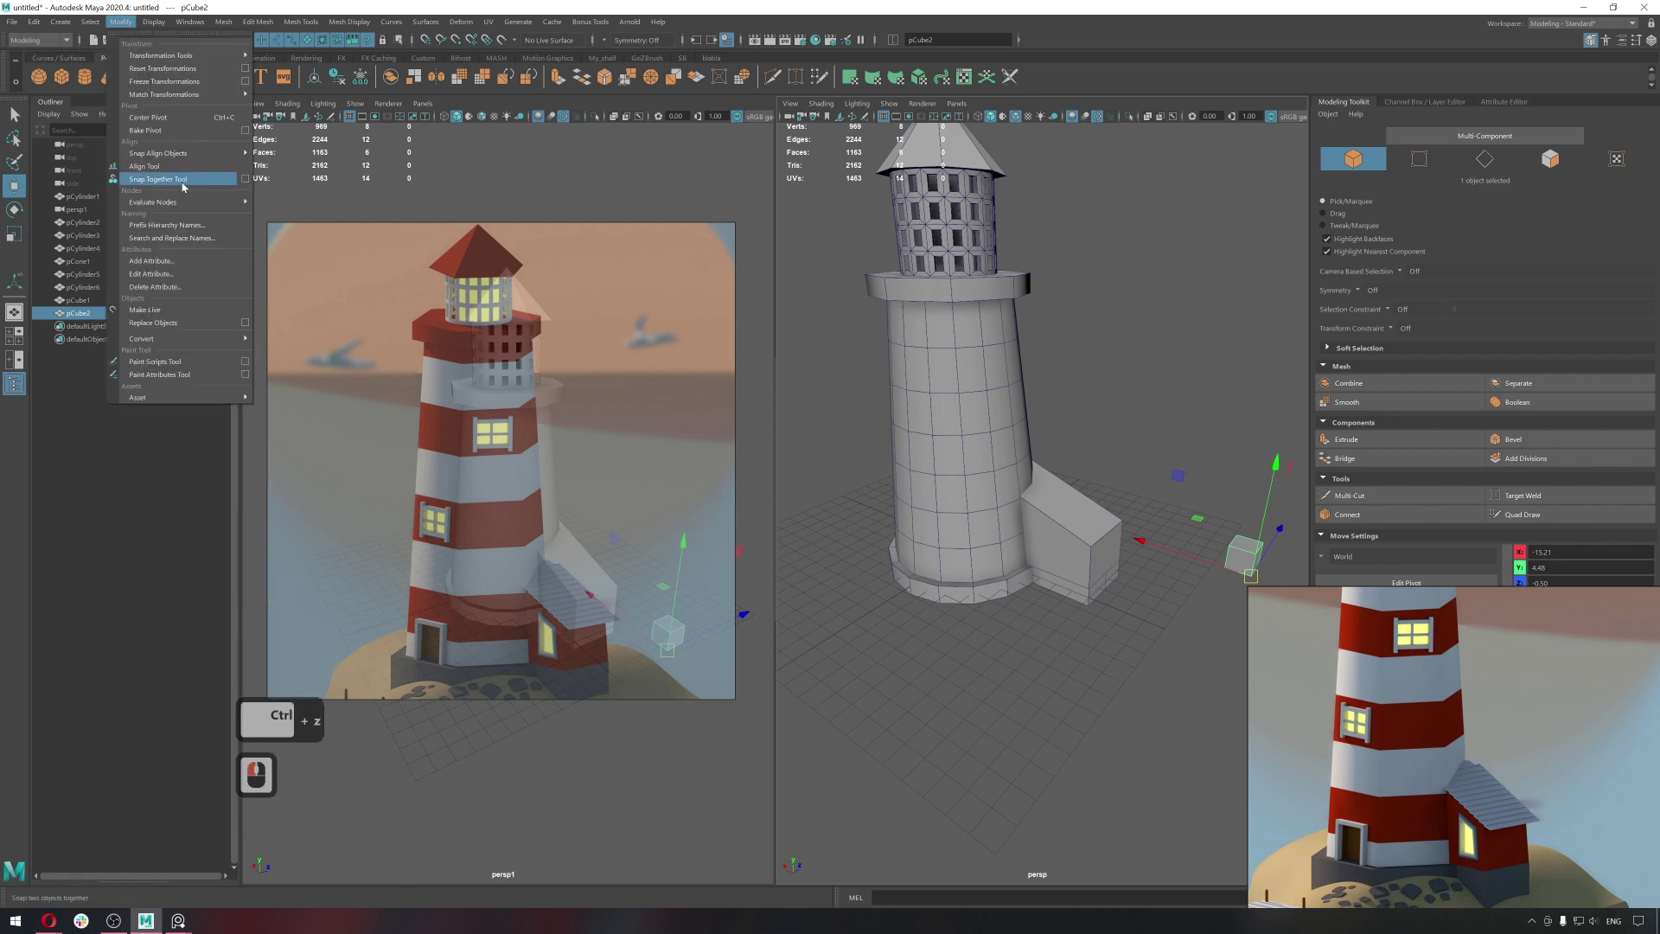
Snap the cube onto the annex's sloped roof face with the Snap Together tool.
click(184, 184)
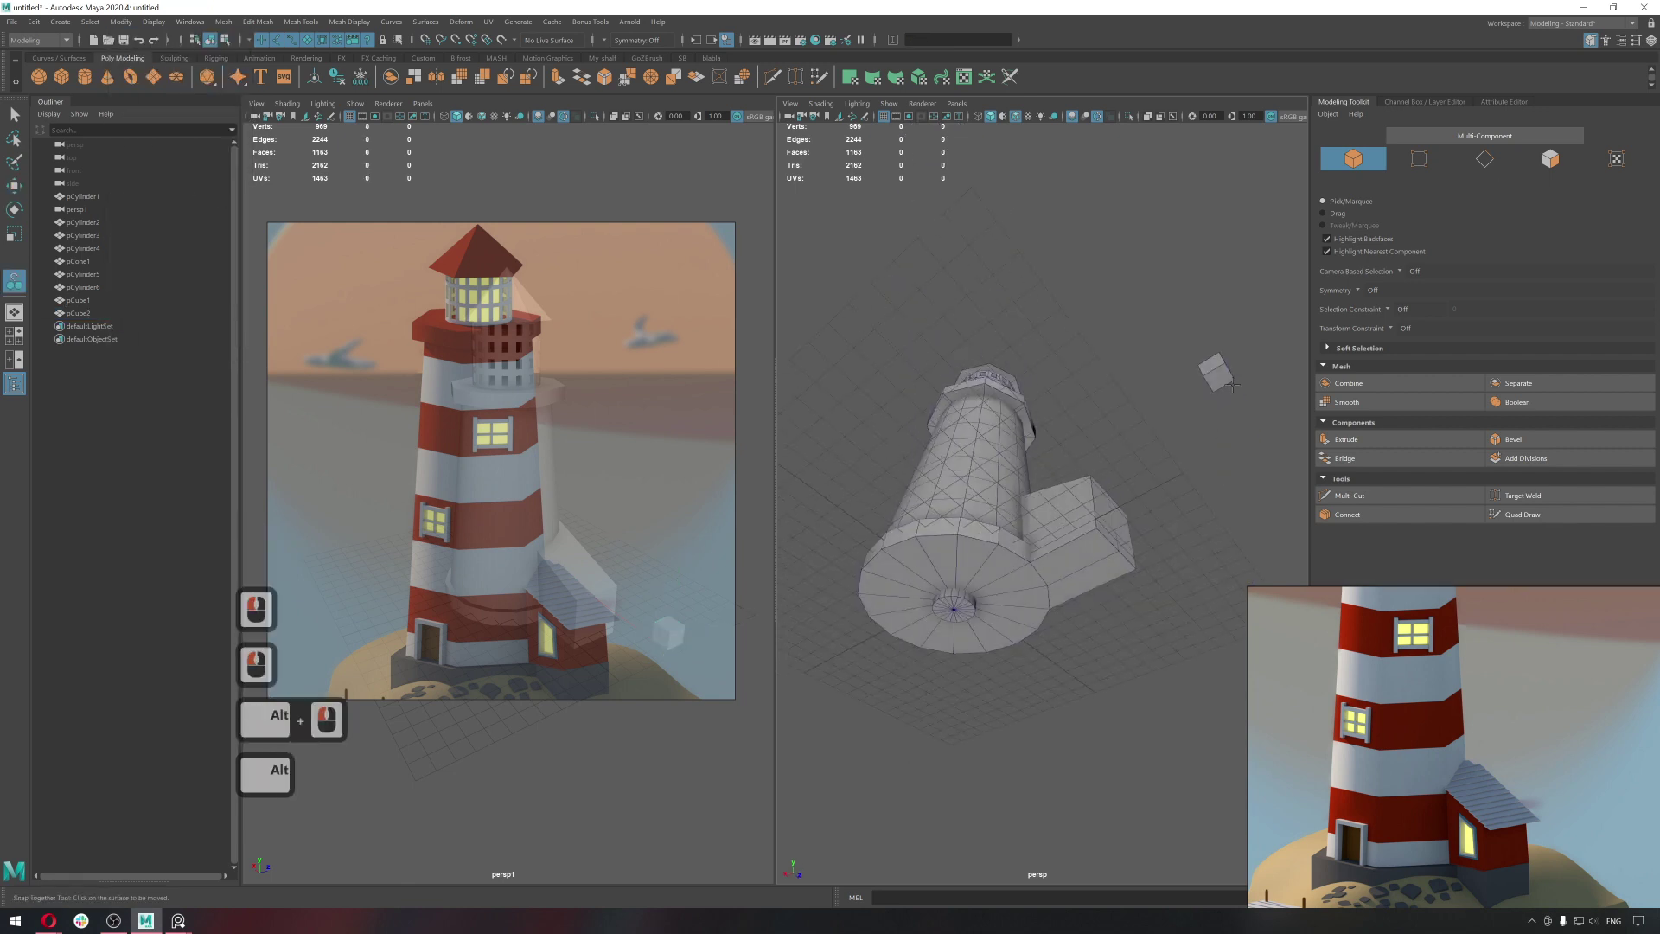
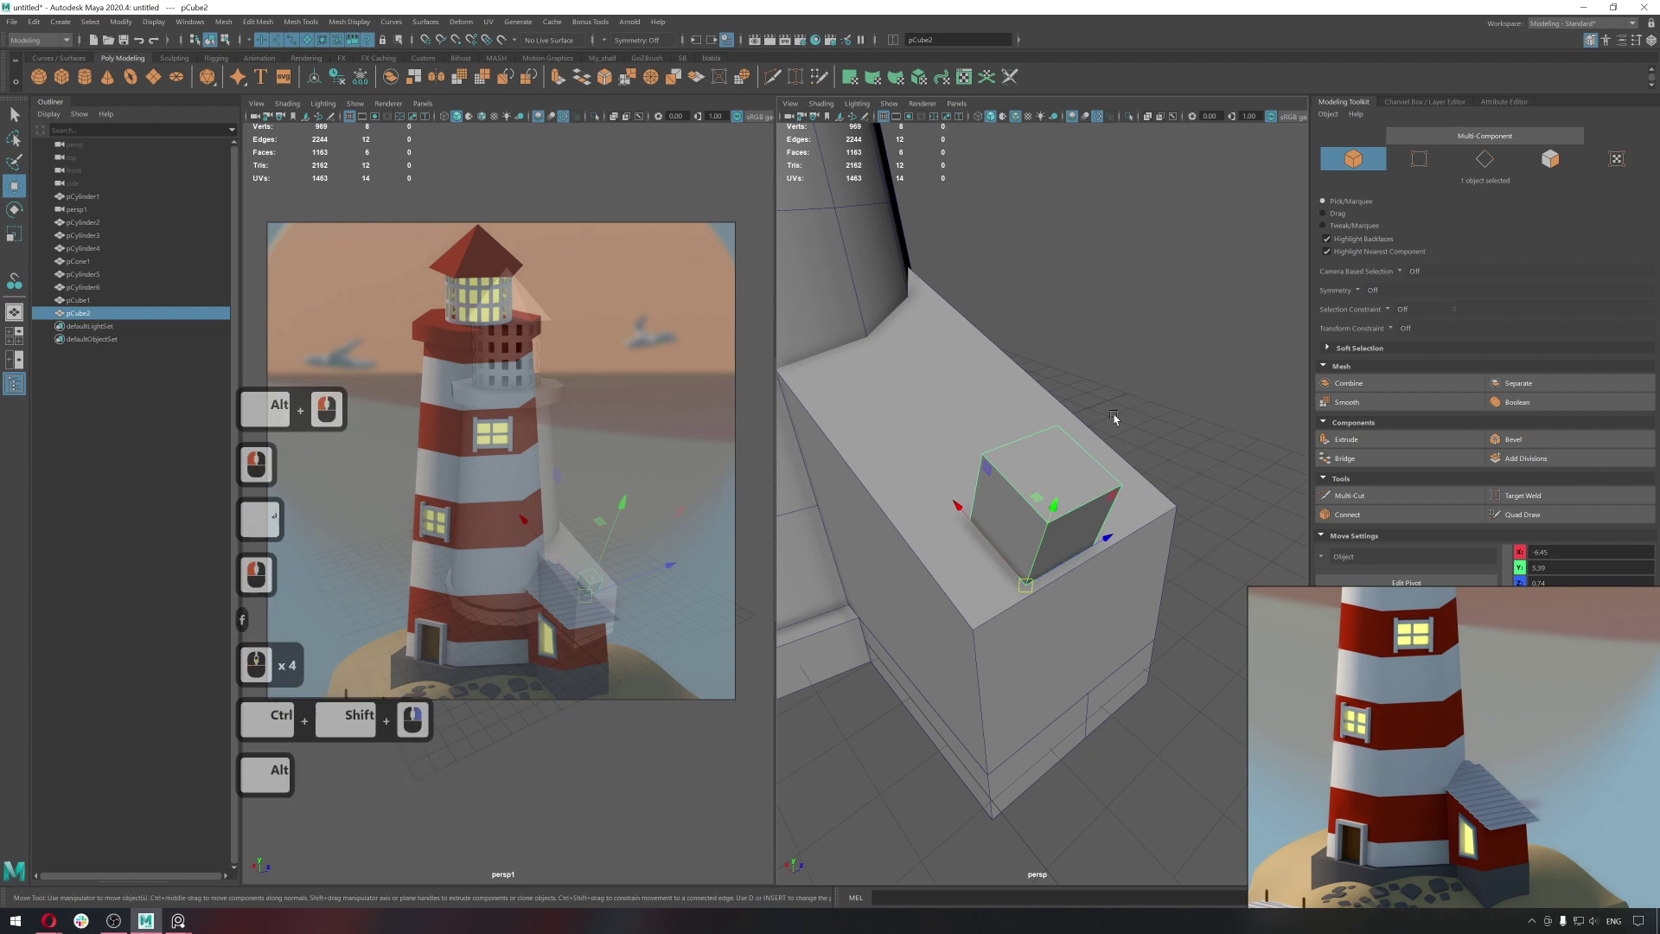
double_click(1089, 413)
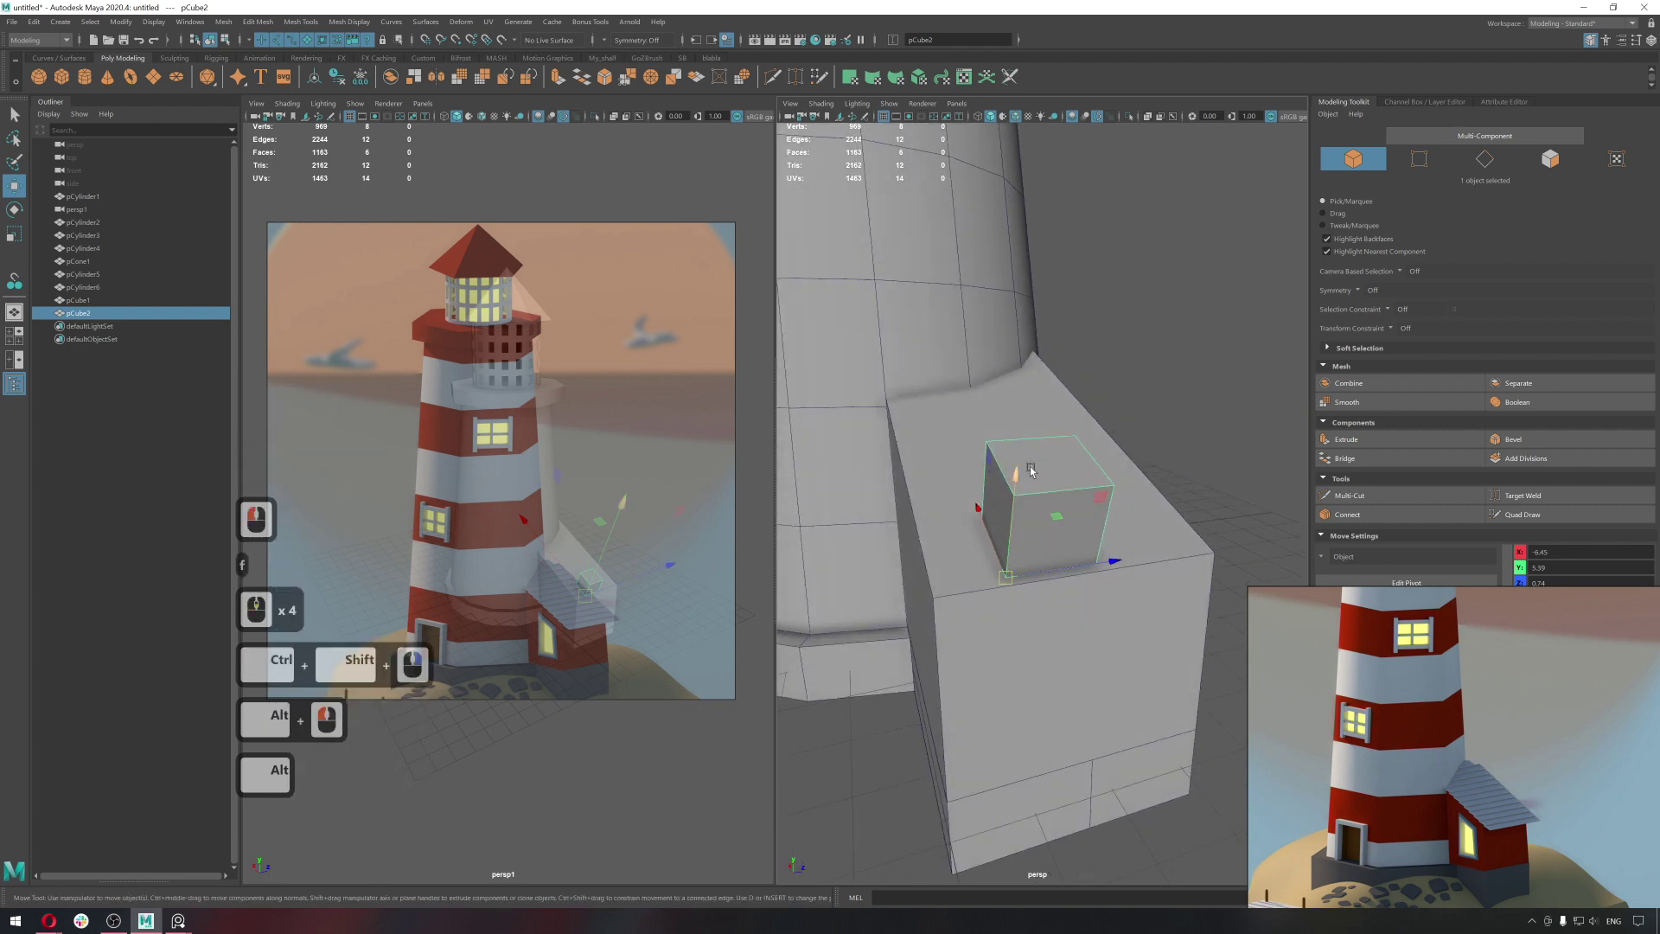
middle_click(1035, 478)
right_click(1035, 478)
click(1035, 478)
key(ctrl+shift+v)
text(vv)
key(ctrl+shift+v)
key(ctrl+shift+v)
key(ctrl+shift+v)
click(932, 596)
click(1071, 595)
Scale the cube thin and snap its vertices down flat against the slanted top.
key(r)
click(1103, 633)
click(992, 635)
key(q)
right_click(954, 542)
double_click(1088, 627)
click(1110, 630)
text(wv)
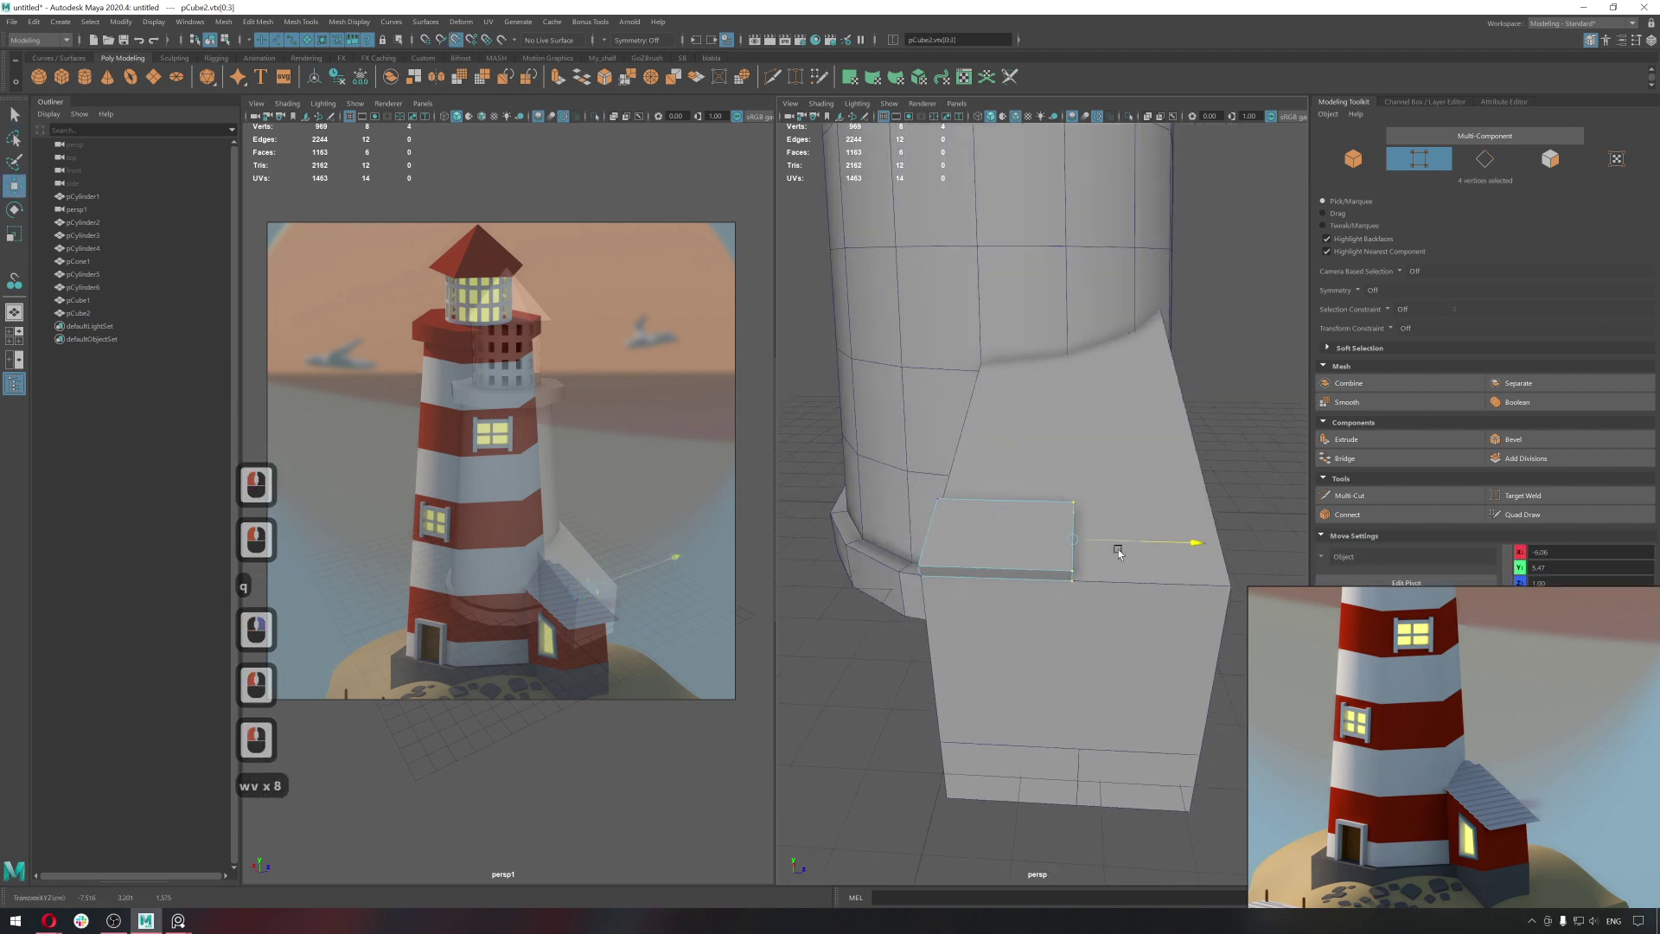
key(v)
click(1211, 600)
click(1090, 529)
key(q)
Stretch the flat slab wider so it overhangs the annex edges as a roof panel.
right_click(1127, 515)
click(1081, 547)
click(1128, 556)
key(w)
click(1088, 544)
click(1048, 621)
key(ctrl+c)
click(945, 619)
key(r)
click(1213, 568)
click(1291, 557)
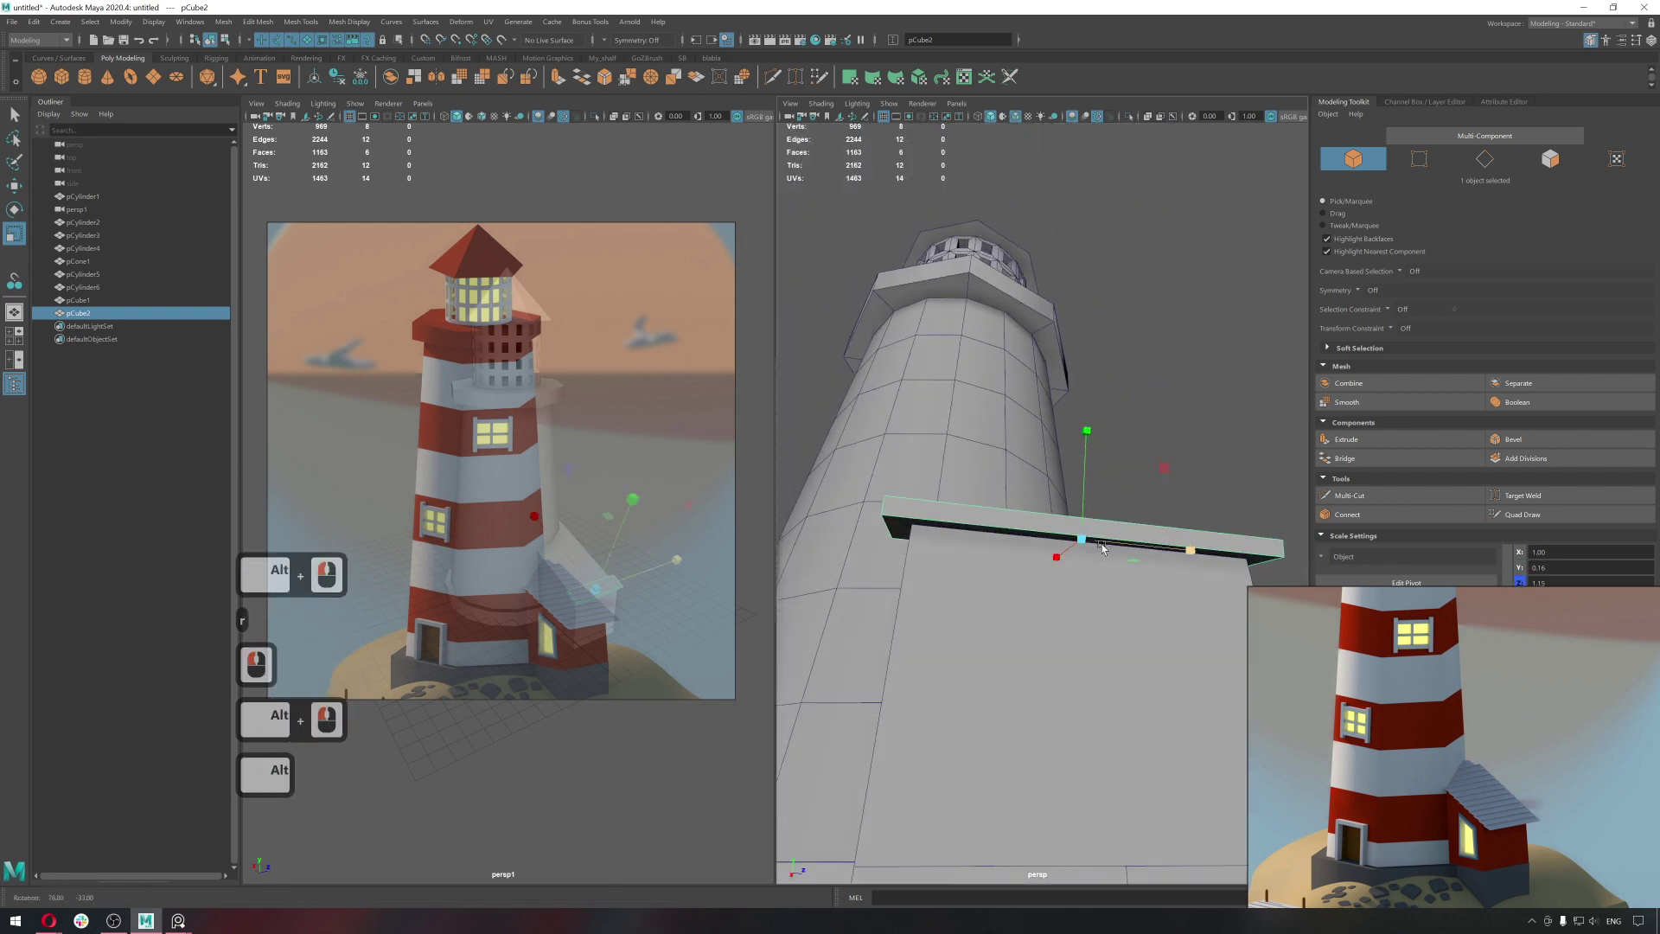
Move the slab's pivot to its corner and vertex-snap it to the base of the ramp.
right_click(1132, 559)
click(1178, 566)
key(w)
click(1061, 516)
right_click(1513, 793)
text(d)
middle_click(1078, 553)
click(1020, 590)
text(wvv)
click(1055, 616)
key(ctrl+alt+z)
click(1005, 596)
Snap the slab's corner vertices onto the ramp edge and duplicate it for the first step.
key(v)
text(v)
key(v)
key(v)
key(v)
click(1034, 613)
key(v)
click(1094, 575)
click(1083, 590)
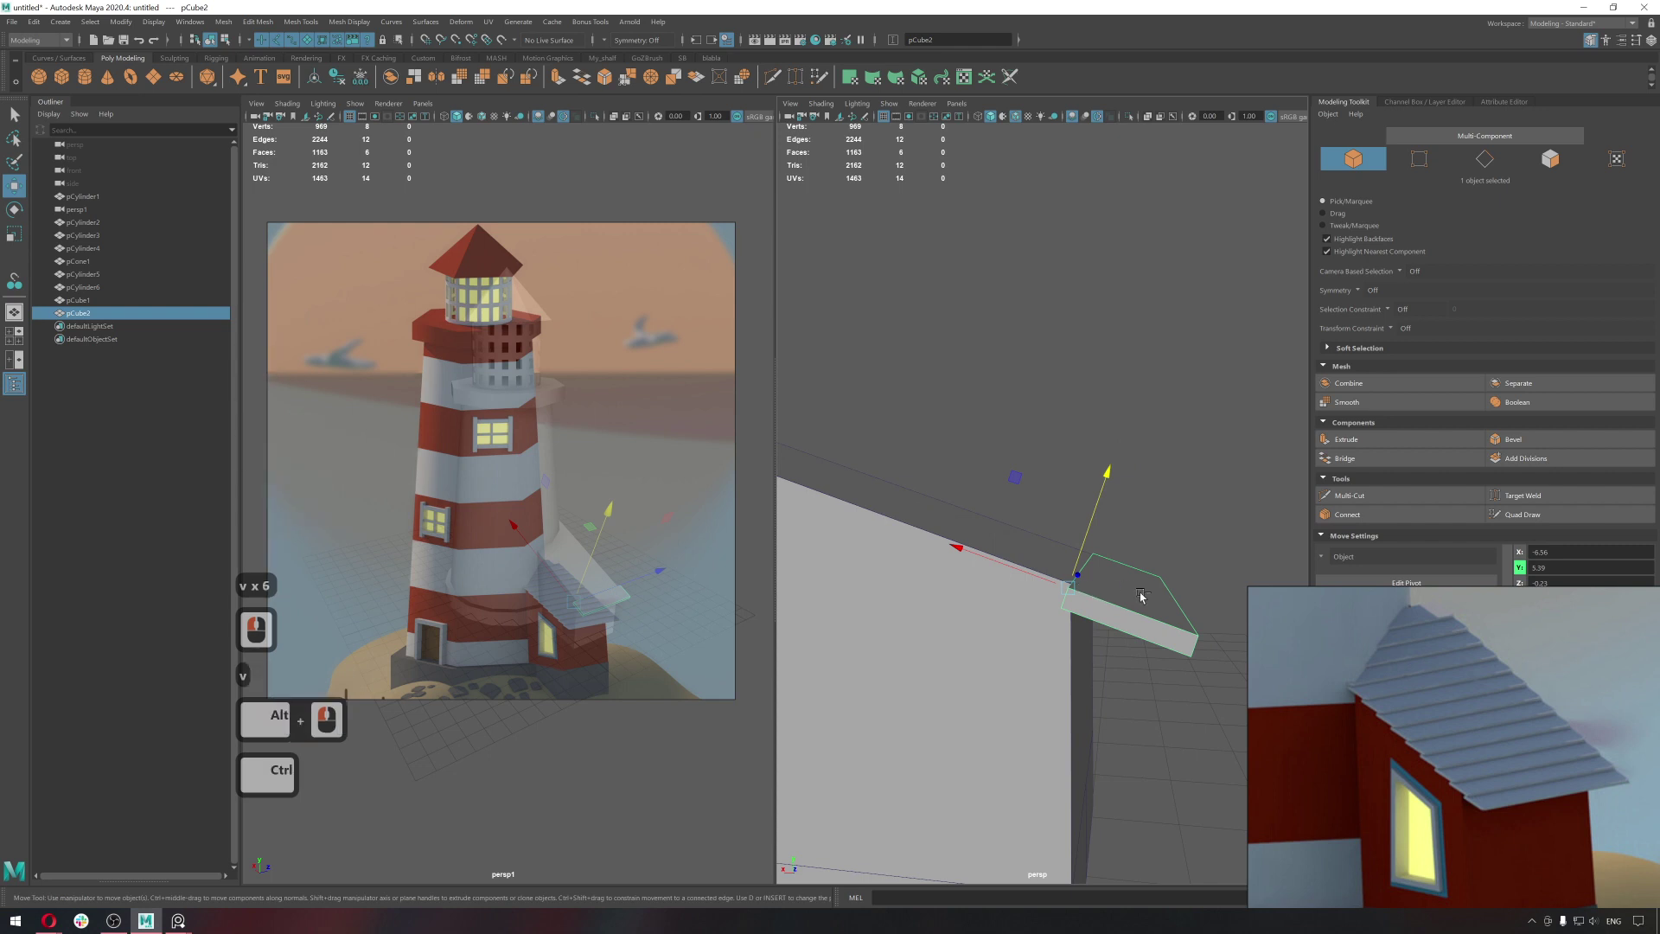
key(ctrl+d)
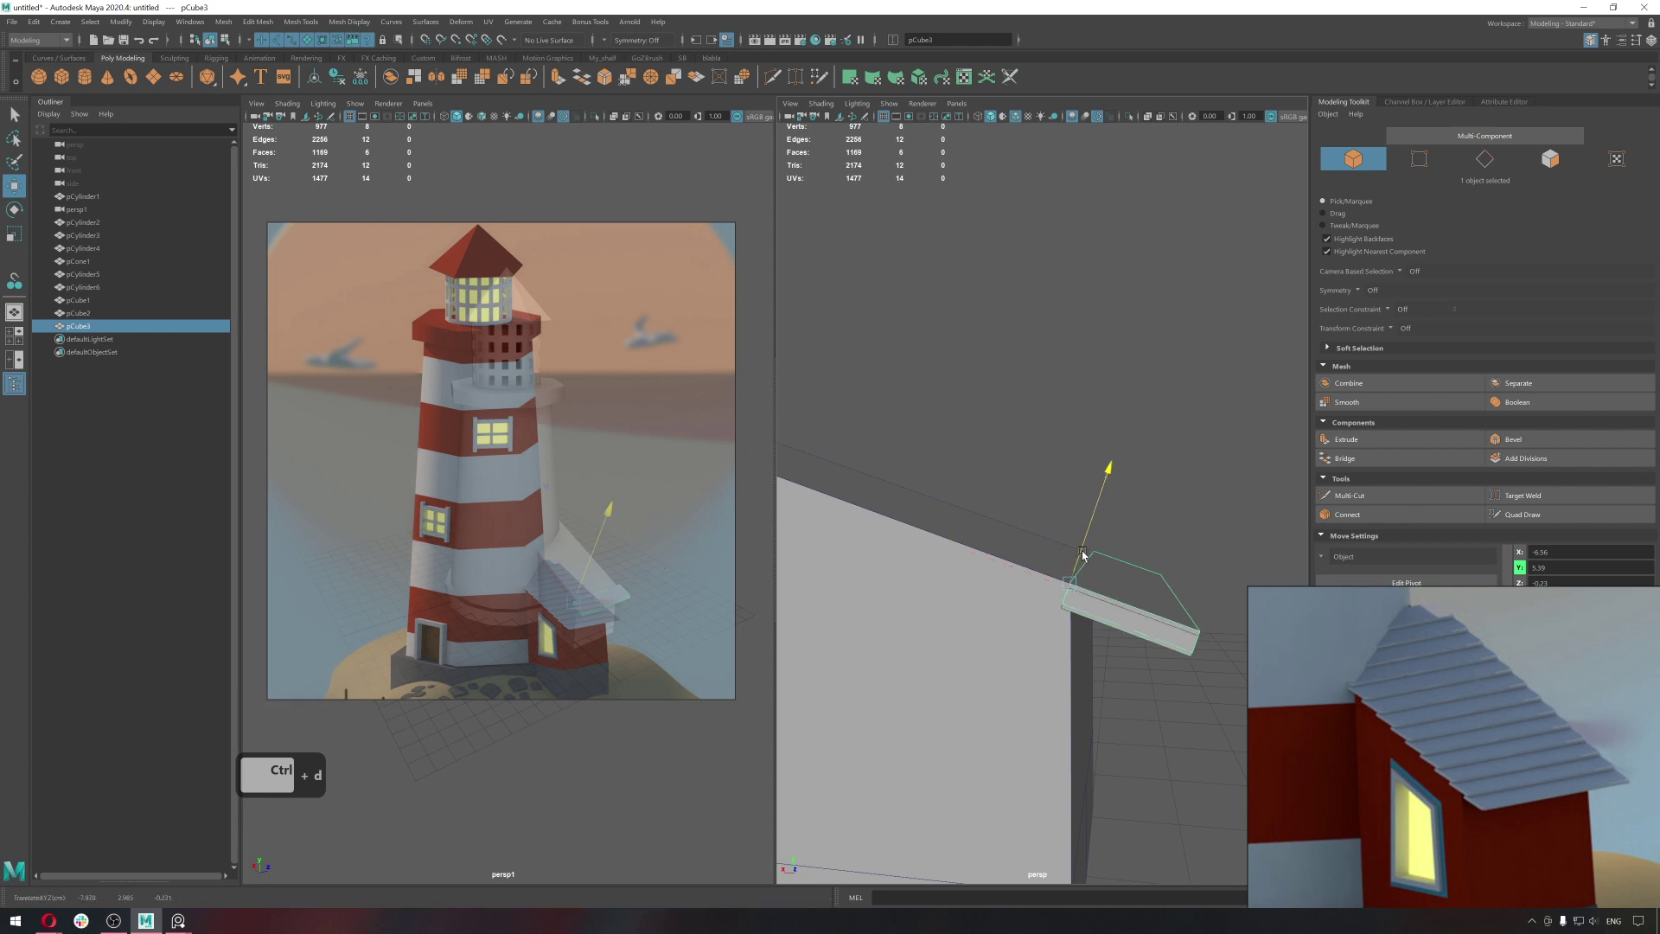
Set the duplicate's pivot at its corner and position it up the slope above the first step.
click(1111, 510)
text(dvv)
click(1085, 558)
text(vv)
click(1090, 554)
key(w)
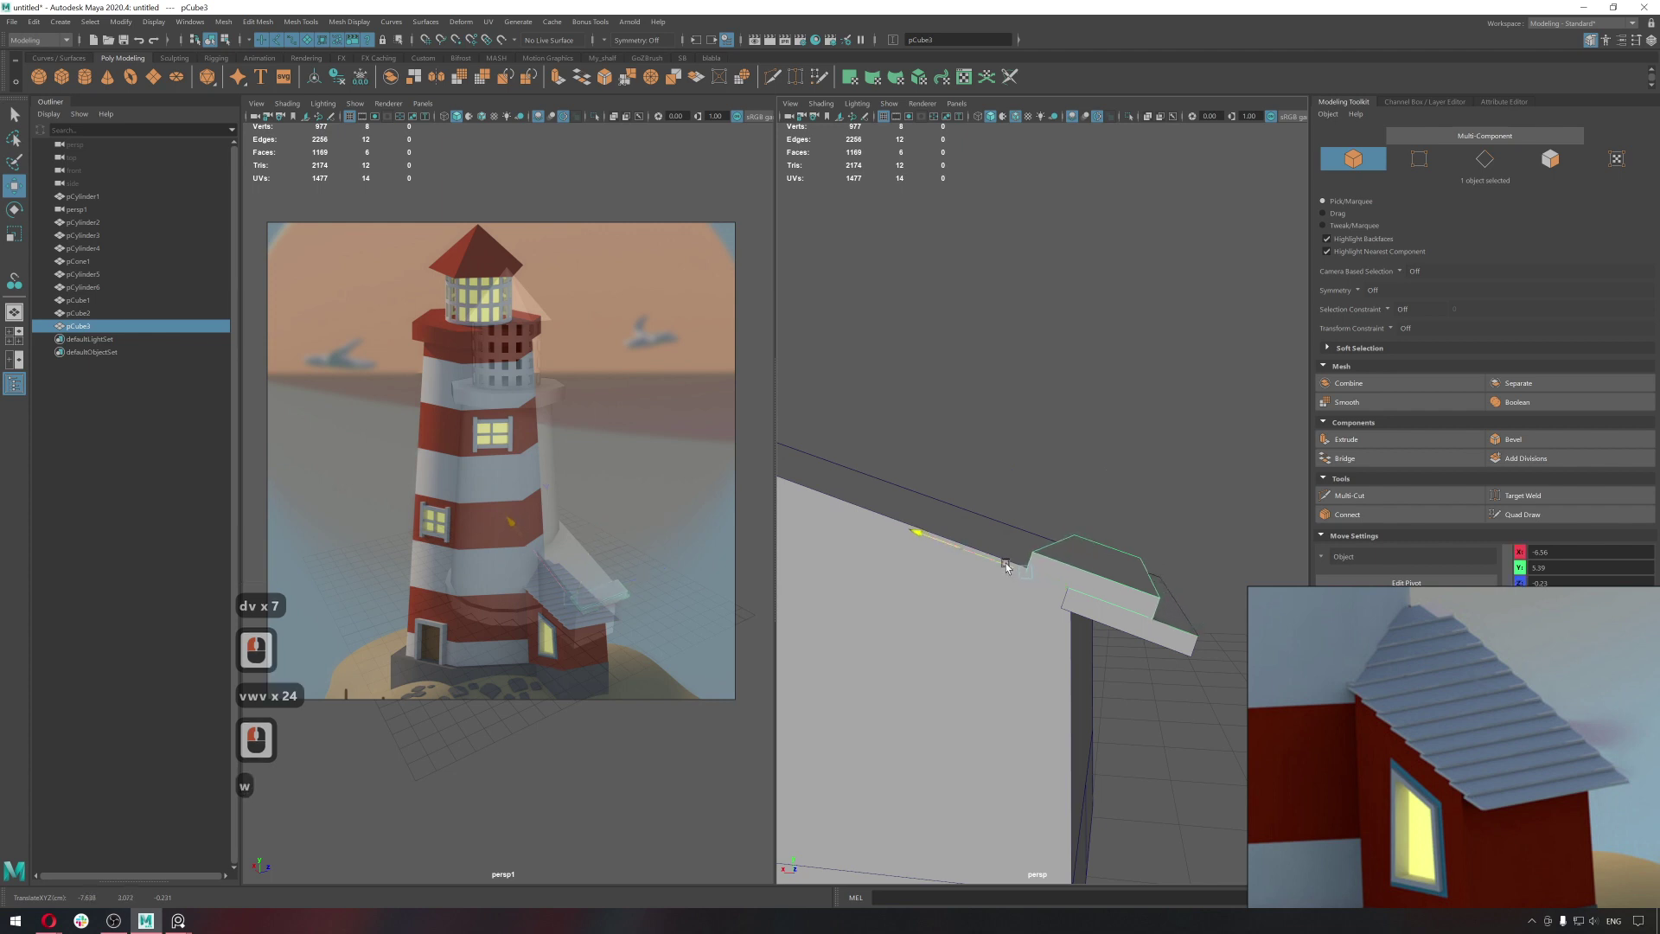
click(1008, 565)
click(1002, 569)
click(947, 566)
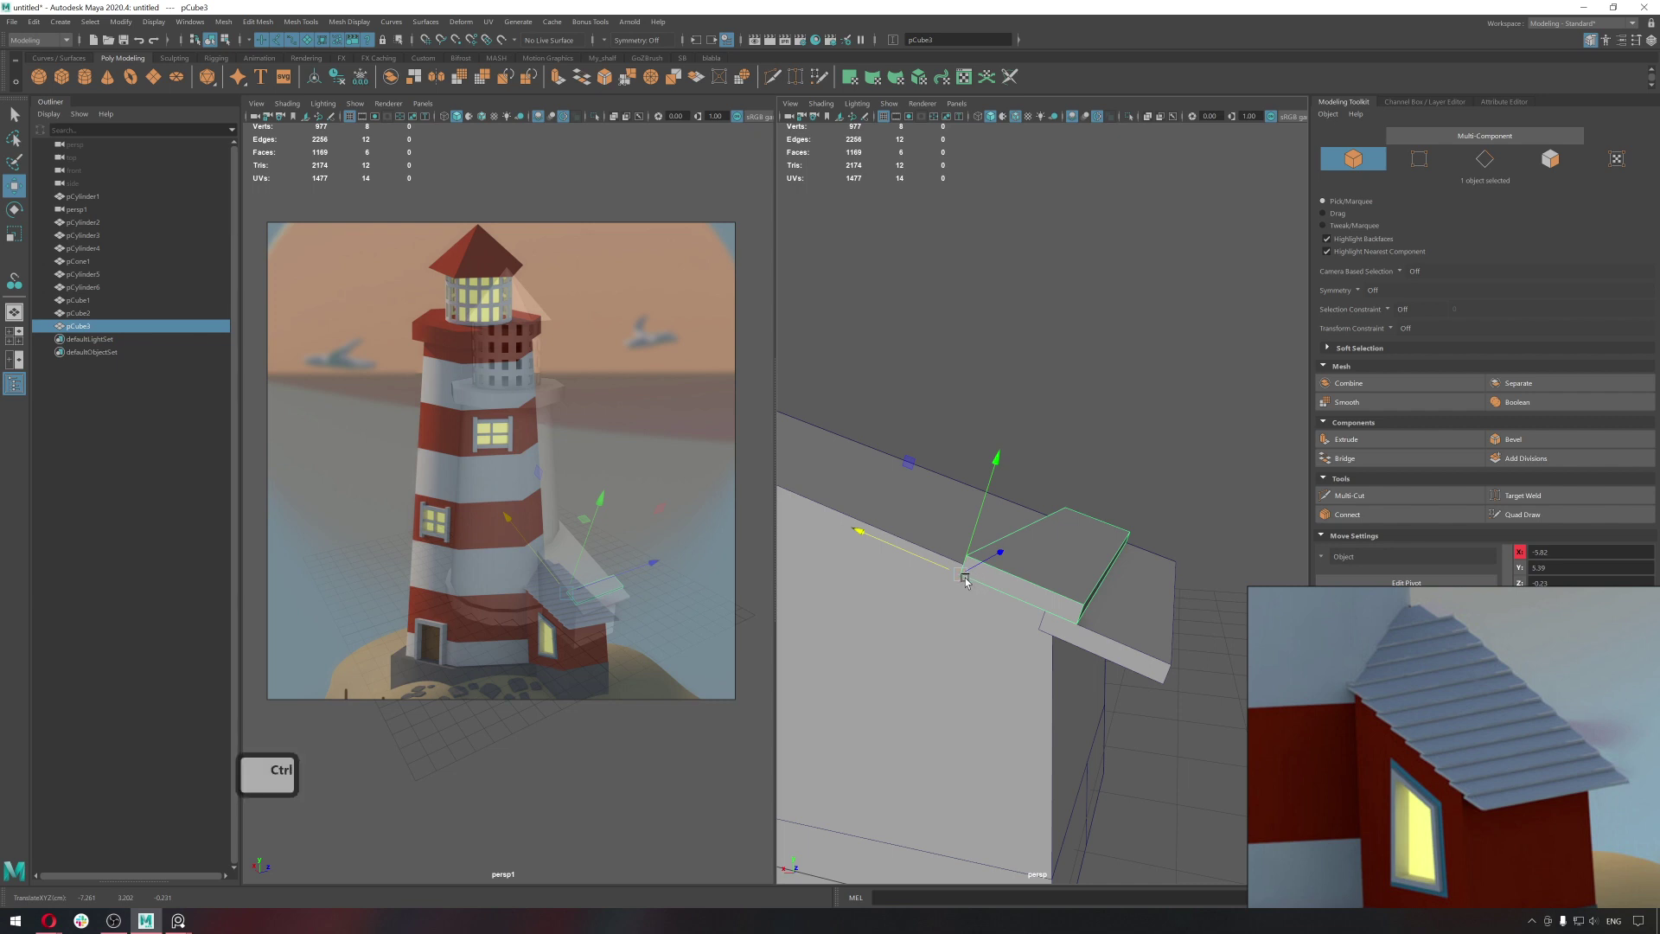
Duplicate the step again and snap each new slab overlapping the previous one further up the ramp.
key(ctrl+d)
text(v)
click(975, 563)
text(v)
click(875, 501)
key(shift+d)
key(c)
text(c)
click(893, 507)
key(ctrl+z)
click(913, 518)
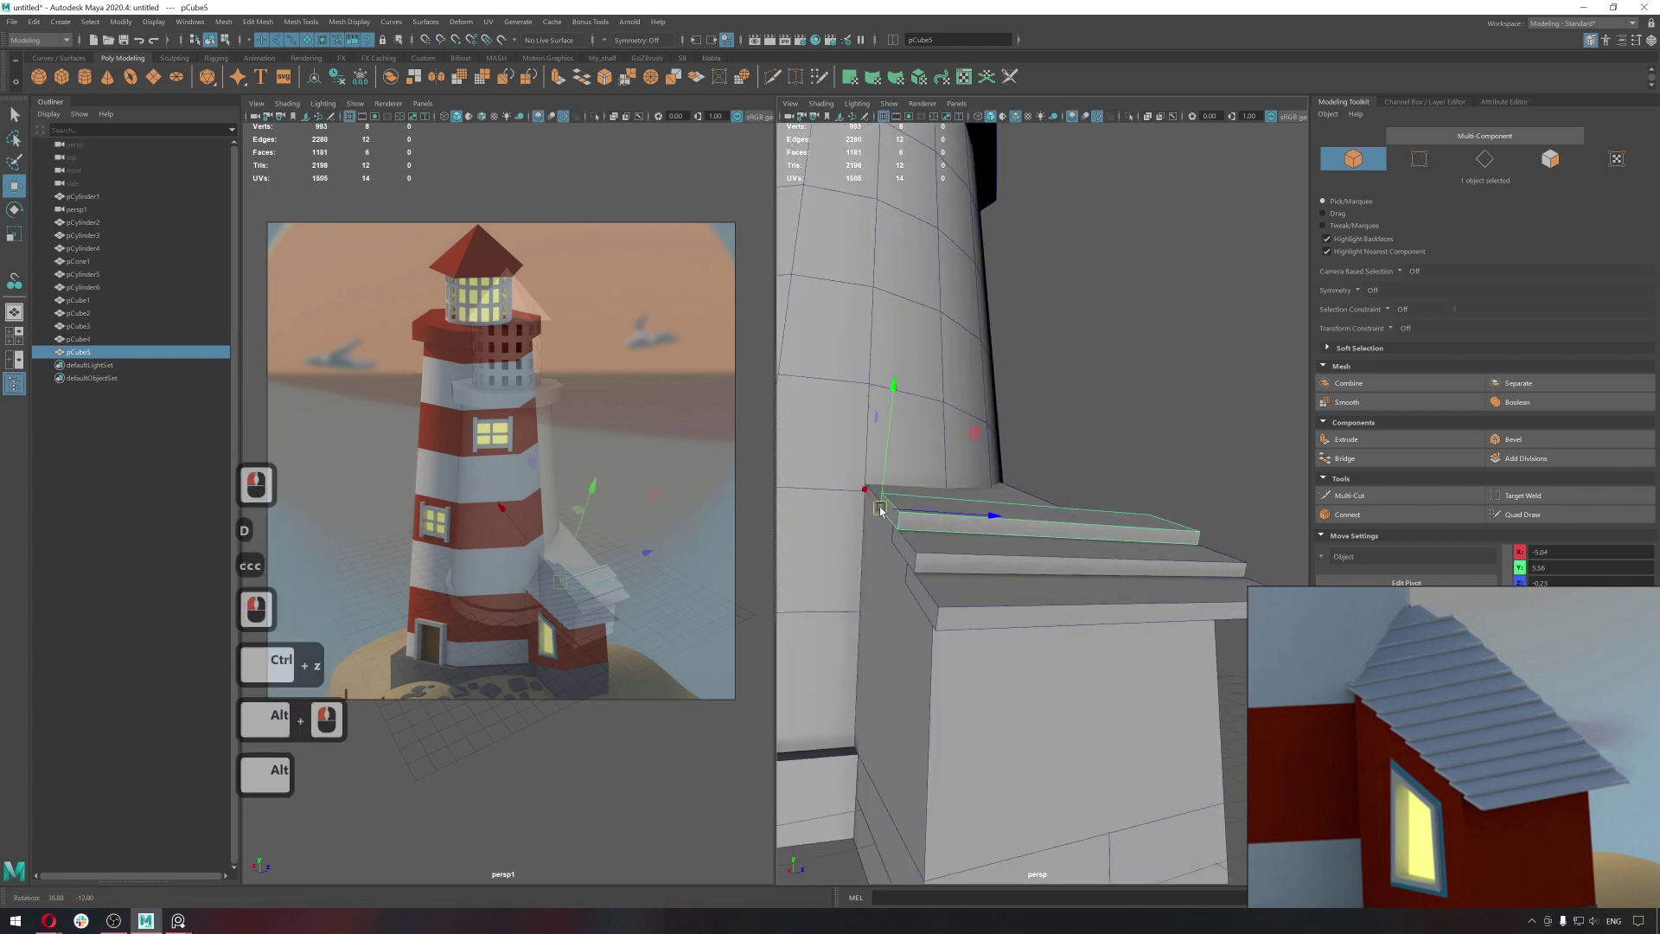
click(935, 518)
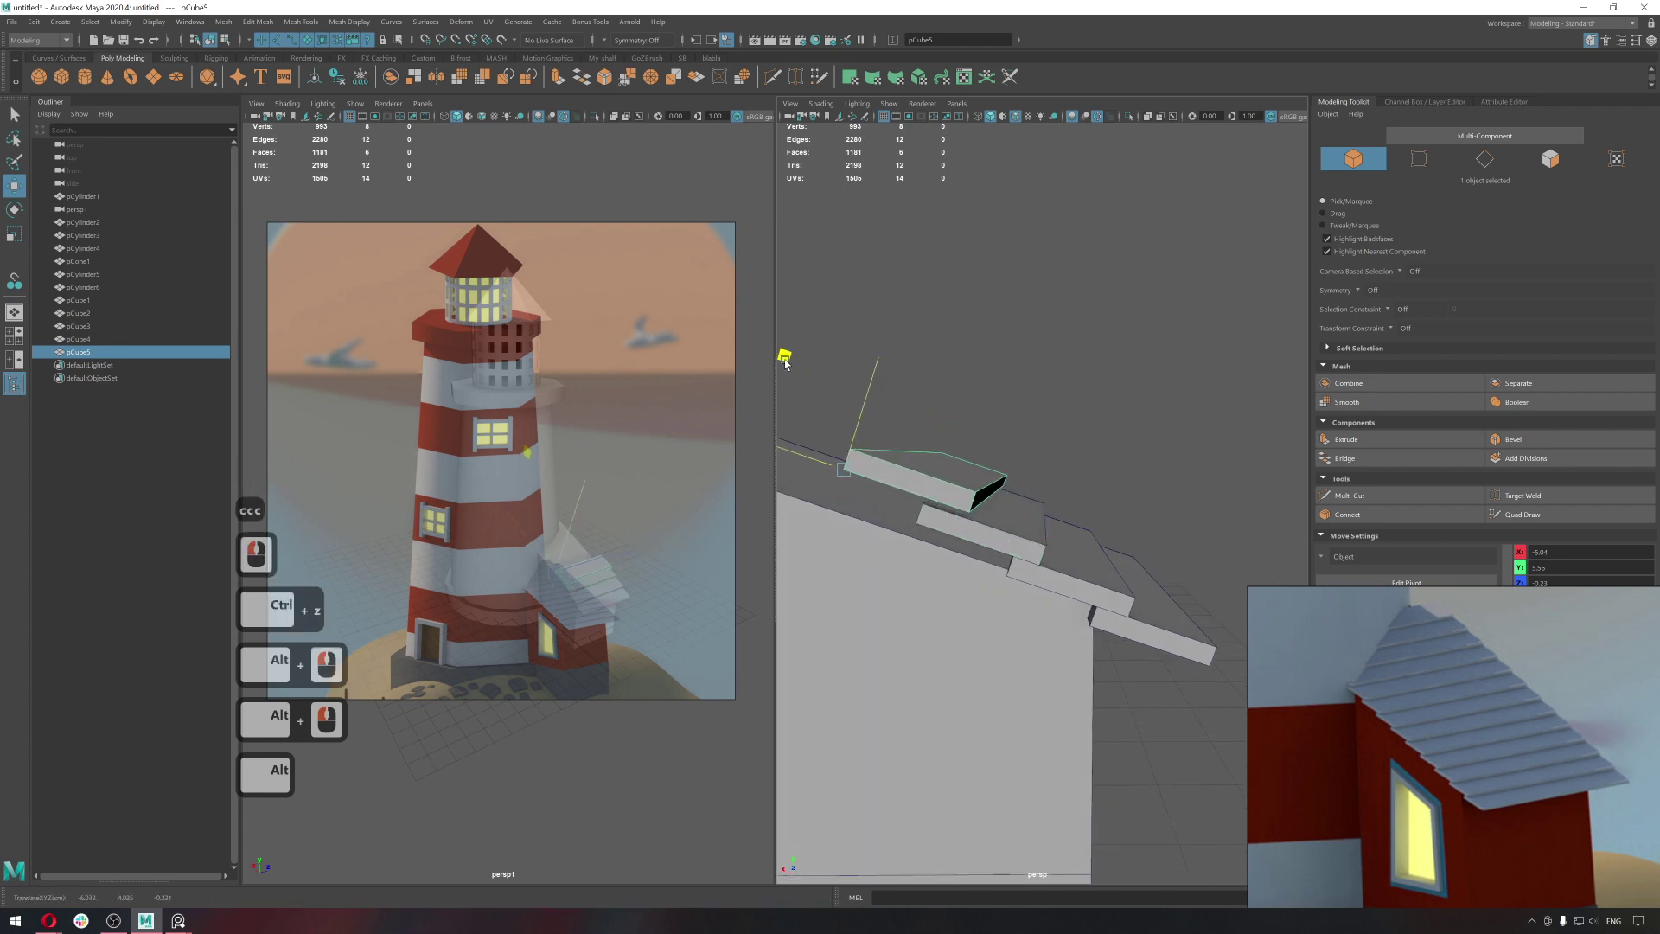
click(784, 367)
Repeat the duplicate-with-transform to run overlapping step slabs up to the tower.
key(d)
key(d)
text(d)
key(d)
middle_click(1048, 442)
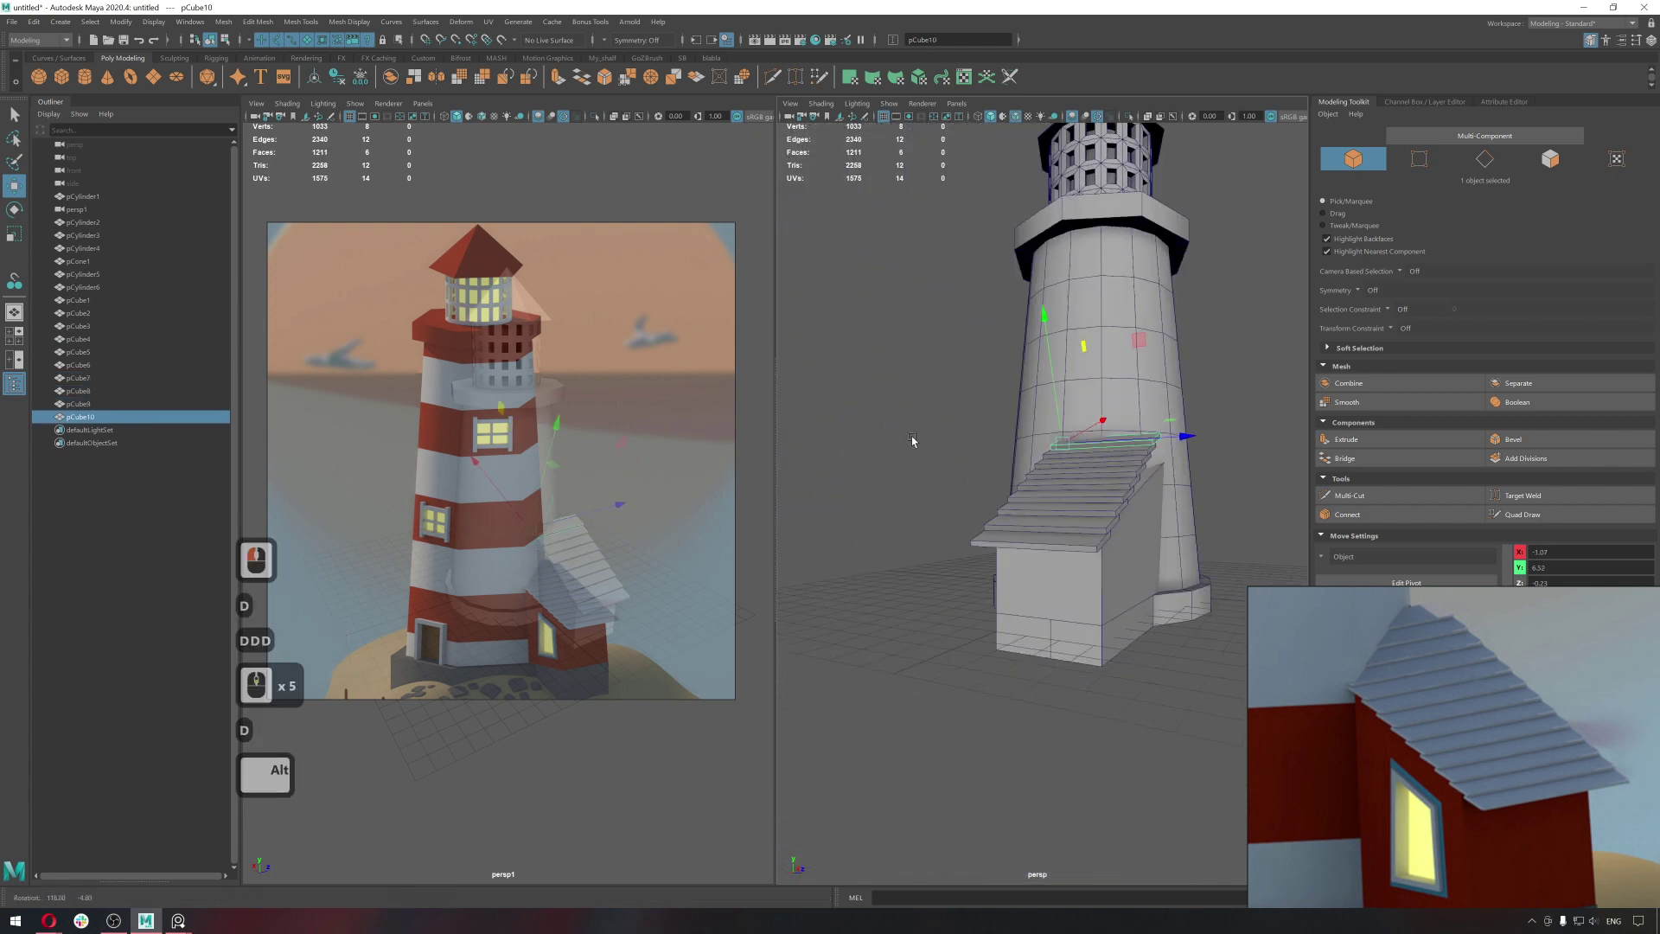
click(983, 439)
click(1034, 524)
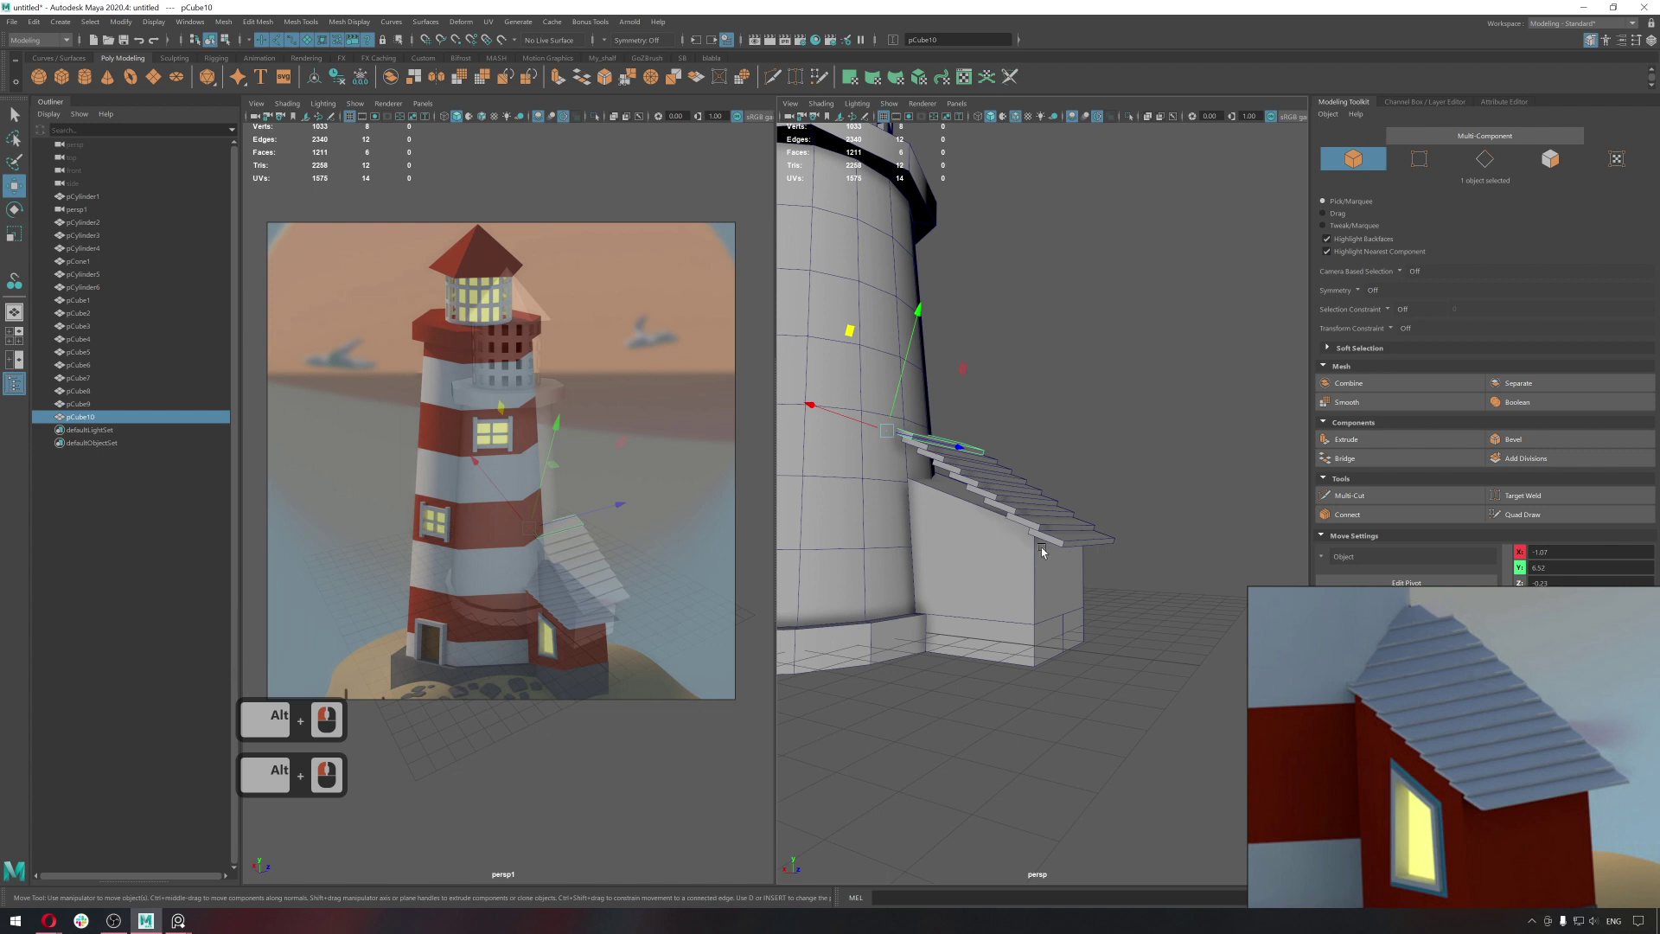
click(1063, 535)
click(1021, 571)
key(ctrl+d)
click(1242, 493)
middle_click(1047, 559)
middle_click(1054, 563)
click(1031, 567)
middle_click(937, 624)
key(ctrl+c)
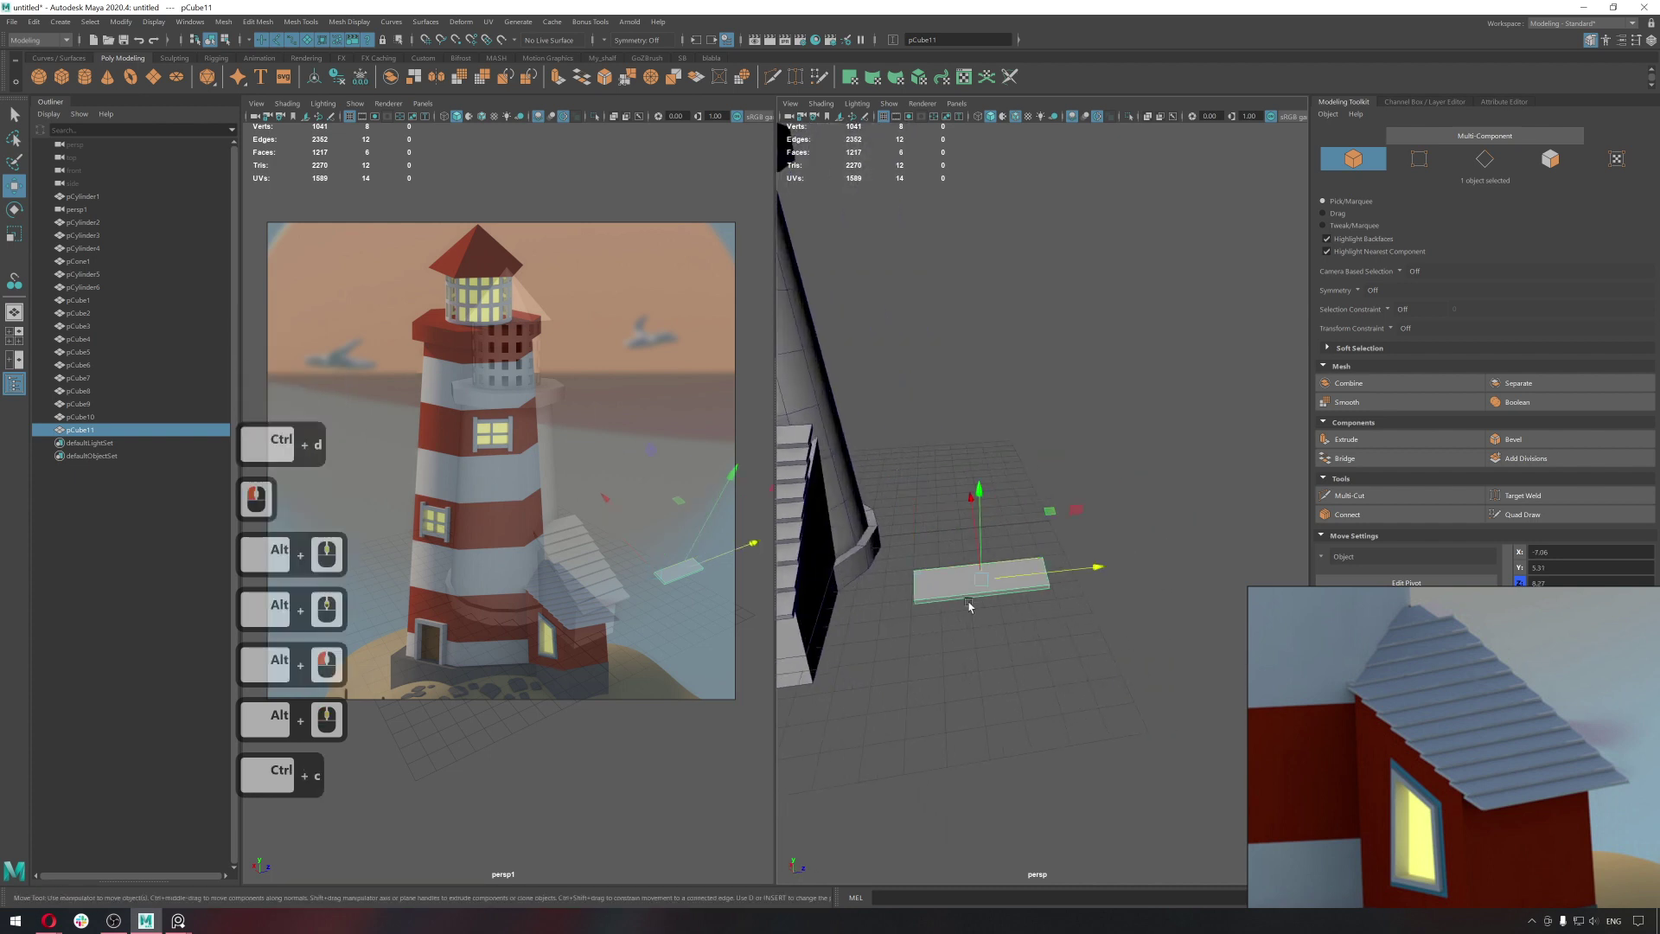
click(1011, 606)
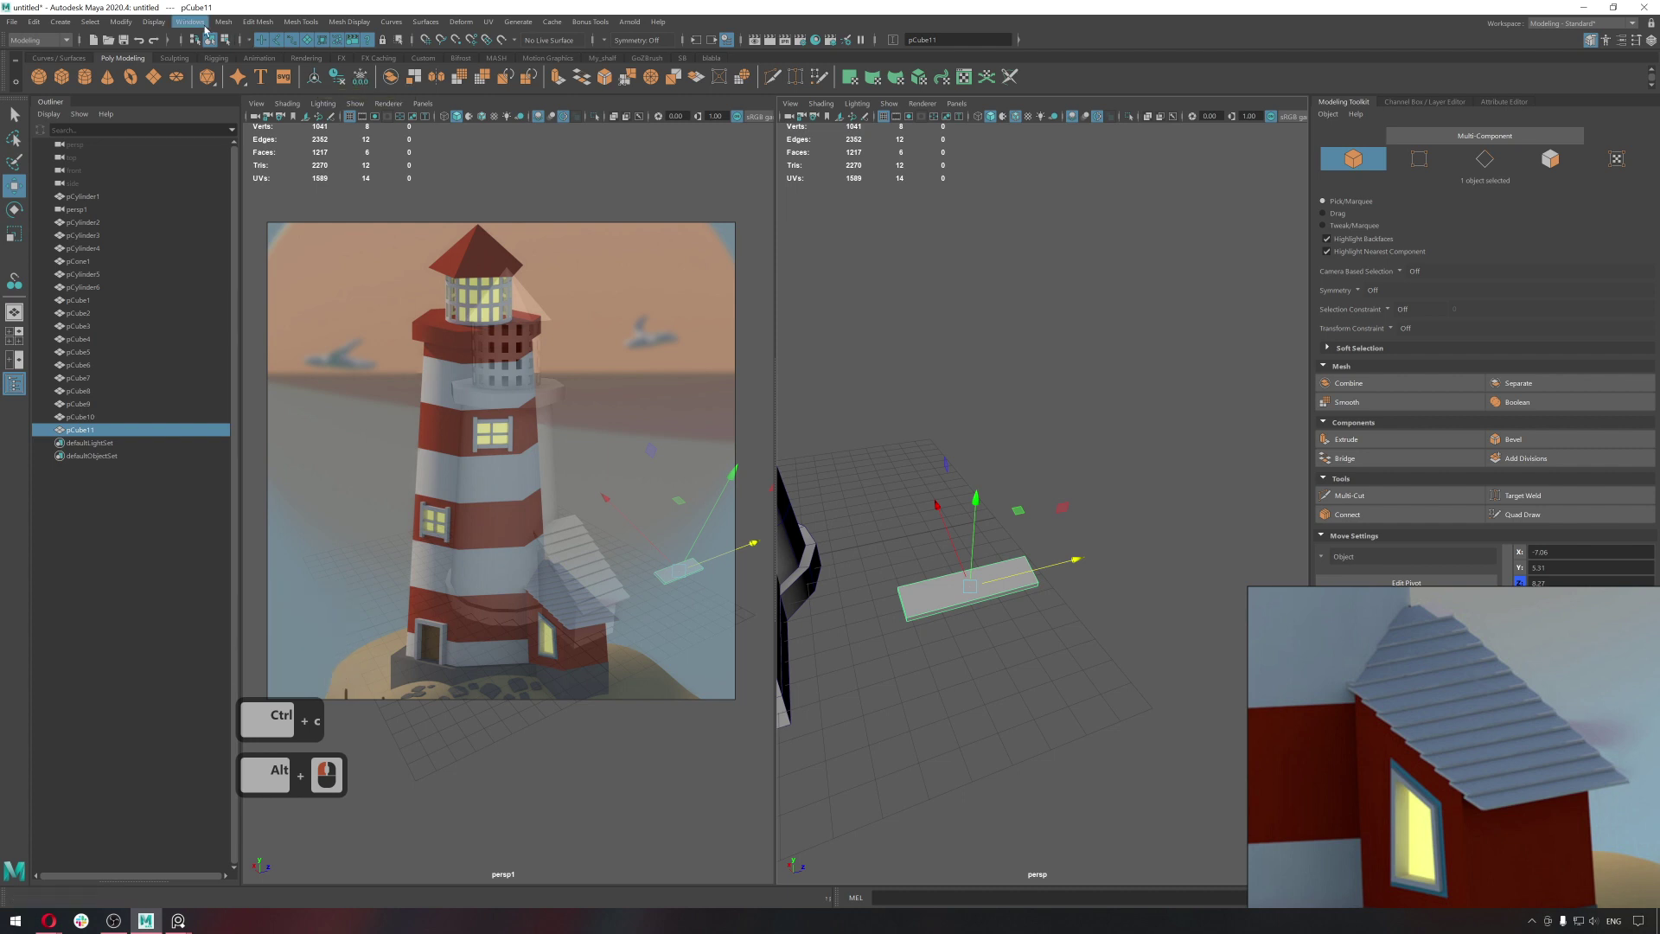
click(222, 24)
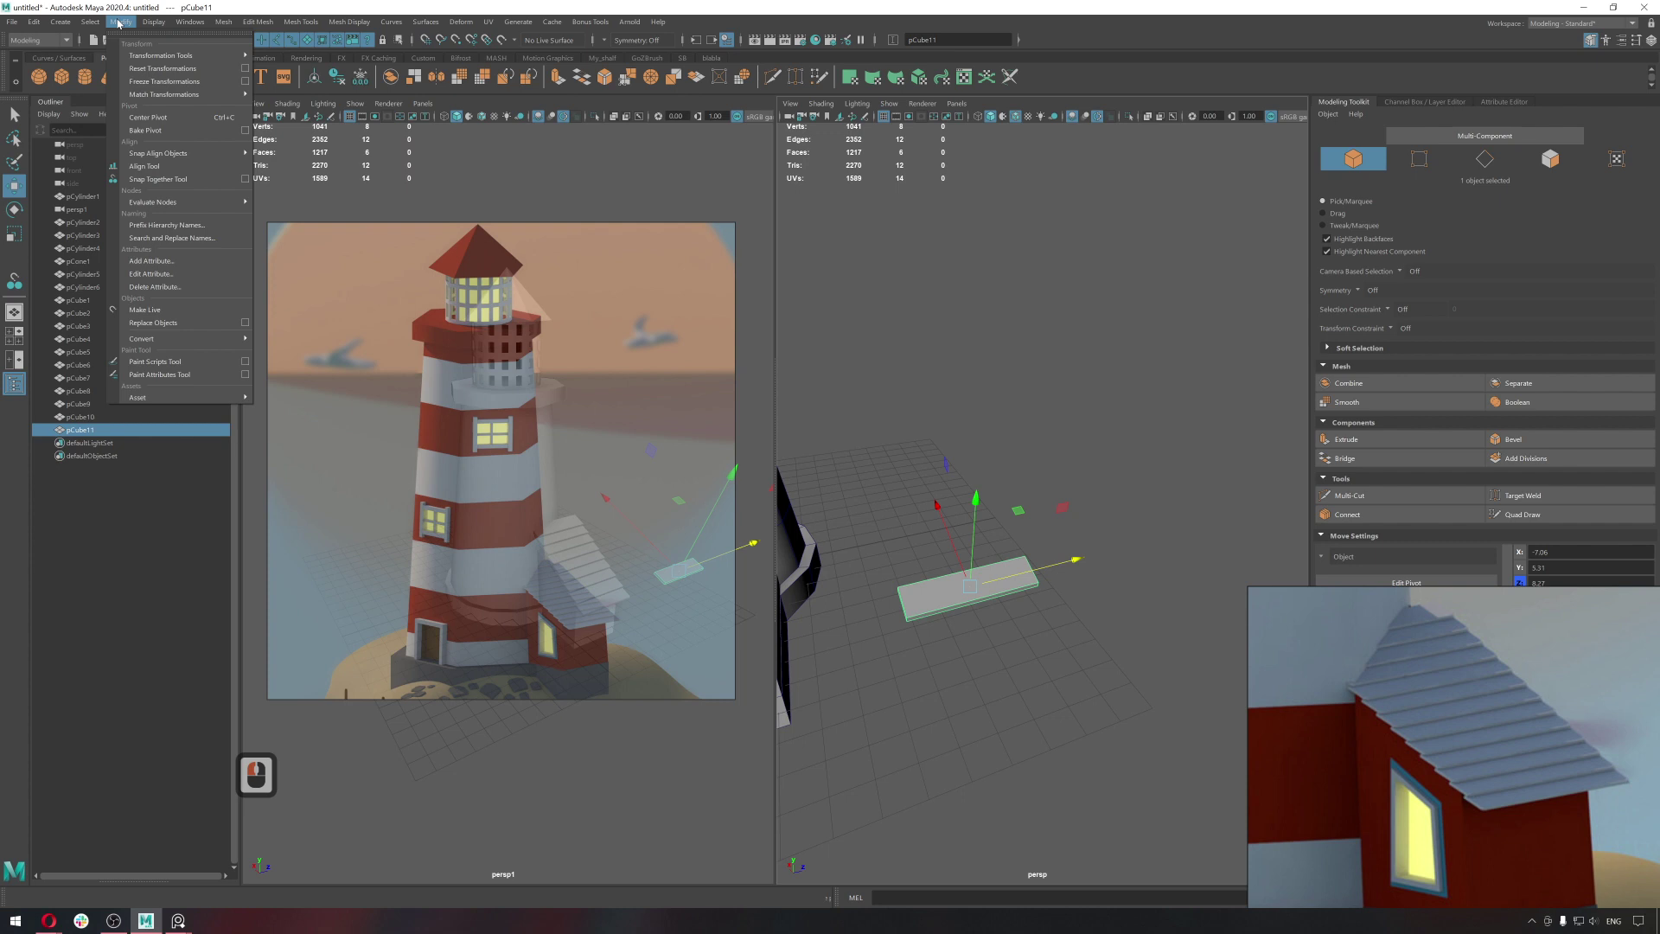
double_click(1064, 641)
click(1021, 586)
key(ctrl+d)
click(1191, 559)
key(e)
click(1120, 503)
key(r)
click(1158, 566)
key(d)
key(d)
text(d)
key(d)
key(d)
key(d)
key(d)
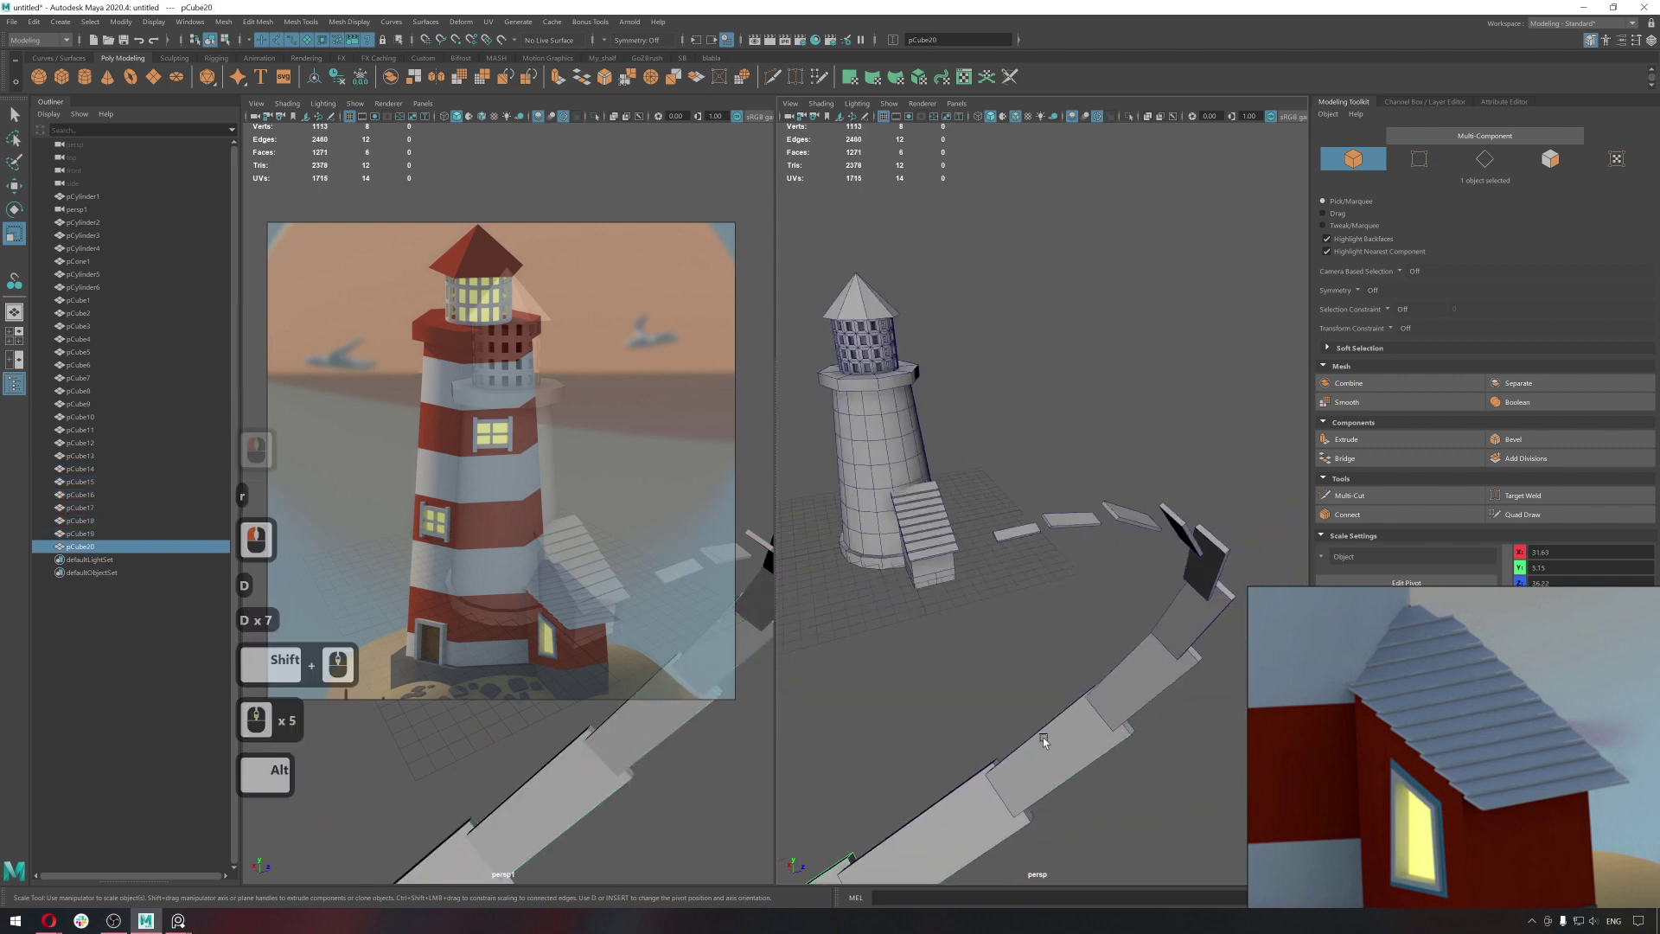
click(981, 711)
middle_click(982, 720)
click(846, 757)
click(1098, 741)
click(1116, 700)
click(1052, 651)
click(1045, 640)
click(1041, 634)
double_click(1025, 634)
click(1018, 593)
double_click(1017, 561)
click(1026, 530)
click(1036, 522)
key(q)
click(1003, 596)
double_click(1196, 728)
right_click(1196, 728)
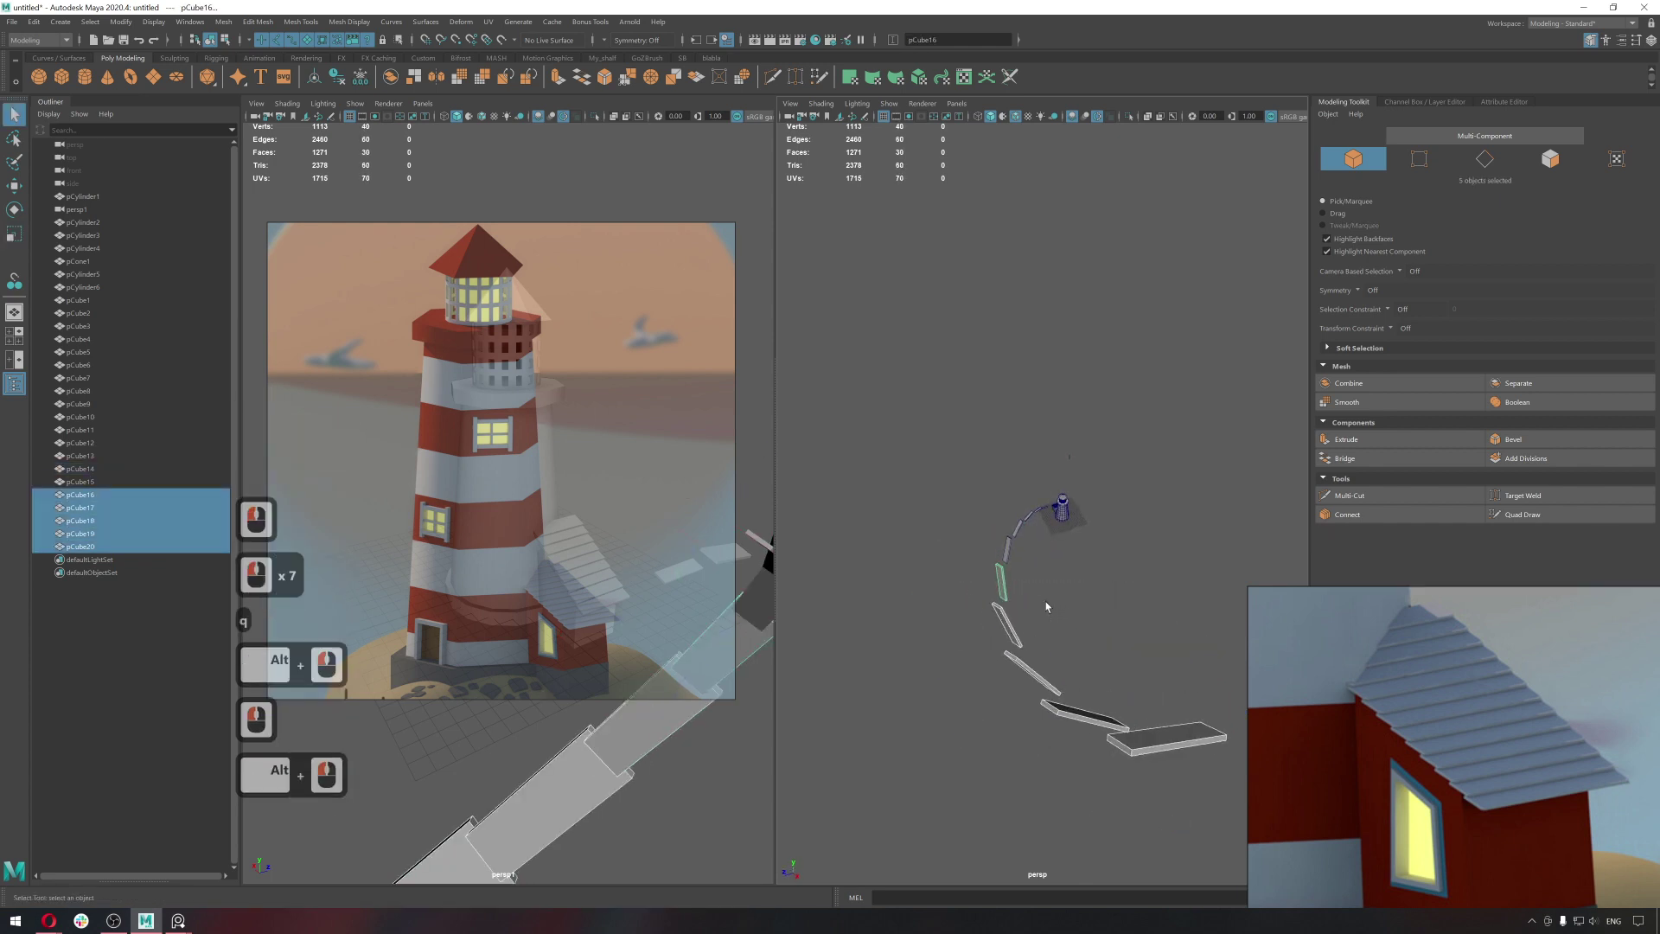
key(Delete)
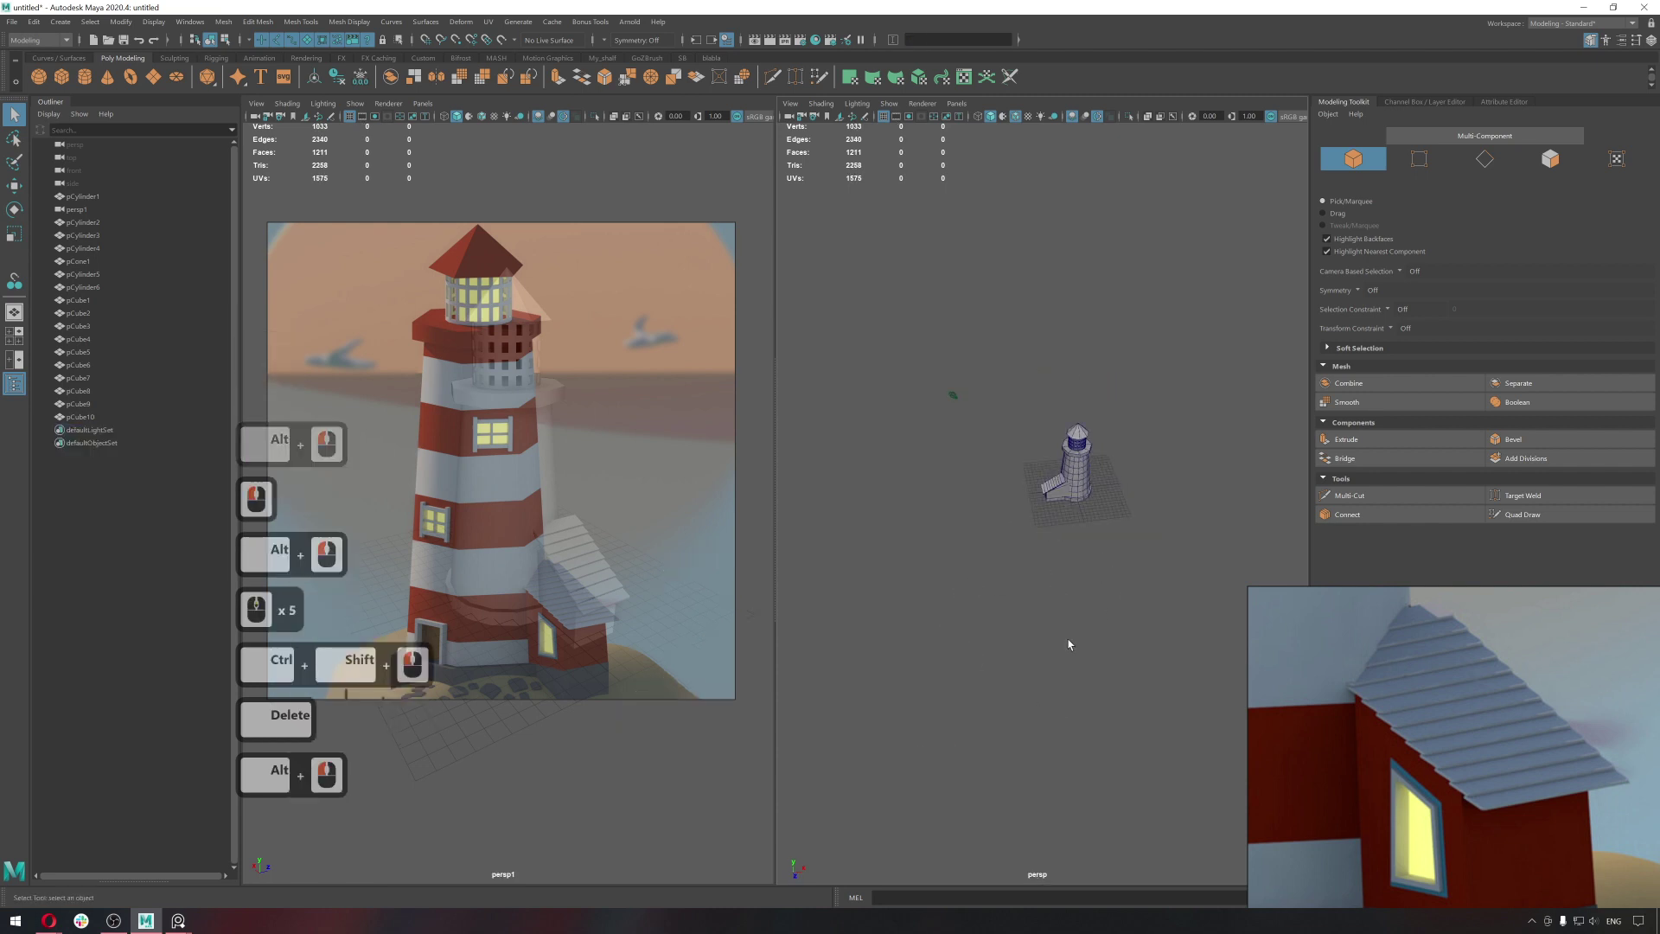
middle_click(1141, 511)
Replace the top step slab with a duplicate snapped to the stair edge above the block.
click(910, 526)
key(Delete)
key(w)
click(1010, 526)
middle_click(1025, 525)
key(ctrl+d)
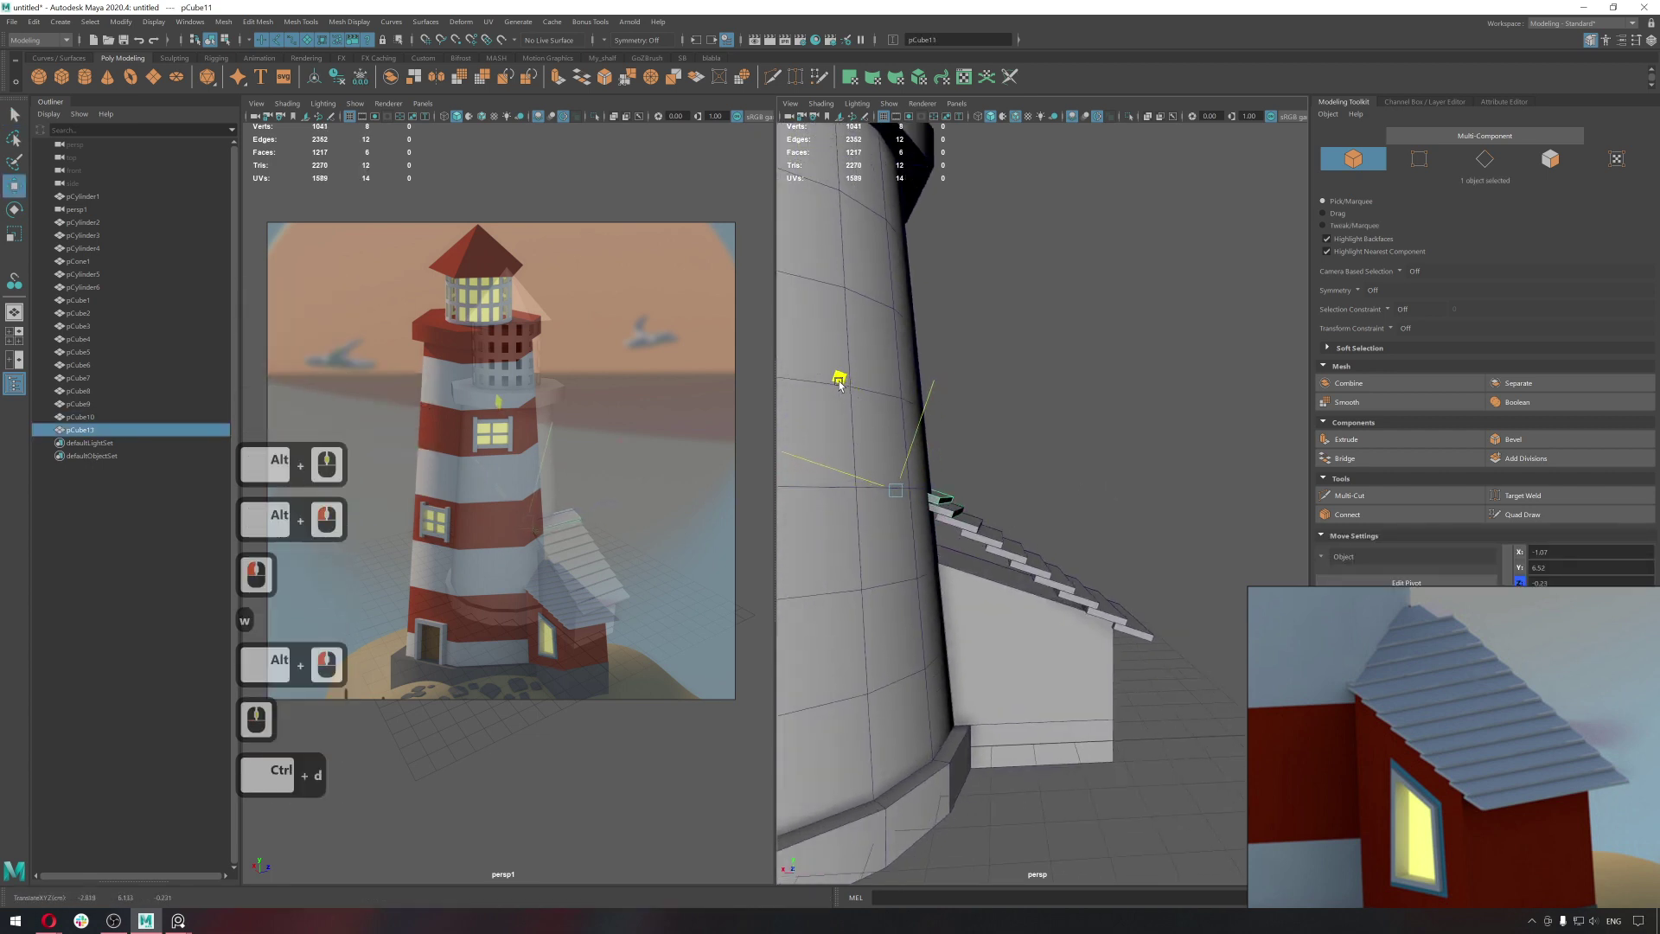
click(842, 388)
key(q)
click(1081, 499)
click(1027, 490)
In wireframe, raise the stair block's top edge (value 45) and return to shaded object mode.
key(ctrl+1)
right_click(1162, 466)
key(ctrl+1)
click(1179, 488)
key(4)
click(1180, 493)
key(w)
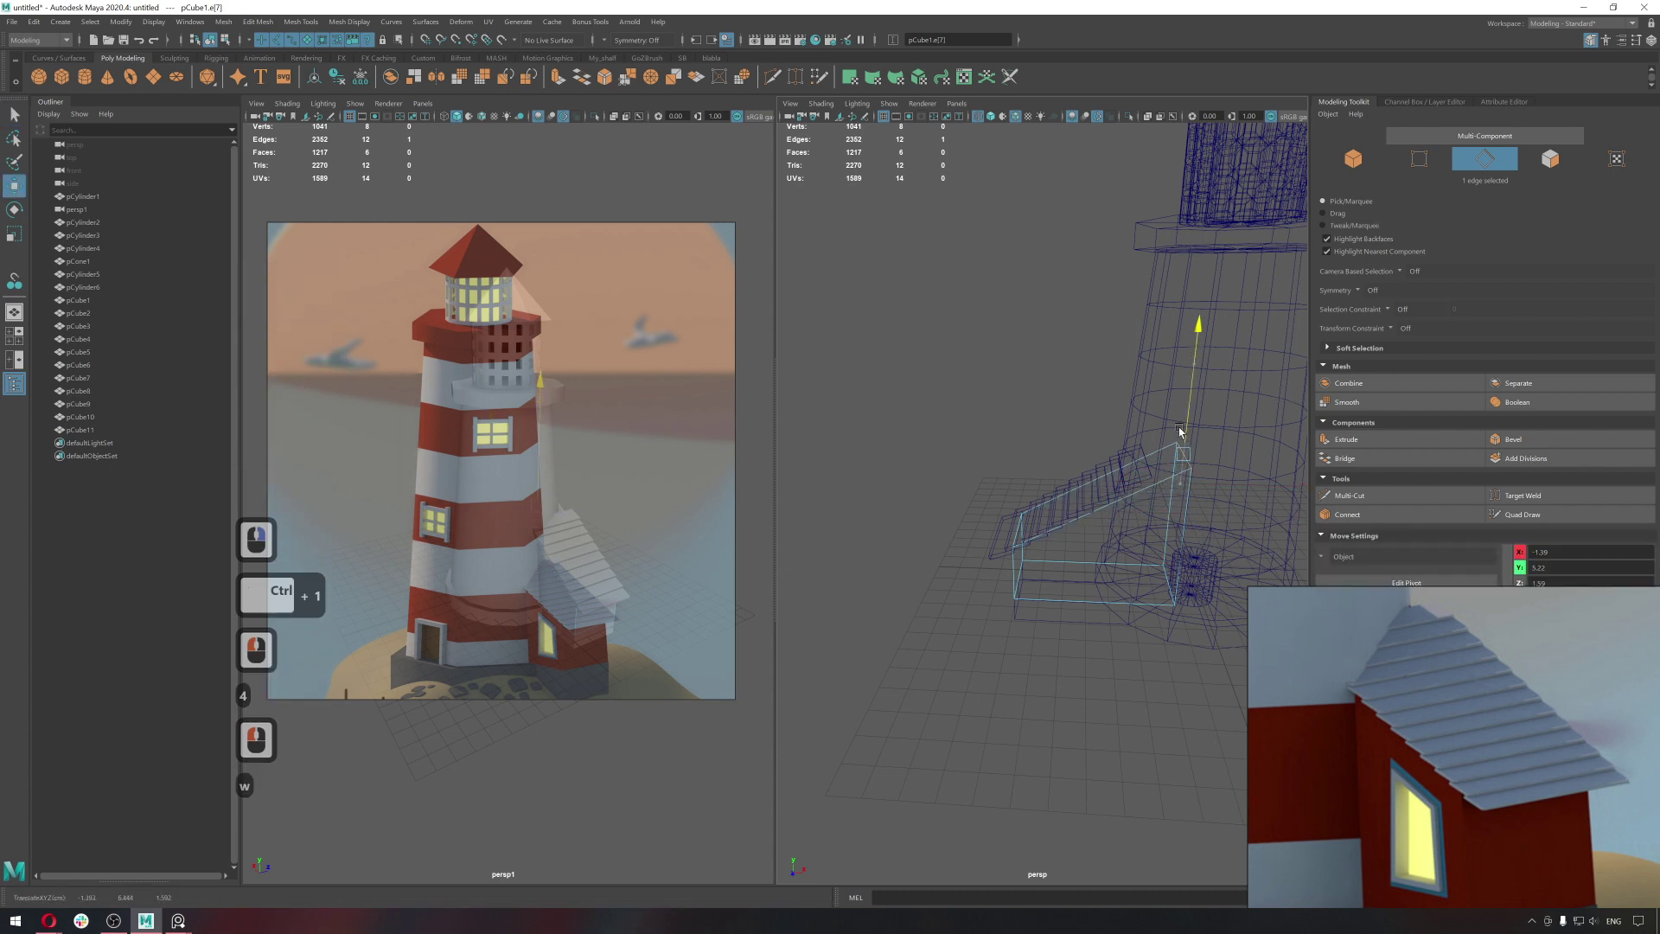
click(1181, 423)
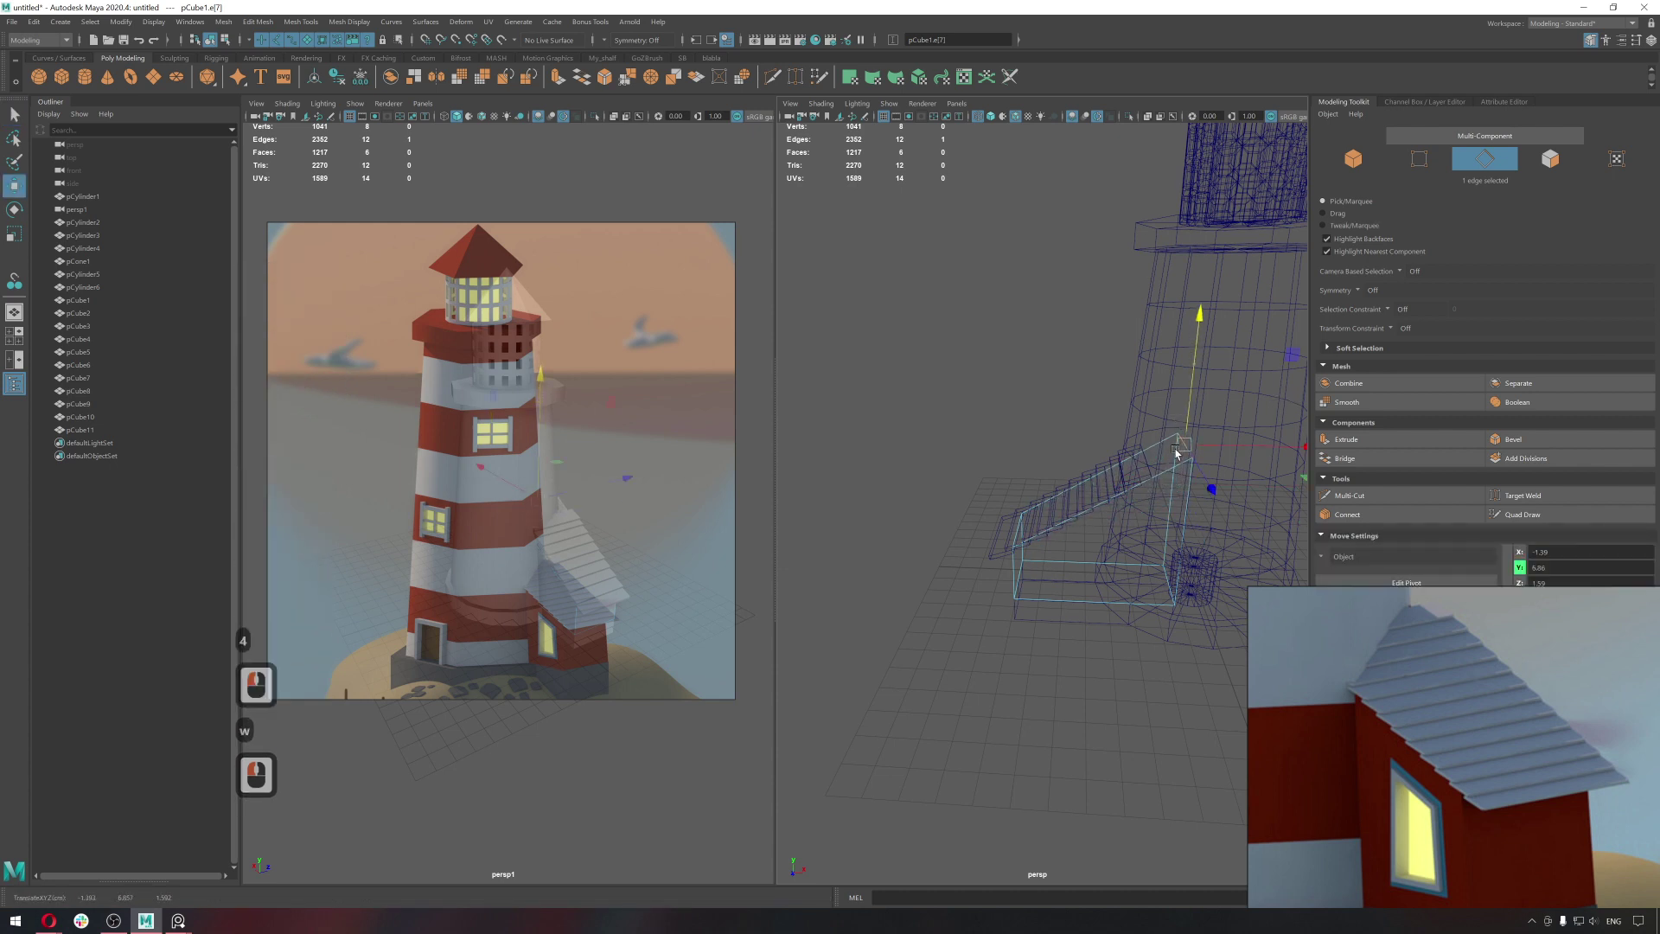
text(45)
click(1152, 472)
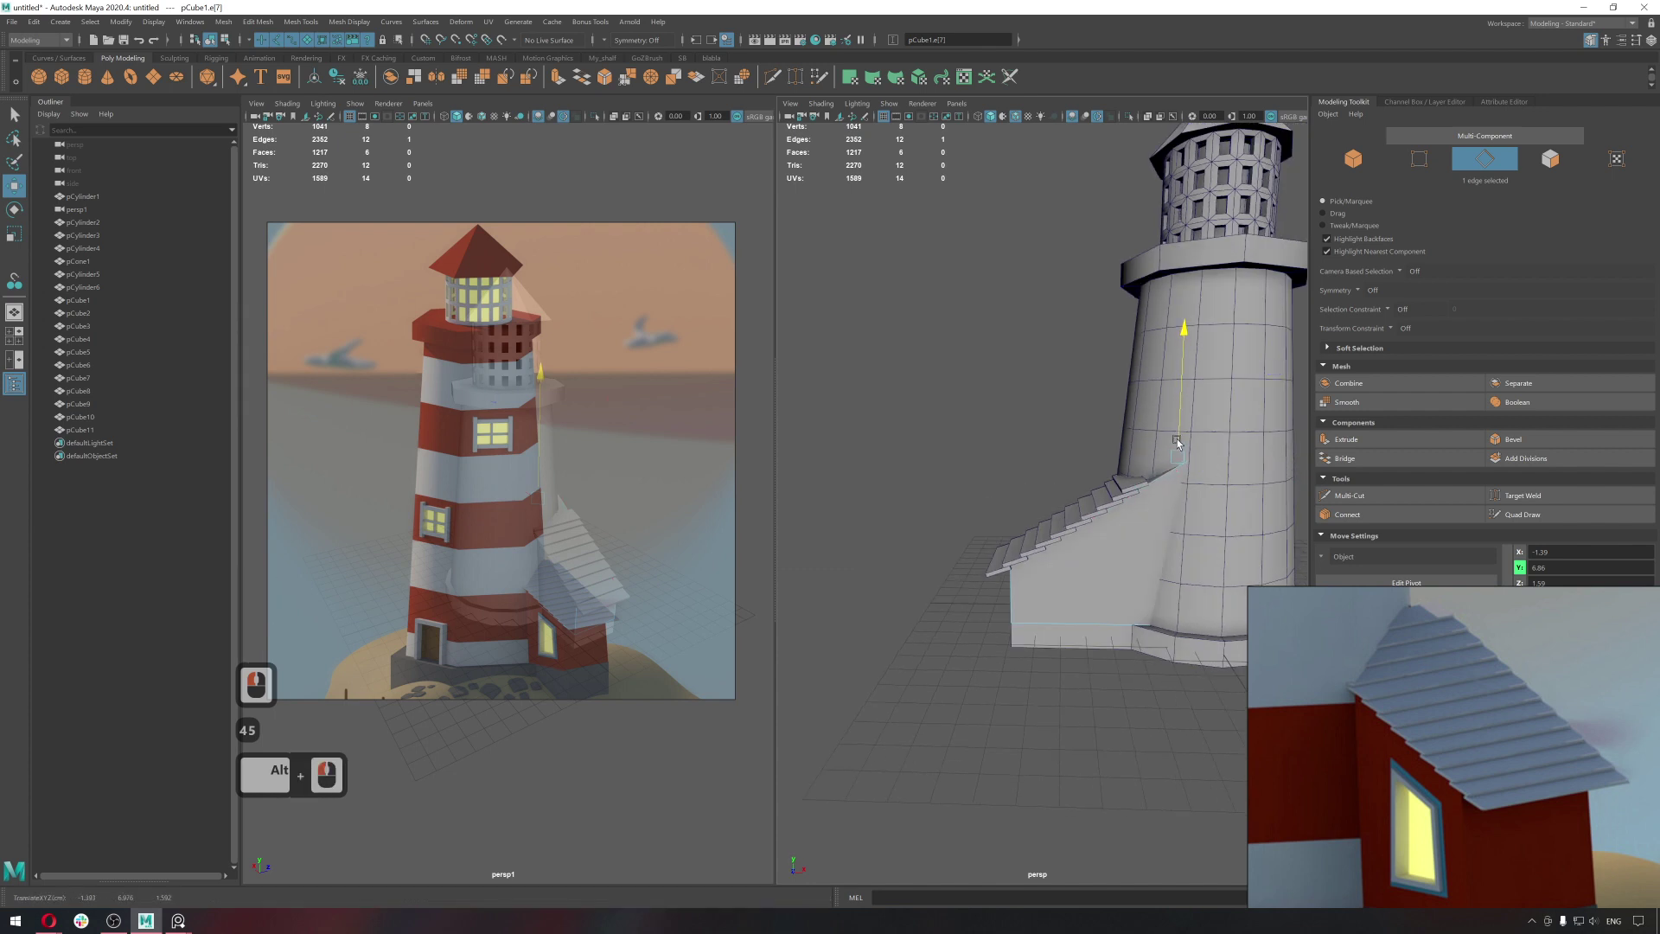
click(1180, 439)
click(1178, 432)
click(1164, 495)
key(q)
right_click(1176, 441)
Duplicate step slabs and snap a new step up the slanted edge of the annex.
click(1130, 462)
click(1182, 486)
key(ctrl+d)
click(1077, 506)
key(ctrl+d)
click(1035, 527)
key(w)
middle_click(1129, 461)
middle_click(1129, 466)
middle_click(1137, 467)
middle_click(928, 482)
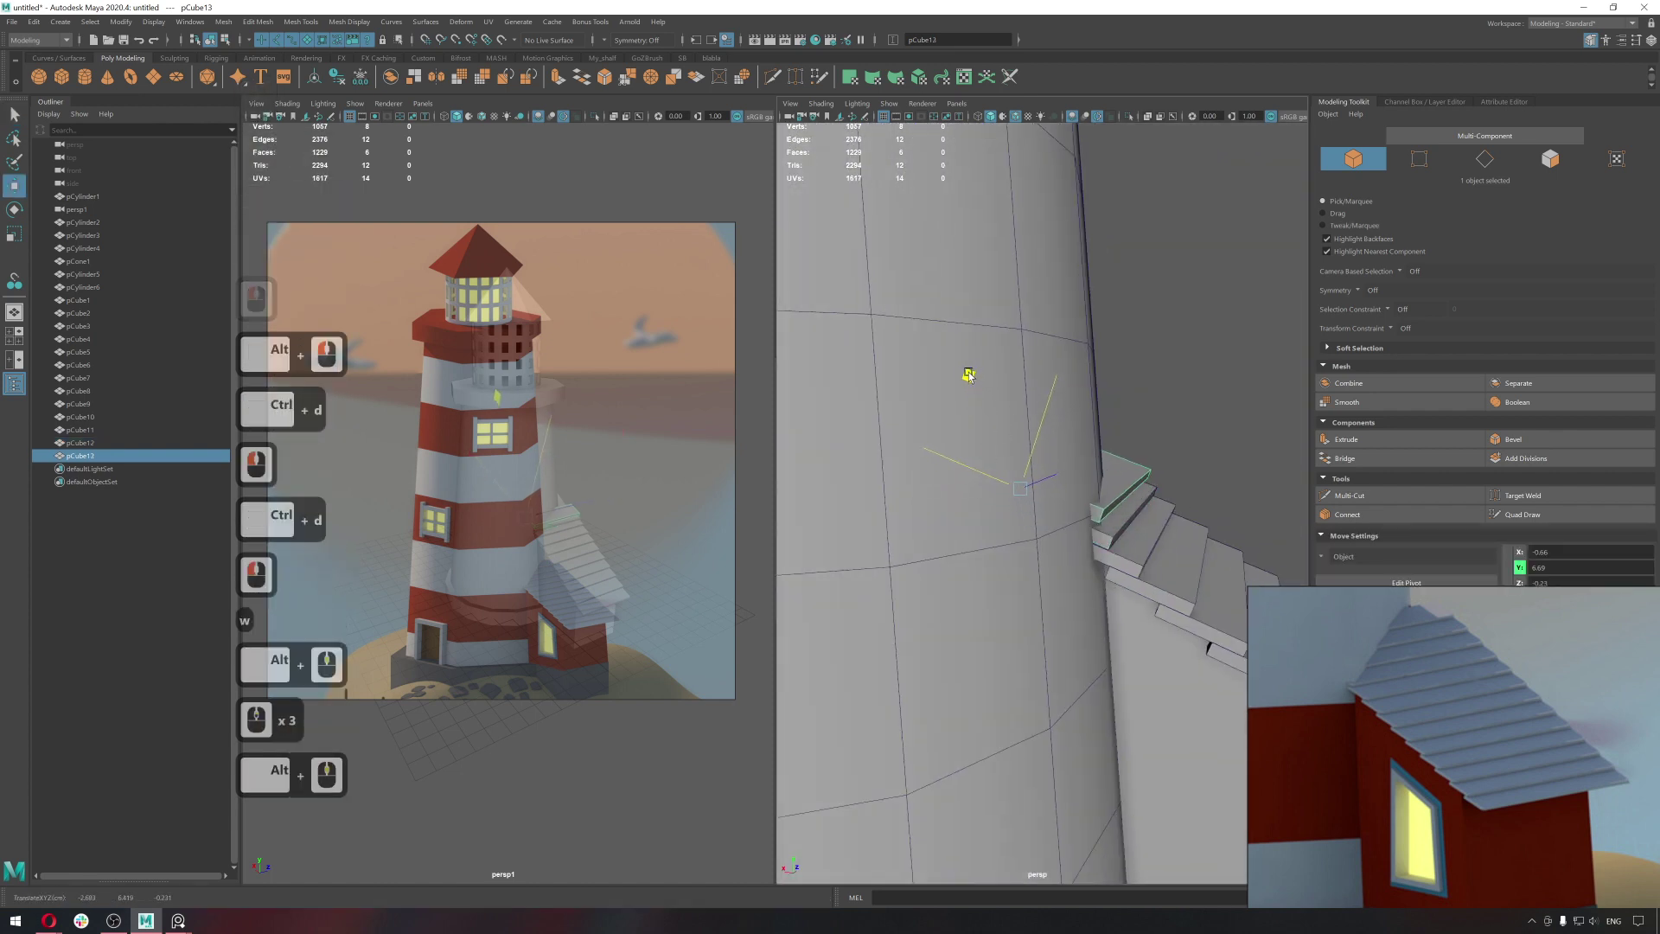
click(962, 377)
click(821, 382)
middle_click(994, 350)
click(1006, 299)
Duplicate two more steps climbing higher, placing the topmost against the tower.
key(d)
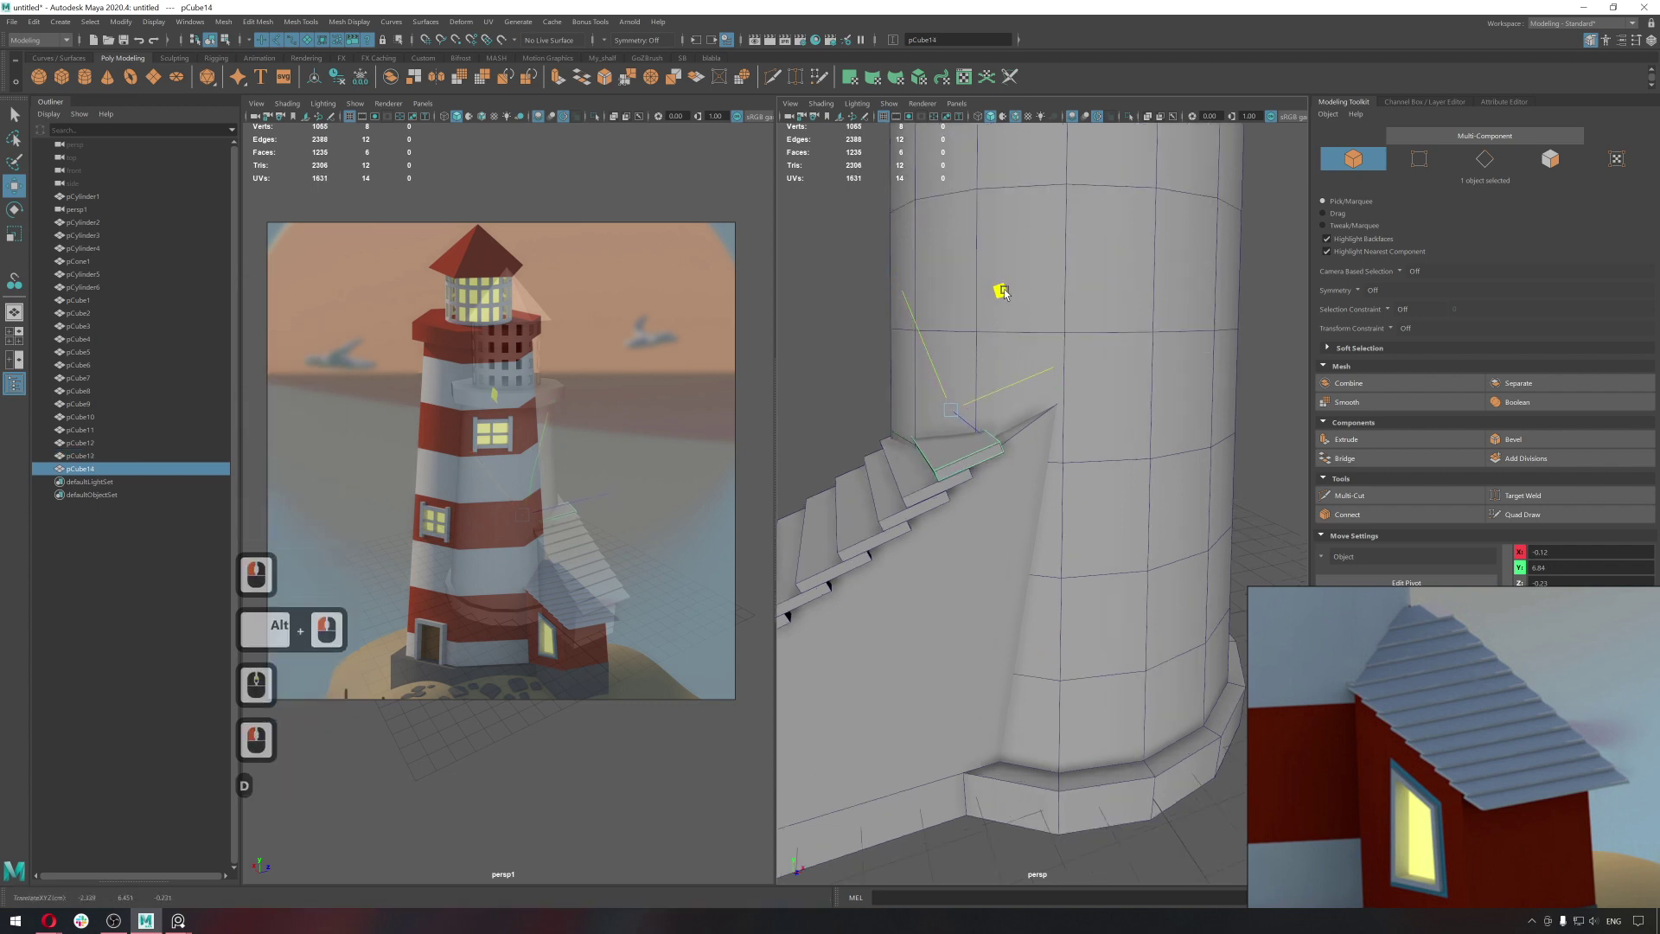
click(1033, 277)
key(d)
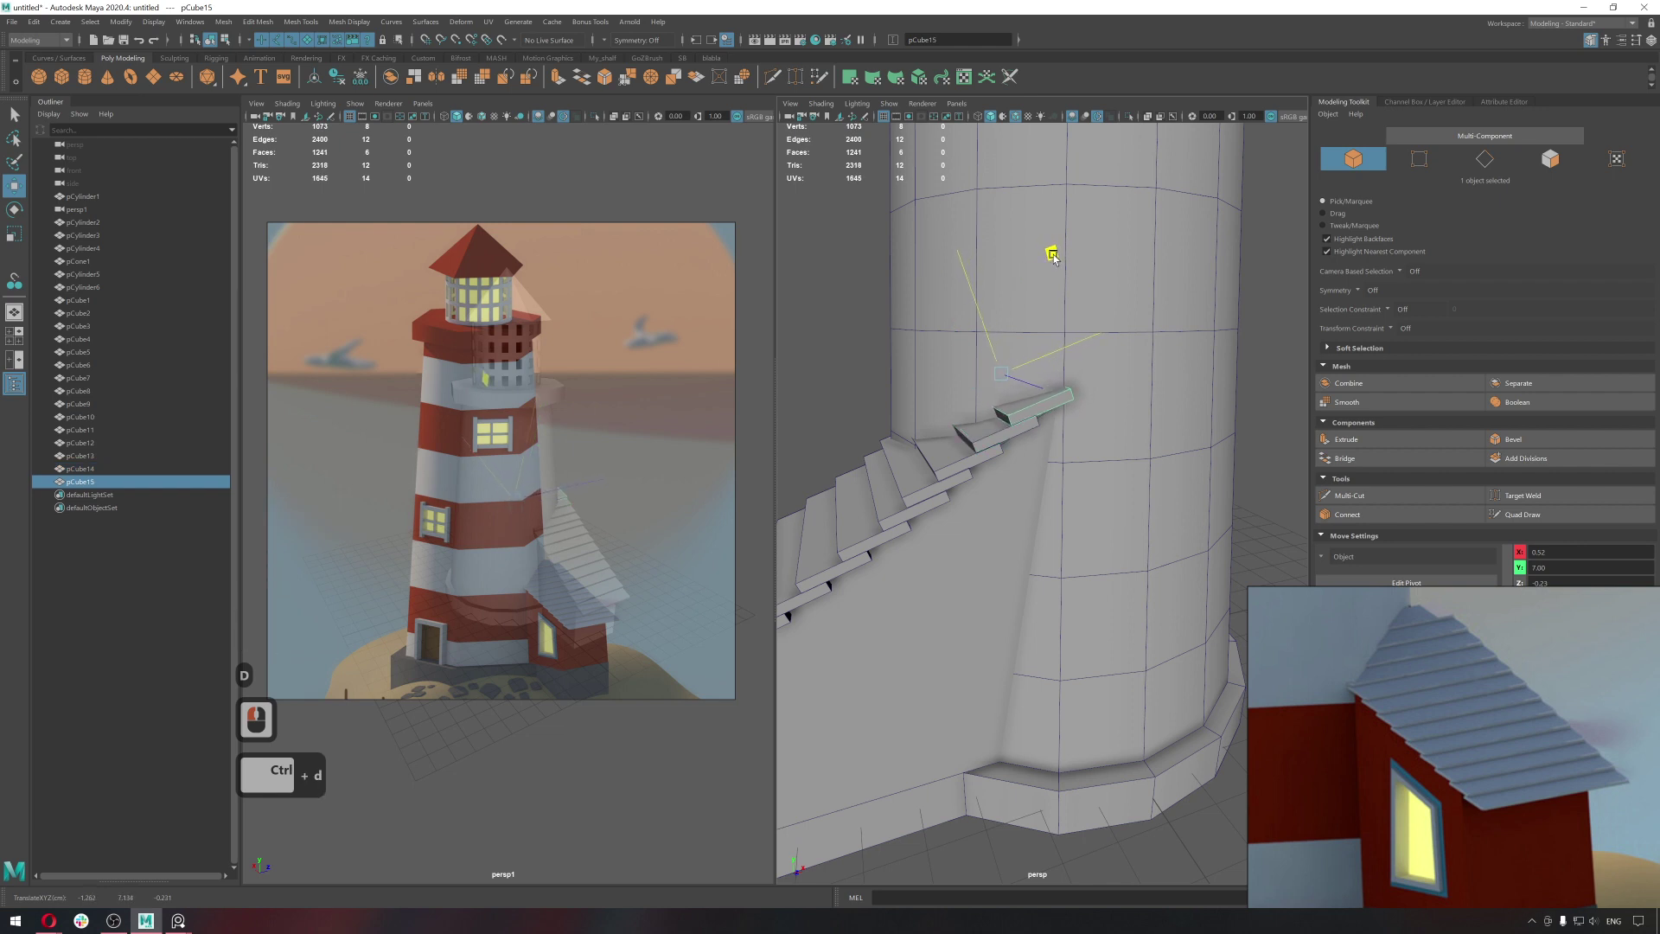
click(1058, 260)
click(1052, 259)
key(q)
click(1056, 456)
key(q)
right_click(1092, 541)
click(1144, 540)
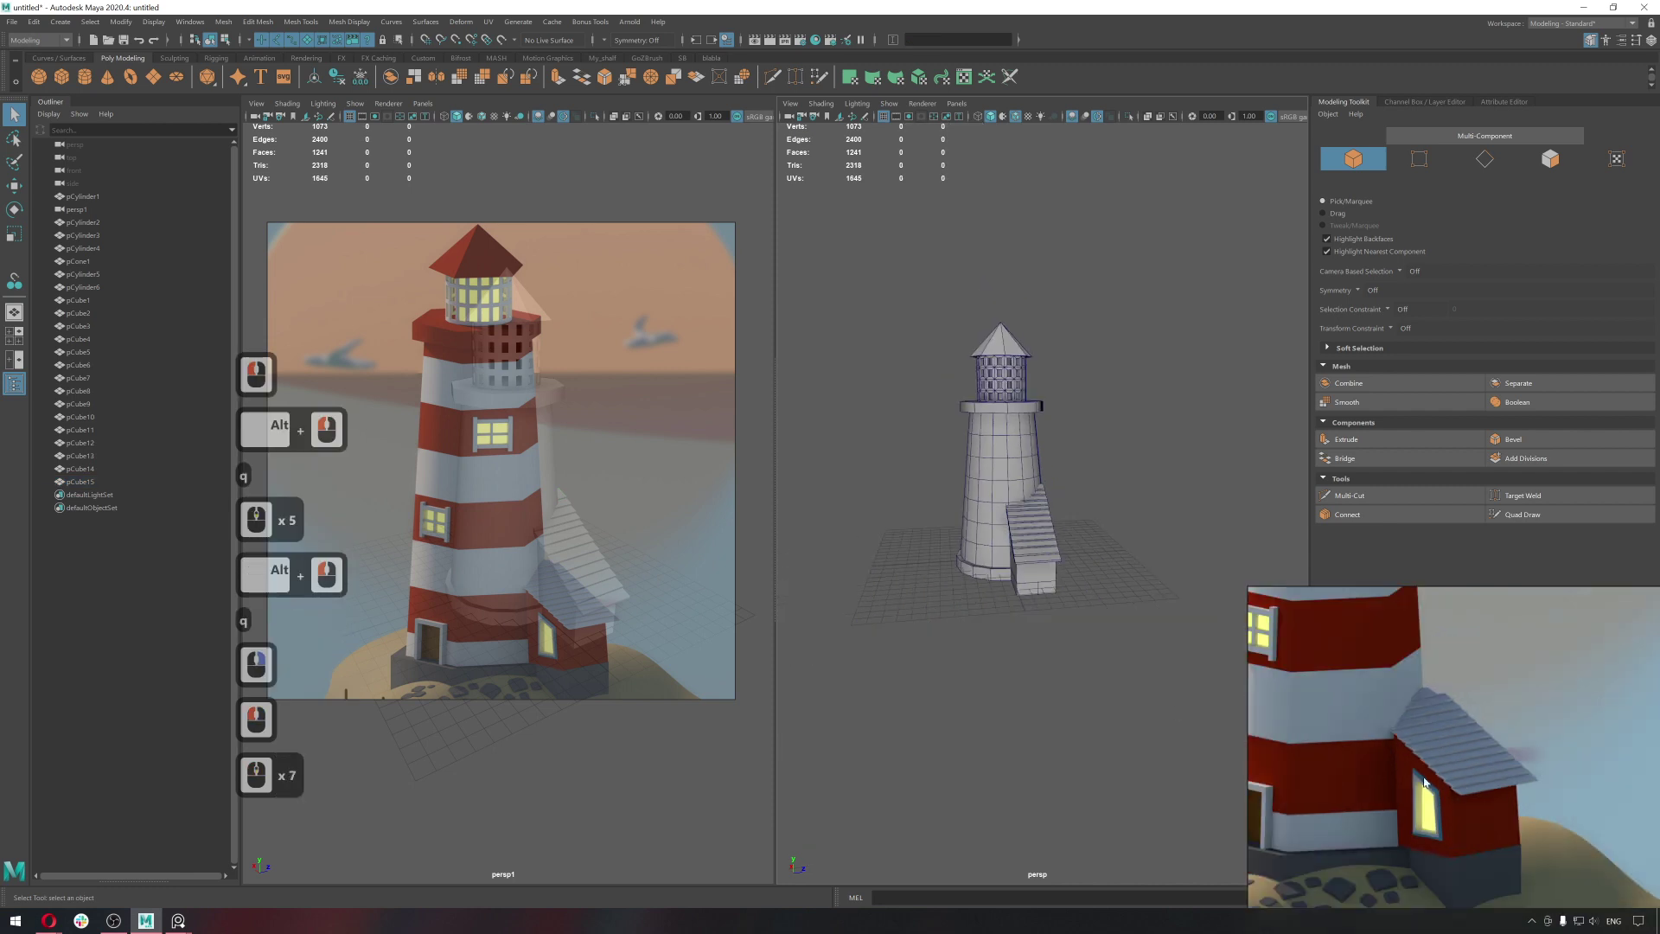
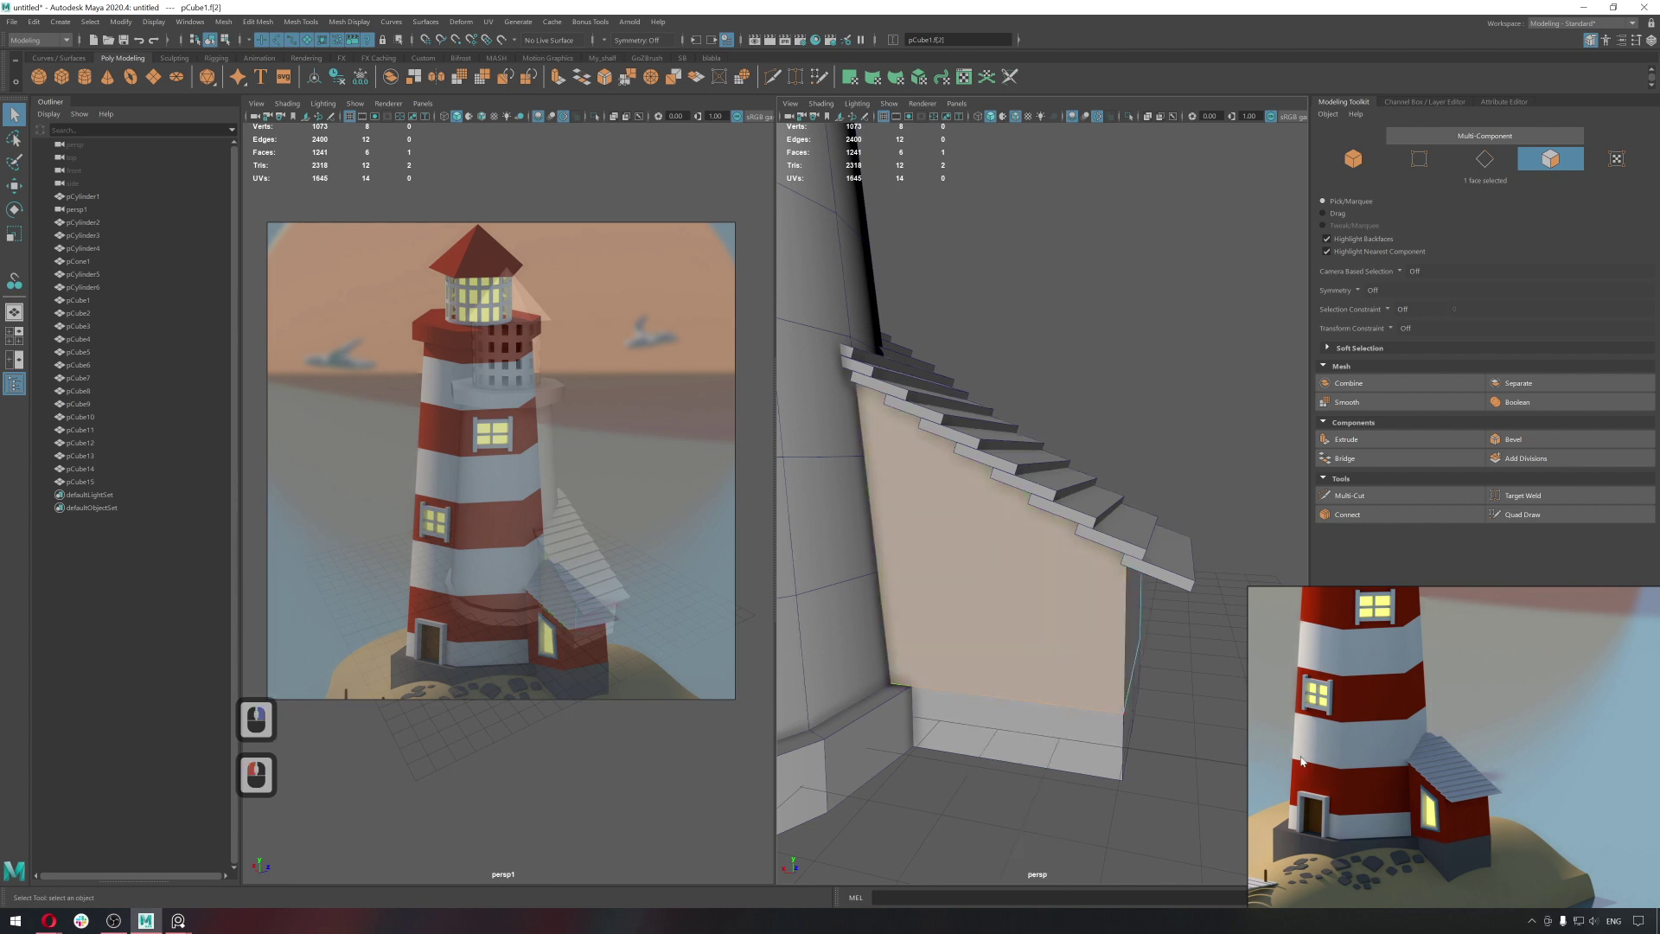
Extrude the stair block's side face with an offset to inset an inner panel.
click(1094, 647)
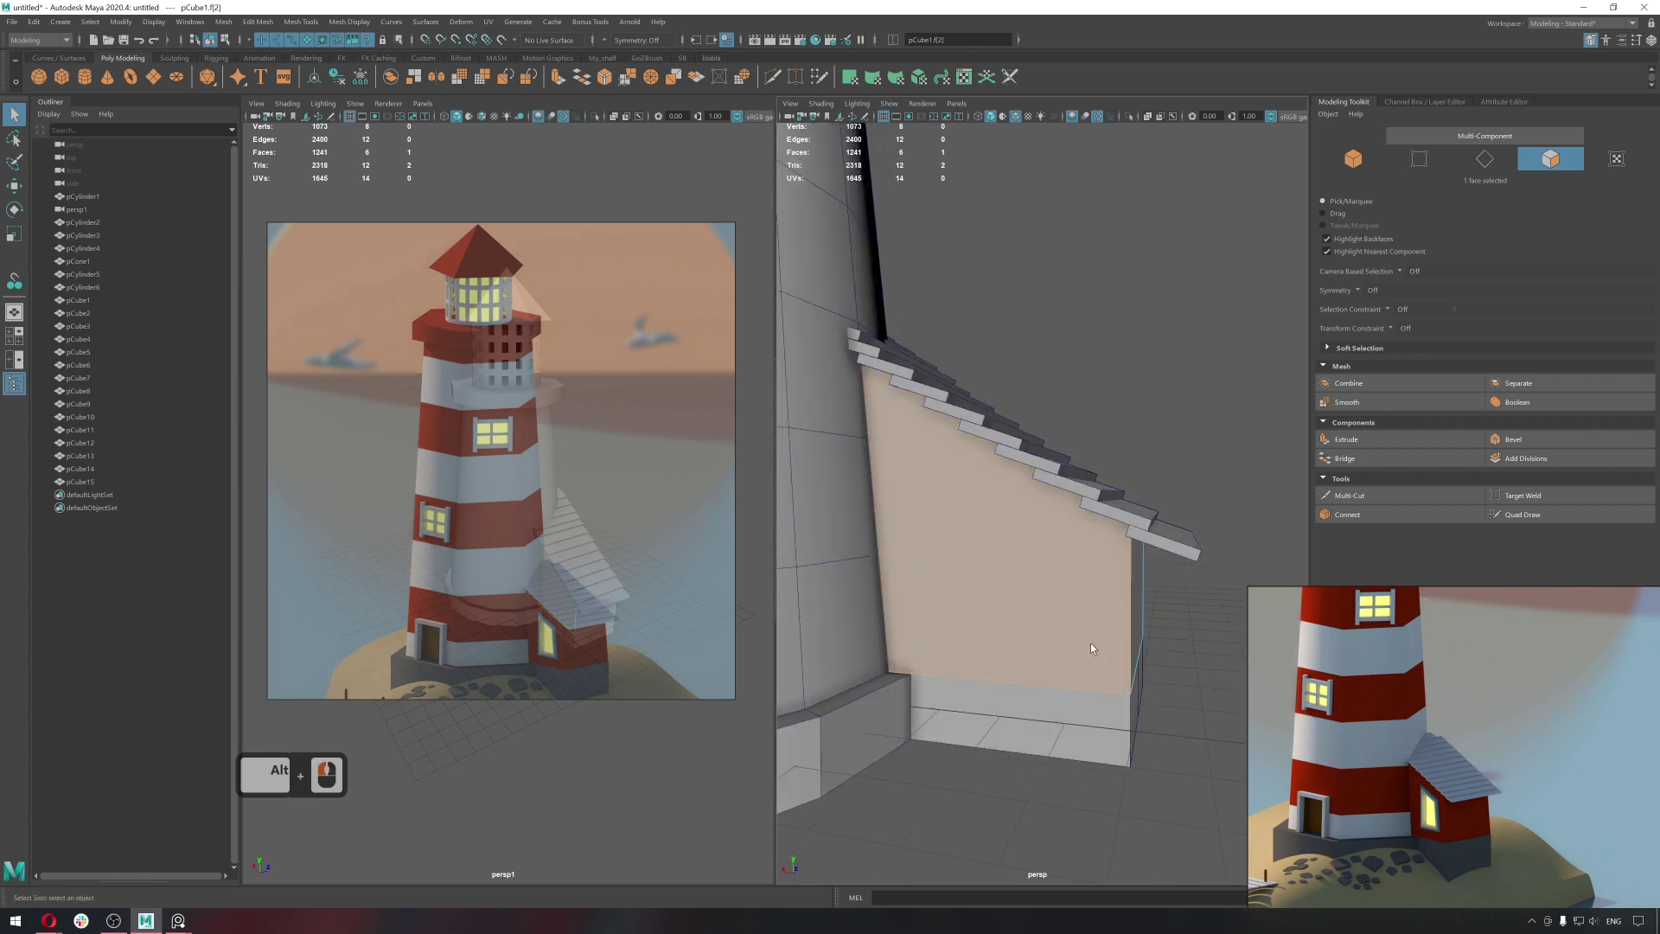
key(ctrl+e)
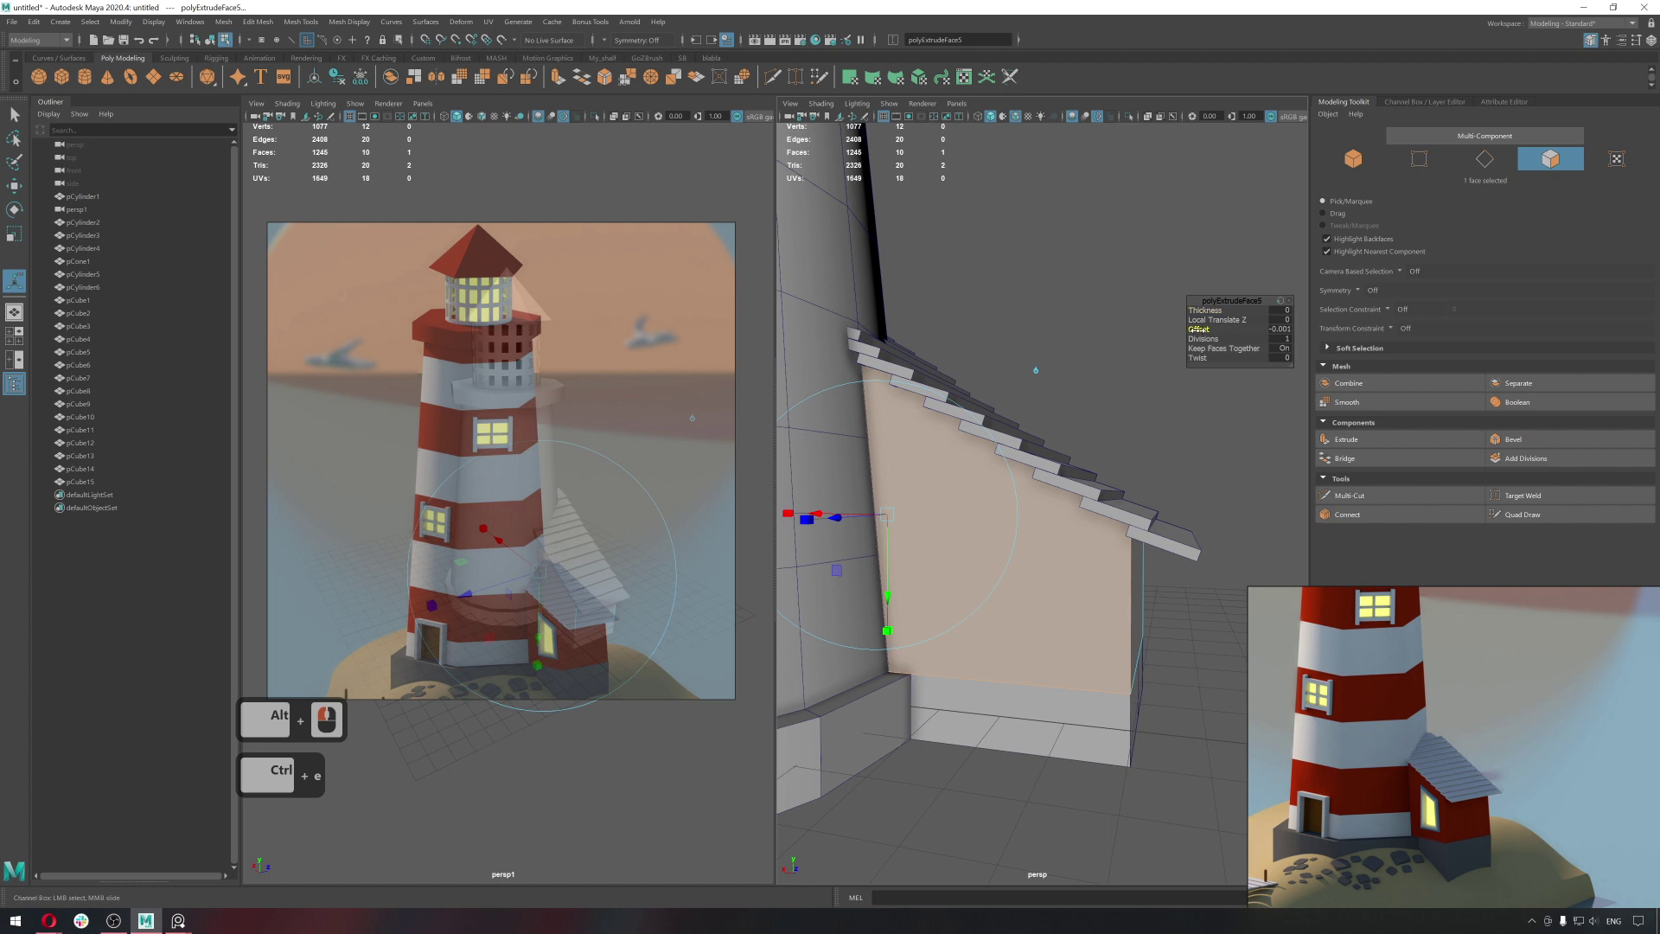
click(1440, 370)
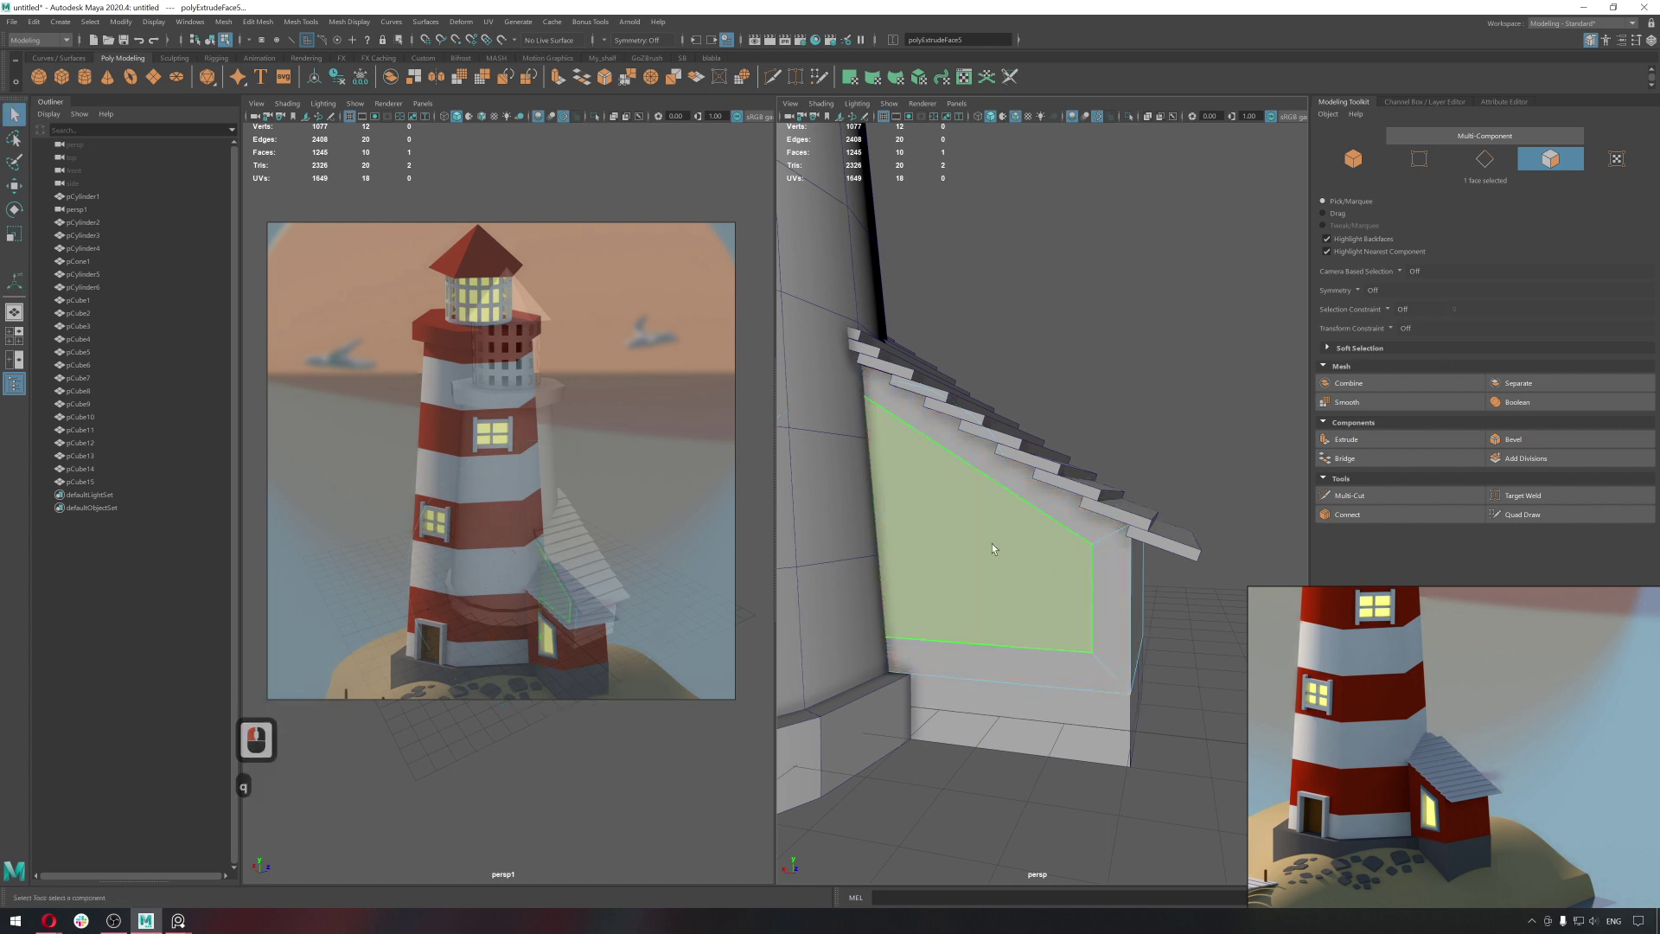
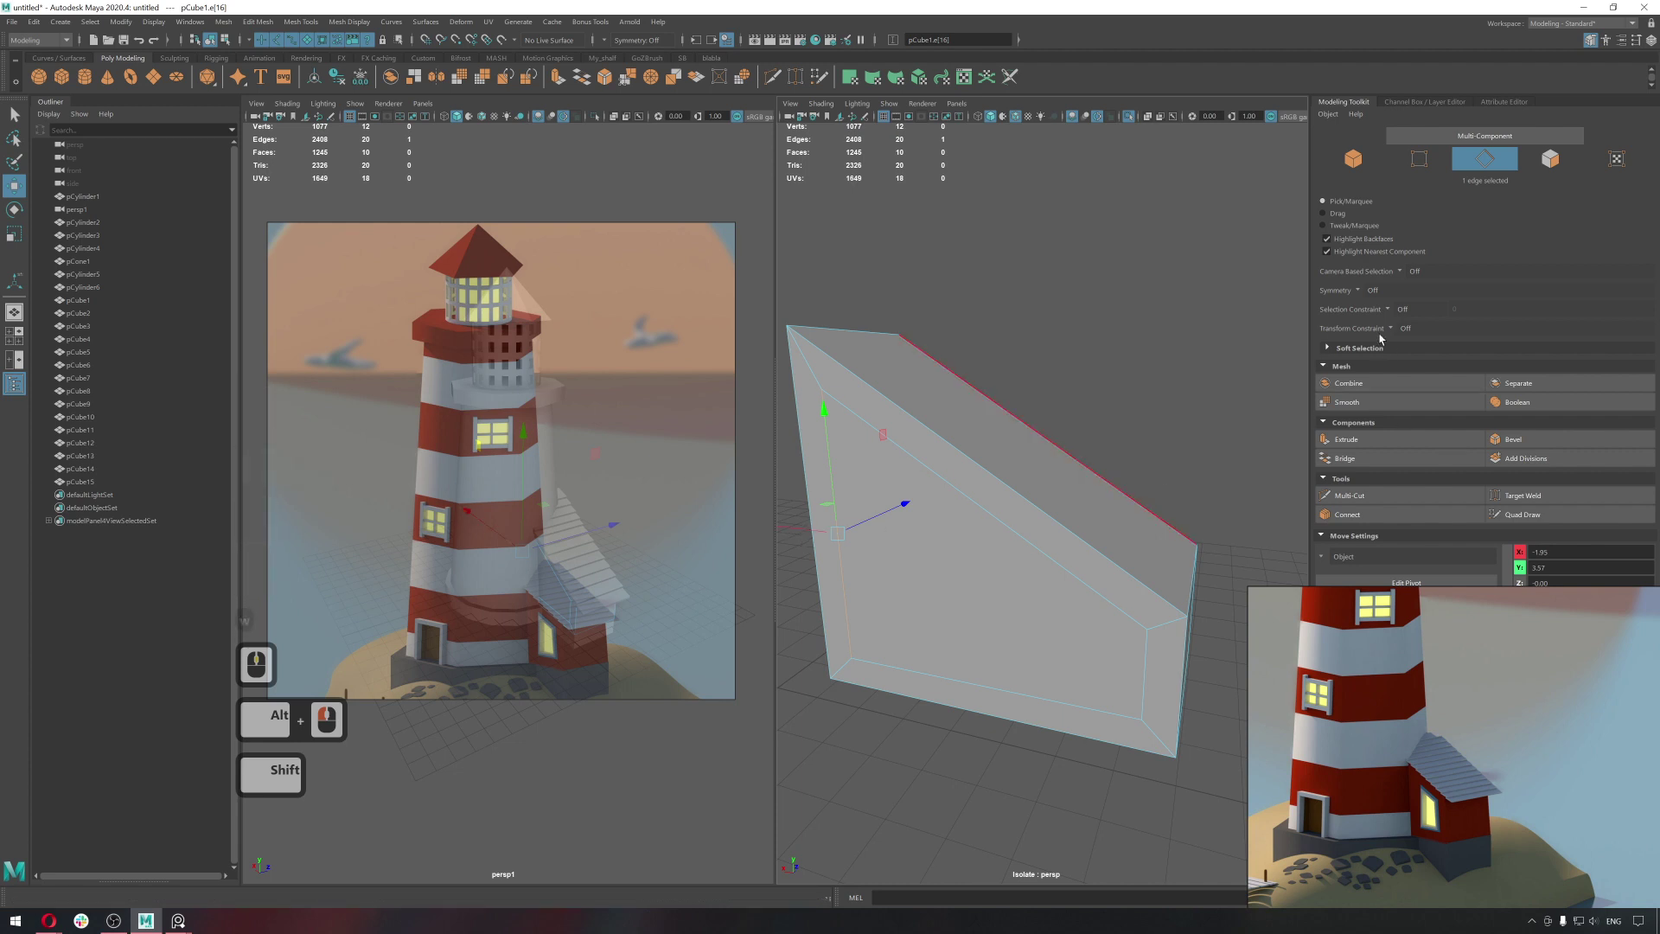
Pick the inner panel's vertical edge and slide it sideways along the surrounding edges.
click(1391, 334)
click(1407, 350)
middle_click(1087, 575)
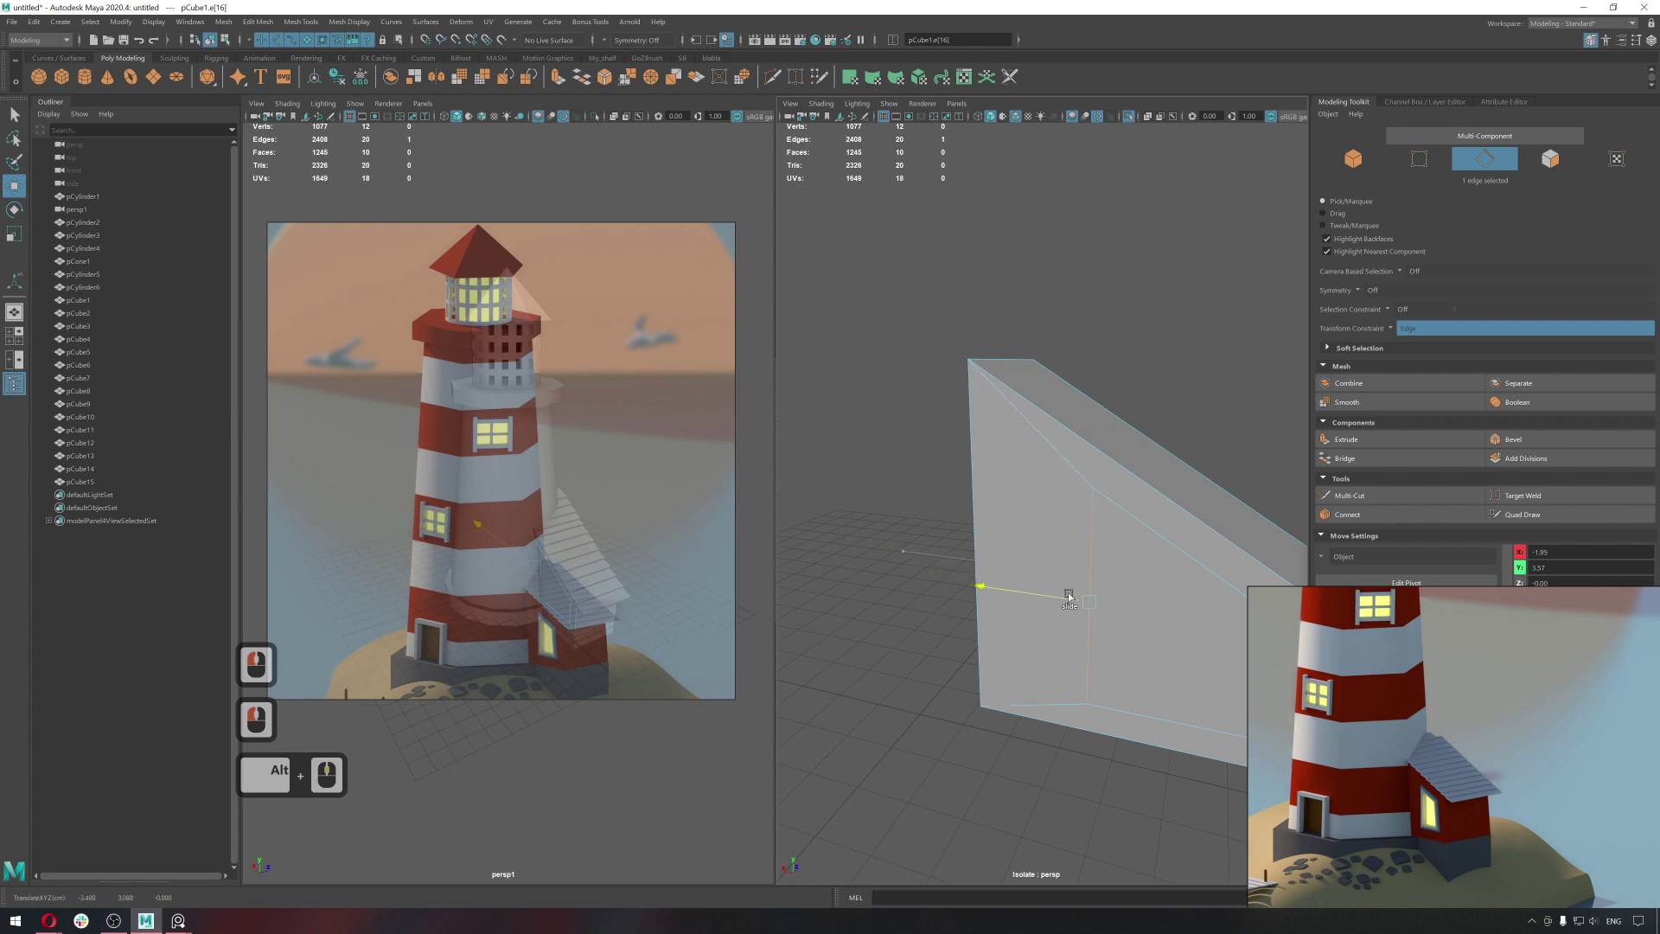
click(1135, 612)
key(ctrl+z)
click(1398, 338)
click(1411, 344)
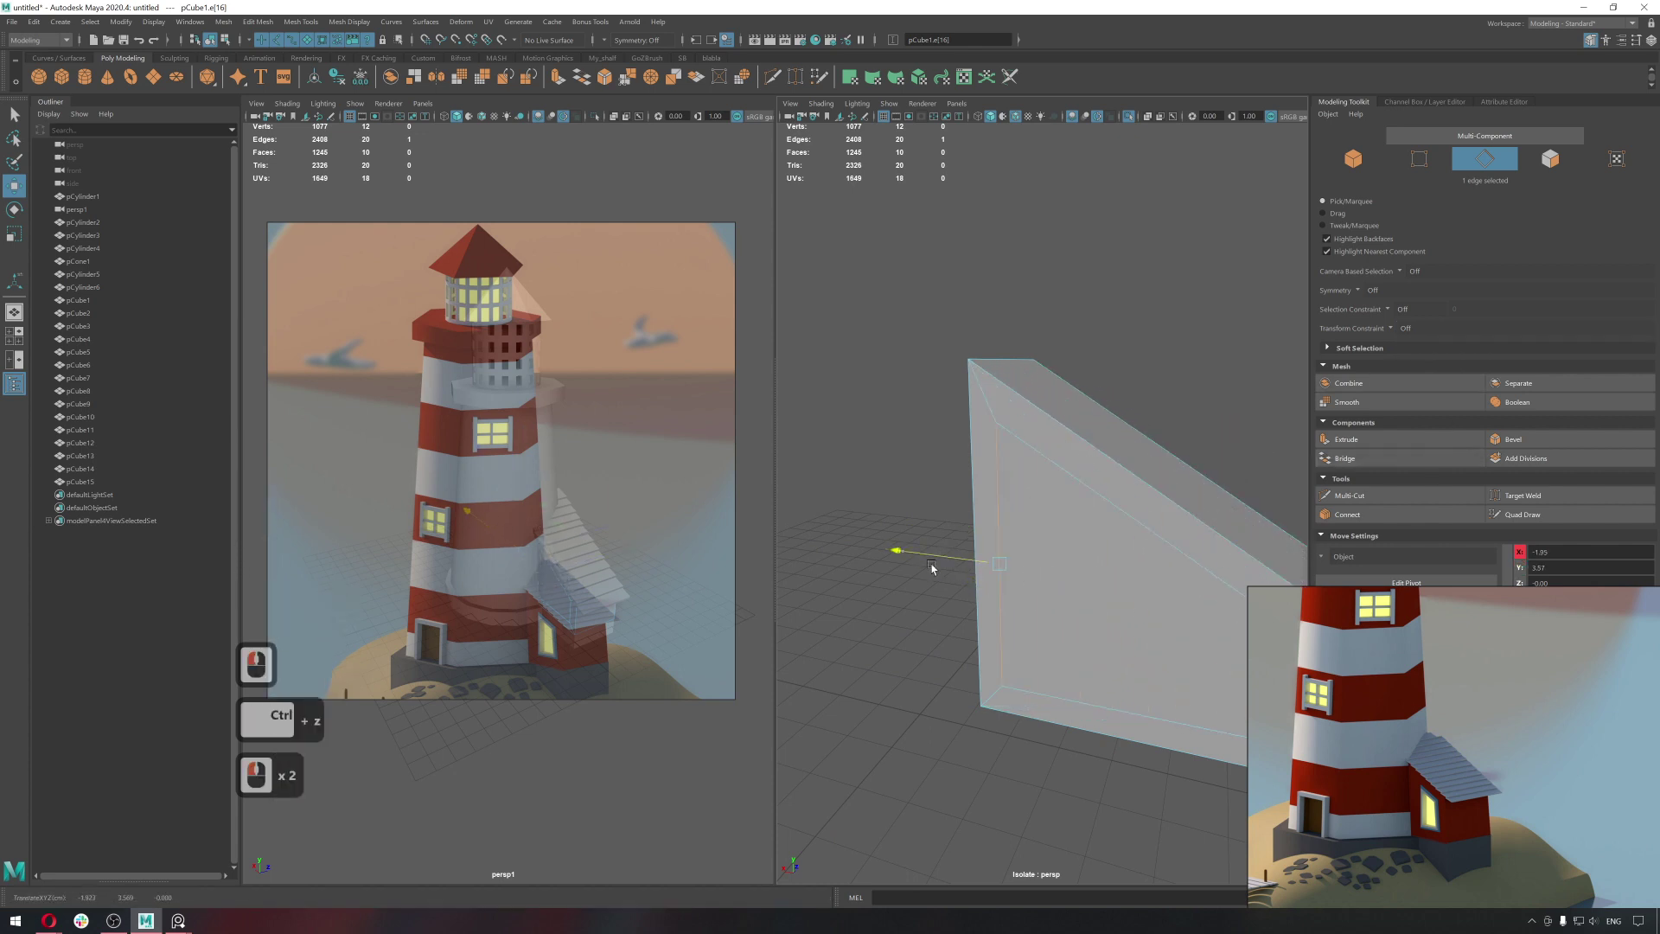
Try moving the panel's front edge, undo it, and slide the panel edge to its new spot.
click(861, 558)
key(ctrl+z)
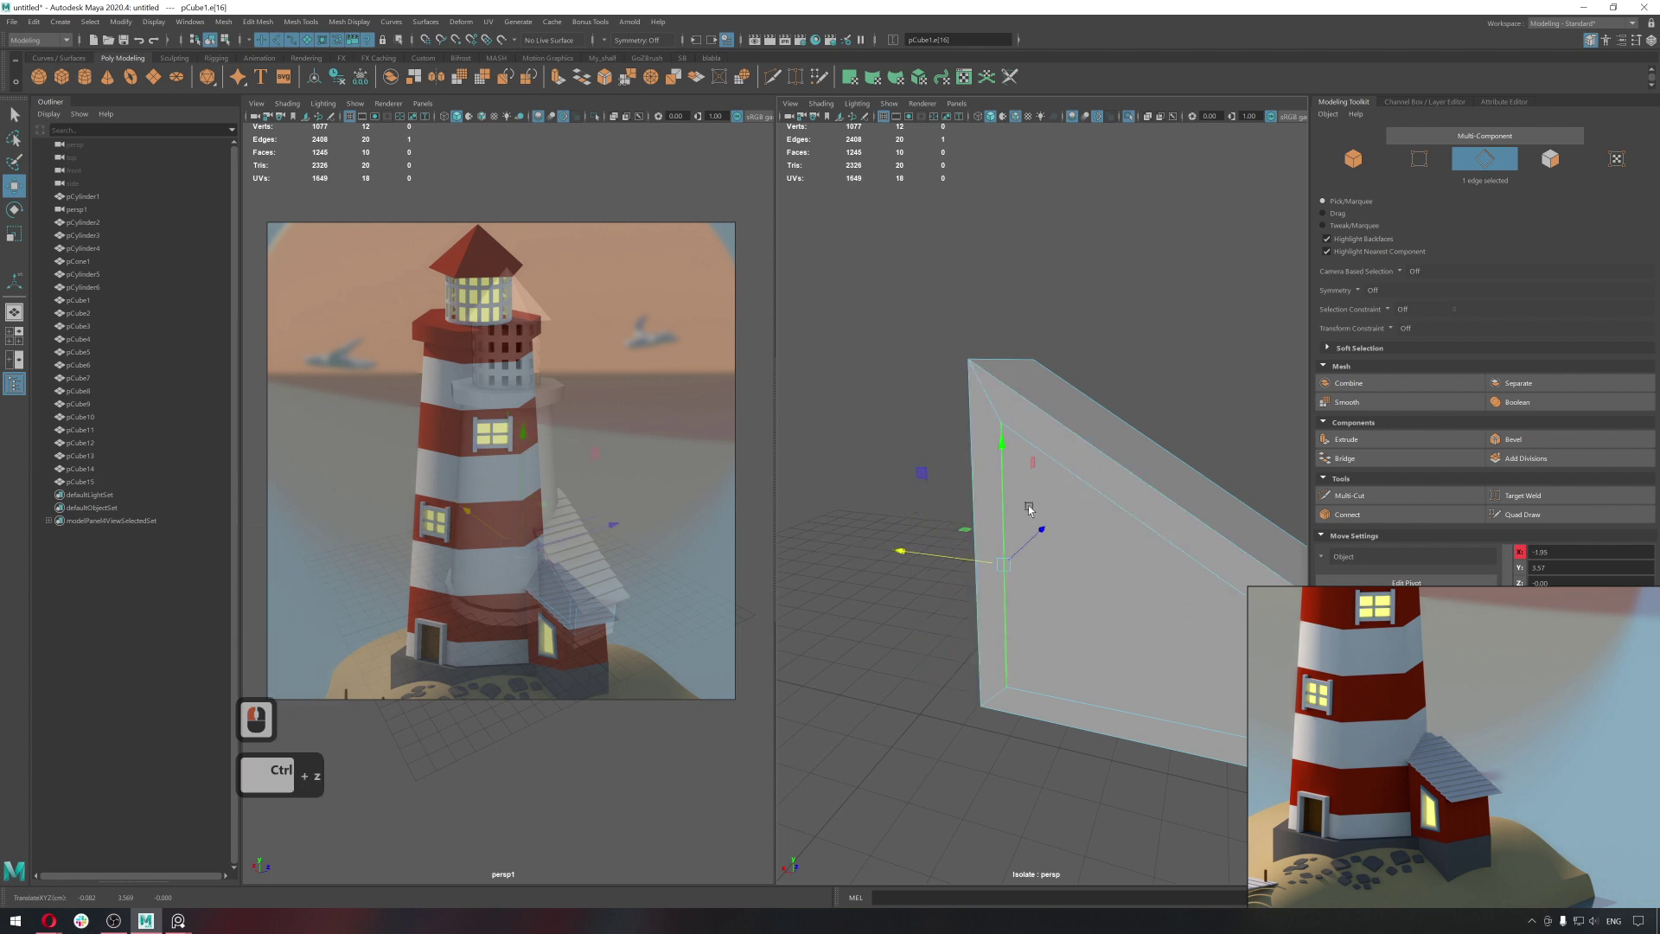
click(1226, 638)
key(ctrl+z)
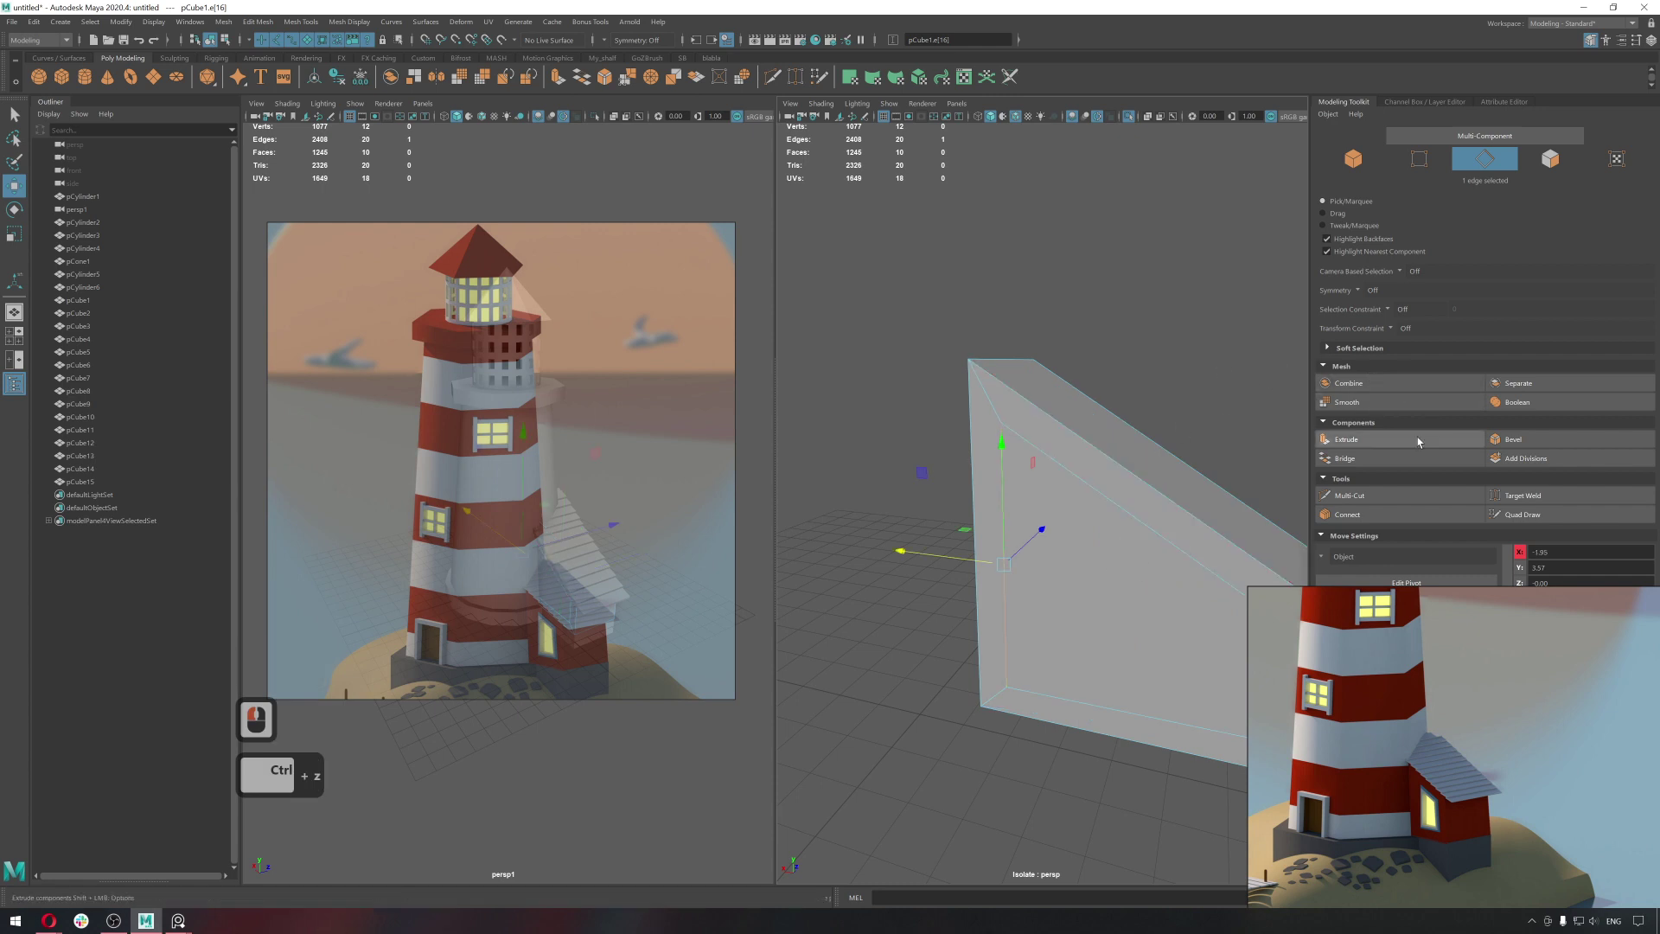
click(1398, 334)
click(1426, 346)
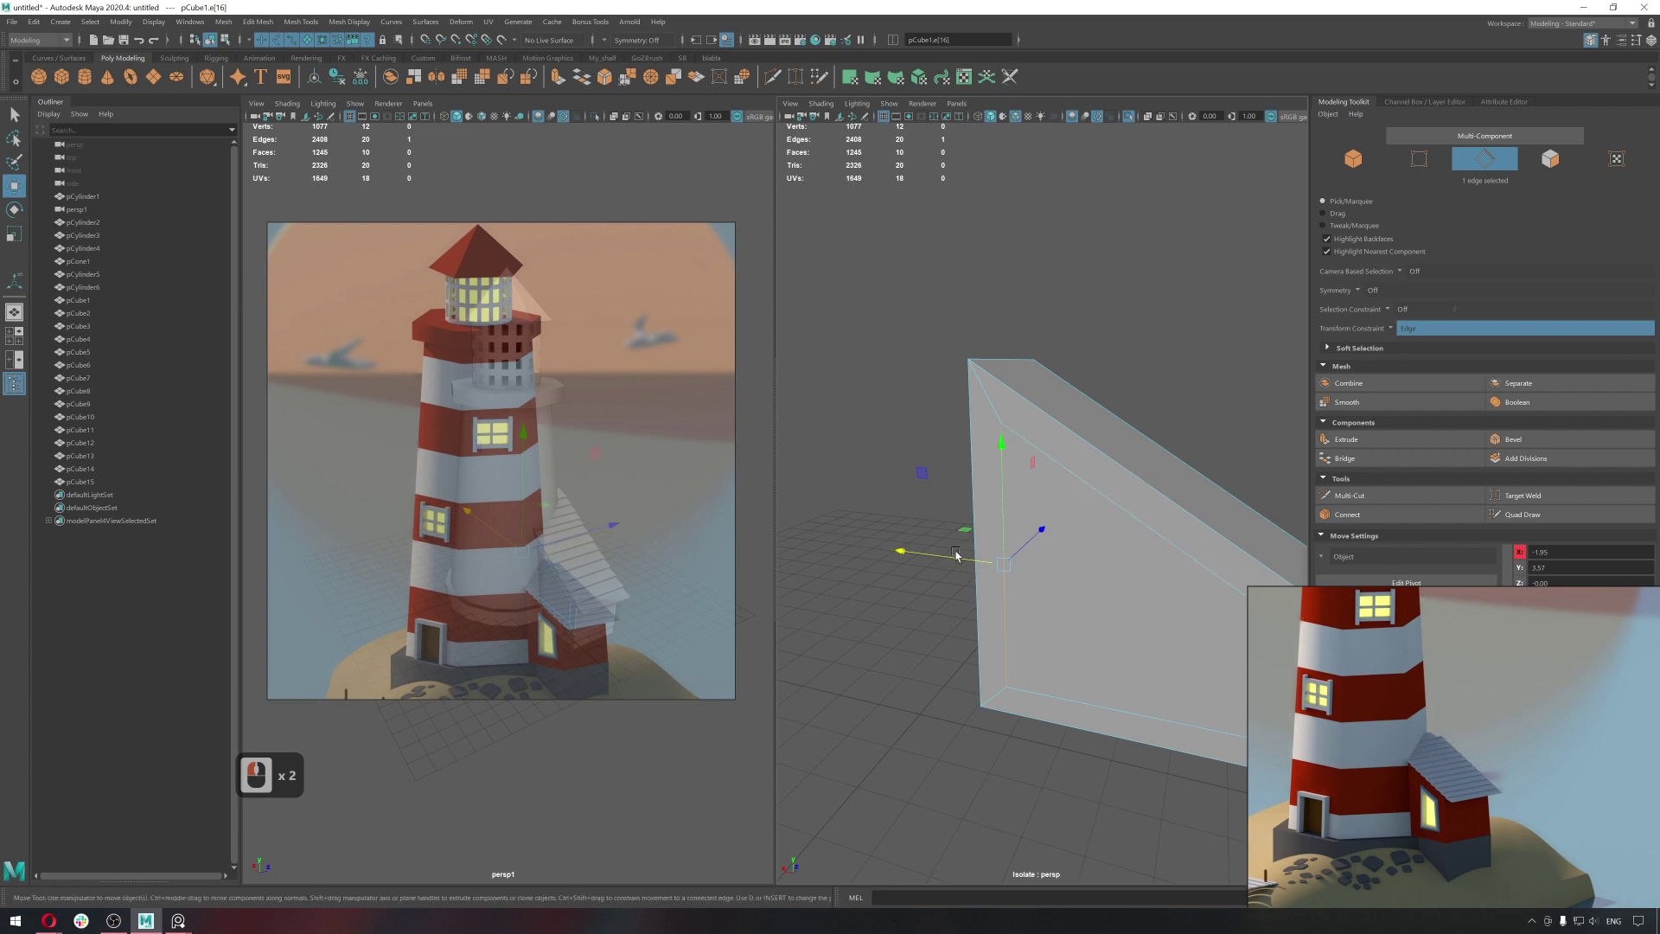
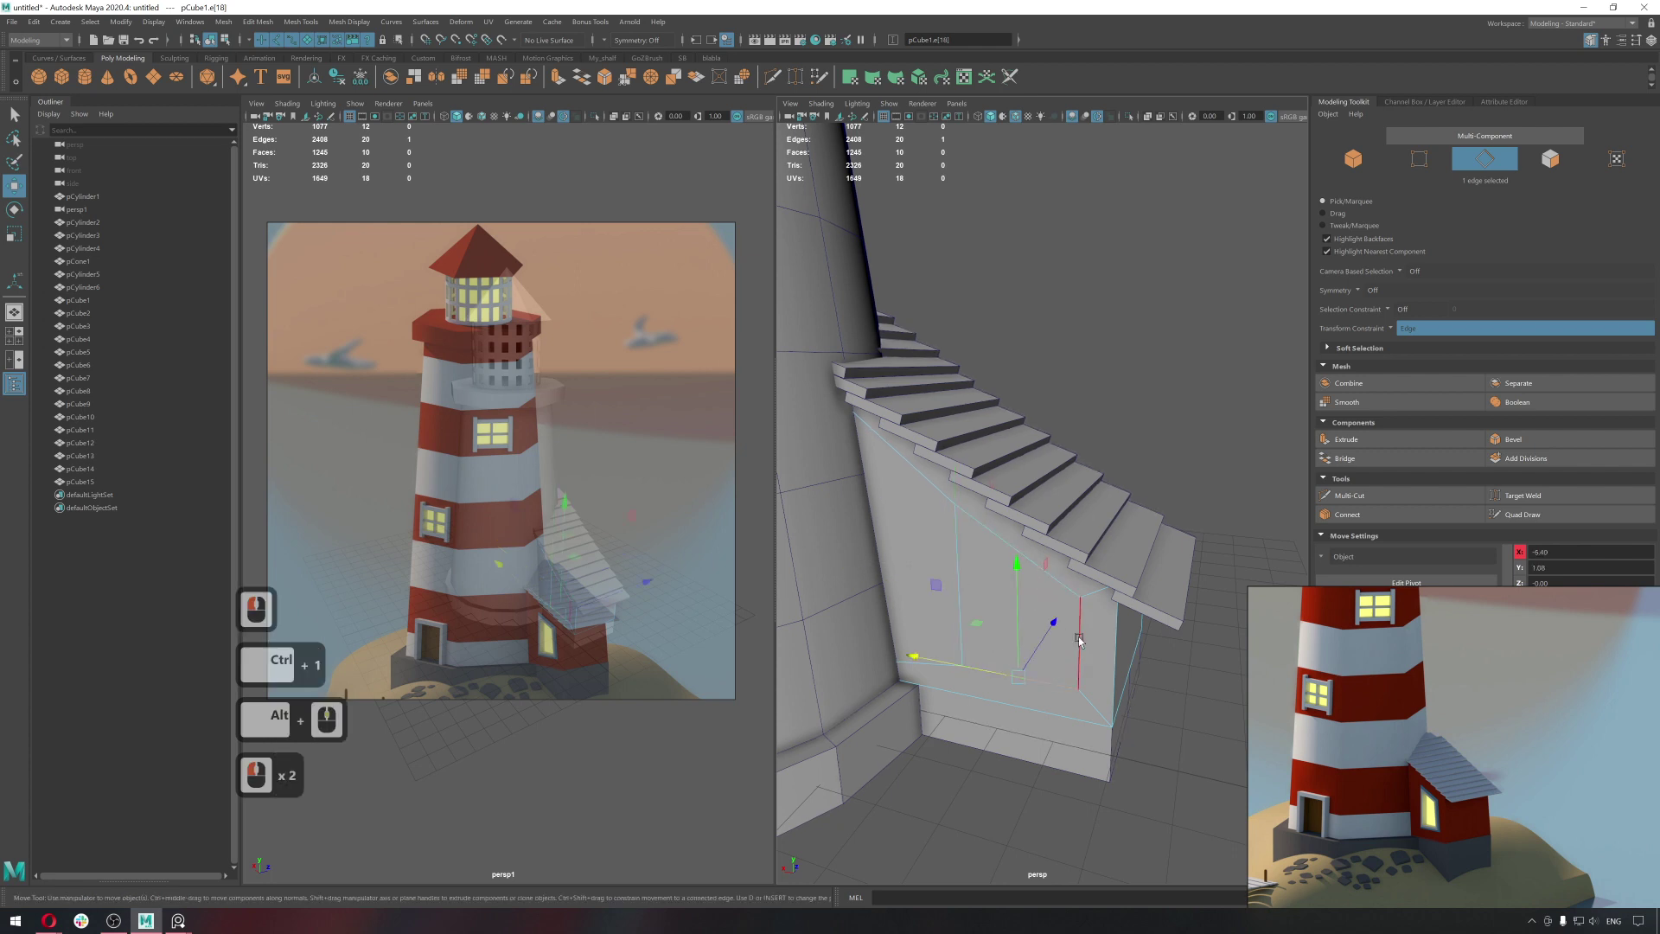
Scale the annex wall face under the stairs, undoing and redoing the resize.
key(q)
right_click(1012, 606)
click(1014, 608)
key(r)
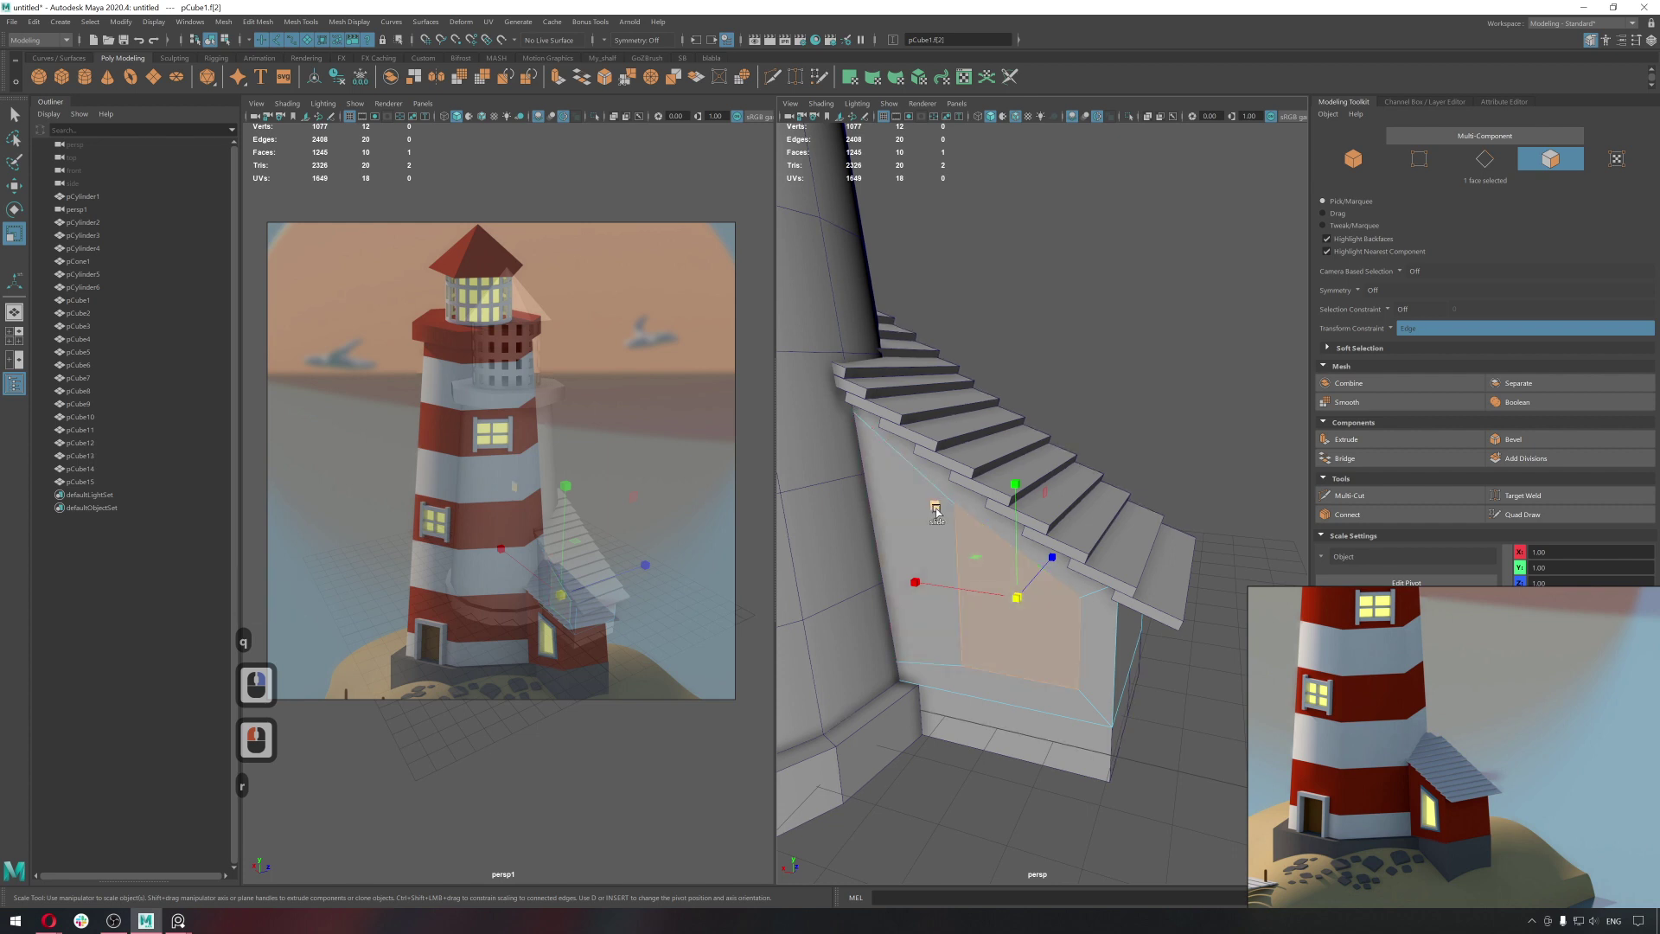
click(957, 515)
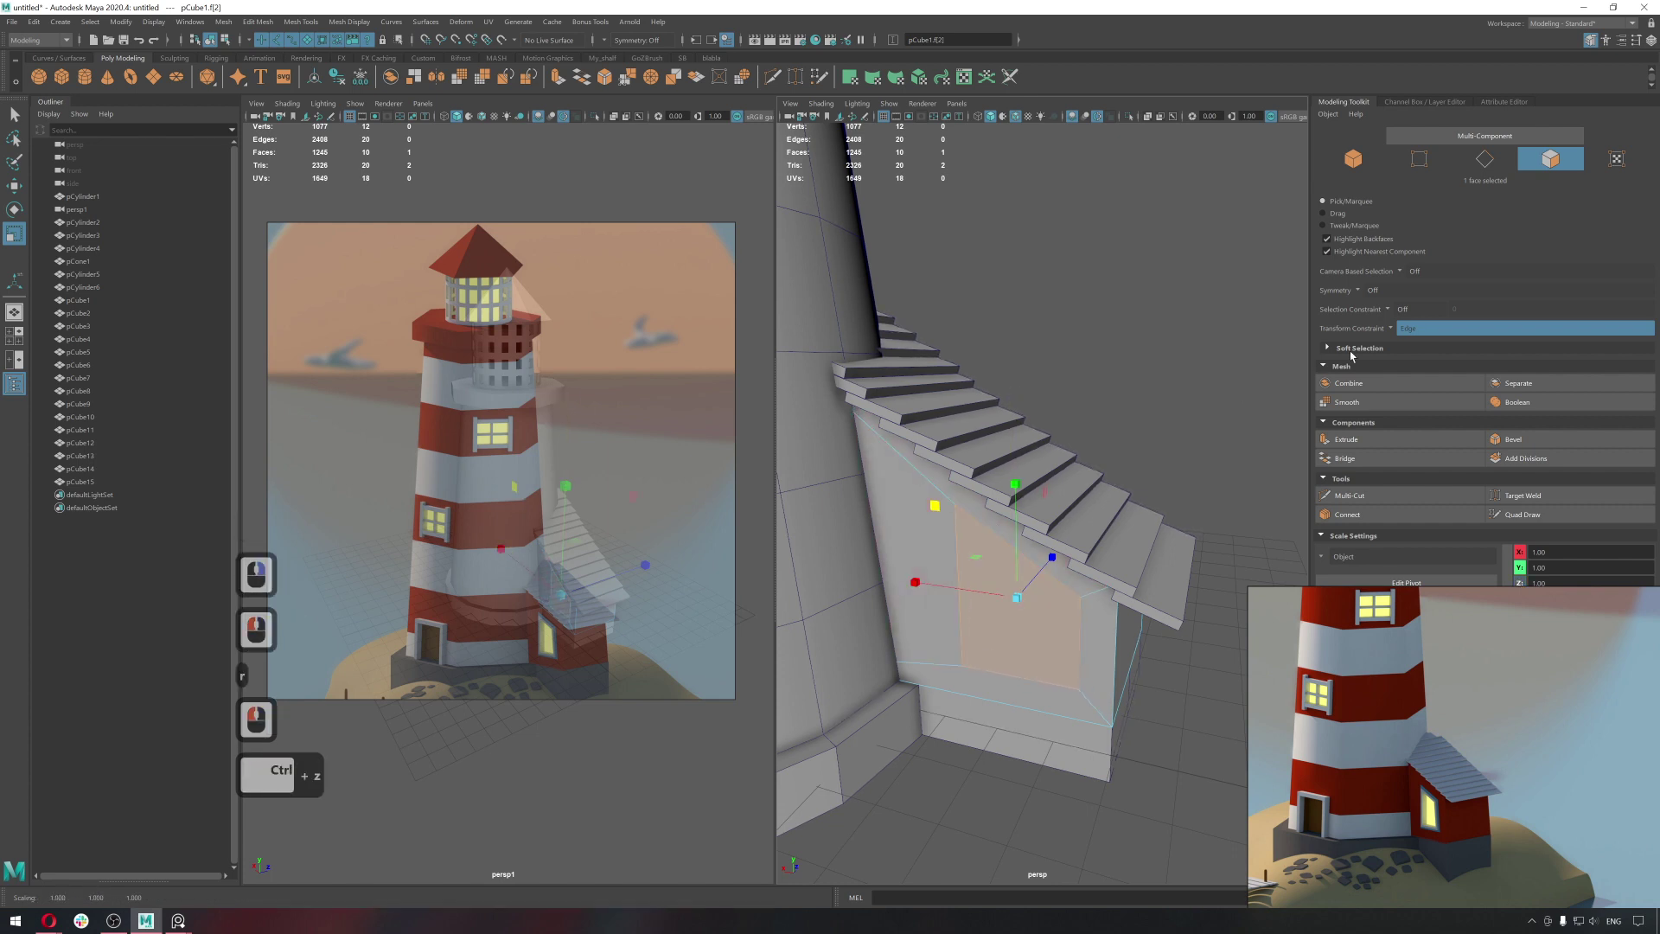
key(ctrl+z)
click(1392, 330)
double_click(1333, 375)
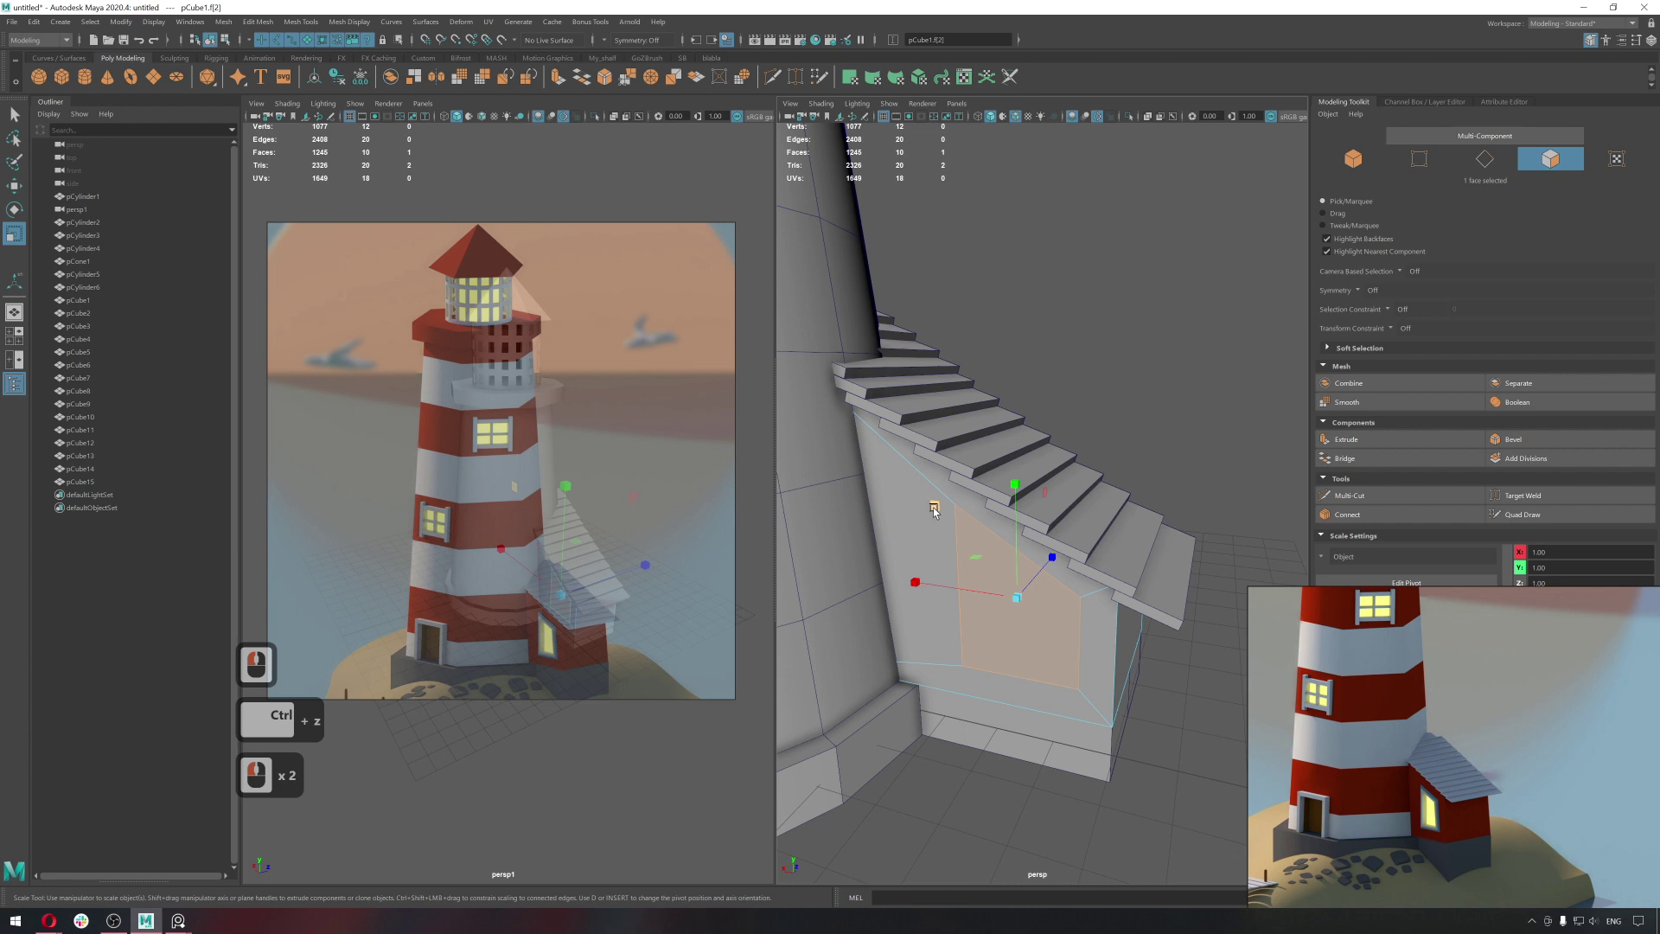
click(952, 514)
Move in and turn the view to face the annex wall, selecting the face under the stairs.
middle_click(1035, 602)
middle_click(1005, 632)
middle_click(1009, 619)
middle_click(1024, 562)
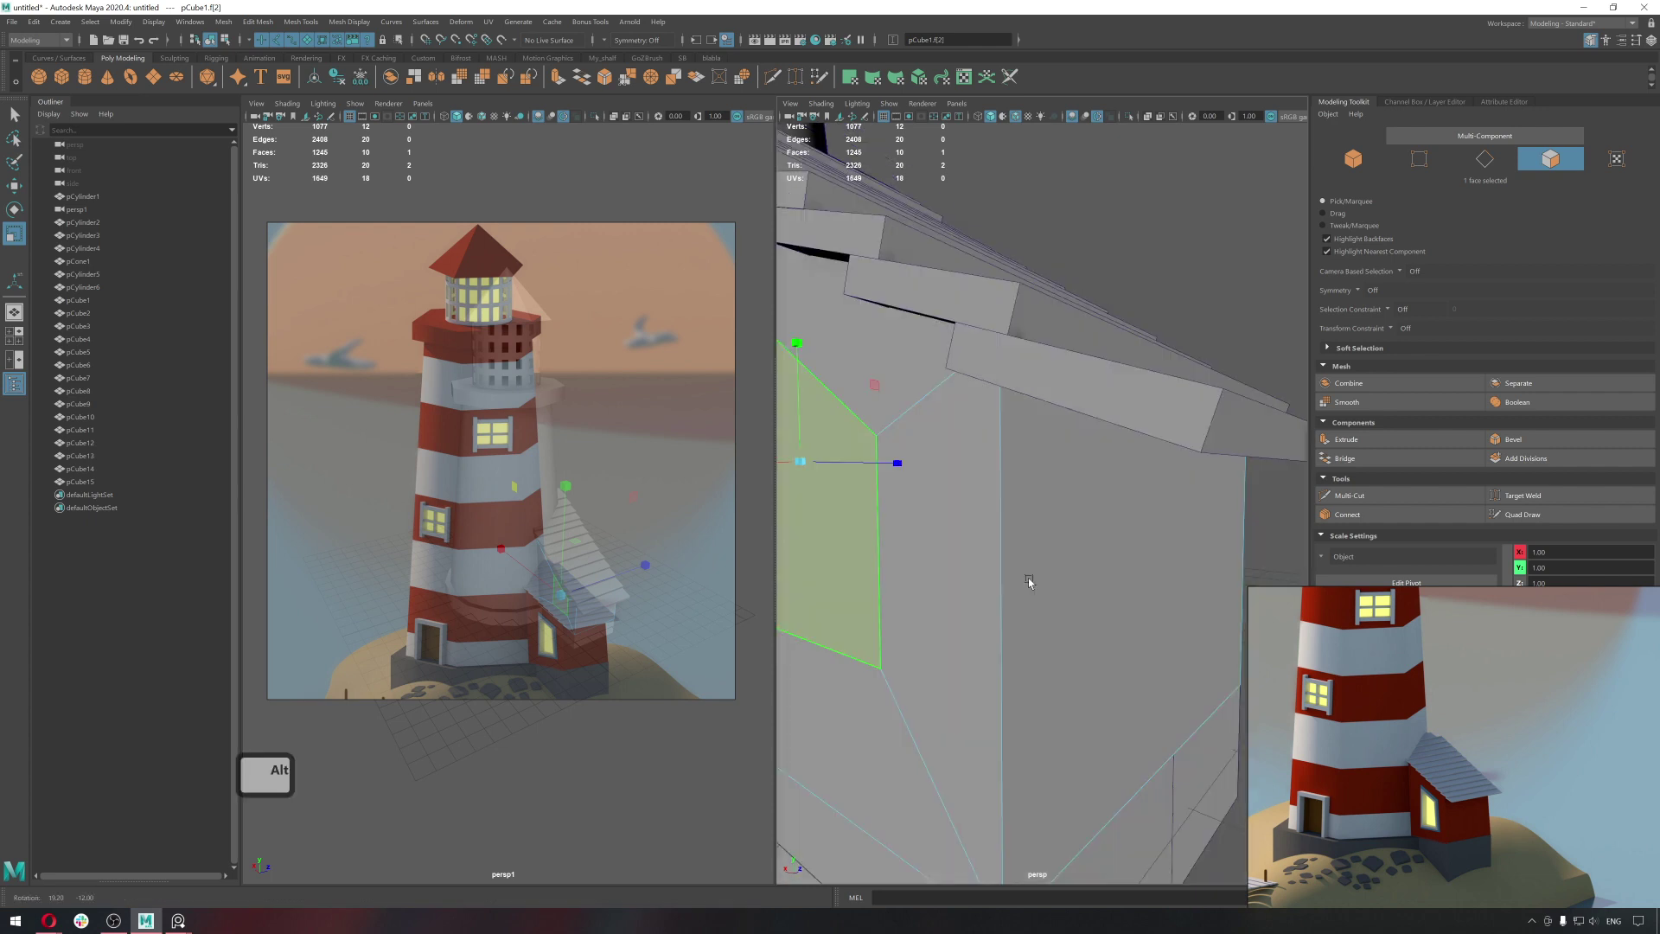
click(1031, 581)
middle_click(1184, 627)
middle_click(1169, 621)
middle_click(1169, 623)
middle_click(1138, 623)
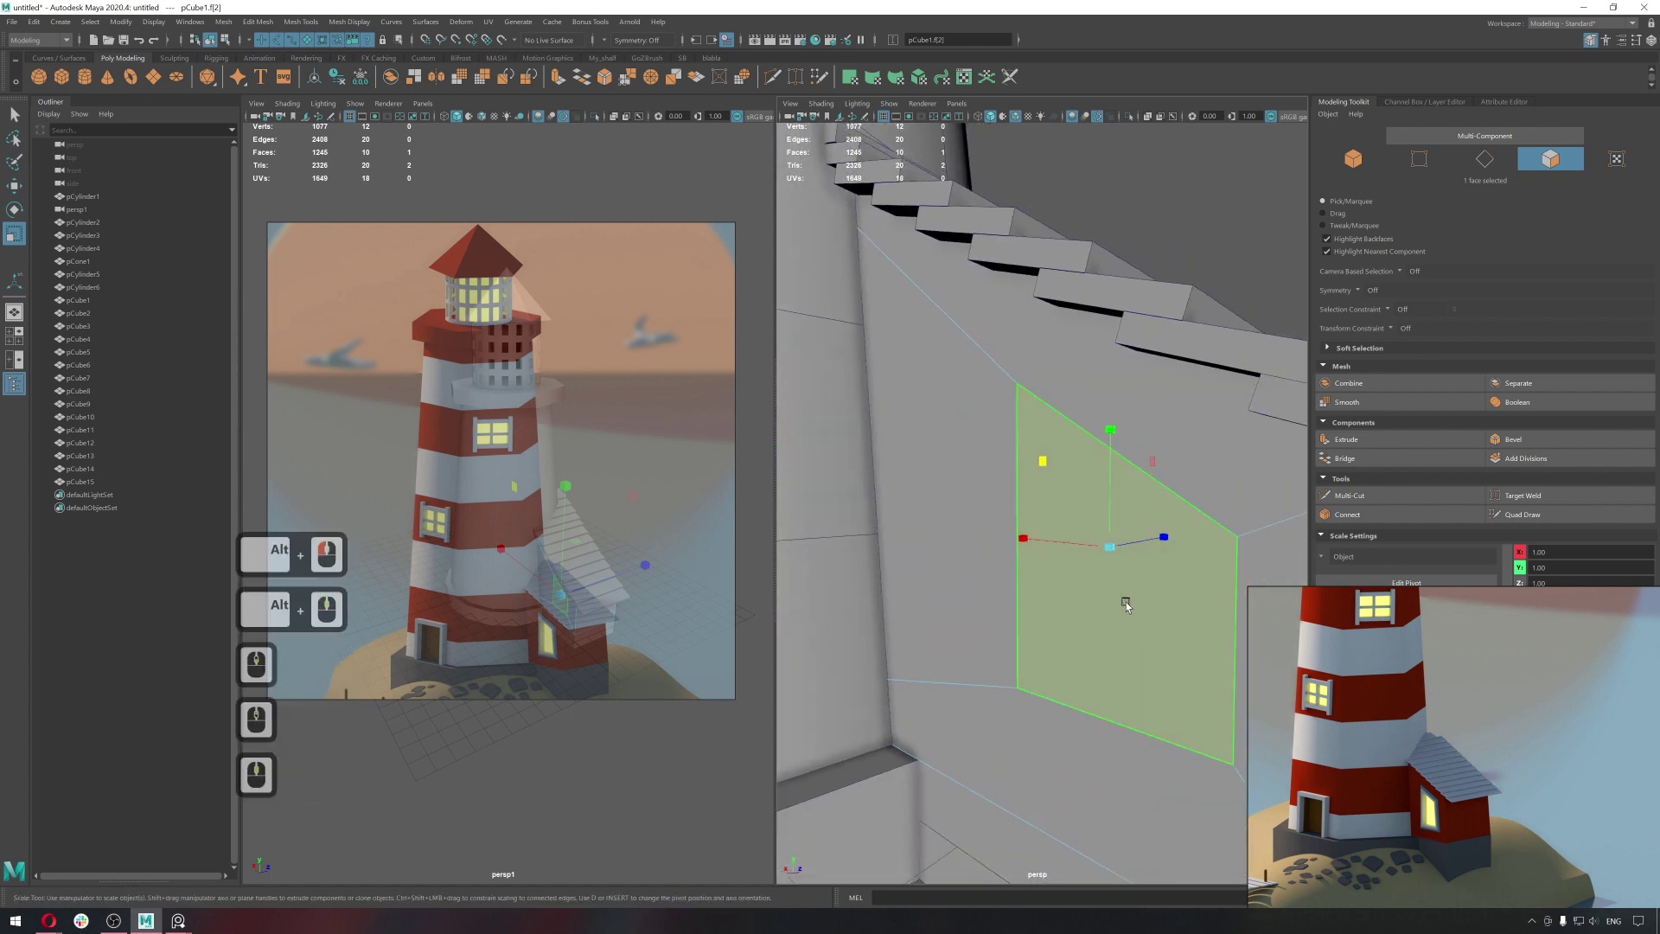
Select the window panel's two side edges and adjust them, undoing the stray moves.
key(q)
right_click(1146, 487)
click(1142, 484)
key(w)
click(1121, 358)
key(ctrl+z)
click(1101, 734)
key(r)
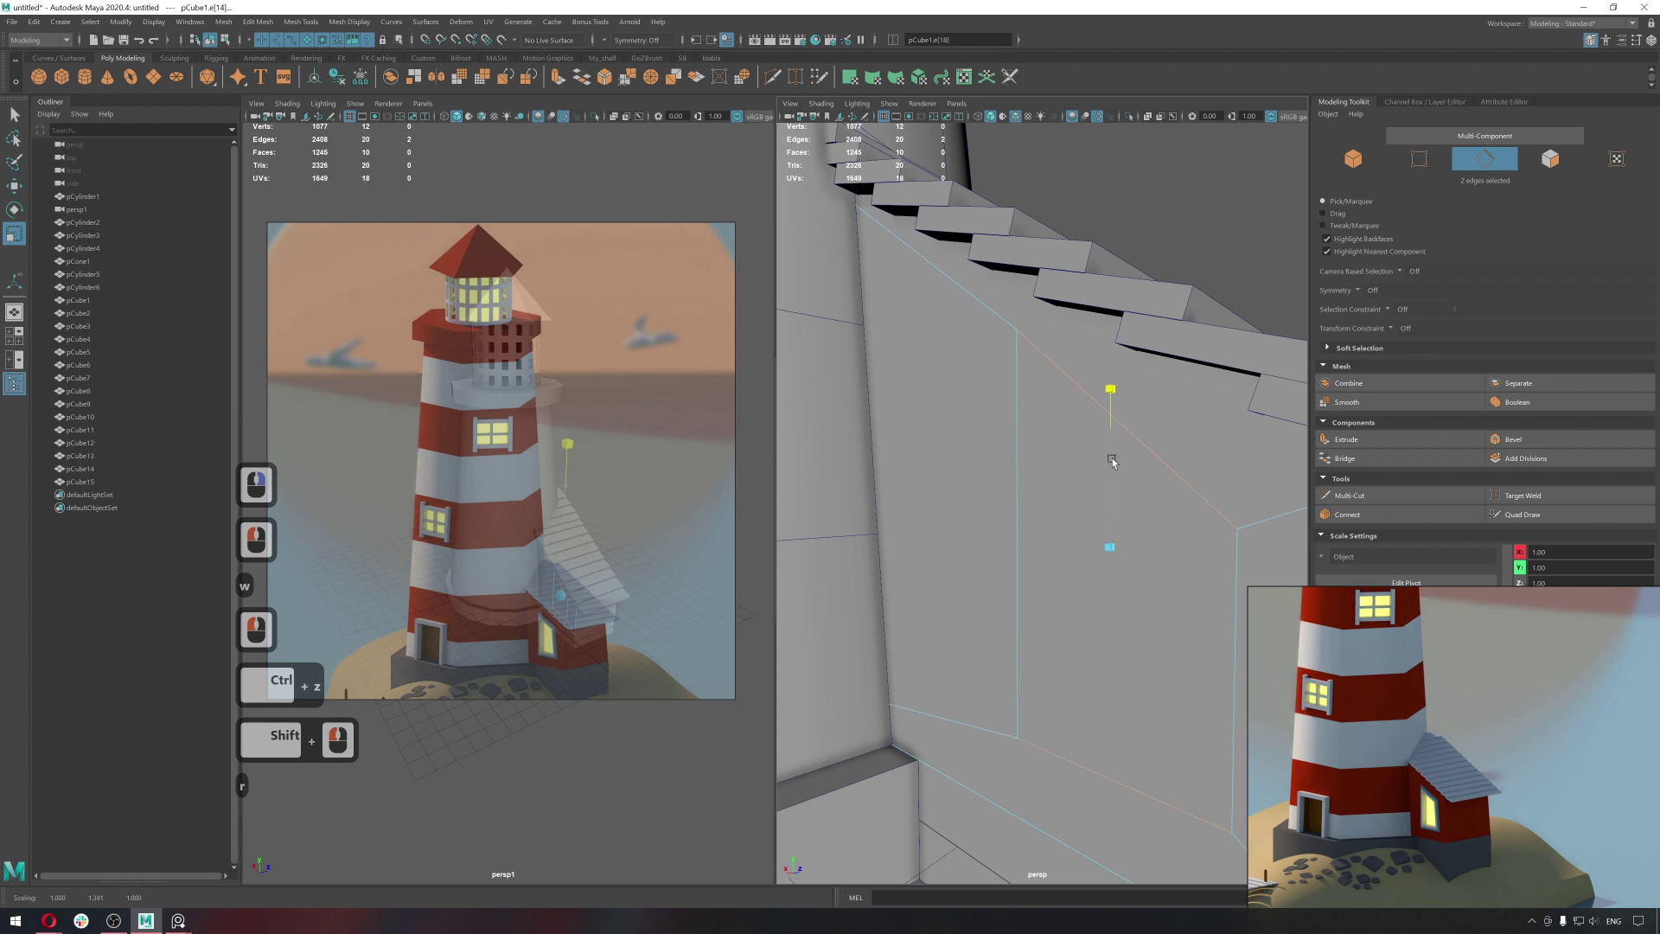
click(1116, 465)
middle_click(1130, 588)
middle_click(1130, 596)
click(1126, 594)
click(1068, 430)
key(ctrl+z)
Raise the panel's top corner vertex up under the stairs and reselect the new window face.
key(q)
right_click(1116, 459)
right_click(1070, 465)
click(1108, 468)
key(w)
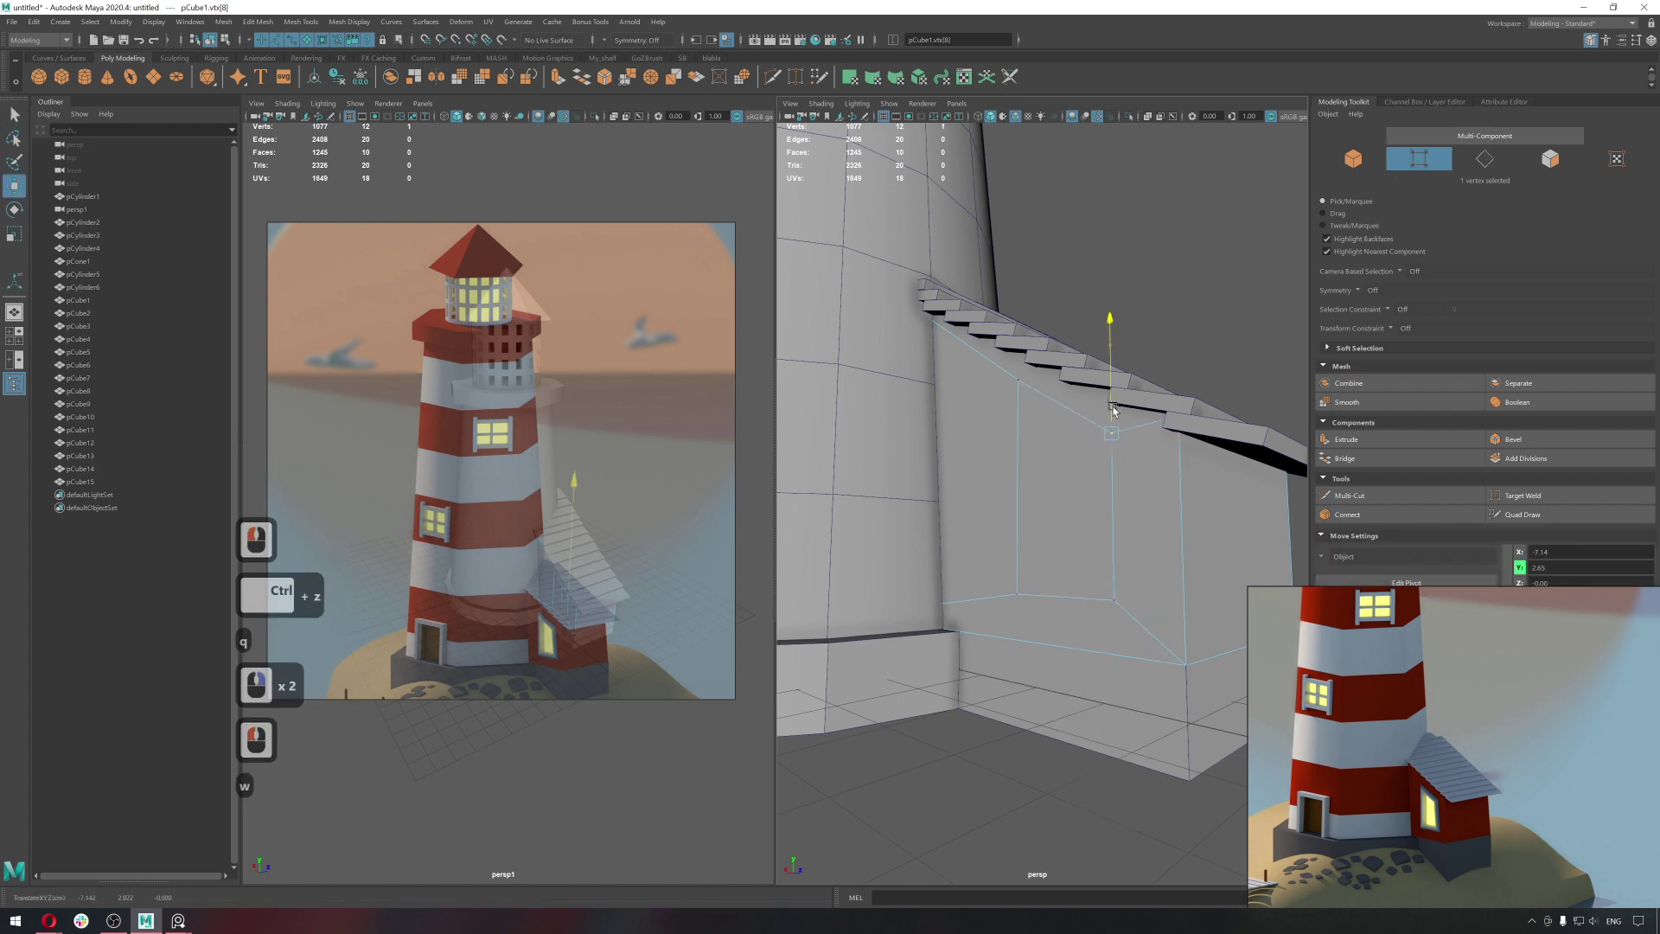
click(1117, 409)
key(q)
middle_click(1072, 531)
click(1075, 522)
right_click(1076, 522)
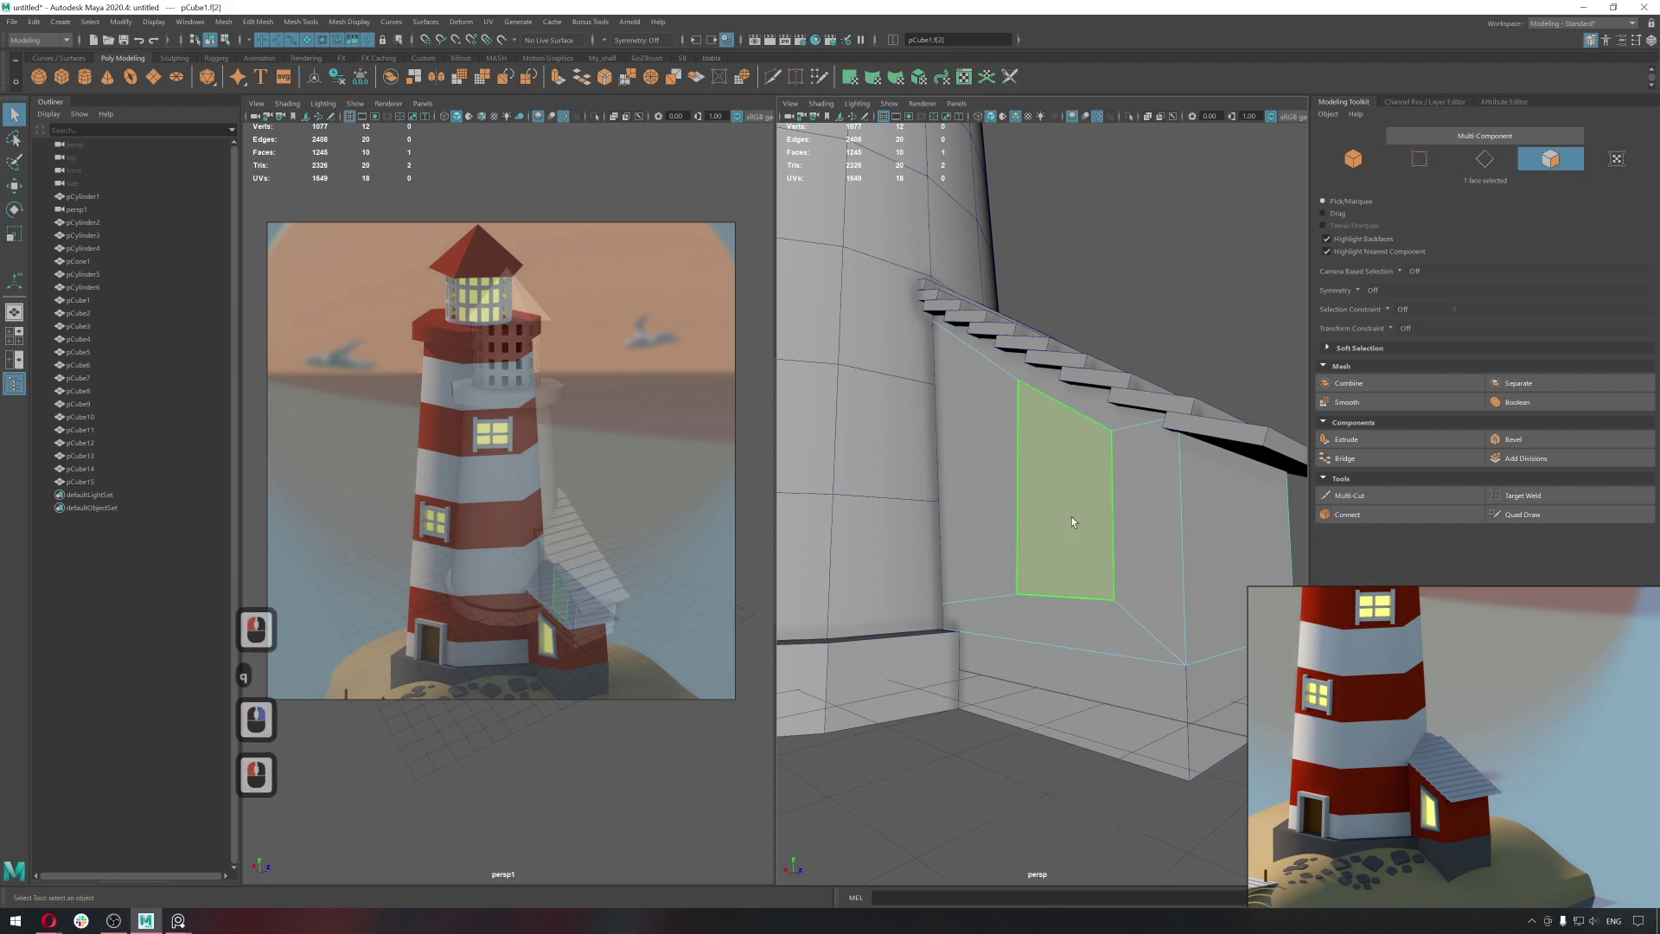
click(1071, 528)
Extrude the window face twice, setting thickness then an offset that insets the panel.
key(ctrl+e)
click(983, 563)
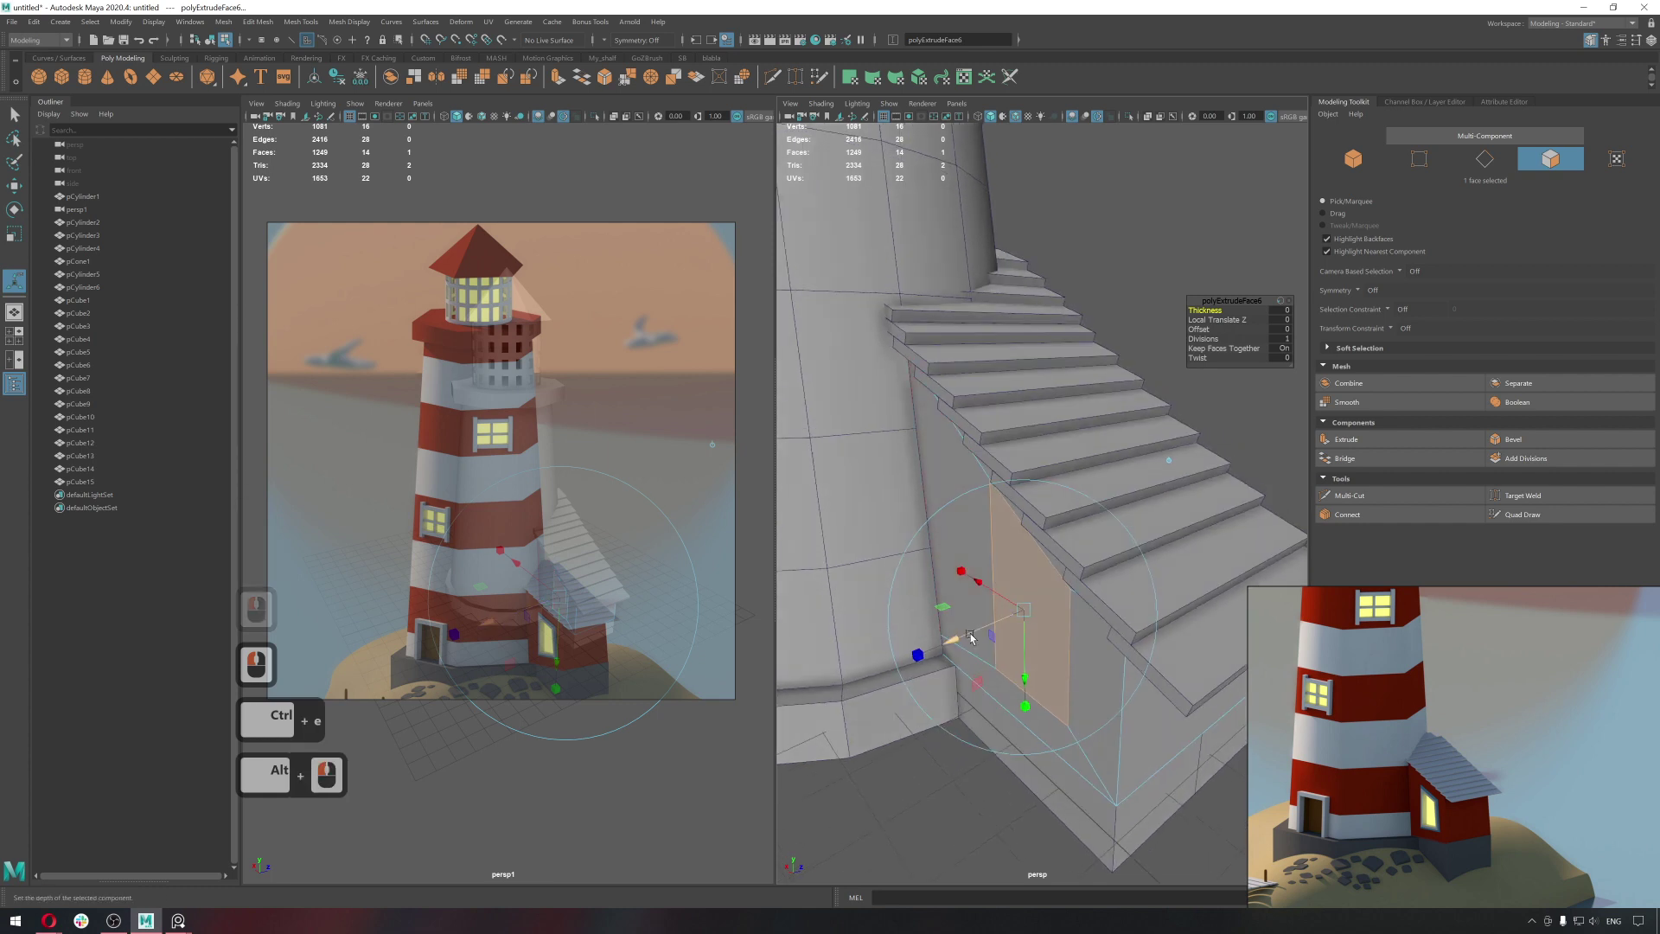
click(959, 650)
key(ctrl+e)
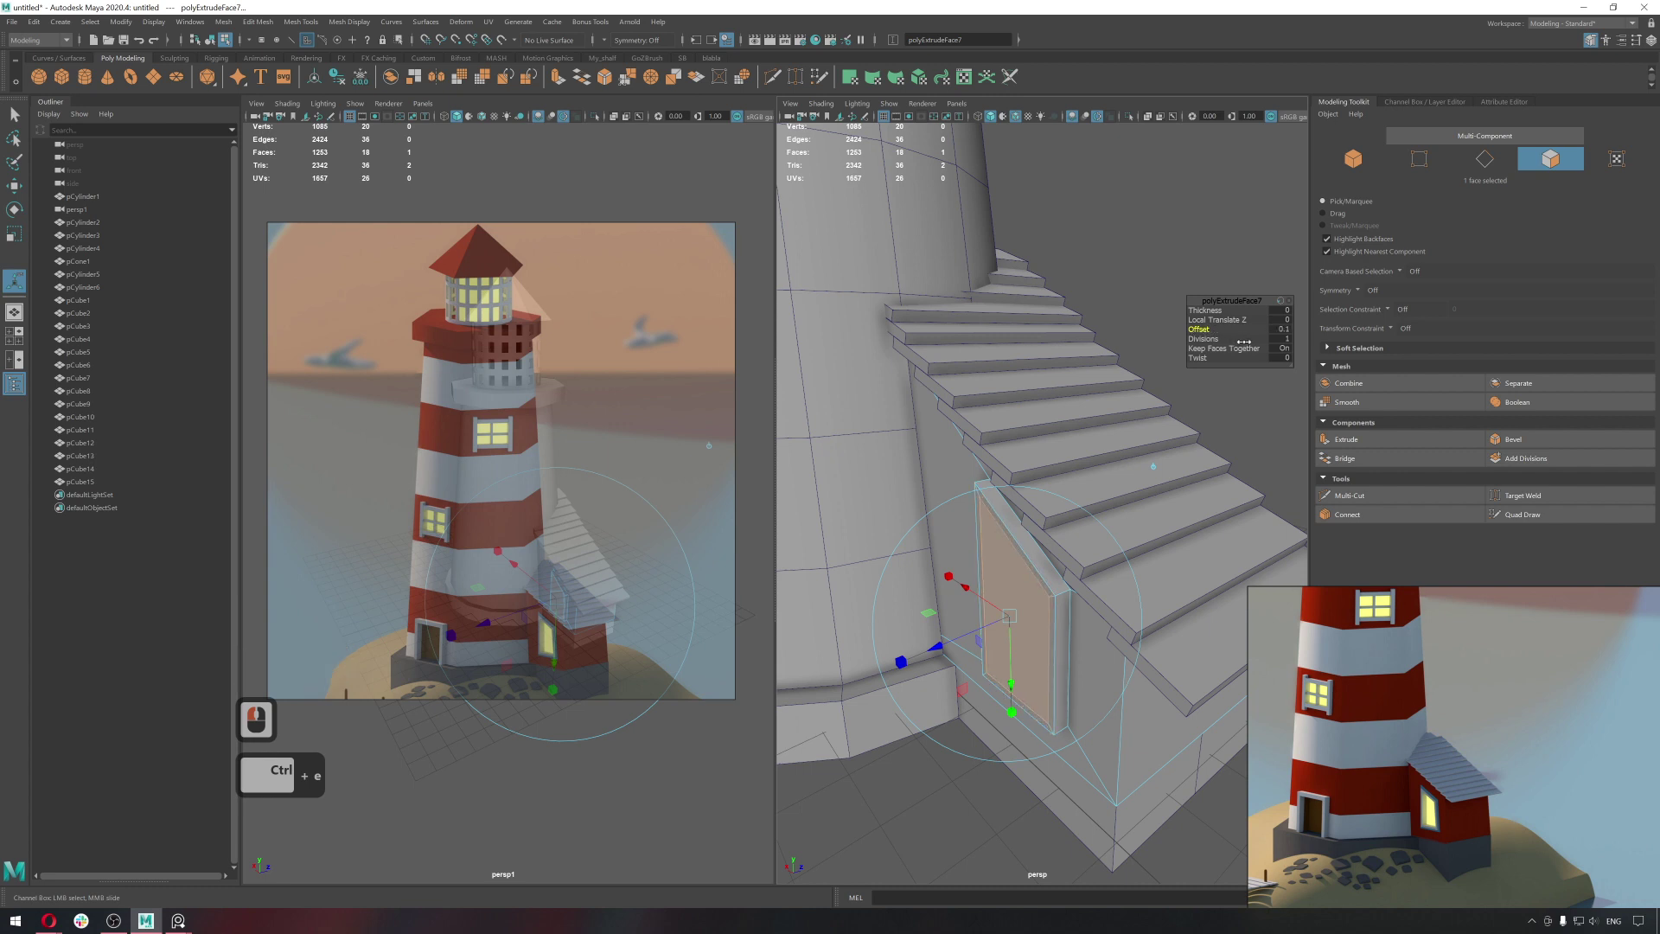
click(1247, 344)
click(1081, 572)
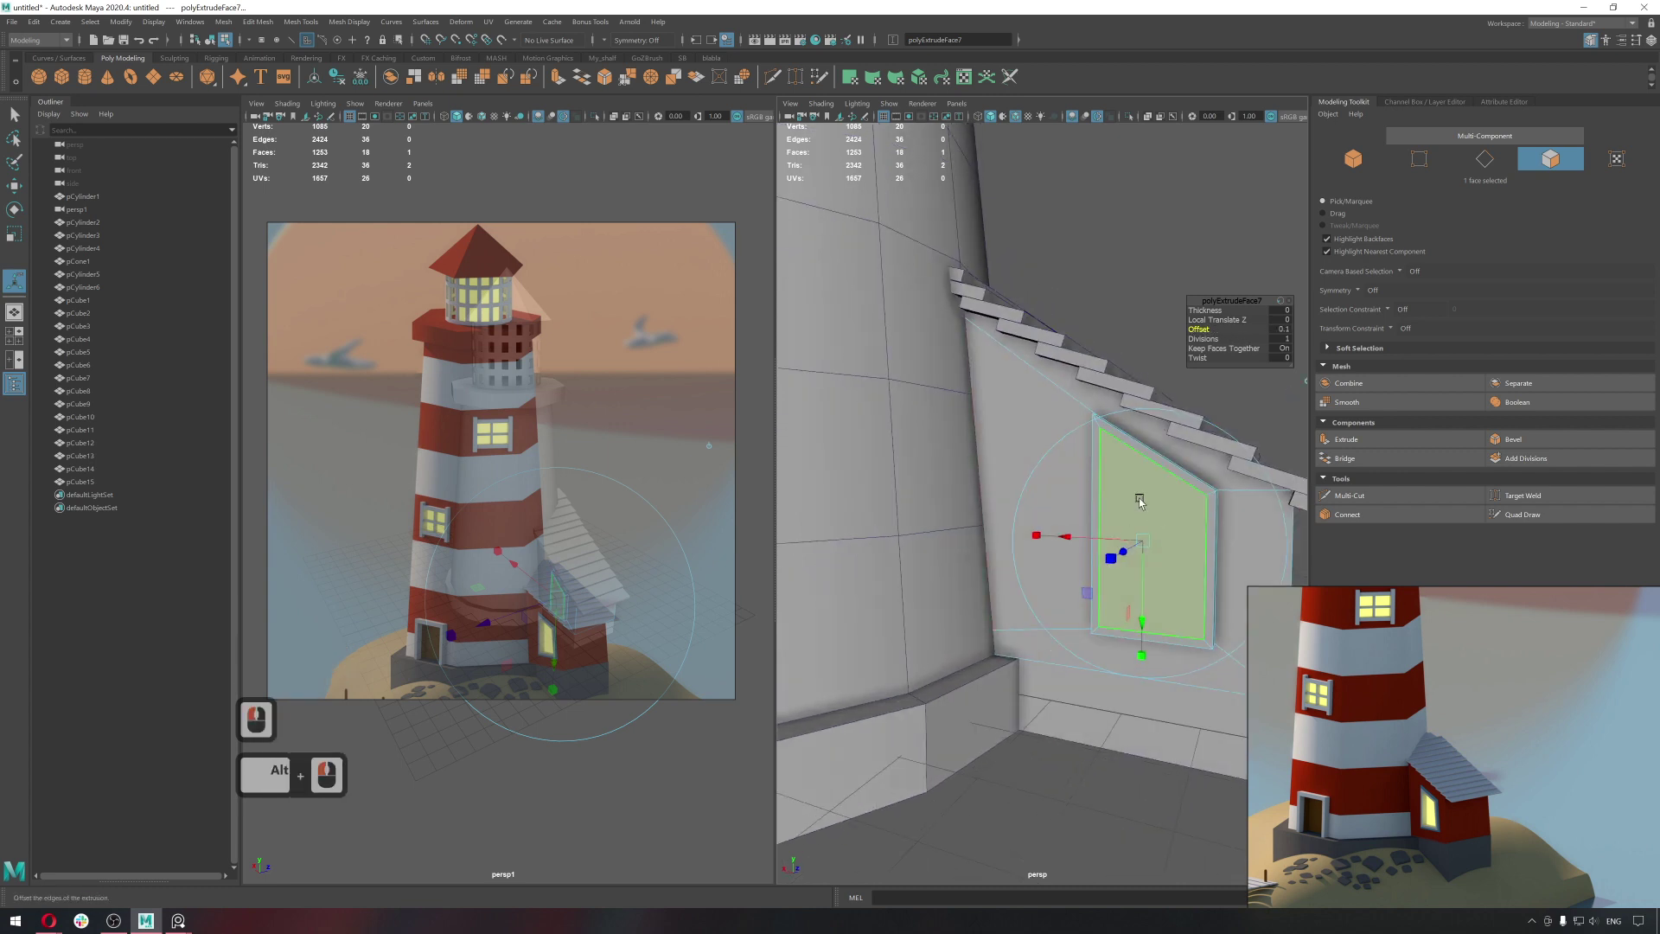
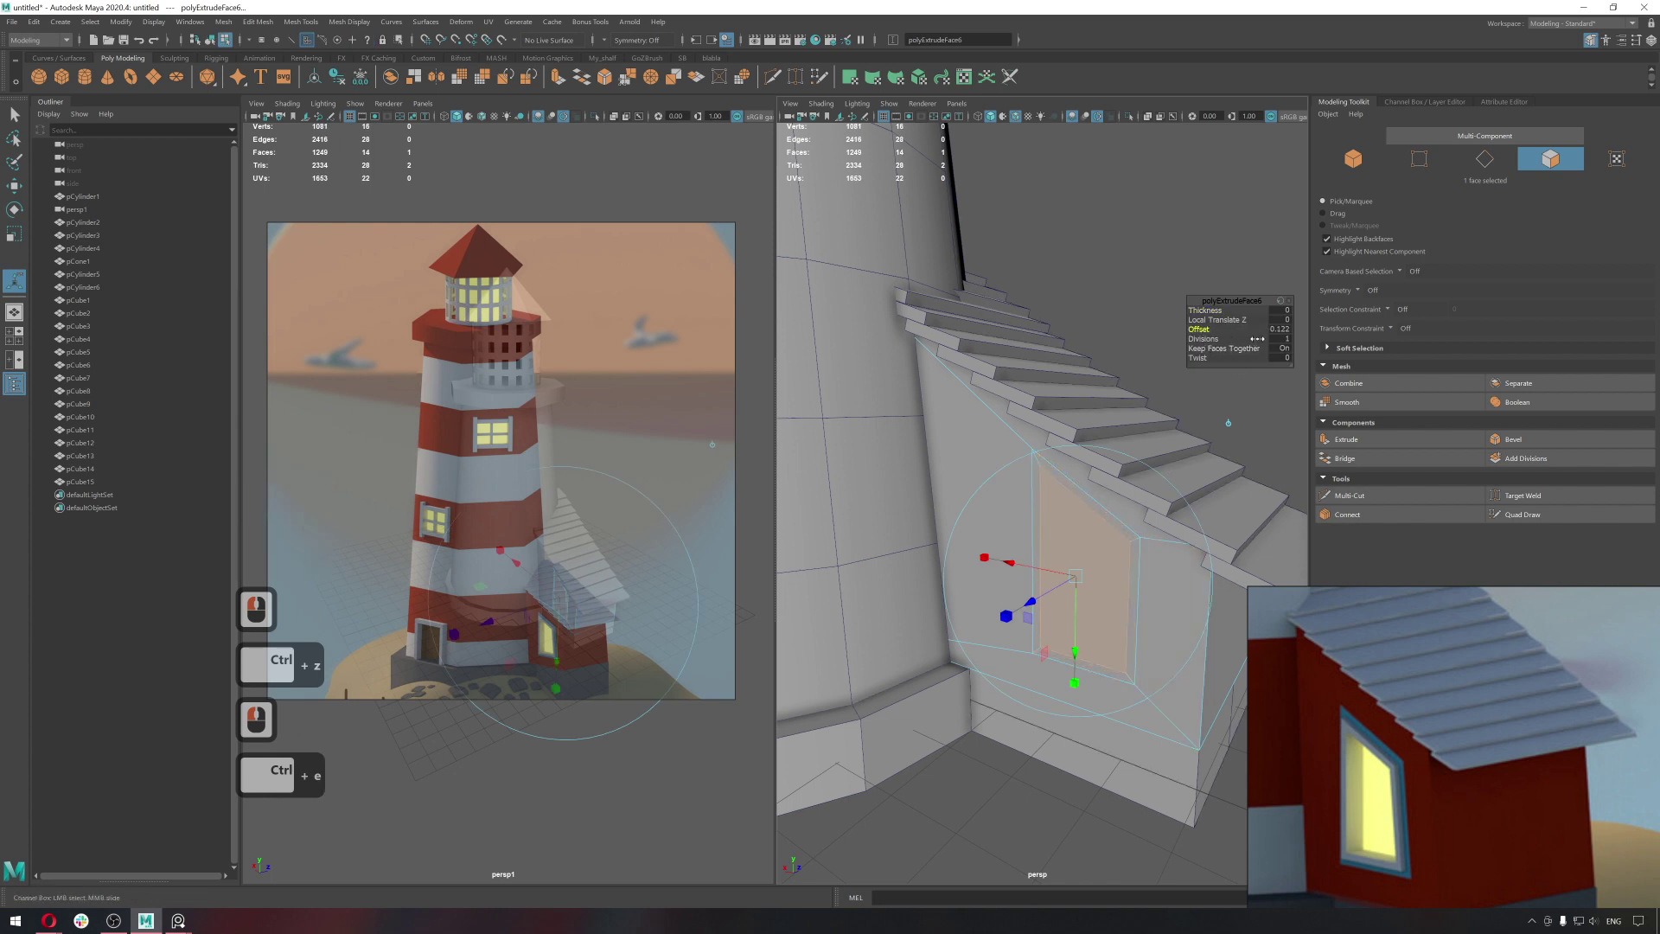
click(1260, 341)
Extrude three more times with offsets for the frame and push the window into the wall.
key(ctrl+e)
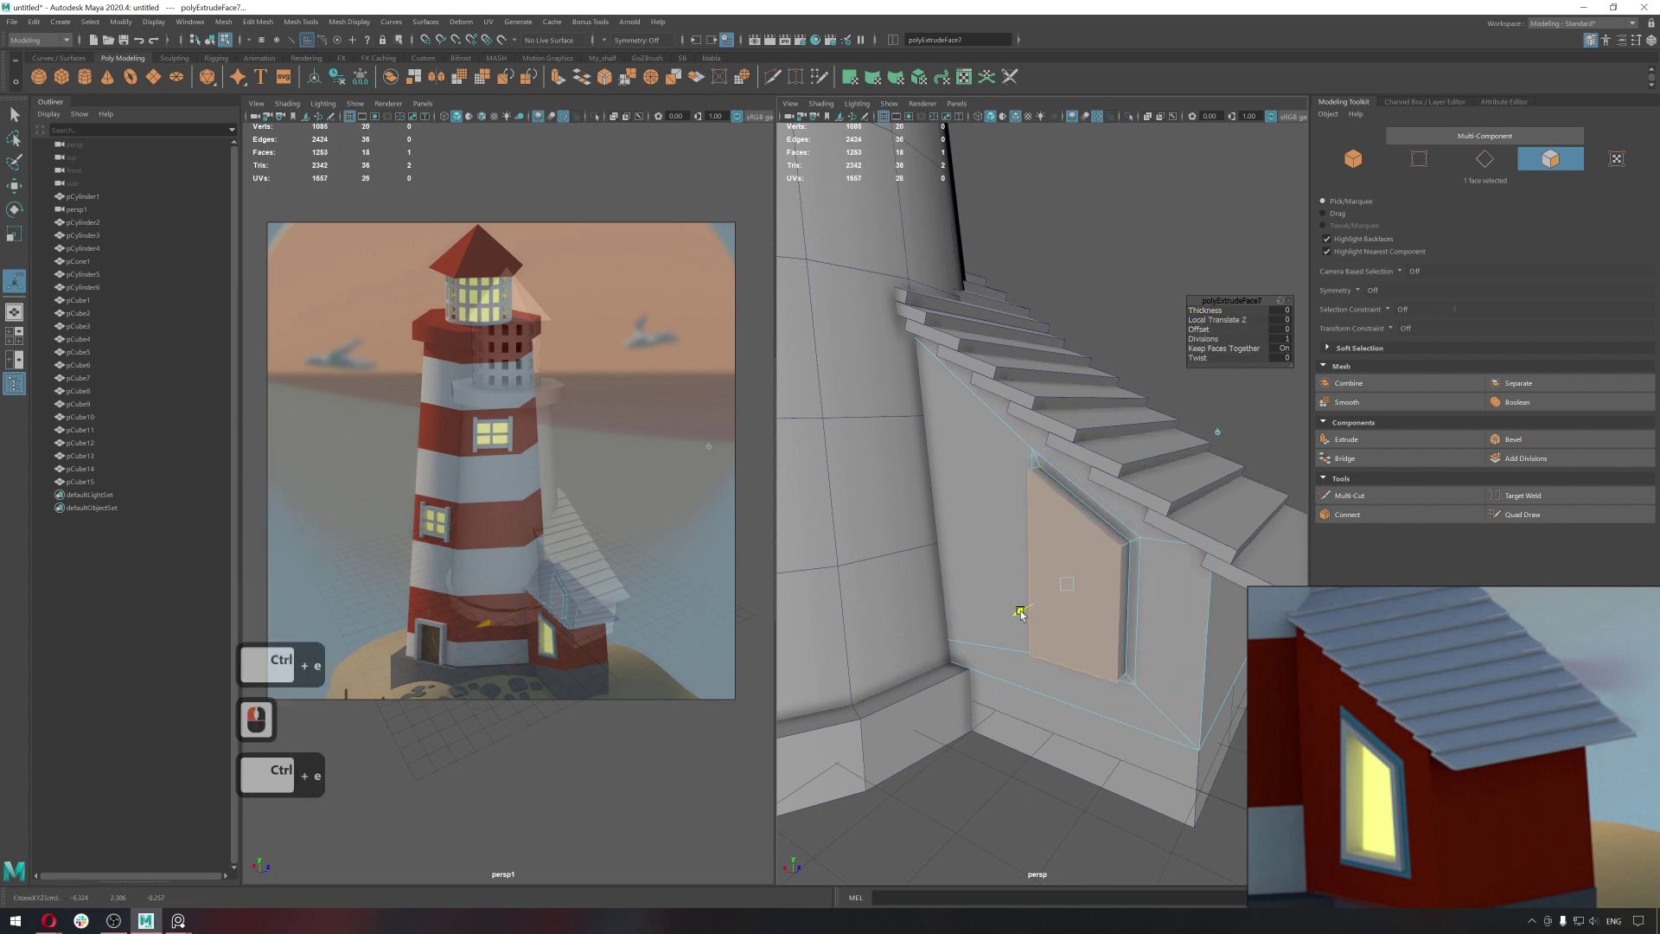
click(1021, 615)
key(ctrl+e)
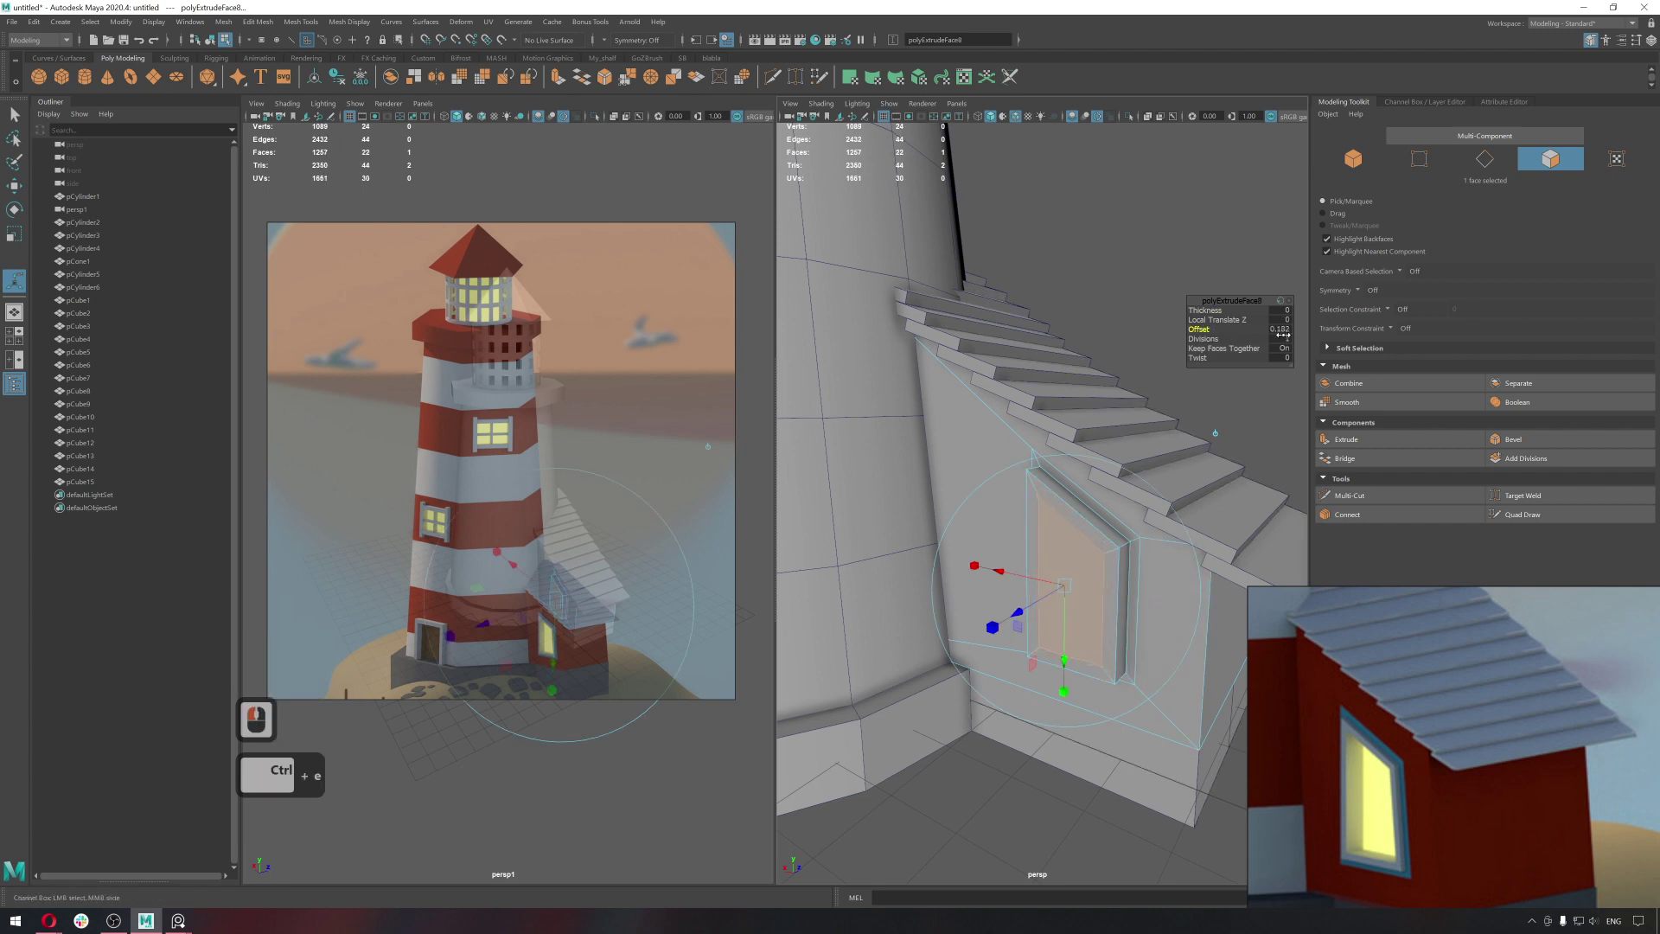
click(1272, 340)
key(ctrl+e)
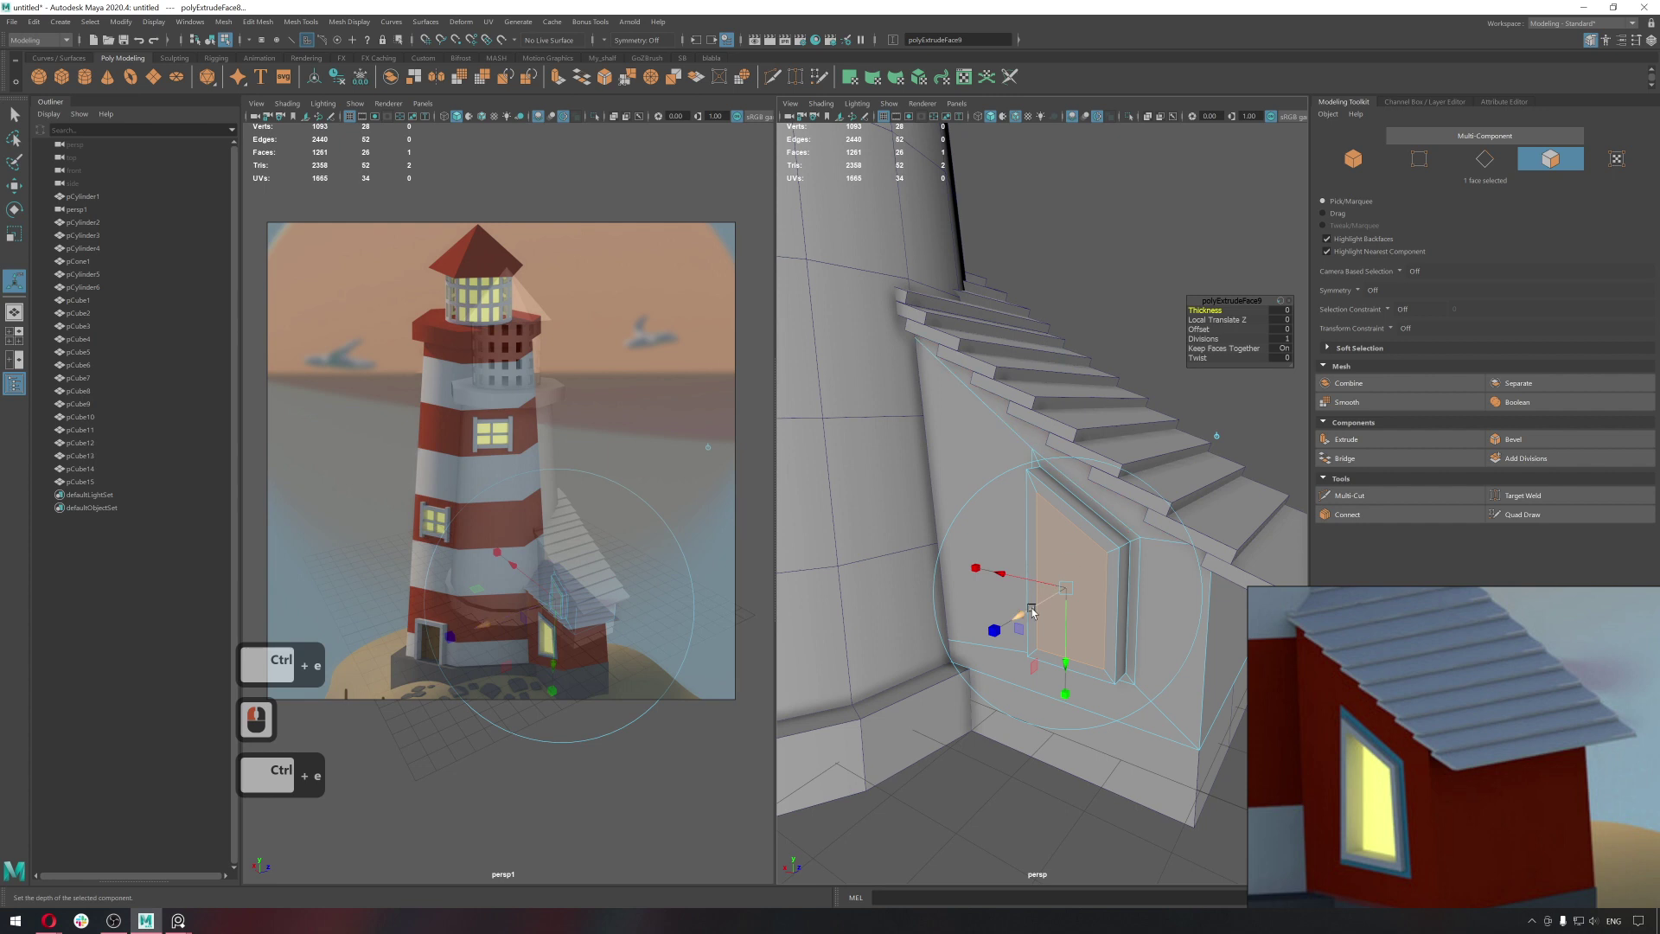
click(1075, 603)
Tidy the recess and pick the lower frame vertices of the annex for scaling.
key(w)
middle_click(1078, 632)
middle_click(1078, 632)
right_click(1127, 651)
click(1137, 733)
click(1098, 702)
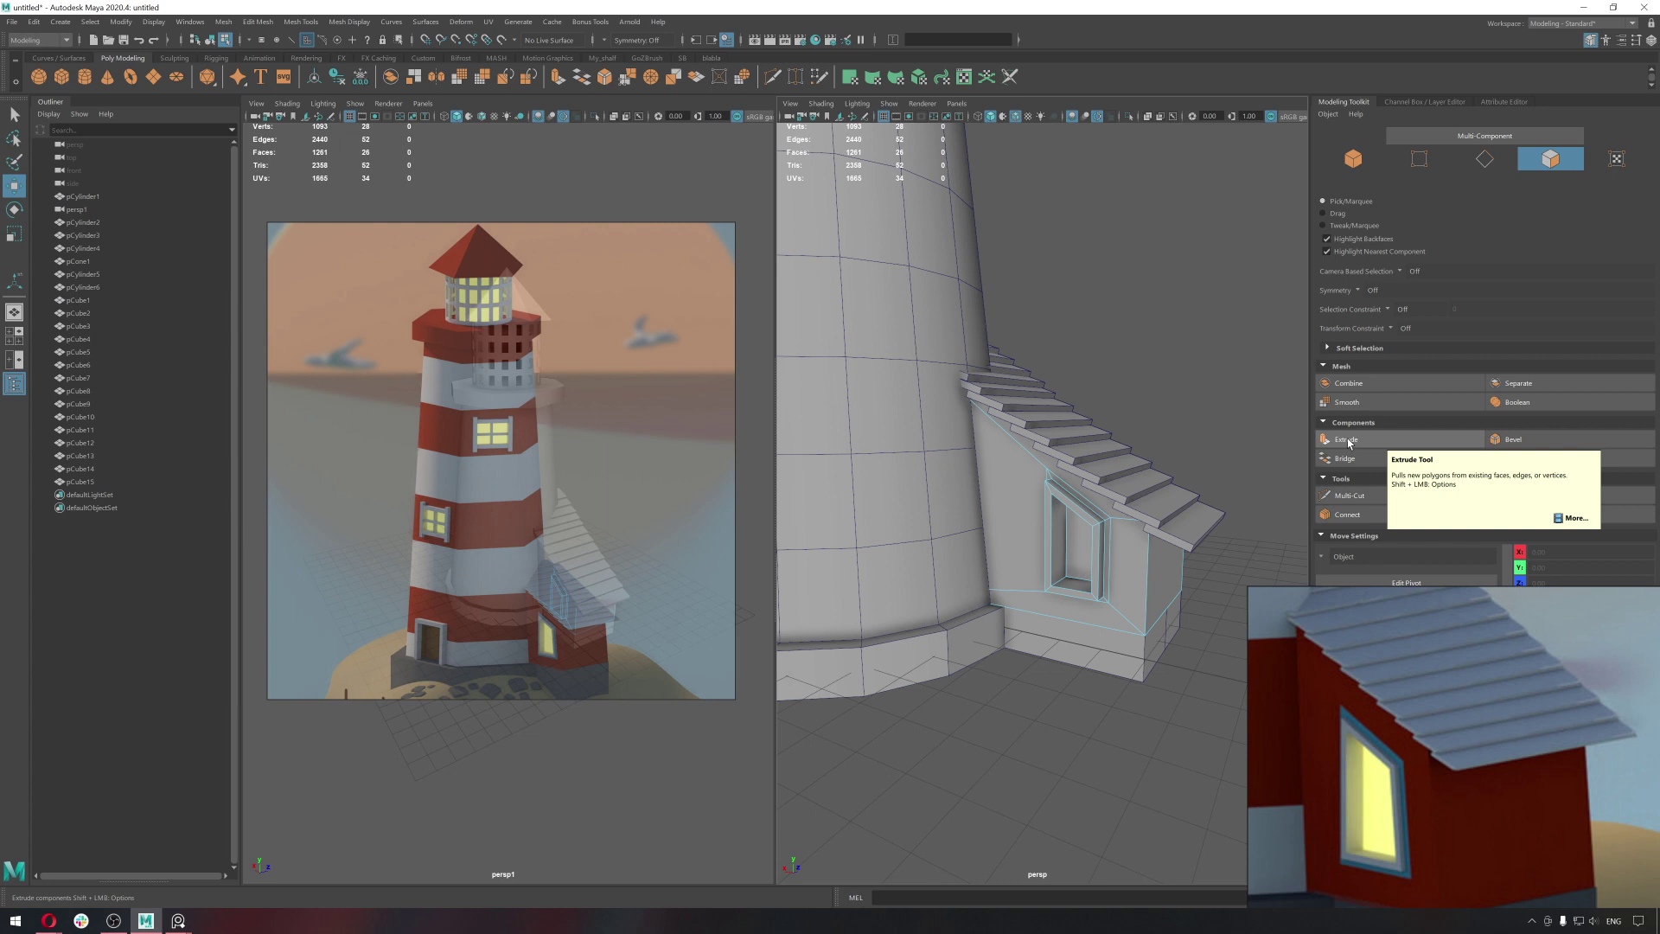
click(1191, 503)
middle_click(1199, 552)
middle_click(1123, 570)
right_click(1113, 537)
click(1199, 606)
text(wr)
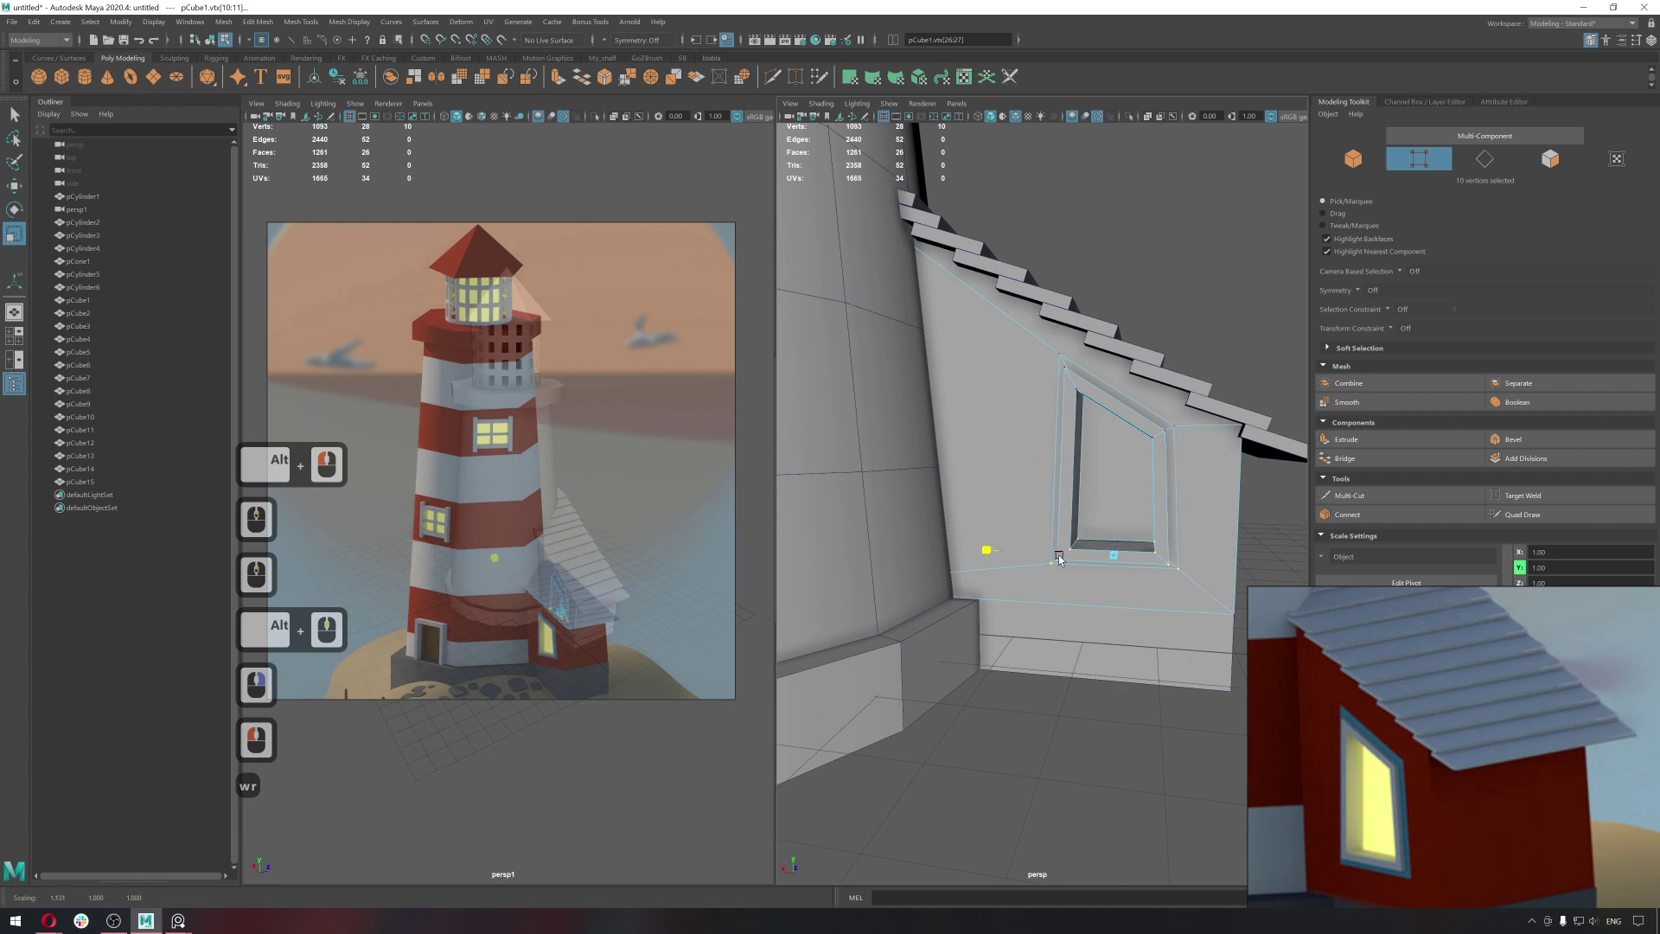
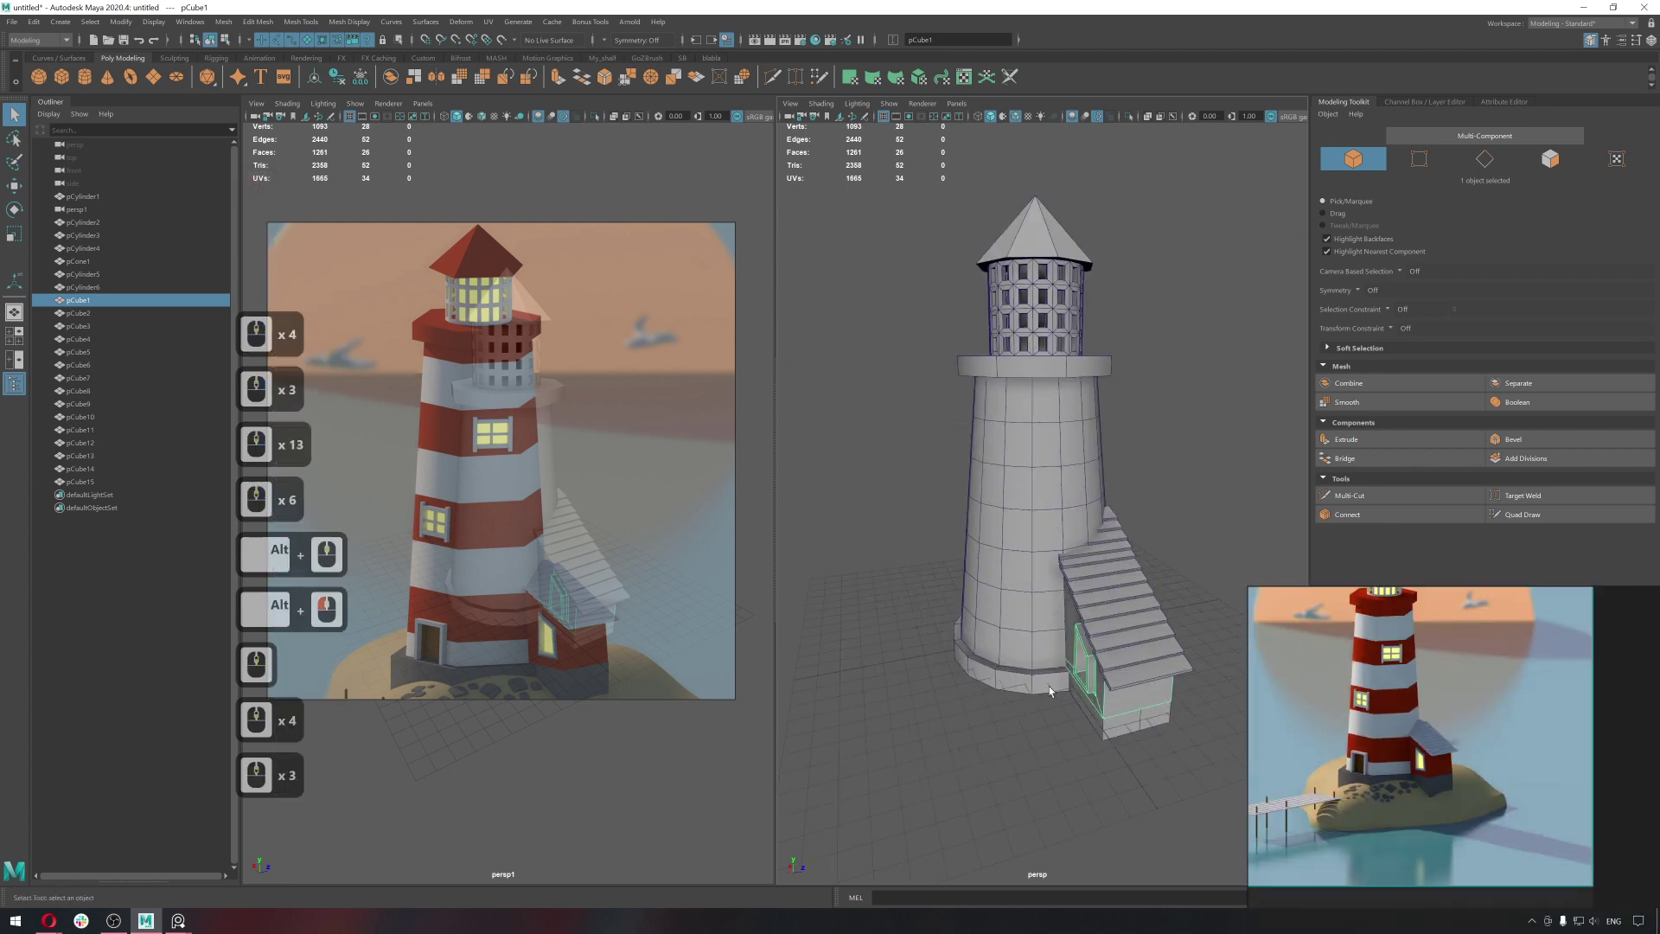
click(1038, 690)
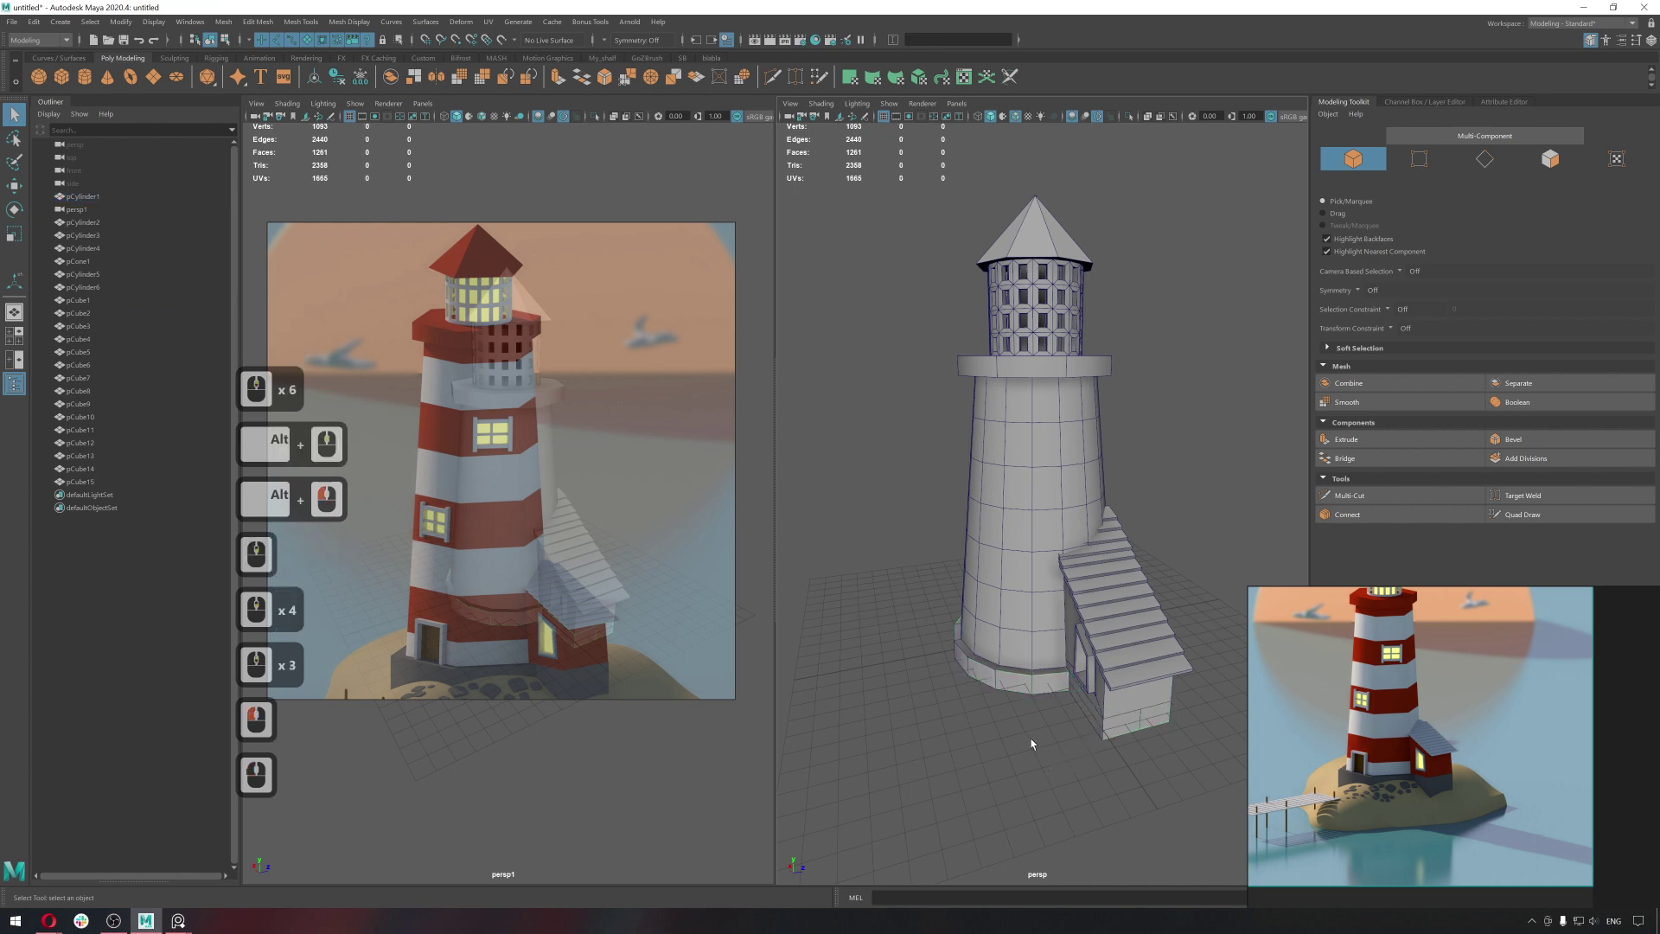
middle_click(1358, 733)
middle_click(1390, 756)
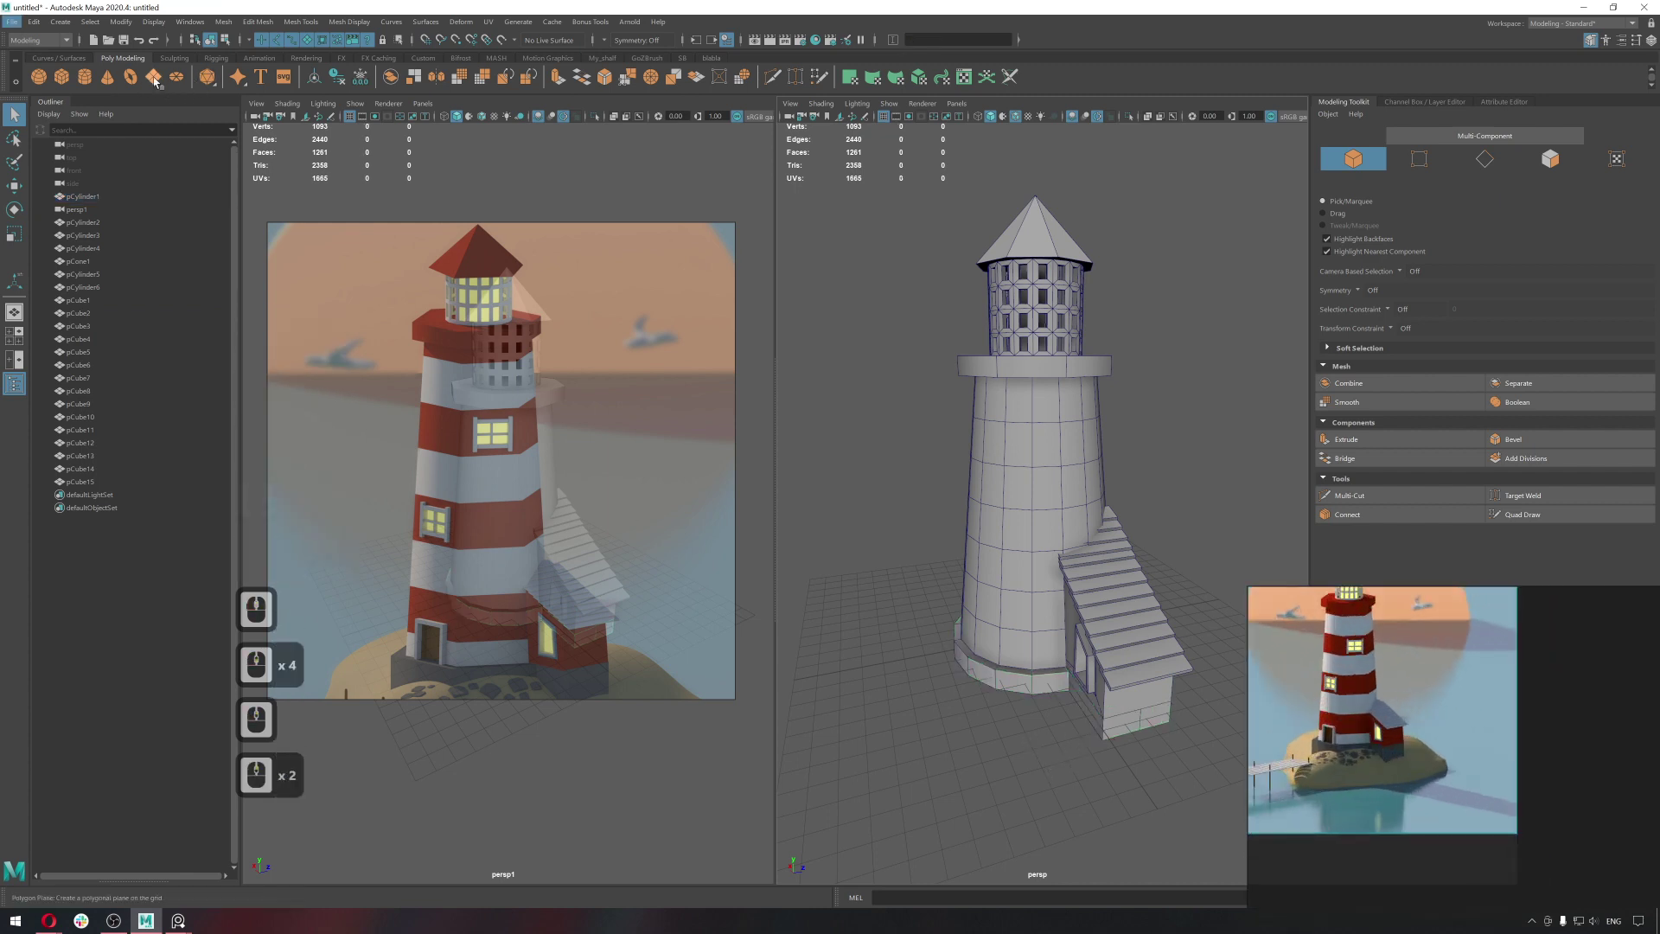
Add a polygon plane and scale it out beneath the lighthouse.
click(157, 80)
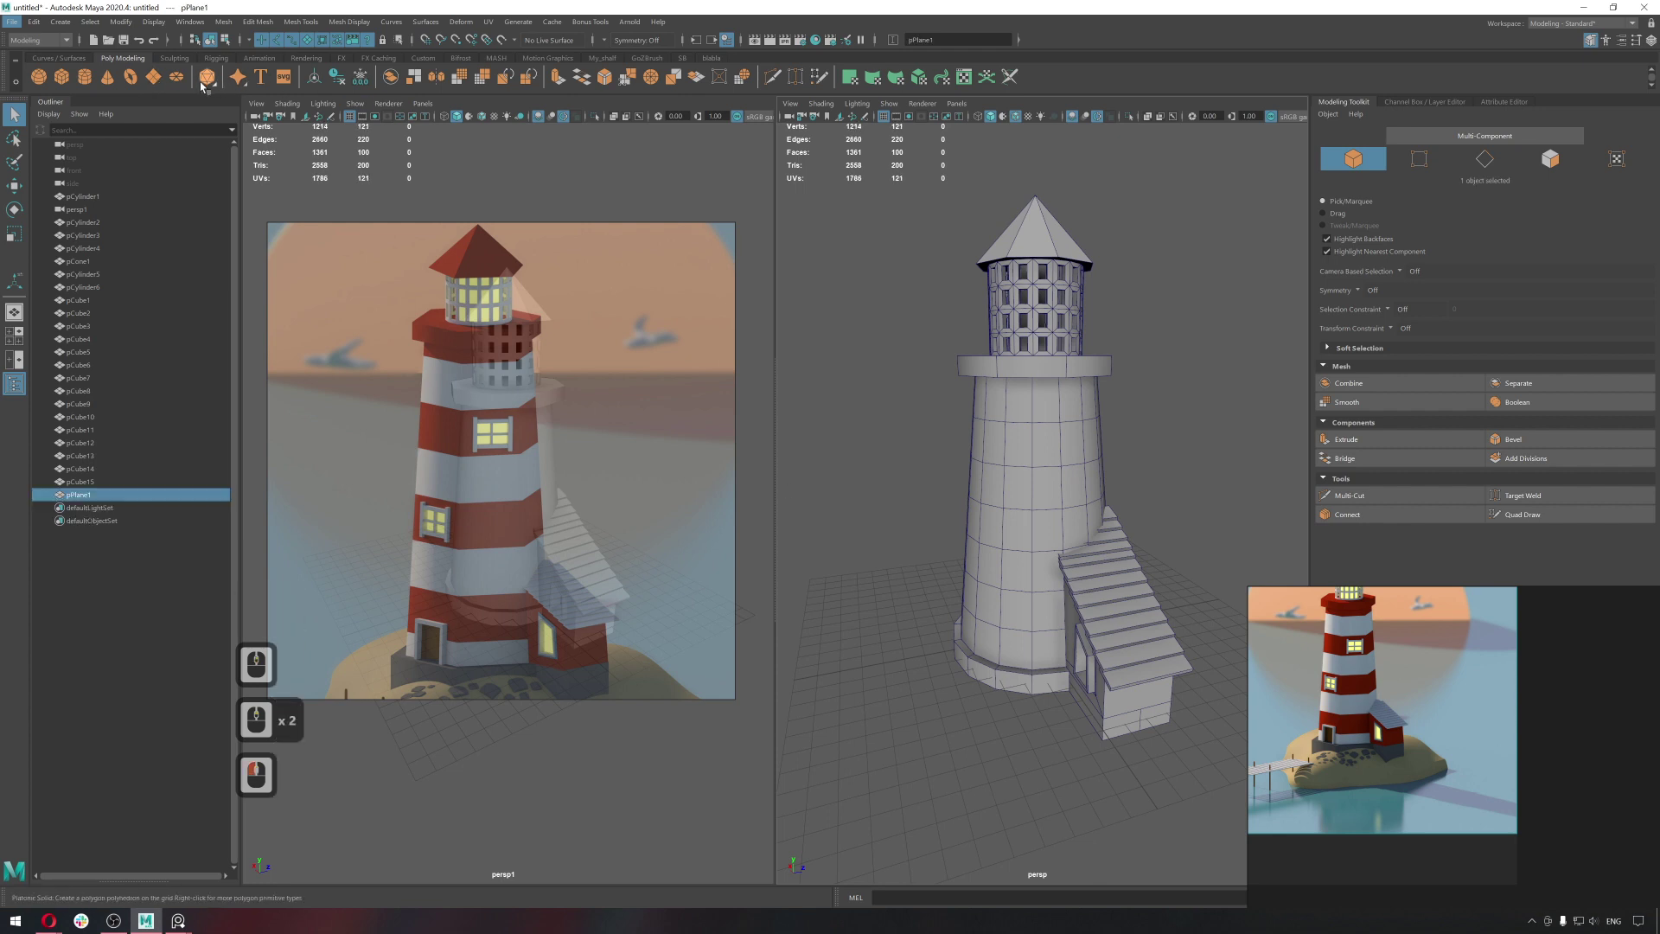
key(r)
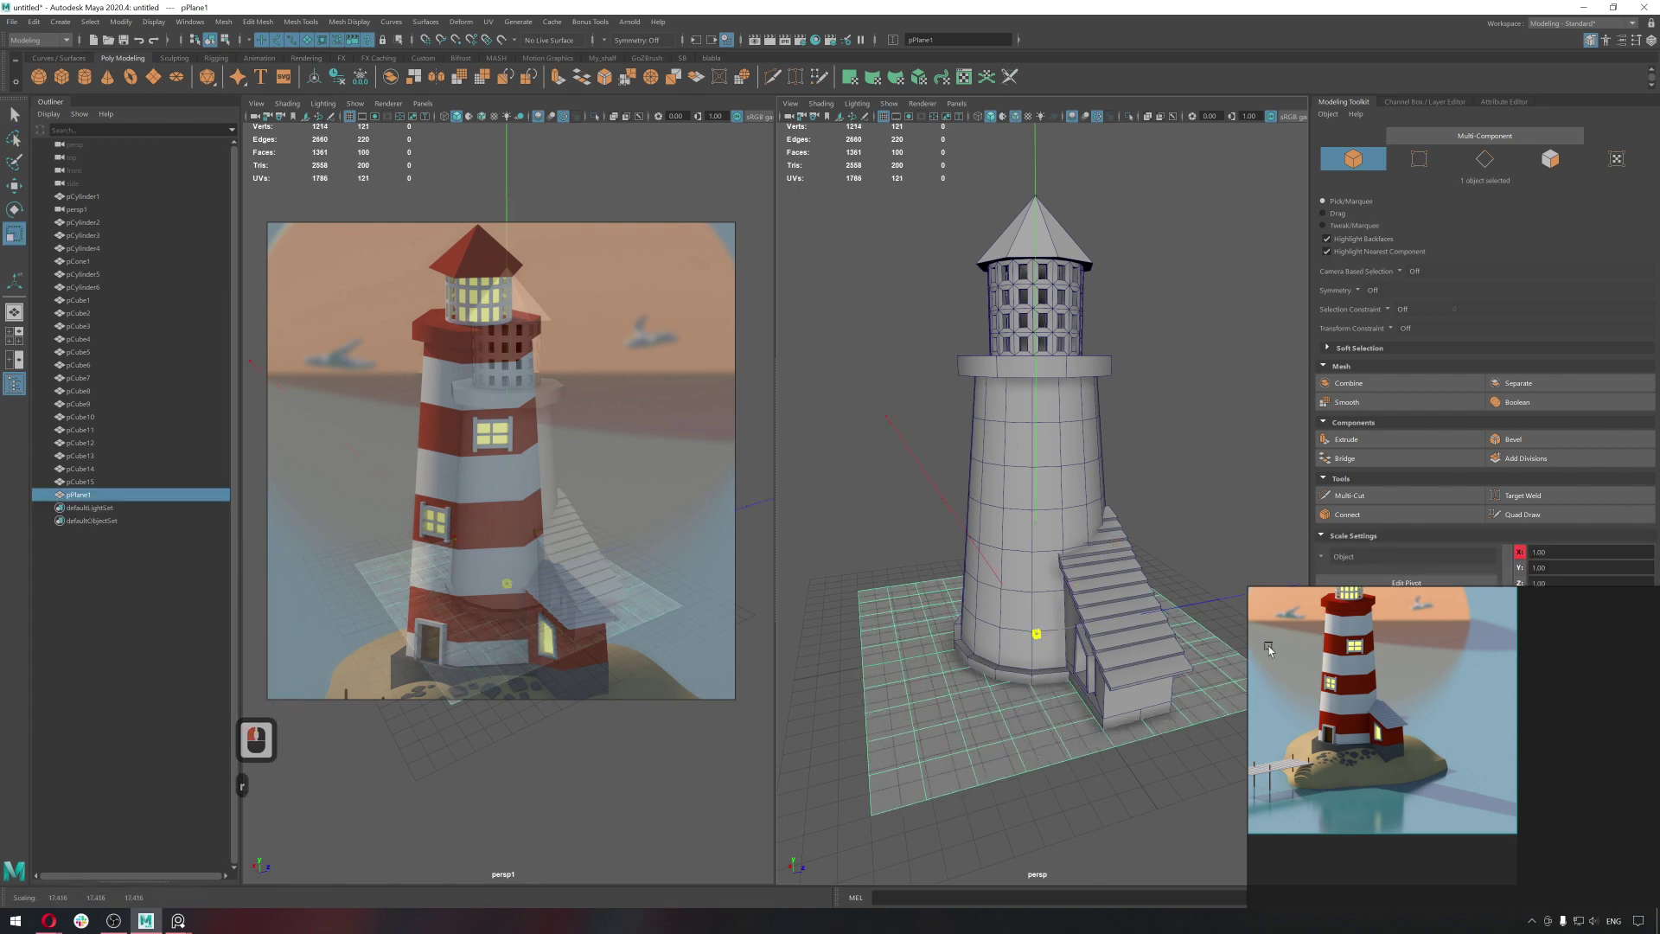
click(1317, 655)
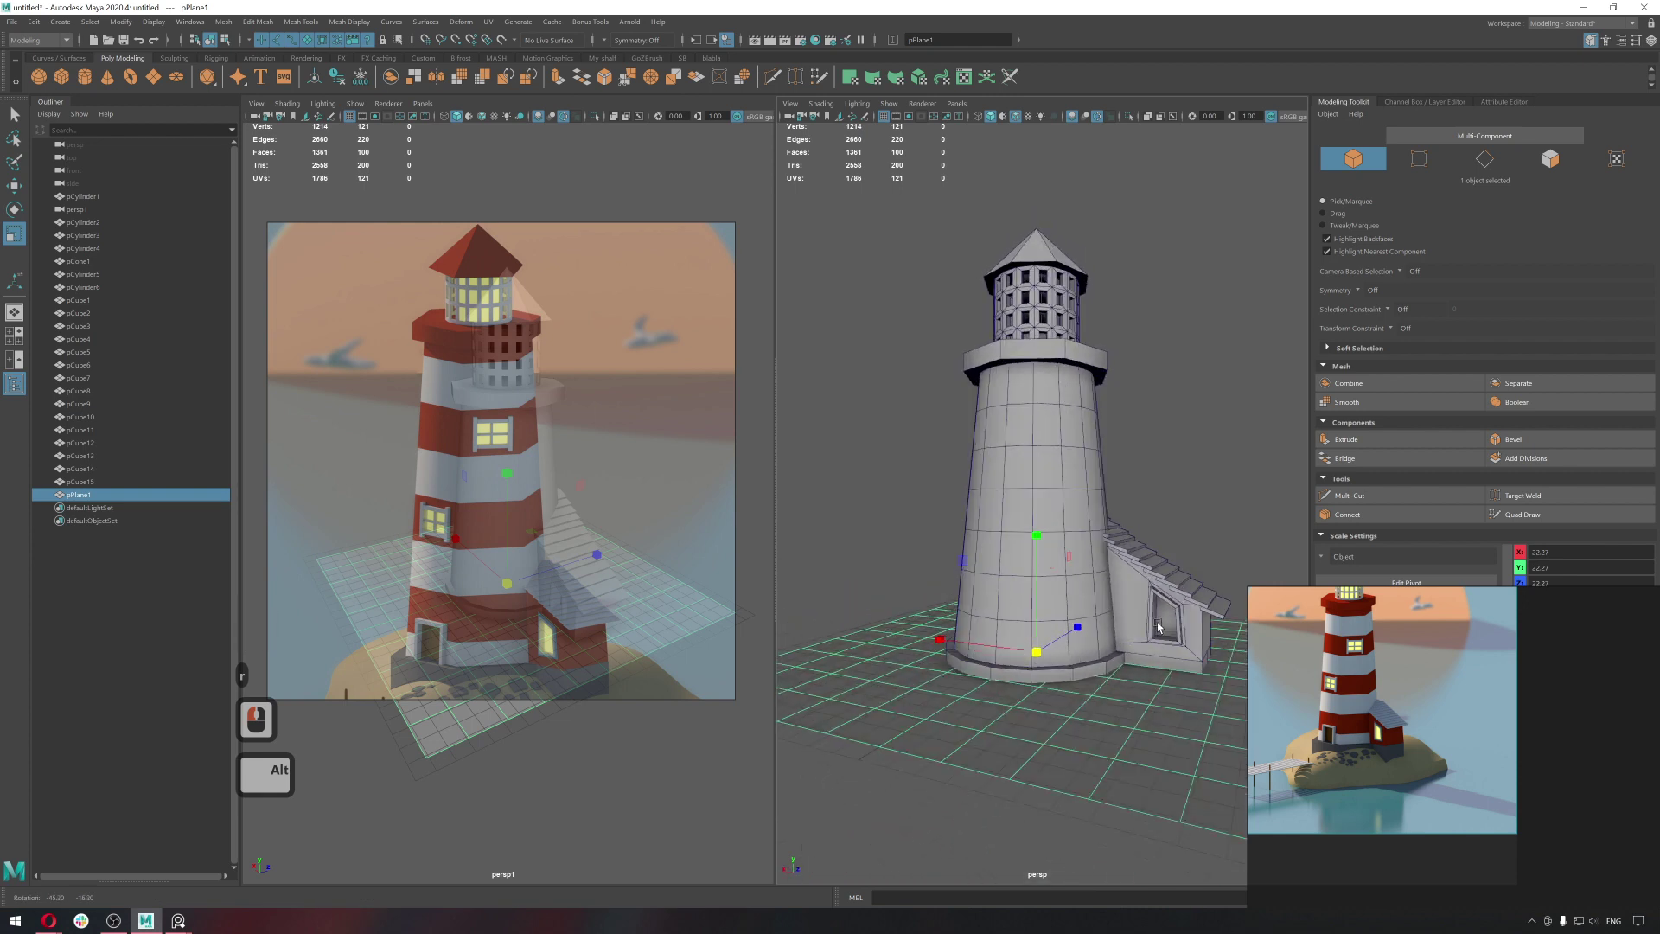
click(1124, 625)
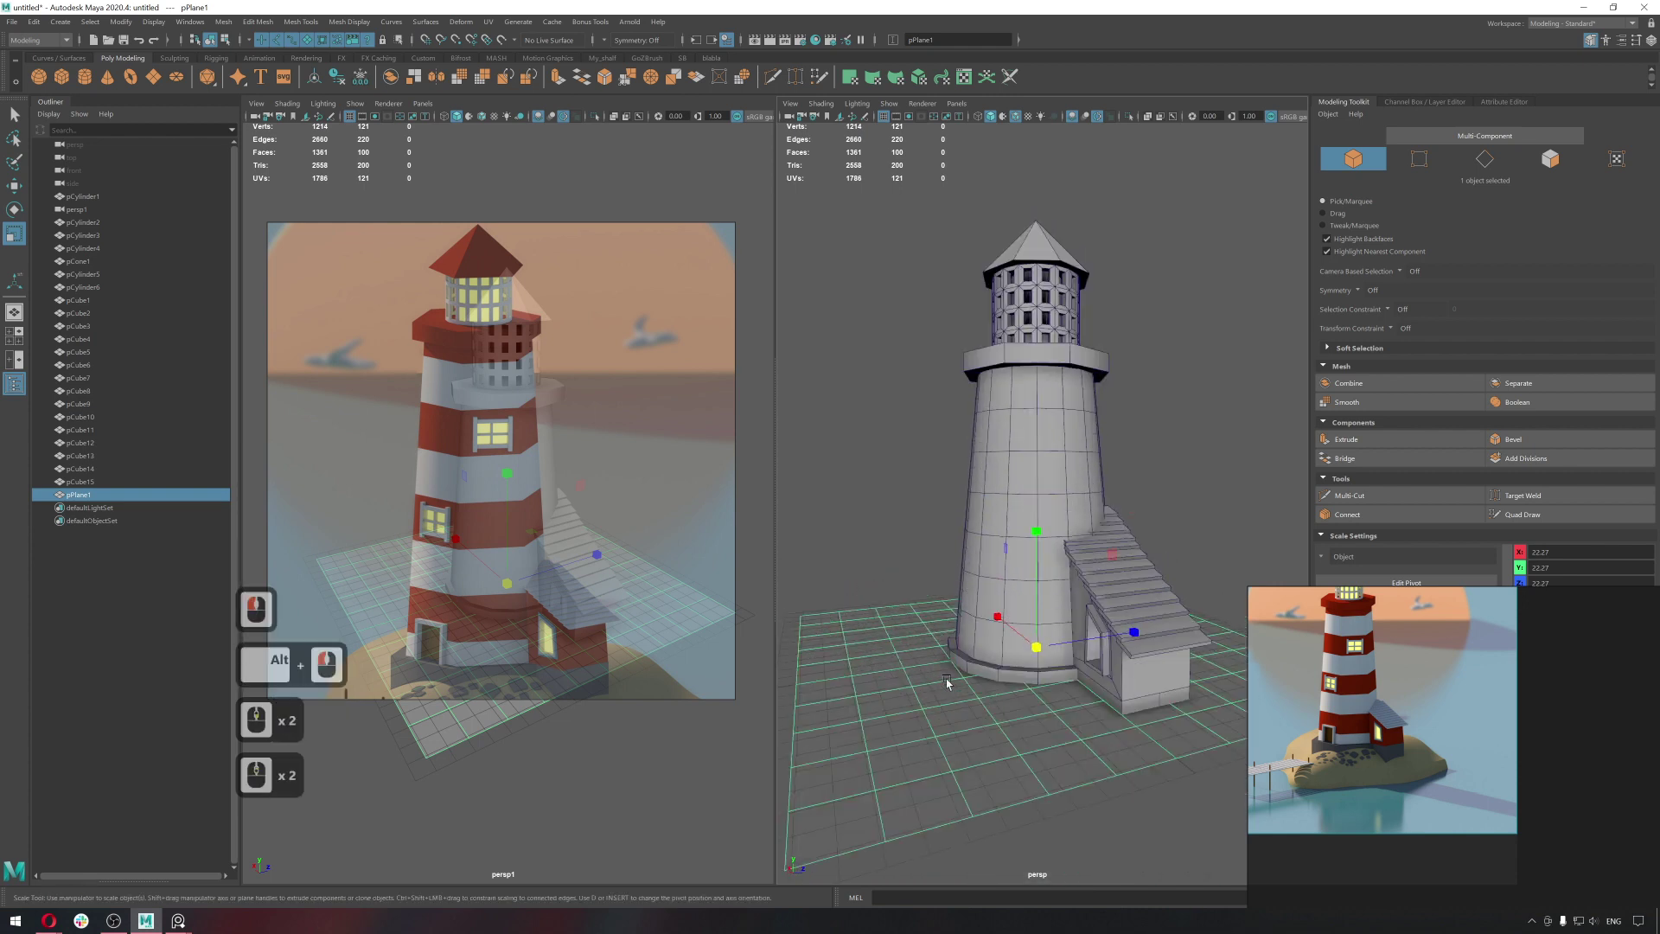
Work on the plane's vertices with soft selection, adjusting the brush falloff.
right_click(955, 551)
middle_click(1008, 673)
click(1007, 673)
double_click(1007, 673)
text(bw)
click(1043, 596)
key(ctrl+z)
key(b)
text(b)
key(b)
key(b)
key(b)
middle_click(1034, 646)
click(1048, 594)
Move vertices to shape the plane into a sloped island base, undoing a stray move.
key(q)
click(1002, 668)
right_click(1021, 568)
key(q)
click(1072, 691)
key(w)
text(b)
key(b)
middle_click(1153, 707)
click(1077, 634)
key(q)
double_click(1058, 637)
key(w)
click(1055, 602)
key(ctrl+z)
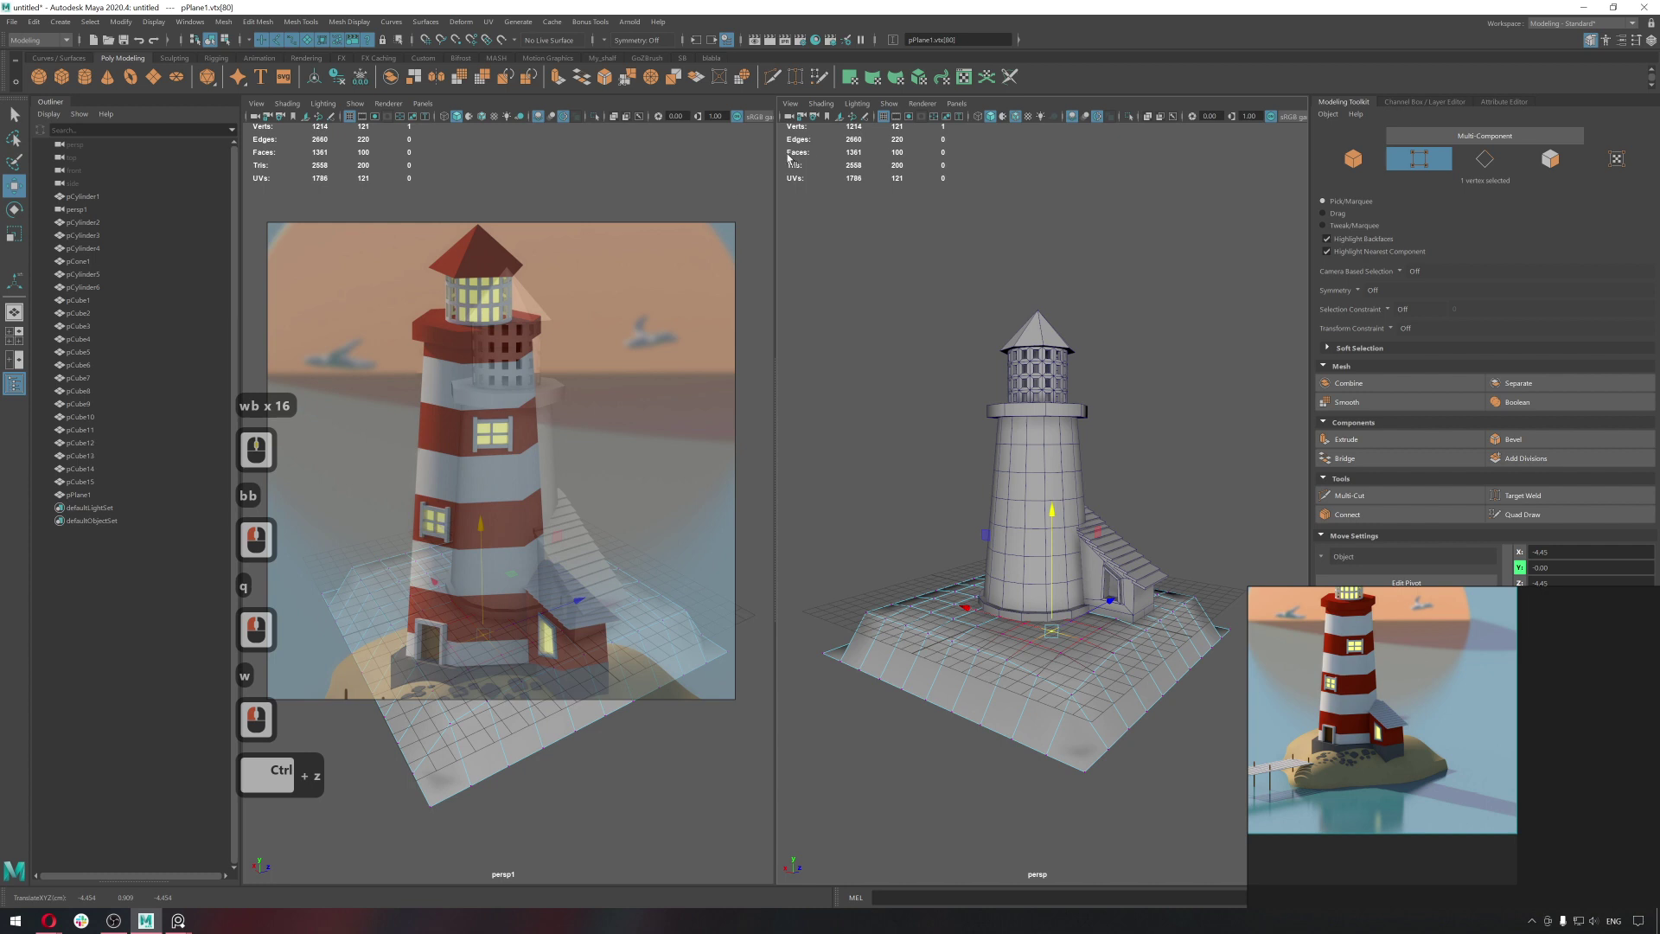
click(885, 122)
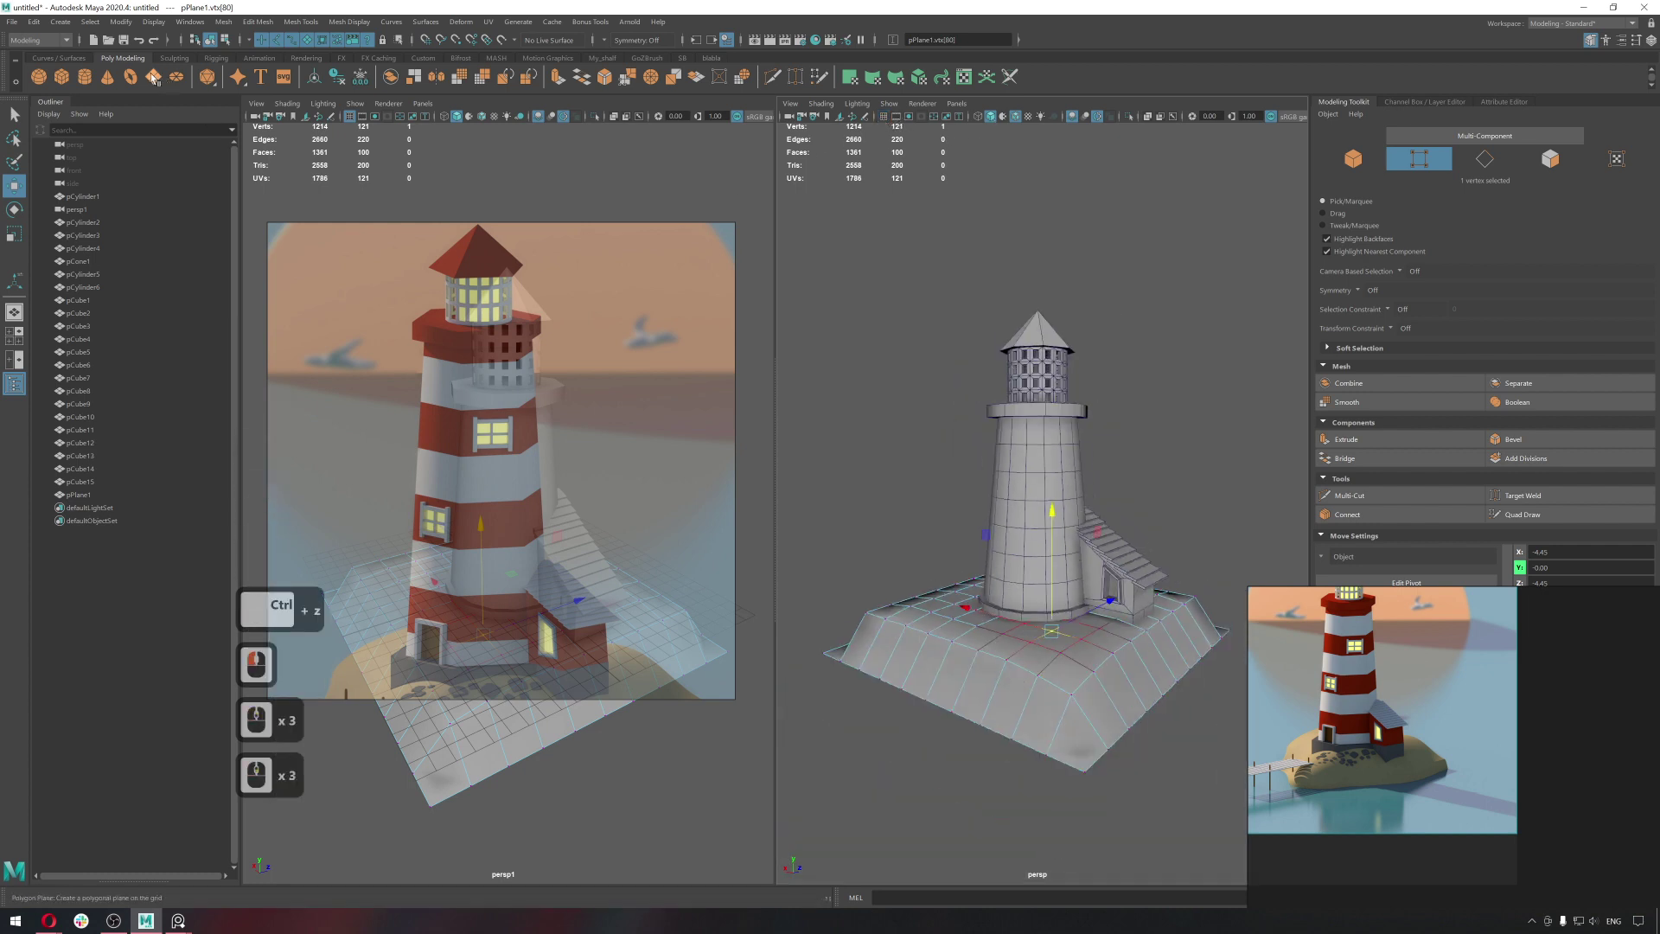
Add a second polygon plane and scale it into a large flat ground under the tower.
click(154, 76)
middle_click(154, 77)
middle_click(708, 454)
middle_click(714, 454)
middle_click(729, 459)
key(r)
click(1577, 626)
key(w)
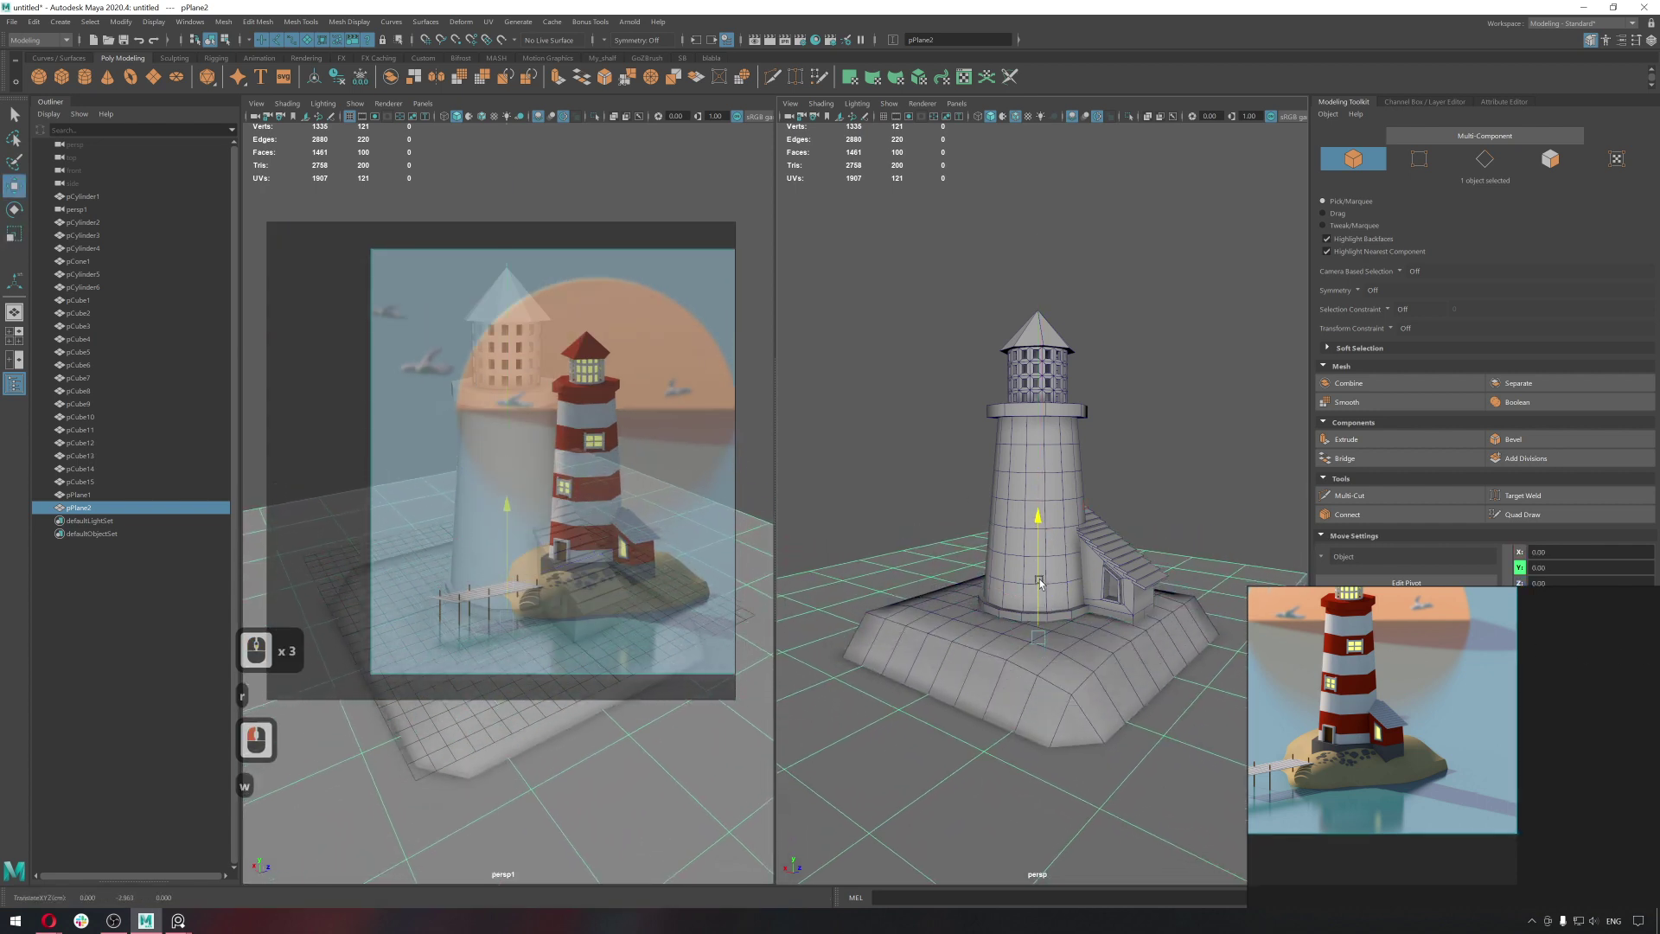
click(1043, 583)
key(q)
Remove the sloped base pPlane1, keeping only the flat ground plane.
click(1061, 674)
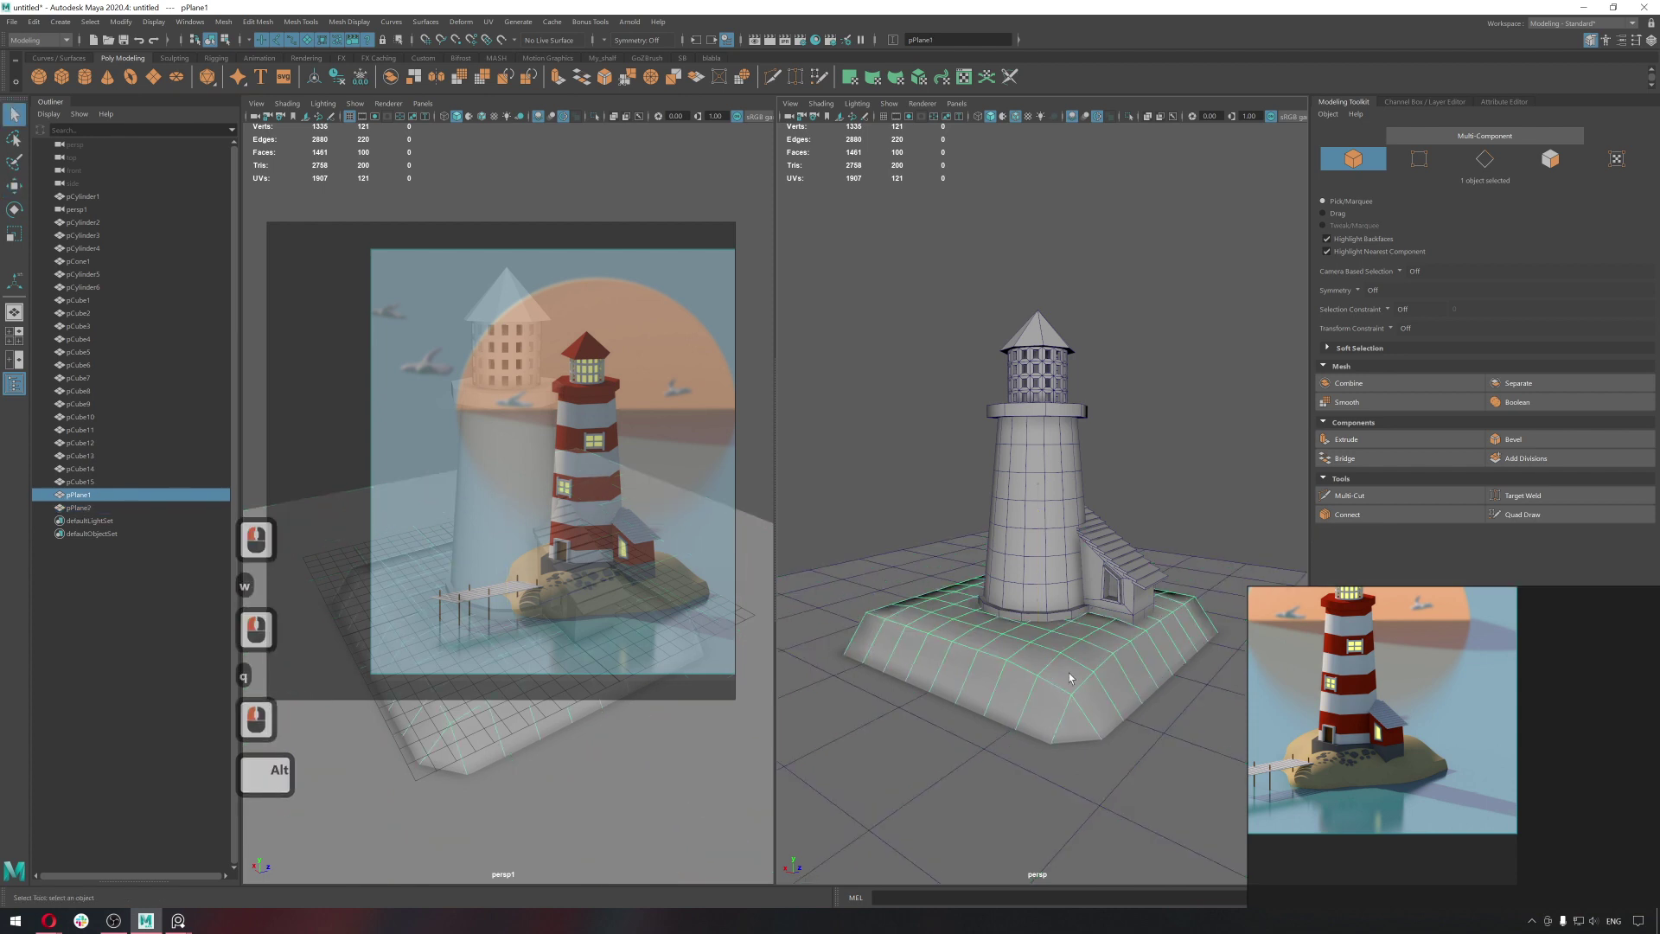
click(1116, 681)
key(Delete)
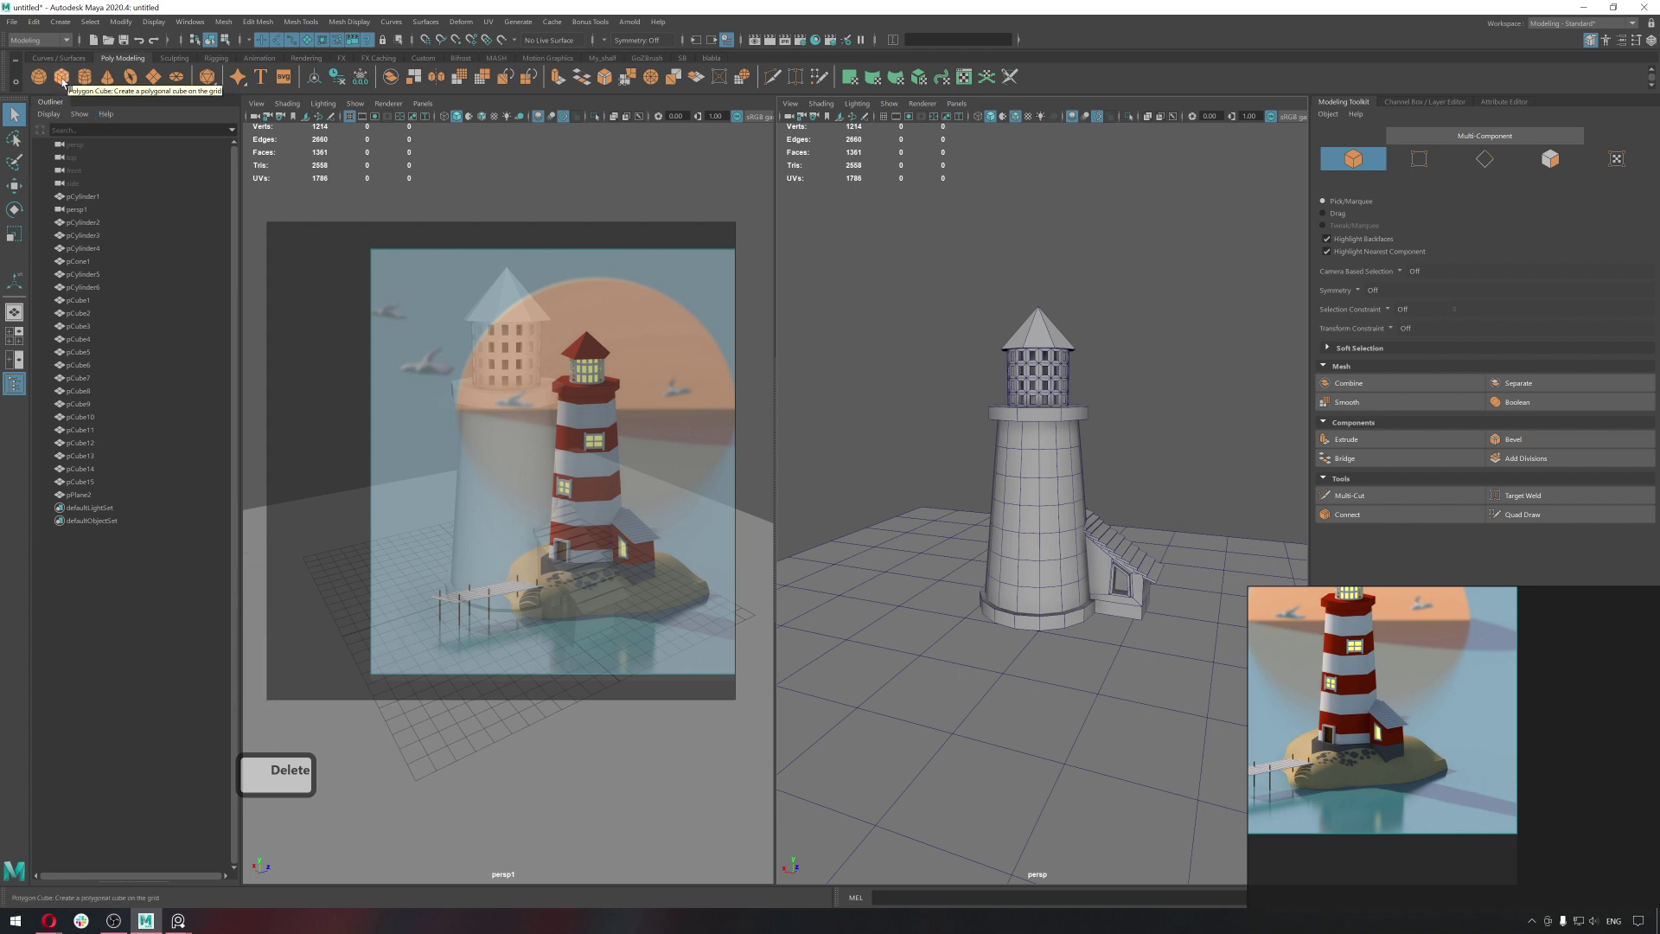
Add a polygon cube and scale it into a wide, low slab under the tower and annex.
click(66, 83)
click(1014, 690)
key(r)
click(1094, 606)
key(w)
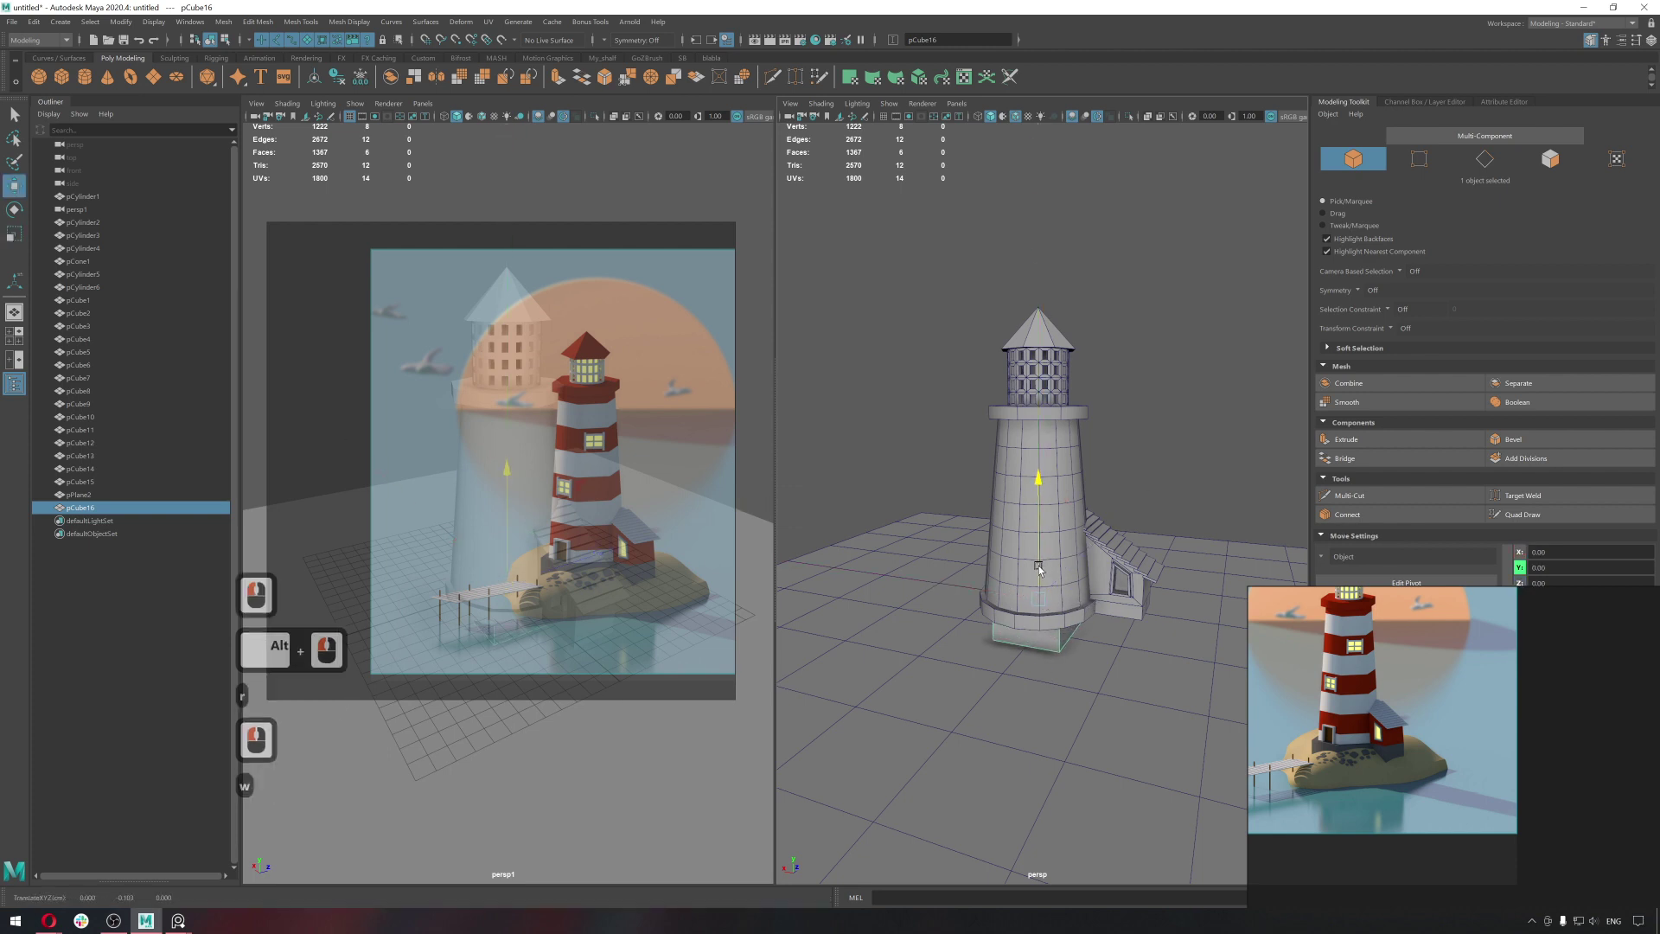
click(1044, 581)
key(r)
click(1175, 663)
double_click(1035, 598)
click(972, 611)
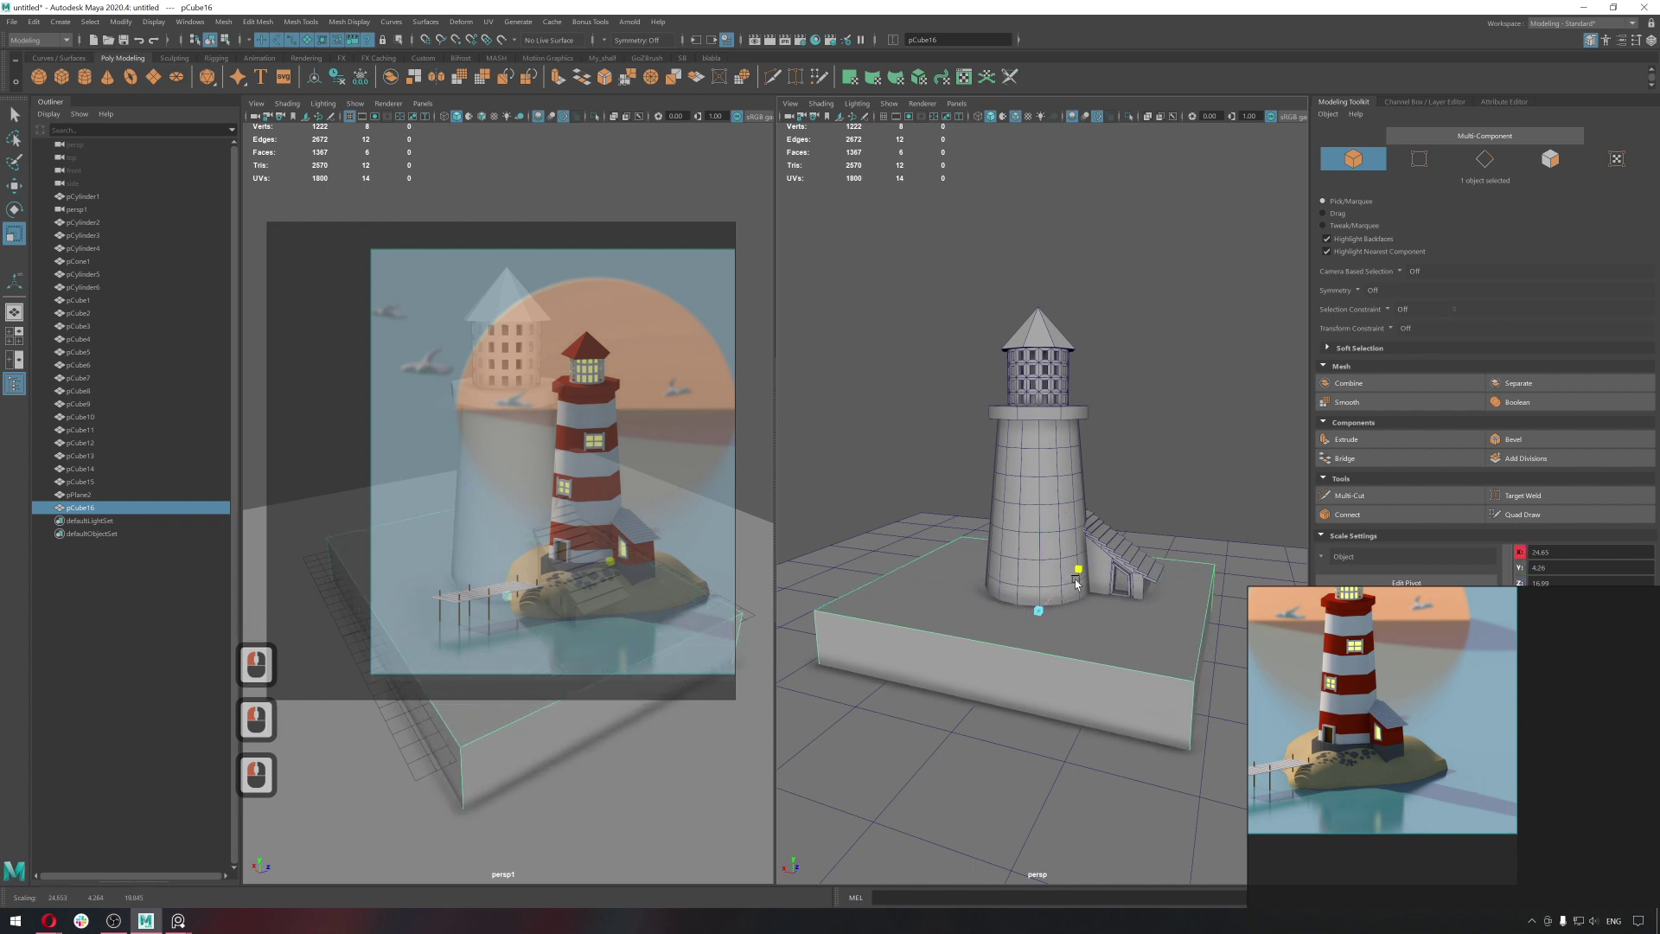
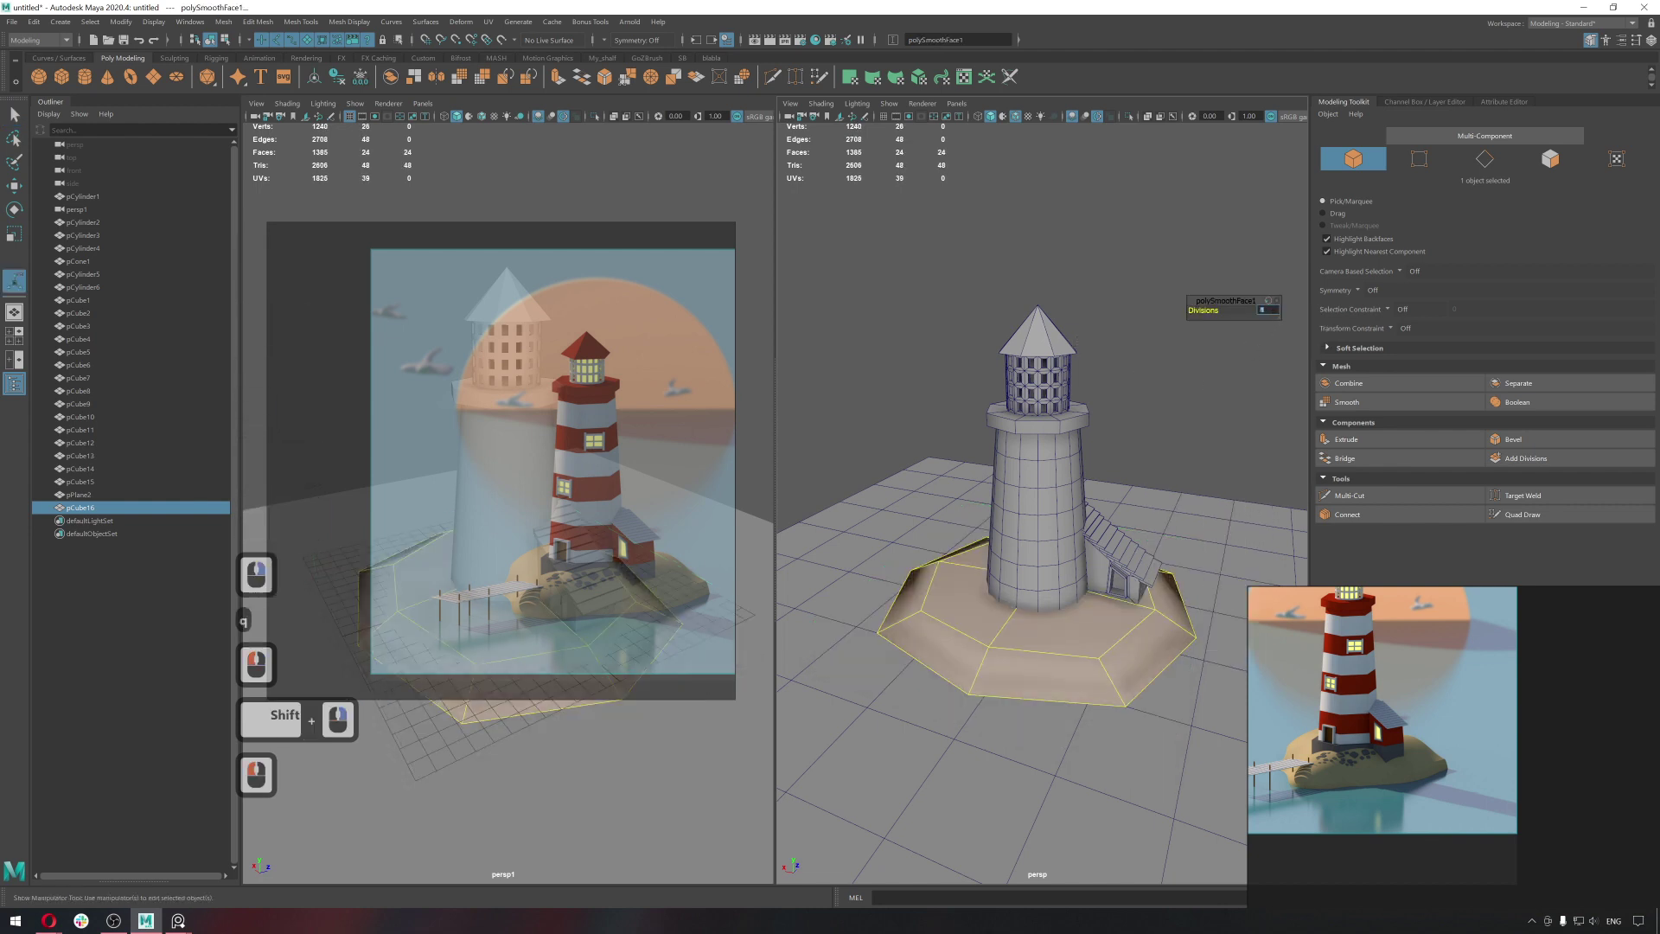
Smooth the slab pCube16 with 2 divisions into a faceted rounded island base.
key(2)
key(Return)
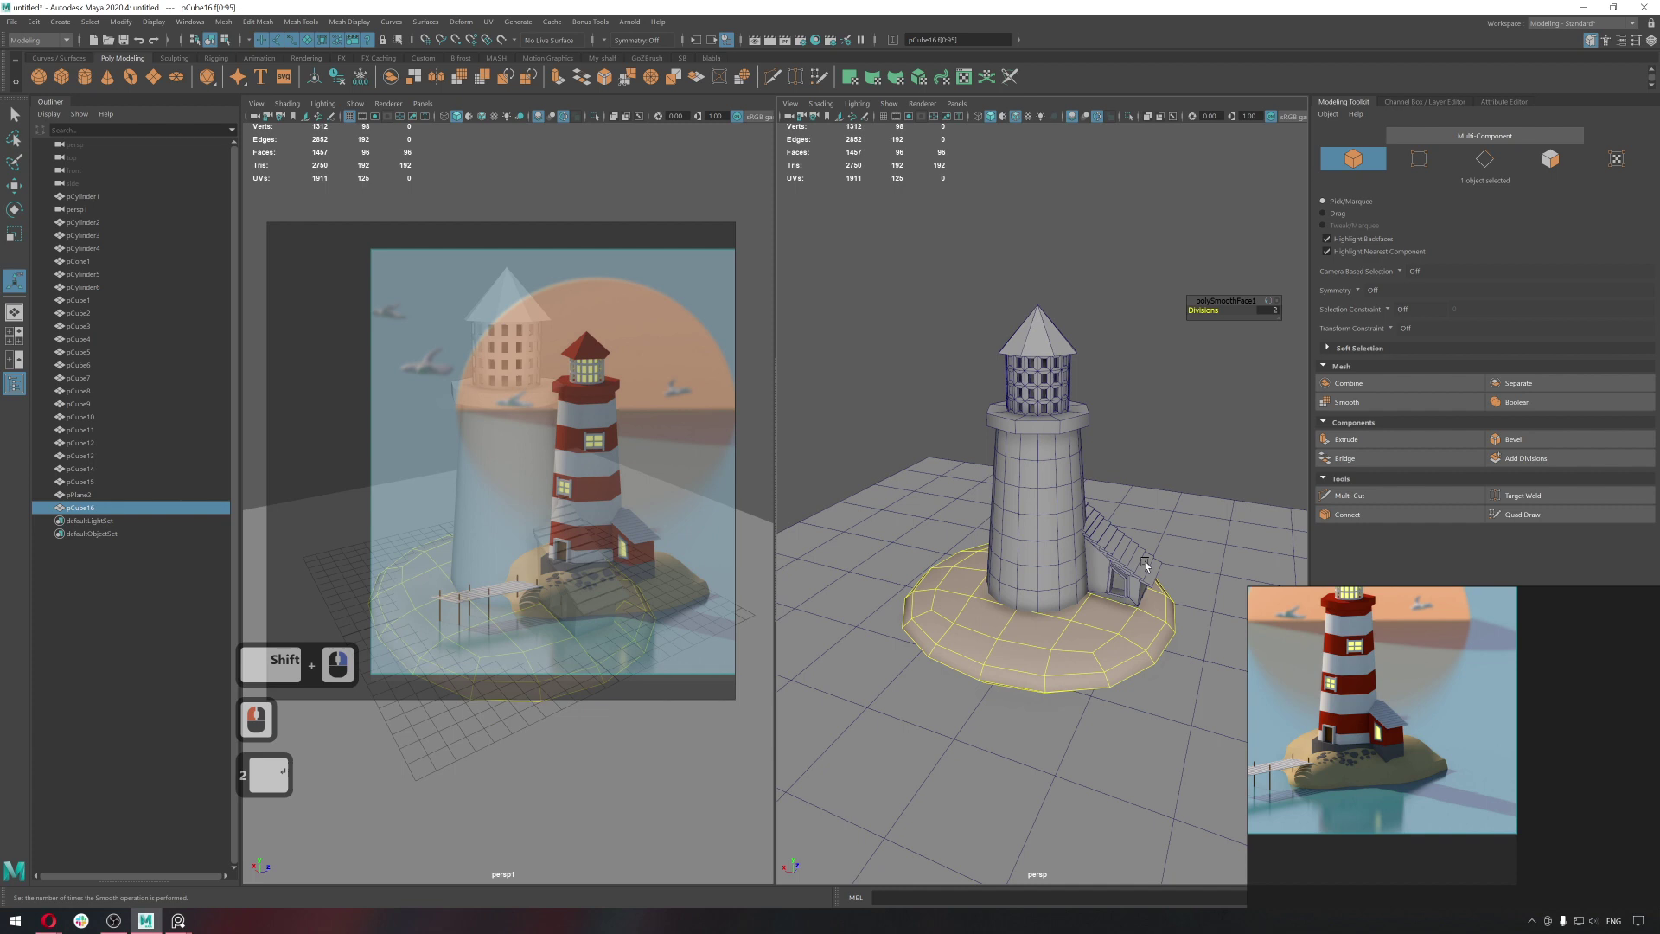
click(1076, 631)
key(KP_2)
right_click(1158, 477)
click(1170, 460)
double_click(1070, 662)
click(1072, 647)
double_click(1072, 648)
click(1010, 648)
click(1022, 649)
Scale the island base wider and lower it around the tower and stairs.
key(r)
click(1124, 621)
key(w)
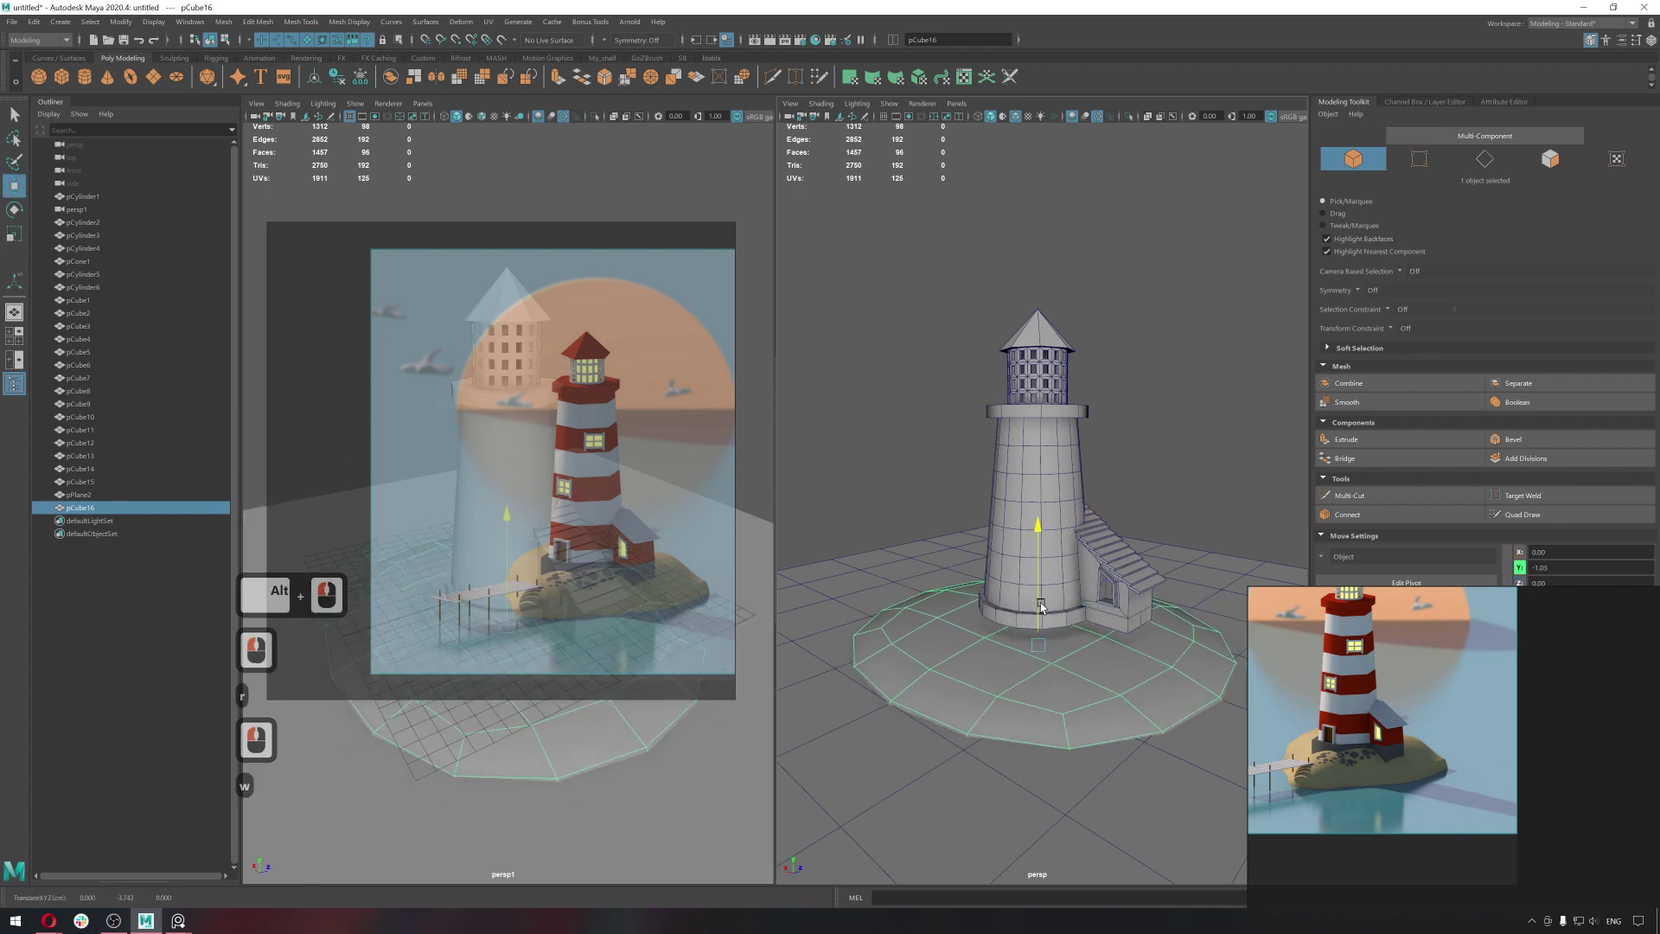
click(1043, 596)
key(r)
click(1042, 520)
key(w)
click(1041, 564)
Switch the island base to vertex editing and size the soft-selection falloff with B.
key(q)
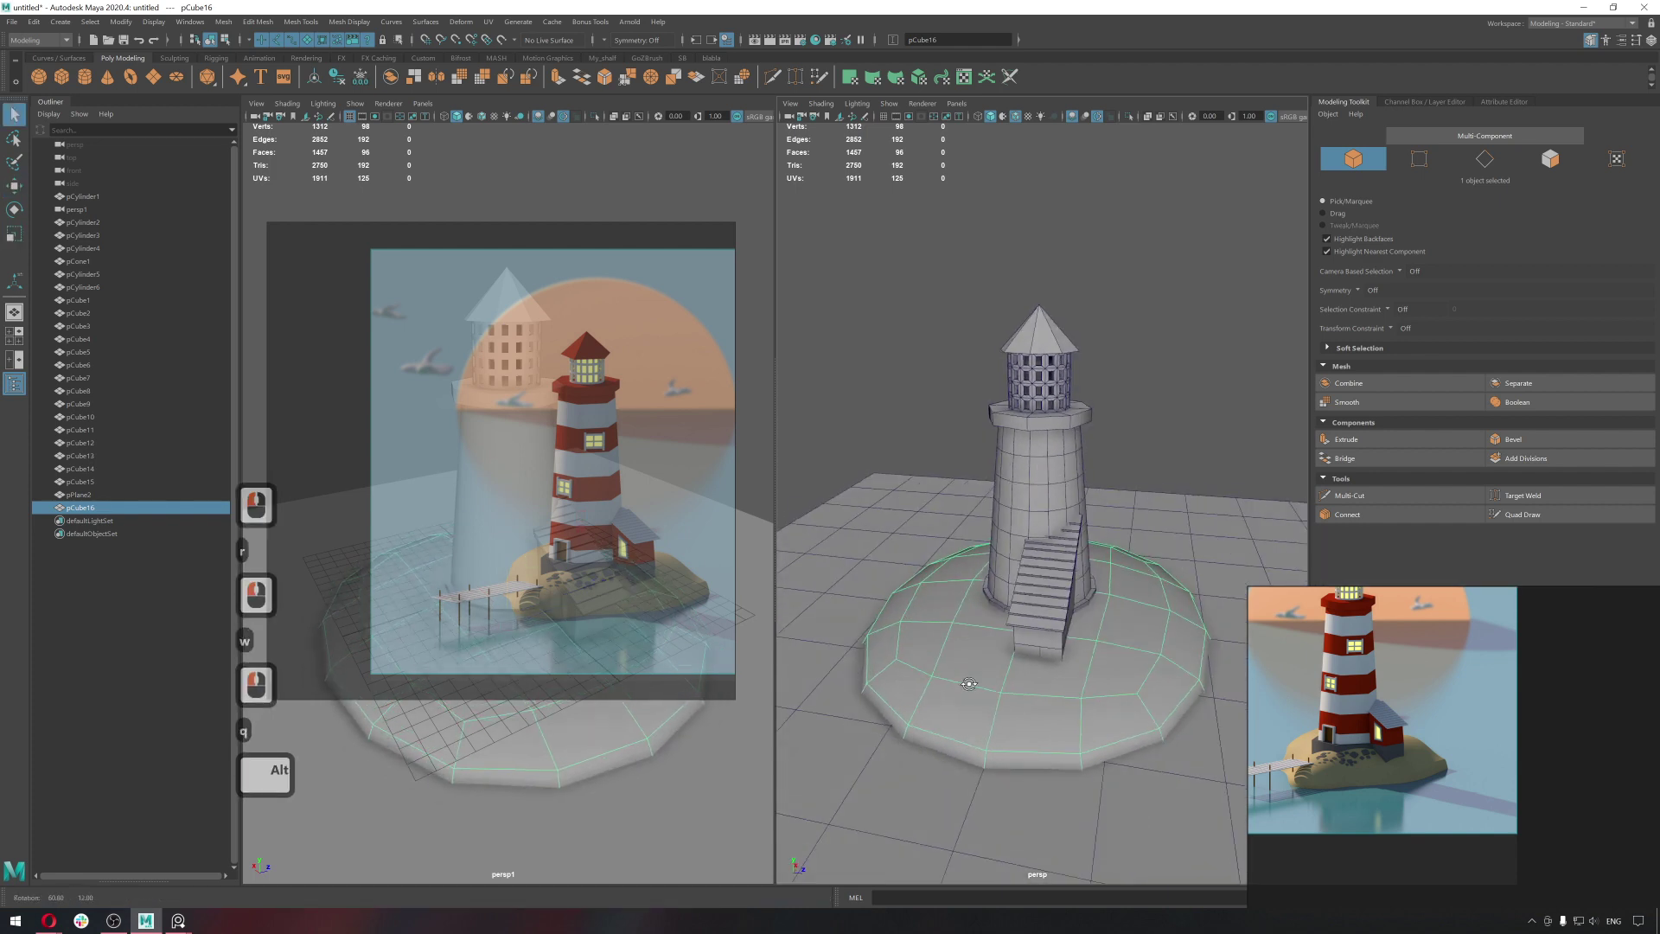
click(1047, 690)
key(q)
right_click(1082, 579)
click(1062, 650)
click(1205, 774)
key(b)
text(bbb)
key(b)
key(b)
key(b)
key(b)
middle_click(1337, 742)
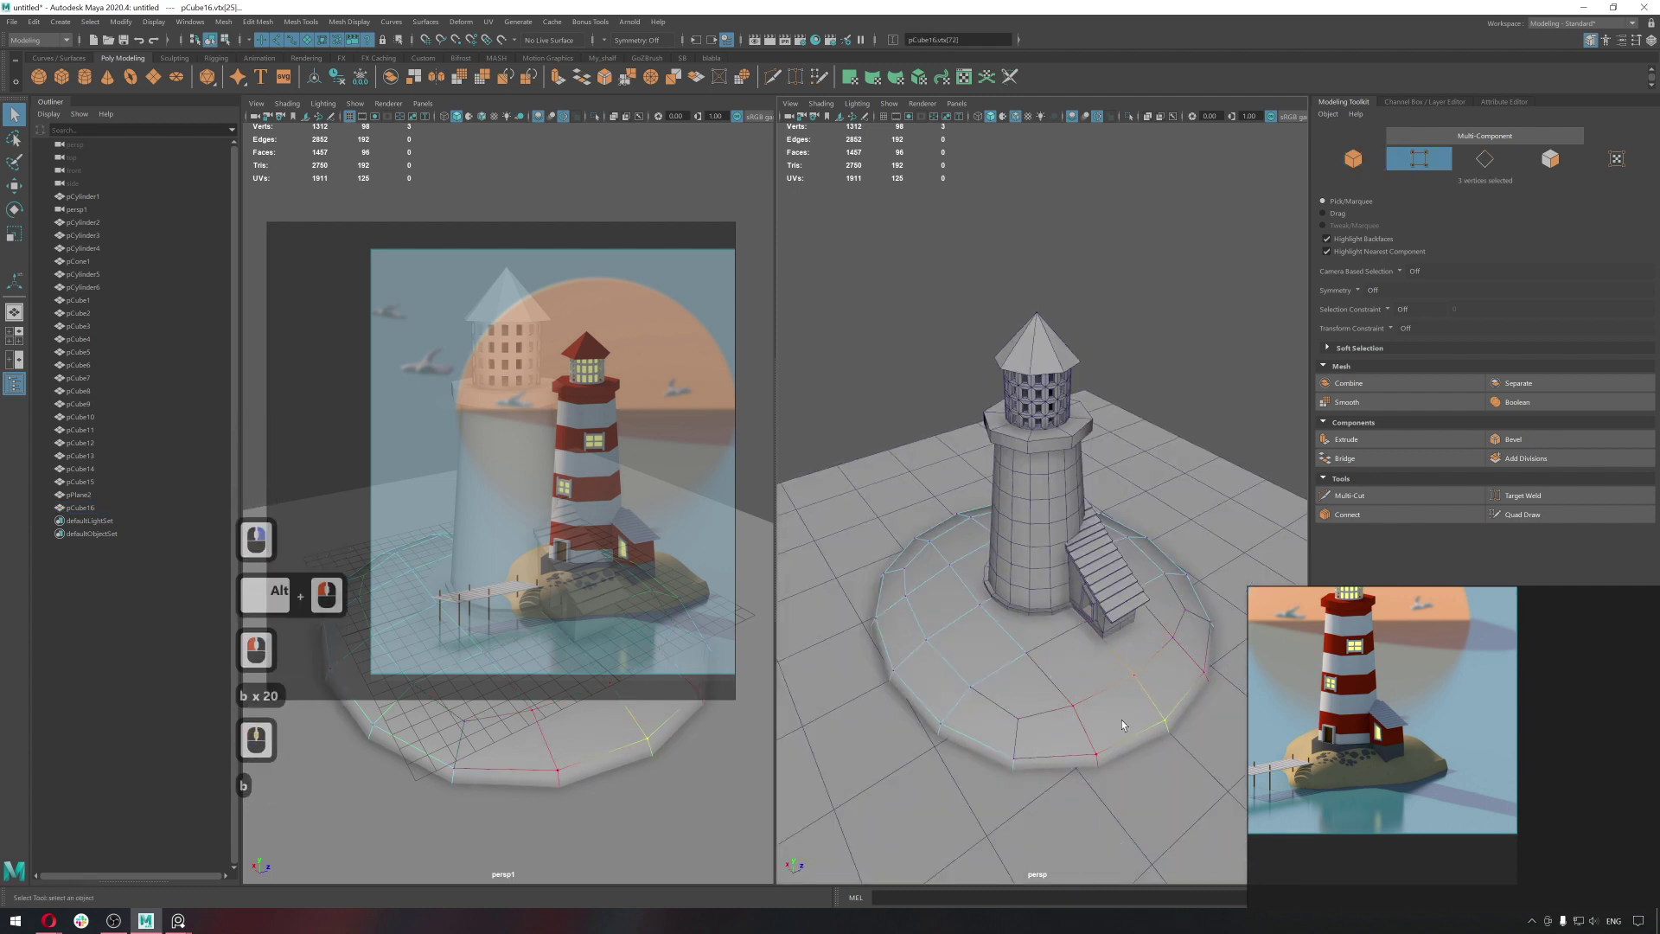
Push a first rim vertex outward with soft selection, undoing one stray move.
click(1143, 677)
key(w)
double_click(1174, 624)
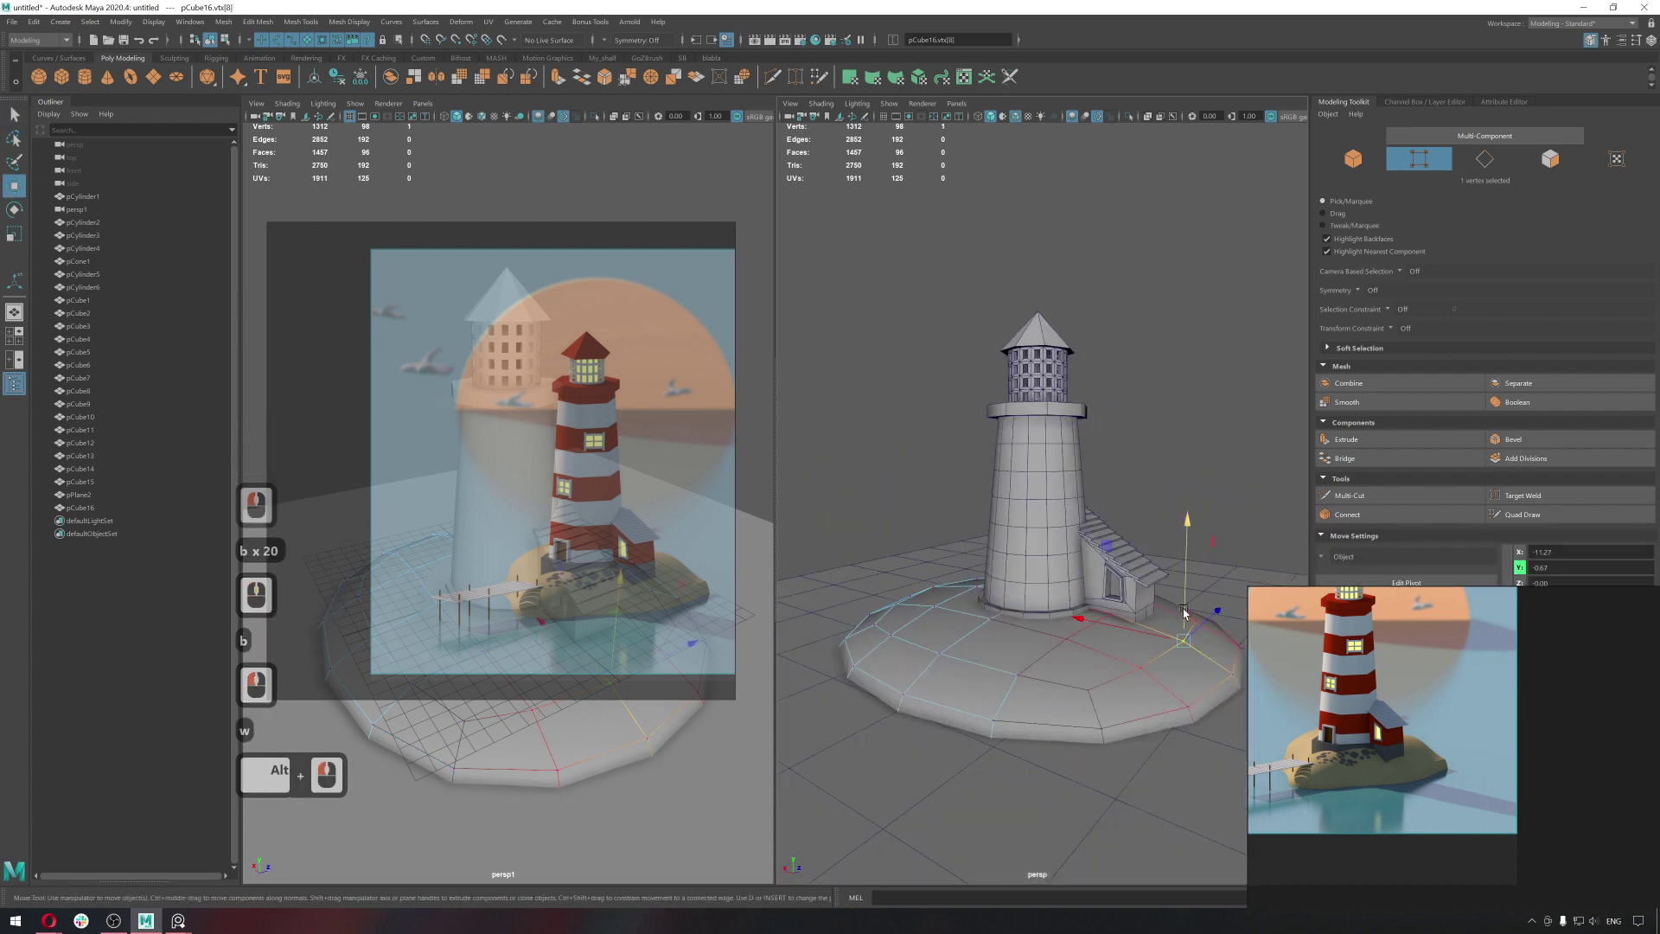
click(1188, 599)
middle_click(1002, 699)
click(1037, 829)
click(1085, 785)
key(w)
click(987, 724)
click(983, 652)
click(991, 629)
key(ctrl+z)
Resize the falloff and pull several rim vertices outward to extend parts of the coastline.
key(b)
text(bb)
key(b)
key(b)
key(b)
key(b)
middle_click(1136, 648)
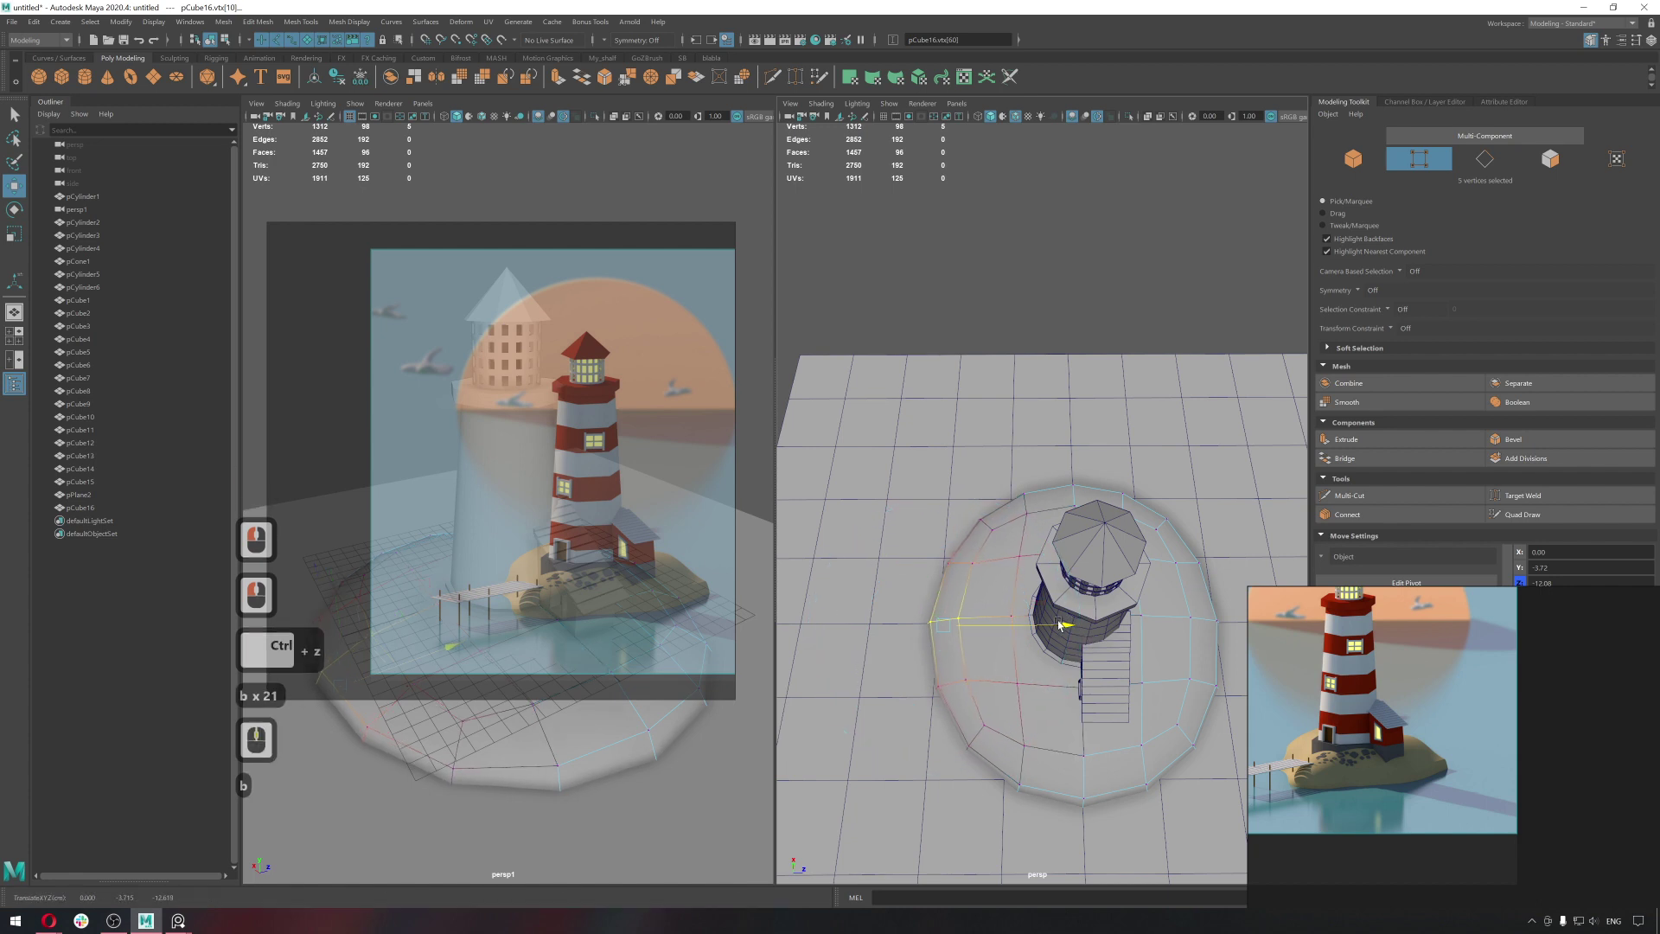
click(1031, 622)
click(1138, 625)
click(1040, 683)
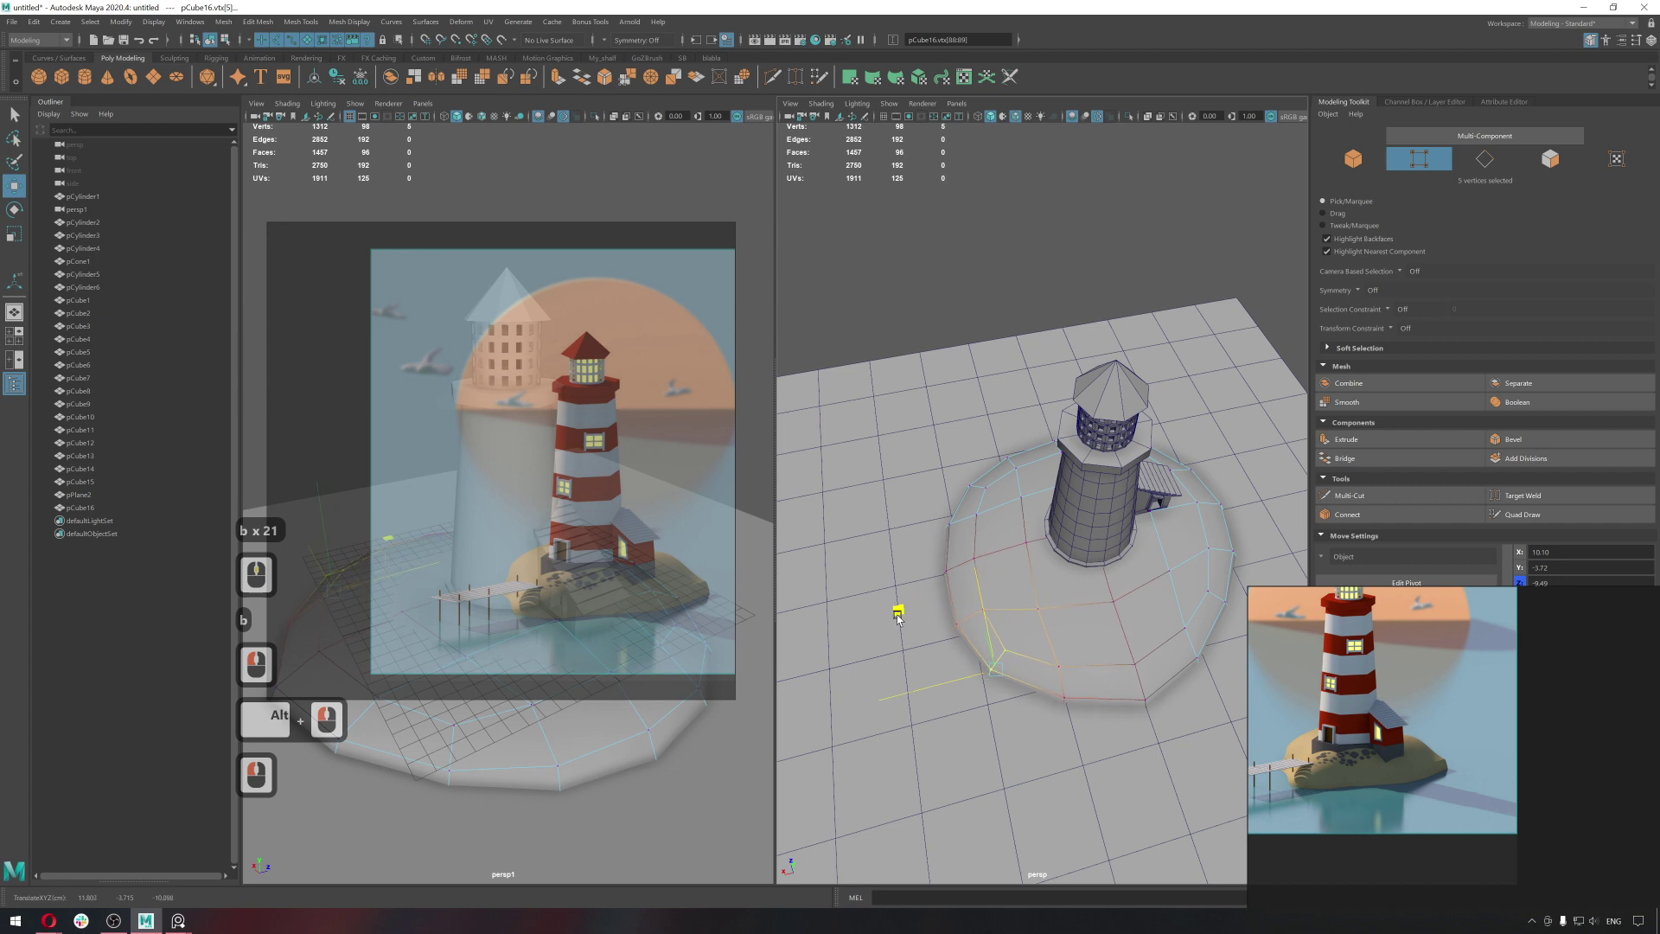
click(900, 629)
click(968, 597)
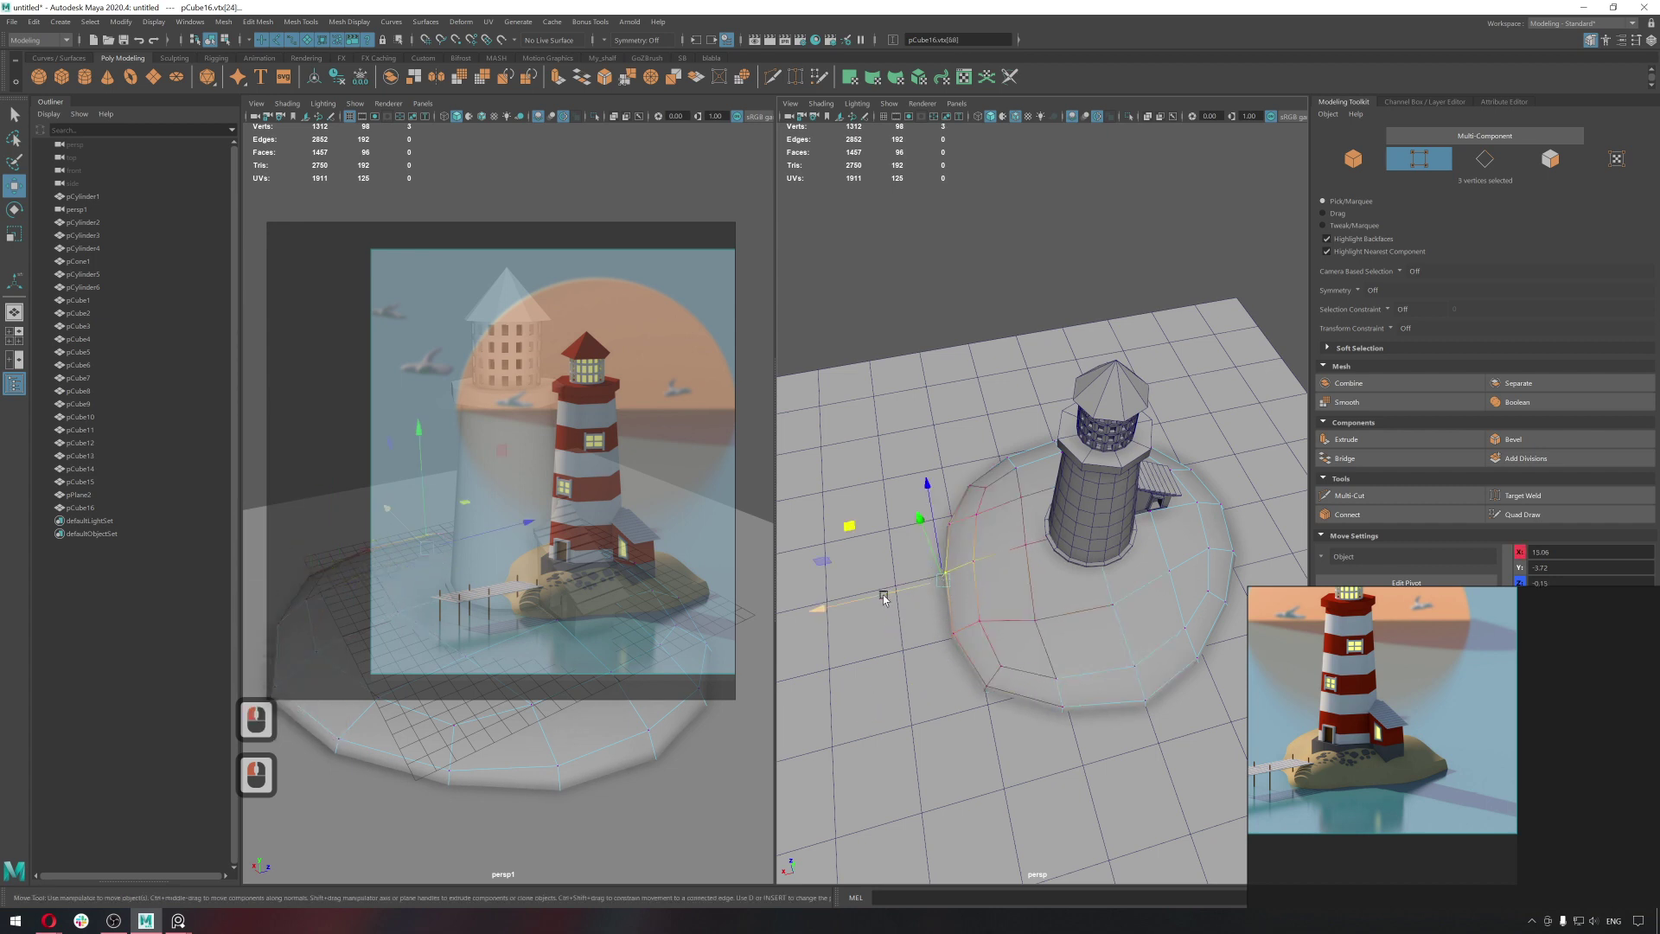
click(906, 598)
key(ctrl+z)
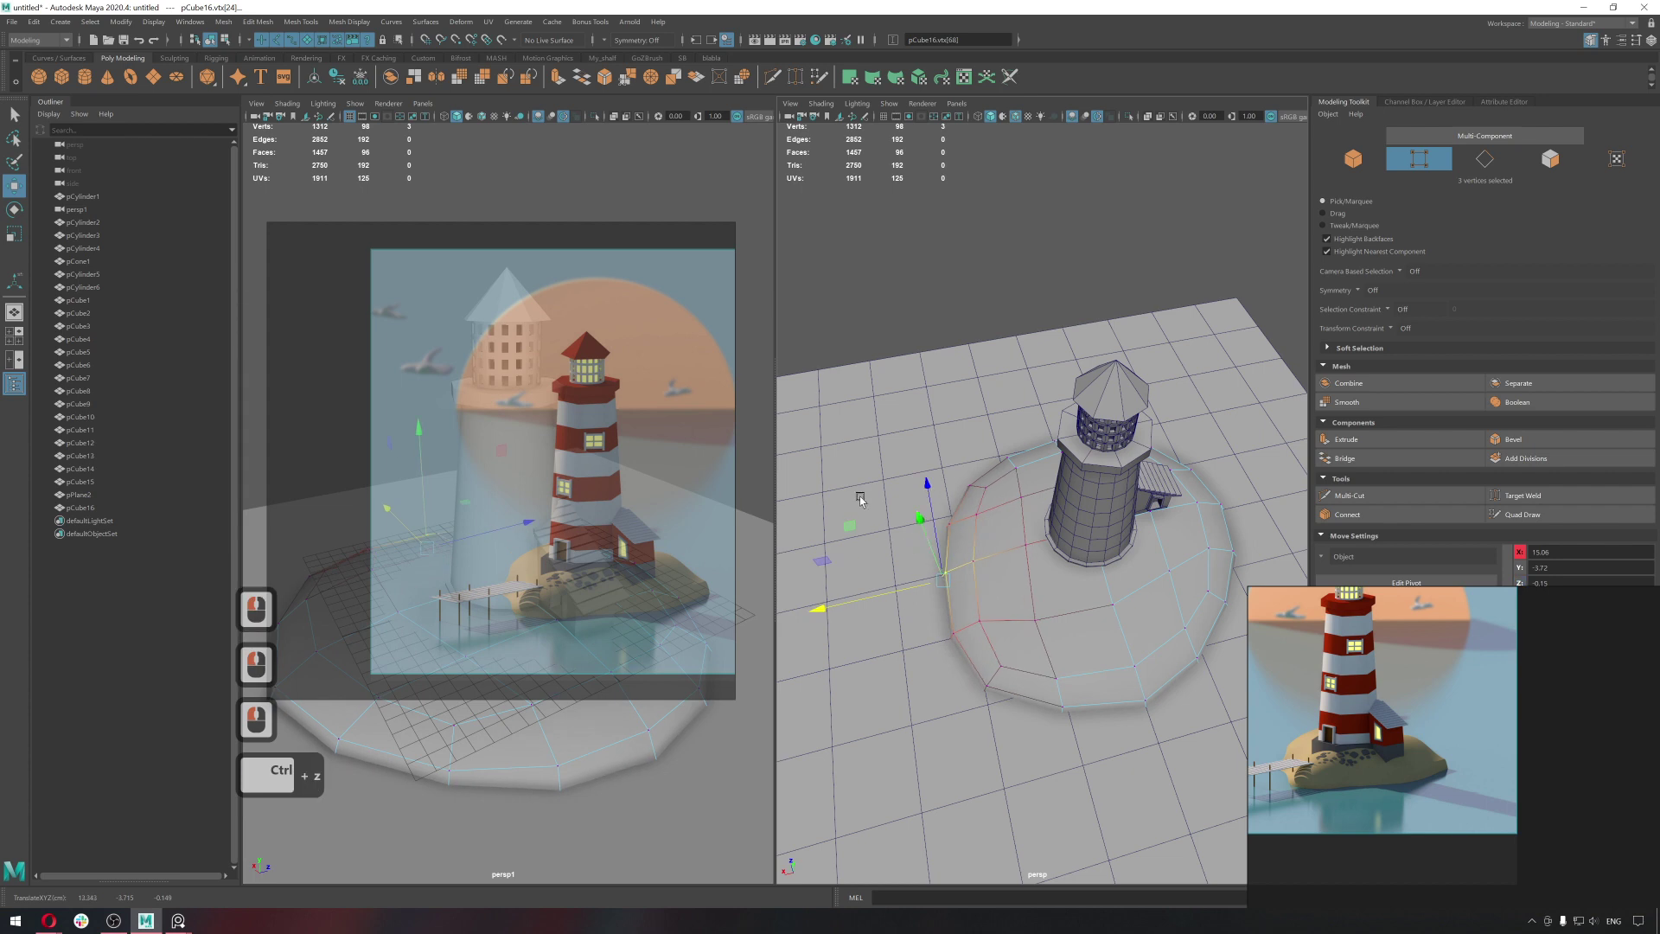
Push the left side of the island outward, undoing an unwanted nudge.
click(993, 642)
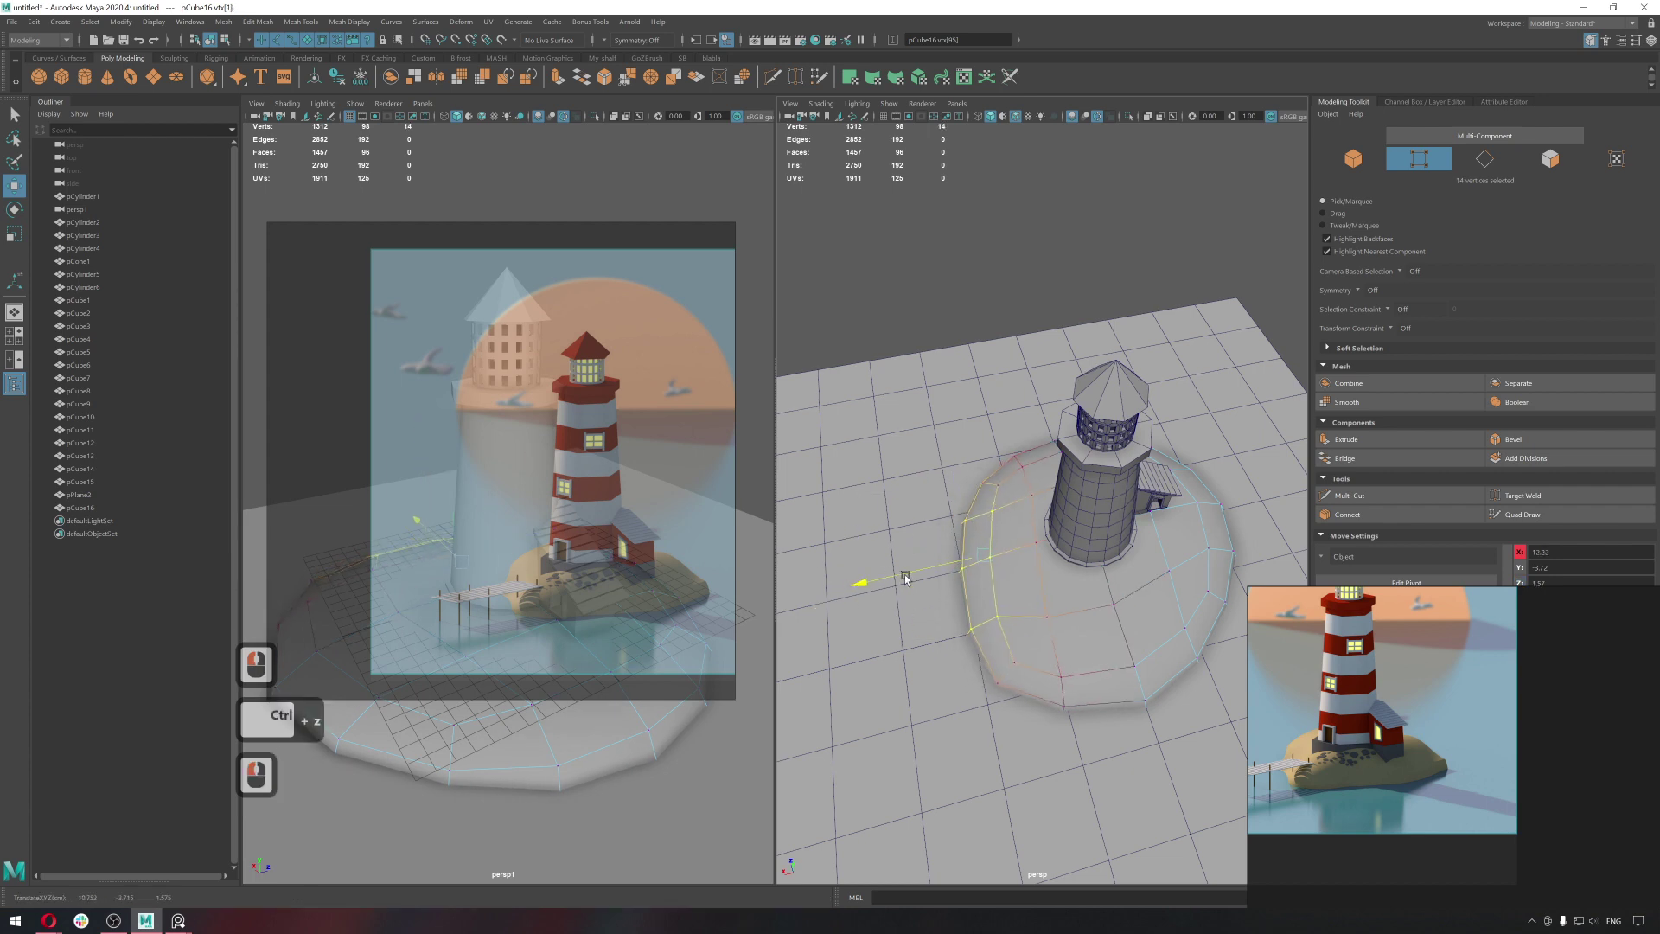
click(909, 576)
key(q)
click(1040, 550)
click(998, 588)
key(w)
click(985, 572)
key(q)
key(ctrl+z)
key(w)
click(988, 610)
Adjust the falloff again and move more rim vertices for an uneven outline.
key(b)
text(bbb)
key(b)
key(b)
middle_click(1015, 609)
click(961, 667)
key(w)
click(973, 596)
click(1025, 598)
click(973, 624)
key(q)
click(939, 654)
click(923, 678)
key(ctrl+z)
Raise a few vertices on the island's top surface, undoing the last lift.
click(941, 648)
click(924, 674)
click(974, 674)
click(983, 648)
click(988, 665)
key(w)
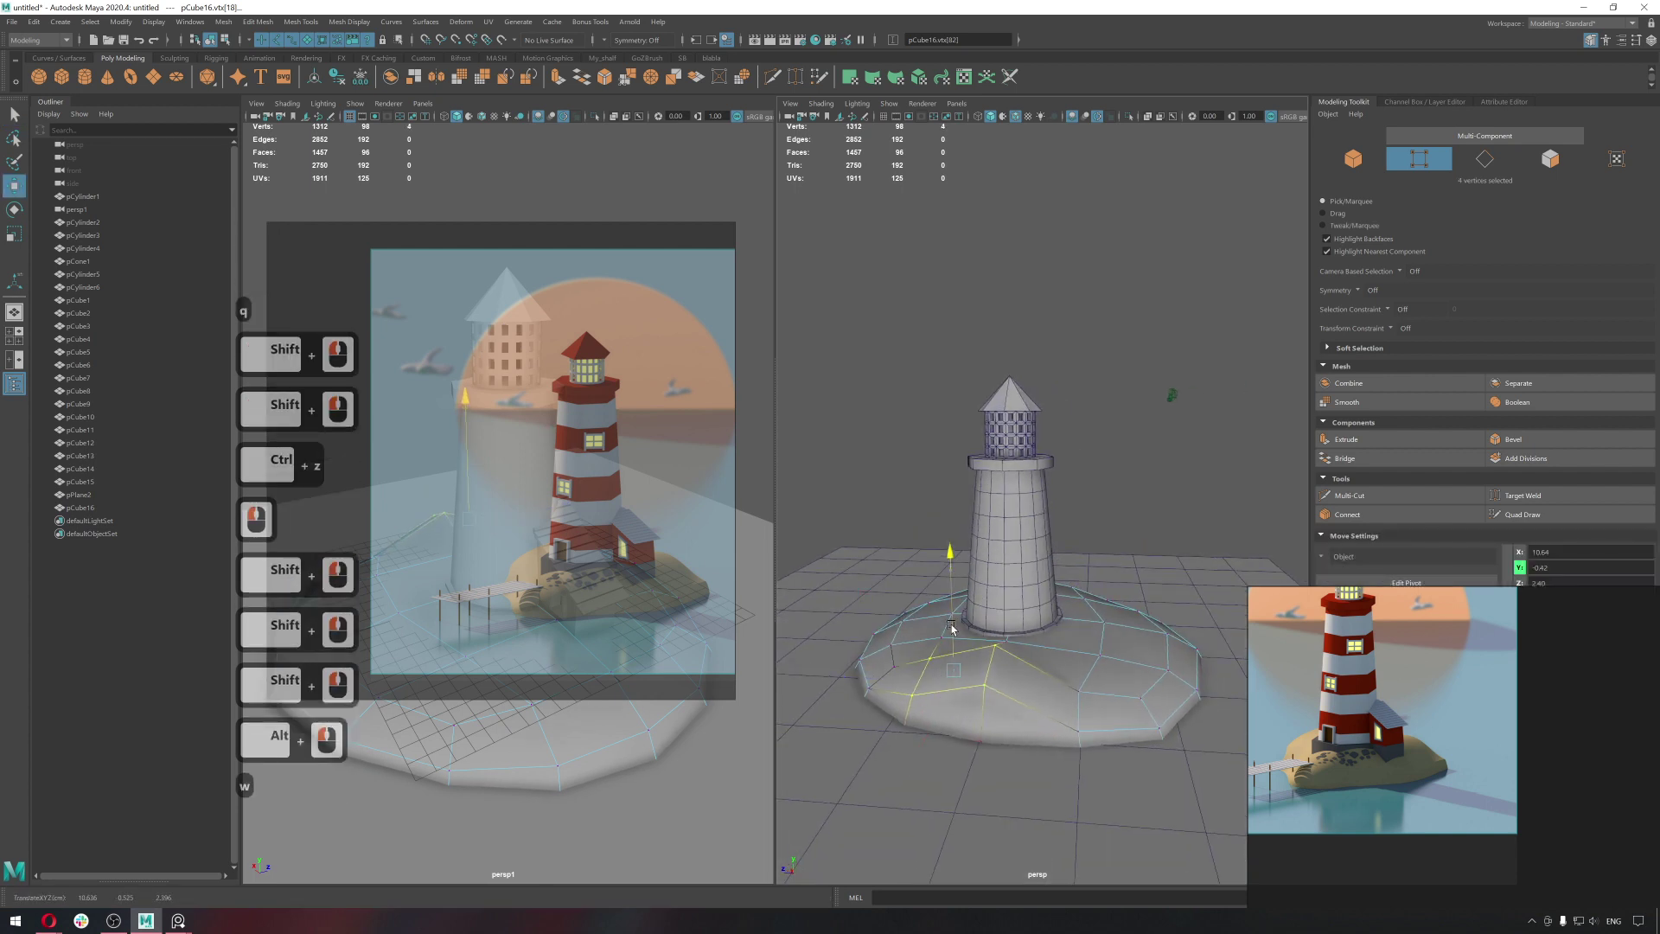
click(955, 626)
click(898, 642)
key(ctrl+z)
Switch to face mode, select all base faces and isolate the base in the viewport.
right_click(1031, 590)
right_click(1056, 550)
click(1052, 560)
click(1061, 701)
click(1089, 693)
key(ctrl+1)
right_click(1065, 607)
click(1218, 762)
Add divisions to the isolated base's faces for a denser grid.
key(b)
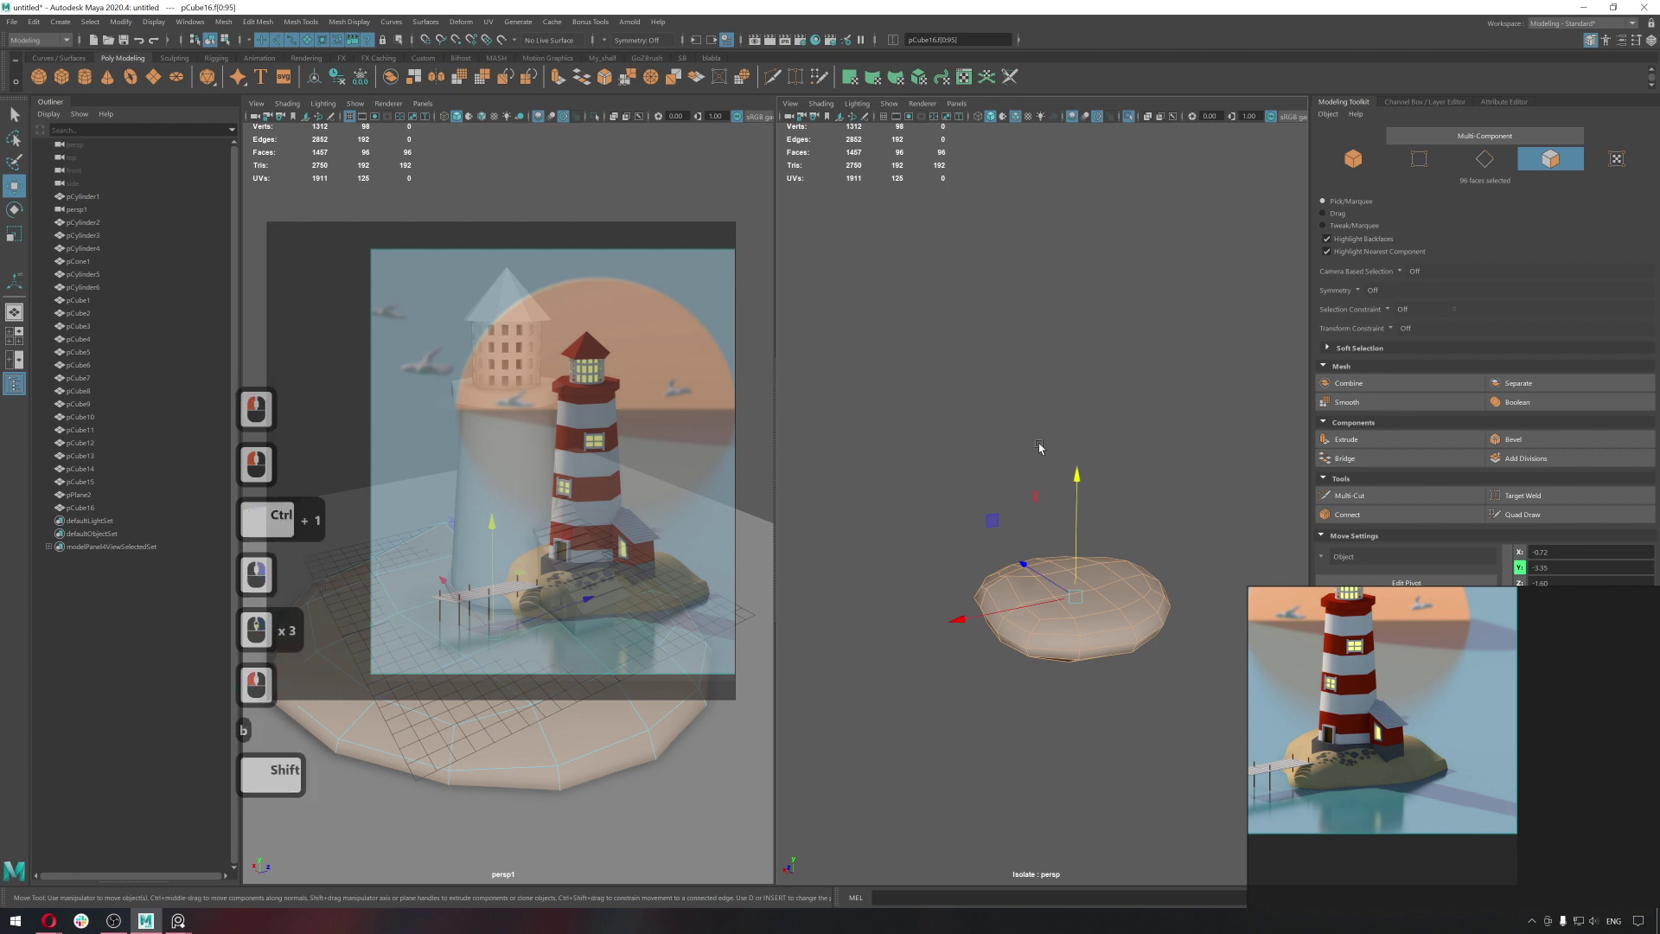
middle_click(1033, 433)
middle_click(1033, 432)
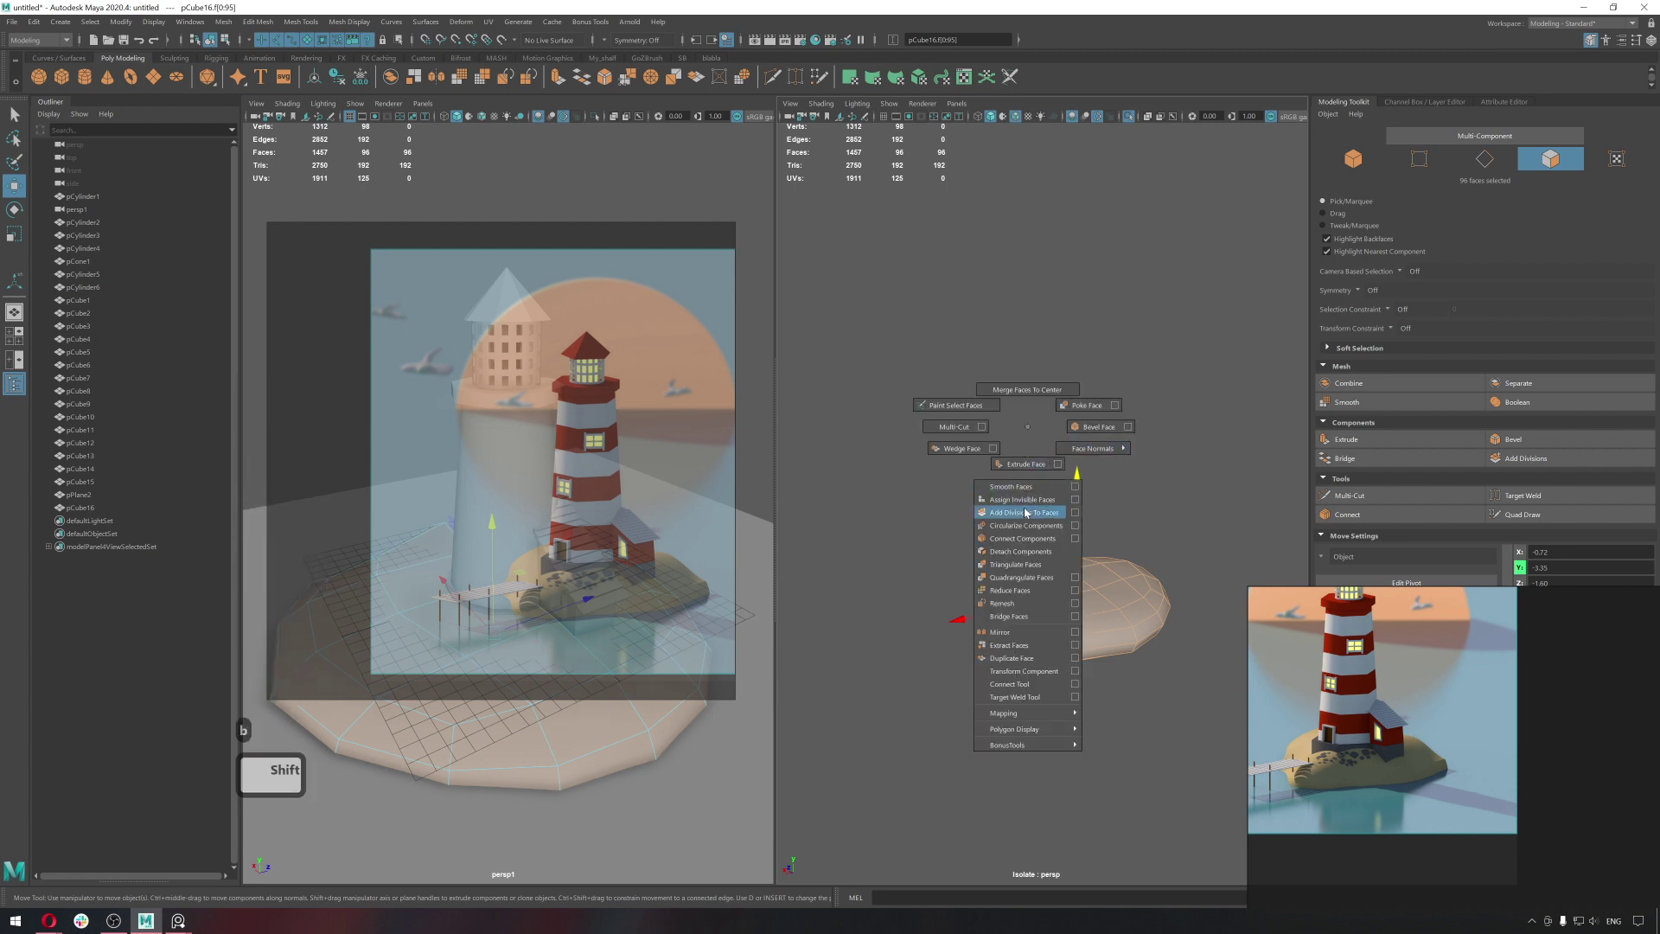
right_click(1028, 513)
middle_click(1049, 577)
click(1056, 561)
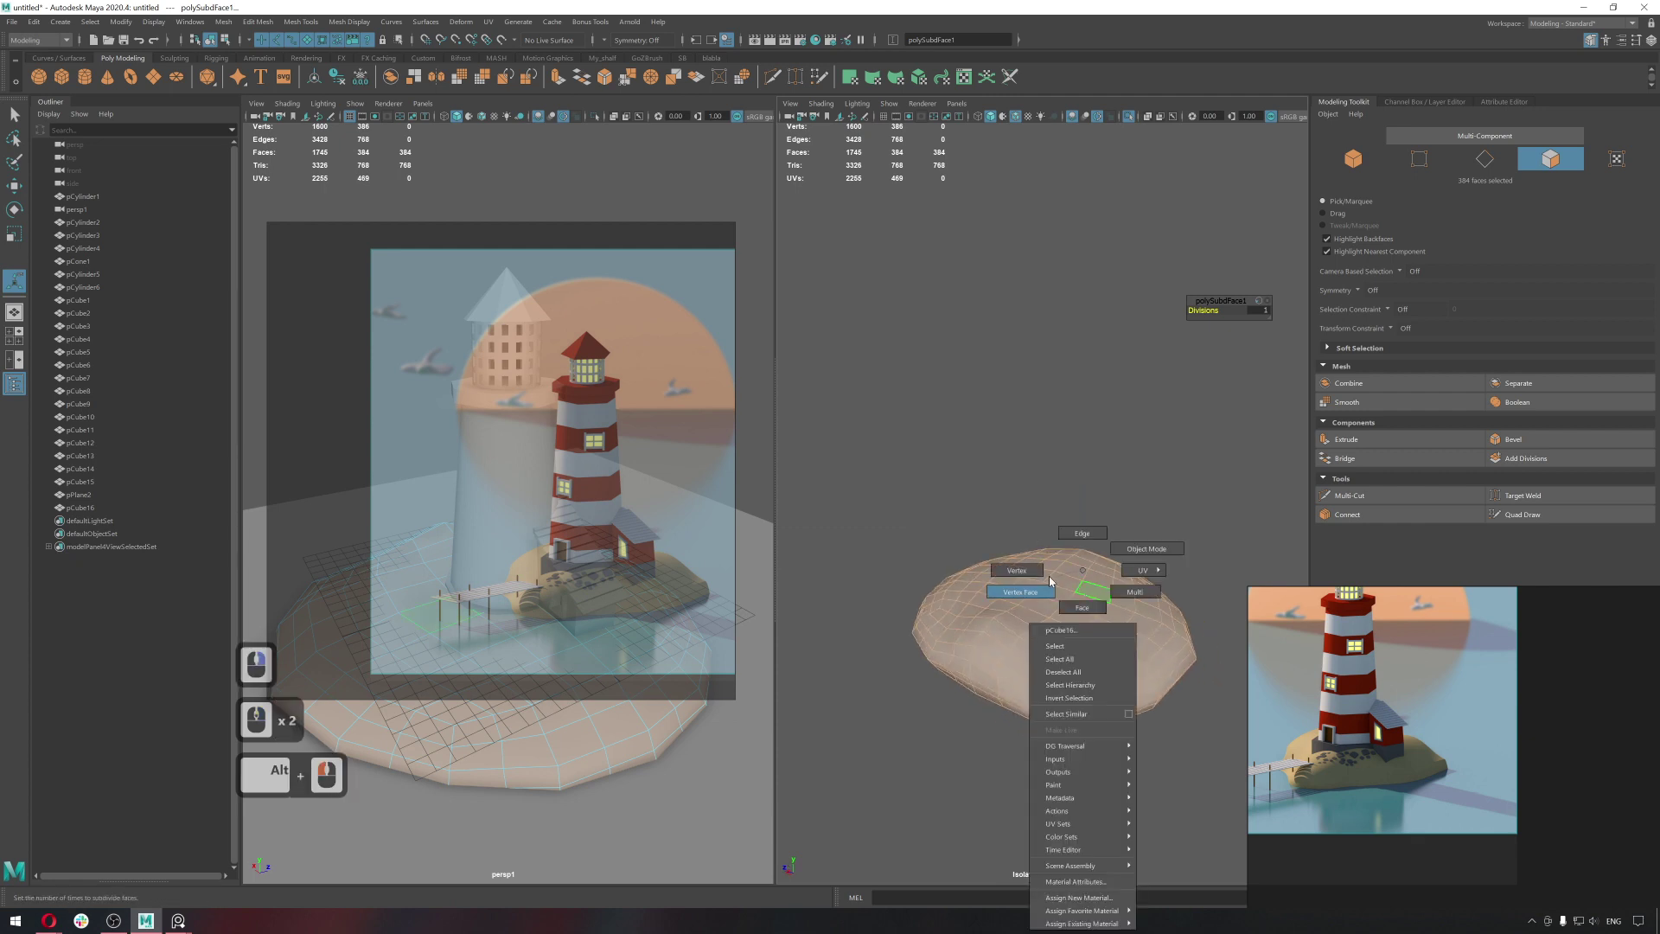
Return to vertex editing, show the whole scene again and start moving a top vertex.
right_click(1046, 580)
click(1015, 652)
key(b)
key(ctrl+1)
click(1022, 644)
key(w)
click(996, 610)
Tune the soft-selection falloff and lift top vertices into gentle bumps.
key(b)
text(bbb)
key(b)
key(b)
key(b)
middle_click(1035, 652)
click(1021, 647)
key(q)
click(971, 644)
text(wbb)
key(b)
key(b)
key(b)
middle_click(1012, 644)
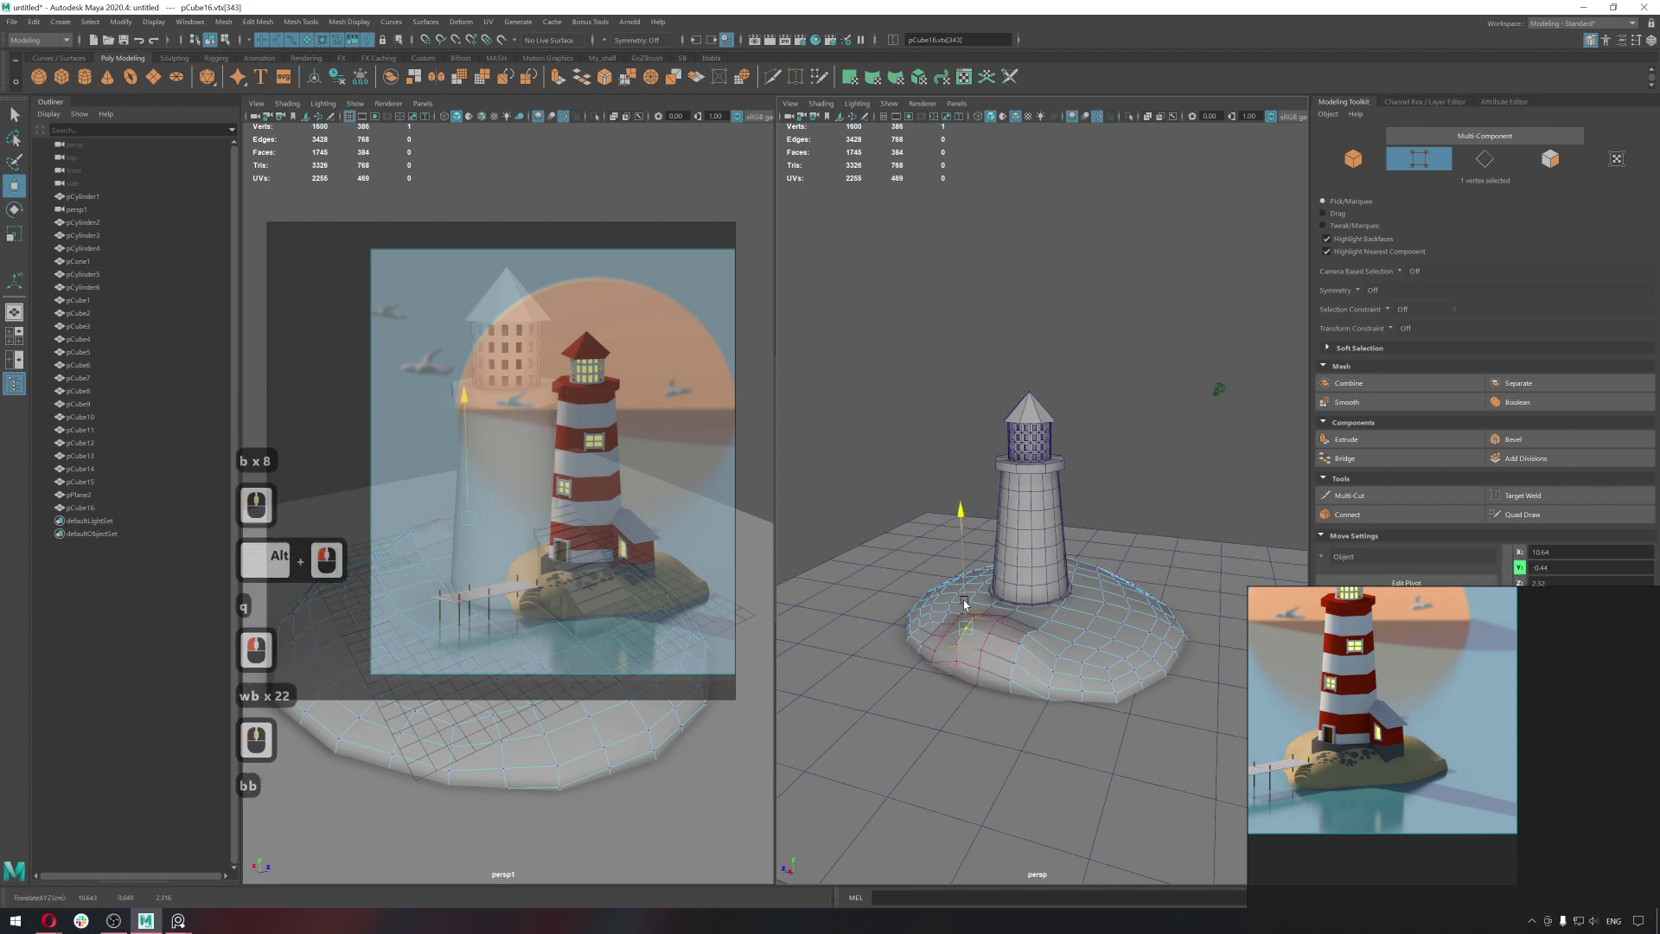
Grab a left-rim vertex, widen the soft-selection falloff and push the left coastline outward.
click(968, 603)
double_click(980, 603)
key(q)
click(927, 716)
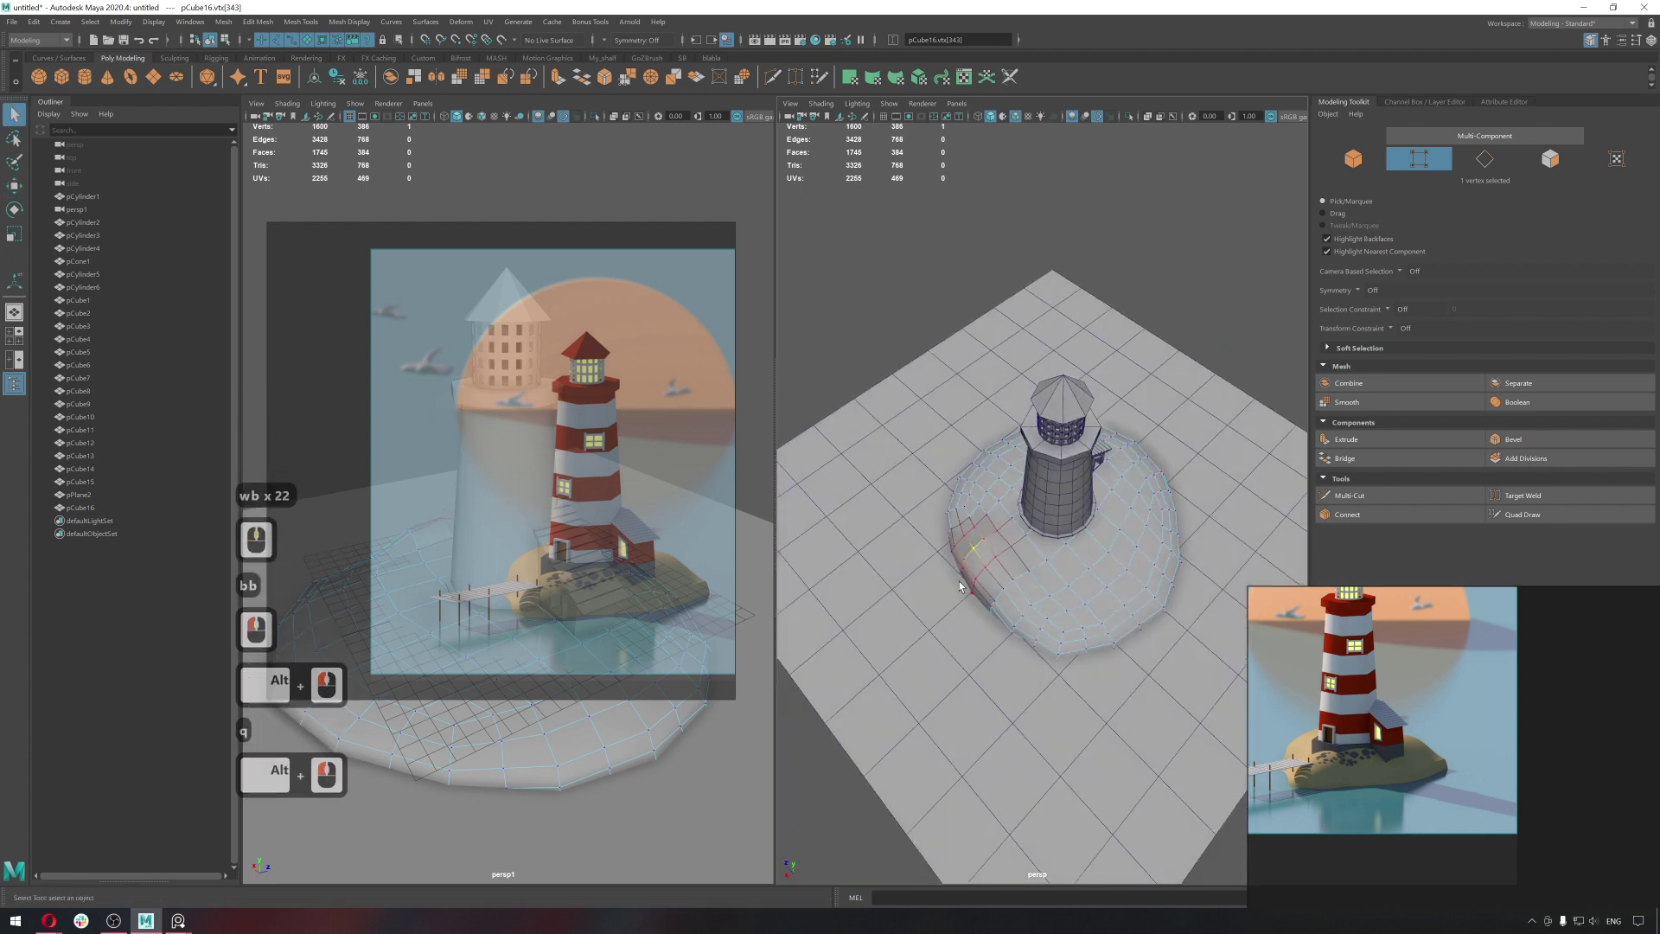
click(963, 577)
key(w)
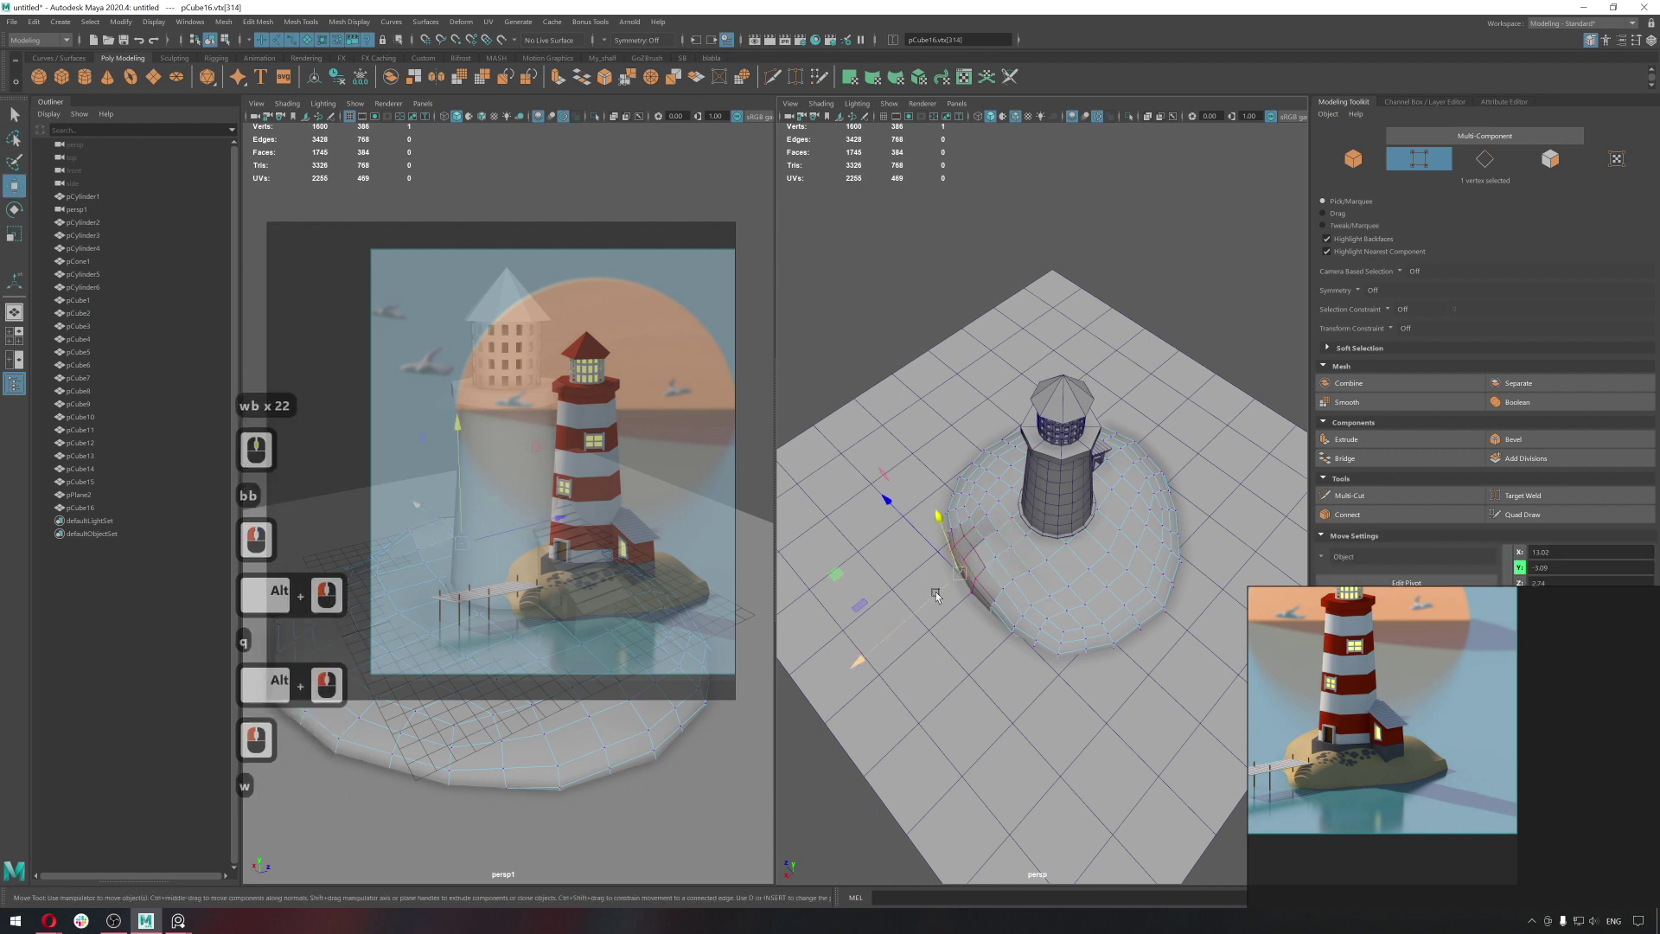
click(940, 606)
key(b)
text(bb)
key(b)
key(b)
key(b)
middle_click(972, 614)
Work further rim vertices up the left side, pulling each outward to roughen the shoreline.
click(939, 602)
click(986, 608)
key(q)
click(912, 509)
key(w)
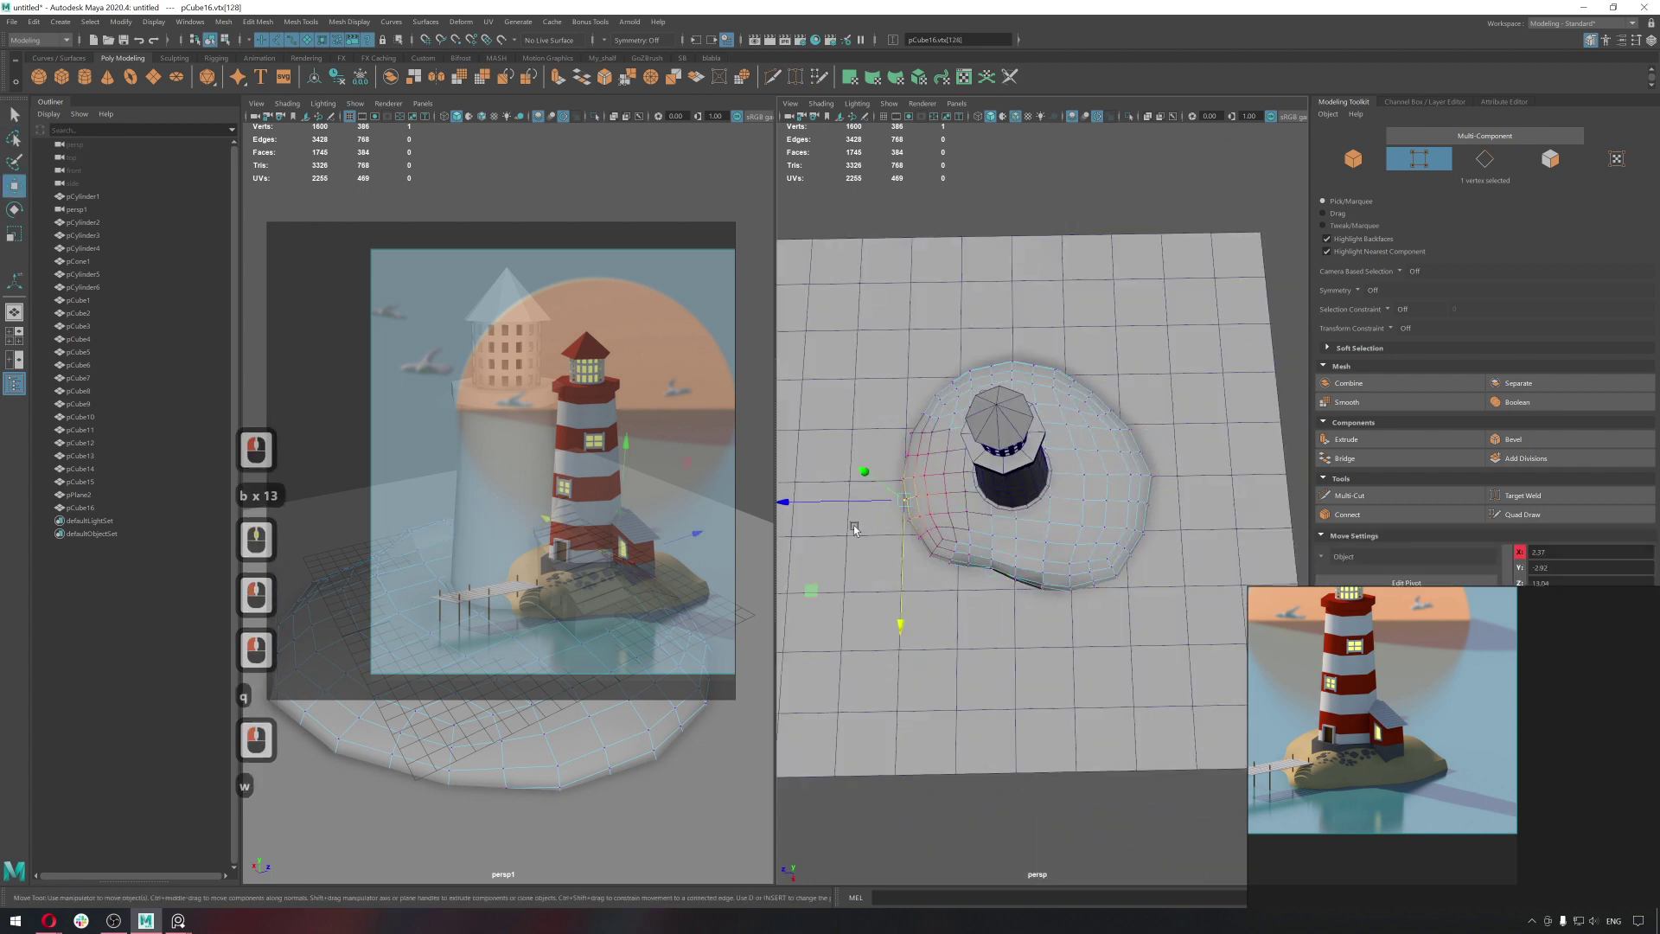
click(837, 591)
key(q)
click(909, 435)
key(w)
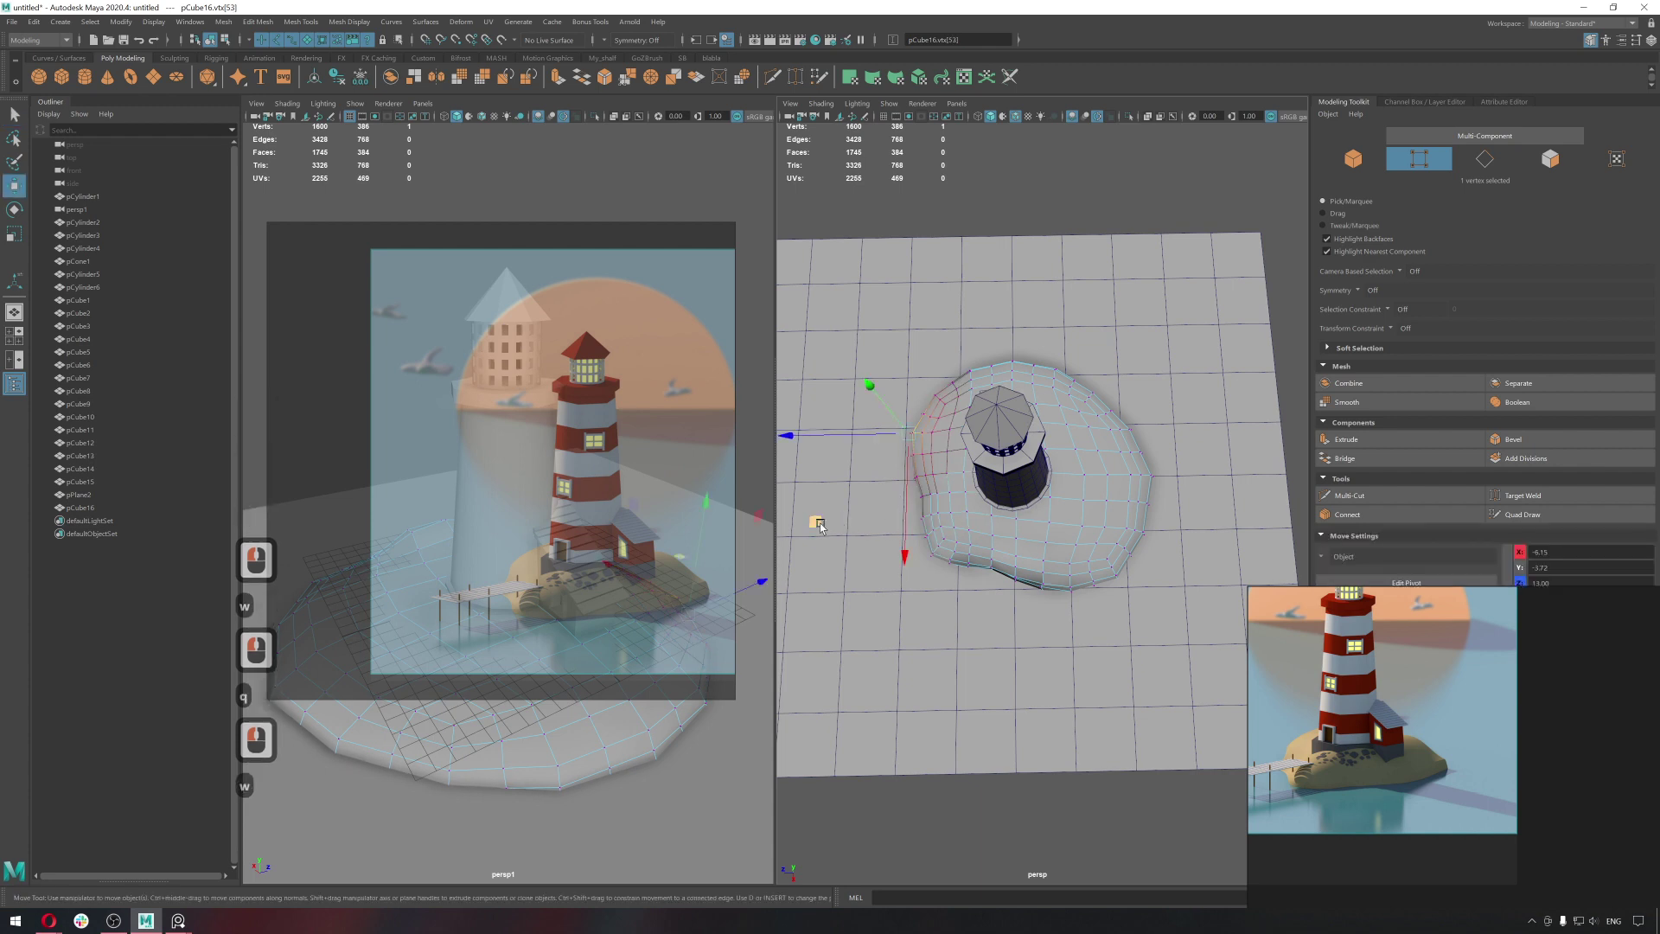
click(817, 519)
click(909, 537)
click(1186, 426)
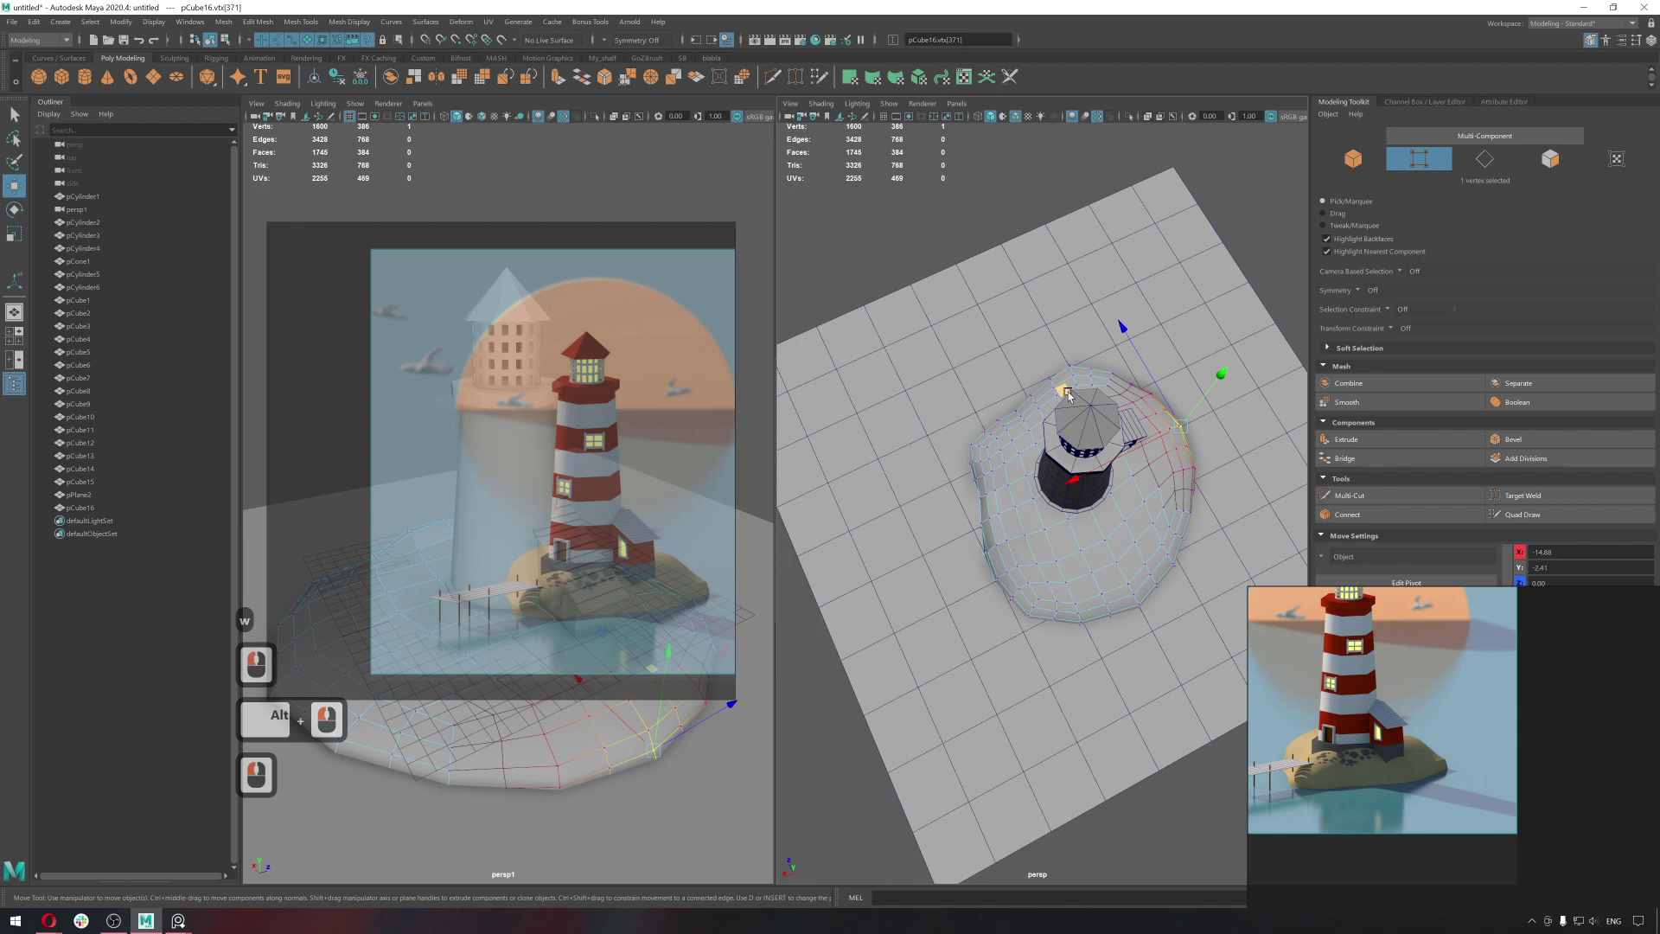
Reshape vertices at the back of the island, undoing one misplaced move.
click(1088, 387)
click(1050, 371)
right_click(1027, 474)
middle_click(1026, 473)
right_click(971, 452)
click(993, 580)
click(955, 642)
click(955, 618)
key(ctrl+z)
Pull the front-left rim vertices out and up to finish the lumpy landmass.
click(902, 634)
key(q)
click(958, 665)
key(w)
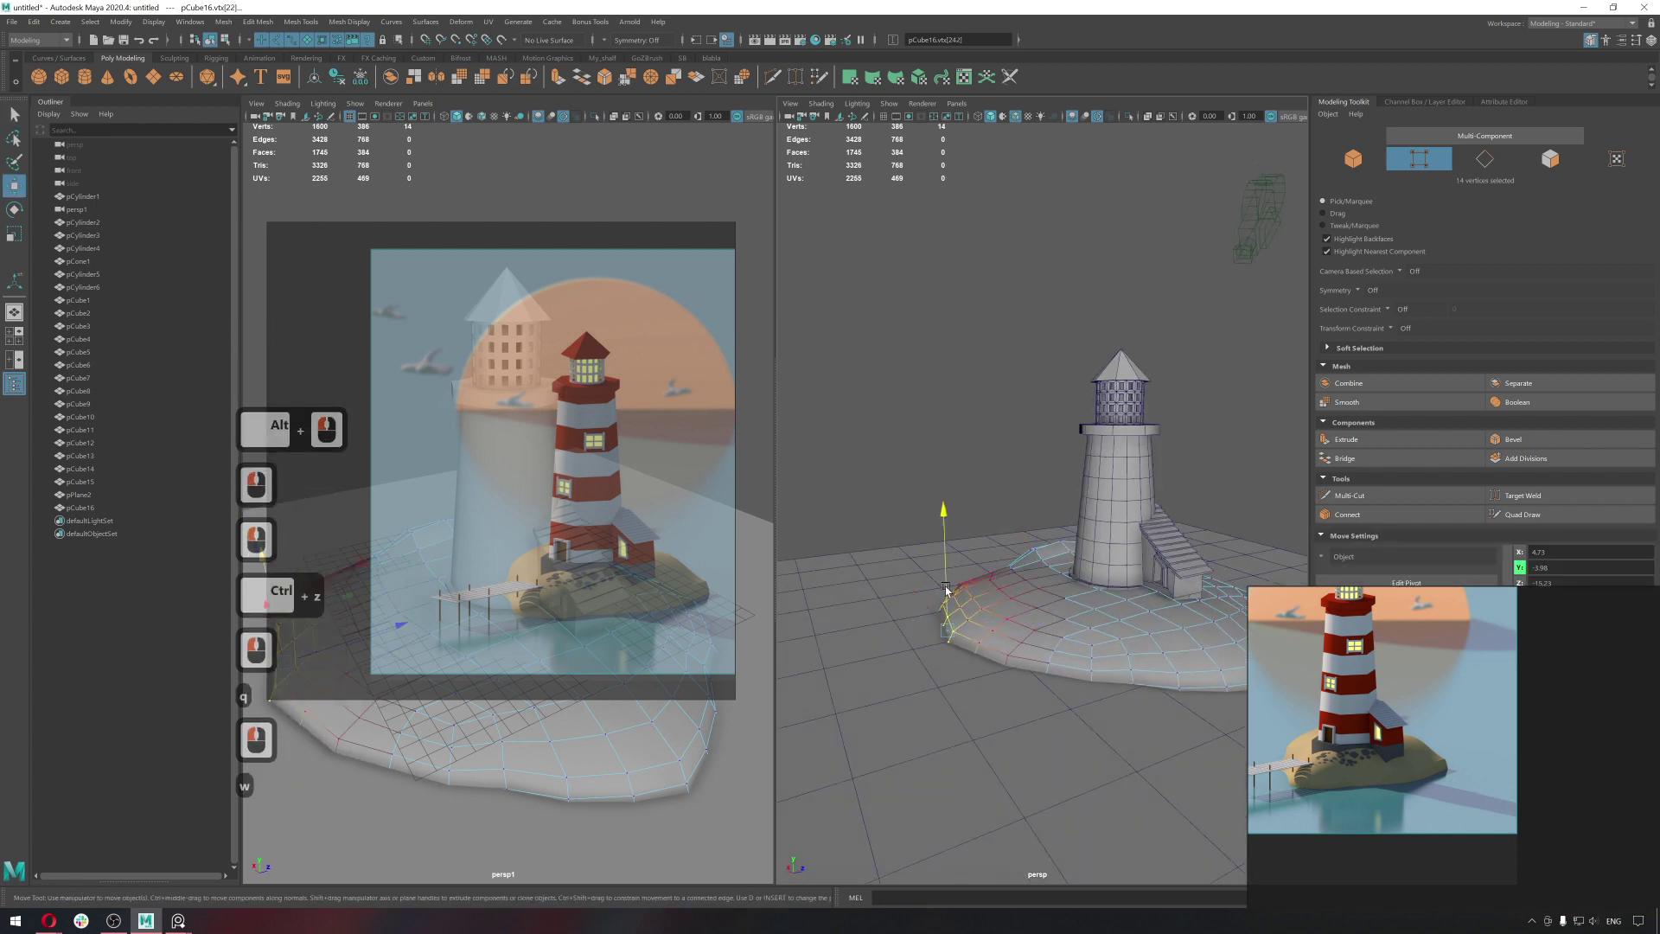
click(948, 606)
click(1032, 629)
key(q)
Return to Object Mode and select the whole island base pCube16.
right_click(1092, 548)
click(971, 447)
click(1015, 516)
middle_click(1015, 515)
middle_click(1060, 562)
click(1053, 582)
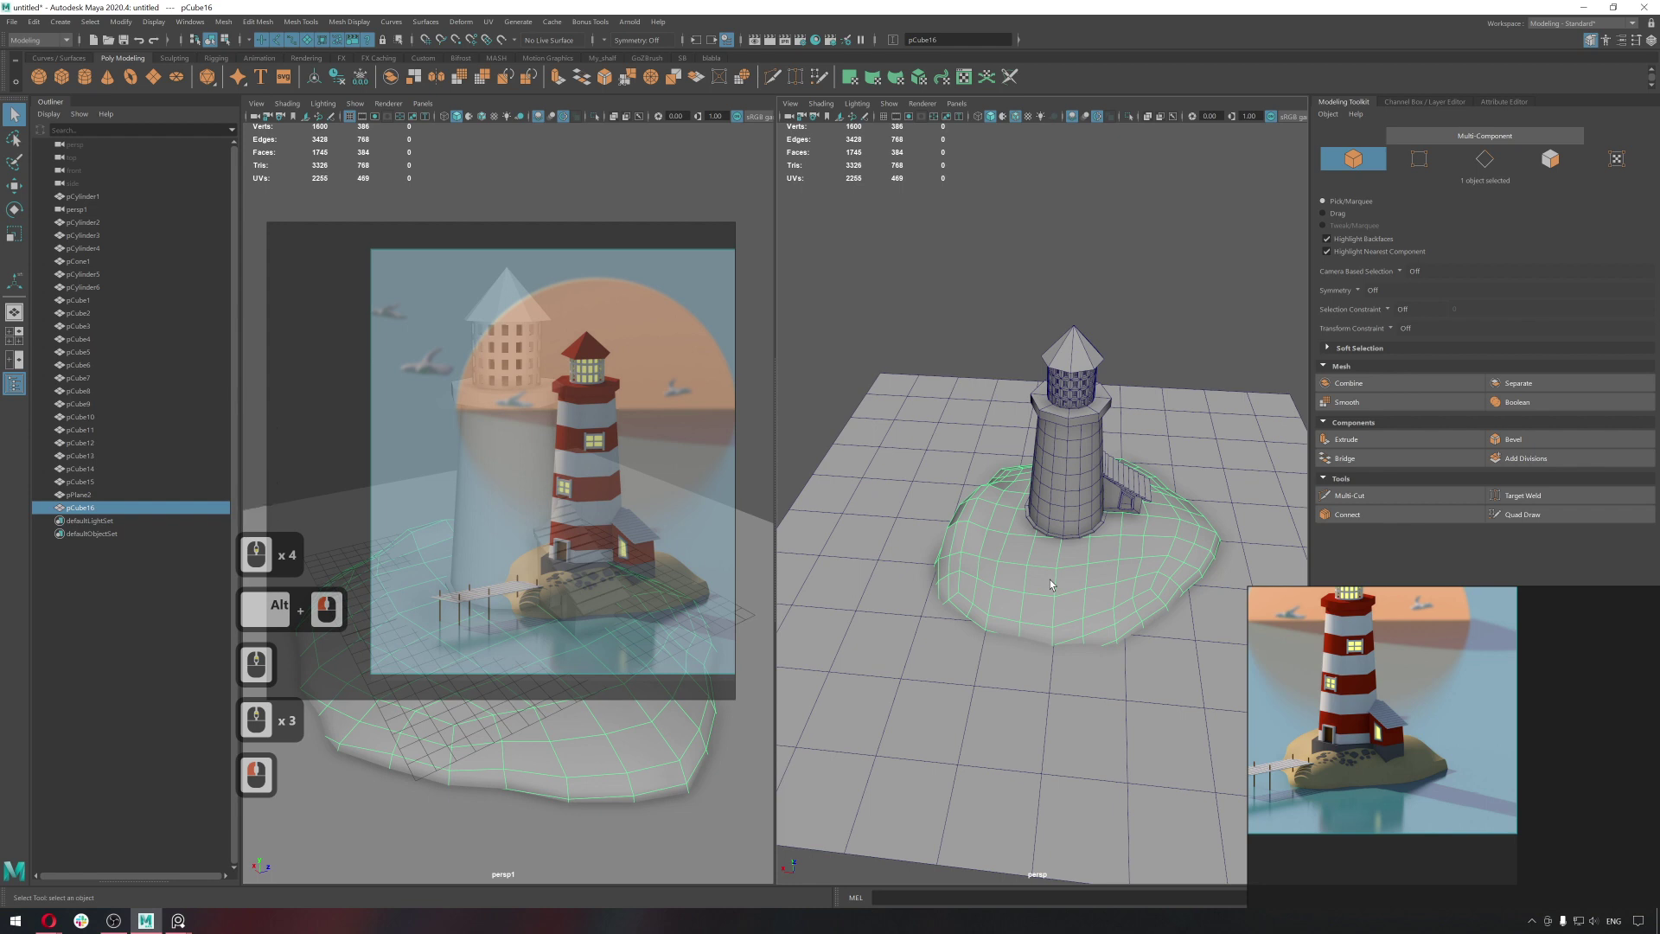
middle_click(1053, 582)
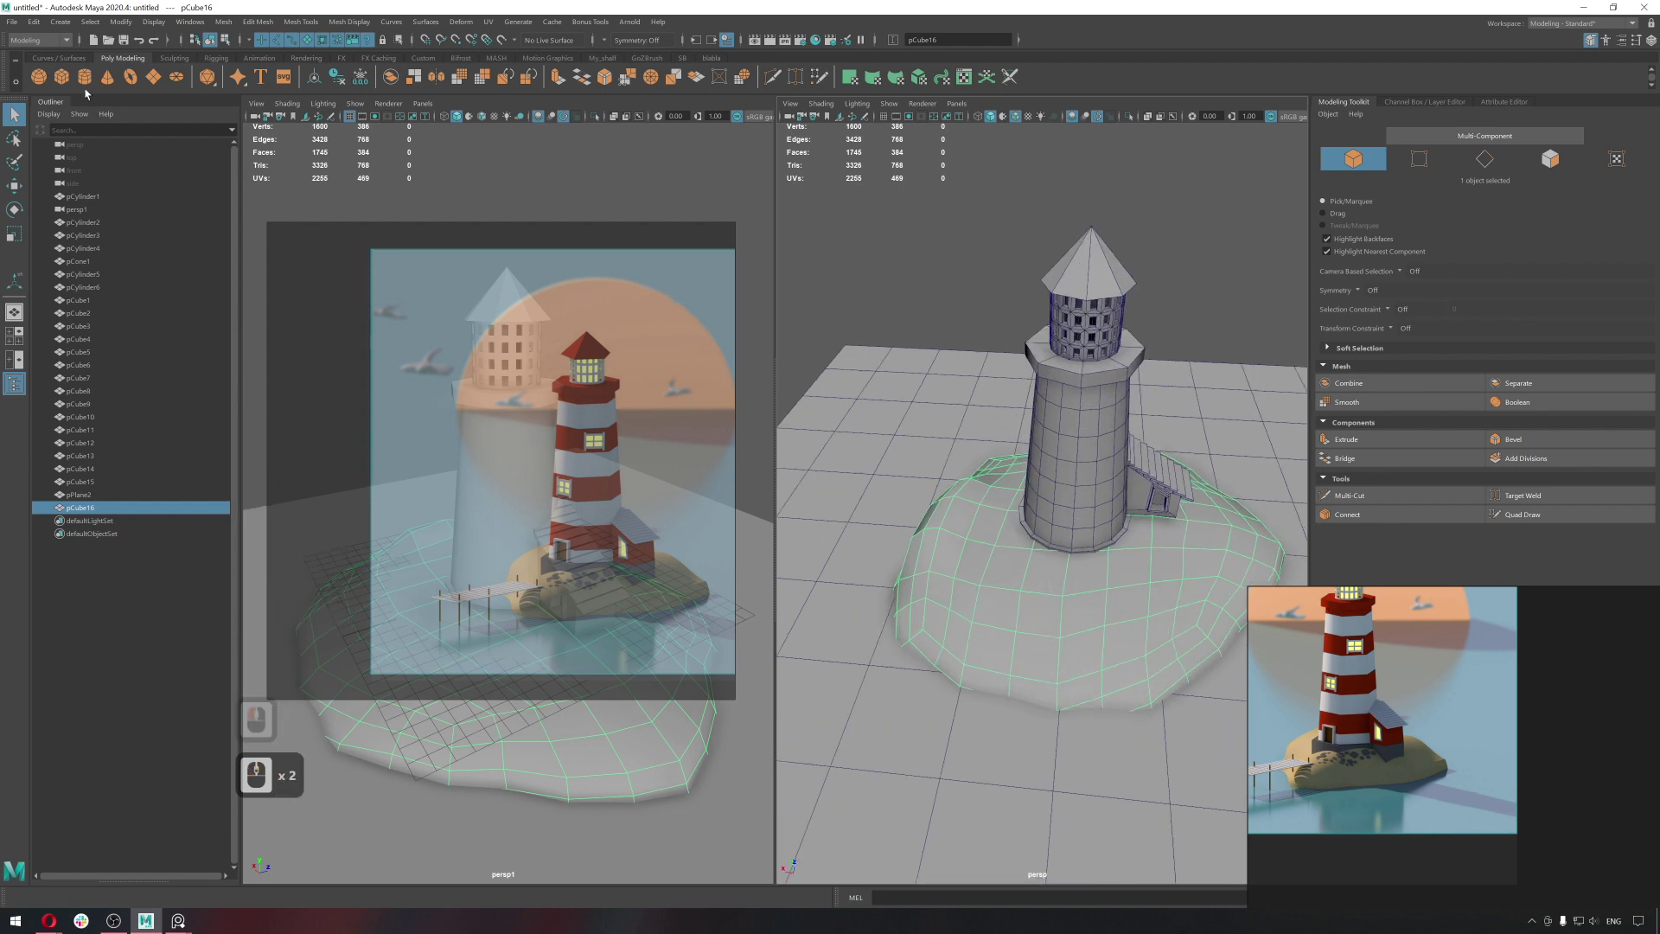
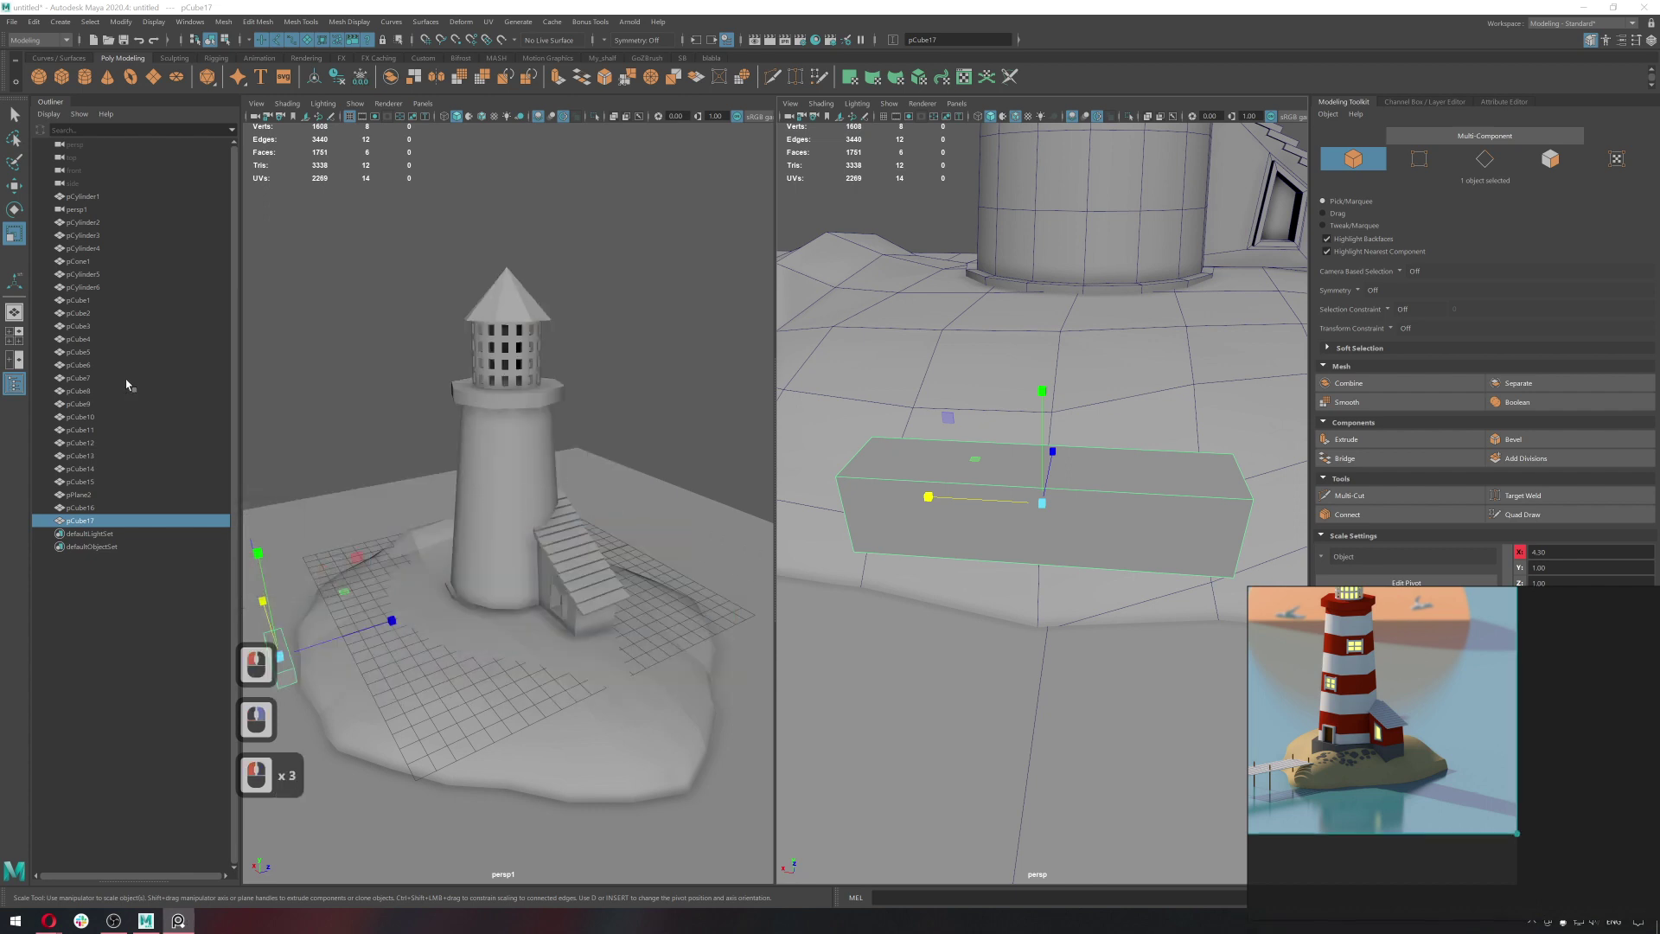
Scale the new box into a long flat pier plank.
key(r)
click(1038, 522)
middle_click(1038, 522)
click(1048, 399)
middle_click(1038, 421)
middle_click(1035, 456)
click(923, 467)
click(1132, 513)
key(r)
click(919, 478)
click(855, 463)
Move the plank into position at the island's edge.
key(w)
click(1069, 515)
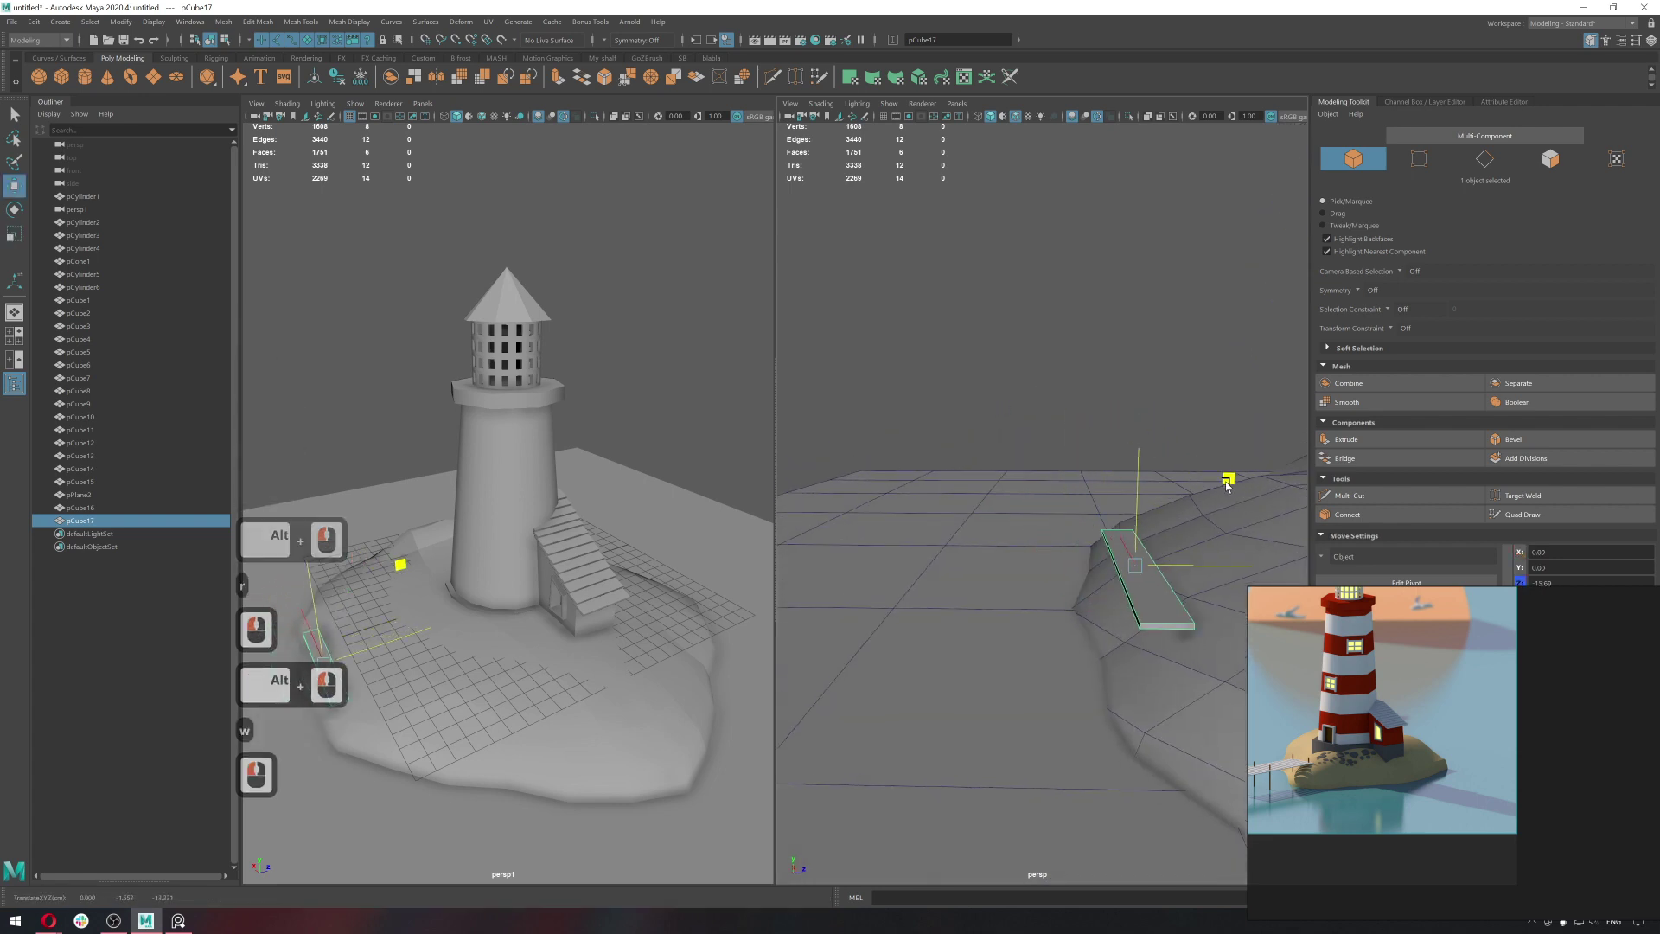
click(1213, 494)
click(1195, 511)
click(1148, 528)
click(1136, 523)
Duplicate the plank with Ctrl+D and offset the first copies side by side.
key(ctrl+d)
key(v)
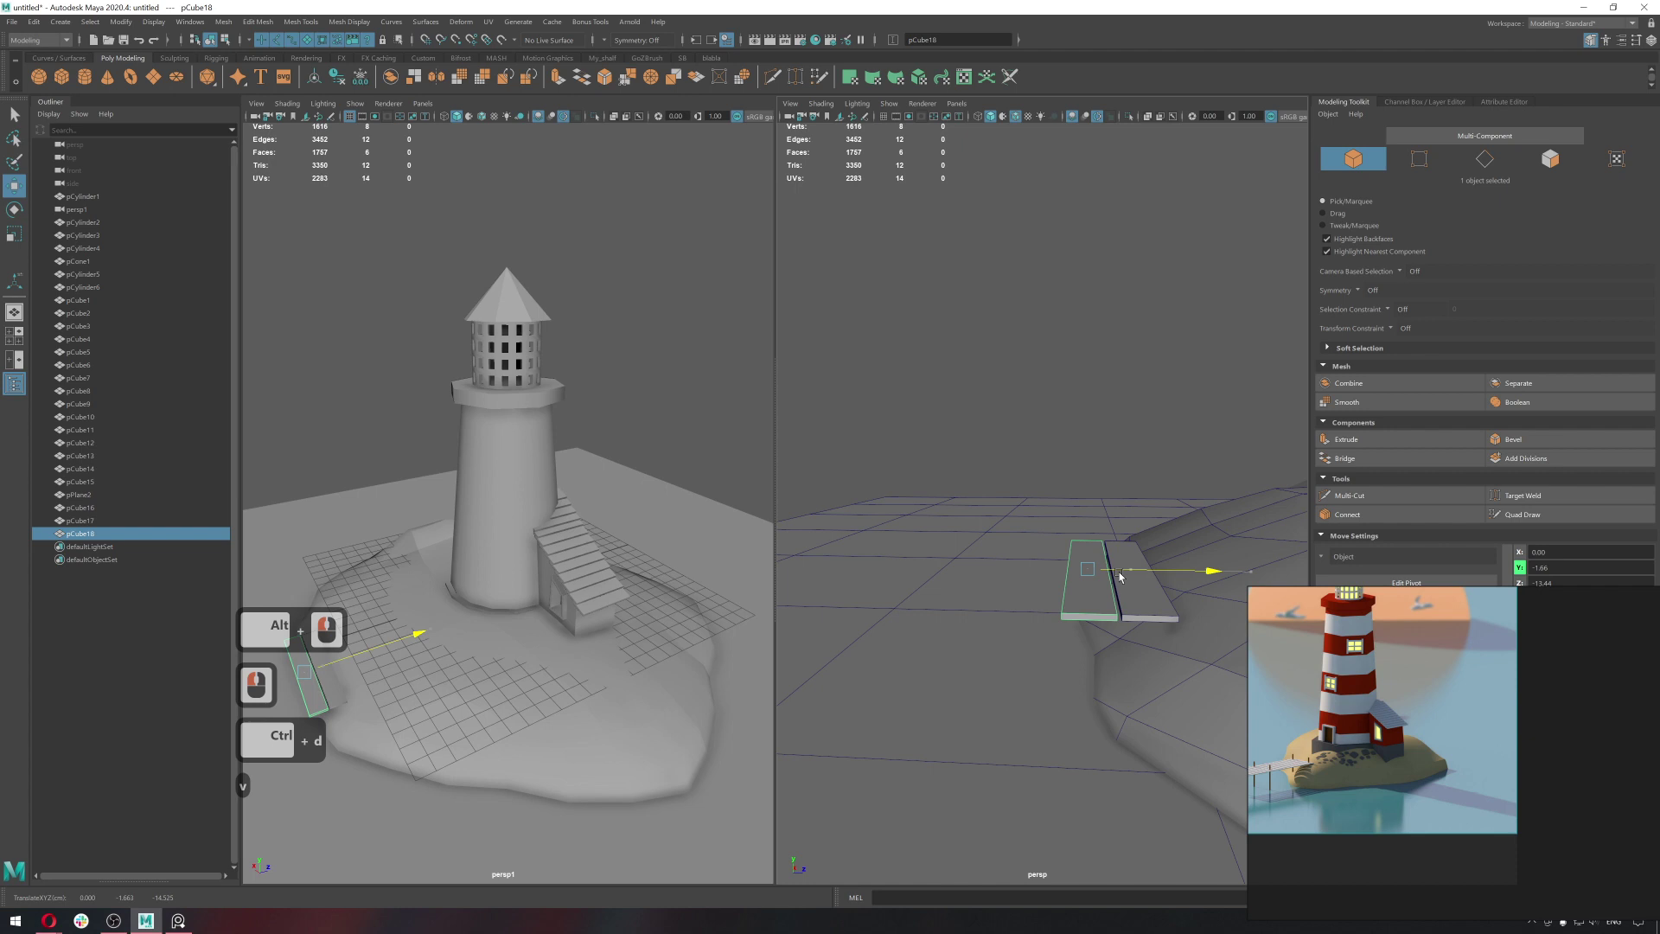
click(1122, 578)
text(dv)
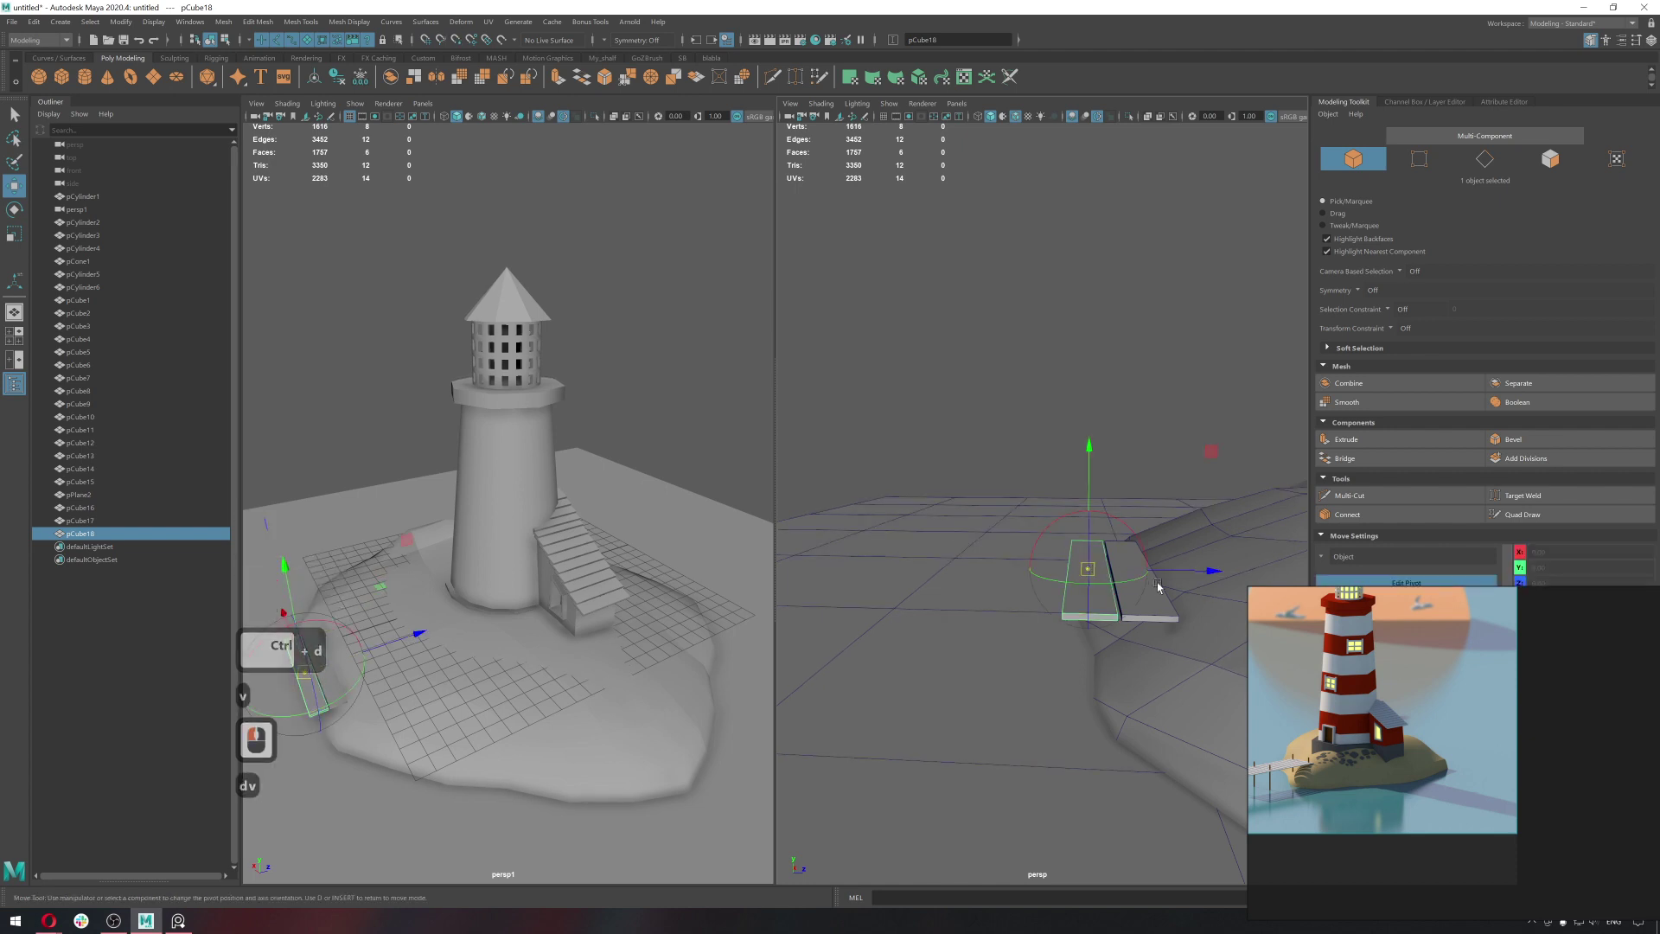
key(w)
key(ctrl+d)
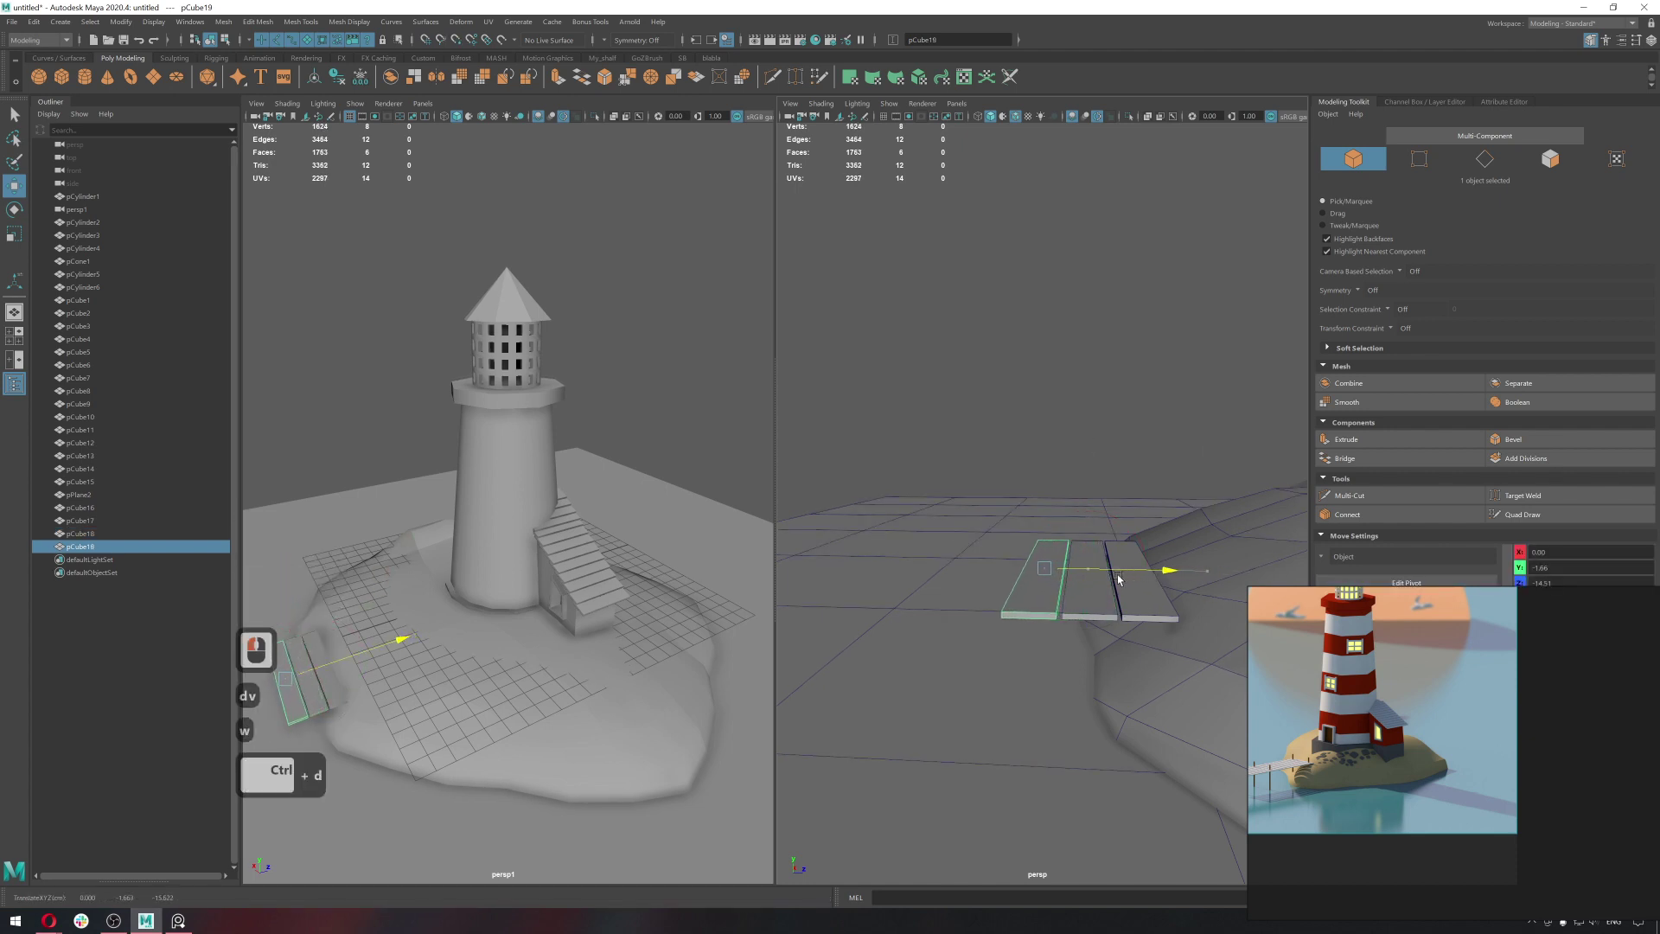
click(1123, 580)
key(shift+d)
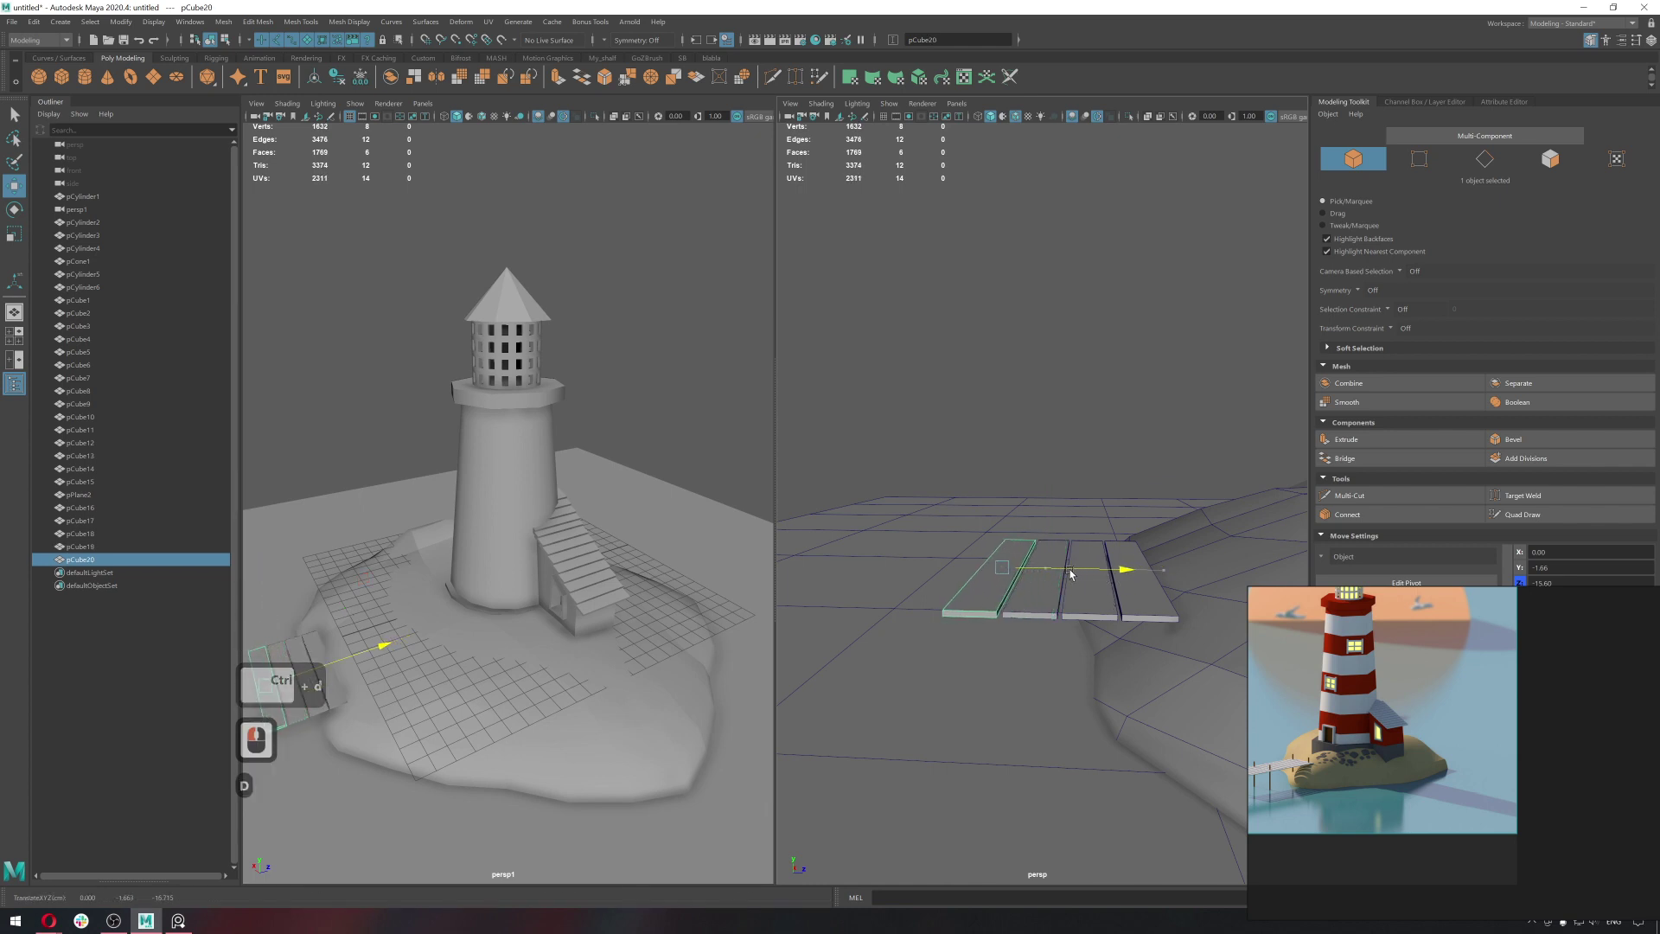
click(1073, 571)
Repeat the duplicate-with-offset to lay out the full row of deck slats.
key(d)
key(d)
text(d)
key(d)
key(d)
key(d)
key(d)
key(d)
text(d)
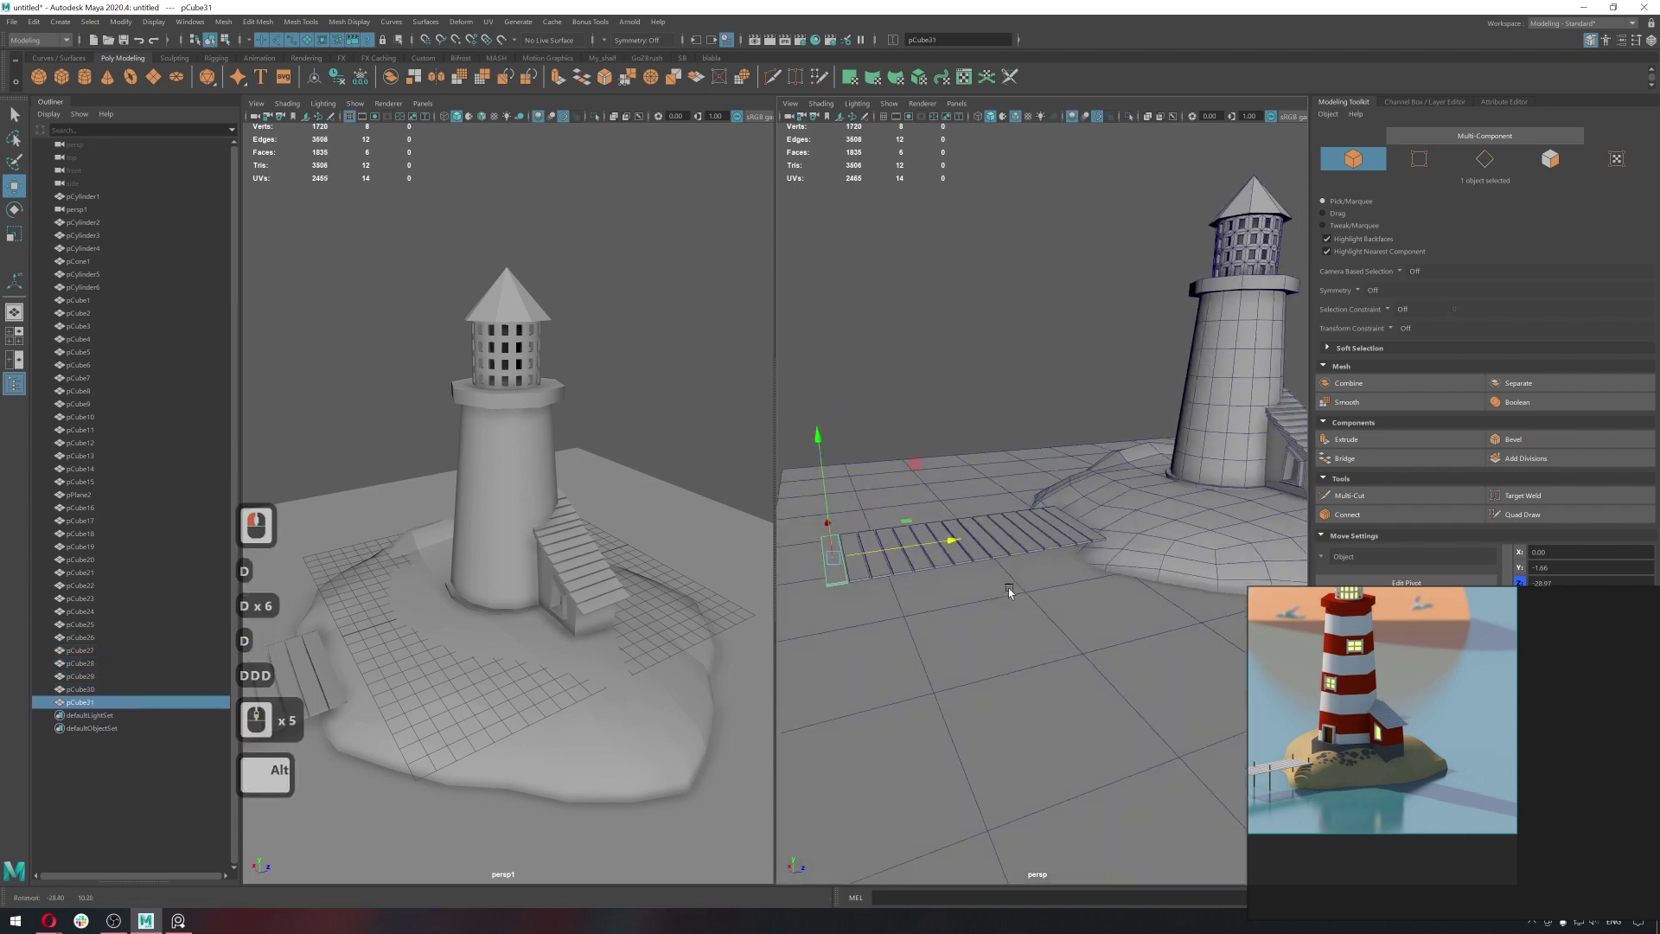
Add a cylinder support post and set it at the pier's front corner.
click(1066, 596)
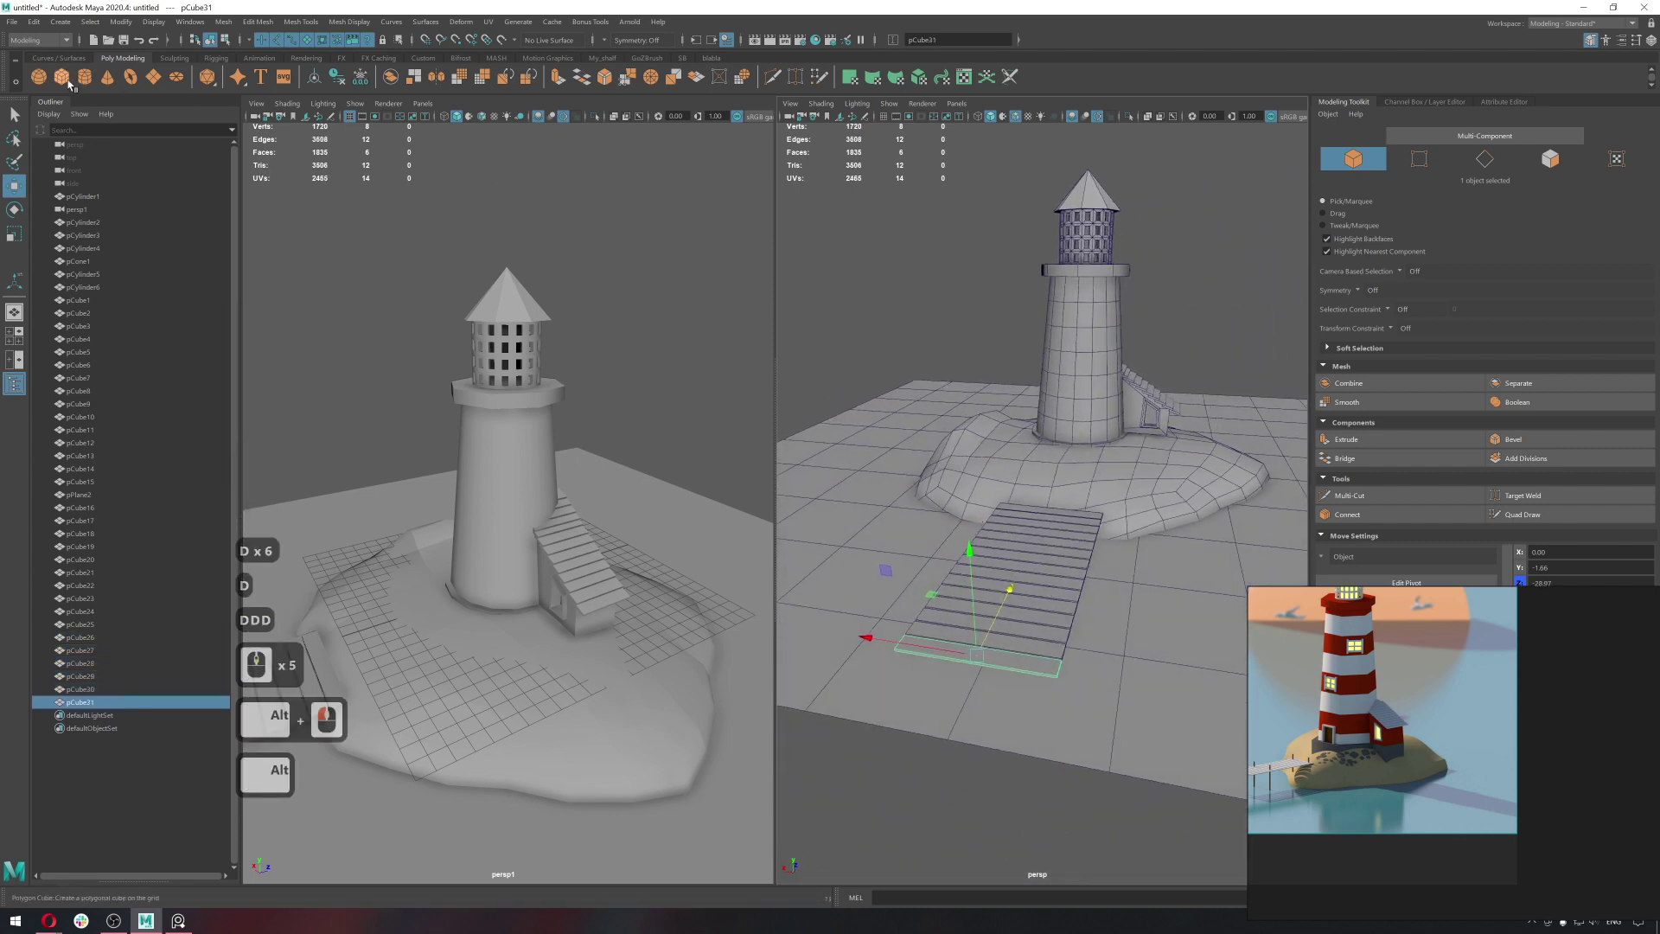
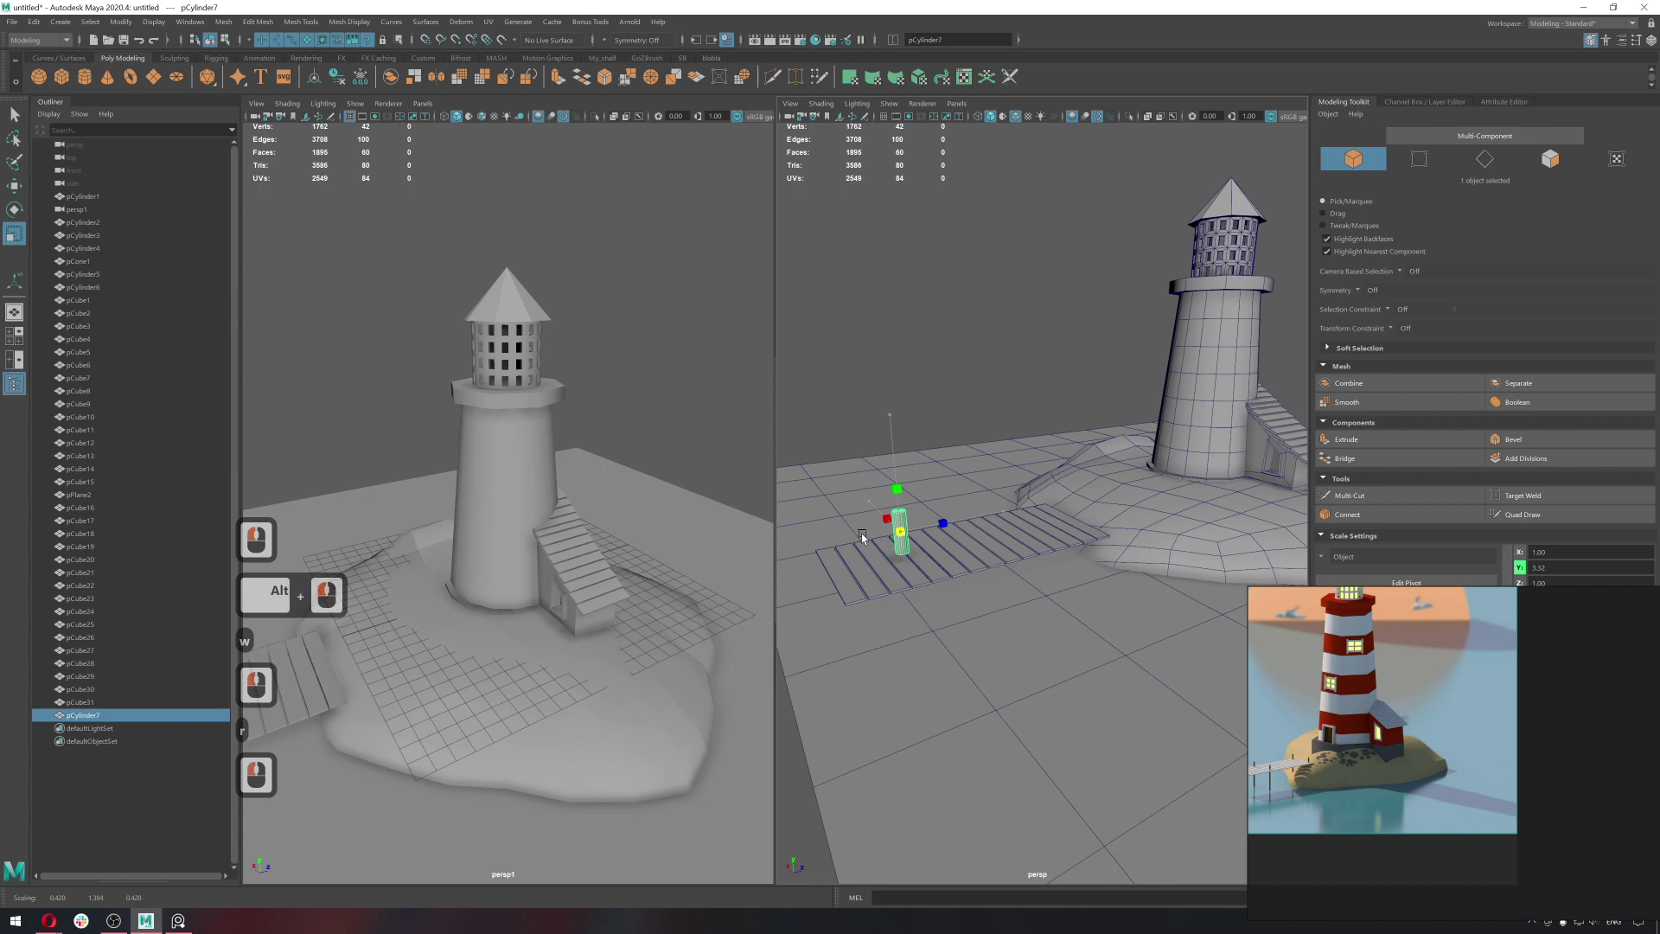
click(860, 536)
double_click(876, 226)
double_click(894, 398)
key(w)
right_click(948, 492)
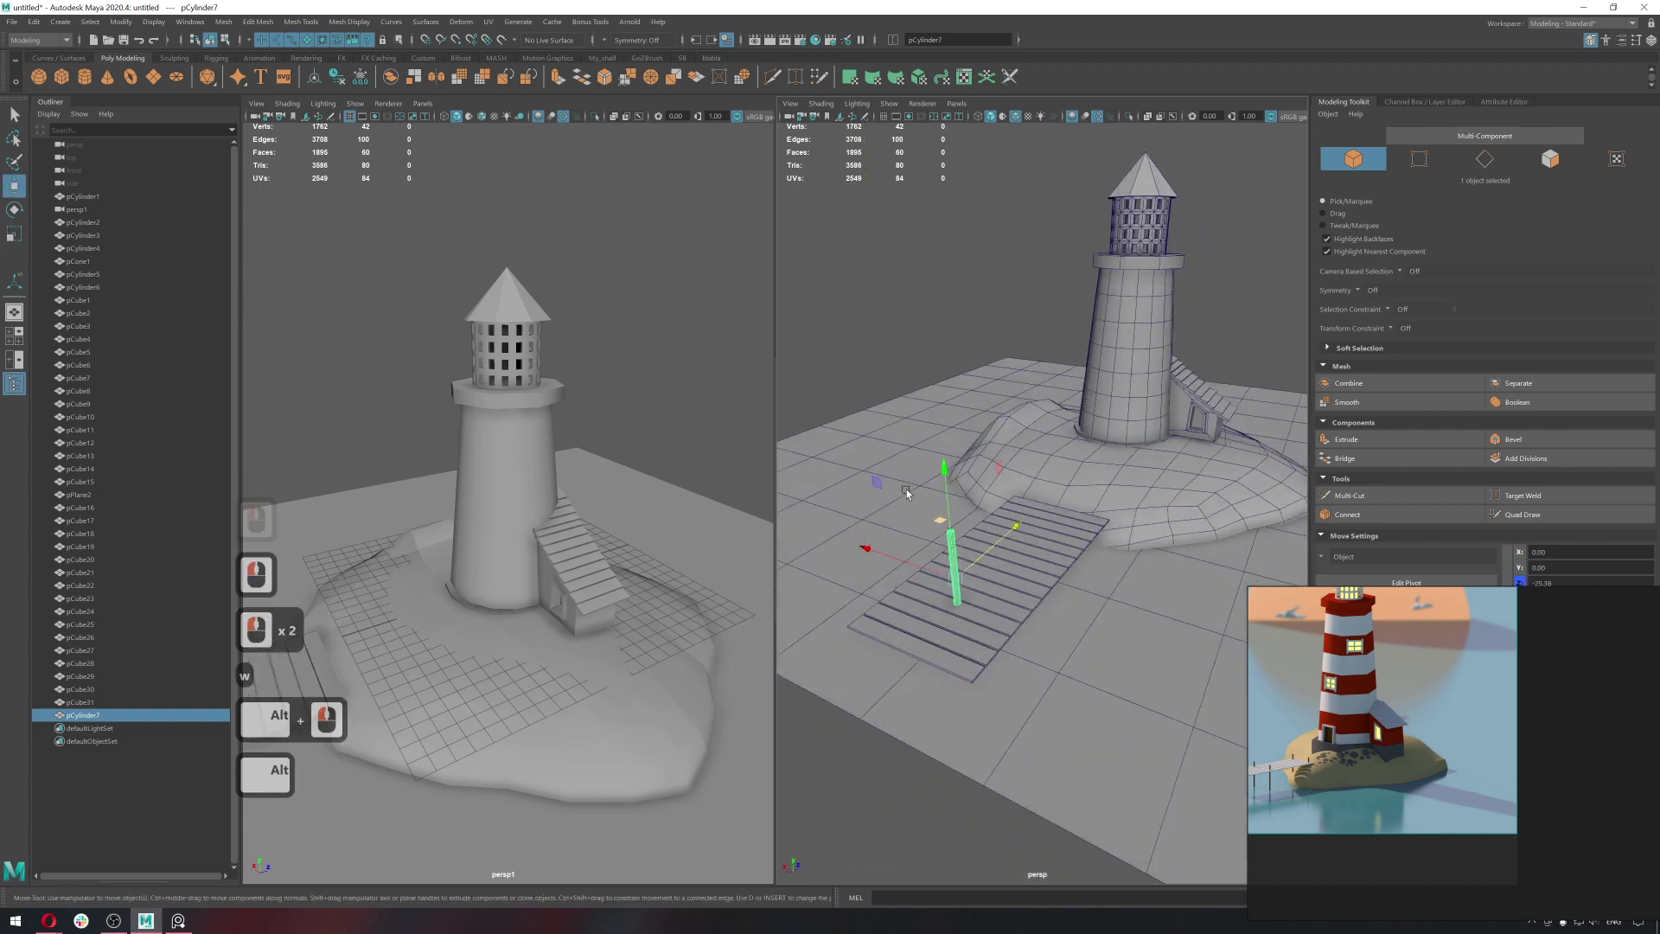
click(859, 469)
click(958, 474)
click(925, 484)
click(996, 526)
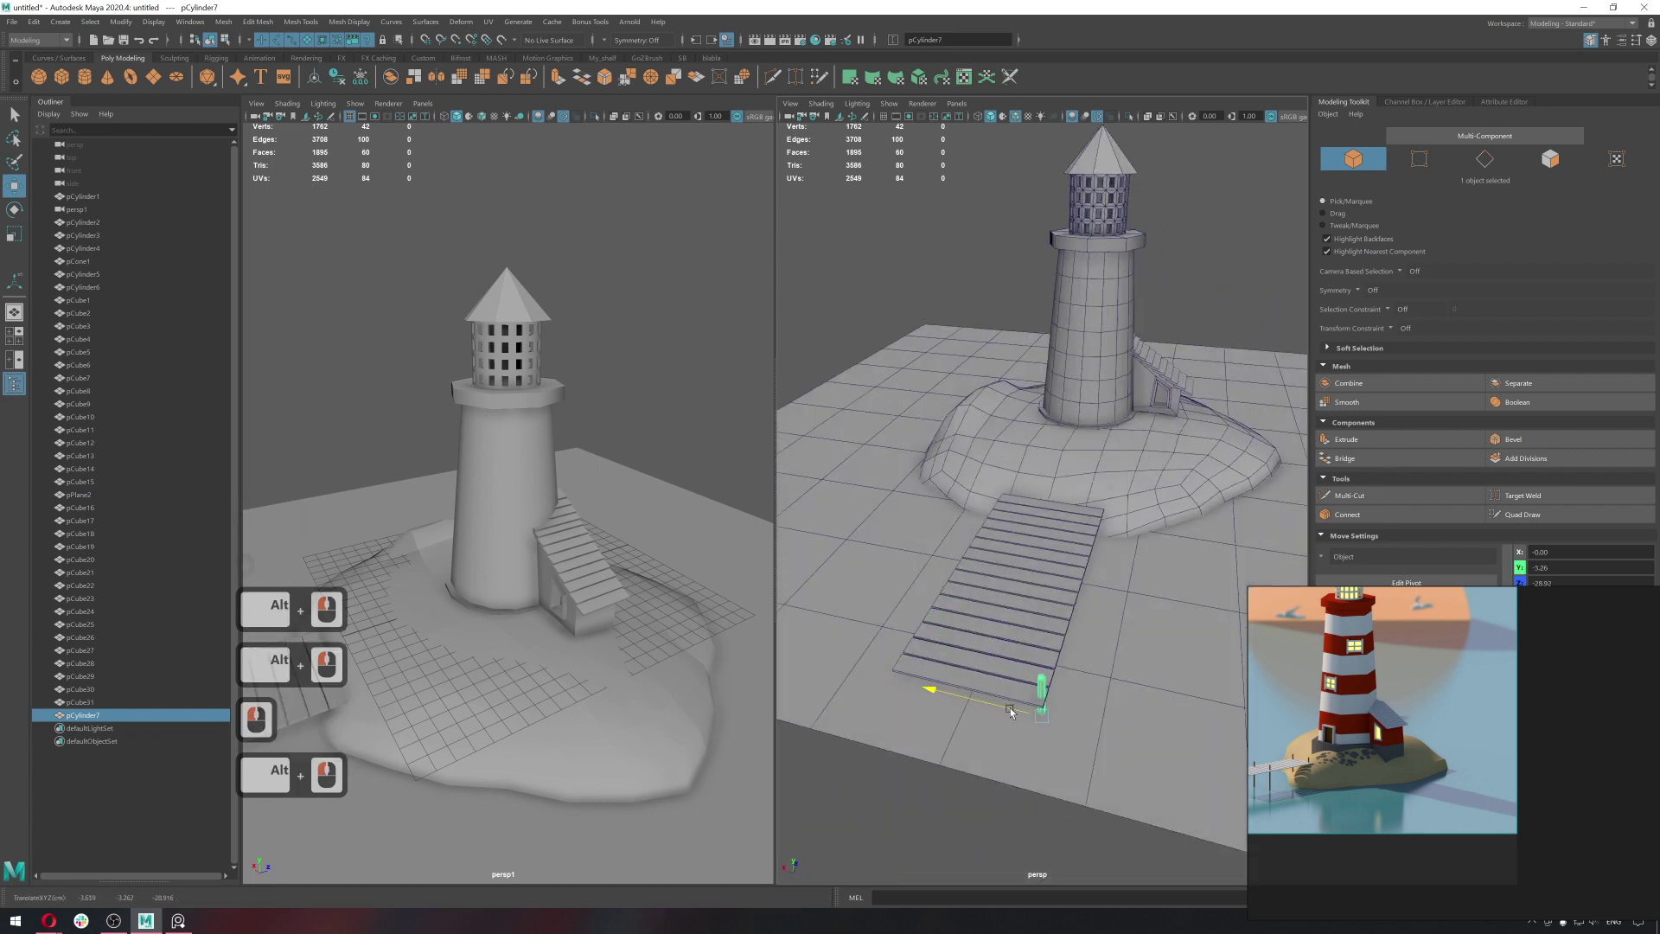
click(1012, 710)
Duplicate the post to the opposite front corner and start a third copy.
key(ctrl+d)
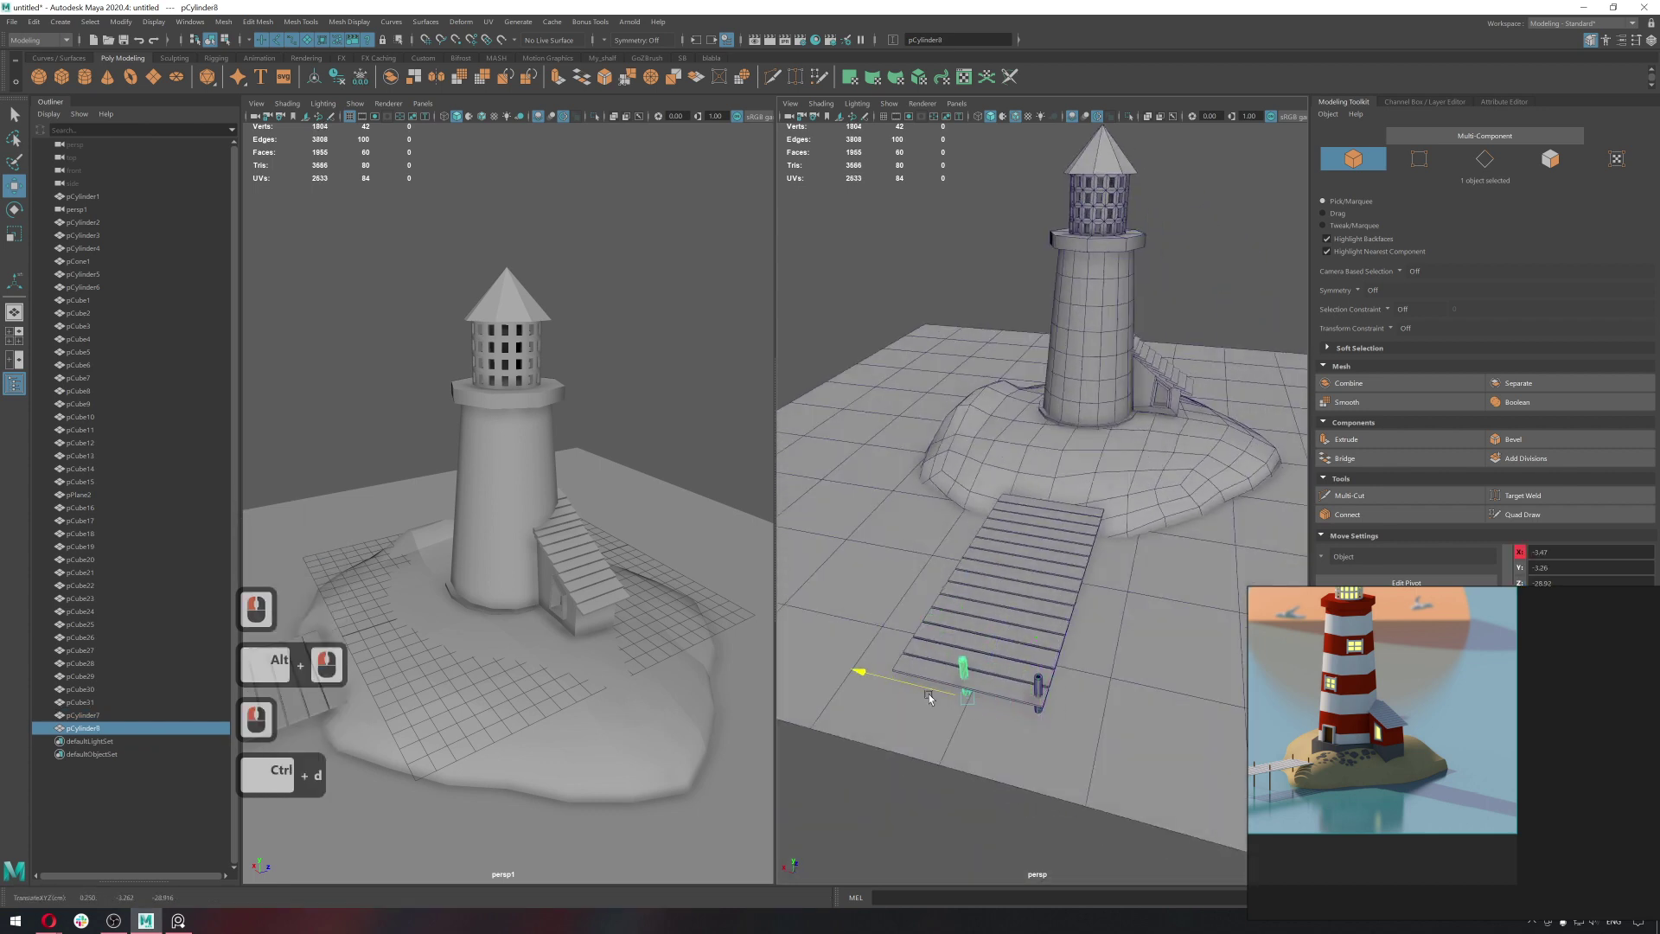
click(888, 687)
key(ctrl+d)
key(q)
click(1042, 691)
key(w)
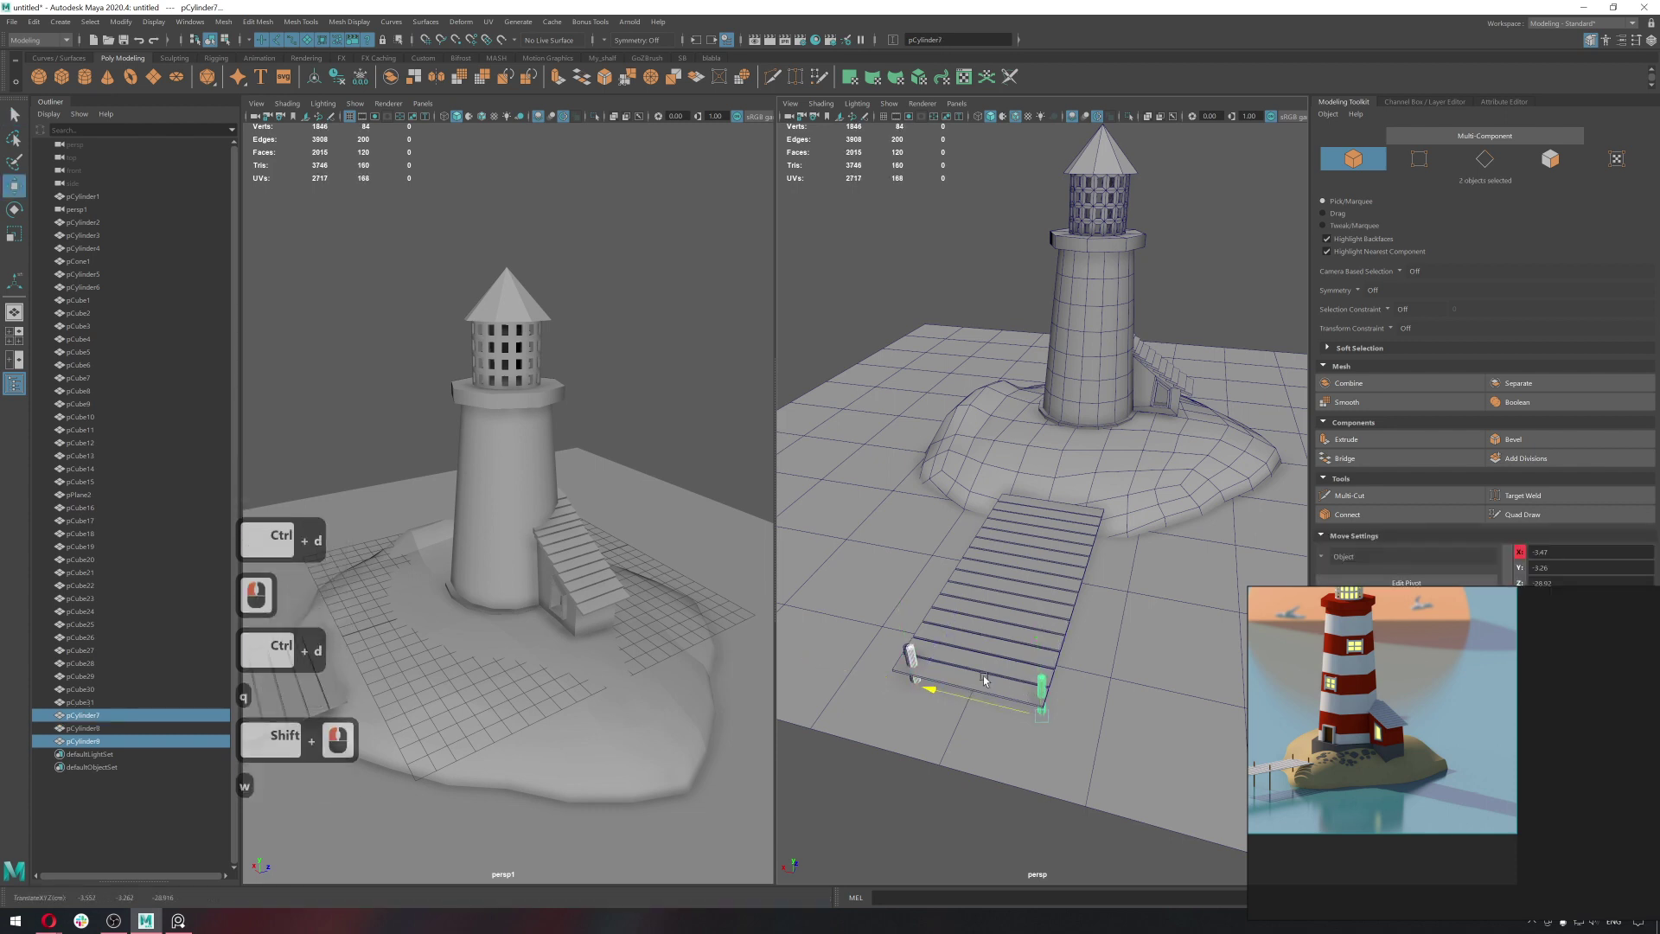
click(1008, 657)
Undo the stray move, delete the misplaced post copy and reselect a corner post.
key(ctrl+z)
key(q)
click(913, 662)
key(Delete)
click(913, 662)
key(q)
click(1043, 685)
Duplicate posts along the pier sides toward the far end, spacing each copy evenly.
key(ctrl+d)
key(w)
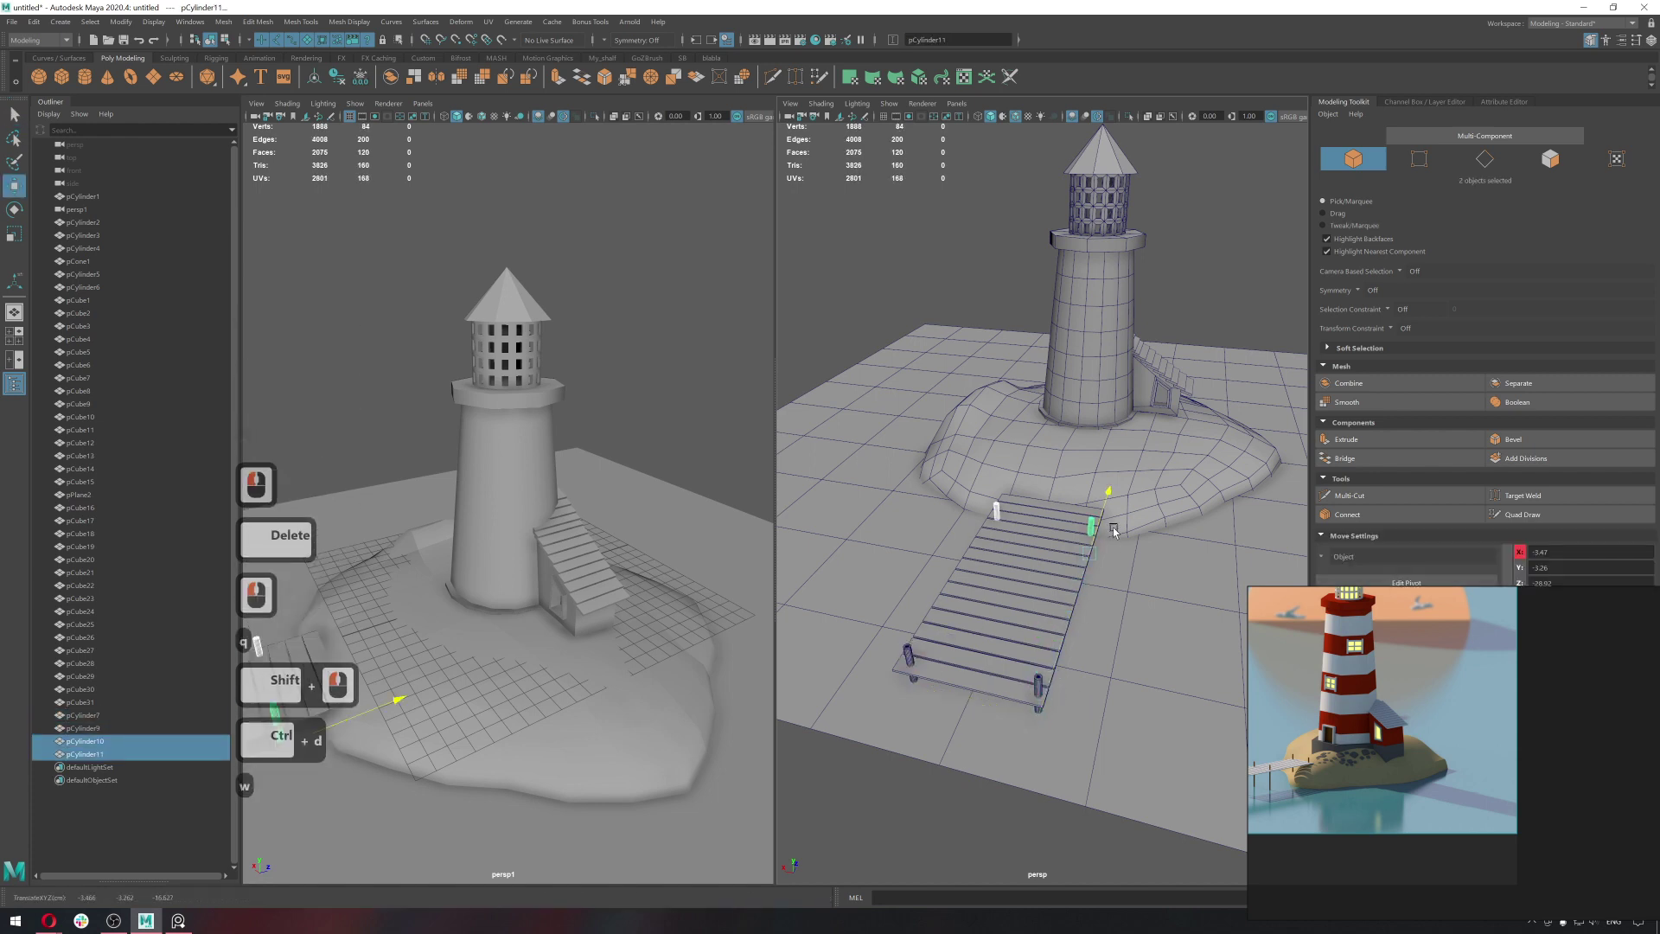
click(1124, 517)
key(ctrl+d)
click(1098, 551)
key(ctrl+d)
click(1064, 594)
middle_click(1317, 764)
click(990, 668)
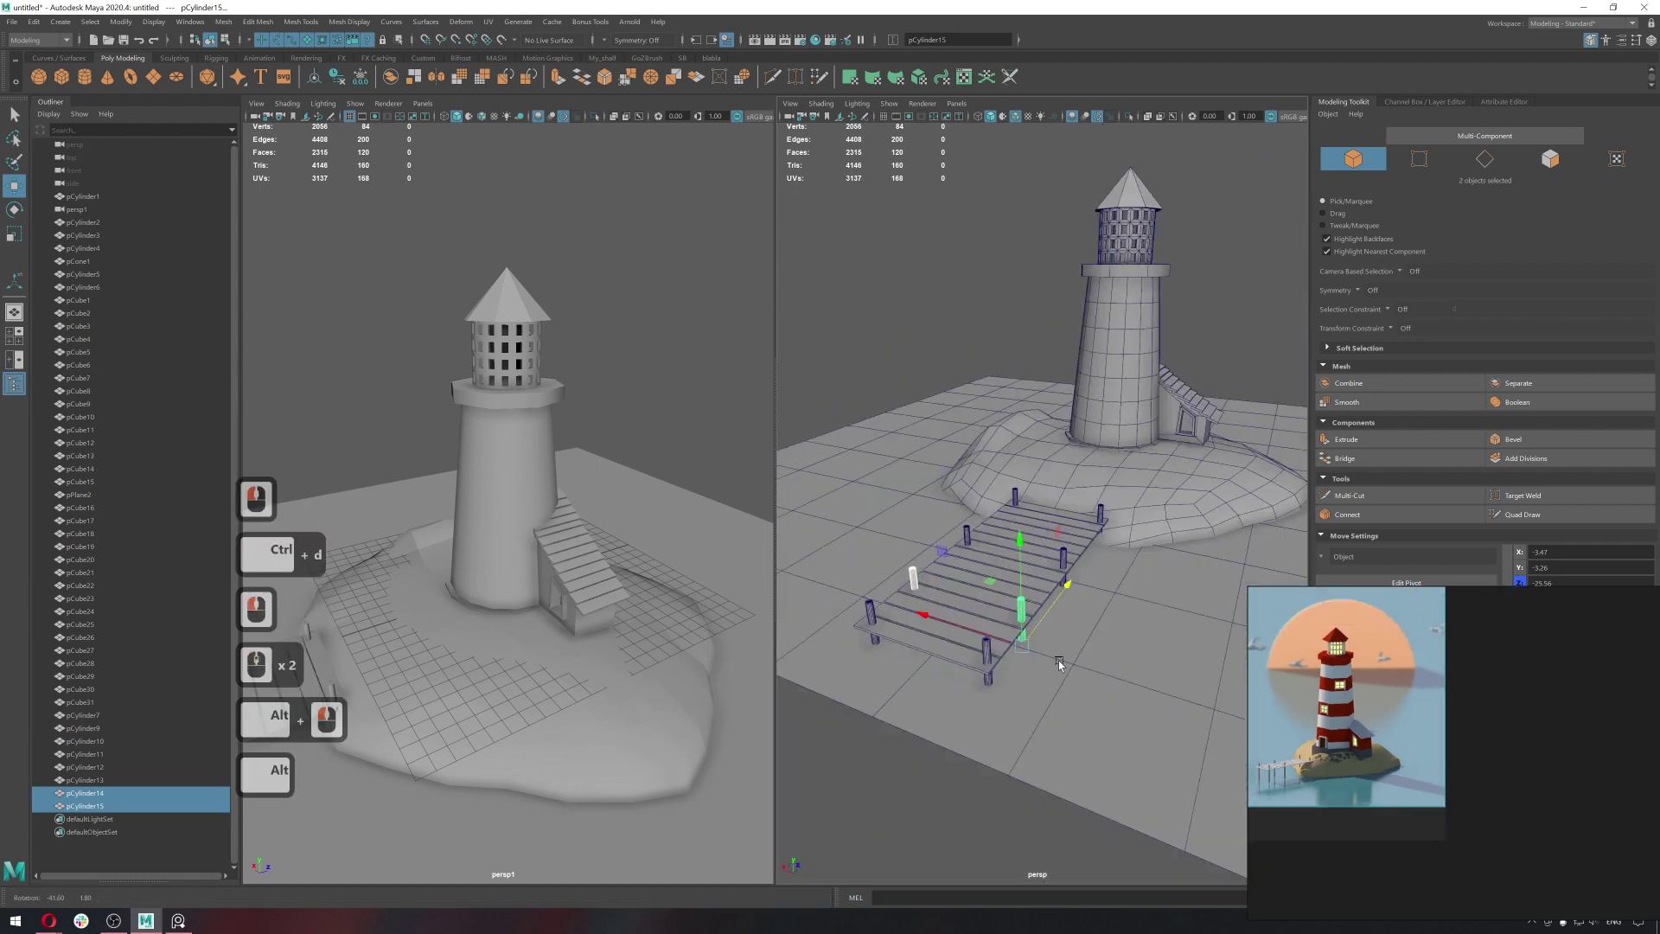
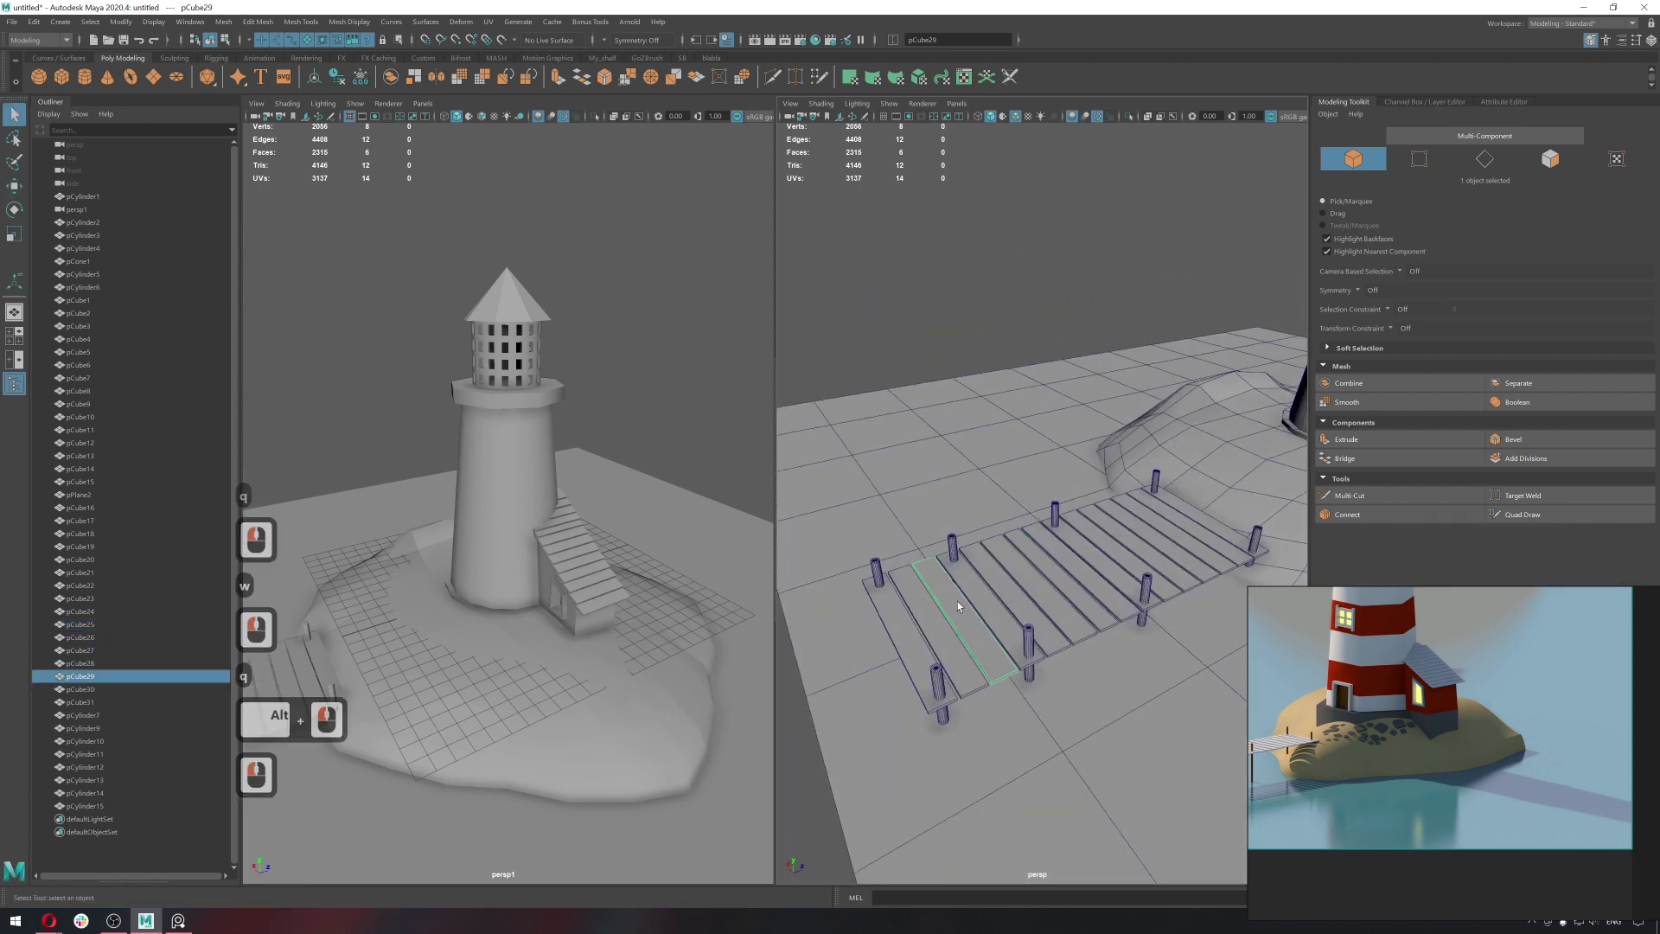
Select the lighthouse tower and pick the edge ring around its base where the door will sit.
click(1165, 583)
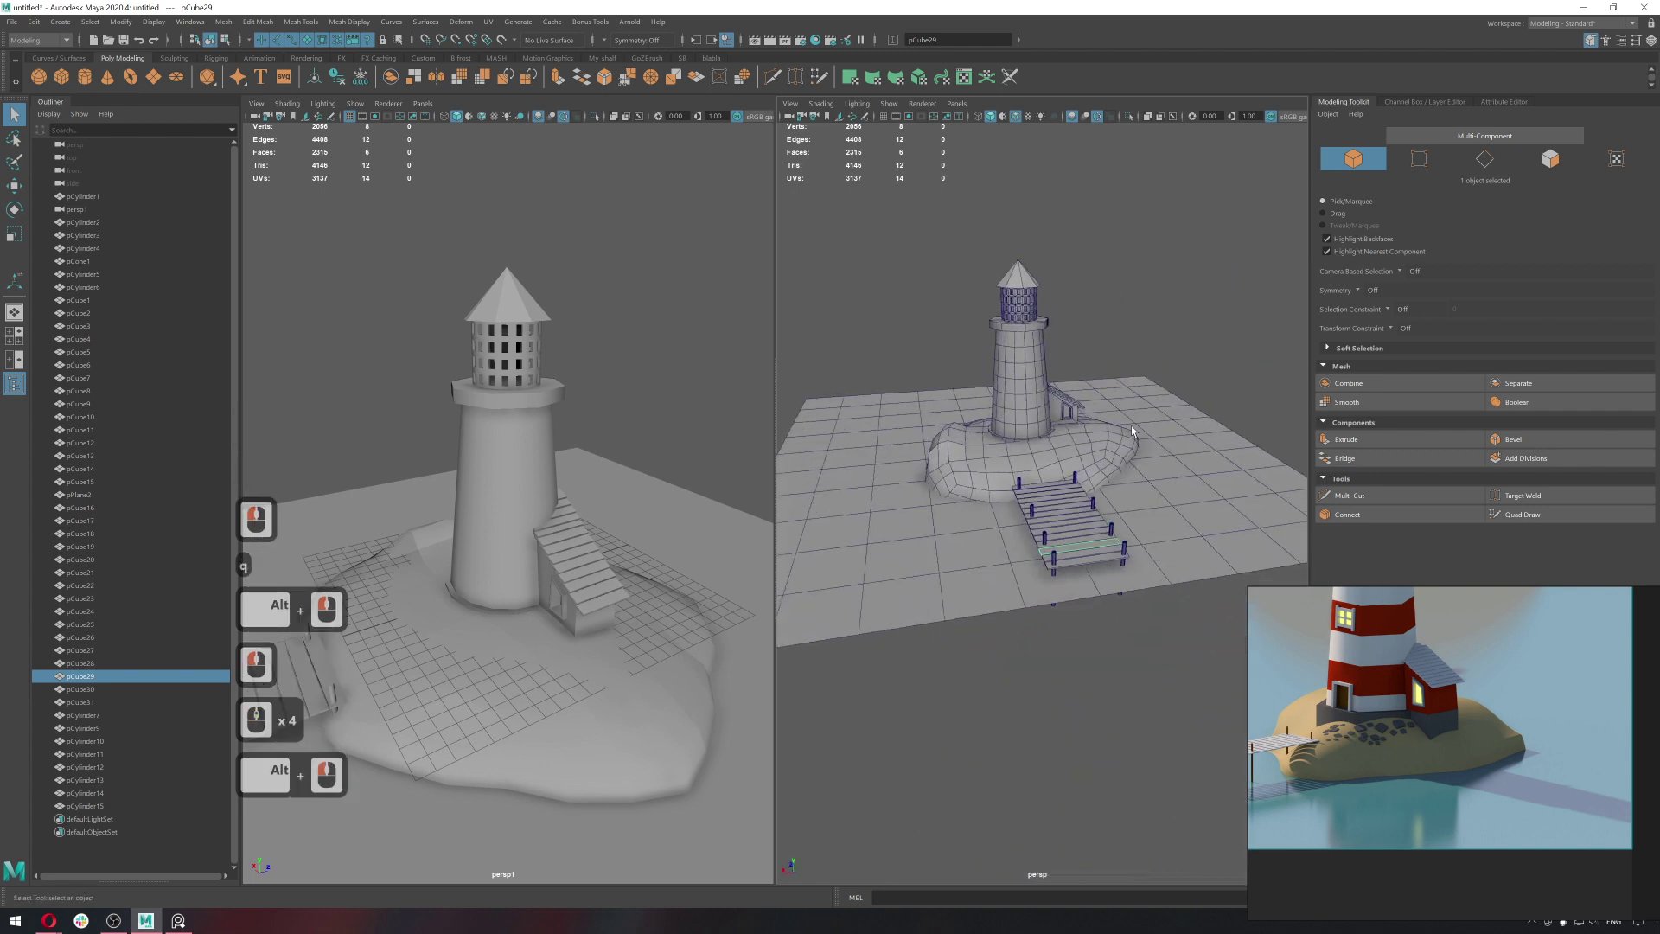
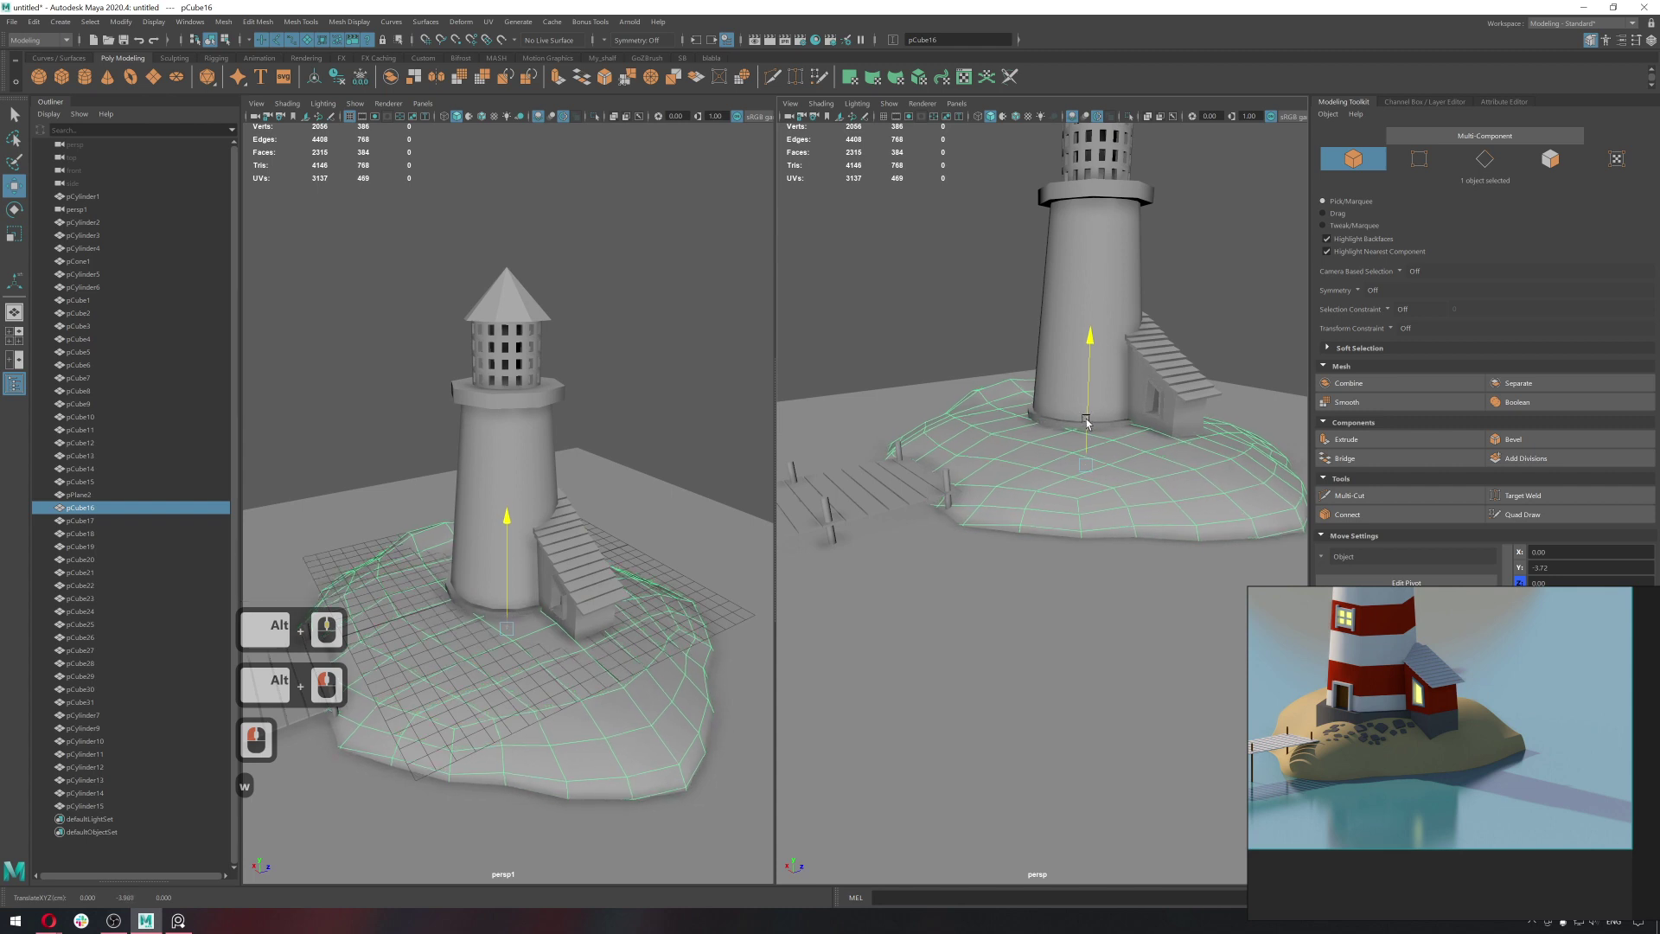
click(1089, 421)
key(q)
click(1240, 356)
click(1190, 408)
click(1175, 434)
click(1194, 434)
double_click(1195, 434)
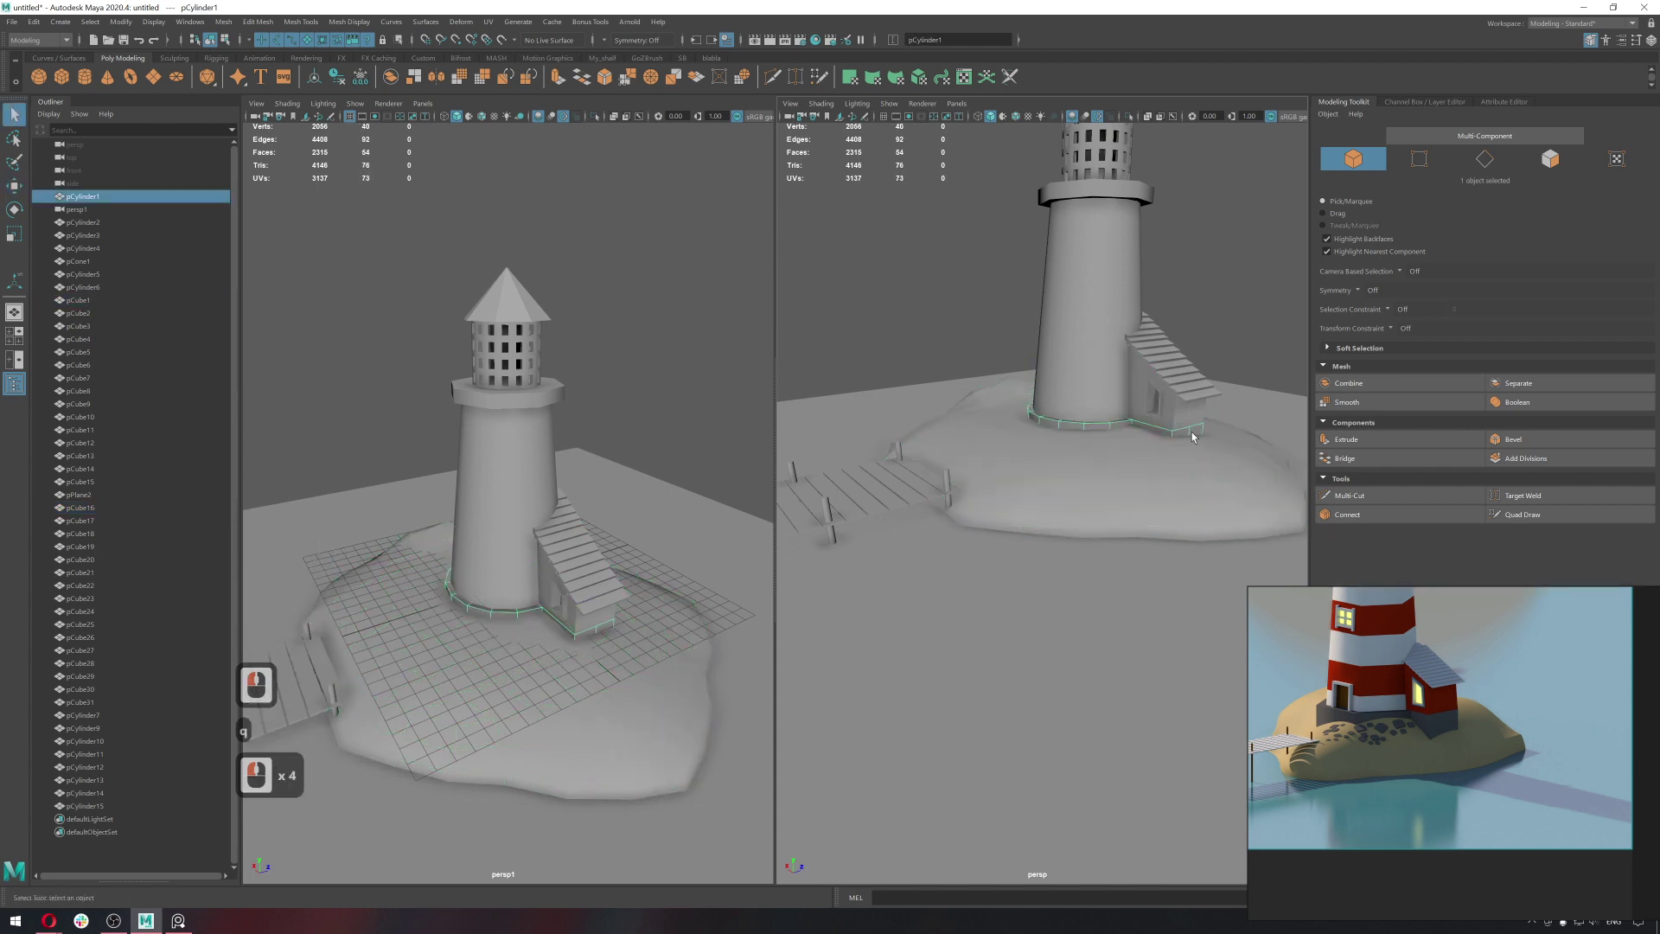
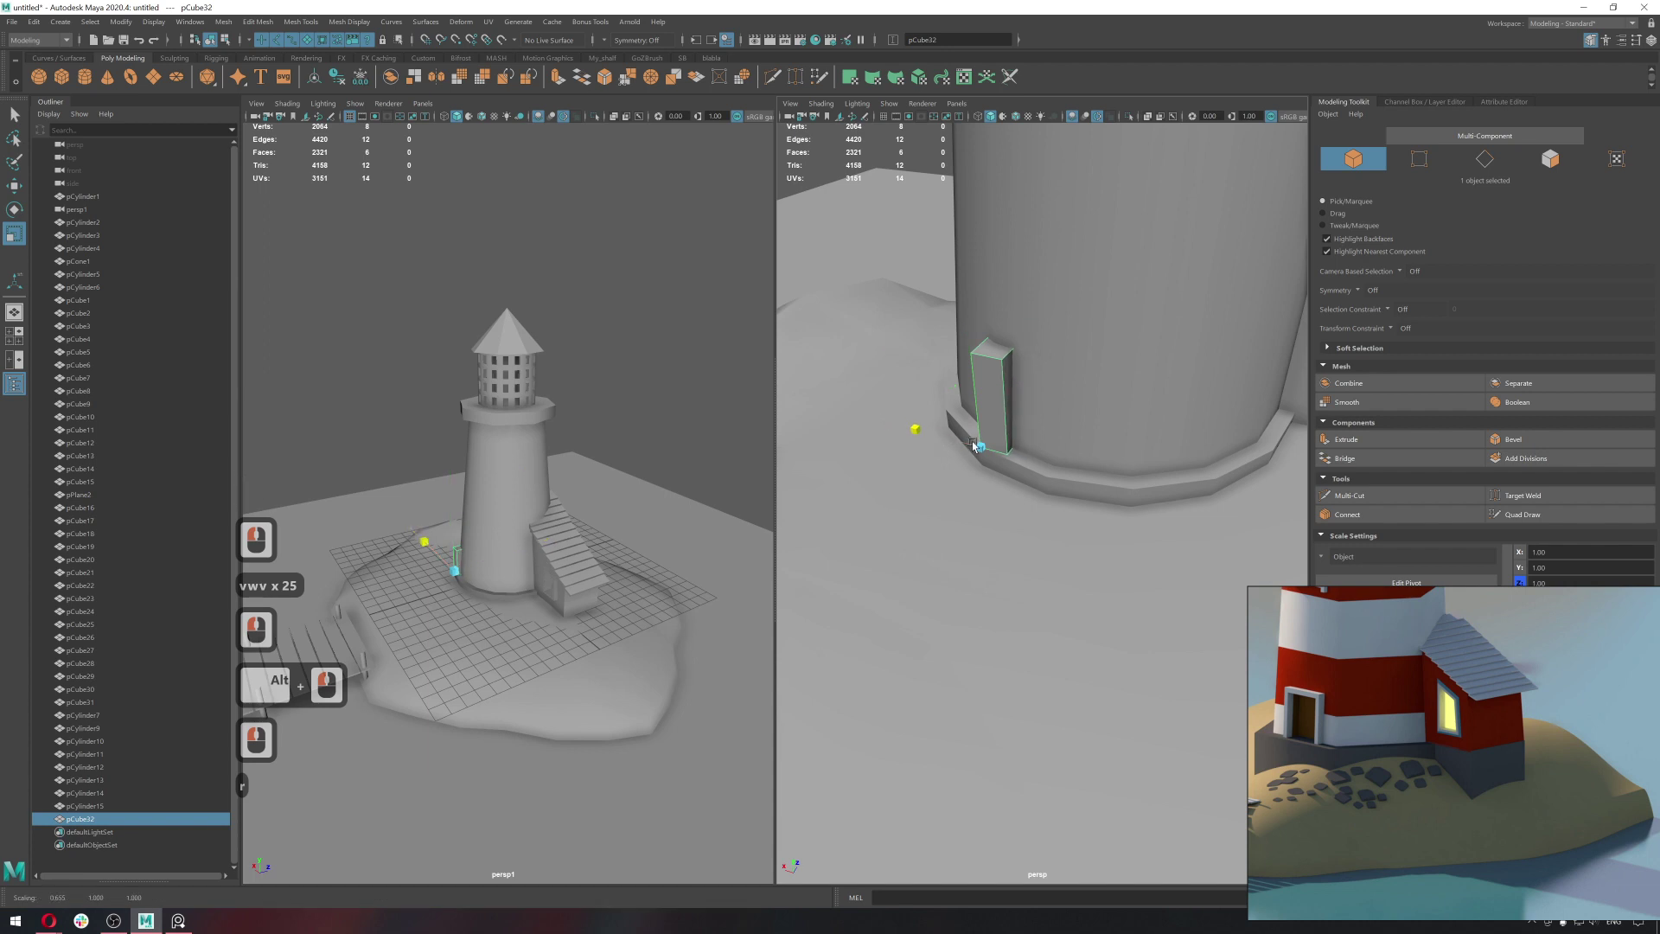
Widen the door block and snap it against the base of the lighthouse tower.
click(742, 398)
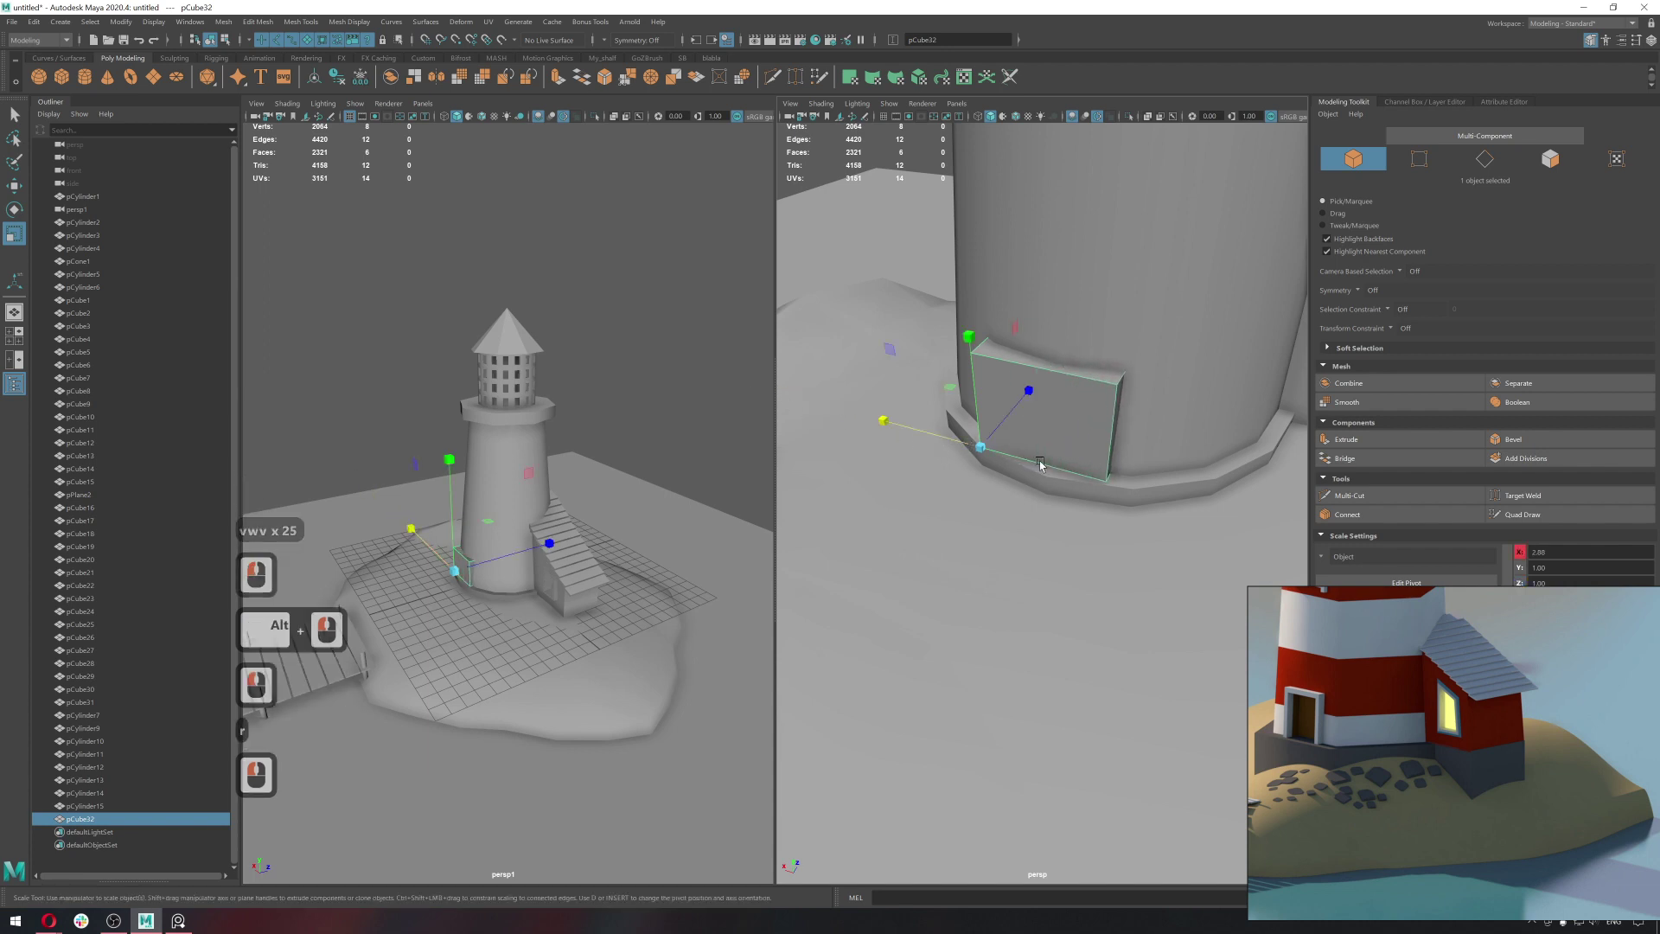
click(1049, 462)
key(w)
click(978, 455)
key(ctrl+x)
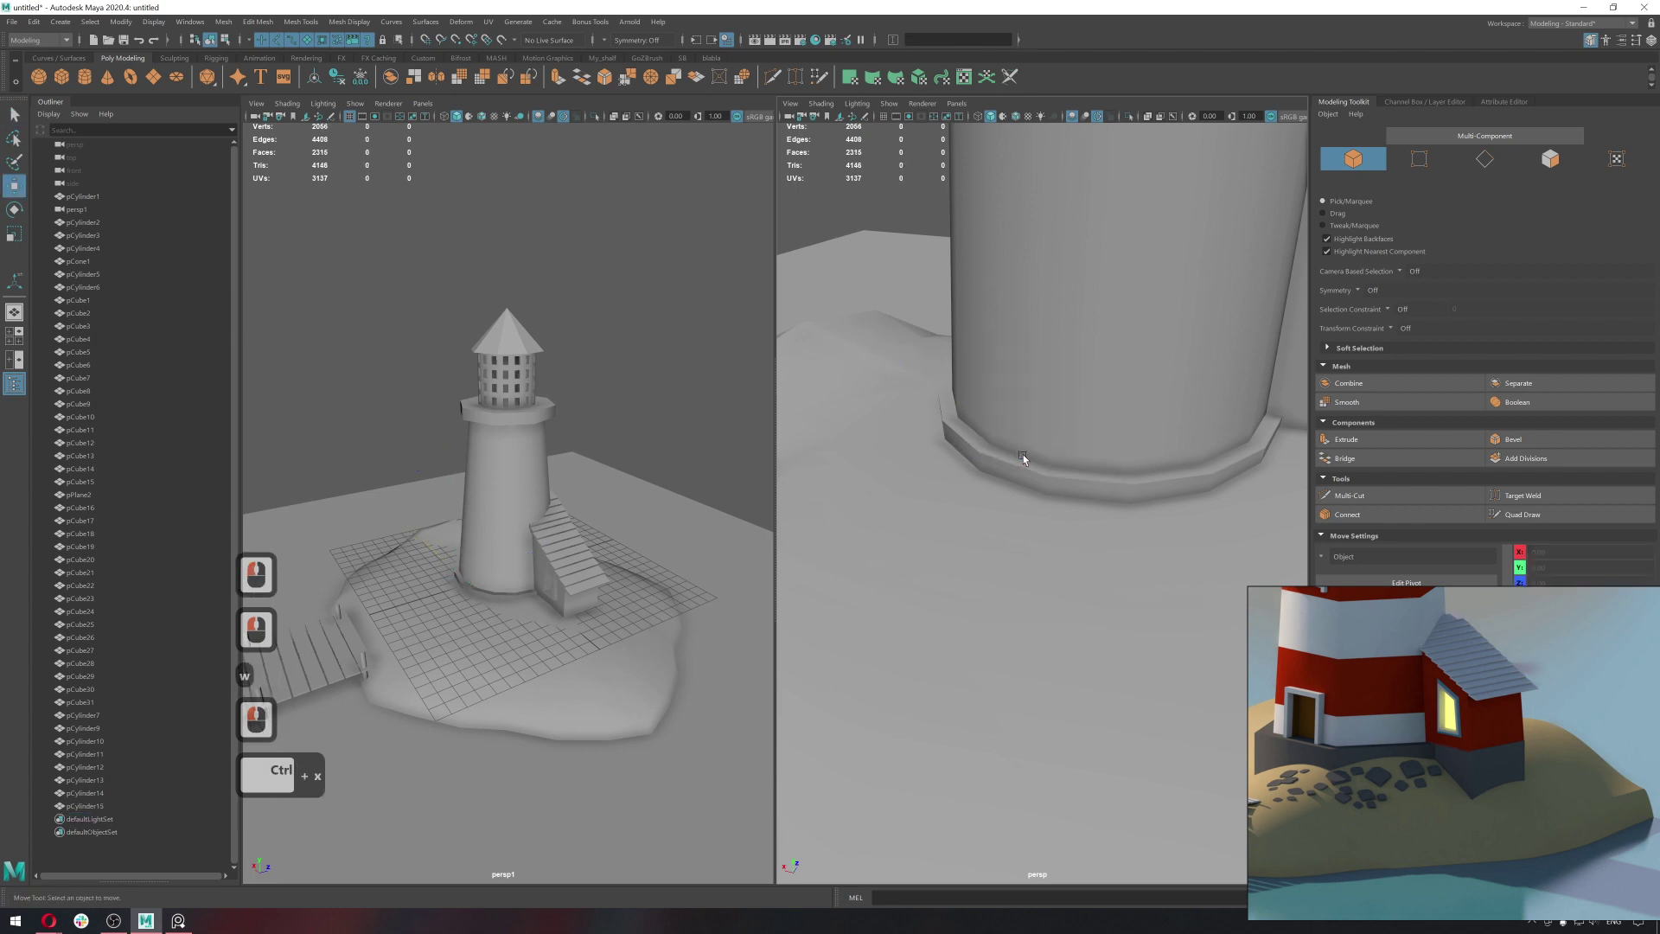
key(ctrl+z)
click(977, 464)
text(v)
right_click(1051, 437)
text(v)
key(v)
key(v)
key(v)
click(1055, 483)
click(1065, 443)
click(1037, 468)
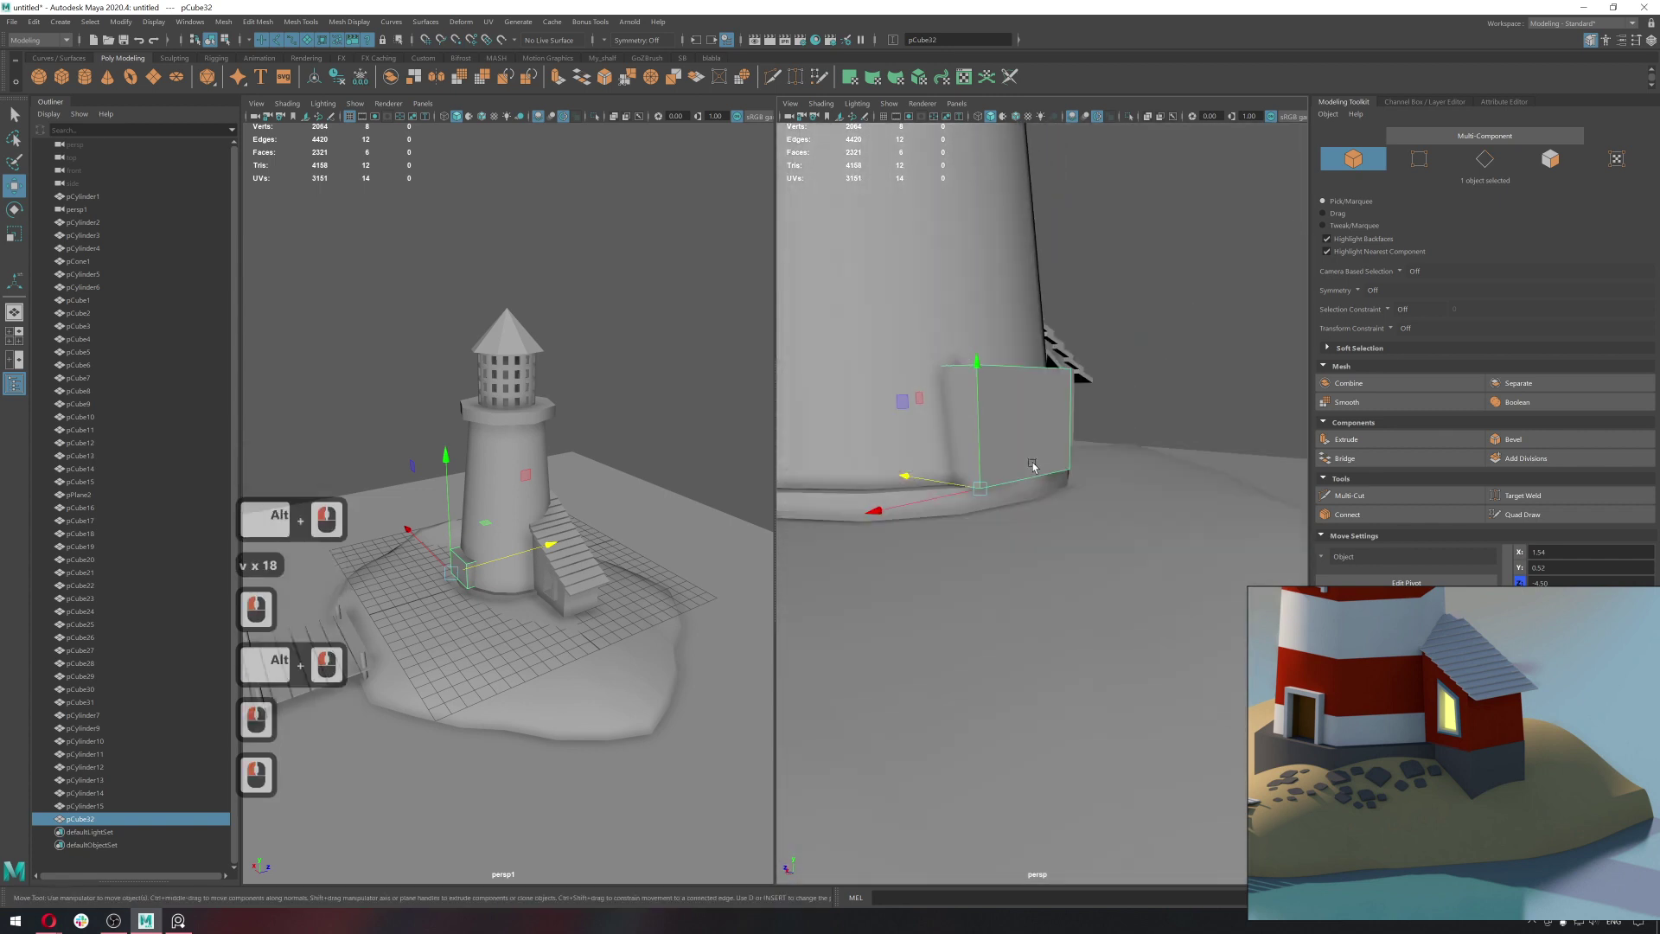
key(ctrl+z)
click(986, 475)
click(1002, 480)
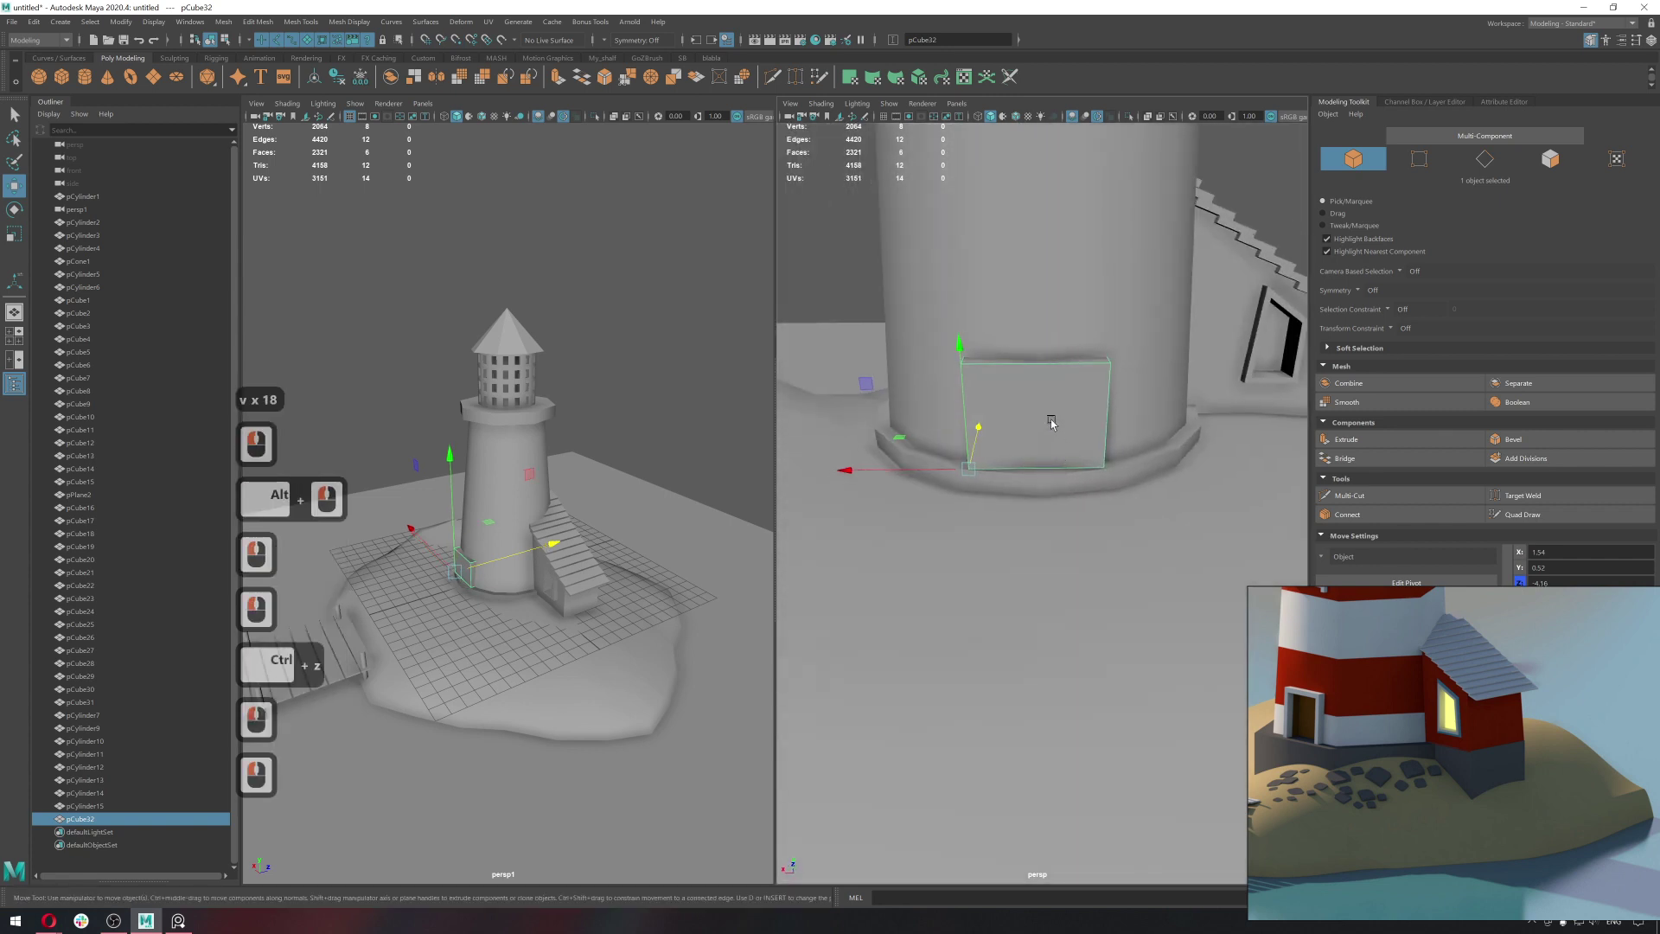
key(q)
Rescale the door block into a thin upright box proportioned as a door.
click(1026, 400)
right_click(1025, 416)
click(1047, 389)
key(r)
right_click(1096, 368)
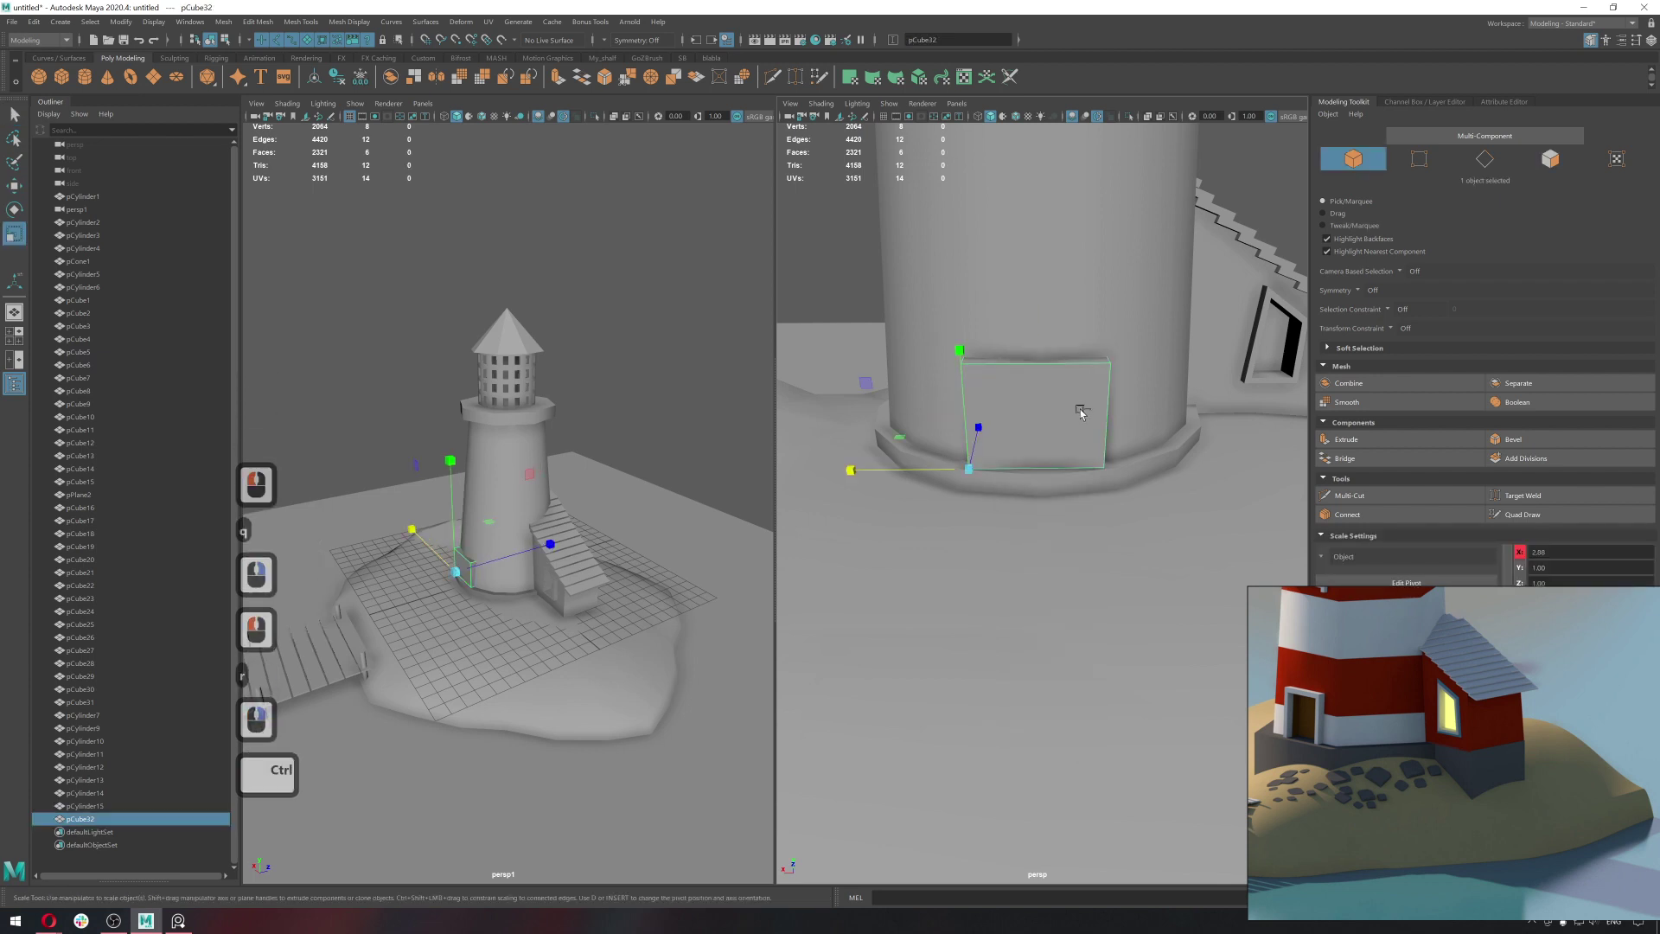
key(ctrl+c)
click(1027, 422)
double_click(1077, 335)
click(1064, 415)
click(1073, 359)
click(1072, 348)
key(alt+5)
Reposition the thin door block flush on the tower face with vertex snapping.
click(1084, 417)
key(w)
key(ctrl+c)
key(v)
text(vv)
key(v)
key(v)
key(v)
click(1044, 276)
click(1119, 319)
key(q)
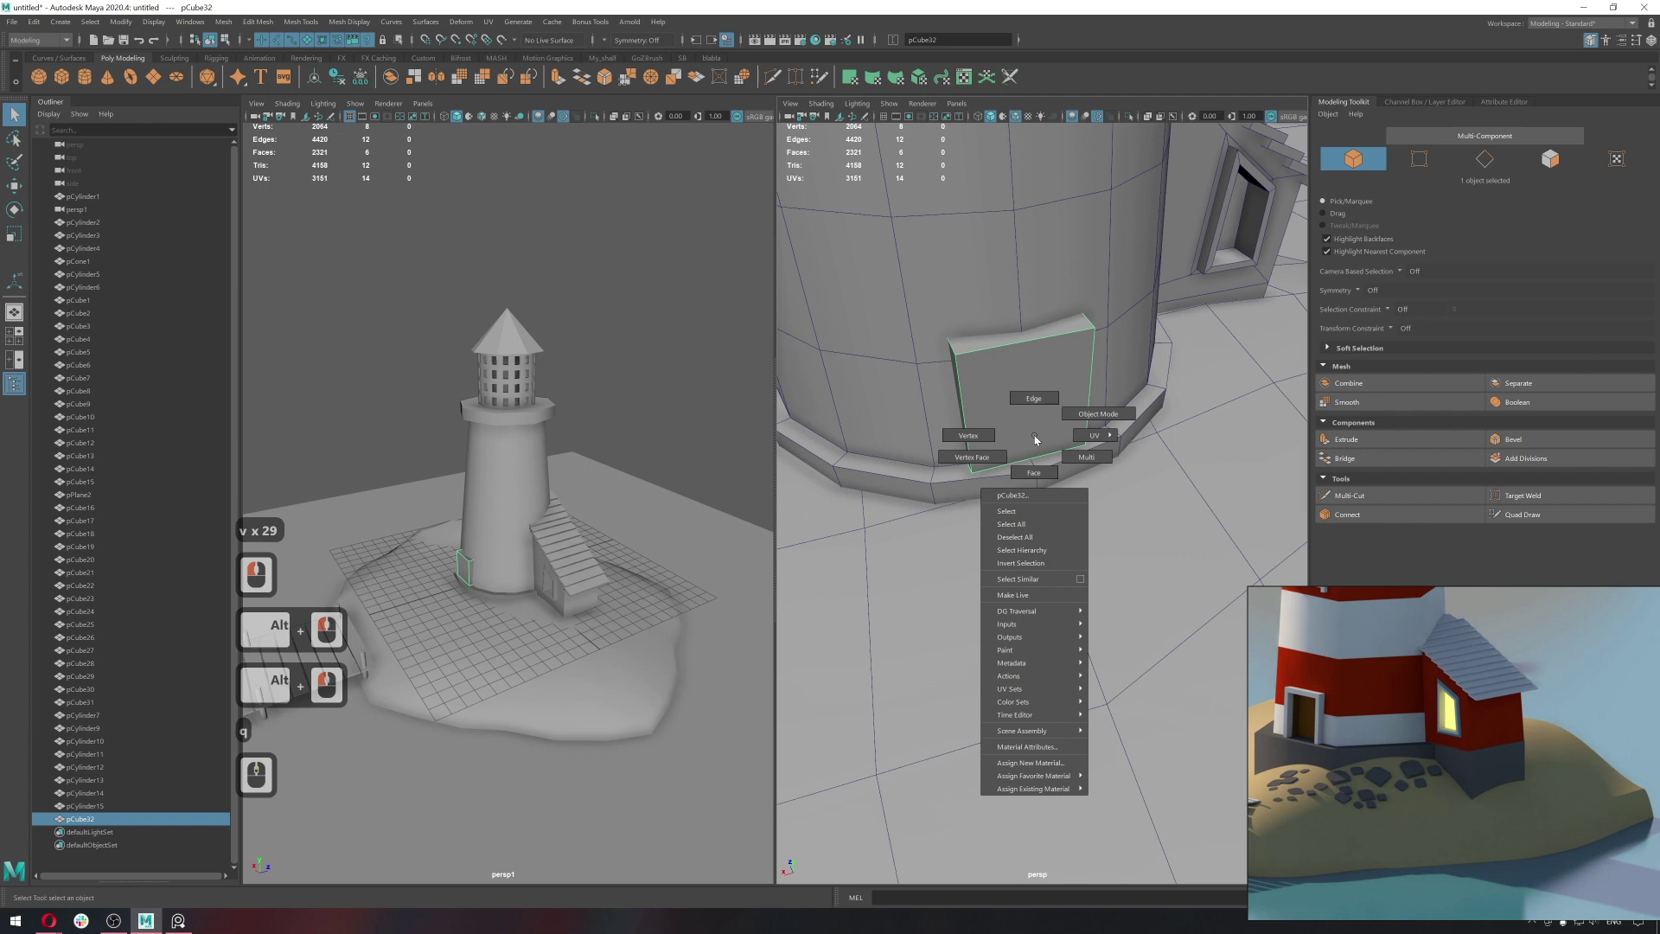
Extrude the door block's front face inward to form a recessed opening.
right_click(1038, 459)
click(1041, 441)
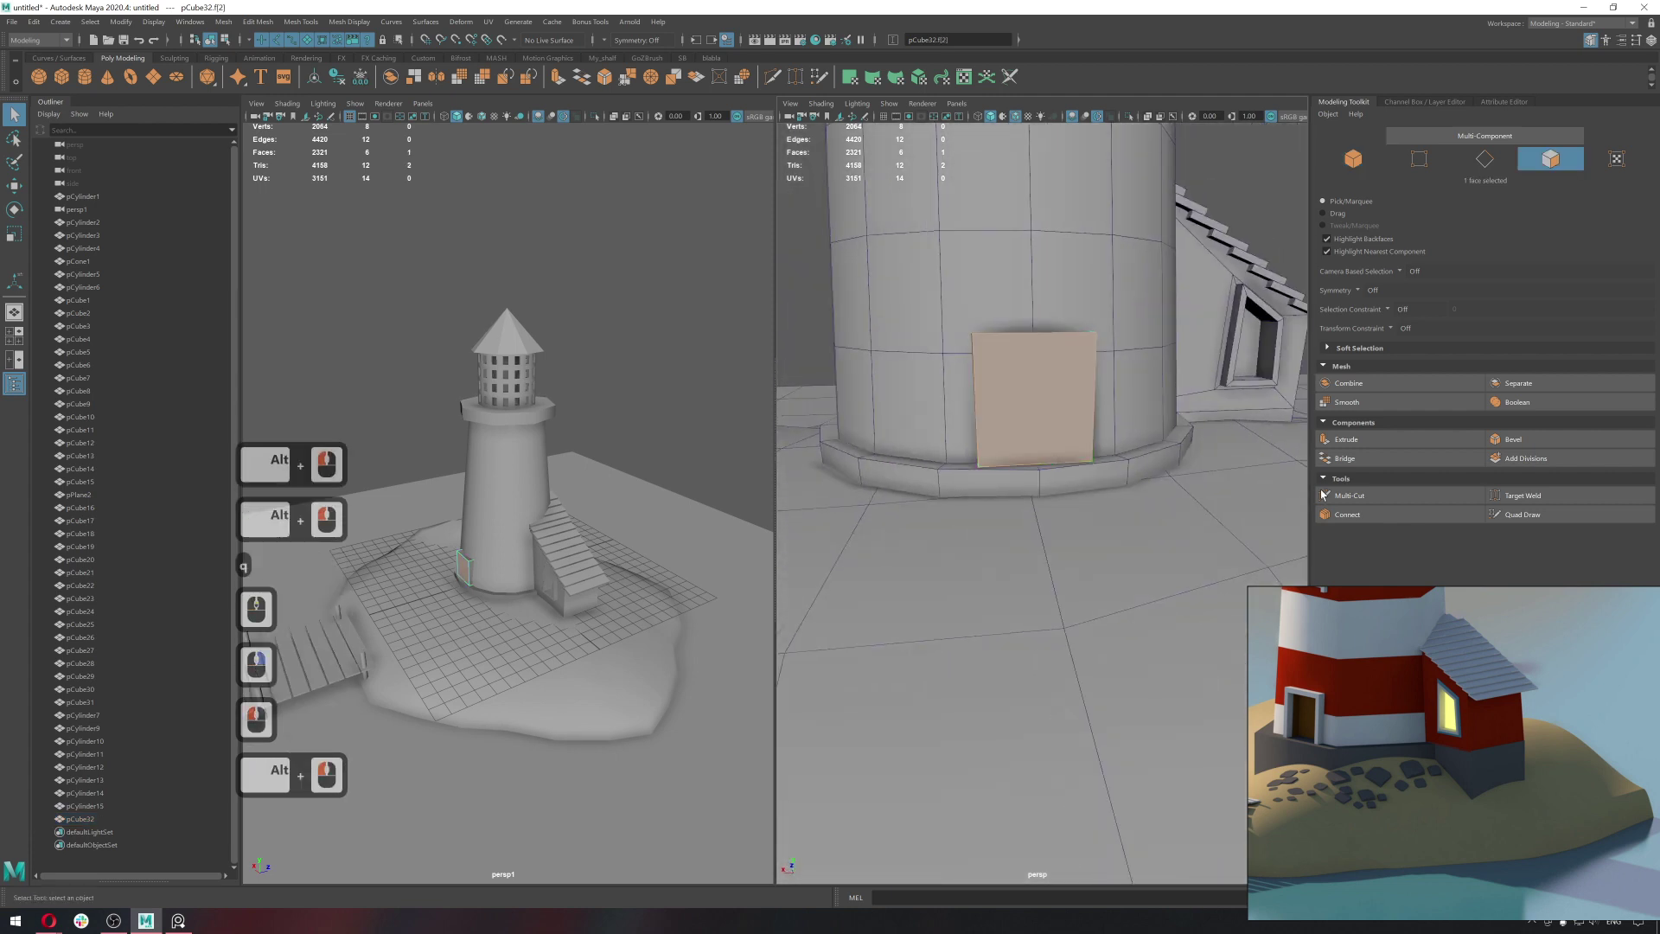
middle_click(1367, 446)
click(1367, 449)
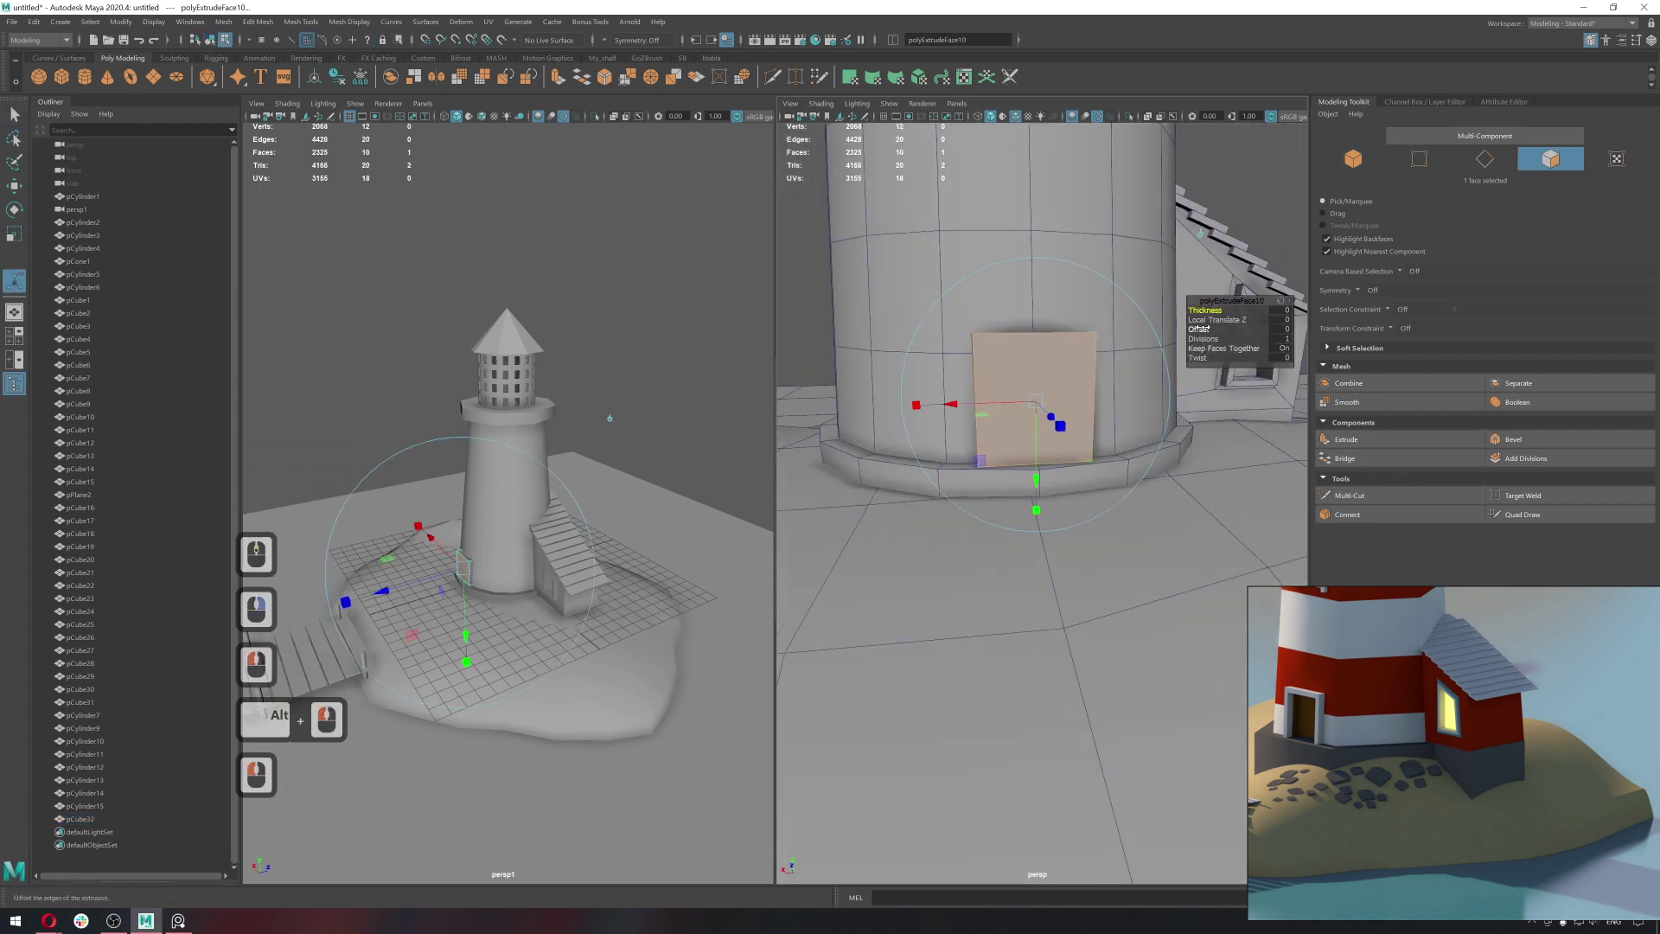
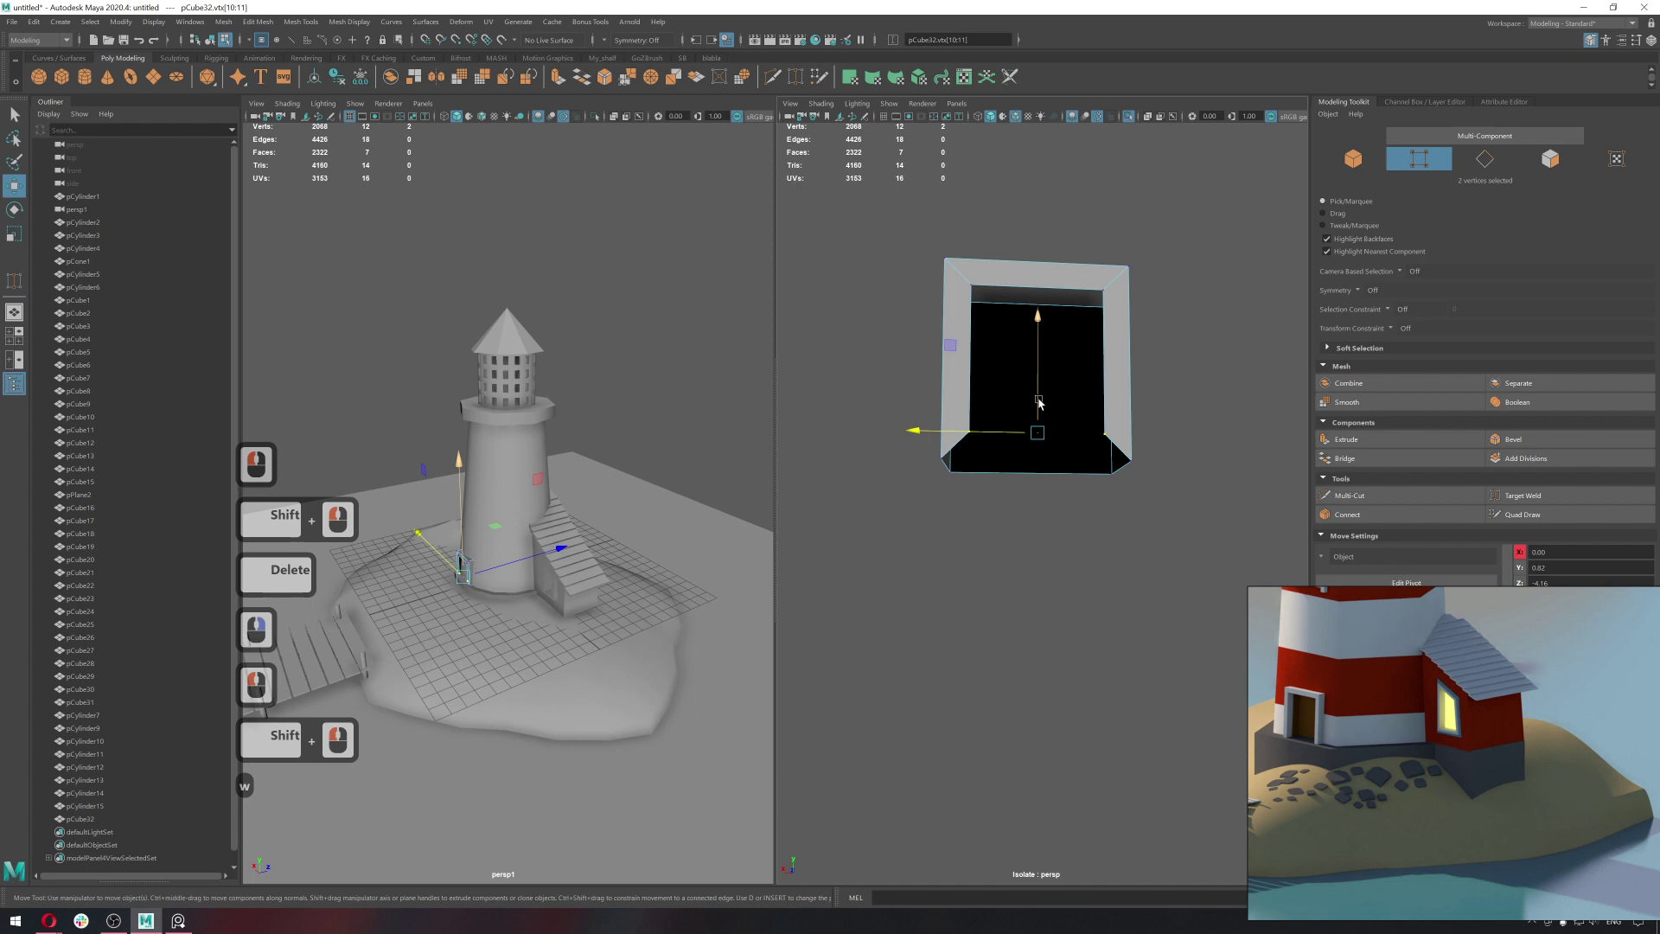
Extrude the door frame's outer edges back toward the tower.
key(v)
text(vv)
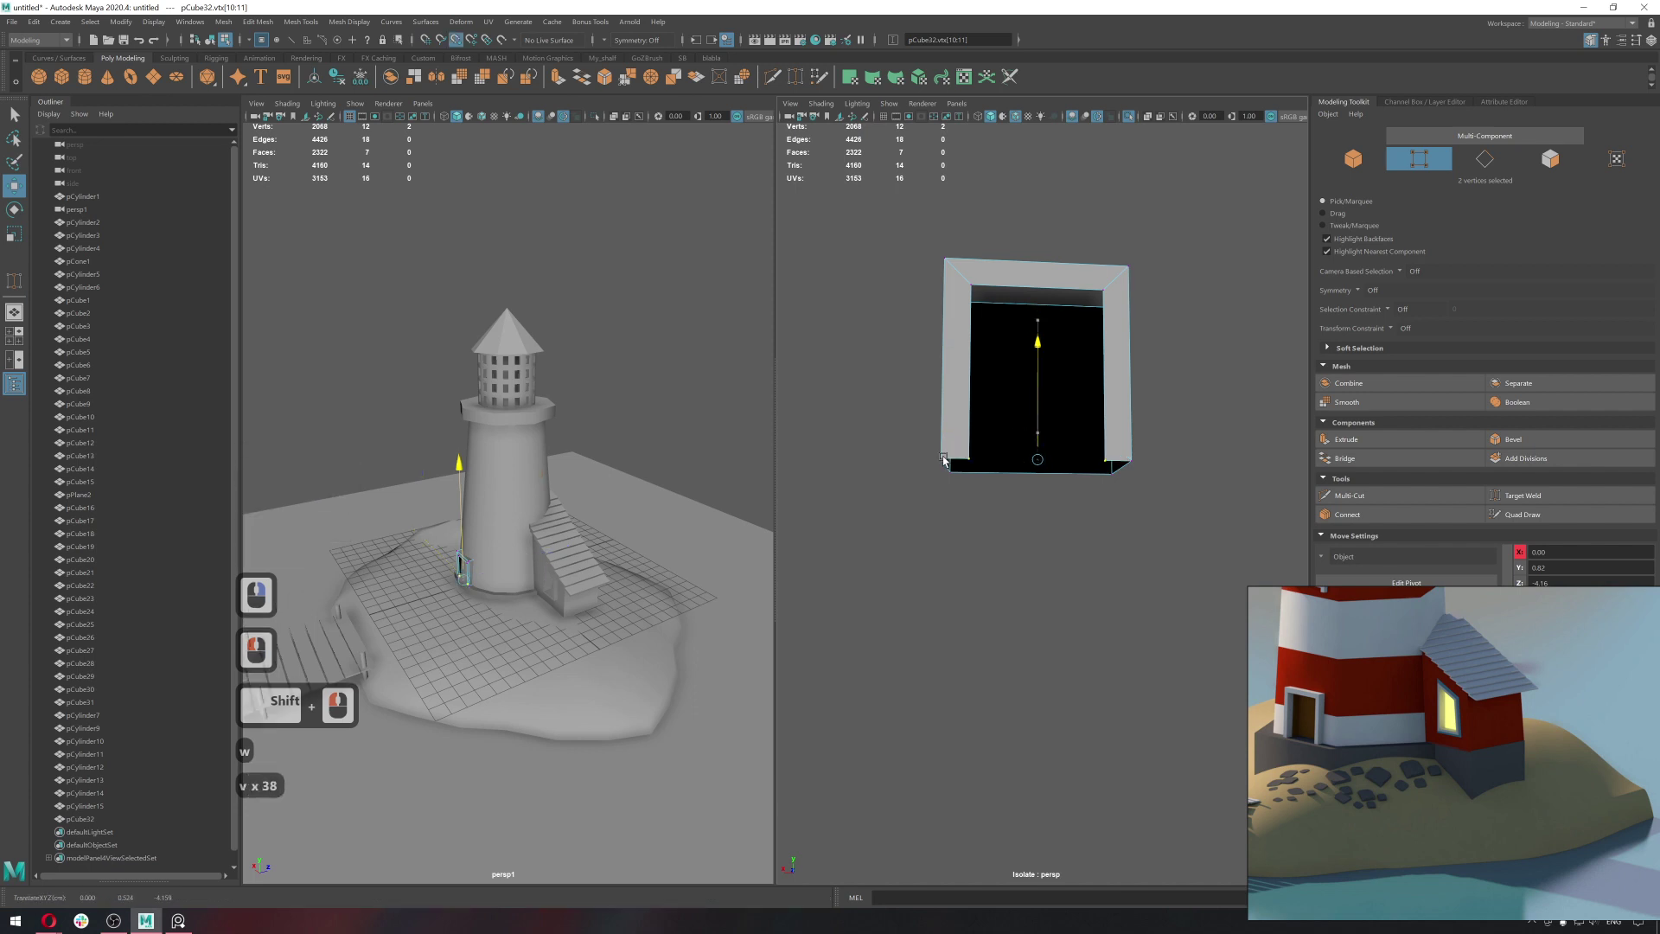
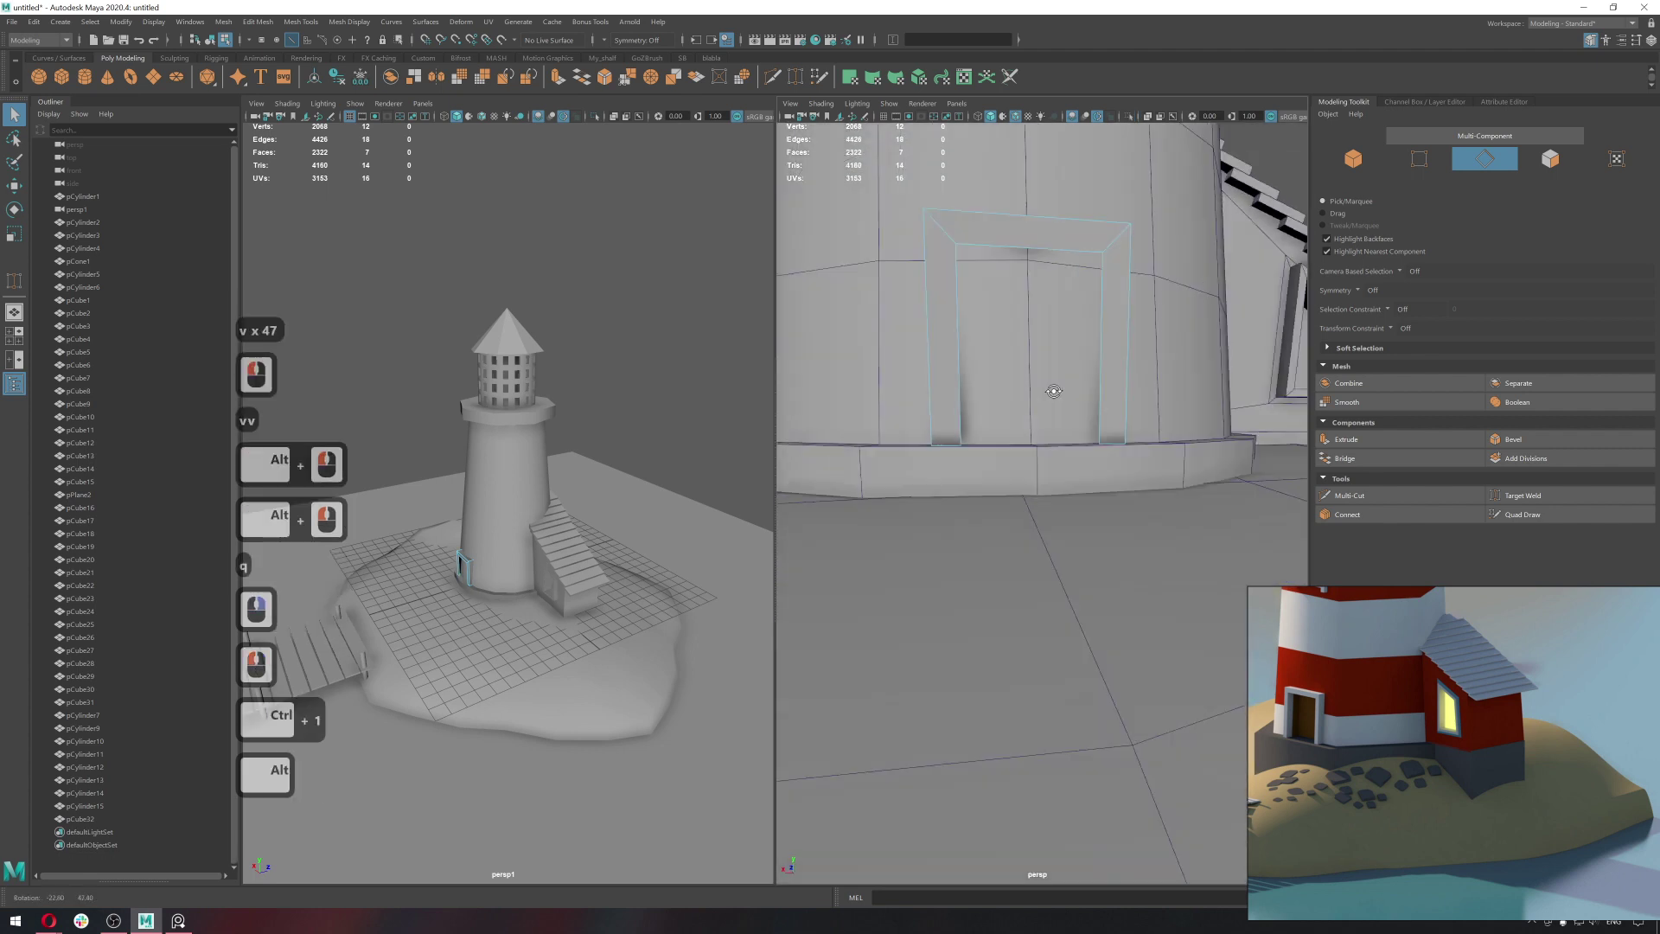
click(1076, 405)
click(1078, 269)
click(1069, 216)
click(925, 305)
key(ctrl+e)
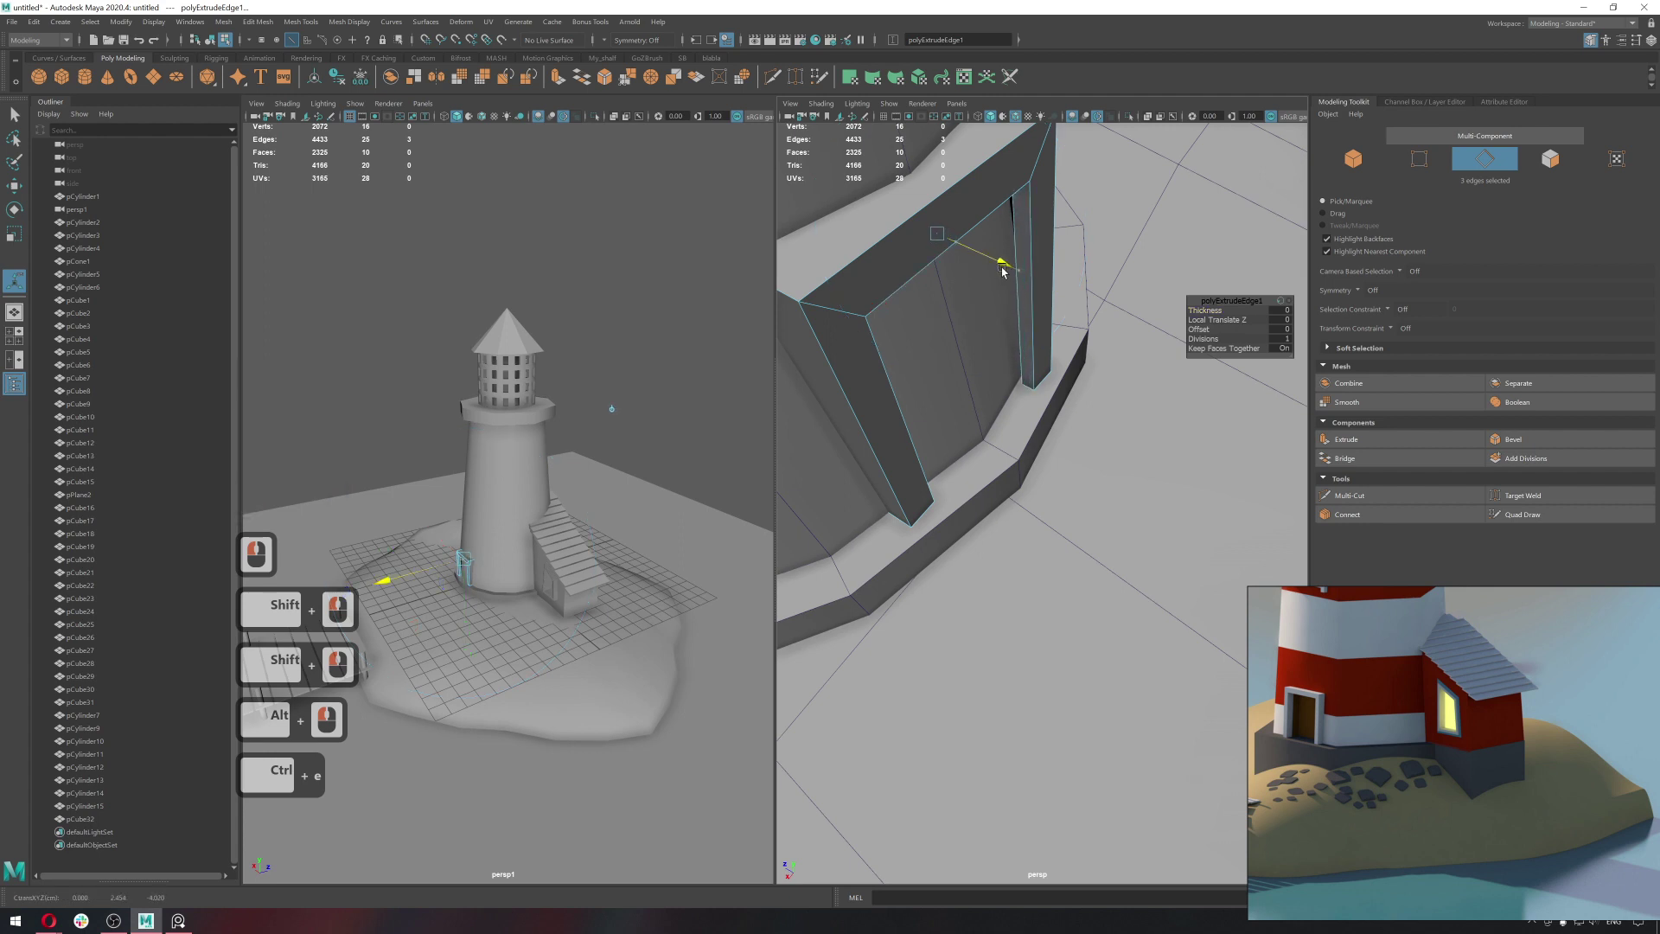
click(1005, 271)
click(947, 262)
key(q)
Isolate the frame and bridge its open back edges to close it off.
middle_click(989, 234)
key(ctrl+1)
middle_click(983, 322)
right_click(928, 295)
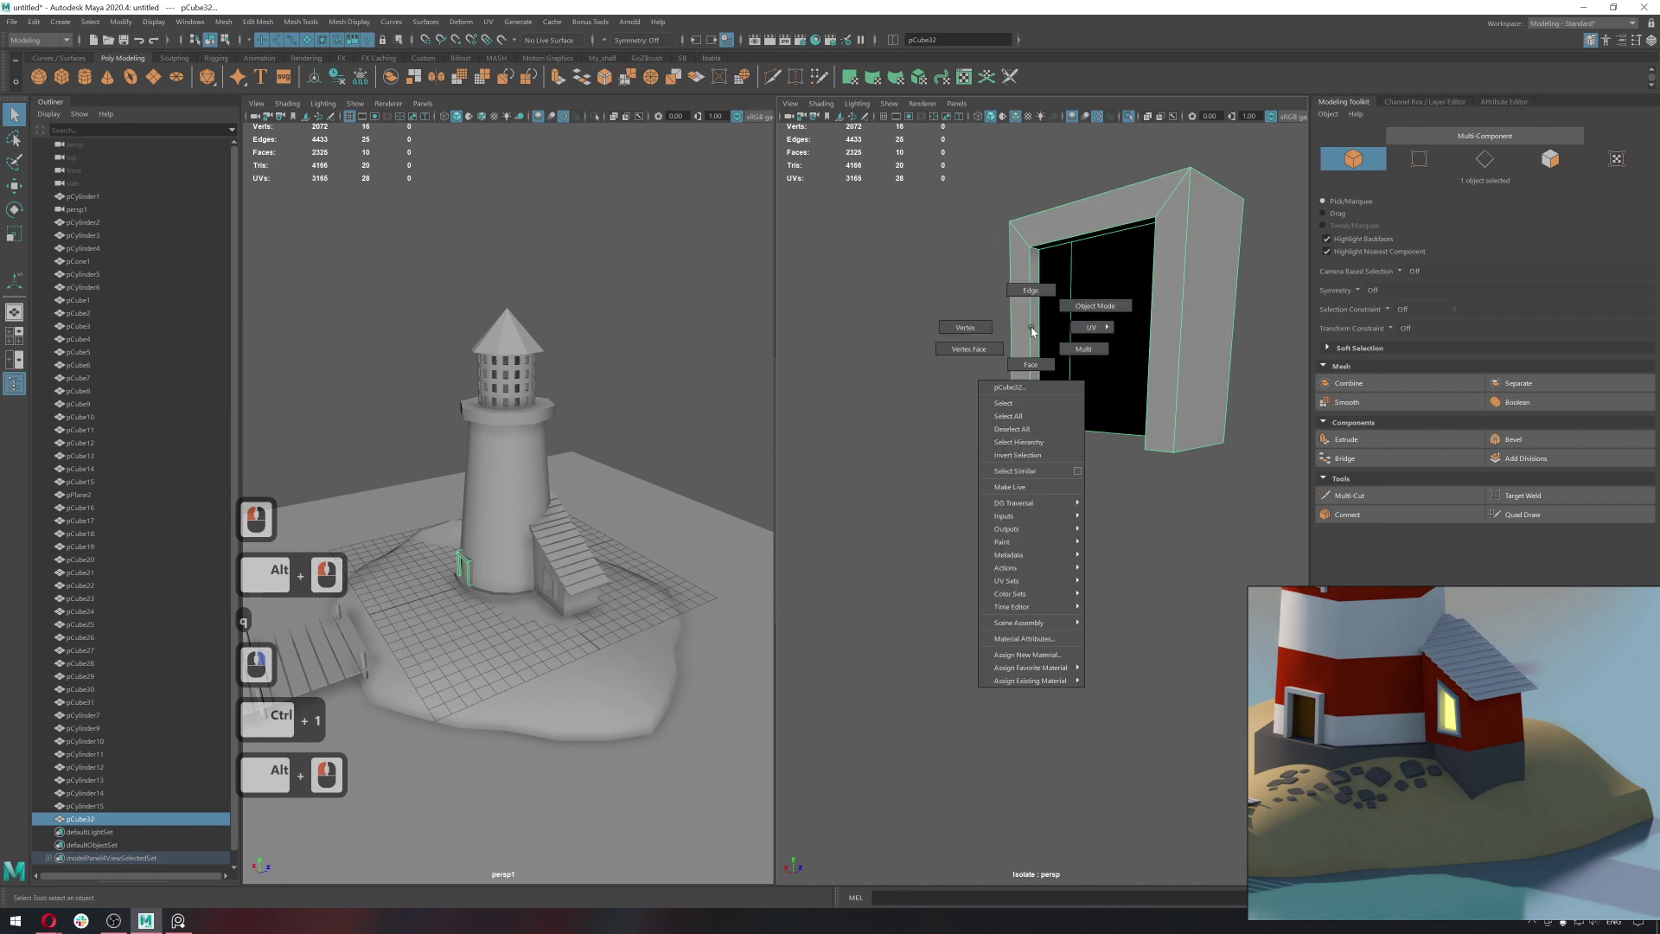
right_click(1033, 287)
click(1042, 316)
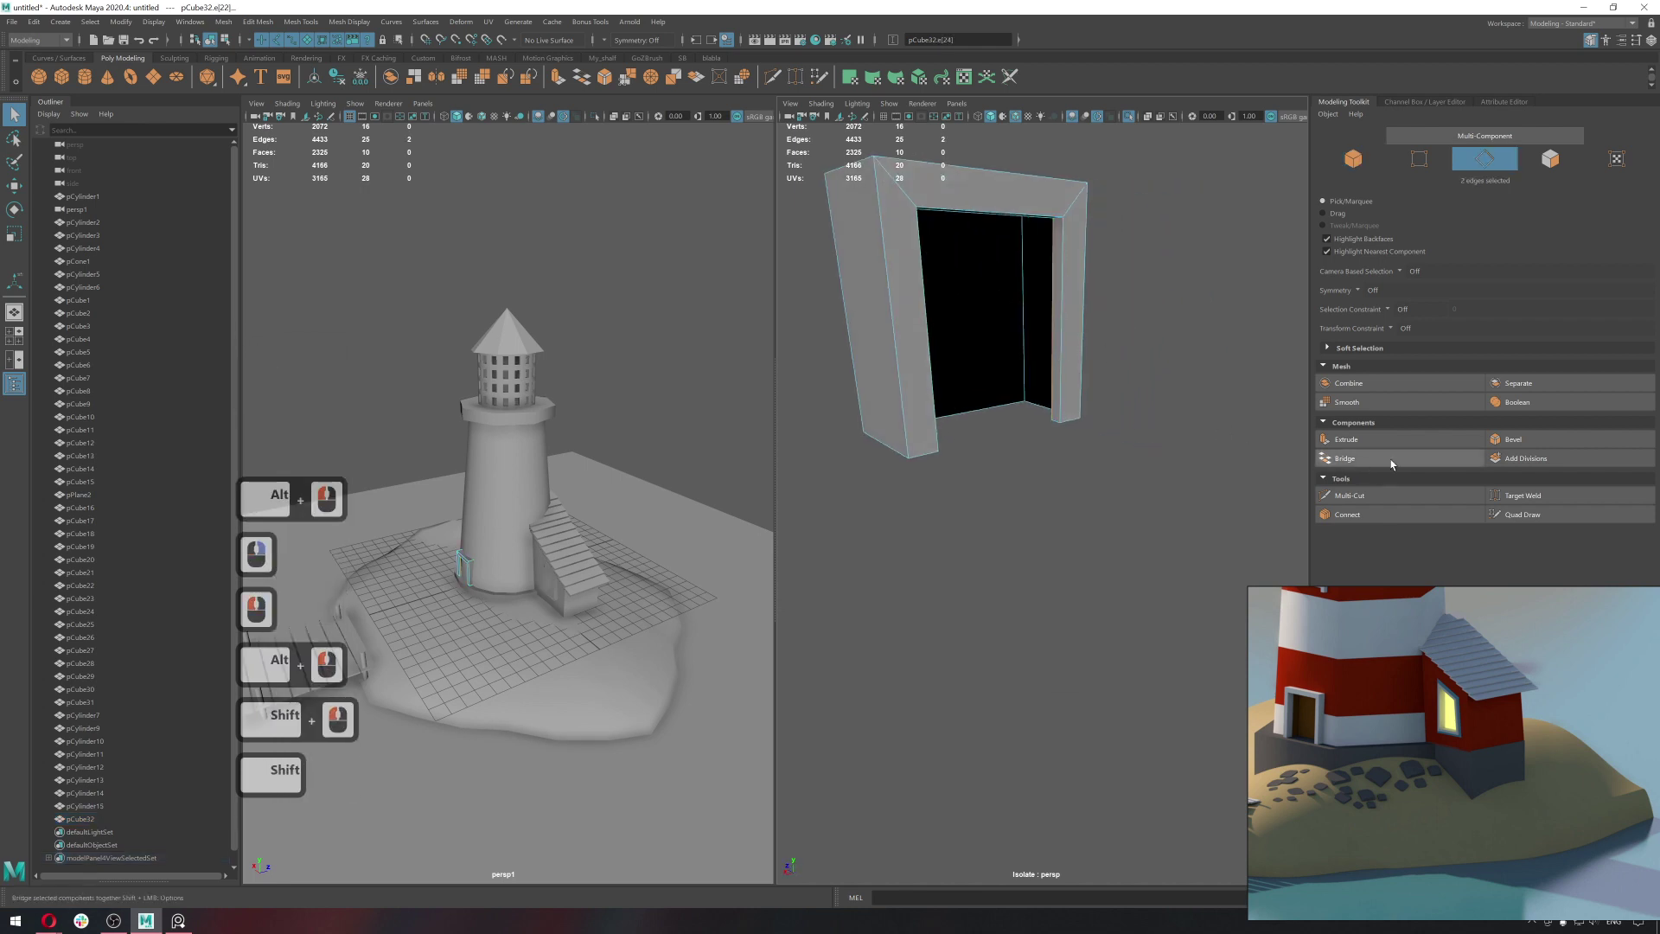
click(1395, 465)
click(1074, 410)
key(q)
click(1068, 370)
Inspect the closed frame against the tower, toggling isolate and component modes.
middle_click(1100, 459)
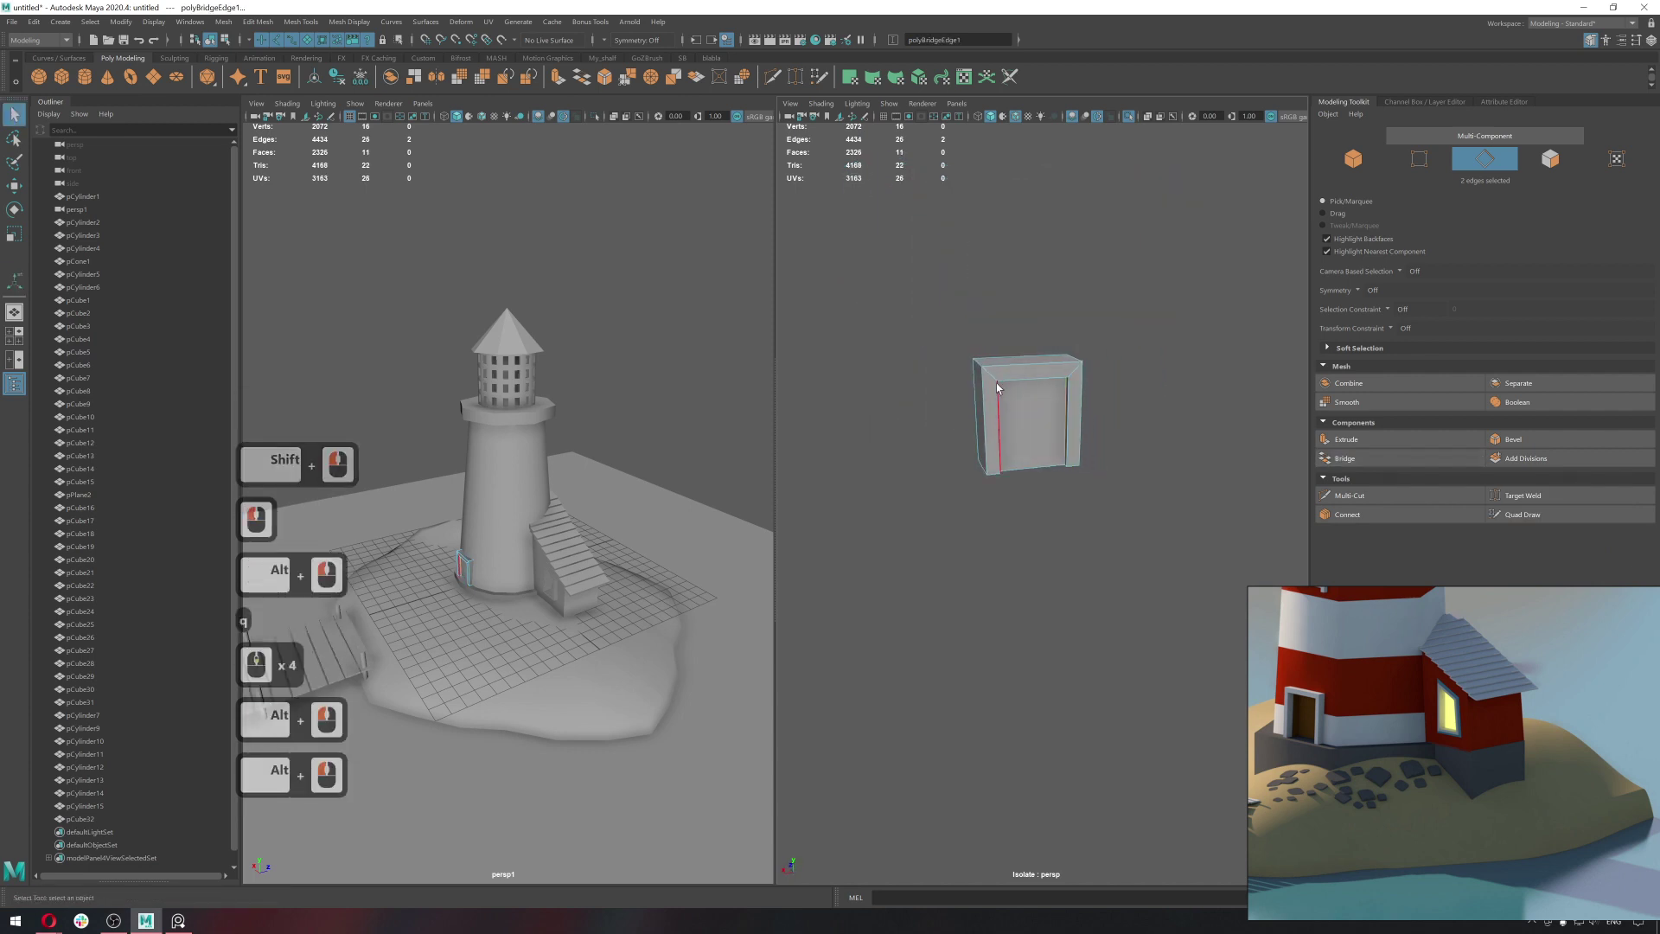
right_click(1125, 363)
key(ctrl+1)
right_click(1042, 406)
click(1049, 443)
right_click(1091, 407)
click(1074, 437)
middle_click(1074, 436)
middle_click(1073, 387)
key(ctrl+1)
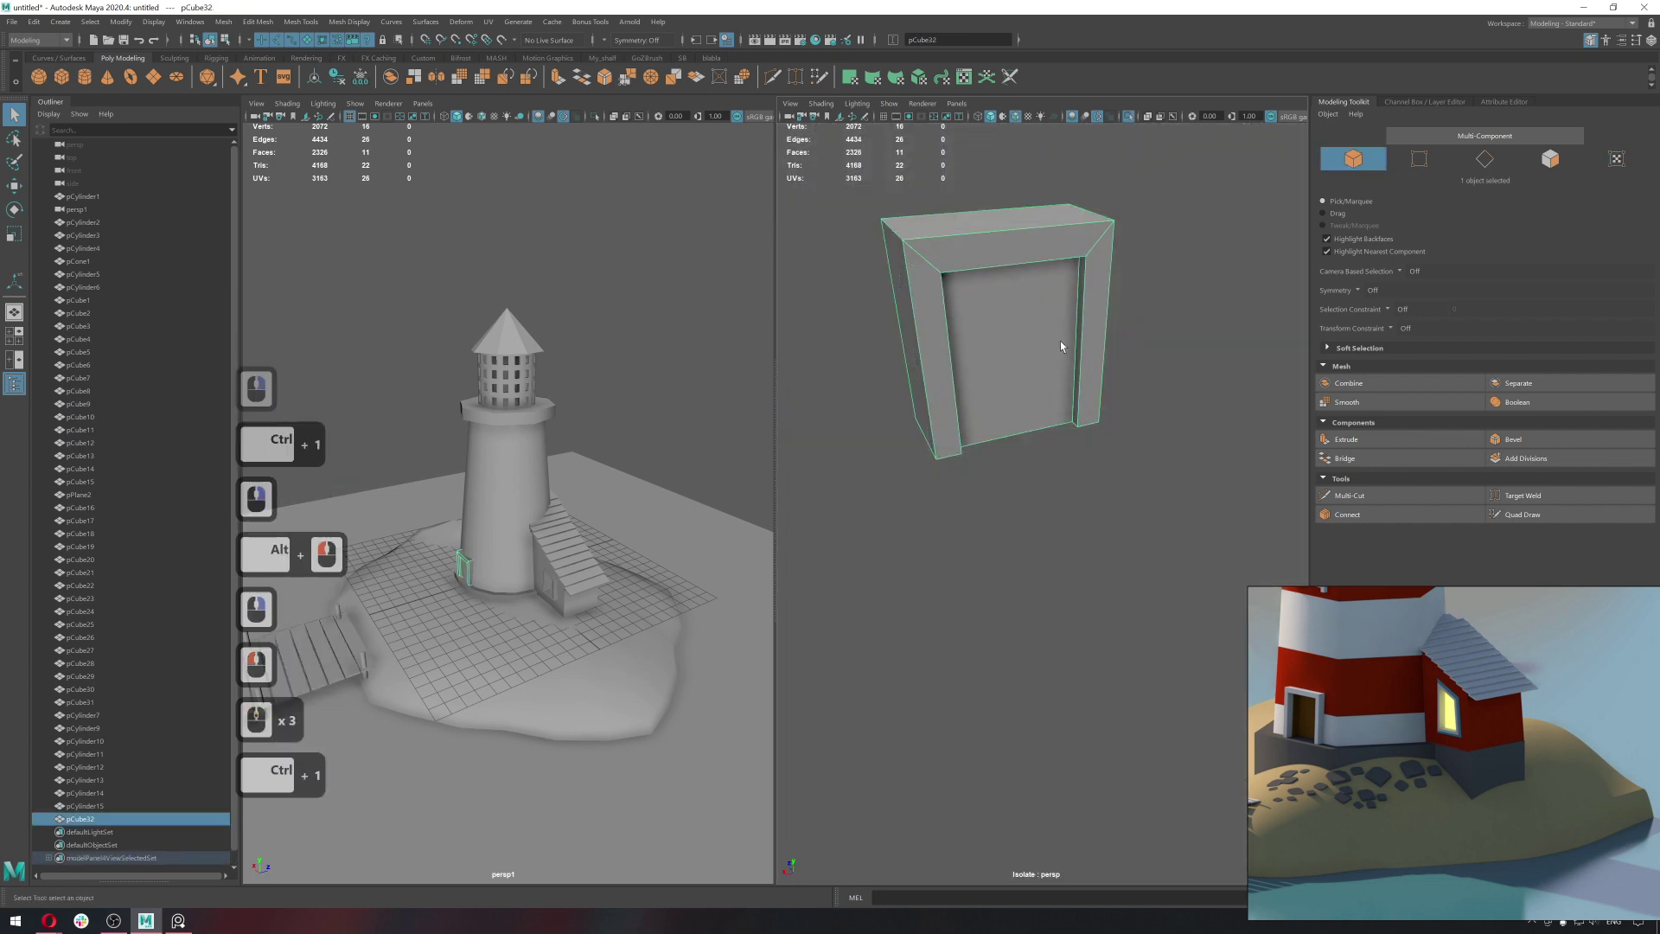
click(1046, 324)
Snap the frame's back and bottom vertices flush with the tower and its base ledge.
right_click(931, 321)
middle_click(928, 315)
click(1132, 574)
middle_click(1056, 445)
text(wdvv)
click(984, 531)
text(vwvv)
click(966, 565)
text(v)
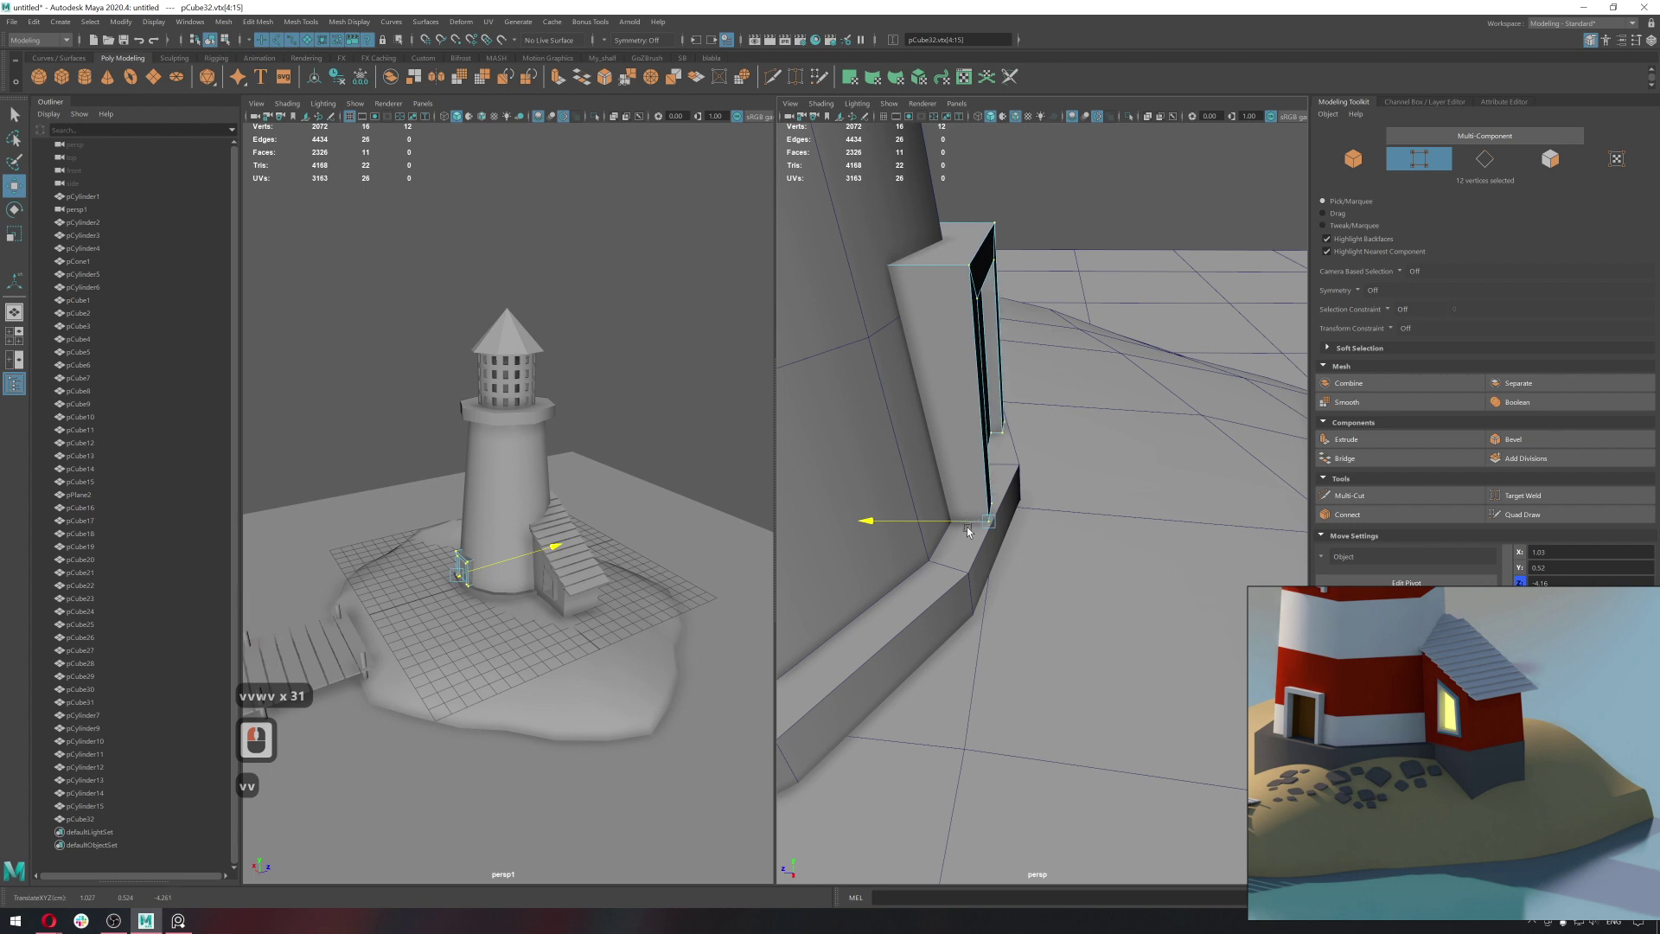
click(971, 529)
click(884, 524)
key(q)
right_click(1047, 334)
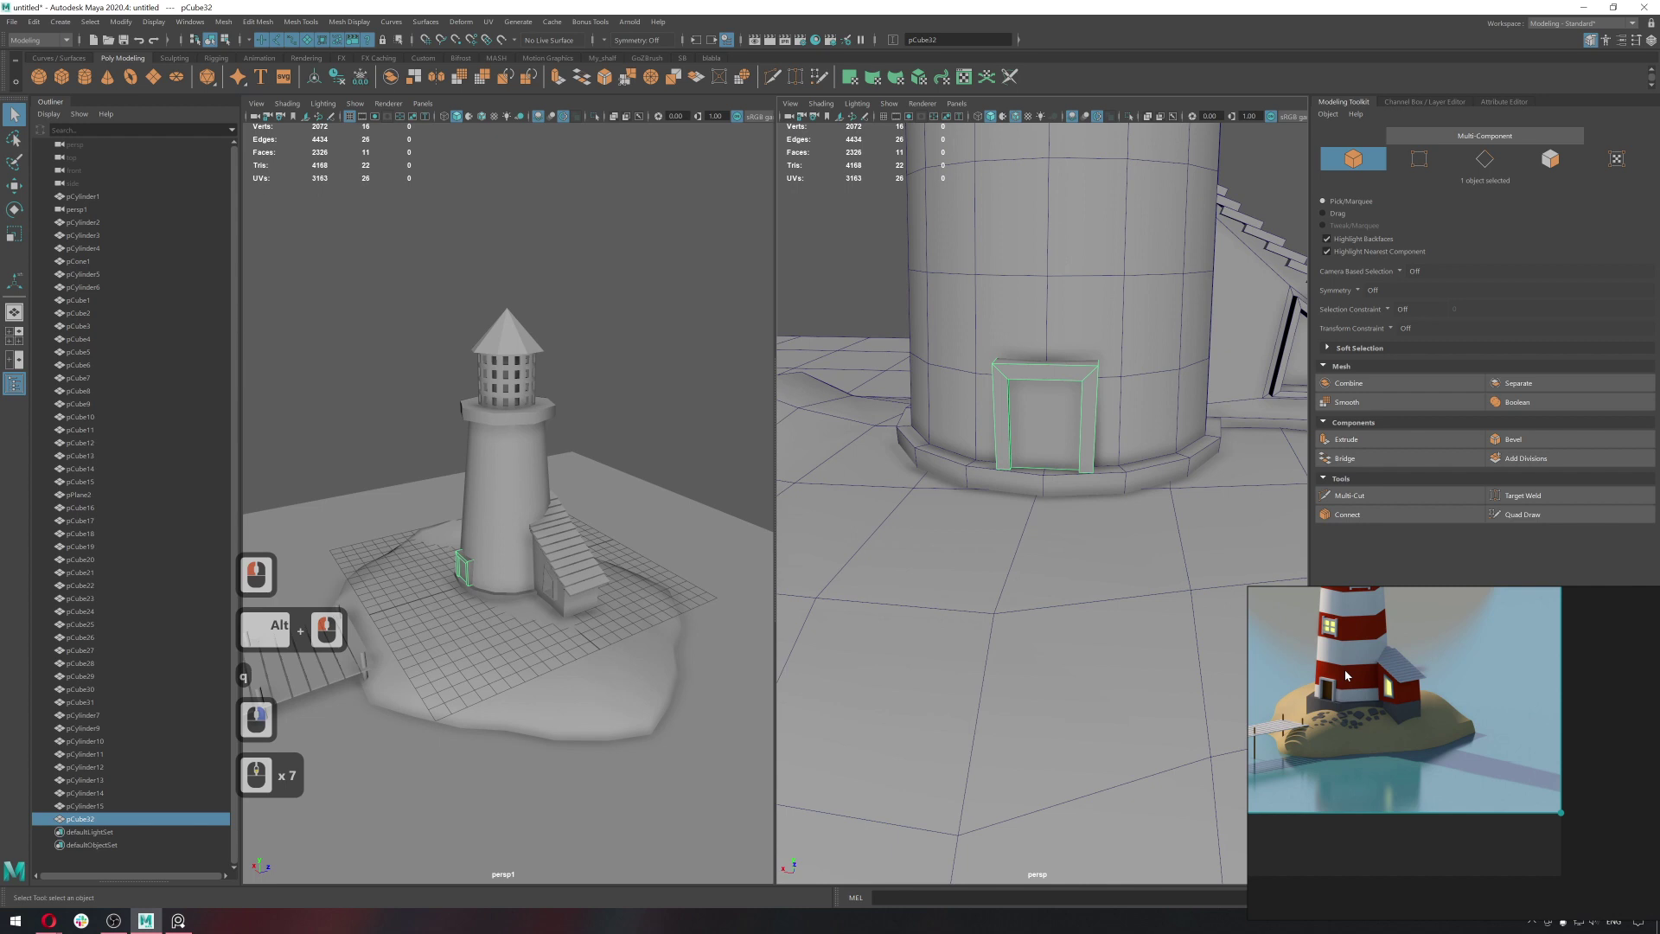
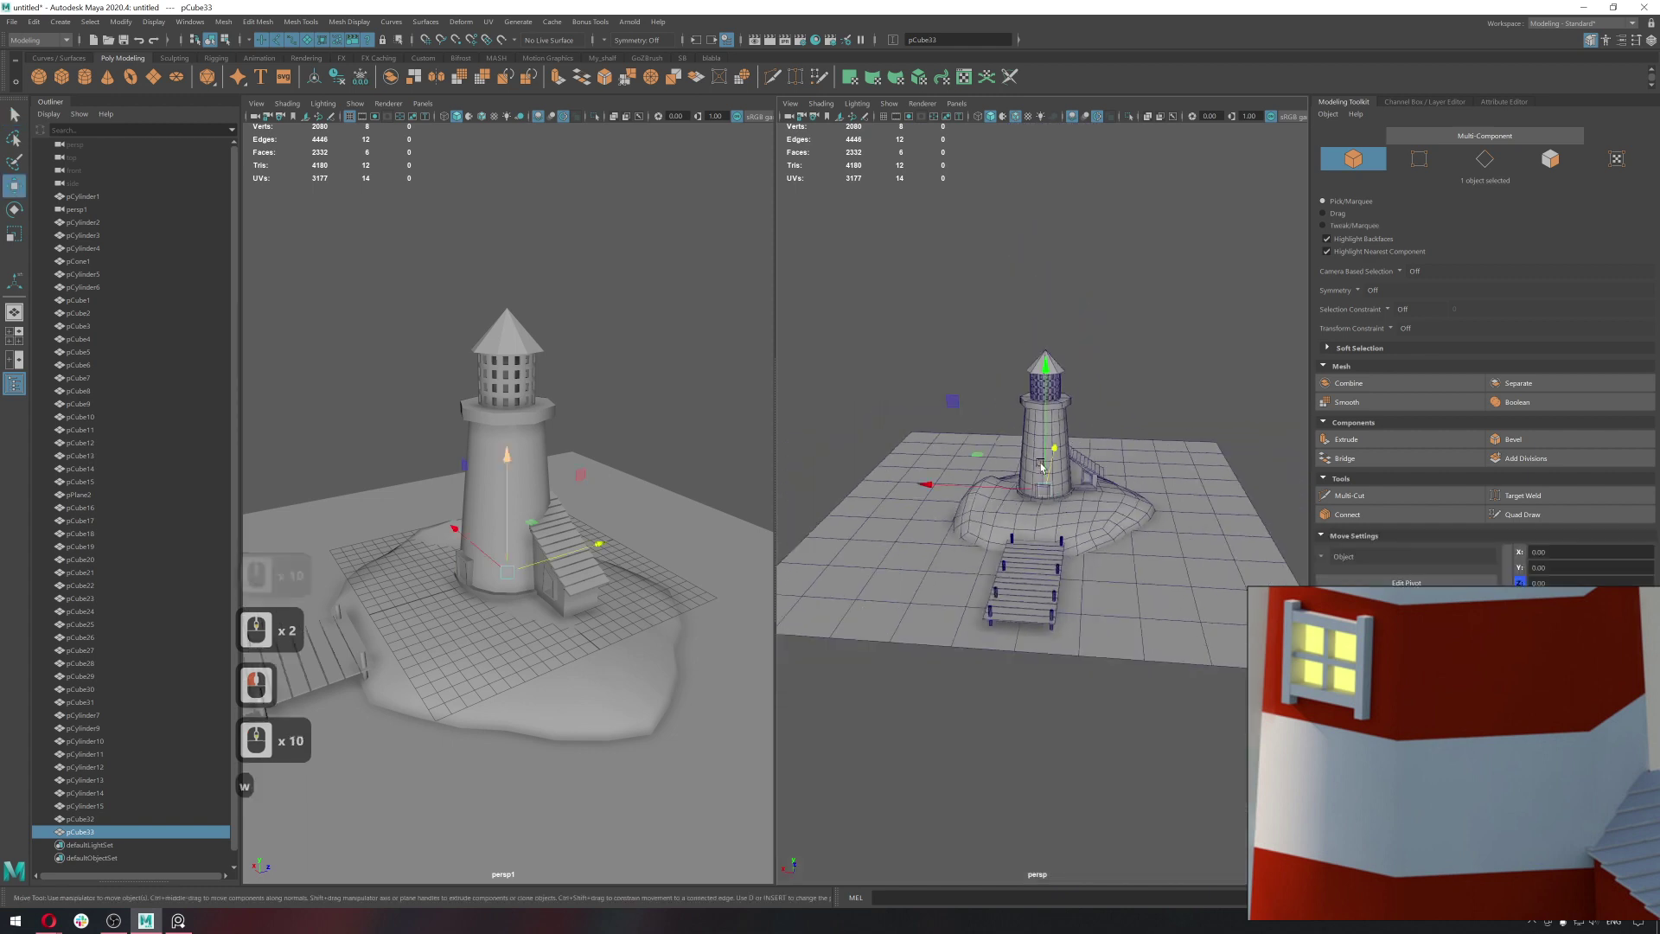
Lift the new beam cube above the lighthouse and scale it into a long thin horizontal beam.
click(1033, 276)
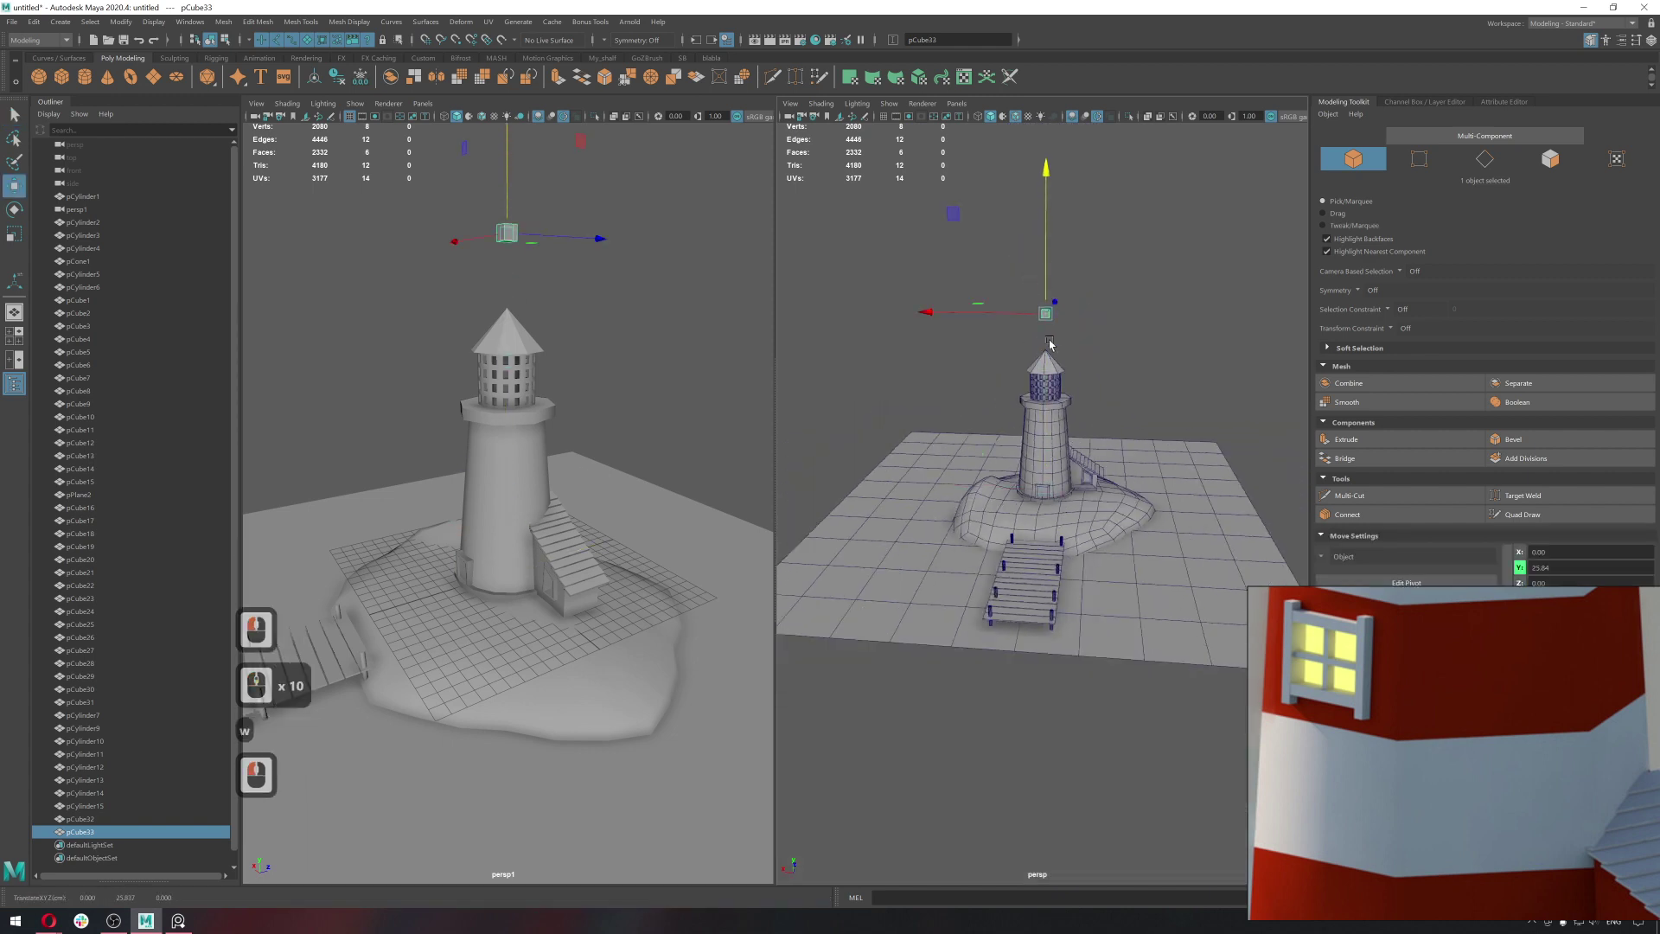
middle_click(1027, 380)
key(r)
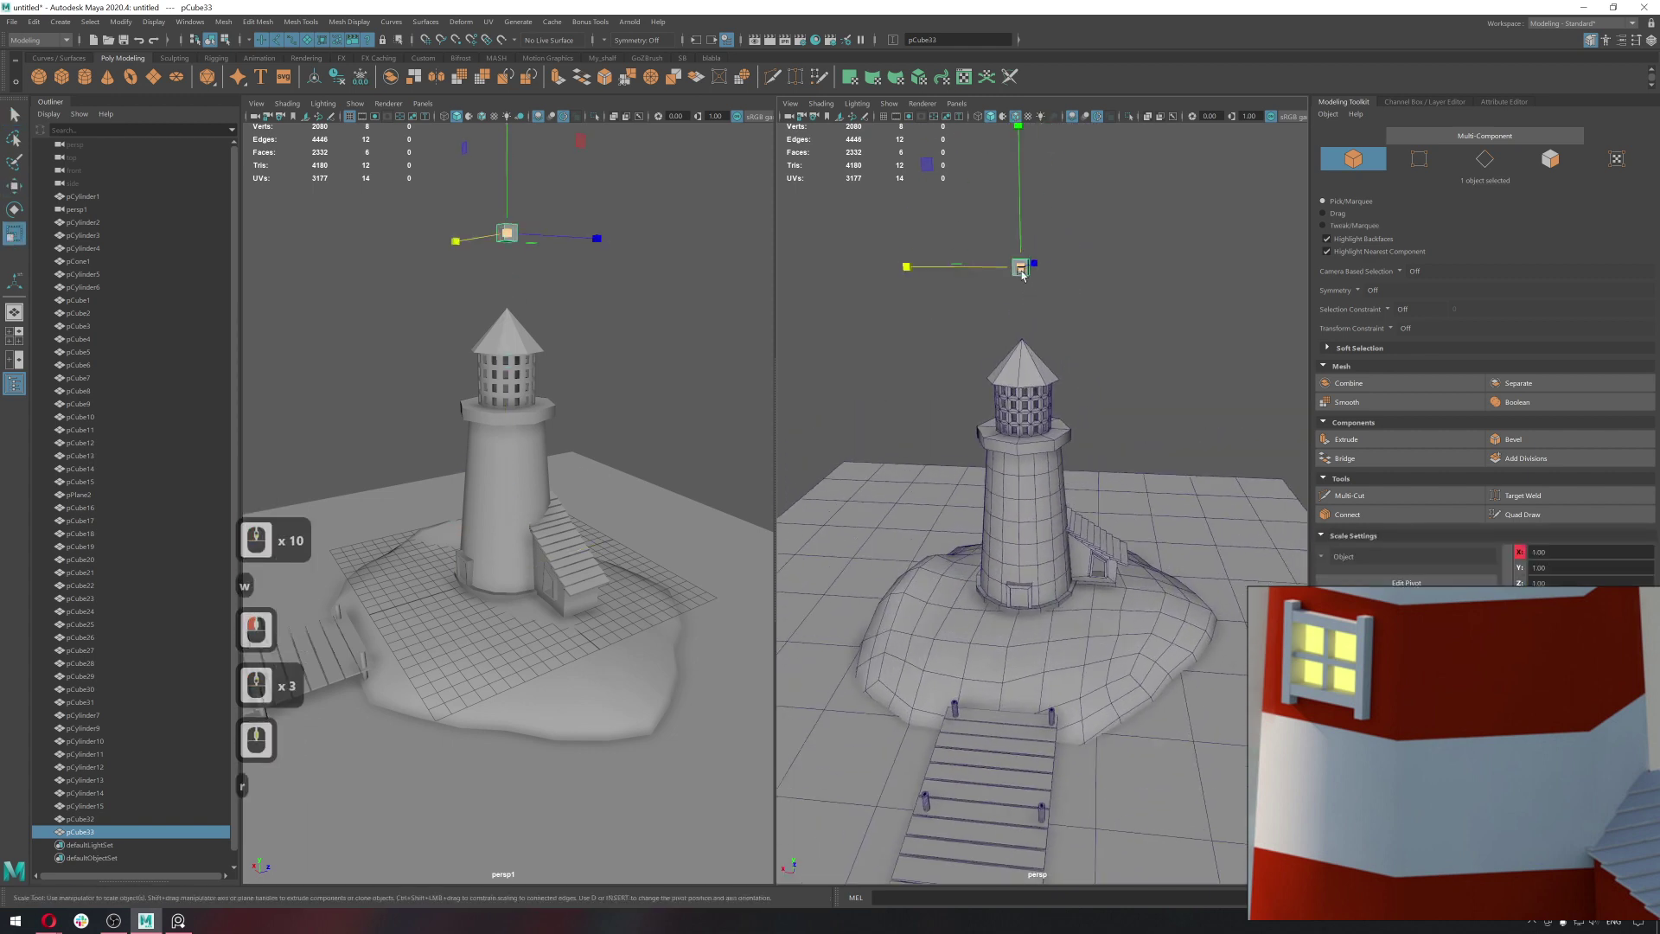
key(r)
click(562, 250)
click(747, 269)
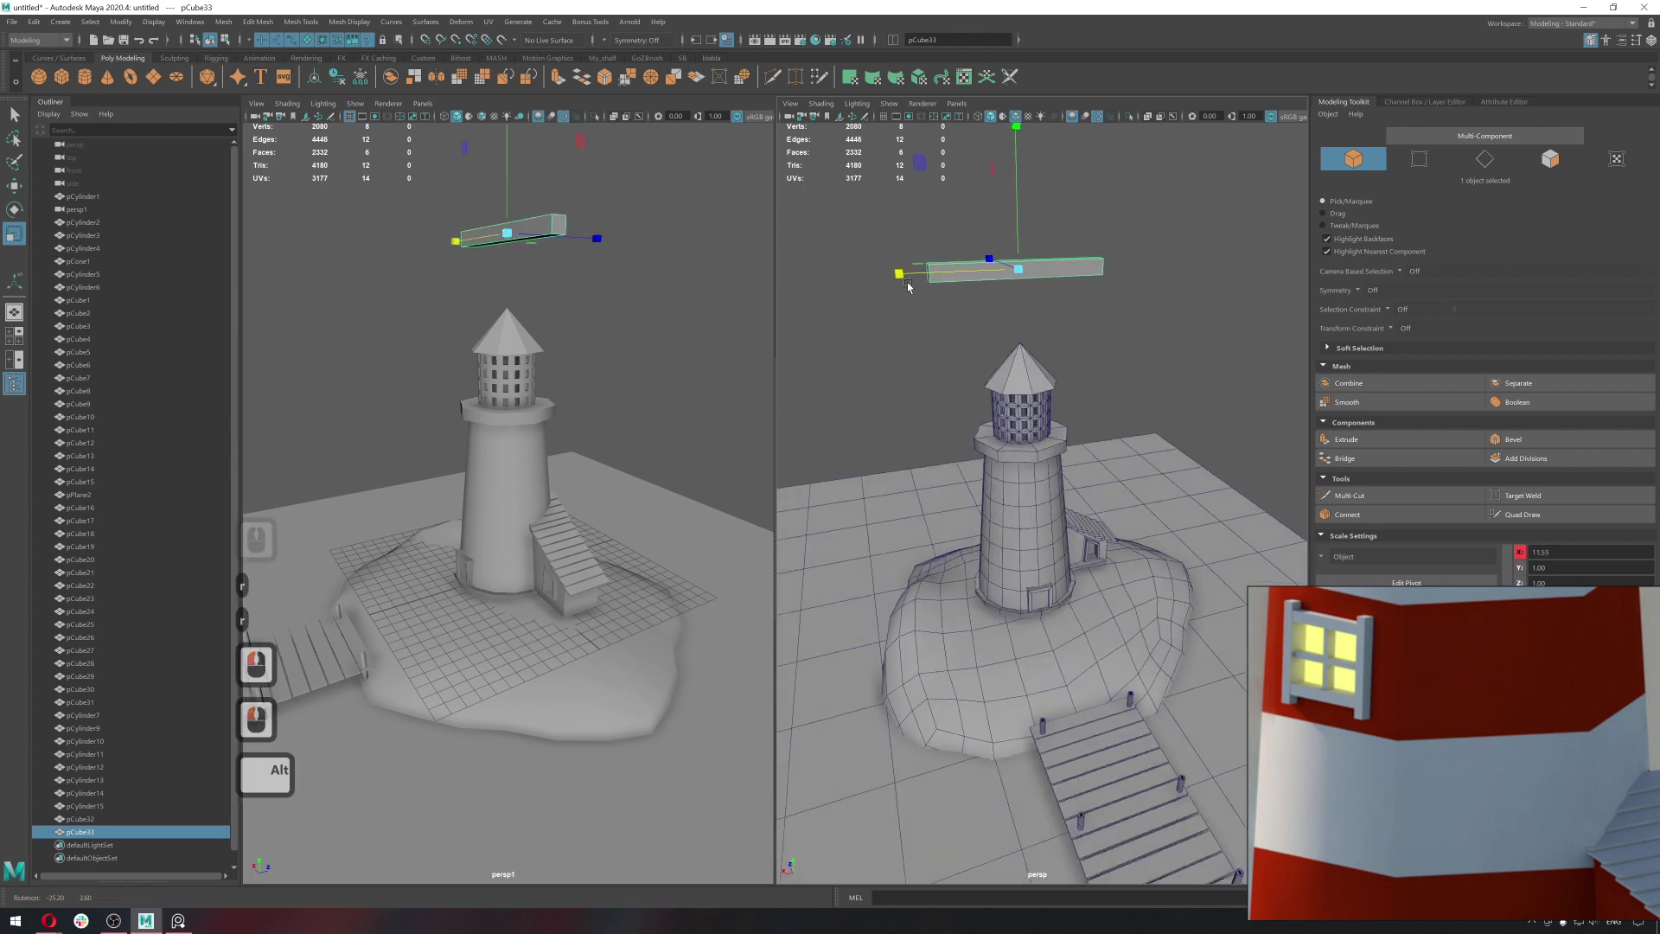
click(966, 313)
middle_click(966, 313)
middle_click(954, 412)
middle_click(954, 412)
Duplicate the beam and rotate the copy upright with snap so the two beams form a cross.
key(ctrl+d)
key(e)
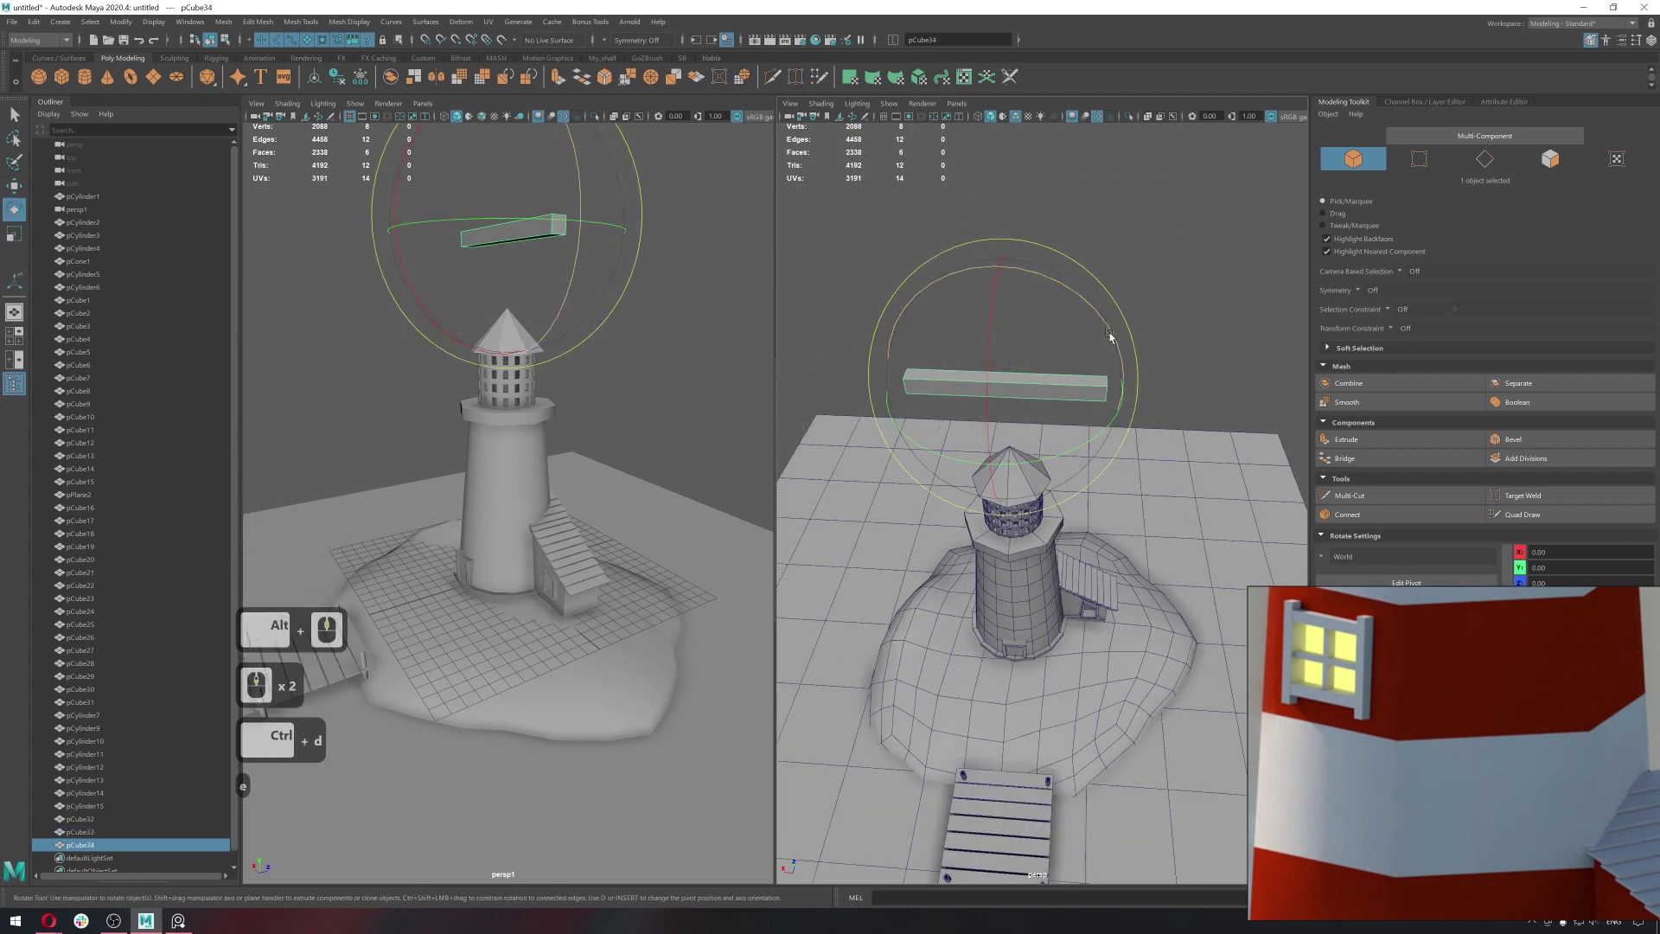
key(j)
key(j)
key(j)
key(j)
key(j)
key(j)
click(1062, 288)
text(jjww)
Duplicate a beam and vertex-snap it to one end of the crossbar as a side post.
key(ctrl+d)
key(w)
click(1103, 390)
key(d)
text(v)
key(v)
click(1131, 302)
text(vv)
click(1117, 396)
click(1087, 398)
key(q)
right_click(1079, 410)
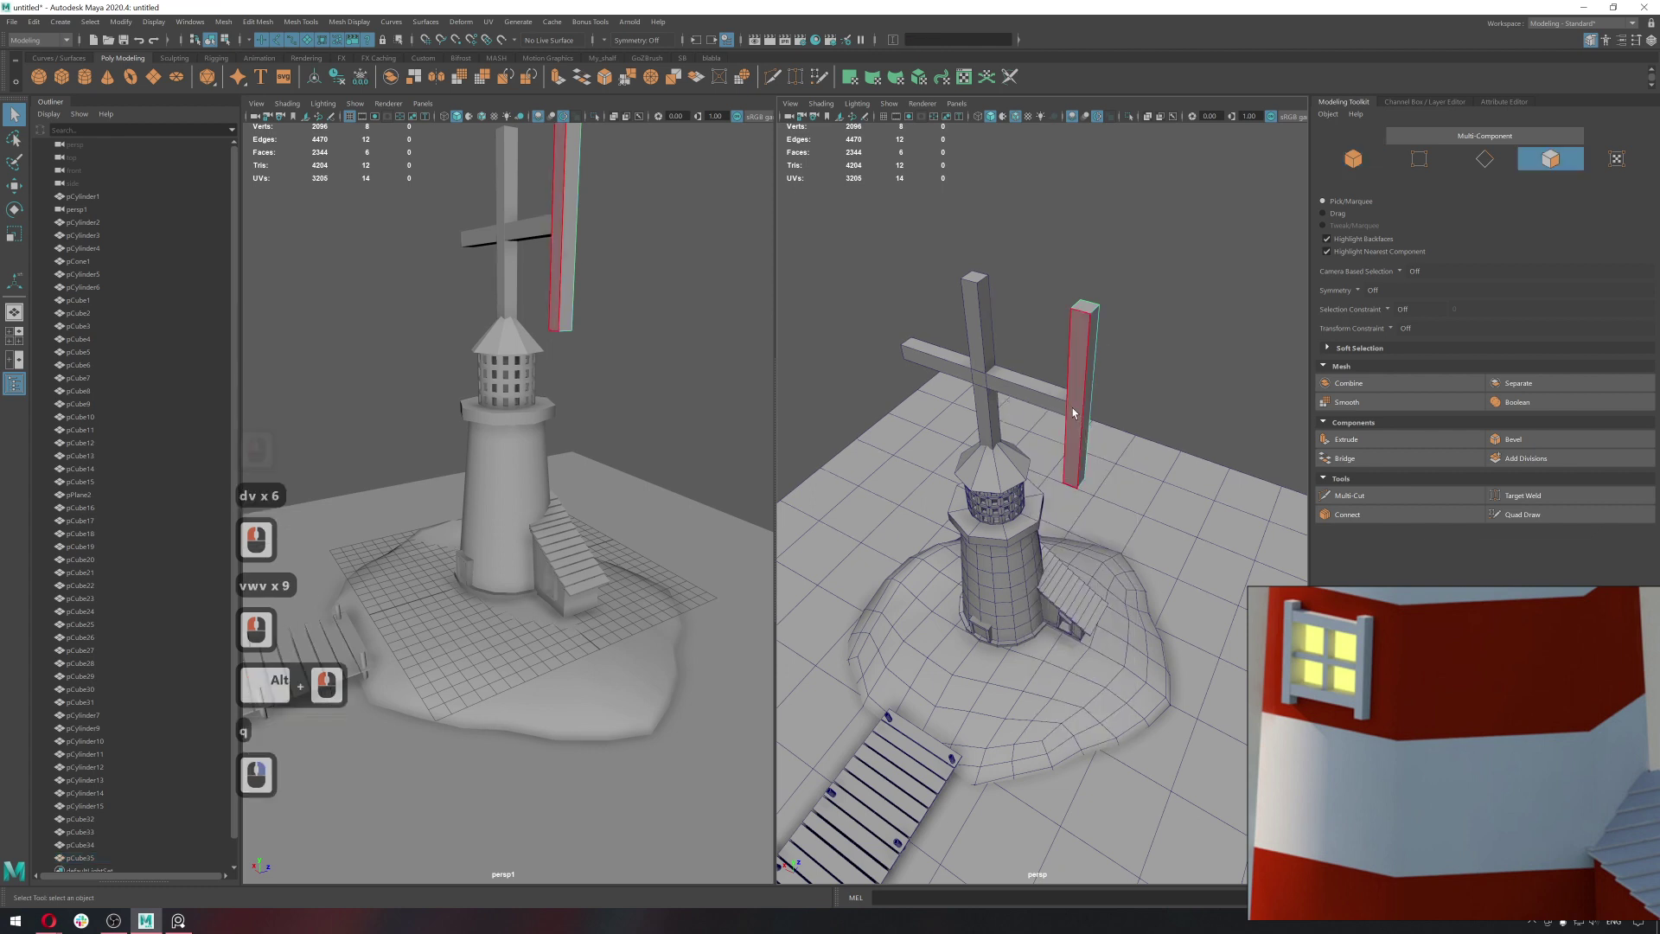
click(1076, 413)
Select the post's faces and extrude them to lengthen it into an upright.
key(w)
double_click(1081, 428)
key(w)
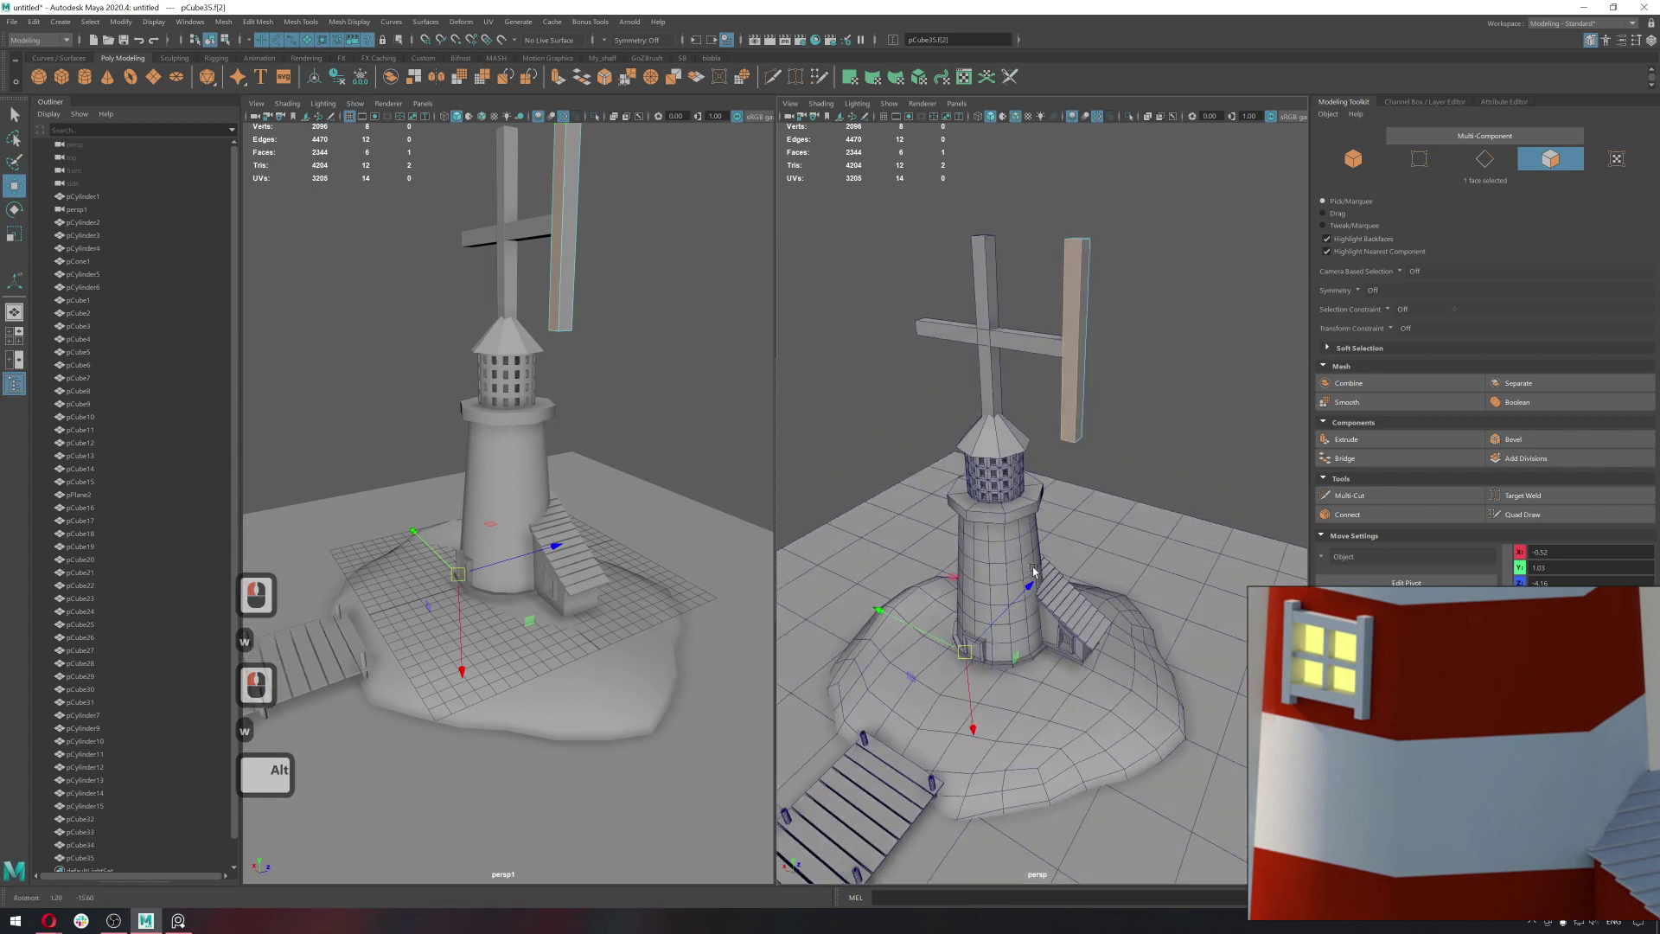
double_click(1070, 398)
double_click(21, 185)
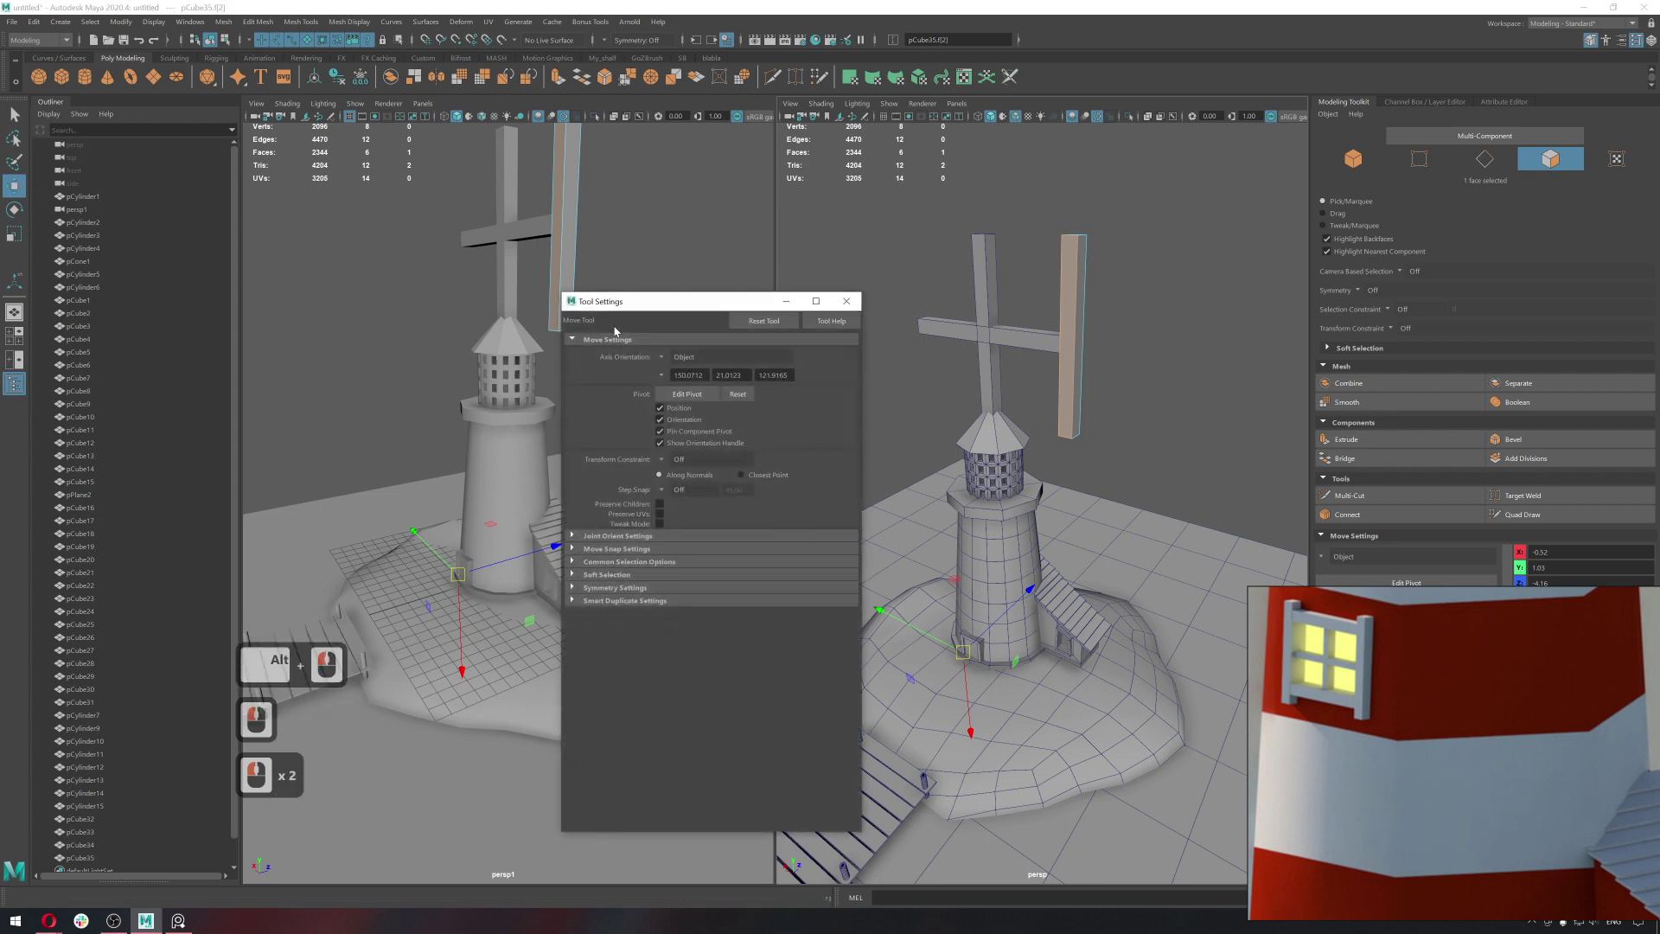
double_click(772, 328)
click(866, 311)
double_click(1125, 350)
click(1070, 350)
Move the extruded faces to square the post against the crossbar end.
click(1114, 388)
double_click(1107, 389)
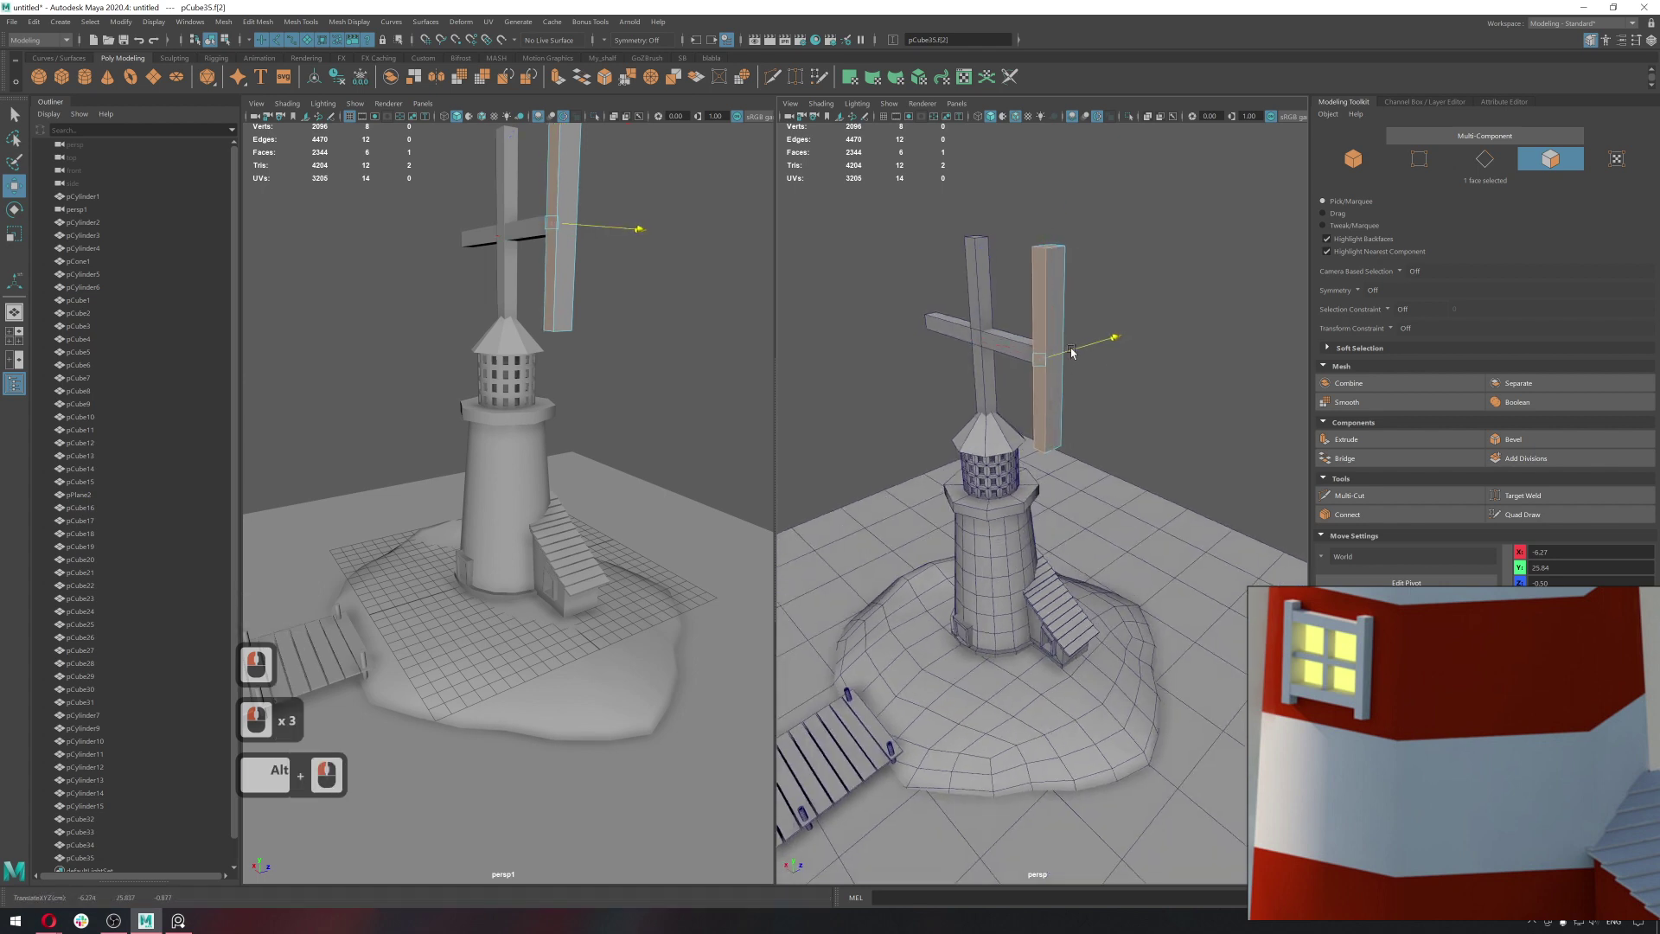
click(1074, 354)
click(1111, 356)
key(q)
right_click(1167, 333)
click(1101, 370)
middle_click(1102, 371)
click(1104, 383)
Duplicate the post and vertex-snap the copy to the opposite end of the crossbar.
key(ctrl+d)
text(wdvv)
click(1181, 262)
text(vvwvv)
click(851, 358)
key(q)
middle_click(978, 373)
middle_click(978, 372)
click(991, 358)
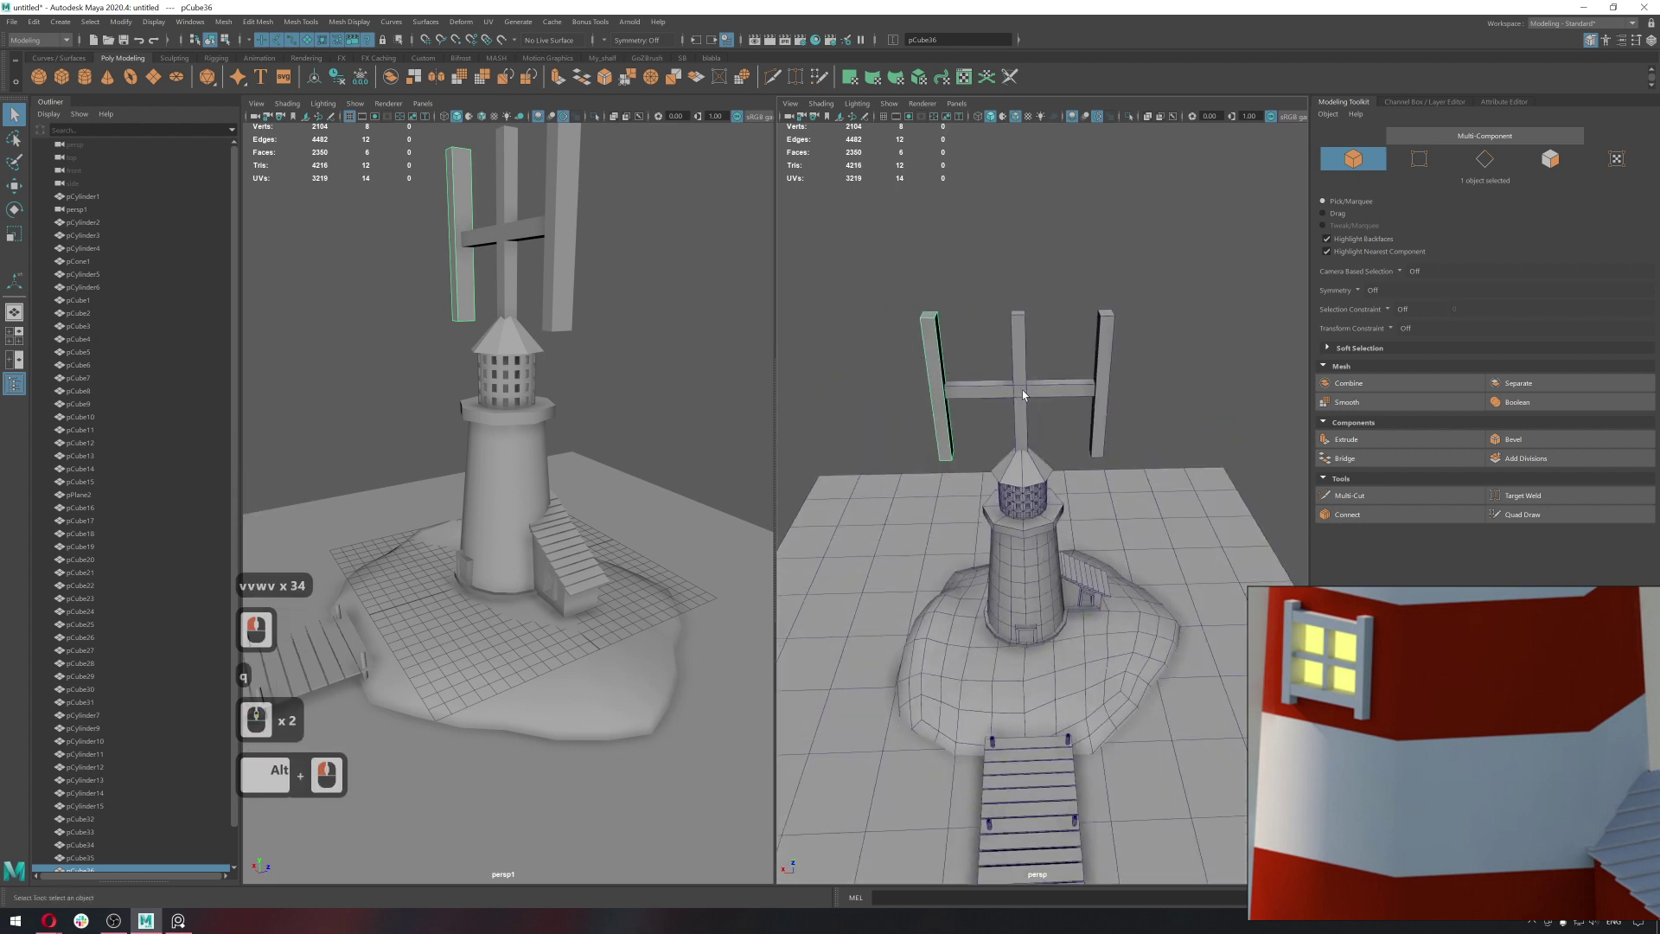
Select the existing beam bar and scale it, switching to component selection.
key(v)
click(936, 390)
click(1108, 386)
key(r)
key(ctrl+c)
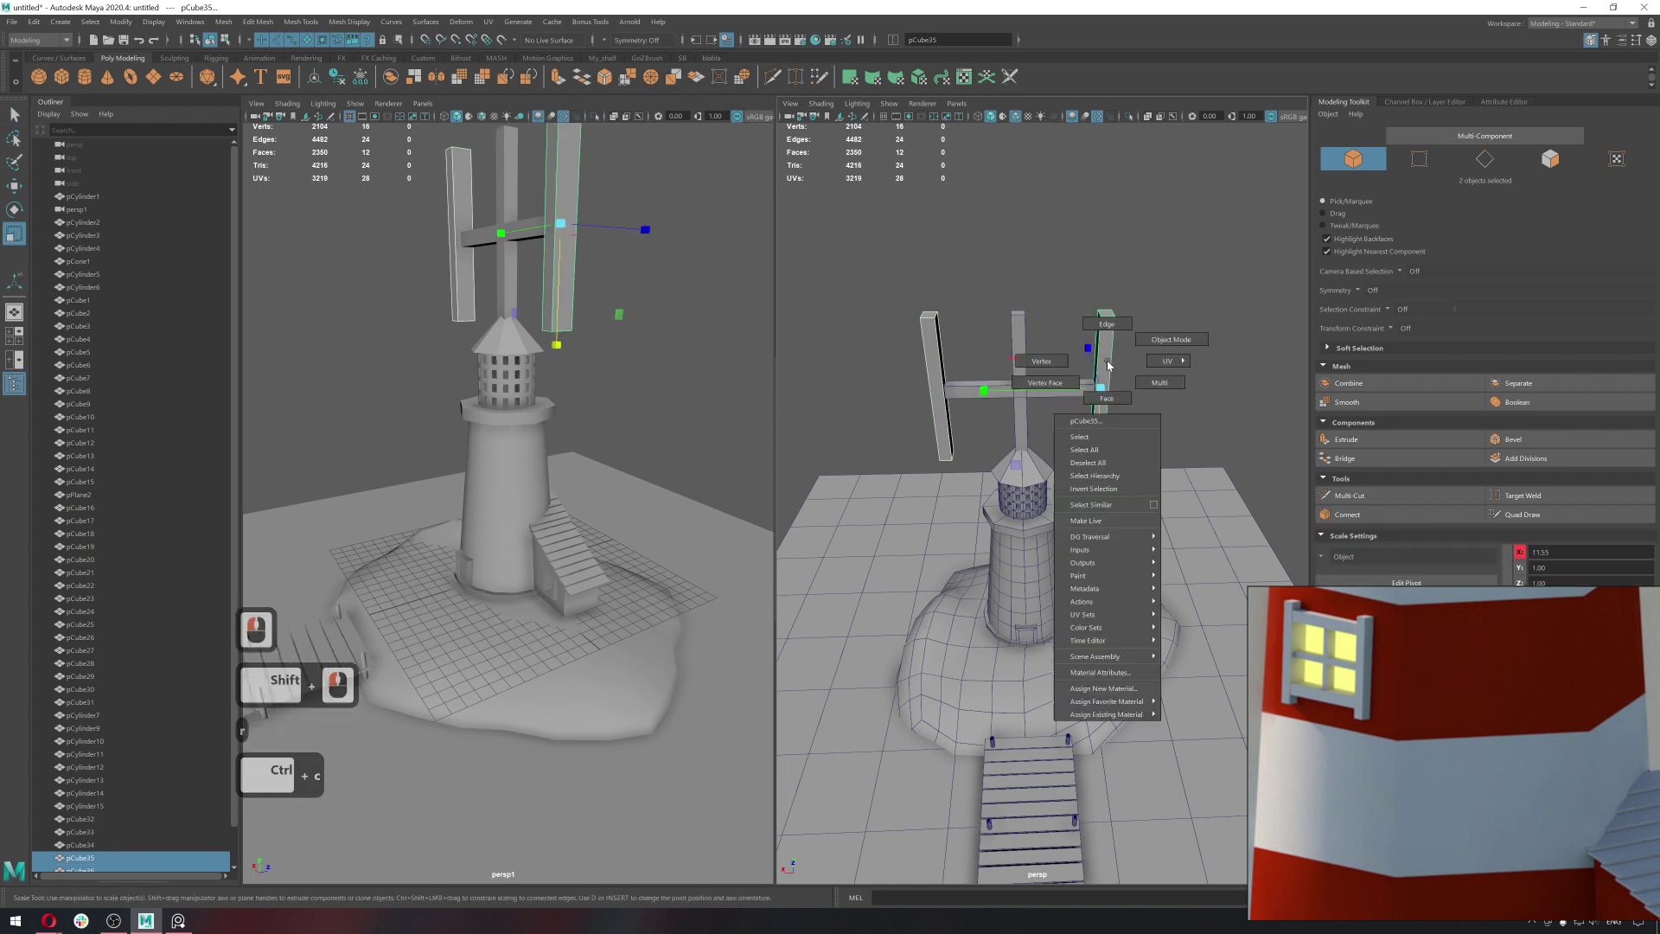
right_click(1111, 388)
right_click(1162, 312)
click(1158, 317)
click(1085, 375)
right_click(1084, 411)
click(1086, 408)
click(1083, 383)
Move the bar's vertices into line and delete an unneeded piece.
key(w)
click(1093, 405)
click(1066, 418)
click(1040, 418)
key(q)
right_click(993, 388)
click(942, 415)
key(Delete)
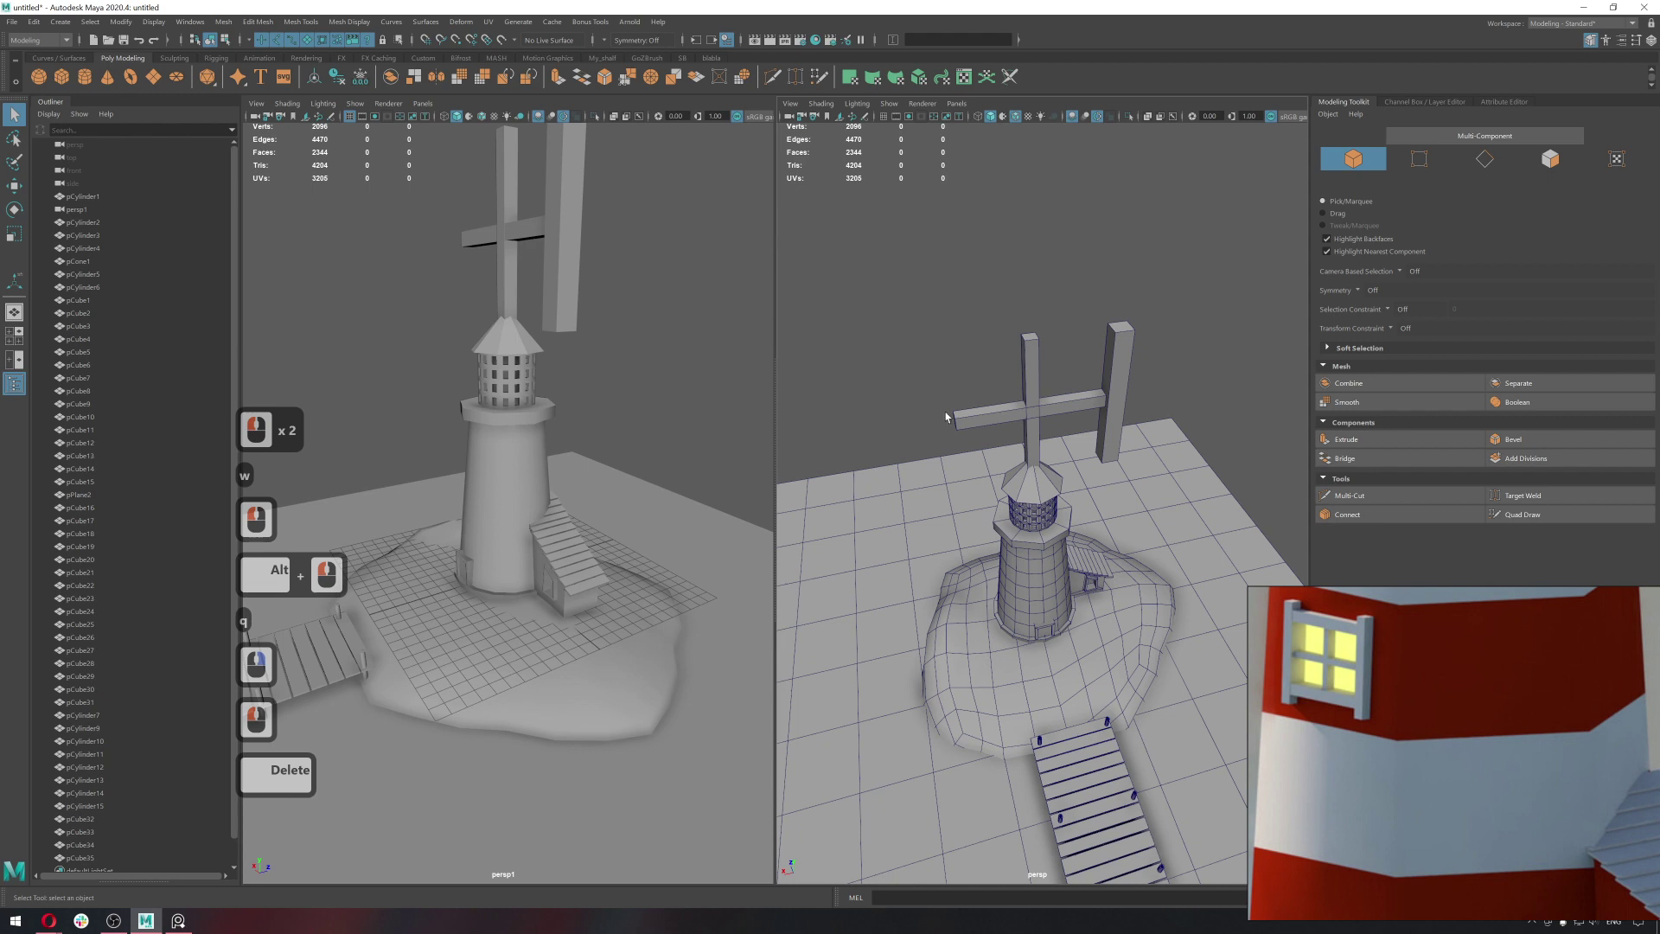
Duplicate the bar with Ctrl+D and vertex-snap the copy up as the top bar.
click(1121, 392)
key(w)
key(ctrl+d)
key(v)
key(v)
key(v)
middle_click(1159, 340)
click(1159, 340)
key(ctrl+z)
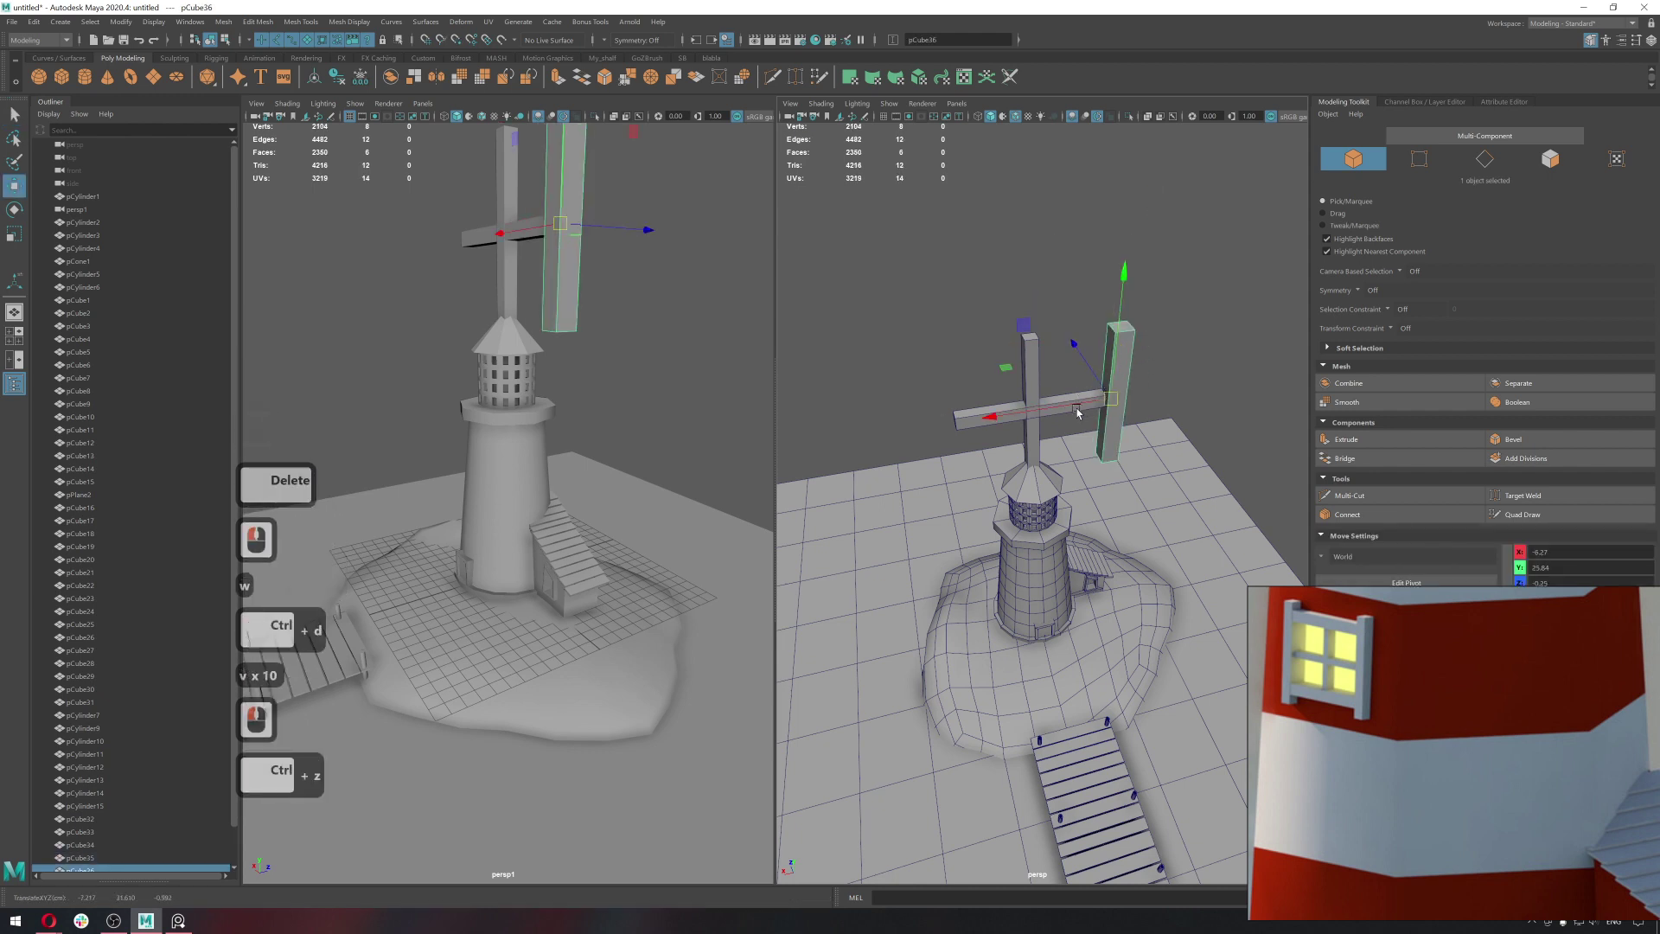
click(1134, 403)
text(dvv)
key(v)
click(1208, 335)
text(vvv)
click(951, 423)
click(955, 416)
click(942, 409)
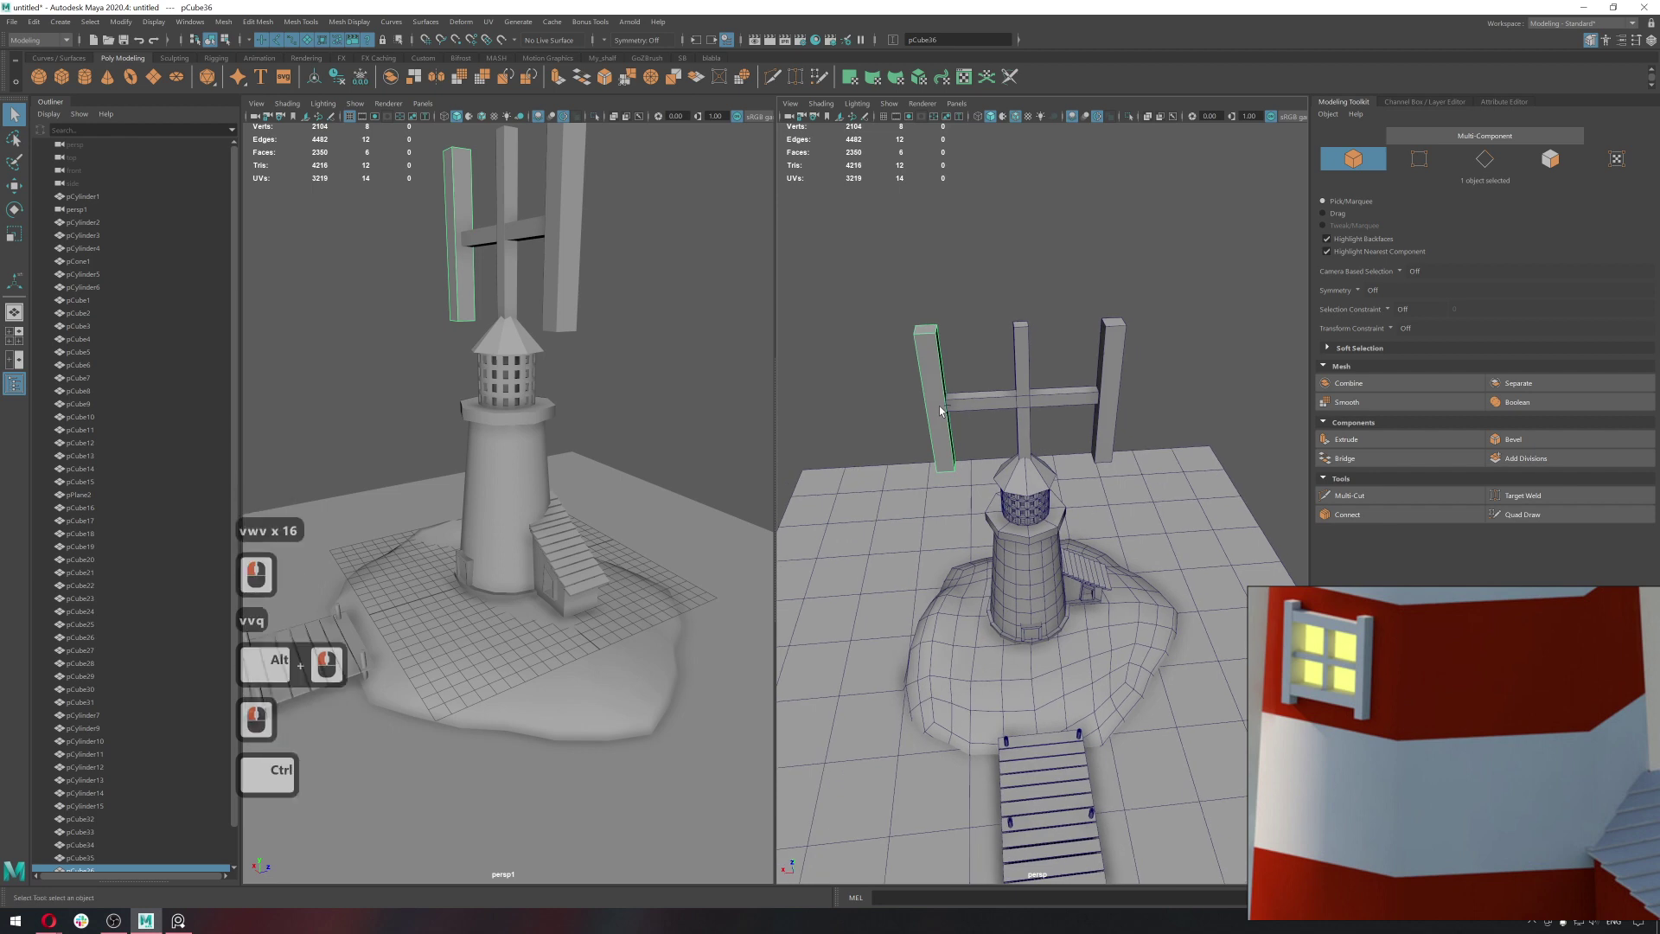
Duplicate another bar for the lower position, snapping it and trying a stepped rotation.
key(ctrl+d)
key(w)
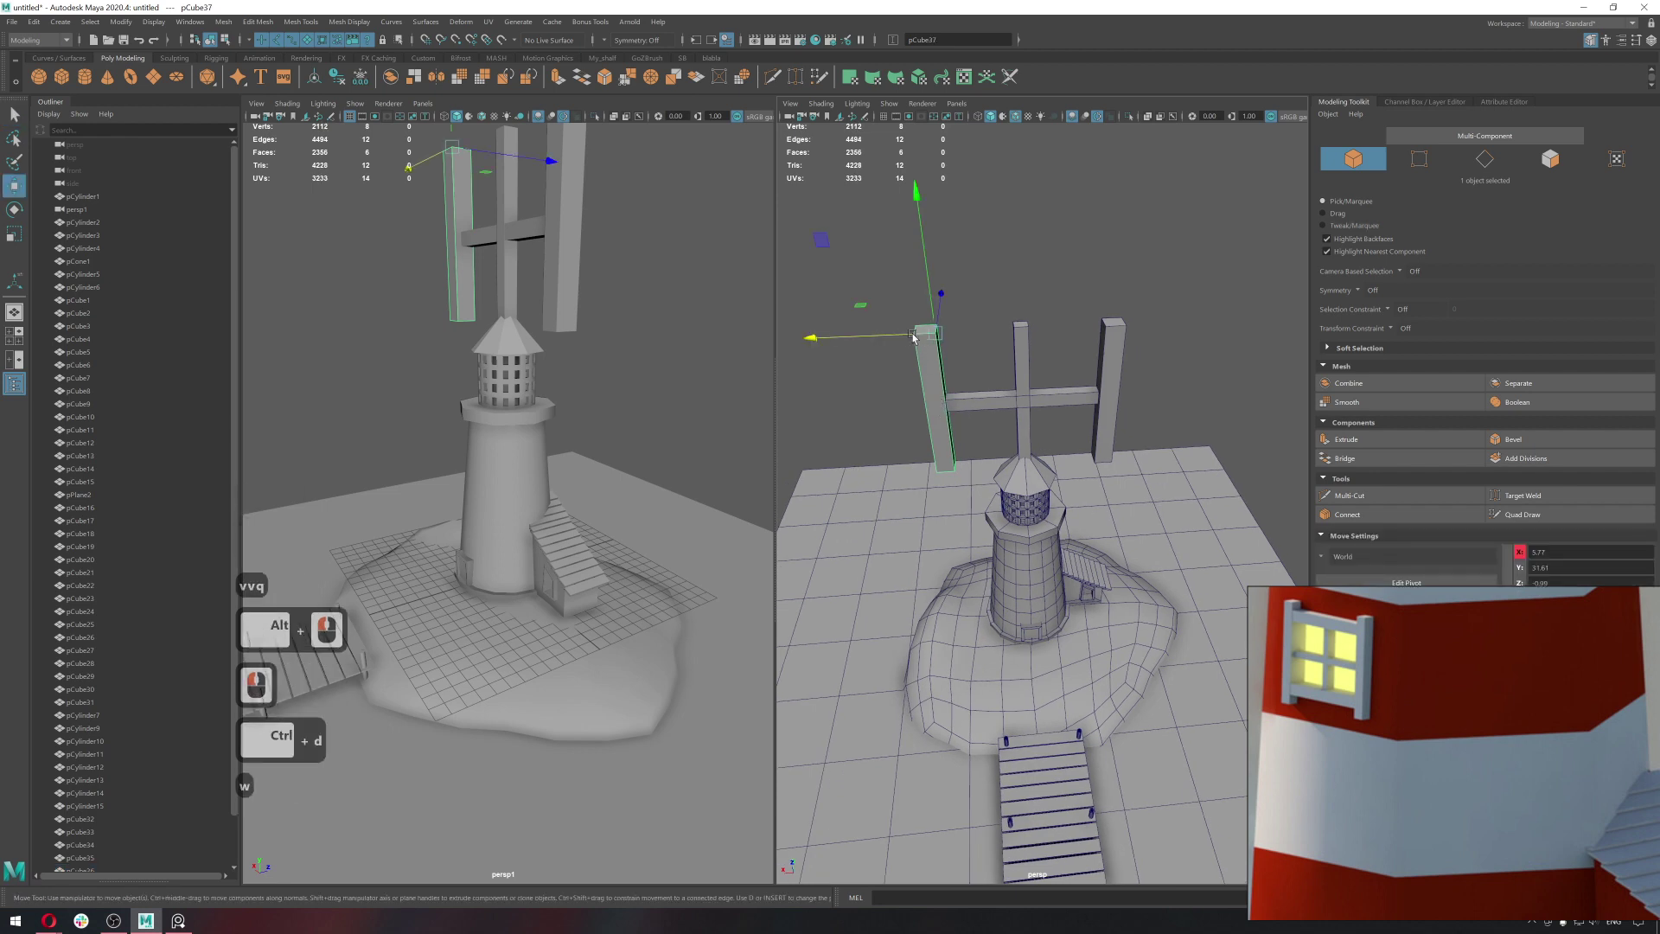
click(964, 334)
text(dvvv)
click(975, 336)
text(wvvv)
click(951, 338)
text(e)
click(1044, 284)
key(ctrl+z)
text(j)
key(j)
key(j)
key(j)
click(1005, 240)
Reposition and scale the bars so the frame members meet cleanly.
key(w)
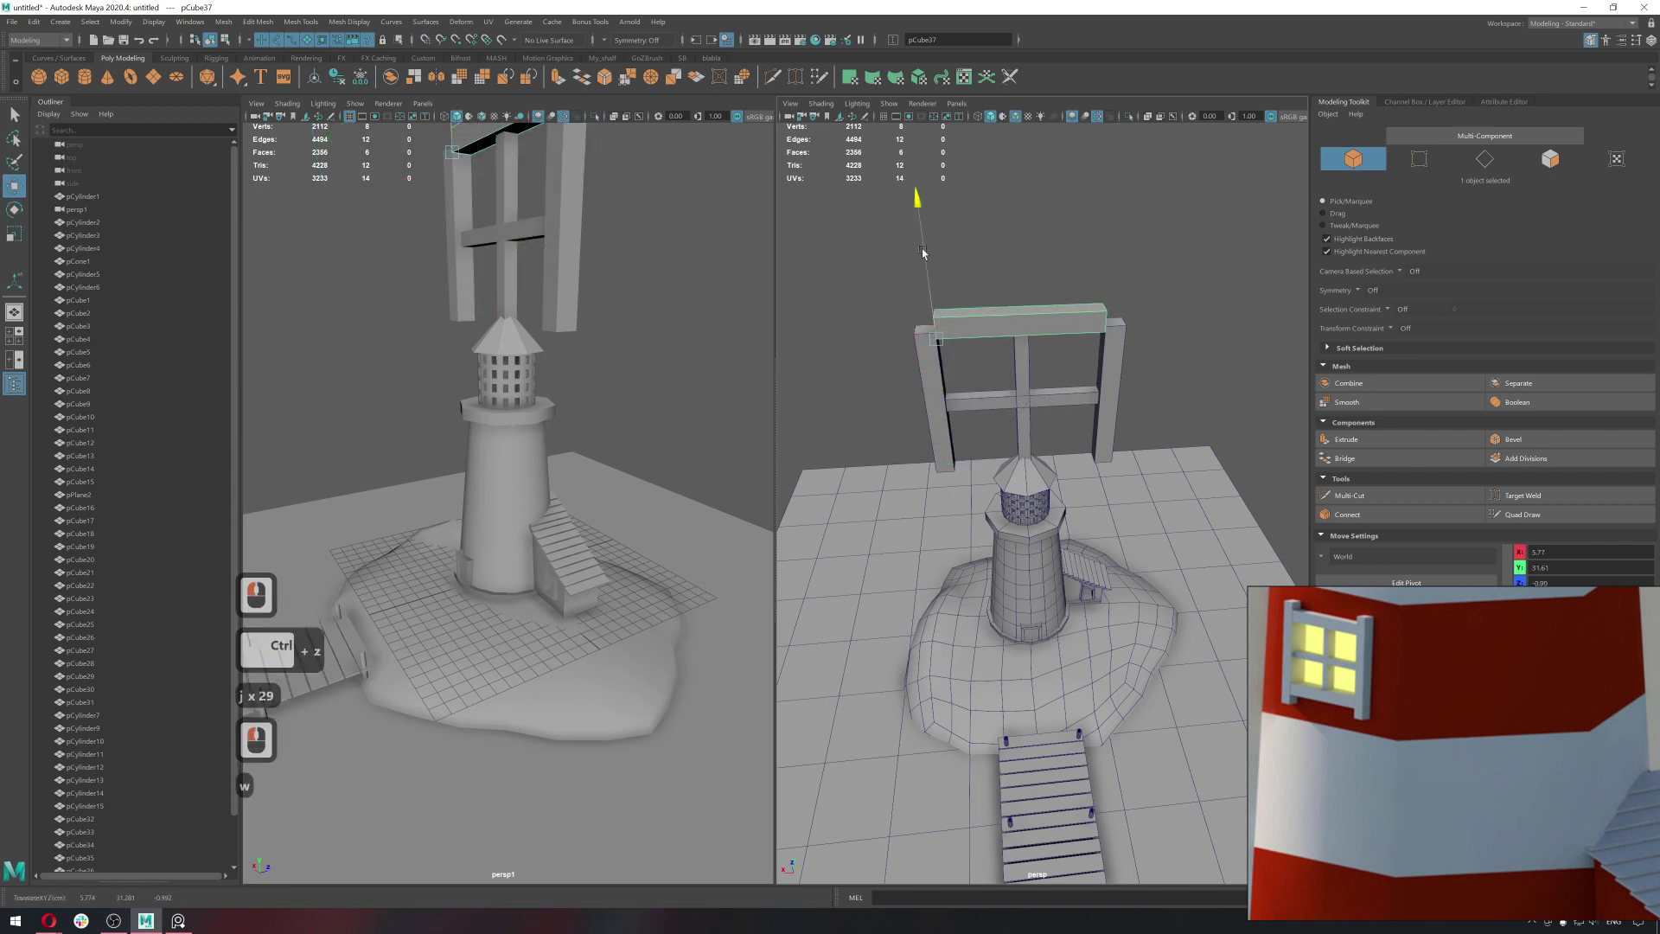
click(931, 284)
click(1011, 304)
key(q)
right_click(1076, 371)
click(1075, 364)
key(w)
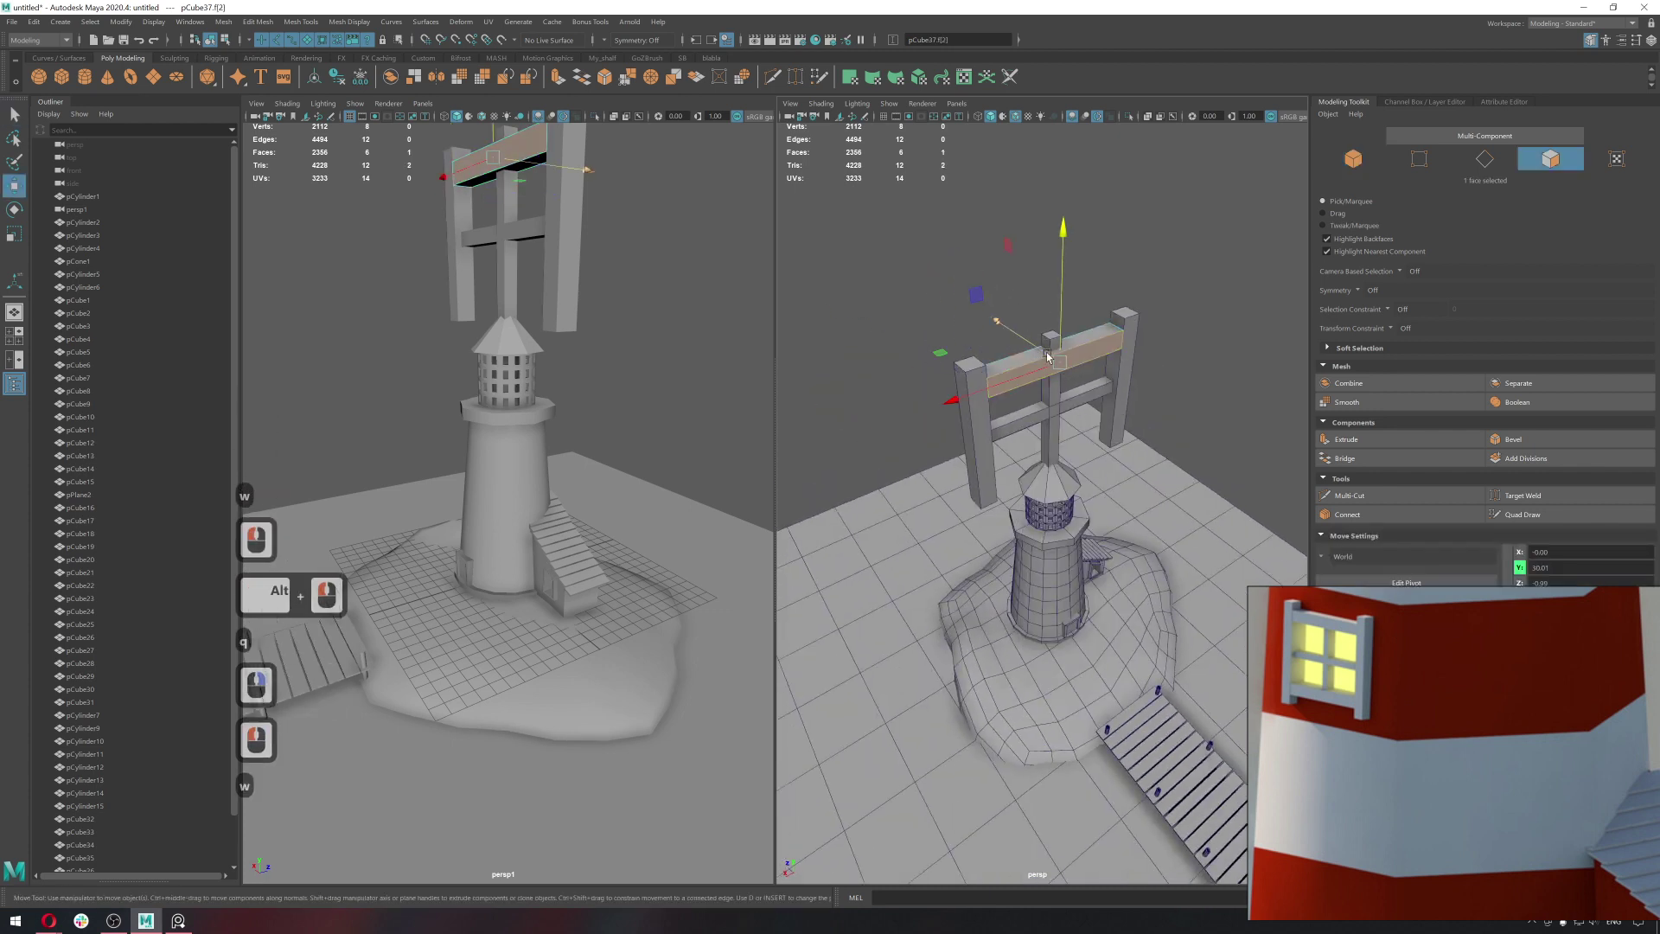
click(1046, 357)
key(q)
middle_click(1060, 355)
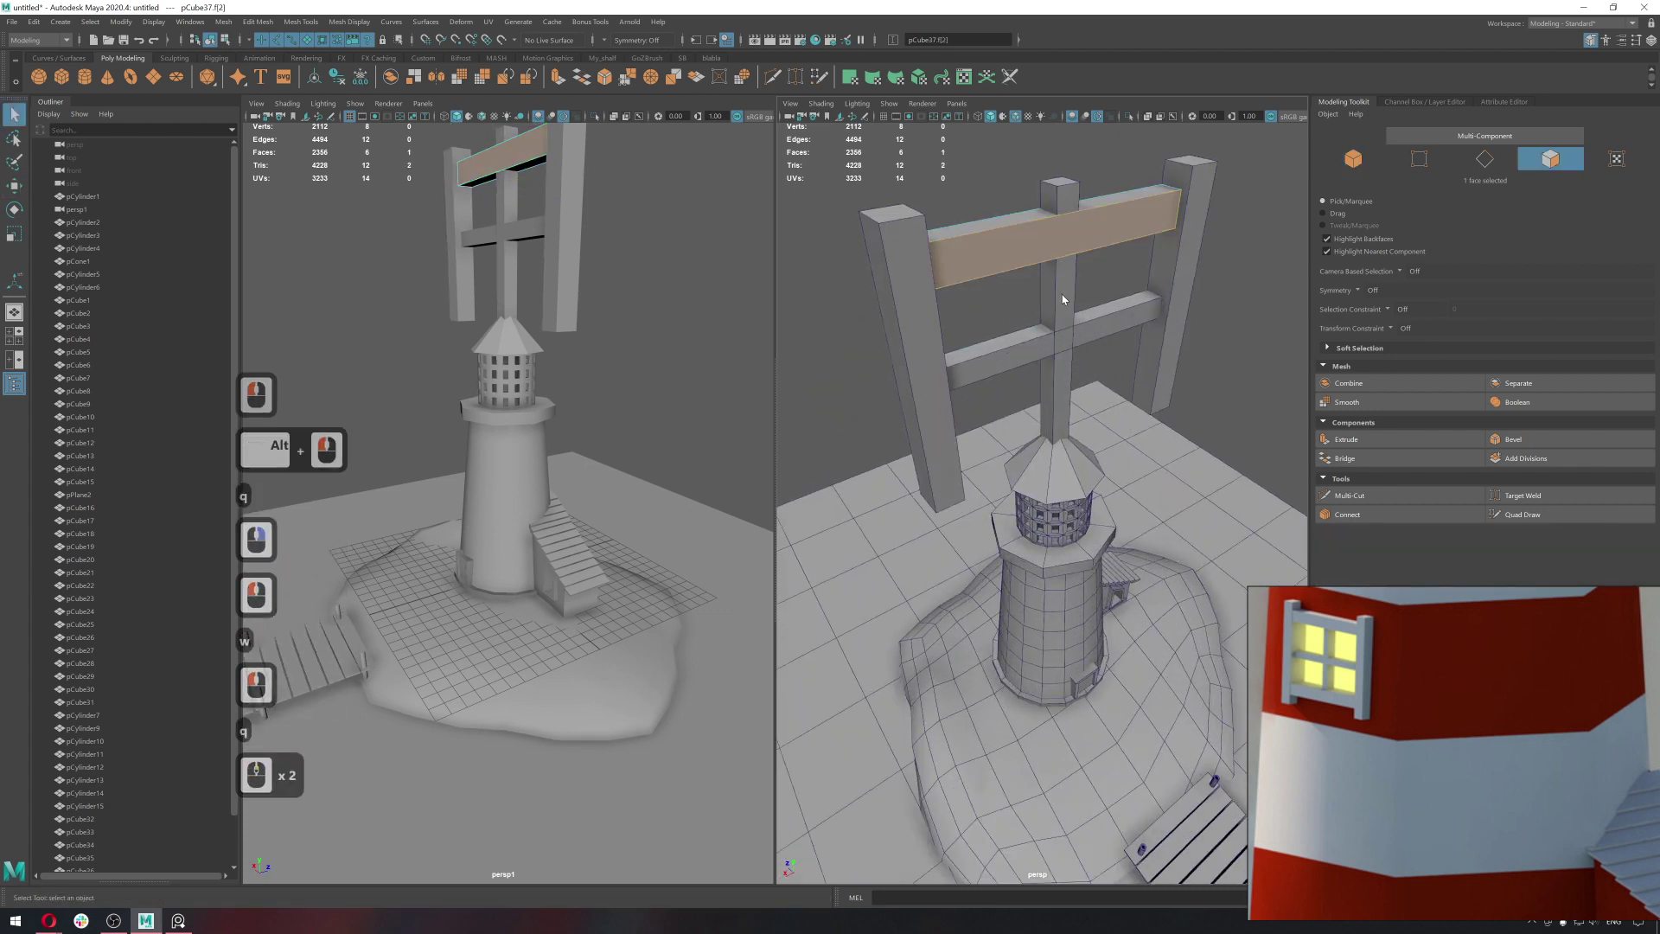
right_click(1023, 293)
middle_click(1022, 294)
click(1035, 287)
click(1066, 189)
key(r)
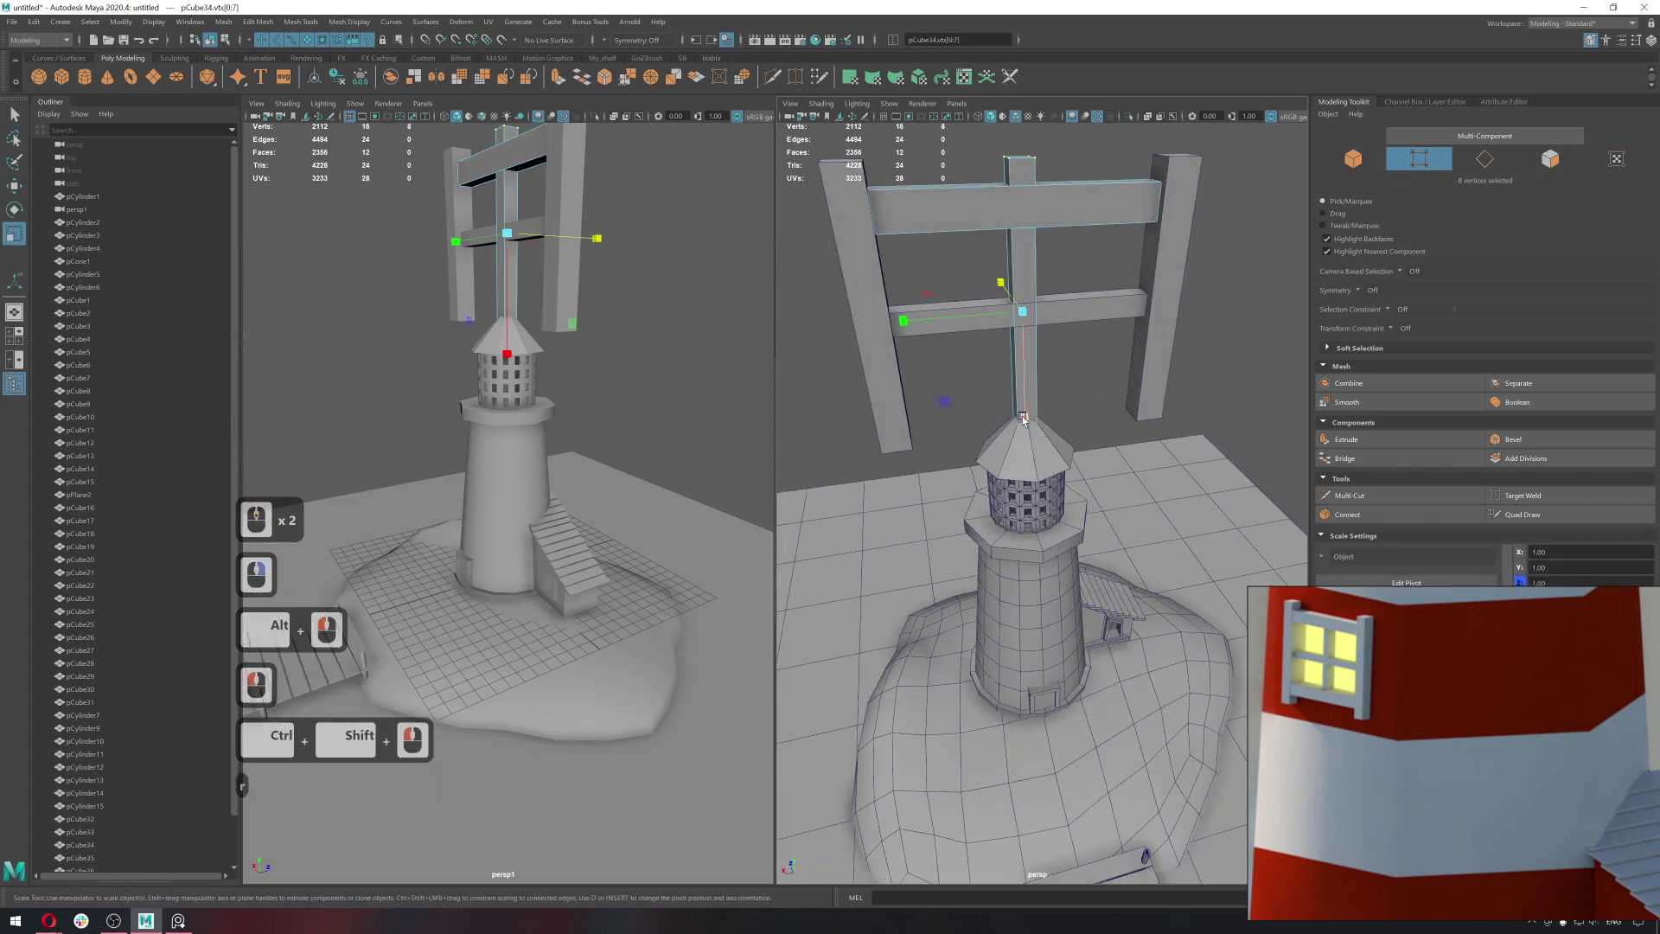
click(1029, 389)
key(q)
click(1030, 326)
Duplicate a final bar and move it into place, completing the four-pane frame upright.
right_click(1077, 181)
click(1062, 206)
middle_click(1067, 267)
right_click(1071, 267)
click(1073, 260)
middle_click(1073, 259)
key(w)
right_click(1073, 259)
key(ctrl+c)
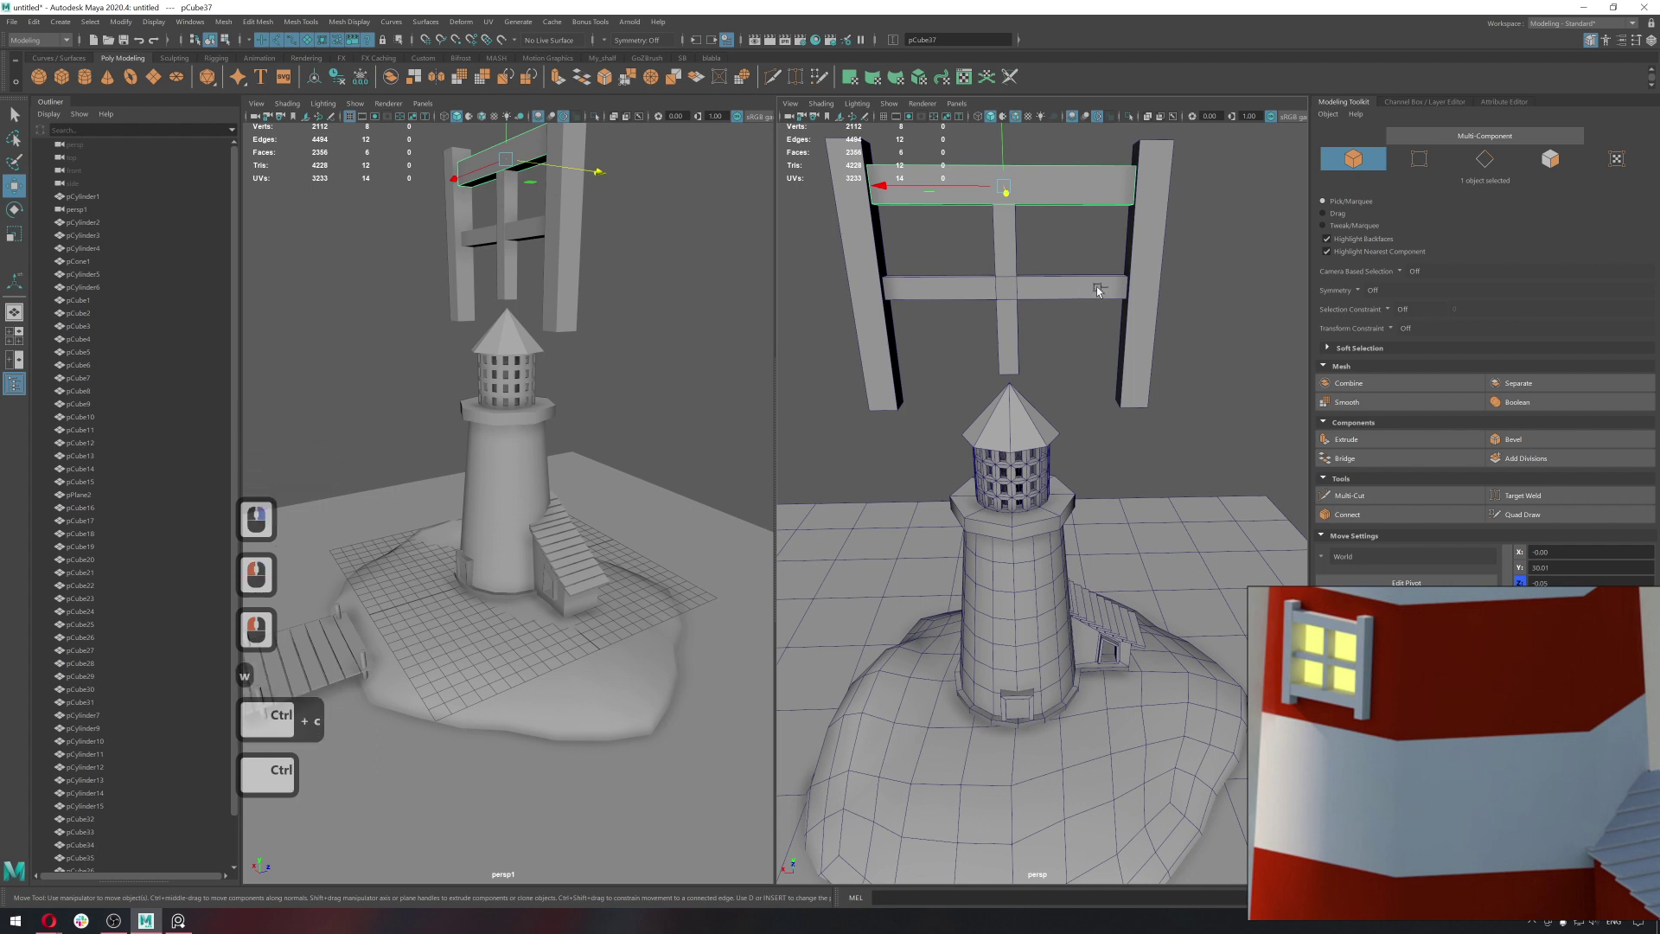
key(ctrl+d)
key(w)
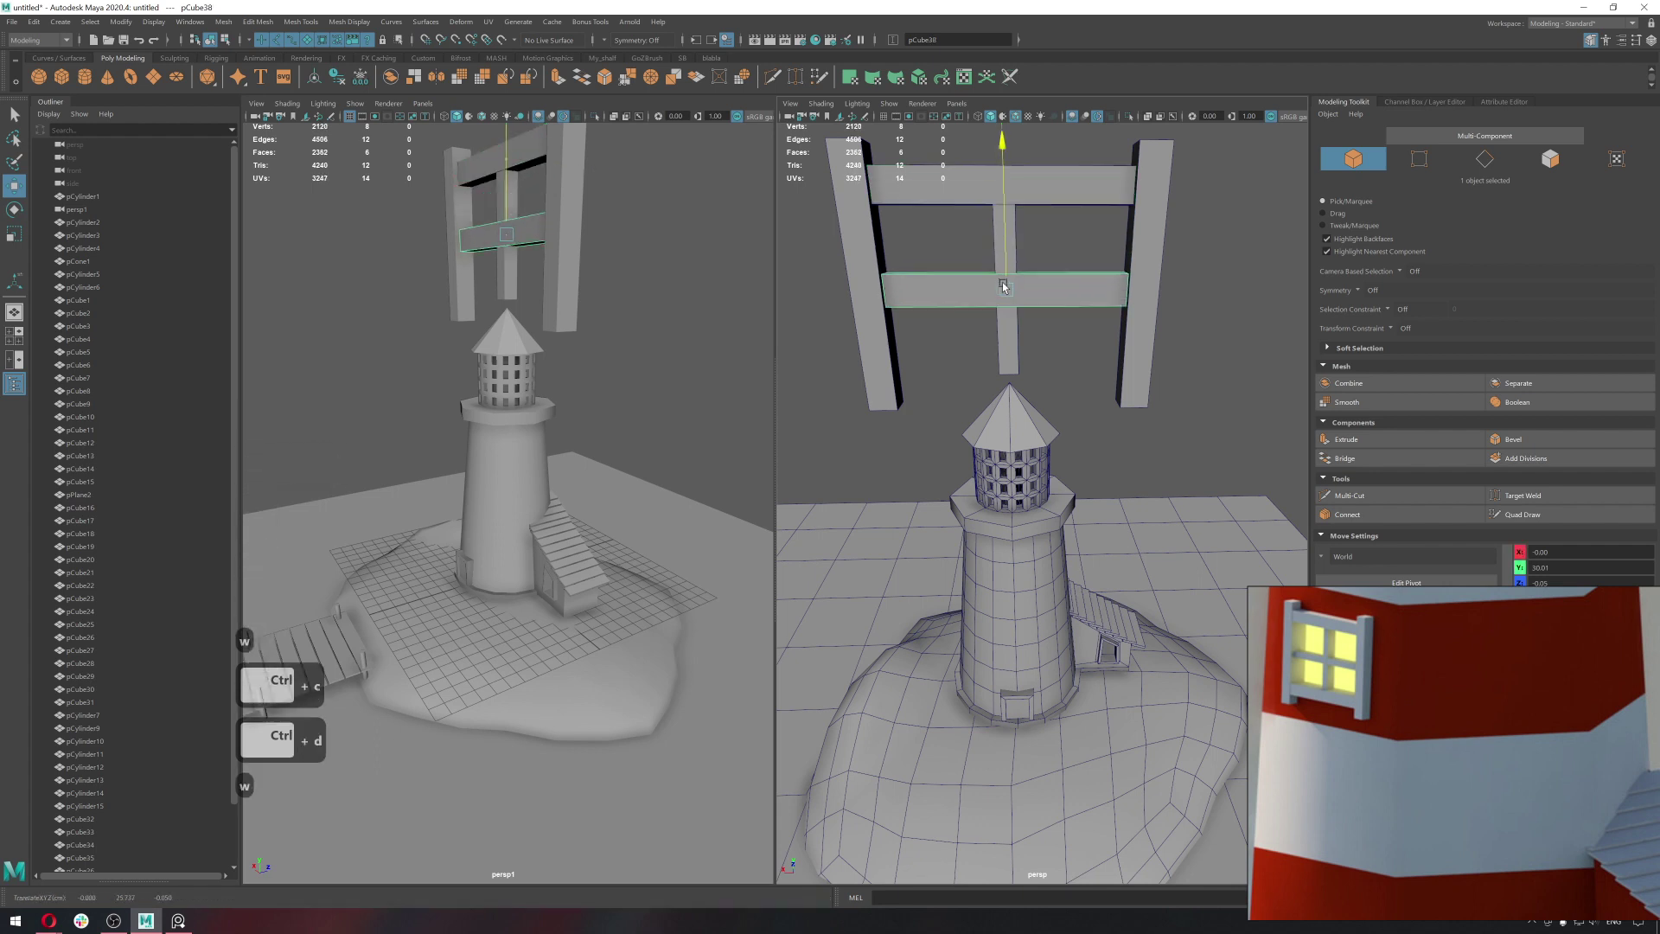
click(1002, 365)
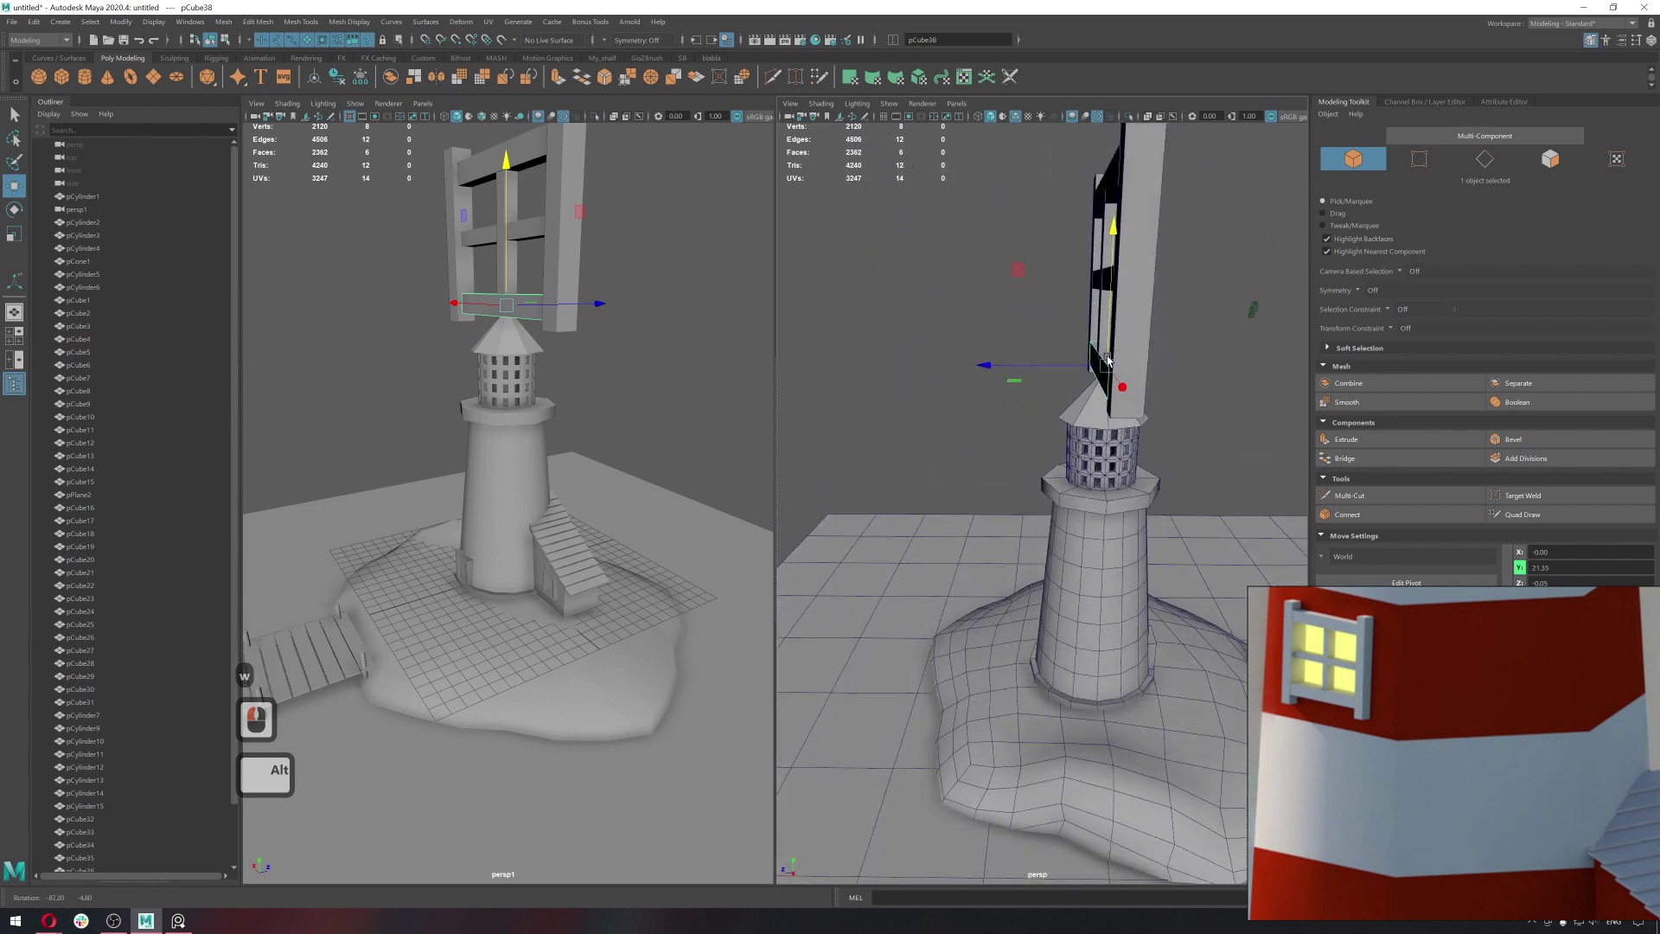
click(1019, 363)
middle_click(1019, 364)
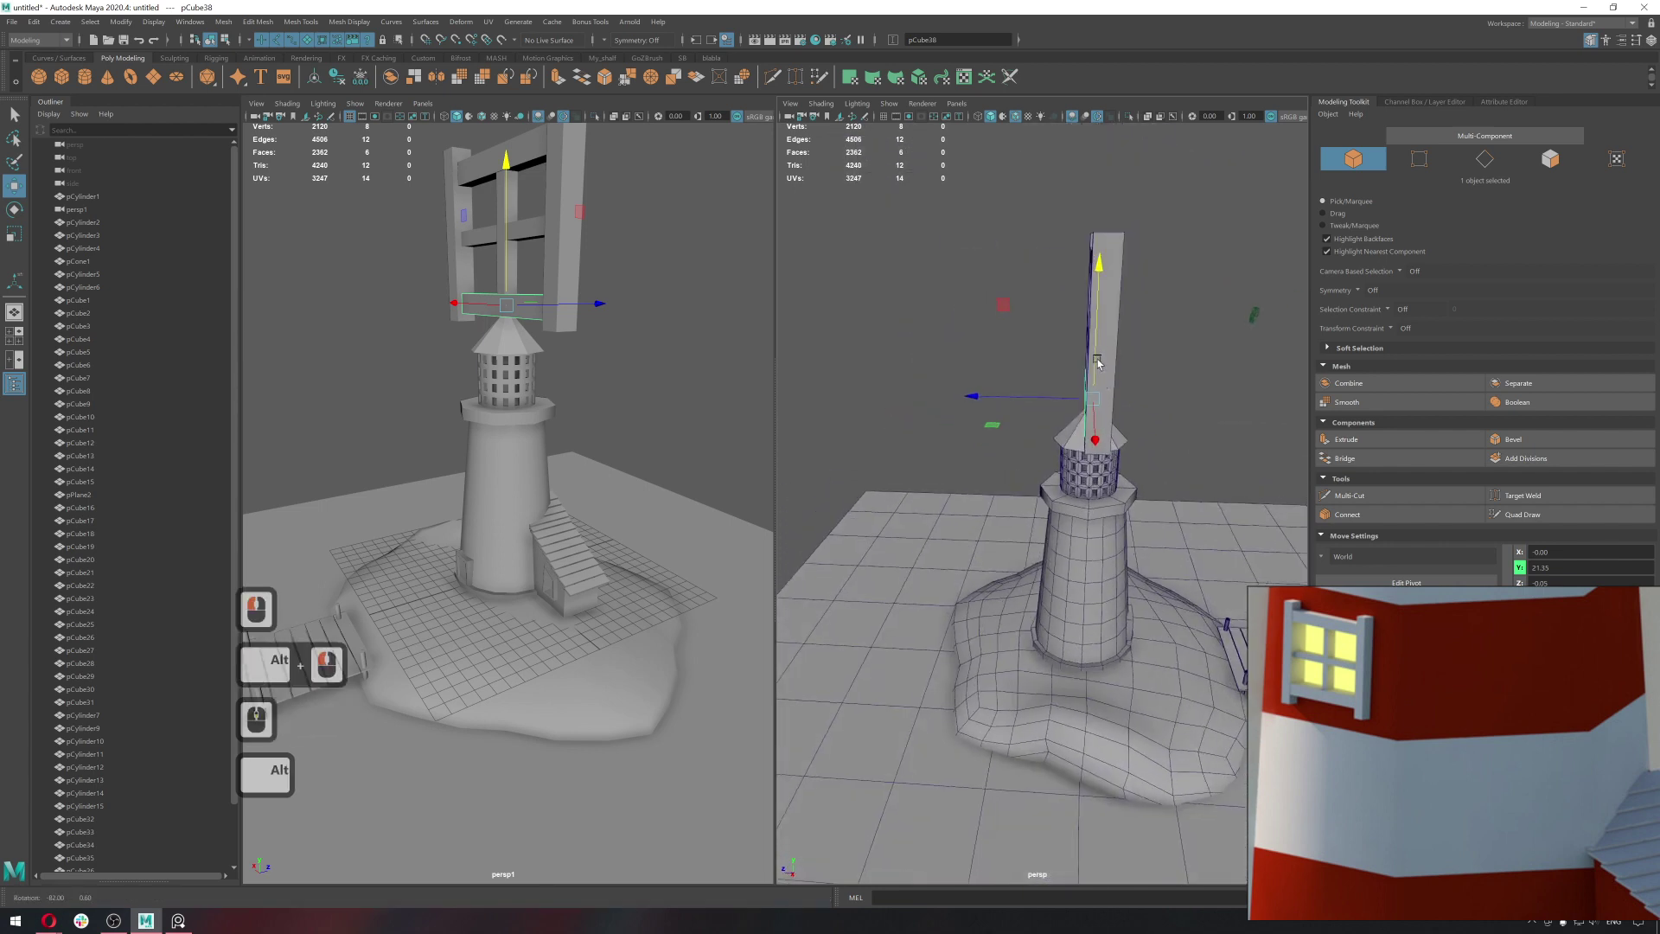
click(1021, 363)
key(q)
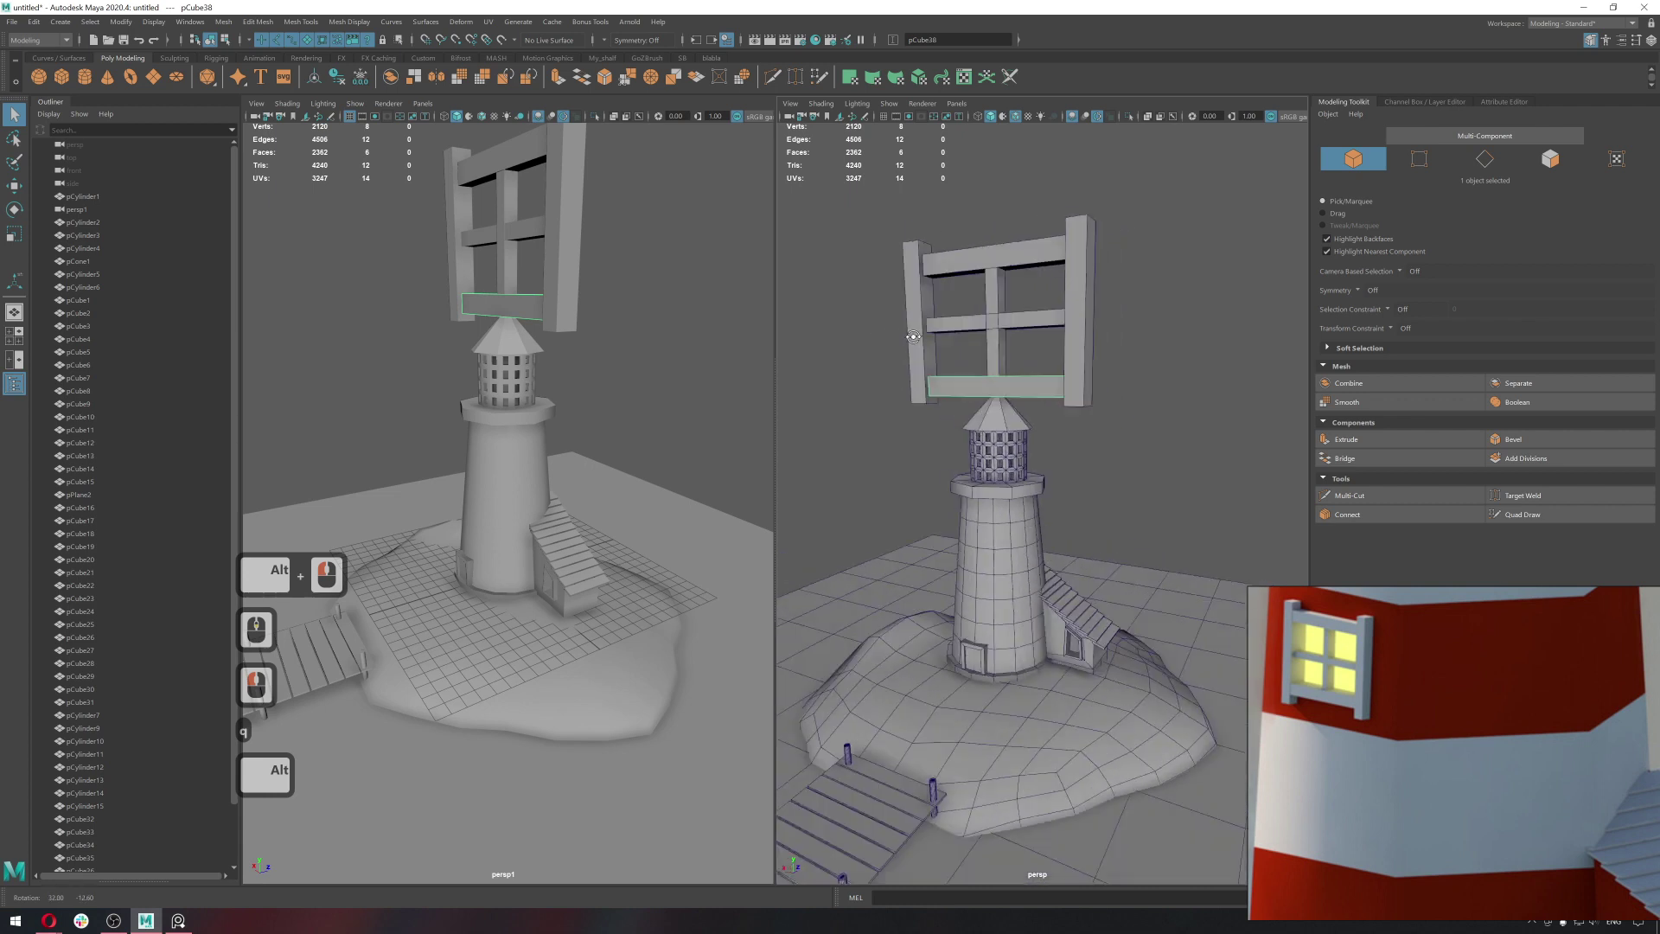
click(946, 345)
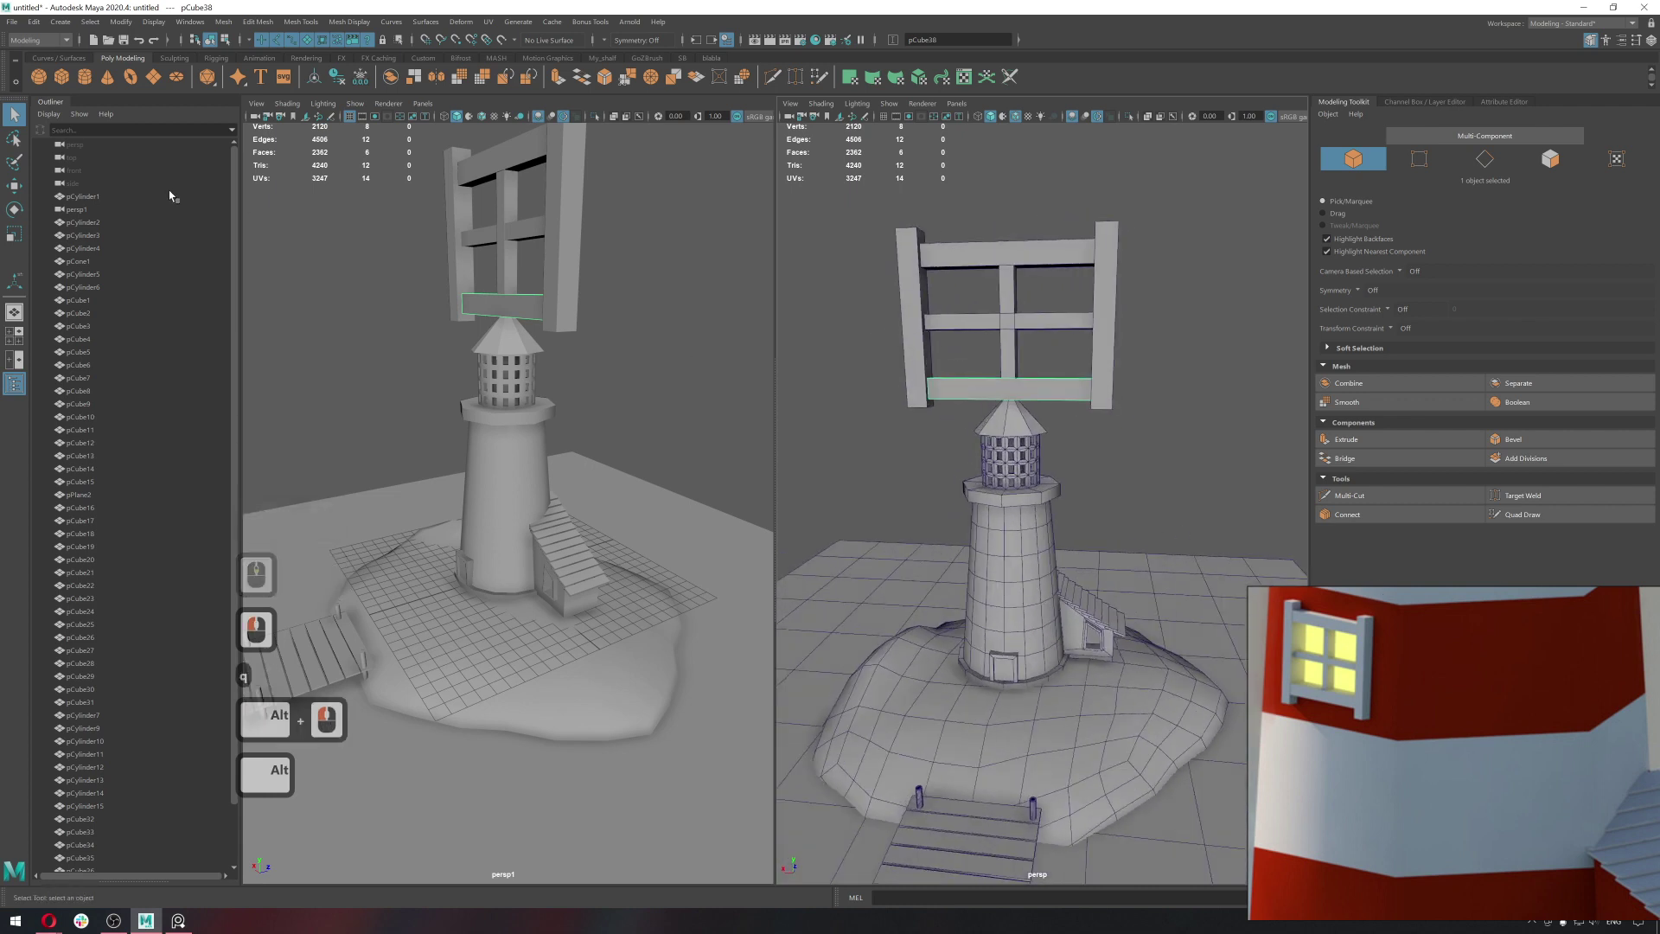
Create a new polygon plane from the shelf for the window glass.
click(159, 83)
click(1044, 409)
key(w)
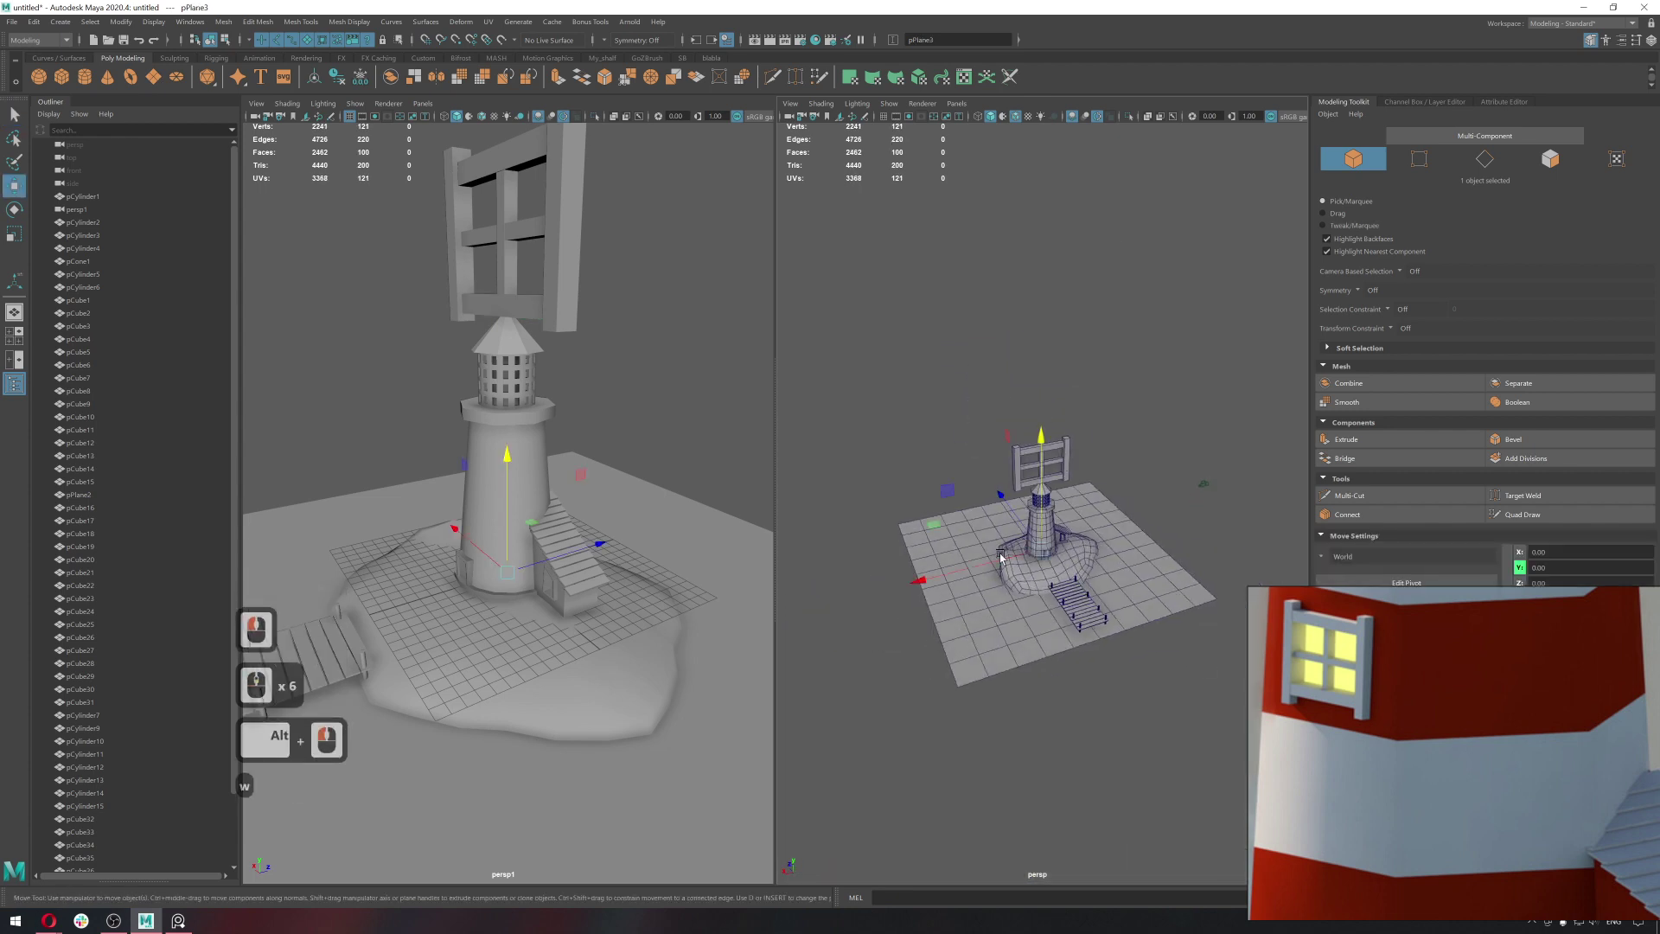
click(1131, 552)
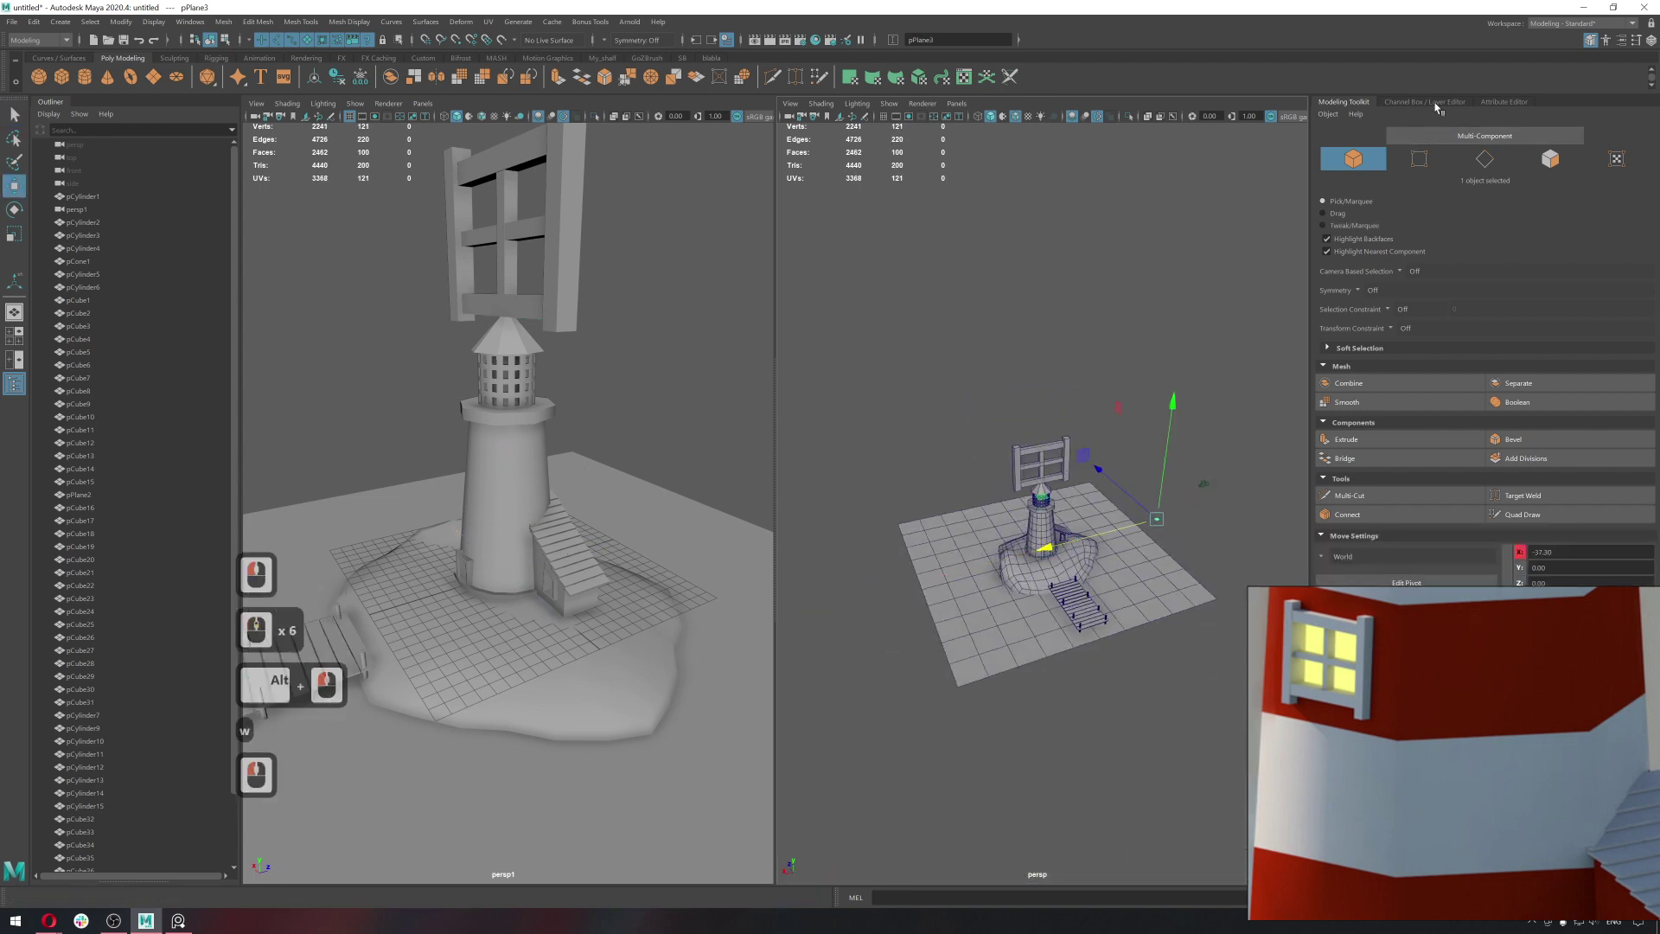
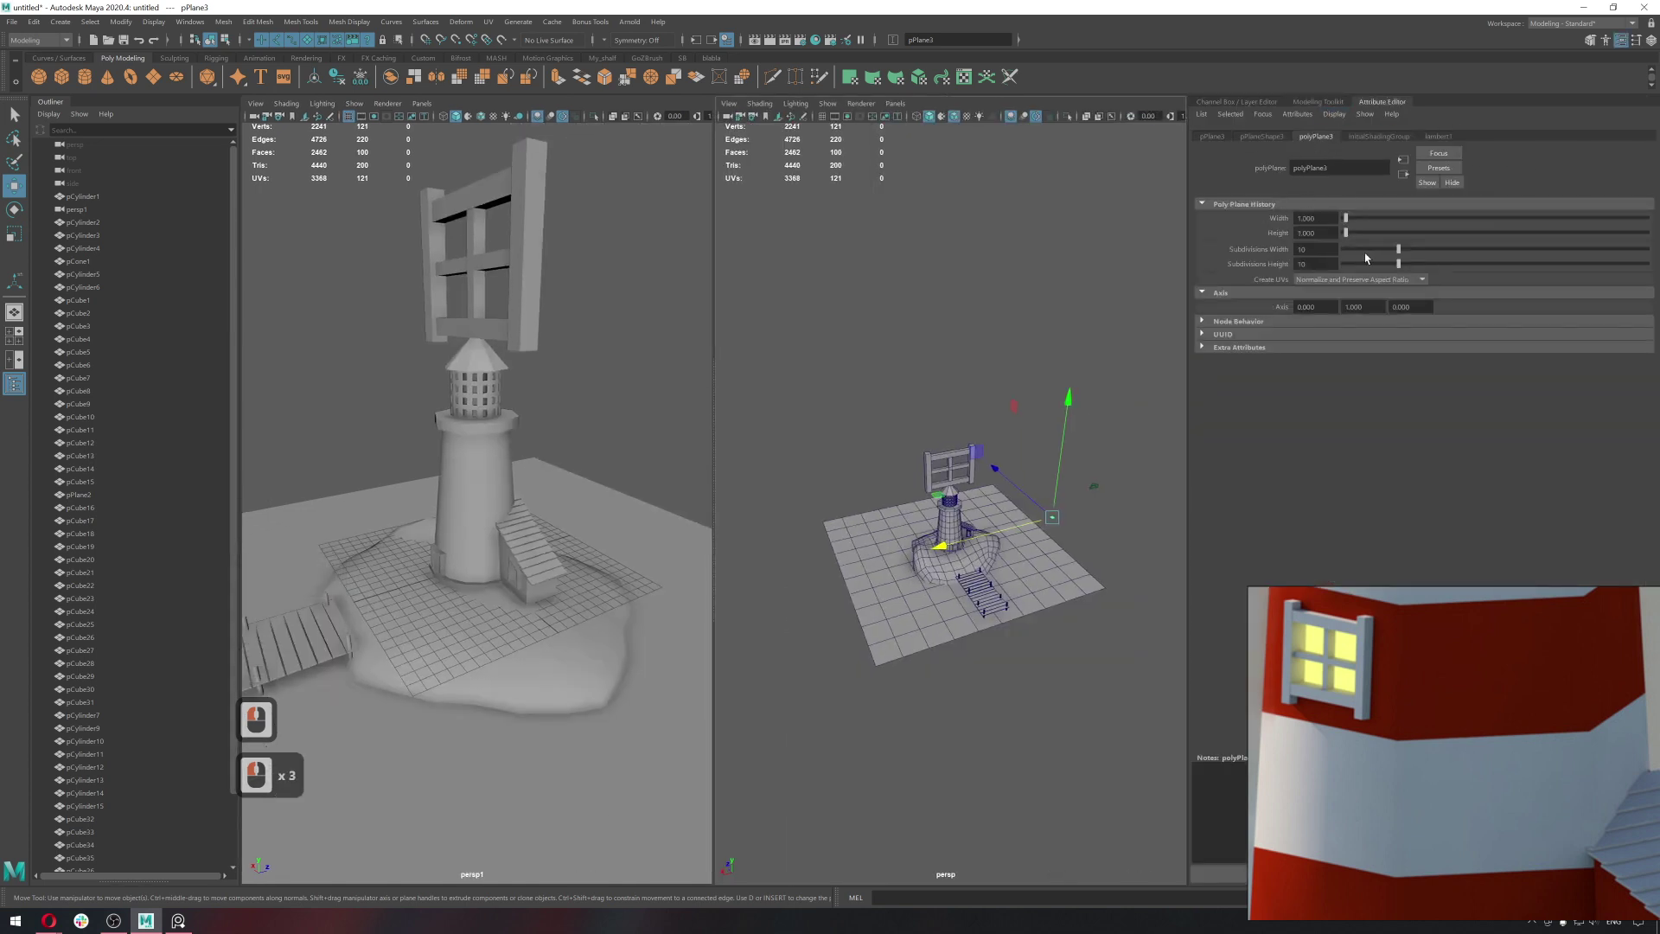
Set the plane's subdivisions to 1 in the Attribute Editor.
click(1282, 242)
double_click(1107, 268)
middle_click(1104, 497)
key(f)
middle_click(1104, 498)
click(1385, 264)
double_click(1389, 255)
double_click(1300, 267)
double_click(1153, 246)
Select the plane and move it up toward the window frame.
key(q)
click(1088, 281)
double_click(966, 481)
middle_click(968, 477)
middle_click(968, 476)
key(w)
click(931, 474)
double_click(978, 473)
Rotate the plane 90° upright using snapped rotation (J).
key(e)
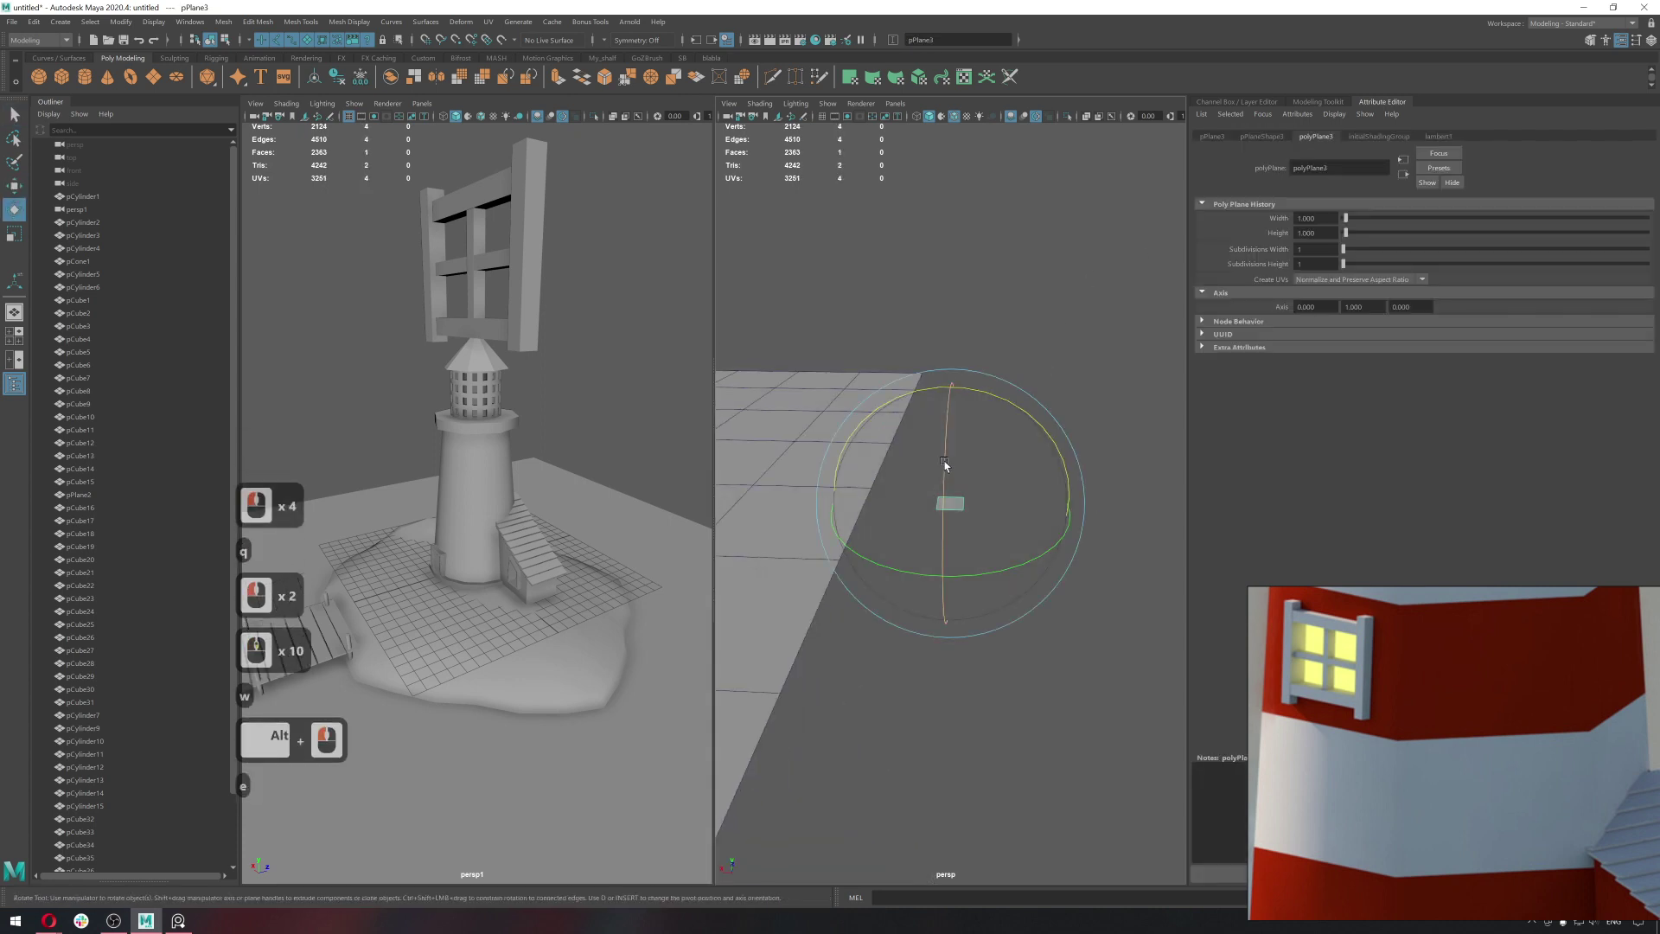
click(1266, 137)
click(1220, 137)
key(j)
text(jj)
key(j)
key(j)
key(j)
click(964, 504)
text(j)
double_click(977, 408)
Move the plane in toward the window frame opening.
key(w)
click(1030, 363)
key(w)
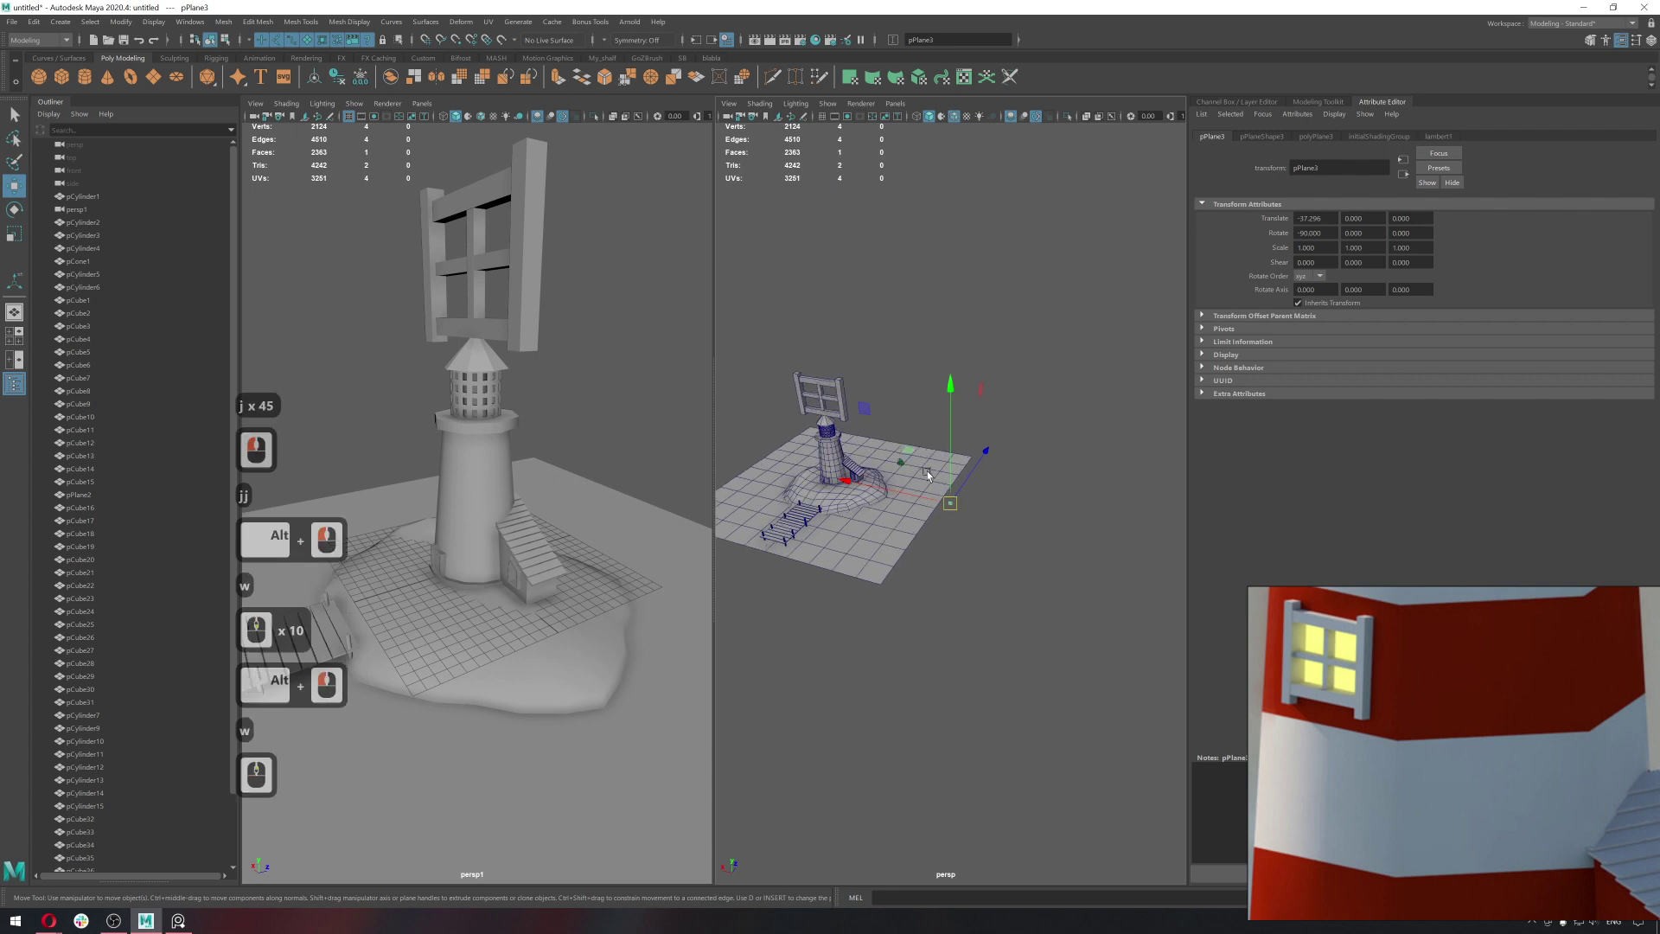
middle_click(921, 463)
right_click(921, 462)
middle_click(1062, 444)
key(w)
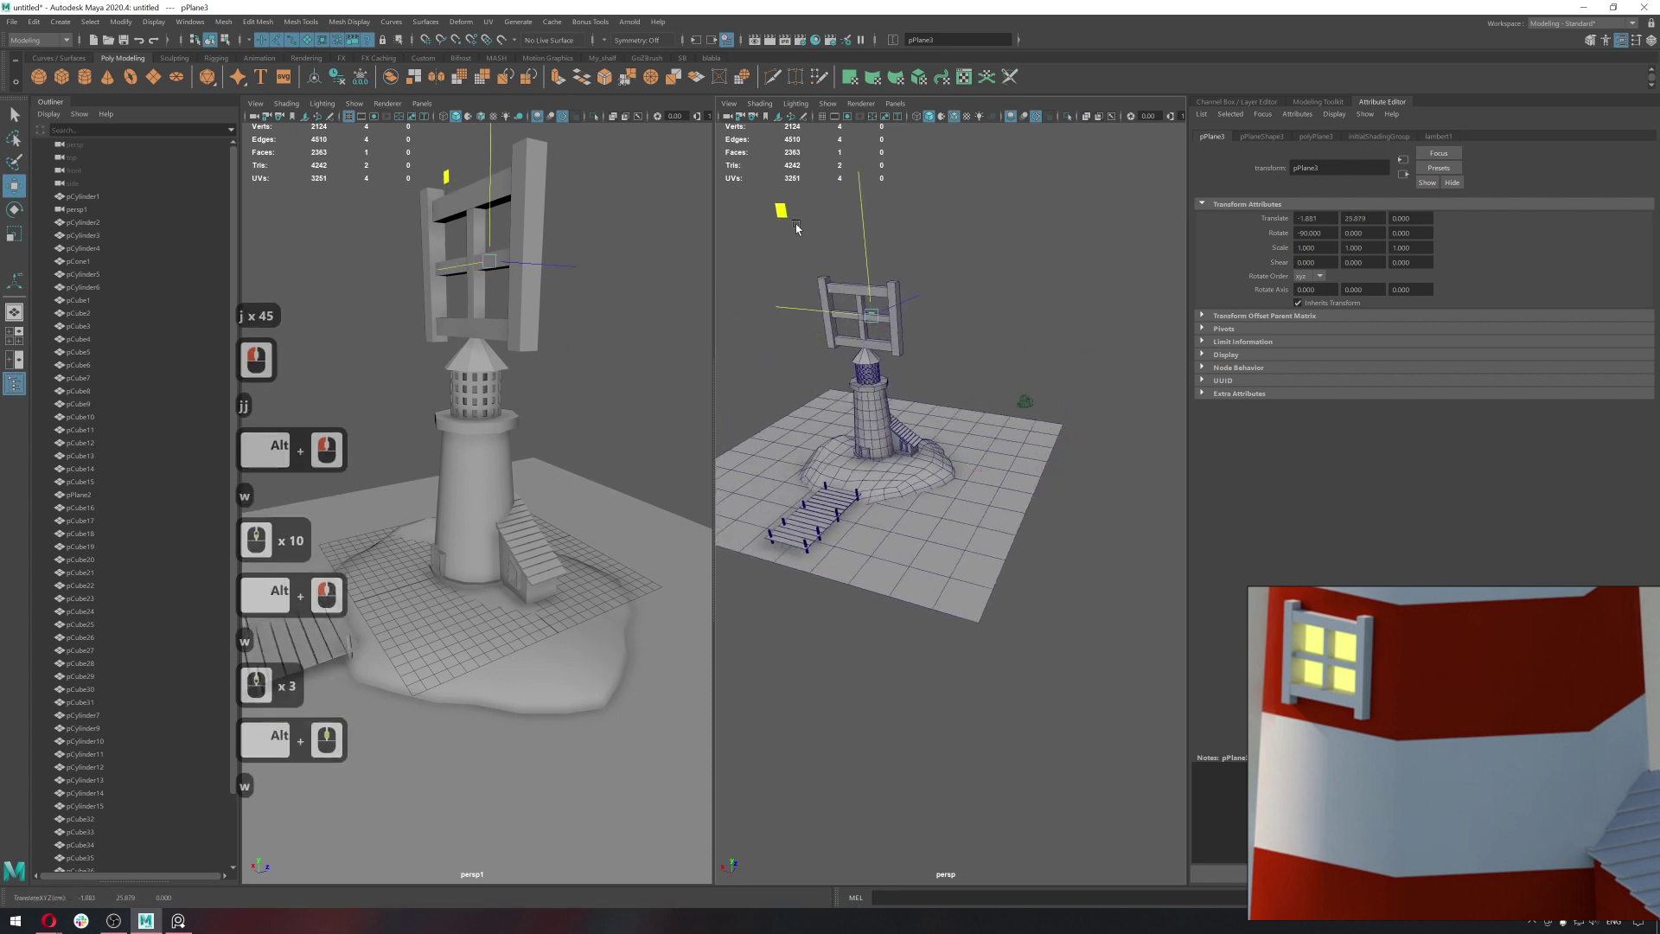
click(792, 231)
key(f)
Nudge the plane into place behind the frame bars.
middle_click(894, 267)
middle_click(974, 318)
middle_click(977, 319)
right_click(985, 374)
click(1065, 528)
click(1051, 490)
middle_click(1050, 474)
right_click(964, 465)
click(1067, 568)
Scale the plane to fill the four openings and select it together with the frame pieces.
key(r)
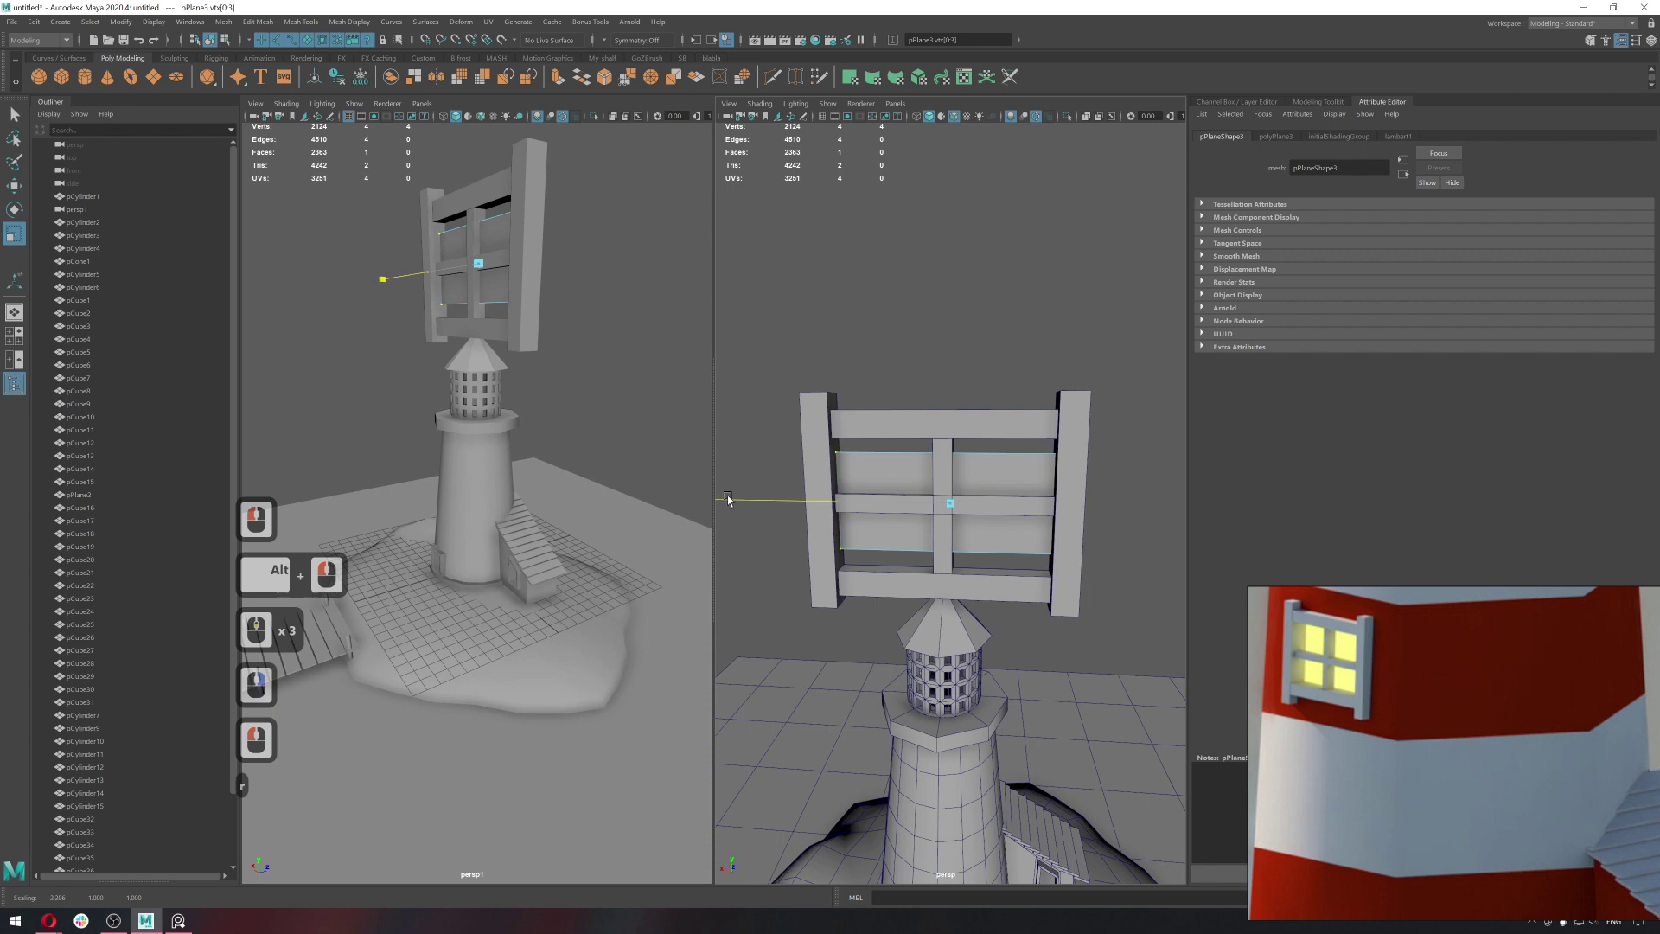
click(731, 501)
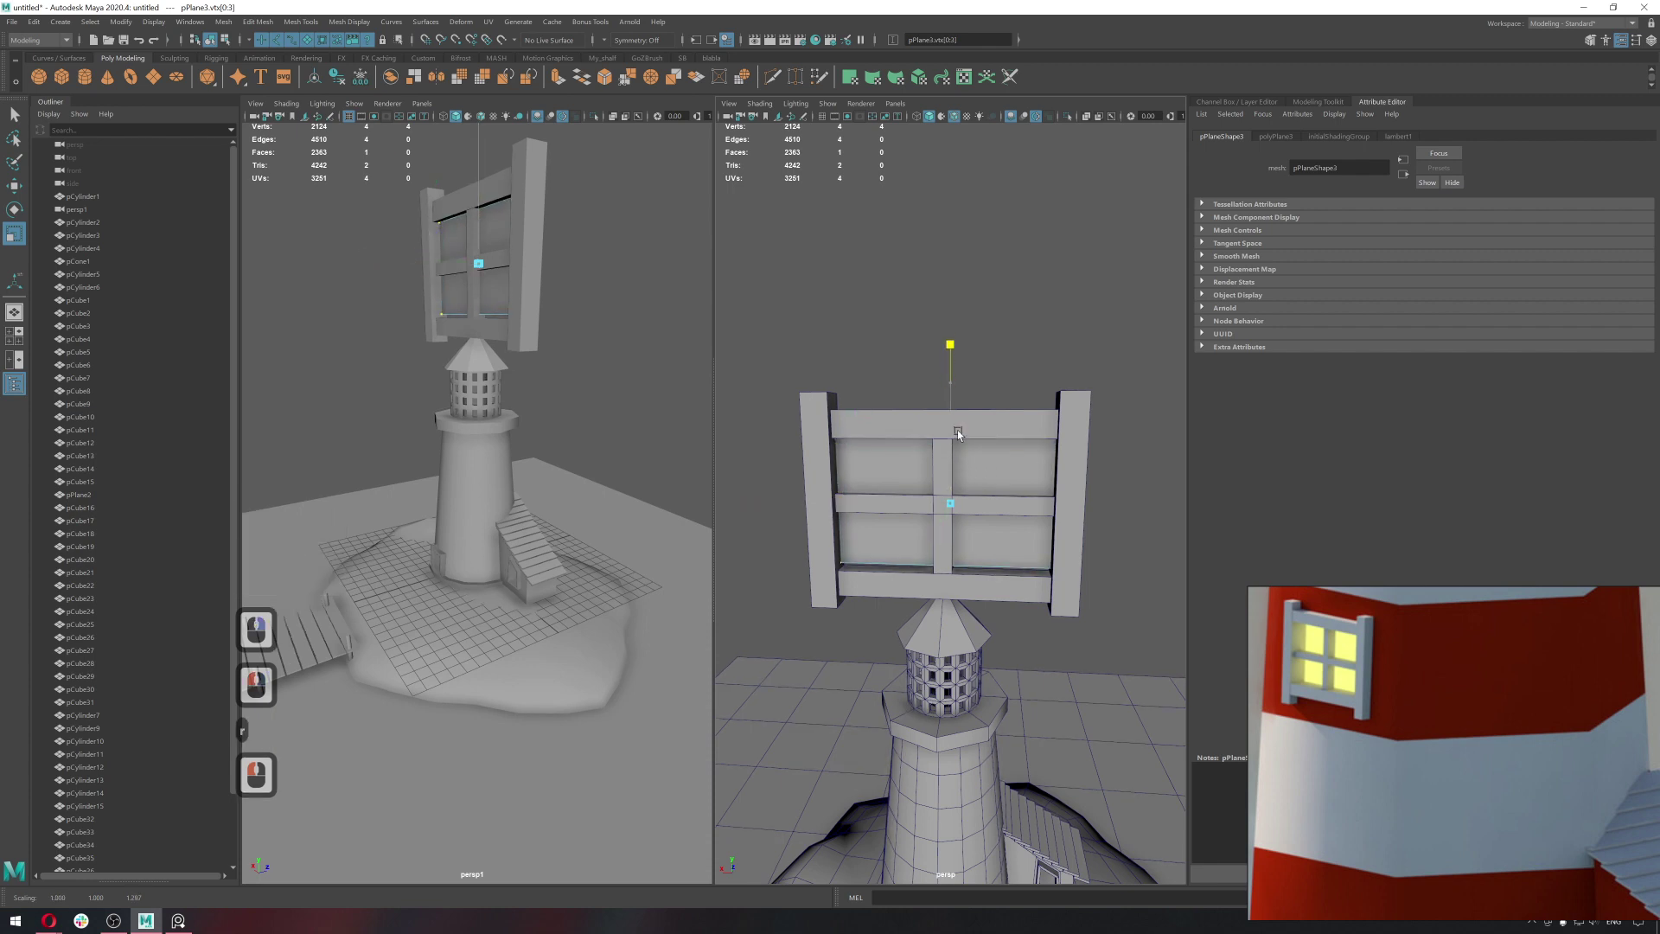
click(964, 413)
key(q)
right_click(1061, 332)
click(1036, 377)
click(949, 383)
click(1088, 584)
click(1278, 142)
click(1321, 103)
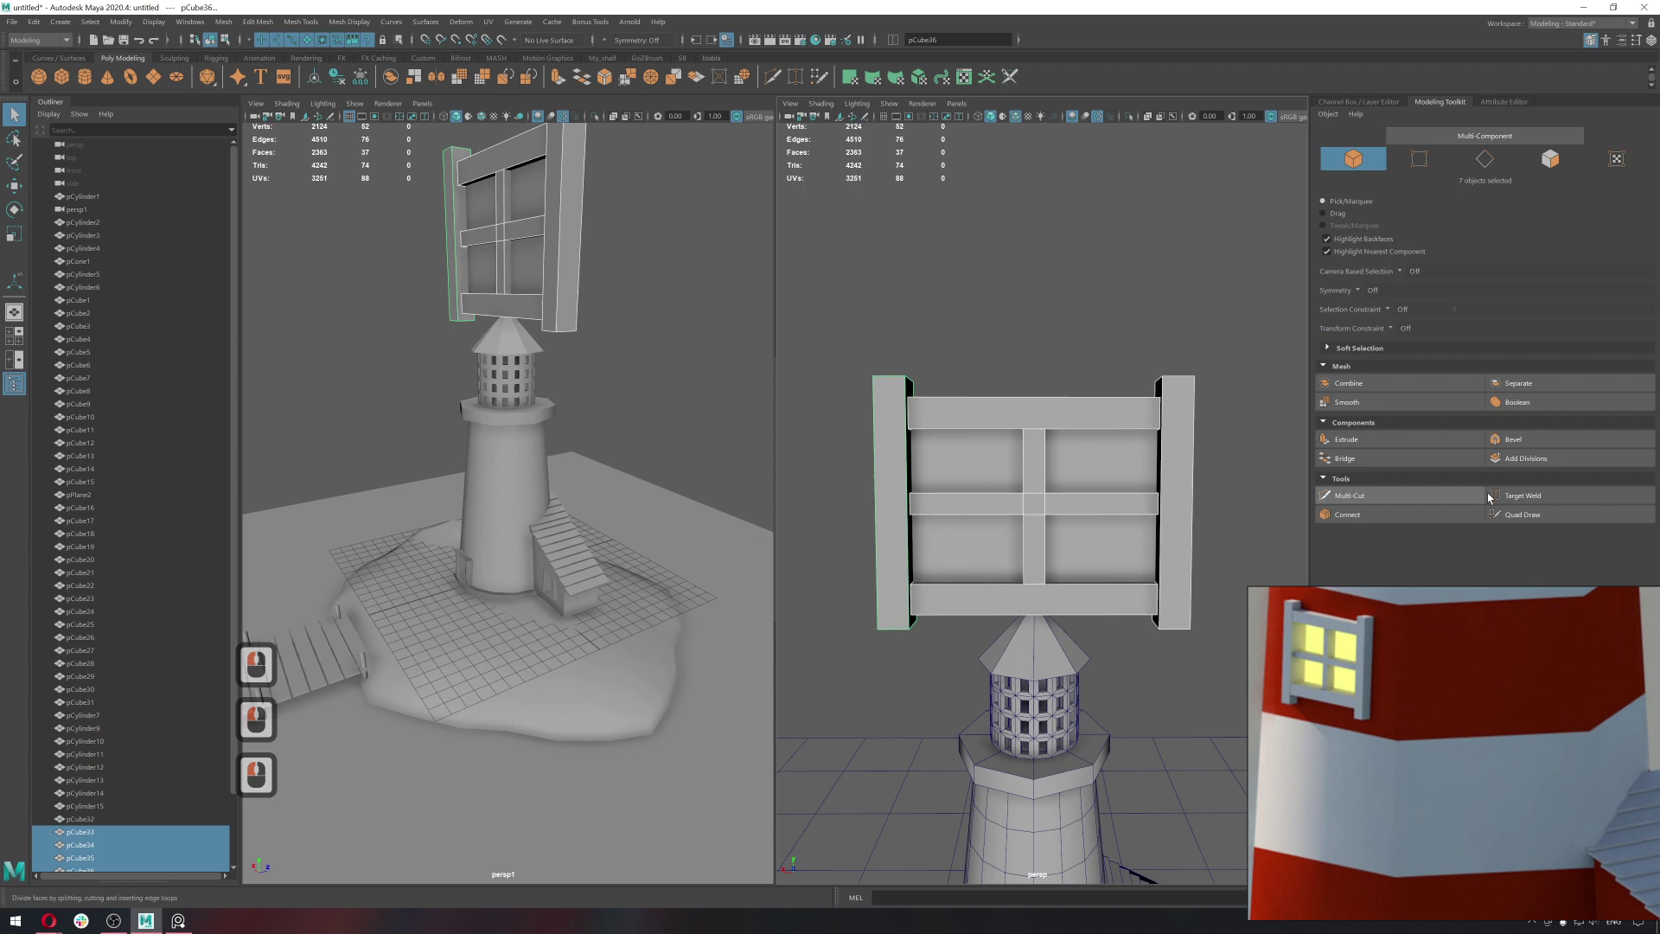
Select pPlane4 and the surrounding window frame pieces.
click(1410, 387)
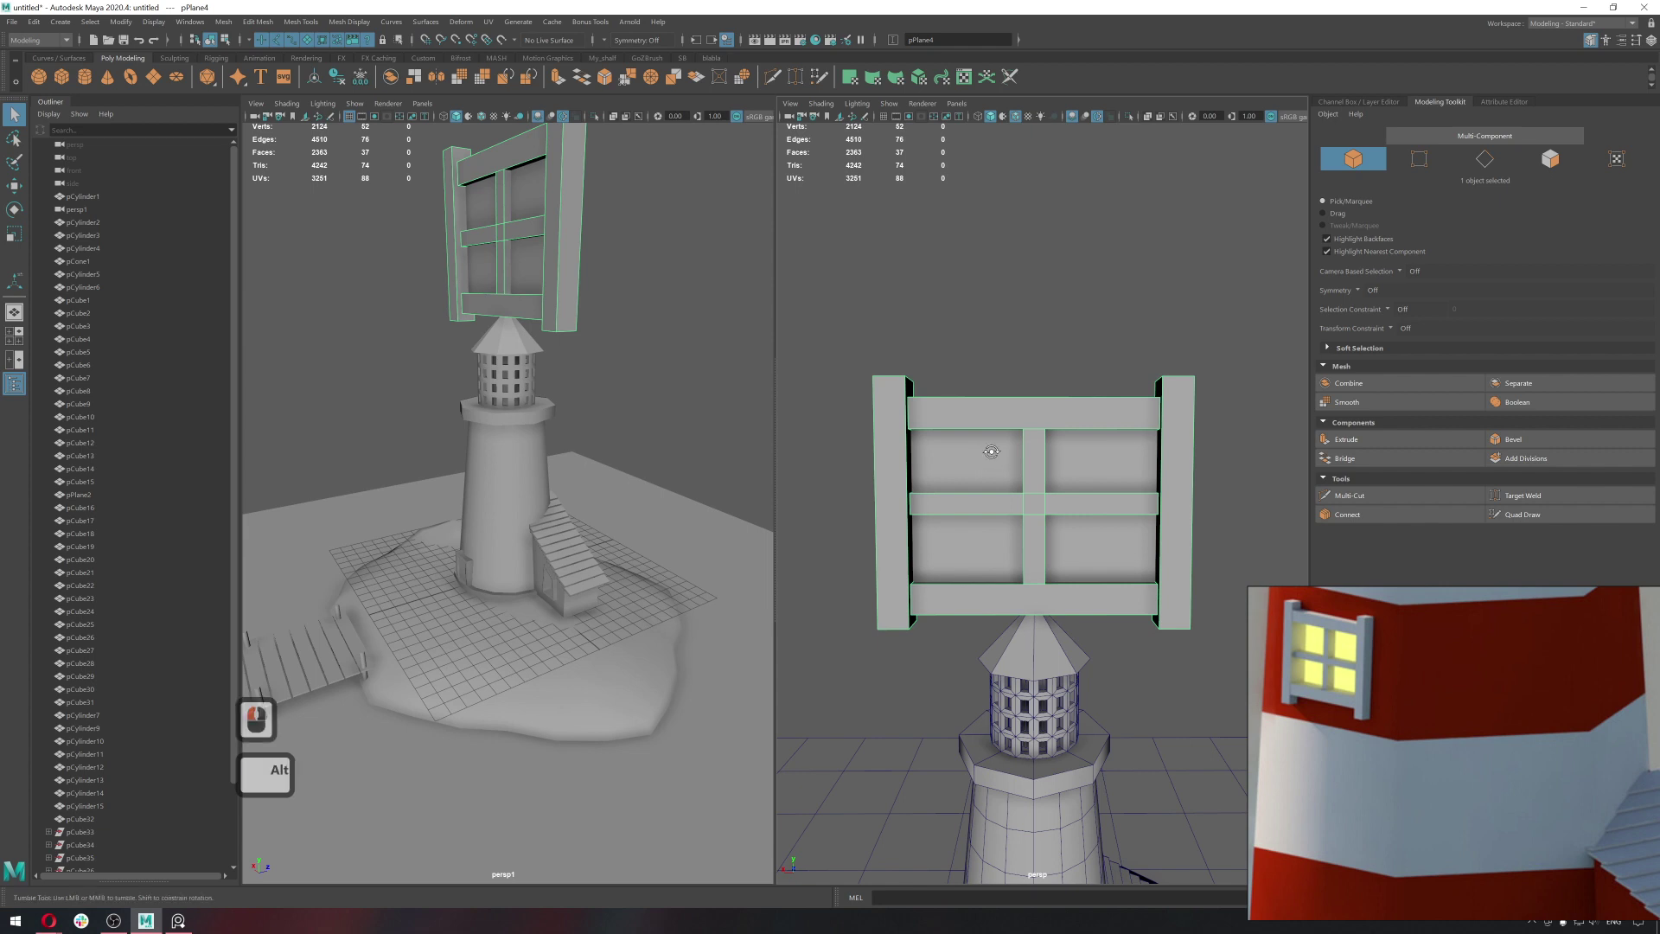
click(977, 461)
middle_click(1097, 433)
double_click(1093, 422)
click(1052, 462)
click(1002, 479)
click(955, 468)
click(897, 454)
click(918, 420)
click(1008, 429)
click(915, 419)
click(957, 485)
Adjust the window selection through the right-click marking menu.
right_click(1154, 320)
click(1134, 339)
click(1090, 395)
click(1084, 426)
right_click(1138, 323)
click(1131, 357)
click(1101, 424)
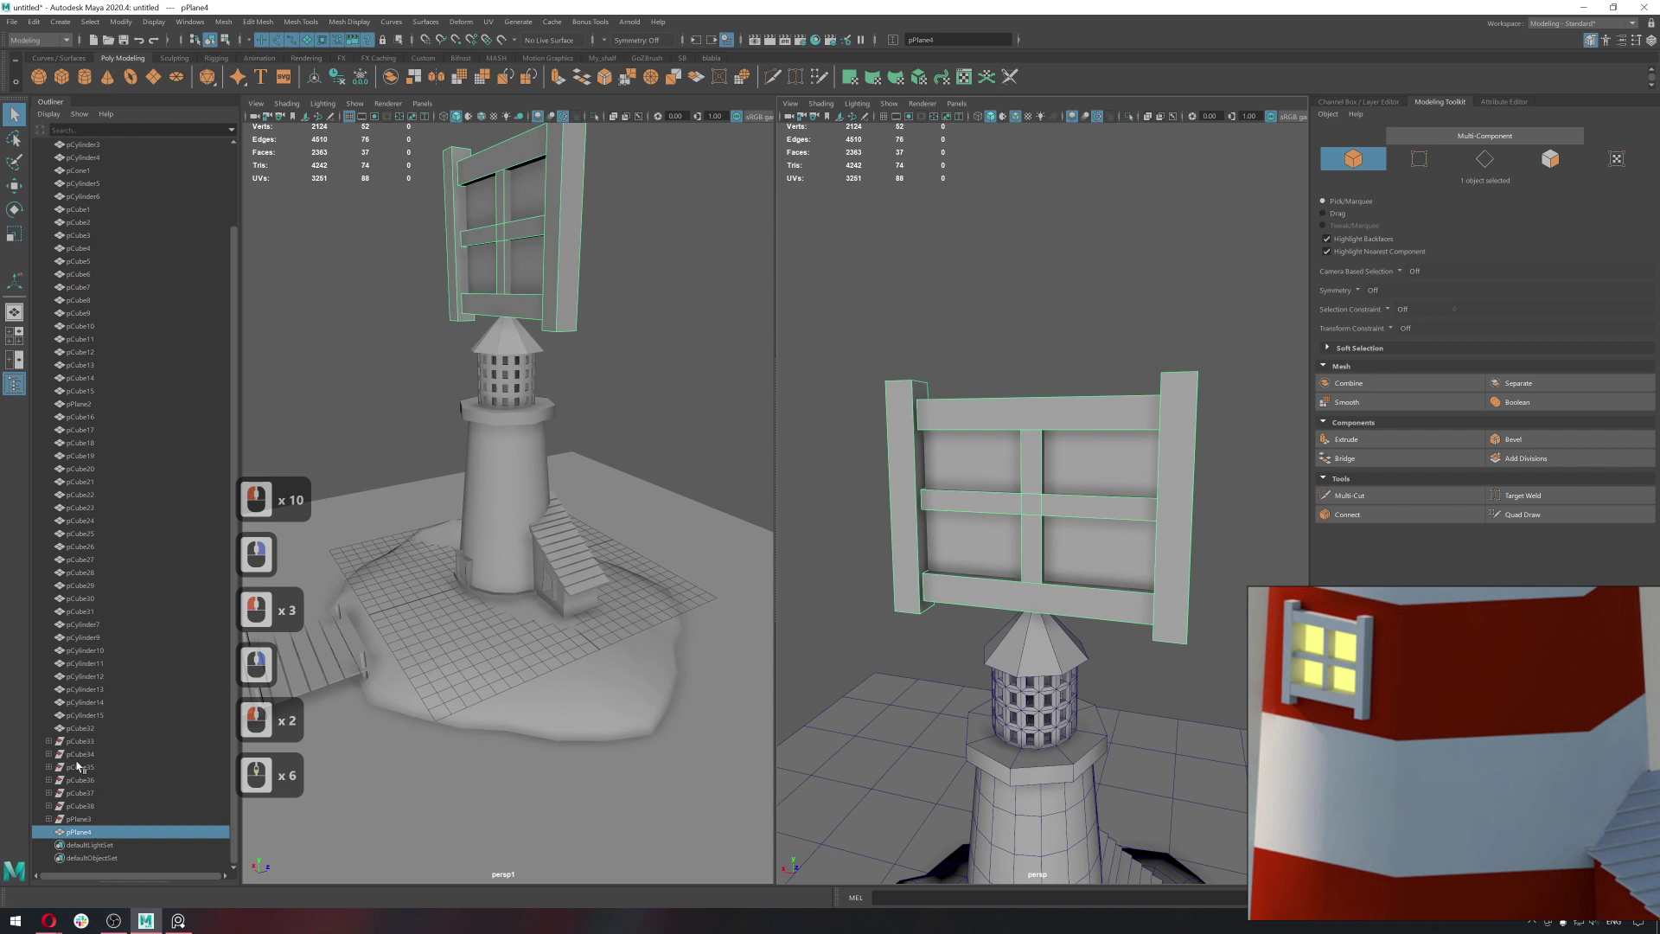
Run shelf commands on the window assembly and reselect it beside the tower.
middle_click(267, 420)
middle_click(334, 258)
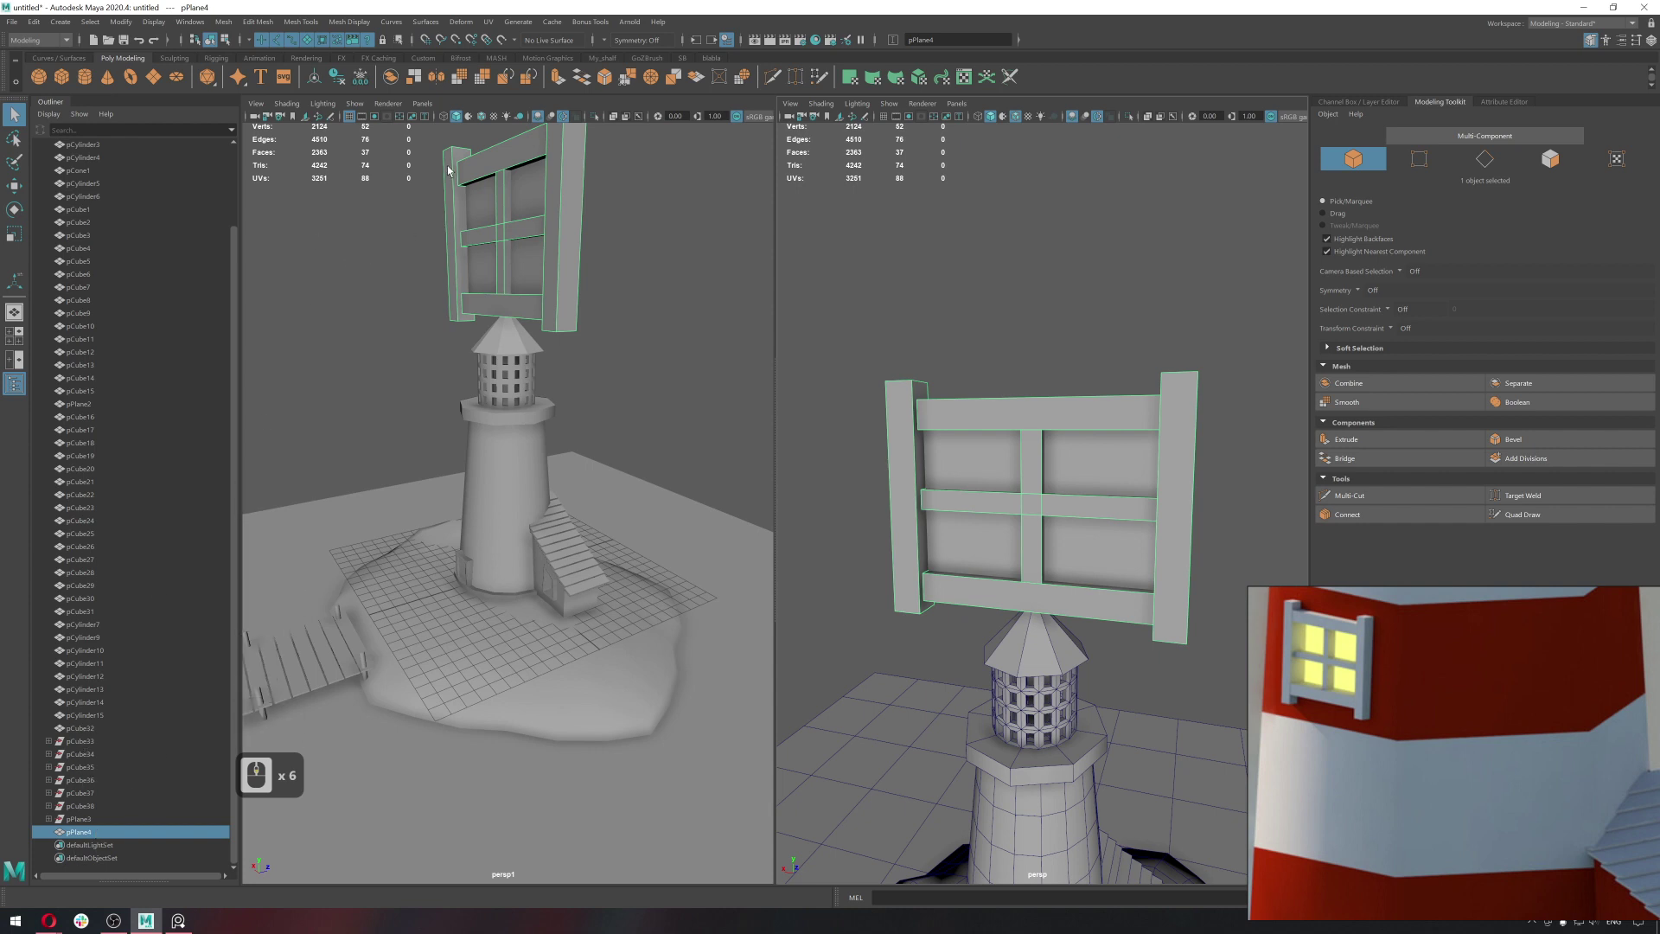
click(369, 84)
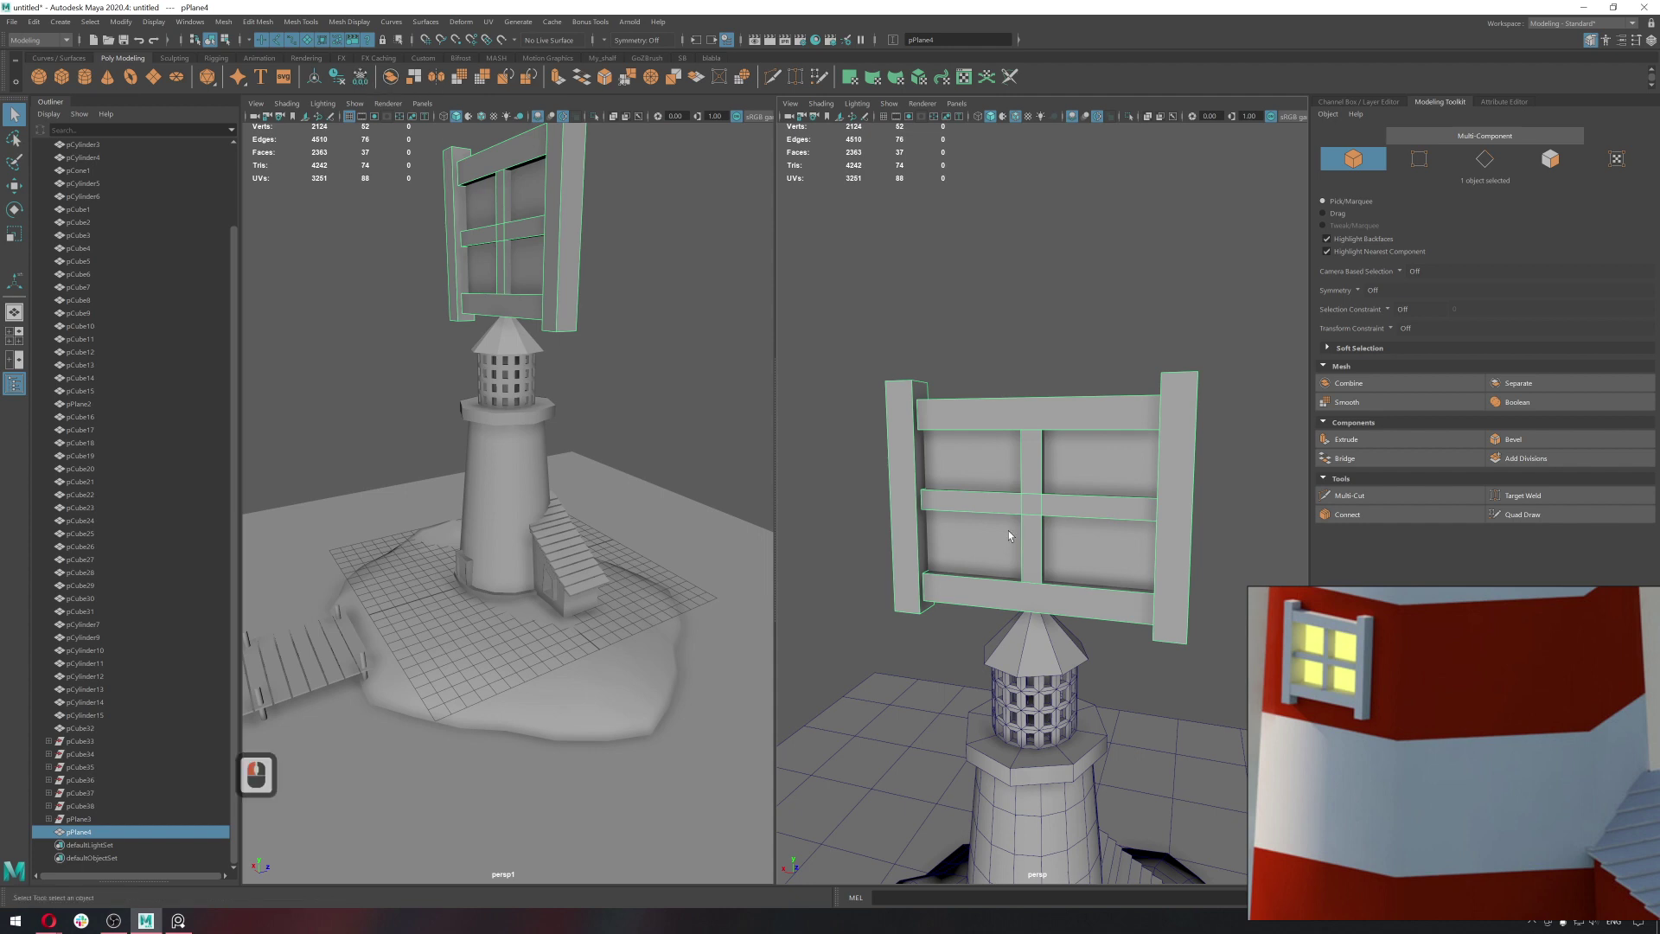
click(344, 81)
middle_click(957, 353)
click(1002, 383)
Move the window down onto the lighthouse tower wall with vertex snapping (V).
key(w)
click(1021, 389)
click(987, 478)
text(v)
text(v)
key(v)
key(v)
key(v)
click(1007, 789)
Rotate and scale the window frame flush against the curved tower wall.
key(r)
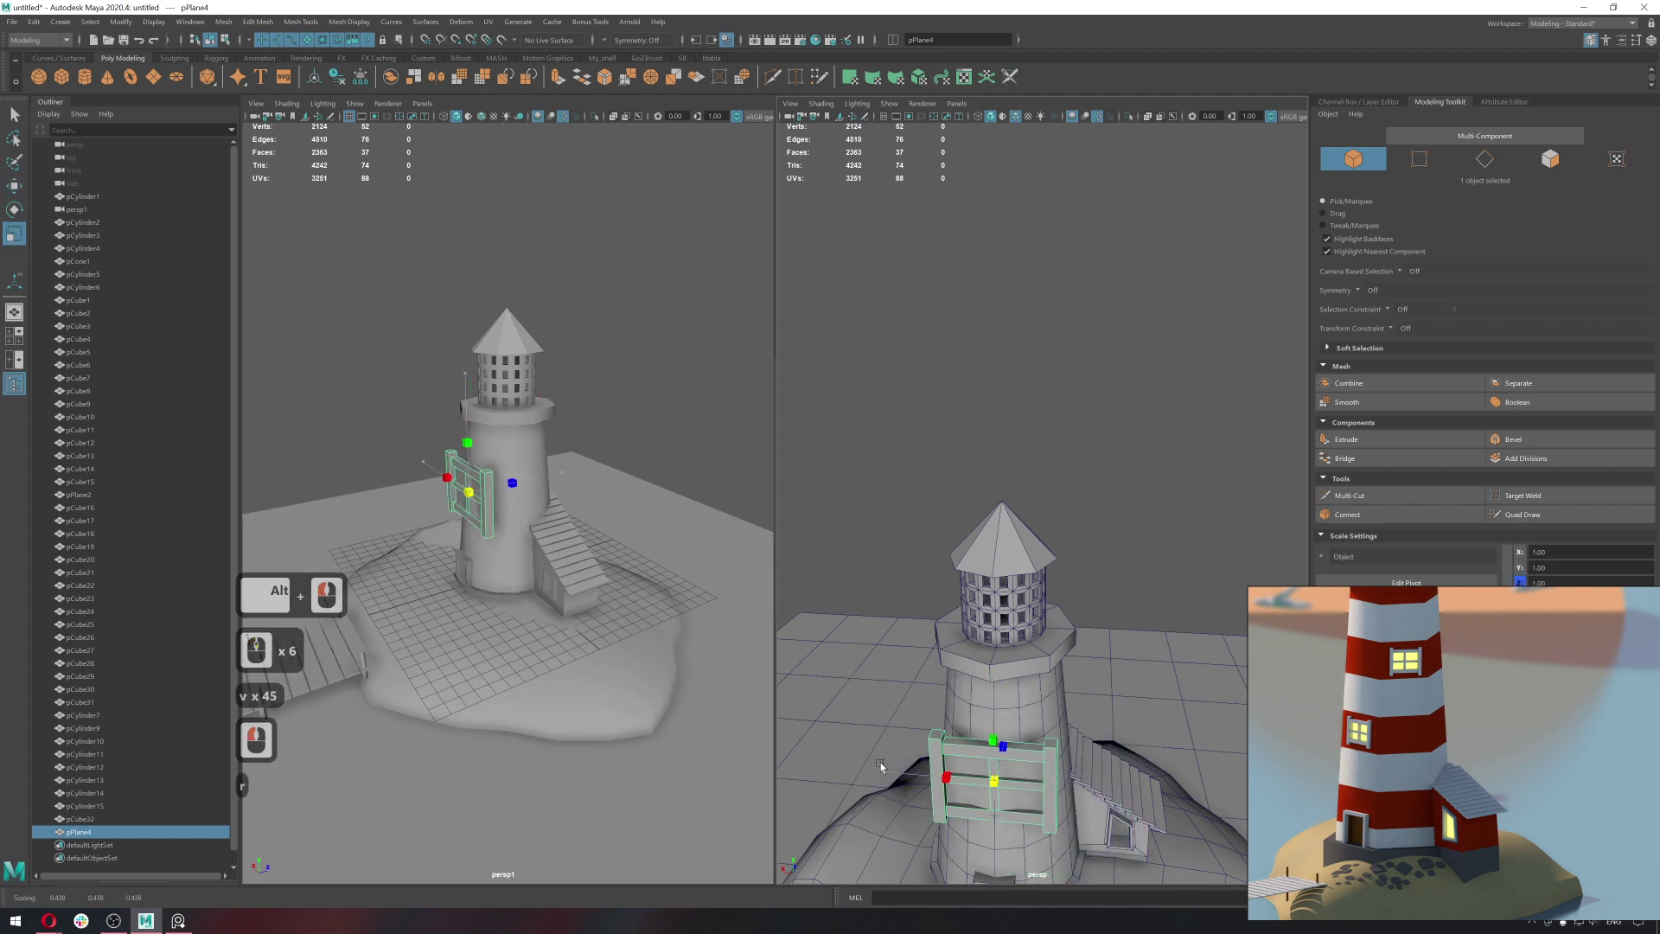
click(854, 763)
key(f)
middle_click(1004, 699)
middle_click(999, 696)
click(927, 692)
key(e)
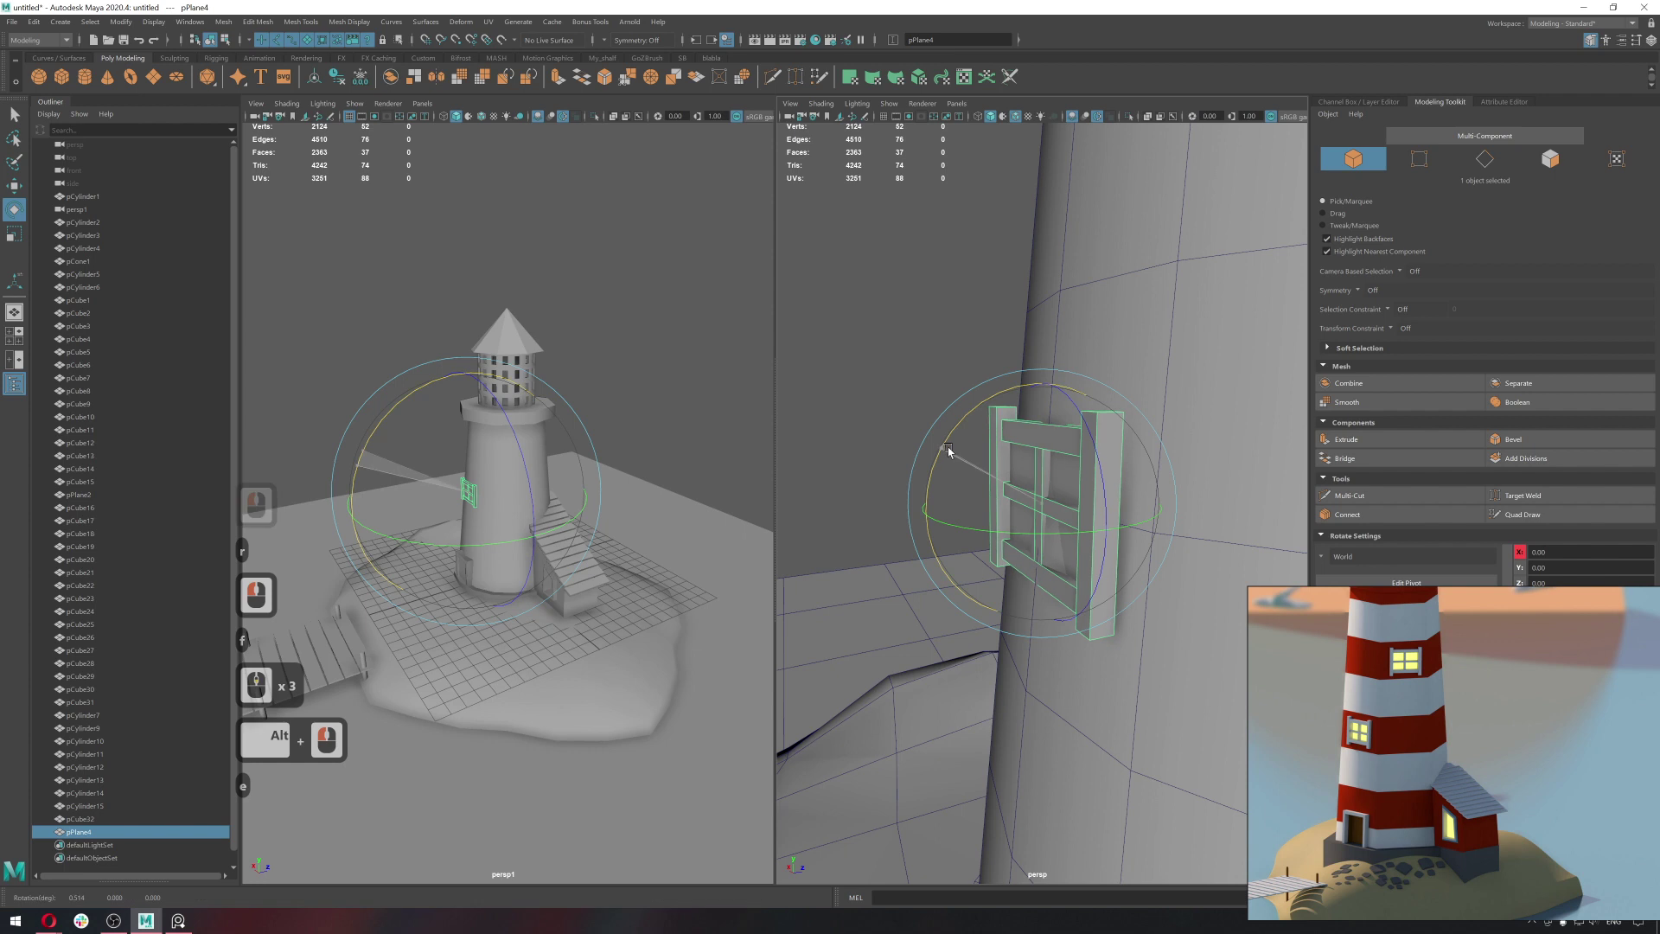
click(970, 447)
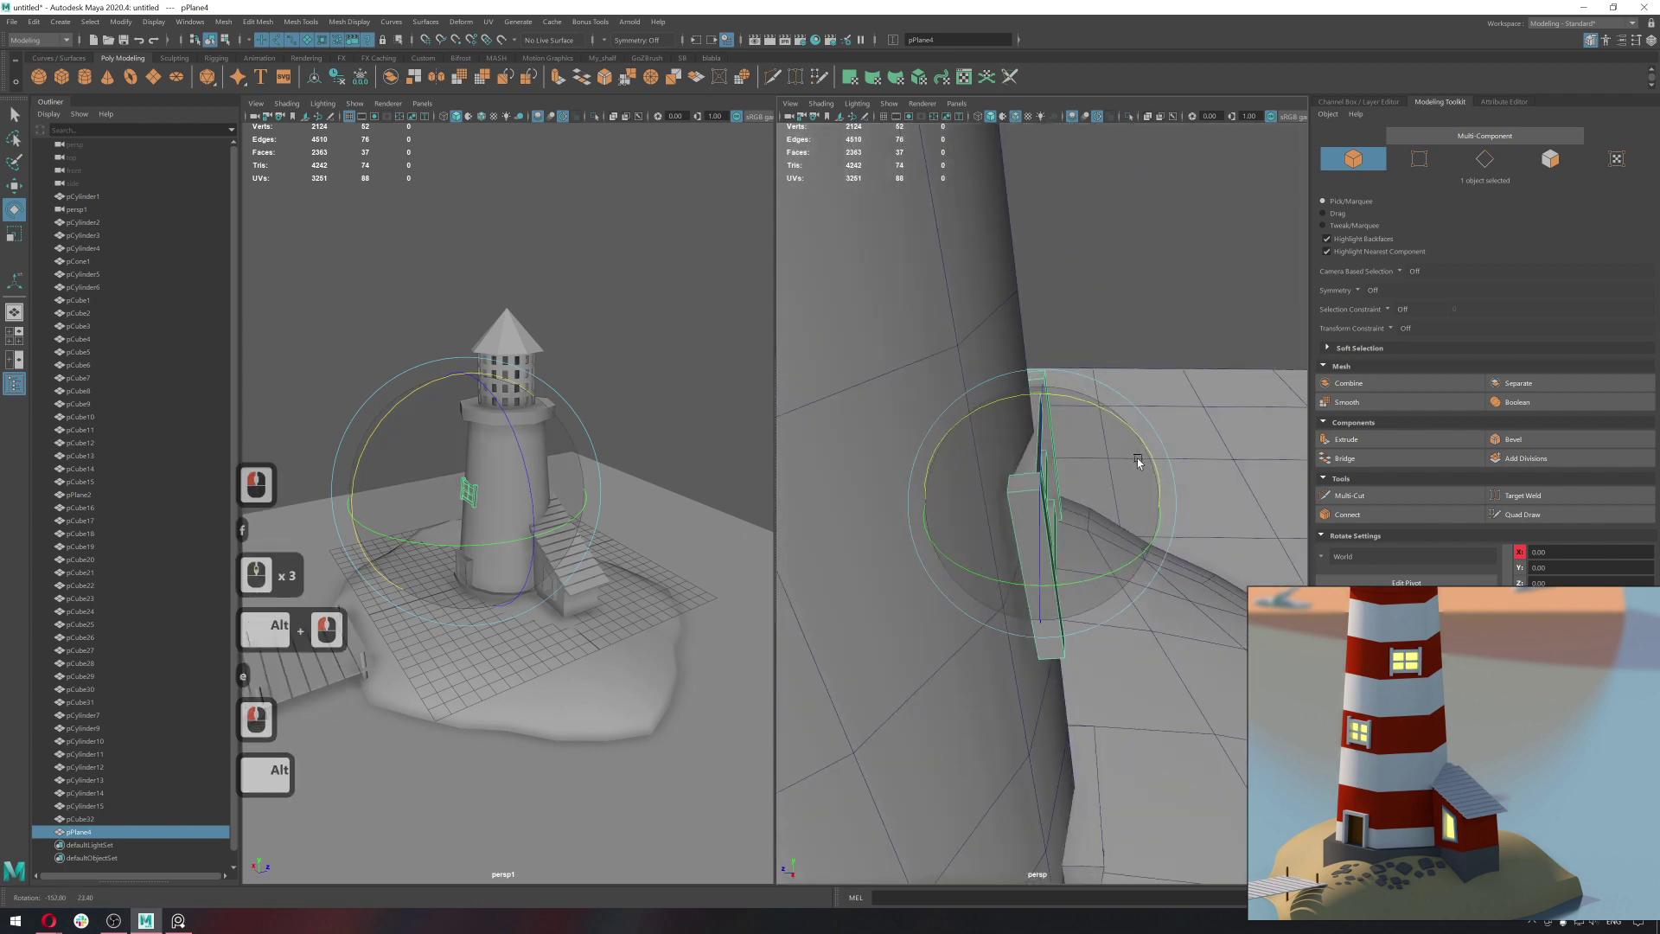
click(1127, 468)
key(r)
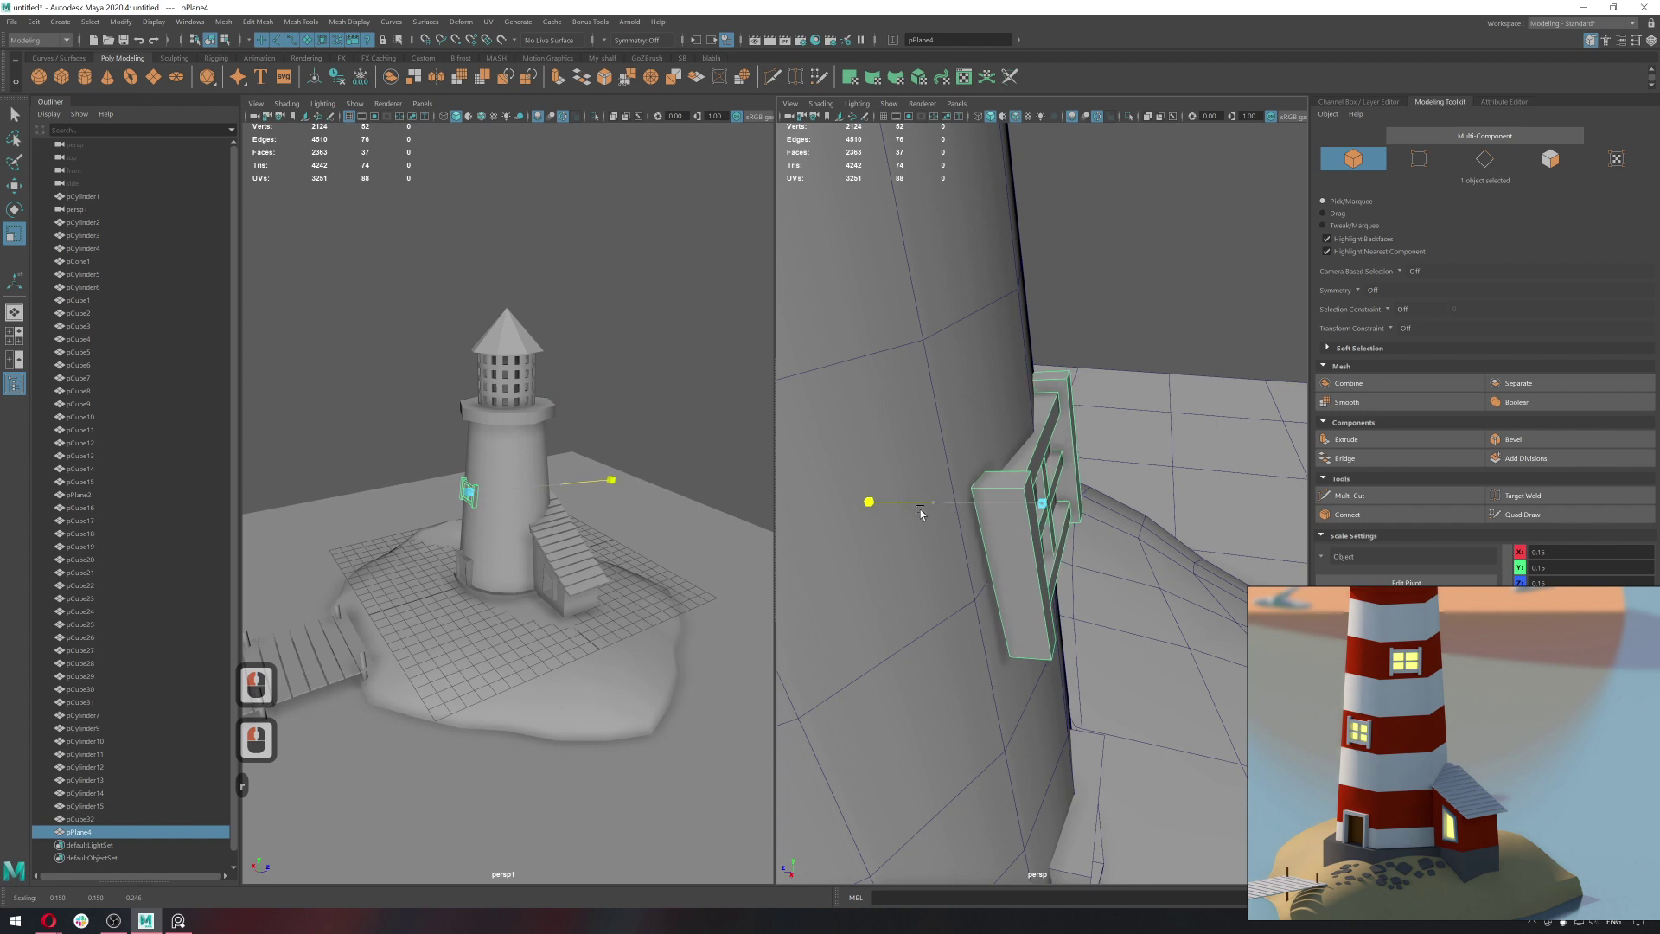
click(914, 512)
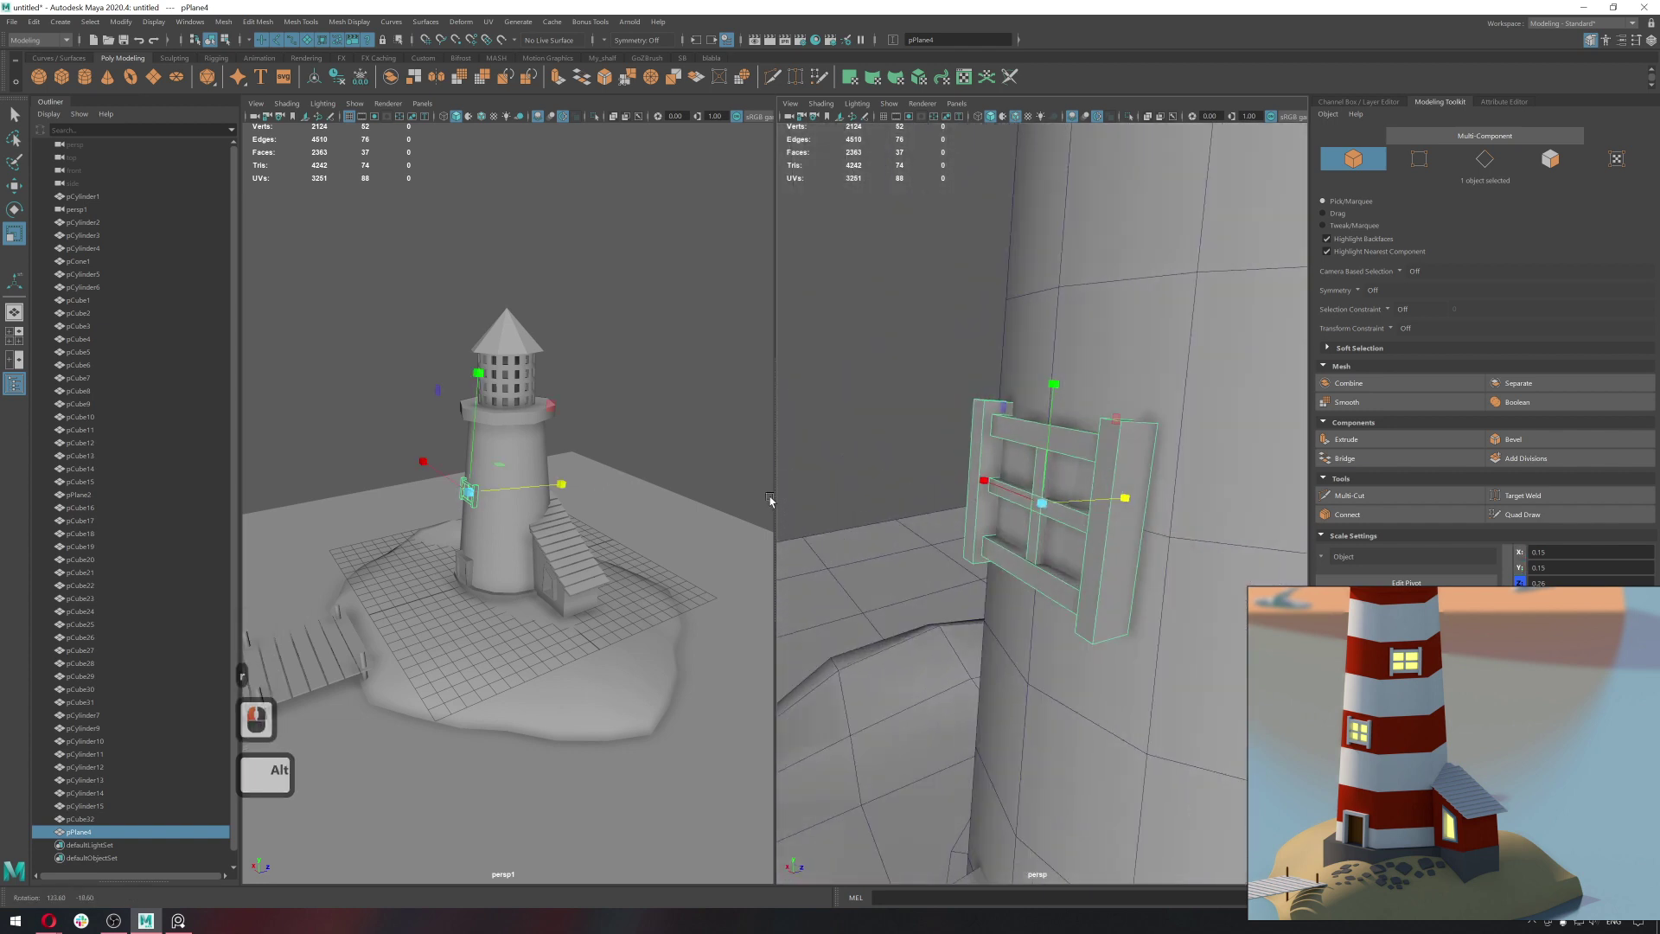
click(911, 509)
Isolate the window and select its pane faces.
key(q)
click(1029, 496)
key(ctrl+1)
right_click(1026, 504)
click(1026, 504)
key(w)
middle_click(1081, 524)
middle_click(1050, 519)
click(1050, 520)
Push the pane faces back behind the frame bars to recess them.
key(d)
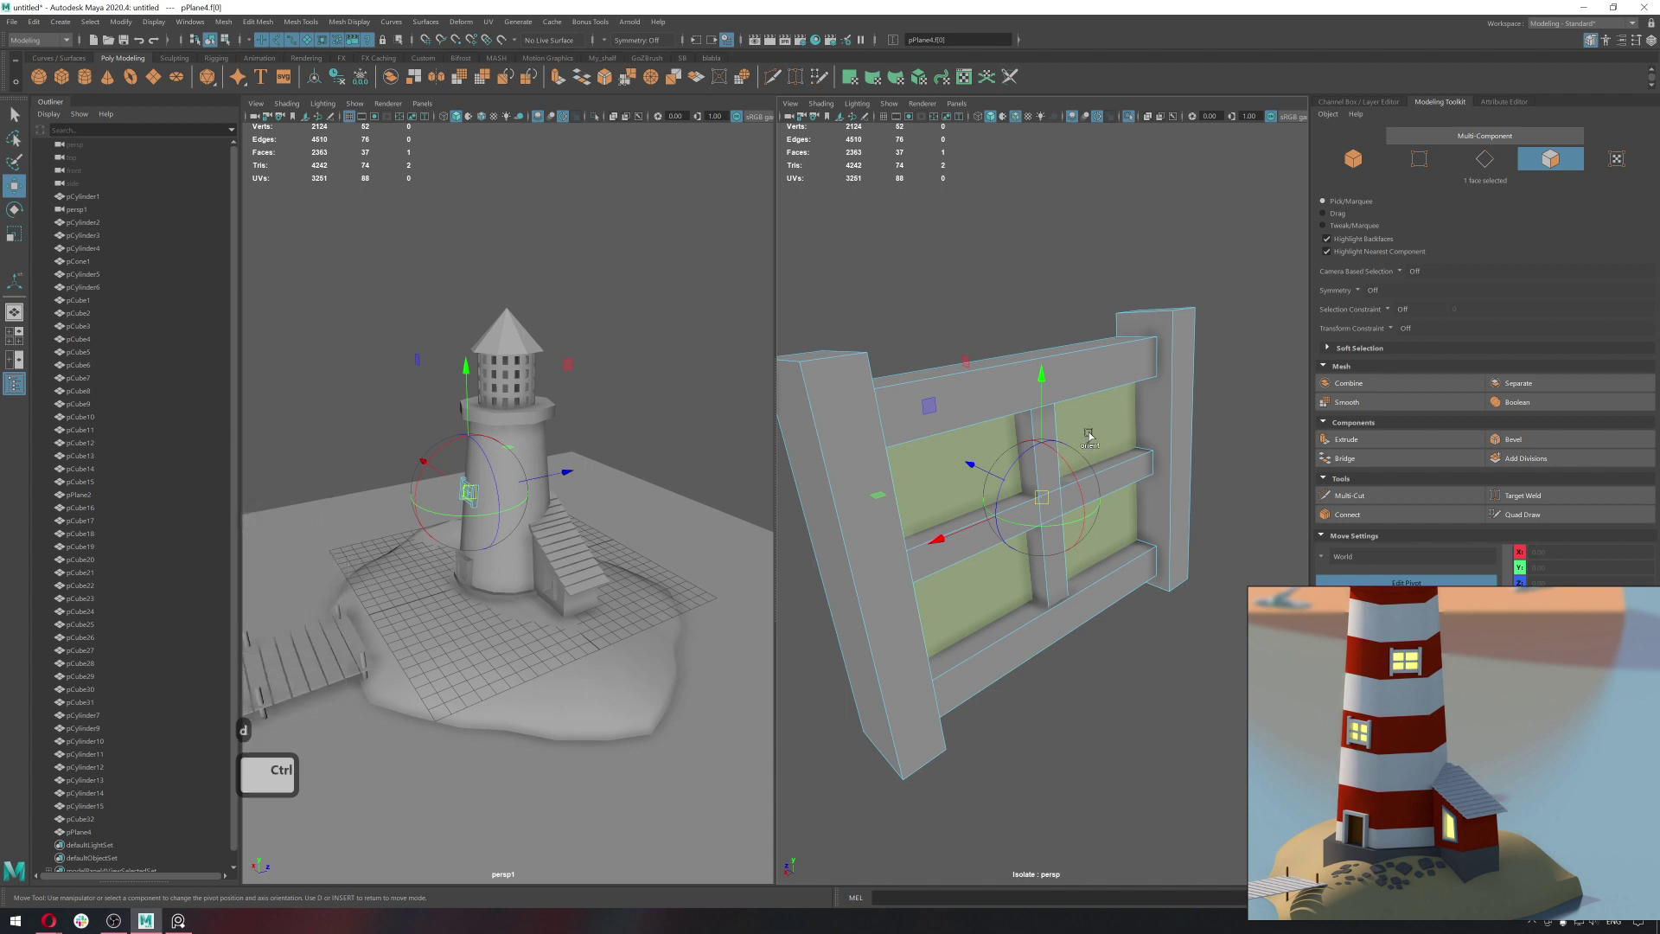
click(1093, 435)
key(w)
click(1123, 451)
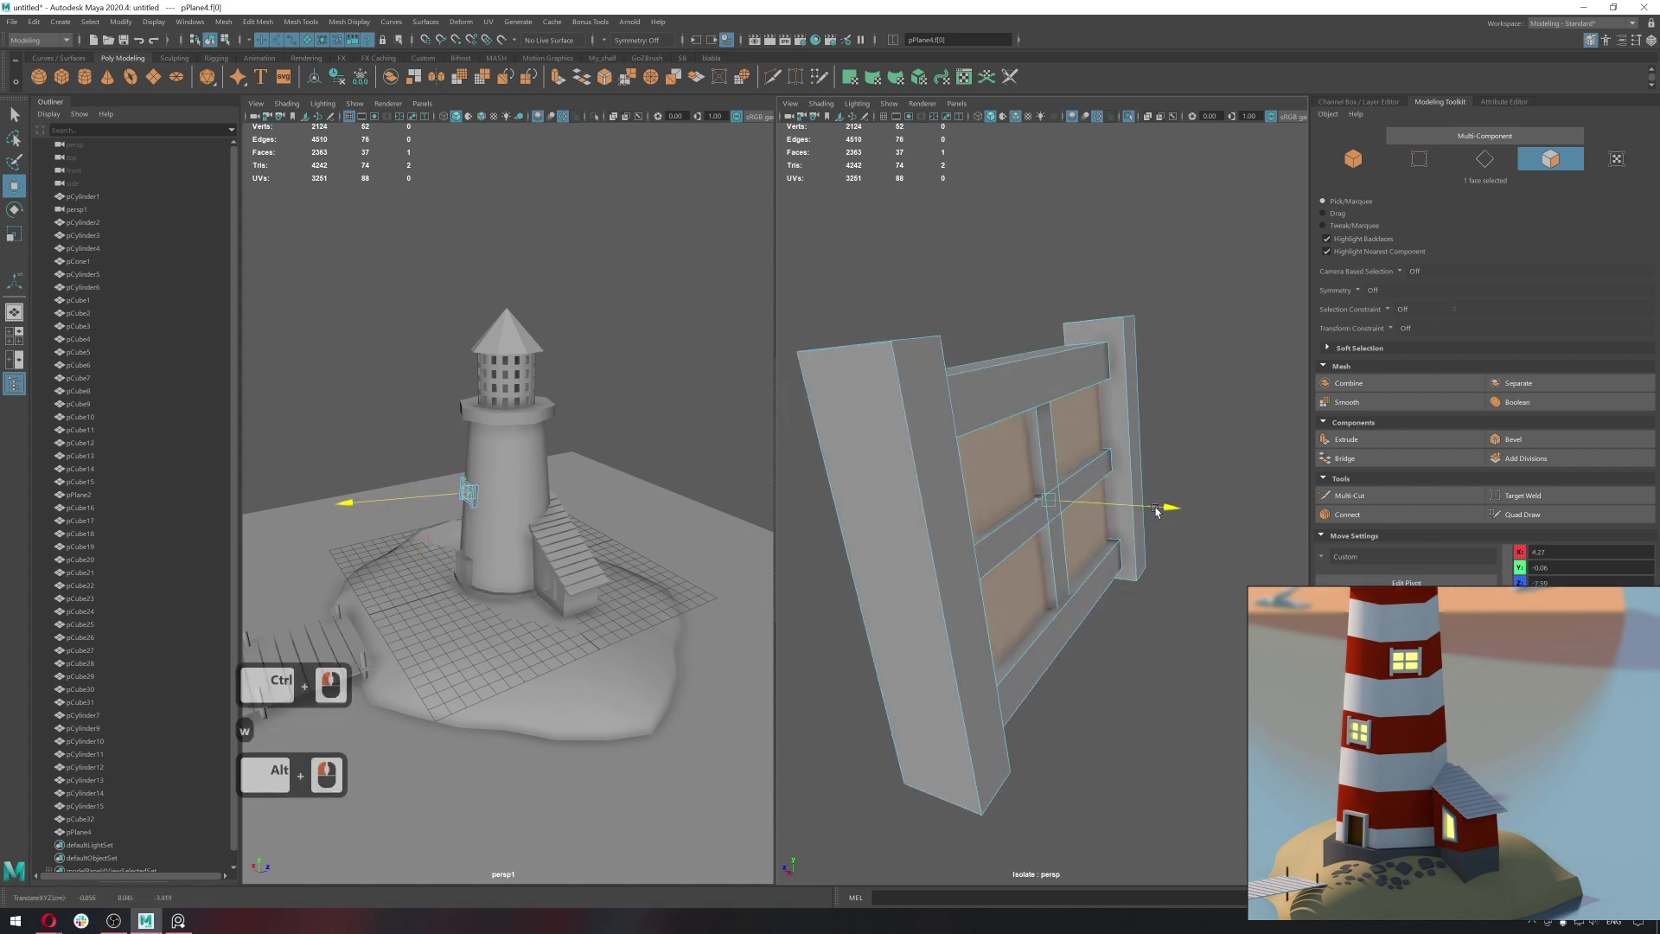
click(1162, 513)
key(q)
right_click(1092, 436)
Leave isolate mode and duplicate the frame as pPlane5 for a second window.
key(ctrl+1)
middle_click(1057, 473)
click(1080, 473)
click(1045, 482)
key(ctrl+1)
click(1107, 485)
right_click(1140, 474)
click(1132, 460)
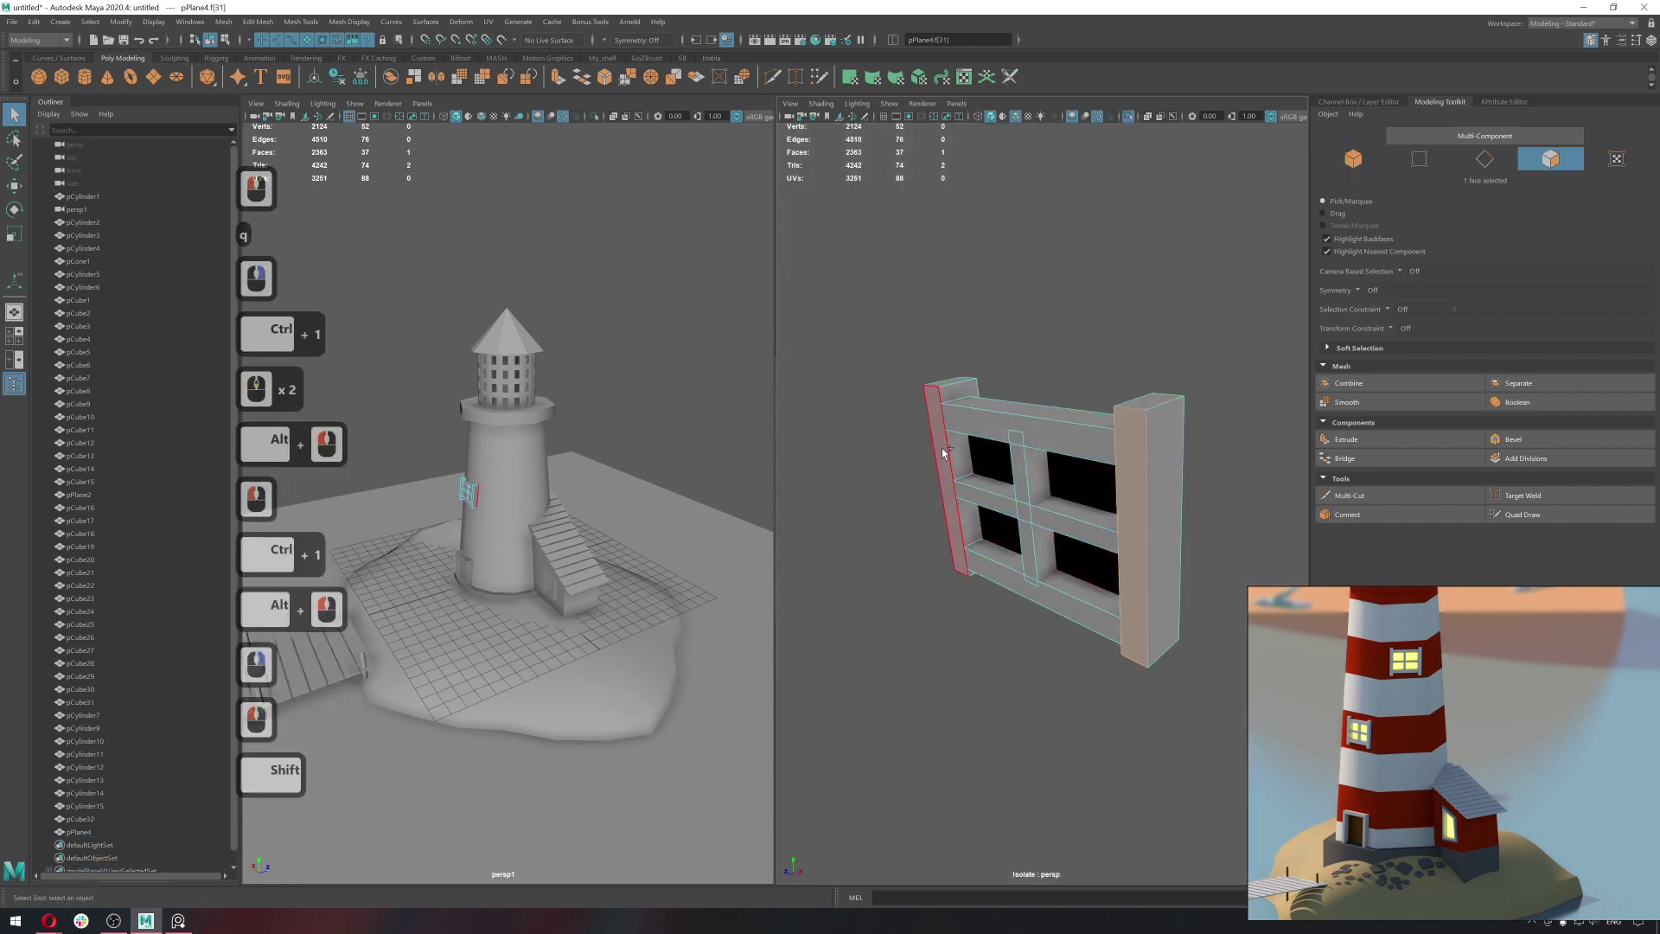
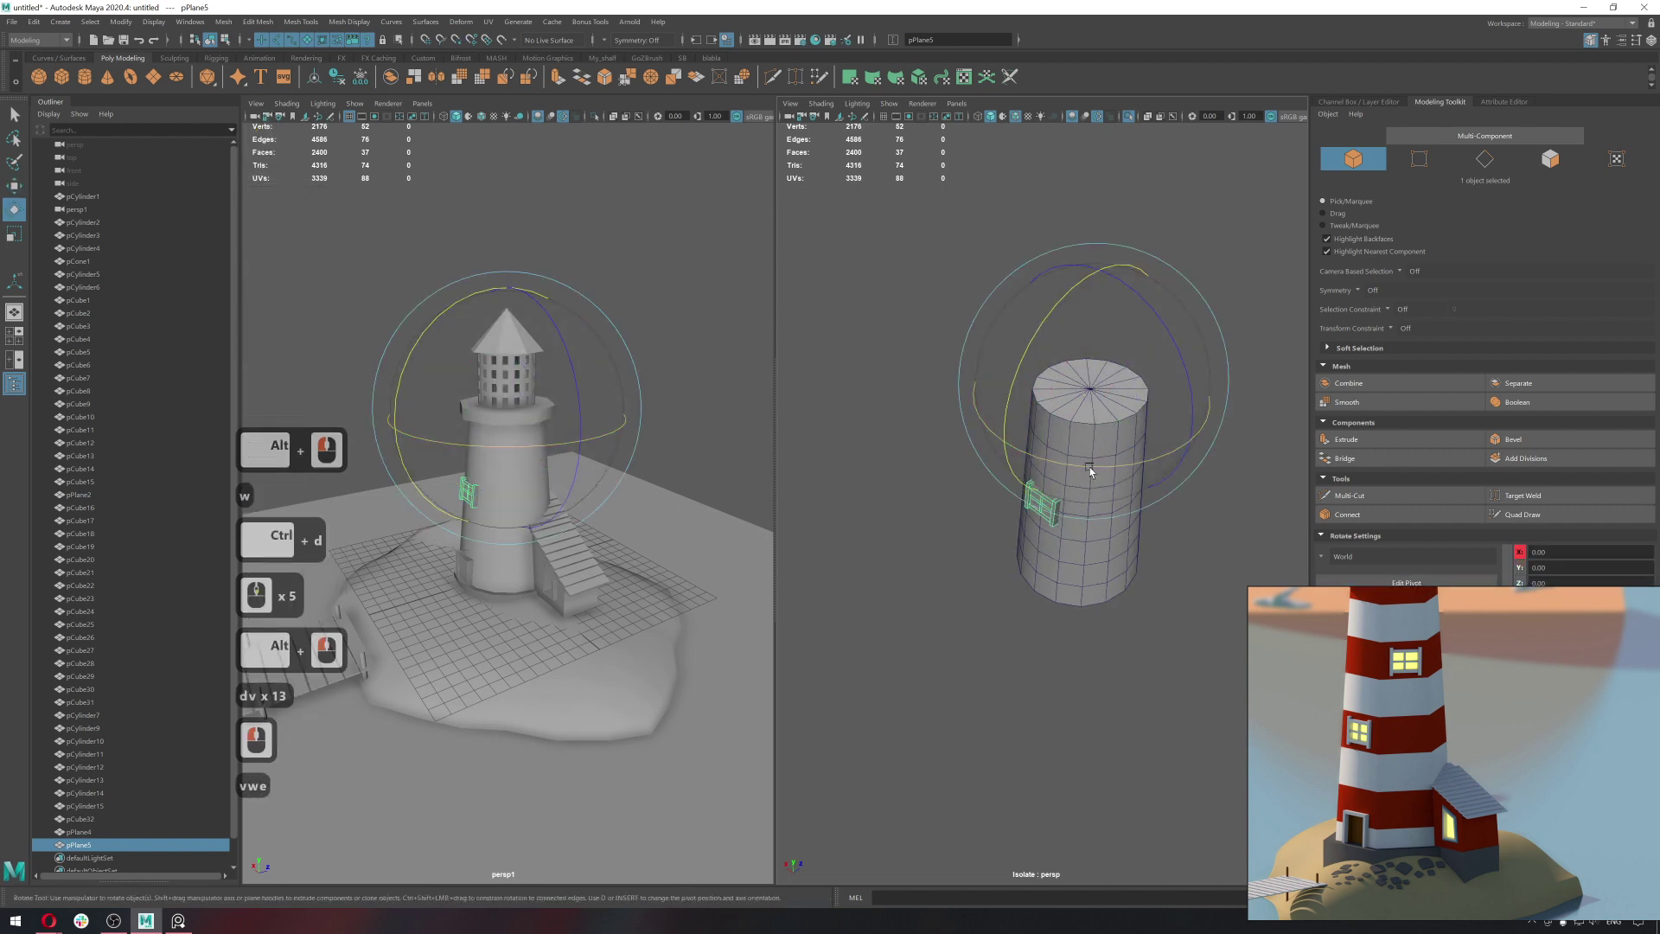
Rotate and move the window copy pPlane5 higher up onto the other side of the tower.
key(j)
key(j)
key(j)
click(1138, 473)
click(1121, 458)
key(w)
key(ctrl+c)
click(1132, 432)
click(1169, 445)
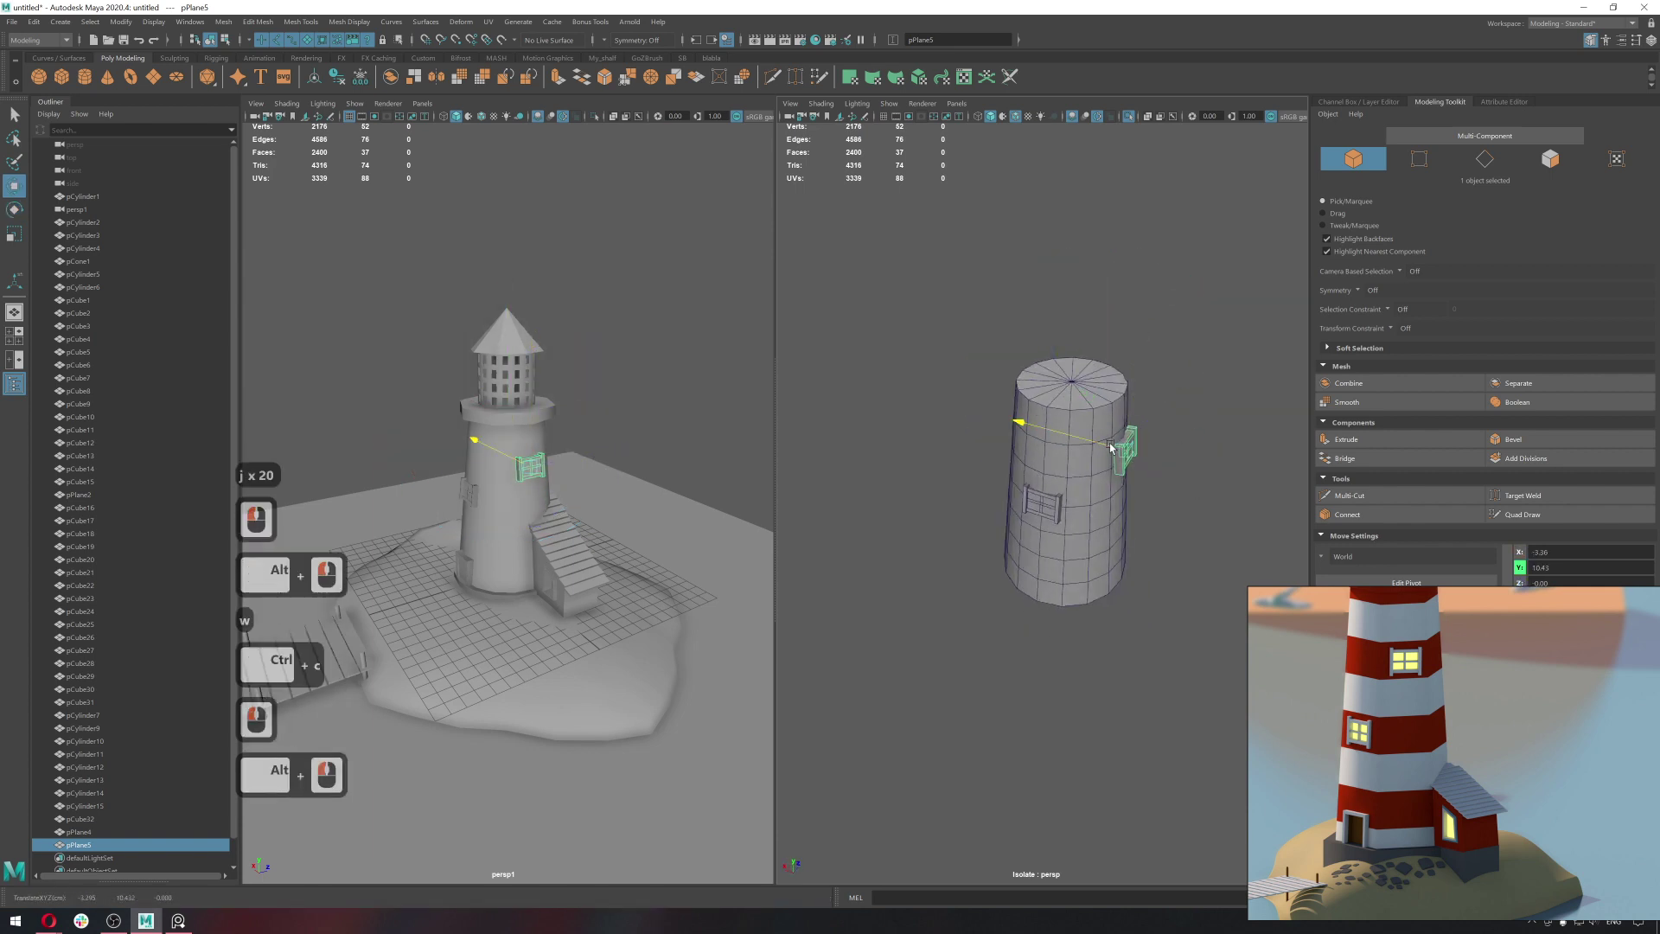
click(1112, 448)
Exit isolate view to show the whole scene and add a polygon cube (pCube33) by the door.
key(f)
click(1053, 479)
click(1002, 502)
key(q)
click(1101, 531)
key(ctrl+1)
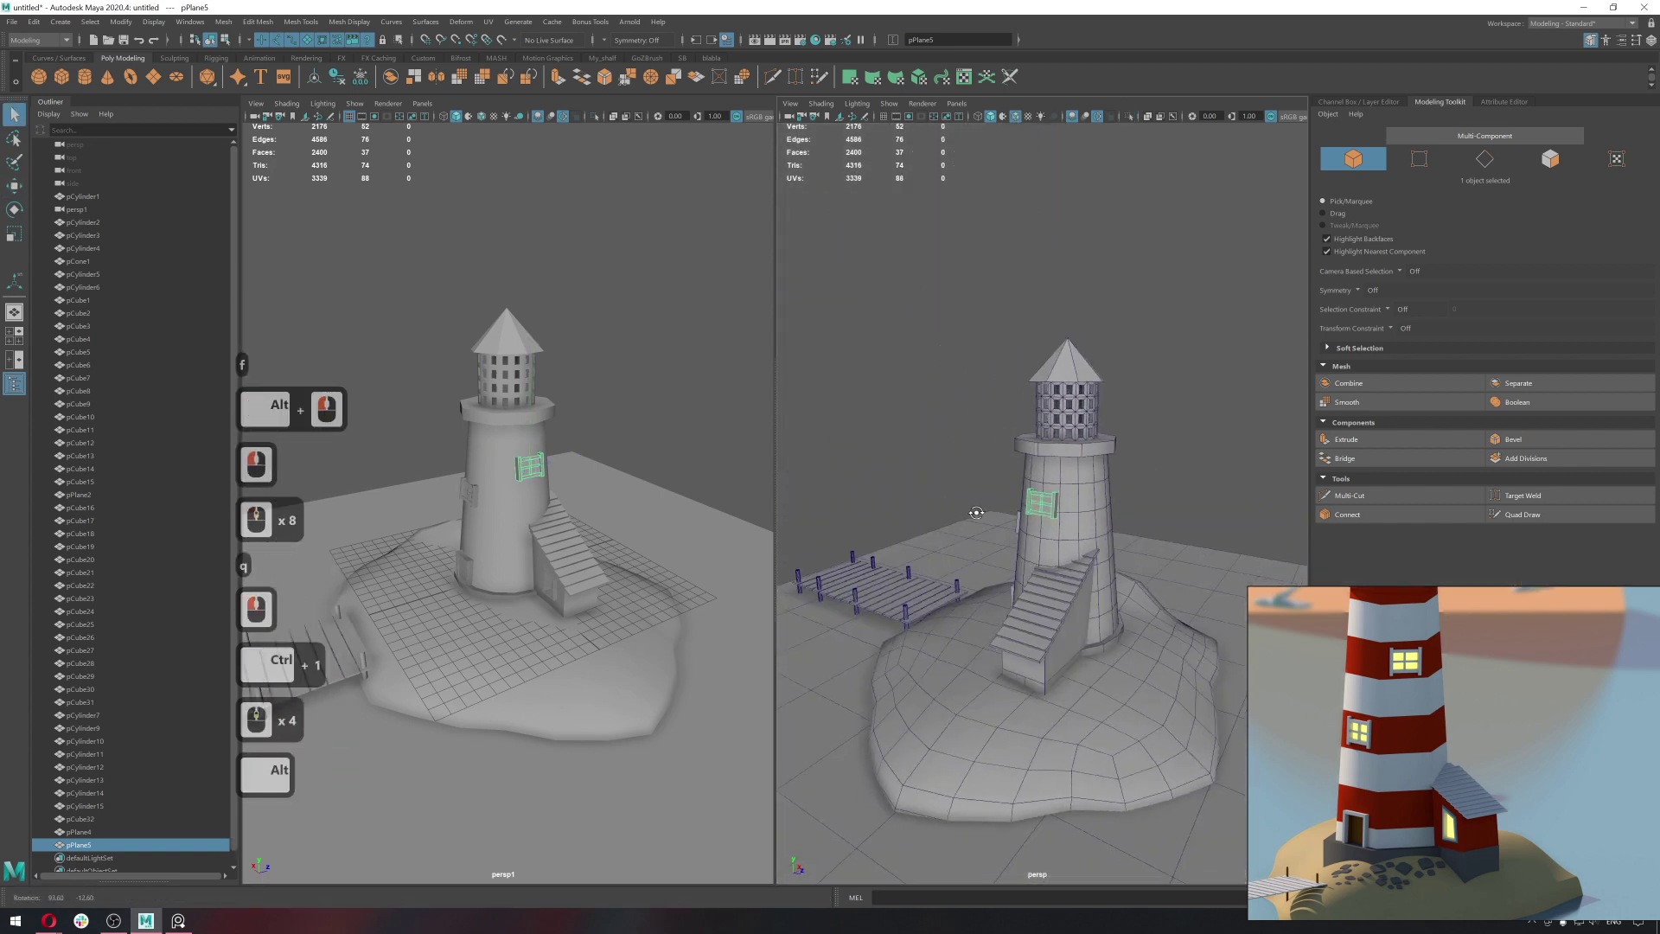
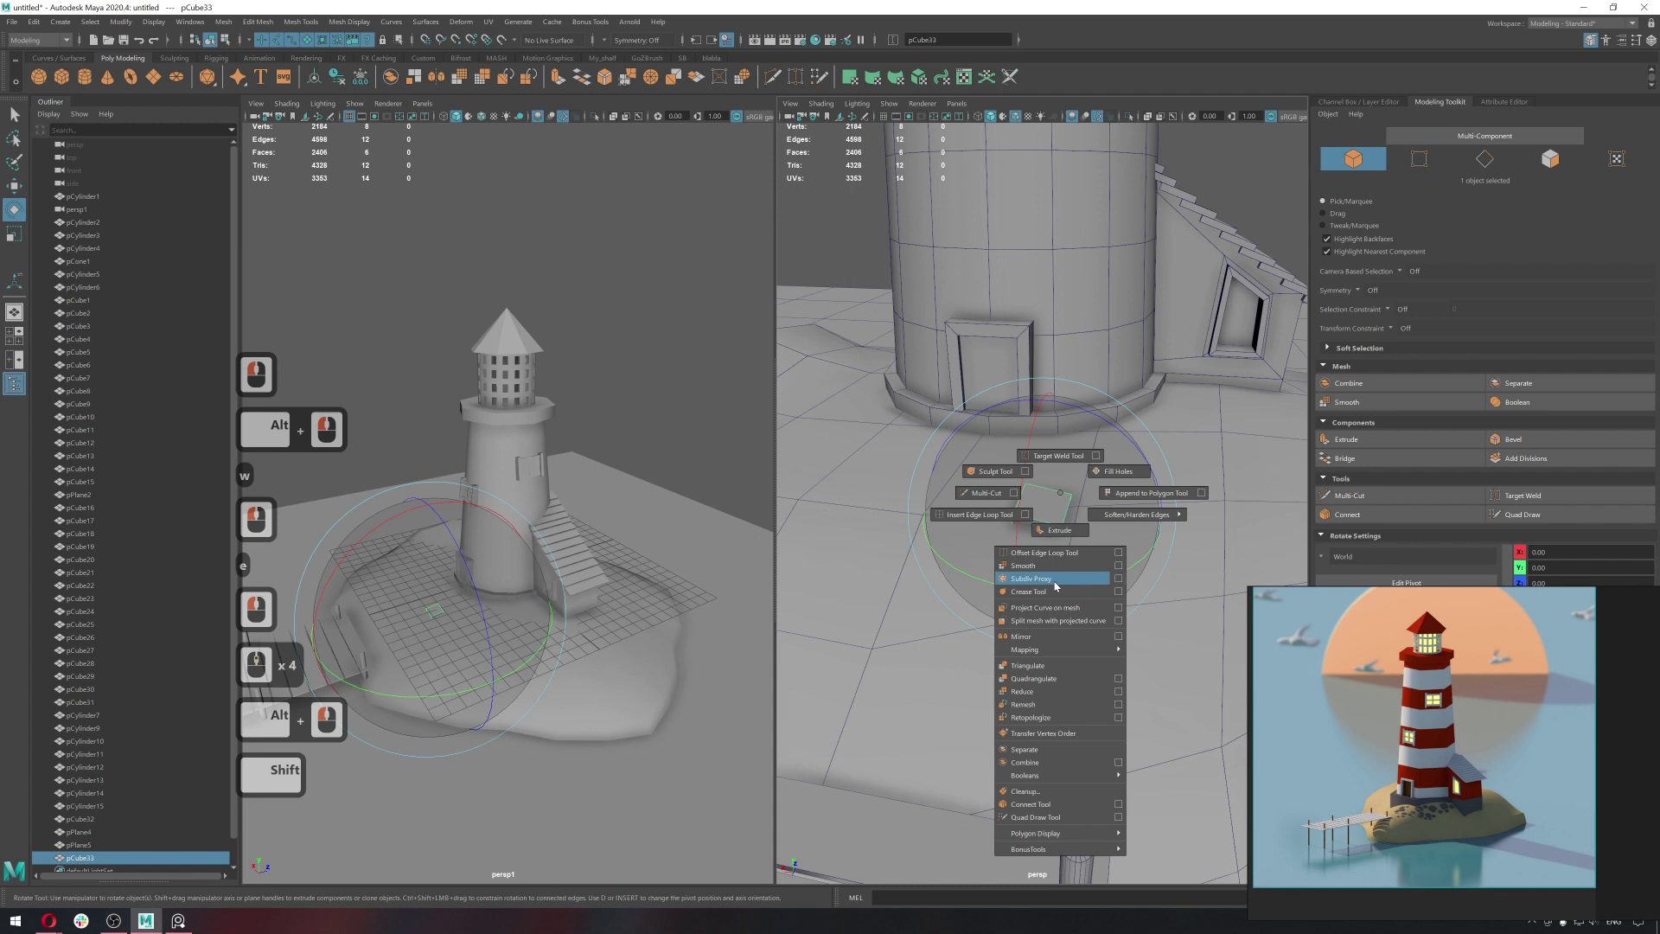
Scale and rotate the new cube down into a small squat stone shape.
right_click(1056, 574)
key(q)
click(1052, 515)
key(q)
right_click(1087, 481)
text(wr)
double_click(1055, 521)
key(e)
key(q)
click(1071, 504)
Bevel the cube's edges into a faceted low-poly stone and set it on the ground.
right_click(1131, 445)
middle_click(1131, 445)
middle_click(1127, 503)
middle_click(1042, 506)
click(1043, 506)
right_click(1091, 485)
click(1046, 511)
key(w)
click(1045, 406)
click(1015, 454)
right_click(1155, 504)
click(1136, 516)
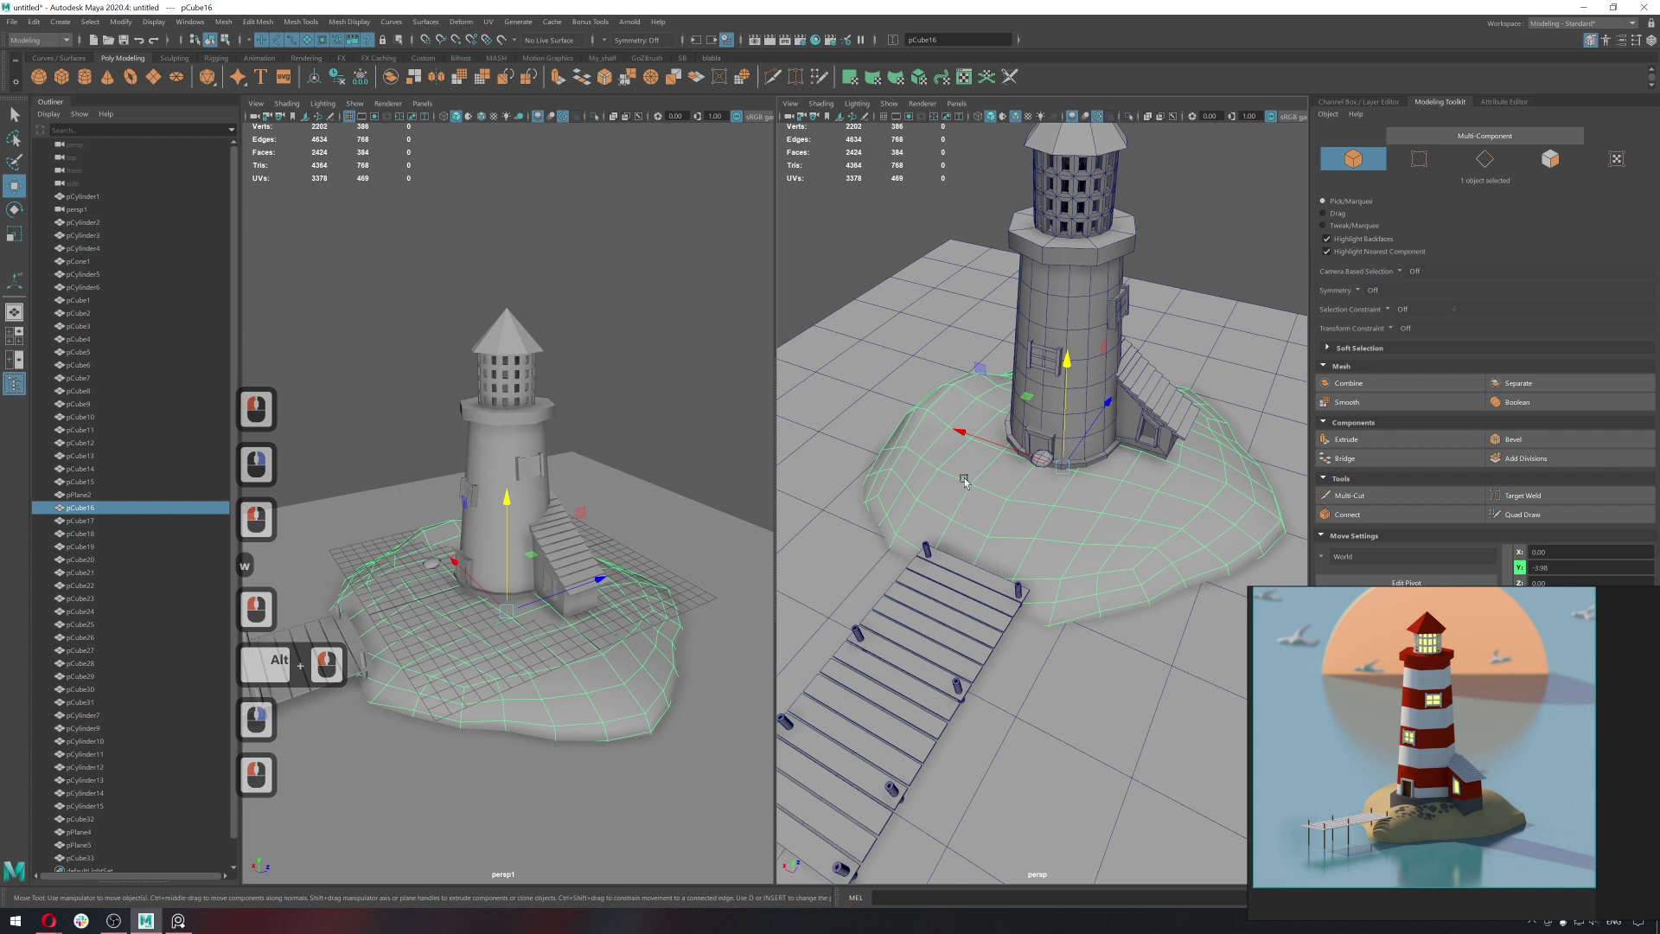
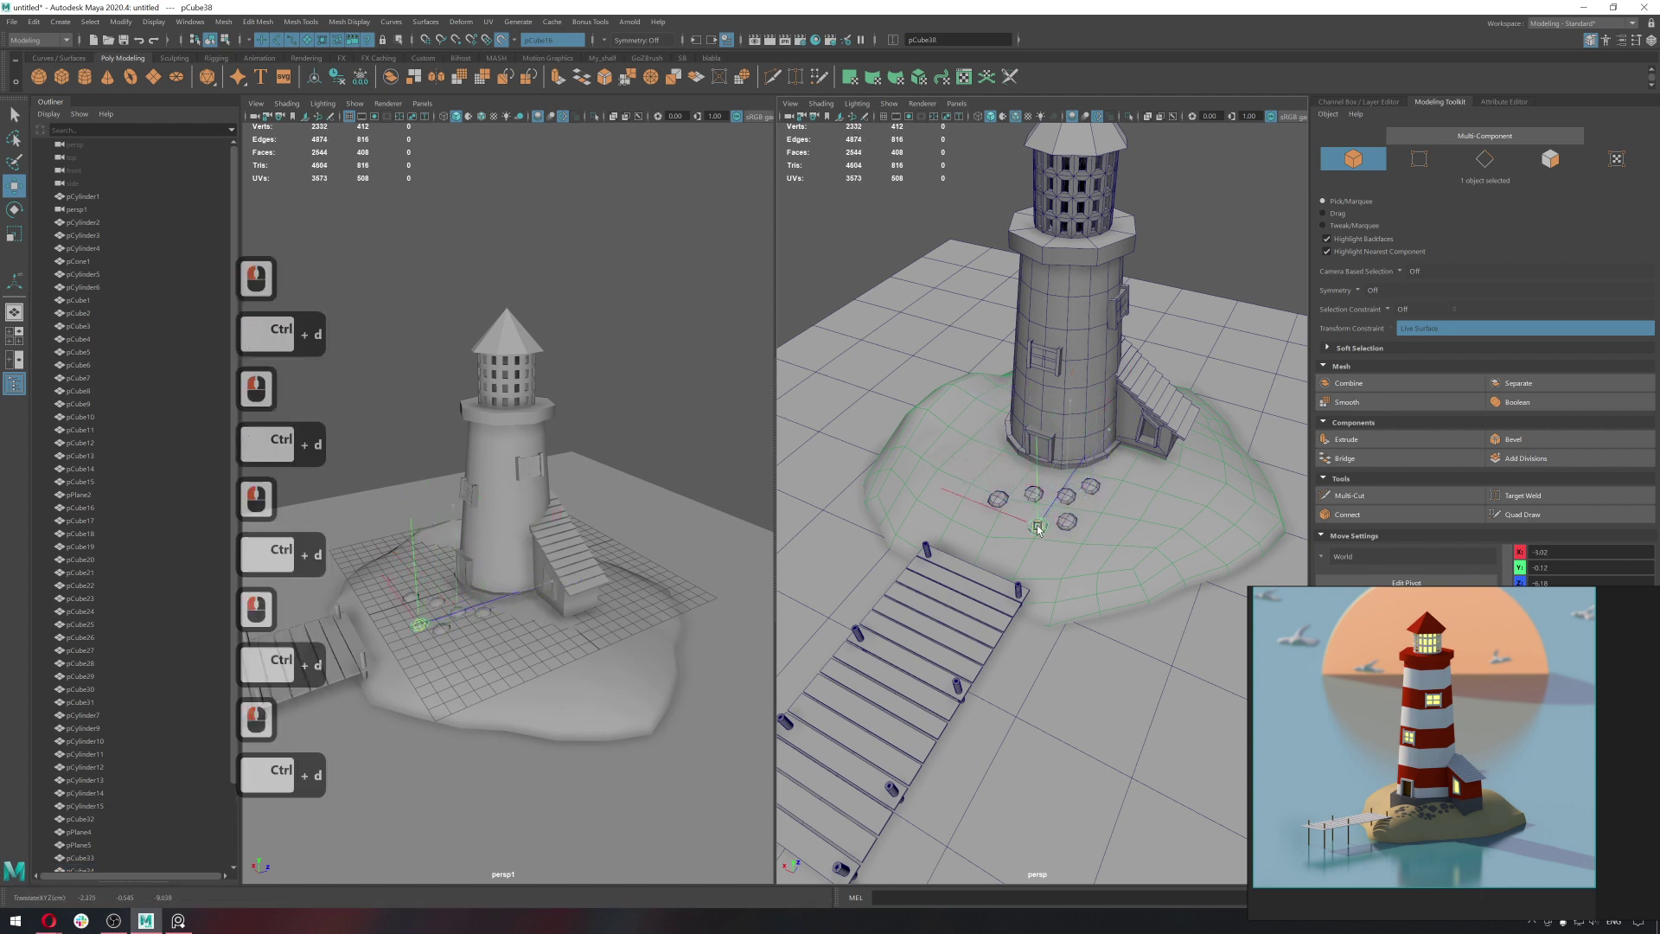
Duplicate the stone four times with Ctrl+D and drop the copies around the original.
click(1040, 528)
key(ctrl+d)
click(1146, 480)
key(ctrl+d)
click(1126, 470)
key(ctrl+d)
click(1101, 541)
key(ctrl+d)
click(1058, 559)
key(q)
middle_click(1067, 551)
middle_click(1067, 549)
click(1098, 541)
click(1047, 550)
Resize, rotate and reposition the first stones near the tower door.
double_click(967, 530)
key(r)
click(956, 522)
click(957, 523)
key(w)
click(981, 537)
click(983, 529)
key(e)
click(977, 547)
double_click(978, 556)
key(w)
click(988, 557)
Vary the sizes of the next stones and space them out along the path.
click(1054, 543)
key(r)
click(1049, 539)
key(w)
click(1036, 556)
click(1015, 500)
key(r)
click(1025, 499)
key(w)
click(1007, 493)
click(1056, 492)
key(w)
double_click(1075, 494)
Scale and shift the middle stones so the cluster reads as stepping stones.
click(1041, 525)
key(r)
click(1034, 524)
key(w)
click(1080, 521)
key(r)
click(1110, 524)
key(w)
click(1092, 512)
click(1047, 532)
key(w)
click(1058, 487)
click(1071, 525)
Adjust more stones' size and position, spreading them toward the pier.
double_click(1090, 524)
key(w)
click(1058, 529)
key(r)
click(1052, 528)
key(q)
click(1008, 489)
key(w)
double_click(990, 505)
click(1158, 476)
key(w)
click(1114, 512)
click(1106, 506)
Scale down and place the stones on the far side of the island ground.
click(1111, 461)
key(r)
click(1101, 455)
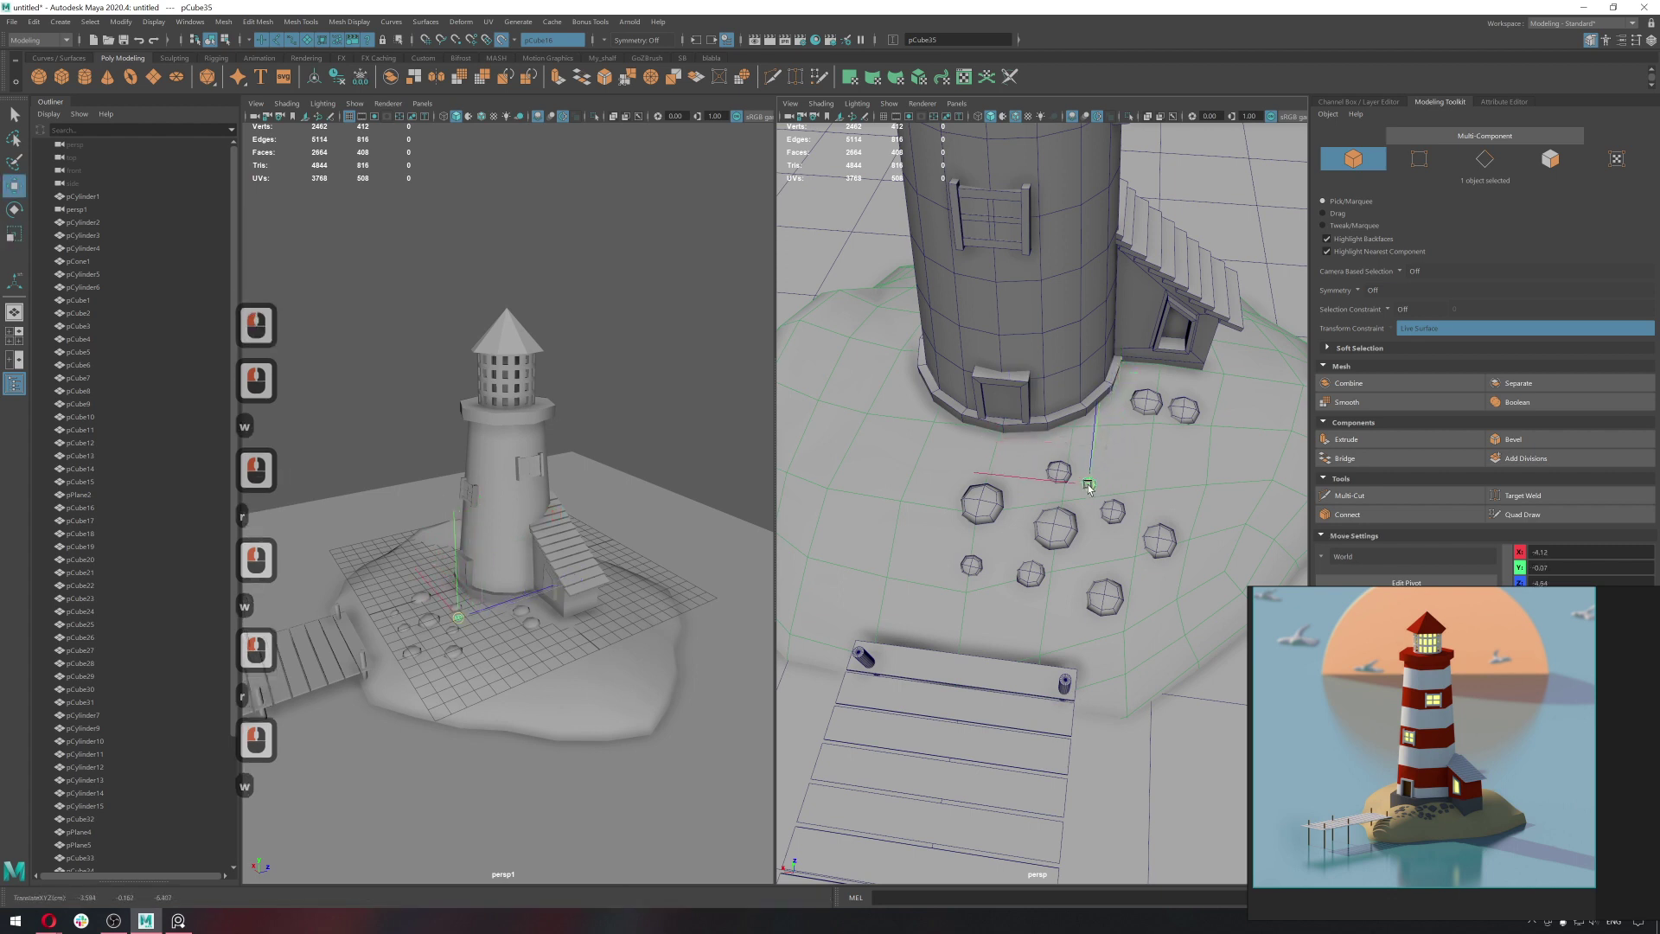
key(w)
click(1094, 488)
click(1153, 543)
key(w)
click(1151, 481)
key(r)
click(1142, 473)
key(w)
click(1145, 411)
key(r)
click(1129, 437)
Nudge and resize the last stones to finish the scattered path between tower and pier.
click(1164, 412)
key(w)
click(1131, 446)
click(1146, 444)
click(1180, 420)
click(1177, 416)
click(1120, 596)
click(1100, 572)
key(r)
click(1091, 572)
key(w)
click(1095, 563)
Select the first stepping stone on the path and switch it into Vertex mode.
key(q)
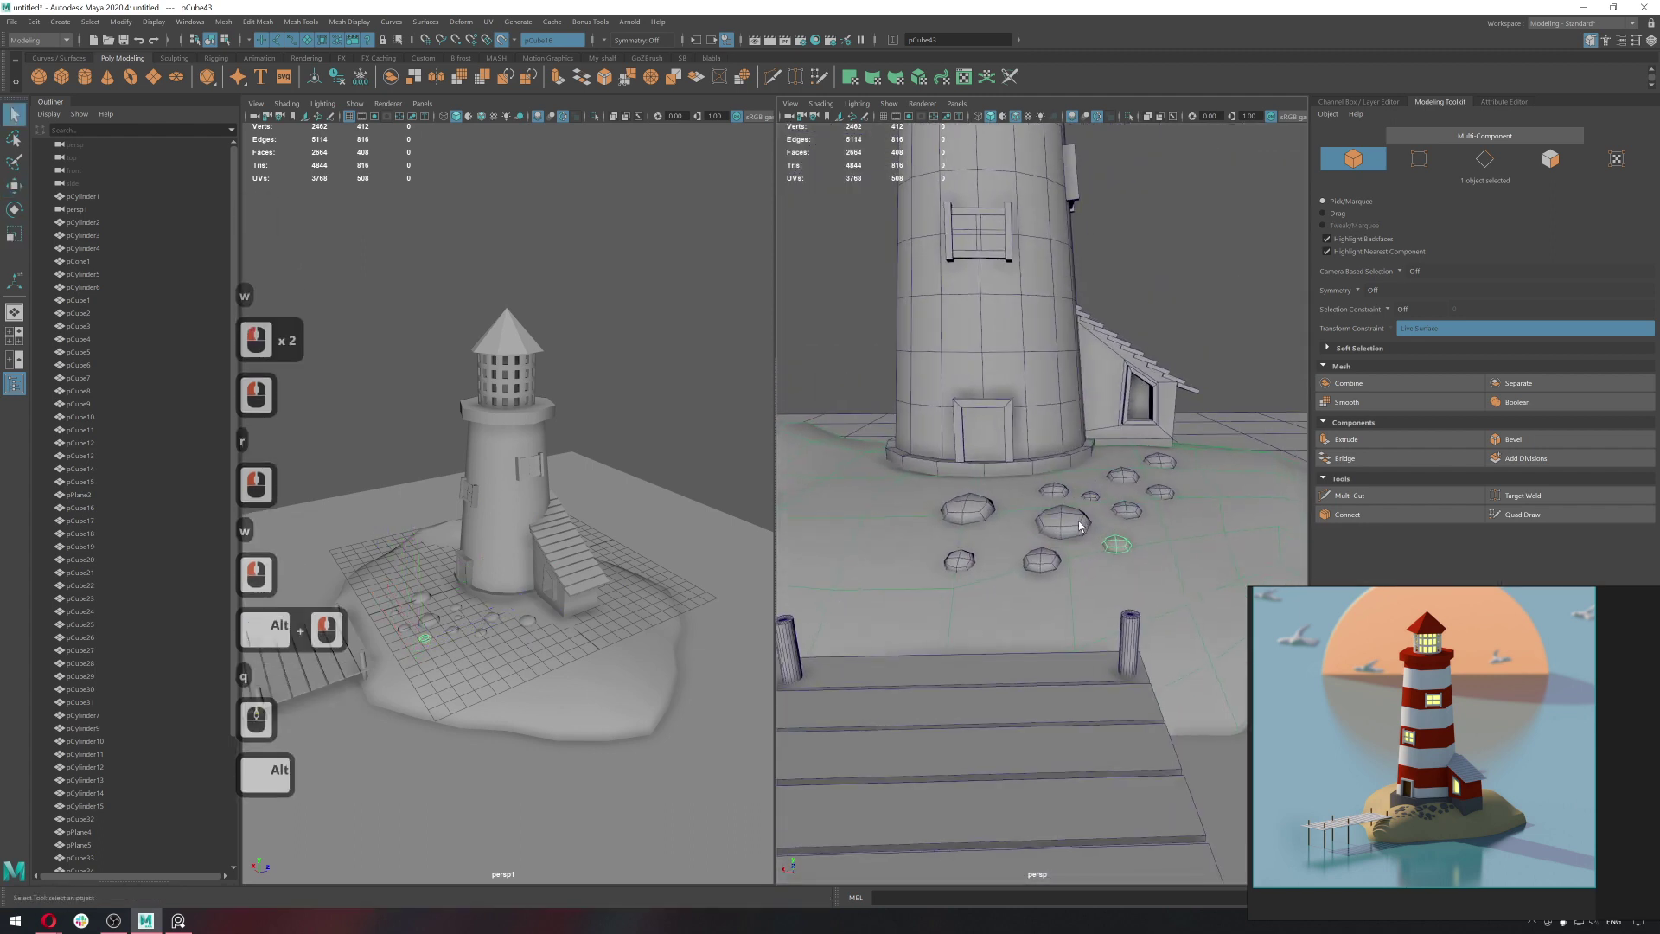
click(1060, 524)
click(1085, 527)
key(q)
middle_click(1141, 523)
click(1130, 525)
double_click(1085, 528)
click(1033, 516)
right_click(1033, 517)
click(1047, 553)
click(1105, 549)
Adjust the soft-select brush radius and nudge the first stone's vertices out of shape.
key(b)
text(bw)
double_click(510, 46)
key(b)
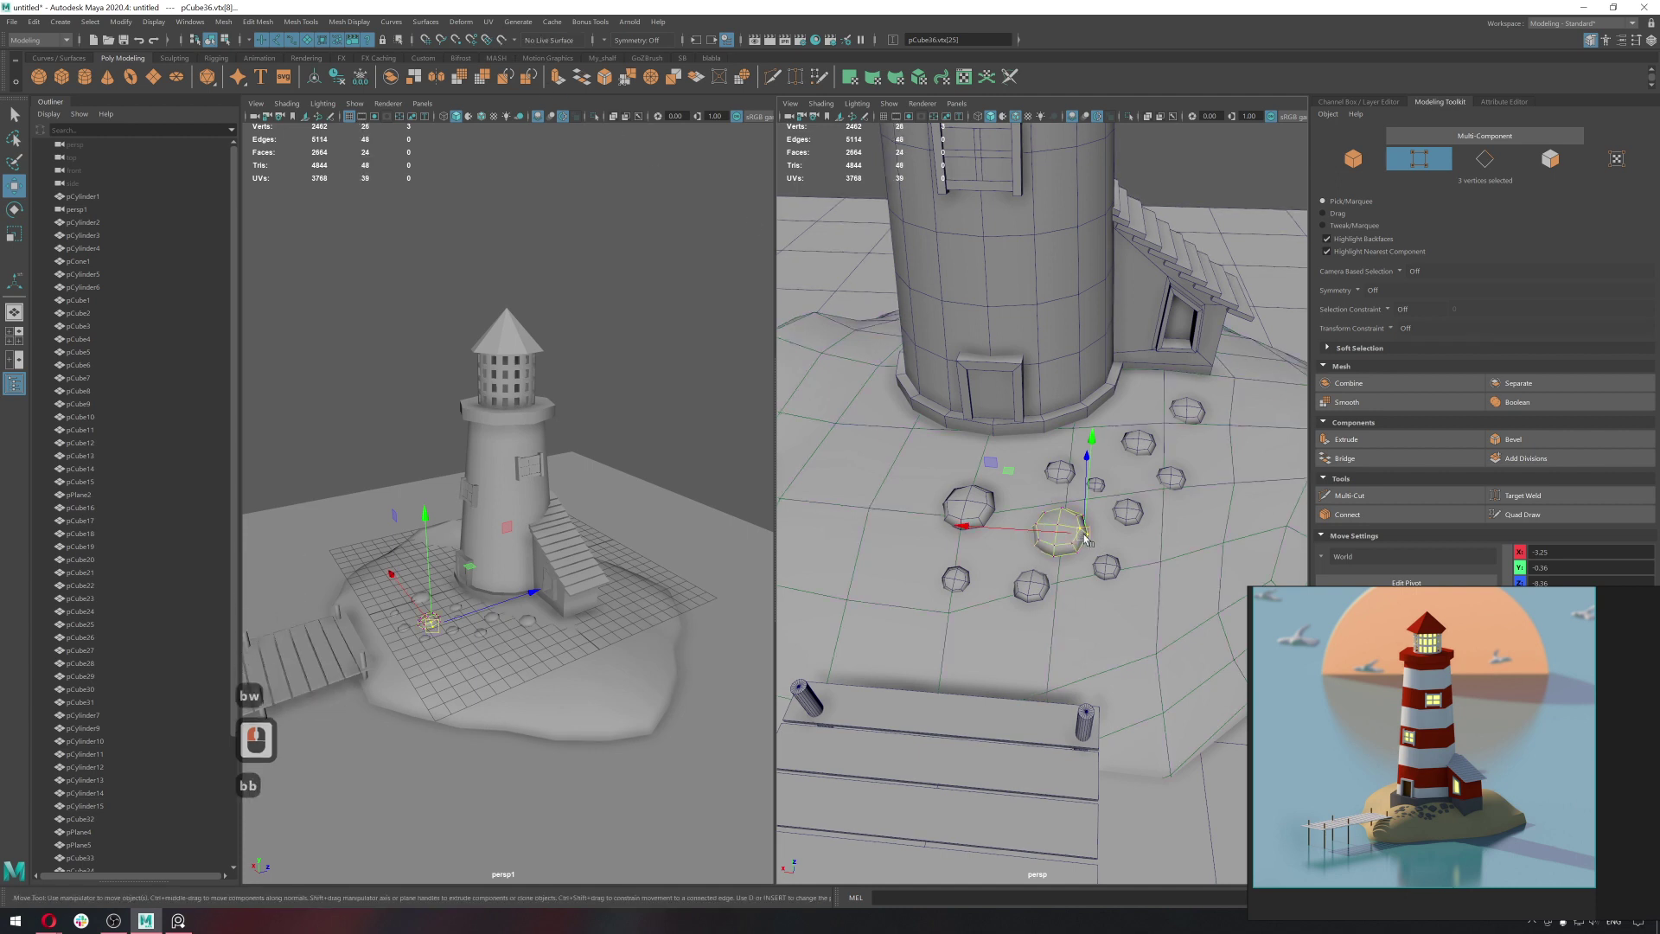
middle_click(1088, 540)
key(b)
key(b)
key(b)
key(b)
key(BackSpace)
middle_click(1089, 538)
text(bw)
click(1056, 536)
Move vertices on the next two central stones so their outlines become uneven.
key(q)
click(1117, 517)
right_click(1091, 510)
click(1123, 526)
key(w)
click(1054, 466)
middle_click(1054, 466)
key(q)
click(1179, 477)
middle_click(1140, 469)
click(1171, 477)
key(w)
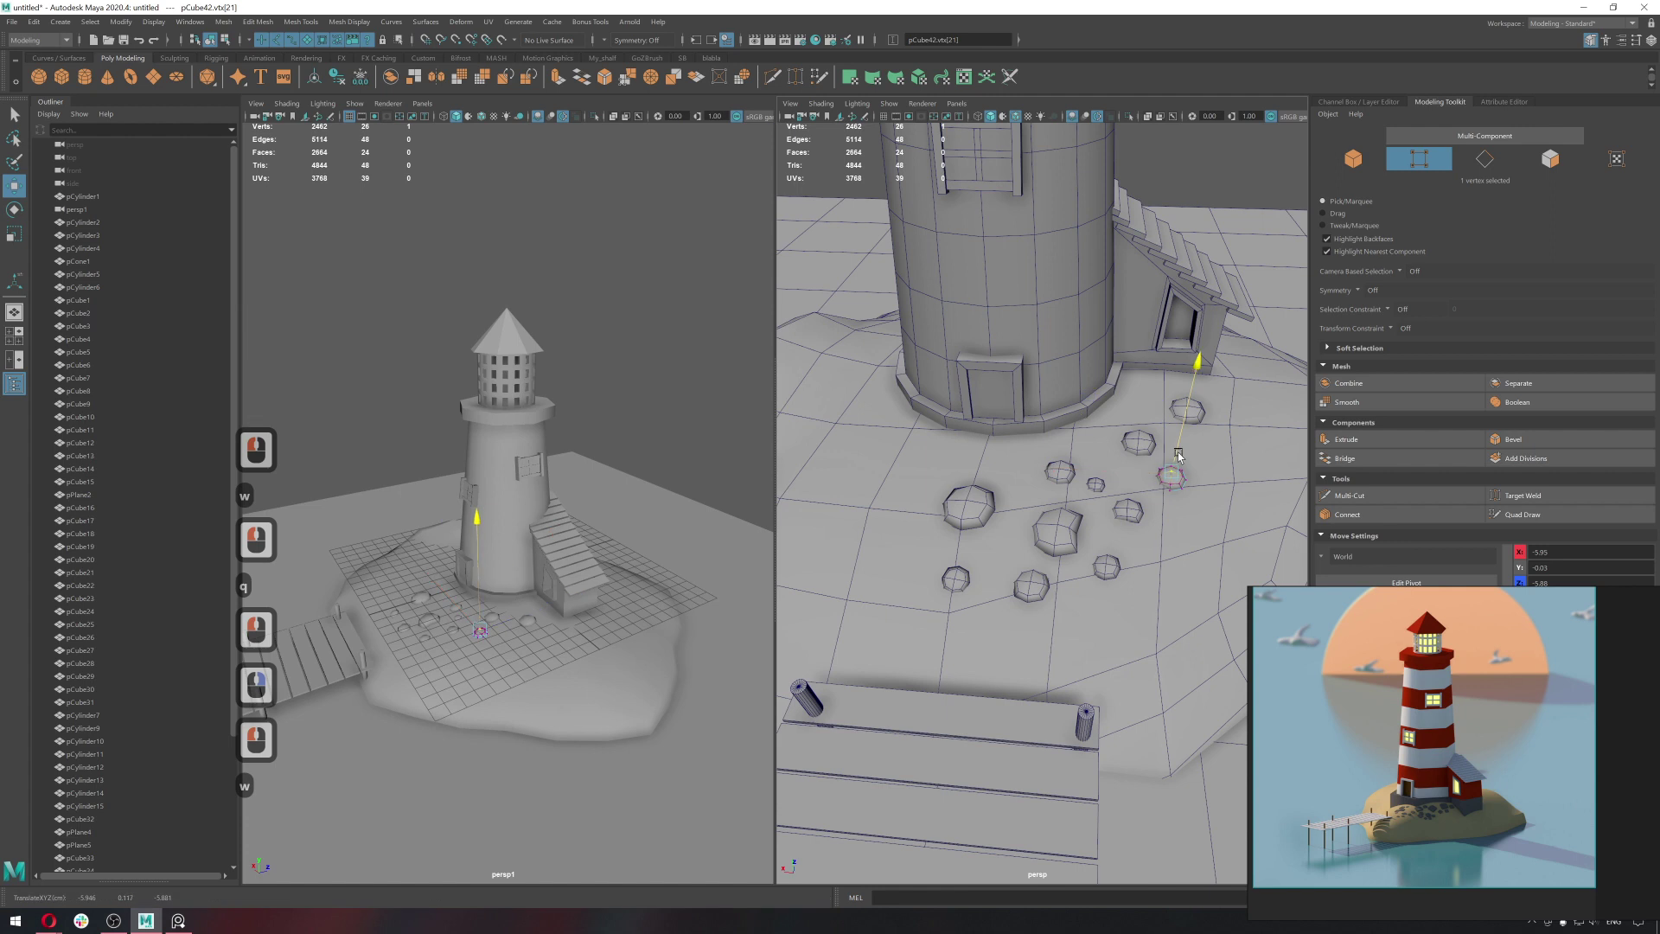
click(1181, 453)
key(q)
Reshape the upper-right and left-hand stones by dragging their vertices into irregular forms.
click(1190, 414)
right_click(1190, 414)
right_click(1163, 402)
click(1205, 412)
key(w)
click(1208, 393)
key(q)
click(982, 507)
right_click(924, 498)
click(953, 513)
key(w)
click(926, 507)
key(q)
Distort the two lower stones' vertices so they sit into the ground, then leave Vertex mode.
click(961, 586)
right_click(924, 579)
click(959, 611)
key(w)
click(894, 534)
key(q)
click(1029, 588)
right_click(1000, 564)
click(1028, 576)
key(w)
click(963, 506)
click(1011, 539)
key(q)
right_click(1144, 527)
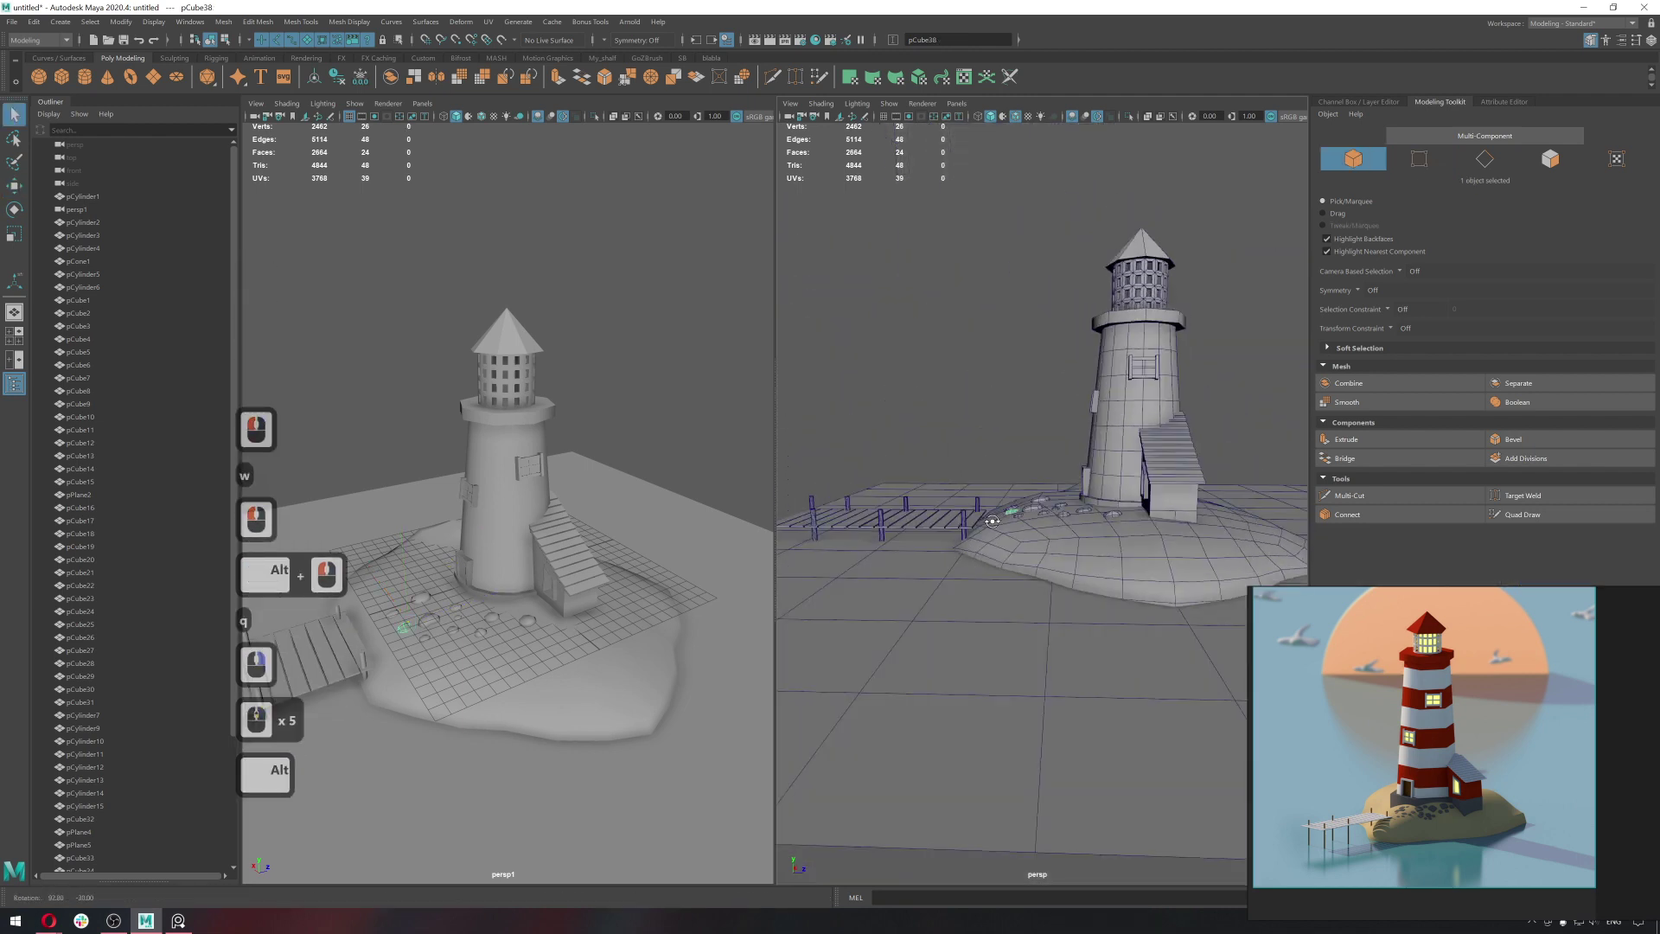
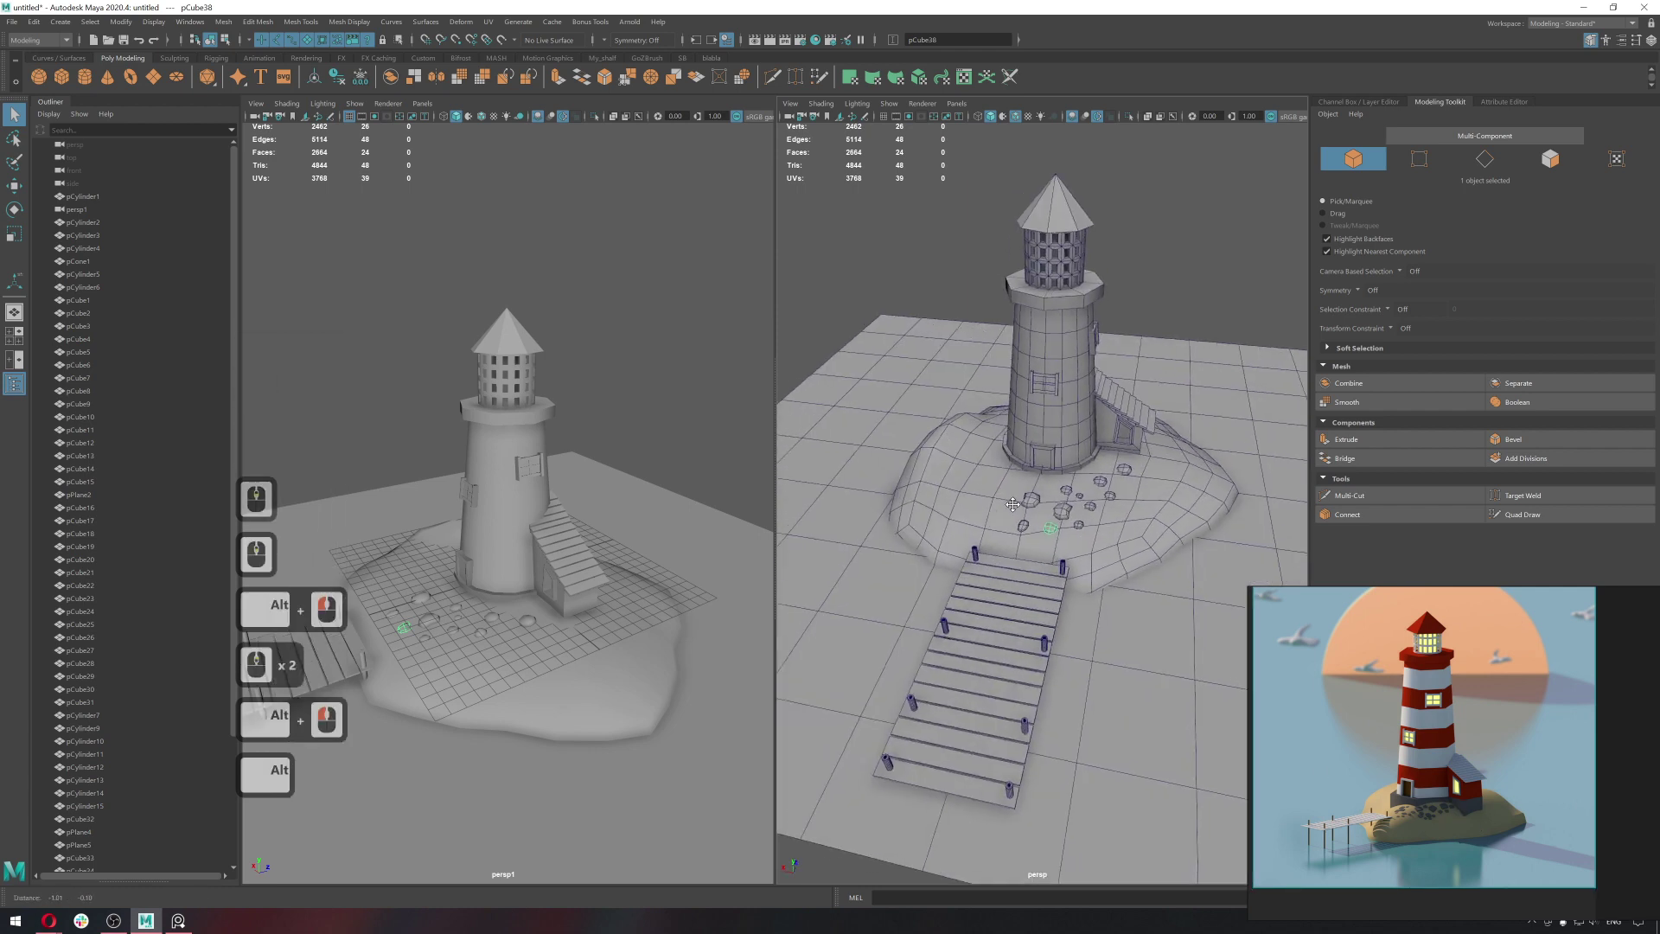
Select the pier deck pieces together in the viewport and Outliner.
middle_click(1053, 509)
middle_click(1047, 508)
click(1014, 509)
click(1025, 589)
middle_click(1032, 589)
double_click(1020, 584)
middle_click(108, 500)
middle_click(108, 500)
middle_click(115, 507)
double_click(1014, 613)
double_click(993, 623)
click(916, 651)
Combine the selected pier pieces into one mesh and delete its construction history.
right_click(867, 644)
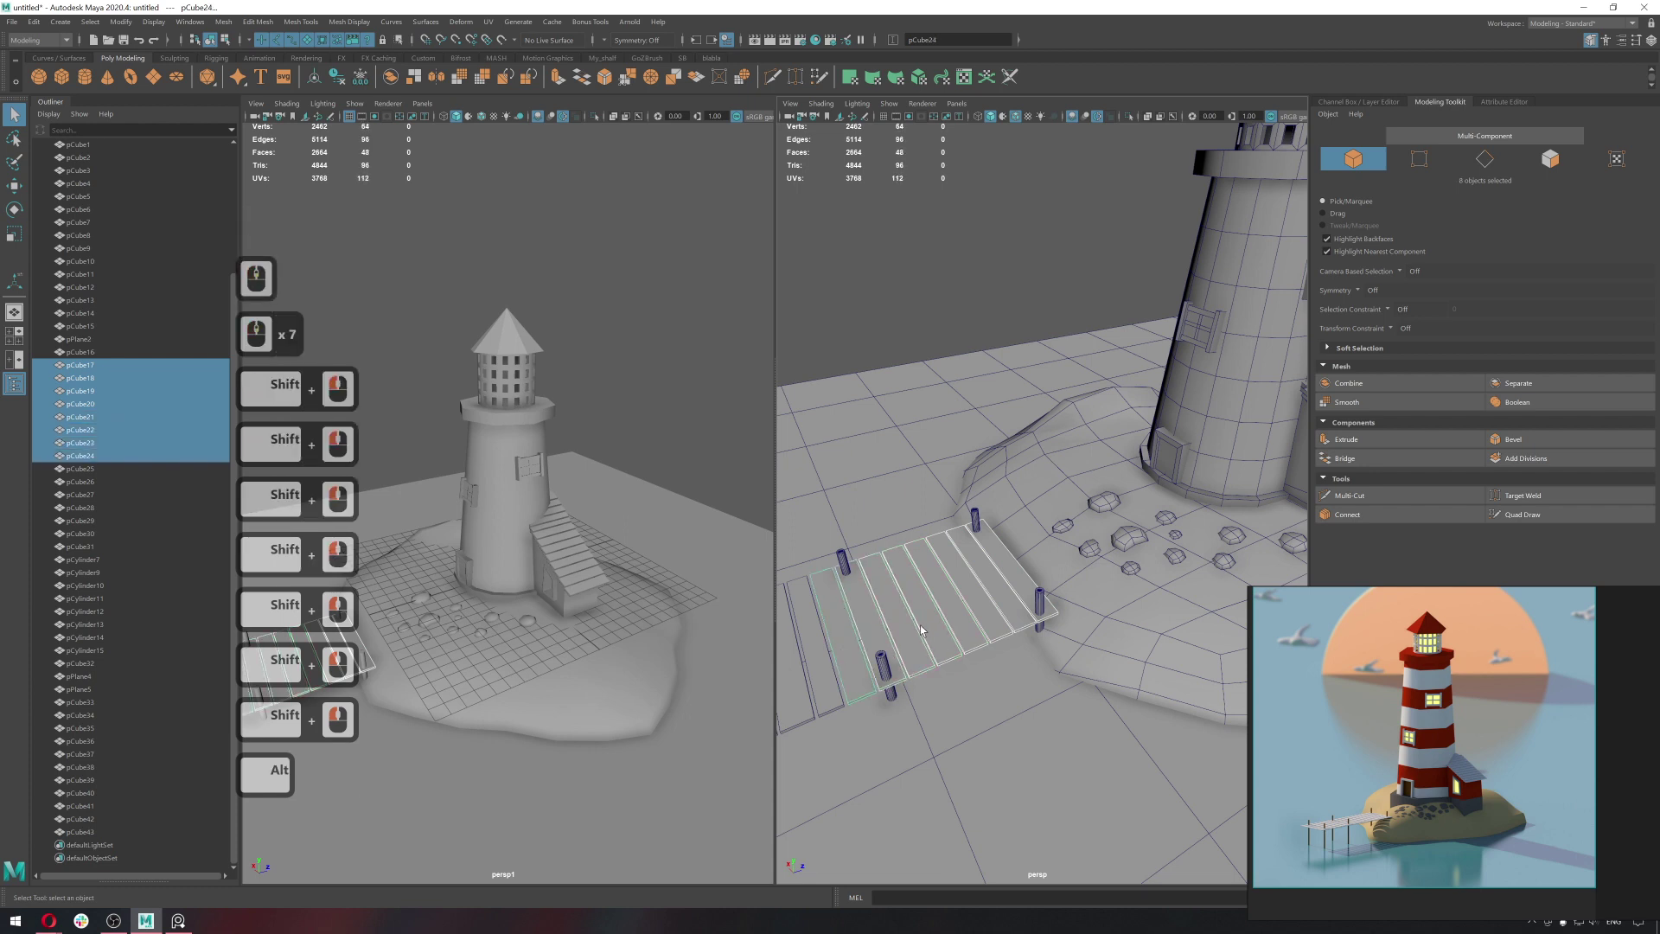
middle_click(1011, 608)
right_click(904, 673)
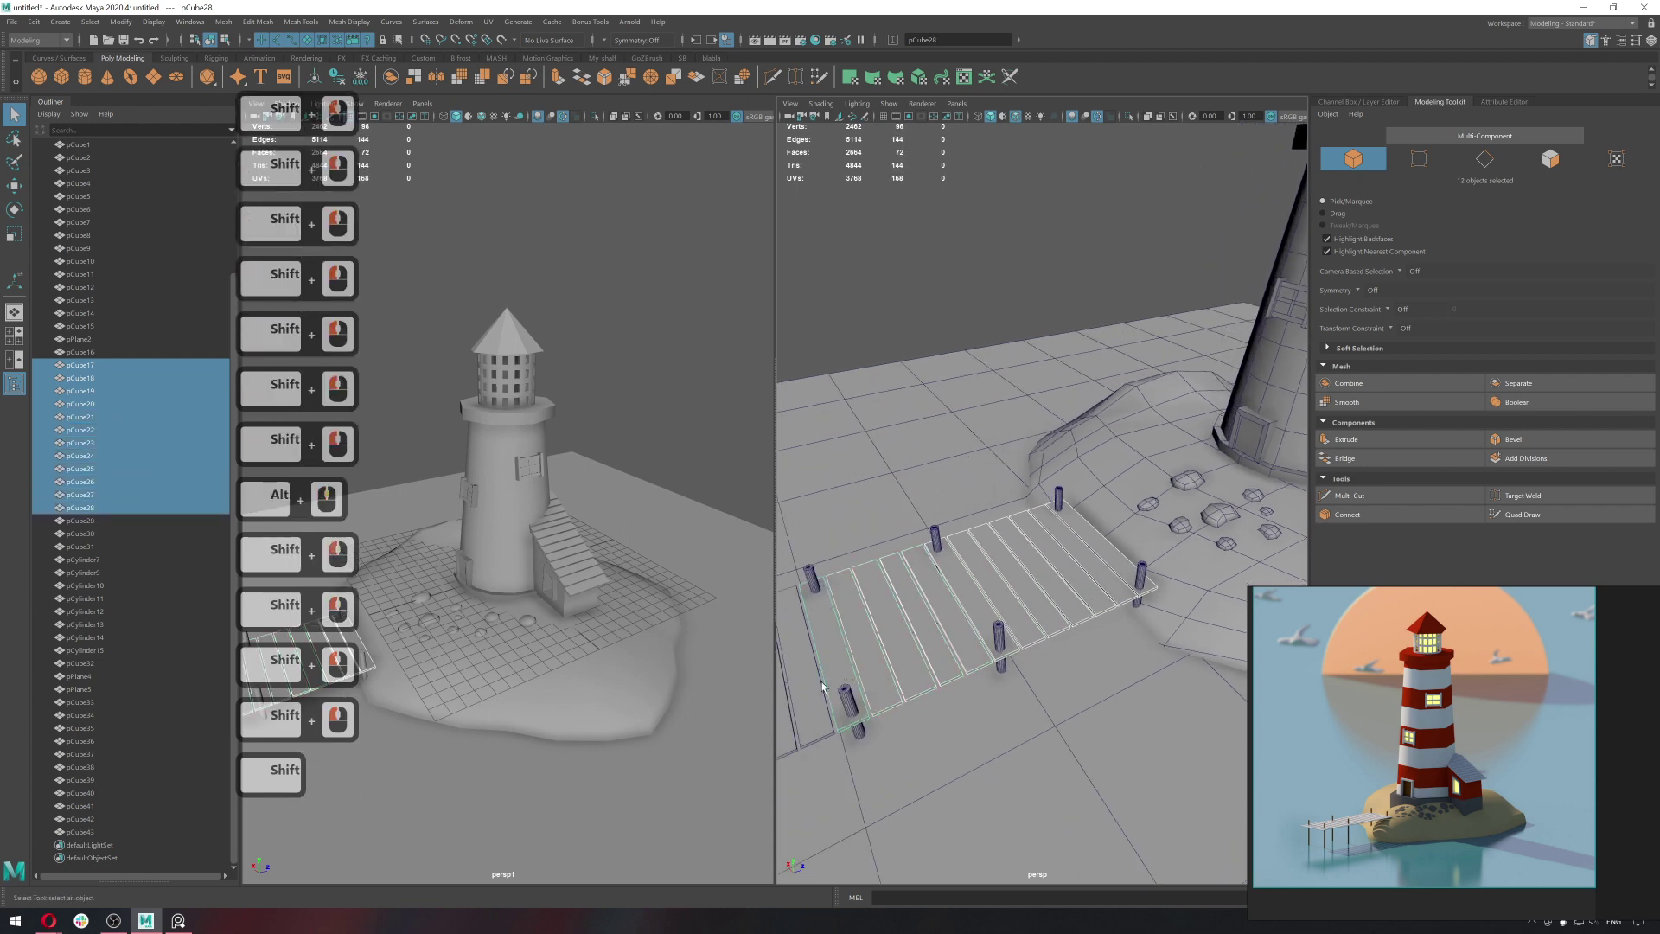
double_click(824, 689)
middle_click(1011, 618)
click(943, 638)
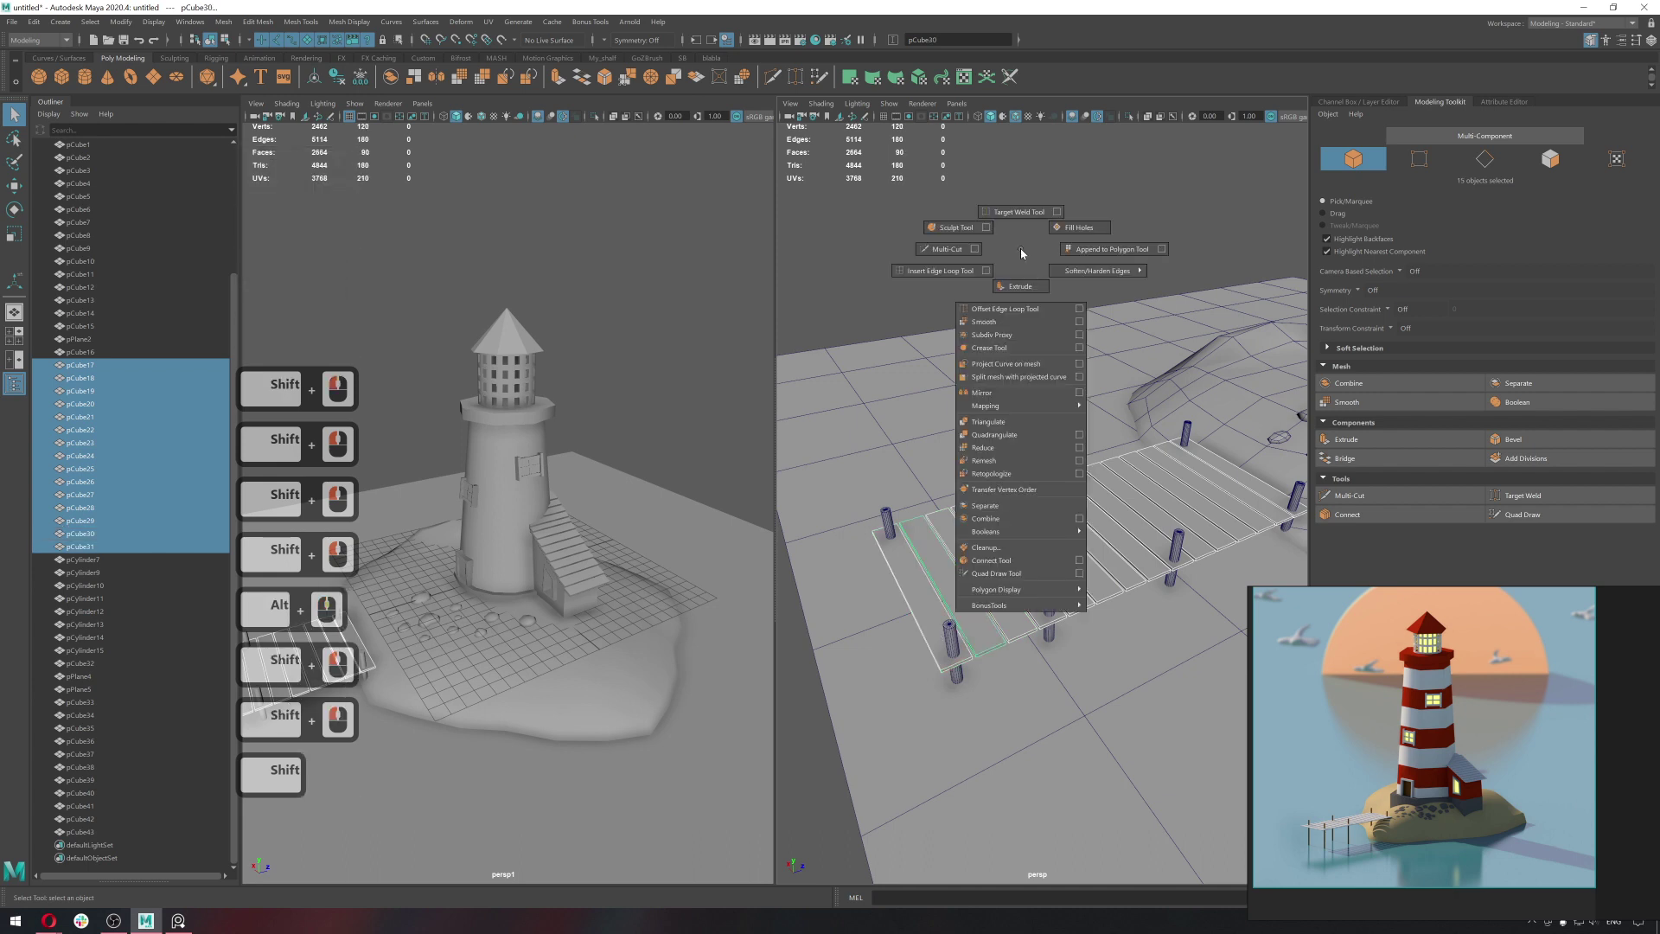
right_click(996, 526)
middle_click(1419, 452)
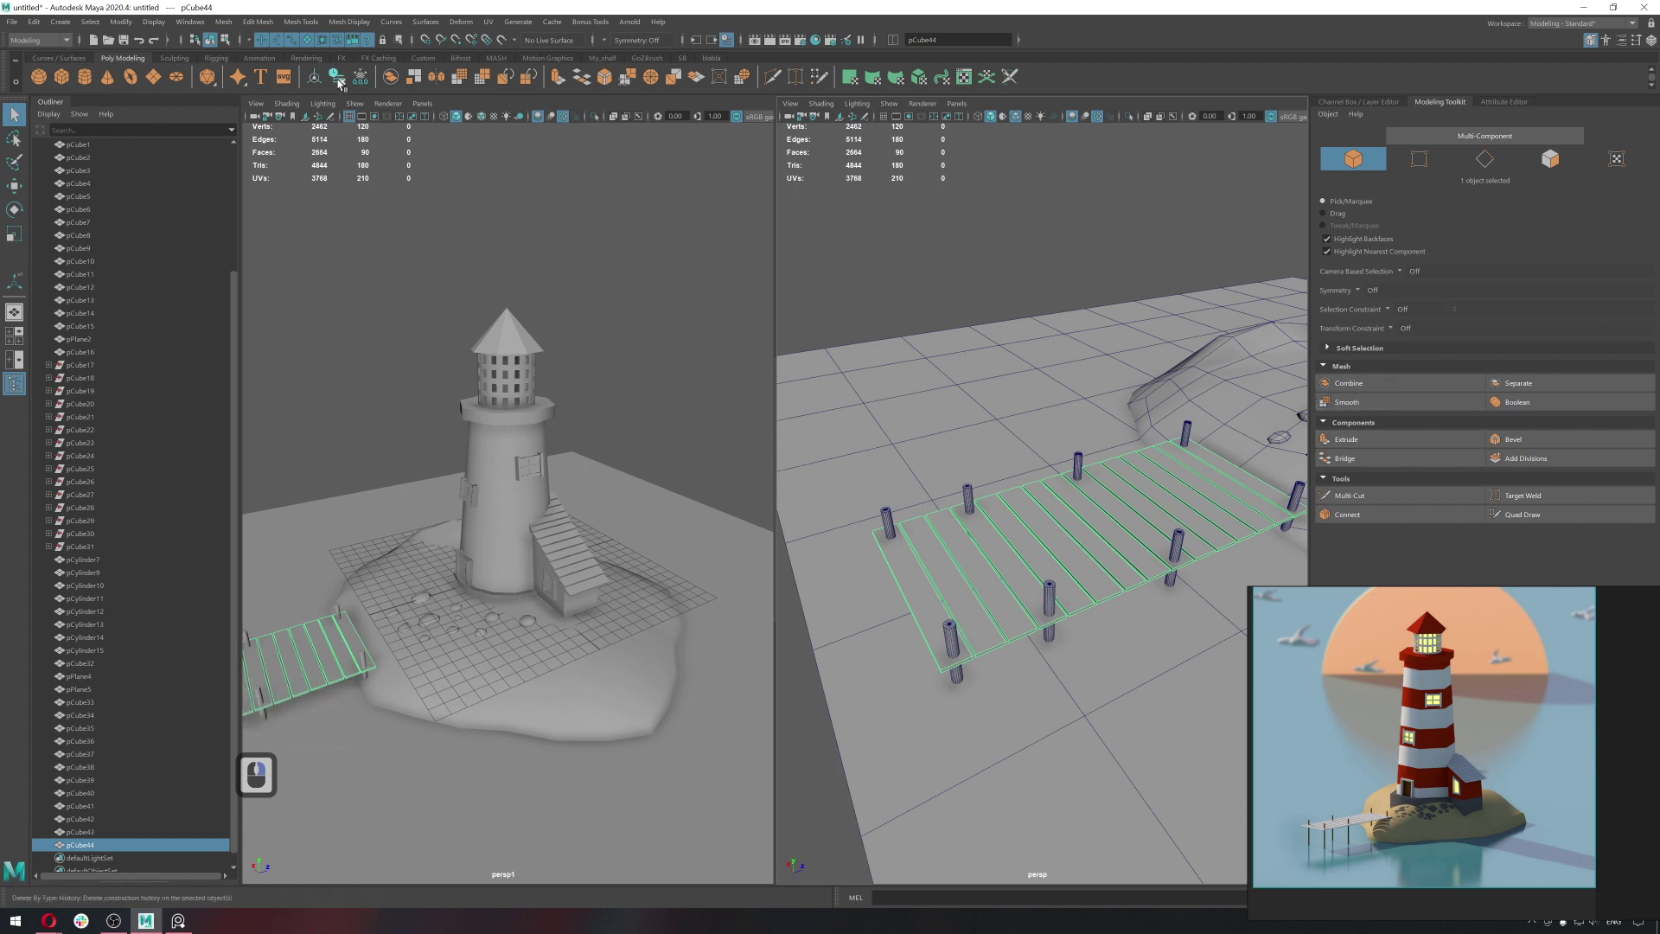
click(342, 84)
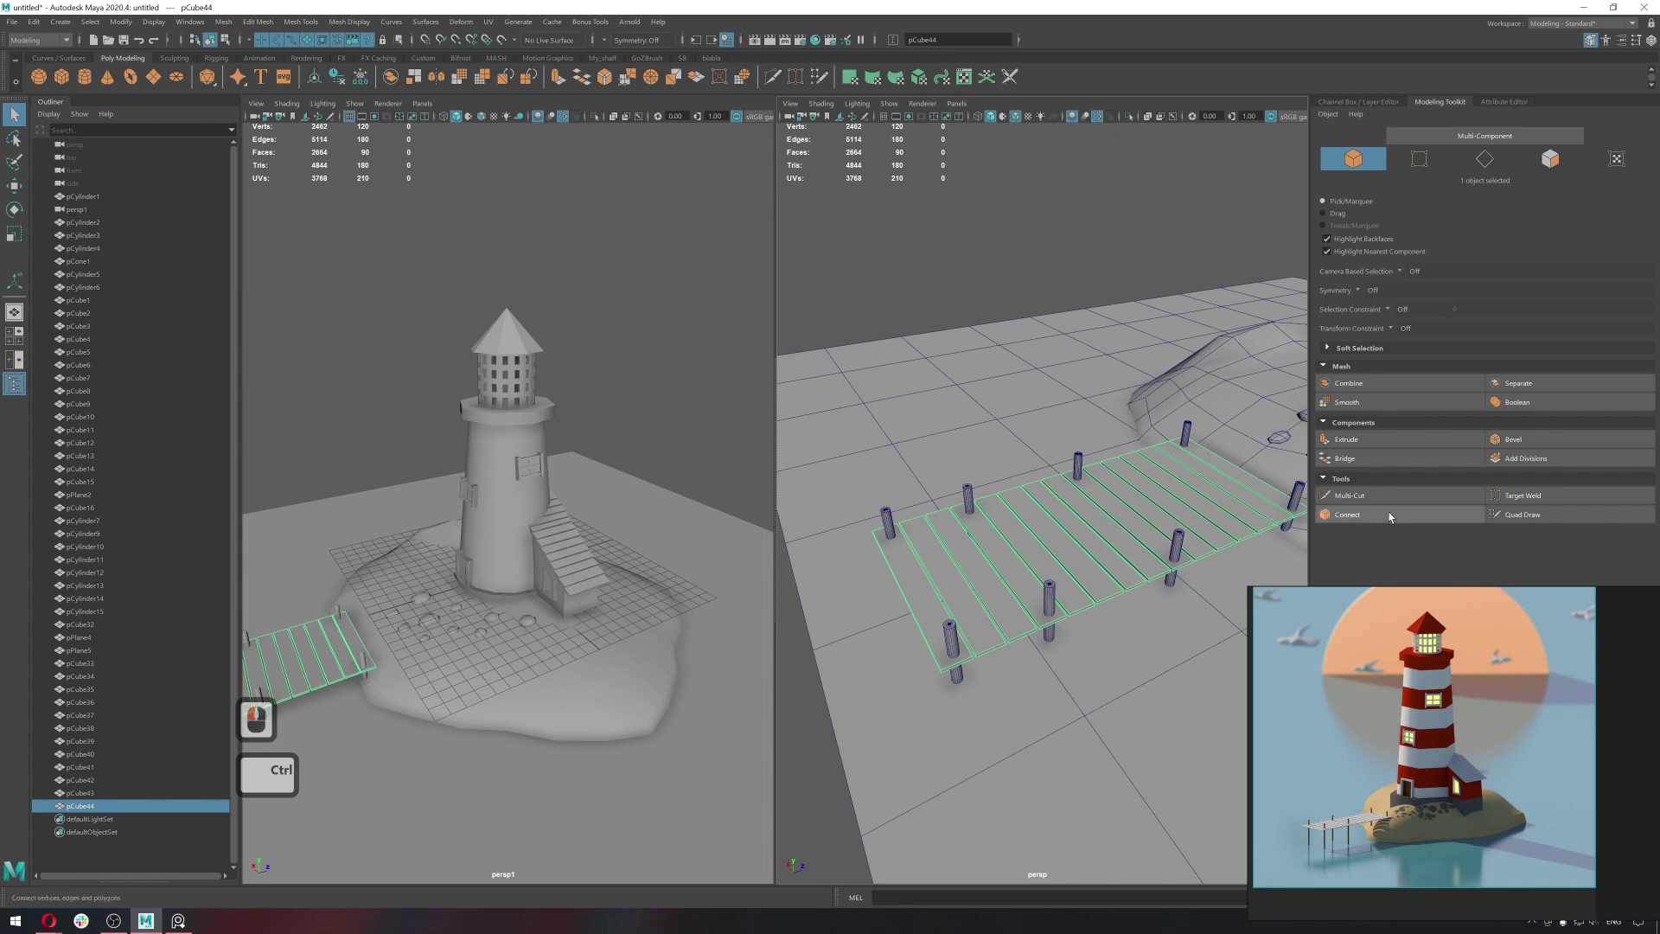
Rename the combined pier object to wood_water in the Outliner.
double_click(117, 807)
key(w)
text(ppd)
key(F12)
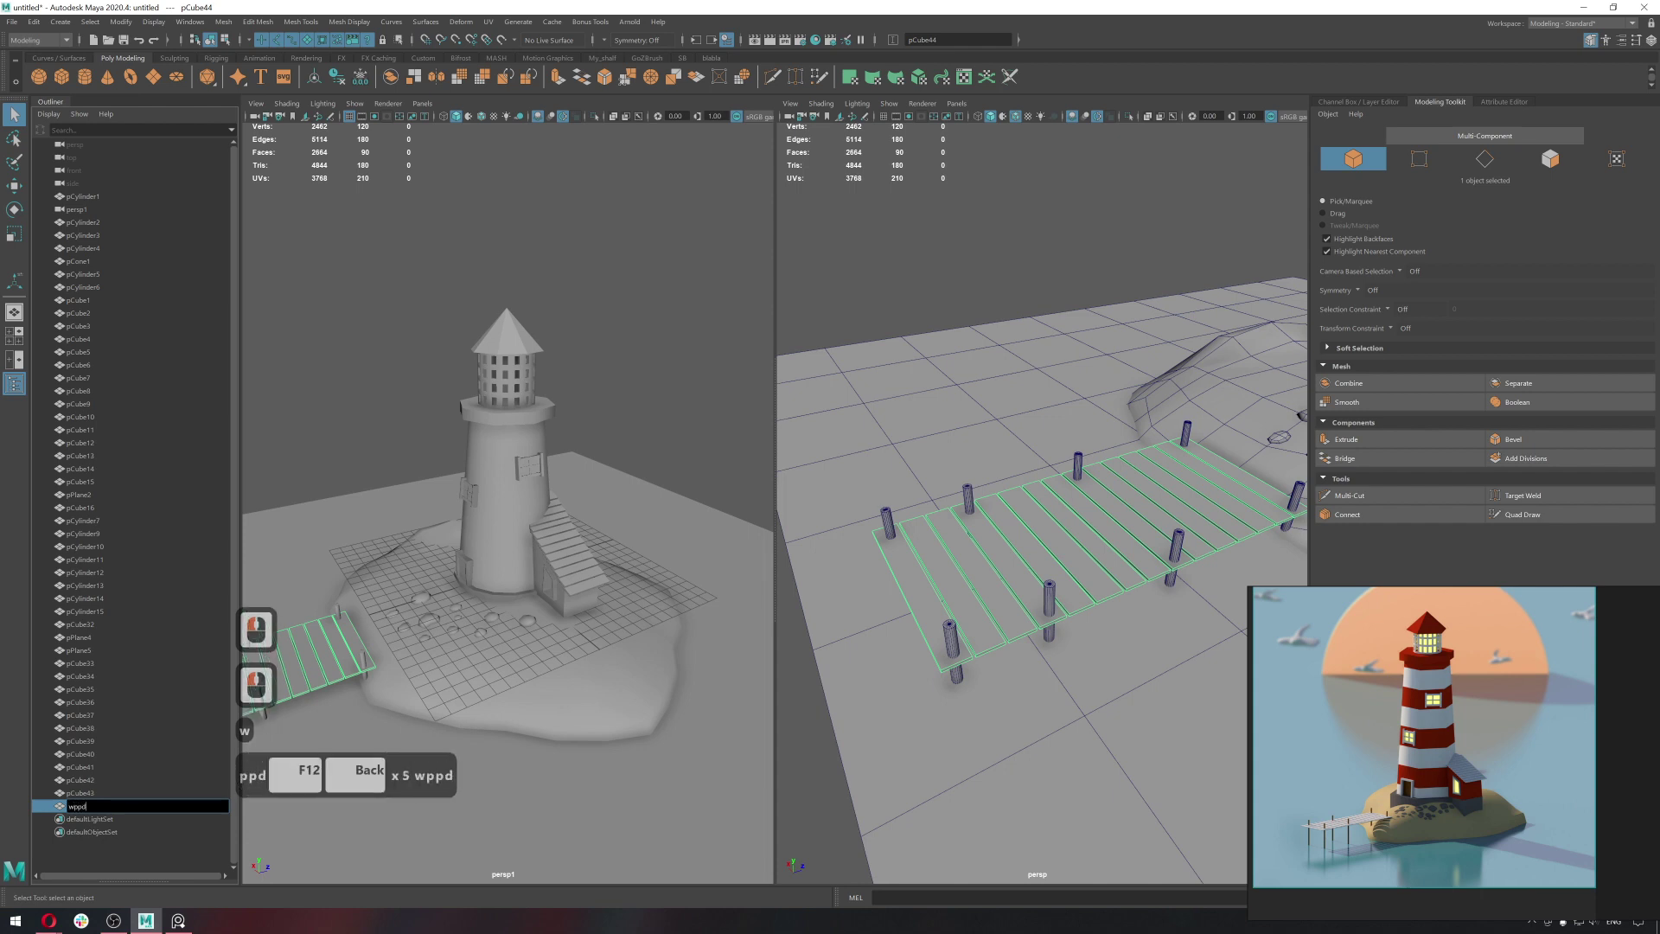
key(BackSpace)
key(BackSpace)
key(BackSpace)
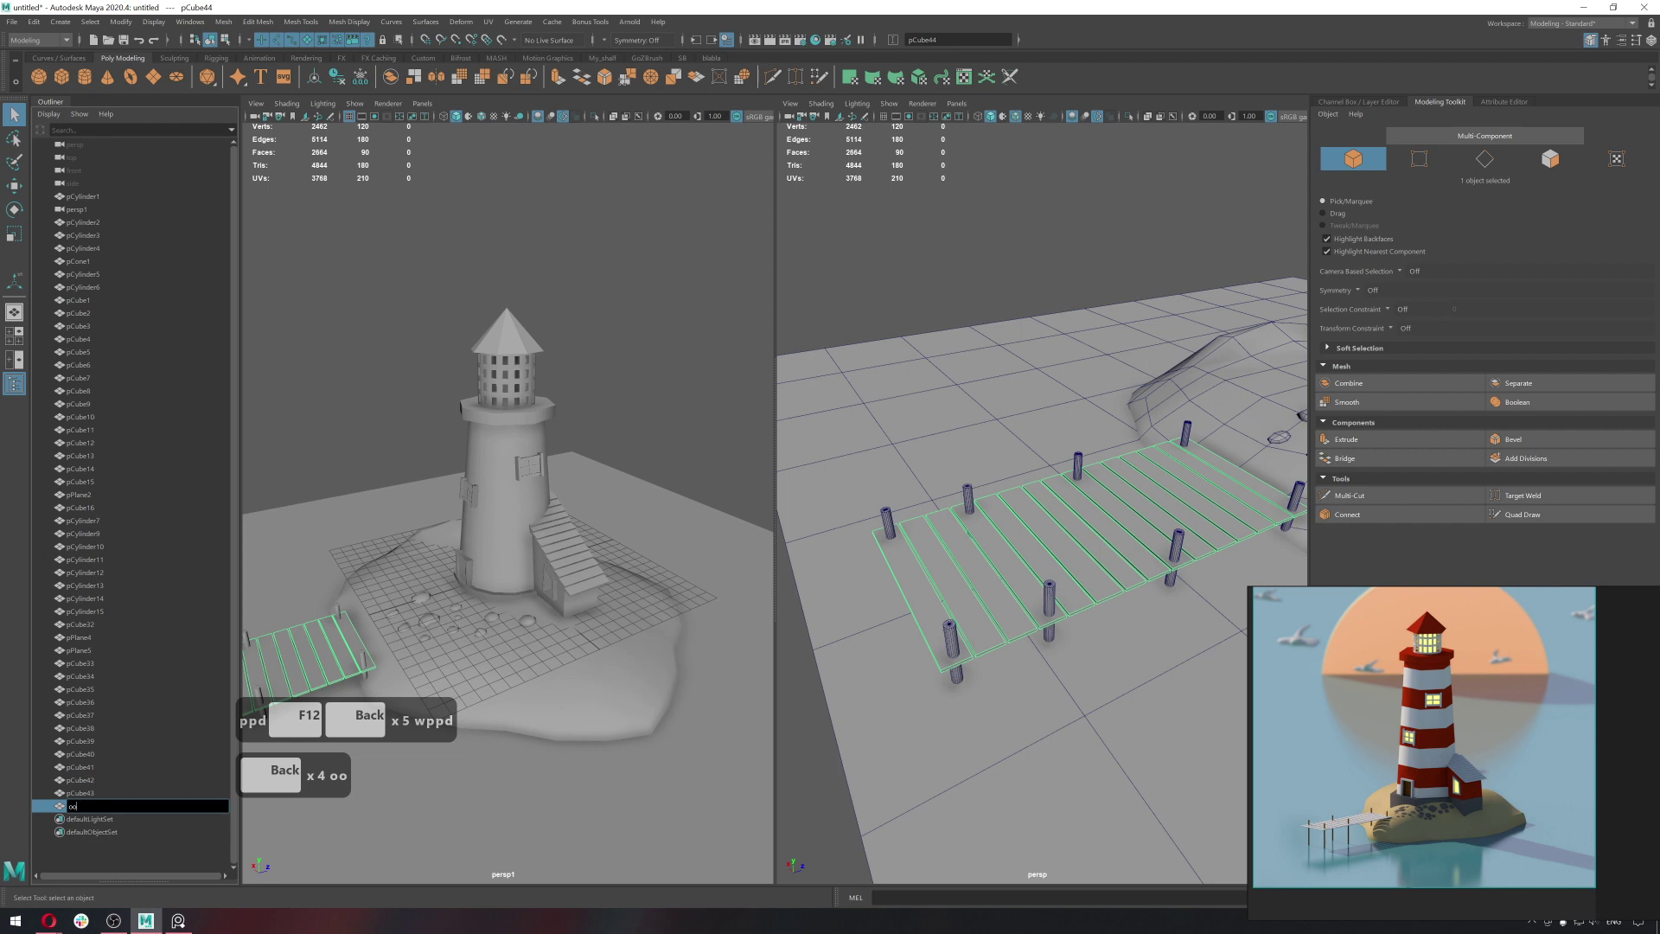
key(BackSpace)
text(d)
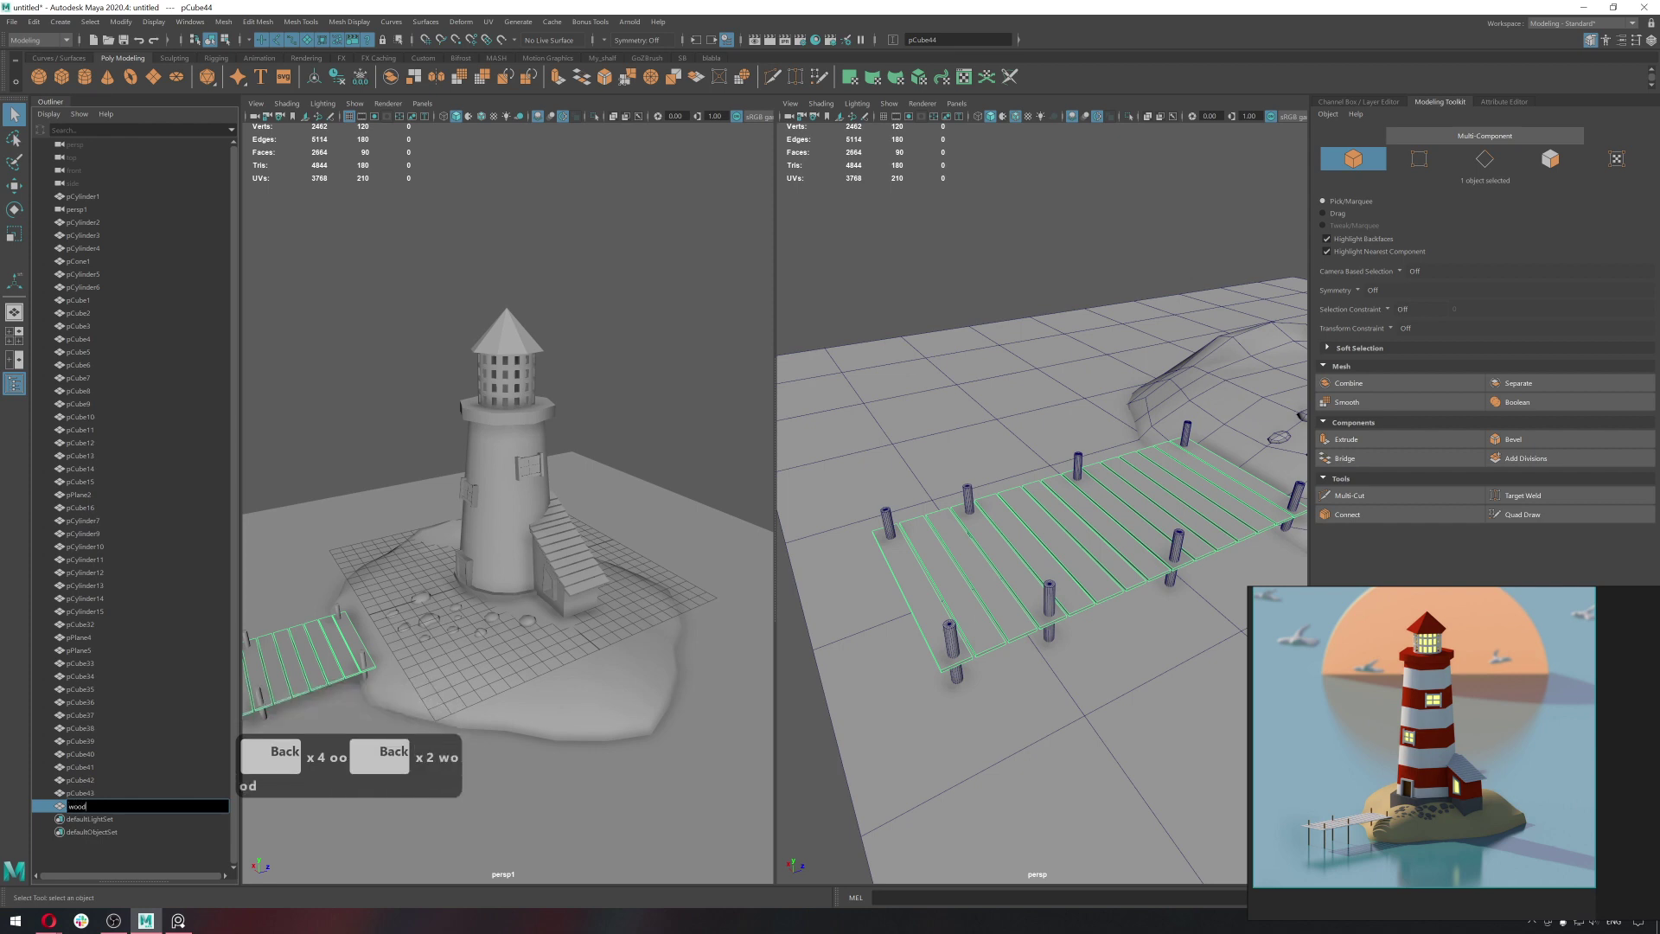
text(ater)
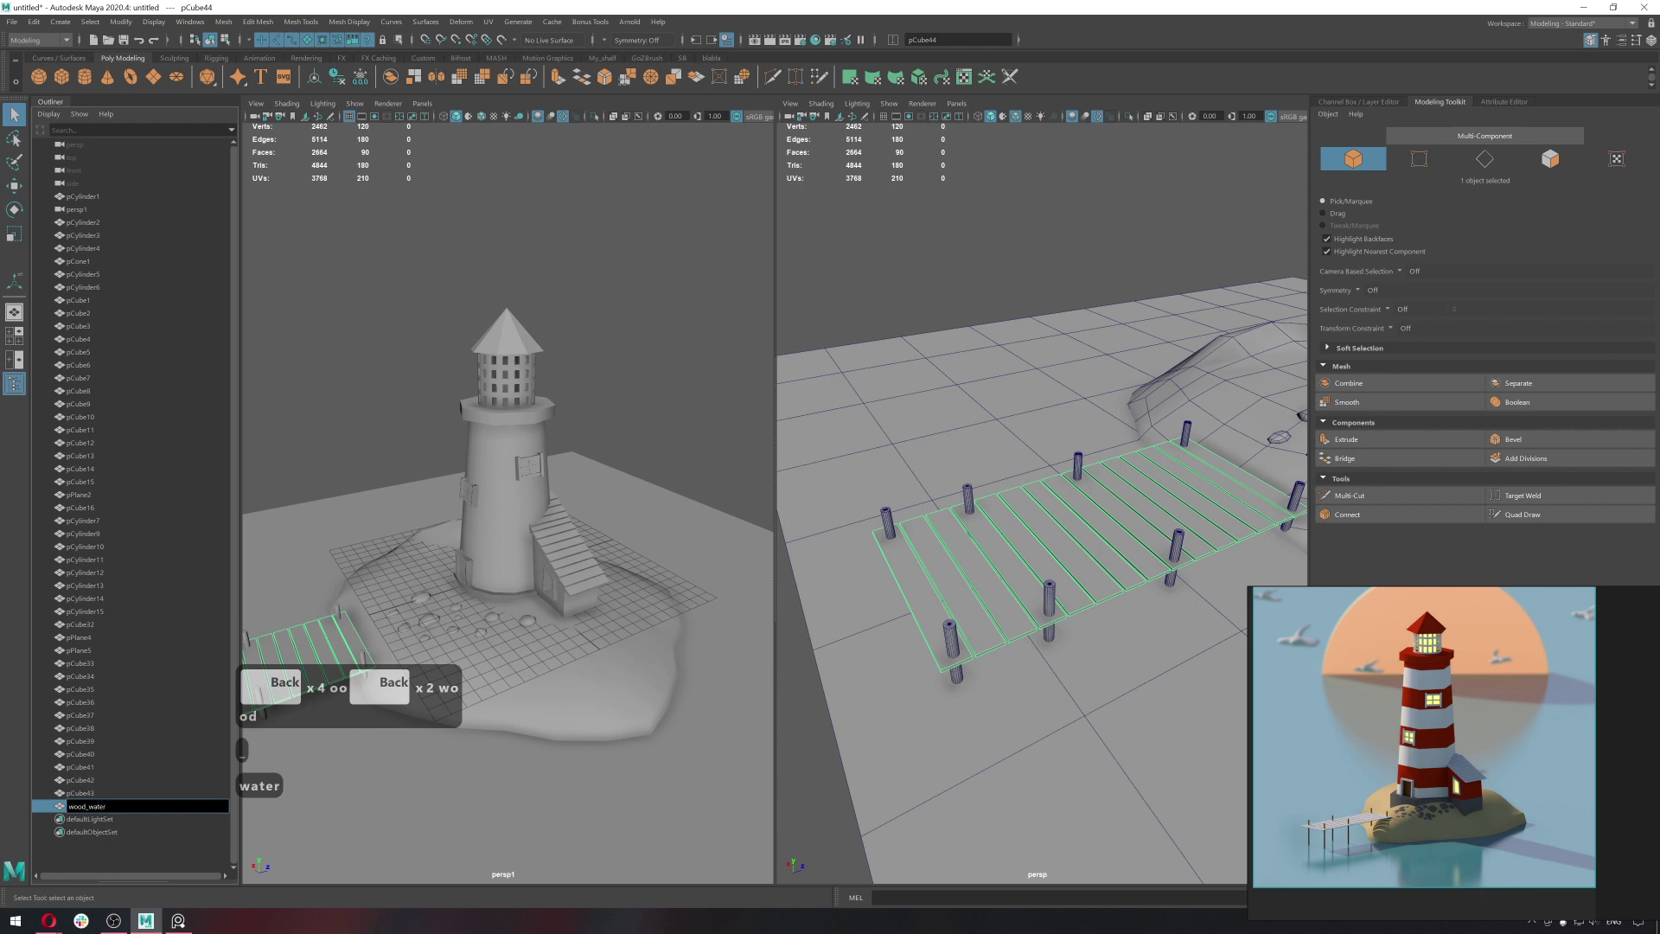
key(Return)
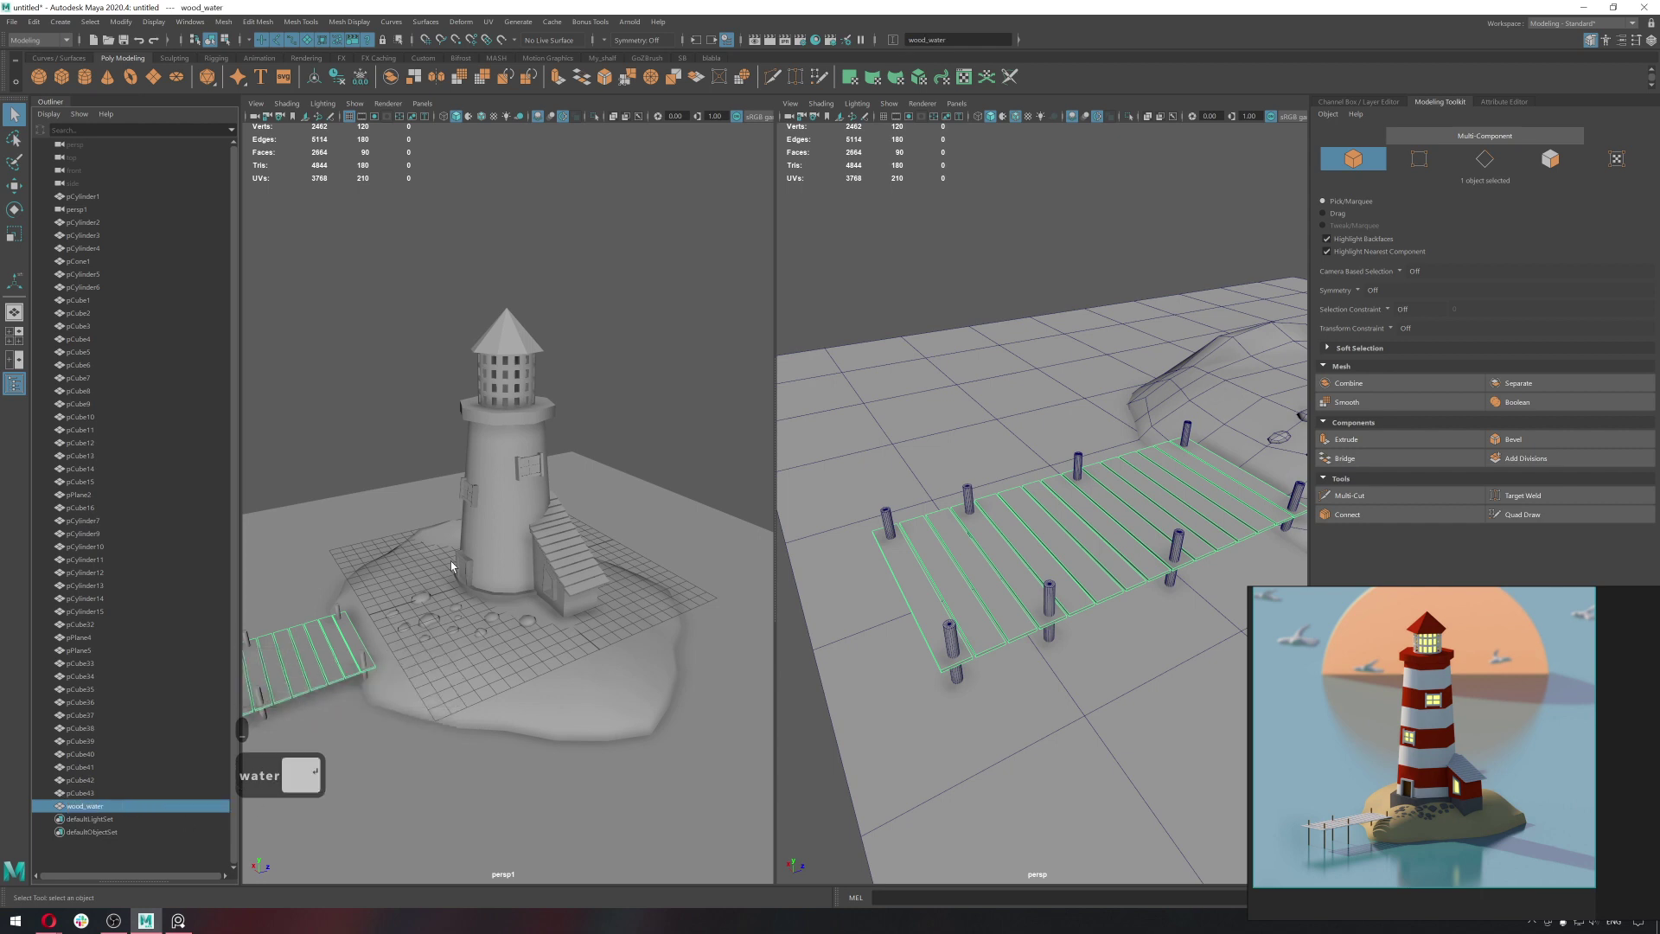
key(Return)
Shift-select all nine pier post cylinders and combine them into a single mesh.
middle_click(652, 528)
click(555, 582)
key(q)
click(509, 547)
click(507, 547)
click(429, 572)
click(453, 622)
click(385, 642)
middle_click(493, 586)
click(418, 569)
click(374, 593)
click(403, 632)
click(443, 621)
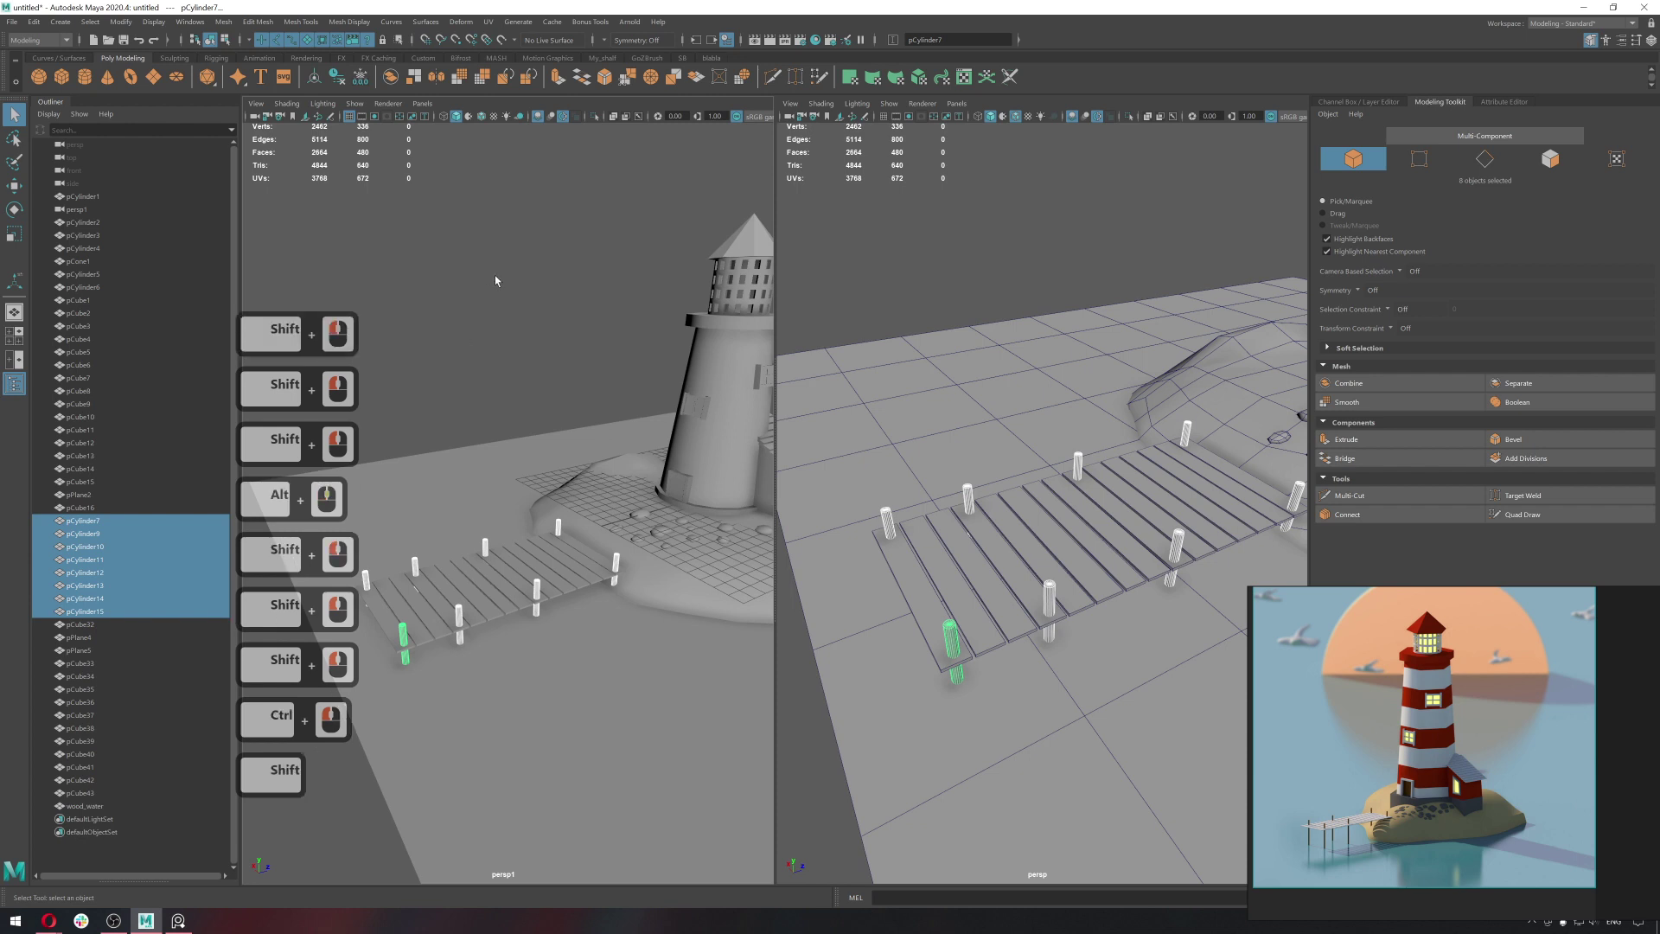
right_click(547, 513)
key(shift+F1)
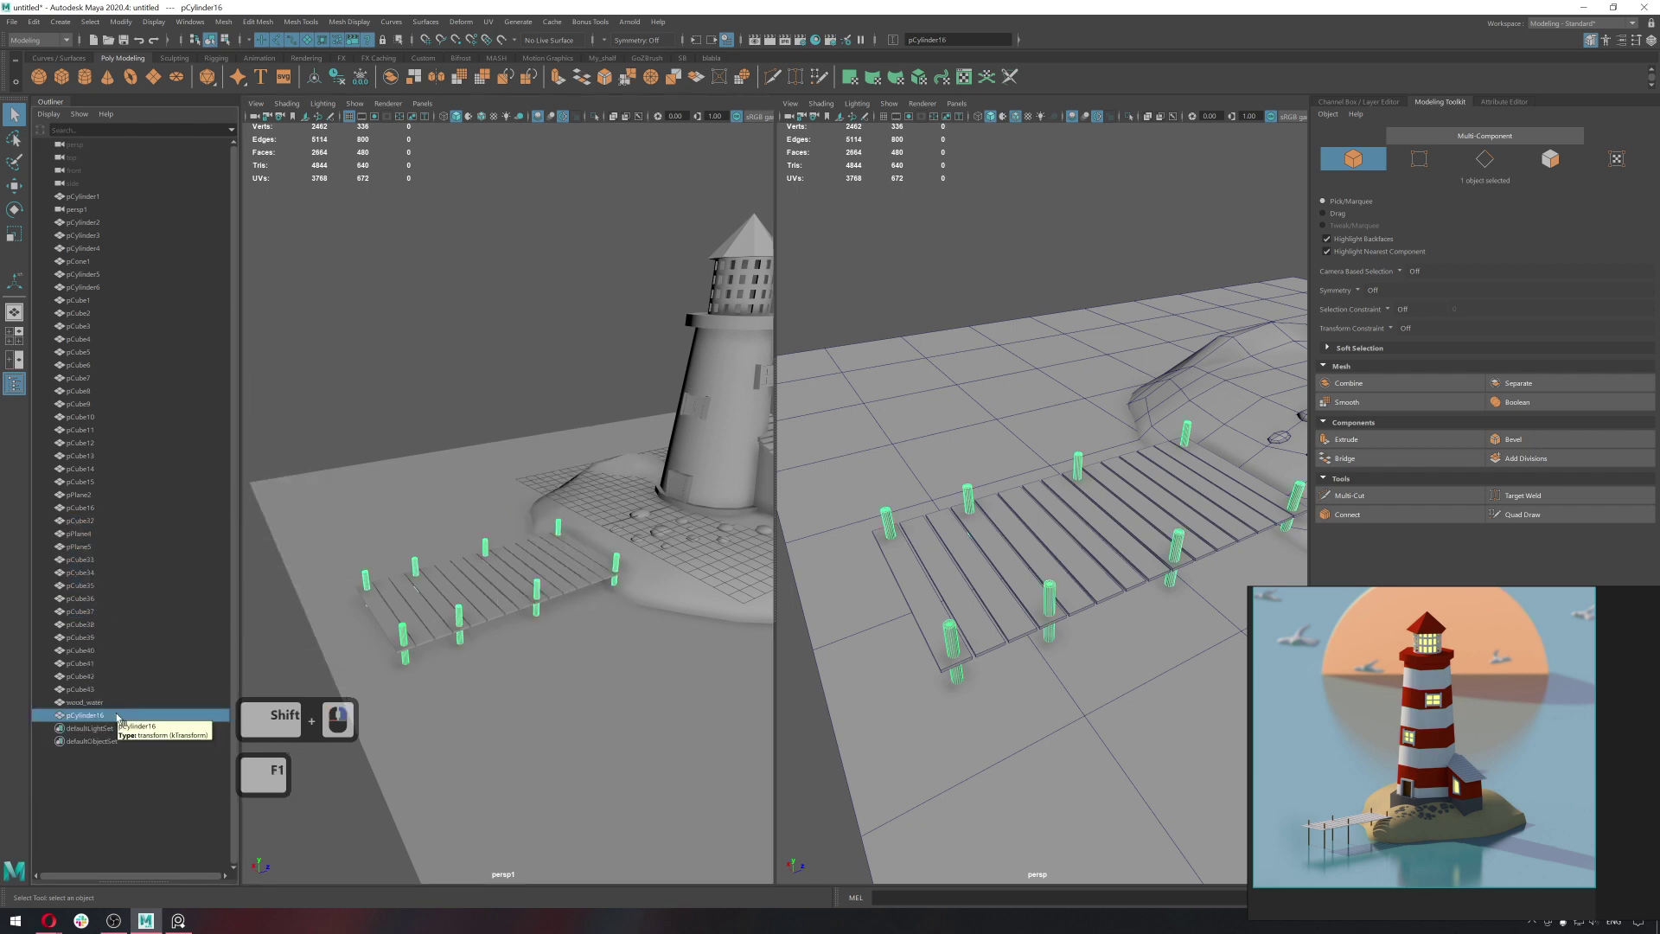
Rename the combined posts object to wood_water2.
double_click(120, 718)
text(asd)
key(BackSpace)
key(BackSpace)
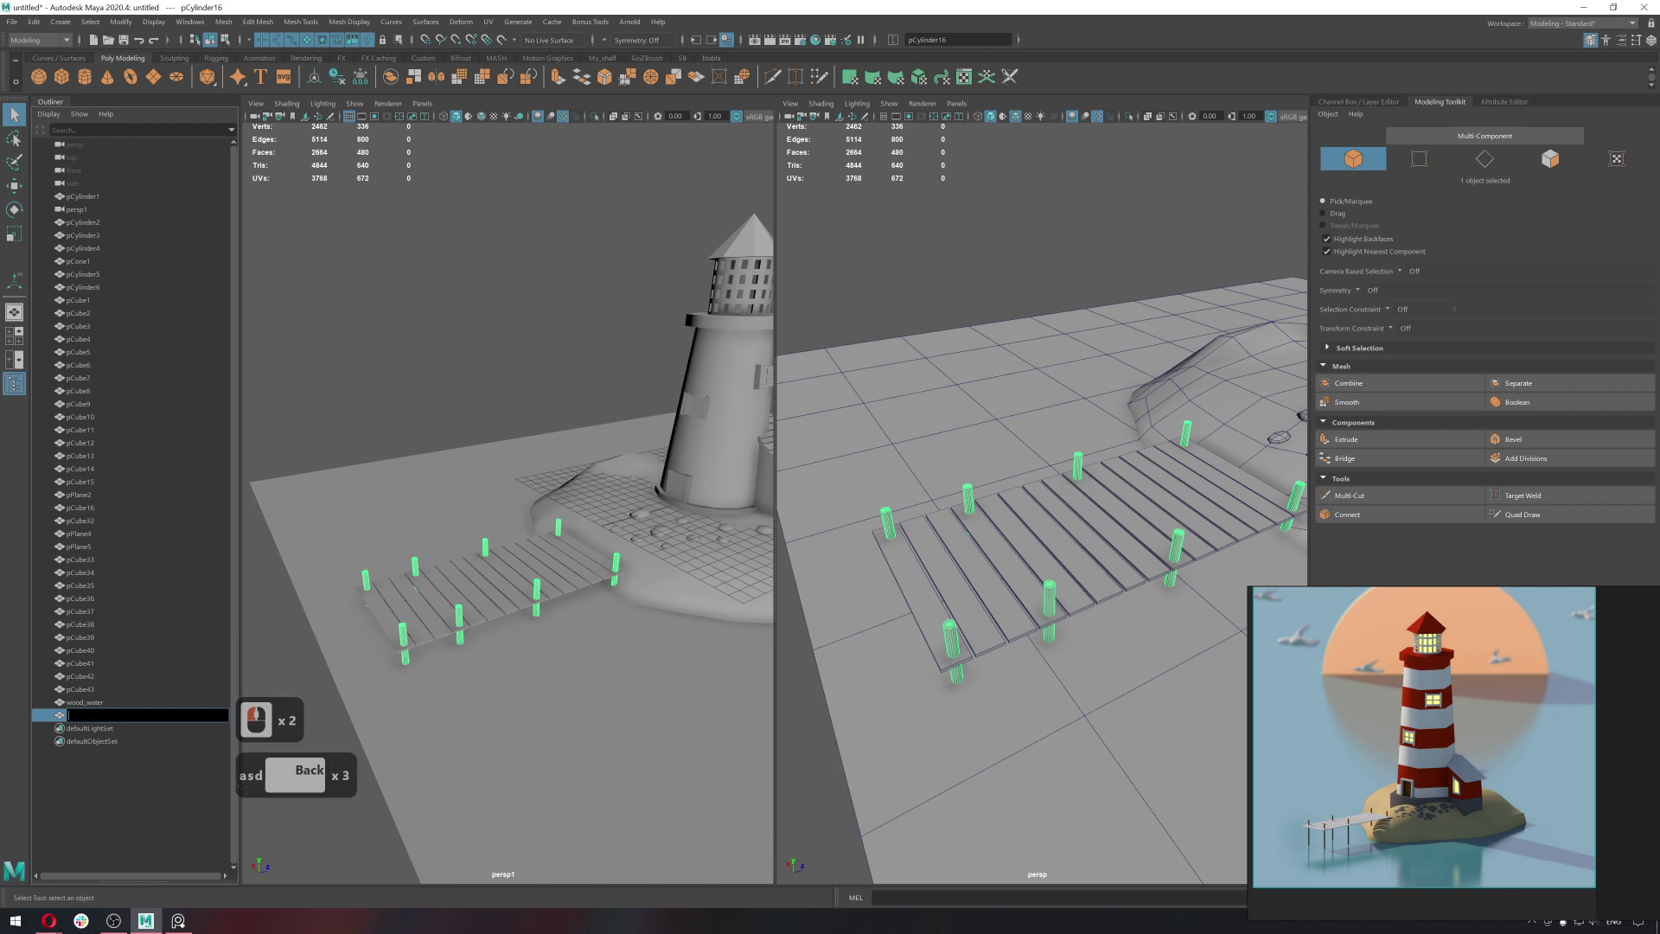
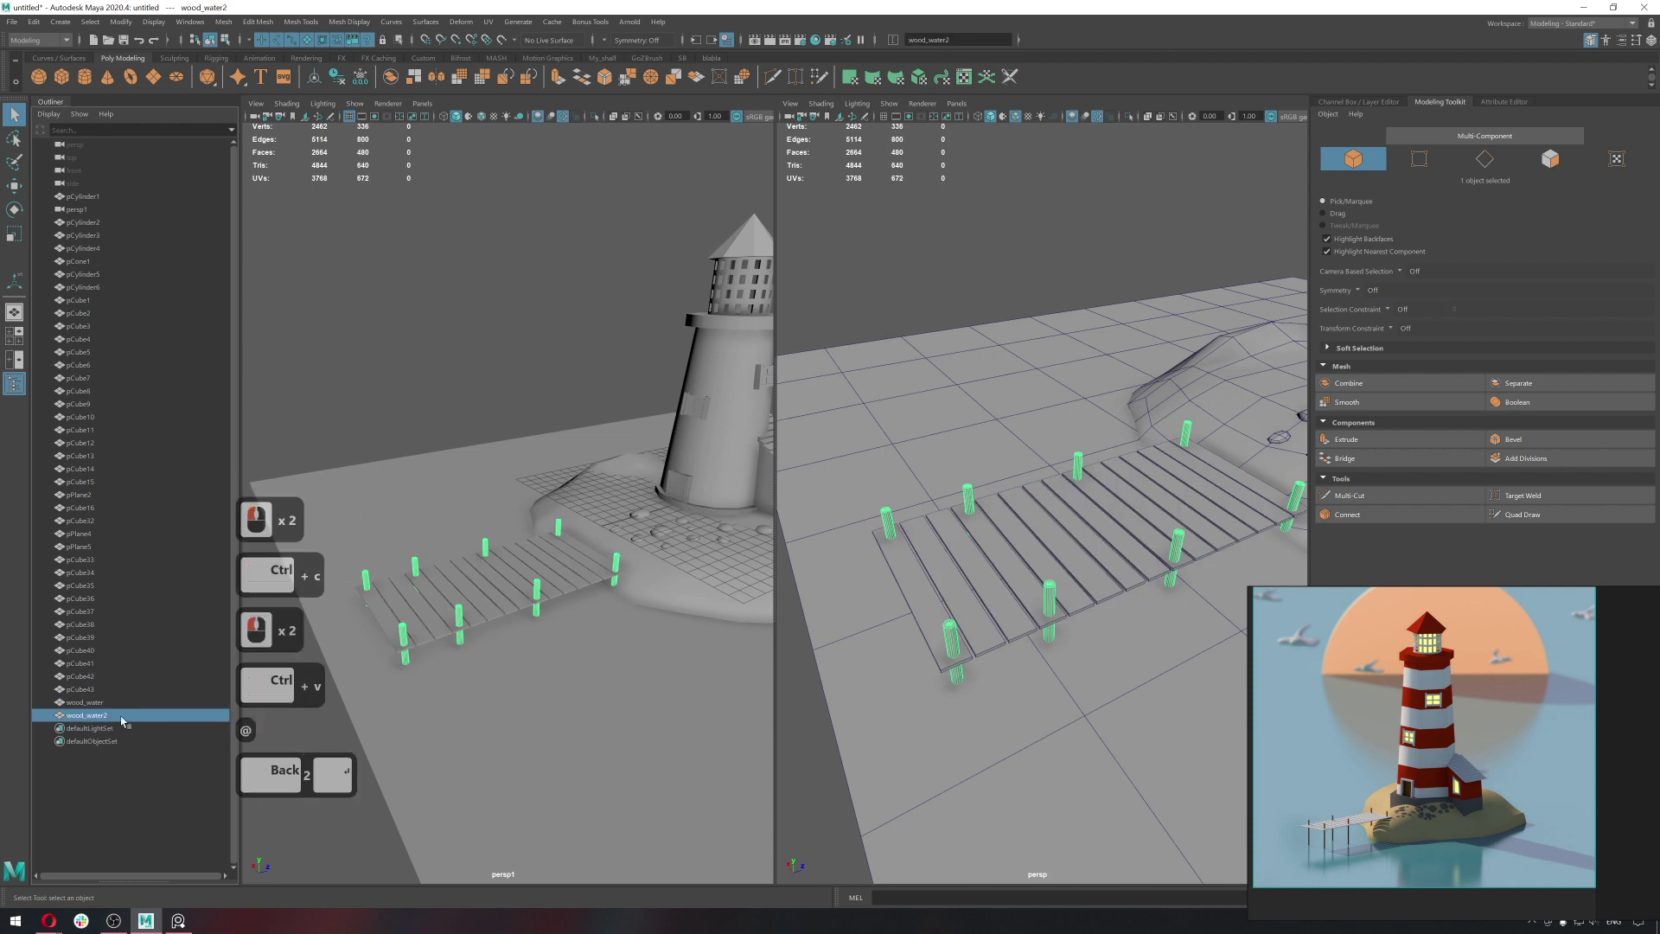
key(BackSpace)
text(2)
key(Return)
key(@)
key(BackSpace)
Select the lighthouse tower, window and lantern parts in turn to review them.
click(633, 528)
double_click(572, 490)
key(q)
click(551, 481)
middle_click(546, 468)
double_click(545, 468)
click(577, 444)
click(560, 396)
middle_click(610, 364)
click(608, 335)
double_click(620, 337)
click(568, 367)
click(584, 263)
middle_click(560, 427)
click(598, 368)
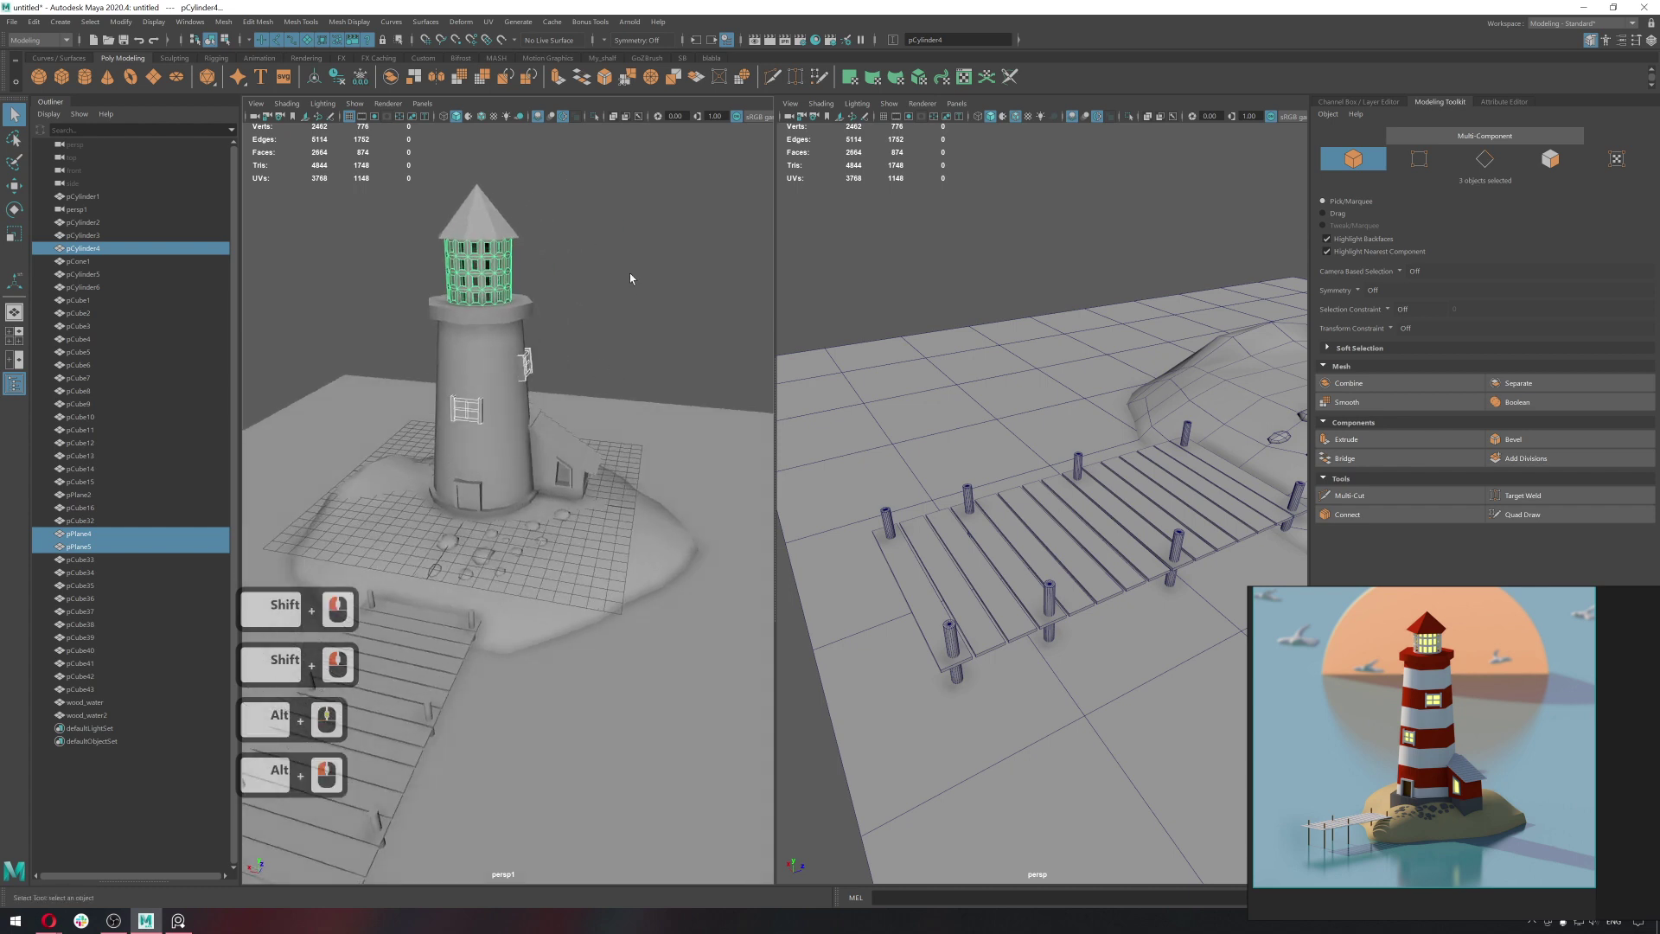
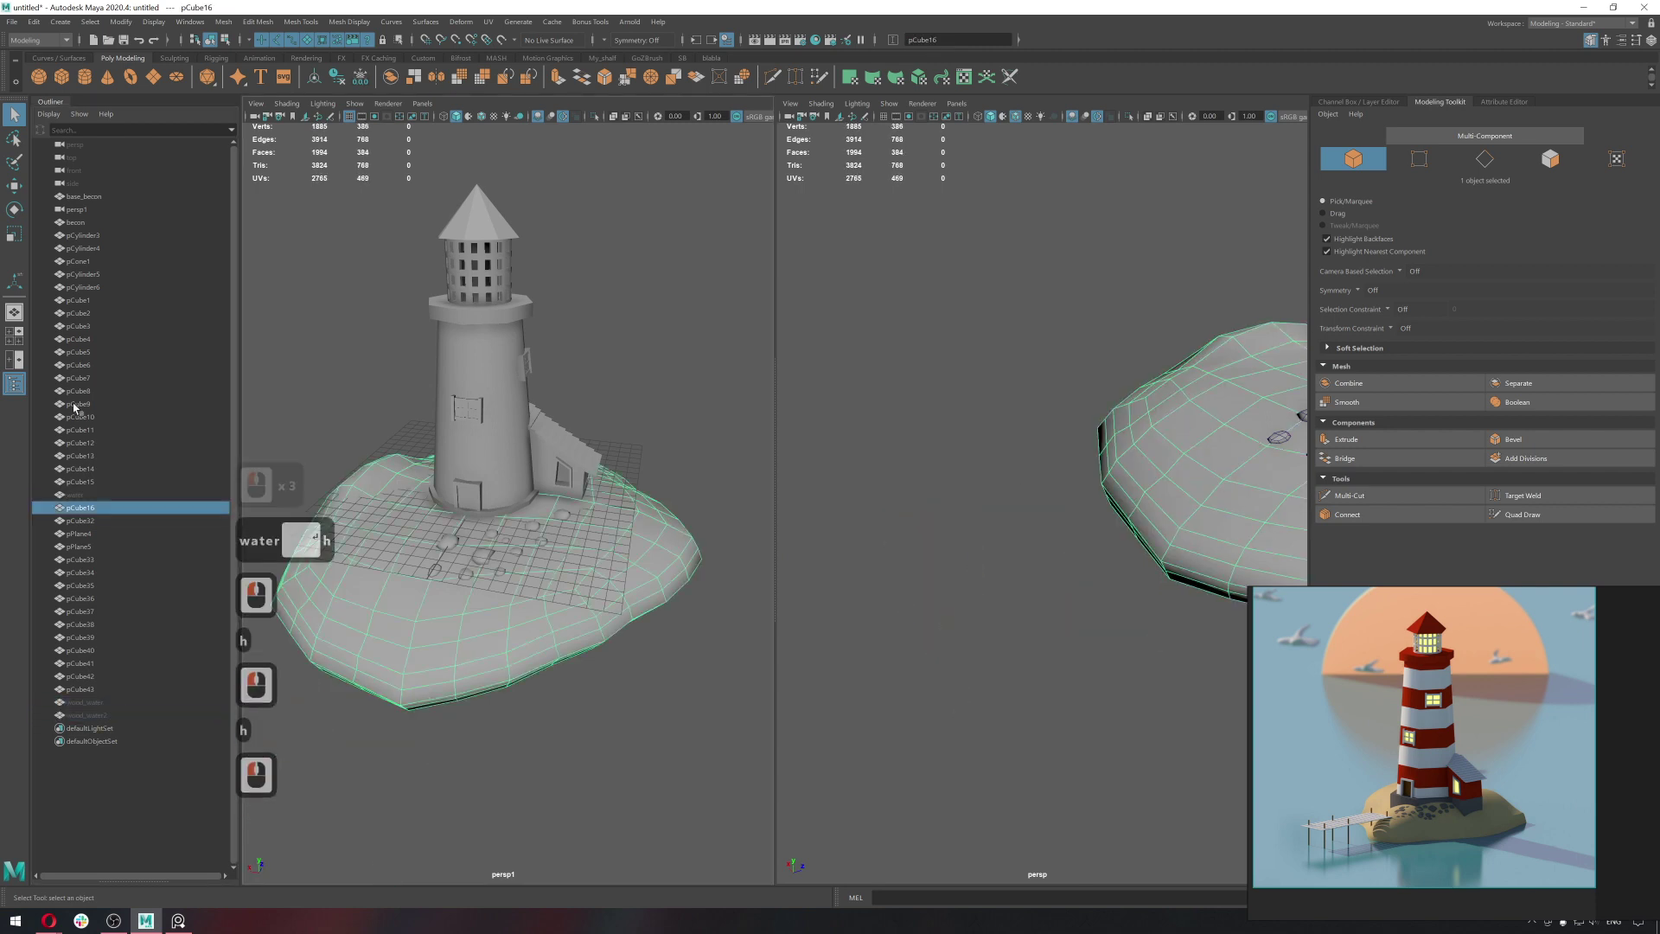
Rename the island object to earth in the Outliner.
double_click(118, 516)
text(arth)
key(Return)
key(h)
Hide and clean up pieces around the lighthouse base, undoing an accidental deletion.
click(505, 495)
key(h)
click(497, 513)
double_click(494, 487)
key(Delete)
click(511, 451)
key(h)
click(580, 498)
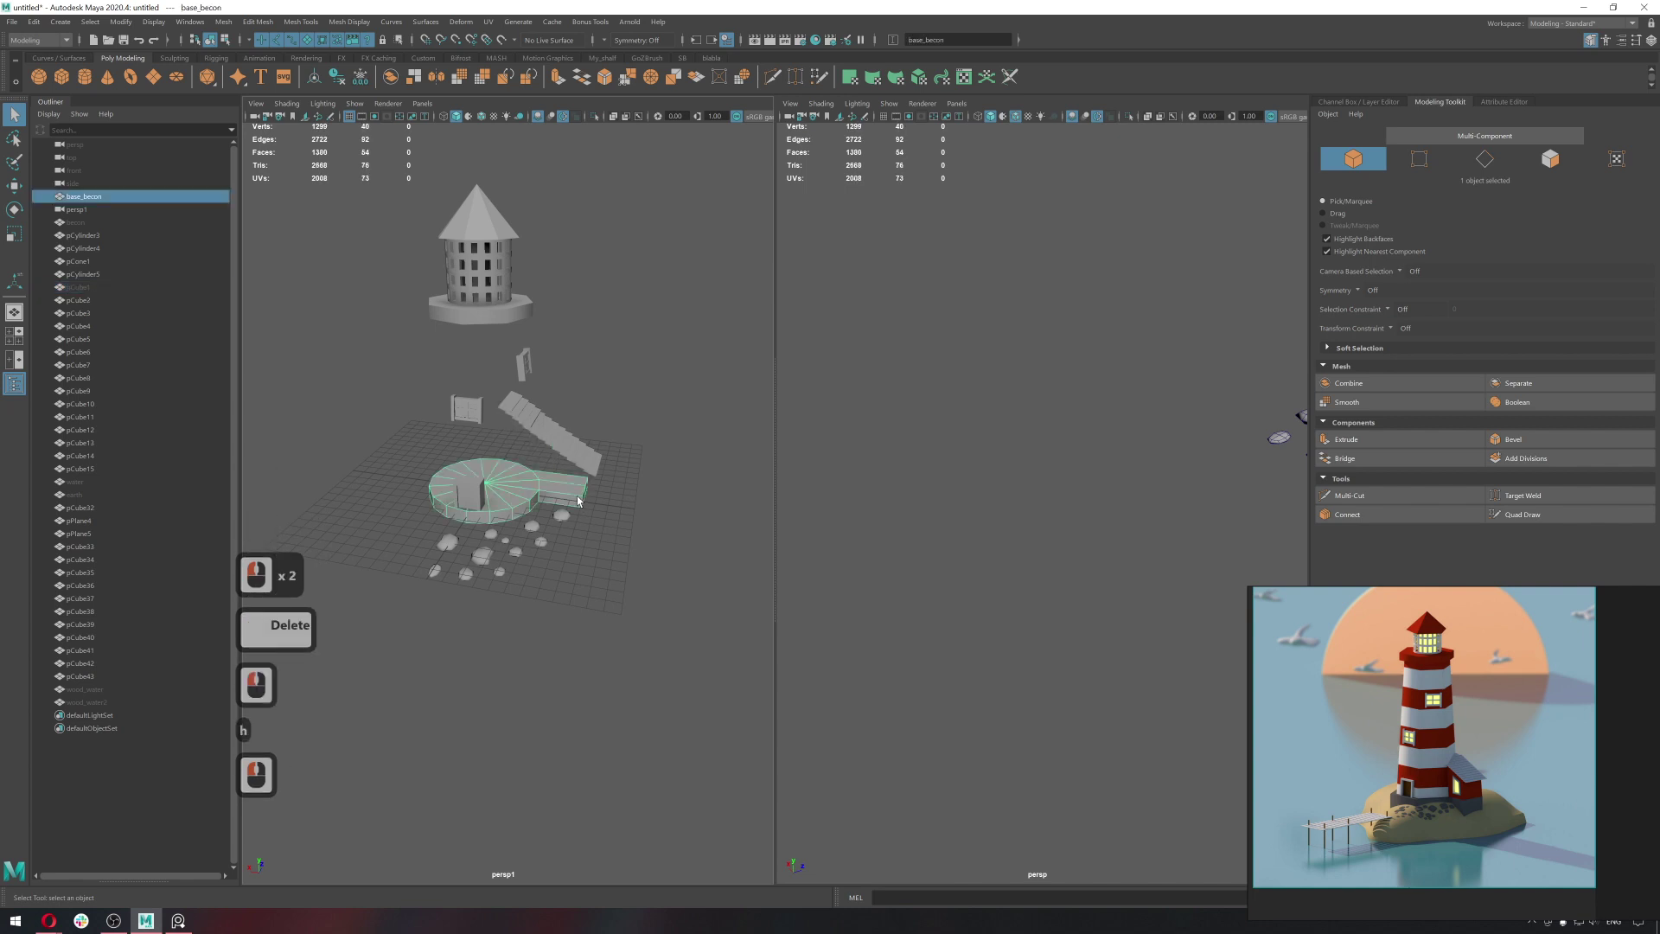
key(ctrl+z)
key(ctrl+z)
click(597, 475)
key(q)
middle_click(594, 468)
click(604, 456)
double_click(591, 450)
Select the small cube pieces and Combine them into one mesh.
click(572, 437)
click(547, 425)
click(538, 414)
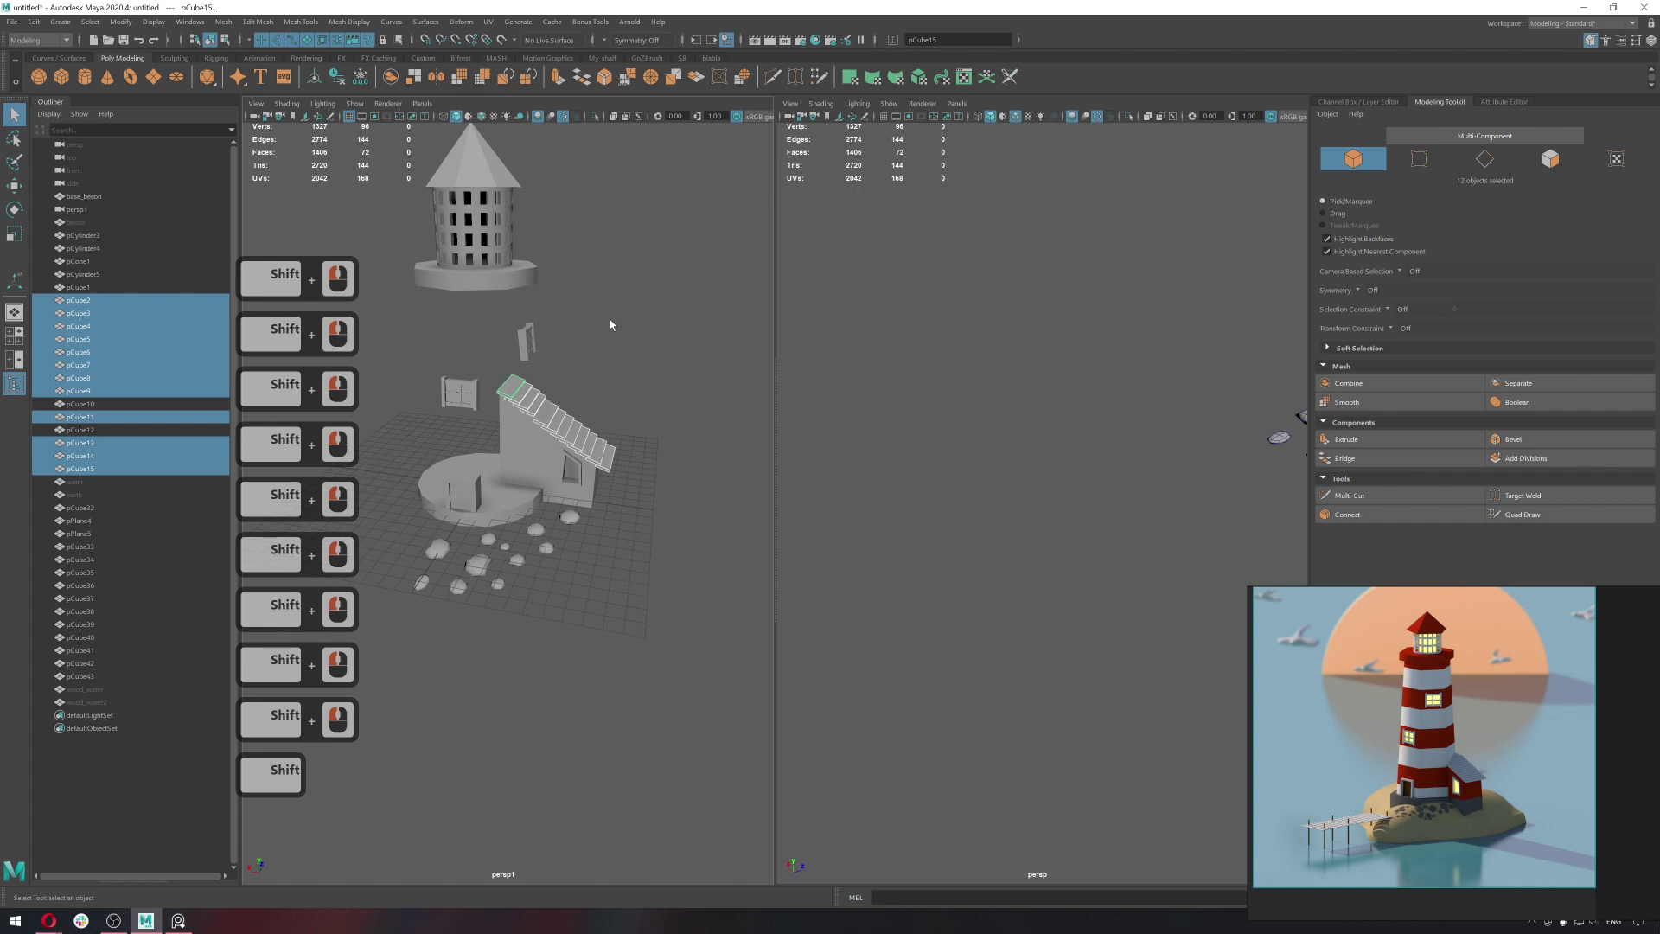
click(580, 371)
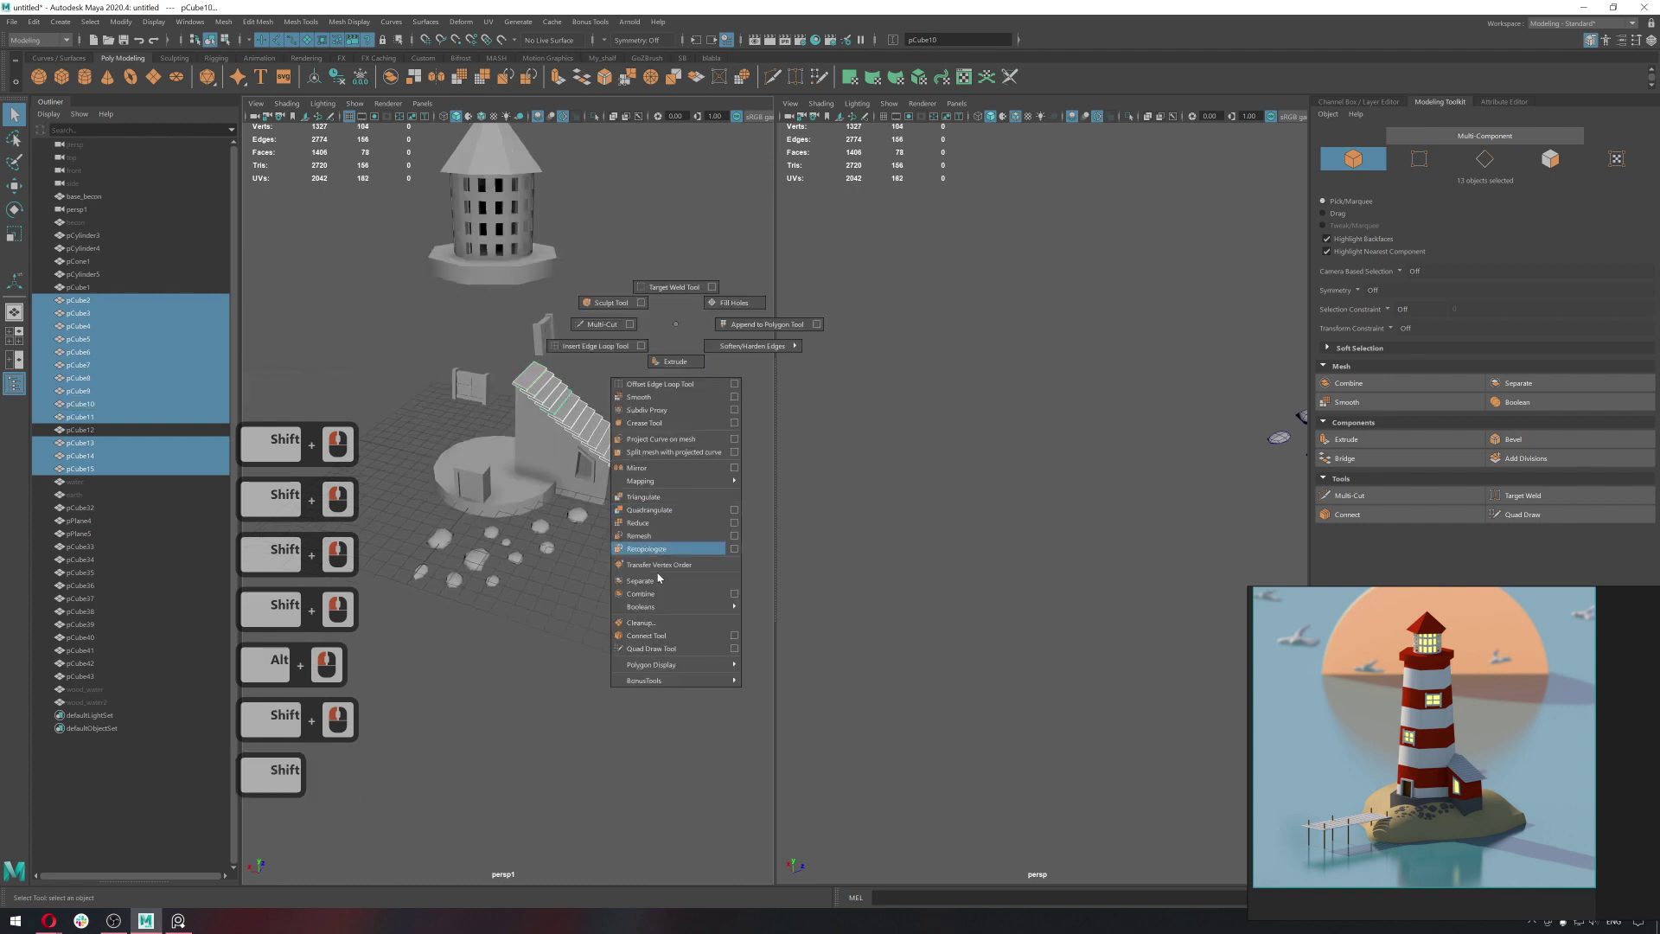
right_click(657, 579)
key(F1)
key(F1)
key(F1)
click(489, 381)
click(657, 308)
right_click(637, 578)
key(F1)
key(F1)
click(484, 487)
Rename the door object to door in the Outliner.
click(118, 346)
double_click(118, 346)
text(door)
key(Return)
key(BackSpace)
key(Return)
key(Return)
click(472, 394)
key(BackSpace)
key(Return)
key(Return)
double_click(514, 267)
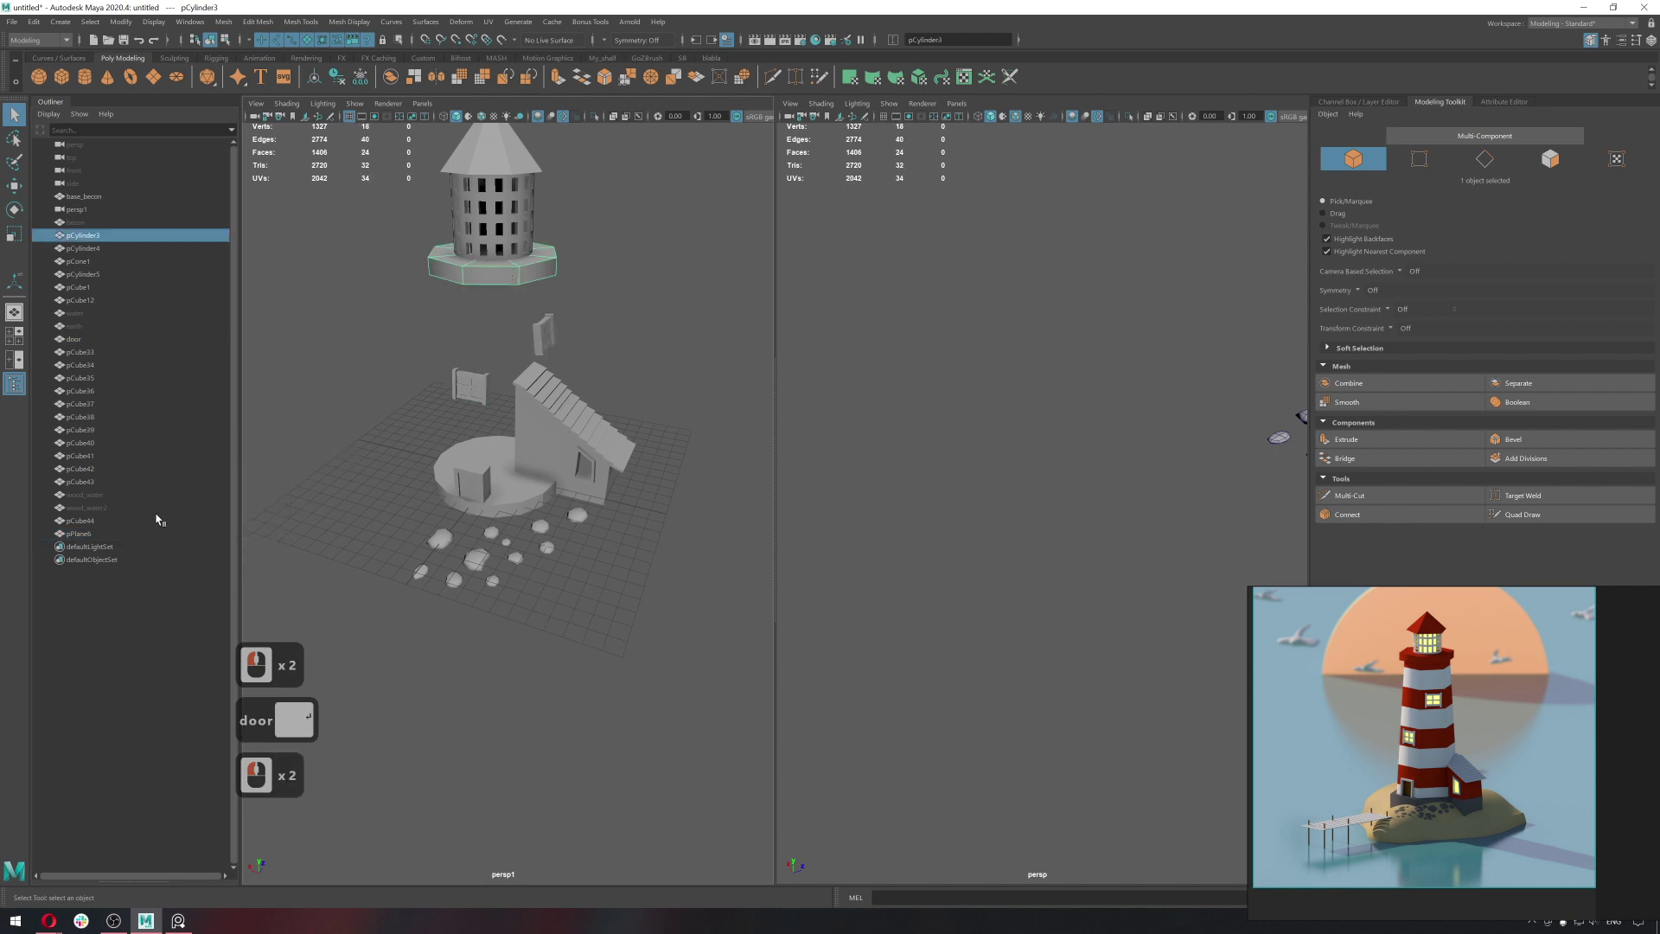
Unhide every scene object with Display > Show > All and review the result.
click(165, 30)
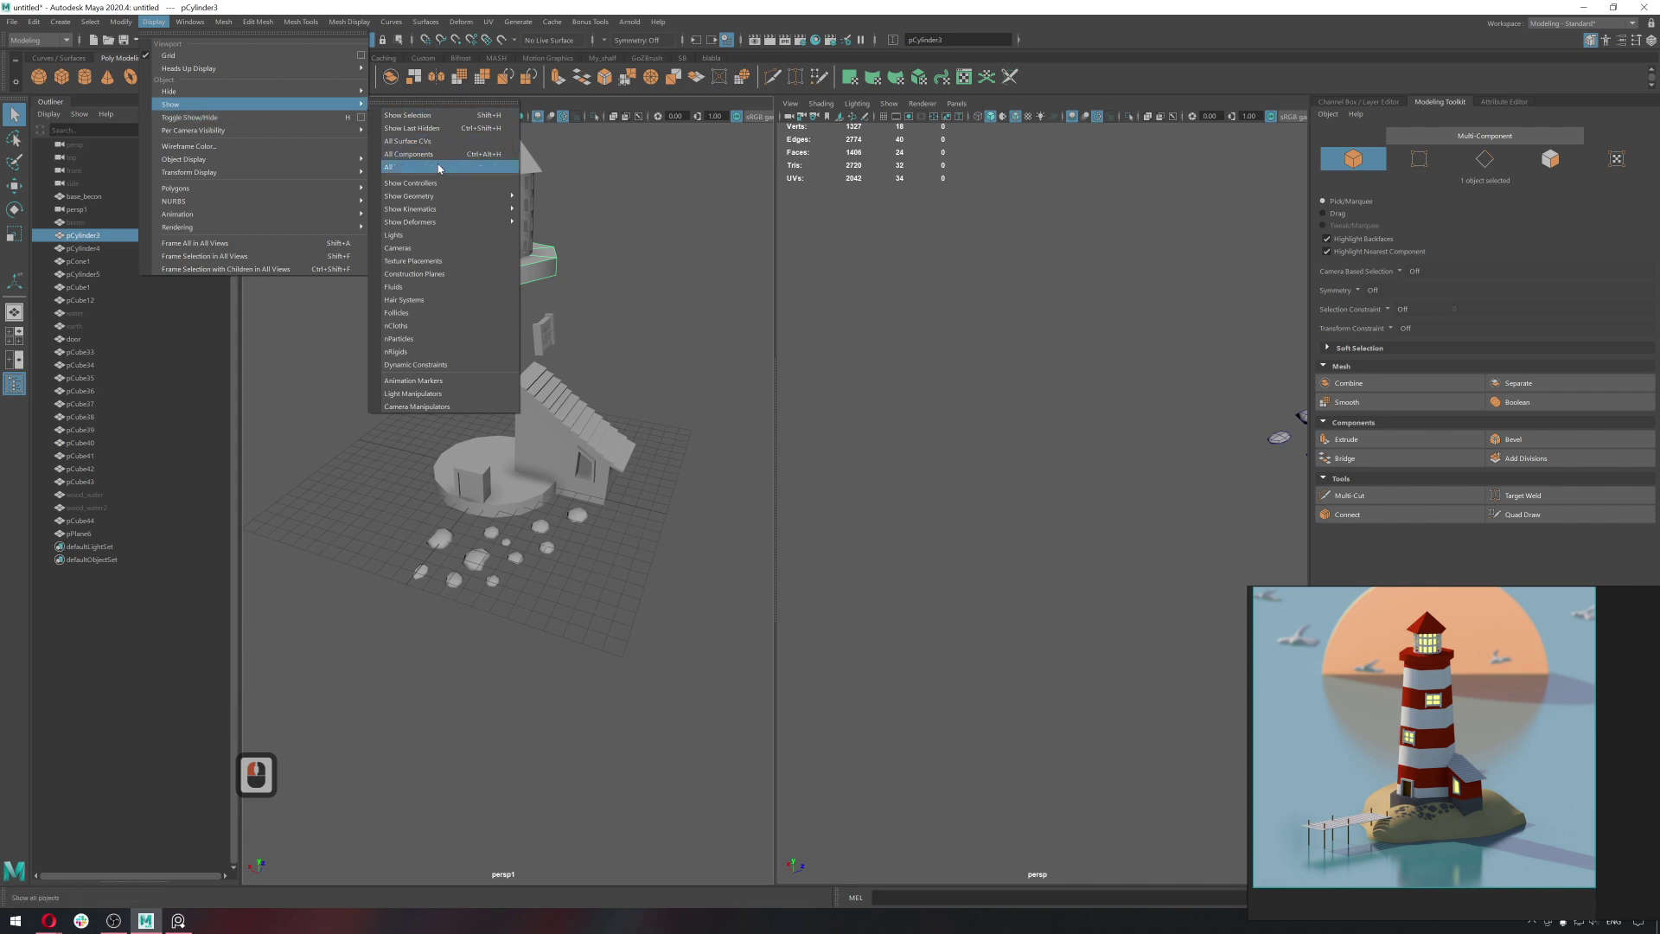
click(441, 168)
click(613, 294)
middle_click(616, 291)
middle_click(661, 333)
double_click(625, 337)
middle_click(549, 326)
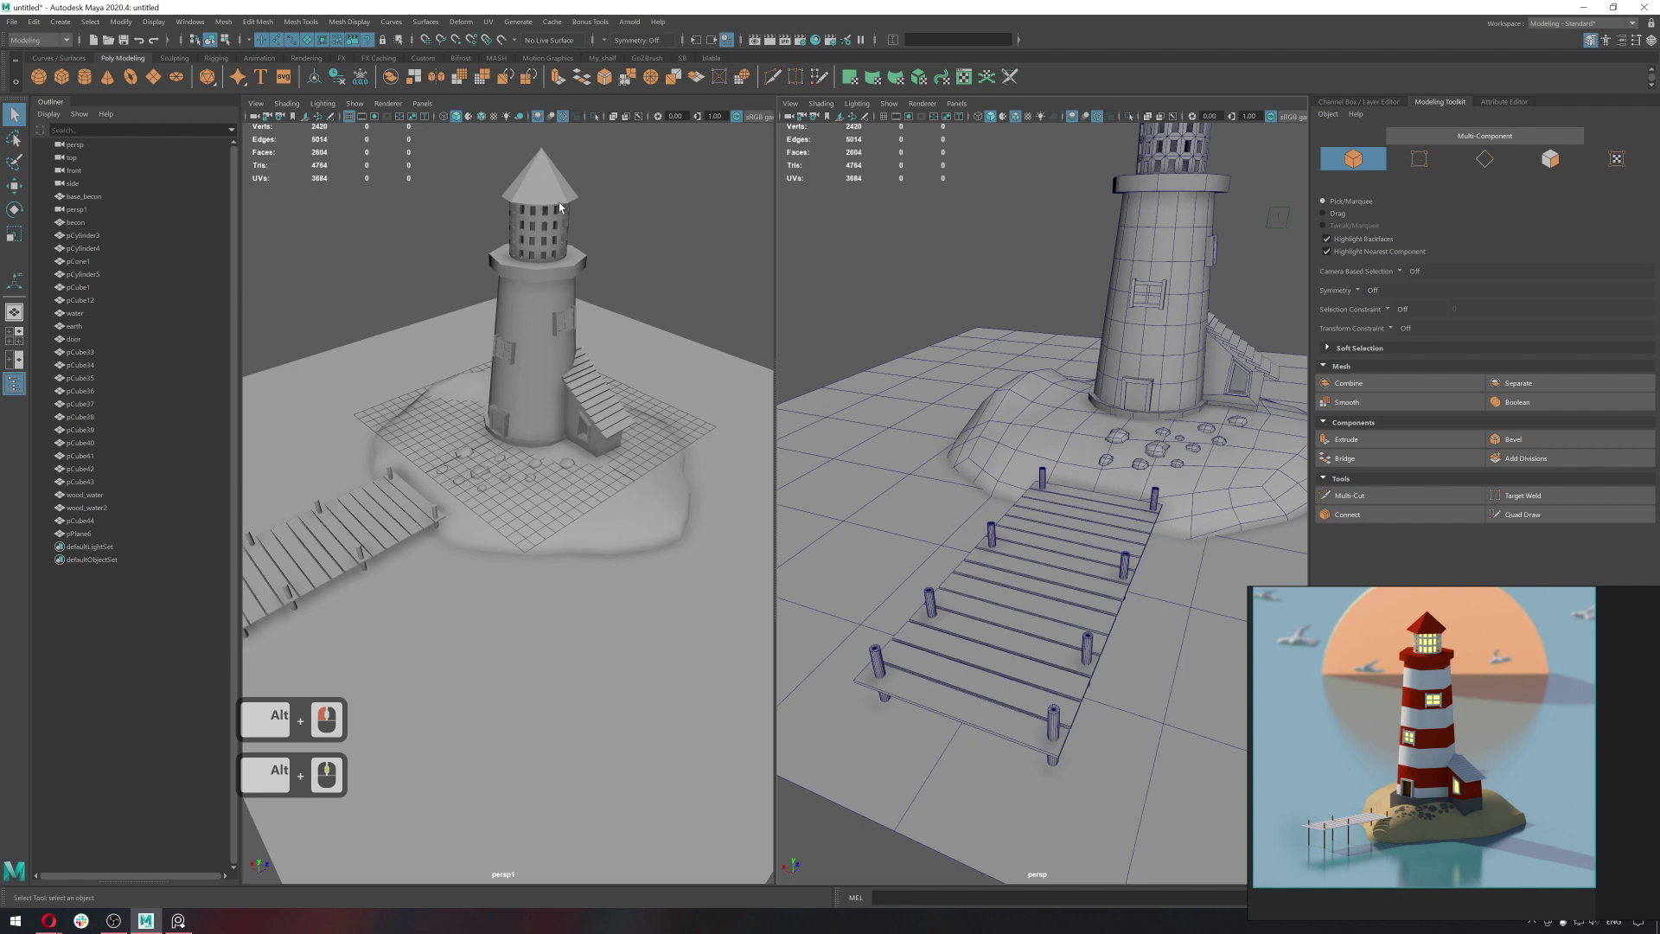
Maximise the perspective viewport to a single large view of the island.
key(space)
click(909, 304)
middle_click(910, 303)
middle_click(888, 304)
click(487, 126)
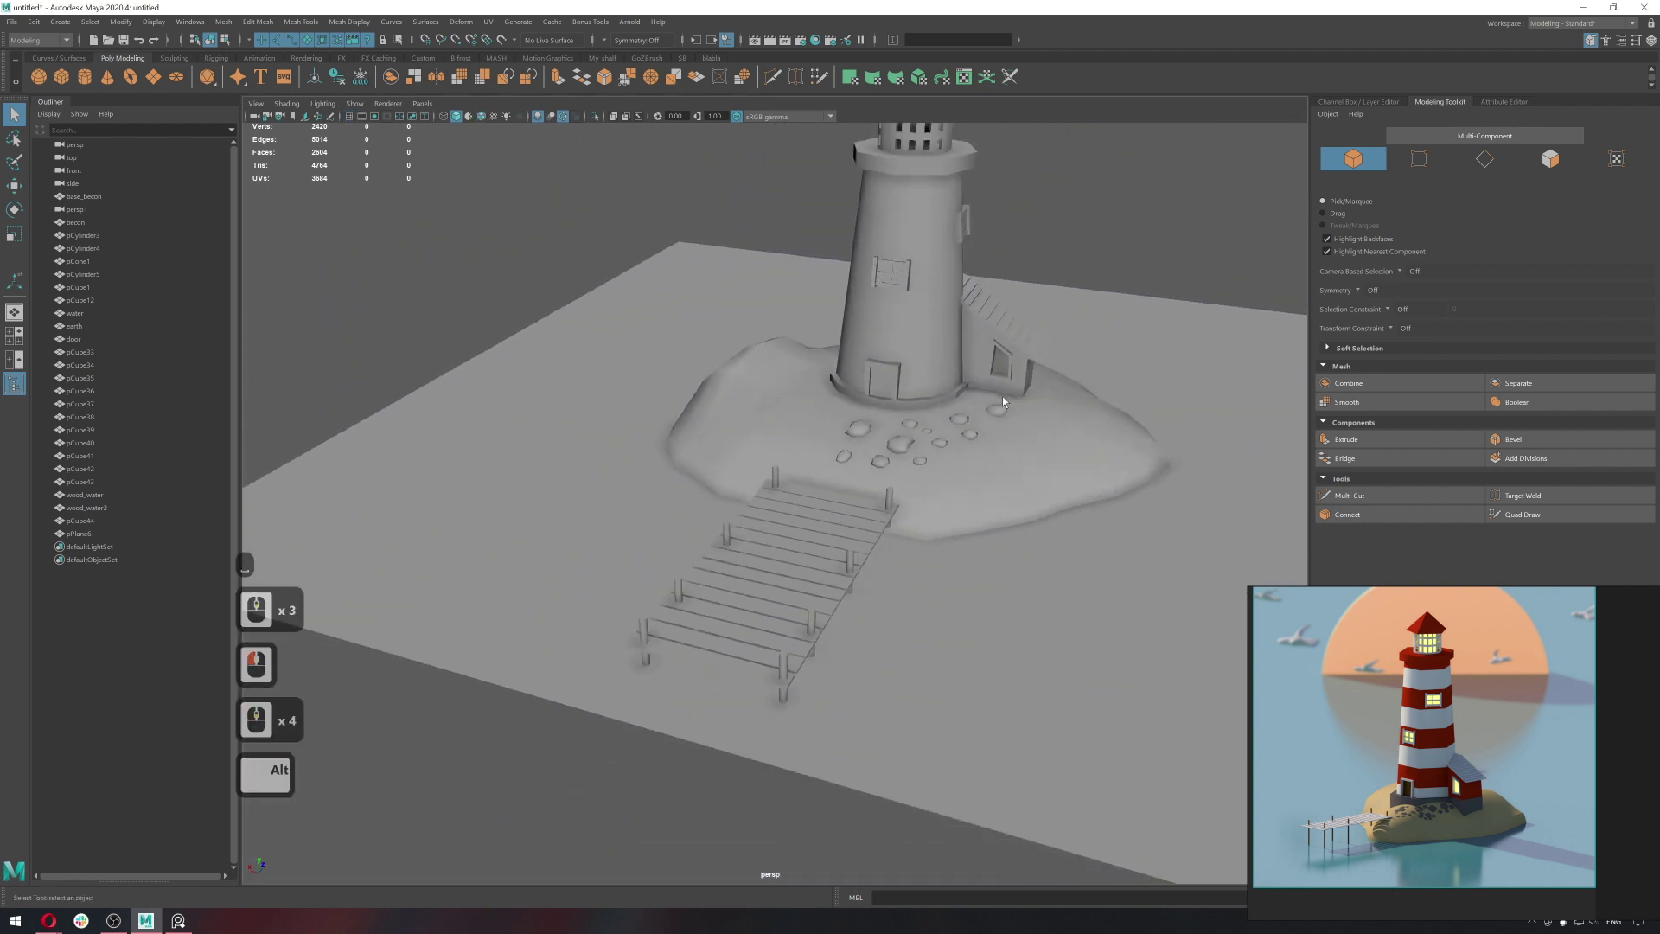
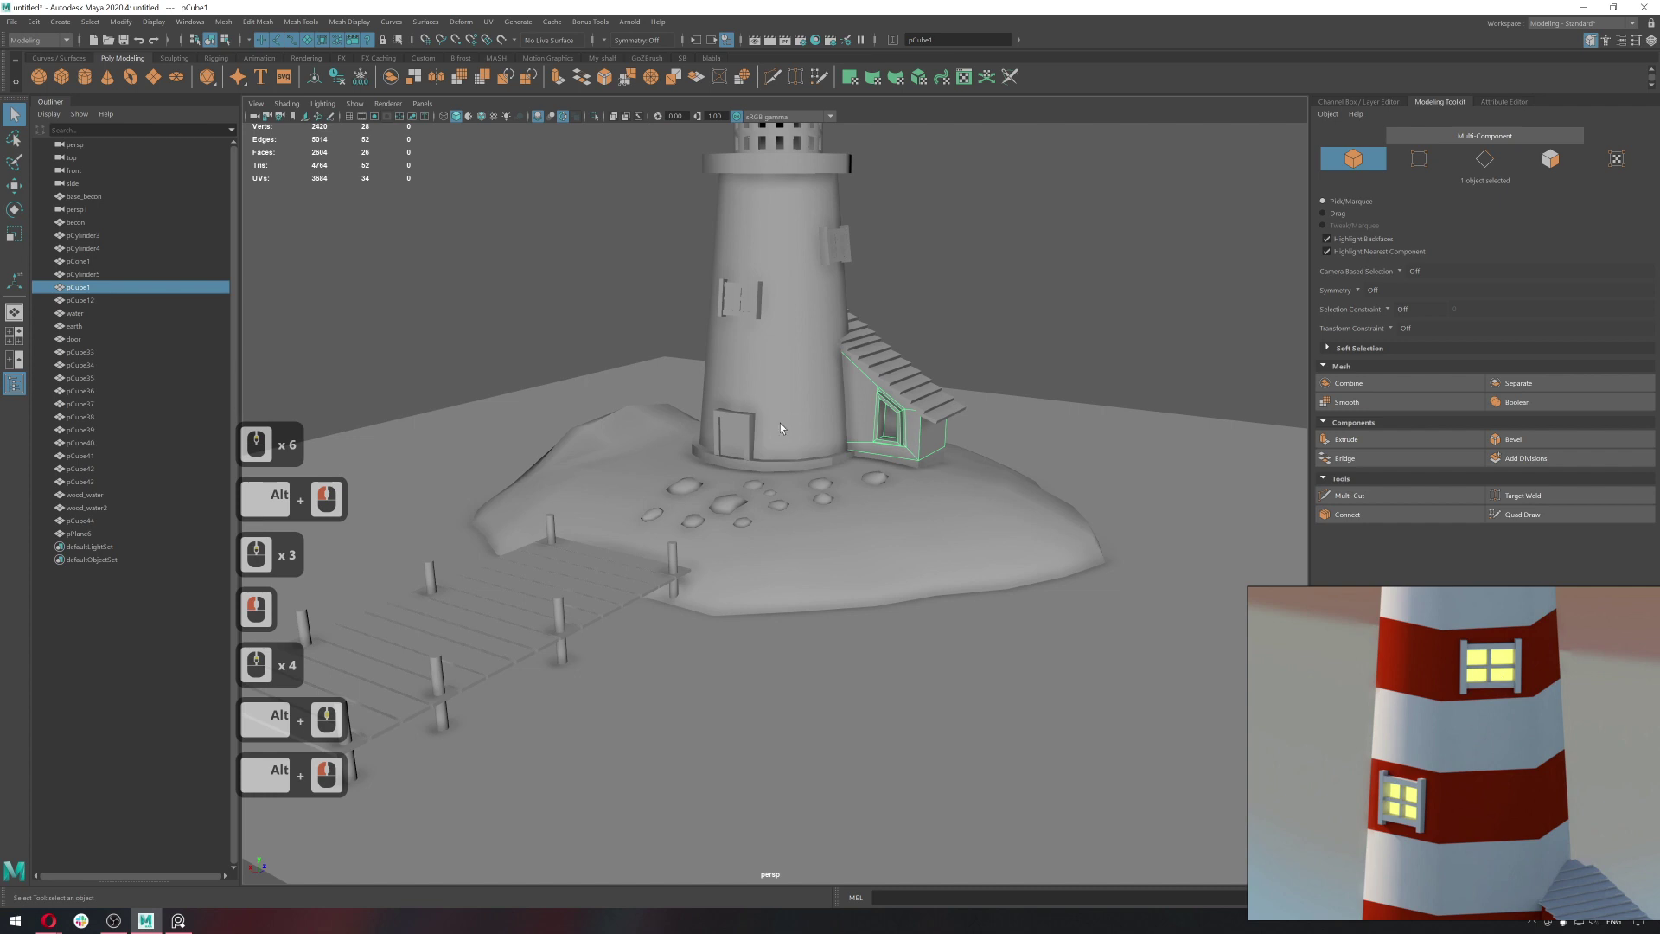
Select the lighthouse tower and switch it into Face component mode.
click(750, 439)
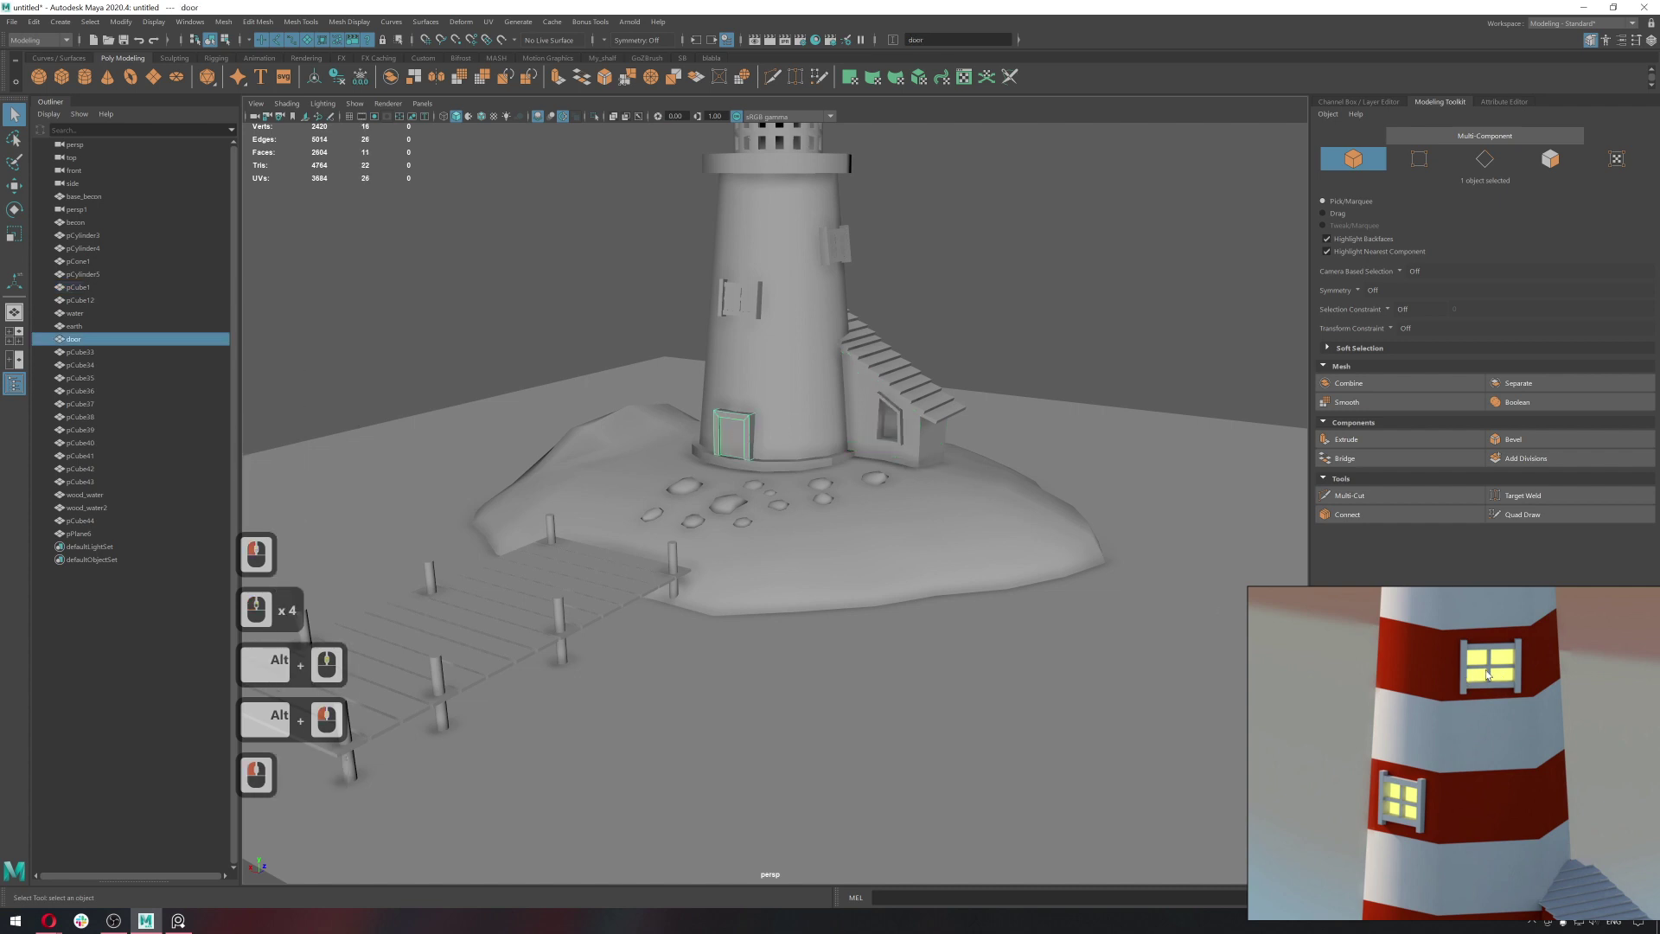
click(784, 456)
middle_click(789, 456)
middle_click(982, 495)
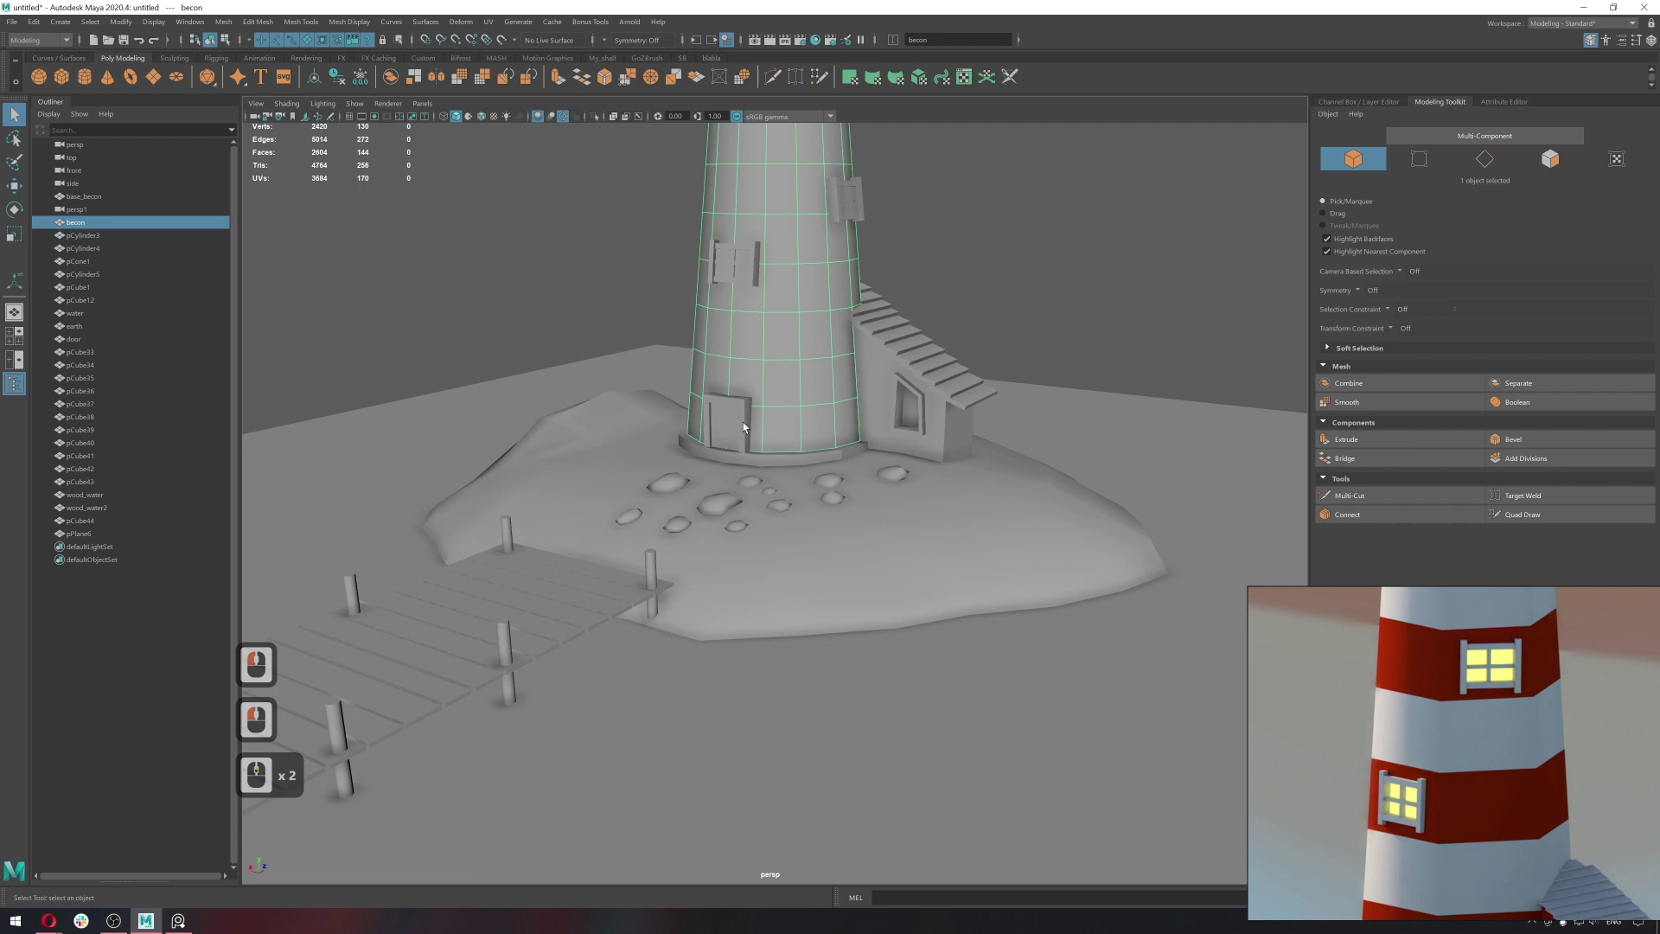
right_click(786, 442)
click(789, 435)
key(b)
Select two alternating horizontal rings of faces around the tower.
double_click(817, 434)
click(809, 348)
double_click(786, 345)
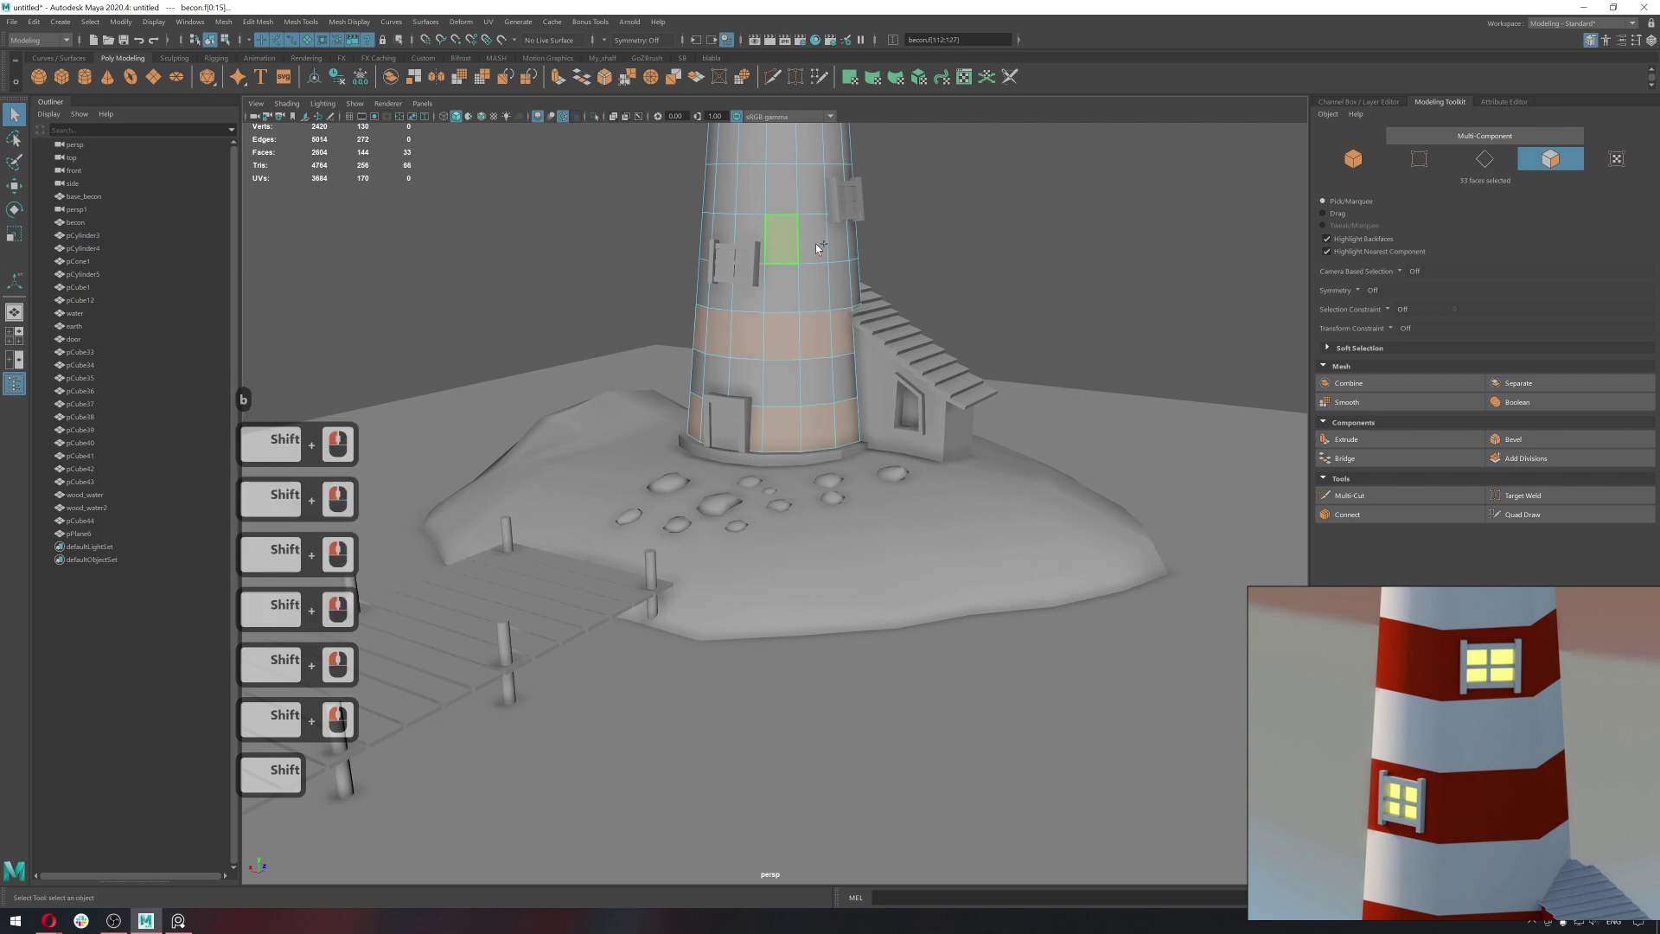
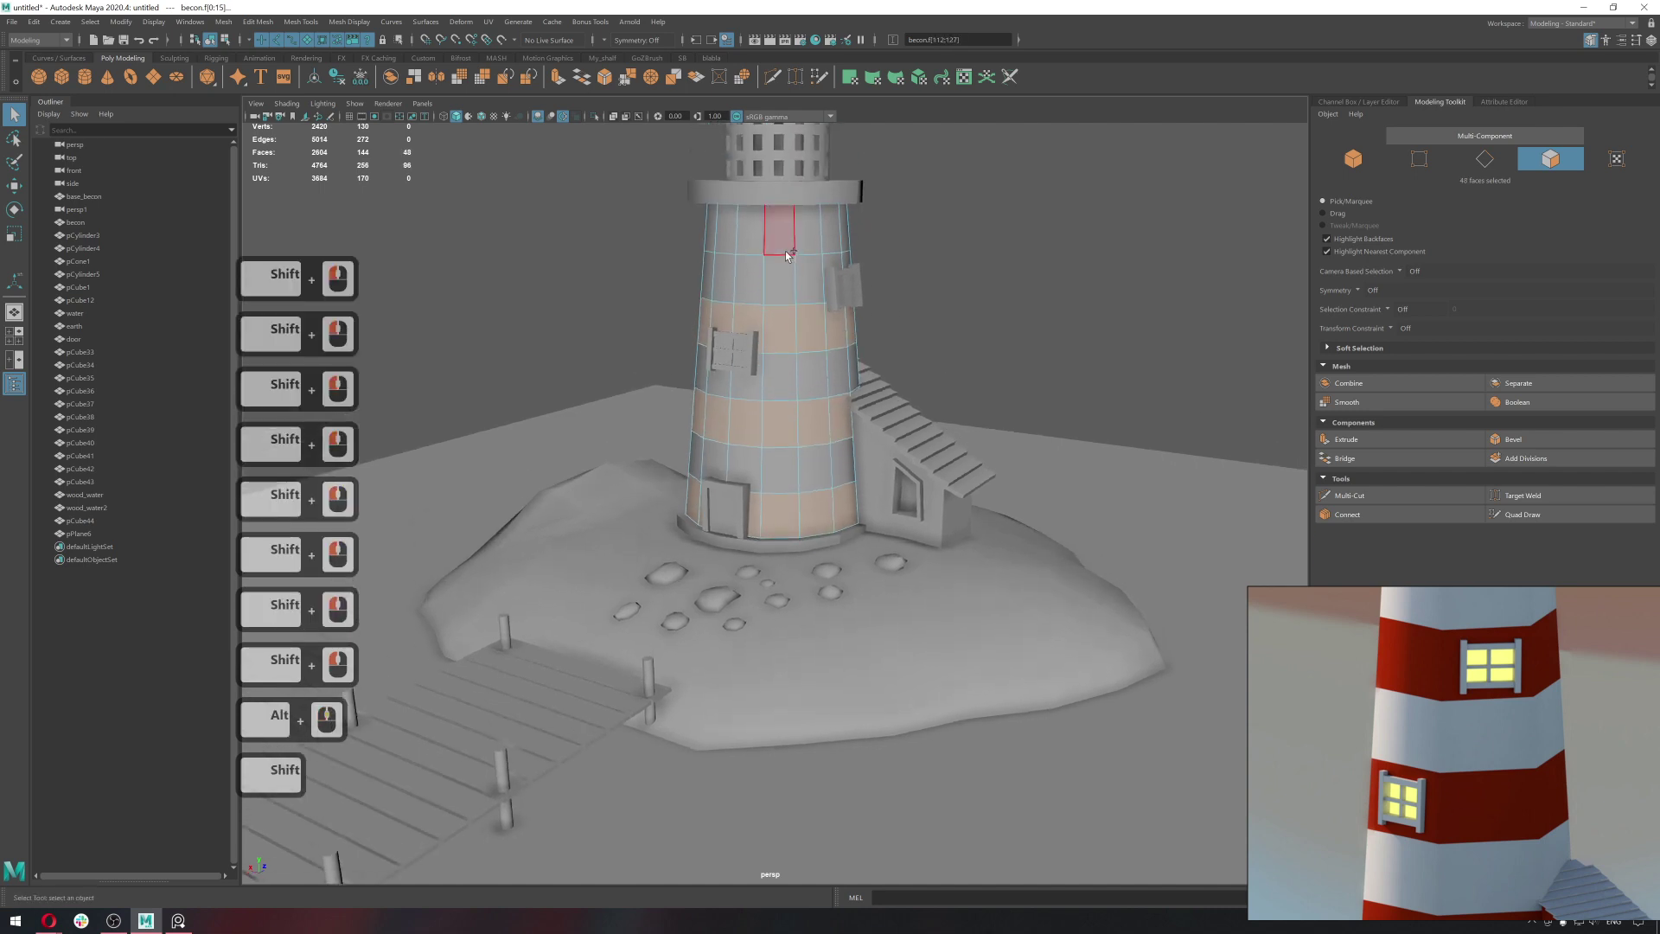
Add the upper face bands and assign a new Lambert favorite material to them.
click(790, 252)
click(808, 248)
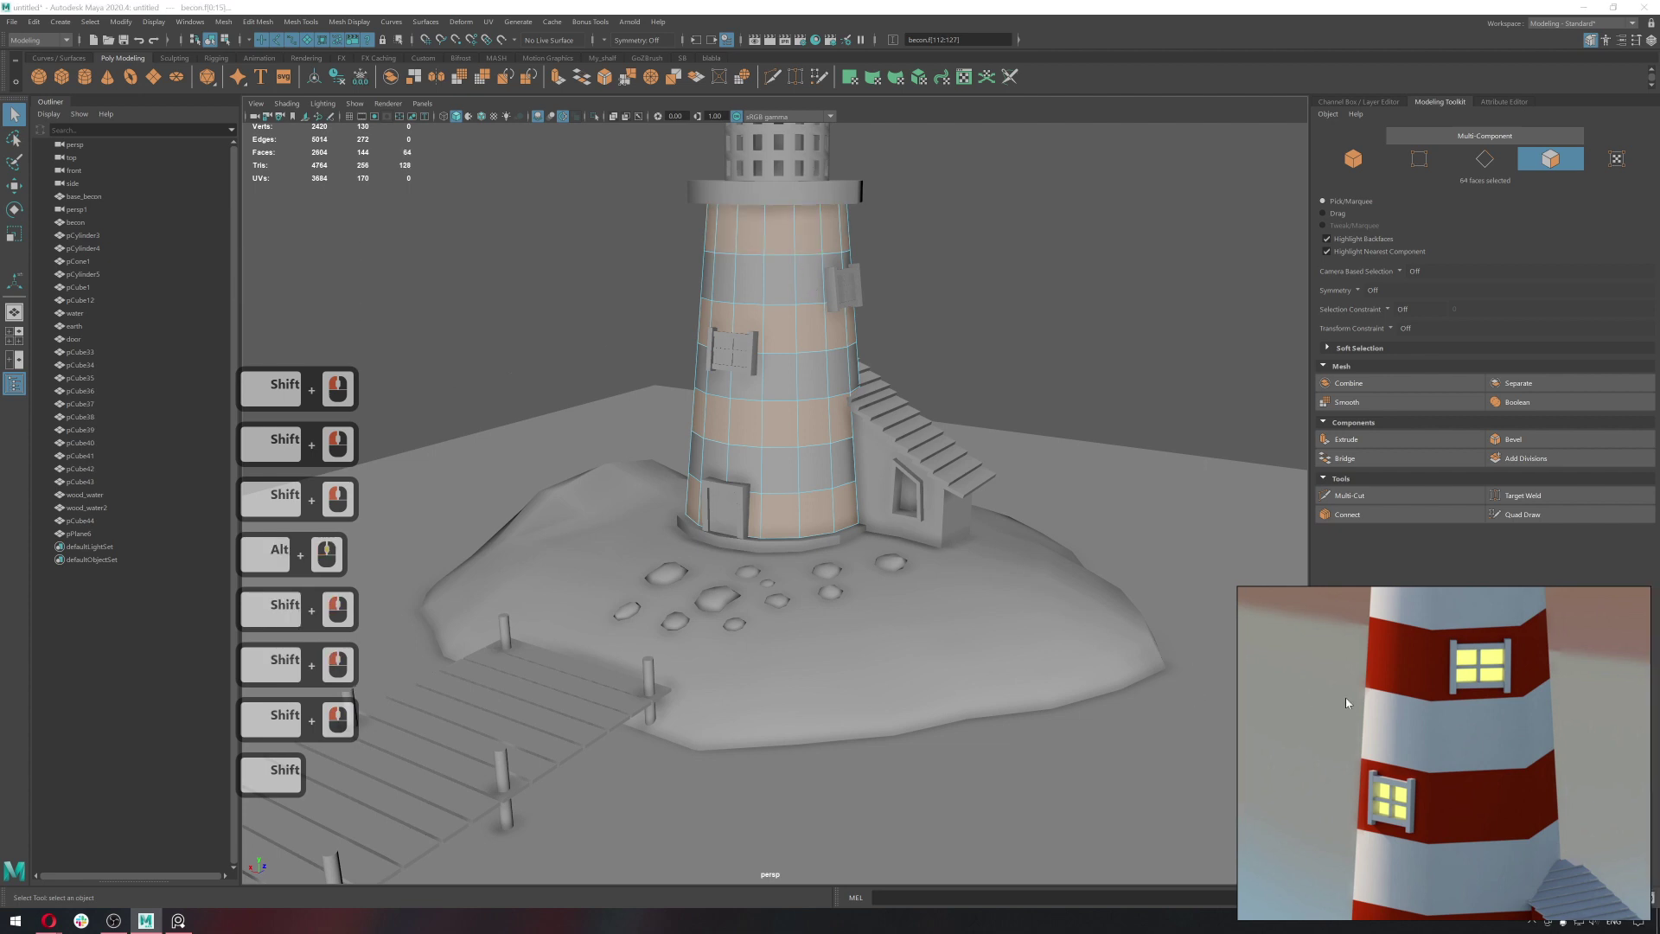
right_click(982, 603)
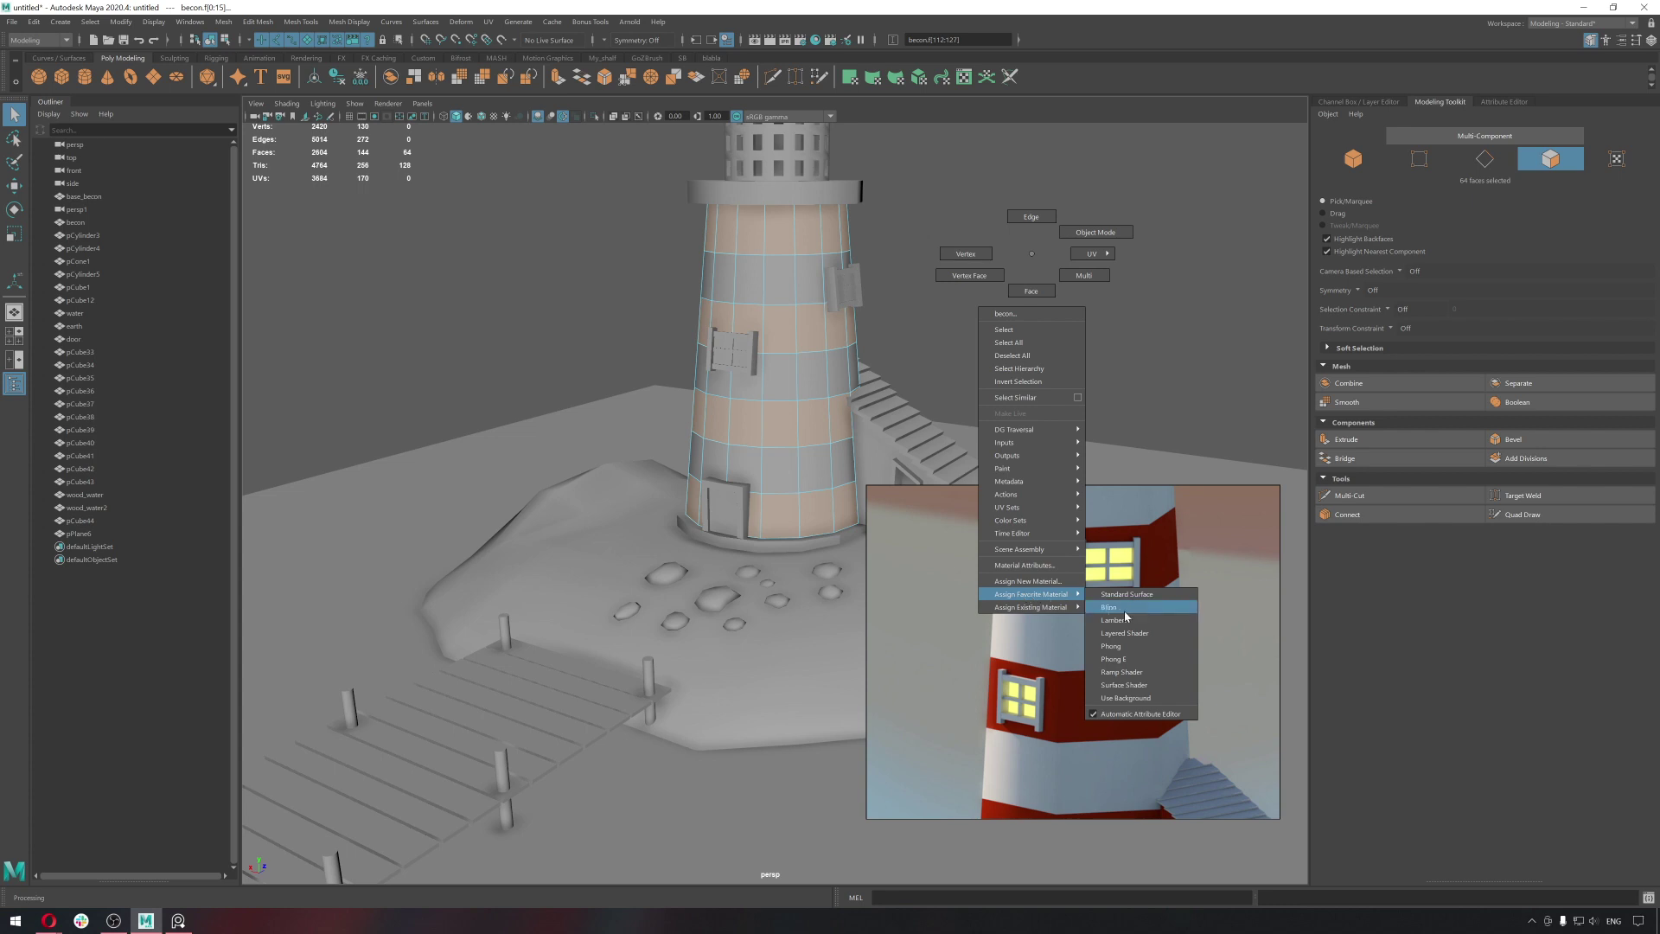
right_click(1134, 623)
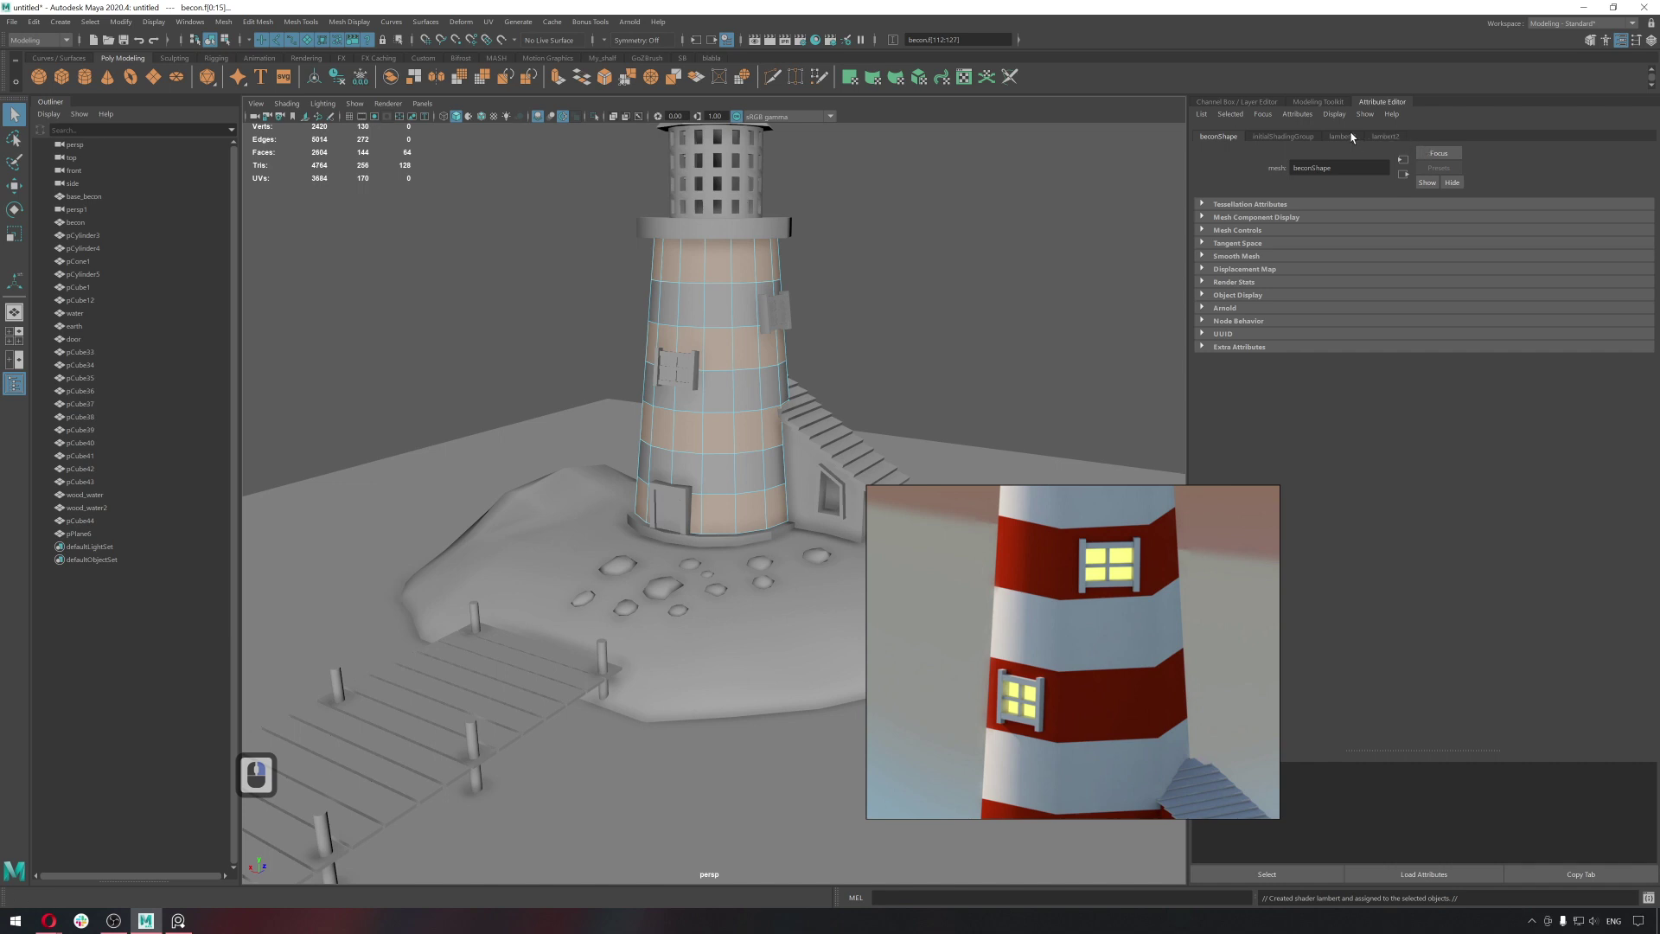
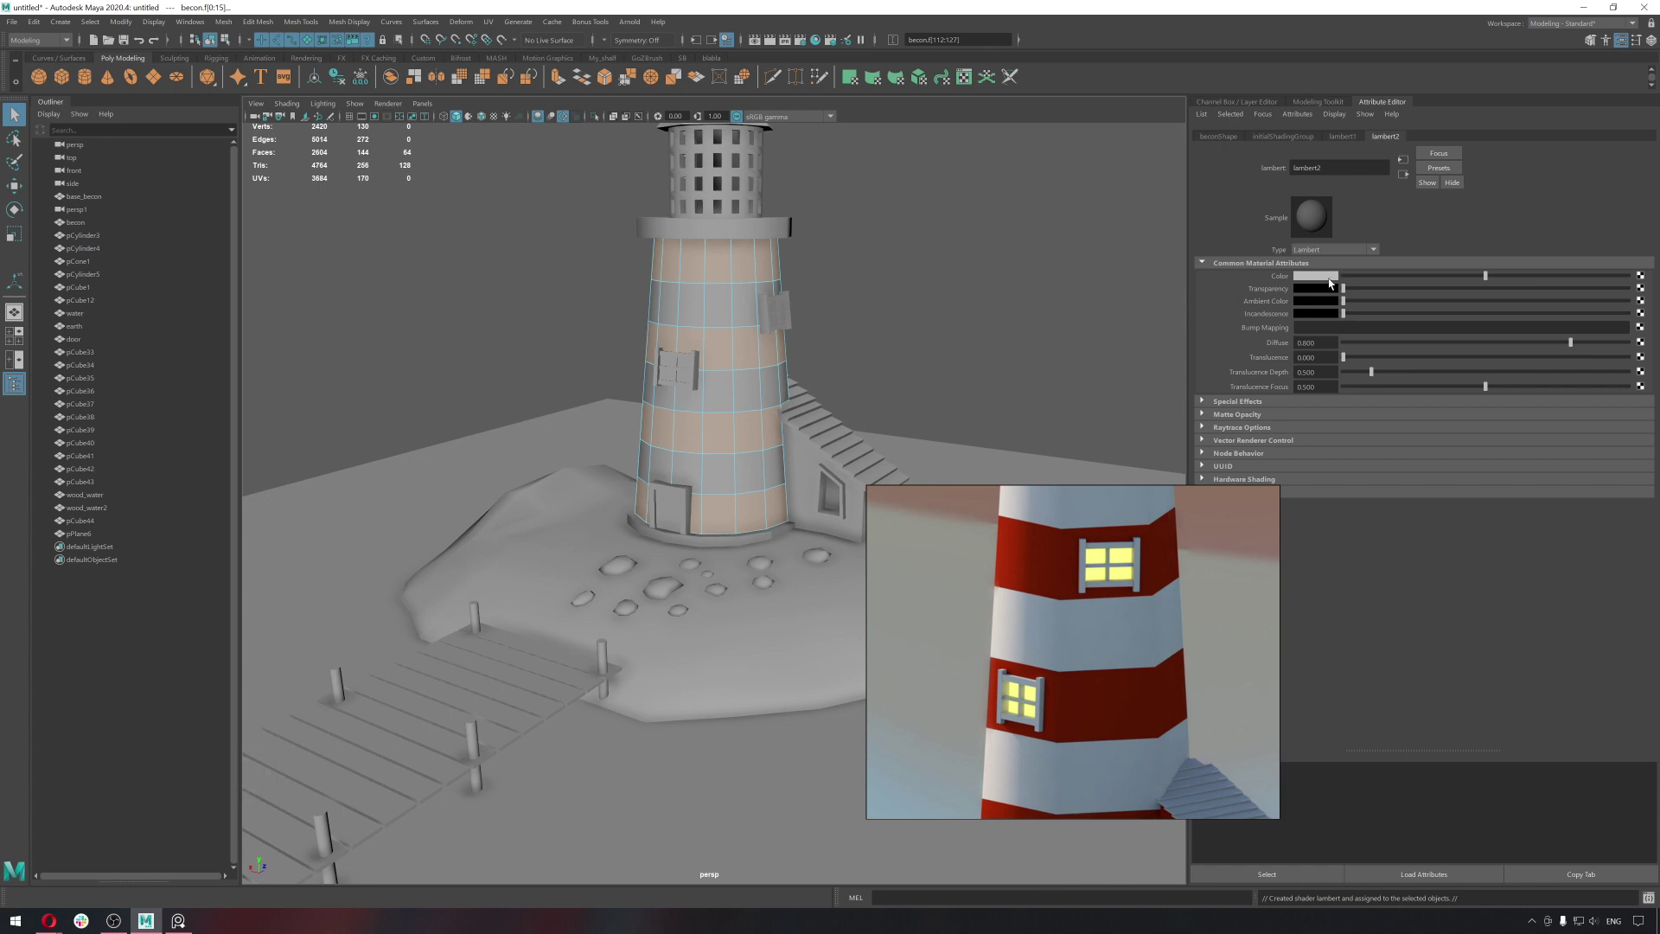
middle_click(1114, 629)
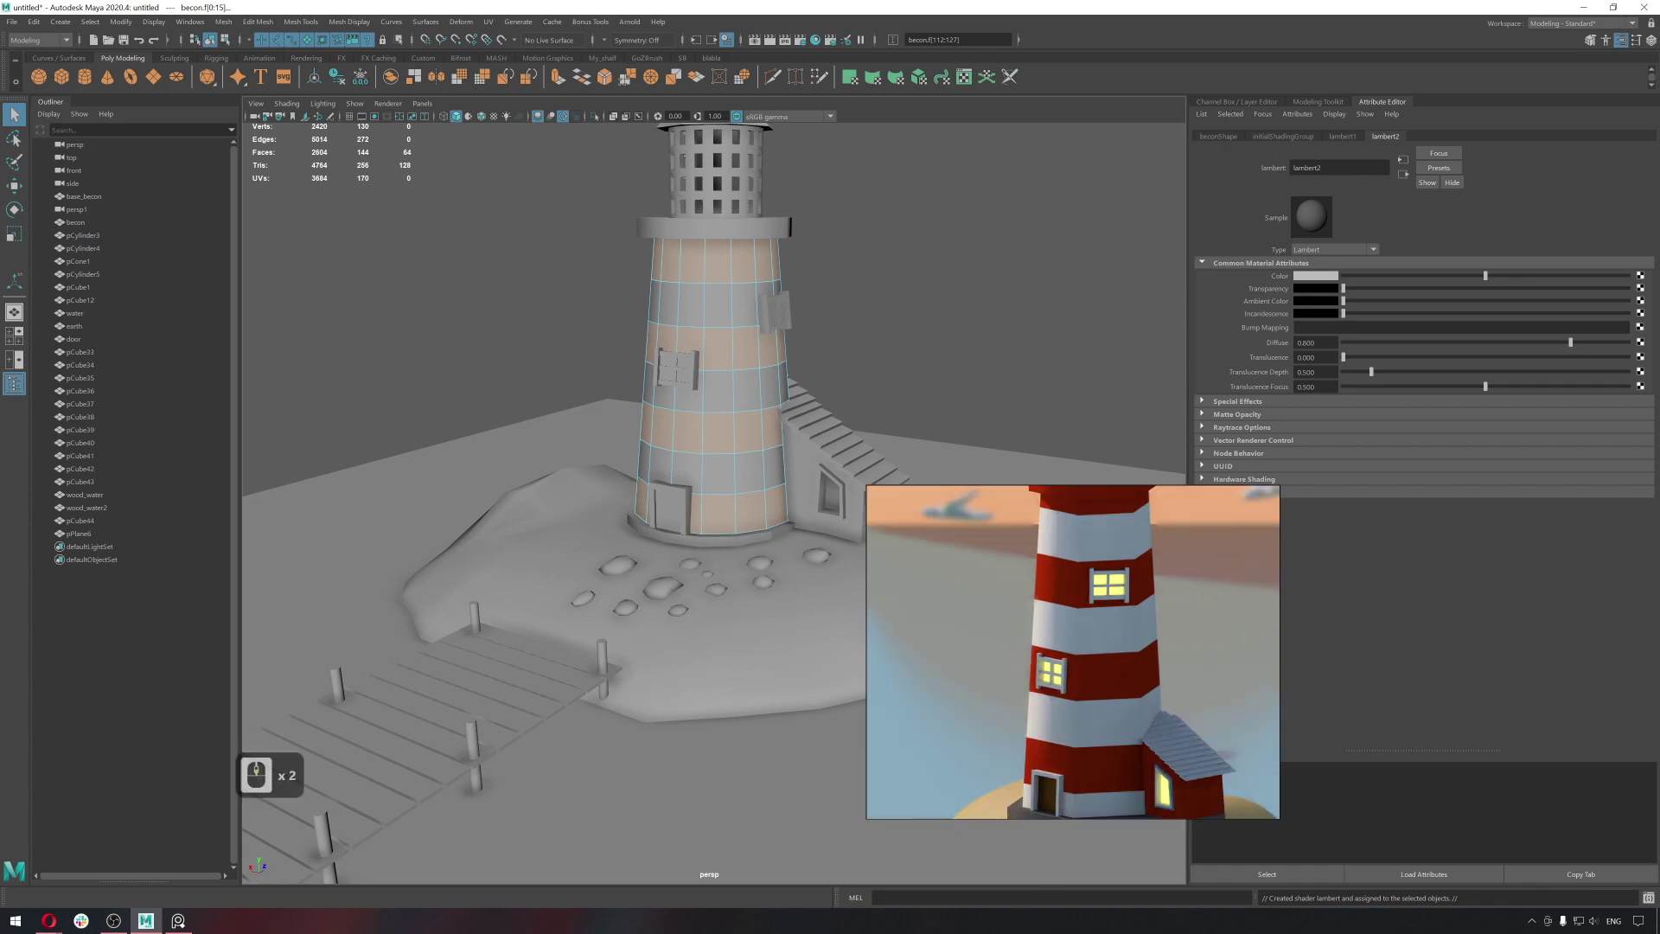
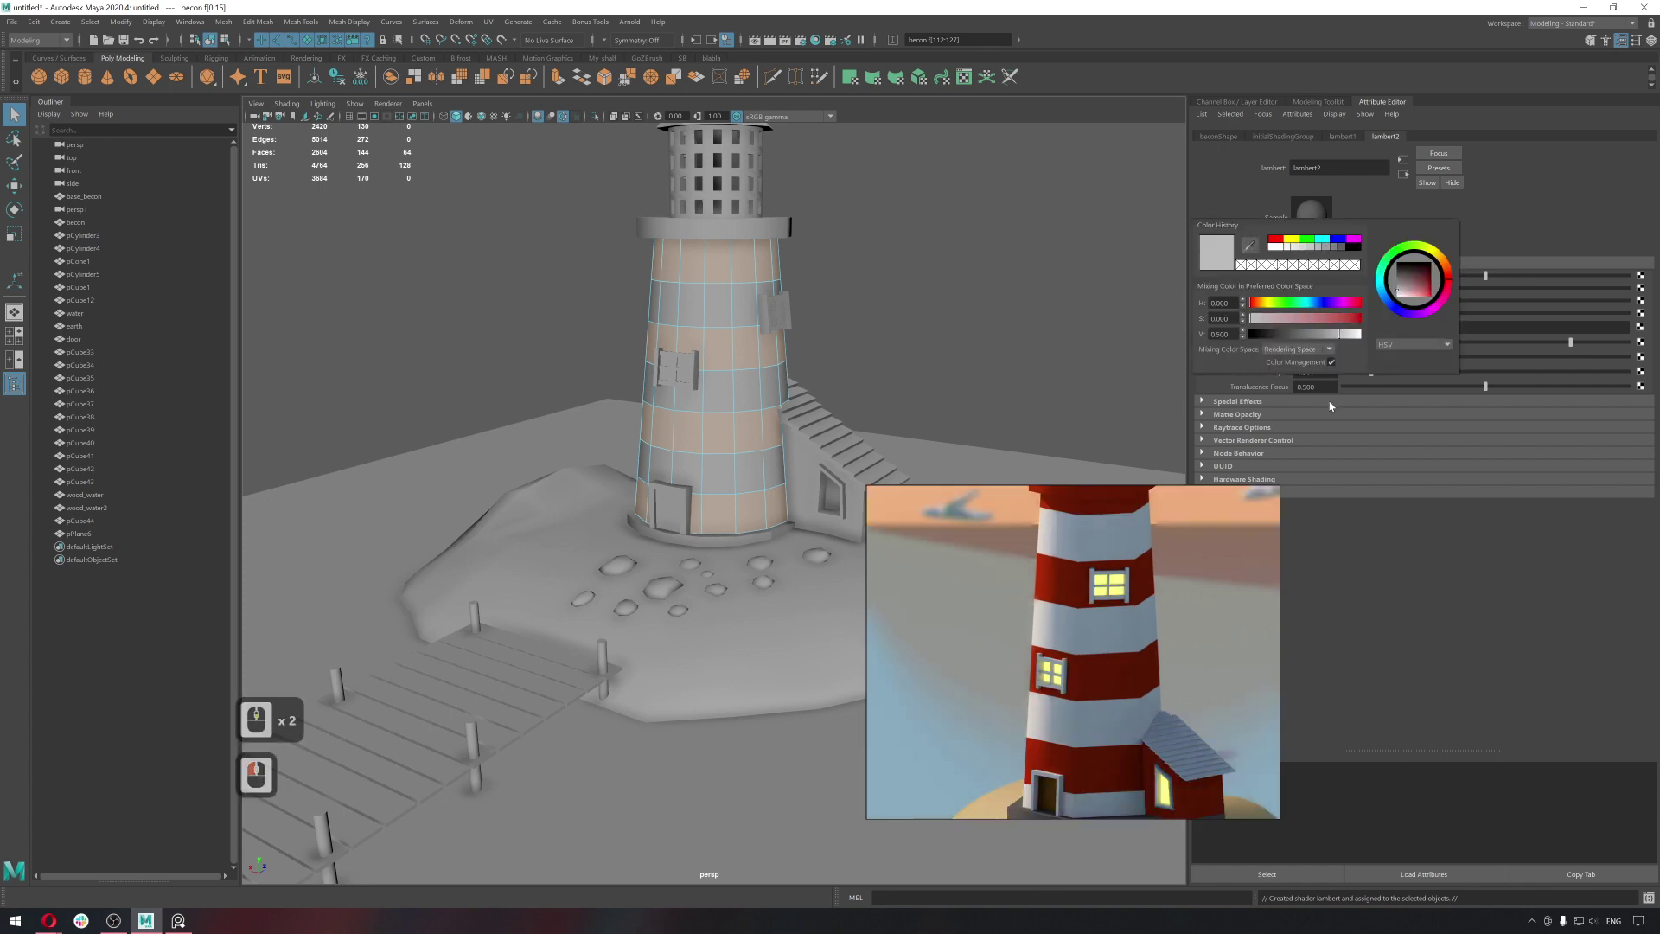
click(1408, 556)
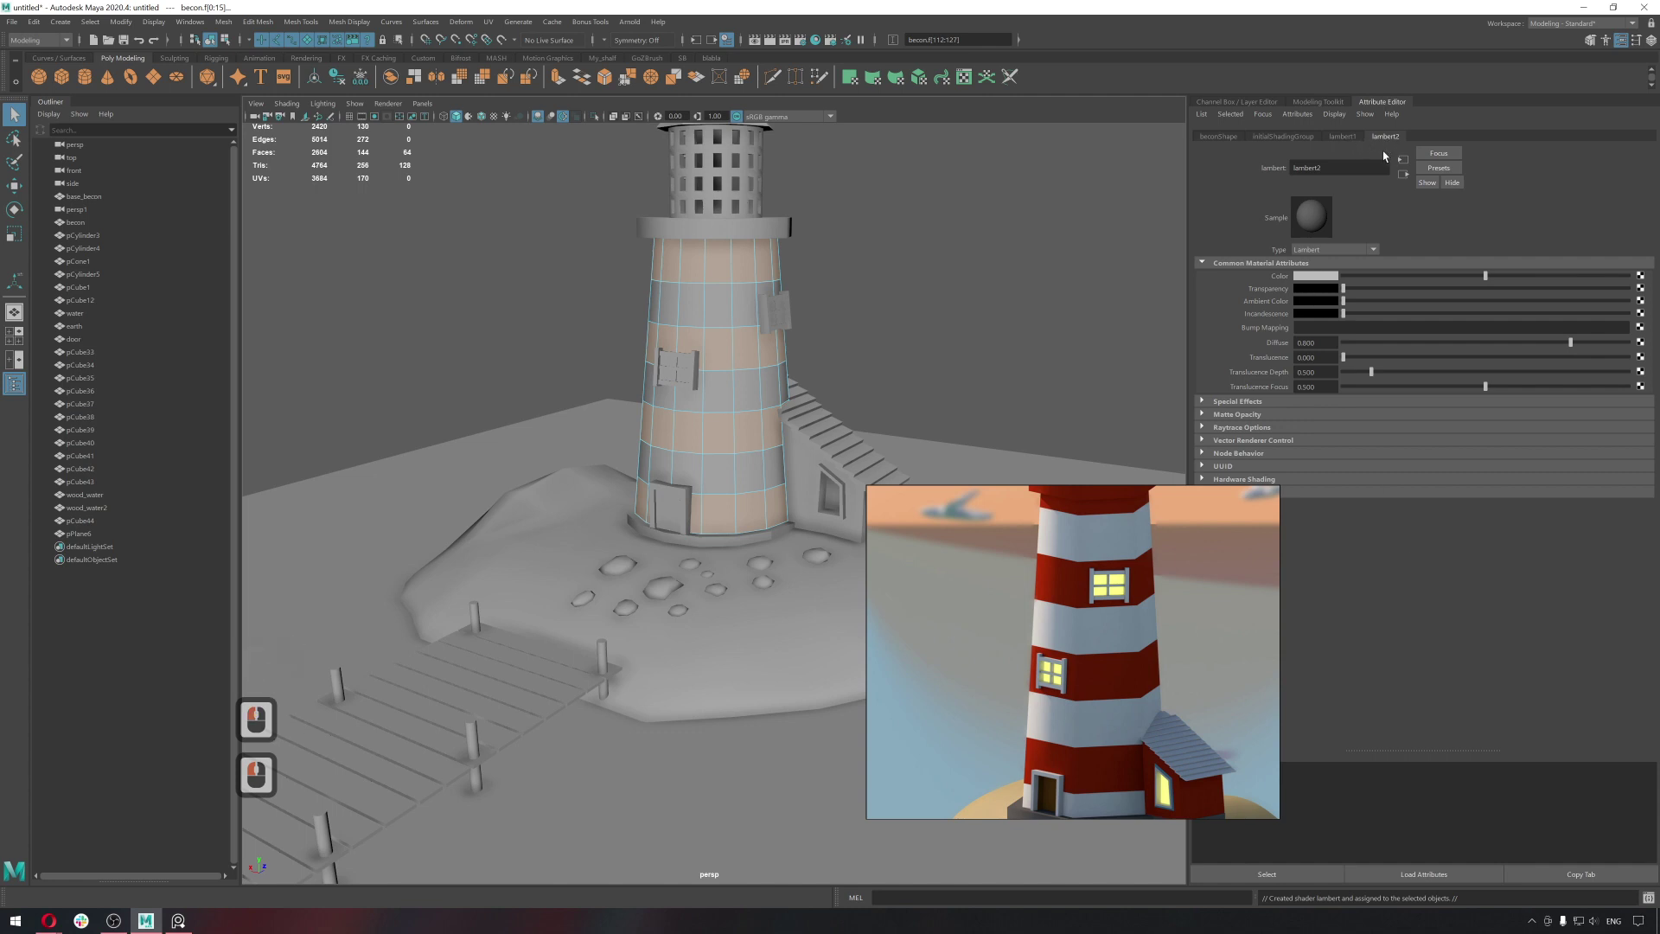
Set the Lambert colour by eyedropping the white stripe from the reference, then deselect to view stripes.
click(1320, 277)
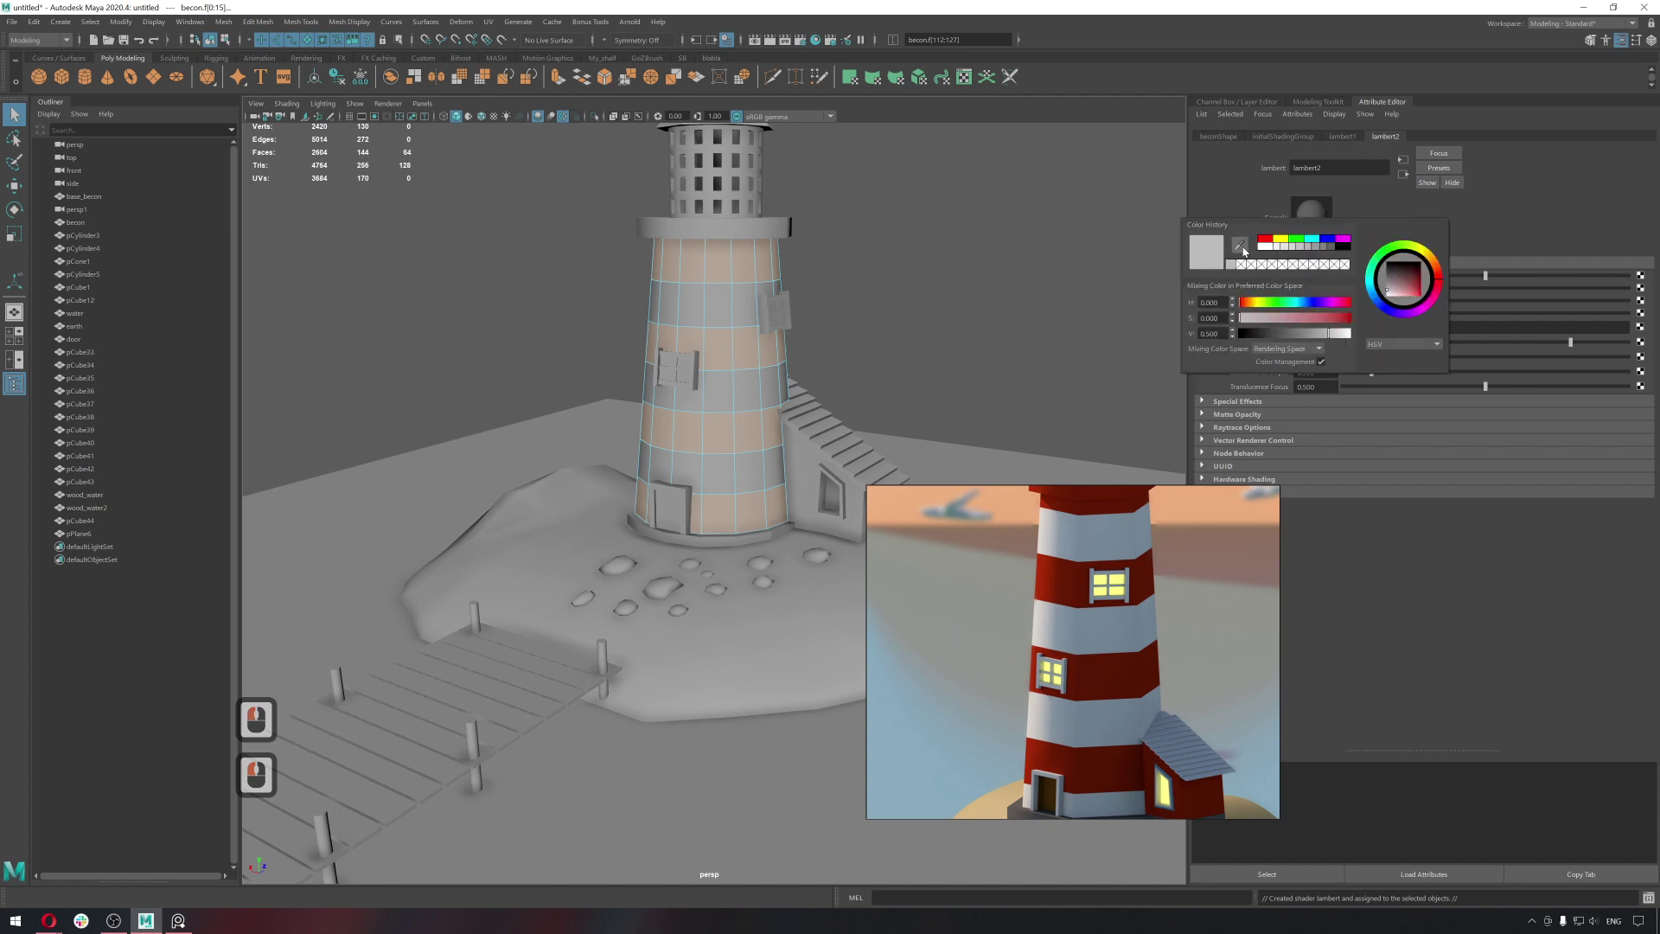
click(1109, 549)
double_click(1321, 278)
click(1242, 249)
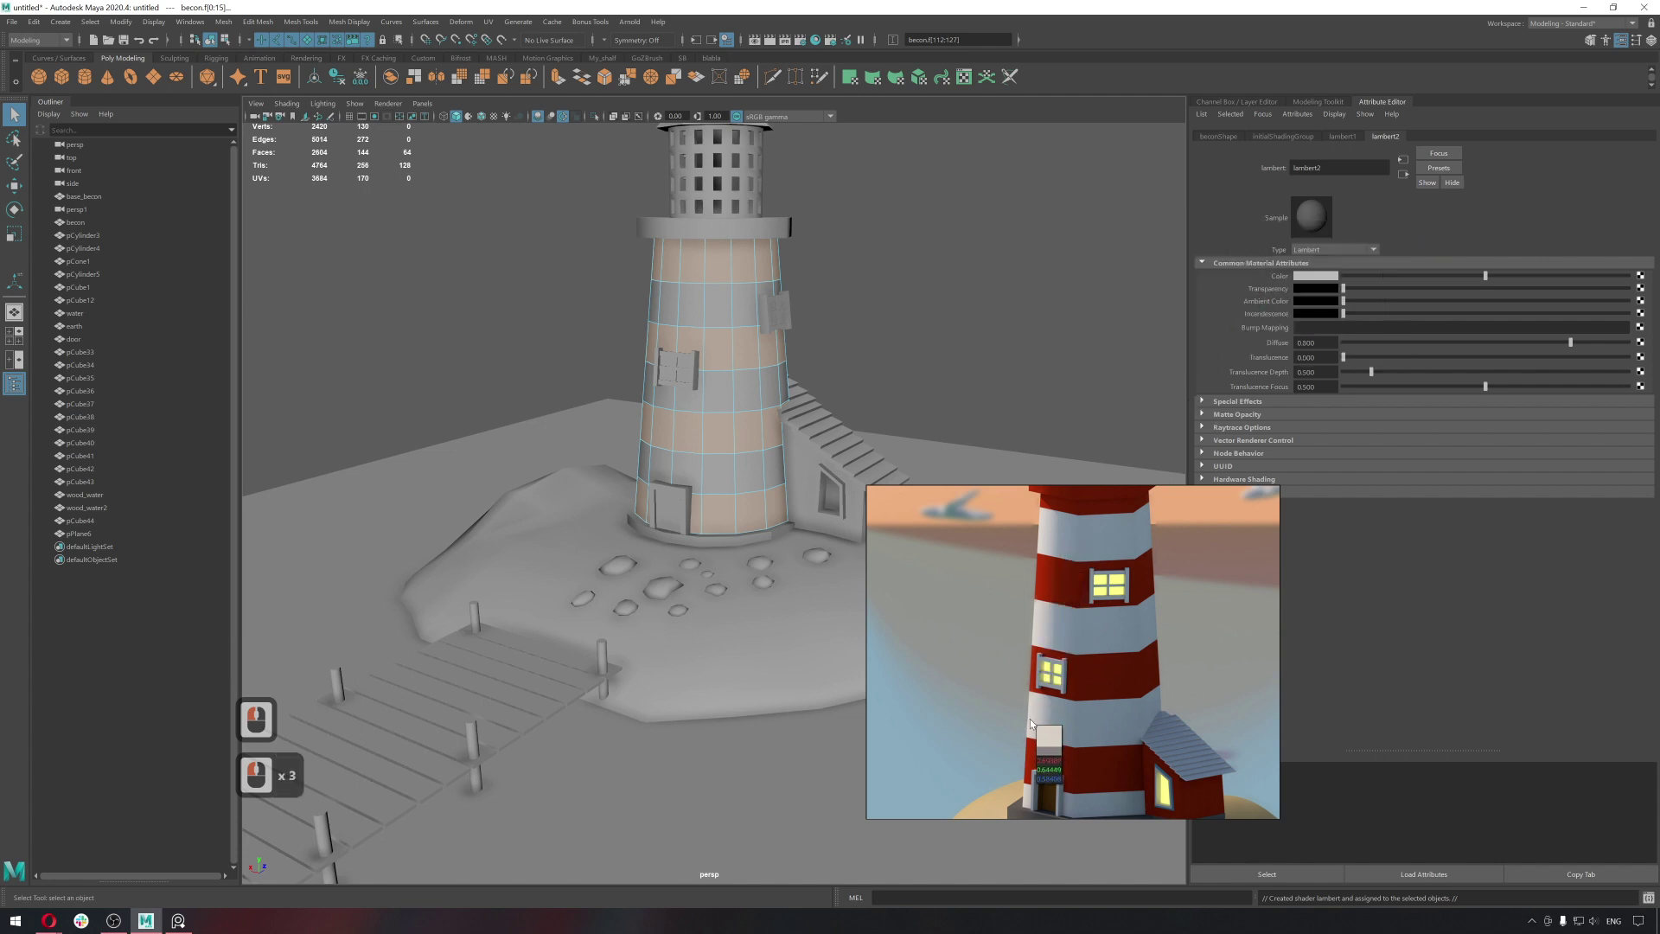
click(1040, 721)
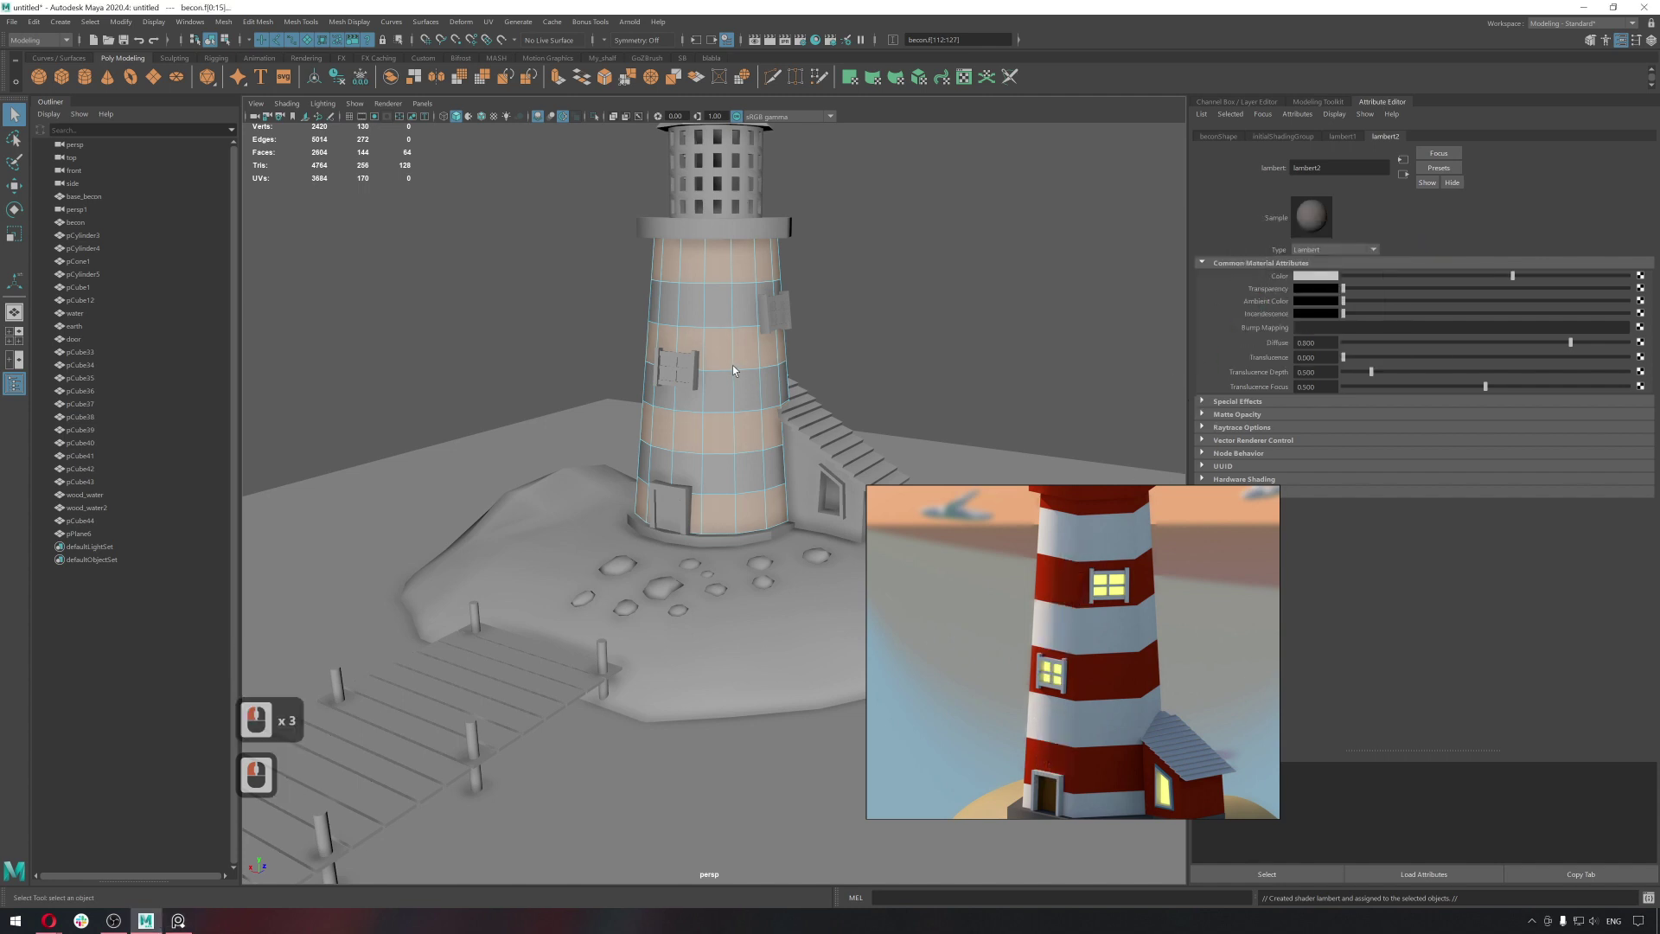
right_click(860, 316)
right_click(898, 308)
click(930, 299)
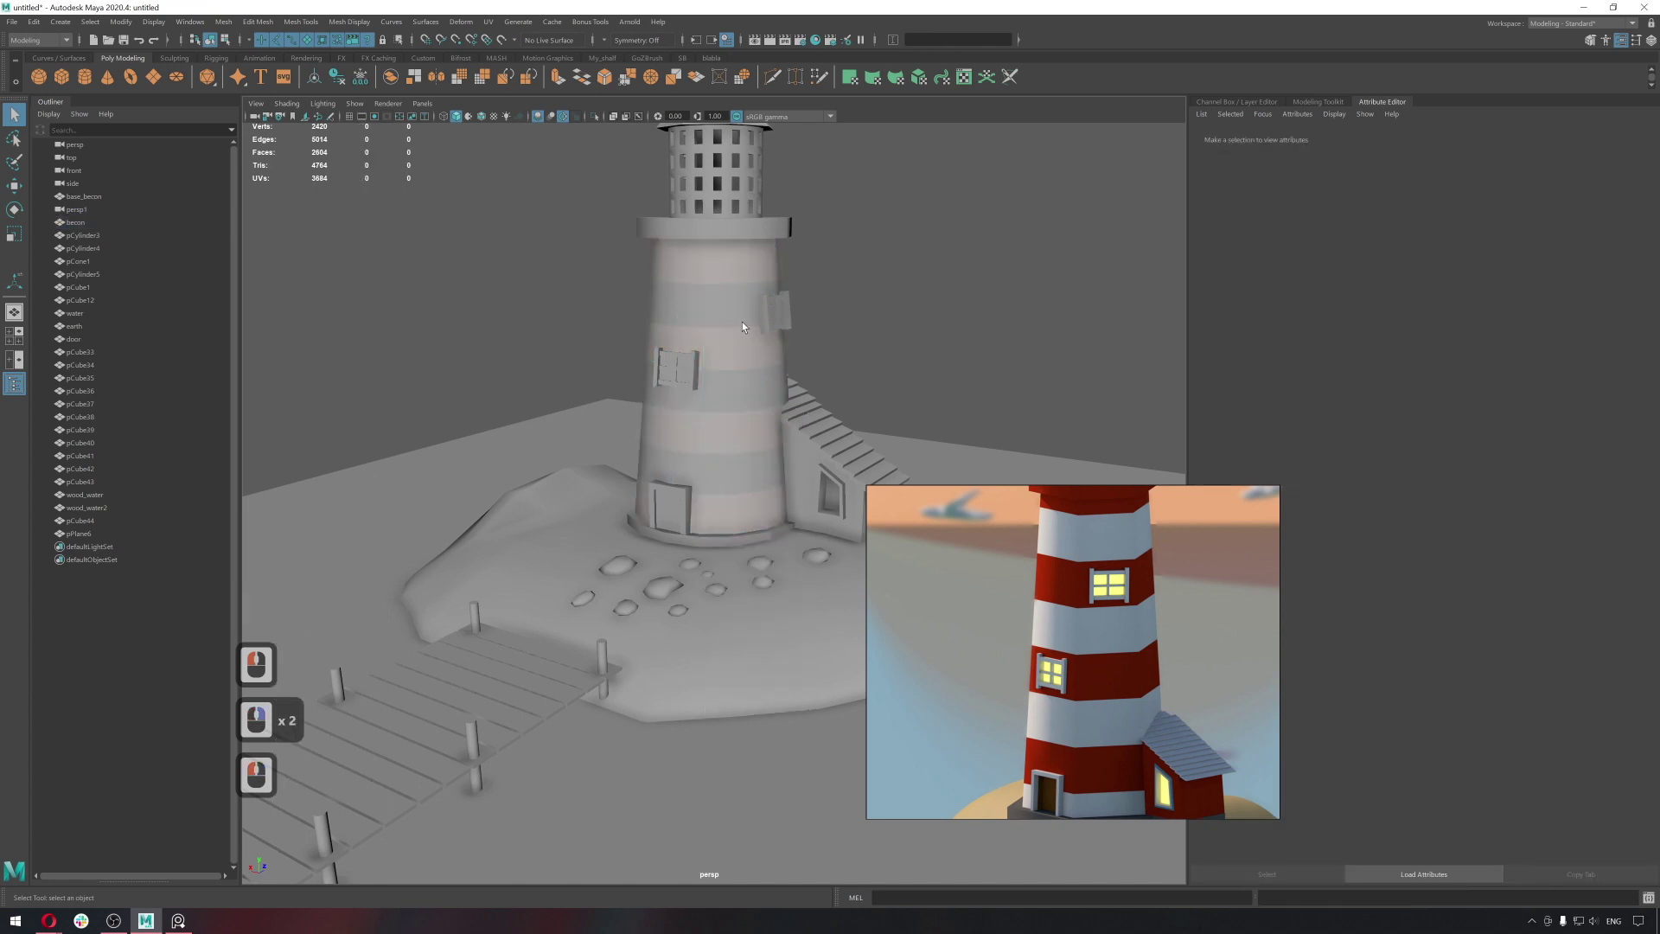
Select the remaining tower face bands and assign a new Lambert favorite material.
double_click(747, 325)
right_click(732, 313)
click(748, 300)
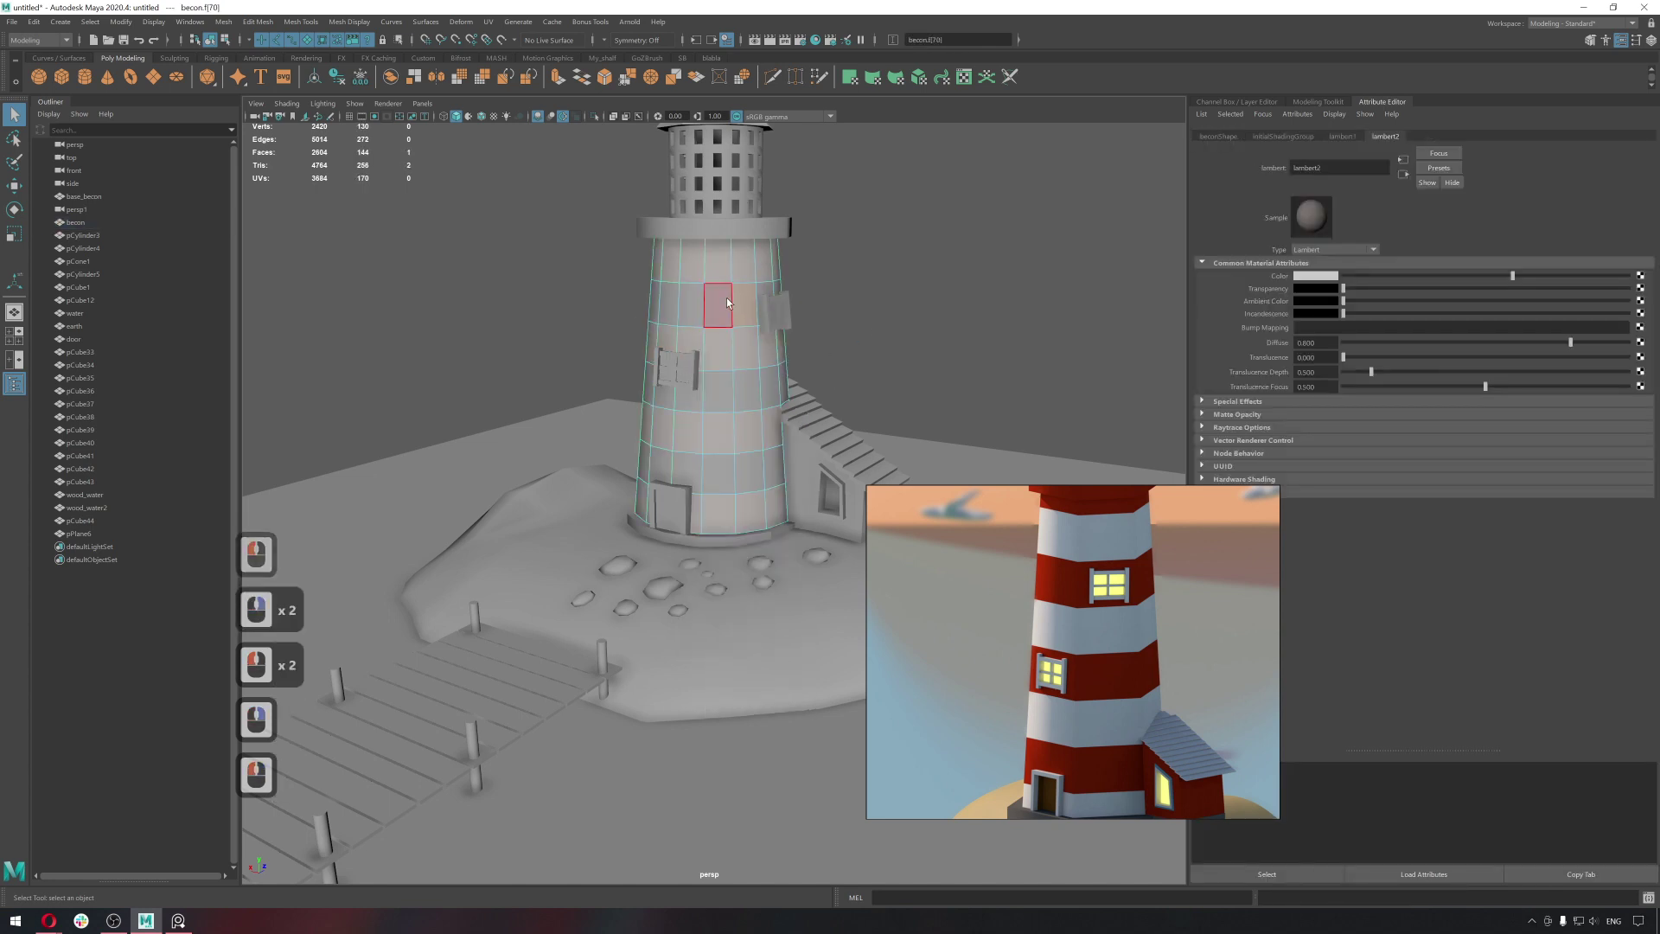
click(728, 305)
double_click(729, 305)
click(719, 390)
double_click(747, 393)
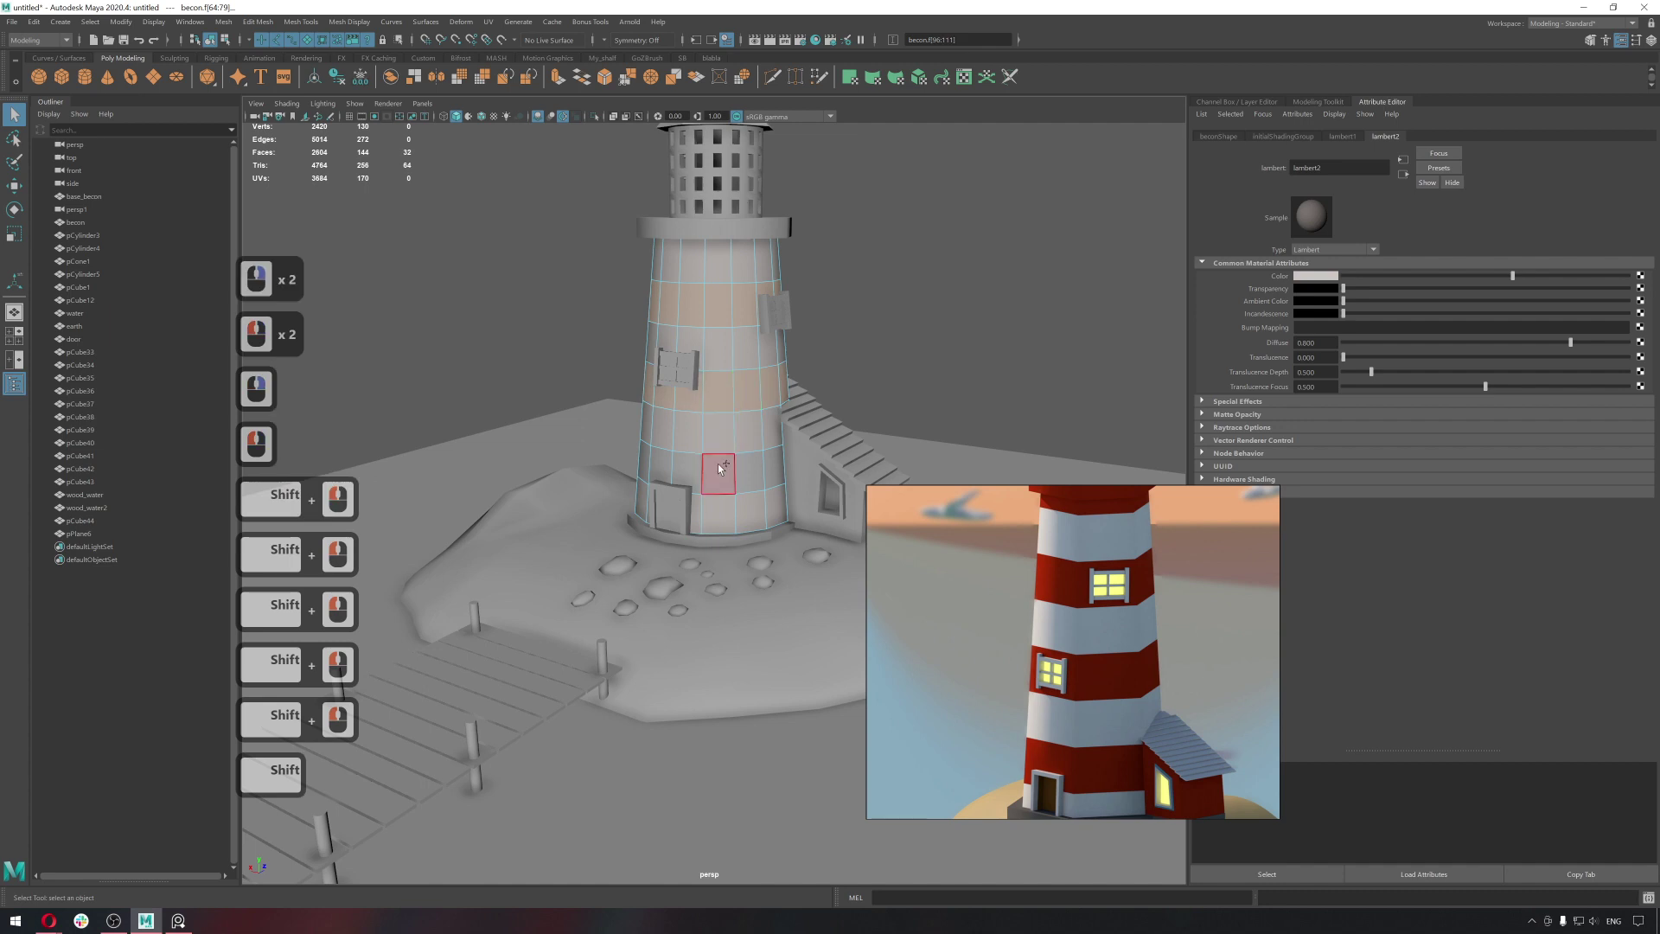
click(742, 467)
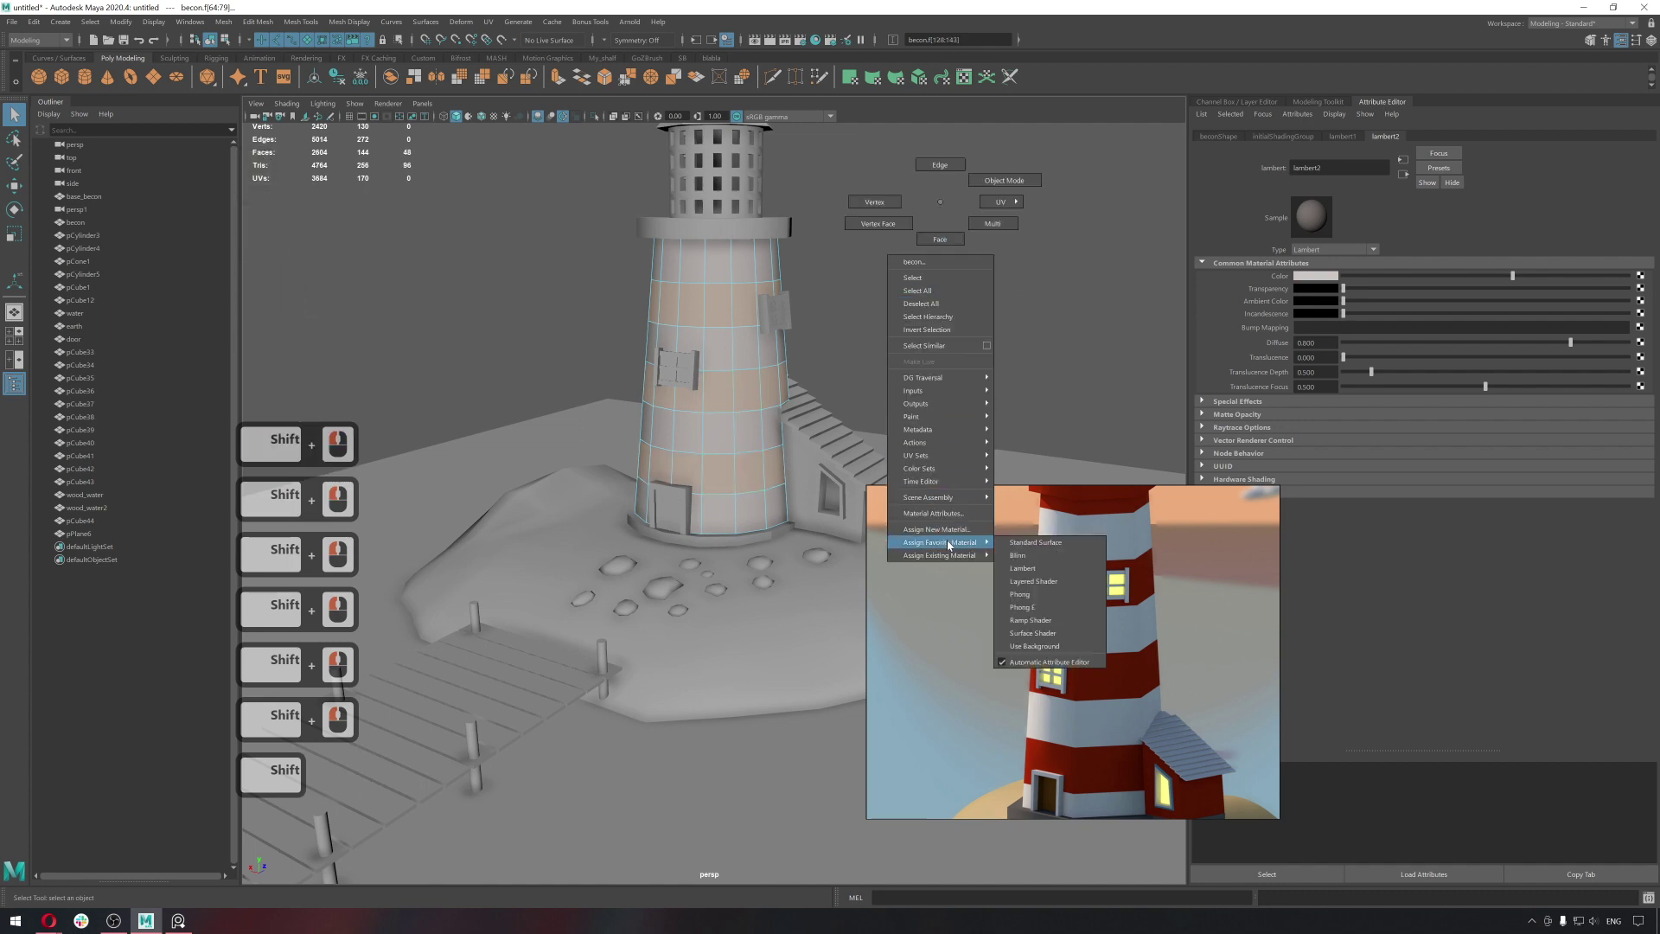
right_click(1026, 566)
click(1258, 170)
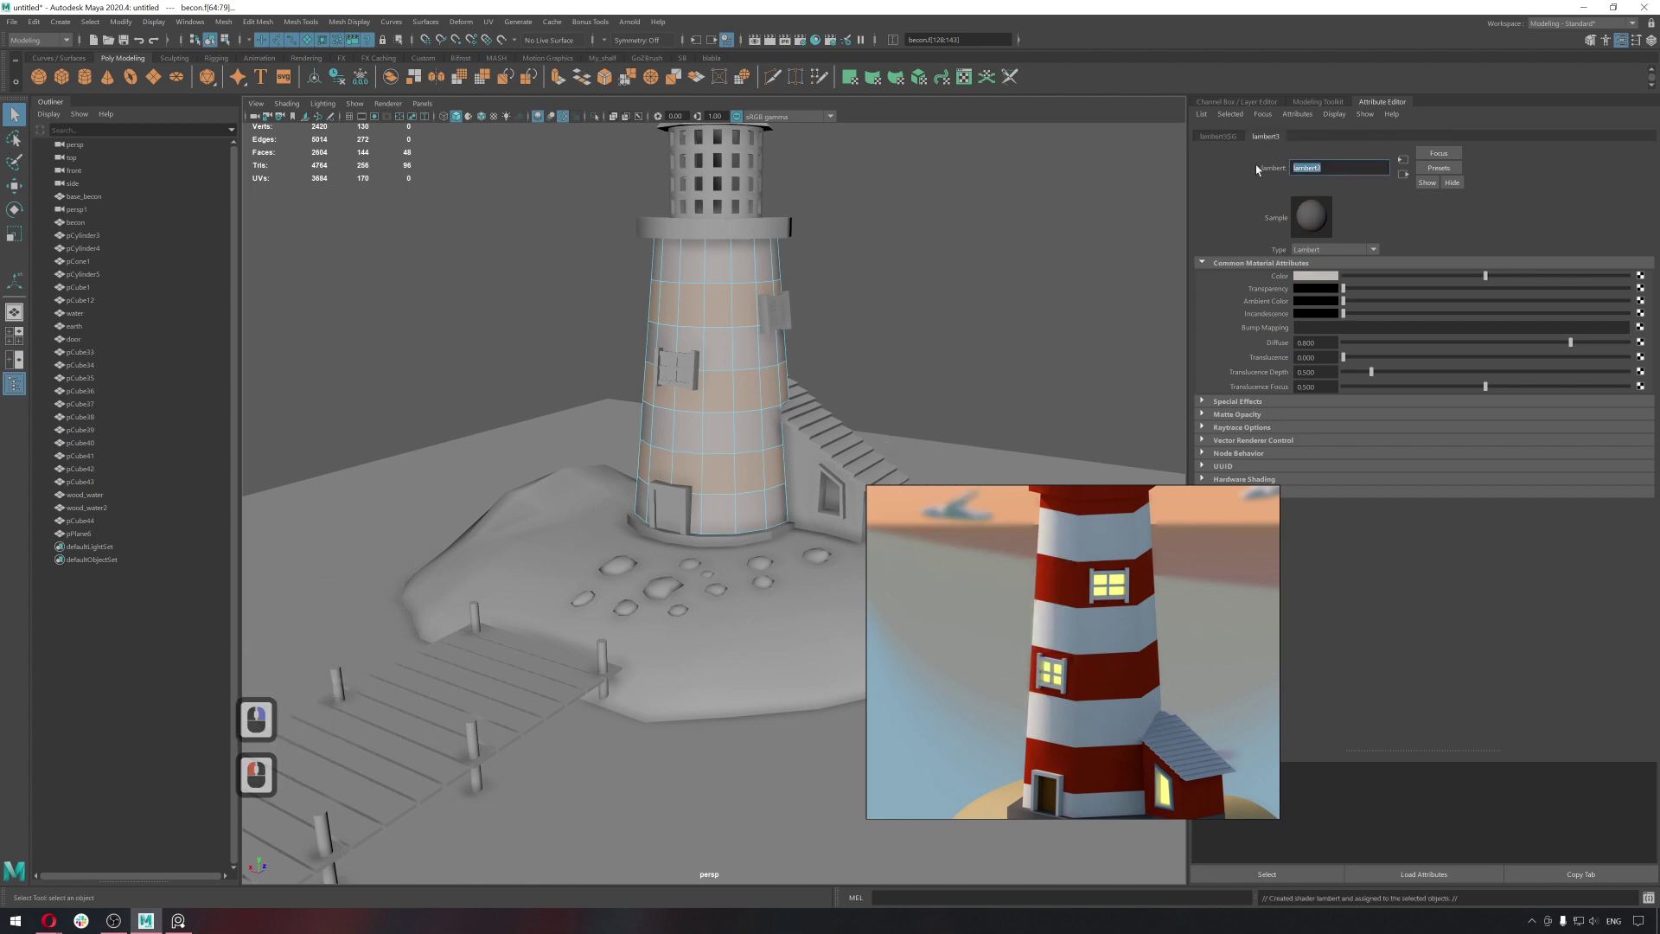
Rename the new material to red_becon_mat.
text(asd)
key(BackSpace)
text(Back x3 red)
text(econ)
text(a)
key(BackSpace)
key(space)
text(t)
key(Return)
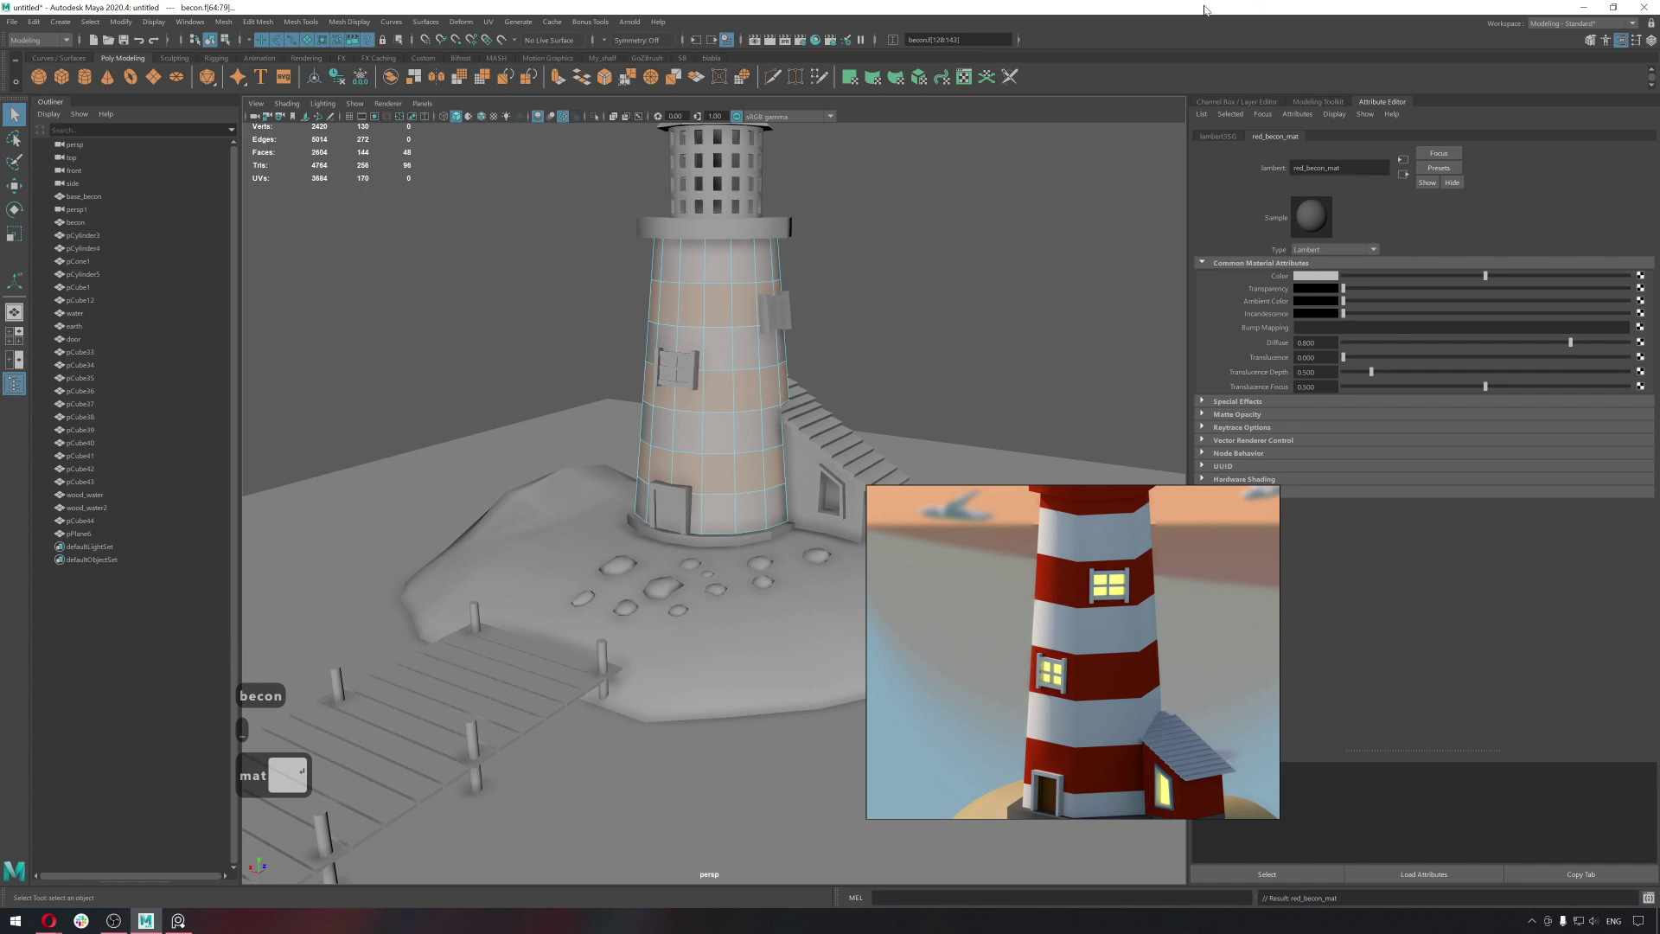
Return to object mode and bring up red_becon_mat's settings in the Attribute Editor.
right_click(802, 387)
click(767, 394)
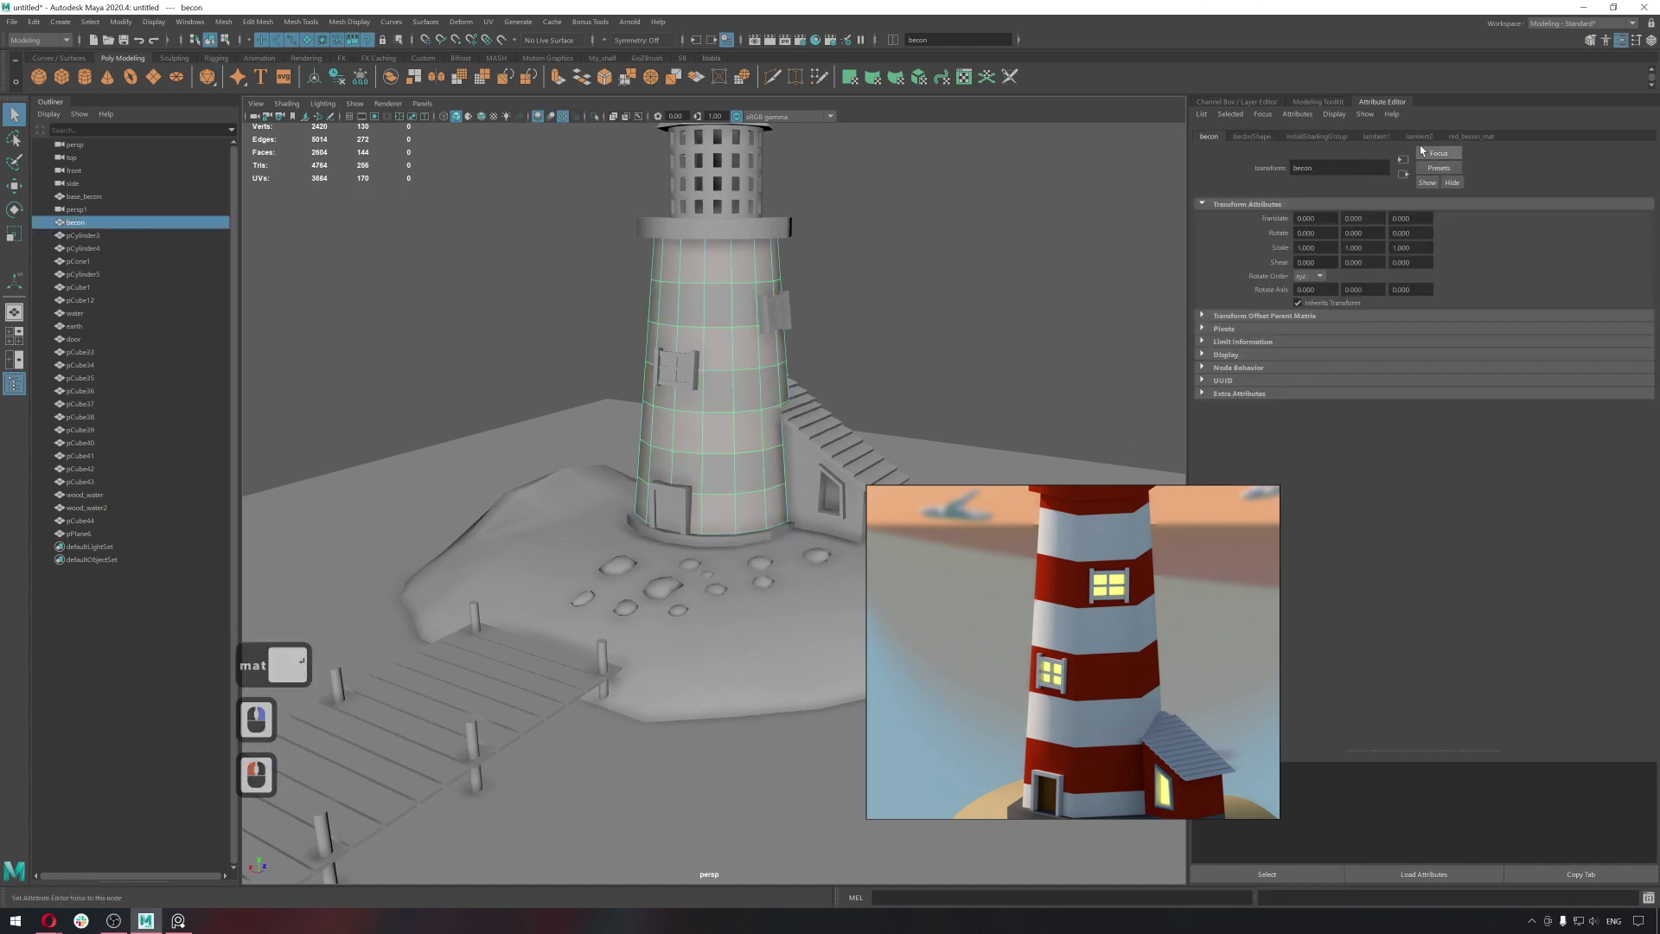
click(1426, 140)
double_click(1223, 164)
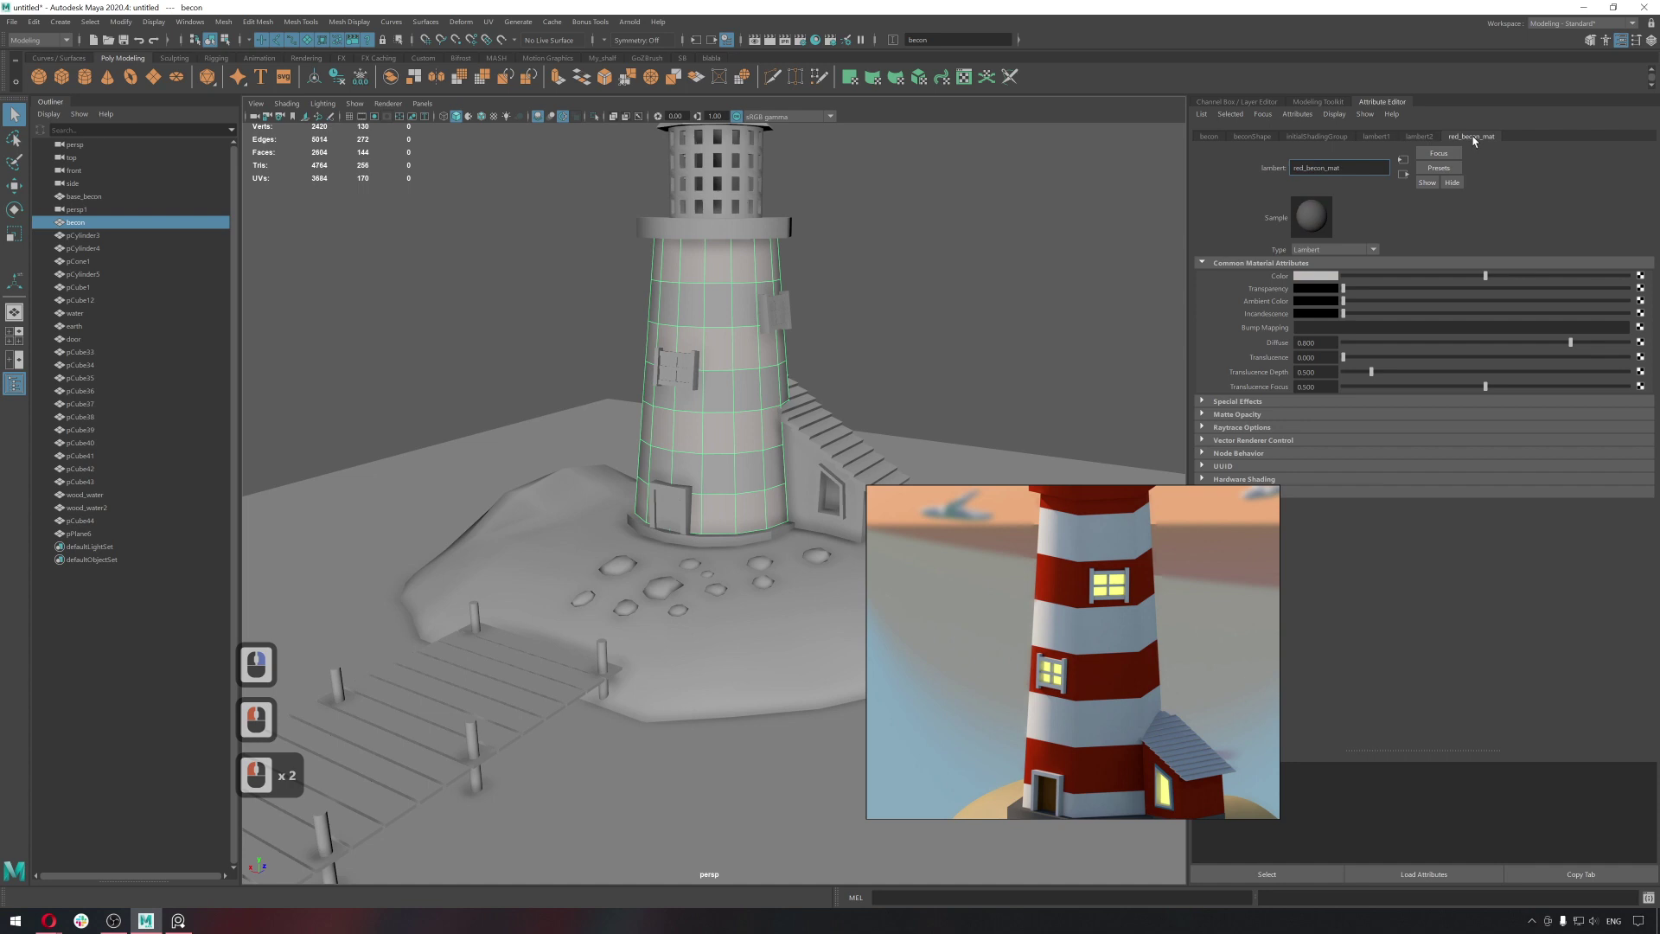
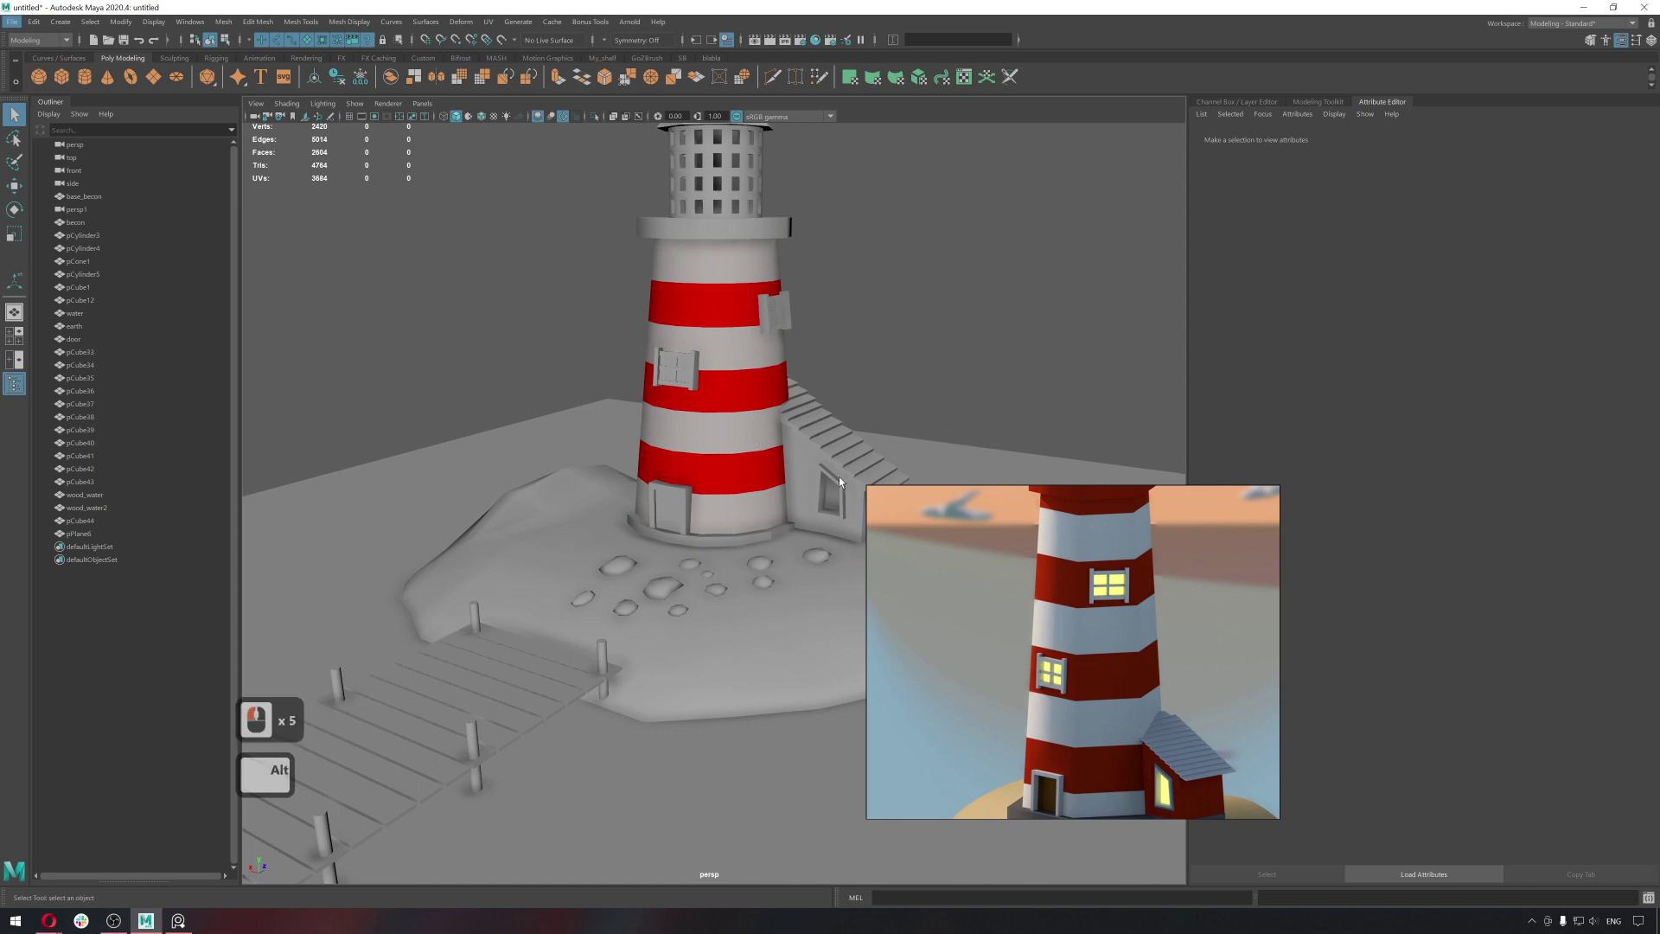
Assign an existing scene material to the lighthouse's lantern housing.
middle_click(1156, 736)
click(863, 469)
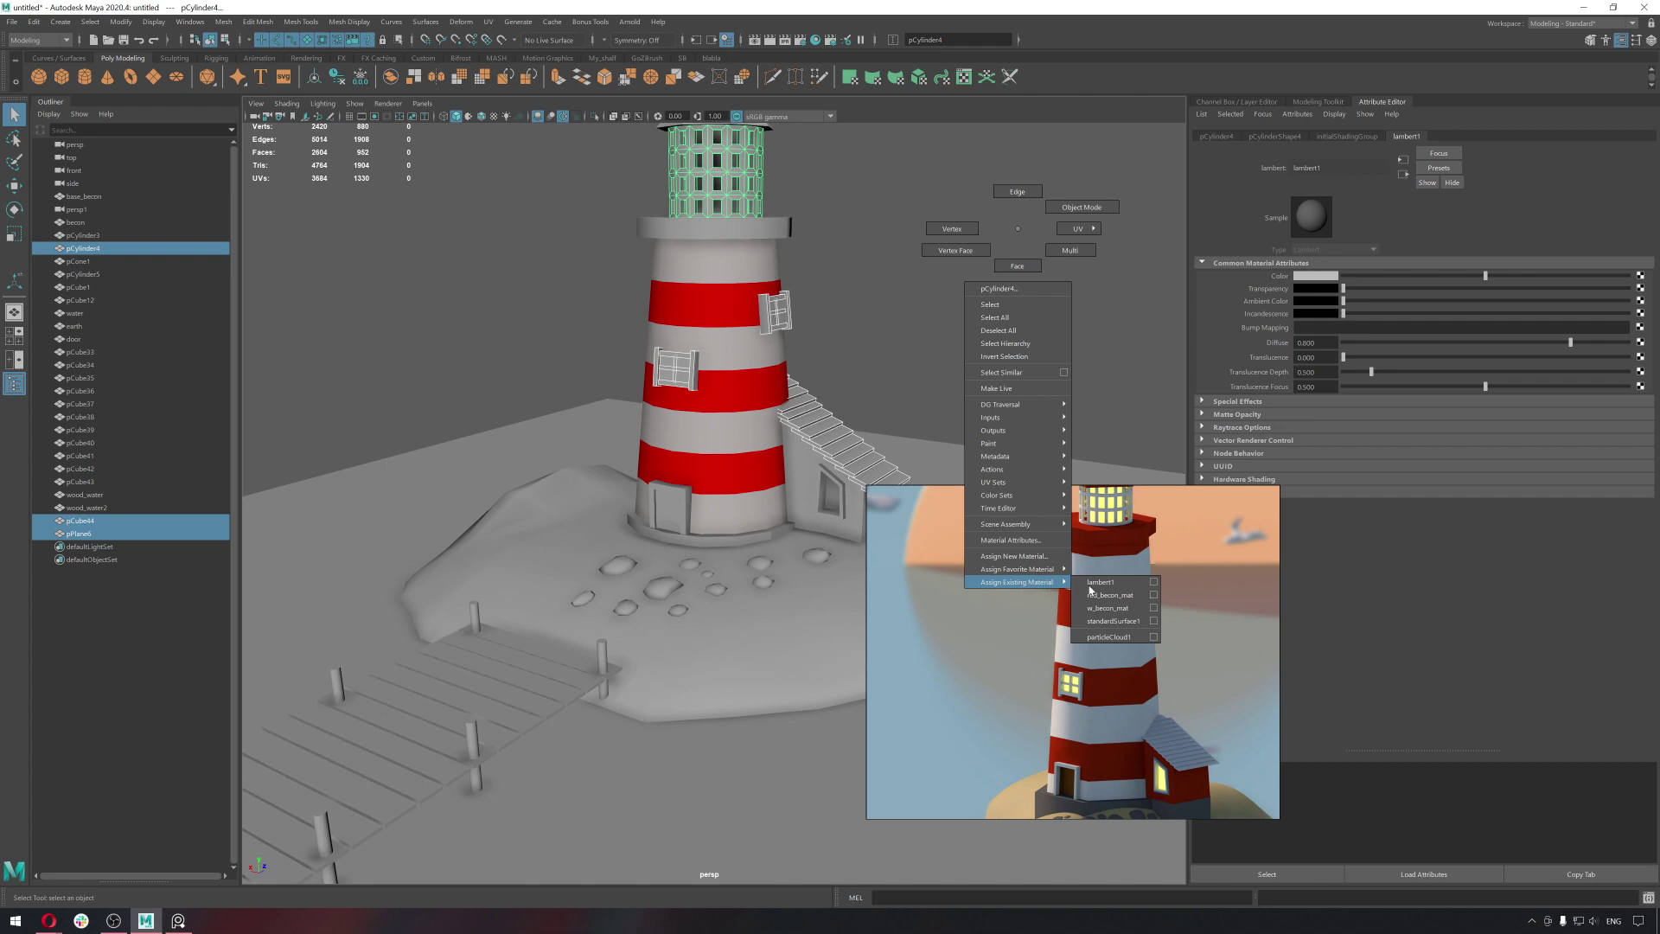
right_click(1113, 612)
click(986, 373)
Select the small house's wall faces and assign them the existing red_becon_mat.
middle_click(858, 499)
click(775, 511)
right_click(769, 503)
double_click(769, 495)
click(800, 507)
middle_click(800, 506)
middle_click(811, 510)
middle_click(831, 512)
middle_click(684, 494)
middle_click(712, 502)
right_click(928, 665)
middle_click(777, 550)
middle_click(775, 547)
double_click(754, 500)
click(741, 423)
double_click(741, 422)
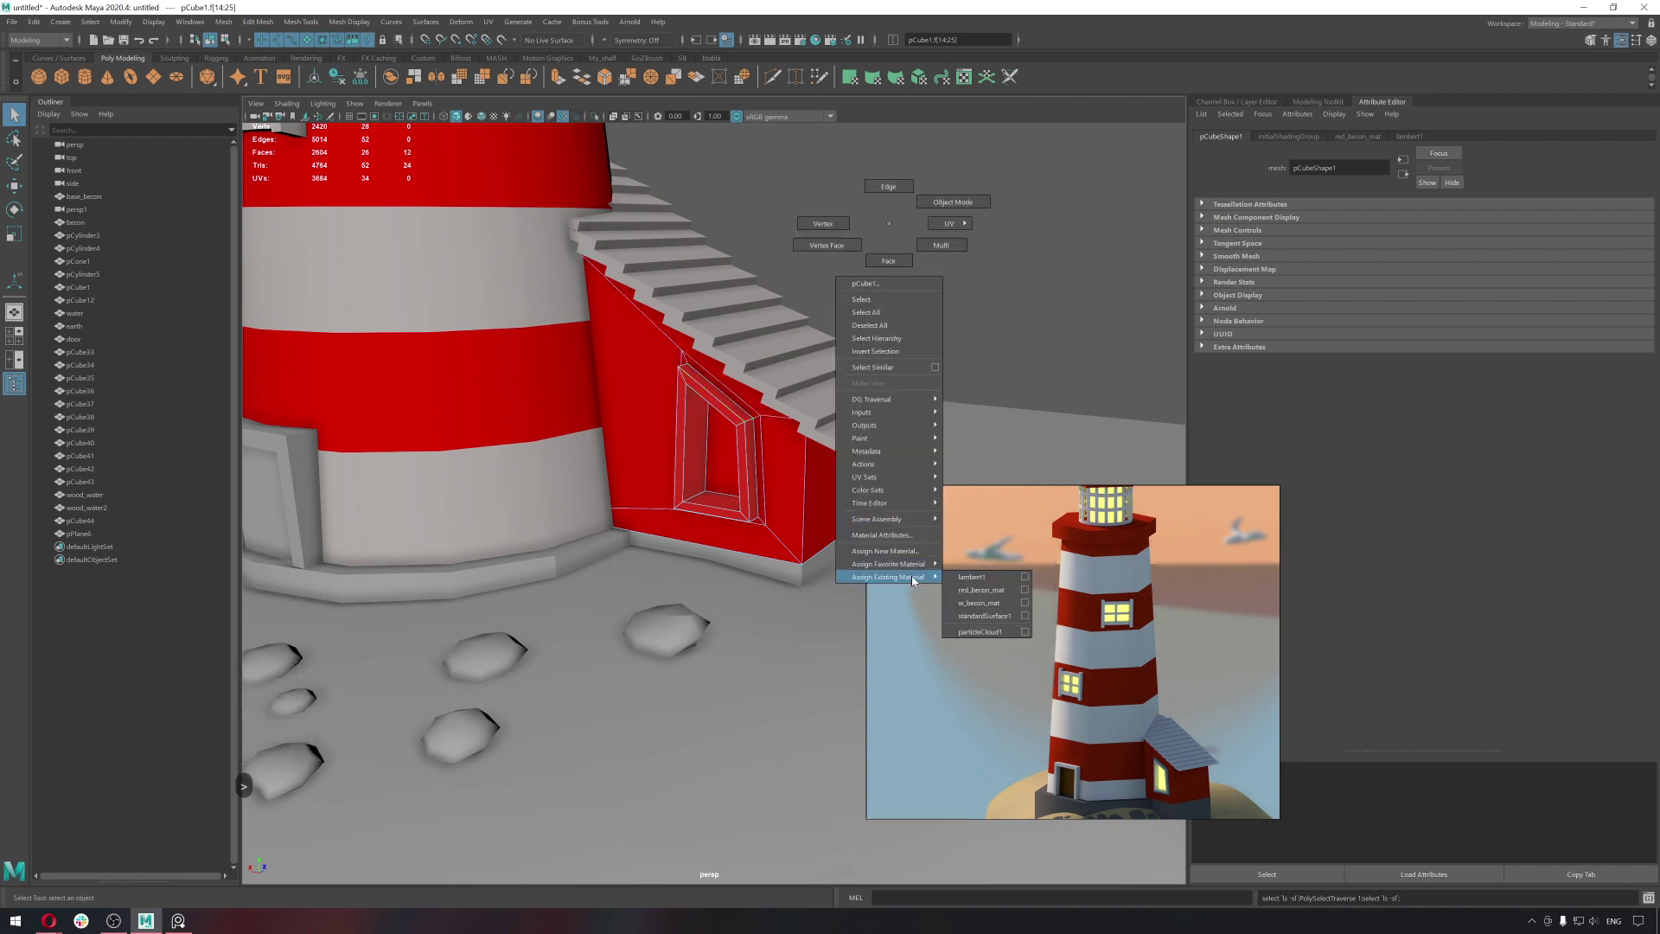
right_click(1007, 608)
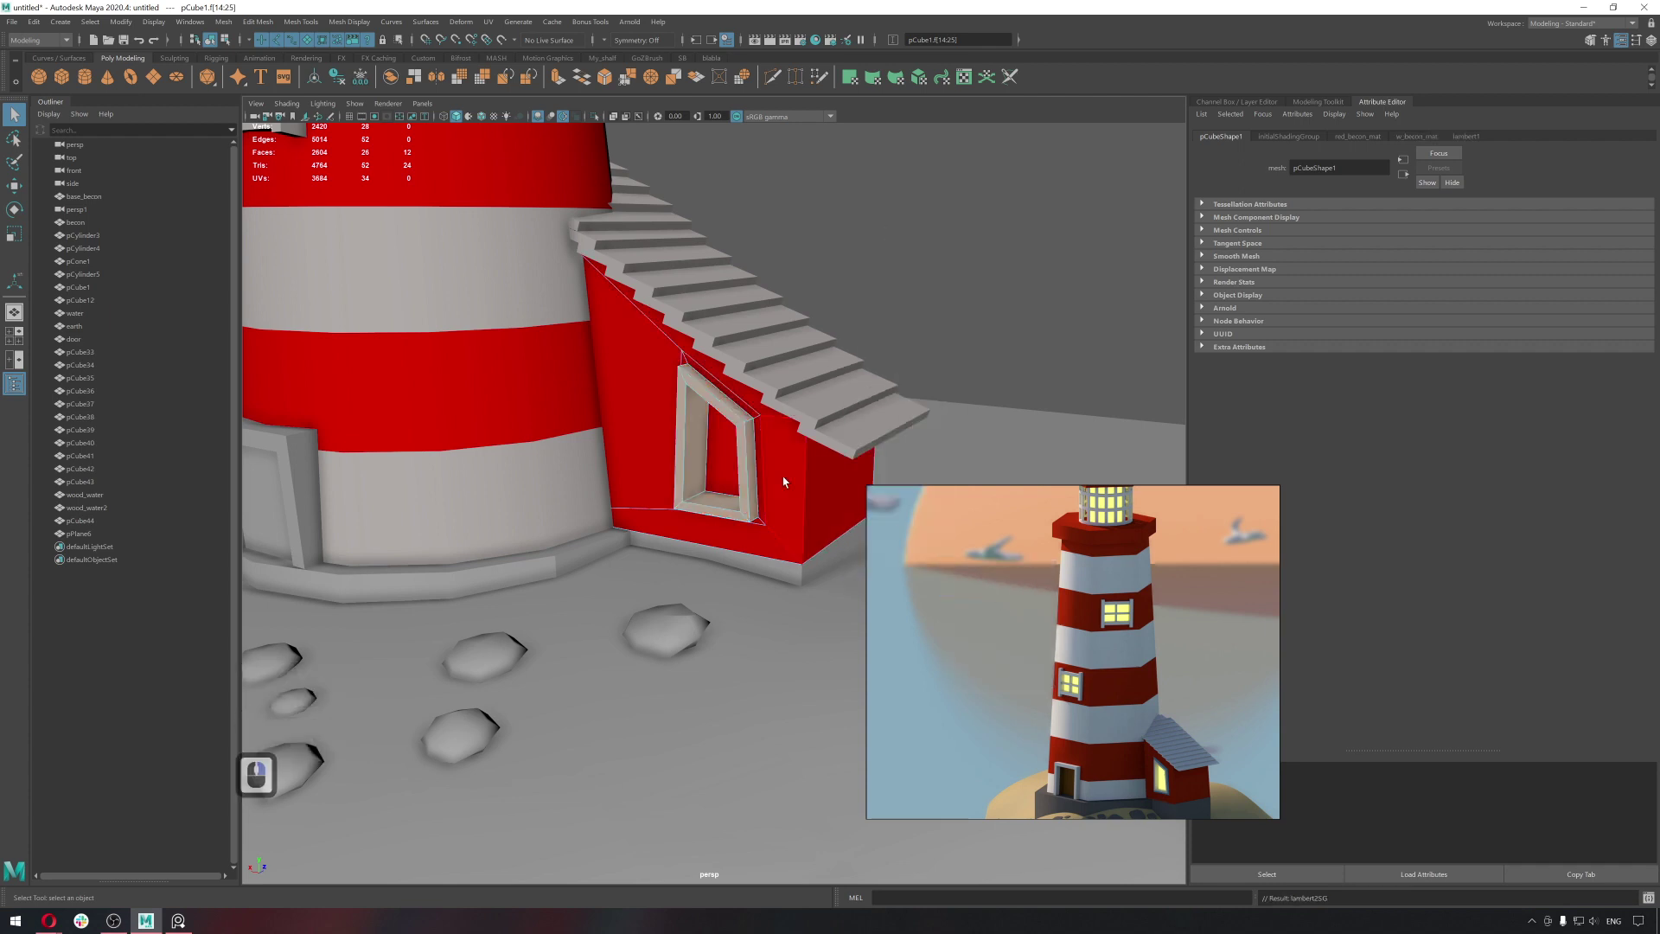
click(733, 462)
Give the house window glass a new Lambert named light_mat with a warm yellow colour.
middle_click(825, 535)
click(779, 489)
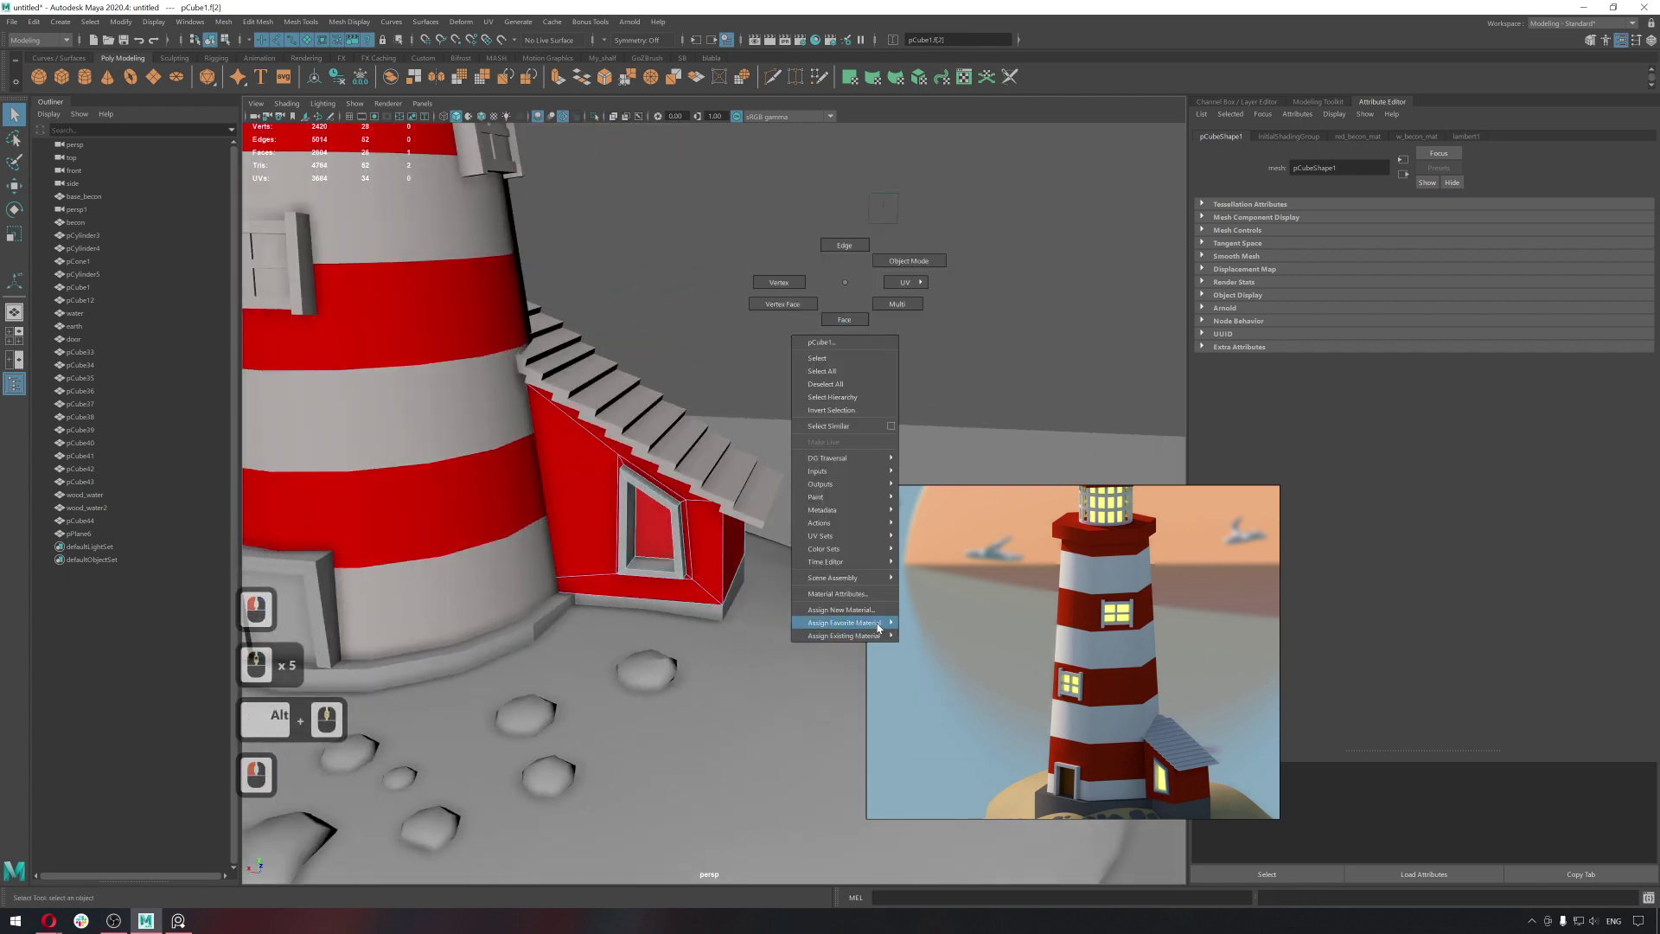
middle_click(939, 650)
right_click(938, 648)
click(1237, 165)
text(li)
text(ht)
key(space)
text(at)
key(Return)
key(space)
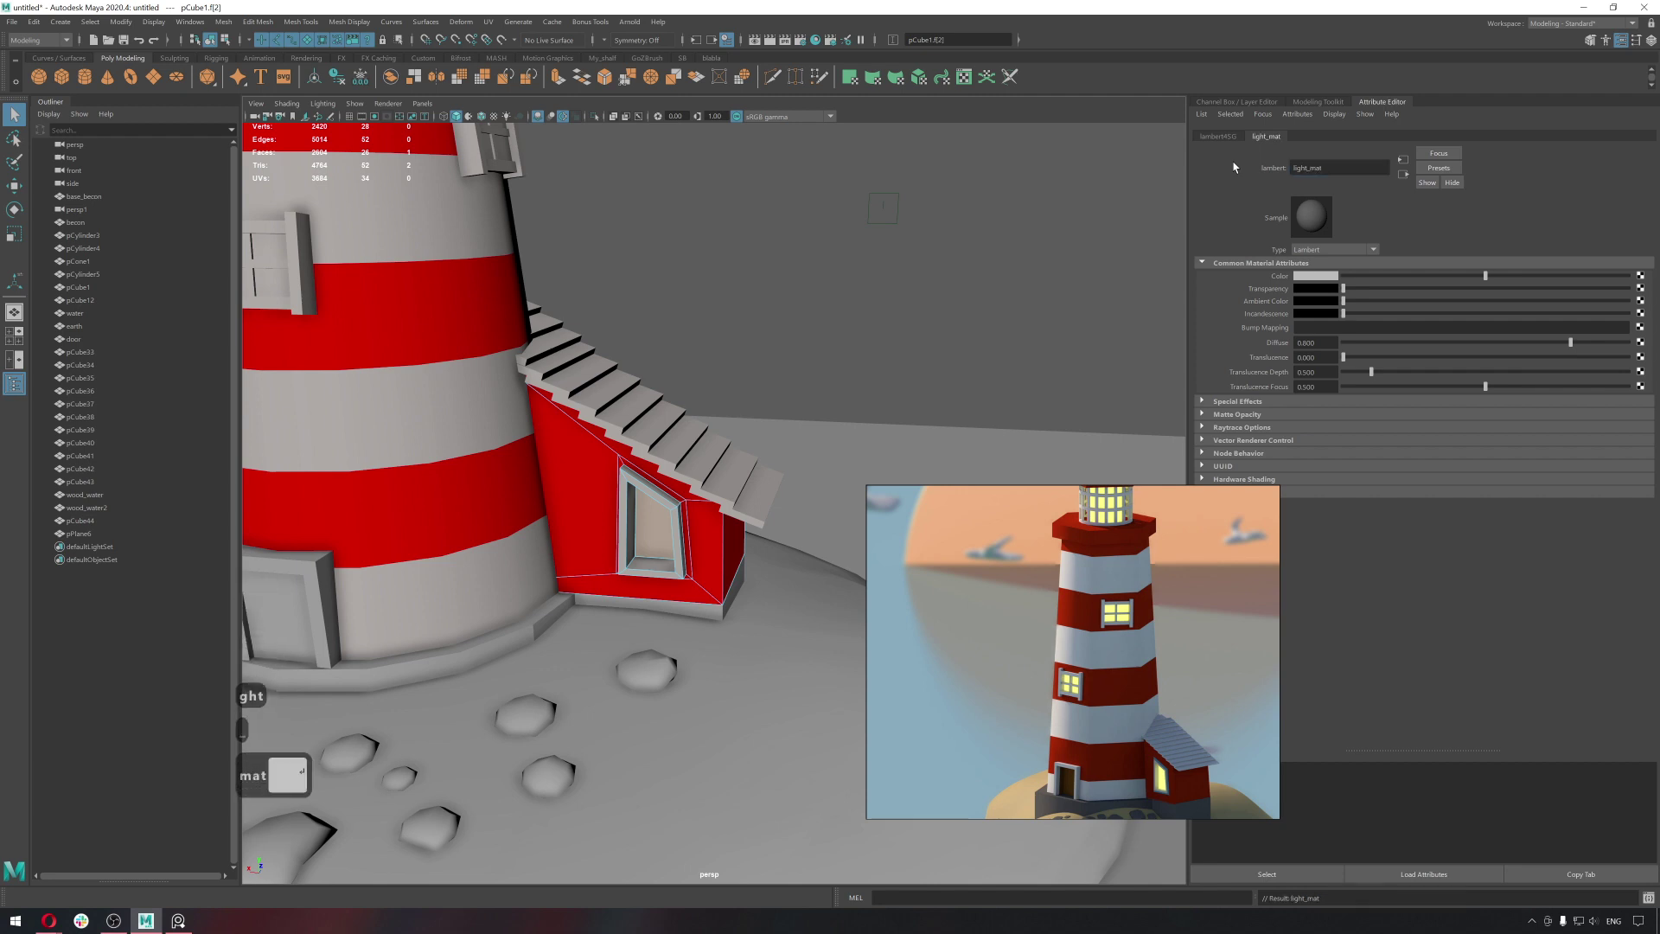
key(Return)
key(_)
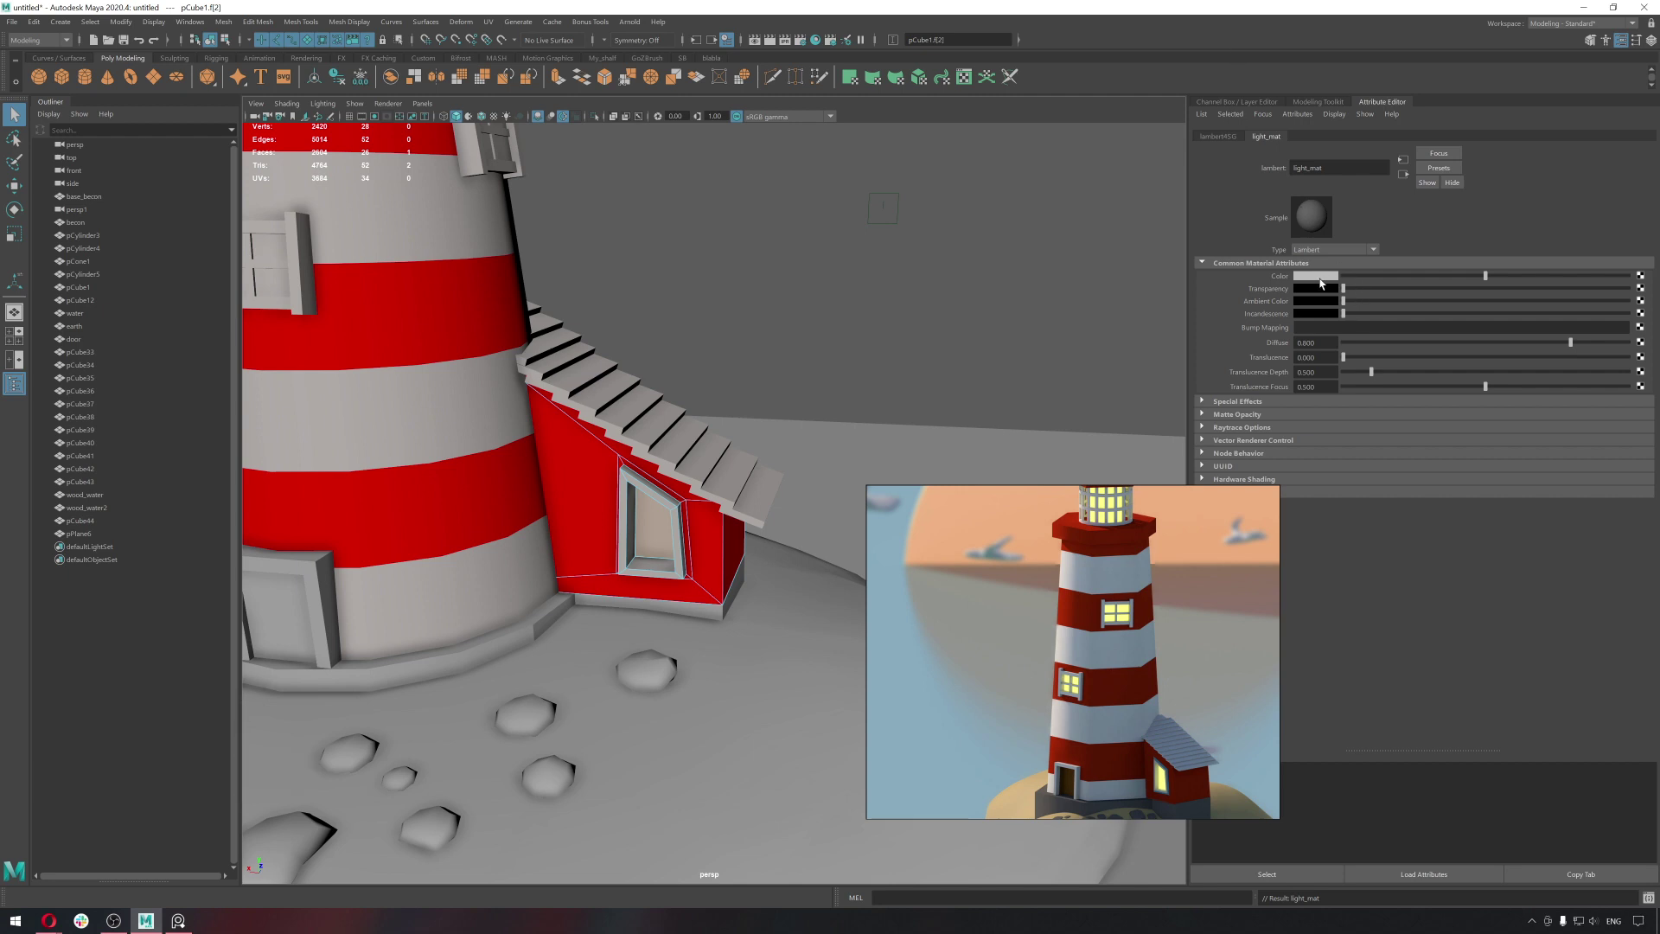
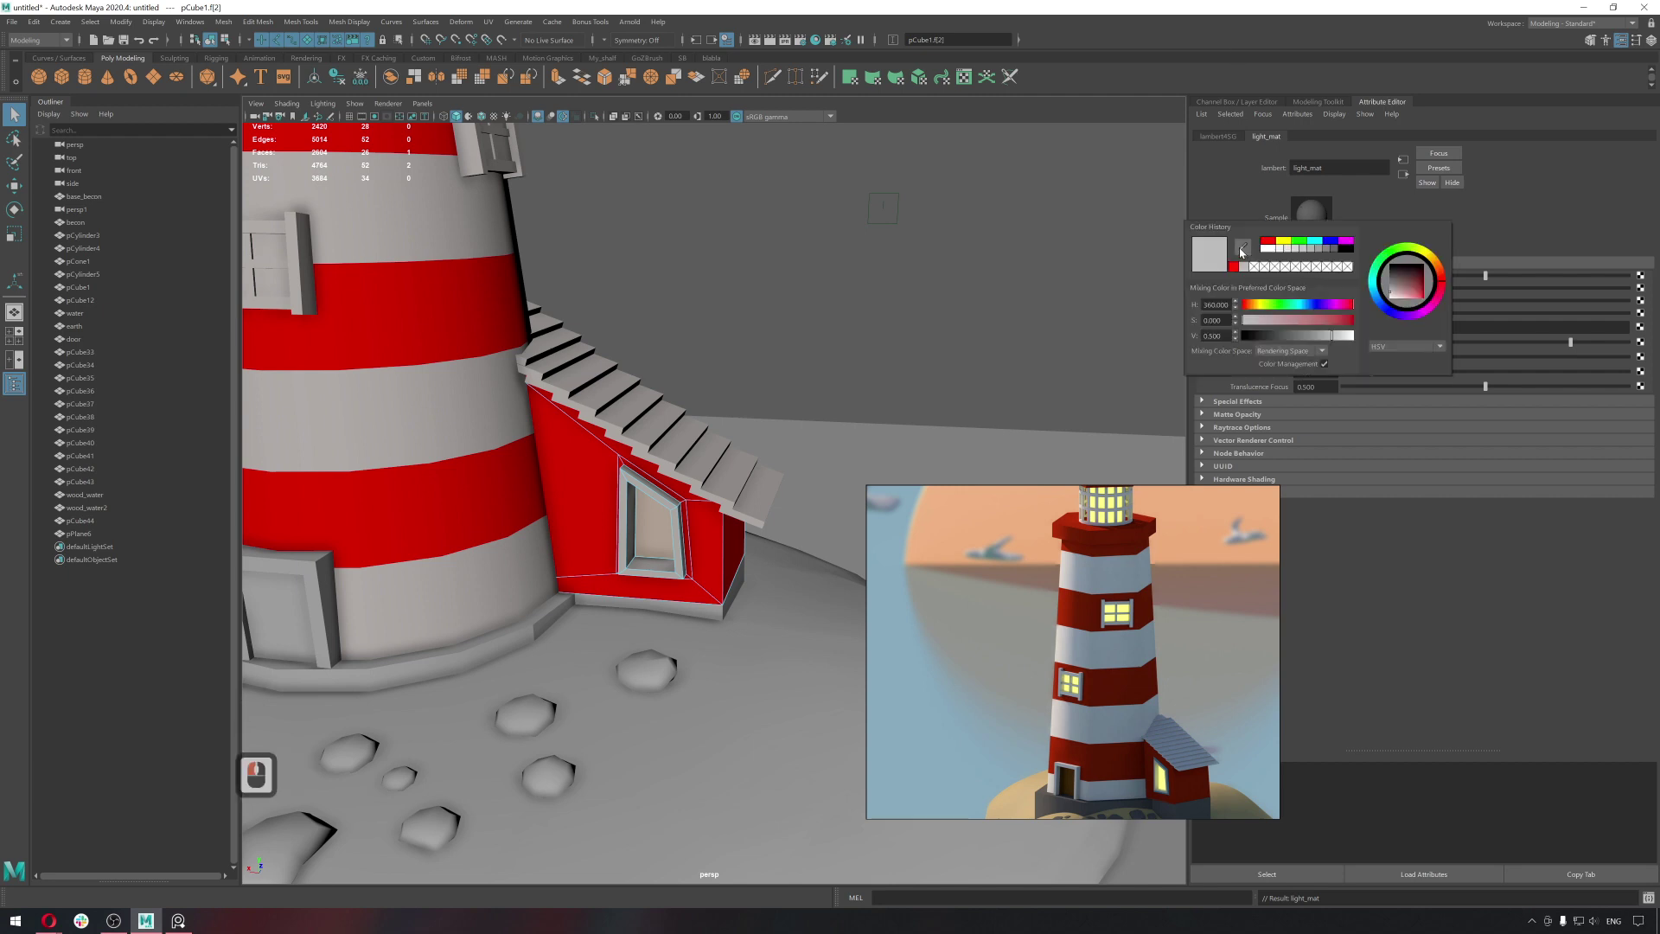
click(1245, 252)
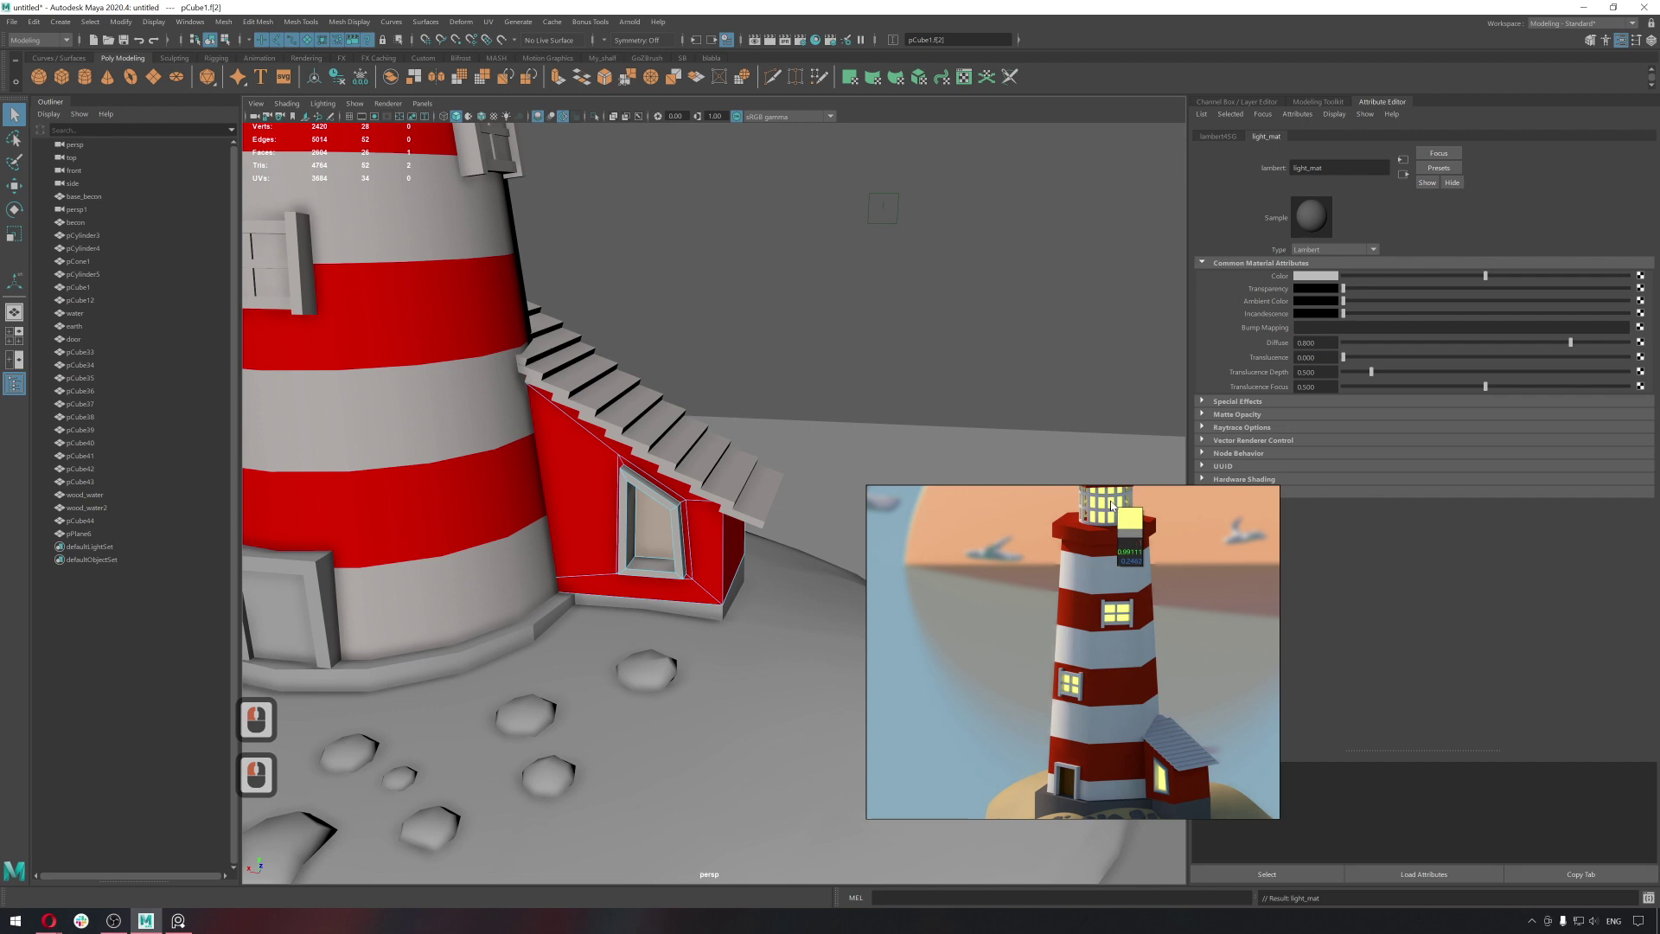
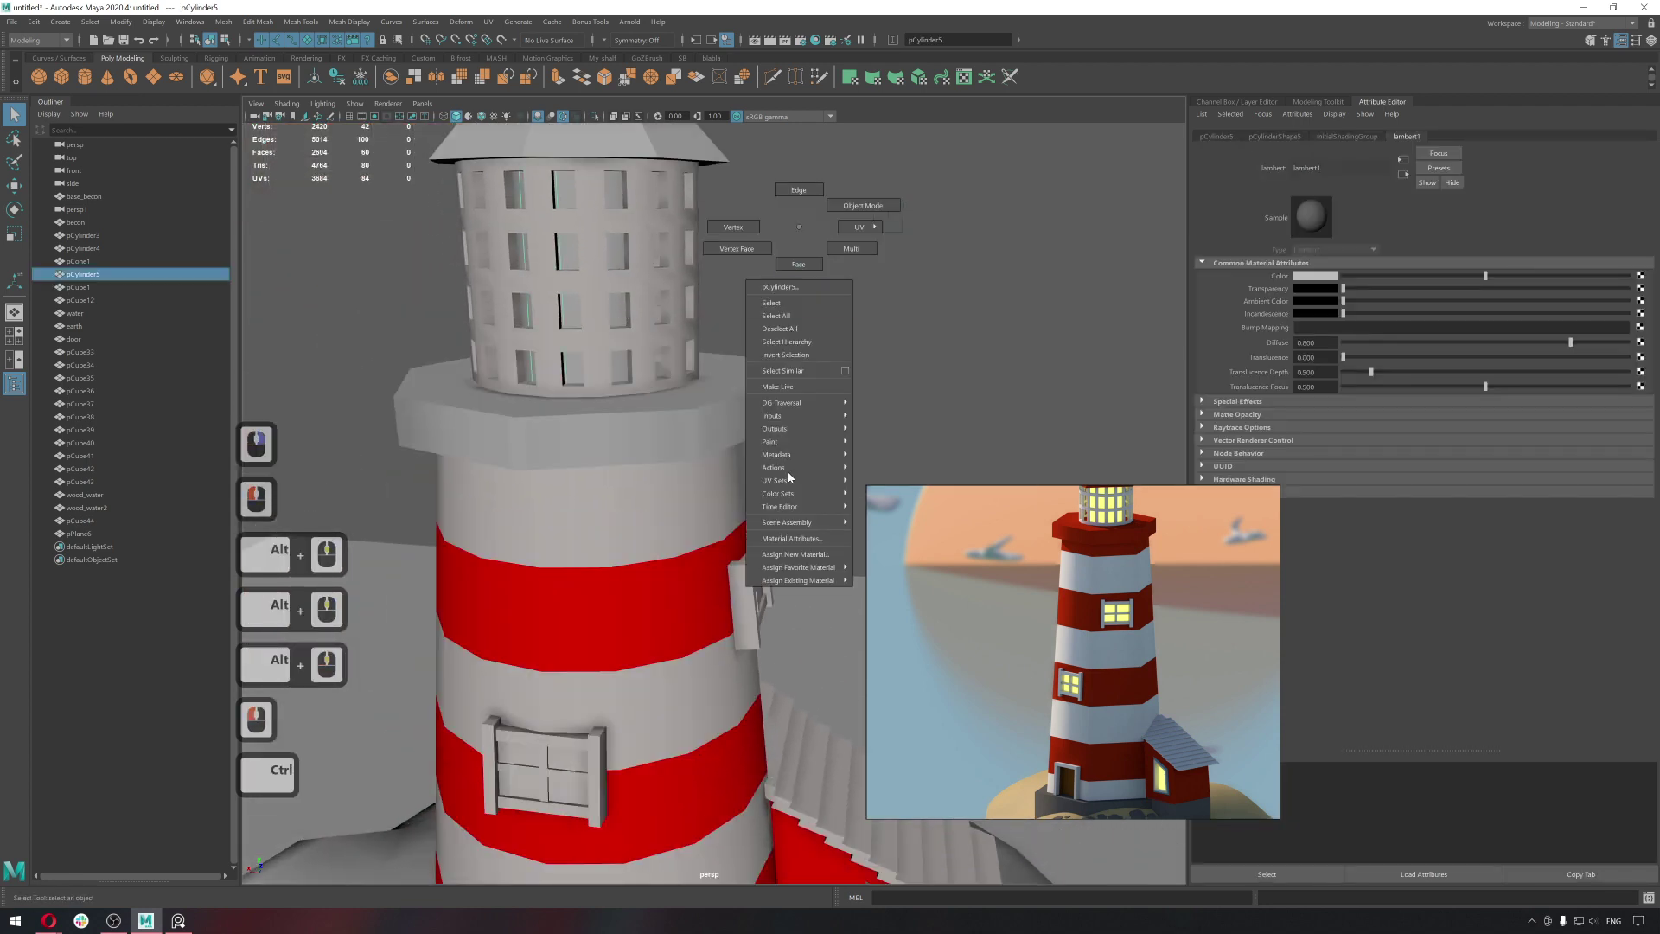
Assign red_becon_mat to the lantern's base rim and the pointed roof cone.
right_click(911, 595)
click(646, 338)
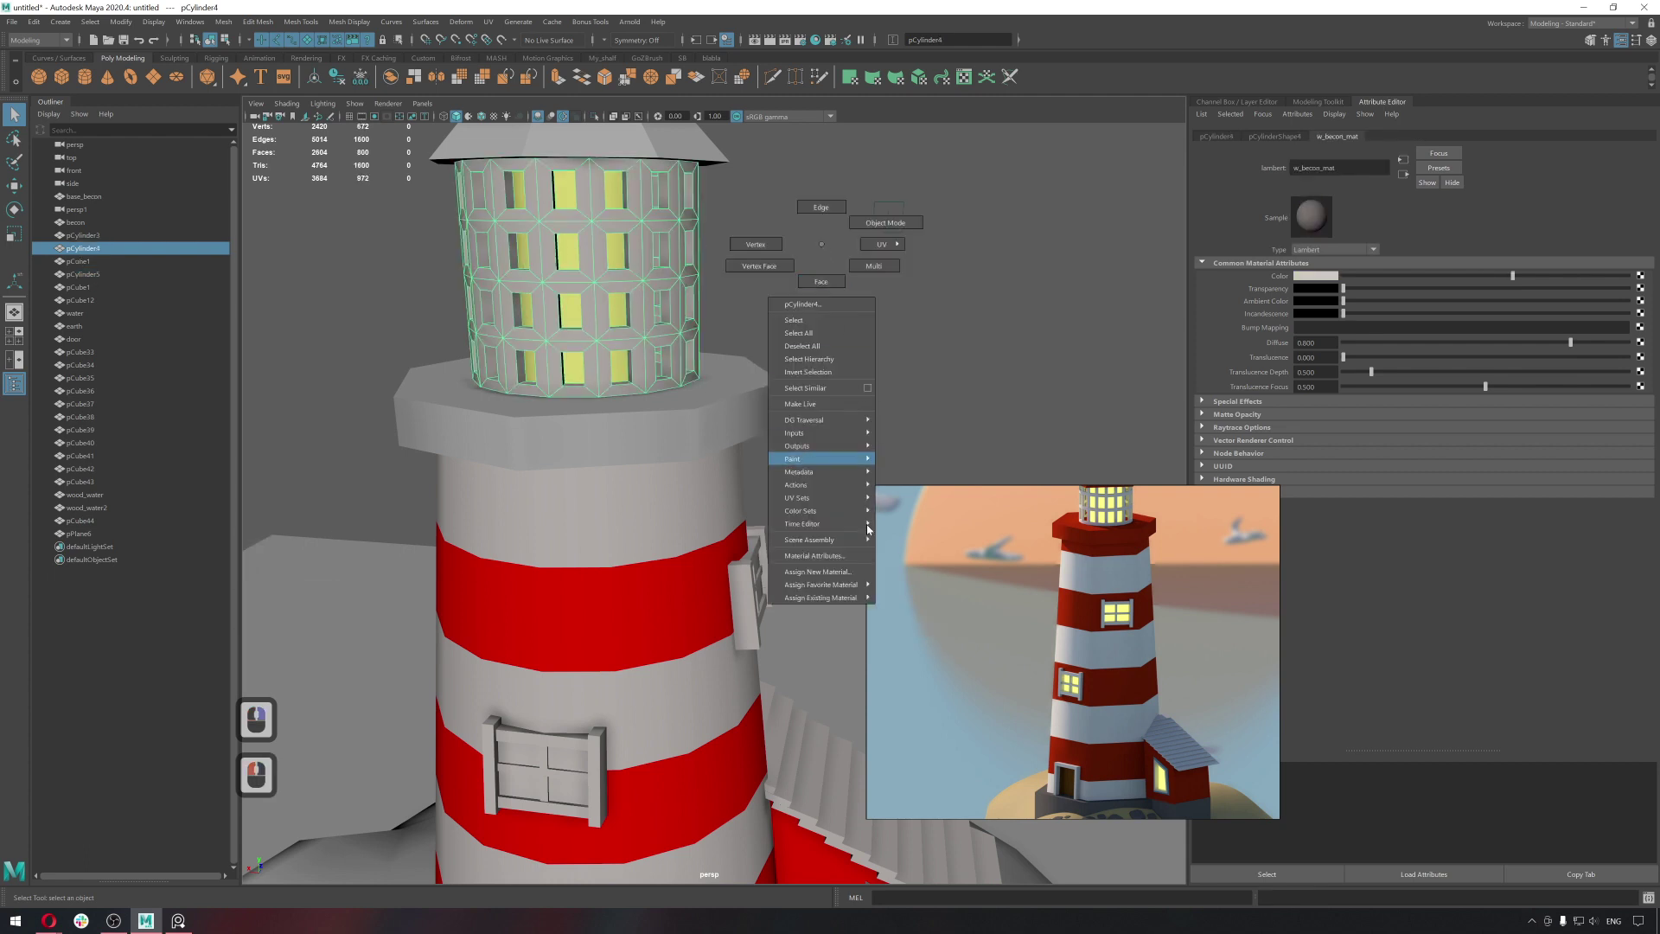
right_click(912, 637)
middle_click(786, 358)
click(790, 471)
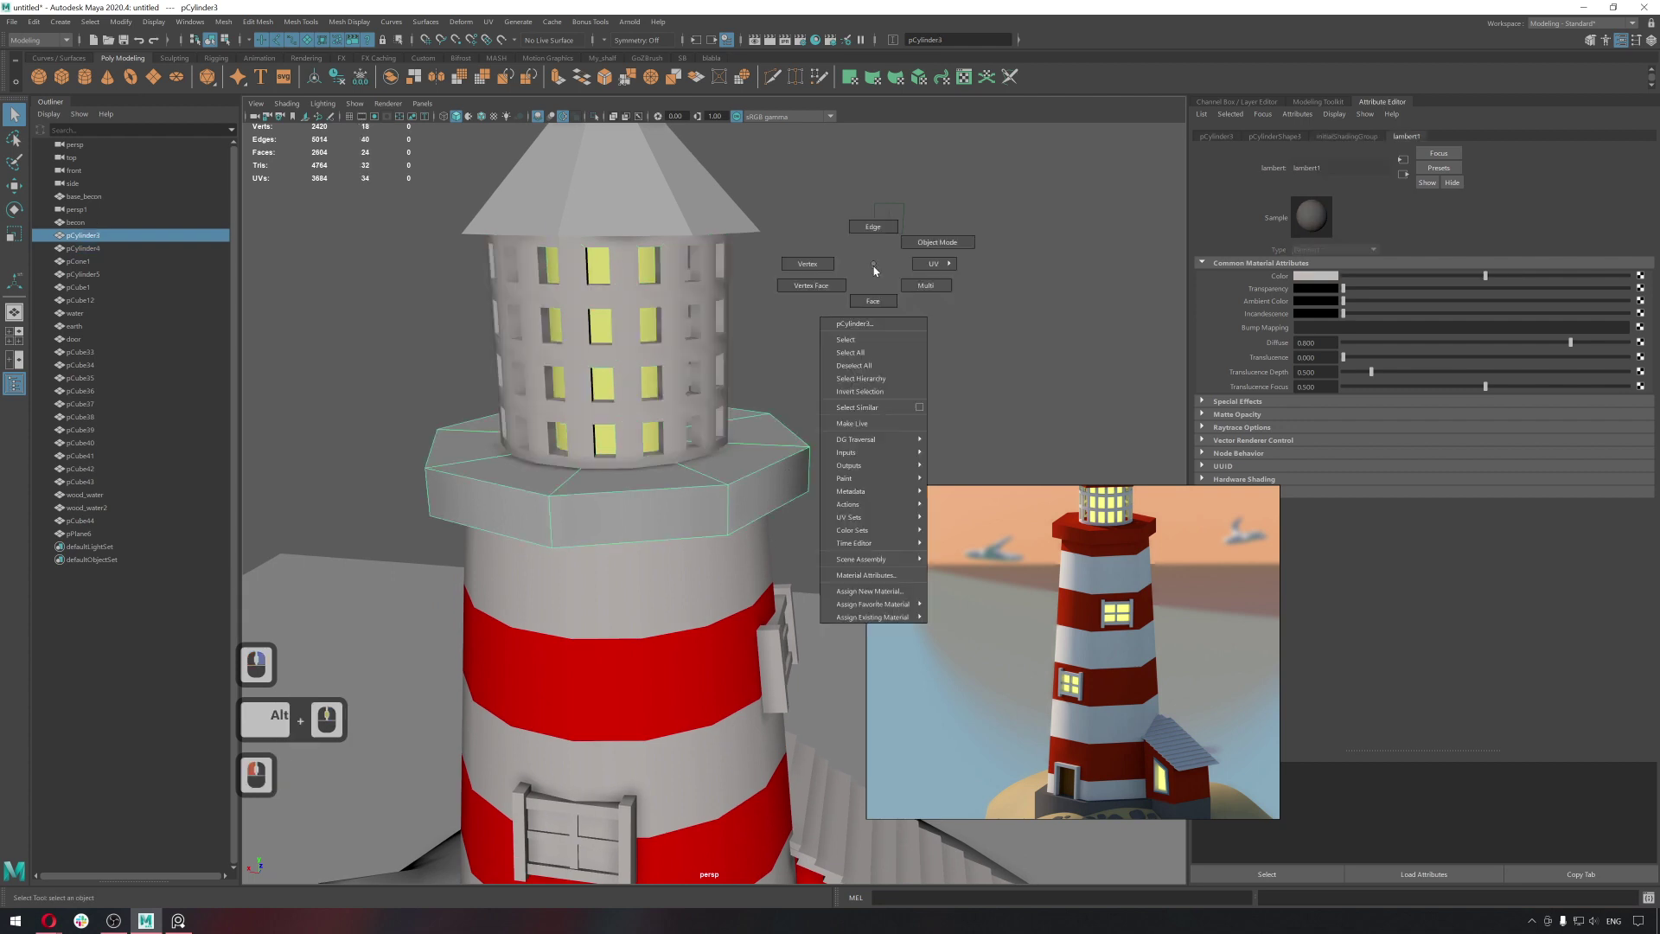
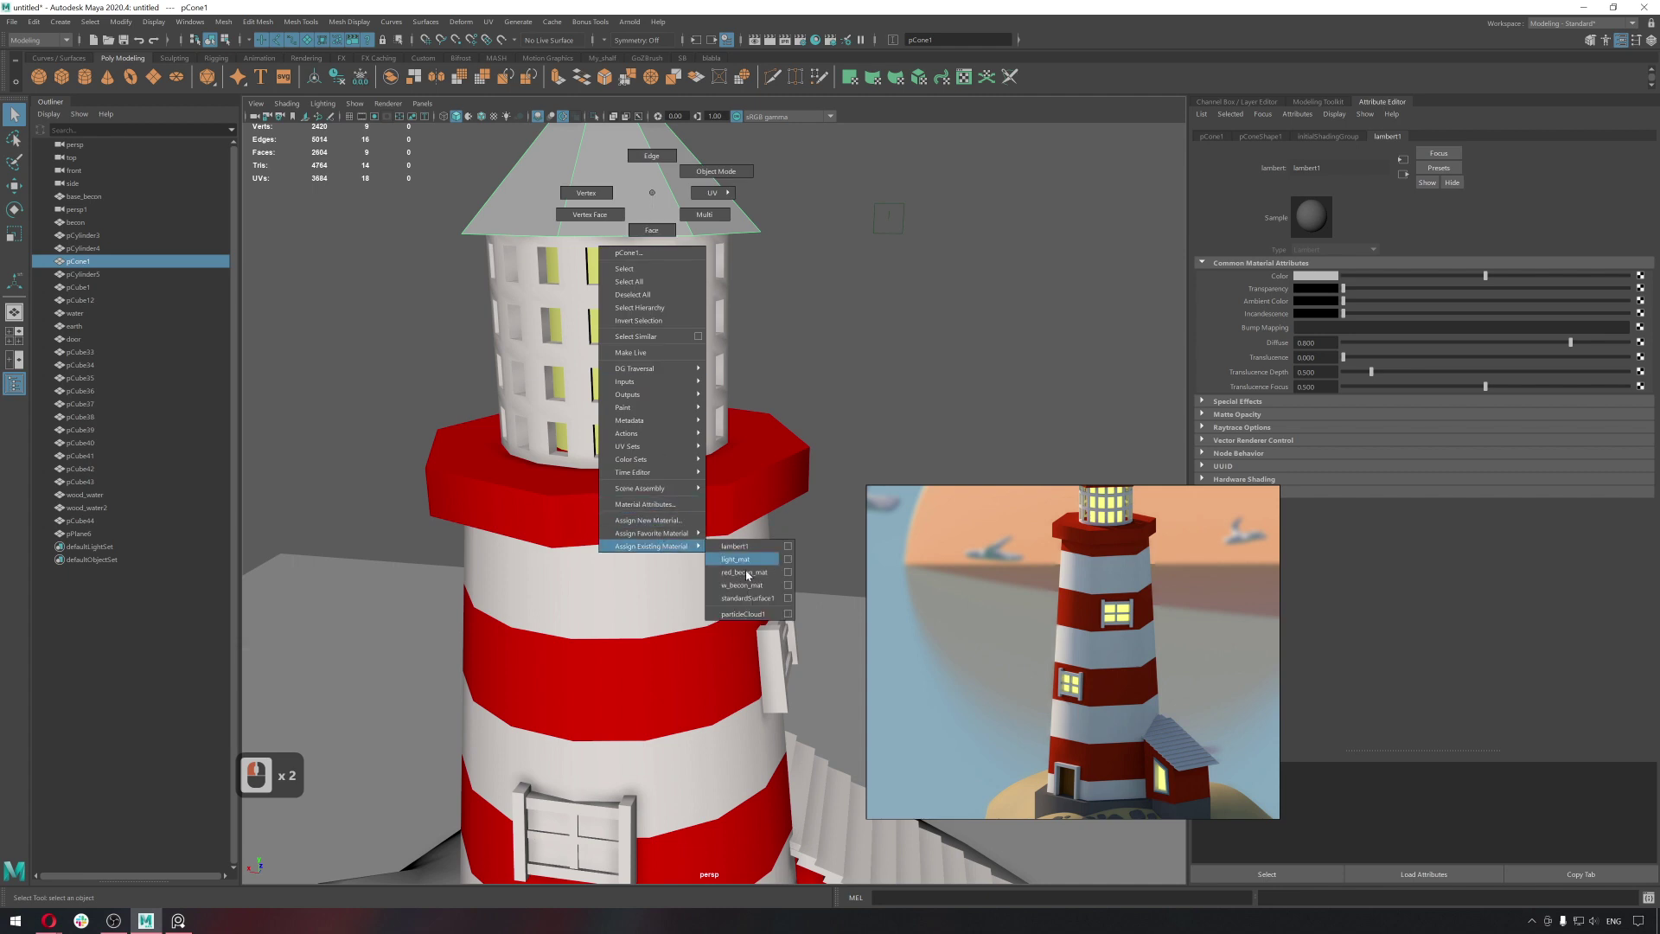
right_click(760, 579)
click(827, 385)
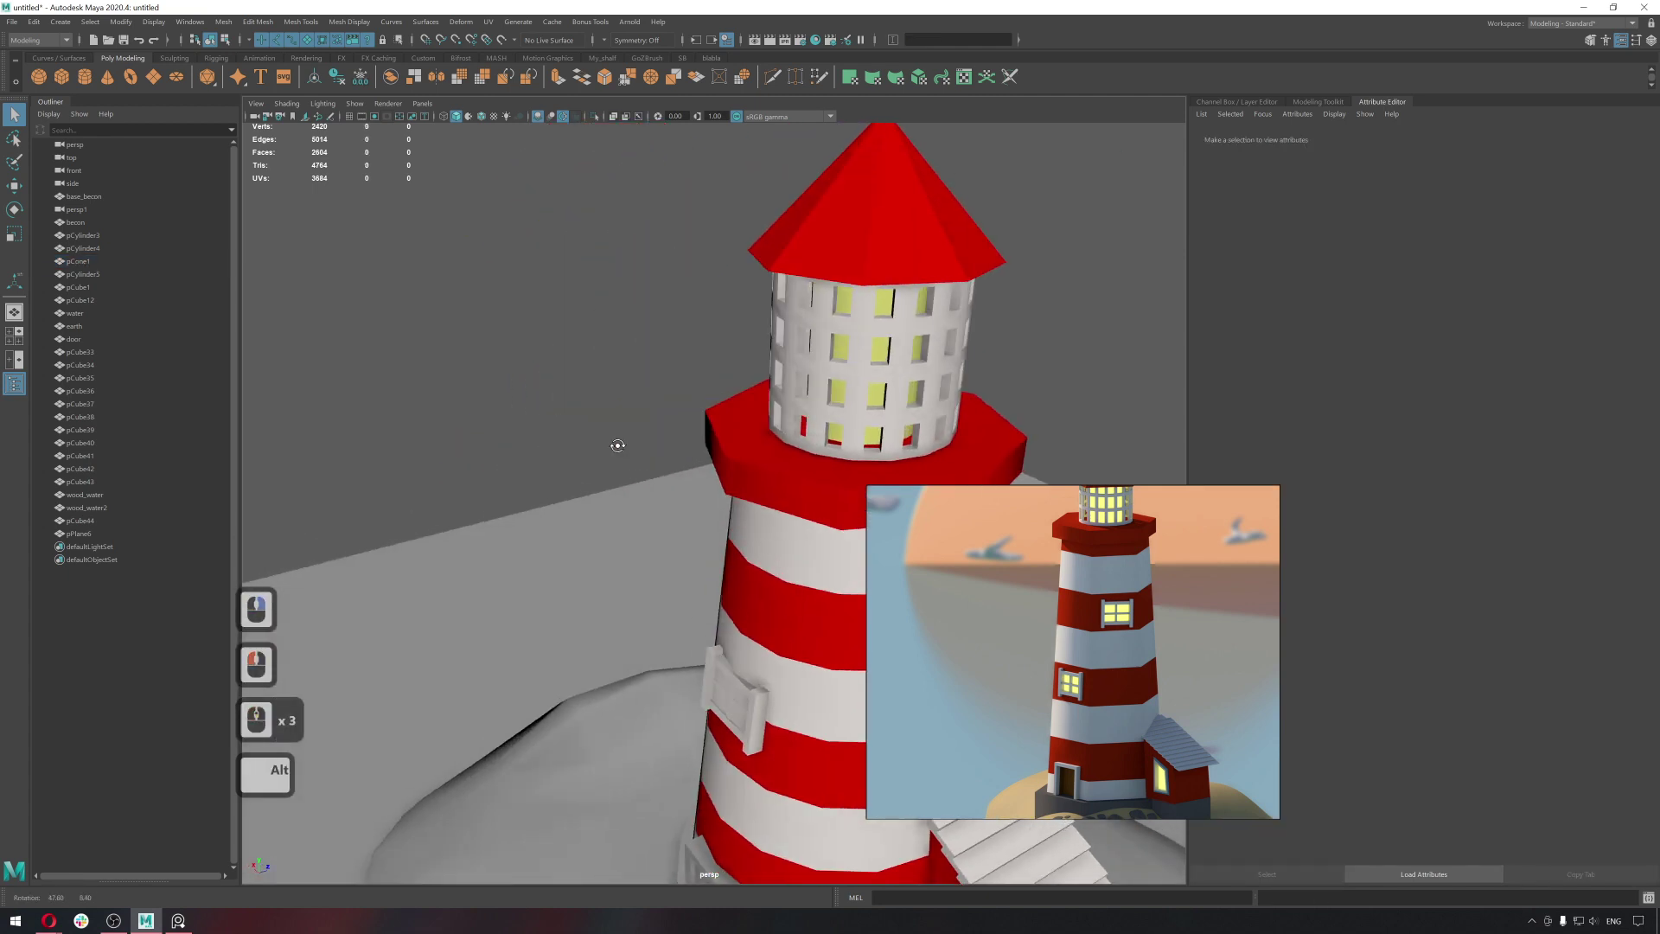
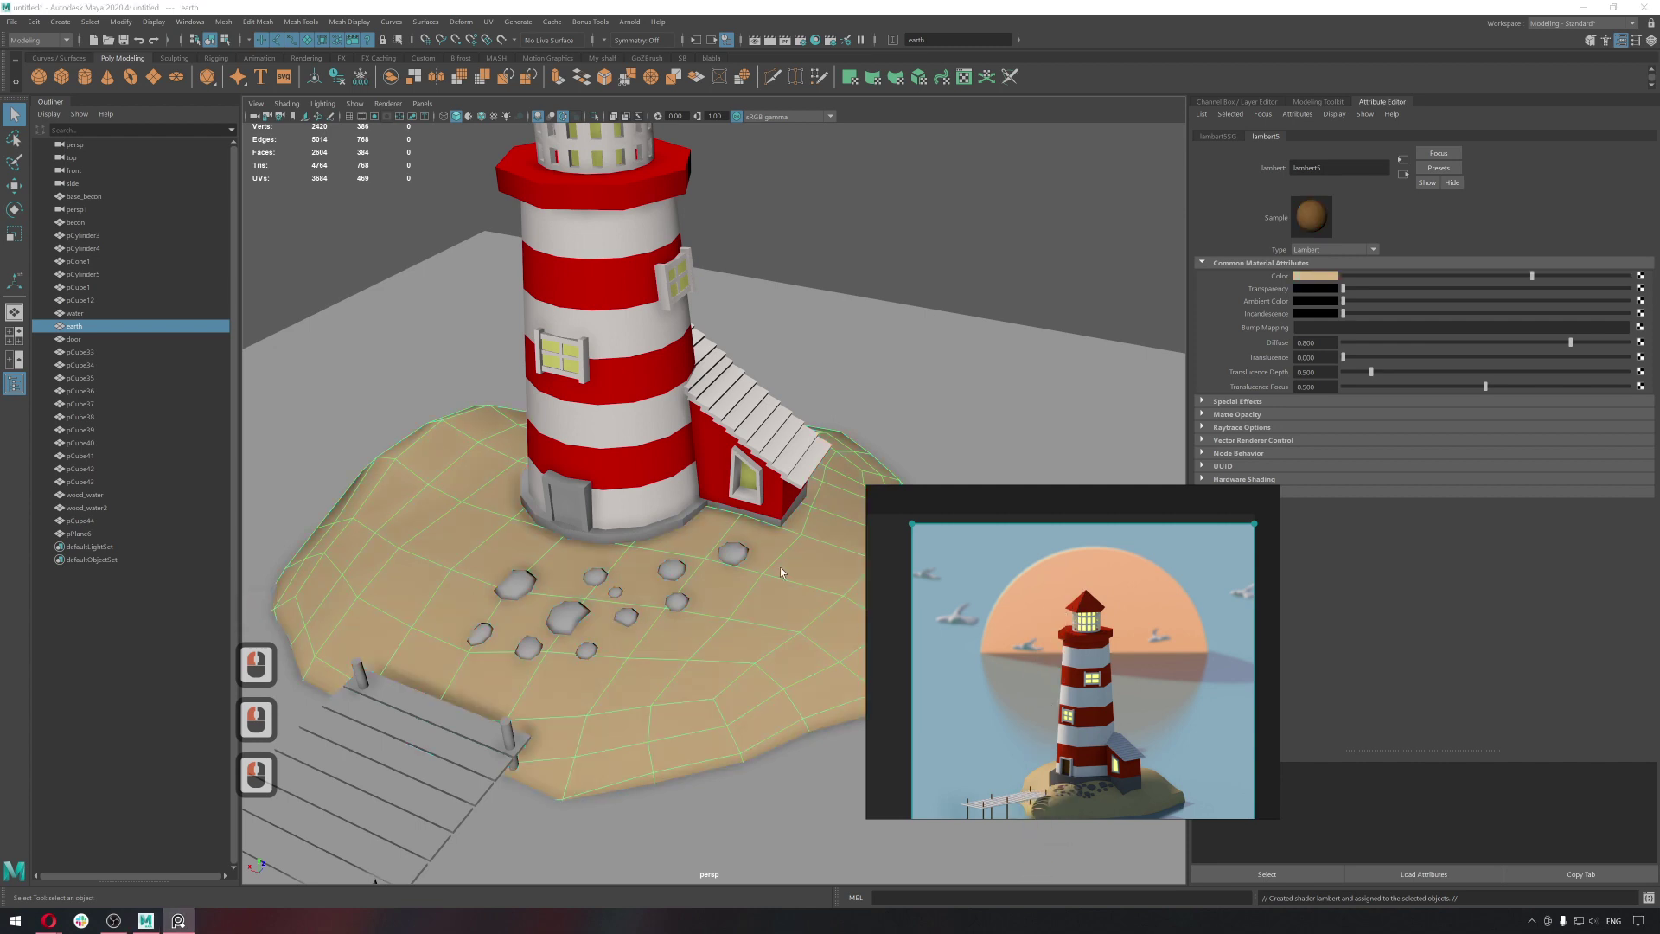
Assign a new Lambert to the water plane and rename it water_mat.
middle_click(779, 403)
right_click(981, 364)
click(916, 434)
middle_click(966, 442)
middle_click(985, 443)
middle_click(853, 352)
click(792, 372)
click(958, 406)
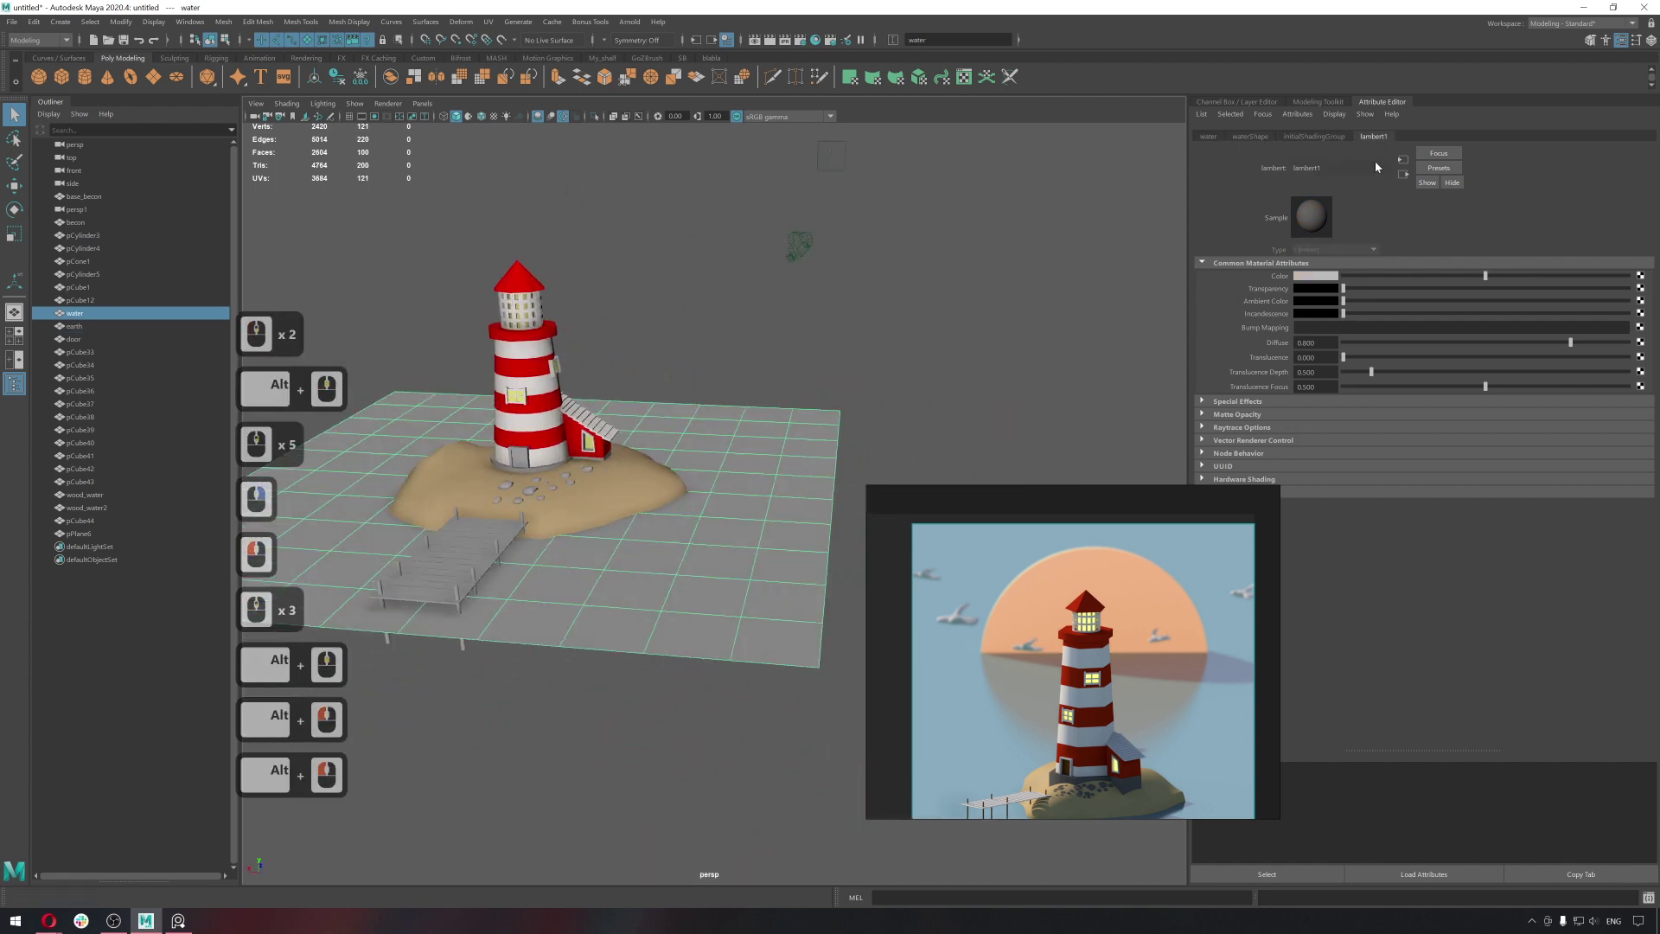
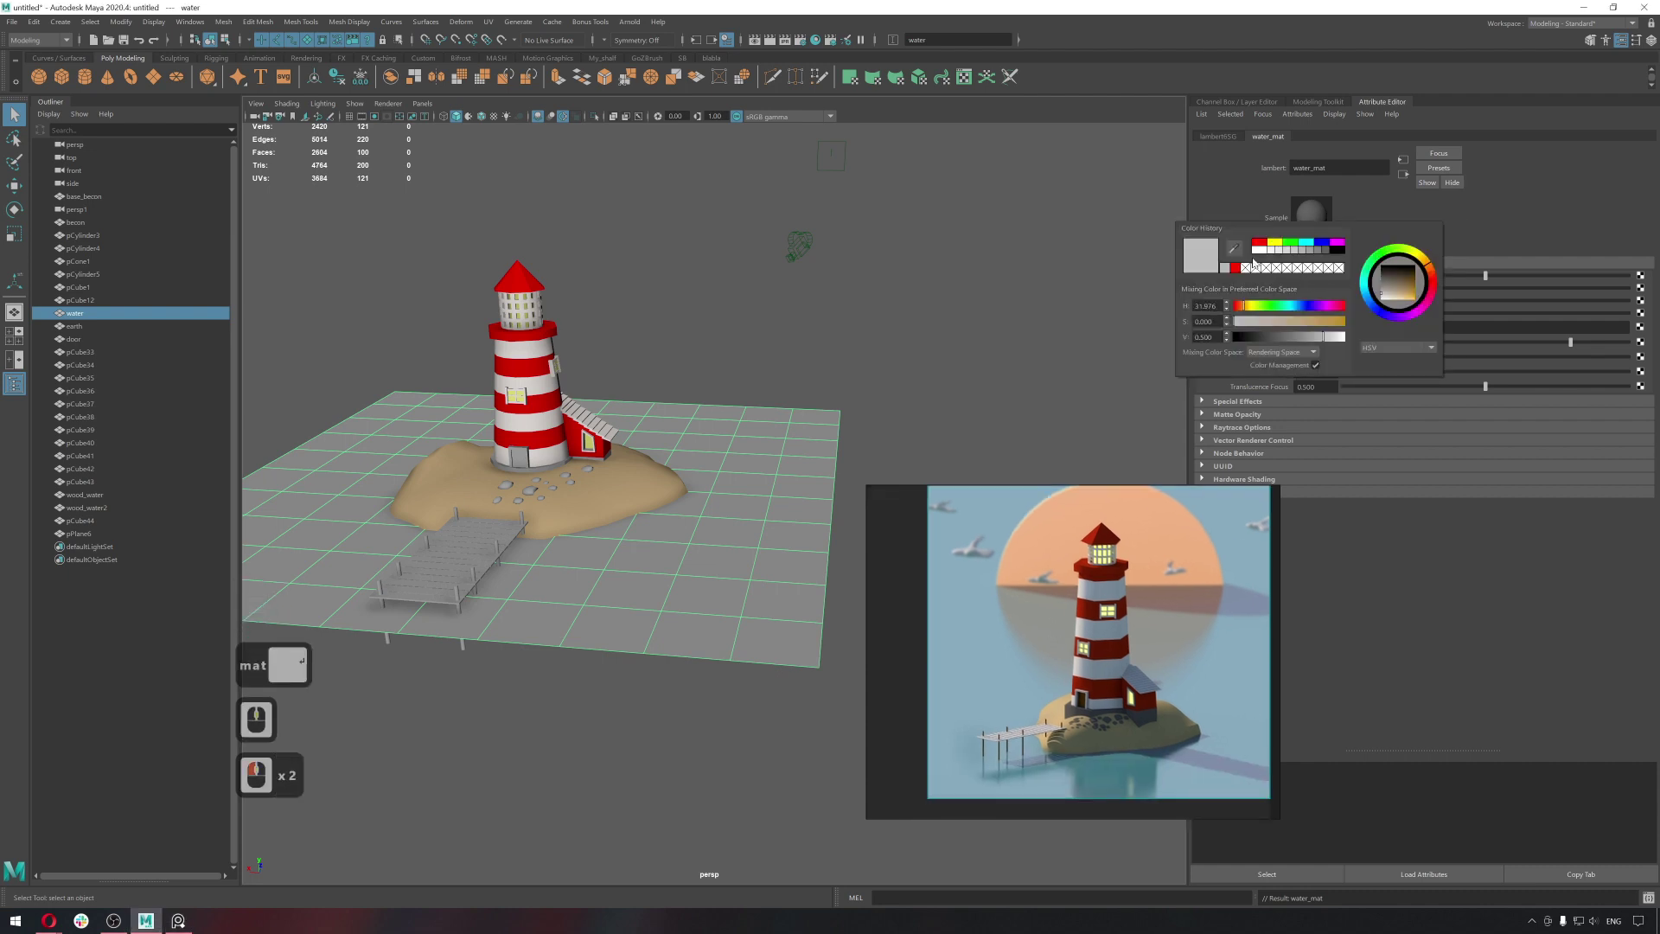
Colour water_mat light blue, then select the pier posts object.
click(1234, 249)
click(965, 709)
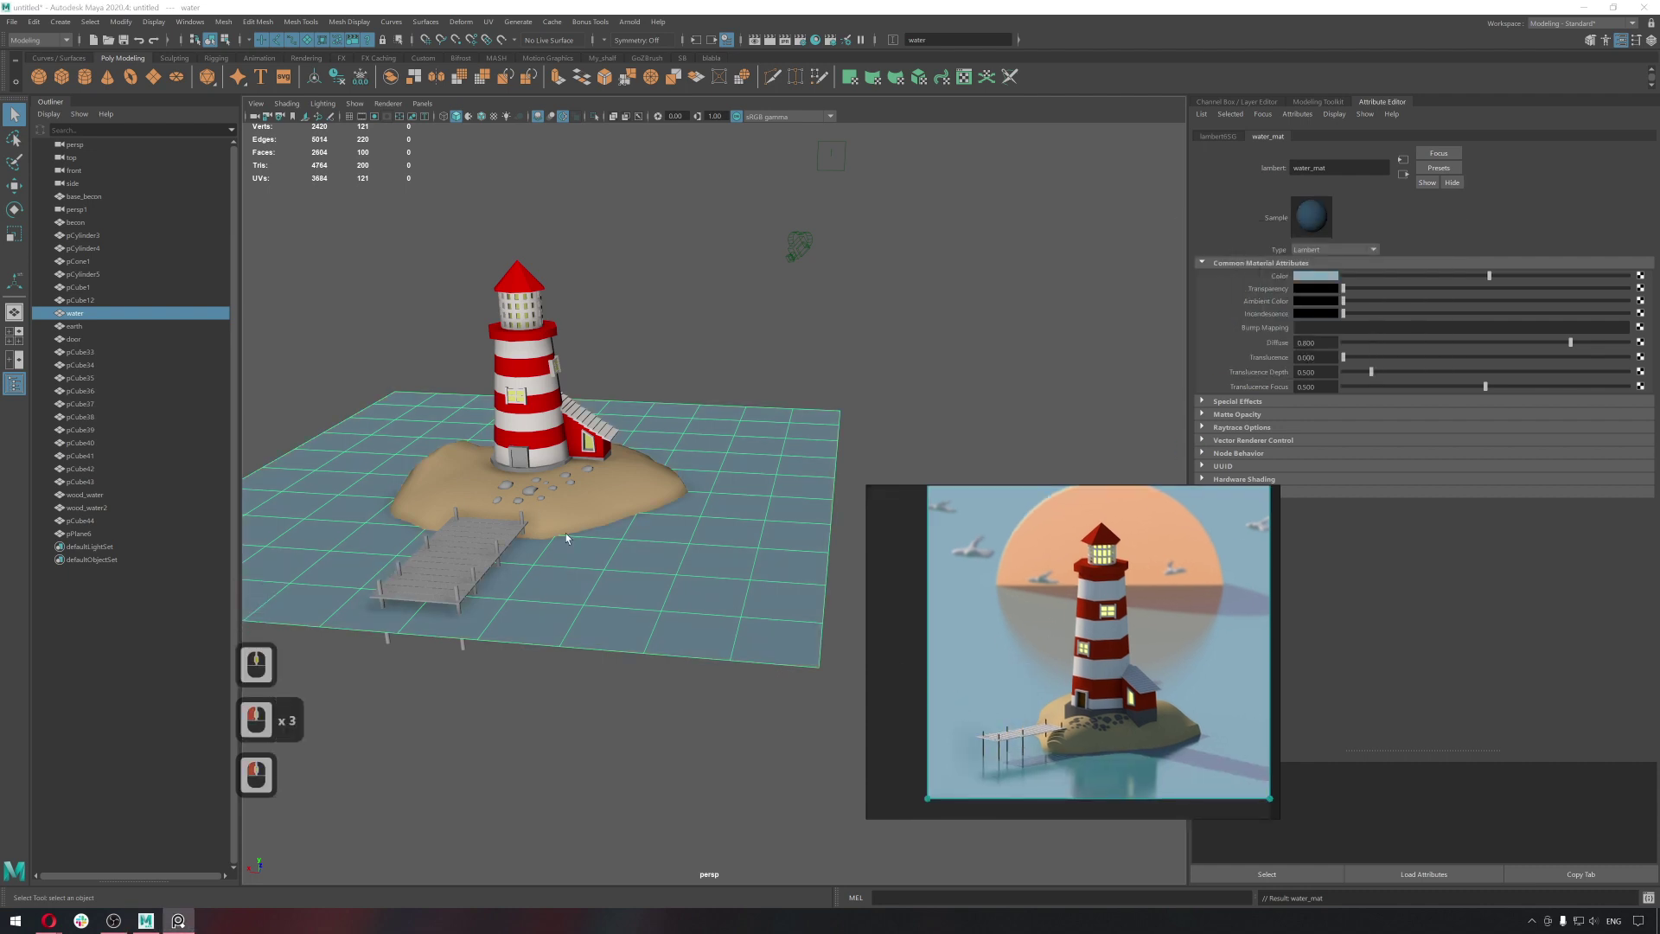
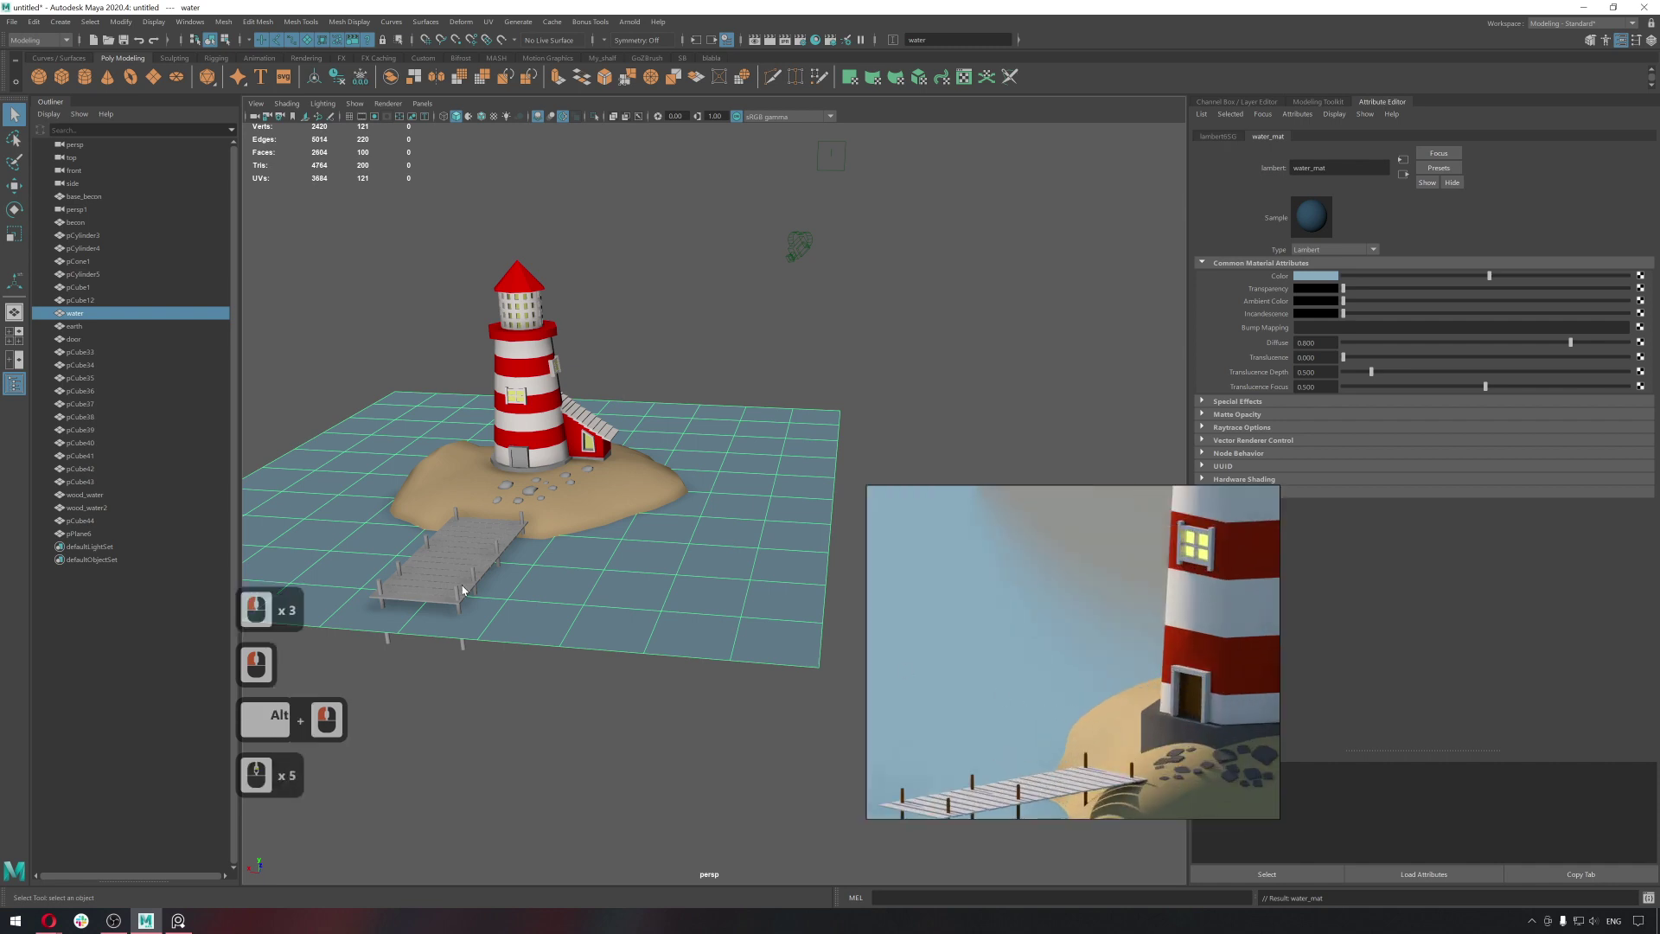
right_click(526, 552)
click(500, 547)
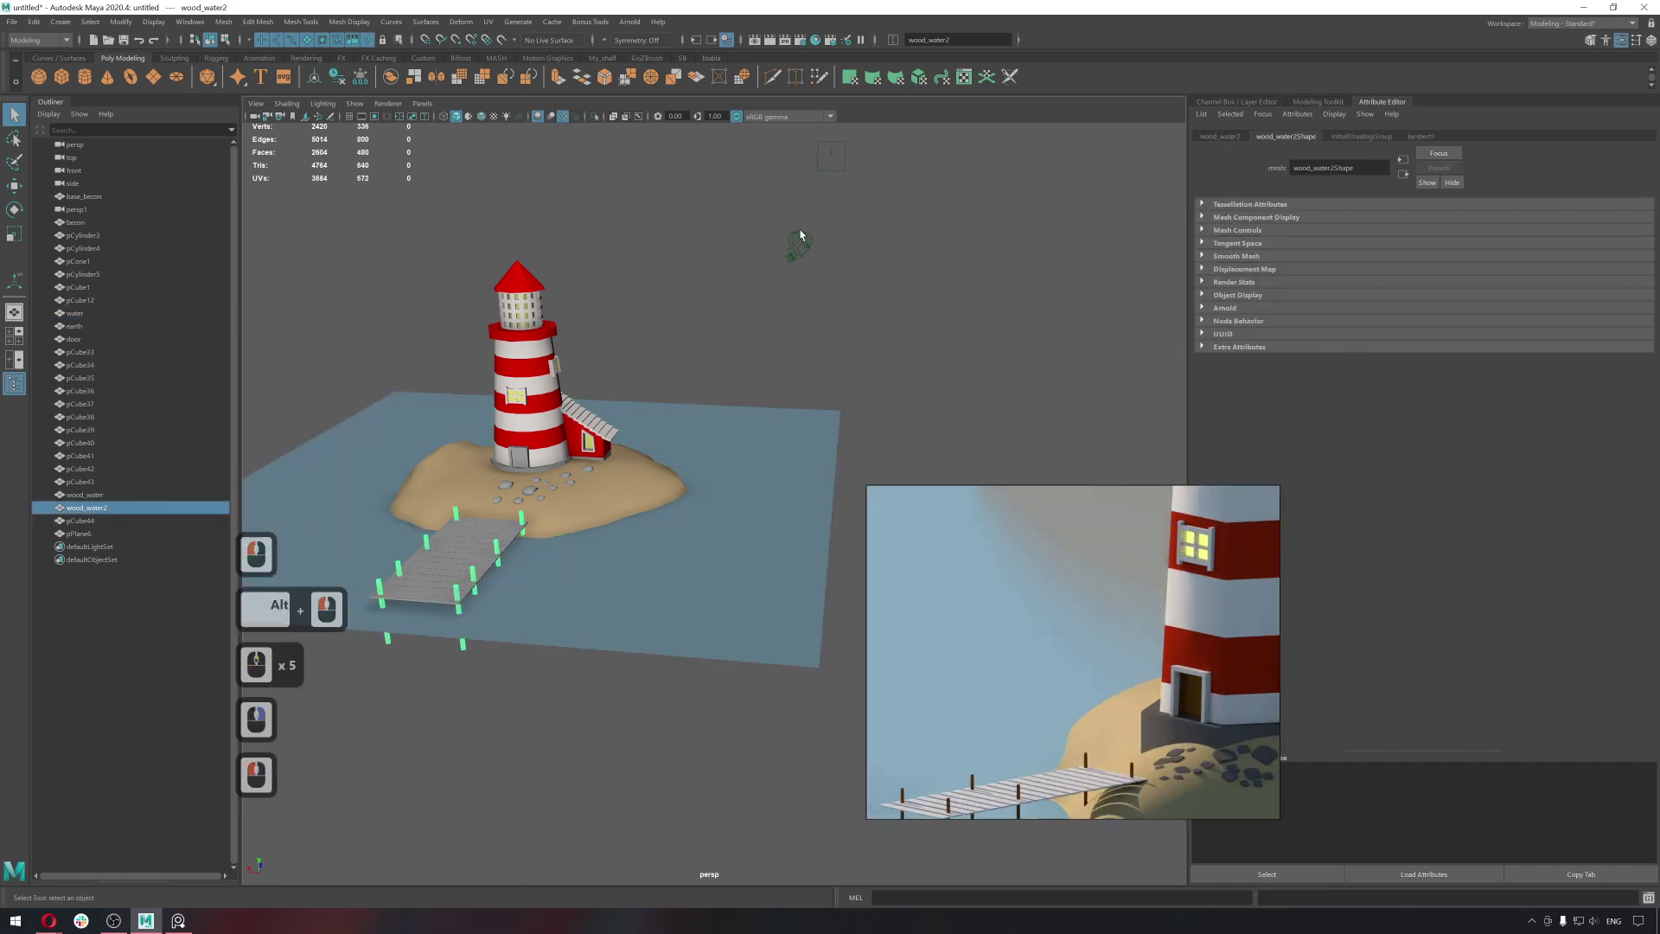
Assign the pier posts a new Lambert named wood_black_mat.
middle_click(900, 600)
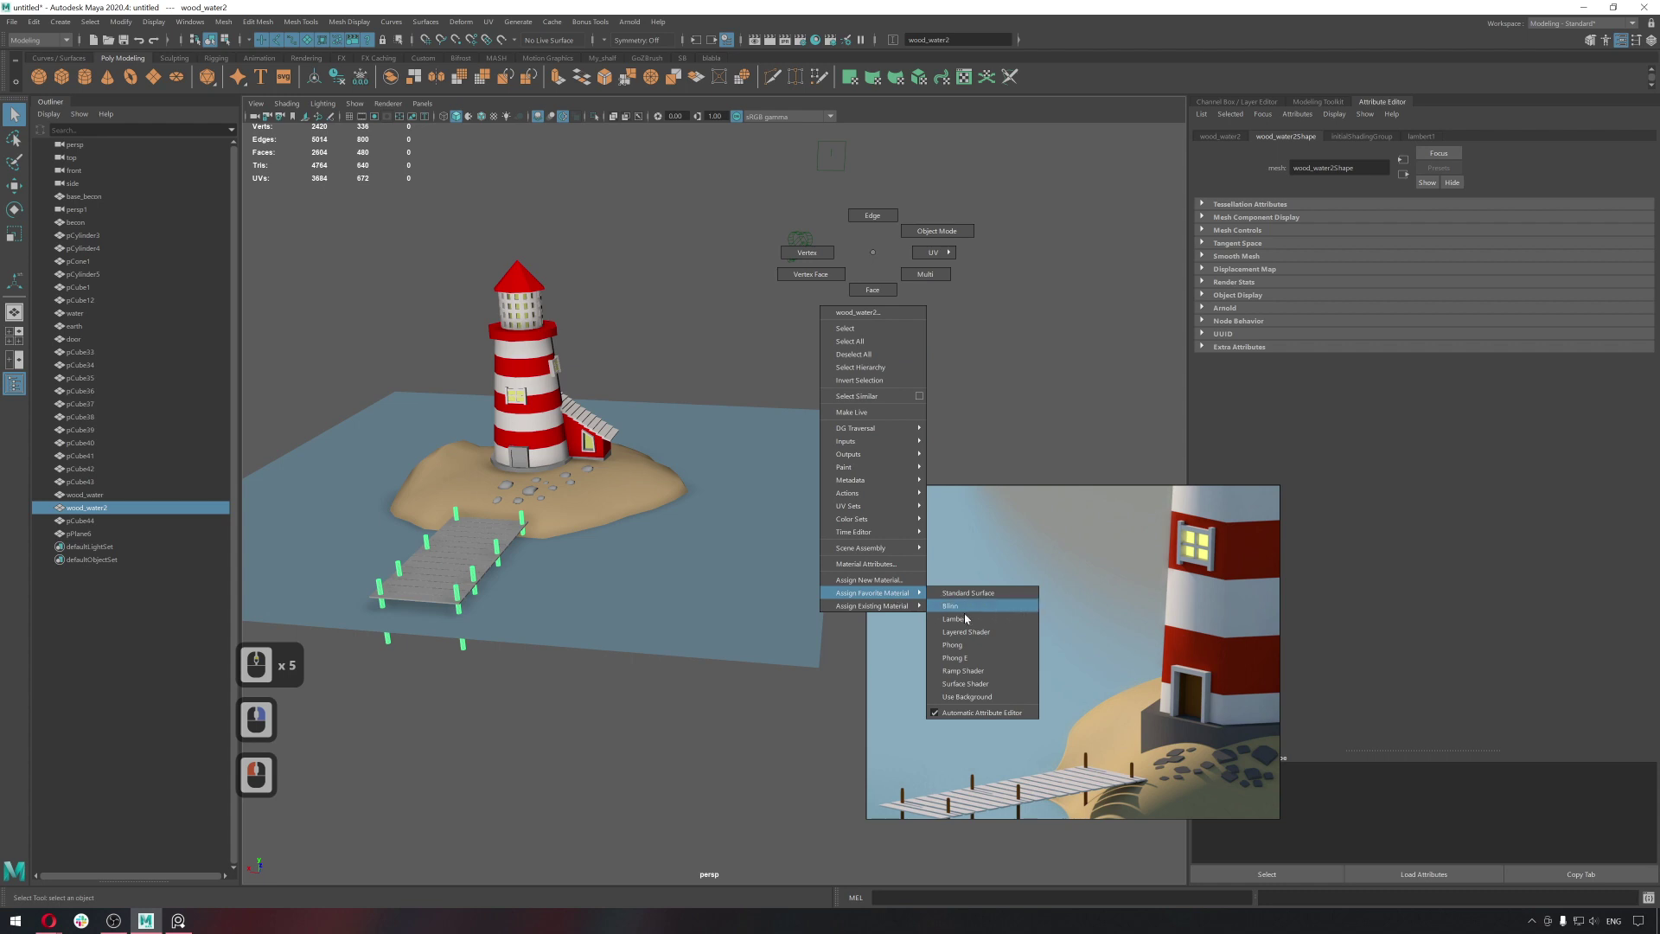
right_click(968, 620)
click(1216, 164)
text(ood)
text(lack)
text(at)
key(Return)
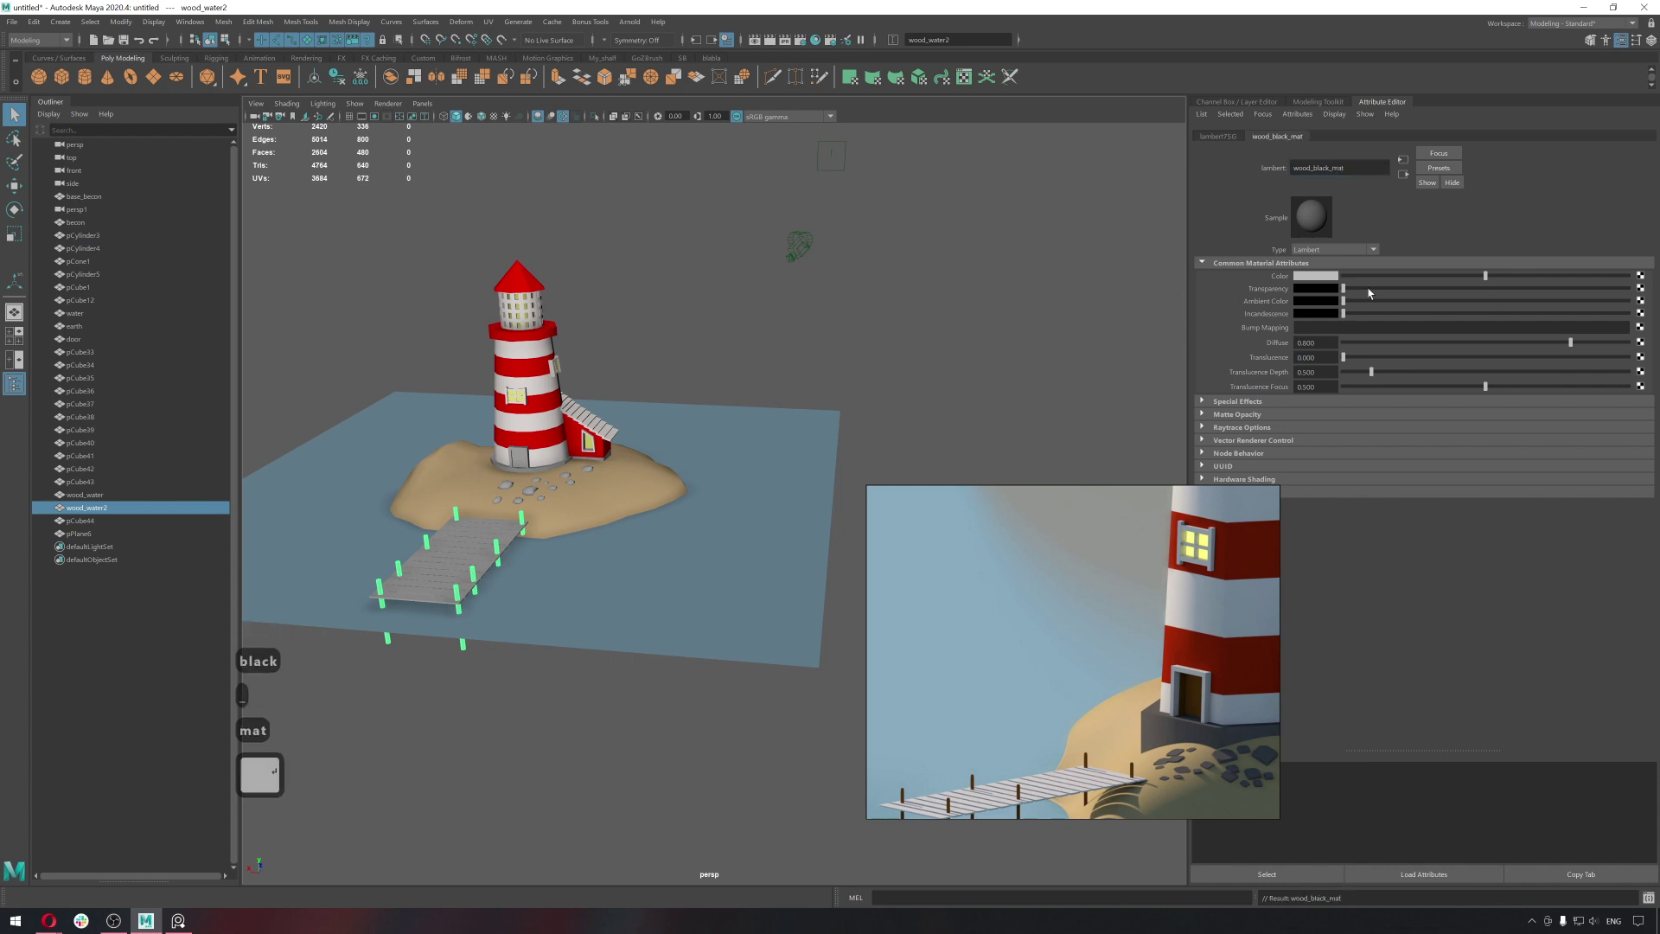
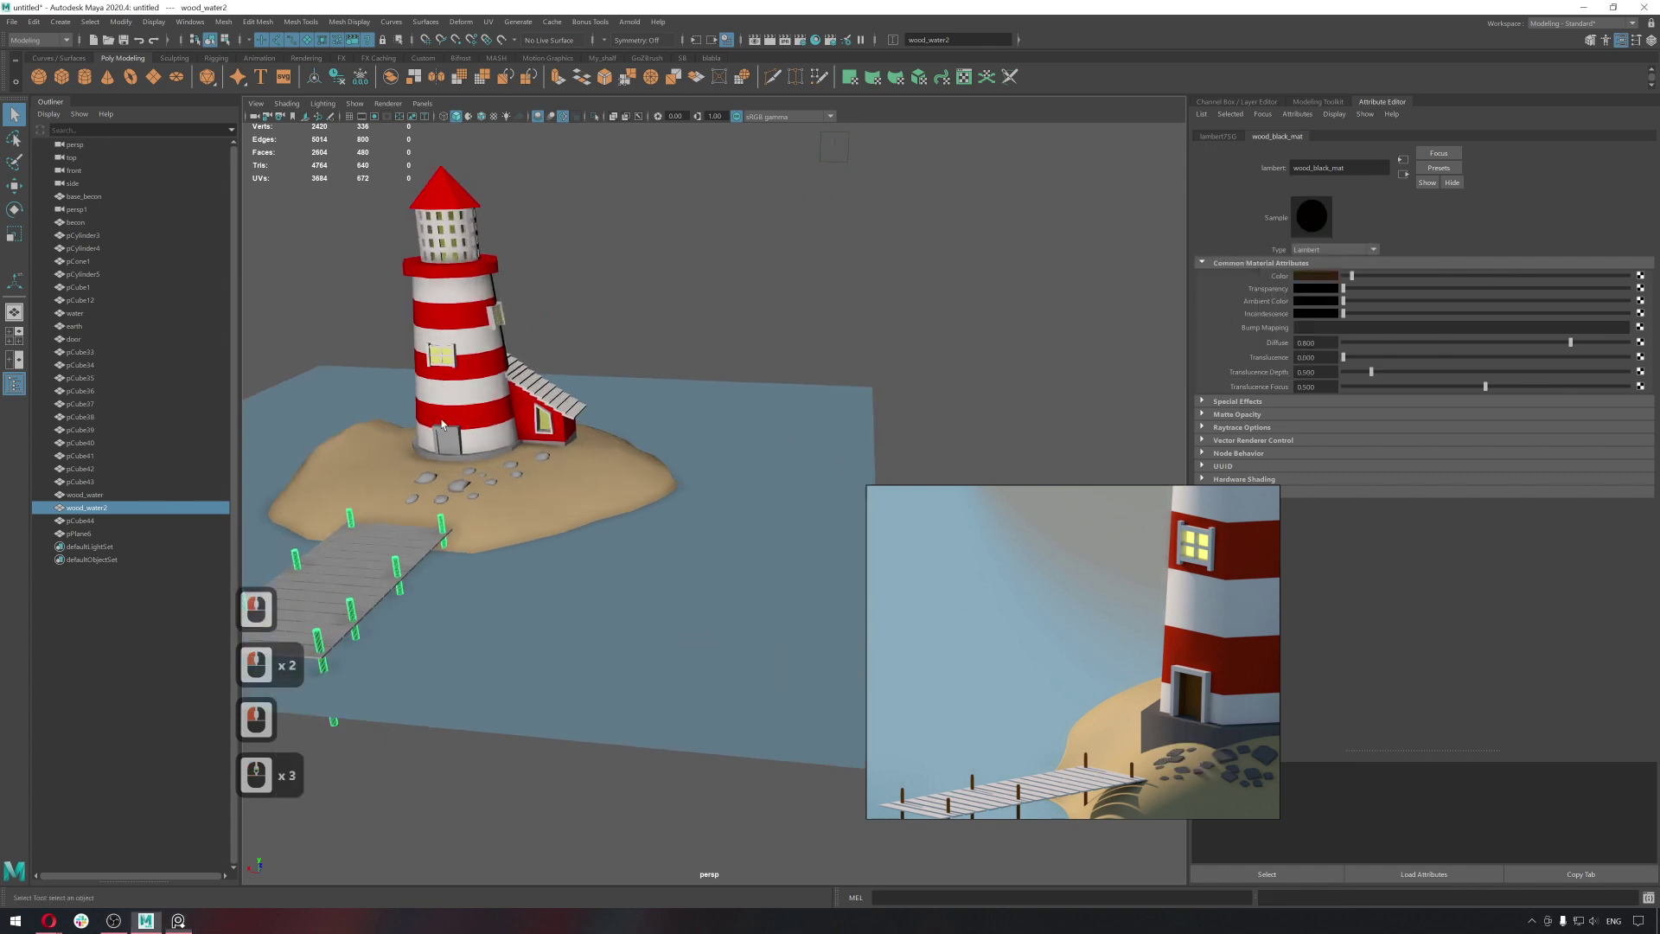
Select the lighthouse door's faces and assign them the existing wood_black_mat.
right_click(502, 392)
right_click(489, 439)
click(455, 446)
middle_click(455, 445)
middle_click(455, 445)
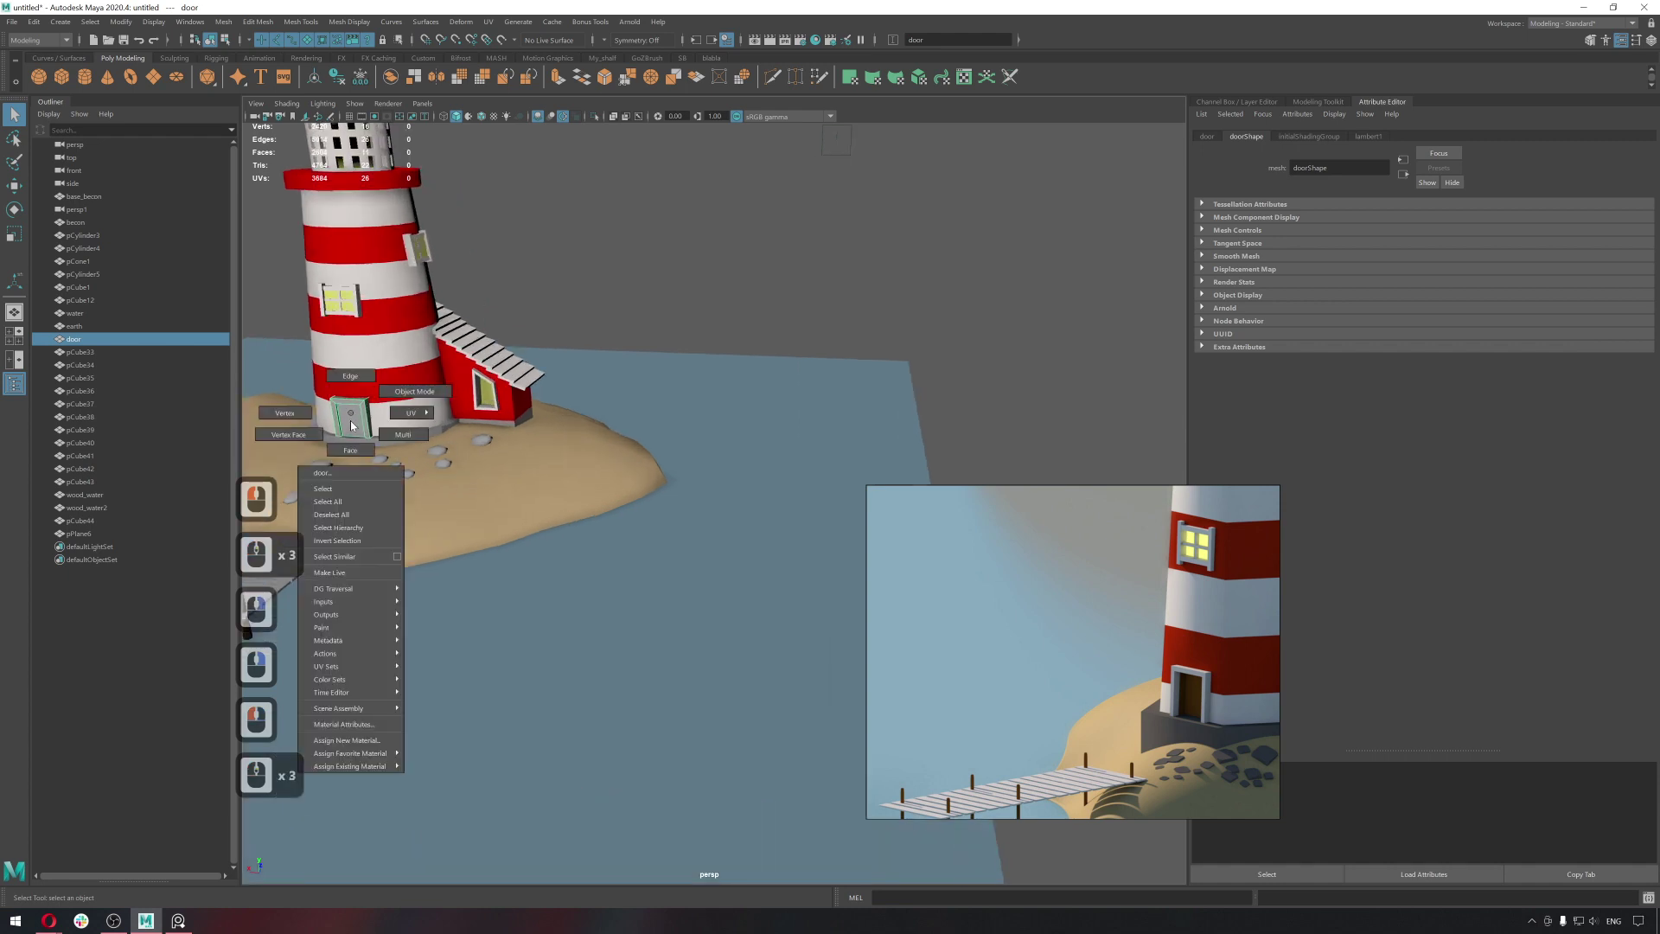
right_click(355, 433)
click(359, 423)
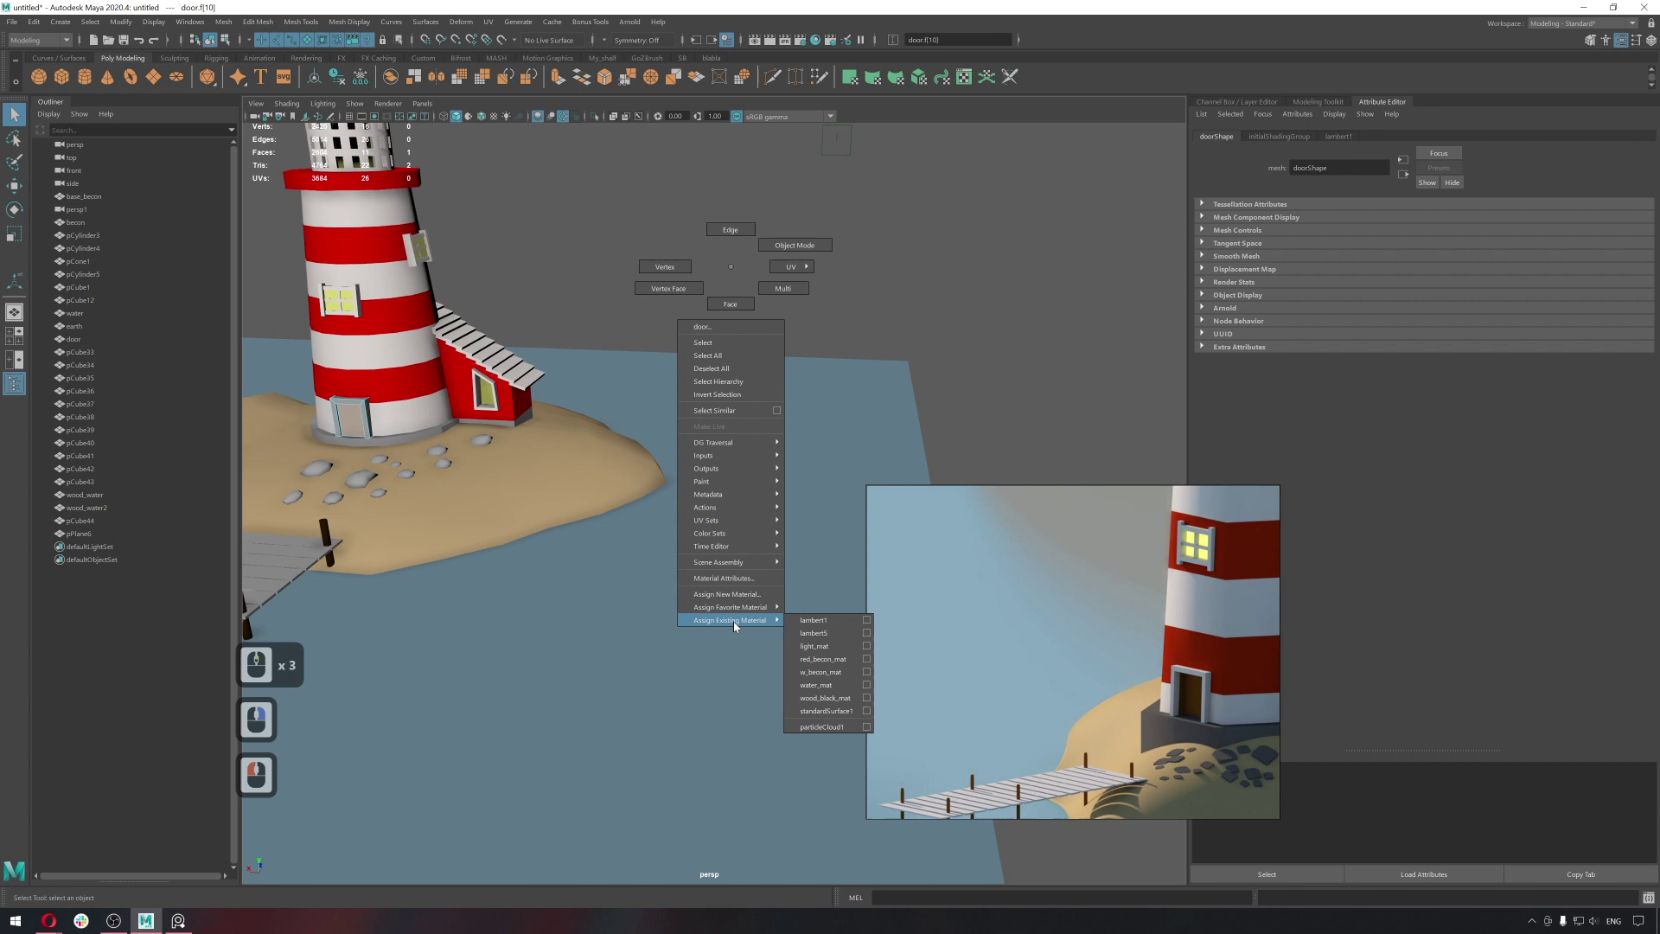
right_click(845, 701)
middle_click(816, 525)
middle_click(738, 499)
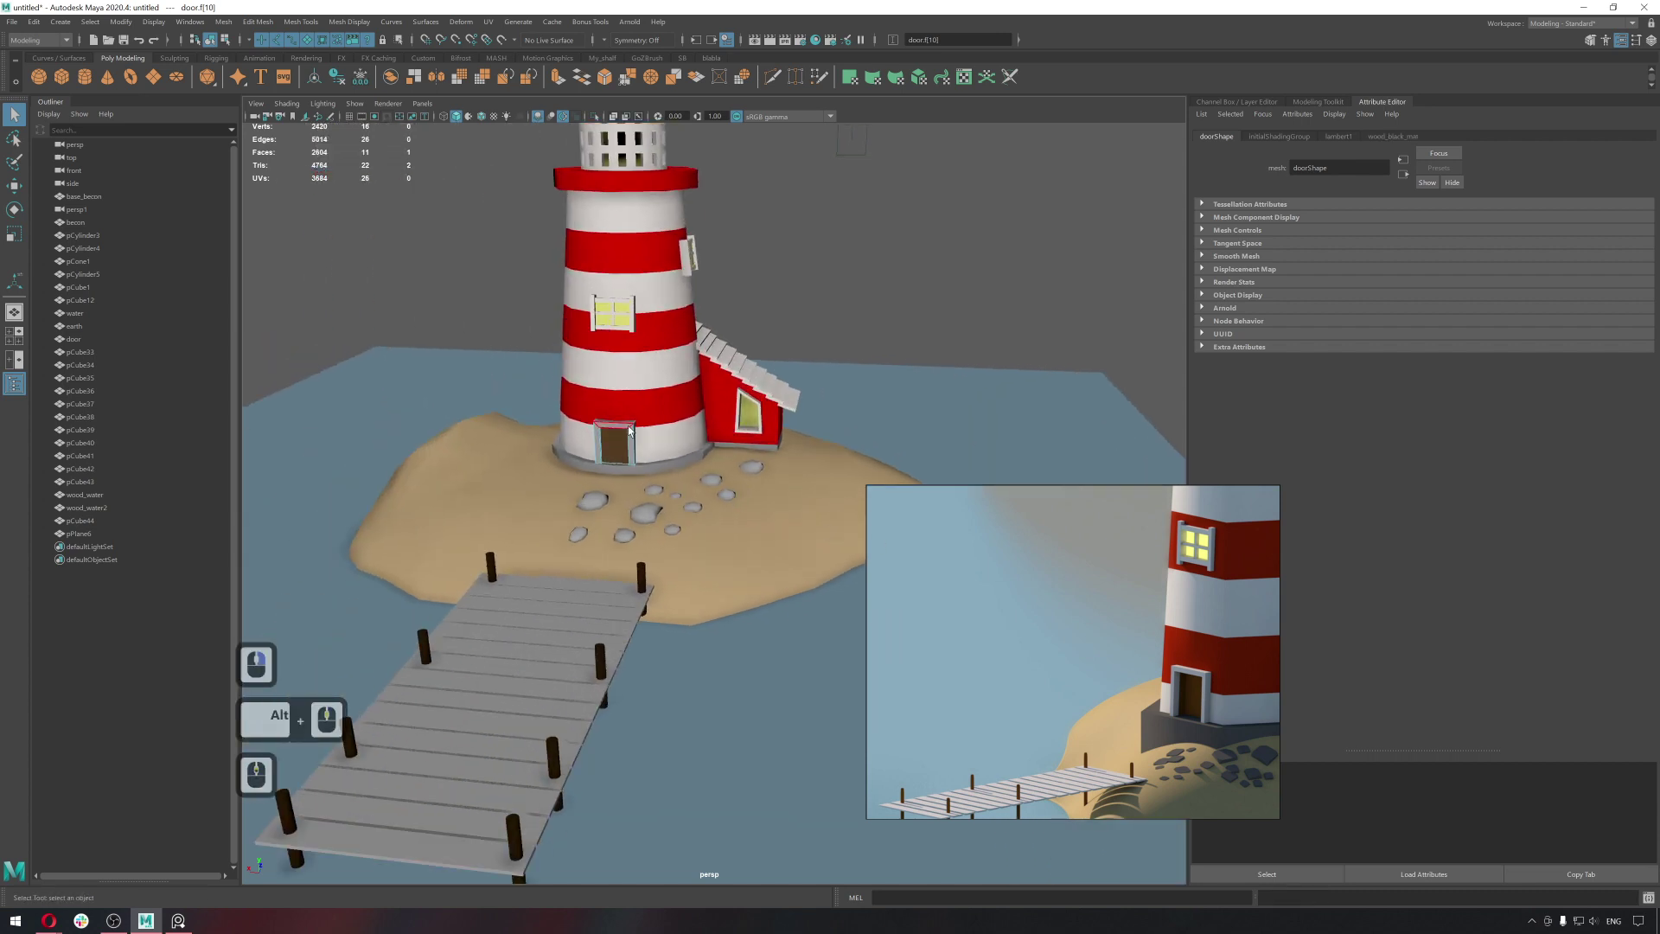
double_click(631, 428)
middle_click(631, 428)
middle_click(596, 438)
middle_click(596, 437)
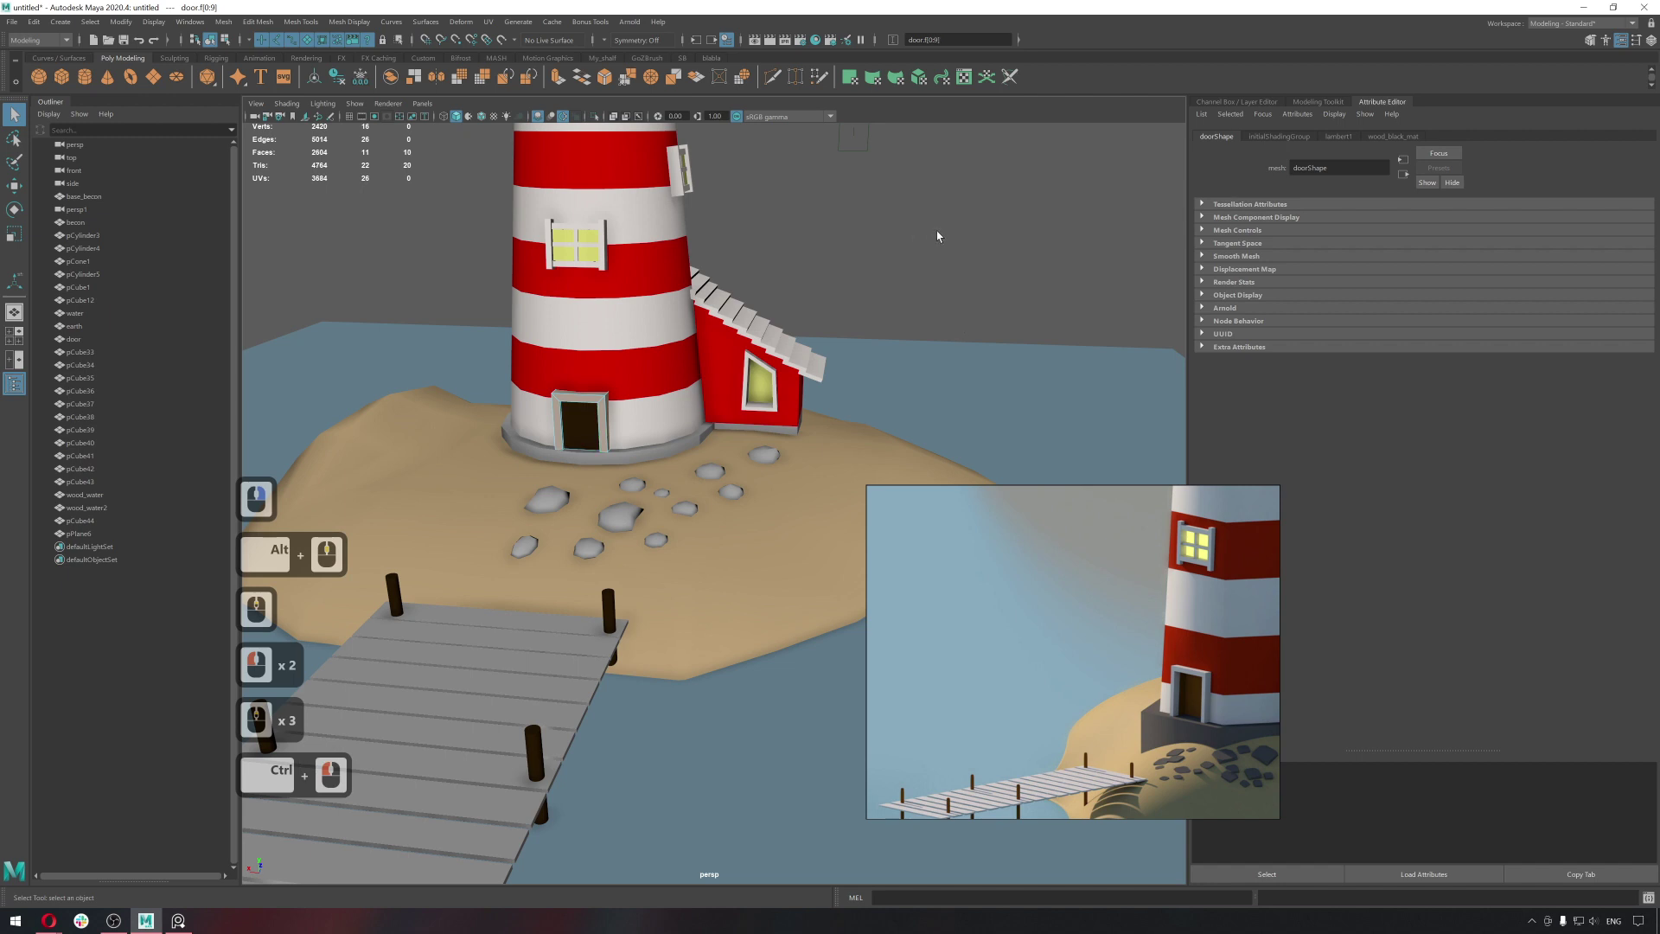
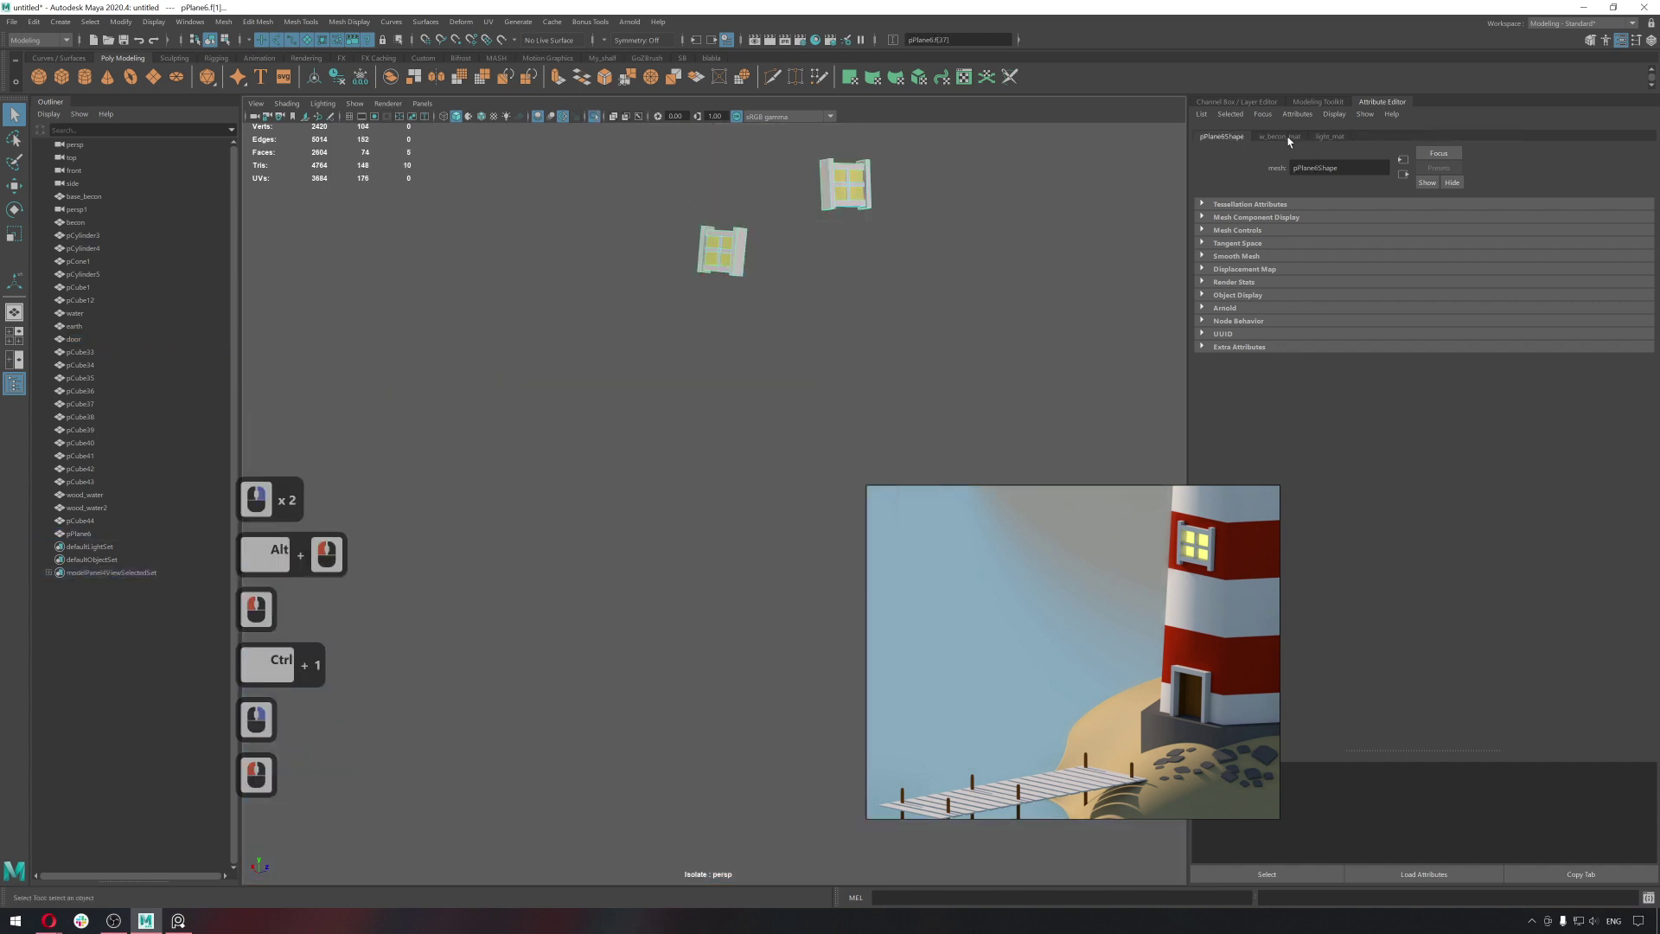
Leave isolate view, select the lighthouse base and assign it a new Lambert base_mat.
right_click(895, 171)
key(ctrl+1)
middle_click(818, 326)
click(788, 396)
click(695, 452)
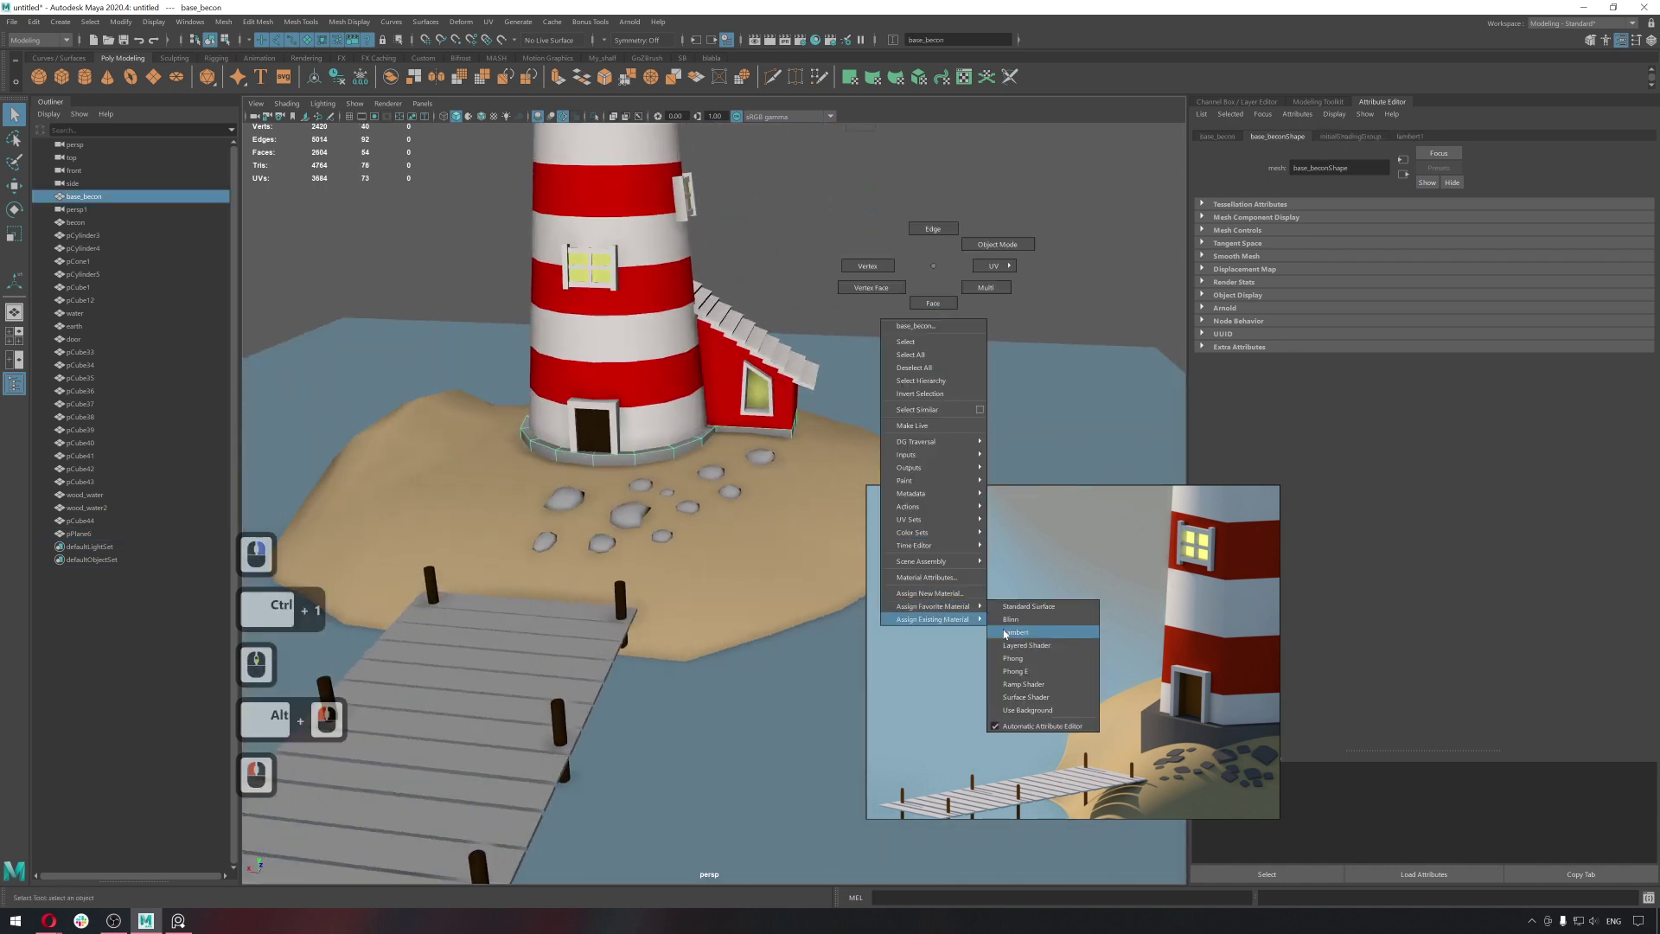
right_click(1006, 632)
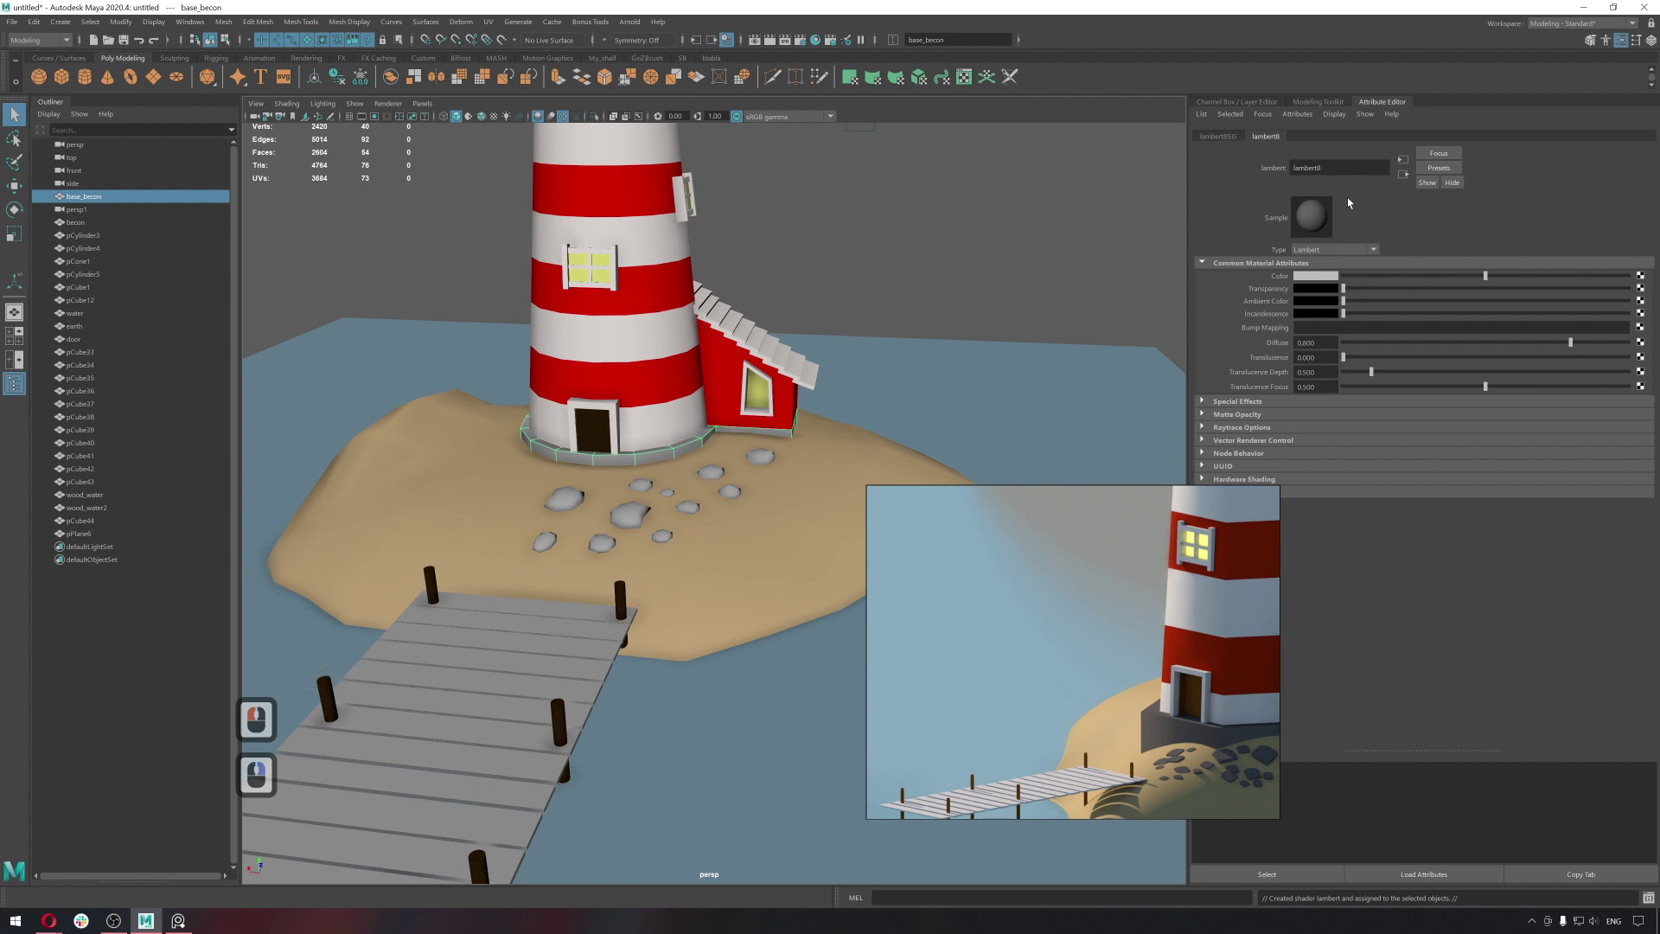
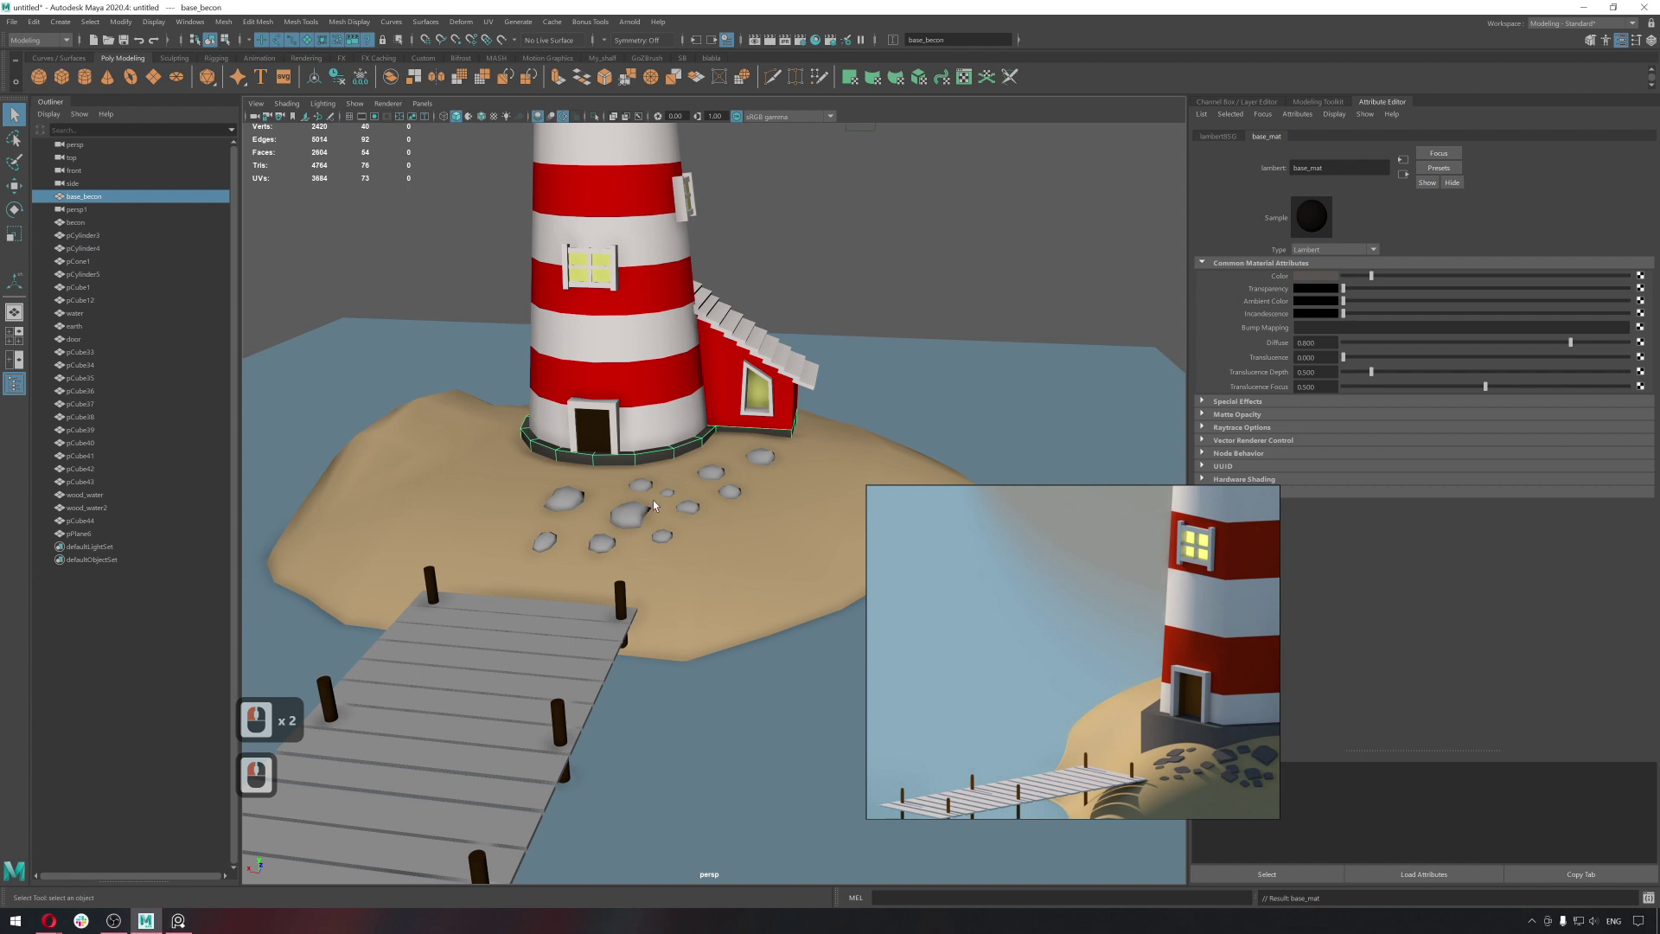
Select the stepping stones on the sand one by one.
right_click(654, 508)
right_click(663, 499)
click(639, 508)
middle_click(647, 492)
click(649, 488)
click(674, 497)
click(706, 512)
key(ctrl+z)
click(696, 511)
click(735, 496)
click(722, 479)
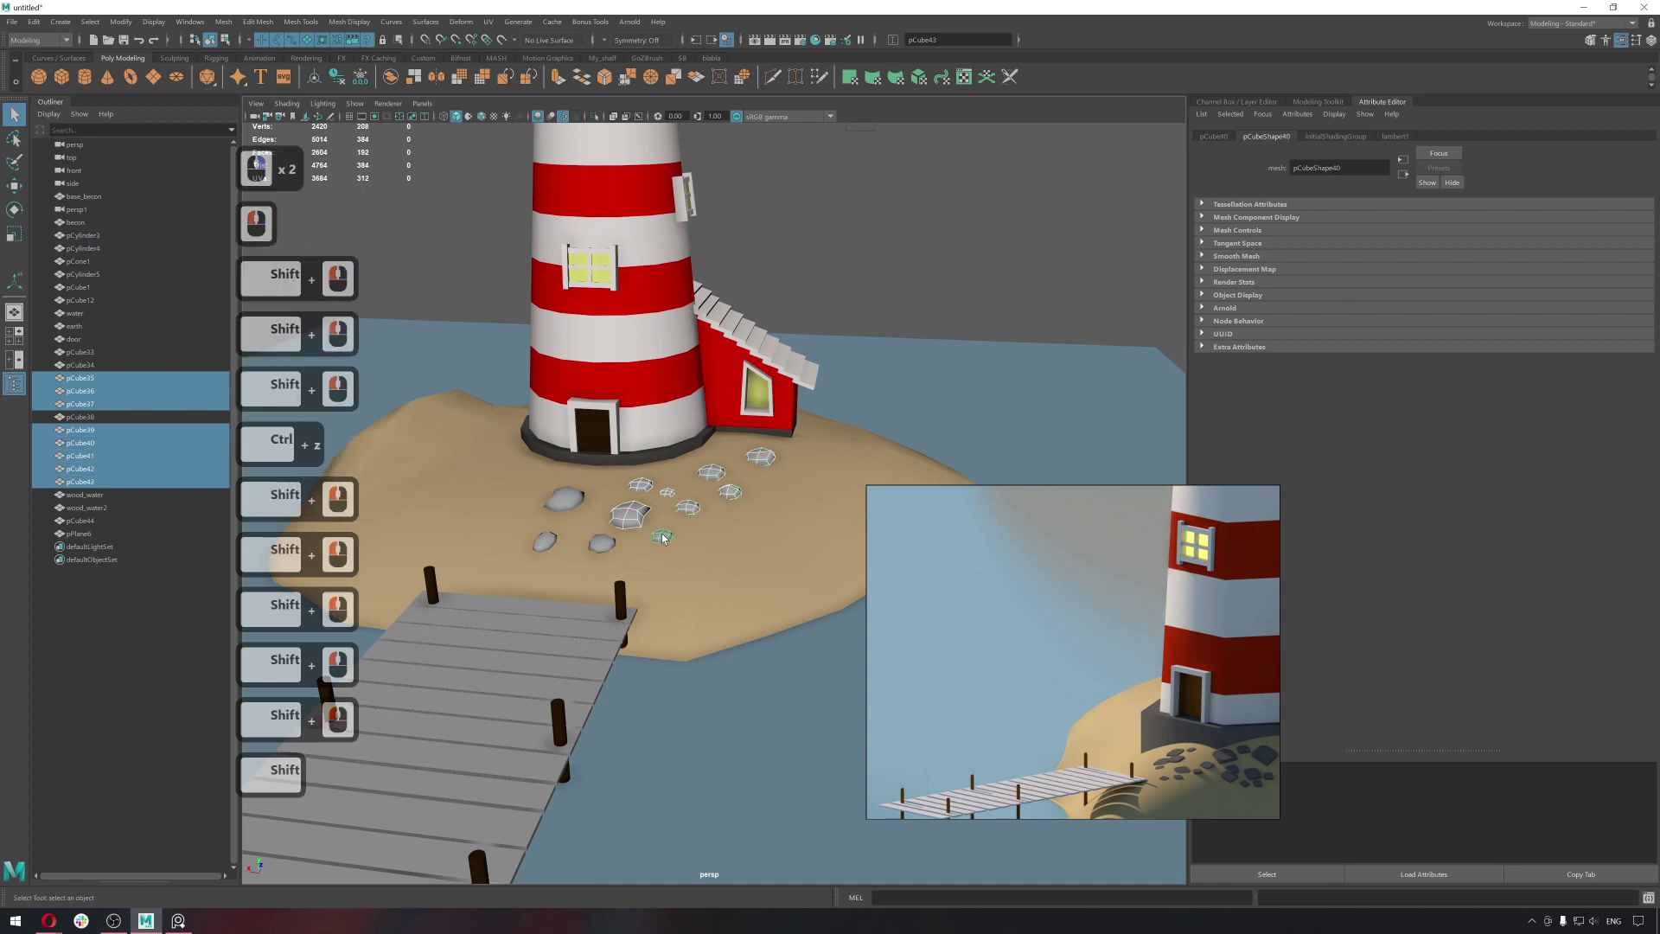
Combine the selected stone cubes into one mesh and start an Extrude on the water.
click(606, 543)
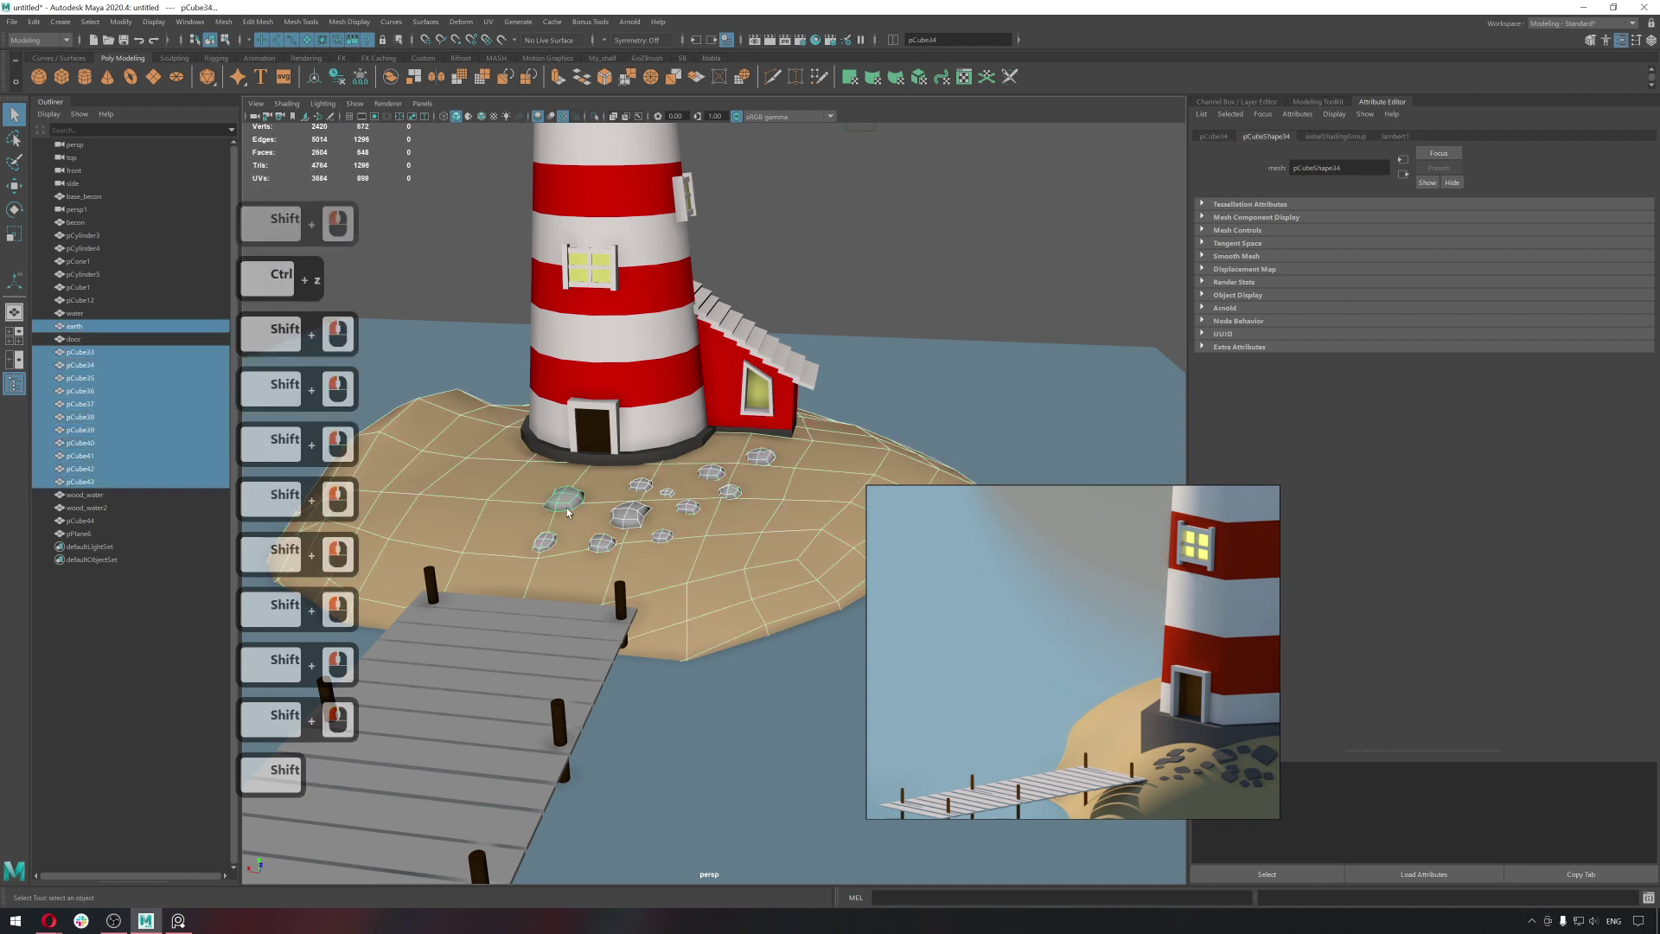
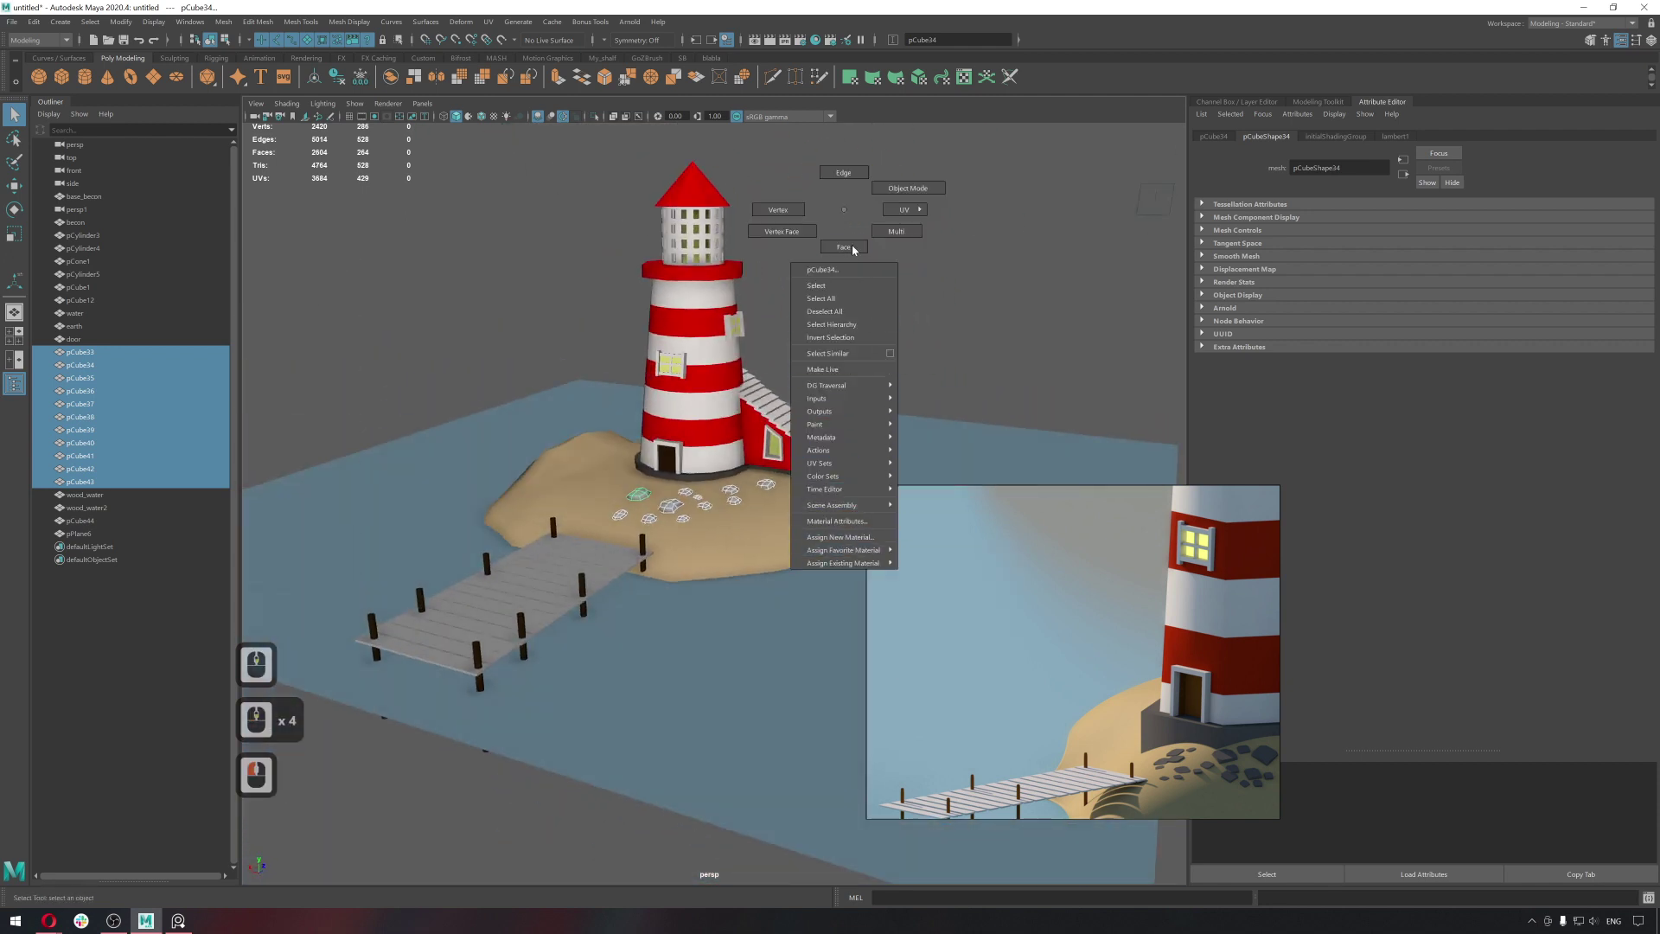
right_click(848, 214)
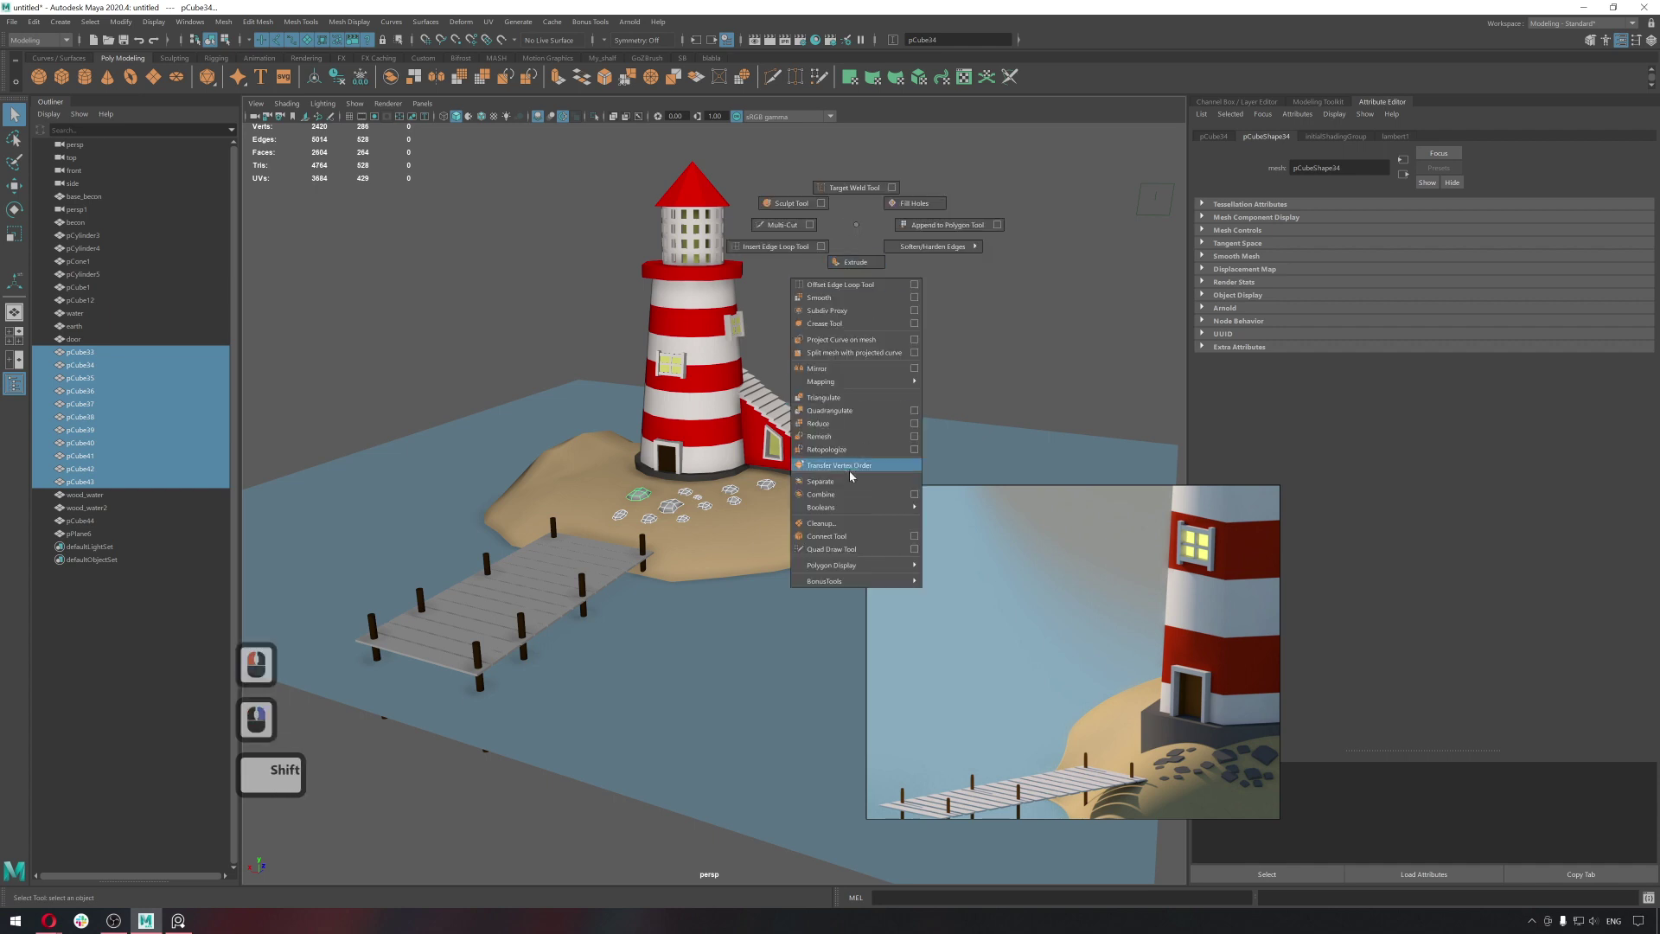
right_click(849, 496)
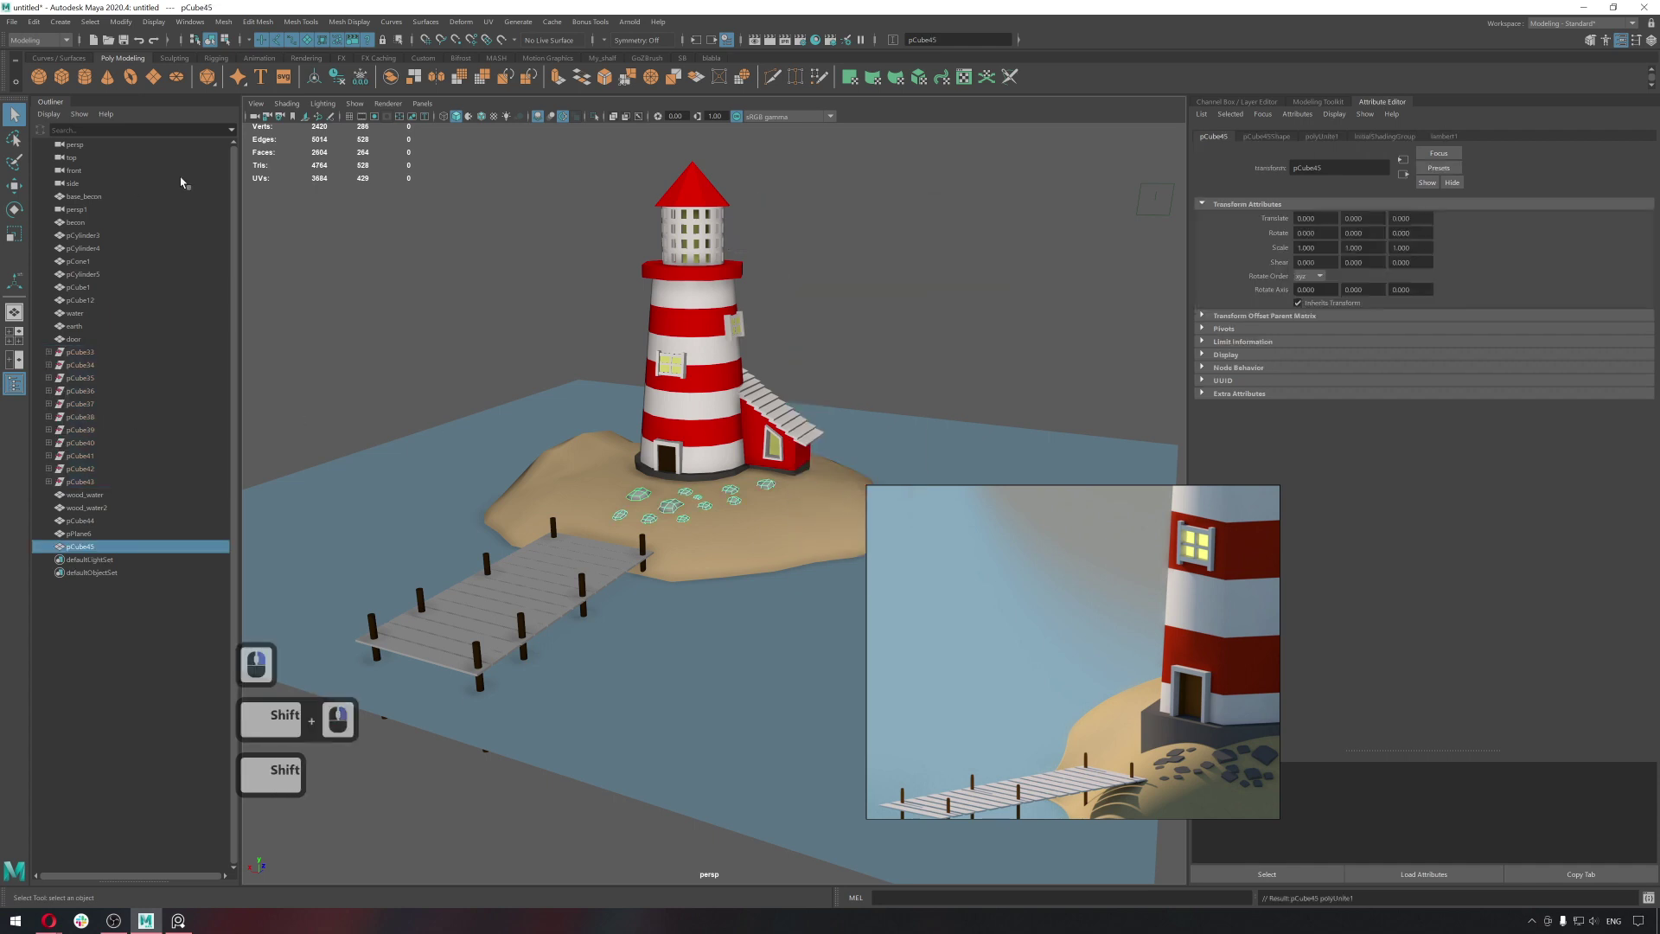
click(341, 87)
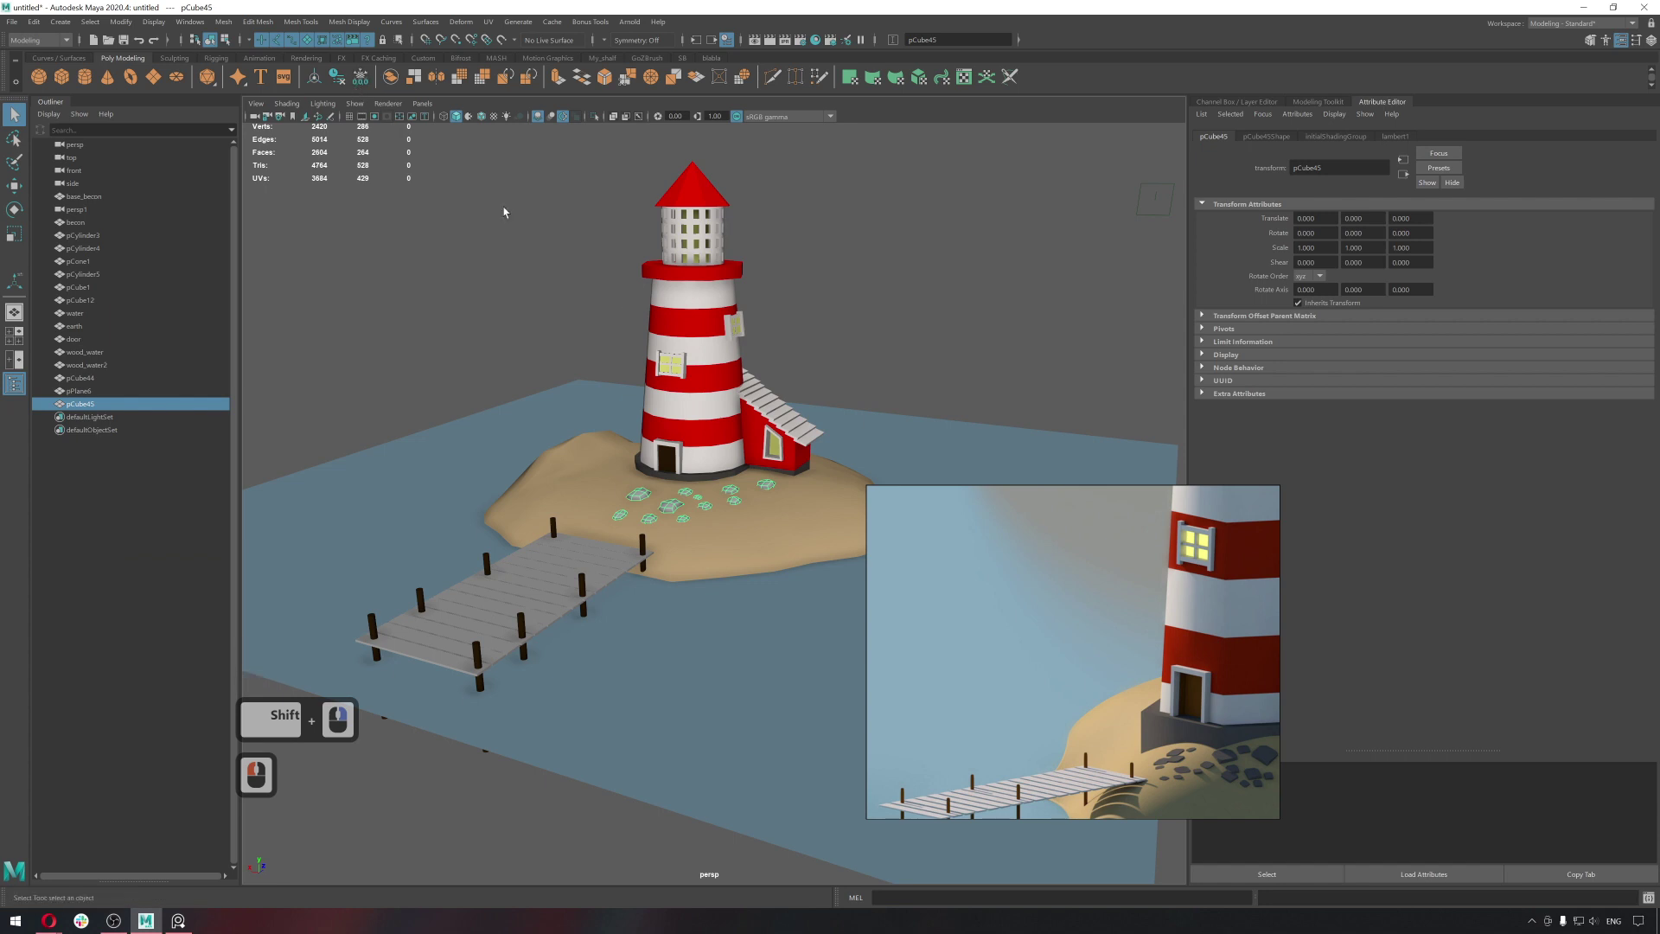
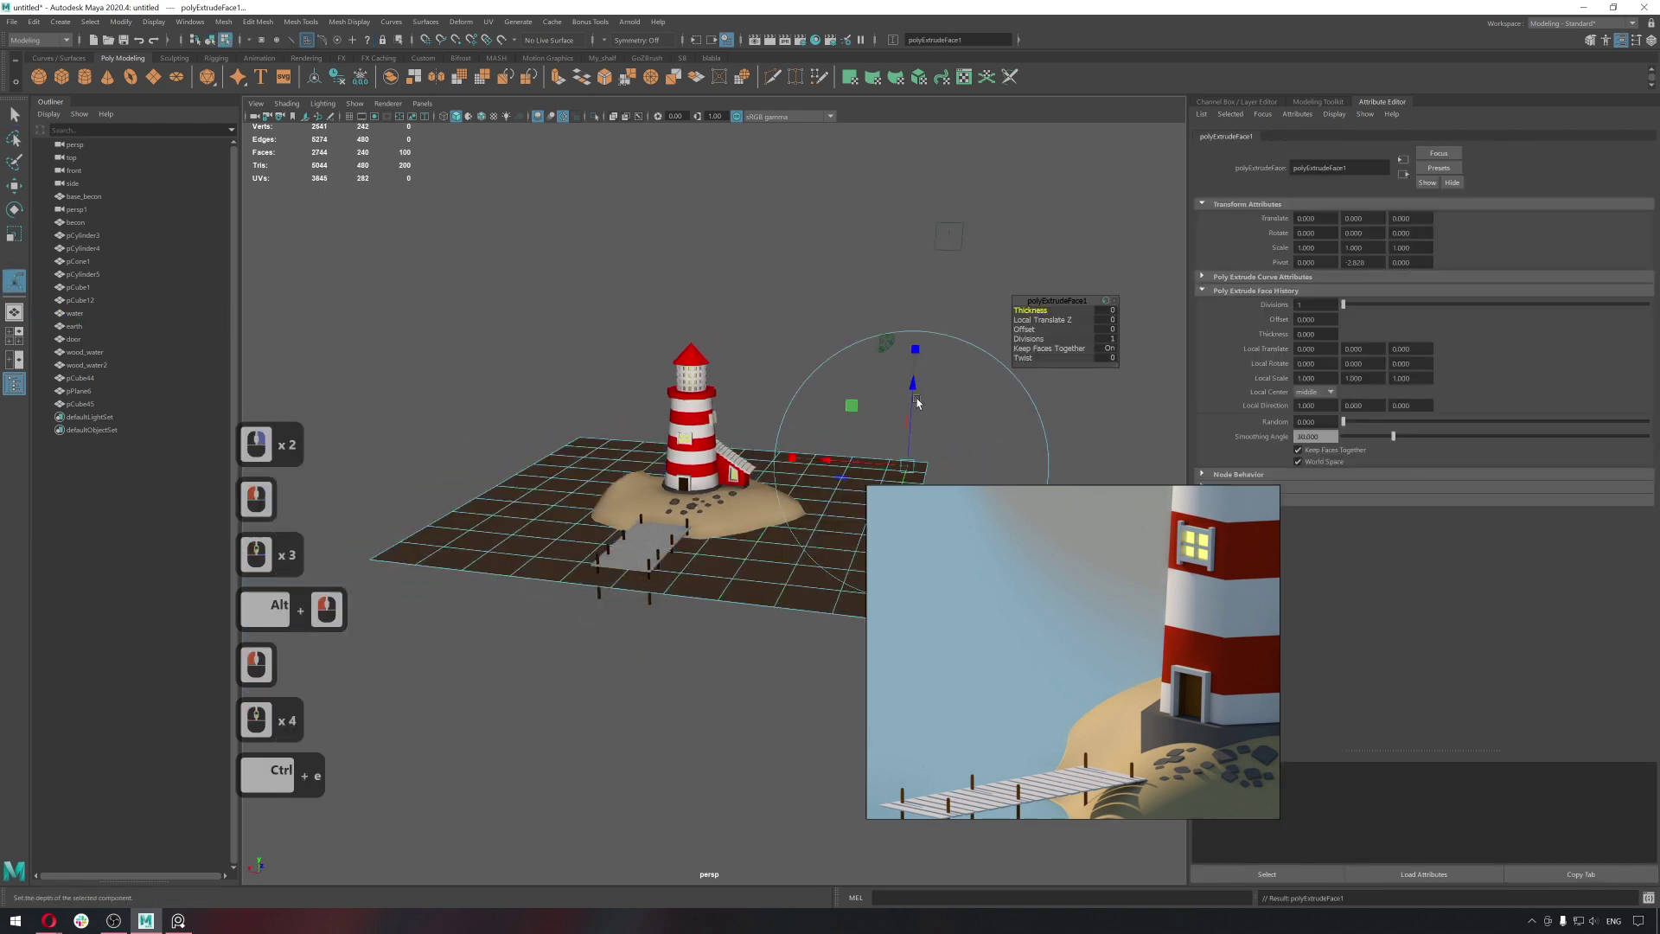
Pull the water plane's extrusion downward into a thick block.
click(898, 530)
key(q)
click(741, 584)
double_click(741, 586)
click(664, 587)
click(675, 333)
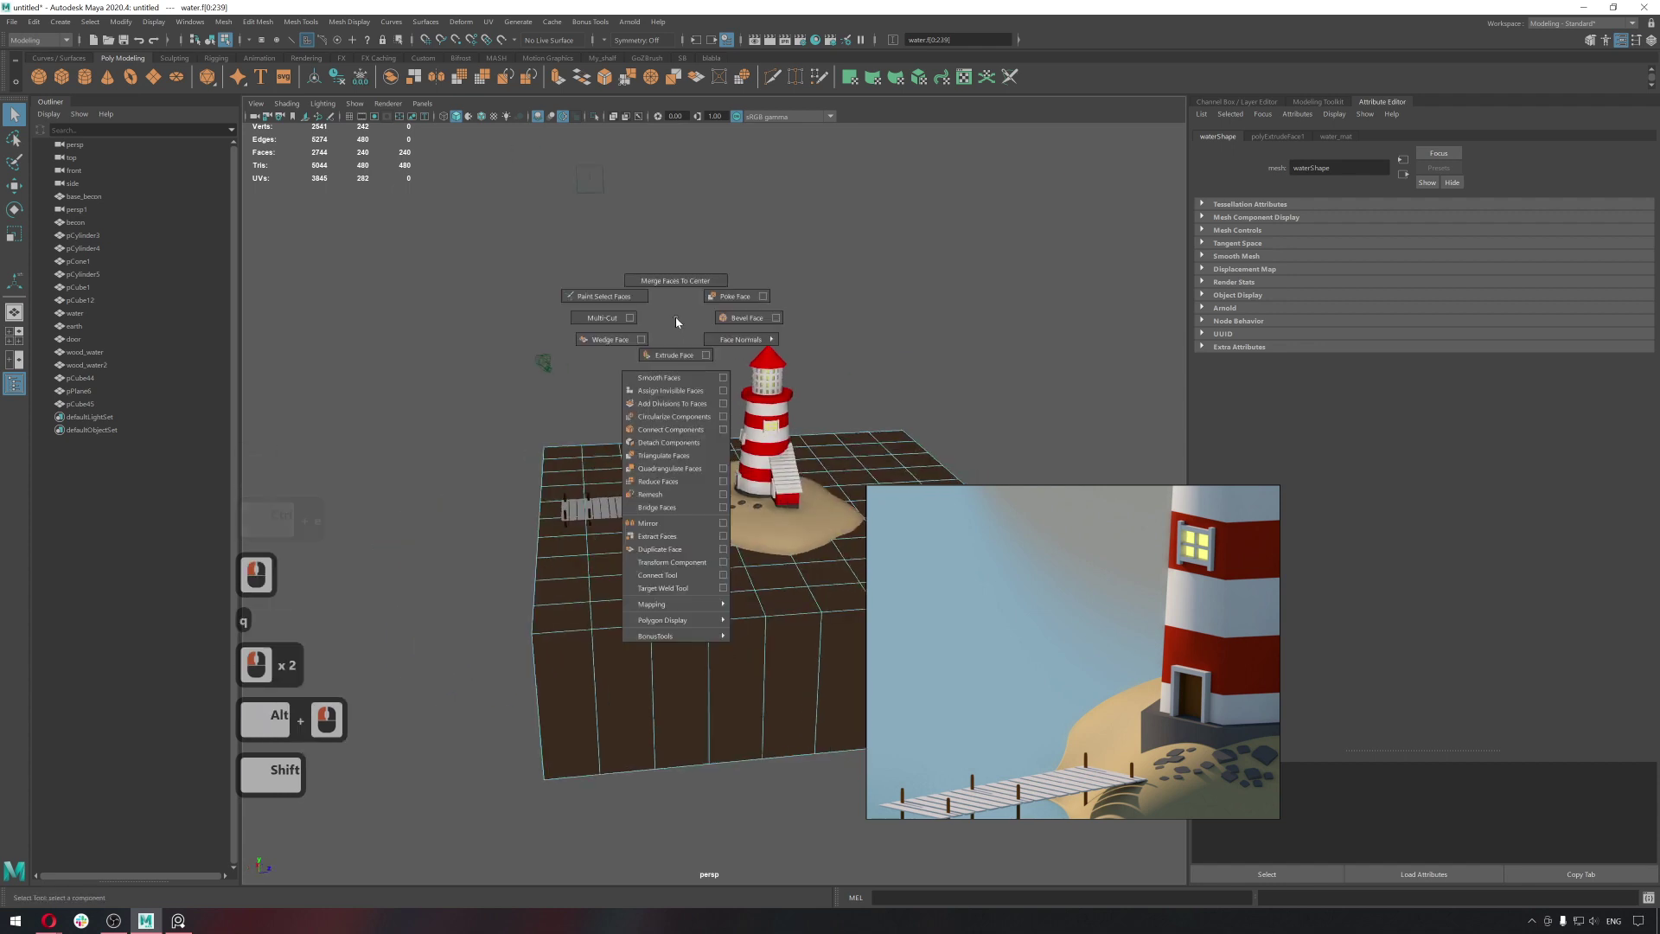
right_click(679, 323)
double_click(621, 586)
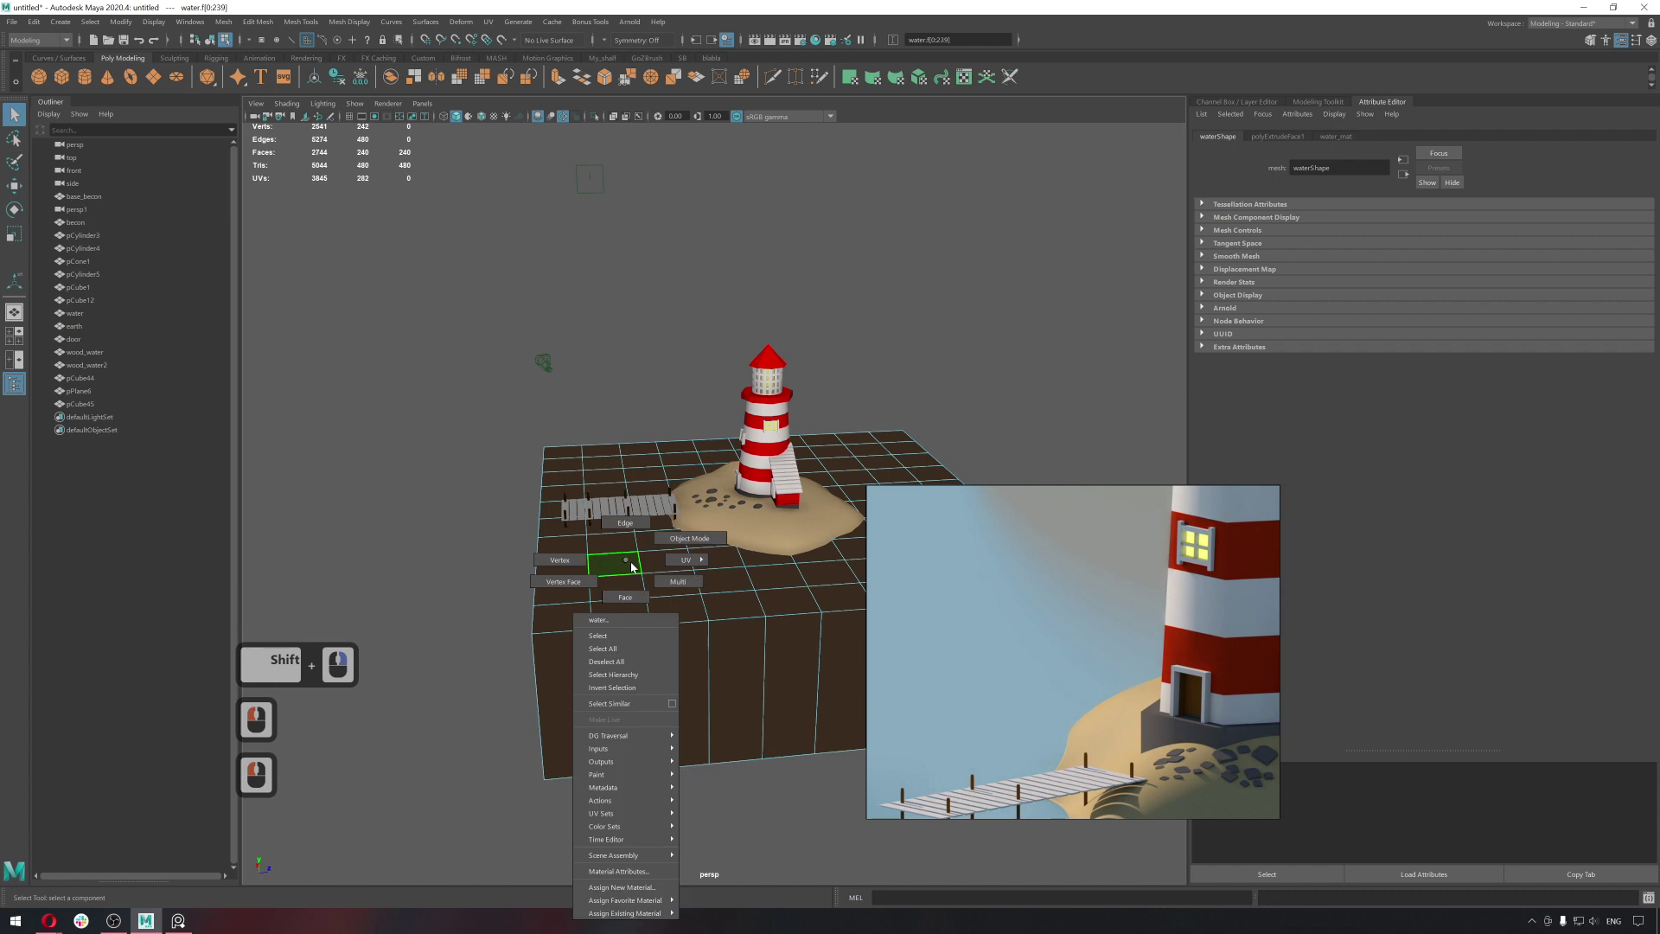
Reverse the water block's face normals and return to object mode.
right_click(622, 599)
double_click(636, 630)
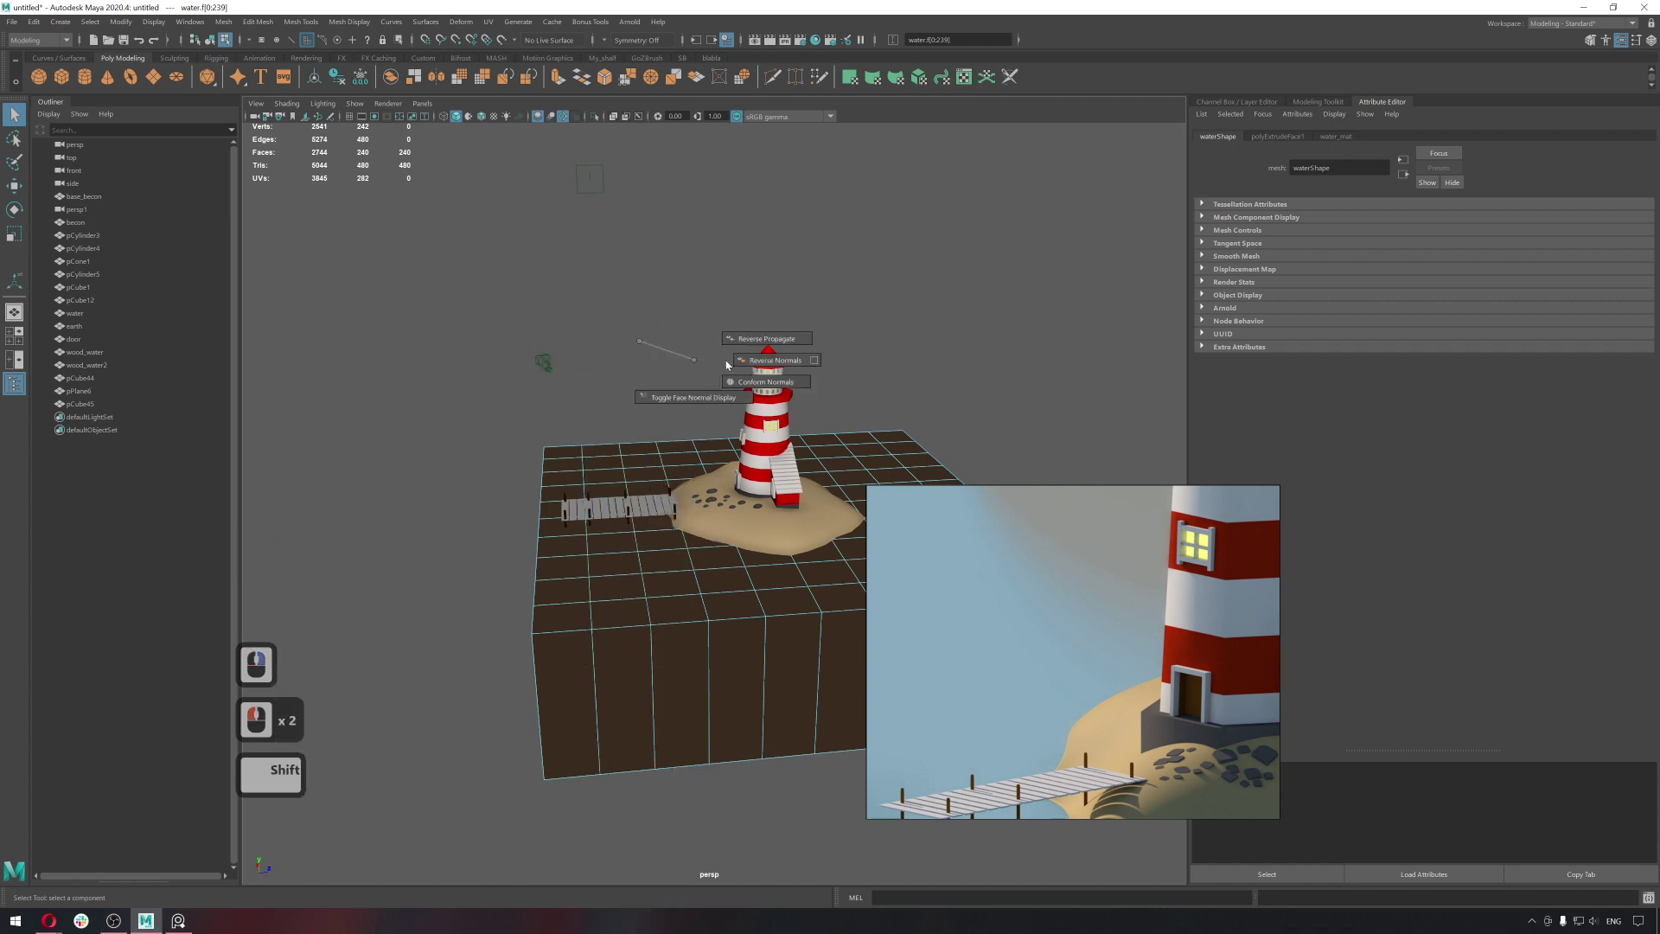
right_click(685, 426)
click(701, 388)
click(680, 441)
click(689, 467)
click(701, 616)
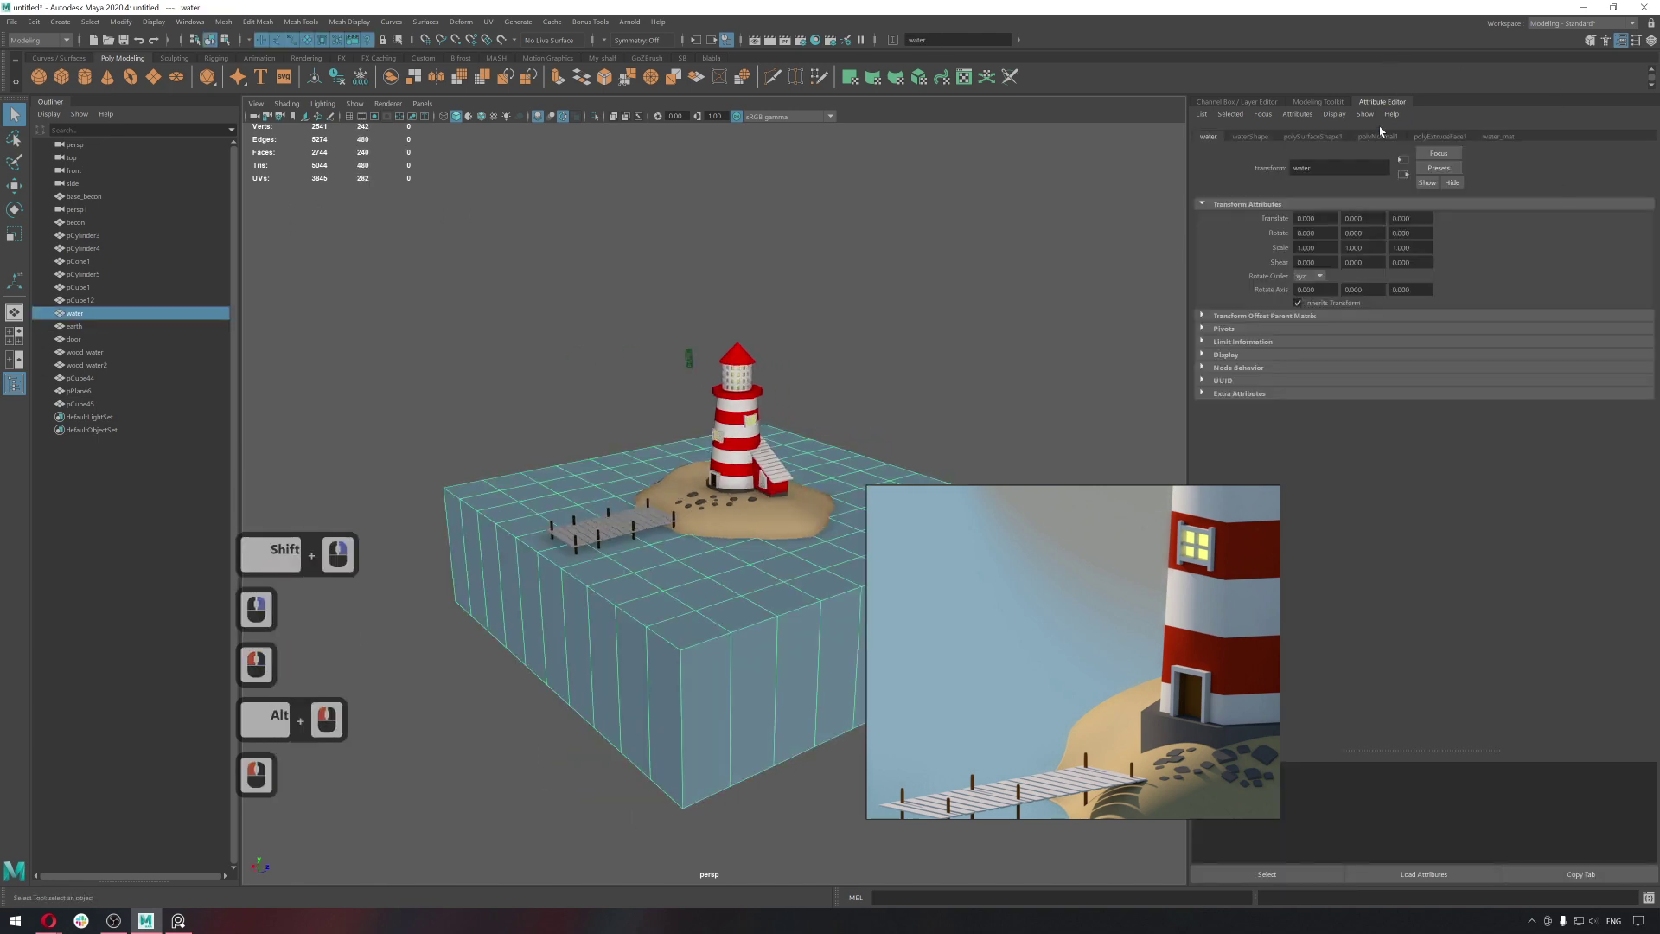
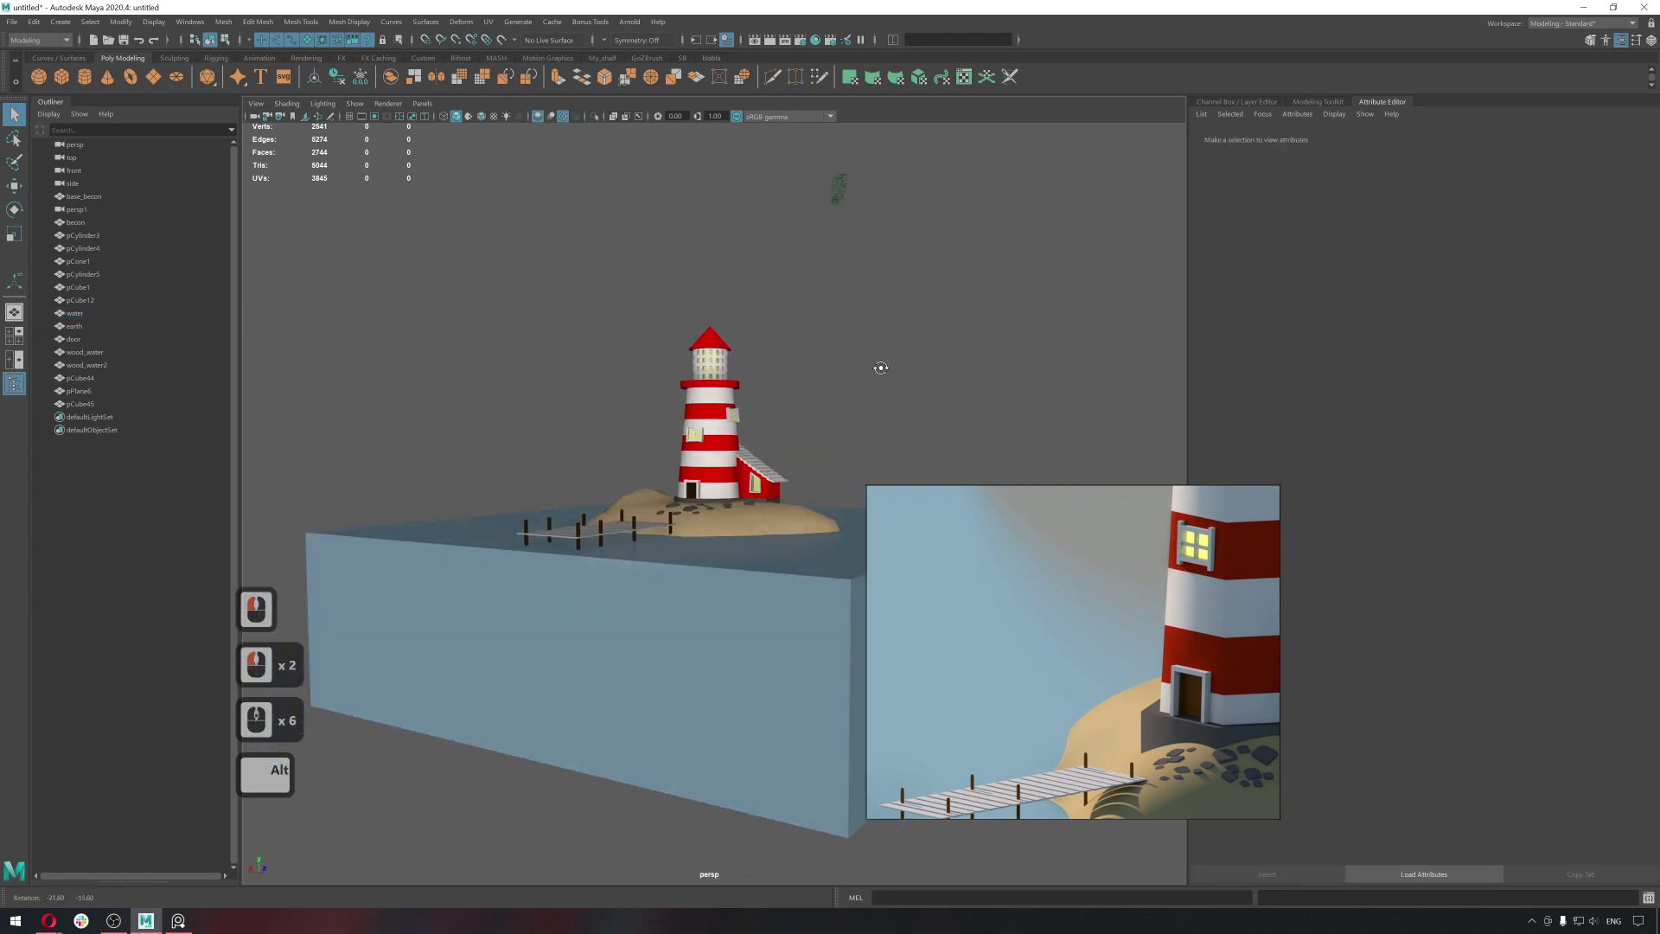
Scale the water block wide and flat so it spreads as a shallow sea around the island.
right_click(821, 381)
middle_click(634, 481)
middle_click(638, 469)
click(686, 585)
key(r)
middle_click(690, 584)
middle_click(799, 522)
double_click(1070, 524)
click(857, 543)
click(518, 448)
click(593, 272)
click(594, 273)
middle_click(595, 274)
right_click(594, 273)
double_click(832, 251)
Switch the workspace so the viewport fills the screen and deselect the water block.
key(ctrl+Tab)
key(alt+Tab)
double_click(837, 267)
double_click(876, 292)
middle_click(837, 244)
click(837, 244)
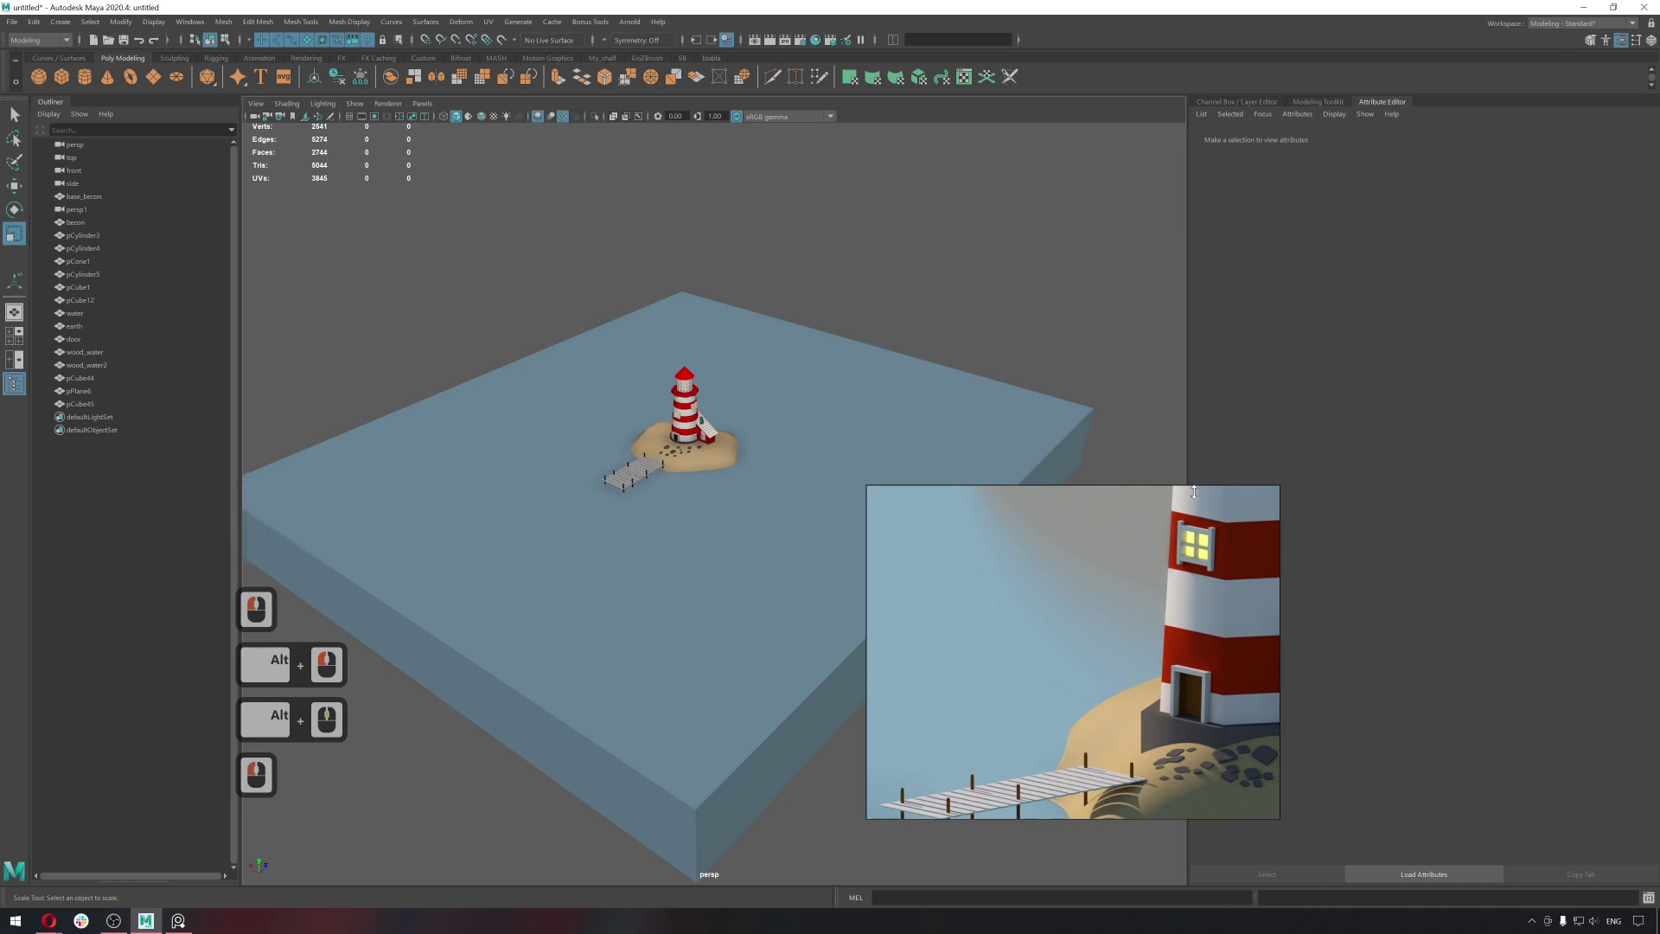
right_click(1135, 515)
middle_click(781, 519)
middle_click(644, 455)
middle_click(648, 452)
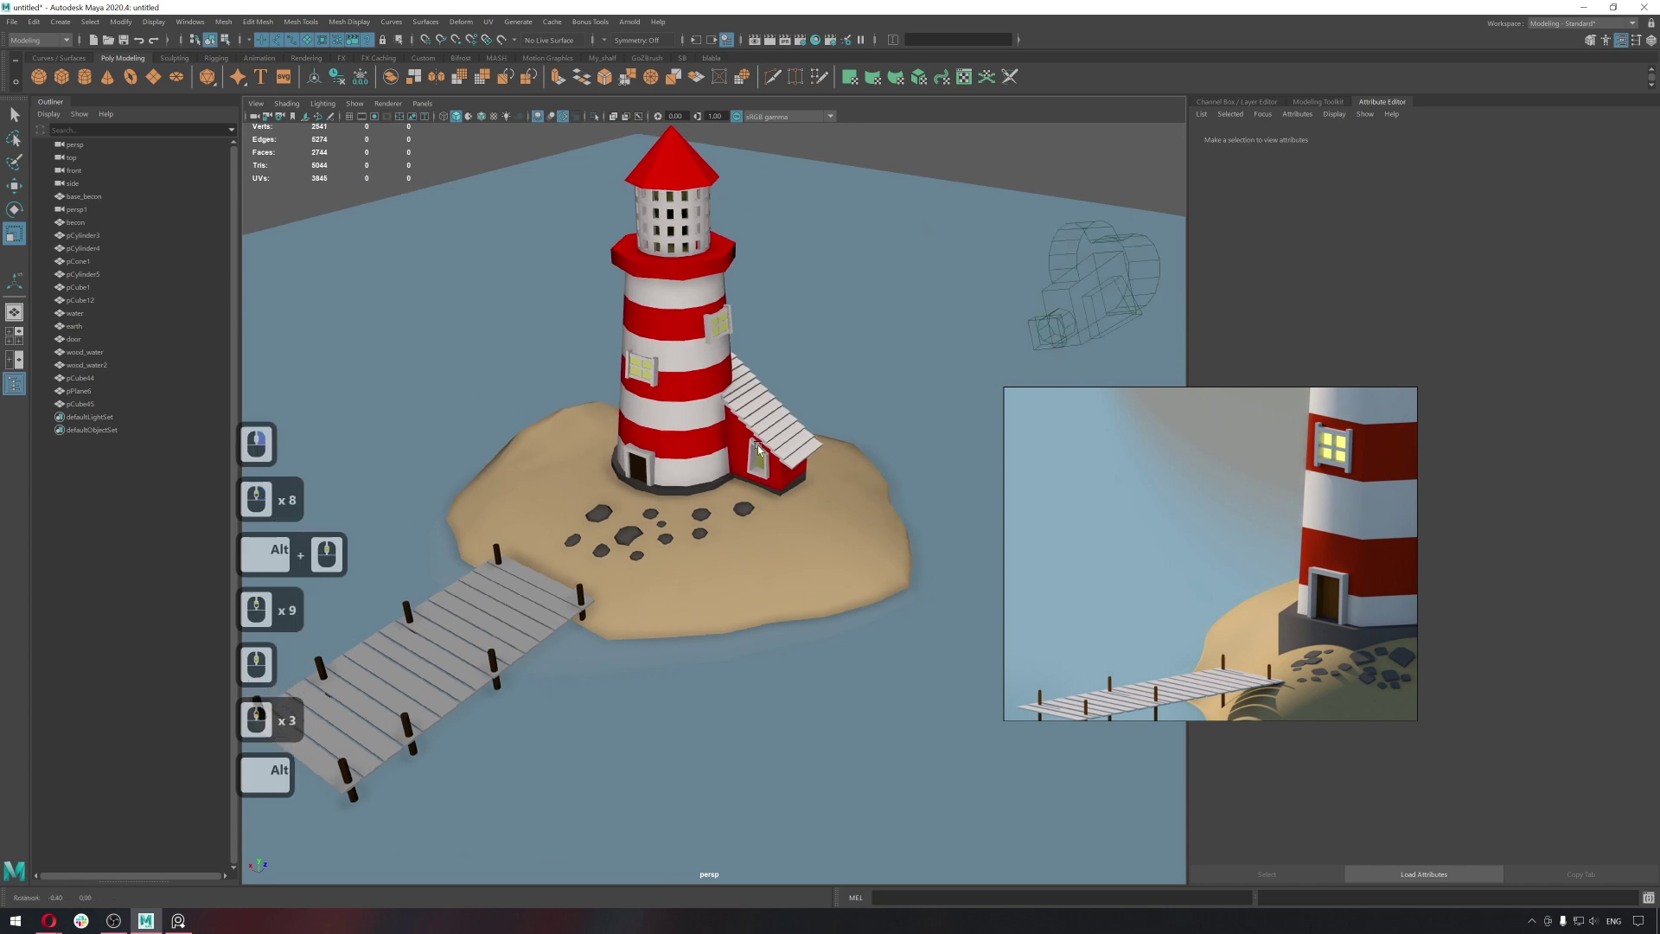
Reselect the water block and bring up its water_mat Lambert settings in the Attribute Editor.
click(868, 357)
middle_click(882, 308)
click(873, 312)
key(r)
middle_click(864, 328)
middle_click(830, 361)
click(464, 434)
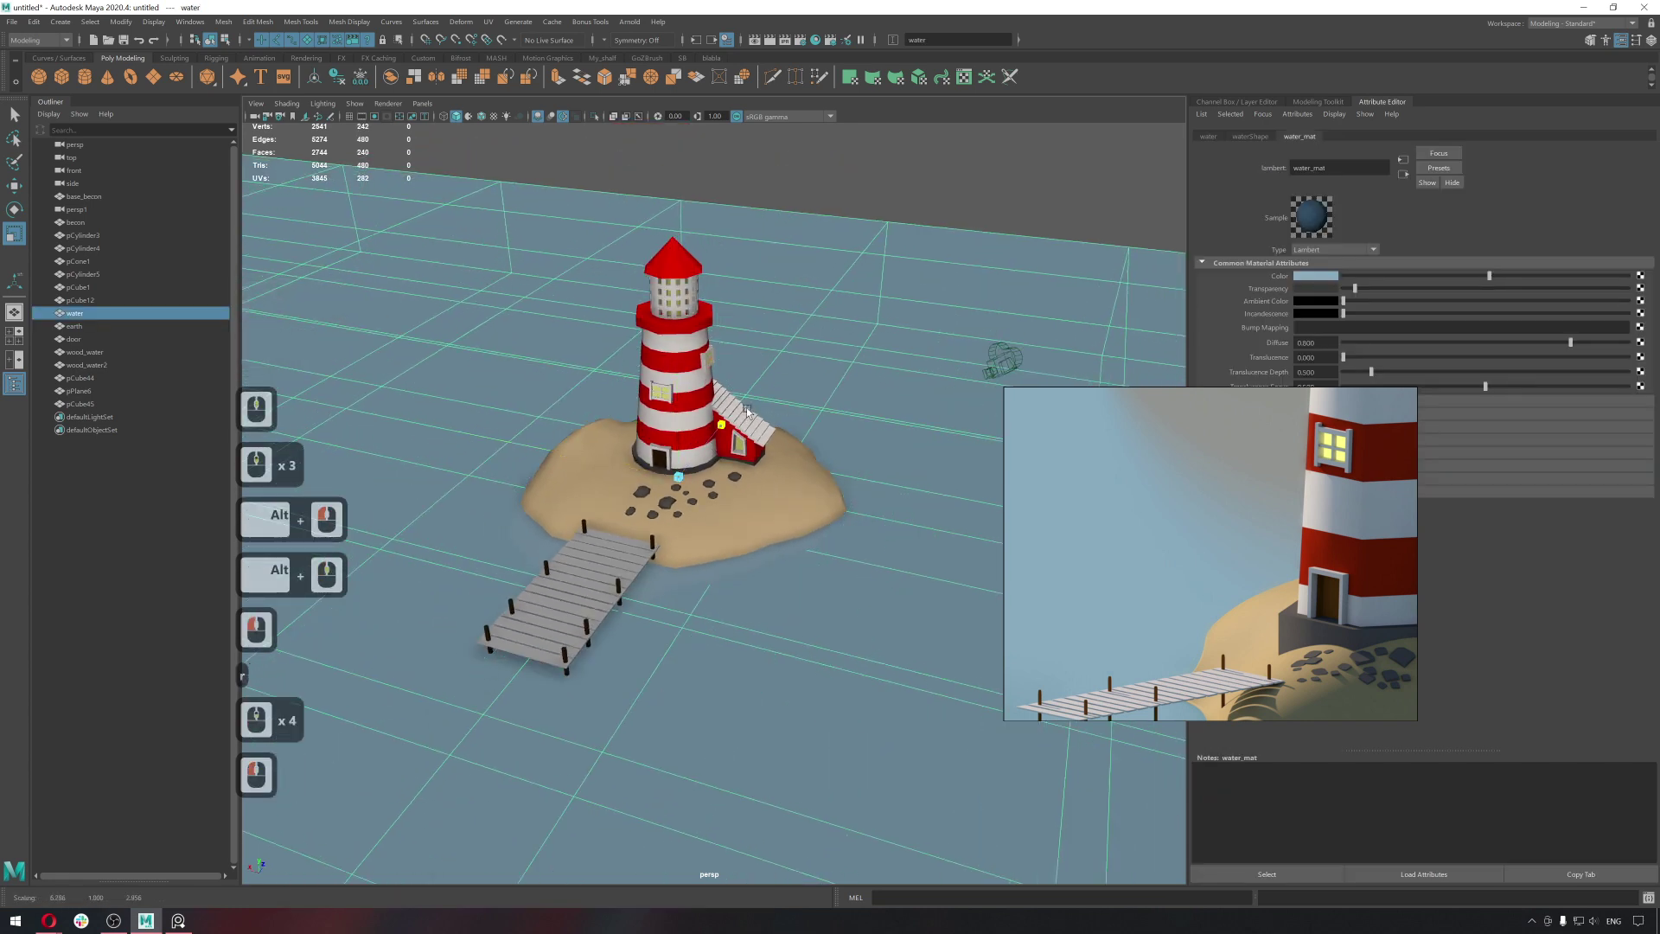
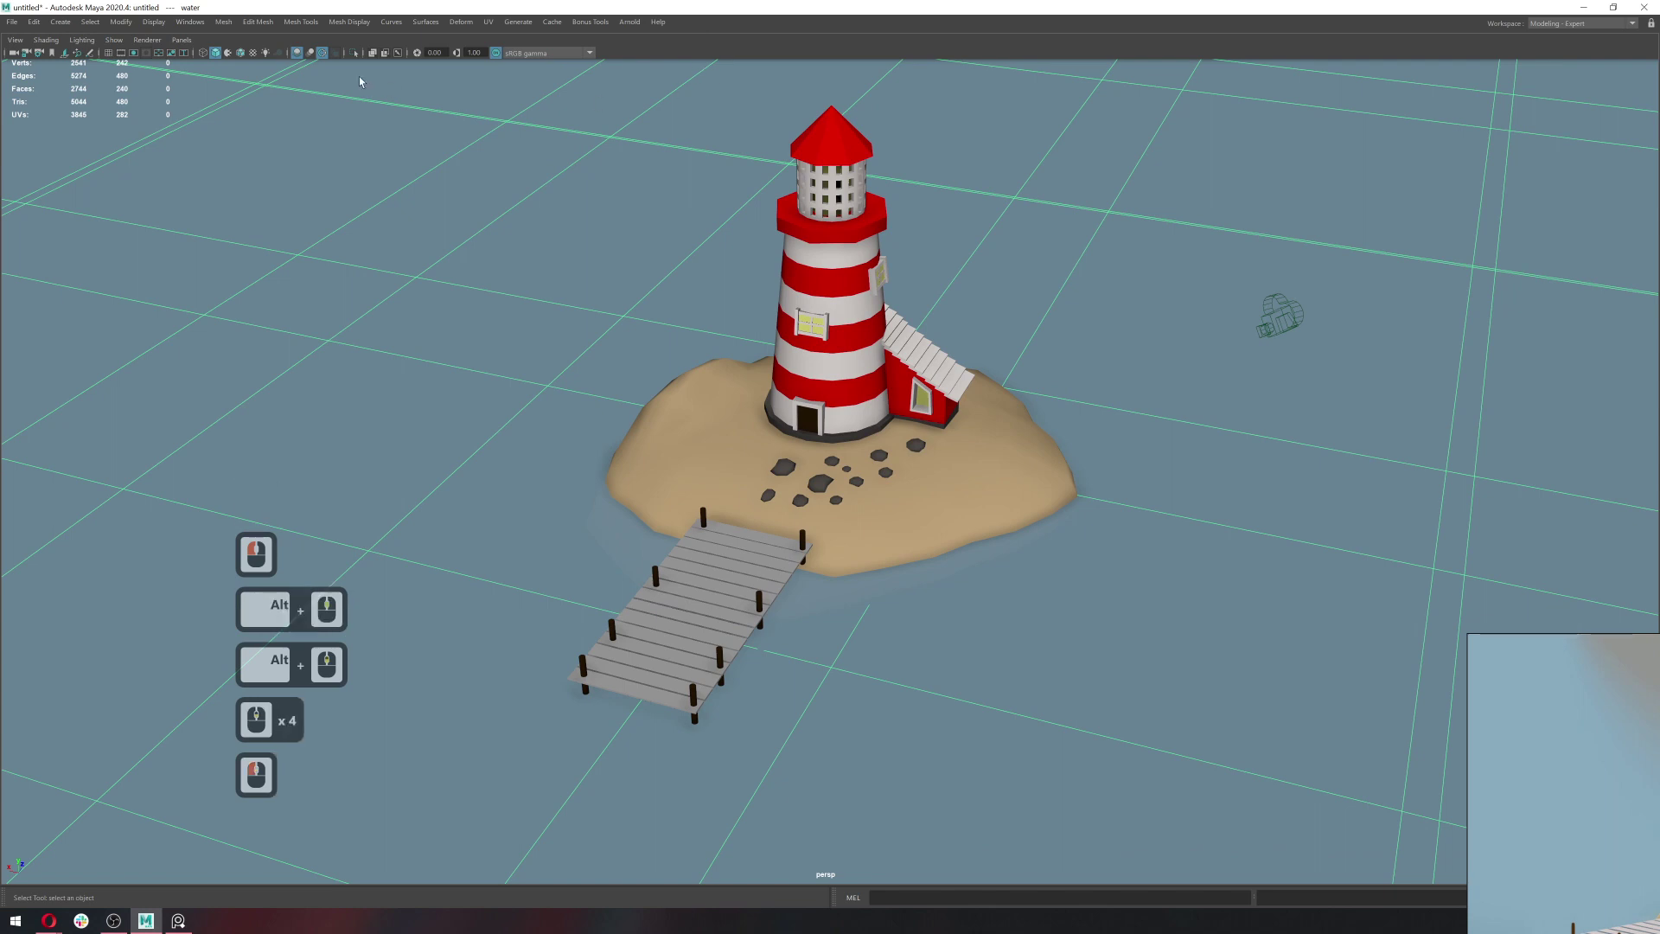
Toggle viewport ambient occlusion and anti-aliasing on, then deselect the water for a clean view.
click(302, 56)
double_click(302, 60)
double_click(302, 56)
click(301, 56)
double_click(302, 56)
double_click(301, 57)
click(326, 54)
click(326, 55)
double_click(327, 58)
double_click(327, 57)
click(326, 57)
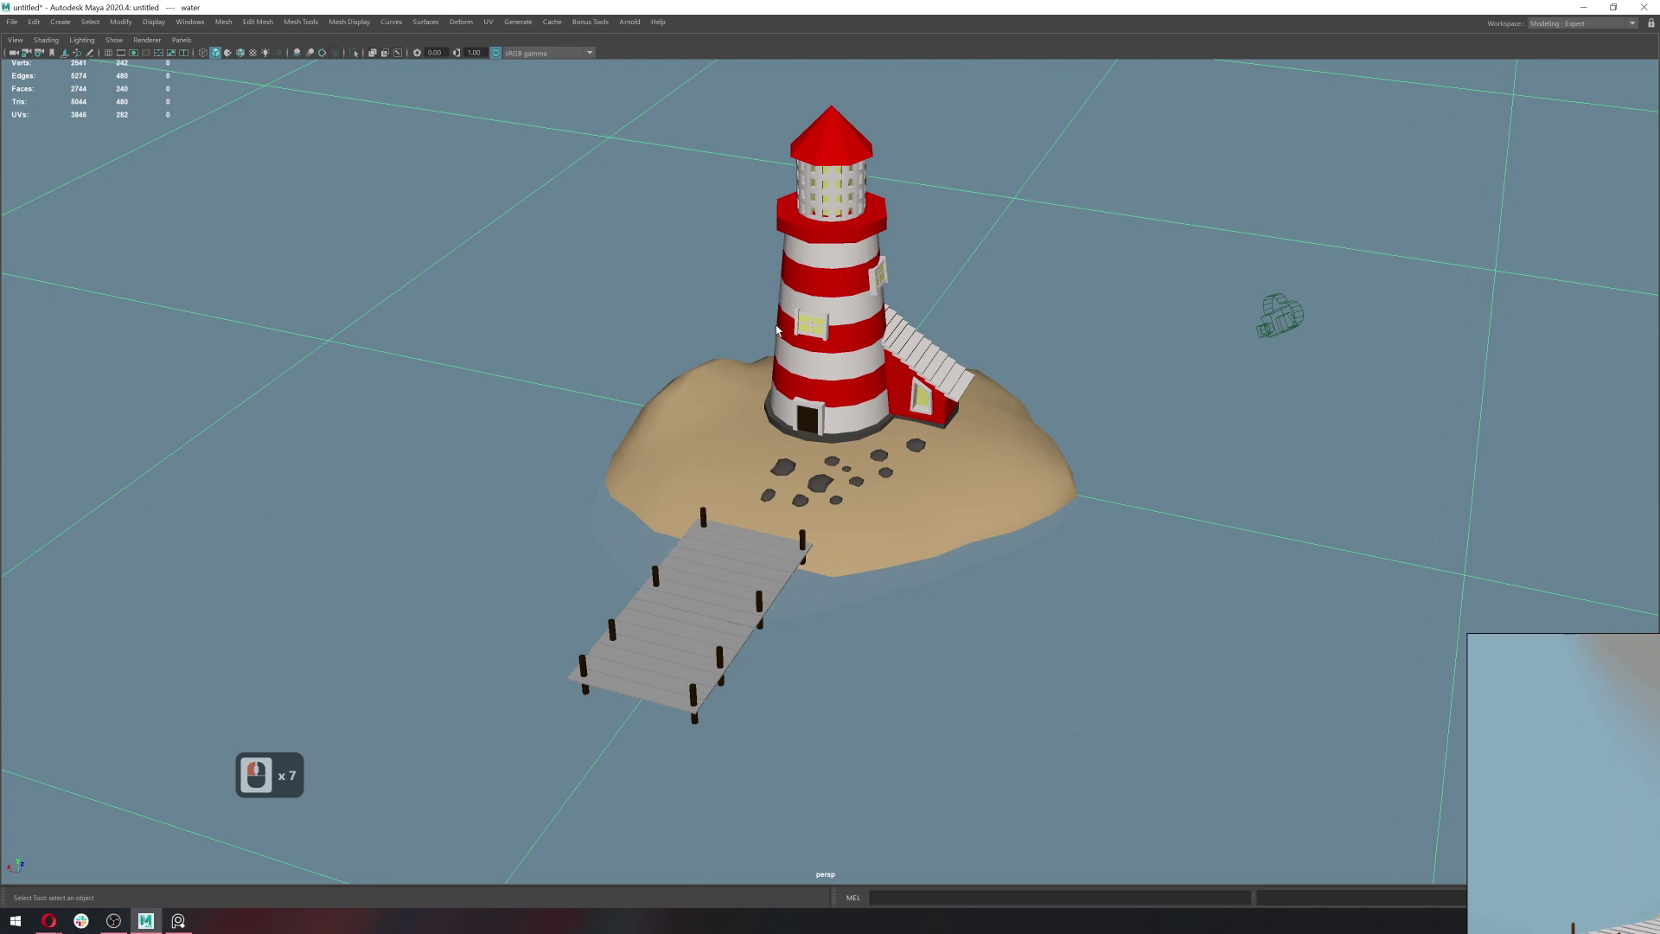
click(329, 61)
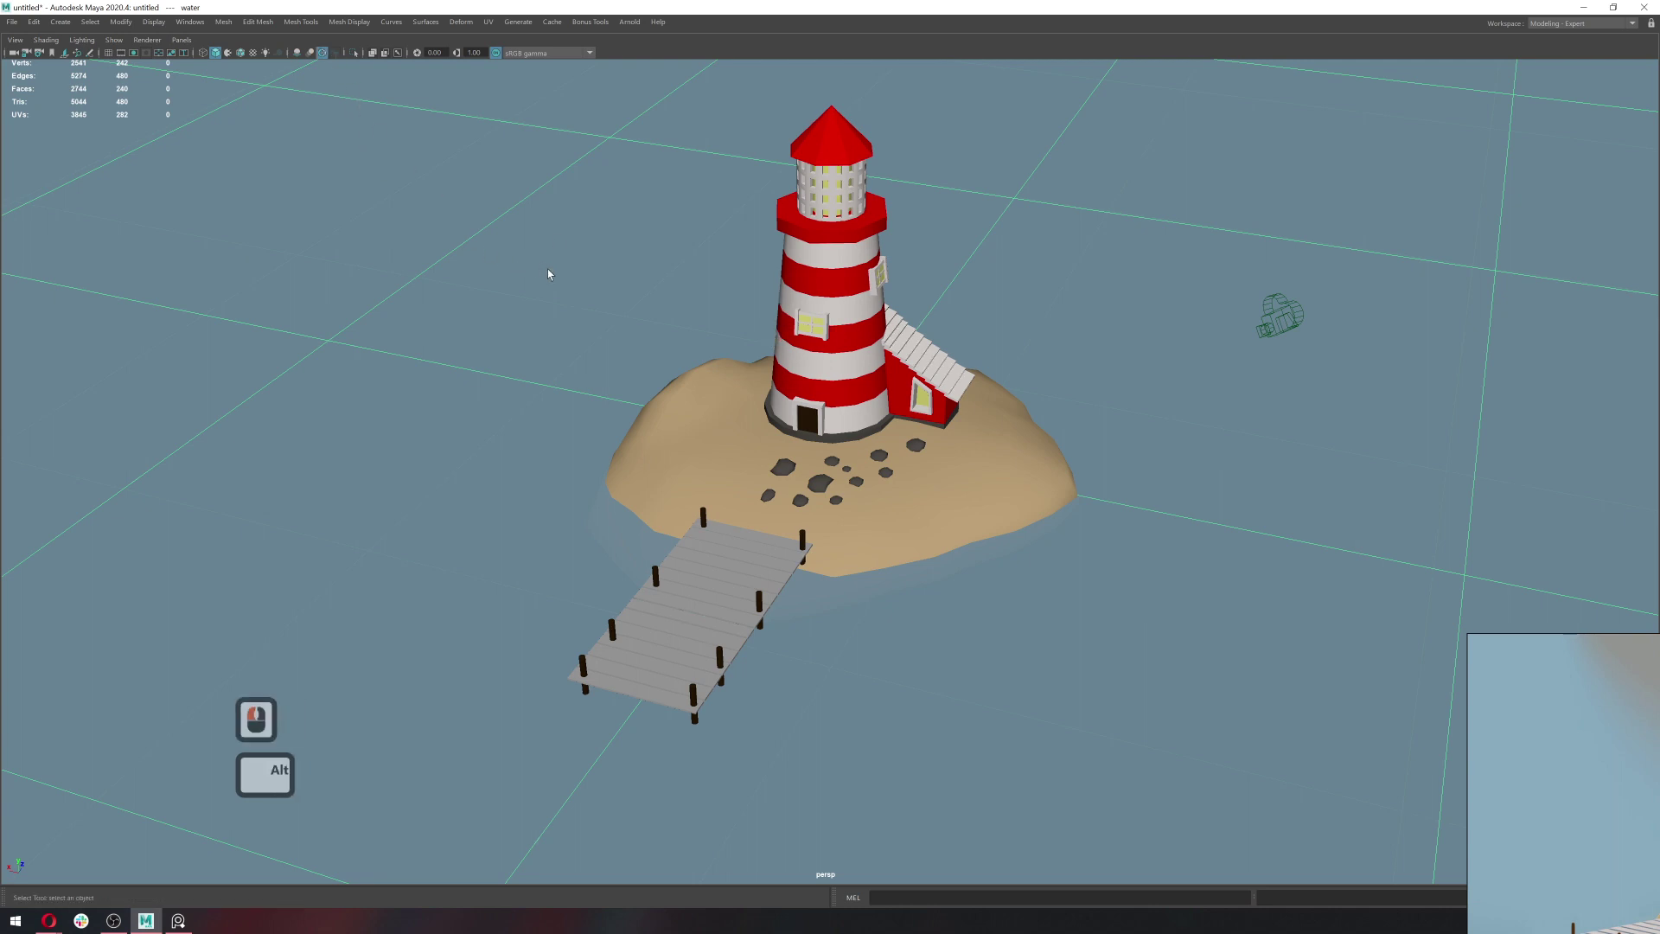